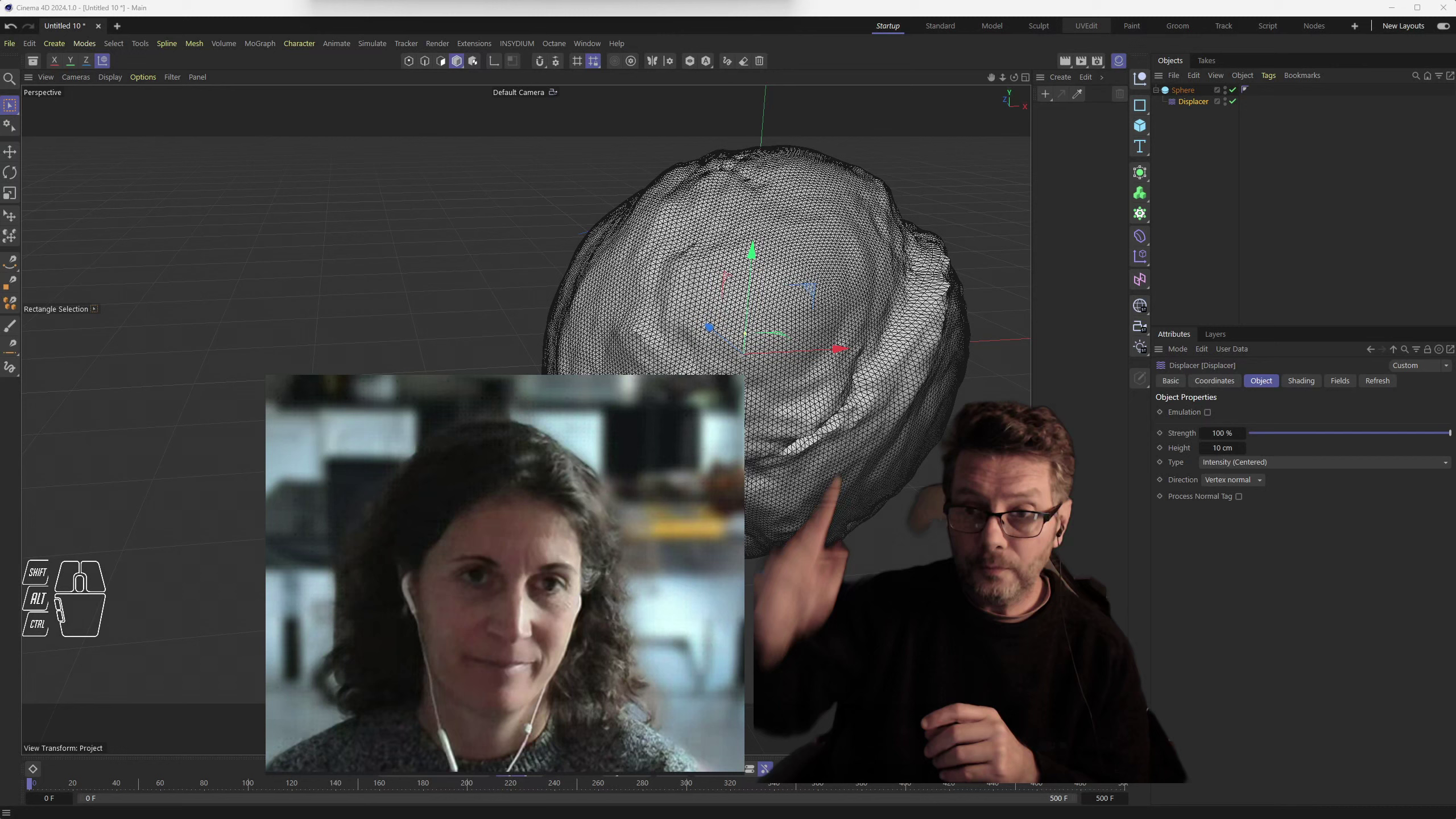
- Compare the sphere with the Displacer off and on, switching the viewport to Gouraud shading without wireframe
left_click(1240, 102)
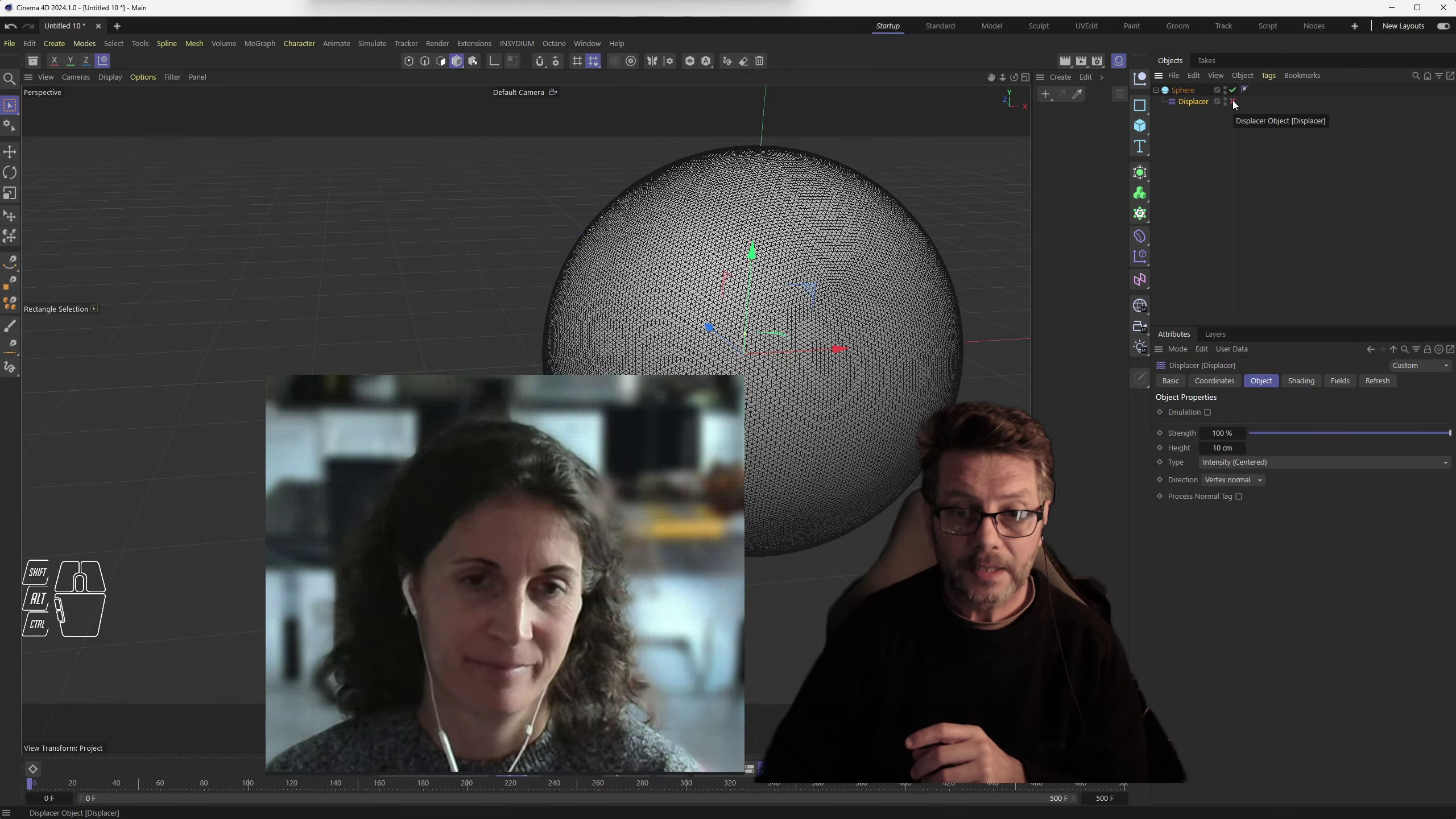
left_click_drag(112, 79, 126, 117)
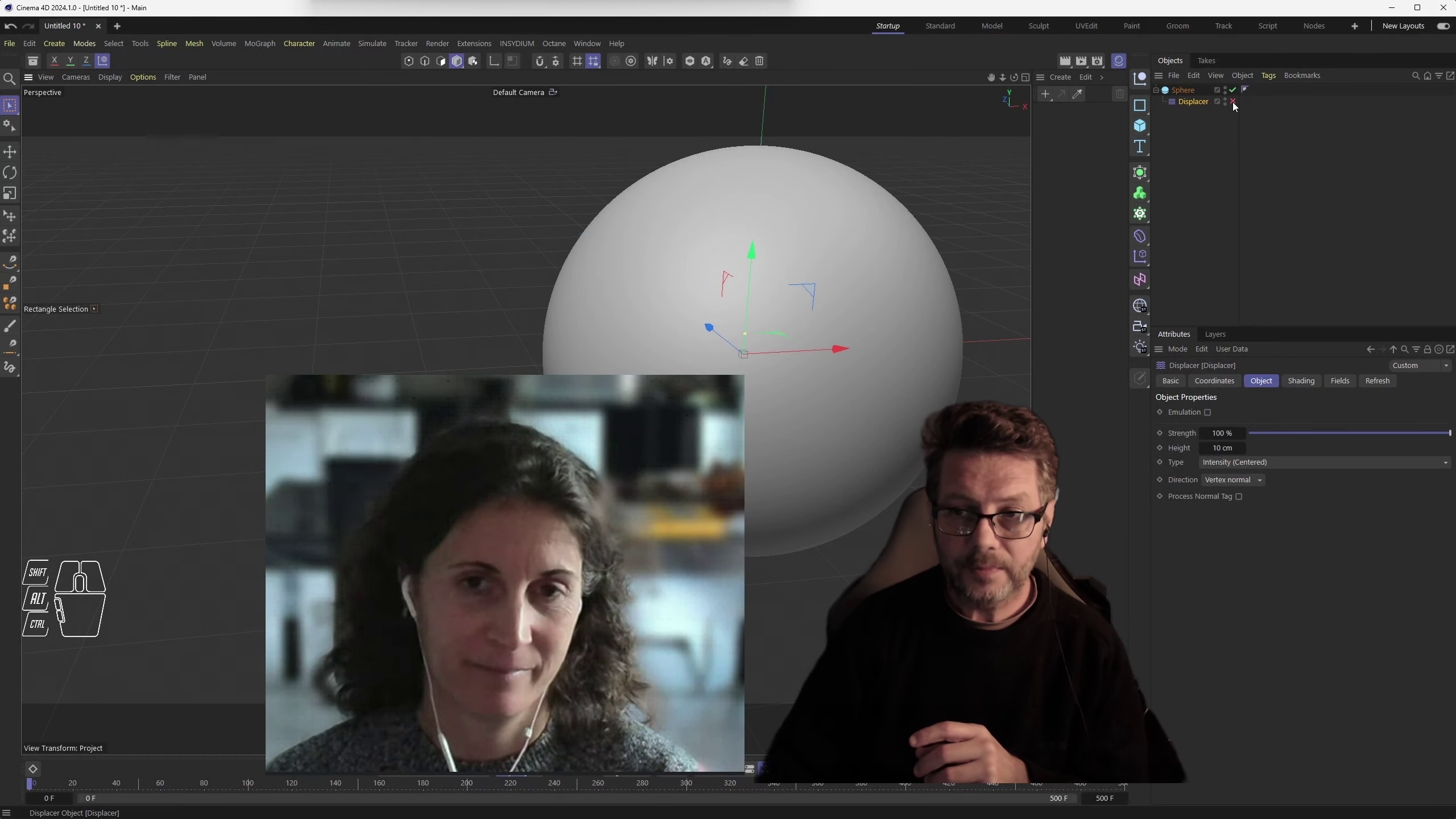
left_click(1240, 104)
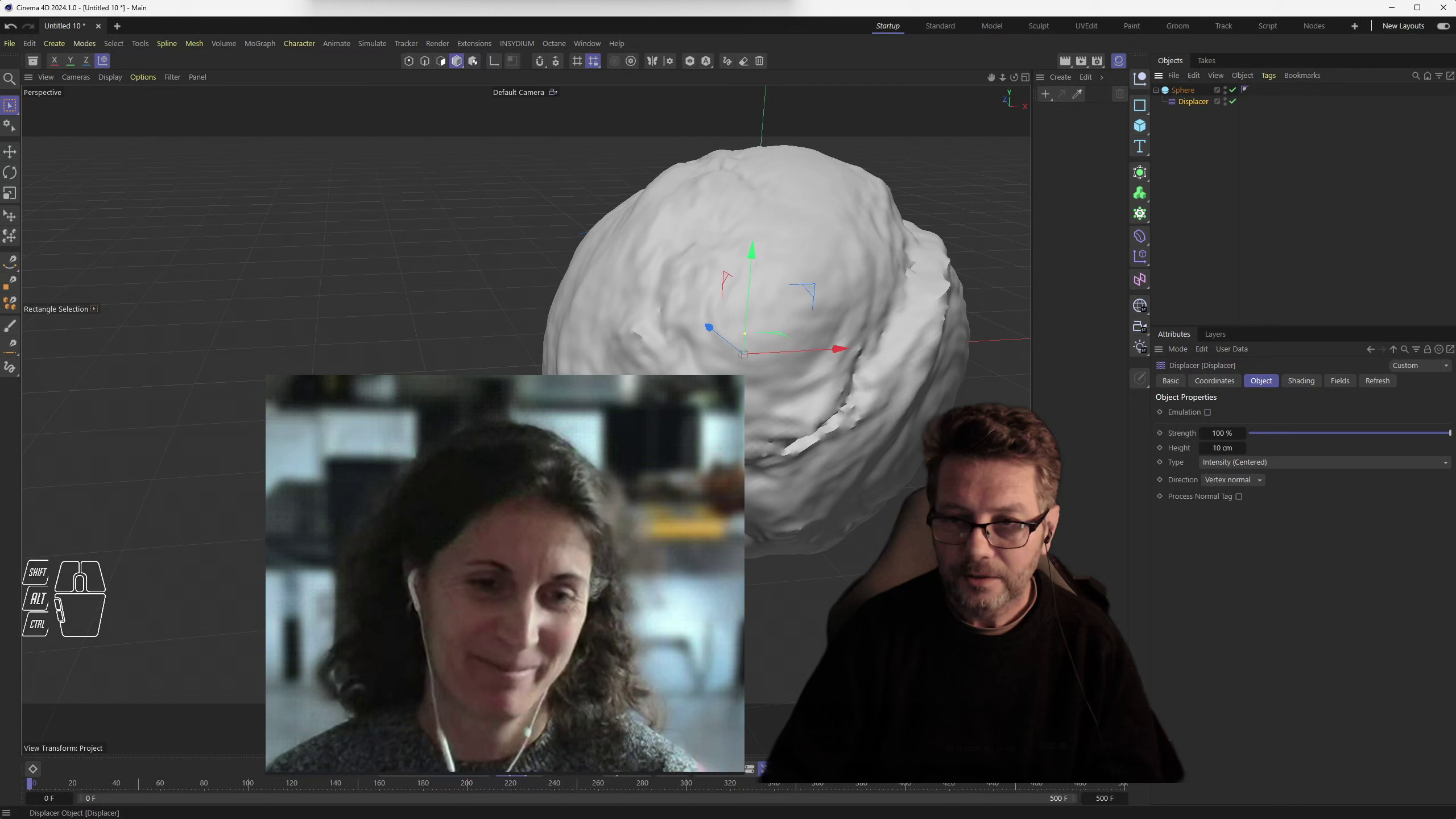
- Raise the sphere's Phong tag smoothing angle from 40° to about 132°
left_click(1253, 93)
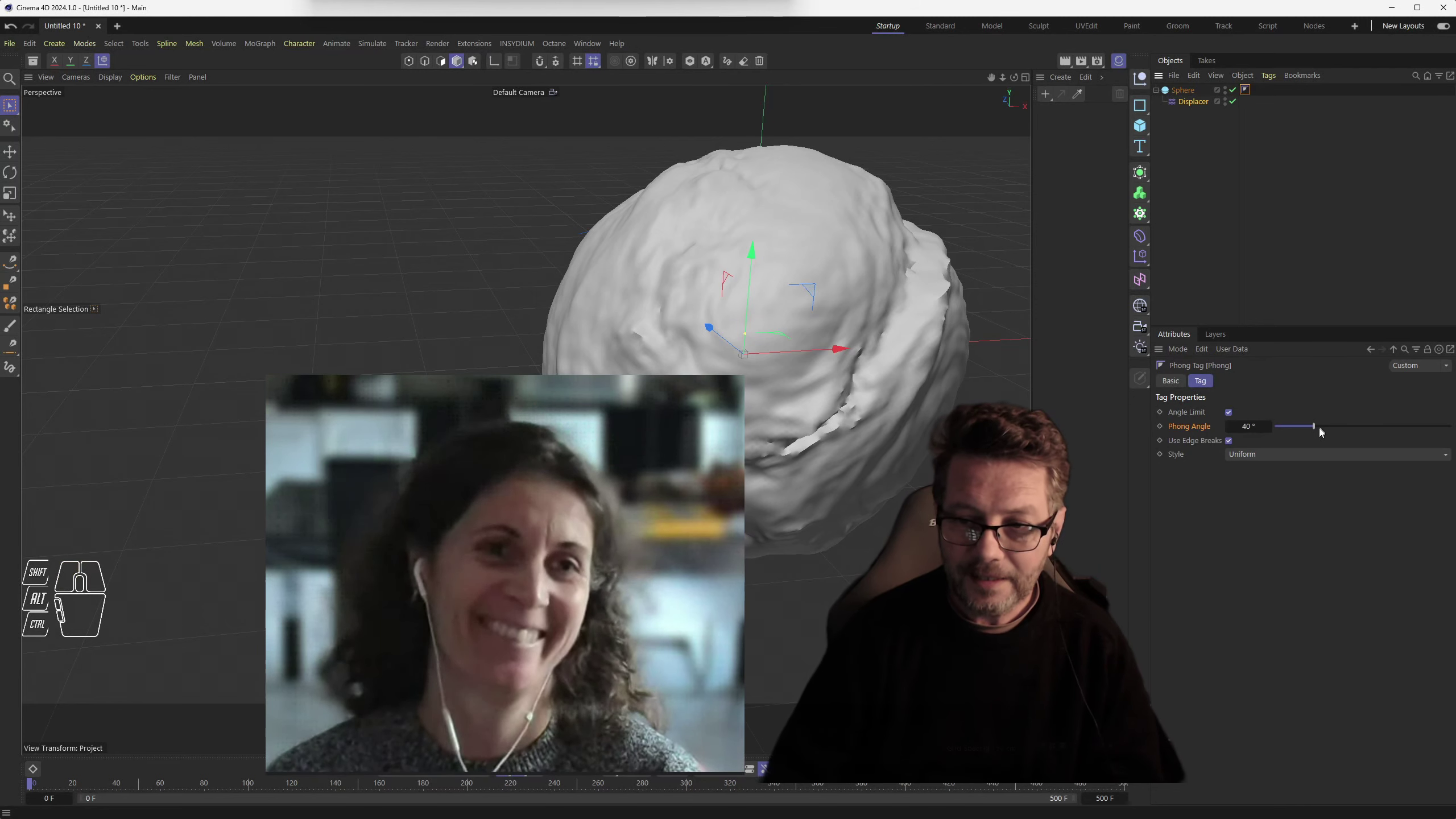
left_click_drag(1332, 430, 1412, 418)
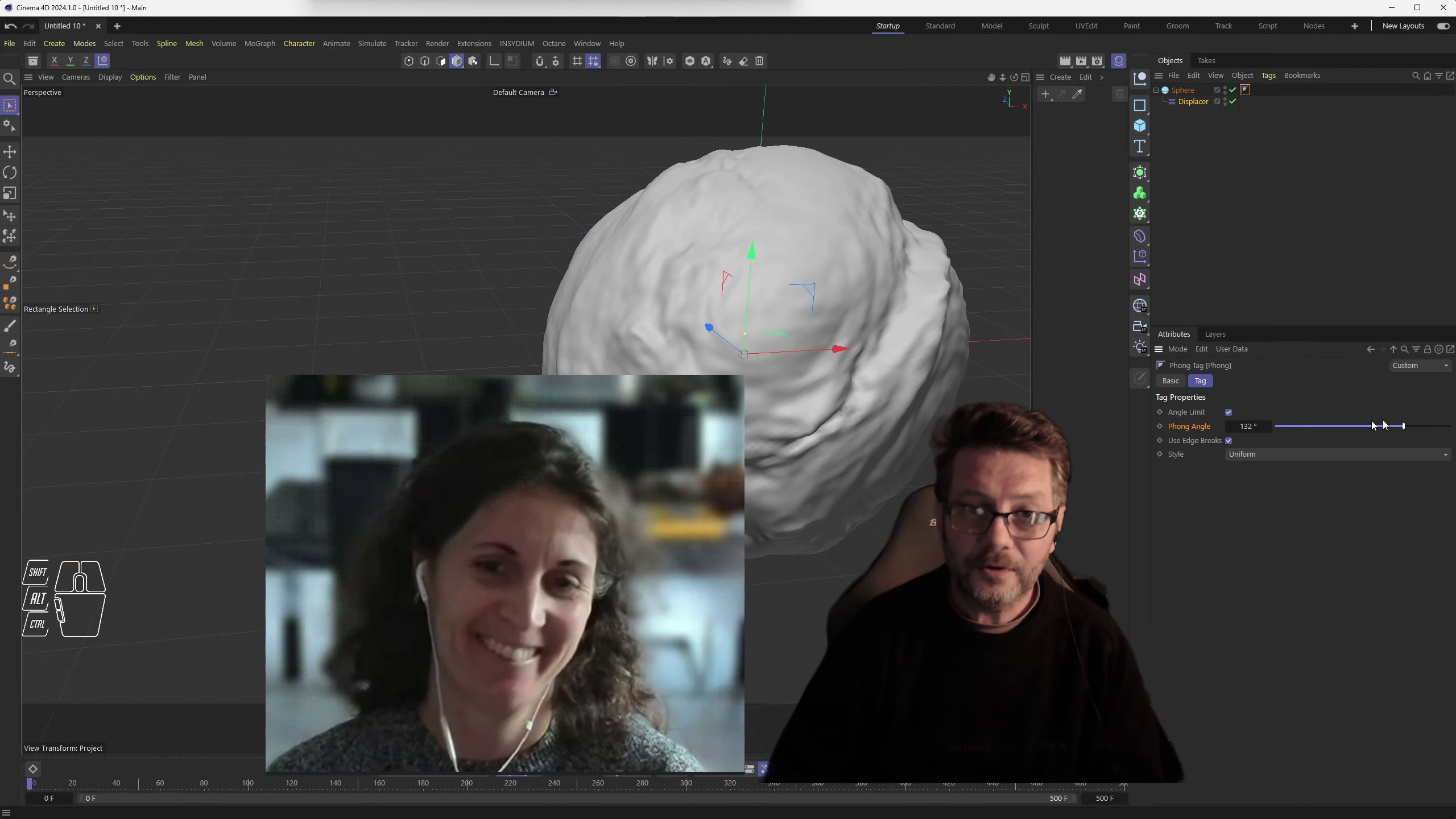
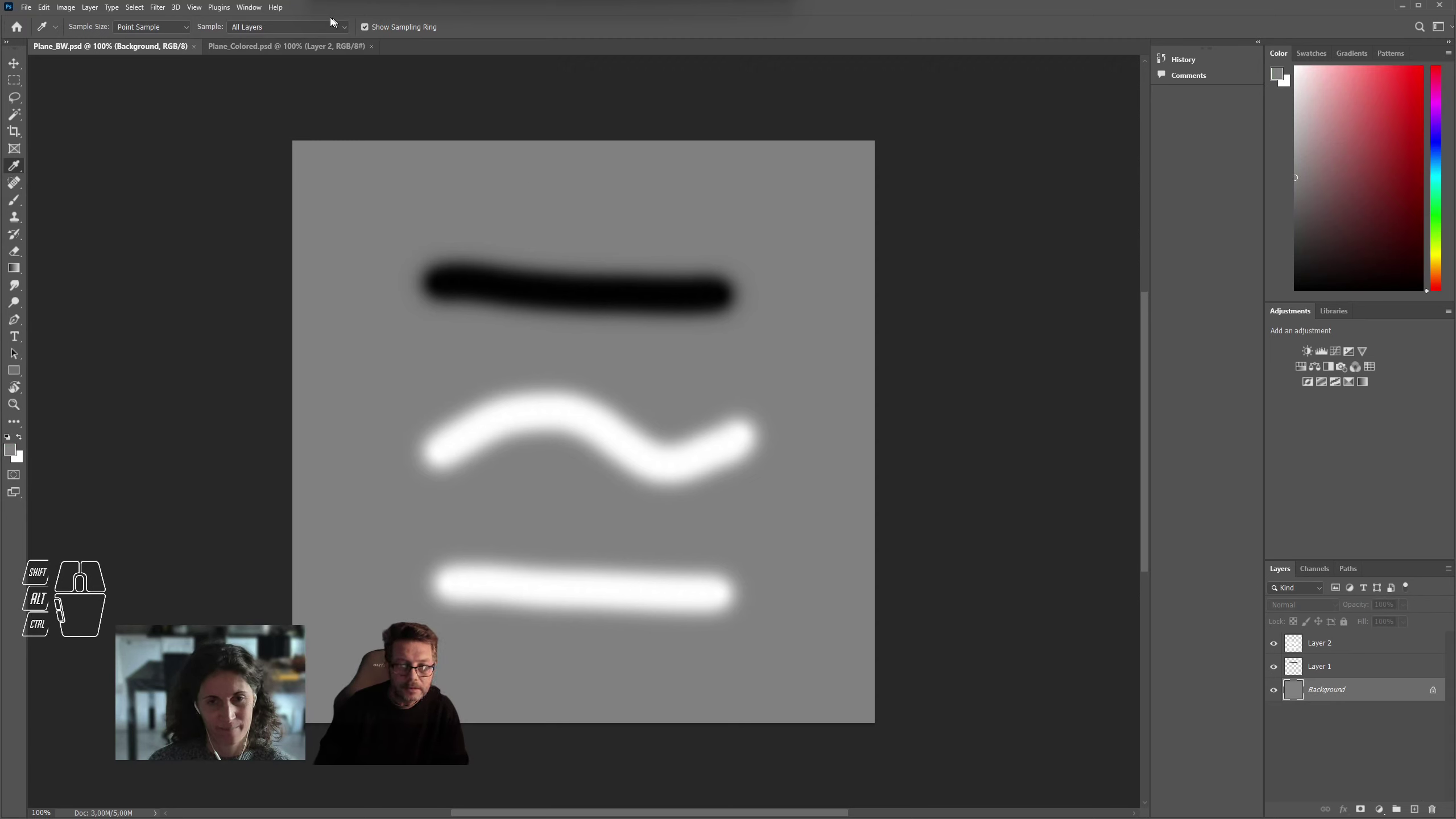
- Read the grey background's pixel values with Photoshop's Info panel
left_click_drag(250, 7, 274, 225)
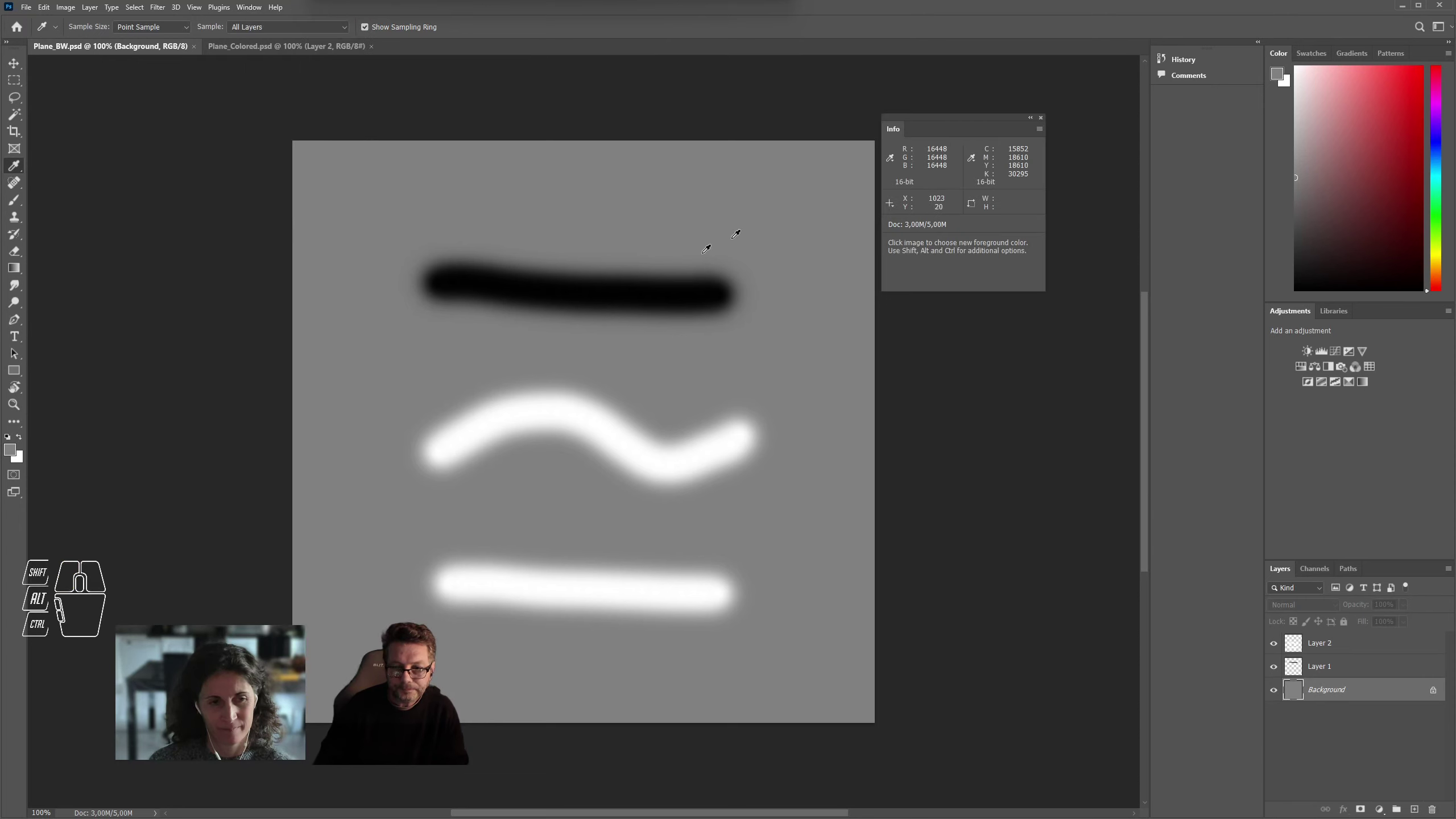
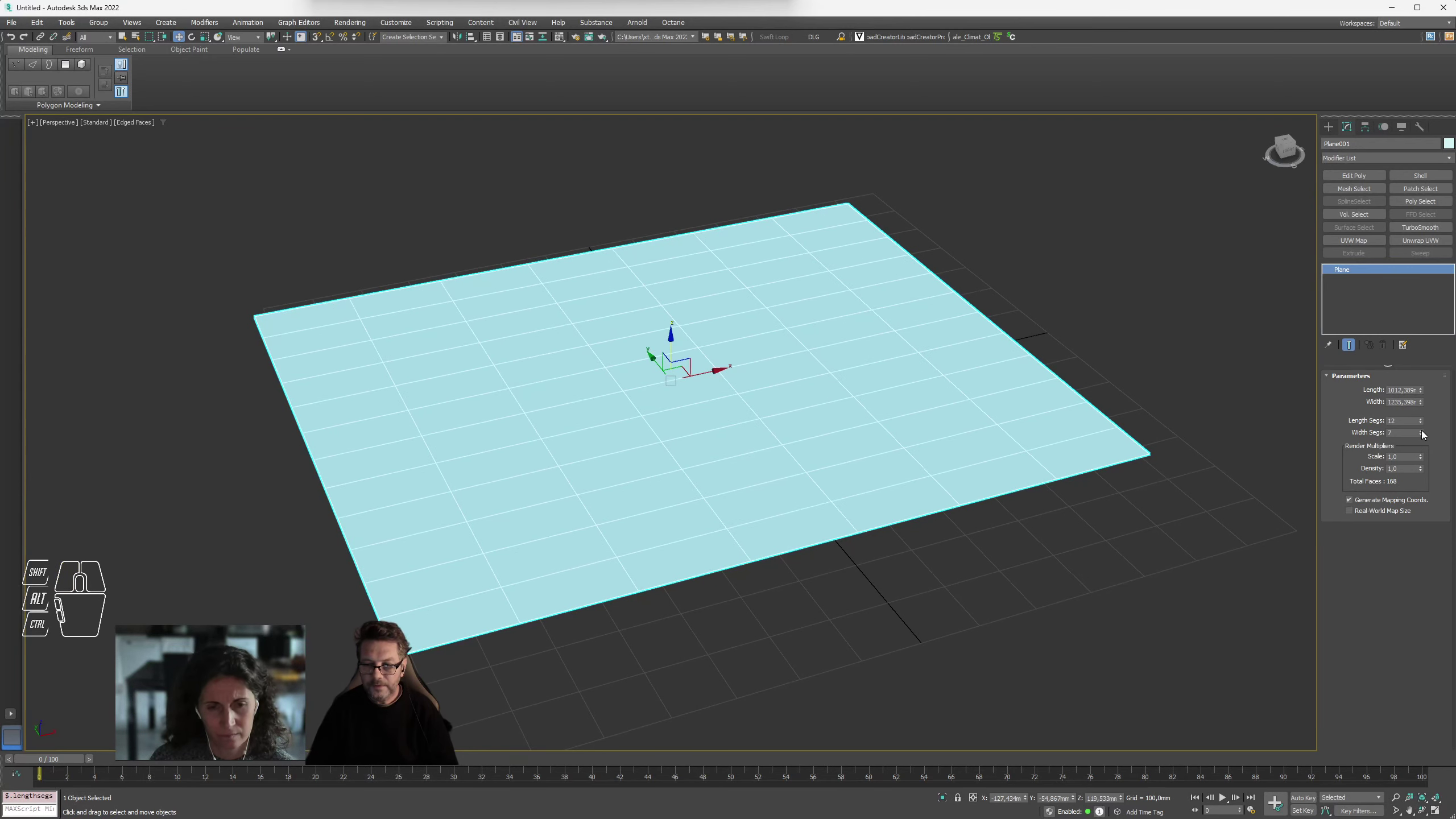
- Raise the plane's Width Segs for a denser grid and bring up the Modifier List
left_click(1424, 437)
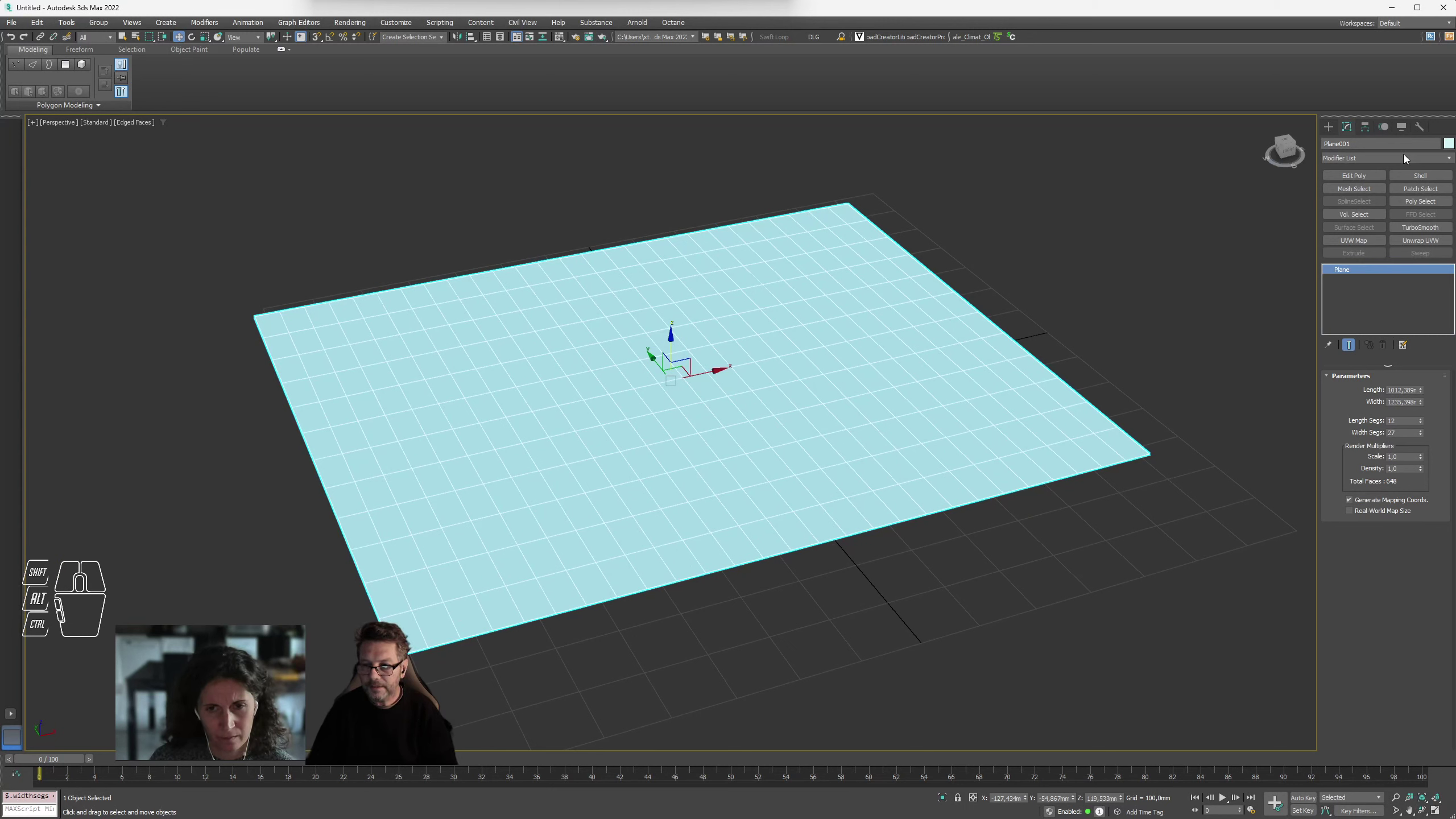
left_click(1358, 159)
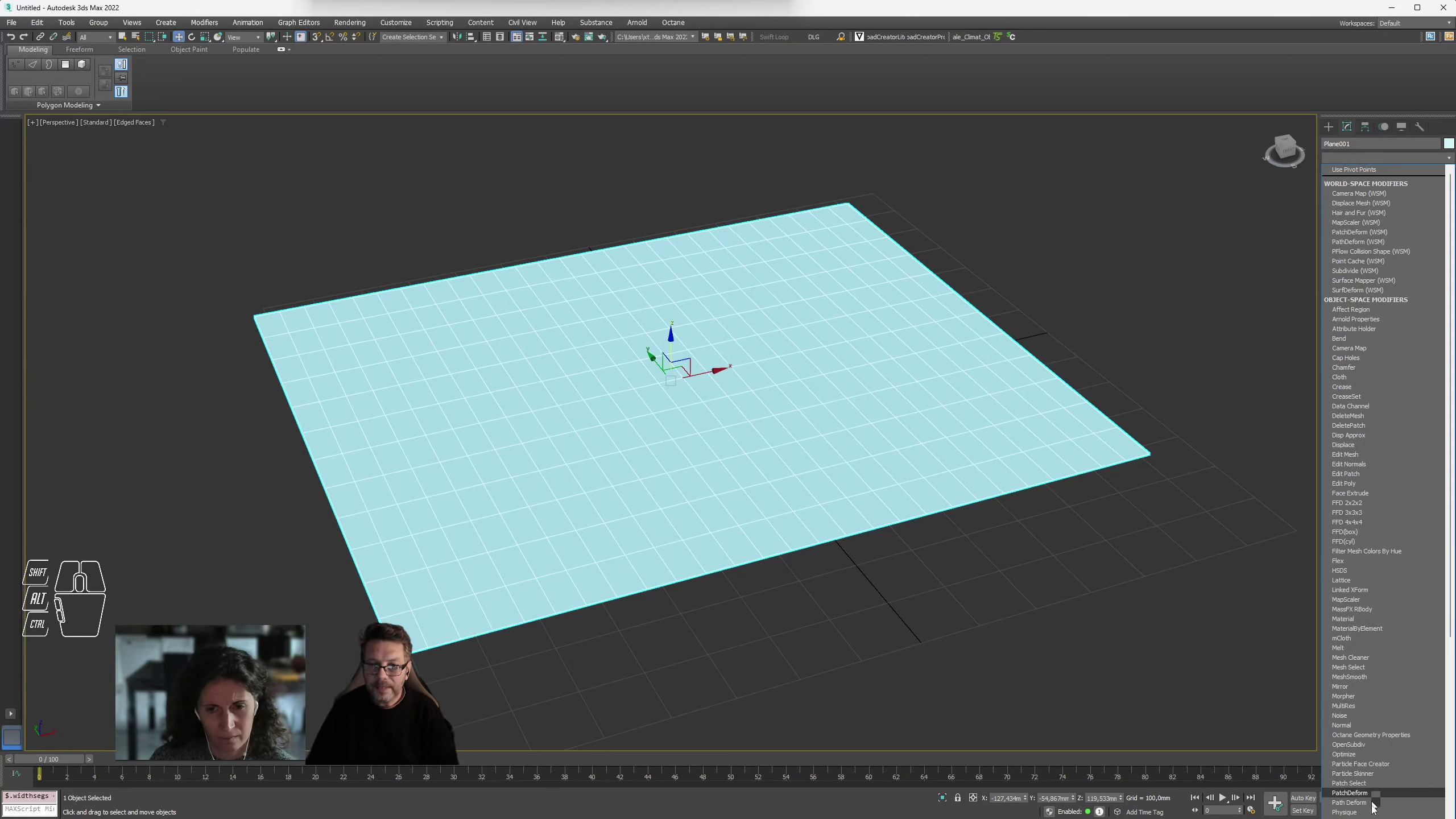
- Browse through the modifier list entries and return to the top where Displace sits
middle_click(1390, 632)
middle_click(1390, 634)
scroll("down", 3)
scroll("up", 3)
scroll("down", 3)
scroll("up", 3)
scroll("down", 3)
scroll("up", 3)
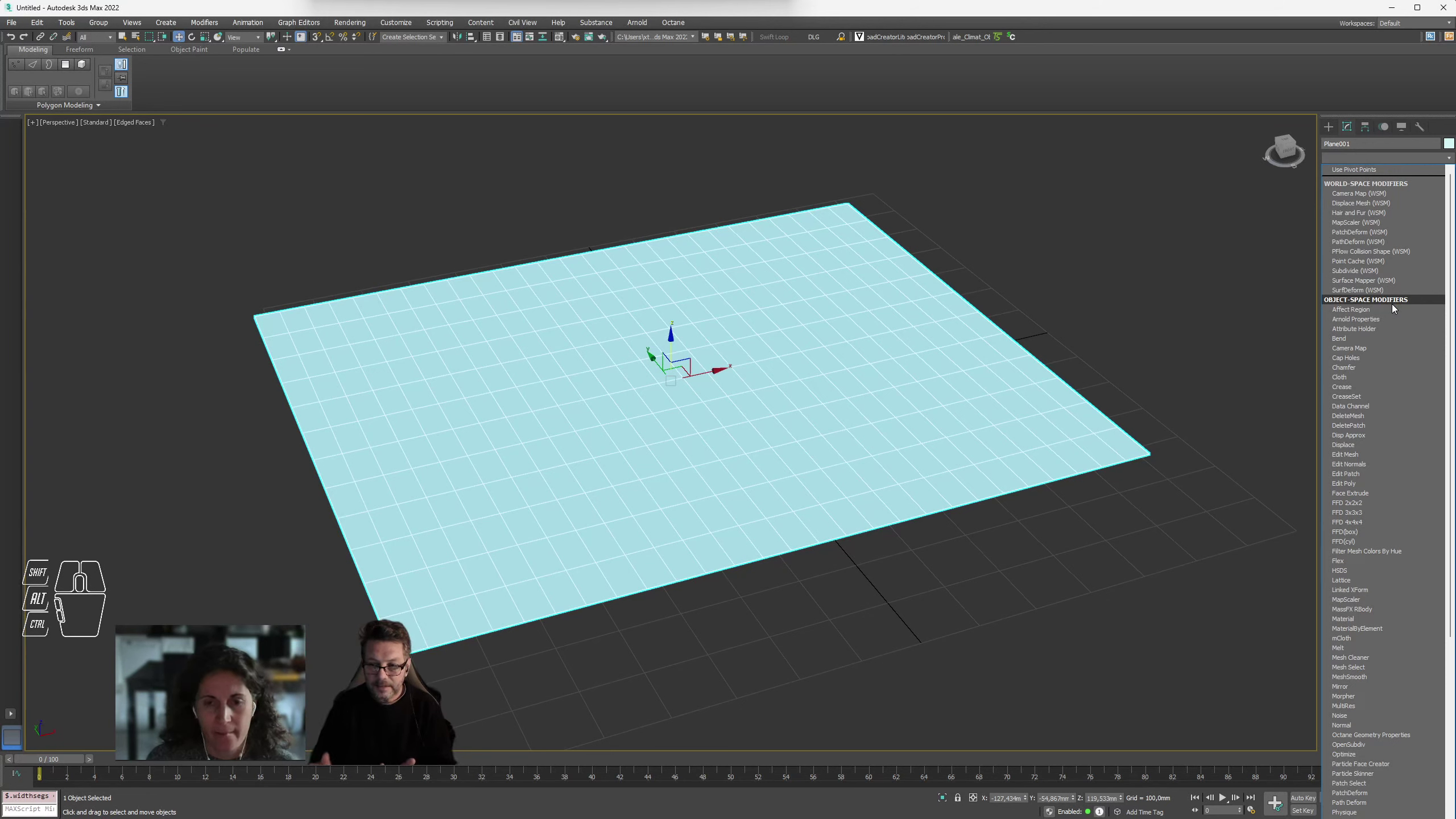
scroll("down", 3)
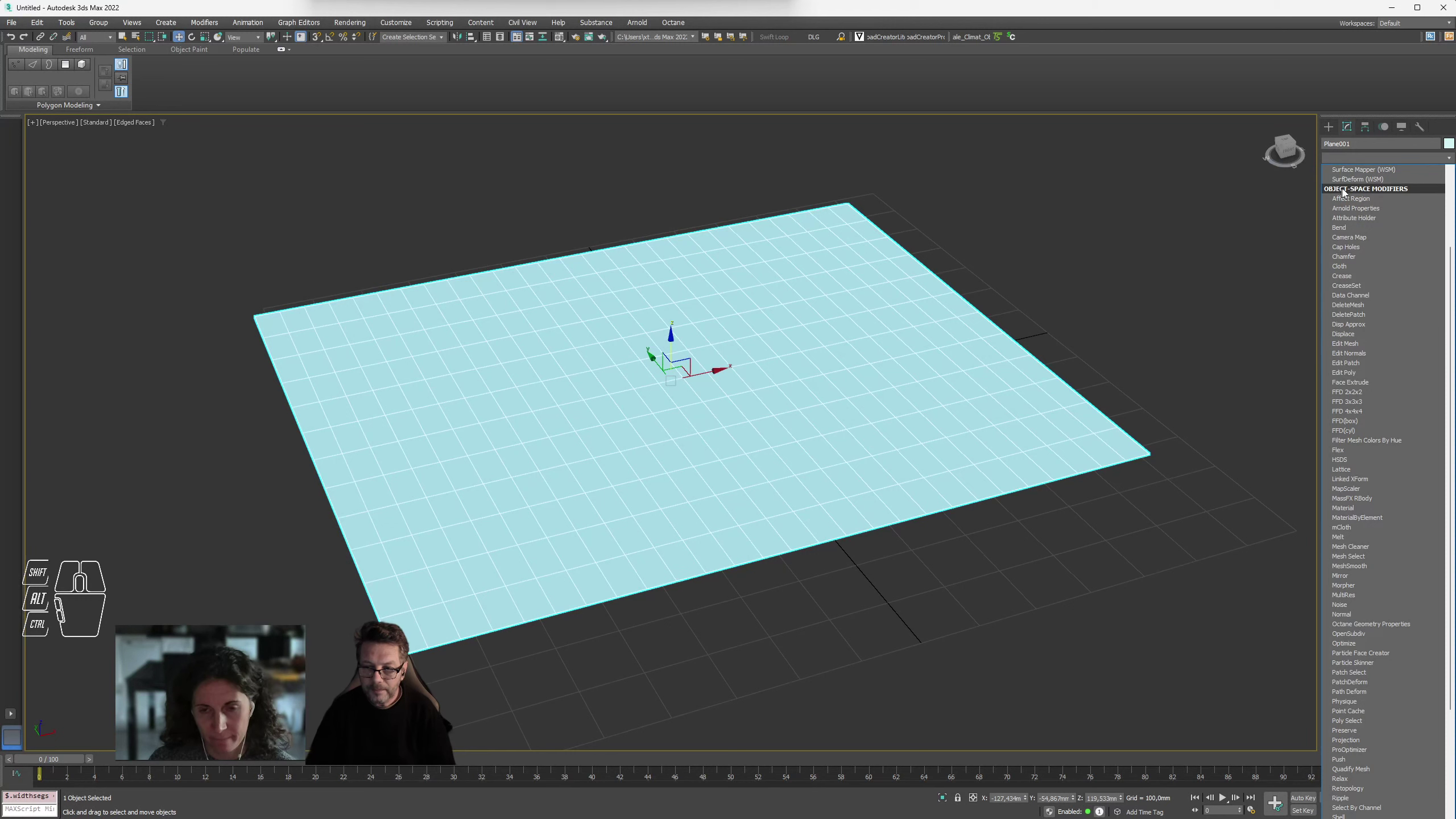
scroll("down", 3)
scroll("down", 3)
scroll("up", 3)
scroll("down", 3)
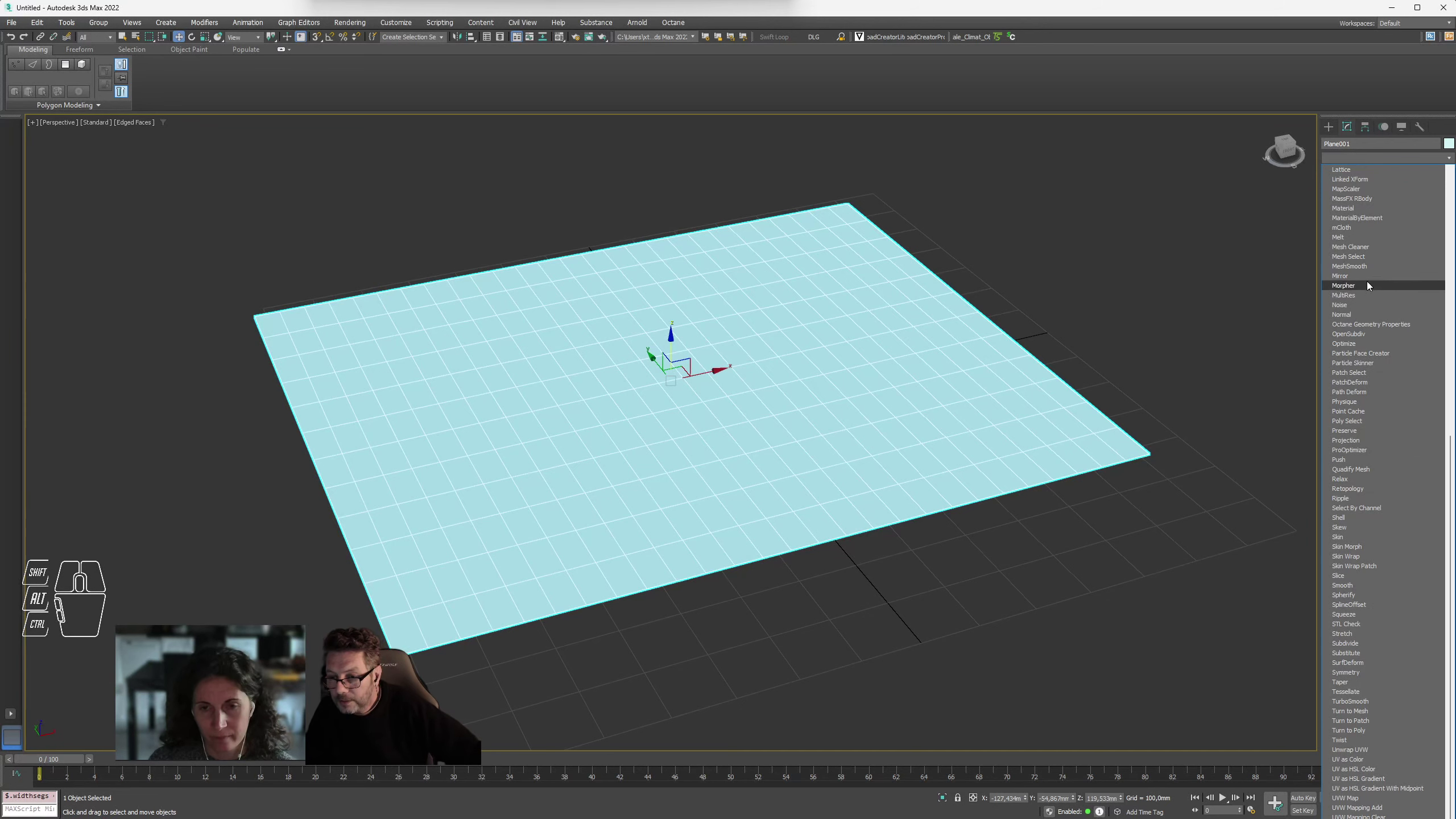
middle_click(1393, 364)
middle_click(1393, 367)
middle_click(1393, 367)
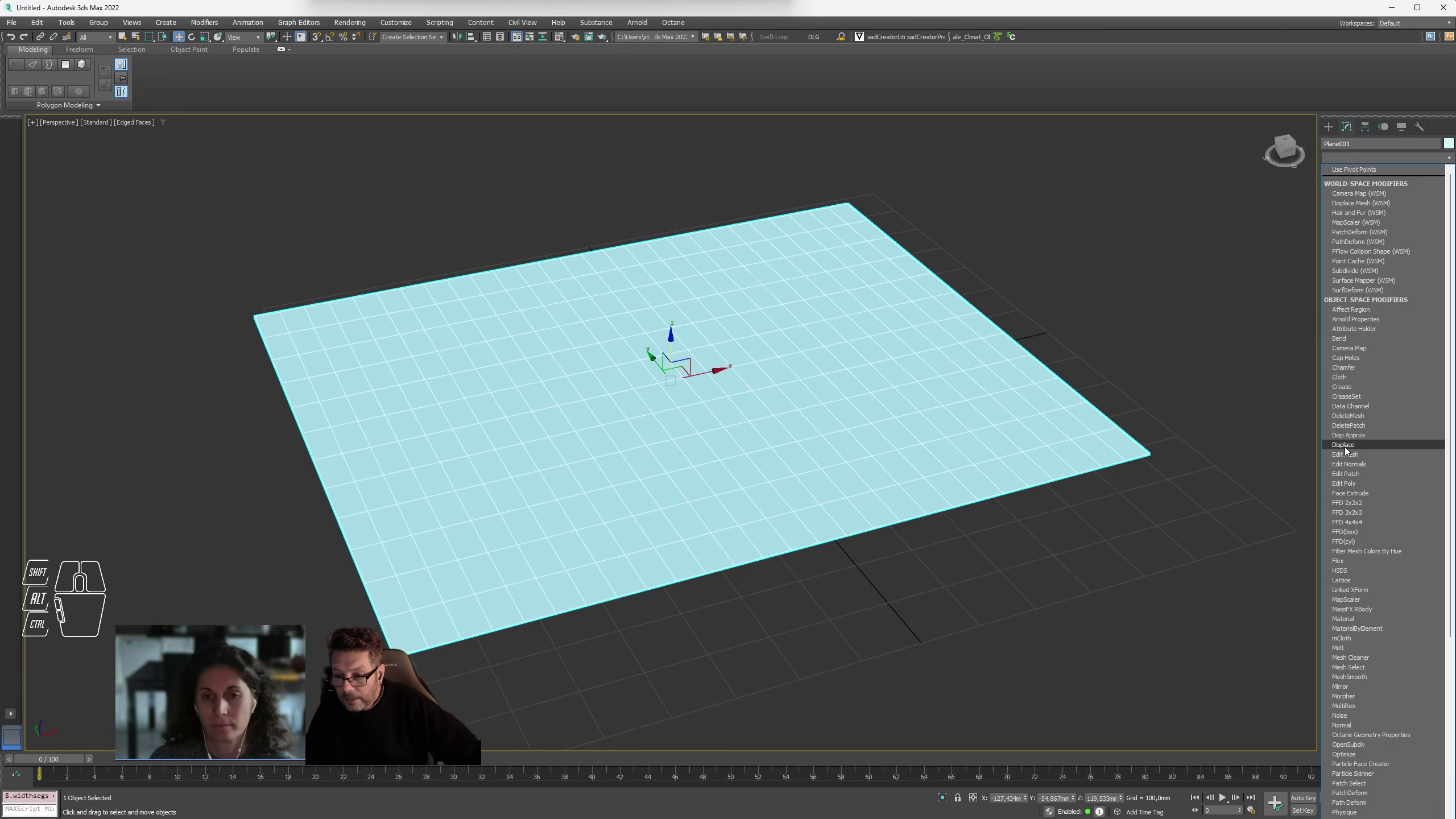
- Add a Displace modifier to the plane and load an image from the Bump_Normals_Displacement folder as its bitmap
left_click(1351, 448)
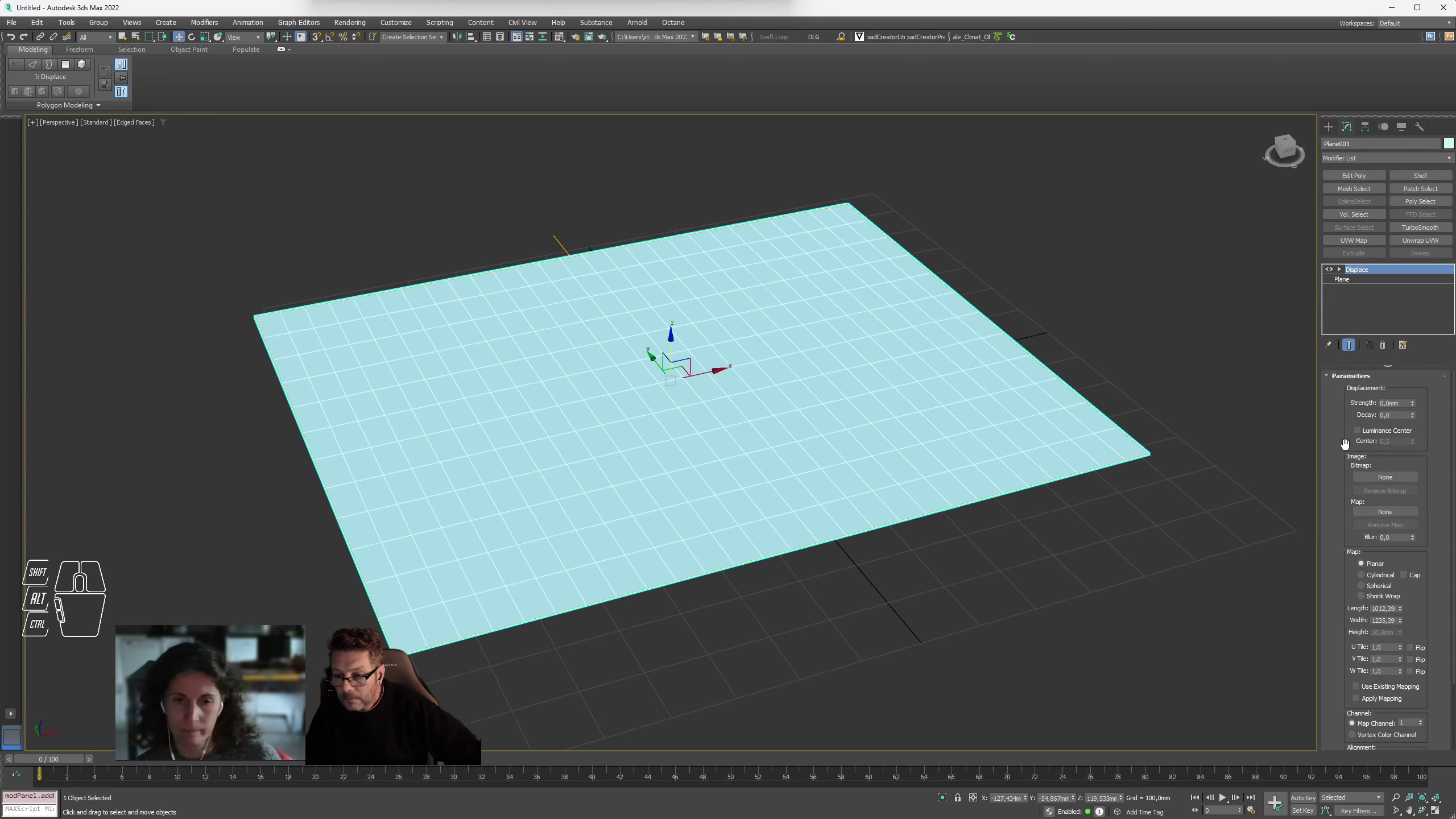
left_click(1341, 272)
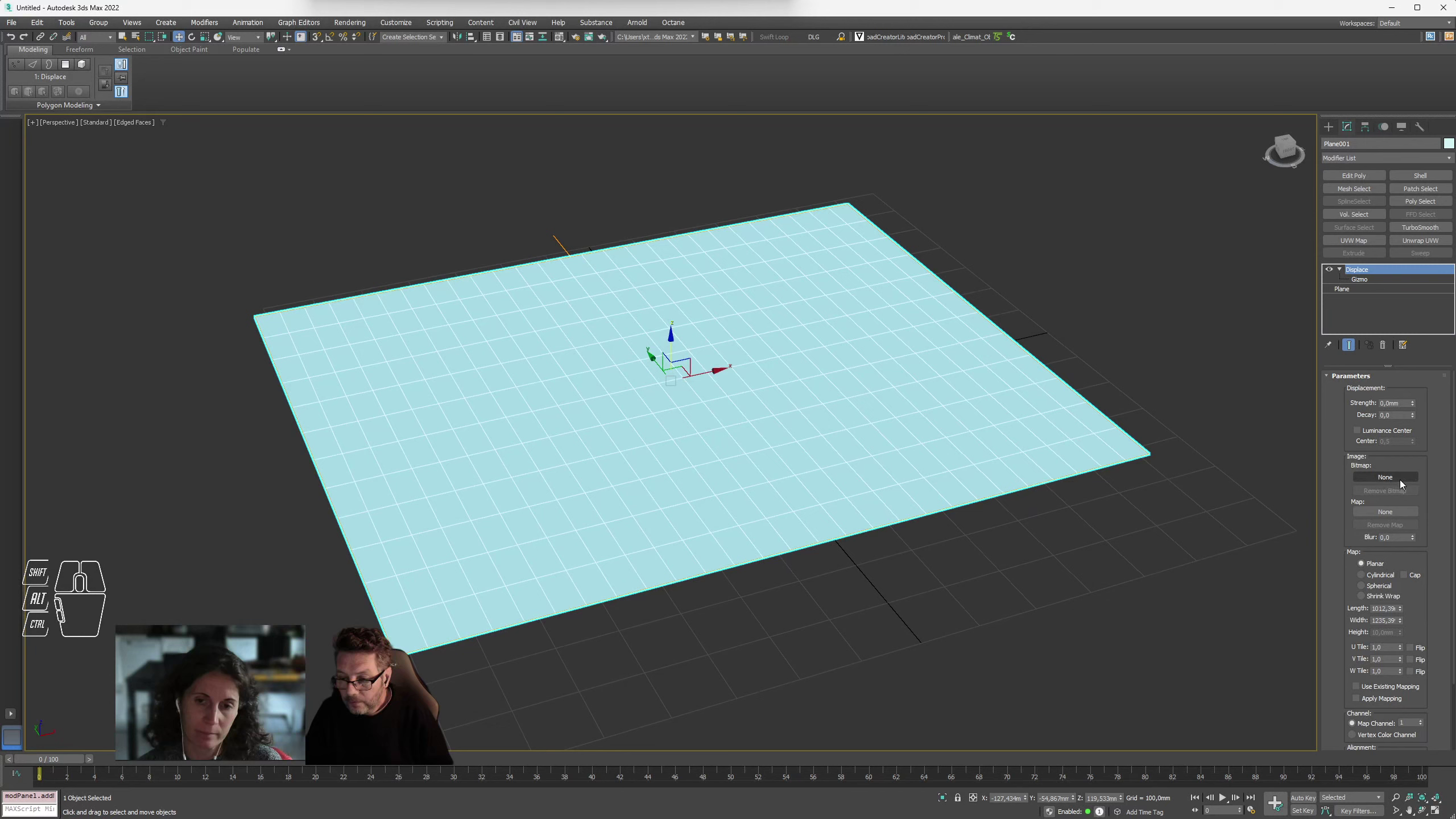
left_click(1384, 480)
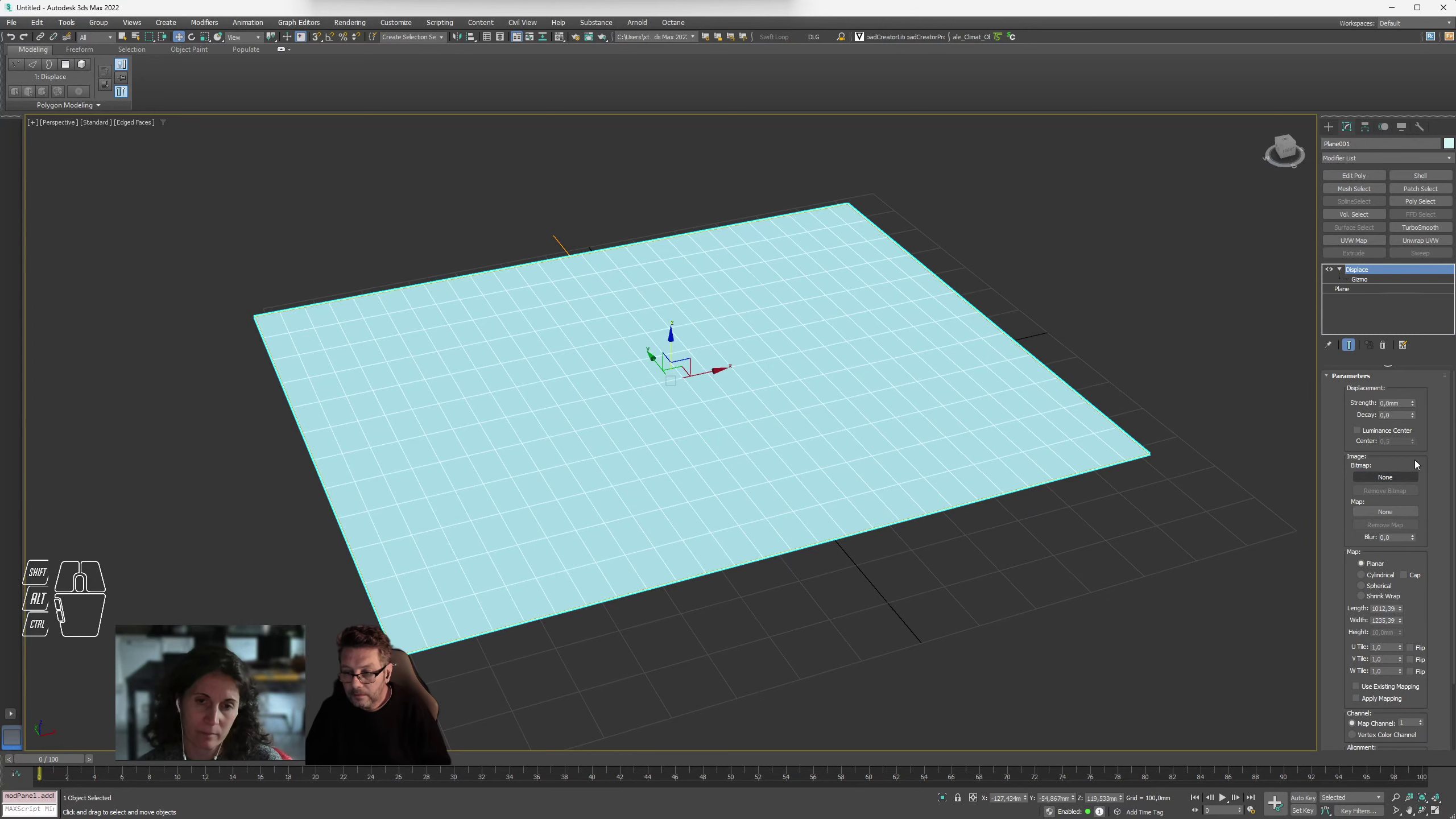
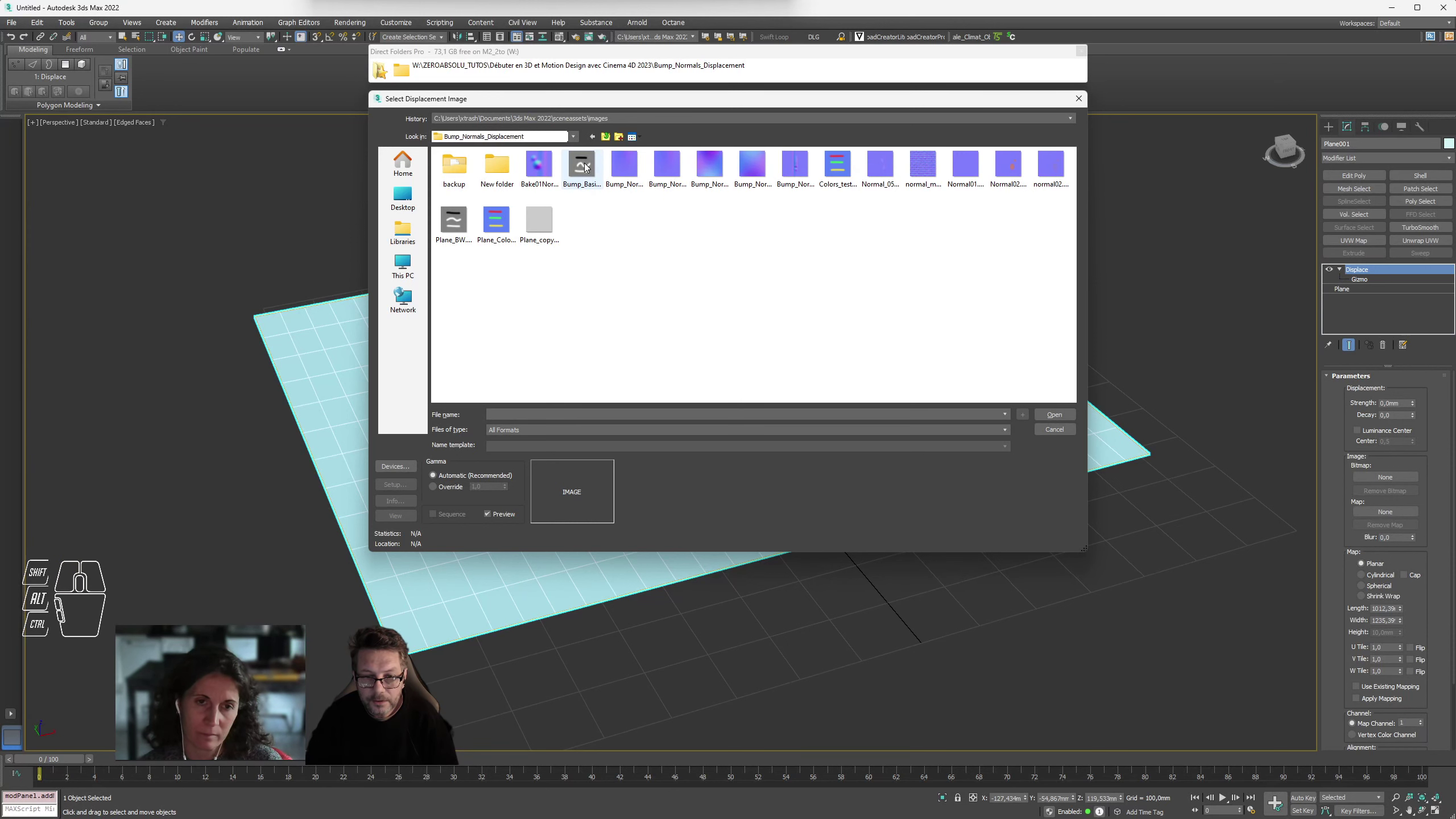
double_click(589, 166)
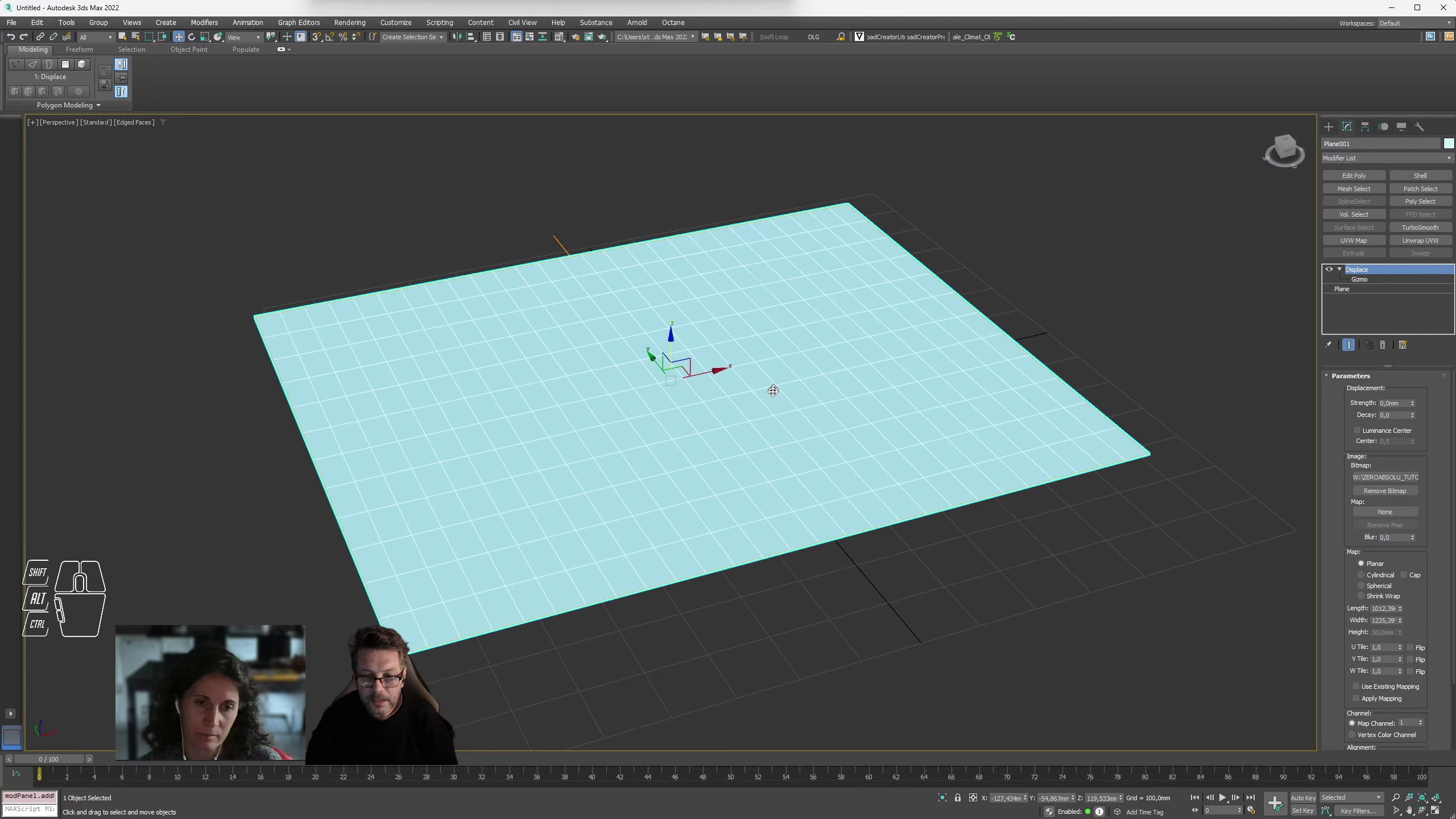
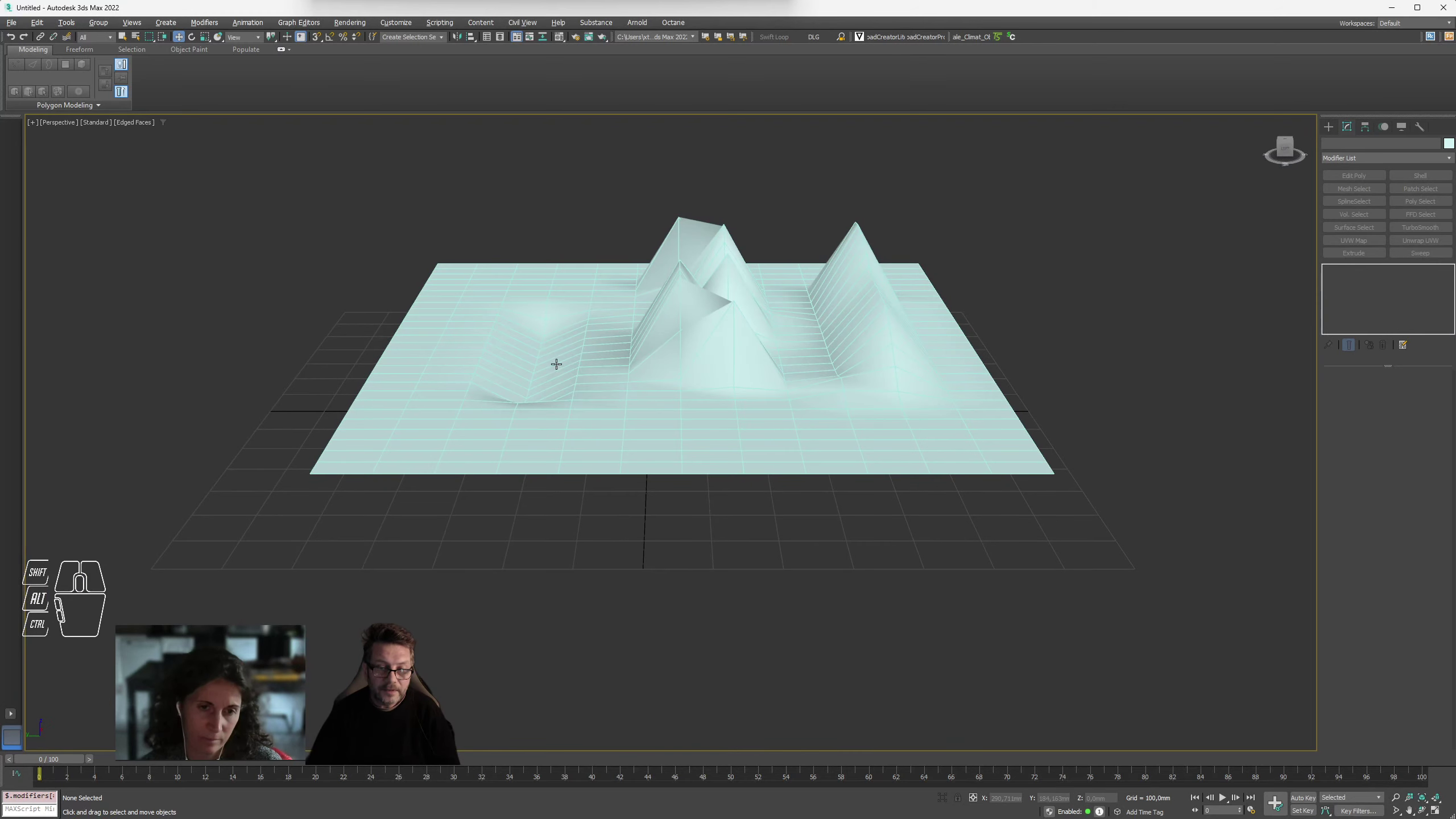
- Zoom the perspective viewport on the displaced plane's peaks and ridges
scroll("up", 3)
scroll("down", 3)
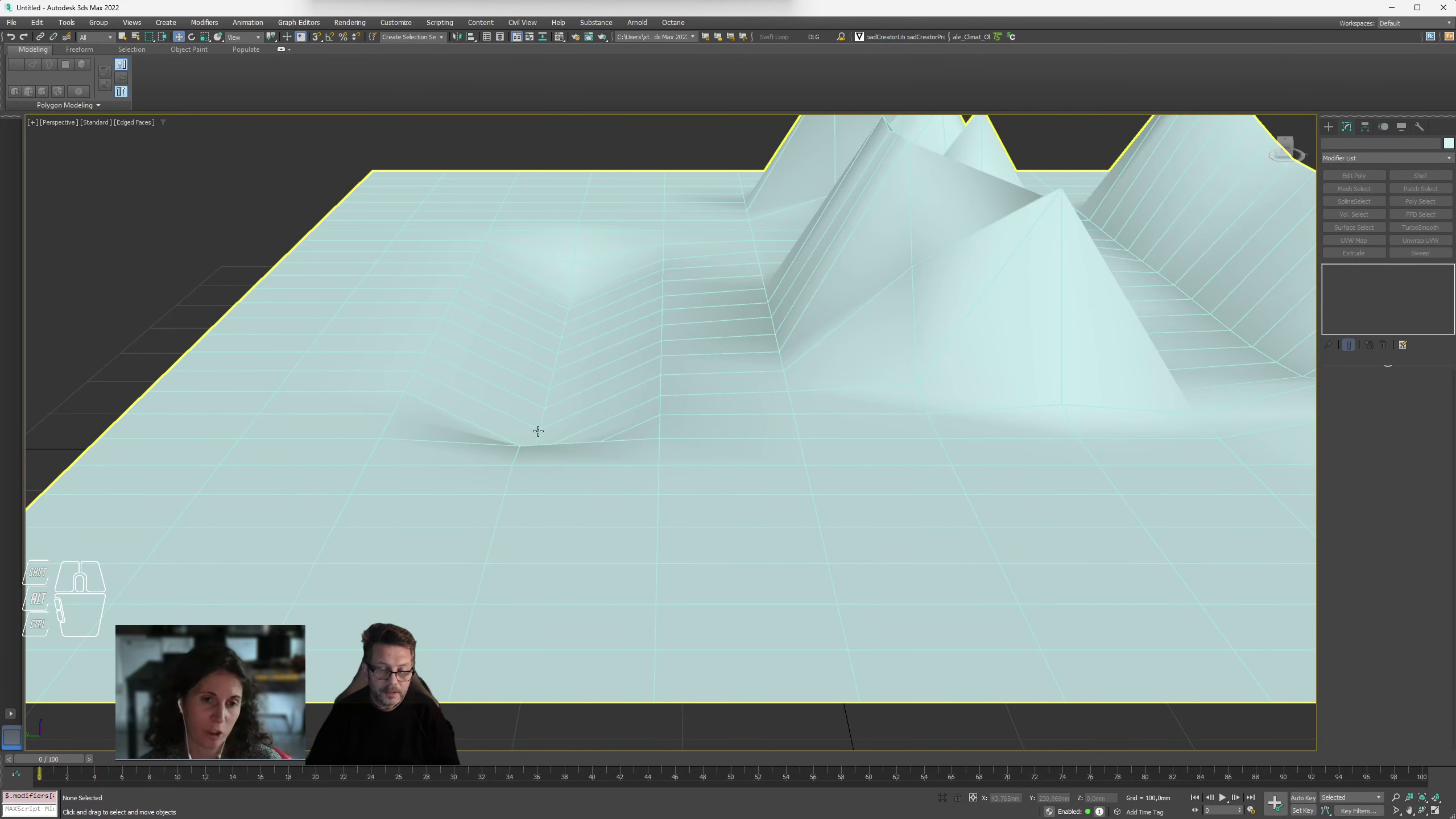
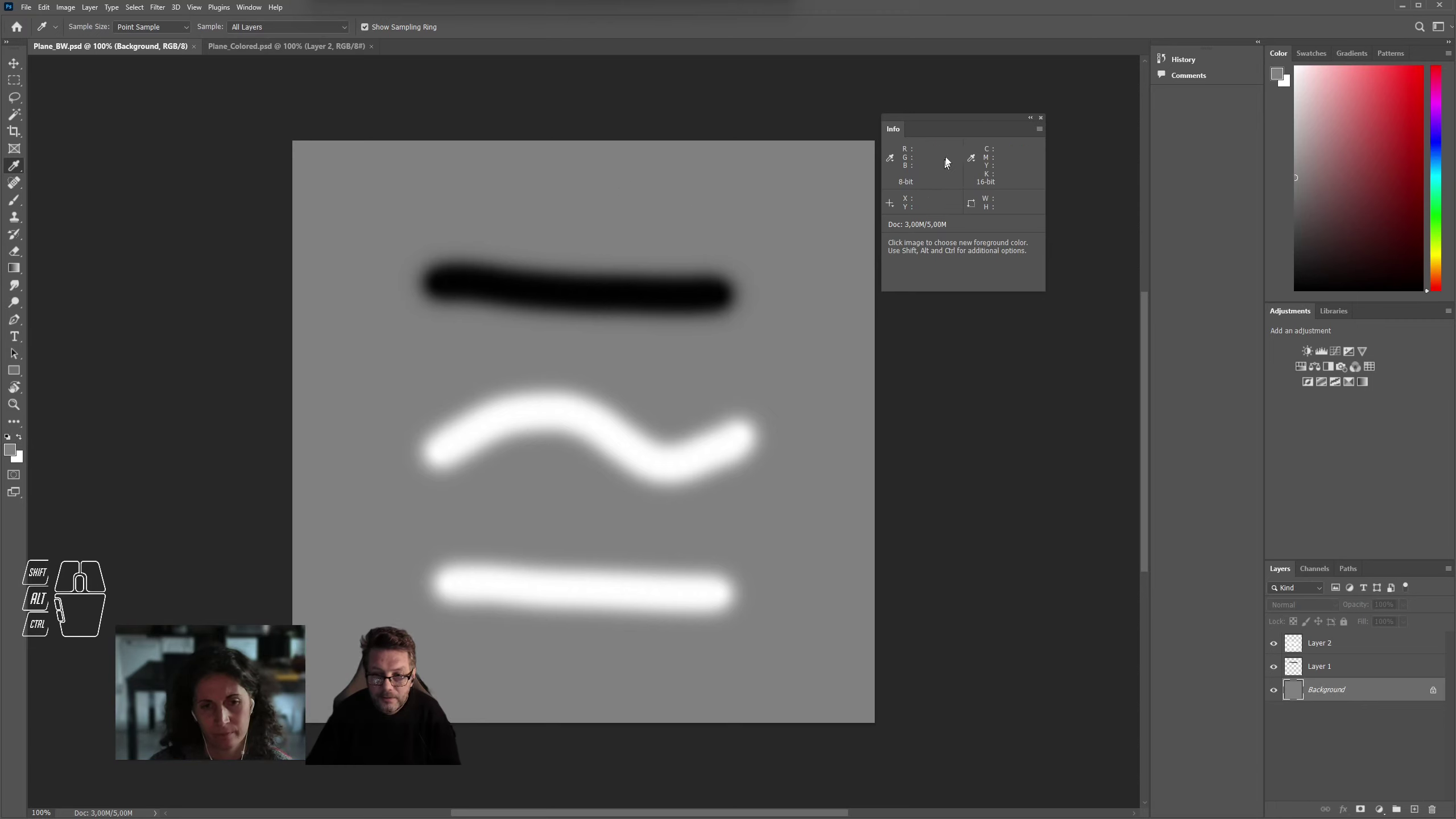
- Move the Info panel away from over the Plane_BW canvas
left_click_drag(967, 120, 753, 317)
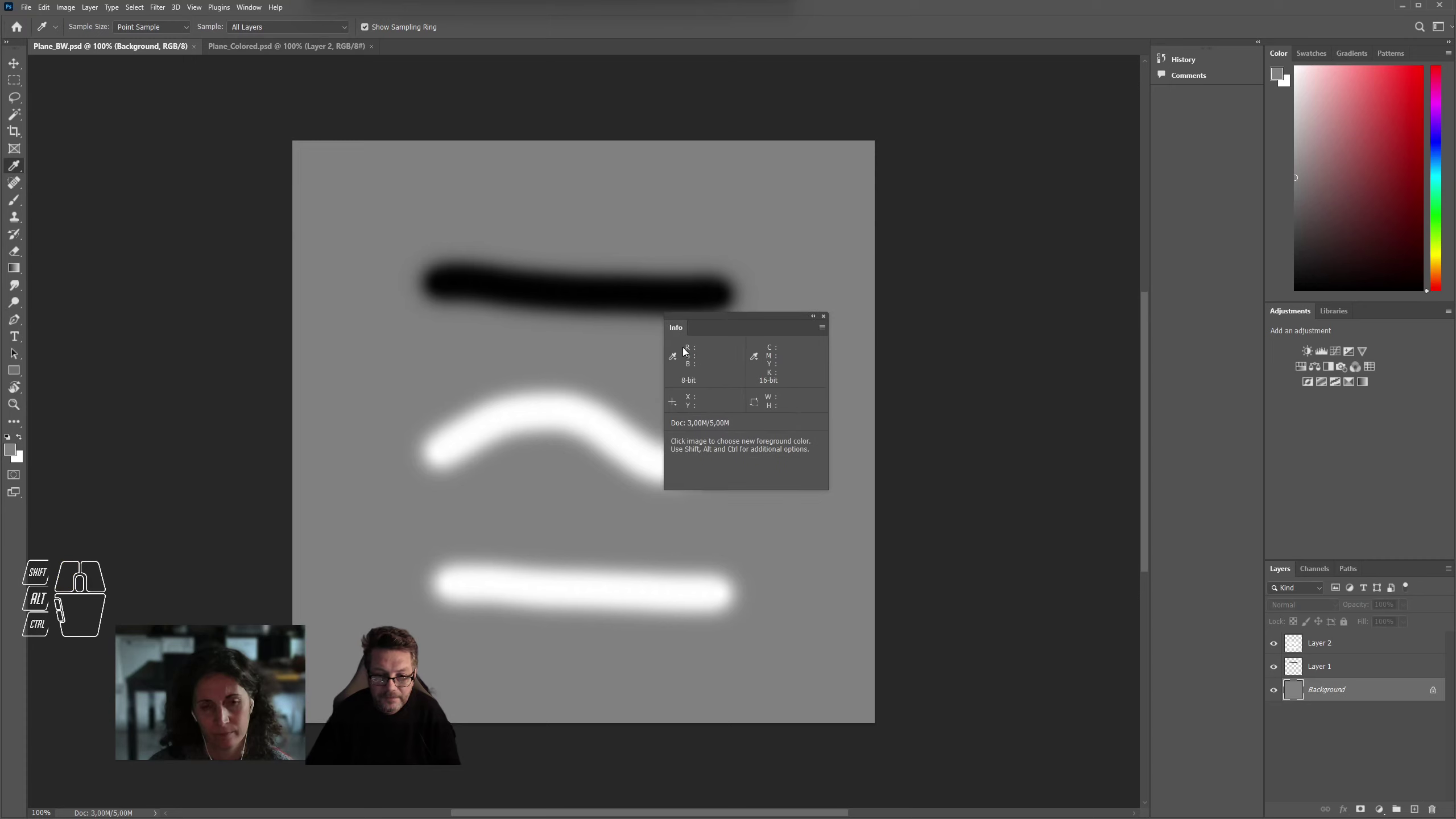
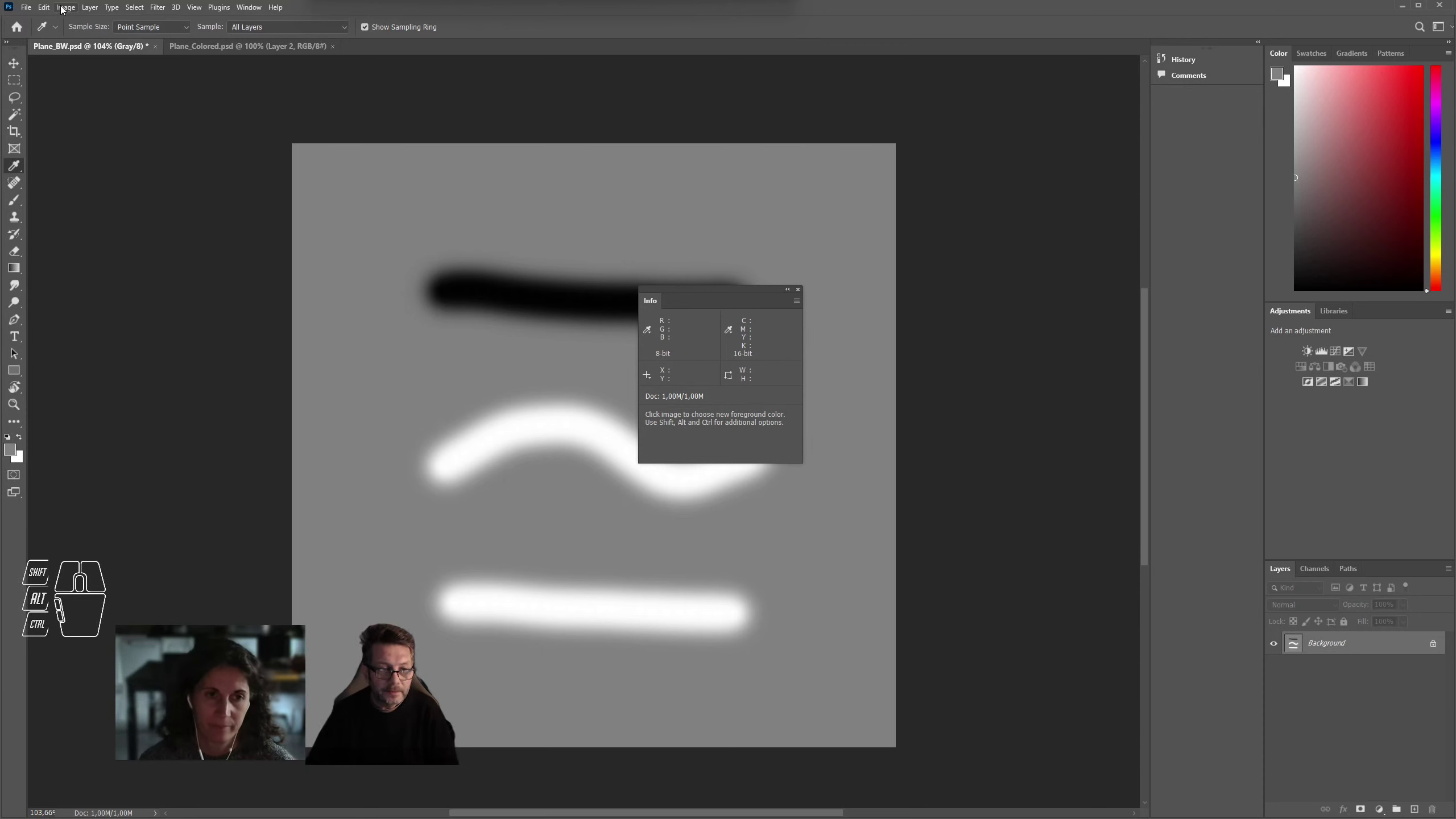
- Convert the Plane_BW image from grayscale to RGB colour via Image > Mode
left_click_drag(67, 10, 557, 311)
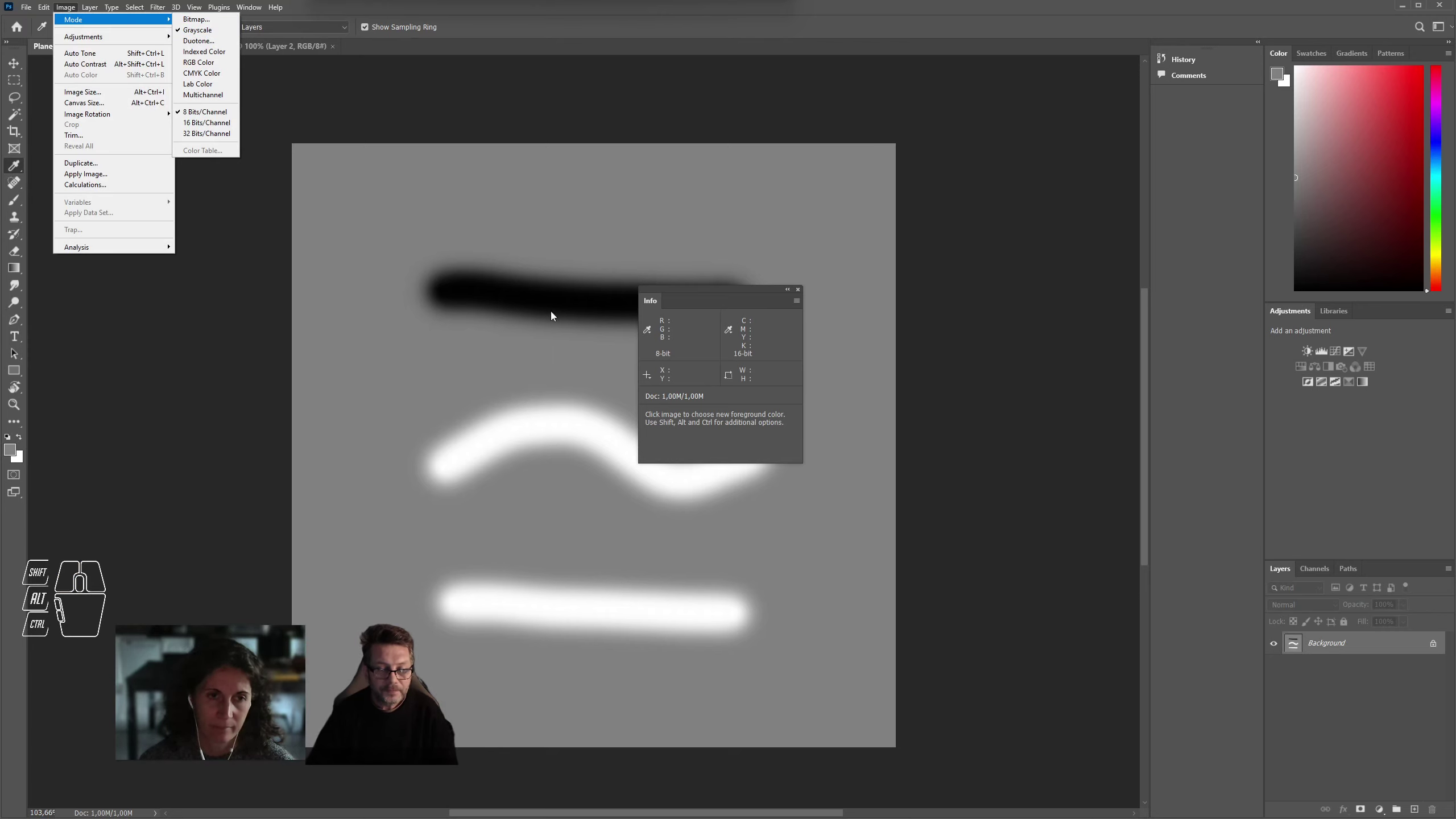
left_click(571, 282)
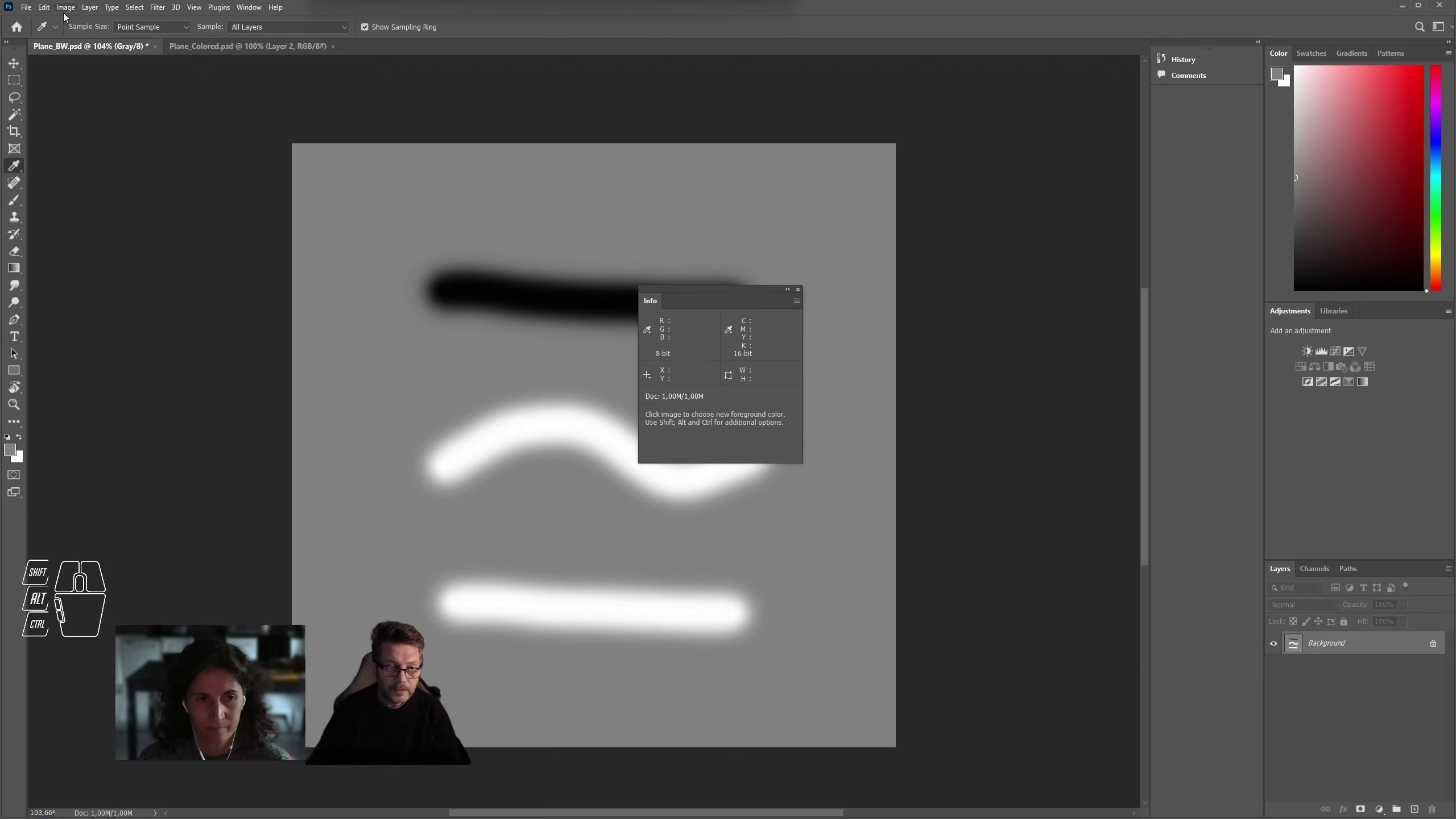
left_click_drag(73, 9, 202, 64)
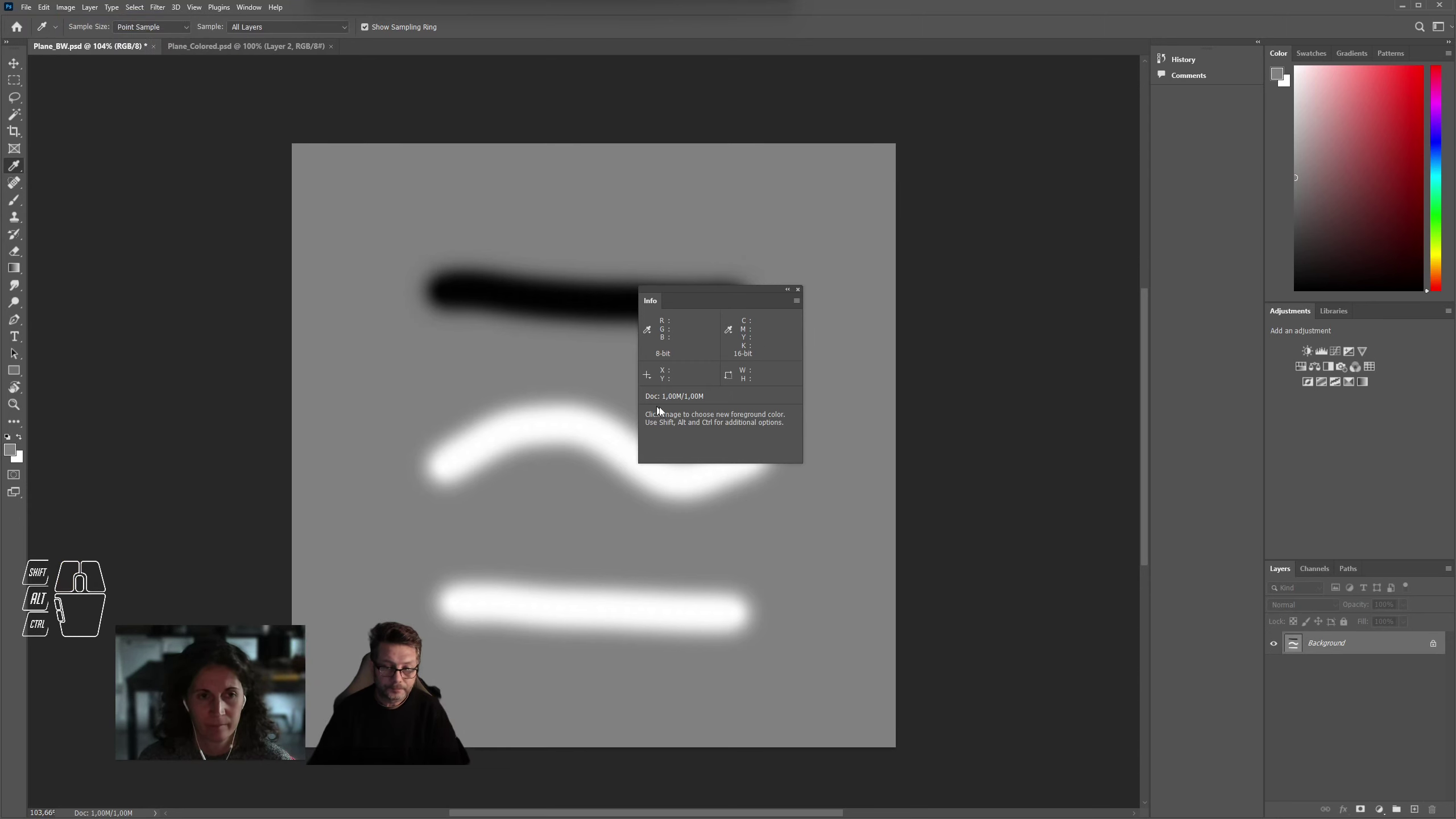
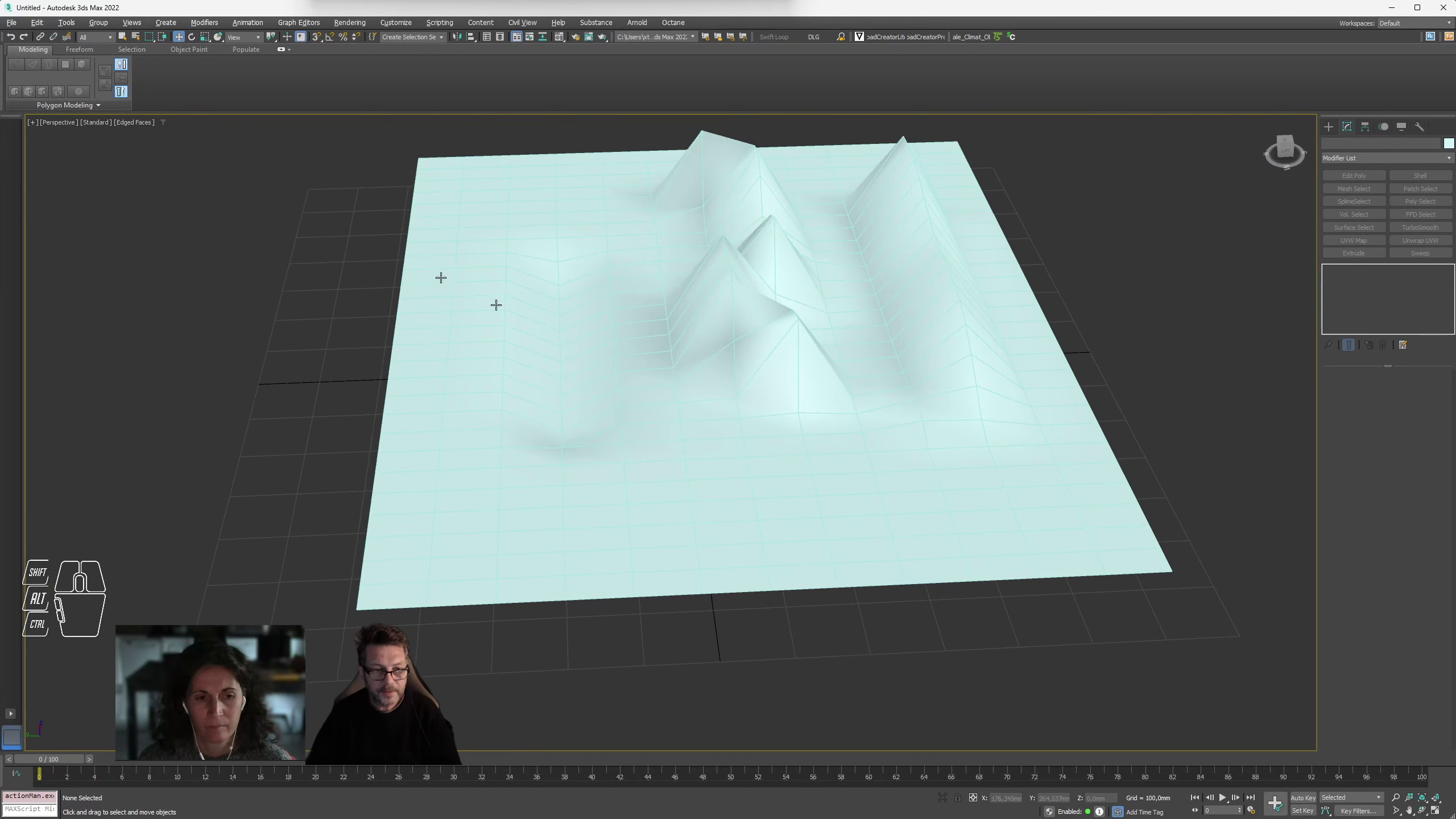
left_click(64, 126)
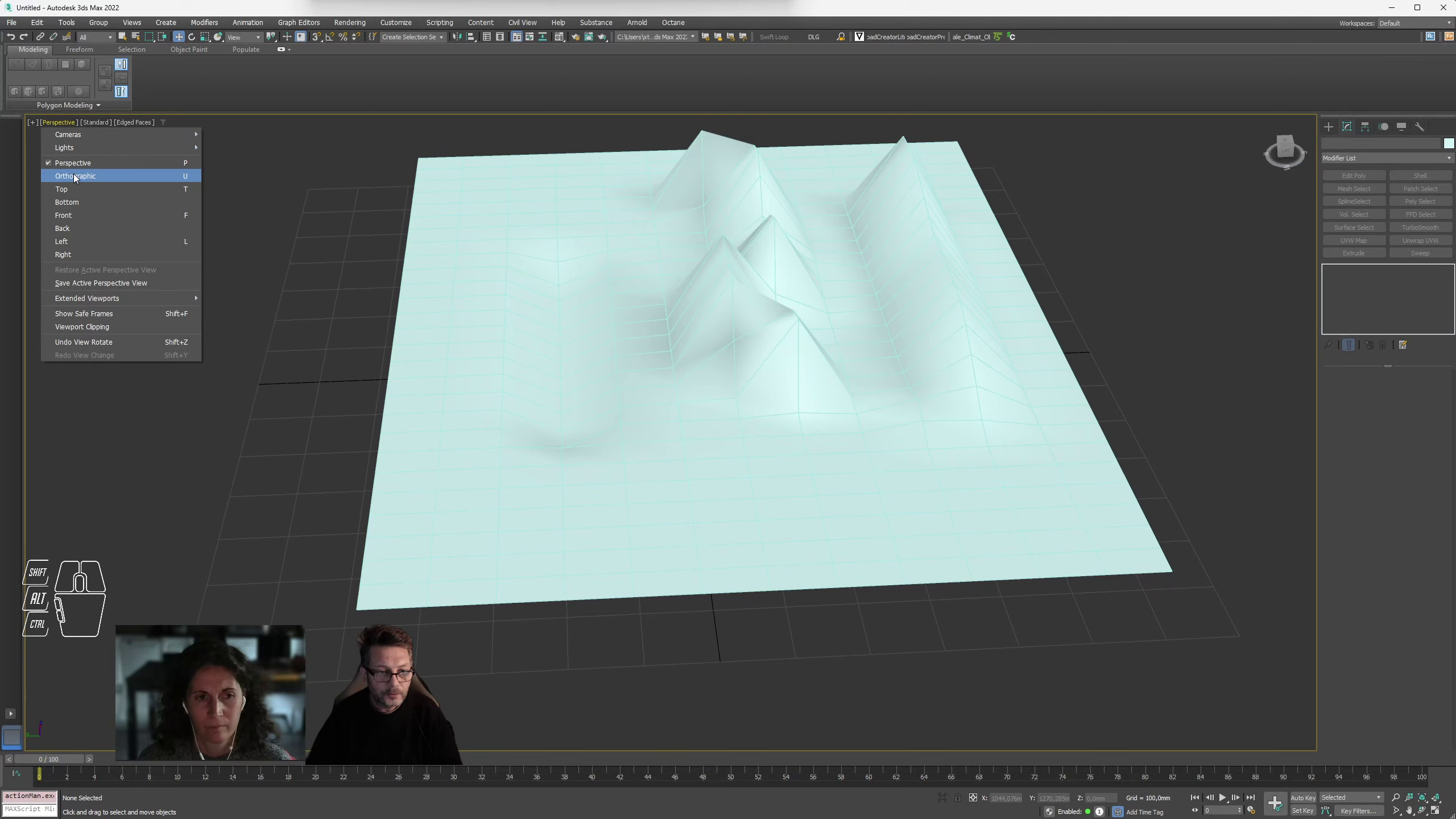
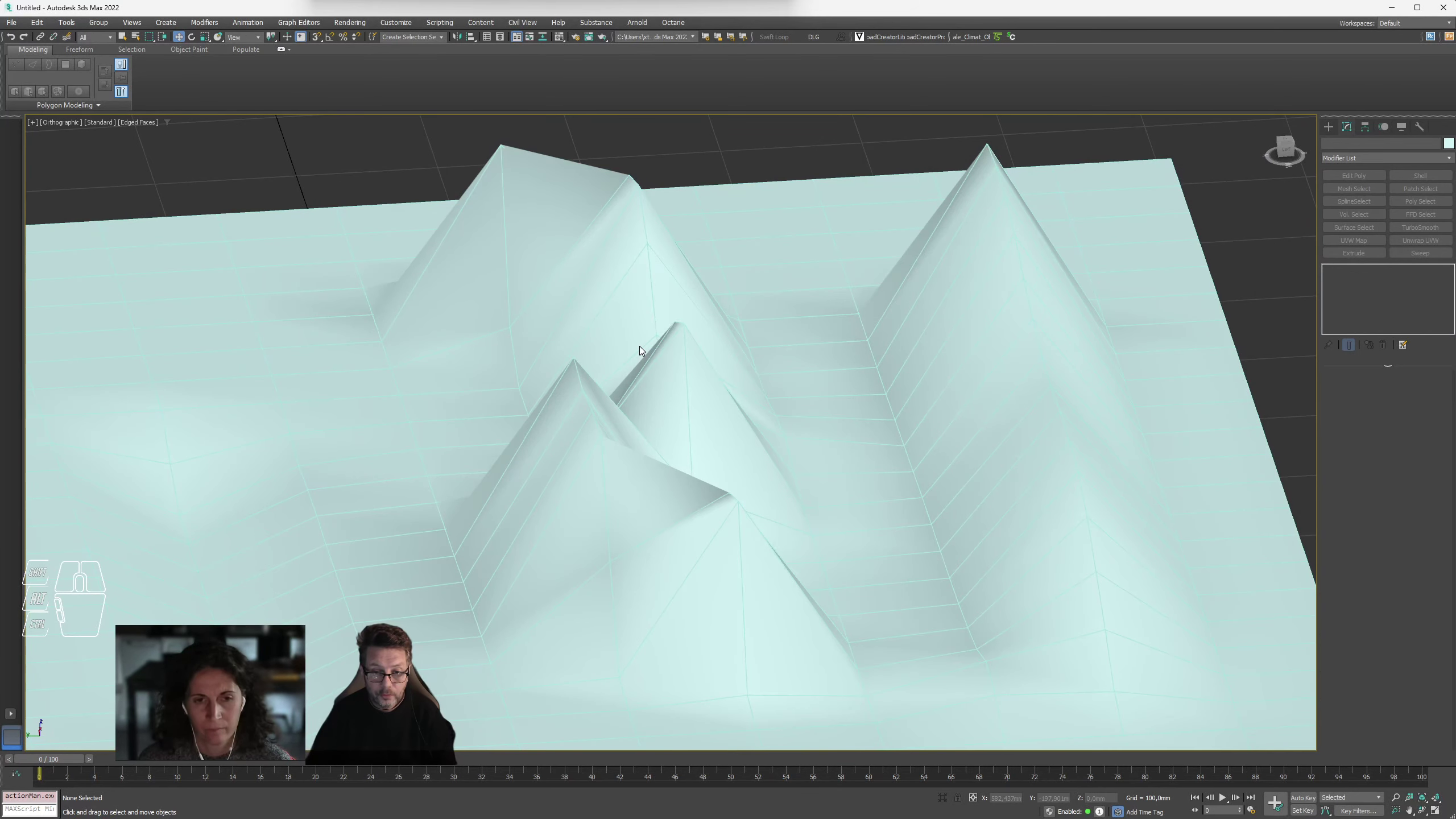
scroll("down", 3)
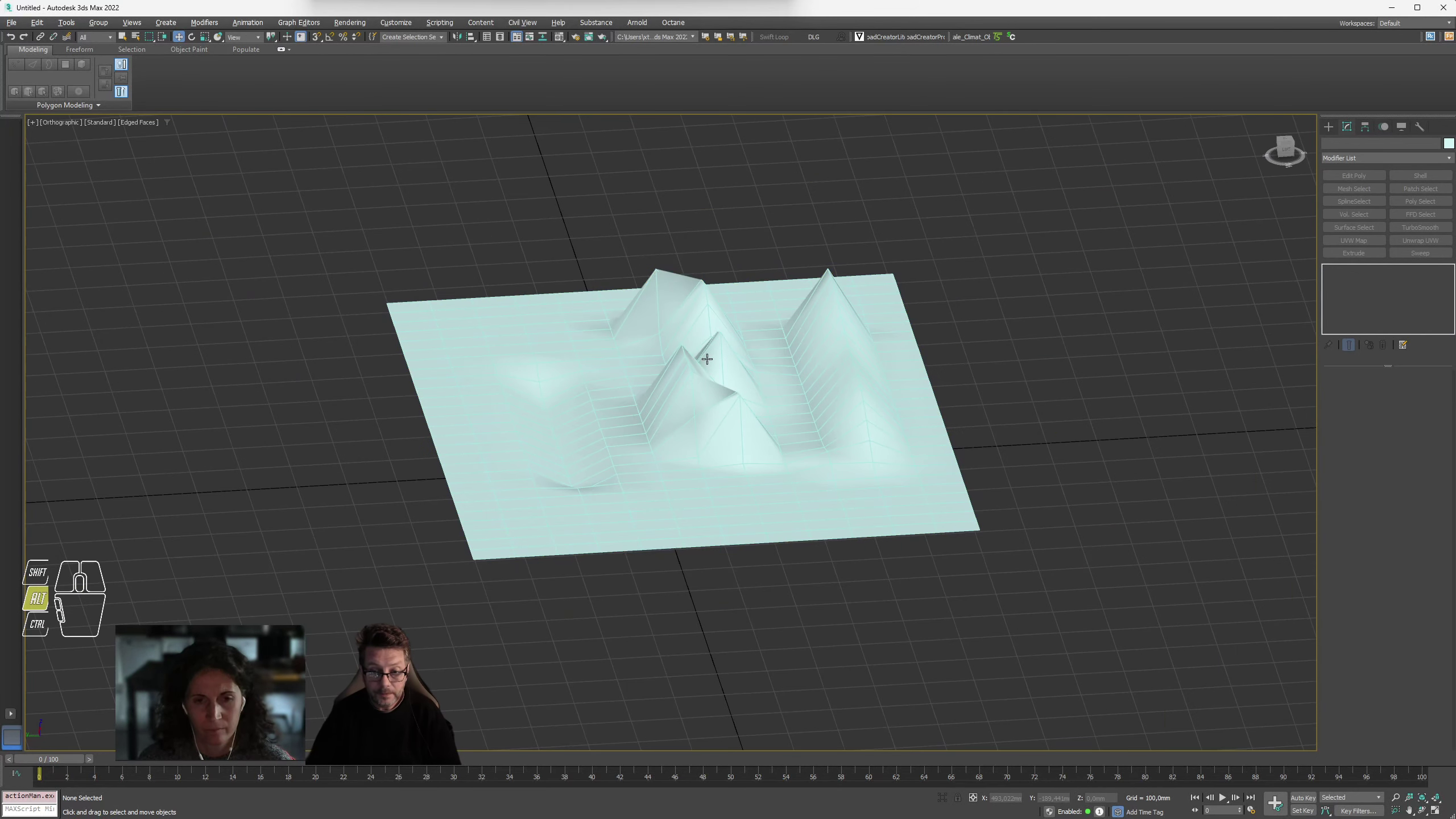
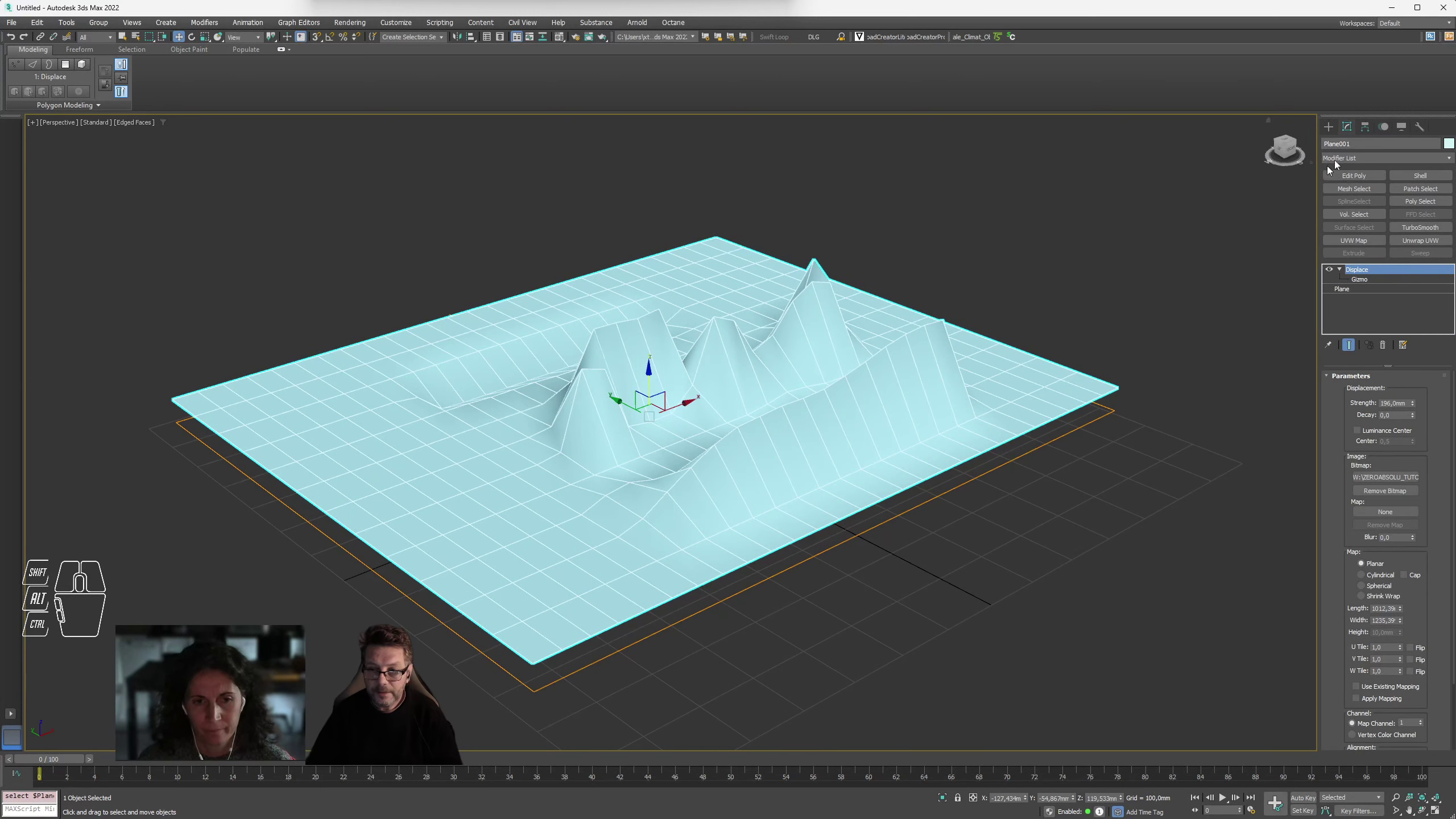
- Show the Plane's base creation parameters in the modifier stack and increase its Length Segs
left_click(1350, 131)
left_click(1356, 292)
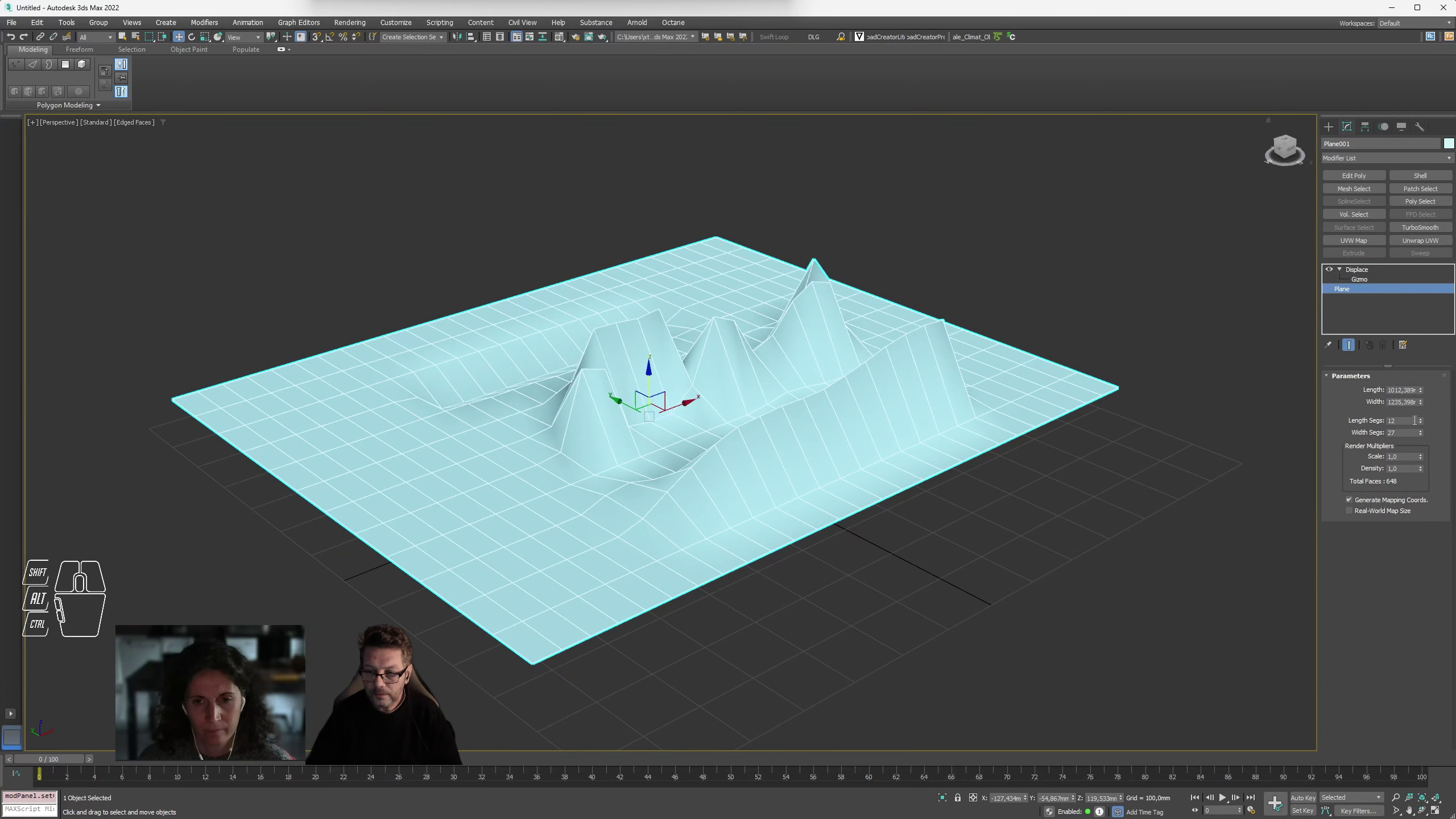
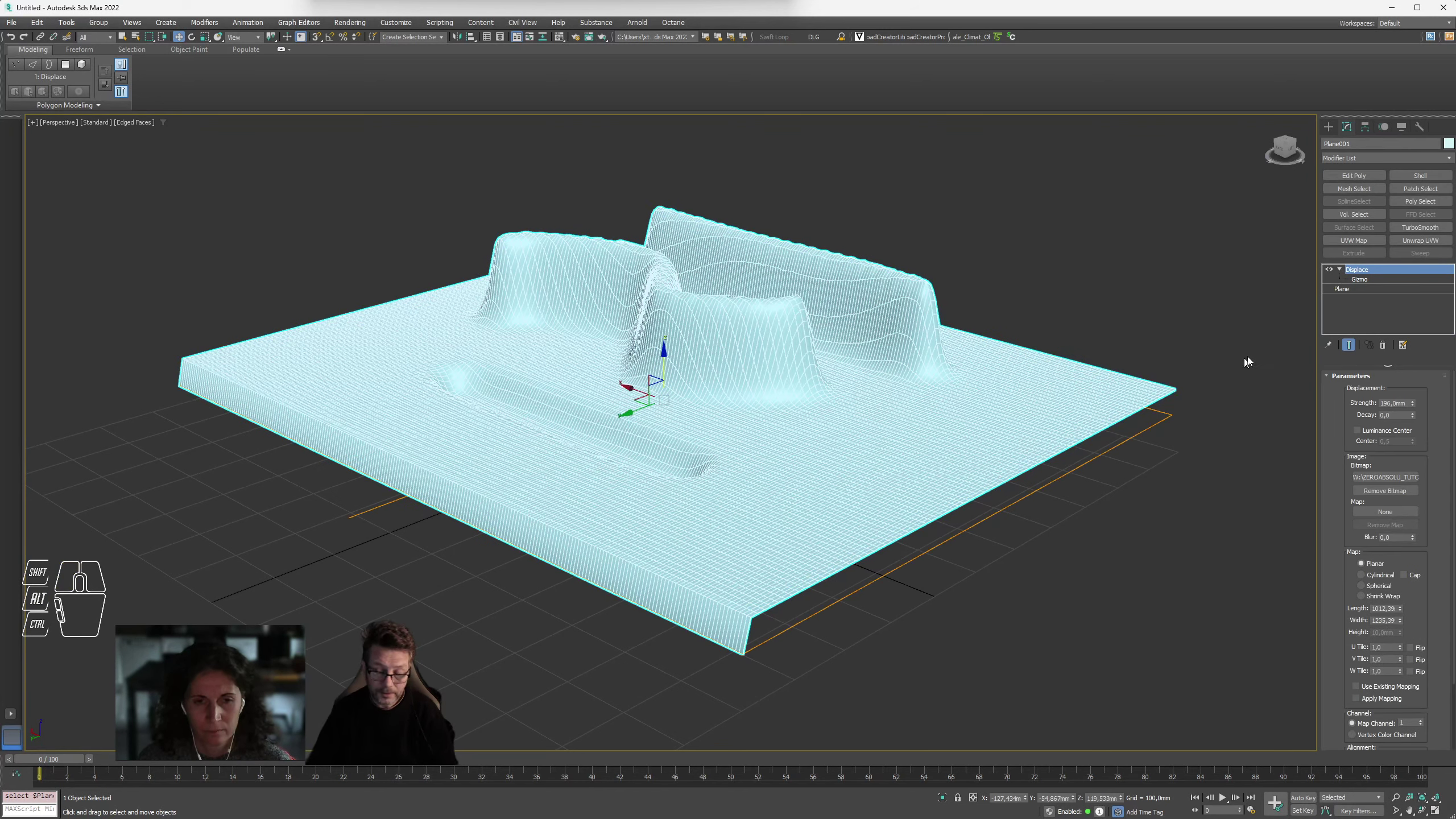
left_click(1369, 285)
left_click(1370, 289)
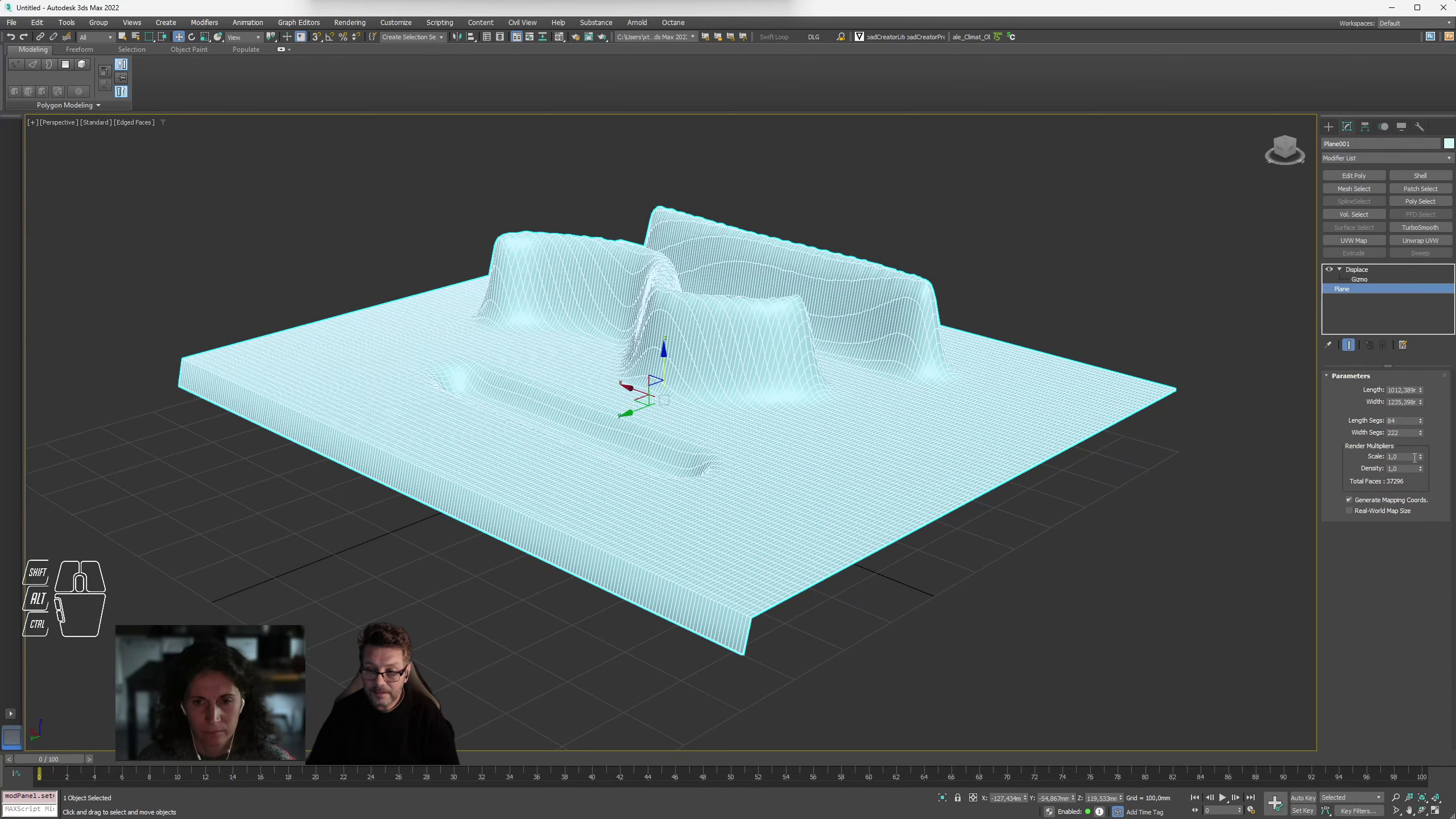
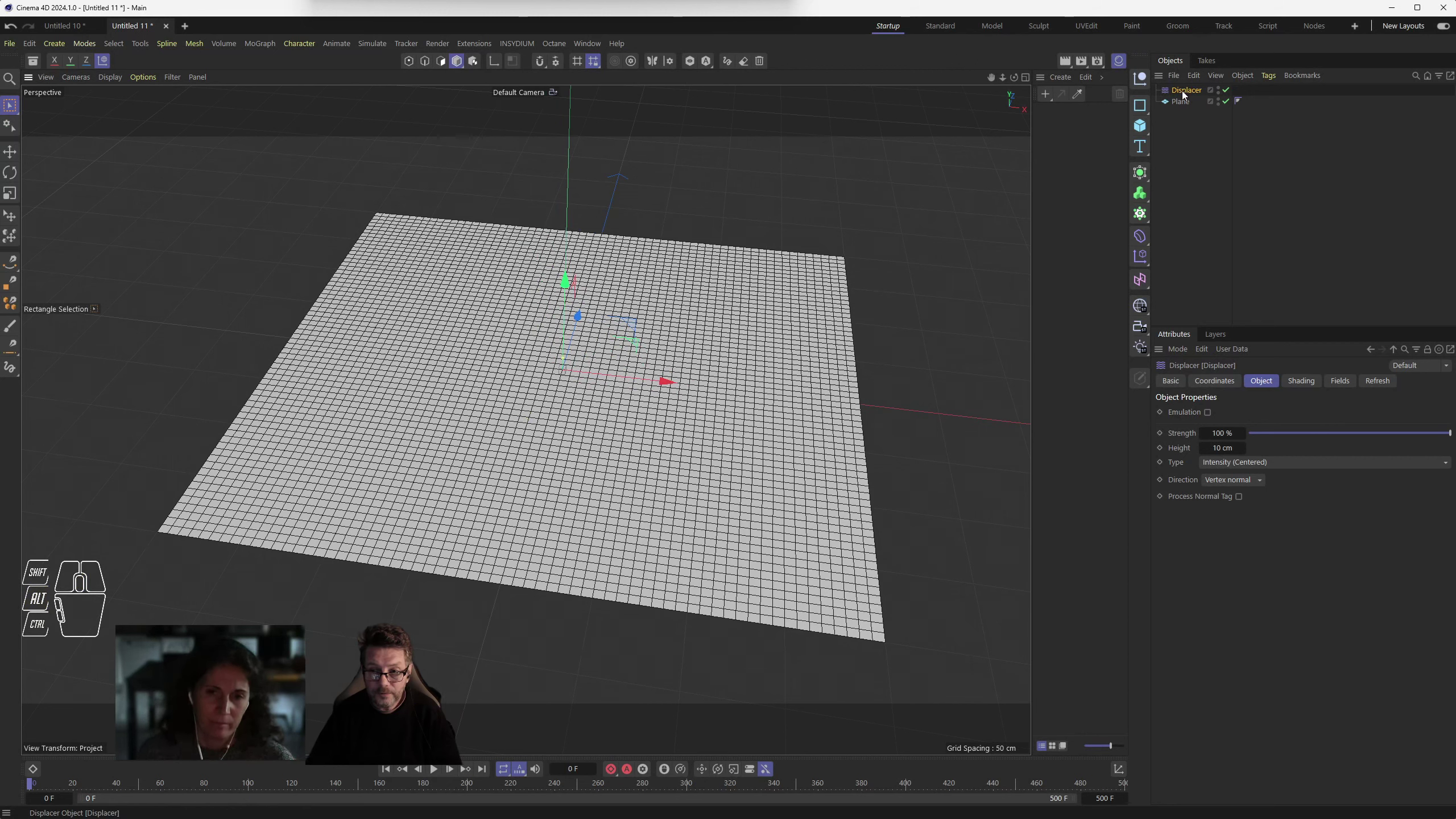
- Make the Displacer a child of the Plane and show its Object properties
left_click_drag(1189, 91, 1188, 104)
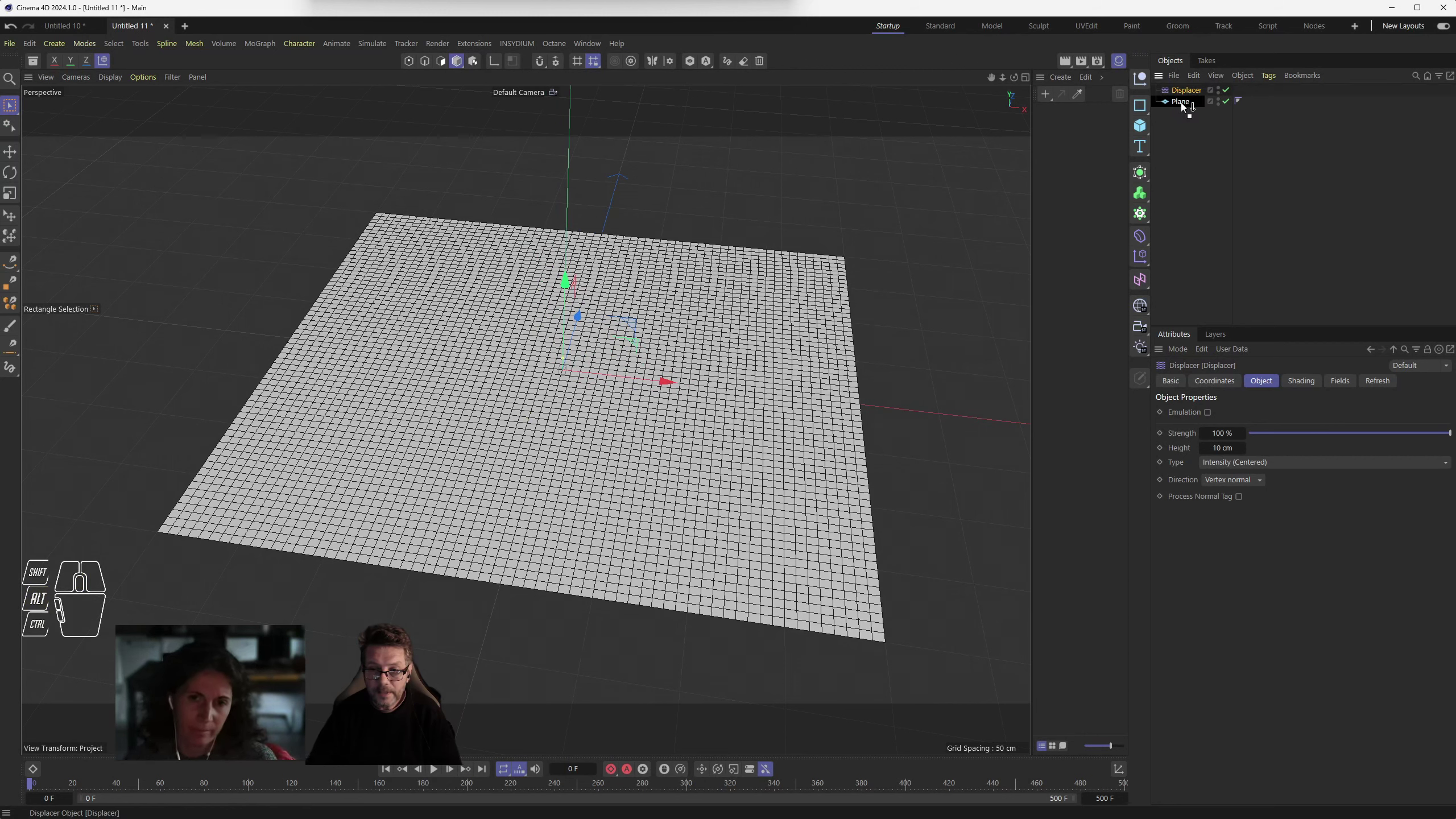
left_click(1195, 100)
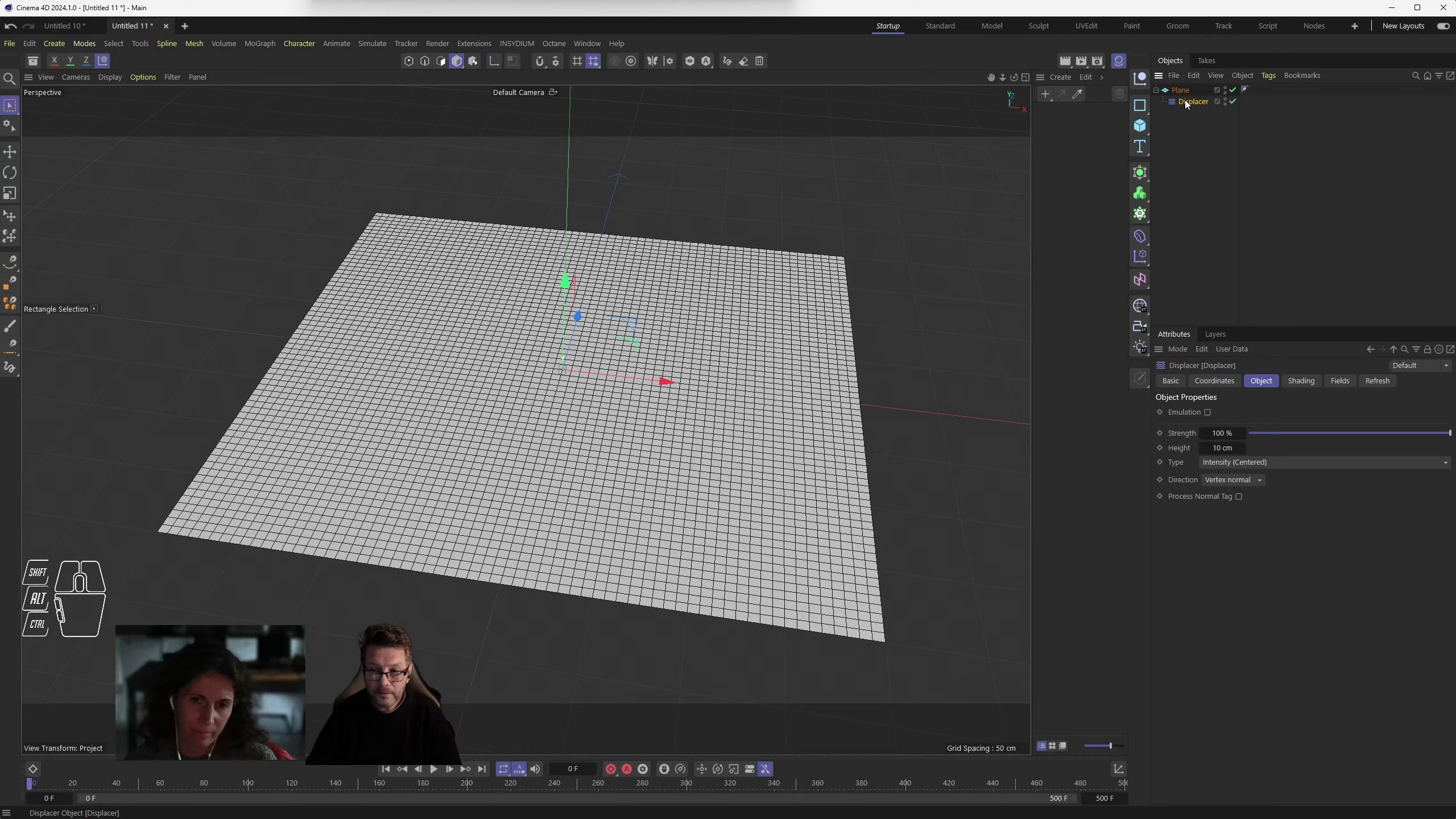
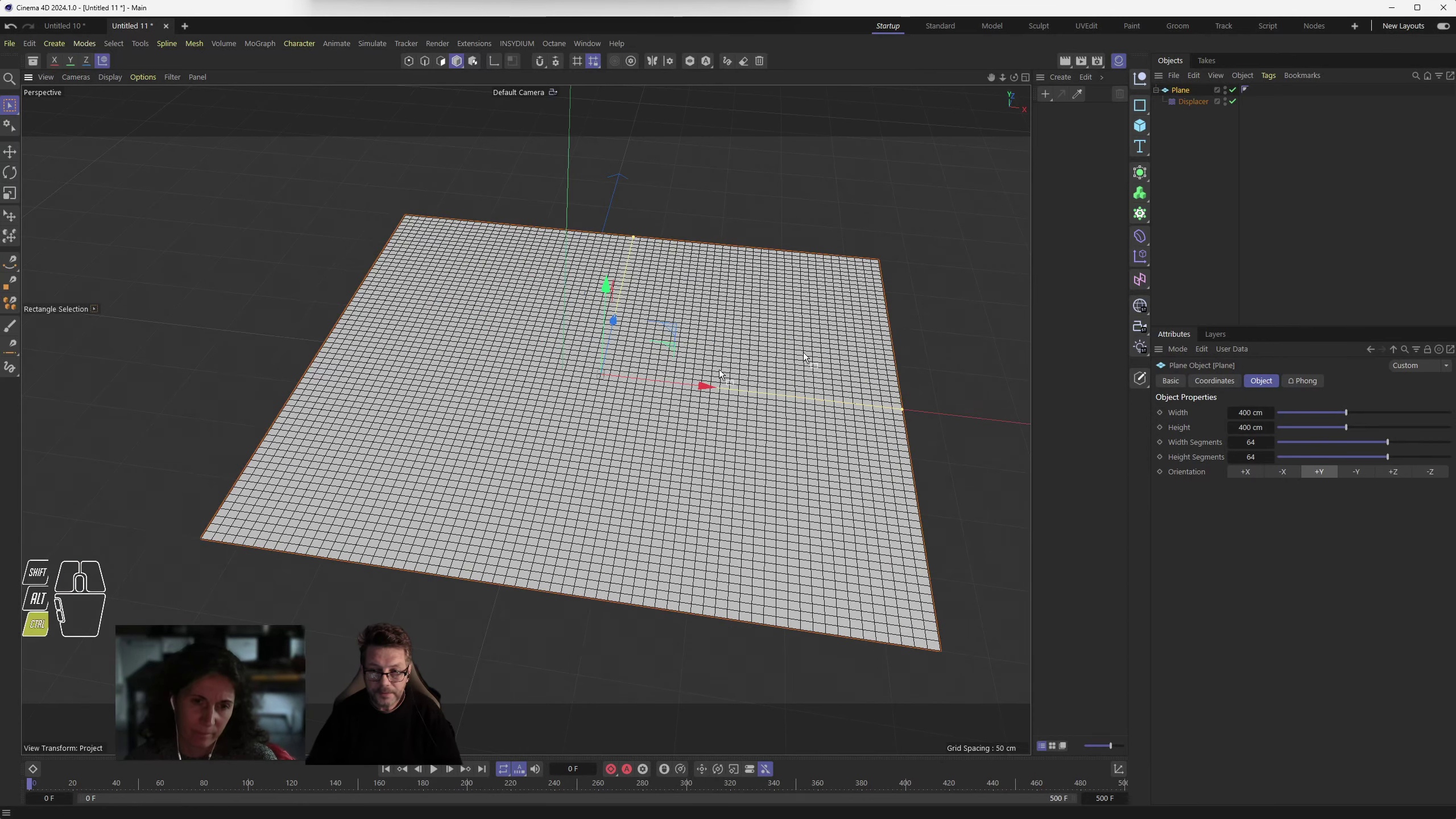
left_click(1203, 103)
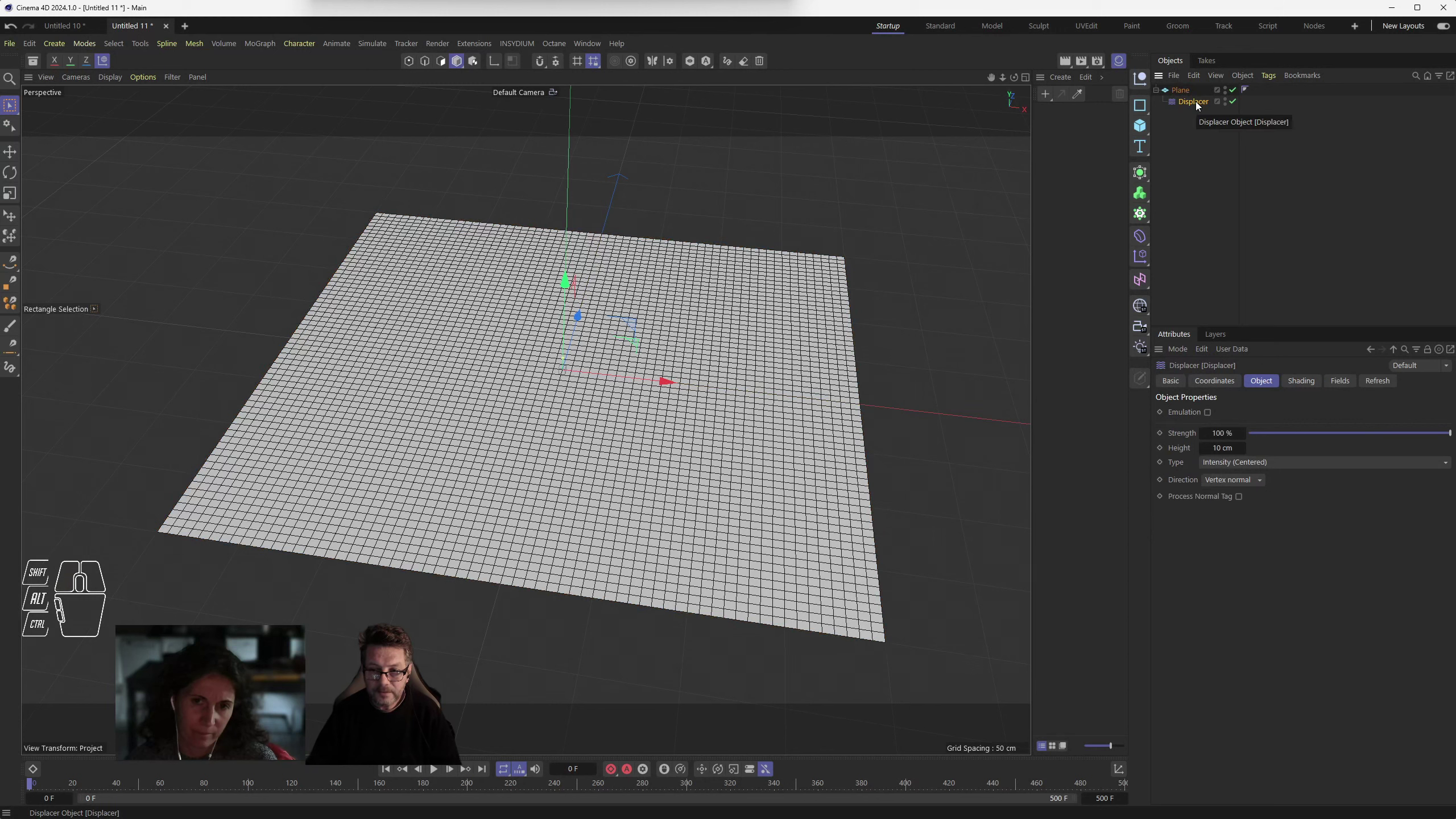
left_click_drag(1146, 240, 1282, 128)
left_click(1202, 104)
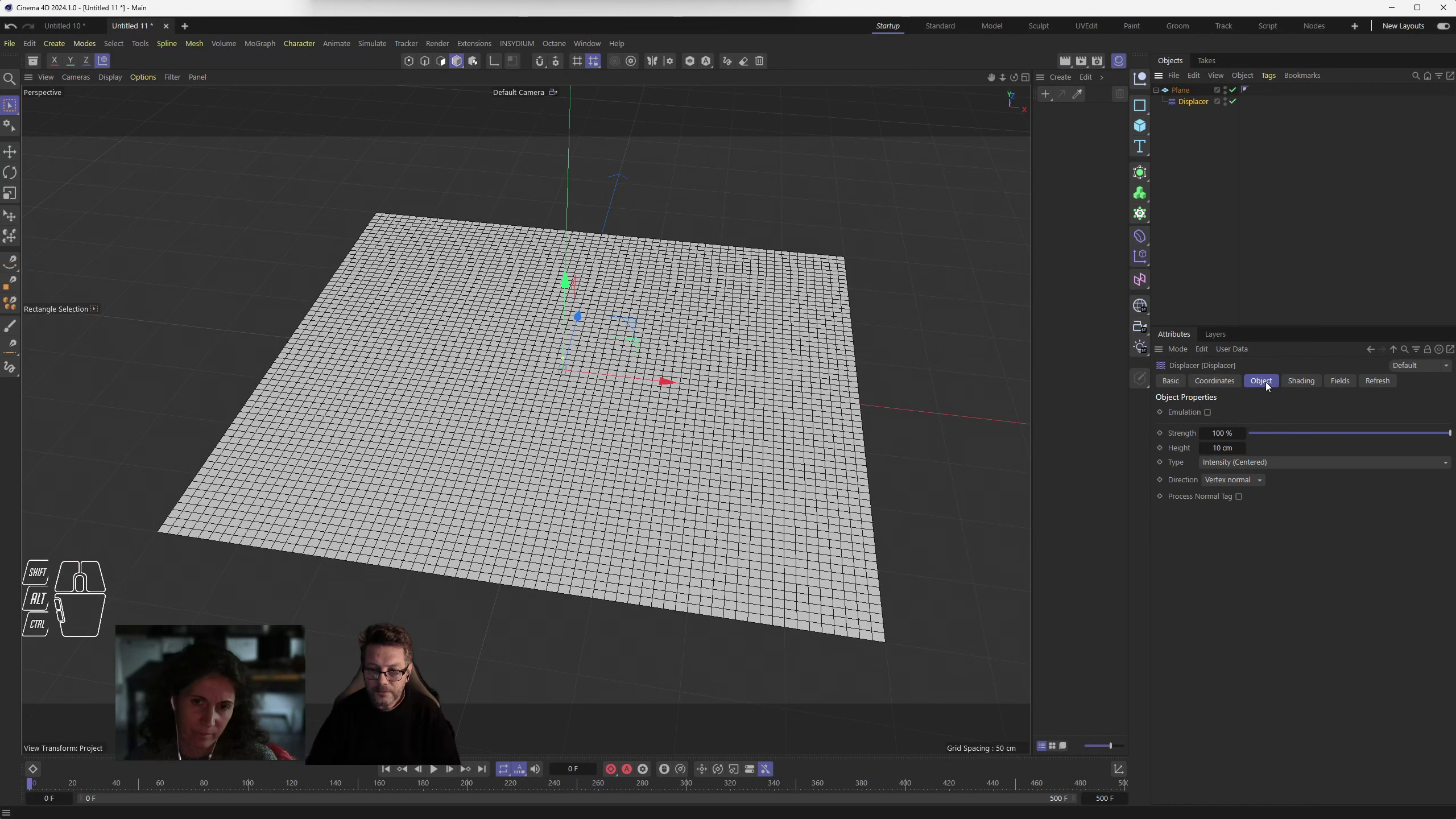
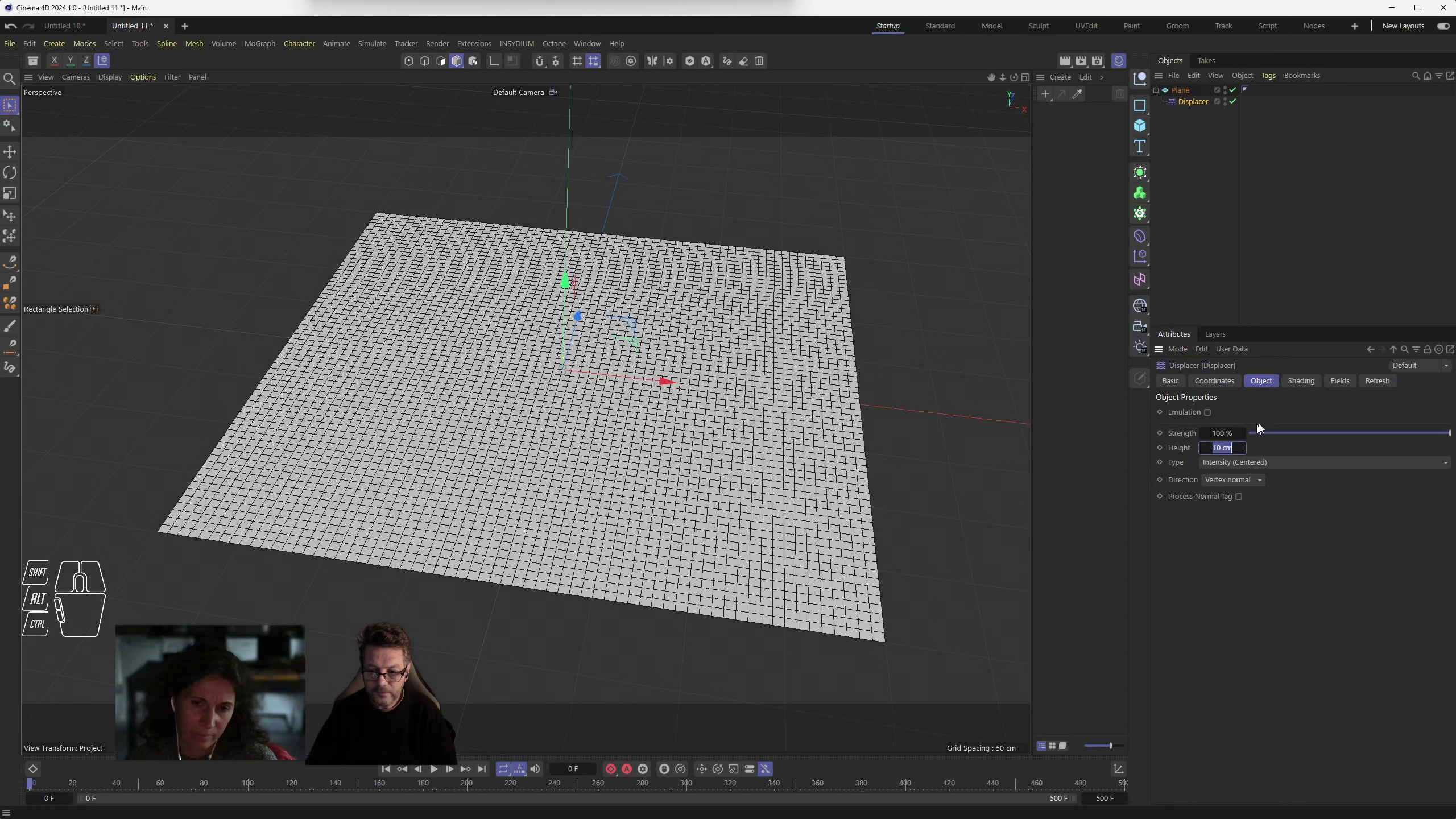
- Inspect the Displacer's 10 cm height value and list its displacement type options
left_click(1284, 411)
left_click(1183, 469)
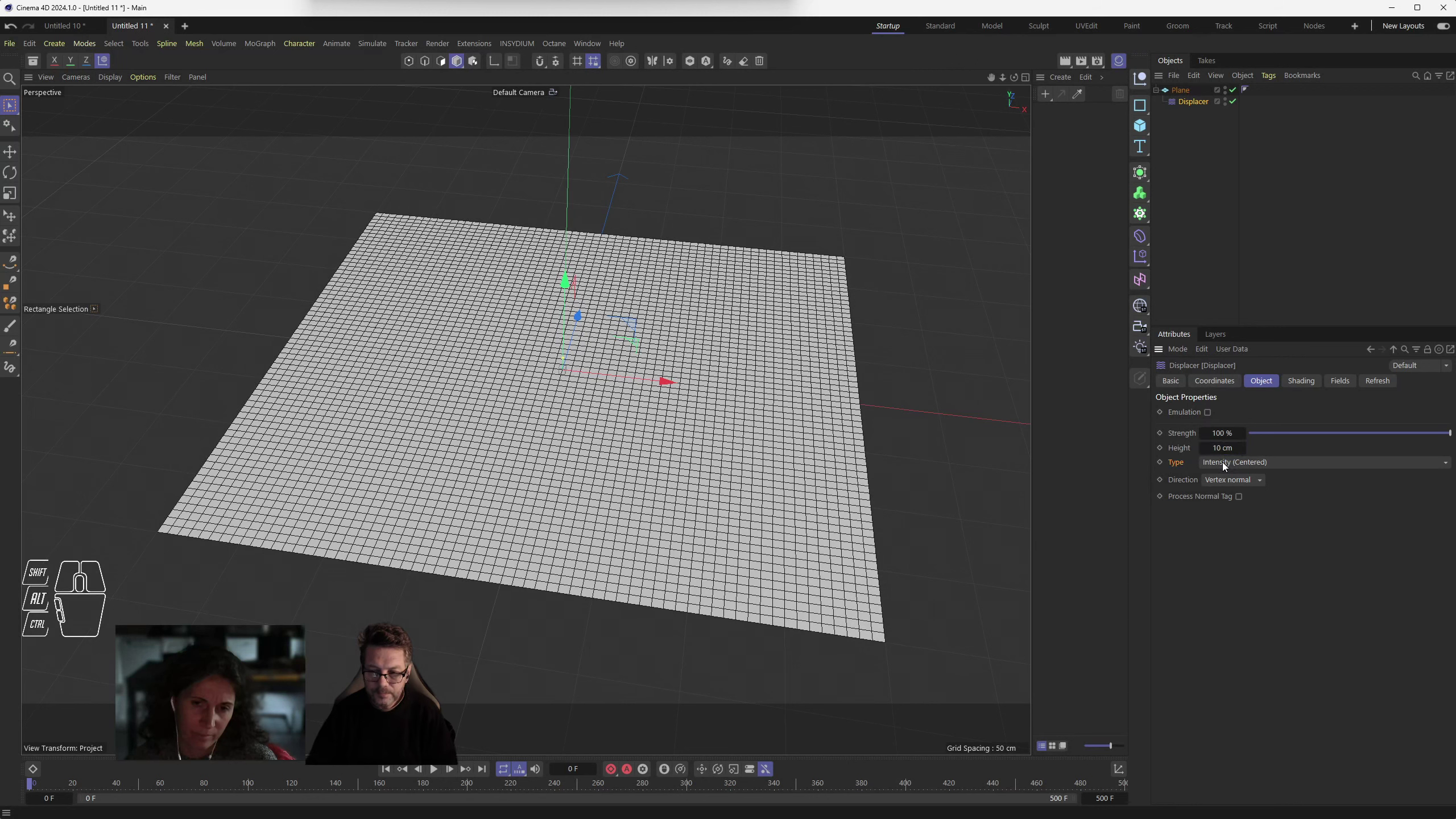
left_click(1246, 463)
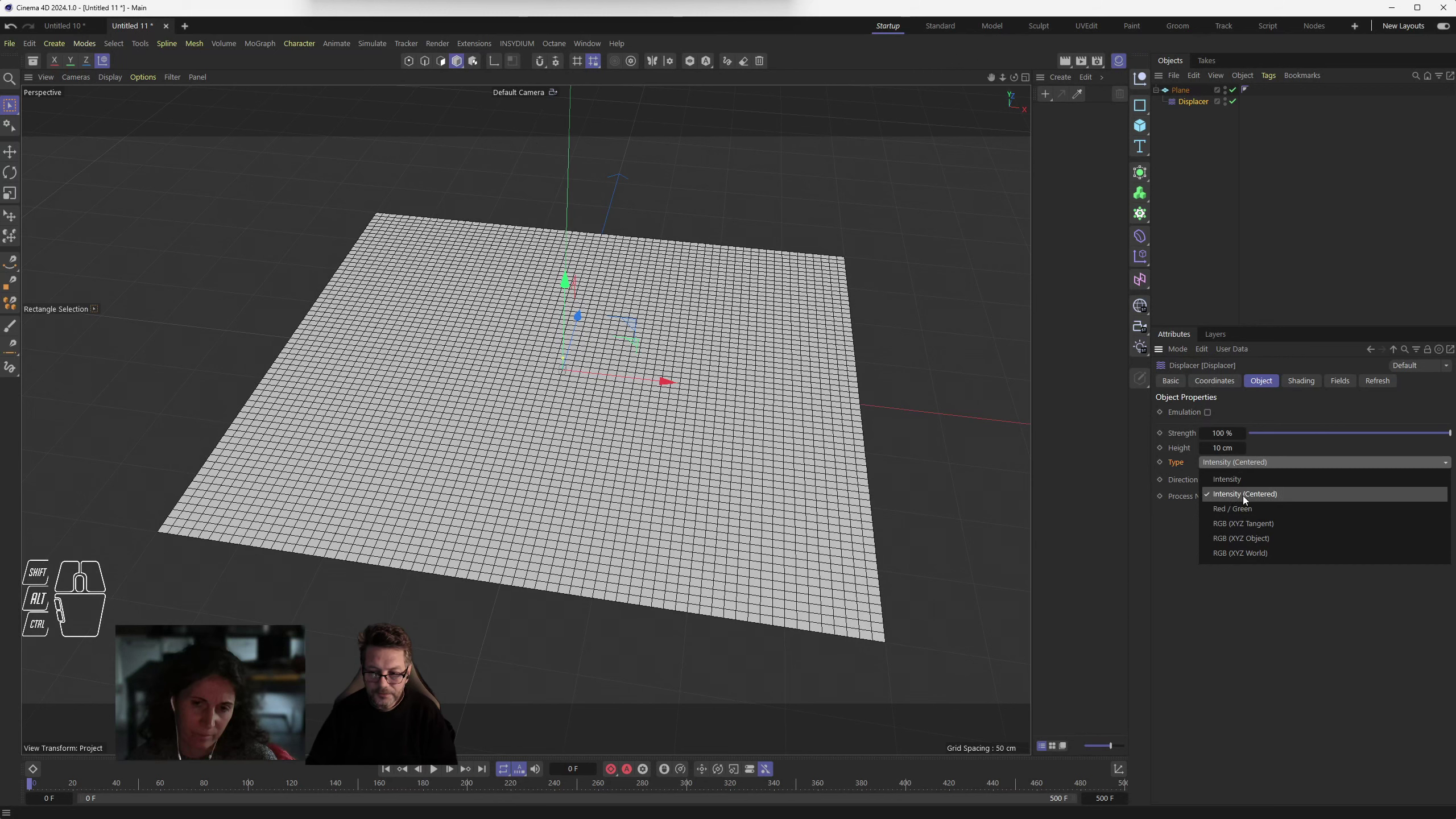
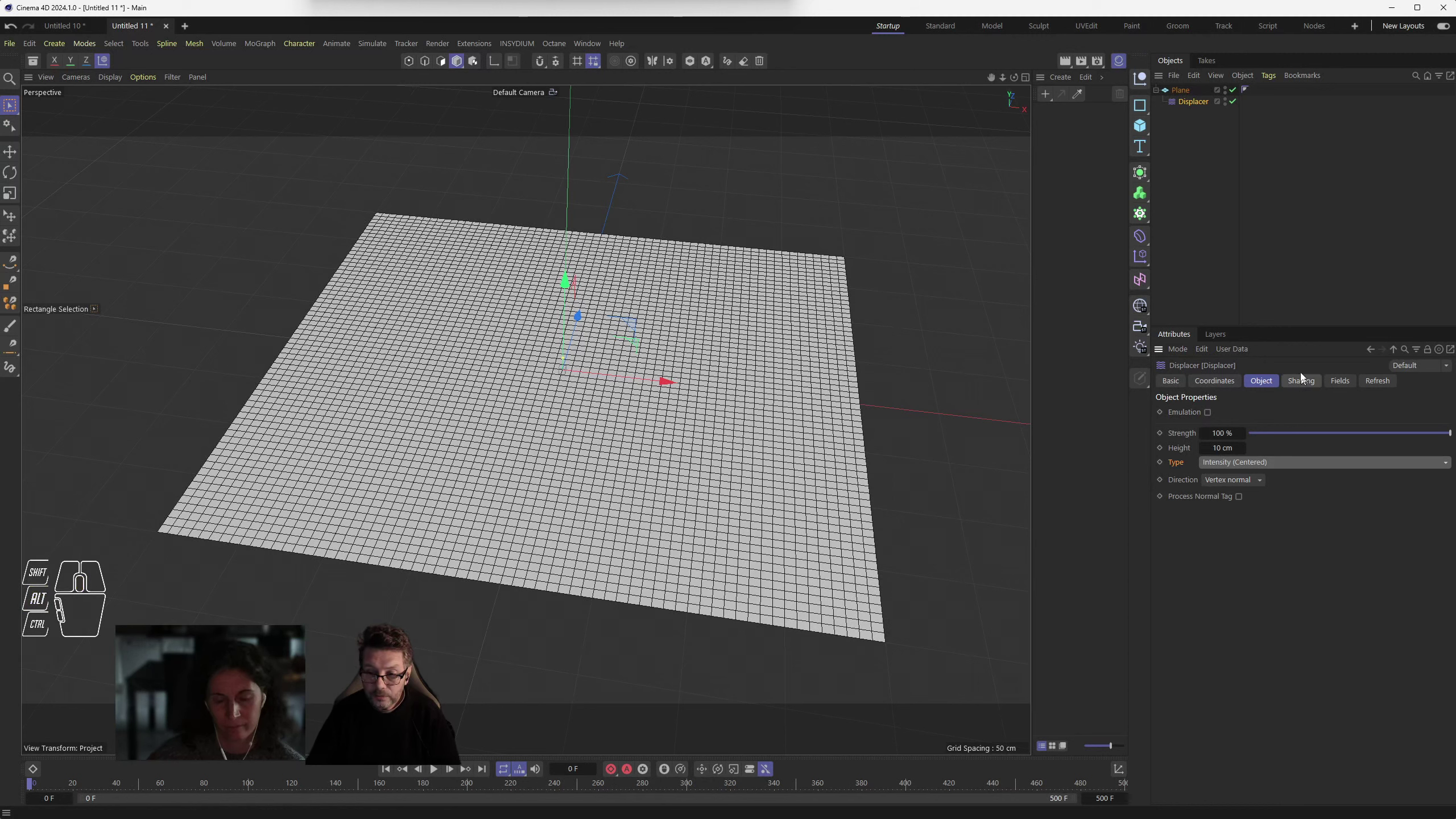
- Load Plane_BW.psd as the Displacer's shader image in its Shading settings
left_click(1309, 384)
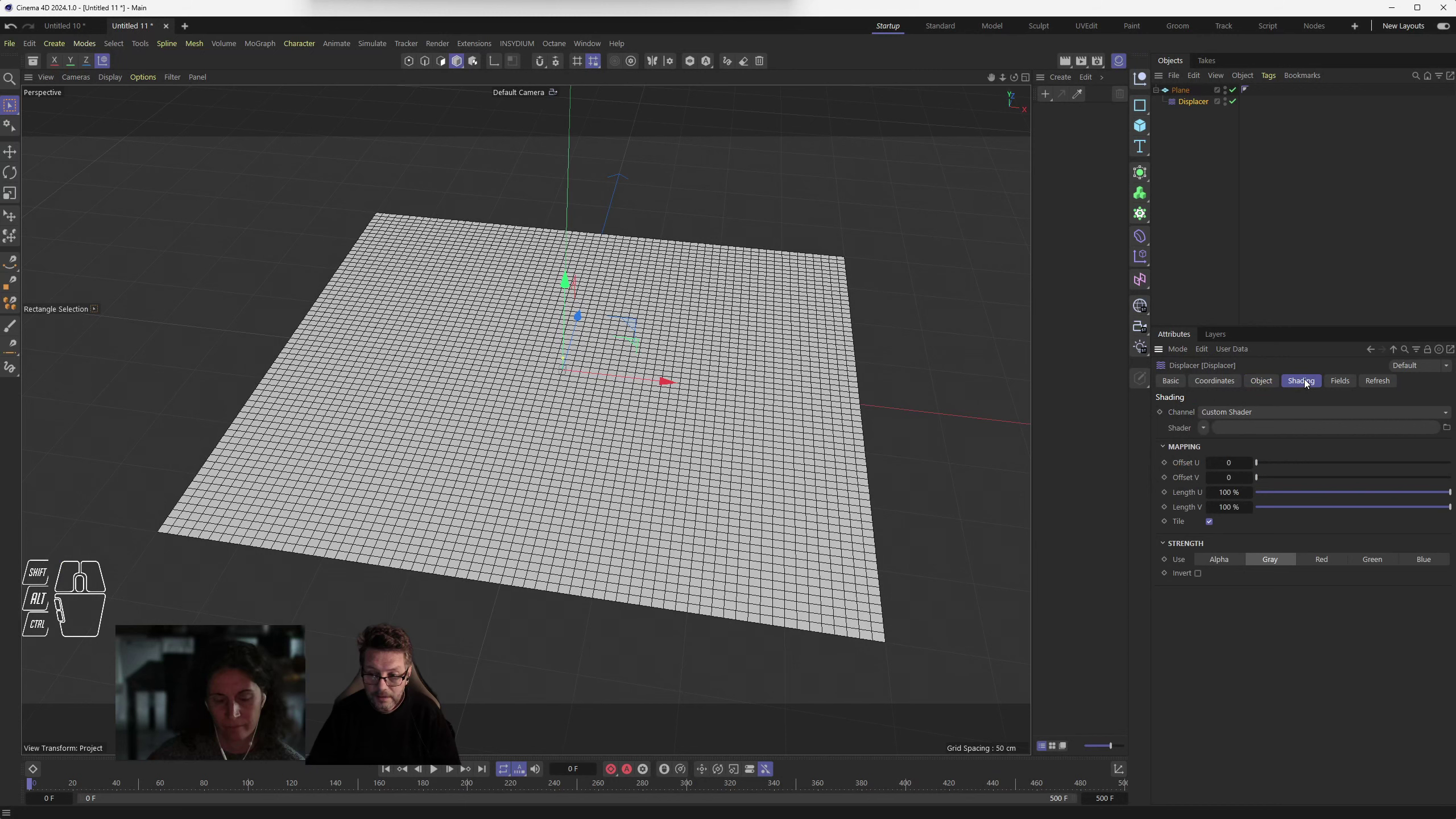
left_click_drag(1217, 412, 1227, 581)
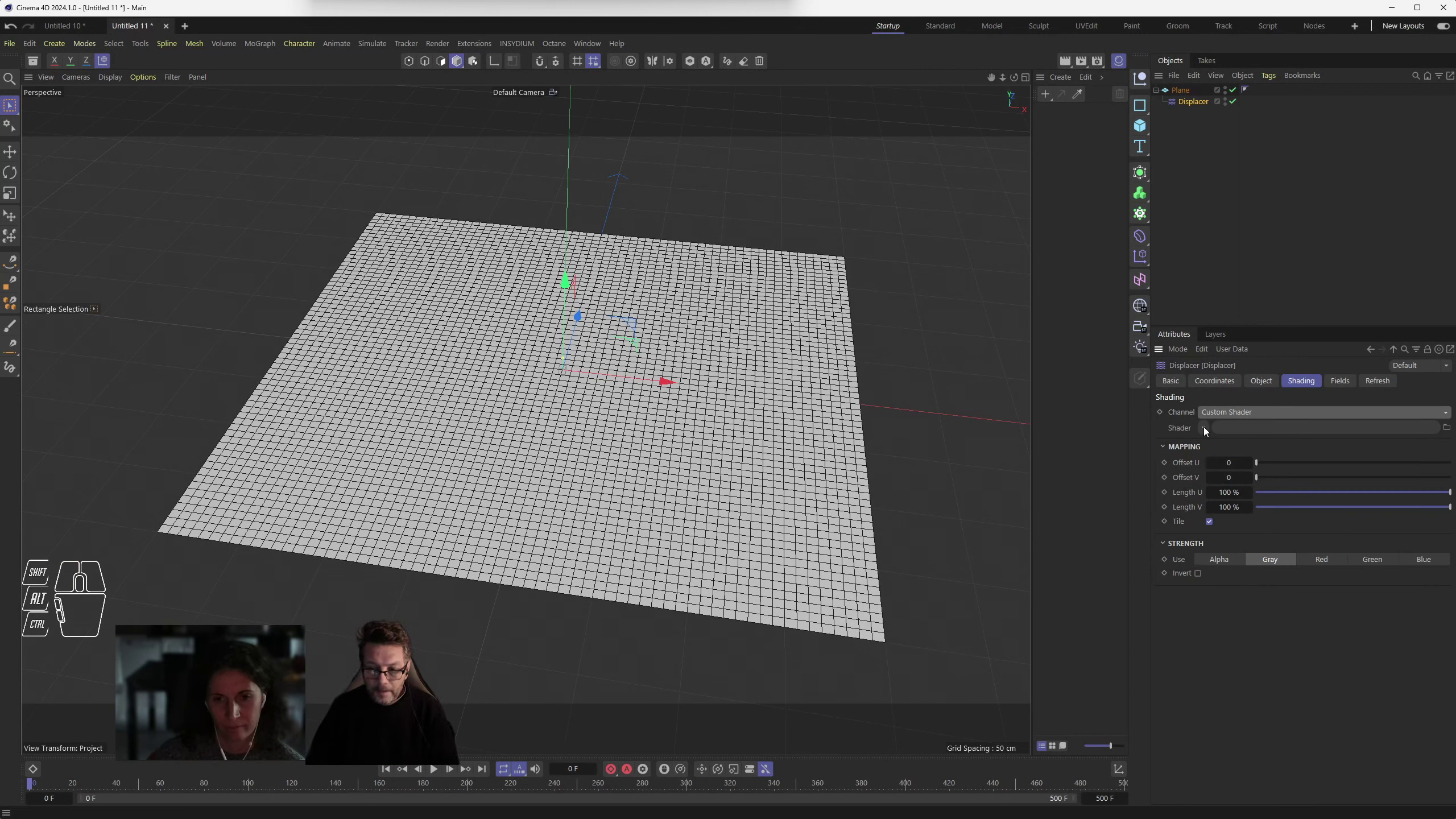
left_click_drag(1211, 429, 1230, 480)
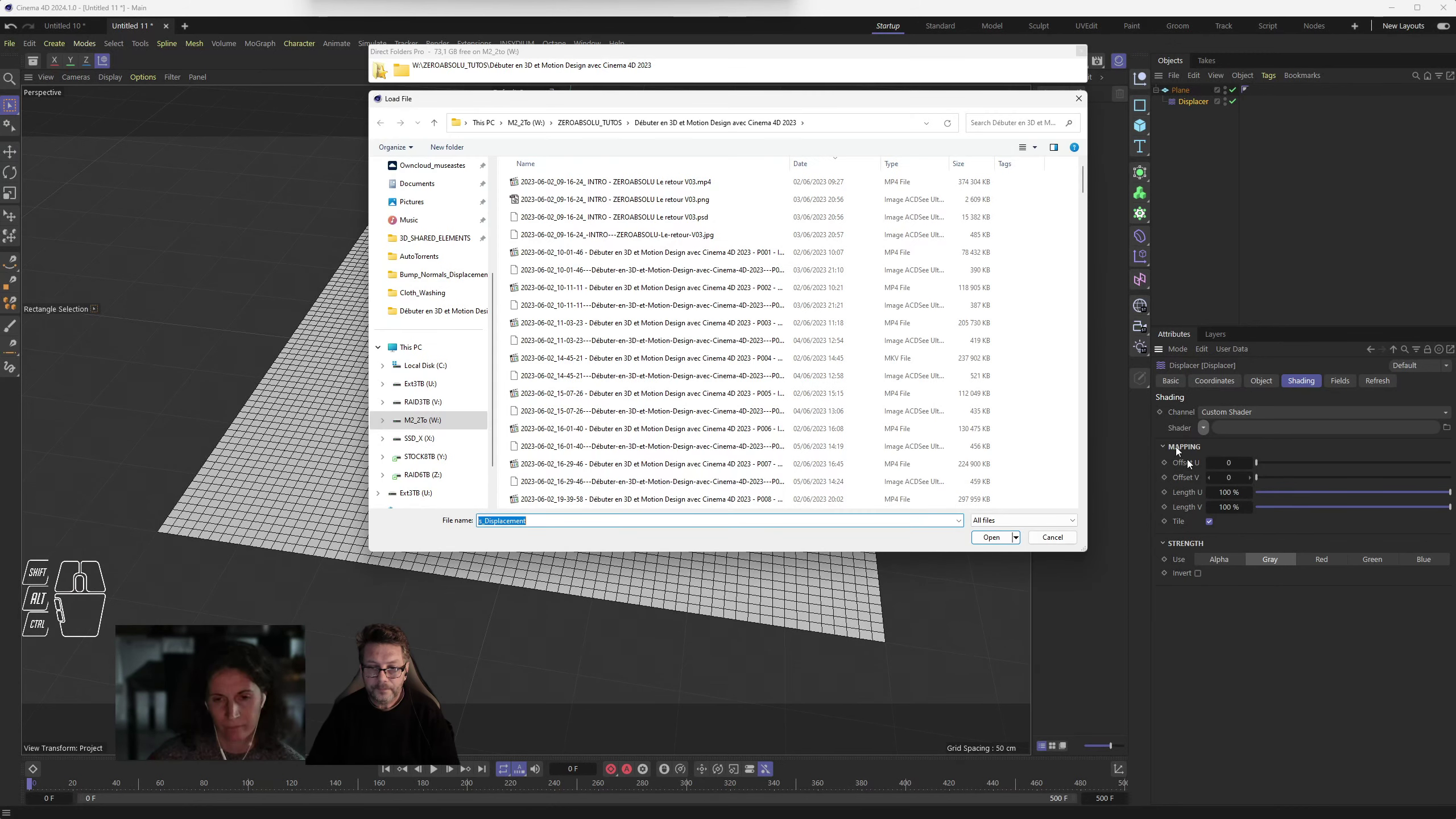
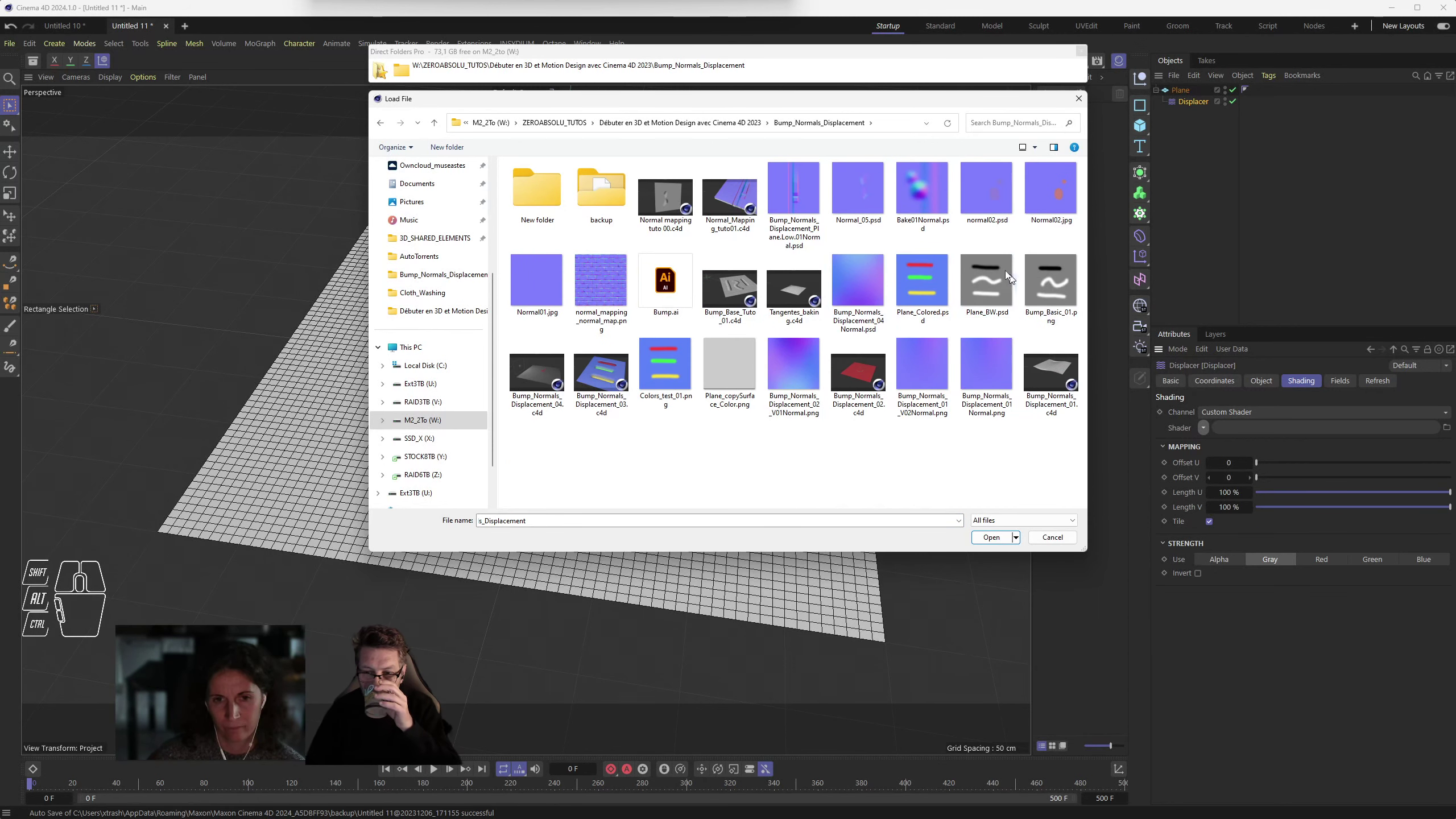
left_click(988, 285)
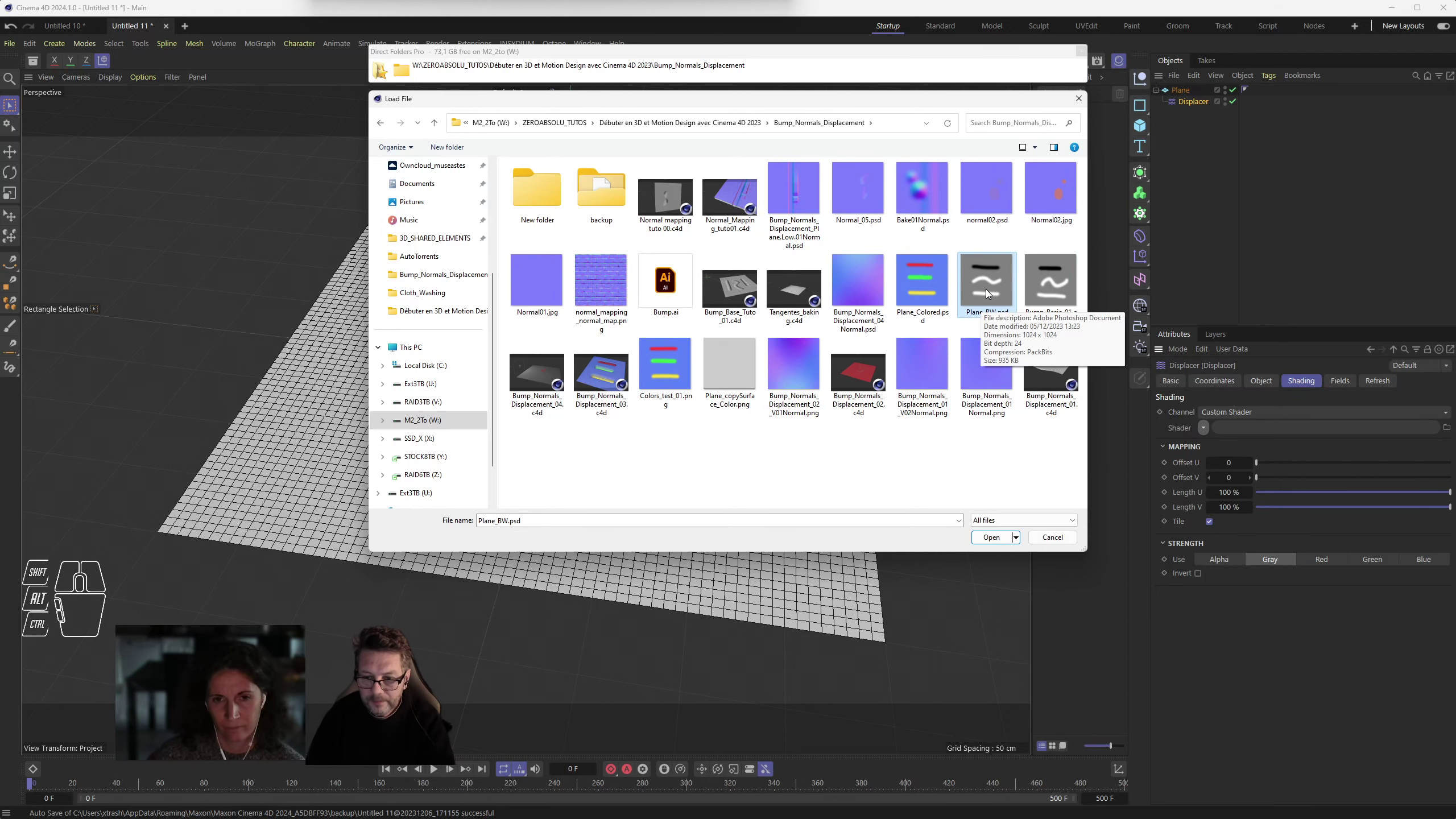
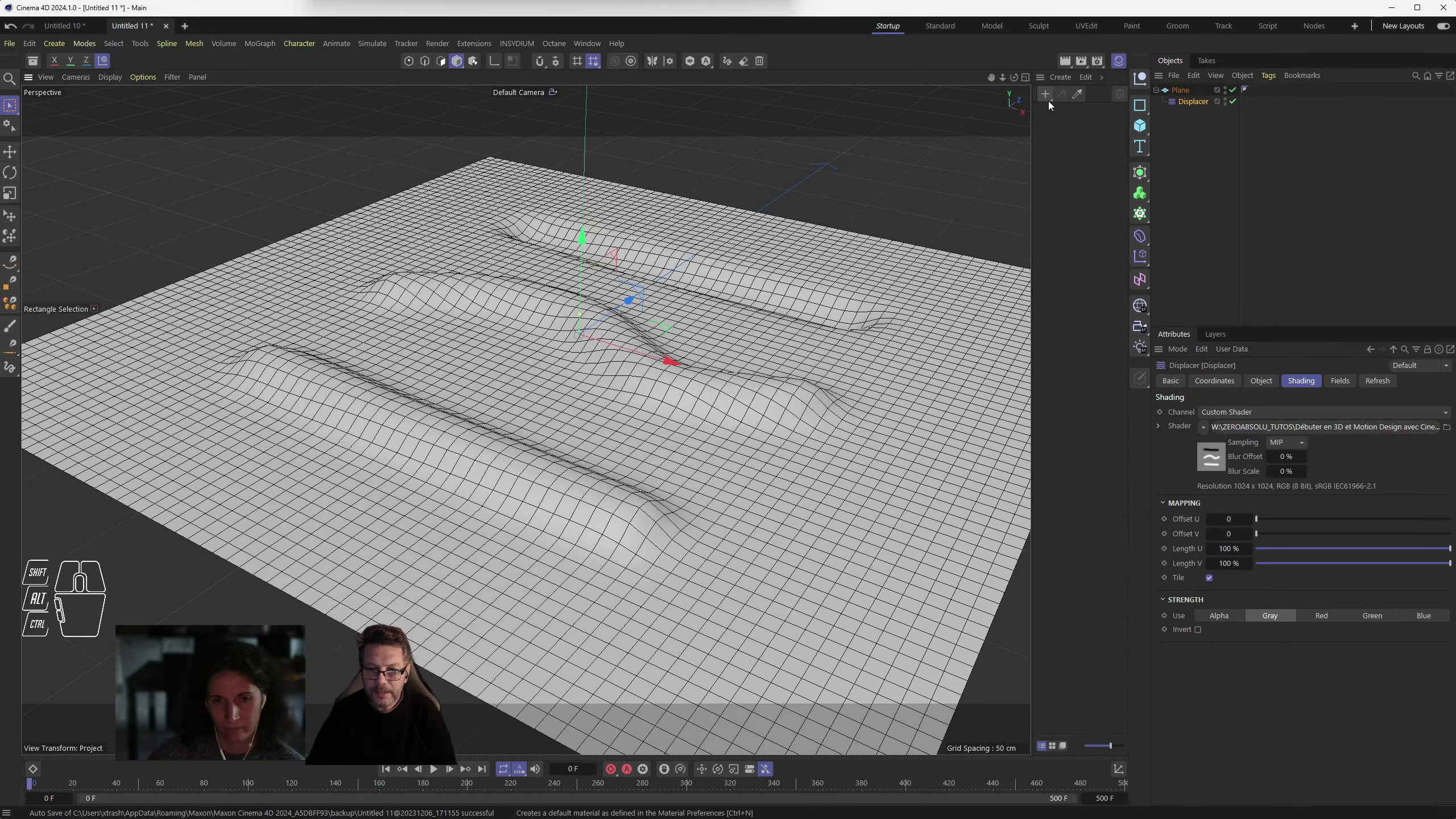
- Create a new default material Mat, check it in the Material Editor and close it
left_click(1051, 100)
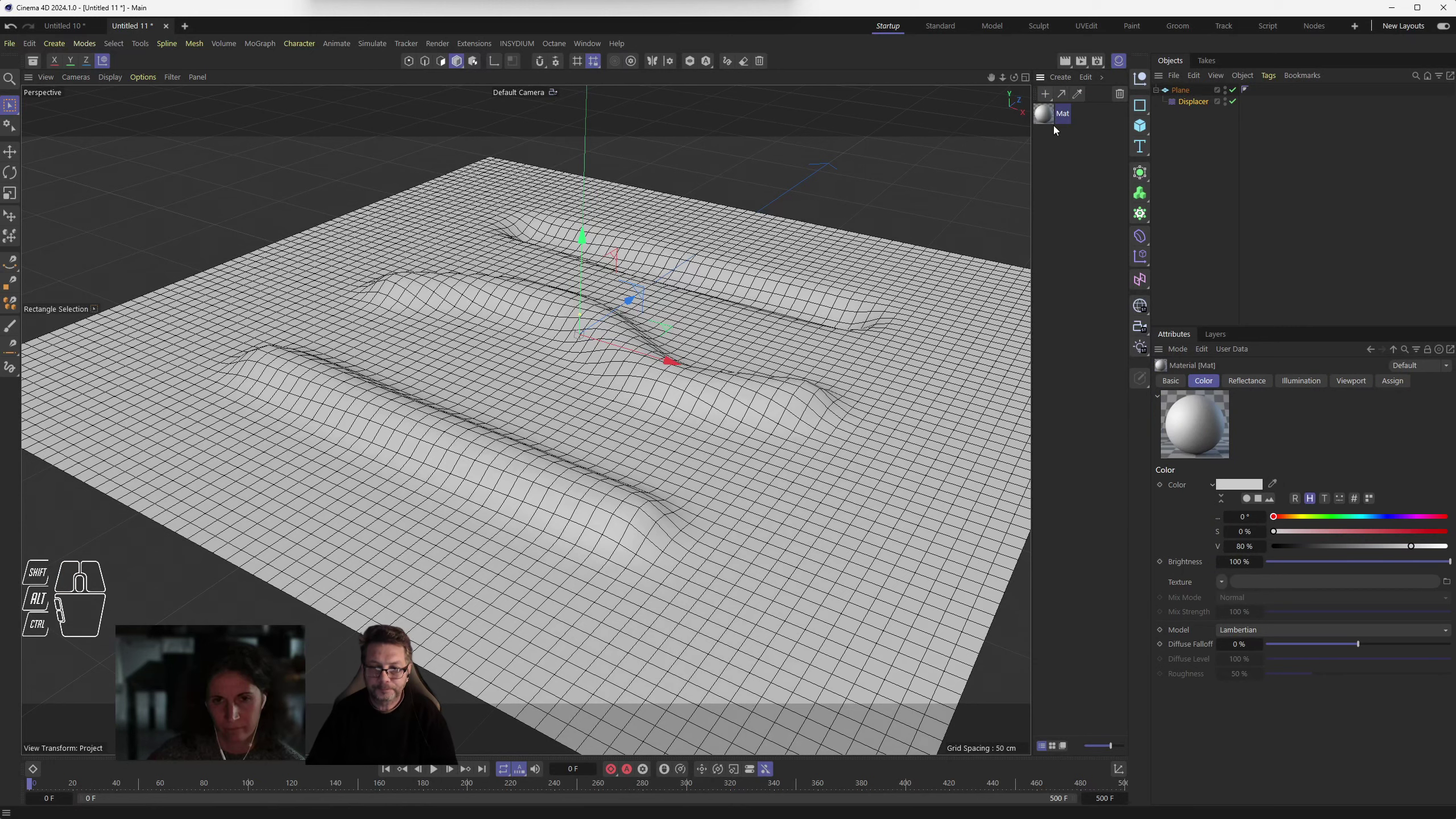
double_click(1048, 115)
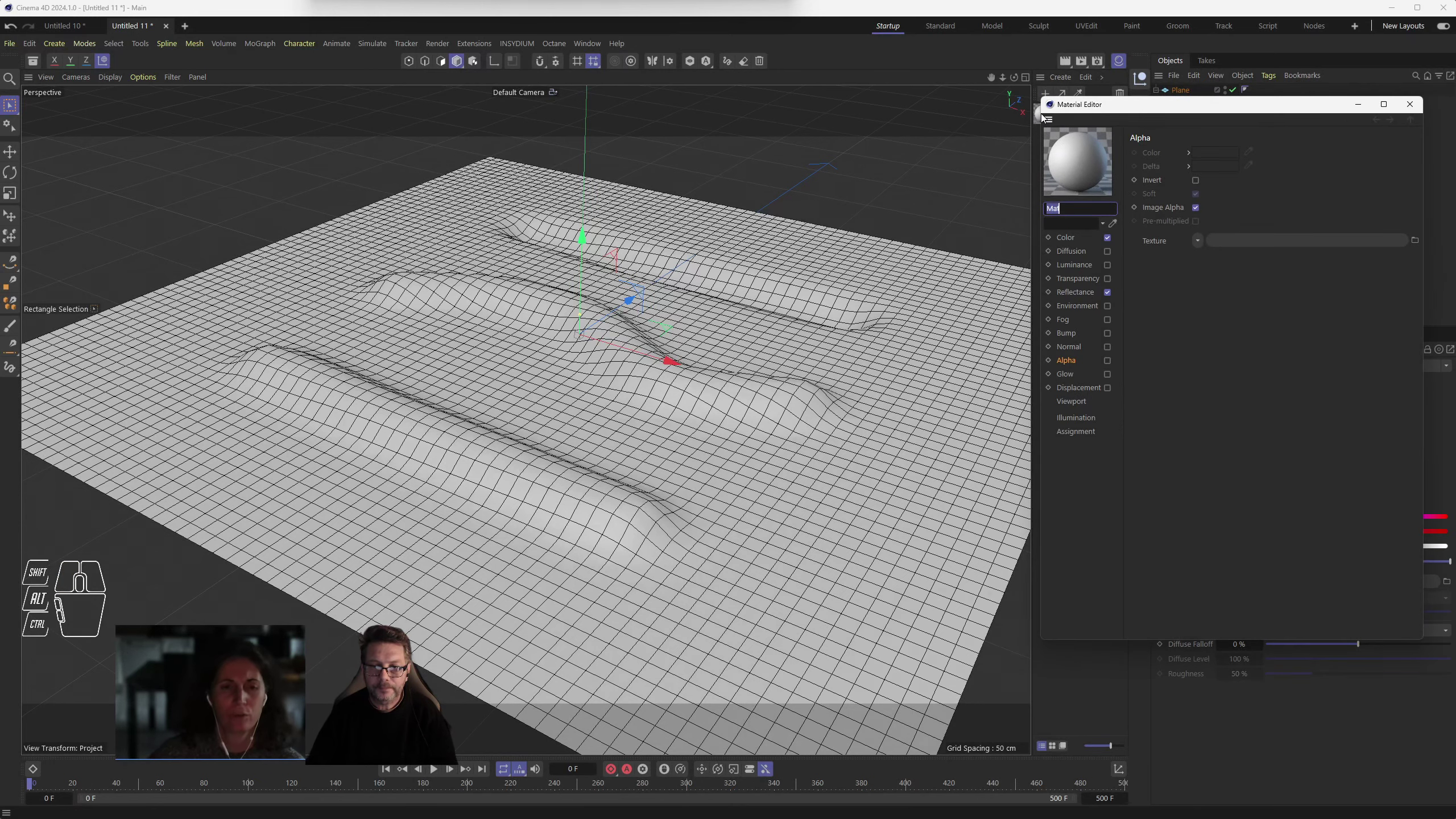
left_click(1410, 106)
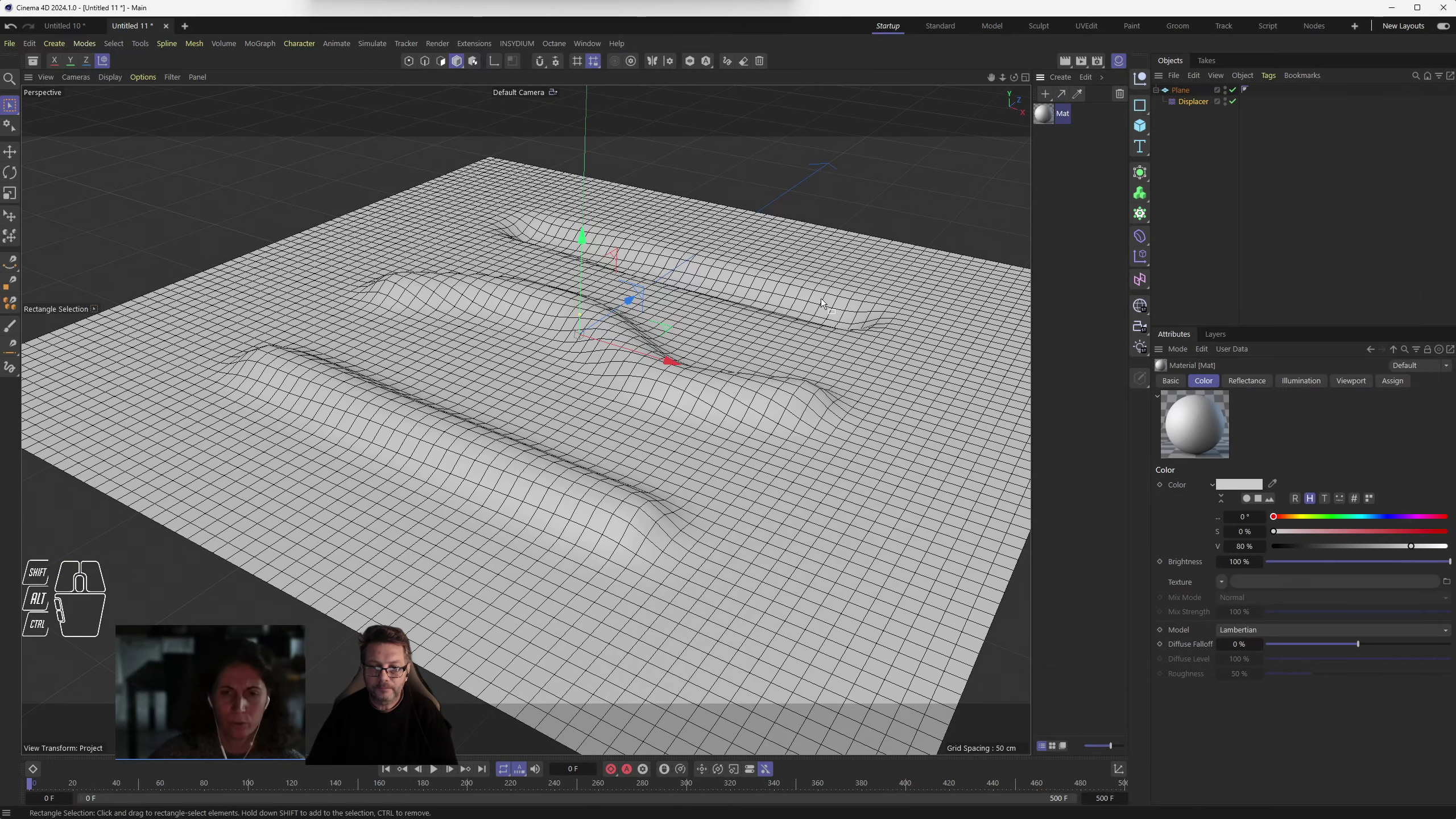
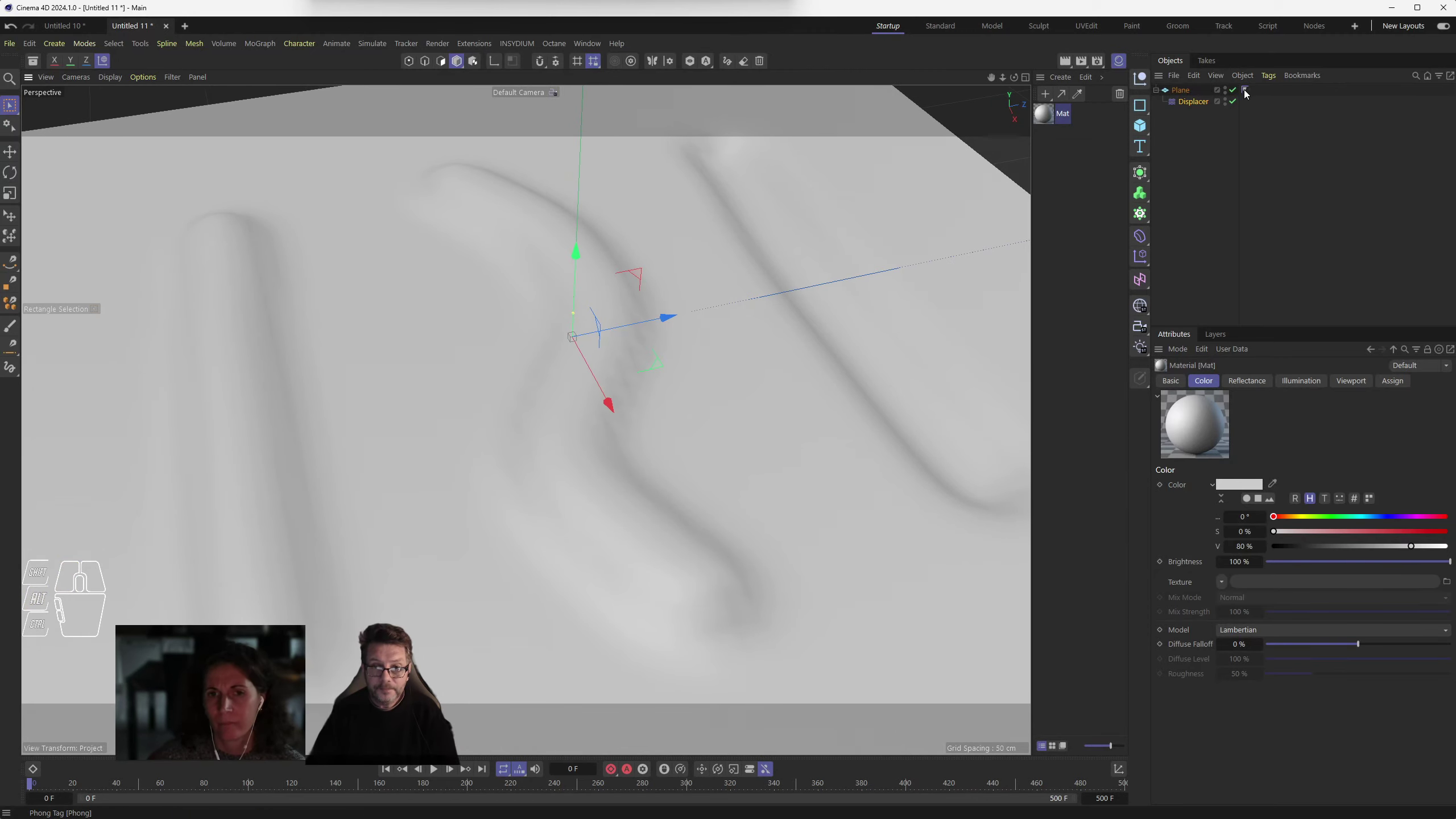
- Set the Plane's Phong tag angle to 0° and zoom in on the faceted ridges
left_click(1252, 91)
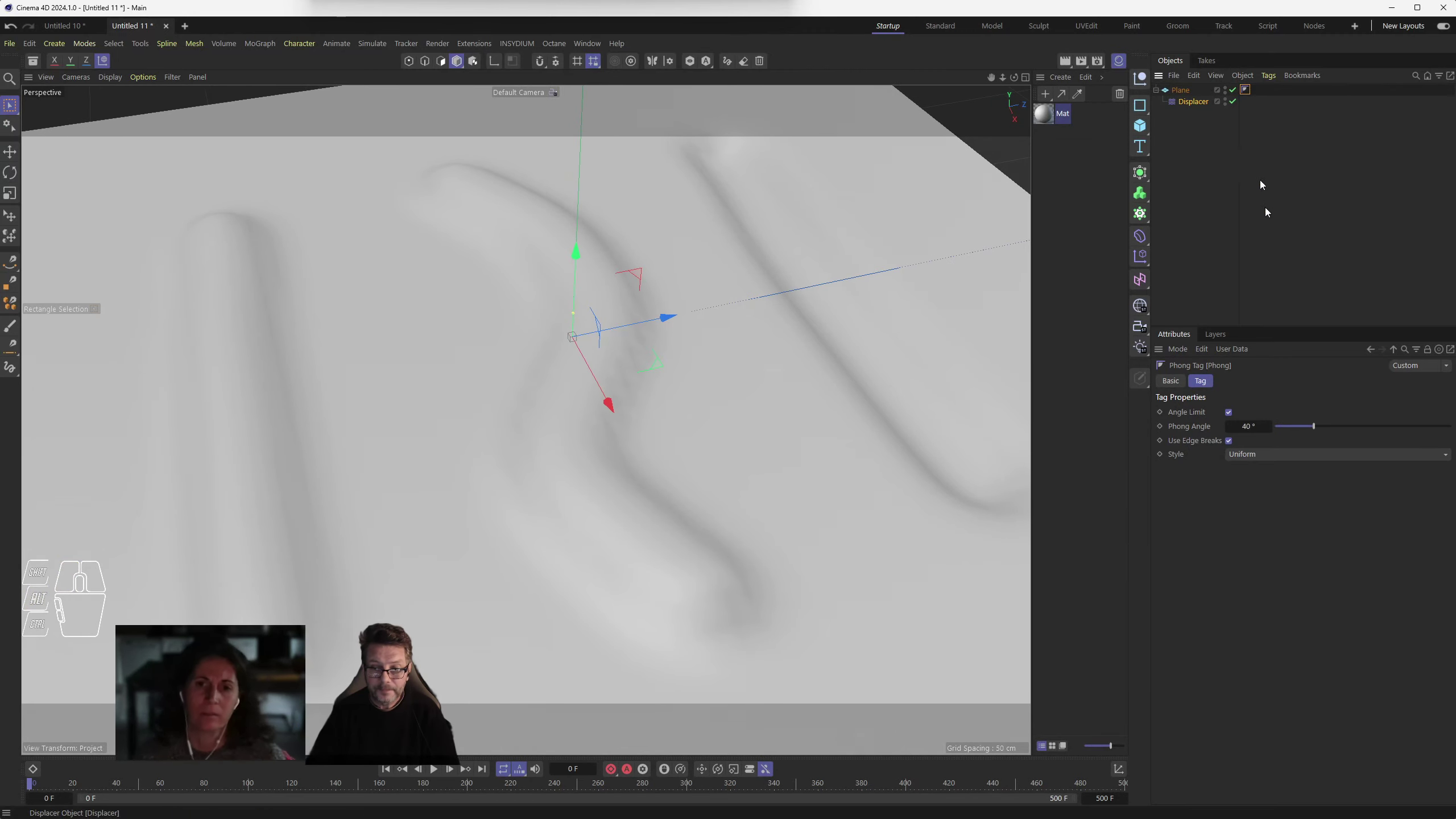
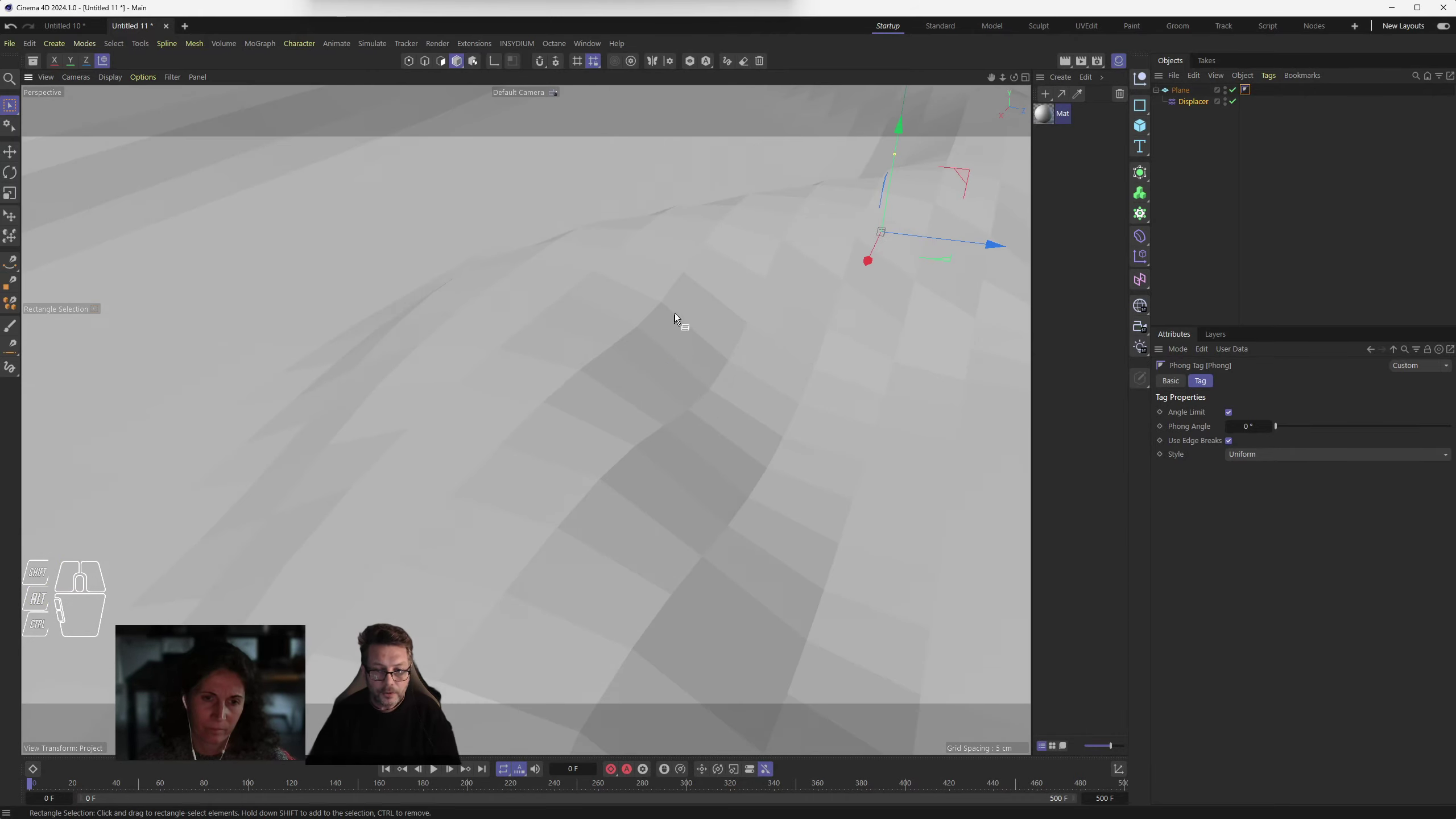
scroll("down", 3)
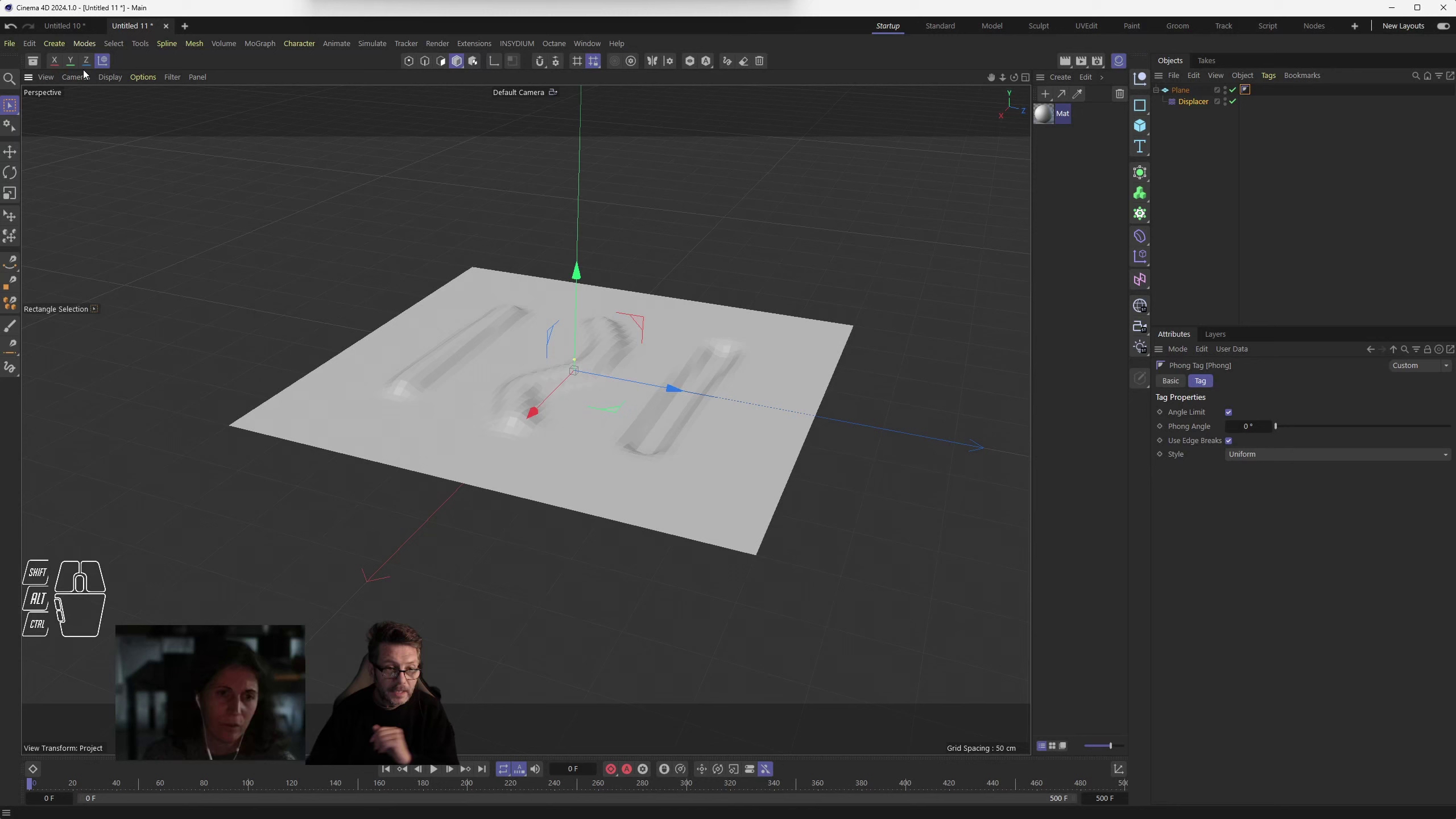
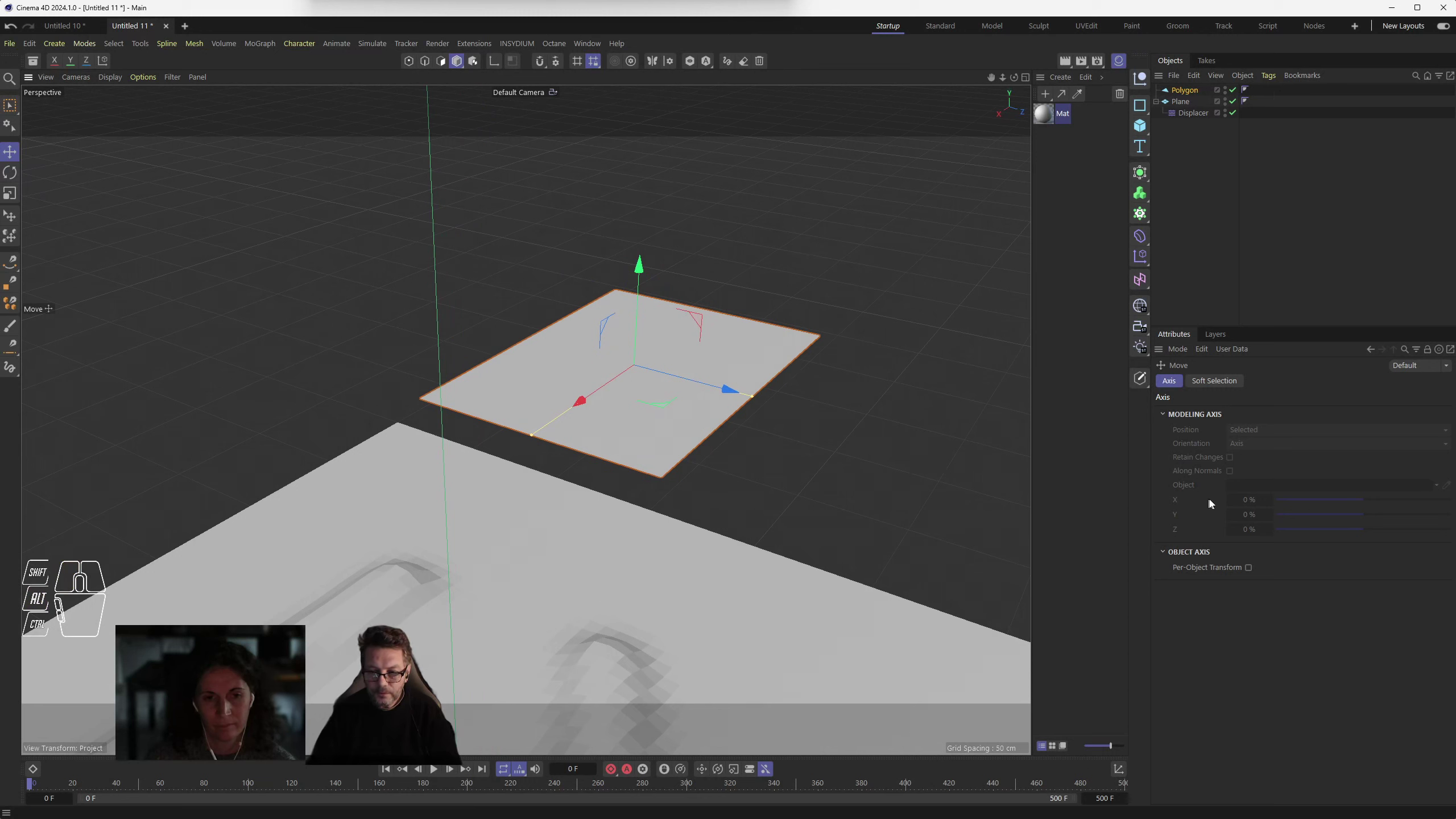
- Enable Triangle on the Polygon object so the quad becomes a triangle
left_click(1189, 94)
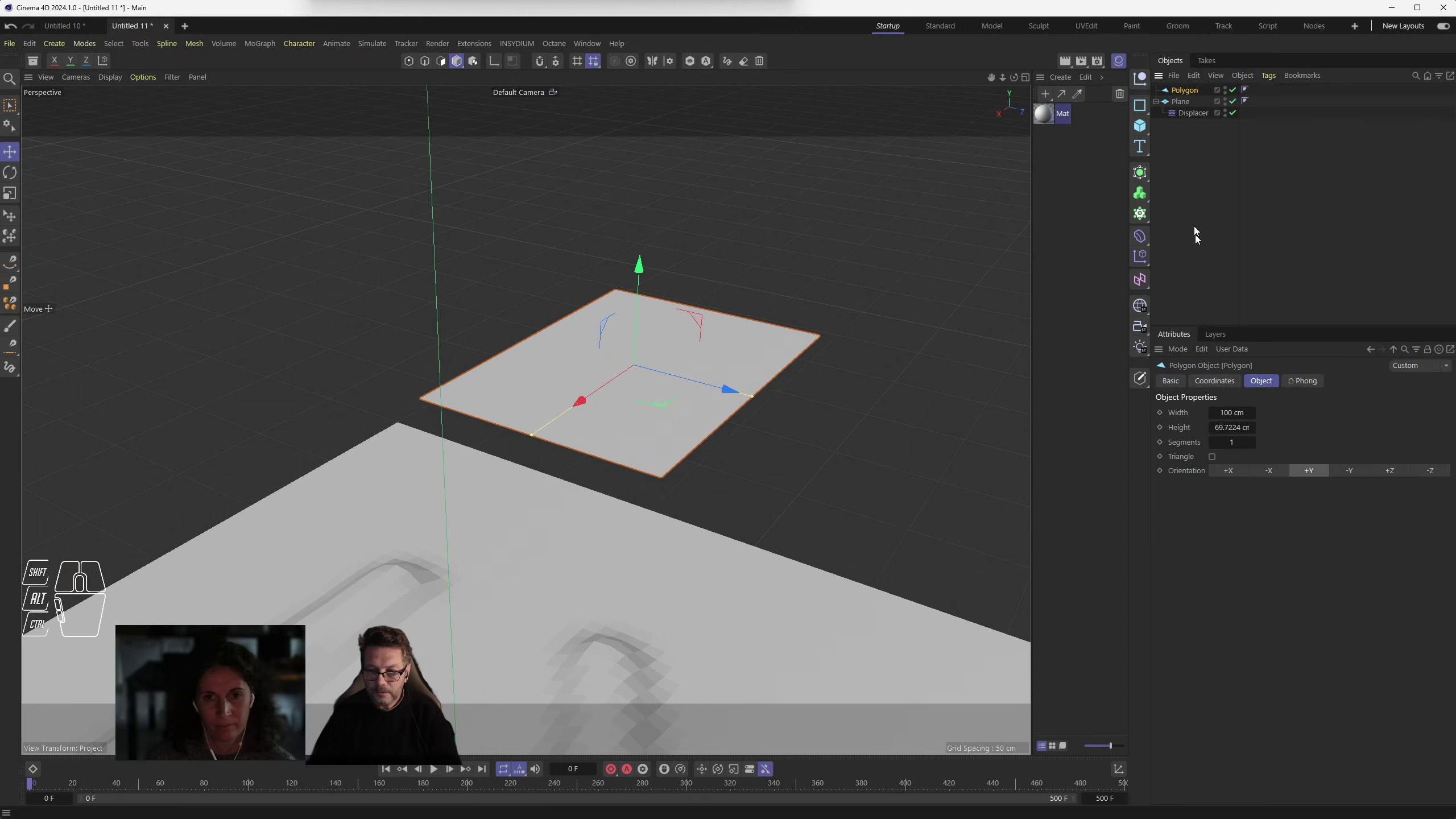
left_click(1191, 460)
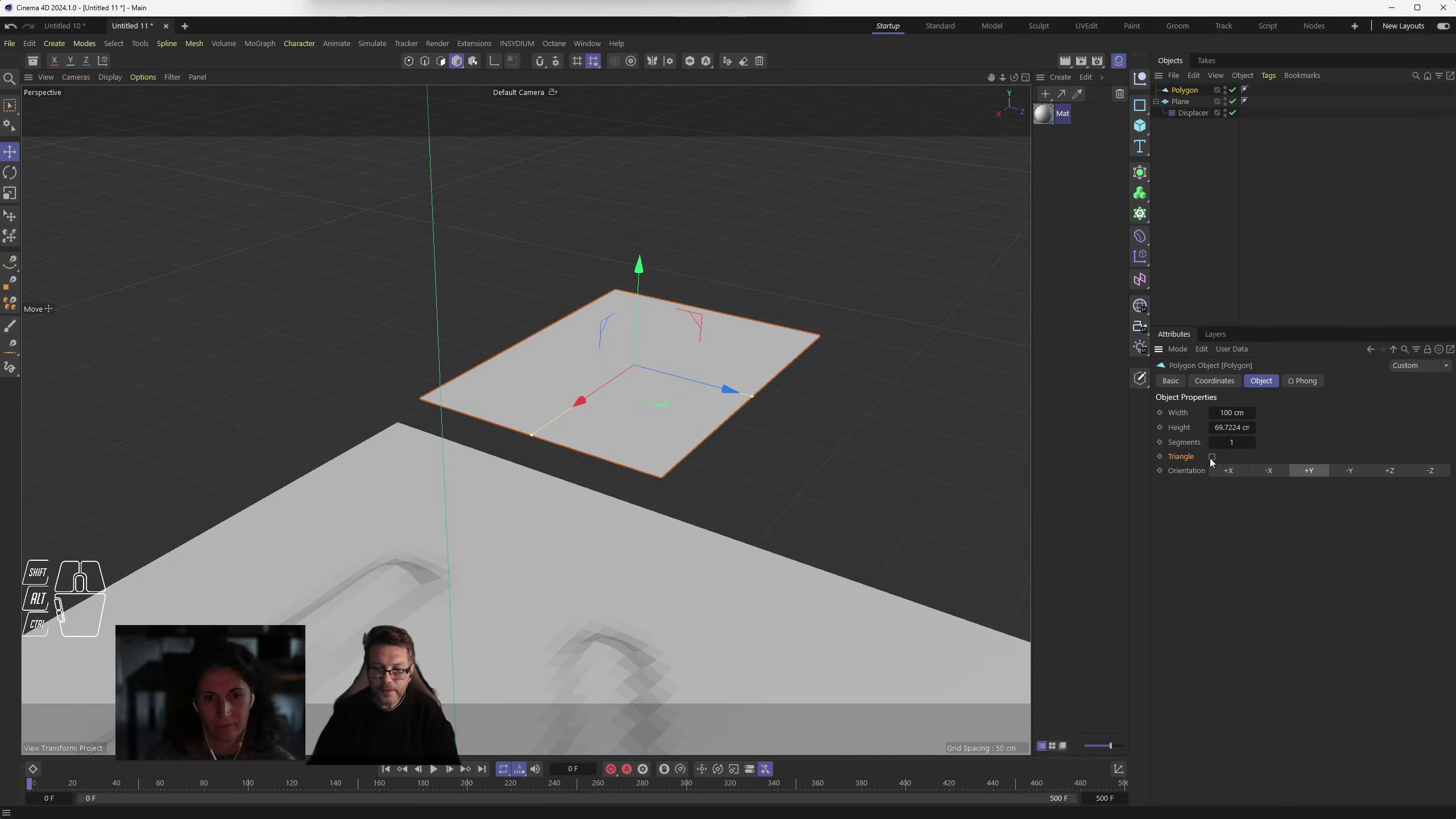
left_click(1220, 459)
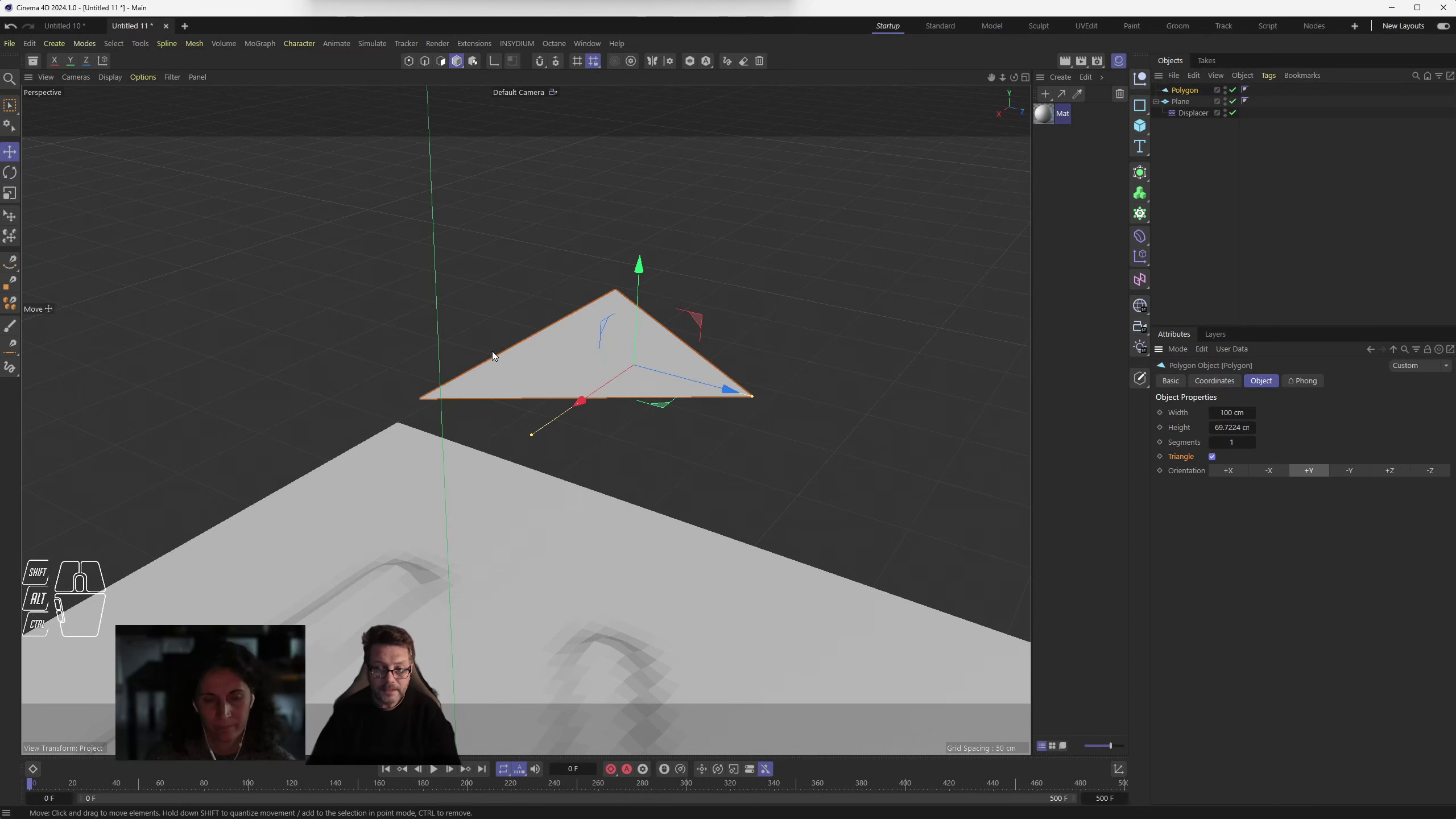
- Disable Triangle on the Polygon object, restoring the four-sided quad
left_click_drag(591, 402, 626, 403)
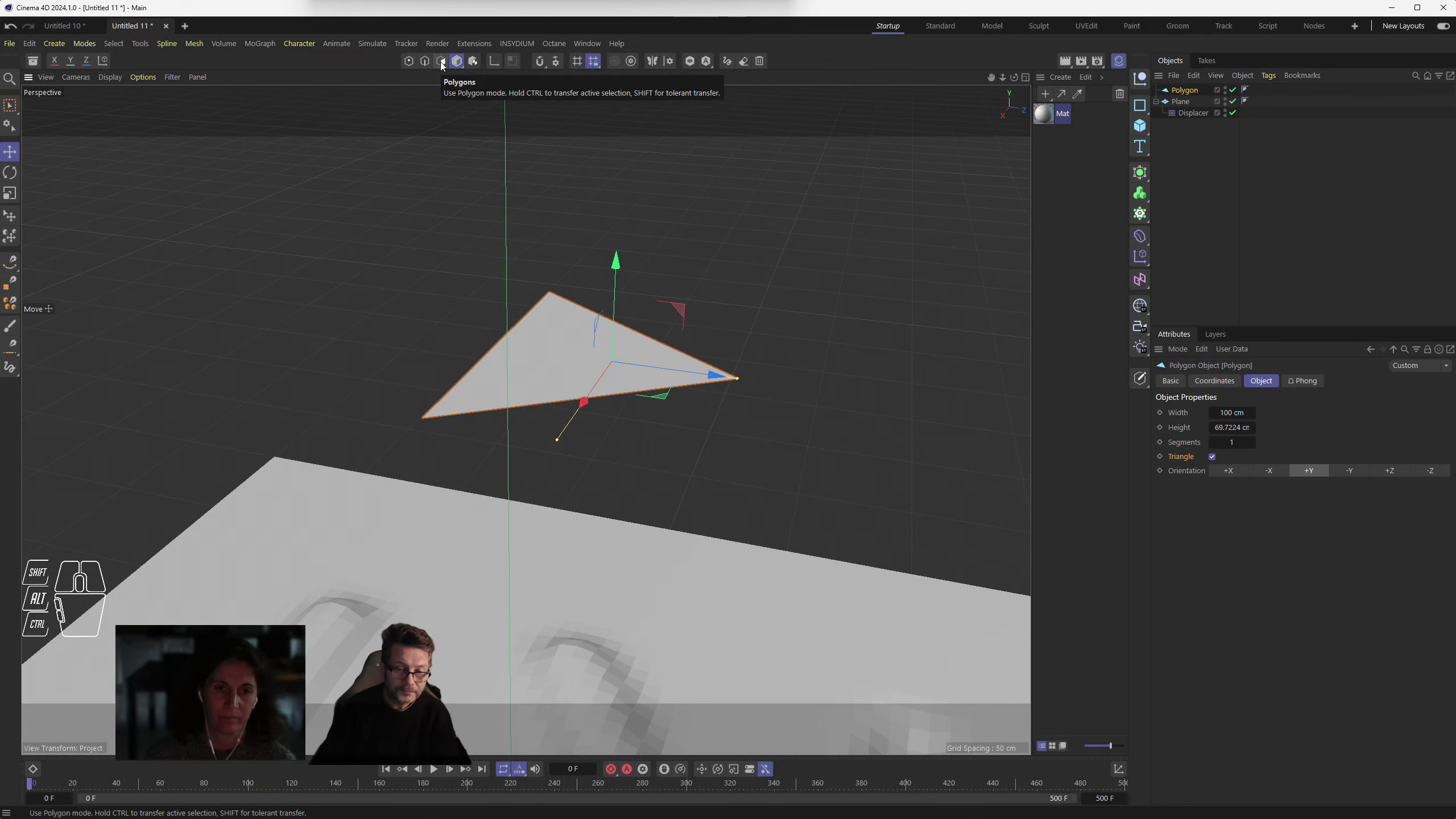
left_click_drag(627, 434, 606, 426)
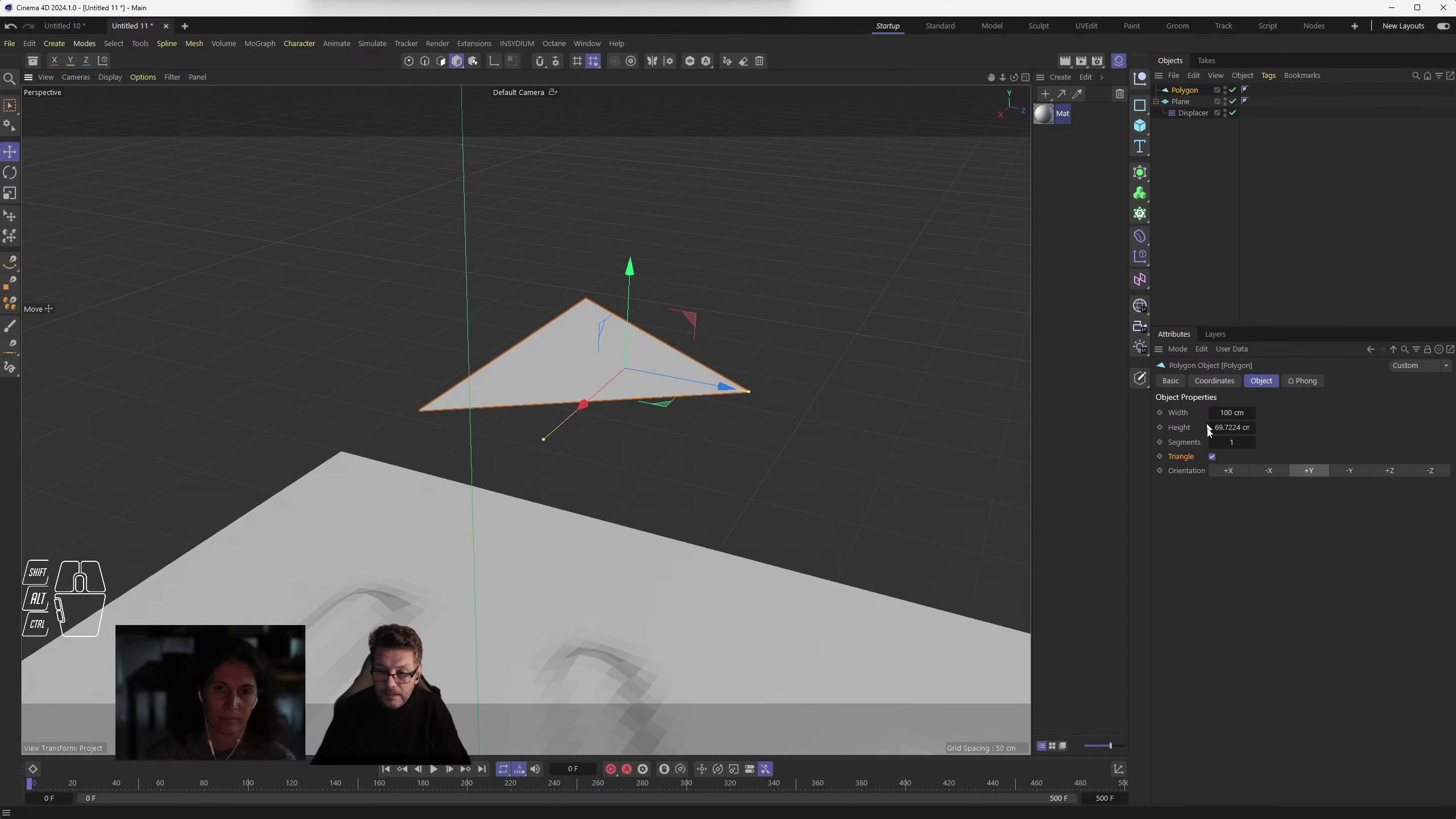
left_click(1219, 458)
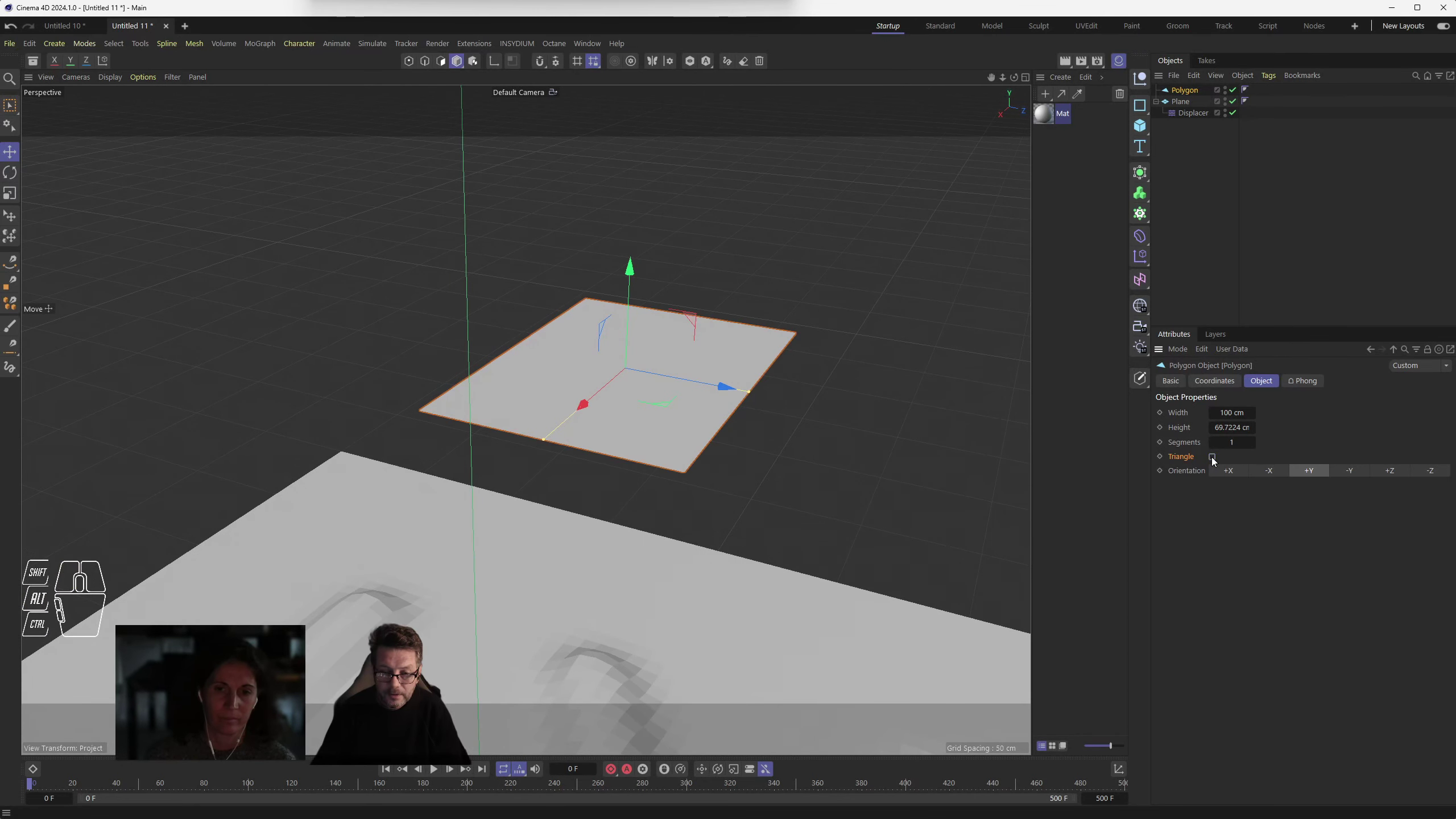
left_click_drag(701, 453, 711, 457)
middle_click(647, 419)
middle_click(649, 418)
- Zoom in and orbit around the quad to inspect it from several angles
middle_click(649, 416)
left_click_drag(649, 415, 635, 403)
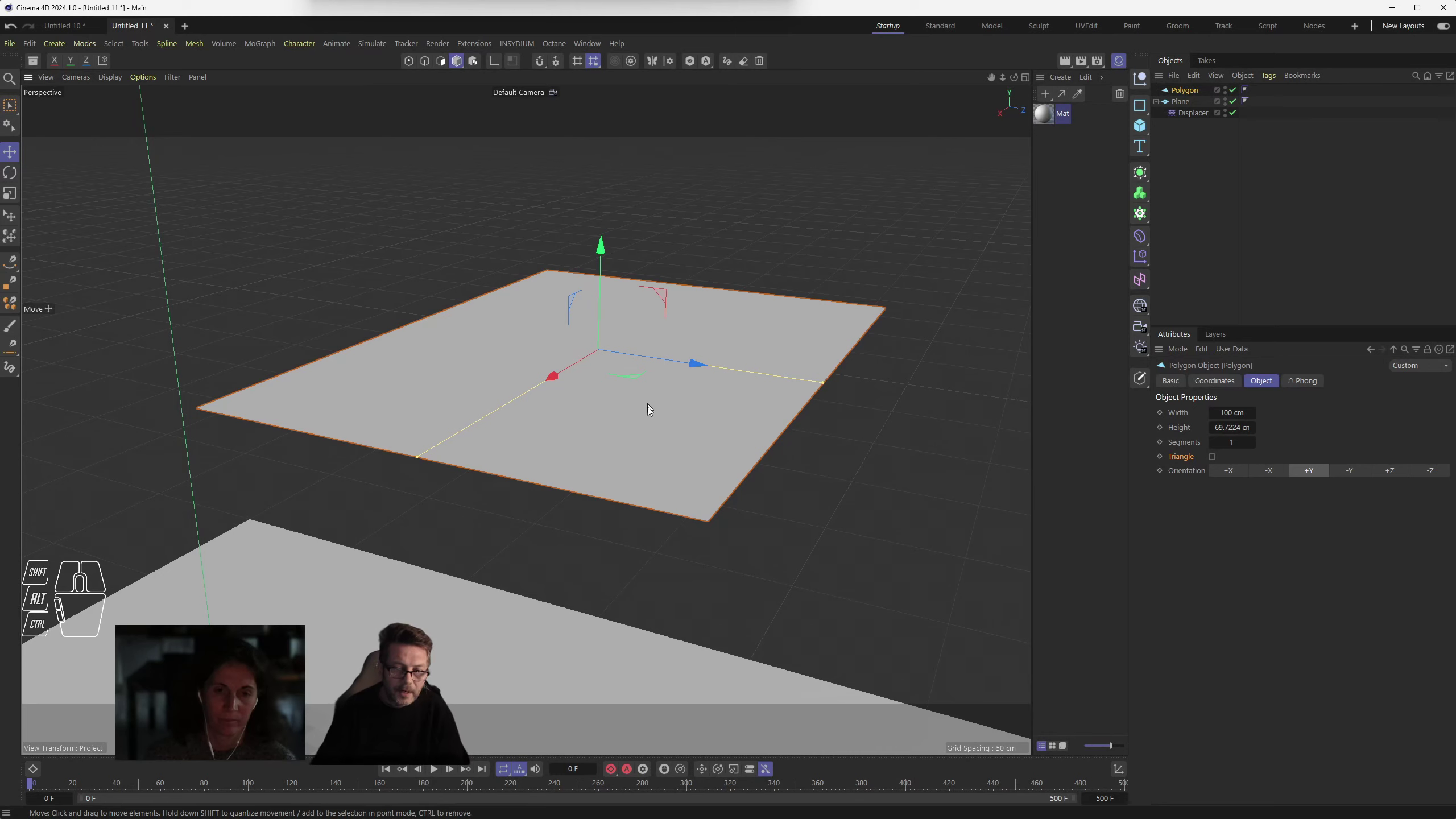
left_click_drag(647, 418, 650, 430)
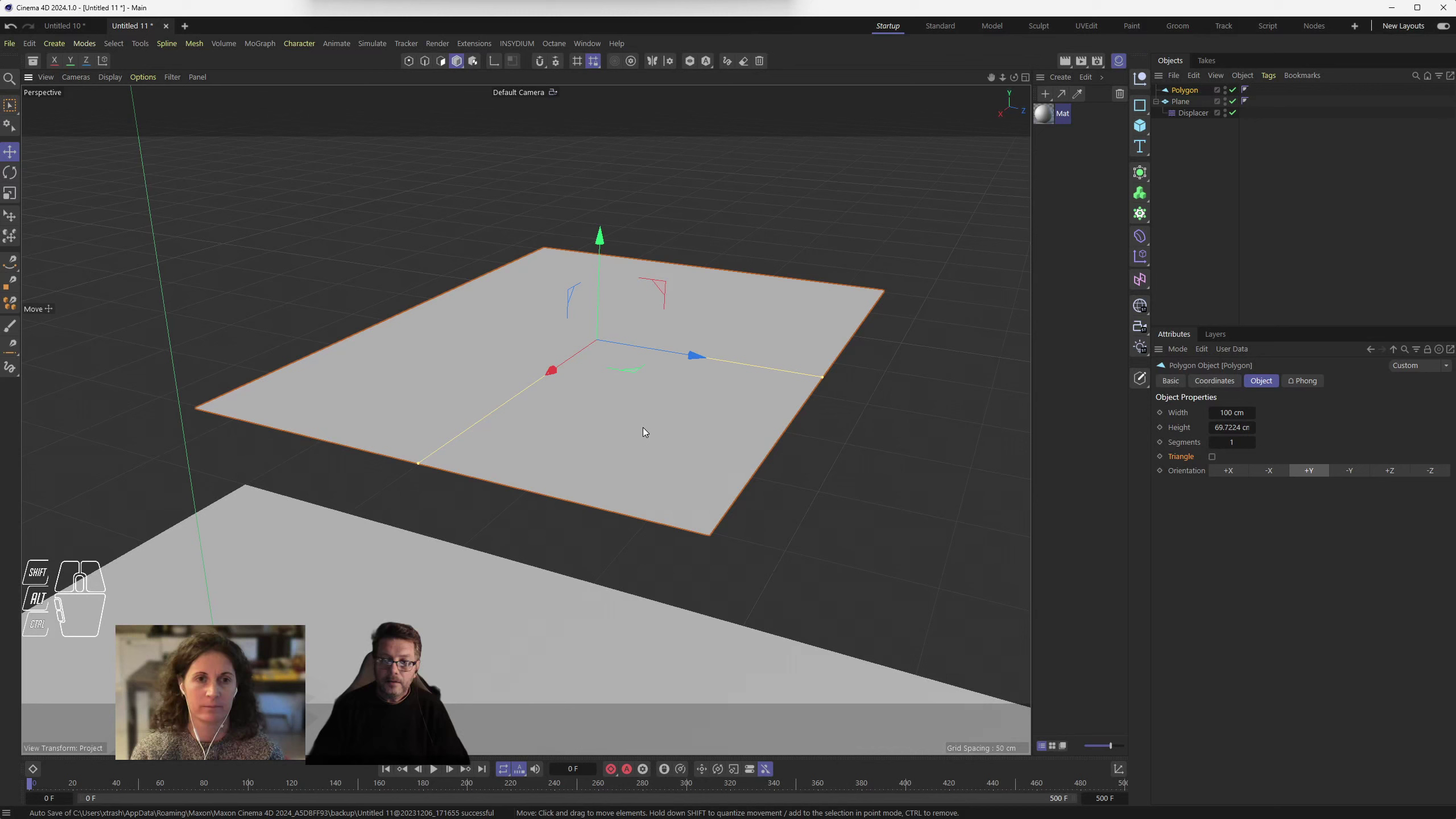
left_click(1186, 91)
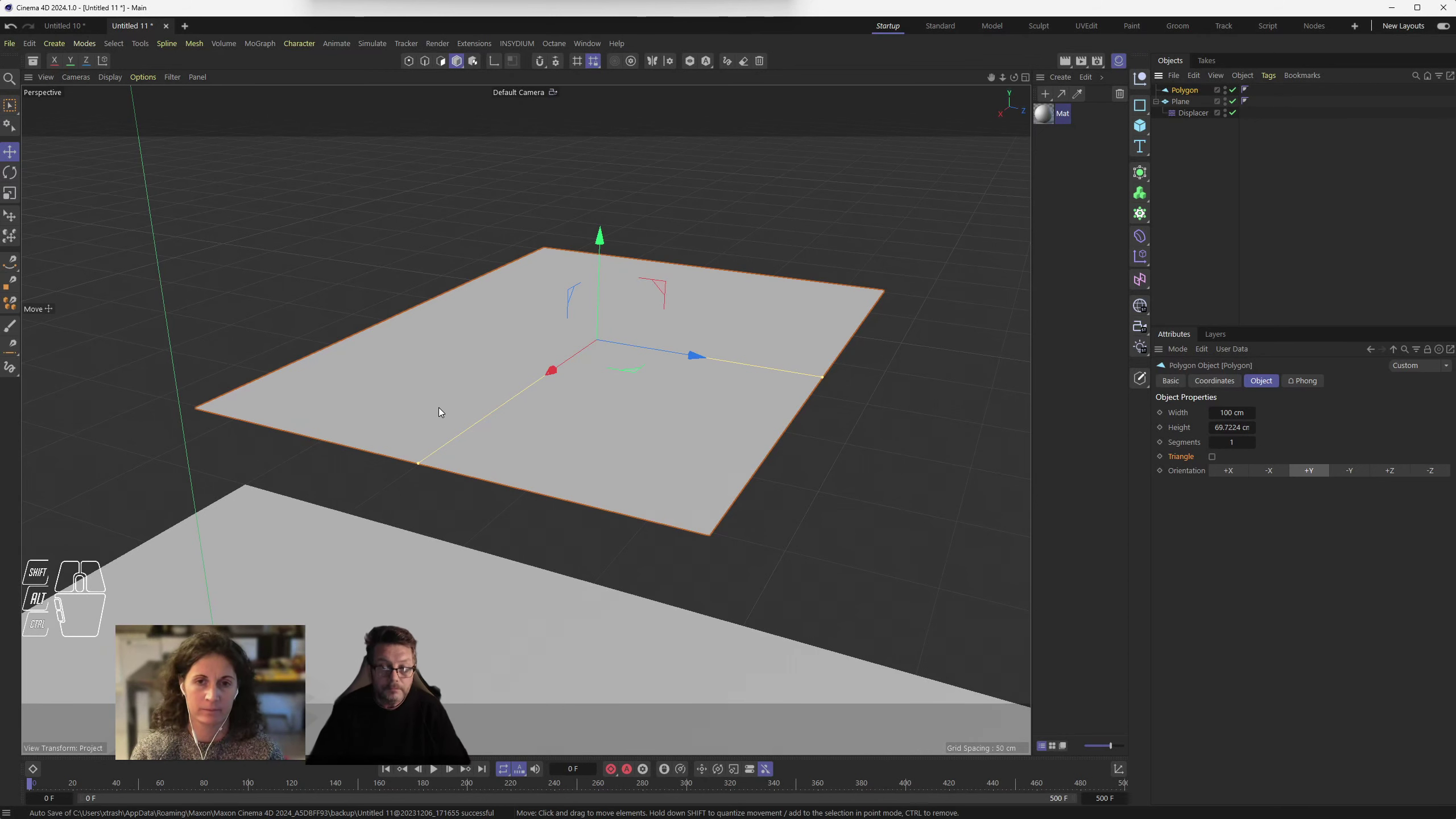
left_click_drag(511, 436, 491, 432)
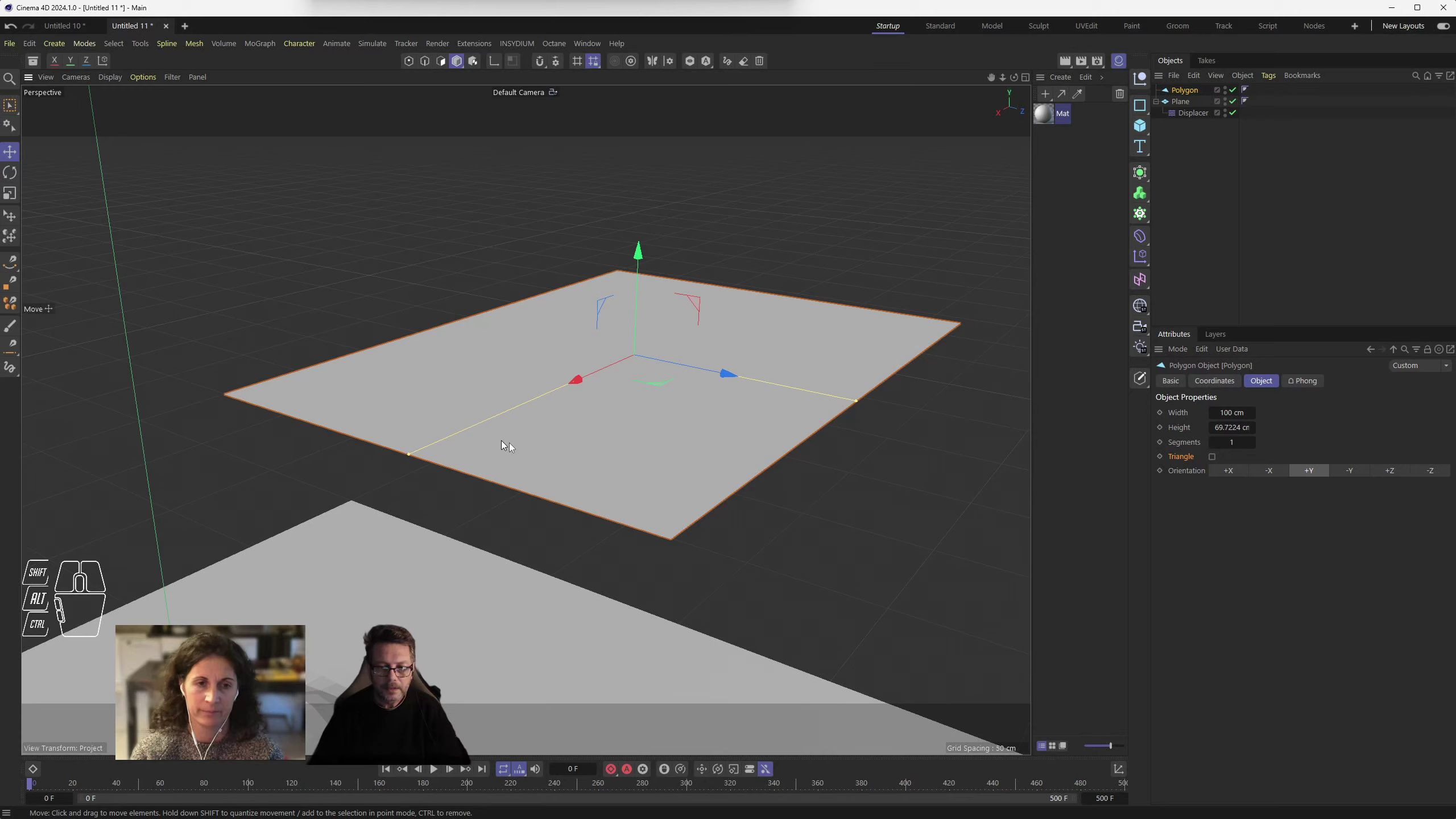
left_click_drag(573, 448, 587, 450)
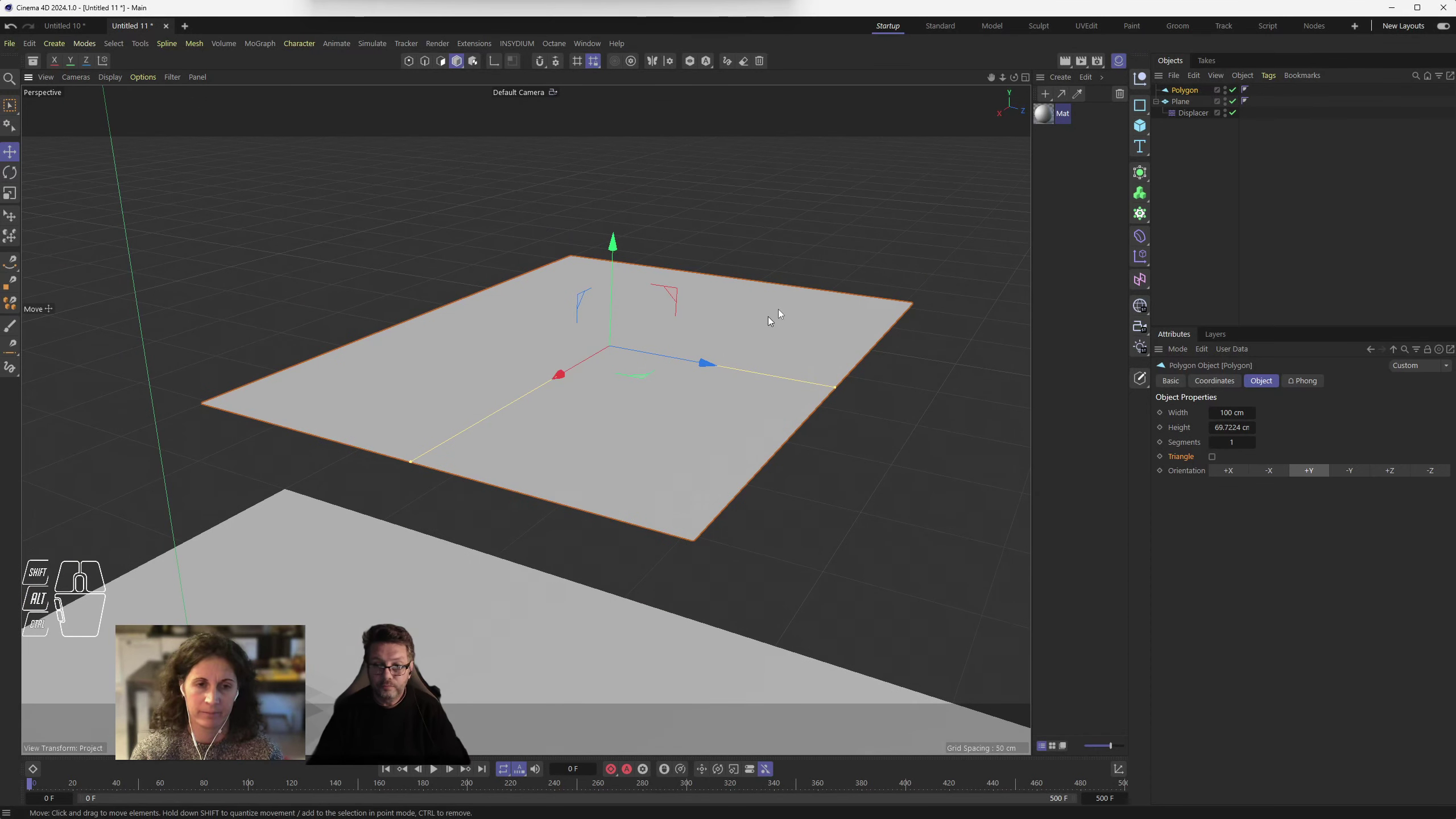
- Hide the Plane and disable the Displacer in the Object Manager, leaving only the Polygon visible
left_click(1239, 92)
left_click(1238, 102)
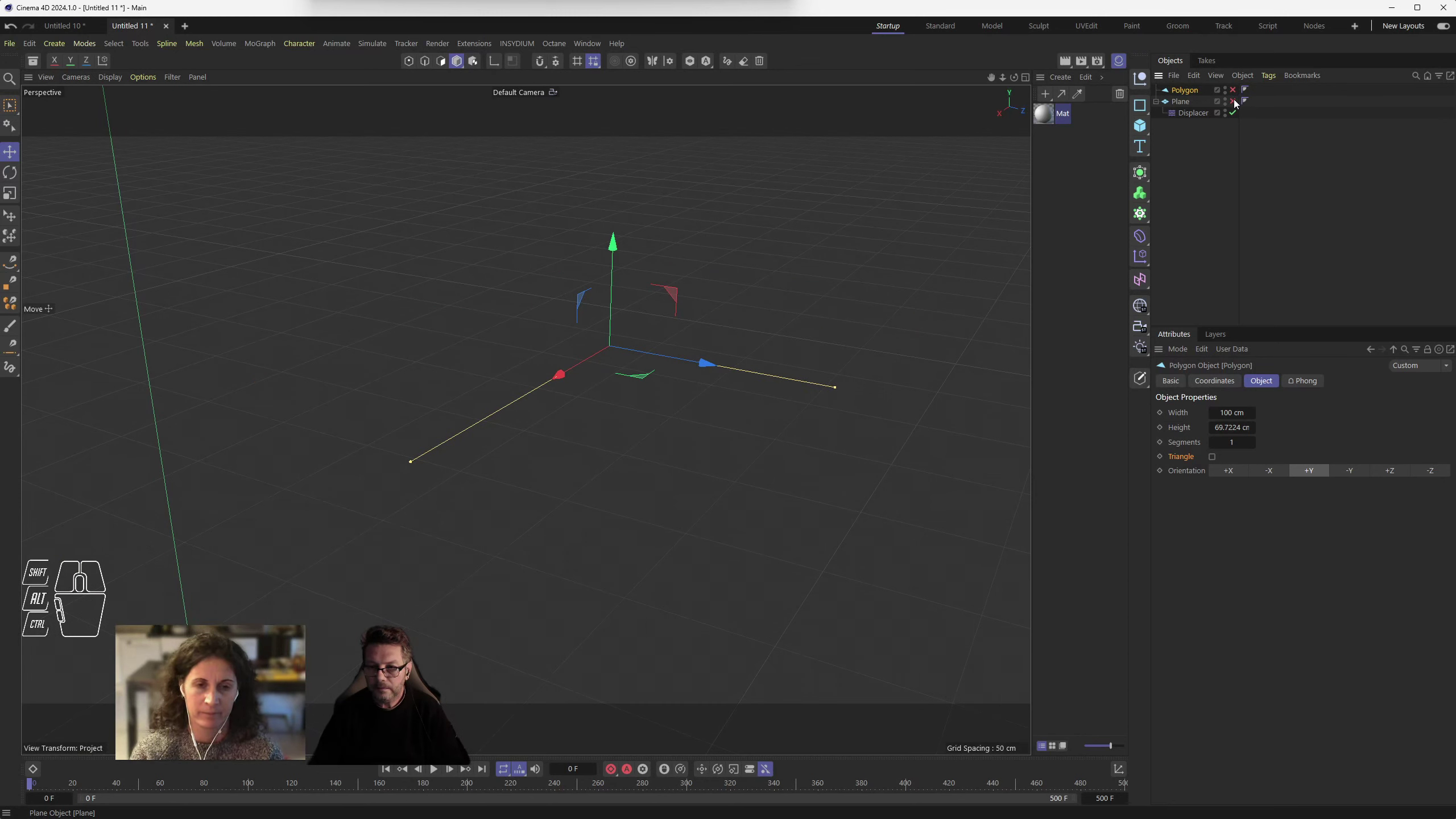
left_click(1238, 104)
left_click(1237, 100)
left_click(1240, 115)
left_click(1241, 90)
left_click_drag(702, 409, 703, 419)
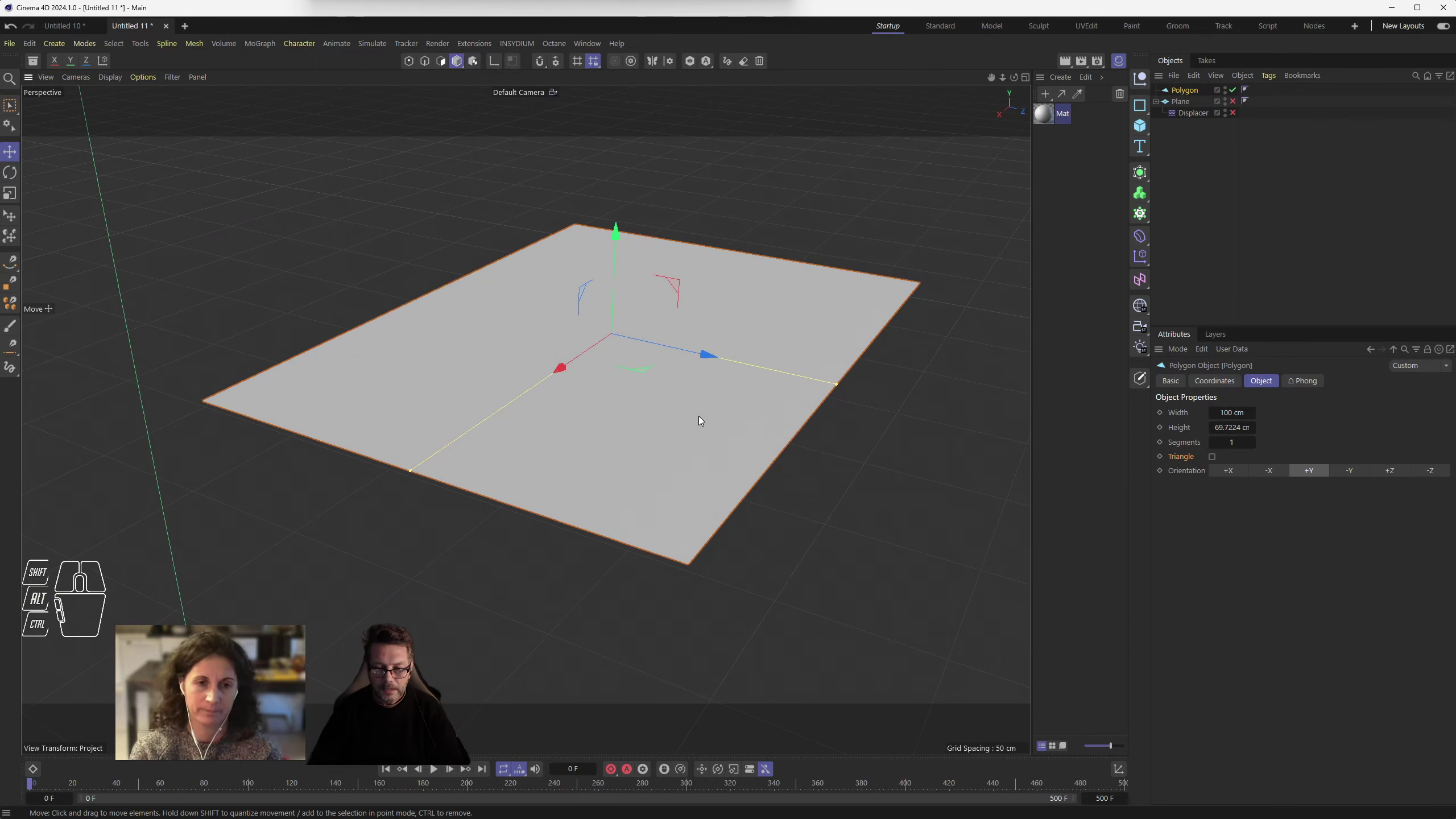
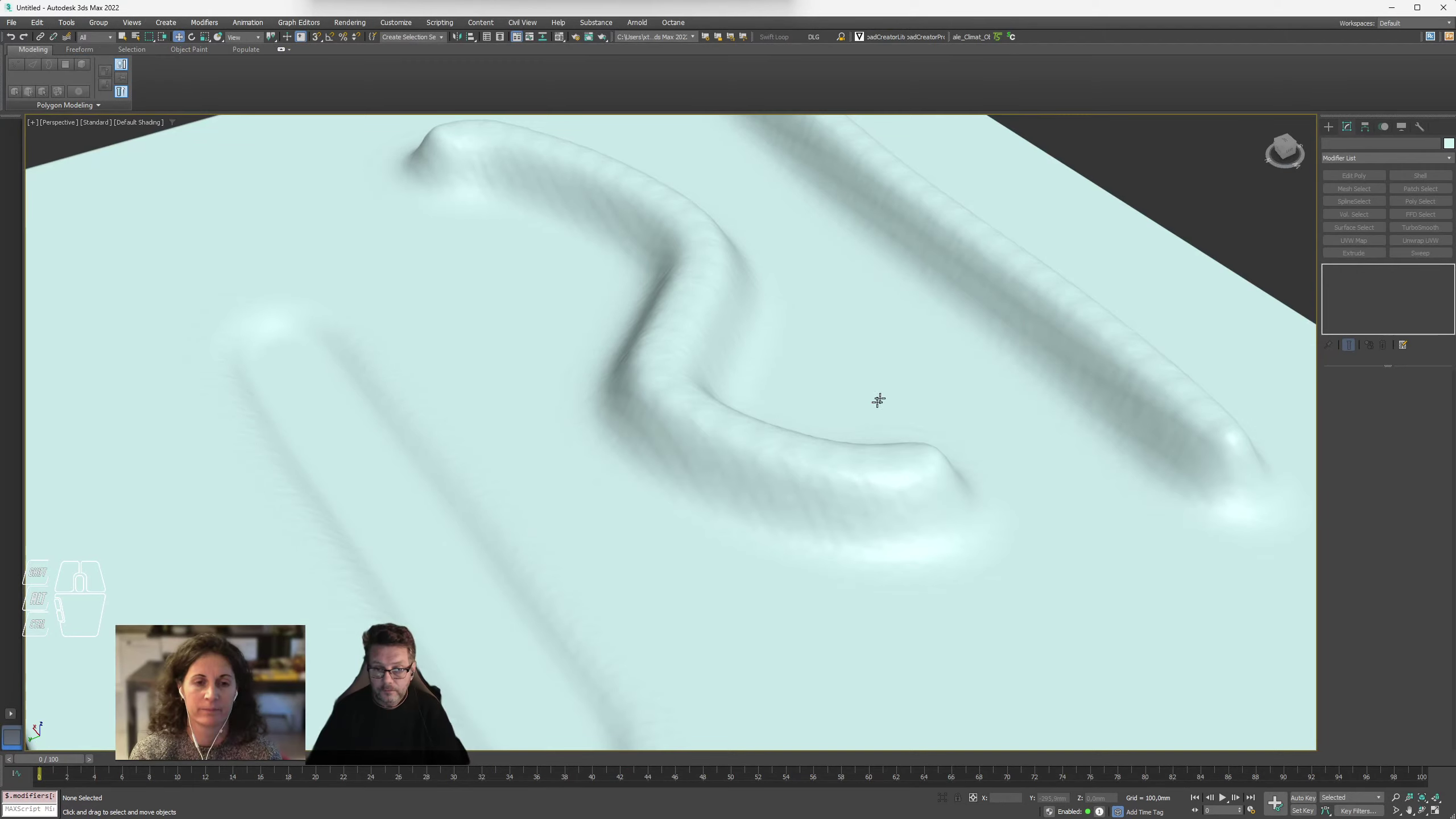
- Bring up the Standard Primitives list in the Create panel to add a new plane
scroll("down", 3)
scroll("up", 3)
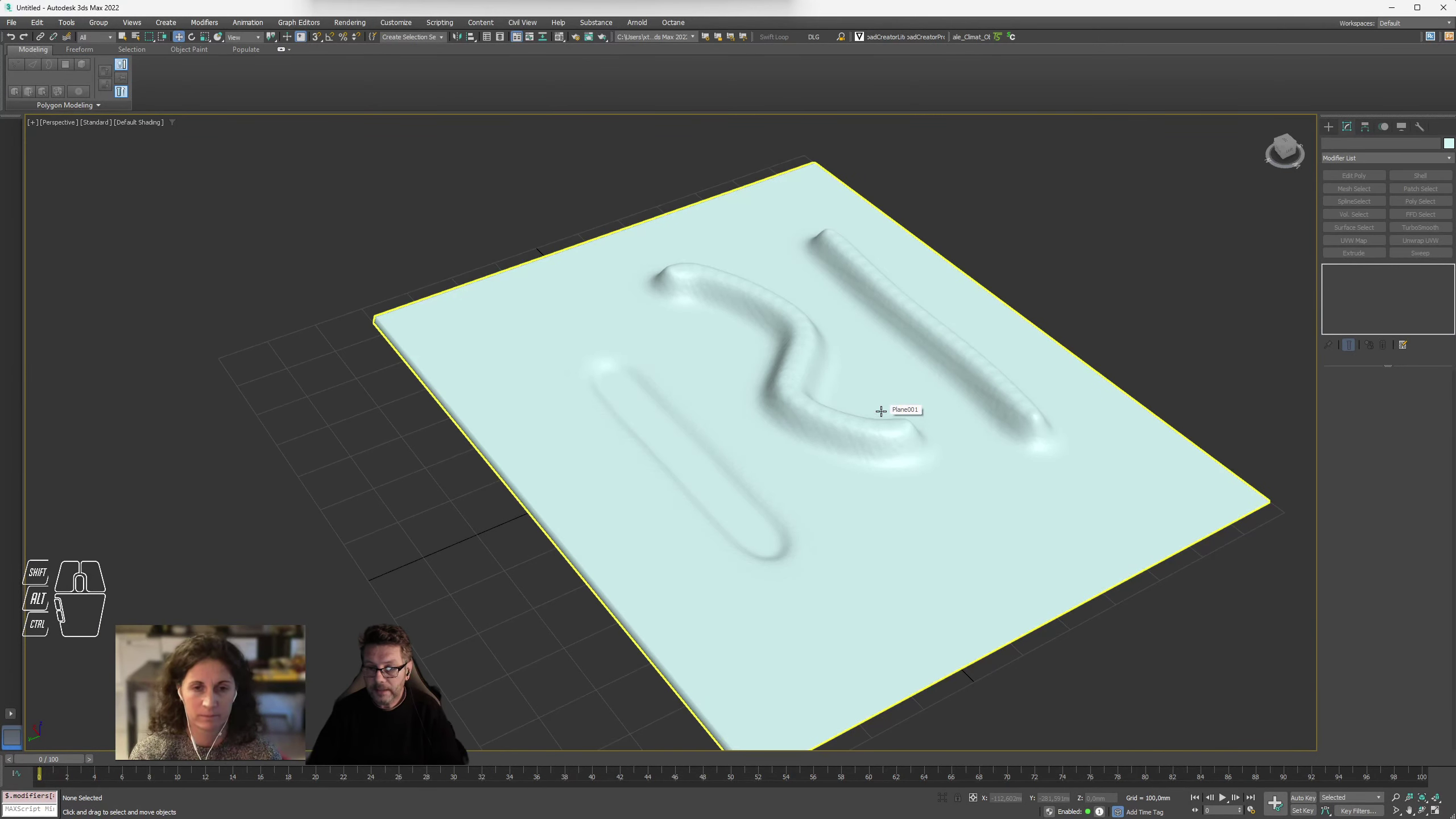
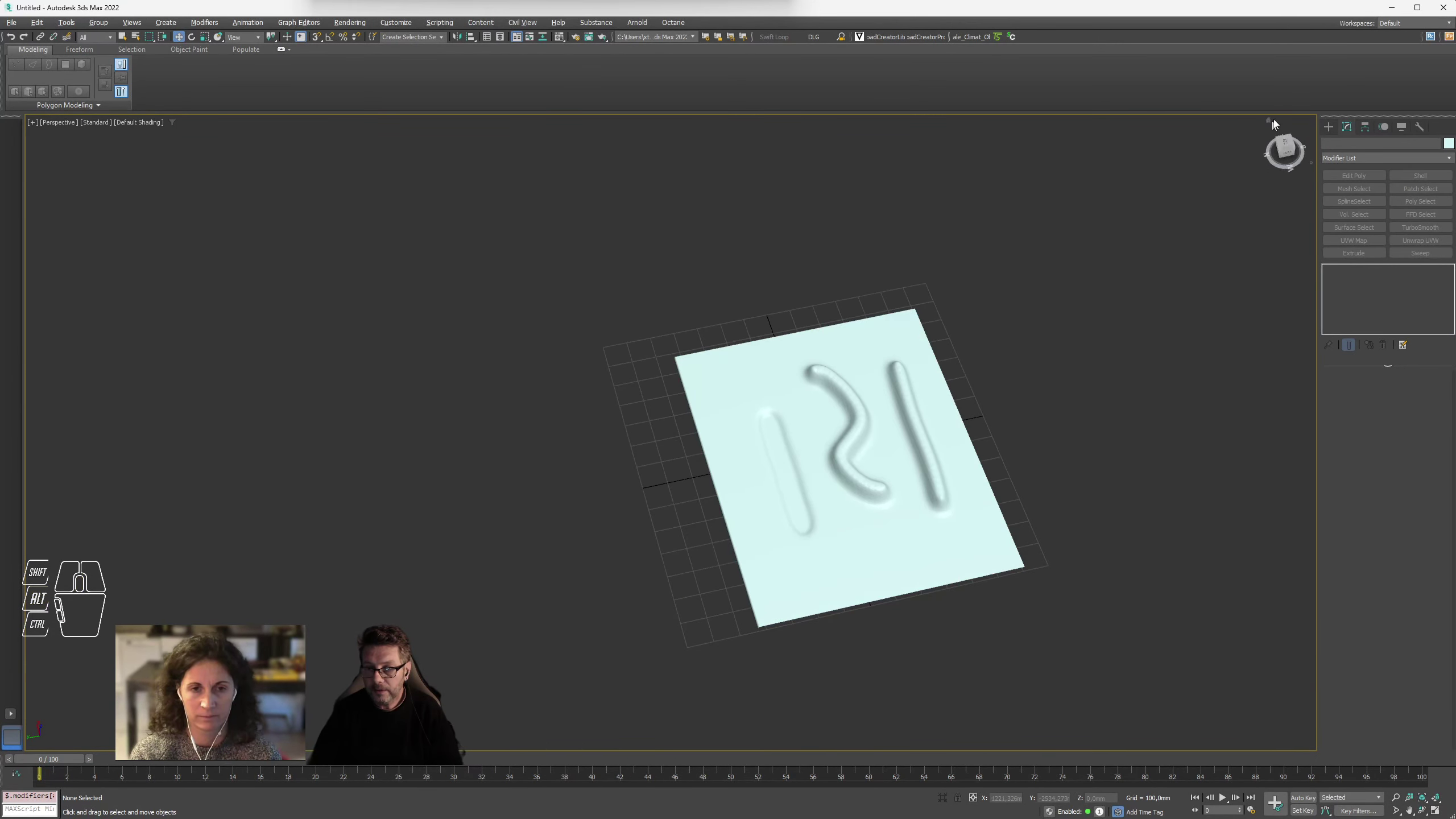
left_click(1330, 129)
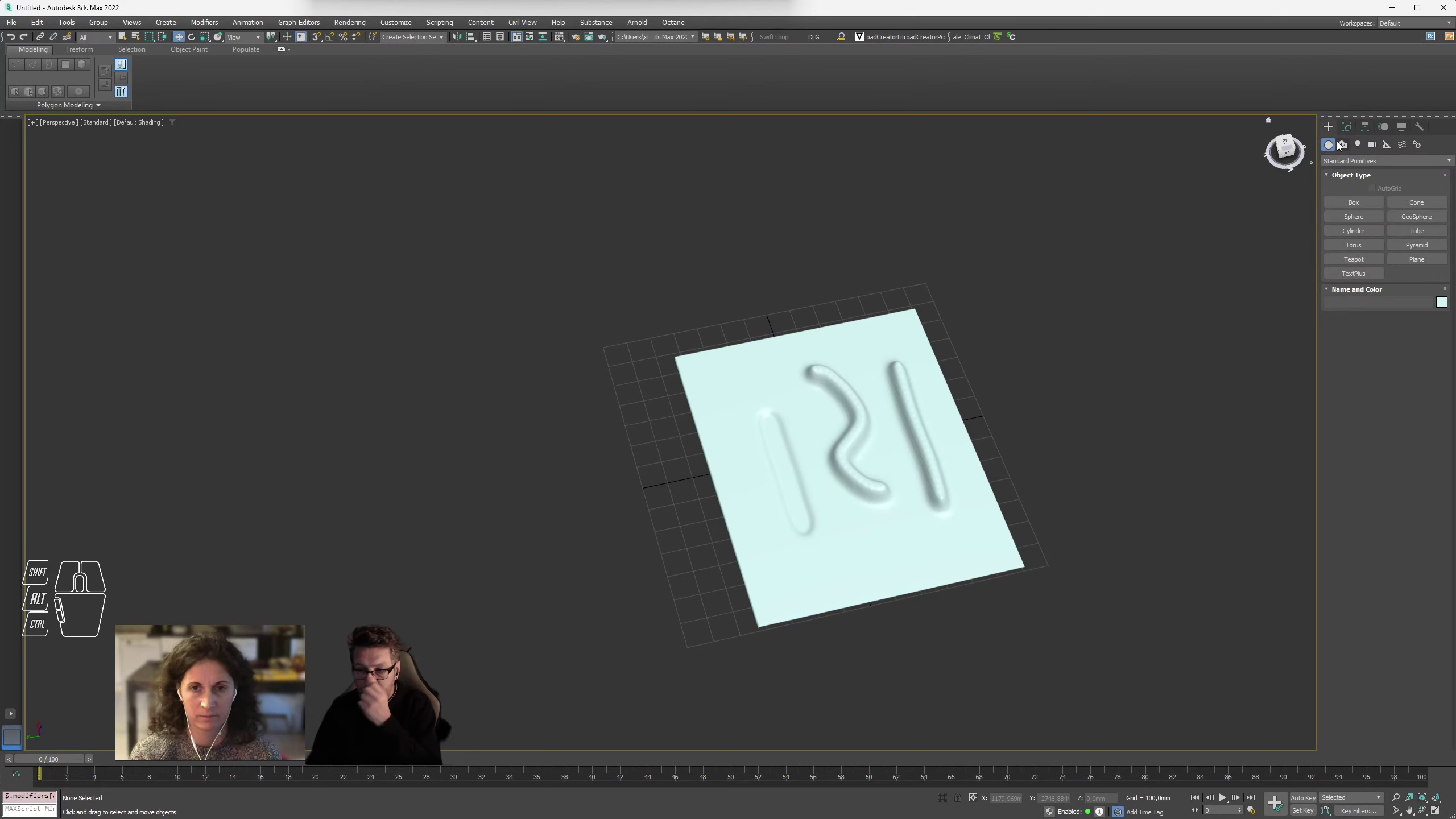
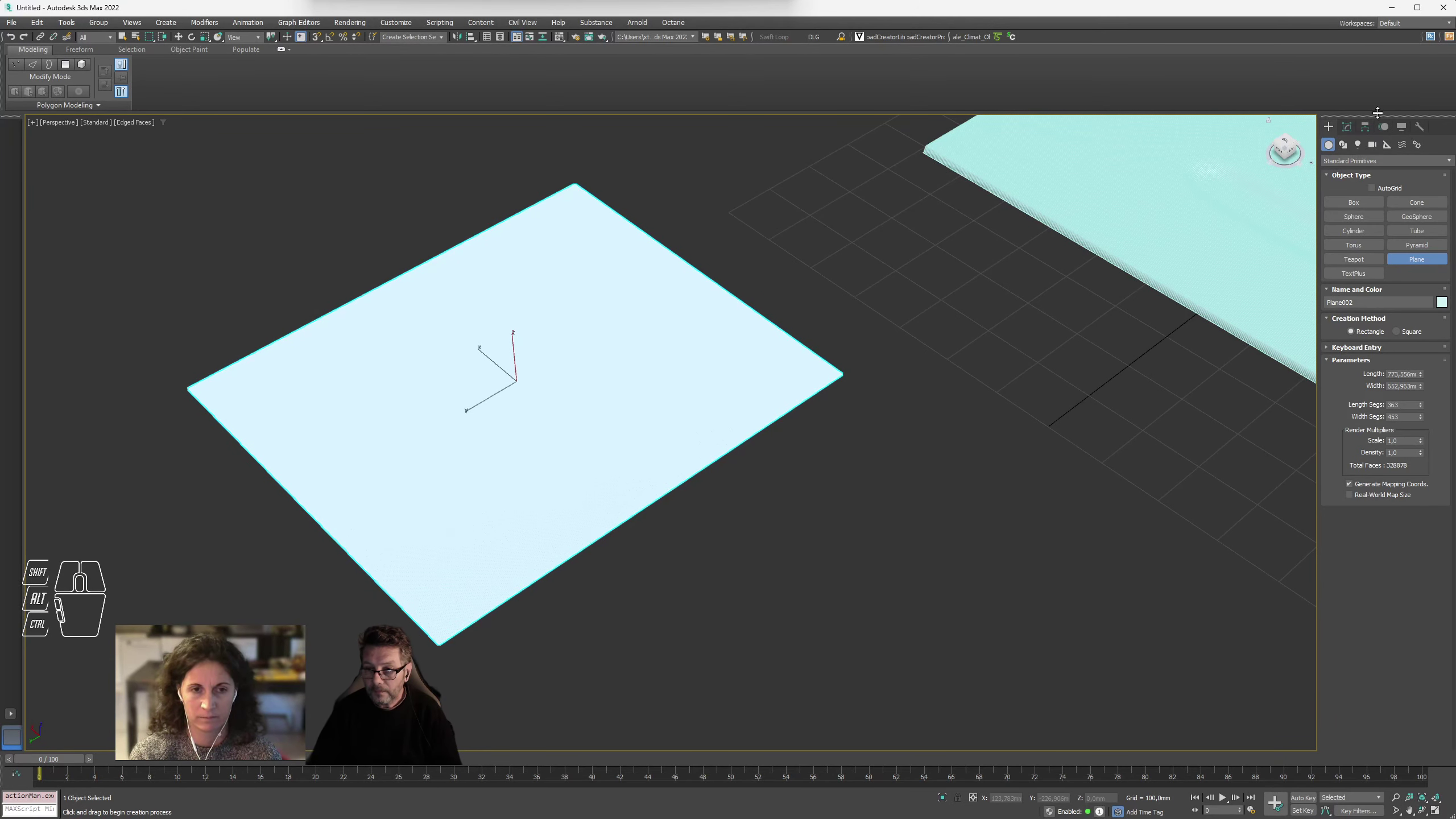
- Add an Edit Poly modifier to the new plane and select vertices at its right corner
left_click(1354, 131)
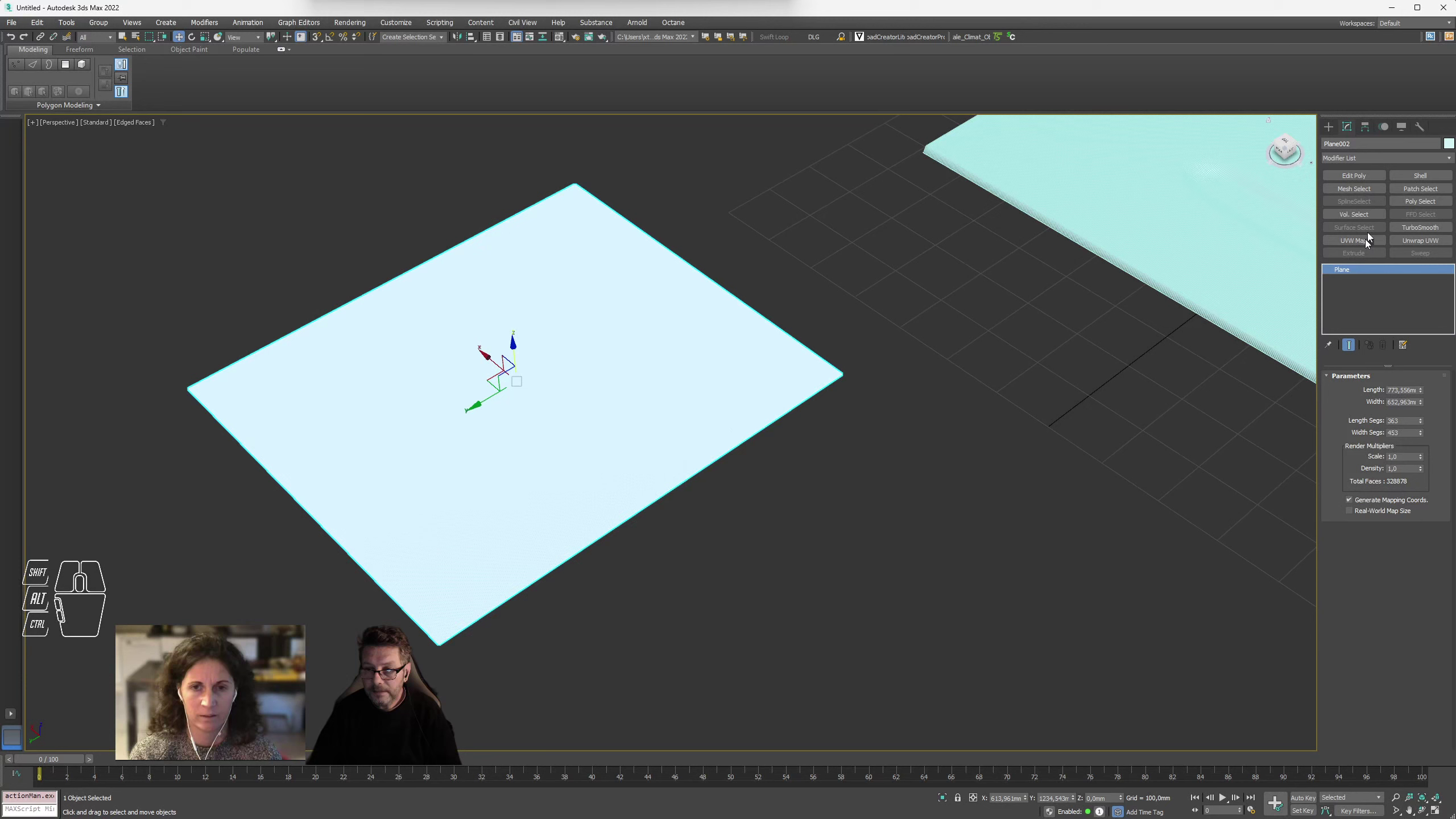
left_click(1365, 179)
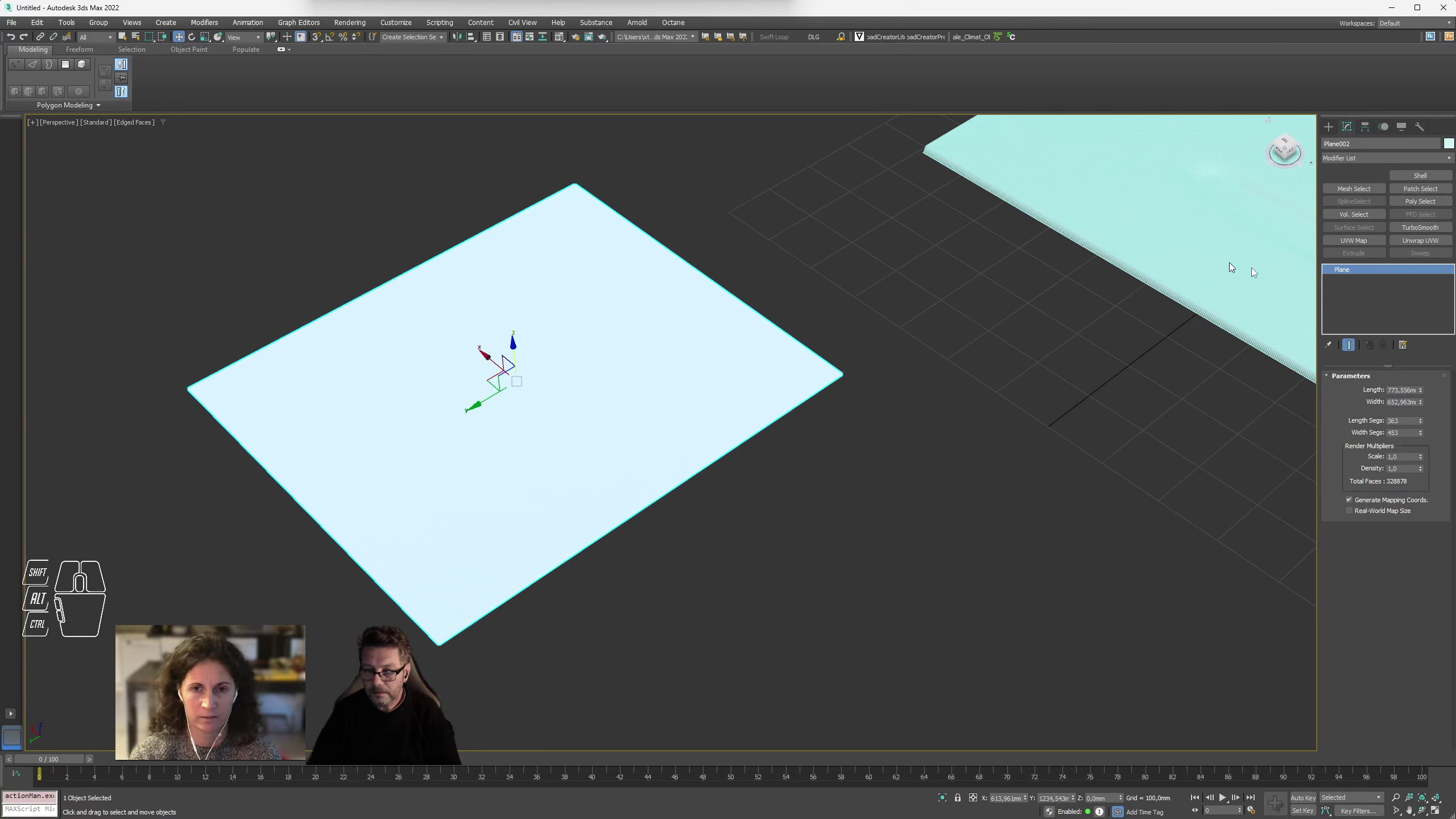
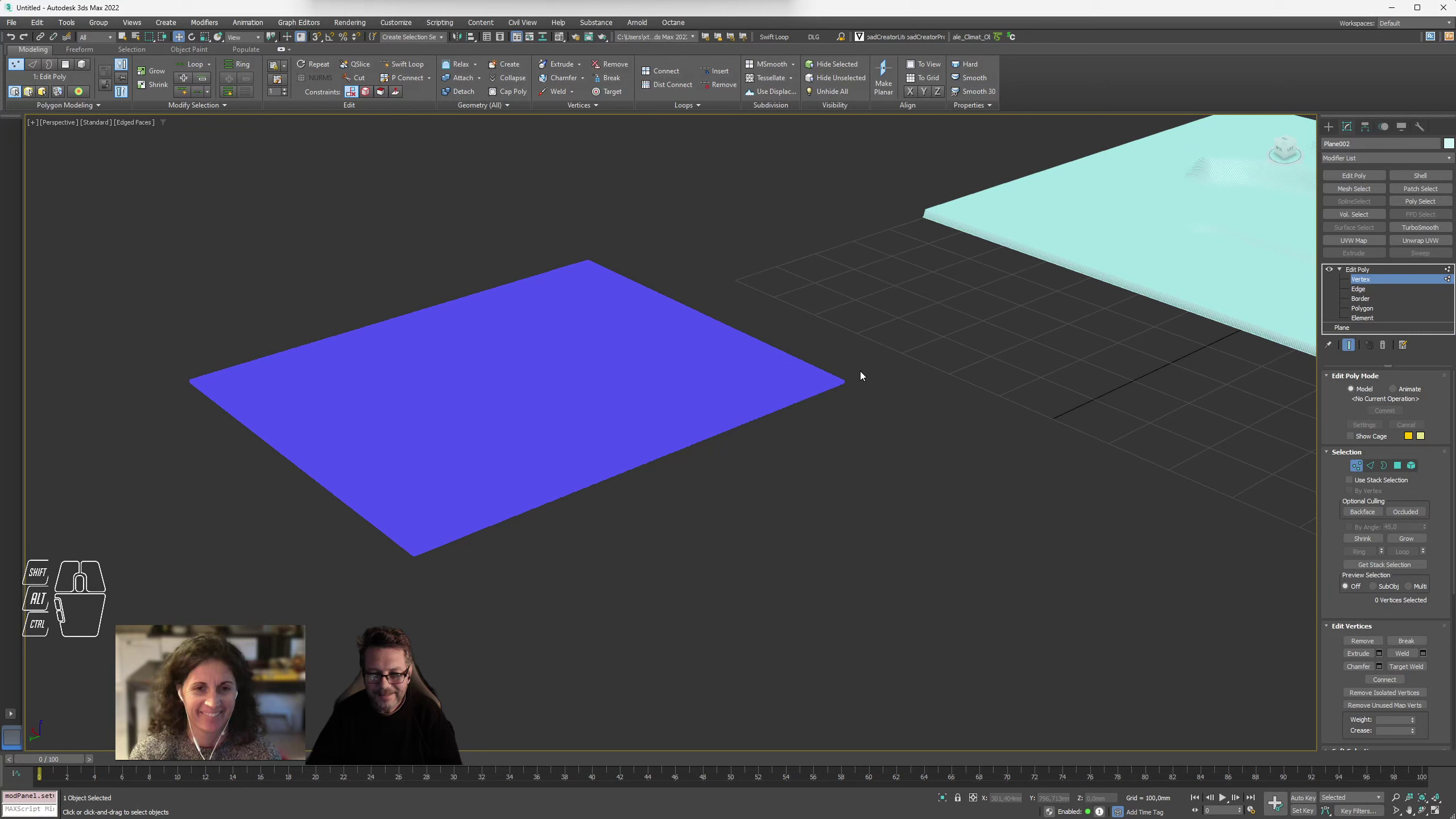
left_click_drag(894, 371, 802, 433)
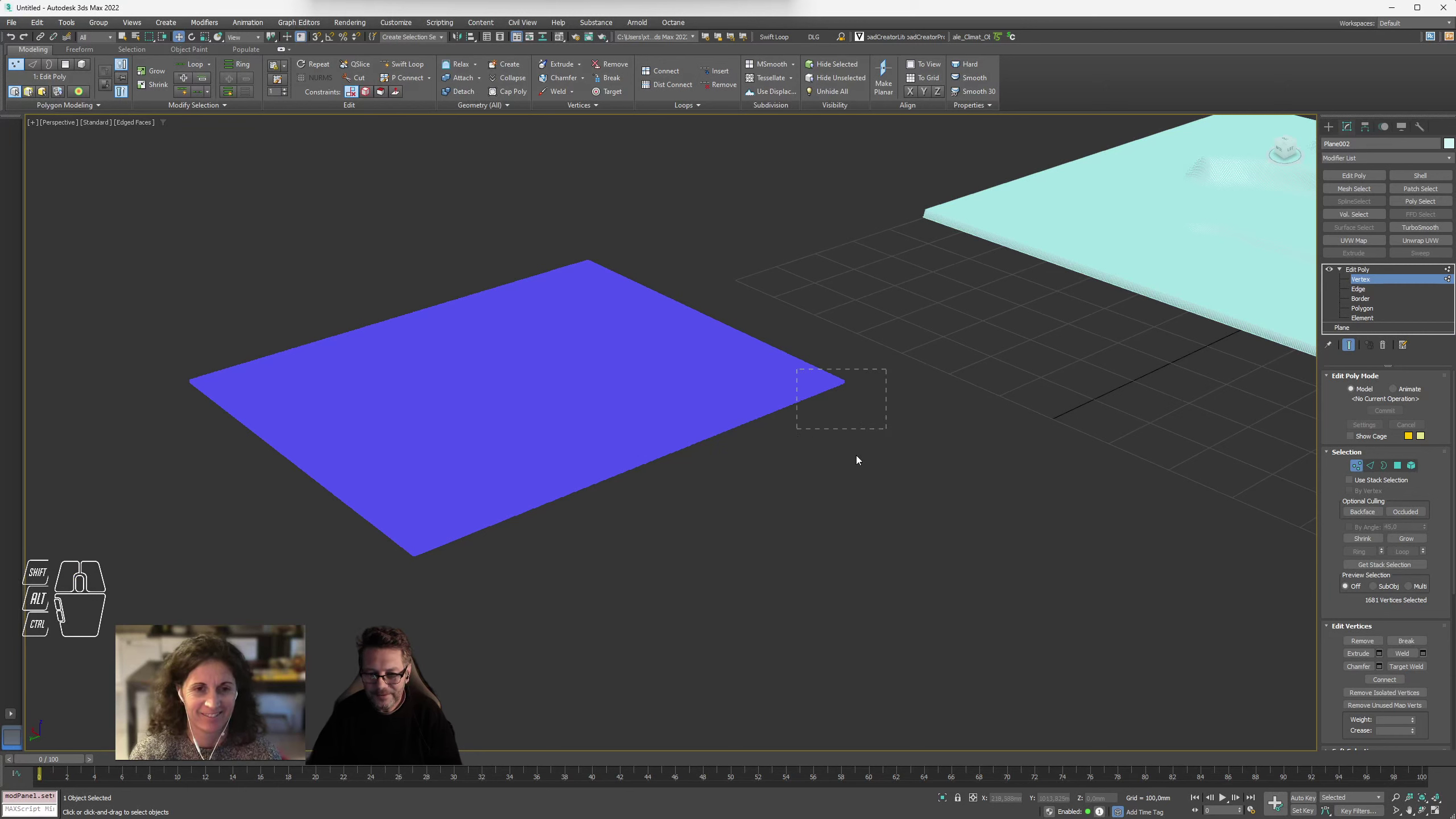
left_click(935, 328)
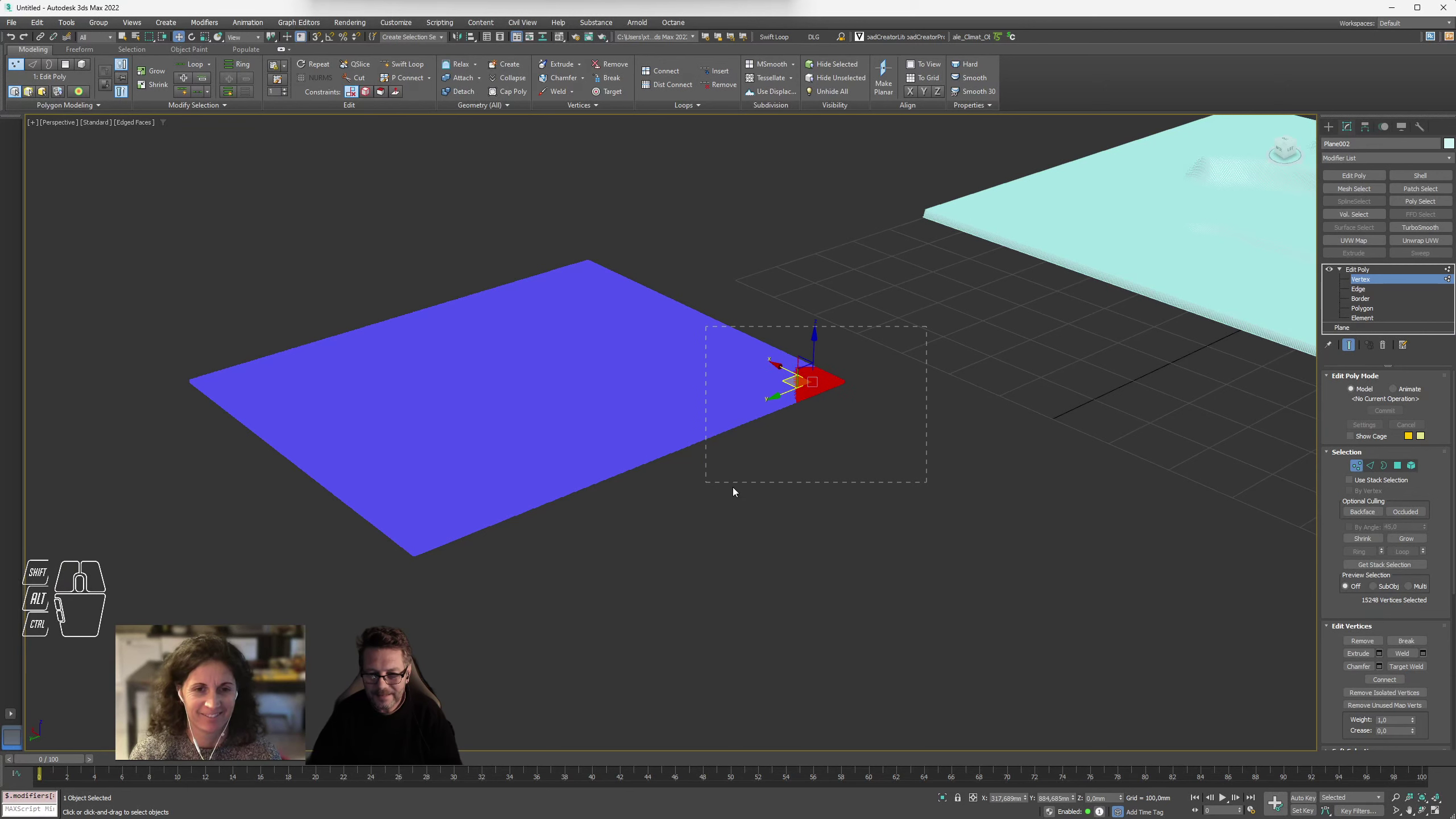
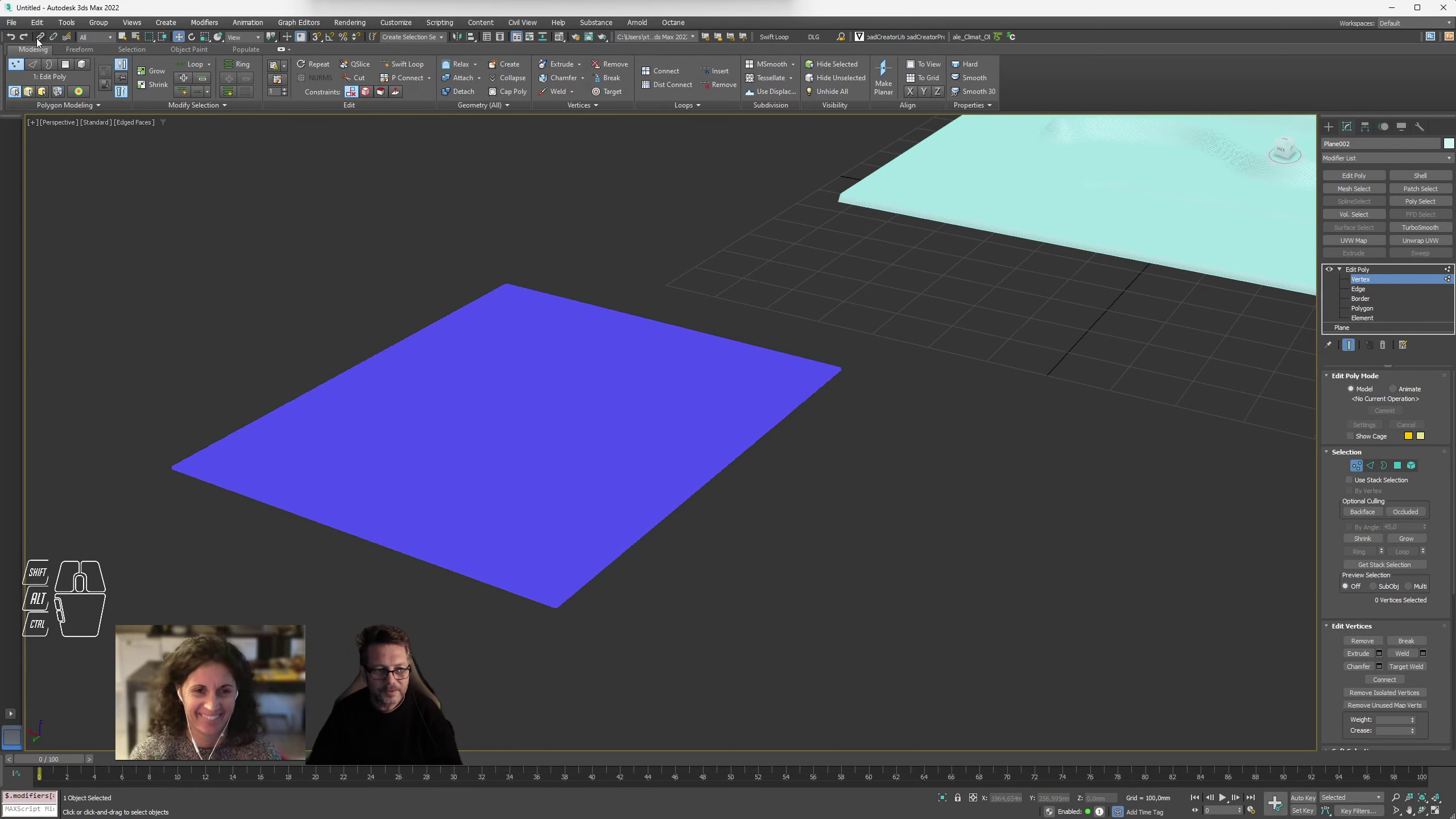
- Undo the vertex edits, visit the Vertex level and return to the Edit Poly top level
left_click(162, 41)
left_click(154, 42)
left_click(164, 40)
left_click(152, 42)
left_click(940, 316)
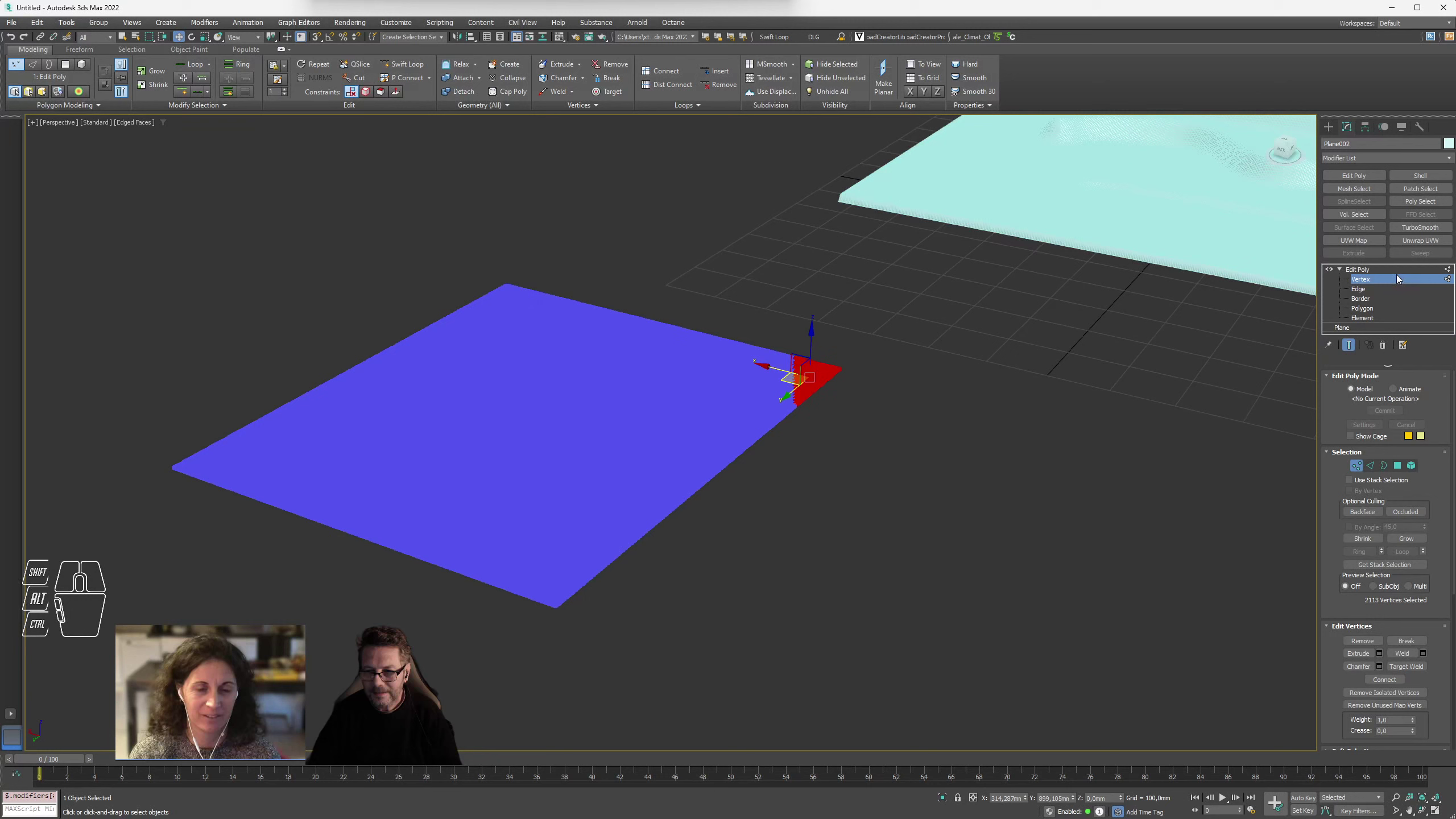
left_click(1376, 284)
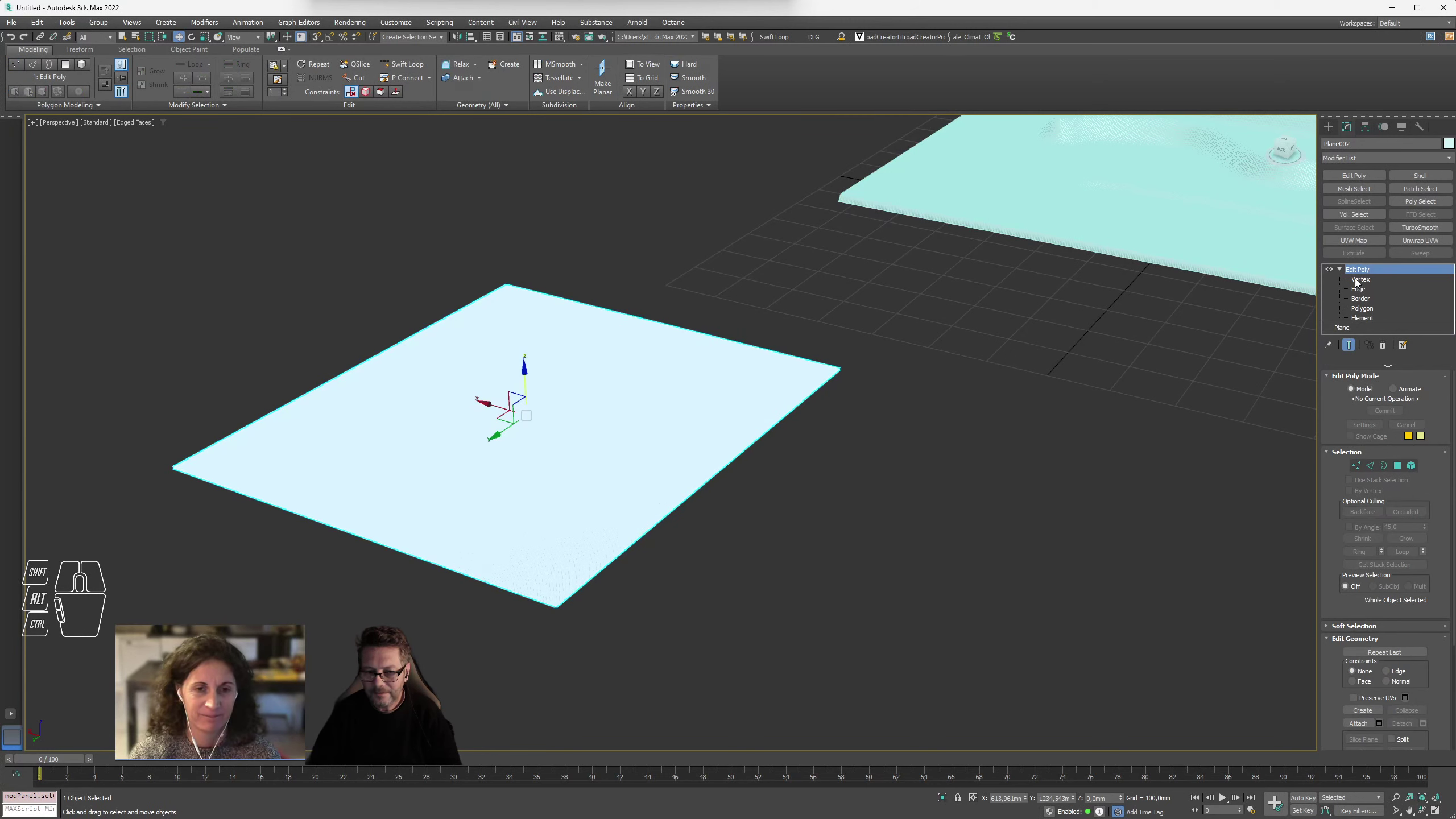
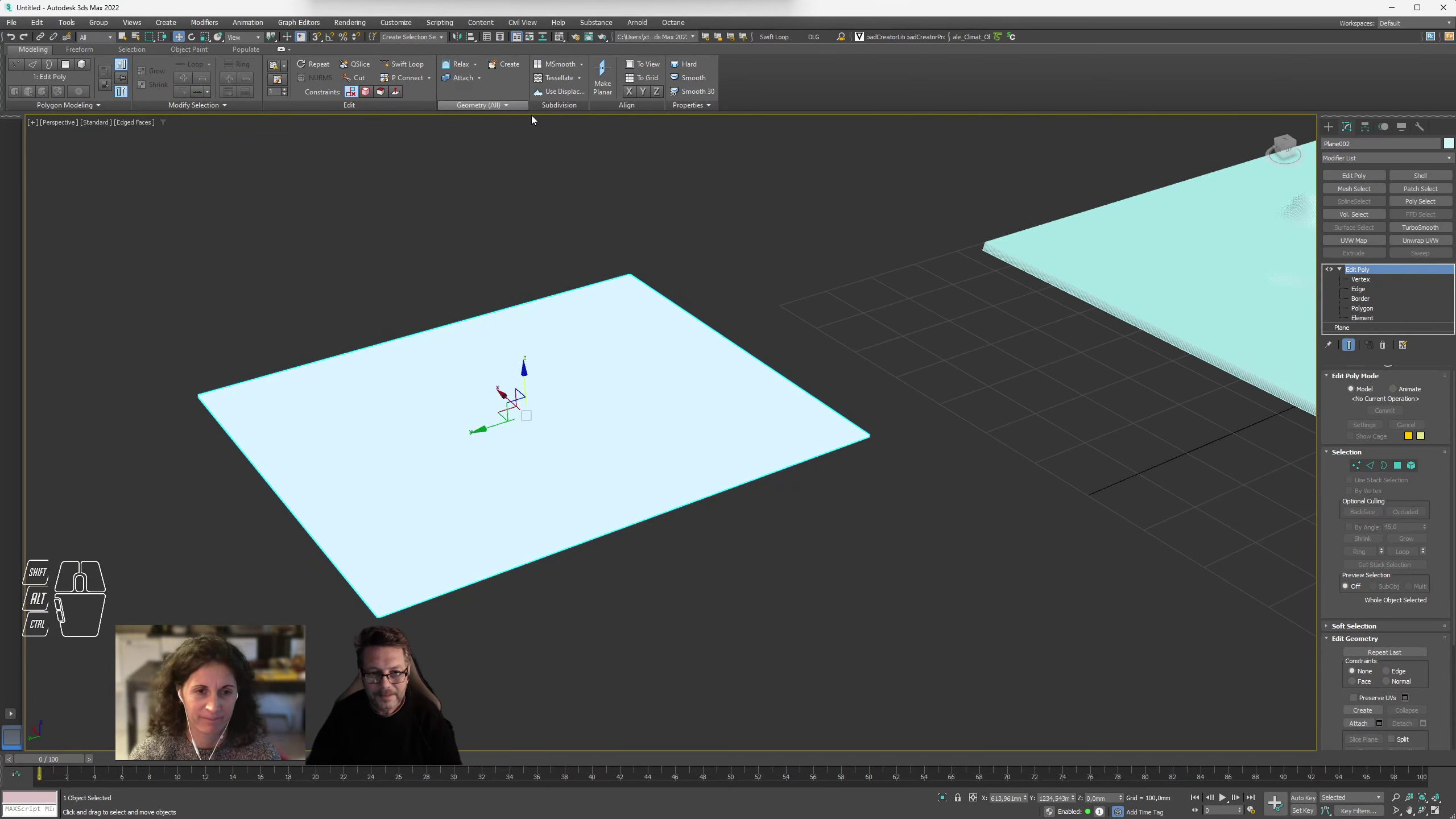
- Reset the scene from the File menu and discard the unsaved changes
left_click_drag(10, 22, 33, 57)
left_click(738, 435)
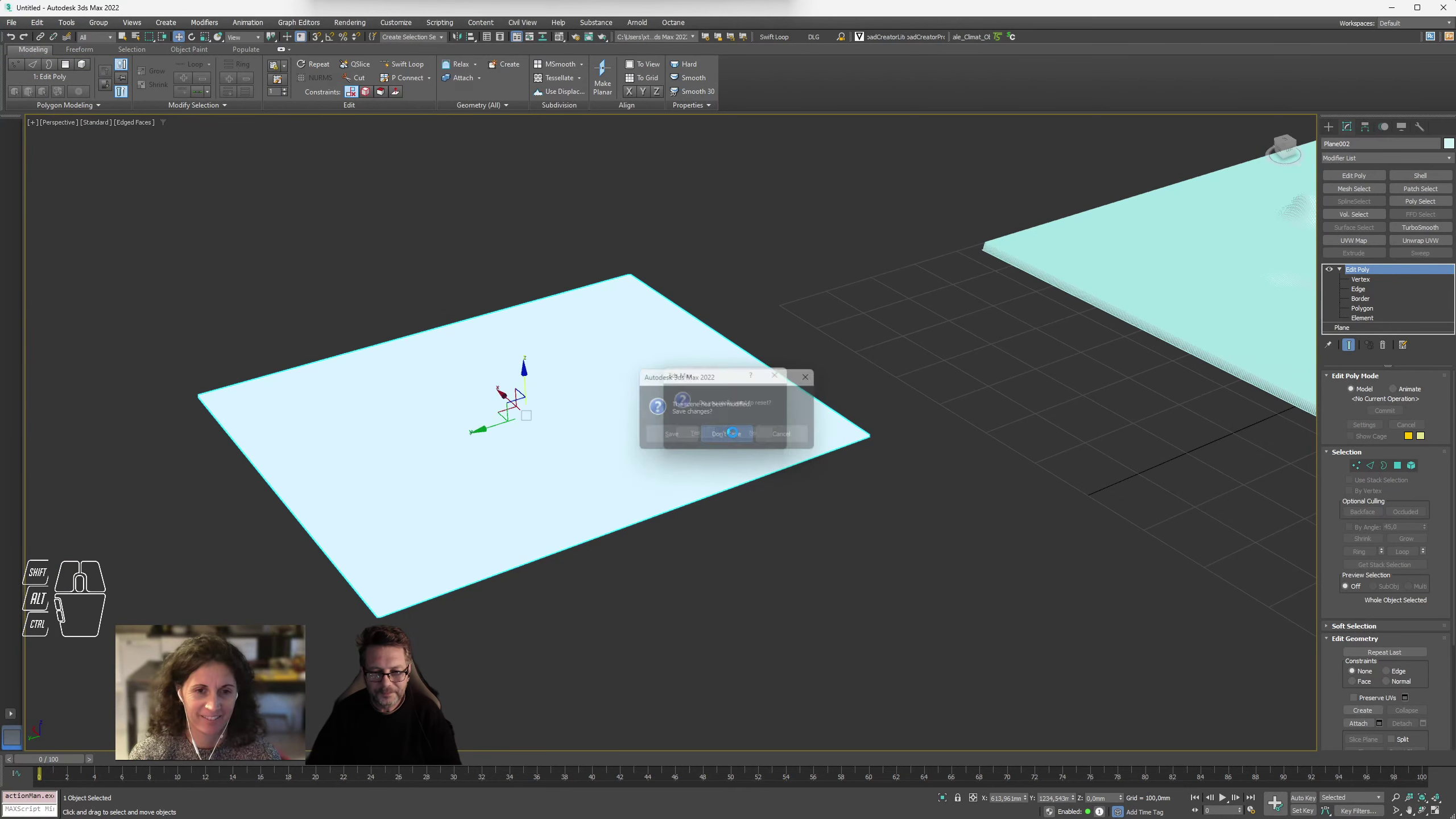
left_click(694, 439)
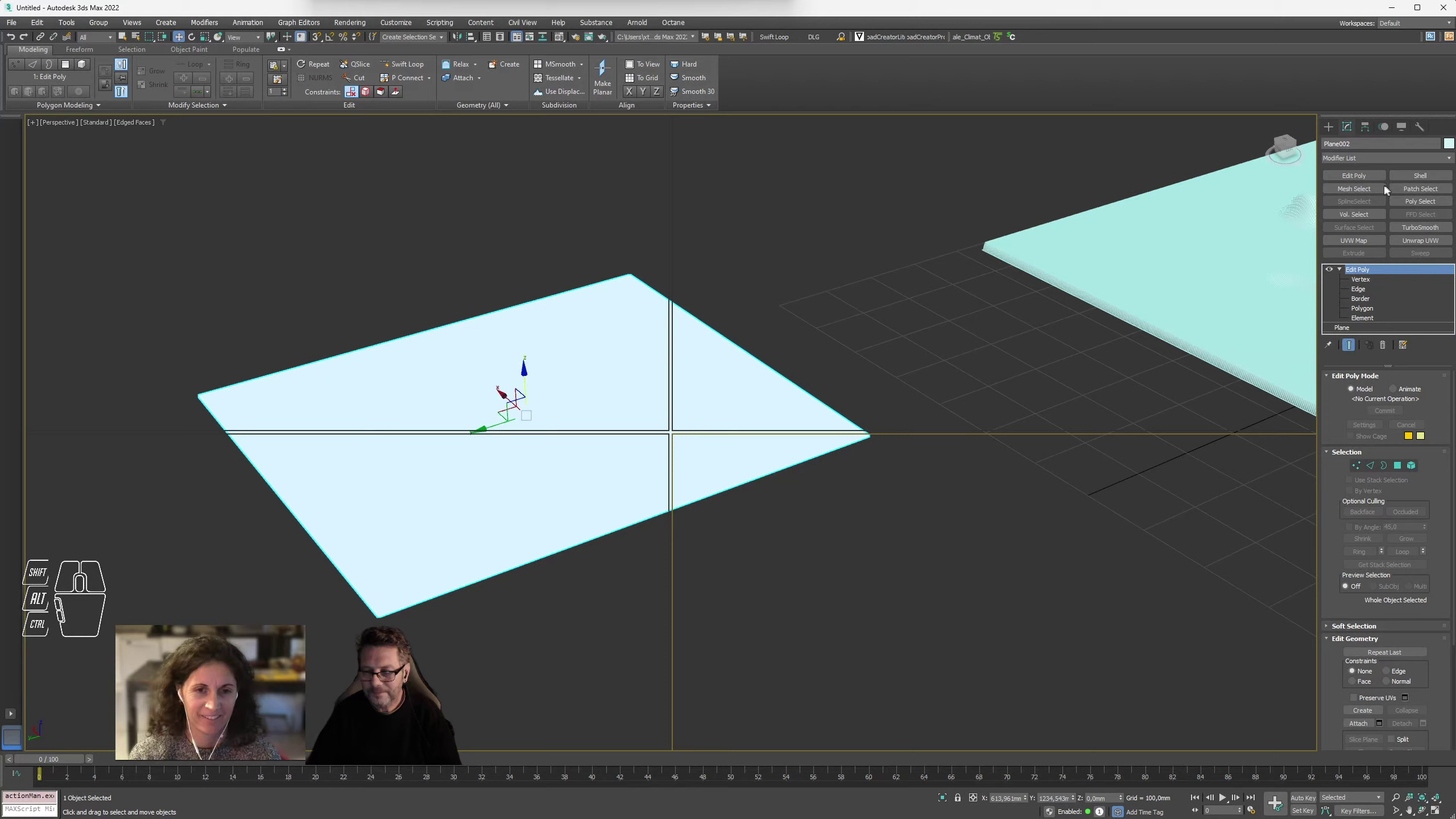
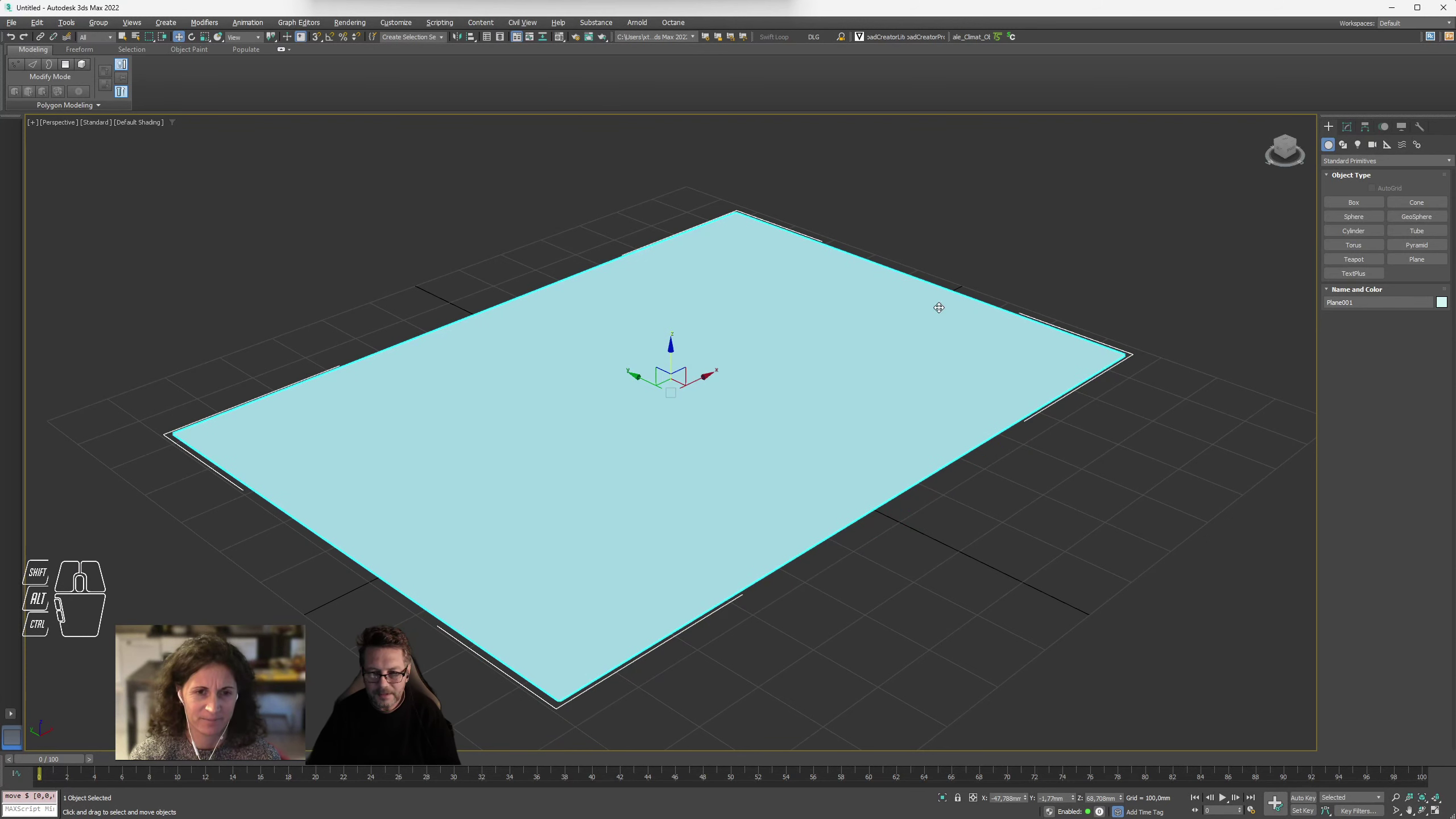
- Add Edit Poly to the fresh plane, enter Vertex level and select a corner vertex
left_click(1351, 127)
left_click(1358, 174)
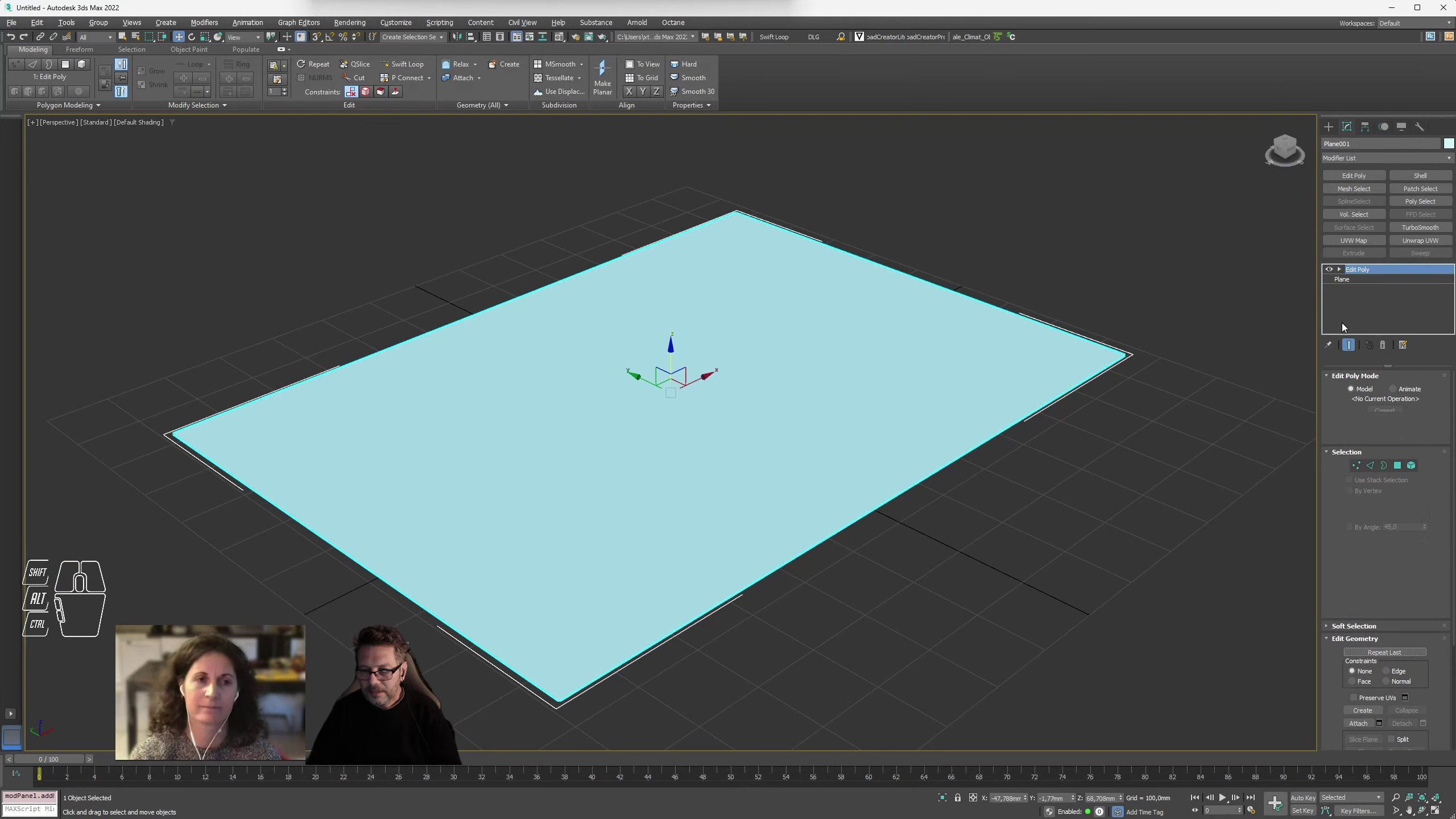
left_click(1343, 271)
left_click(1366, 281)
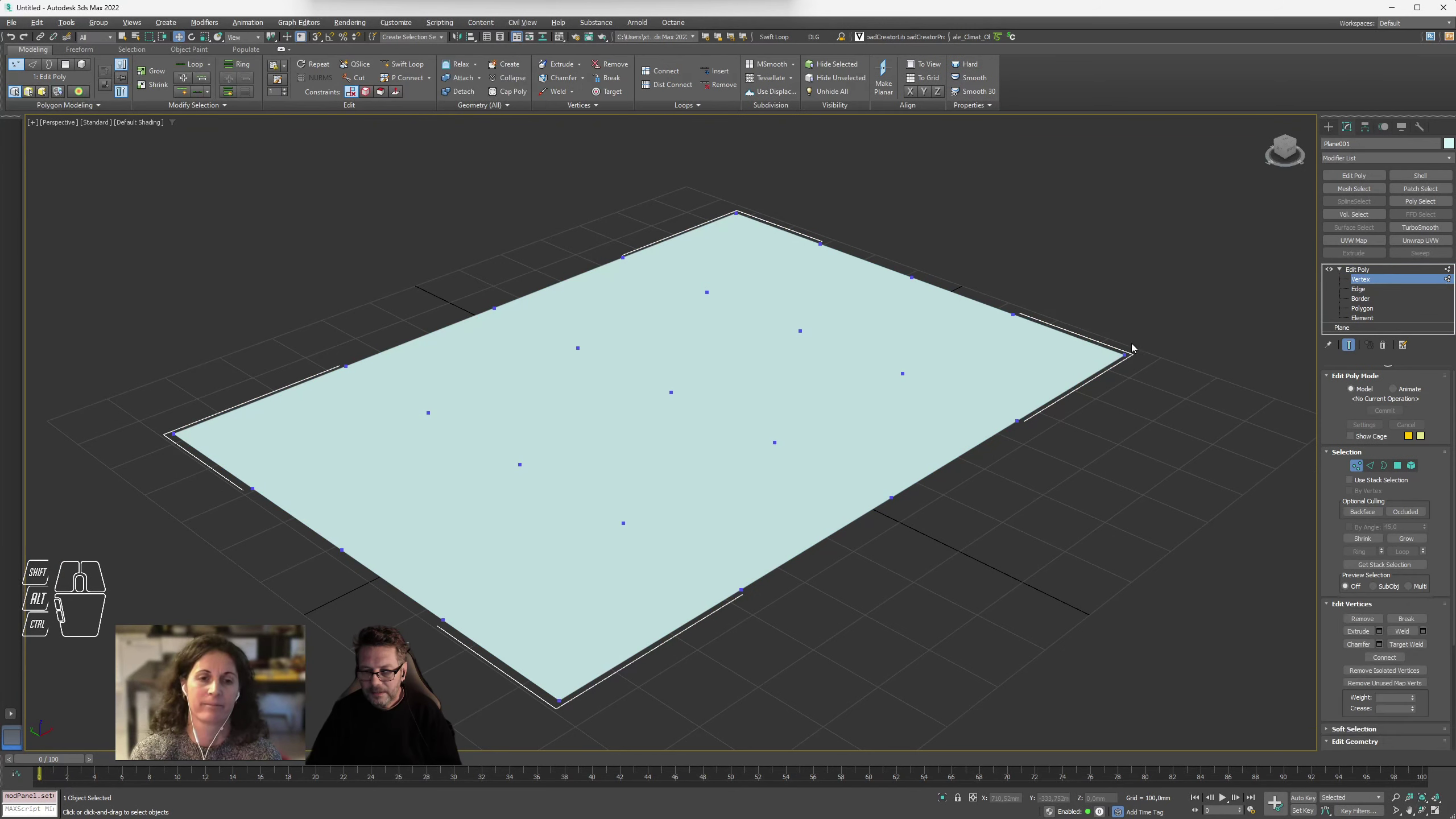
left_click_drag(1160, 342, 1089, 387)
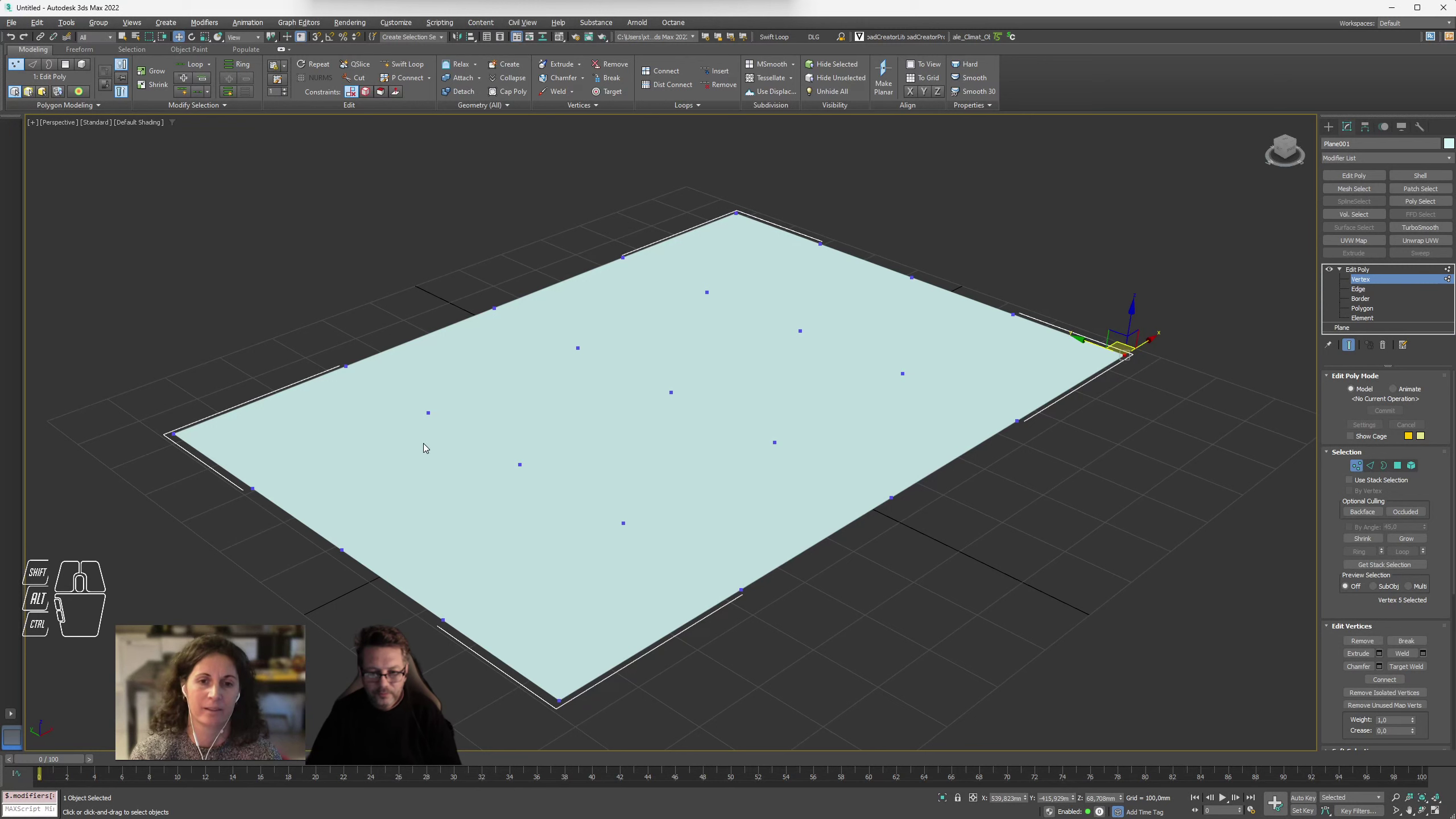
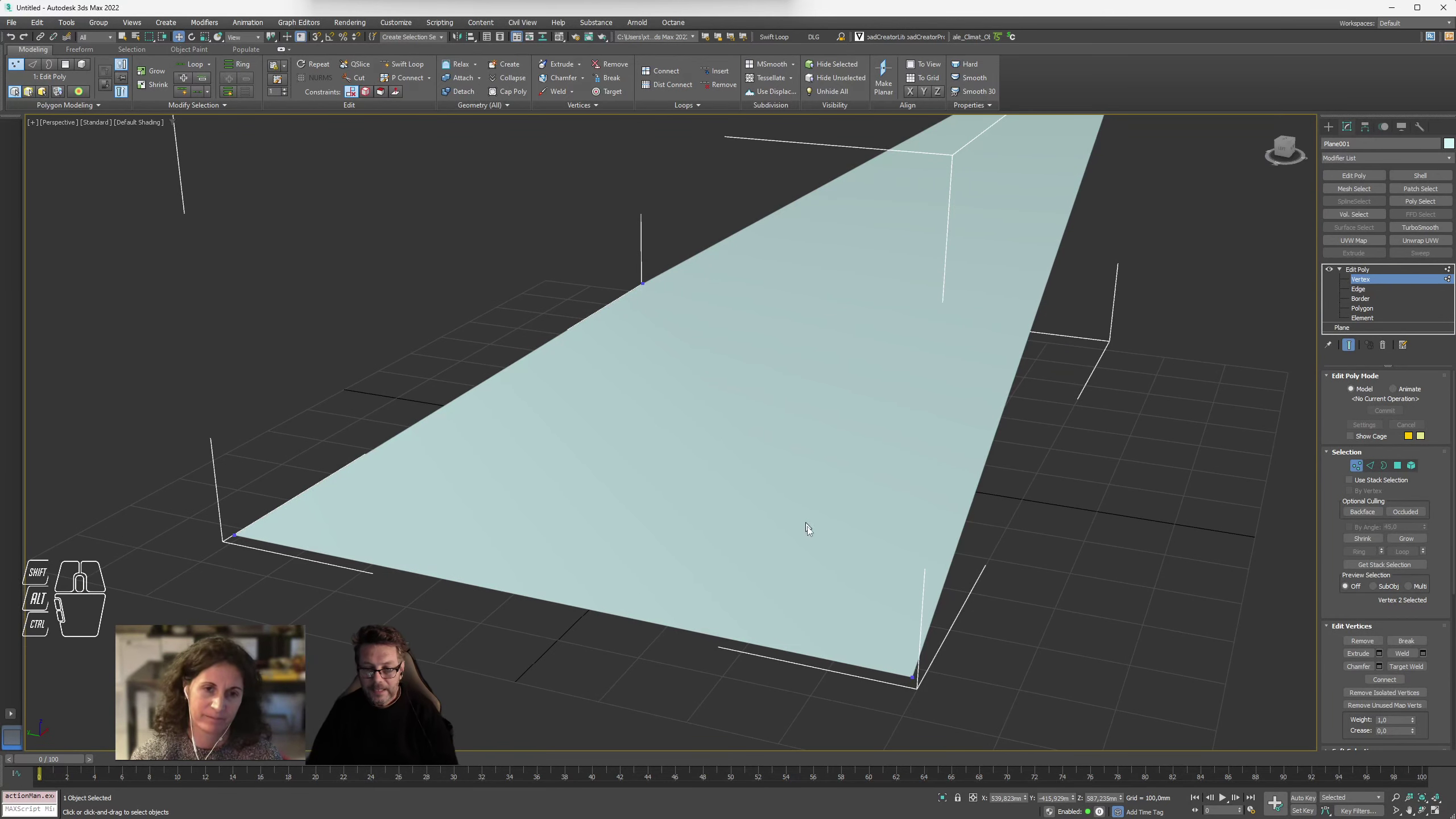
- Zoom the 3ds Max viewport in and out on the raised-corner plane
scroll("down", 3)
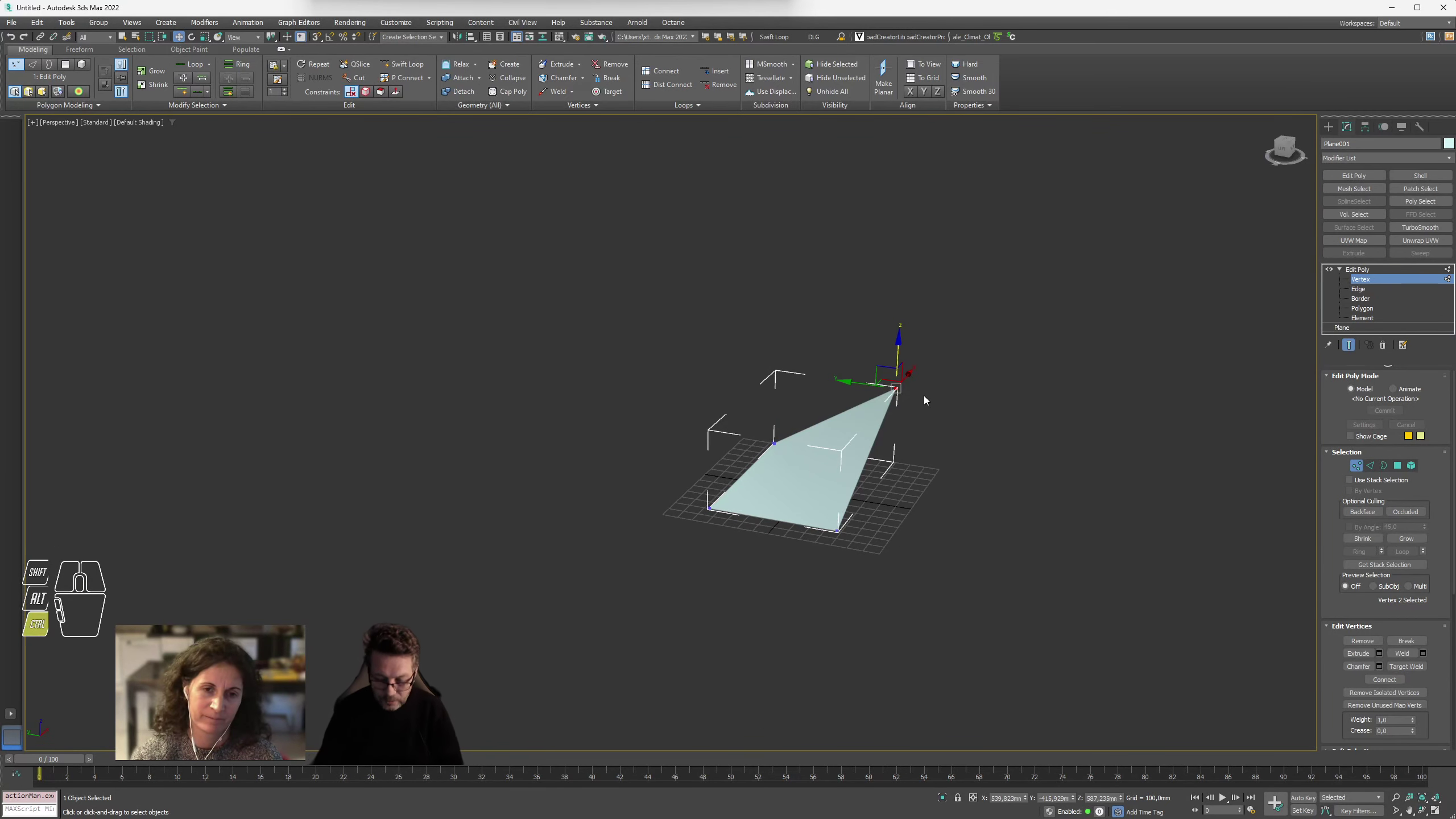
scroll("up", 3)
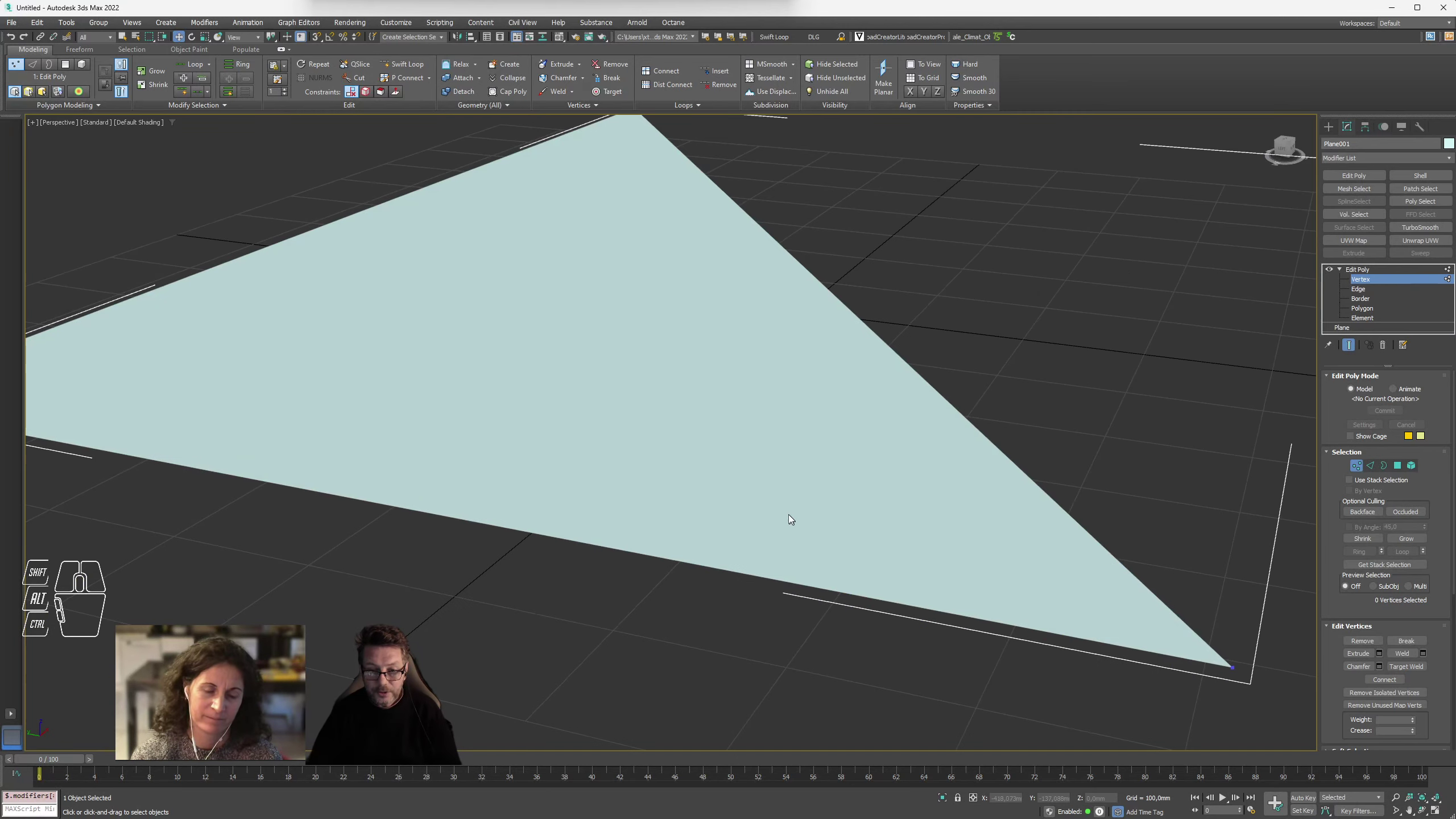
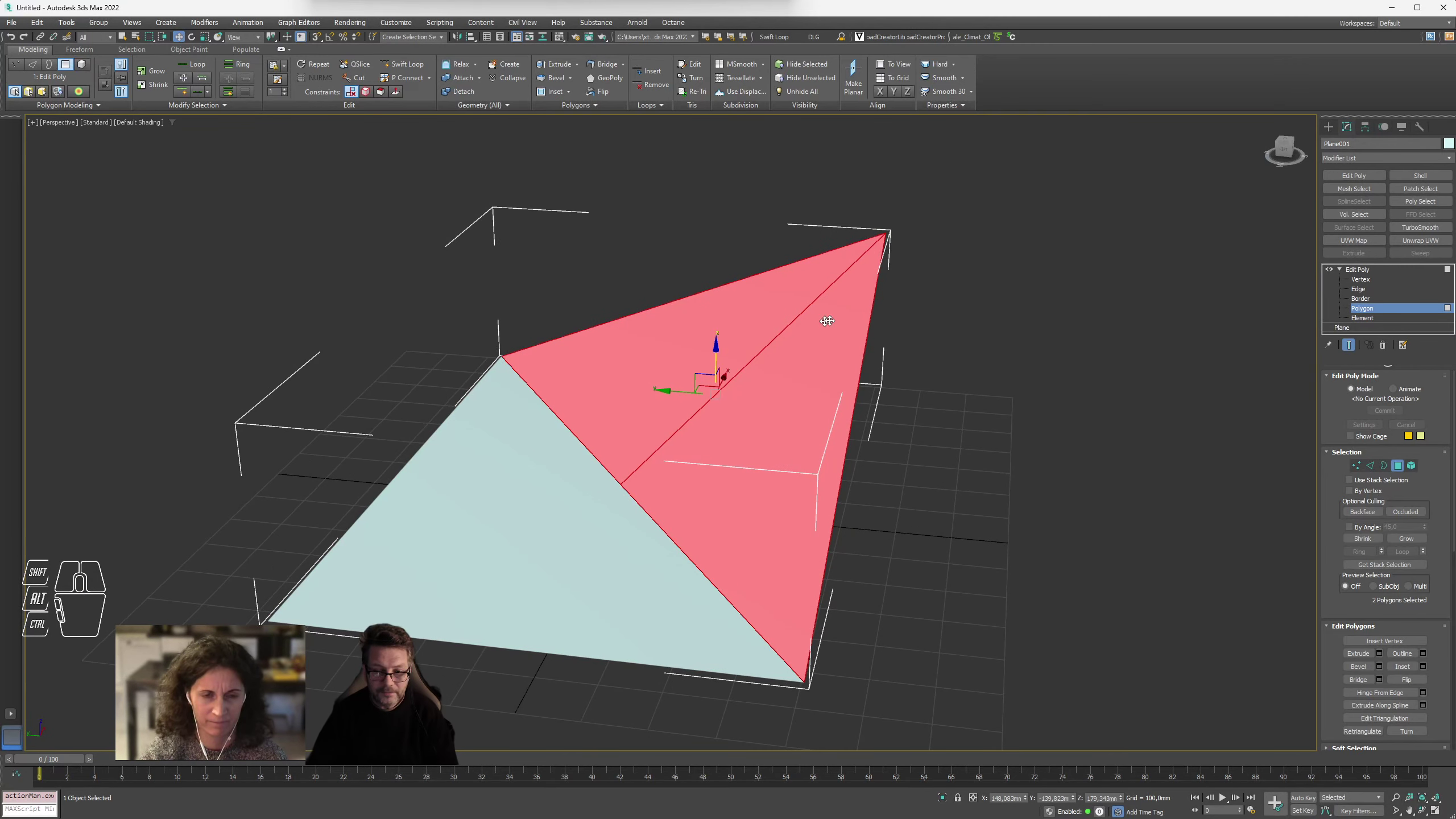
- Clear the face selection on the 3ds Max plane by picking empty space
left_click(463, 213)
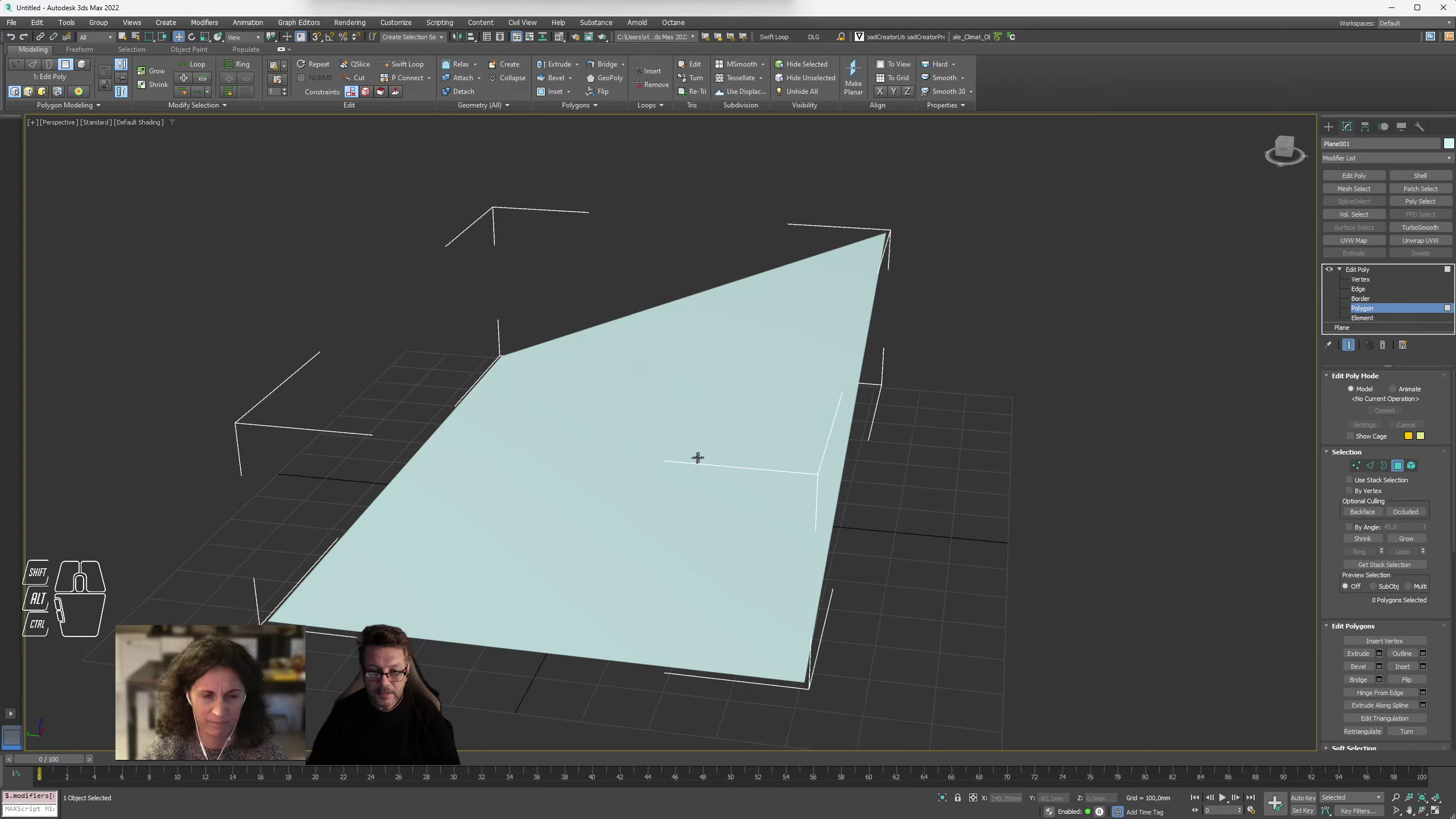
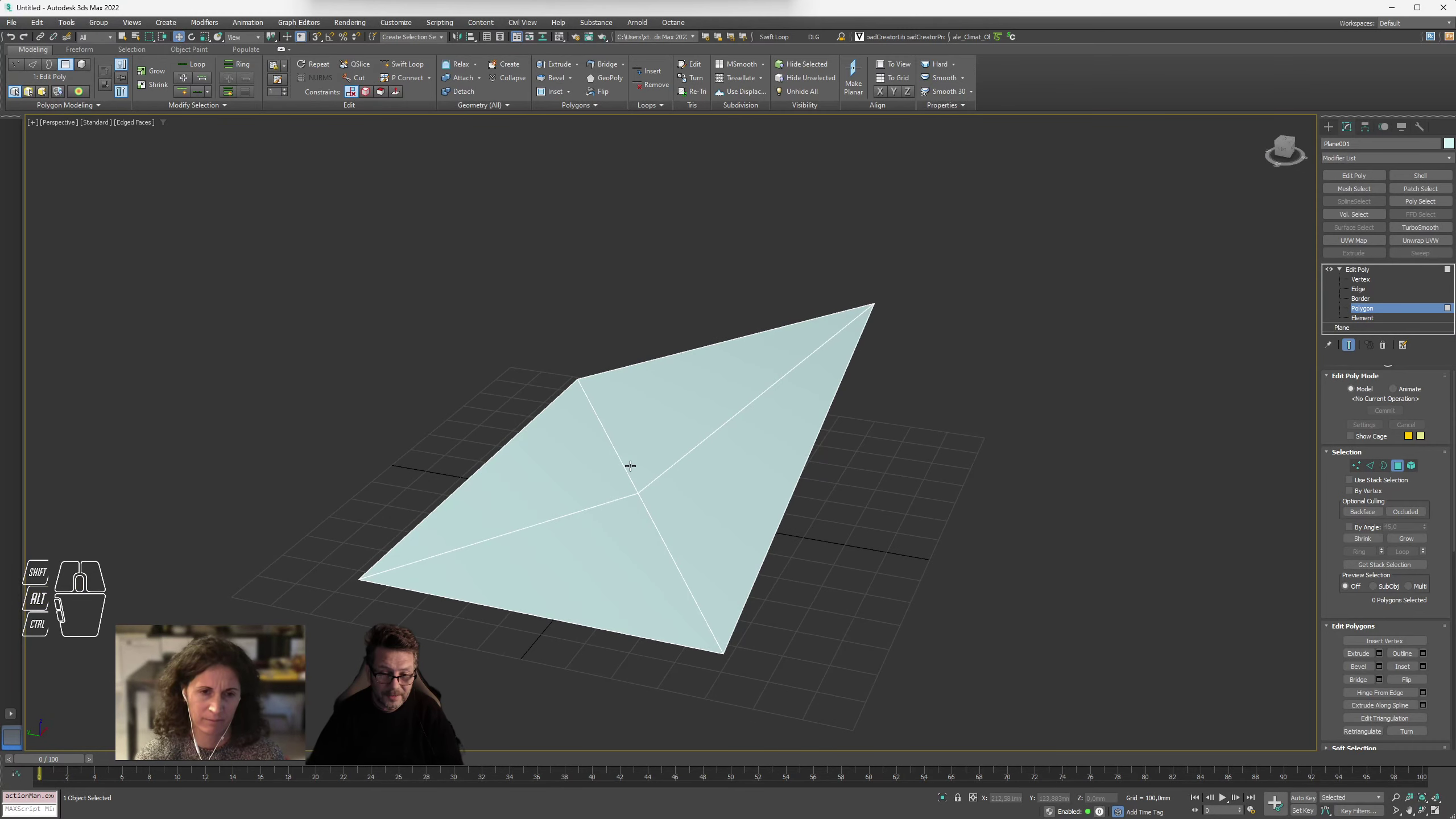
- Return the Edit Poly stack to Vertex level on the peaked plane
left_click(1372, 282)
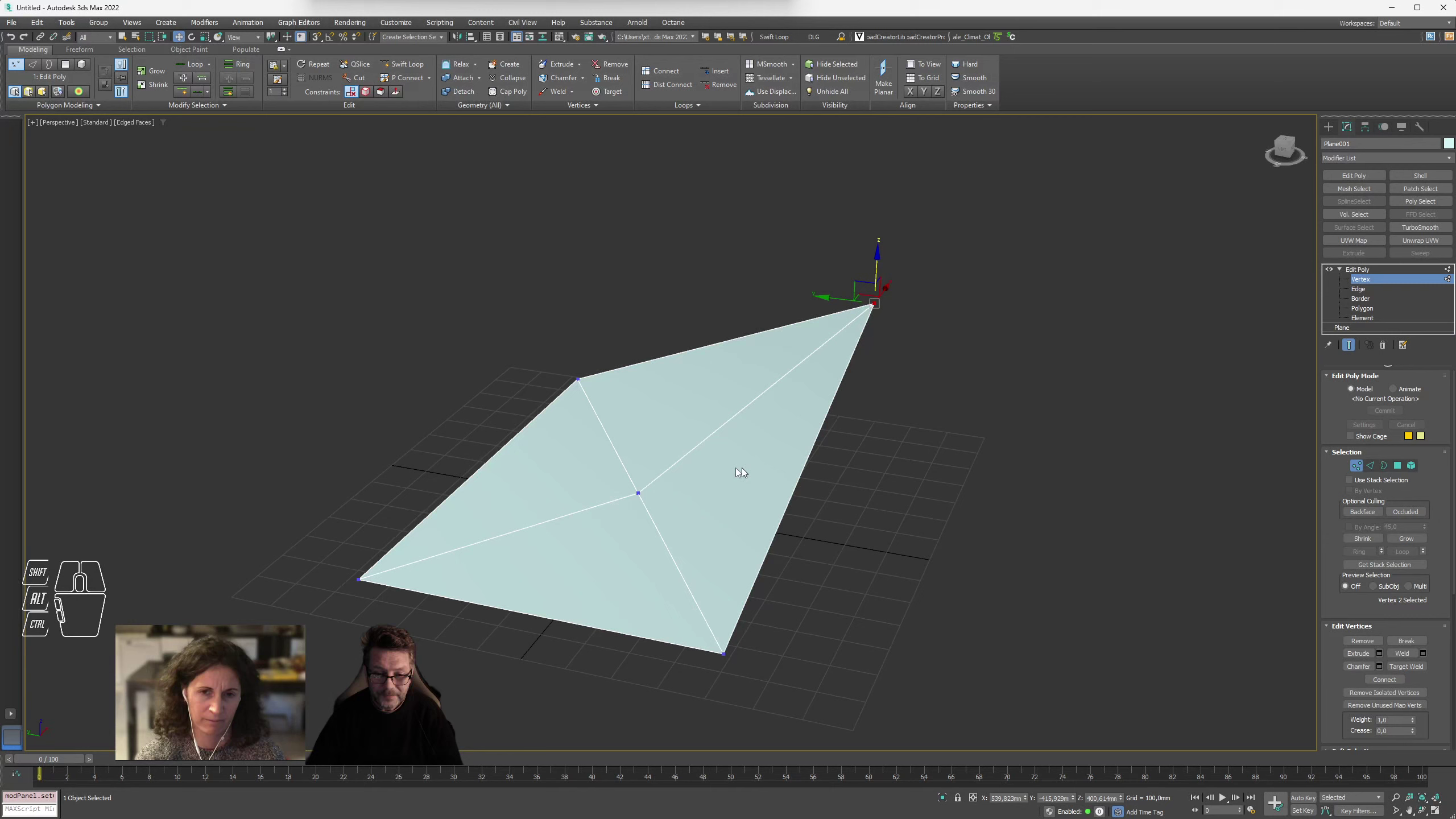
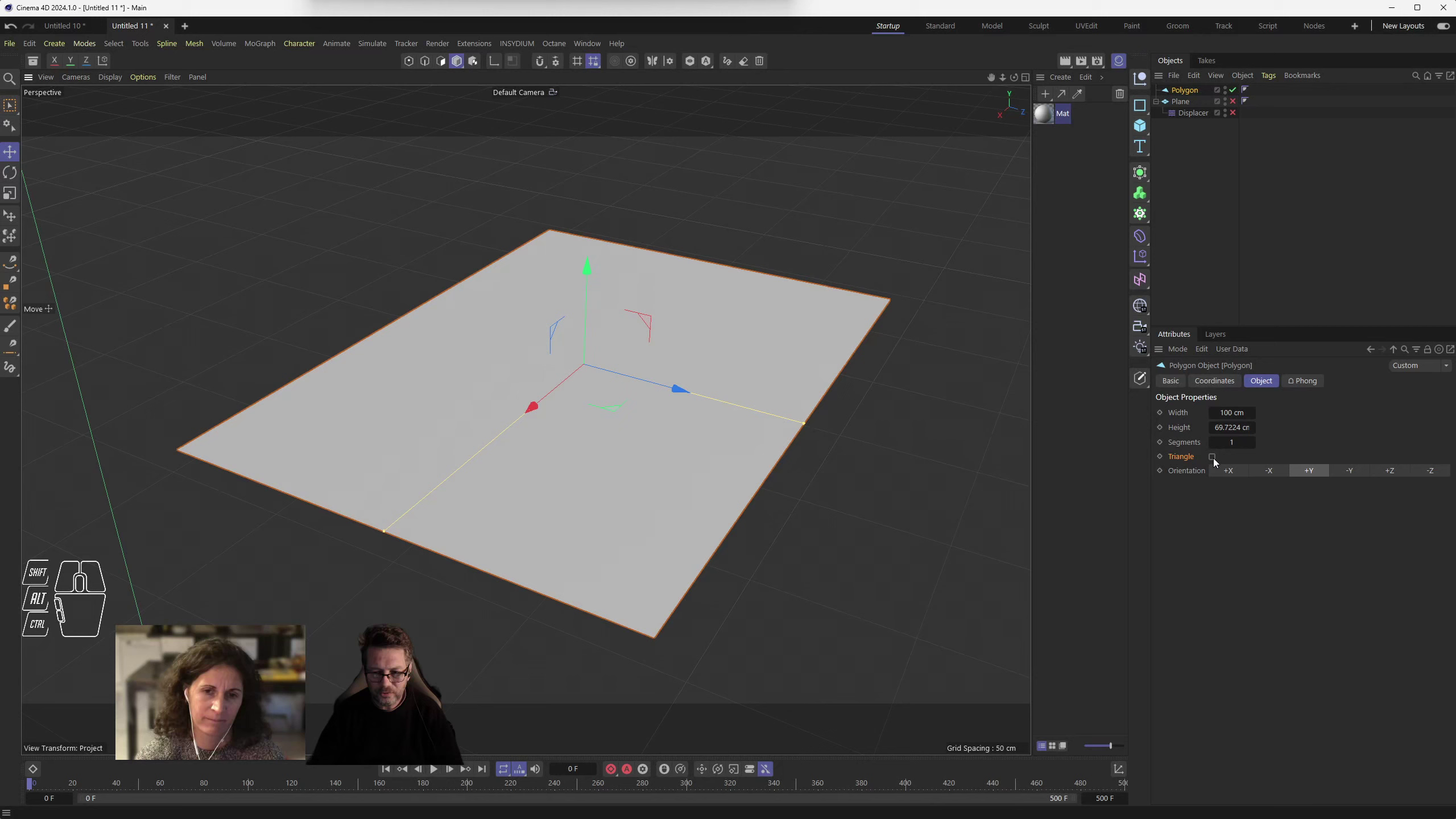
- Enable Triangle on the Polygon object so the flat quad becomes one triangle
left_click(1220, 460)
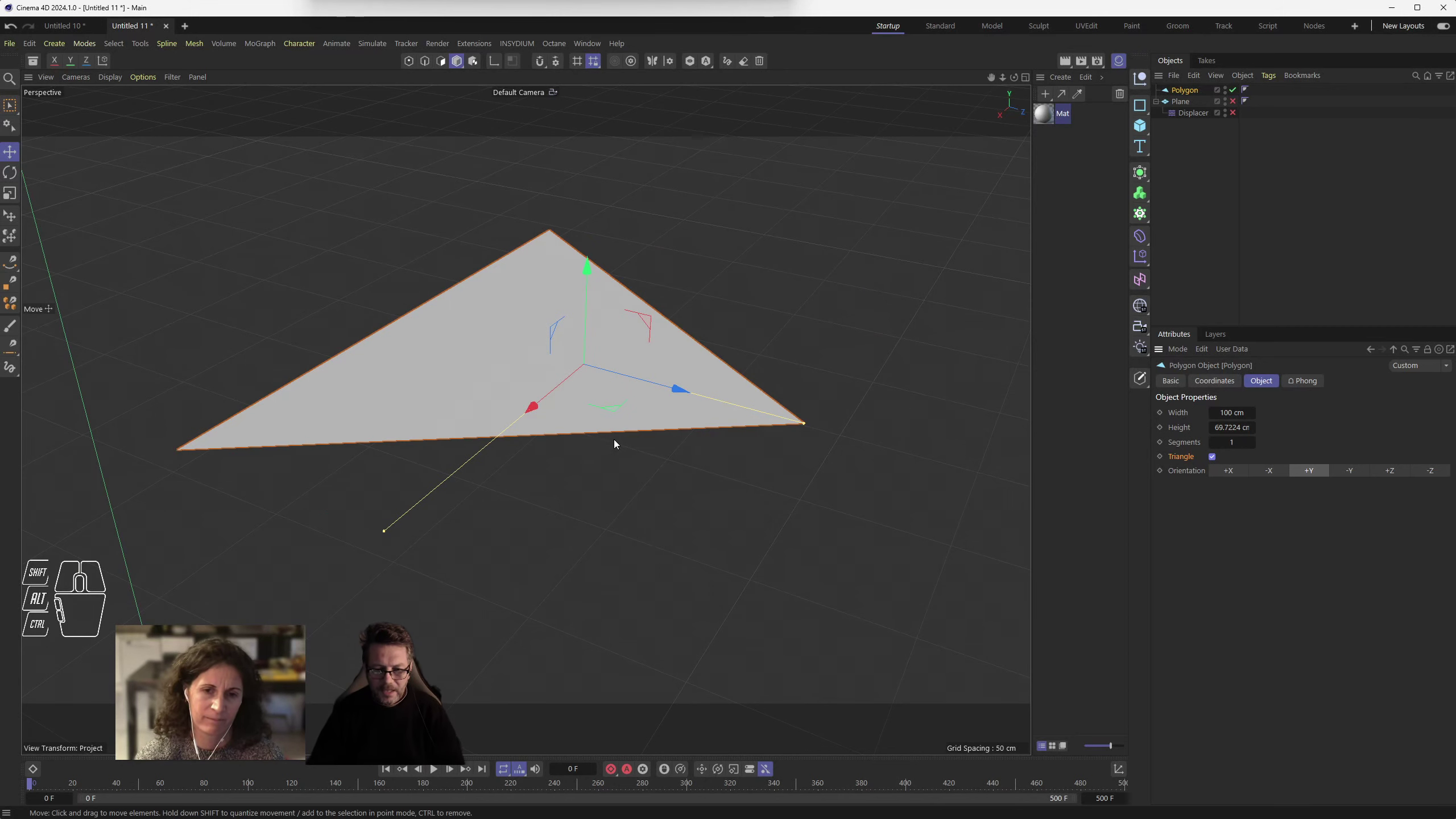
left_click_drag(684, 520, 694, 501)
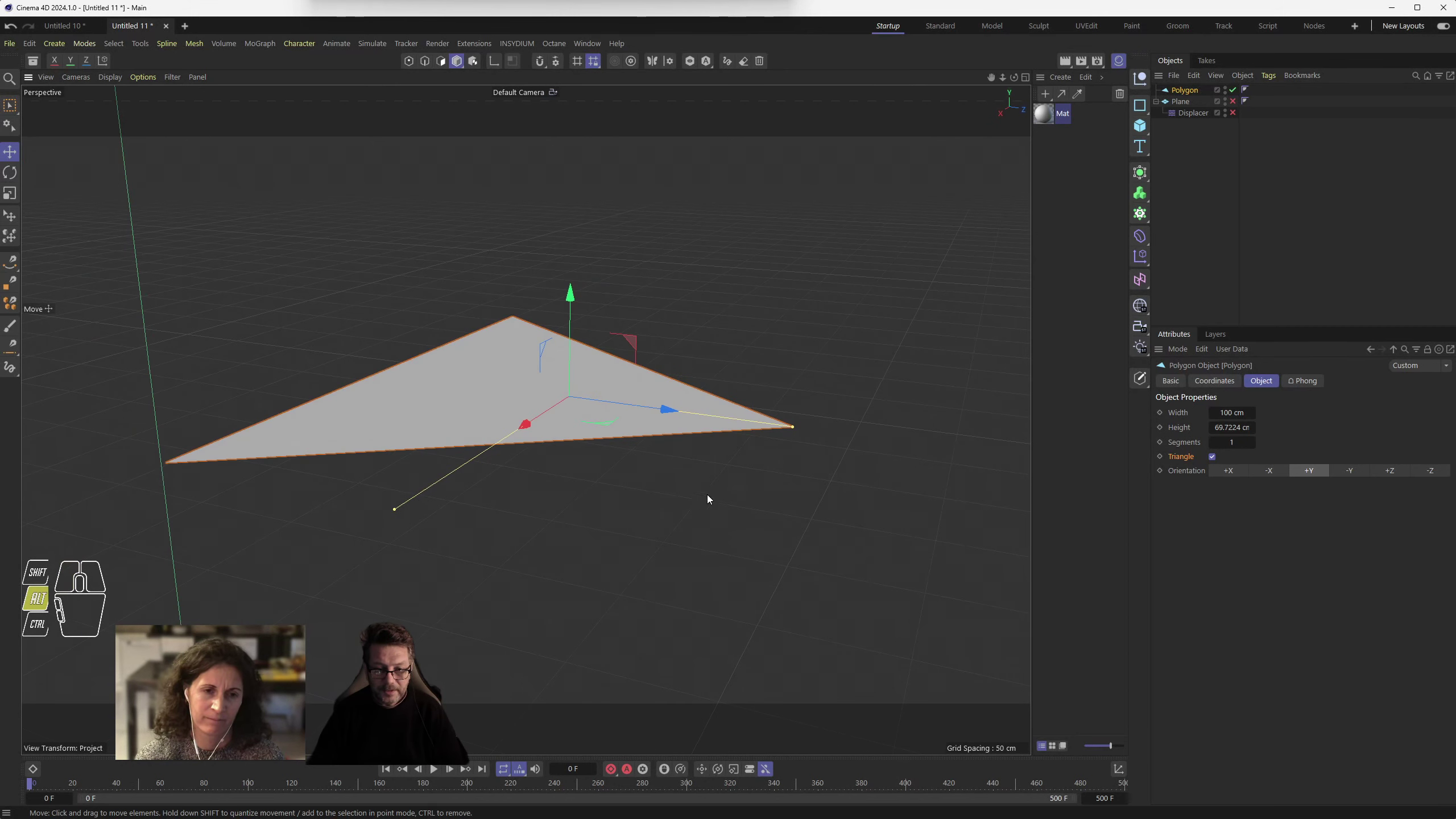
left_click_drag(767, 378, 859, 486)
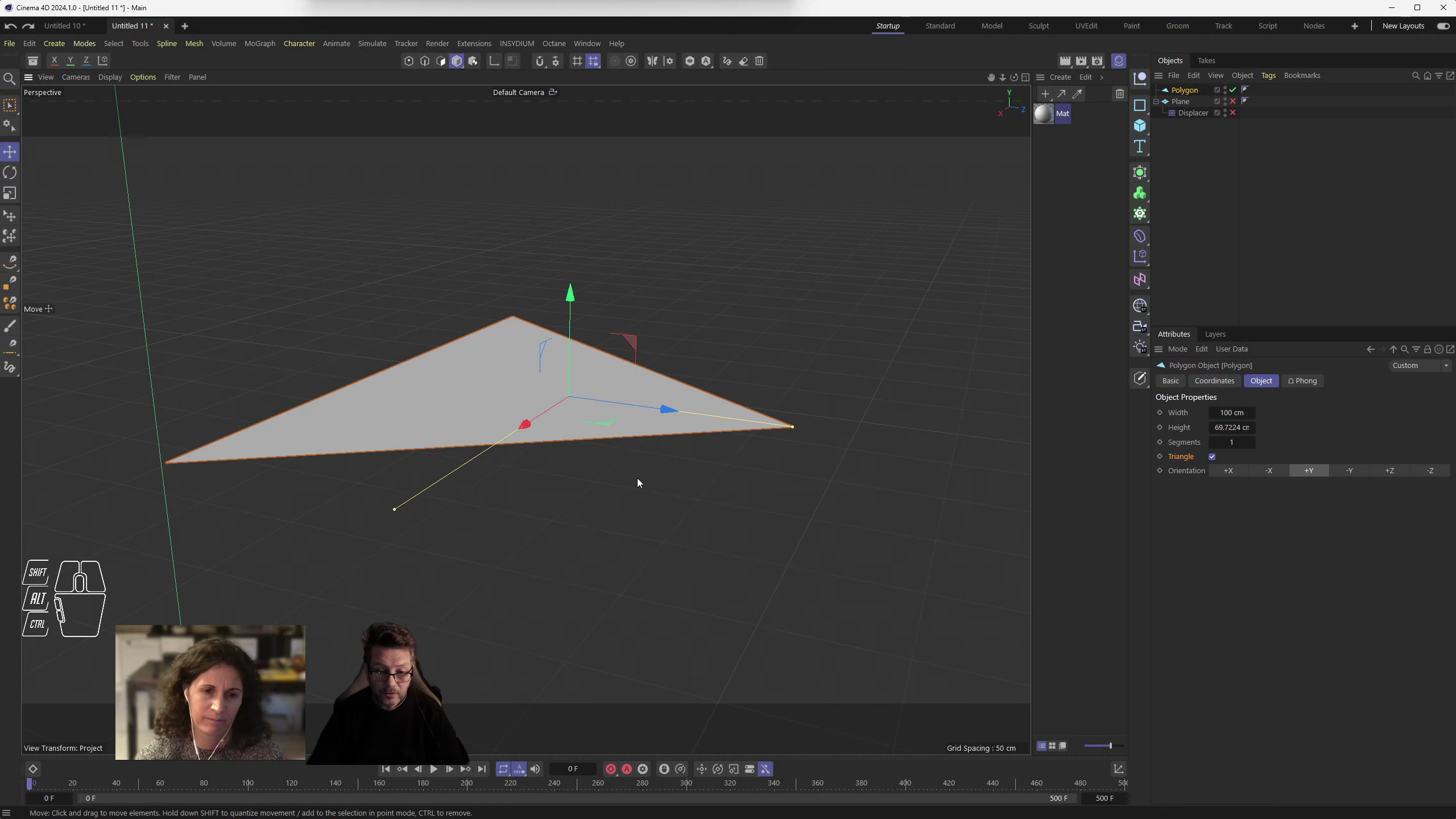
left_click(1188, 90)
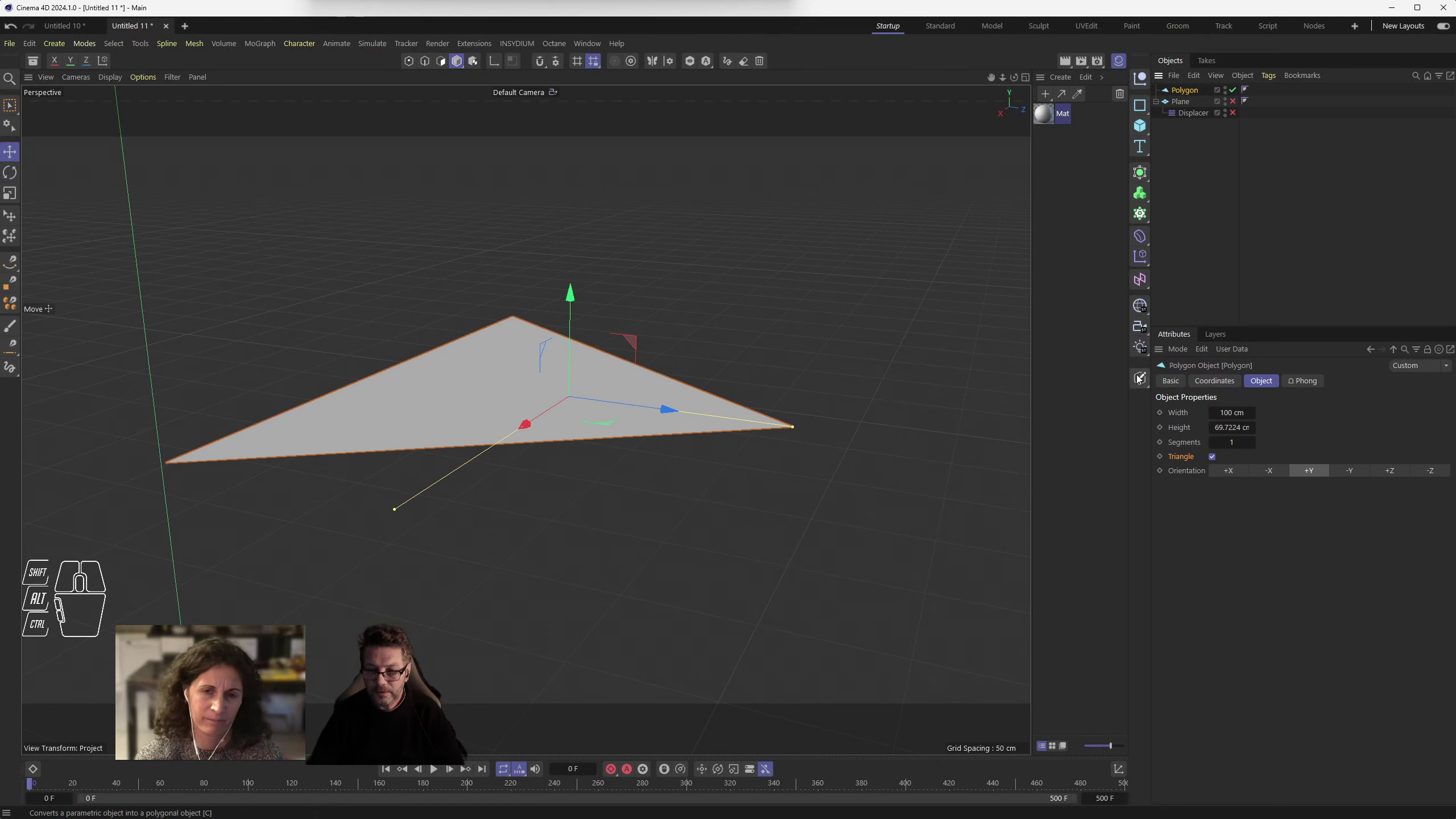
- Make the triangle editable geometry, enter Points mode and select one corner point
left_click(1144, 378)
left_click(1186, 94)
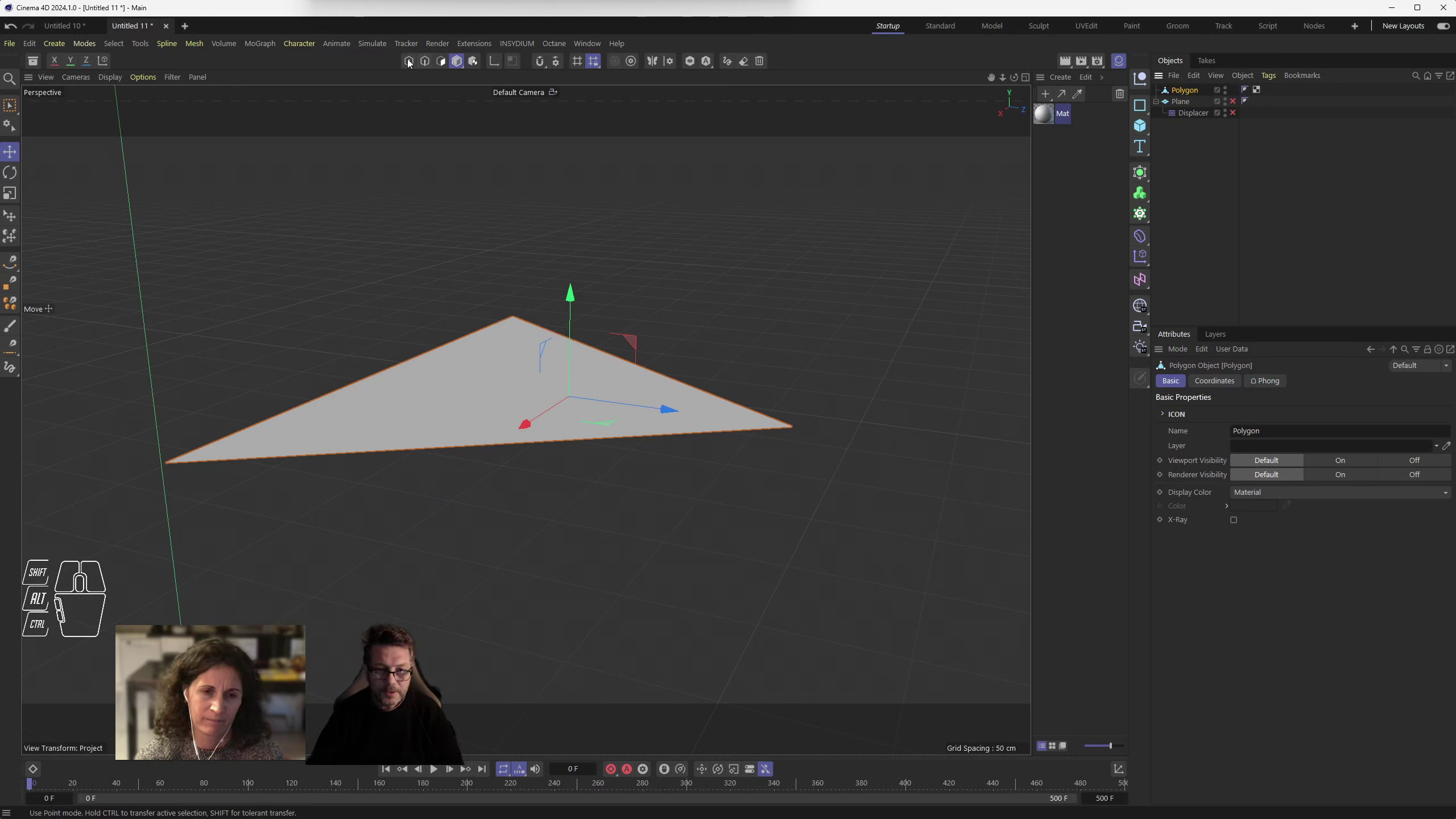
left_click(412, 62)
left_click_drag(849, 400, 745, 478)
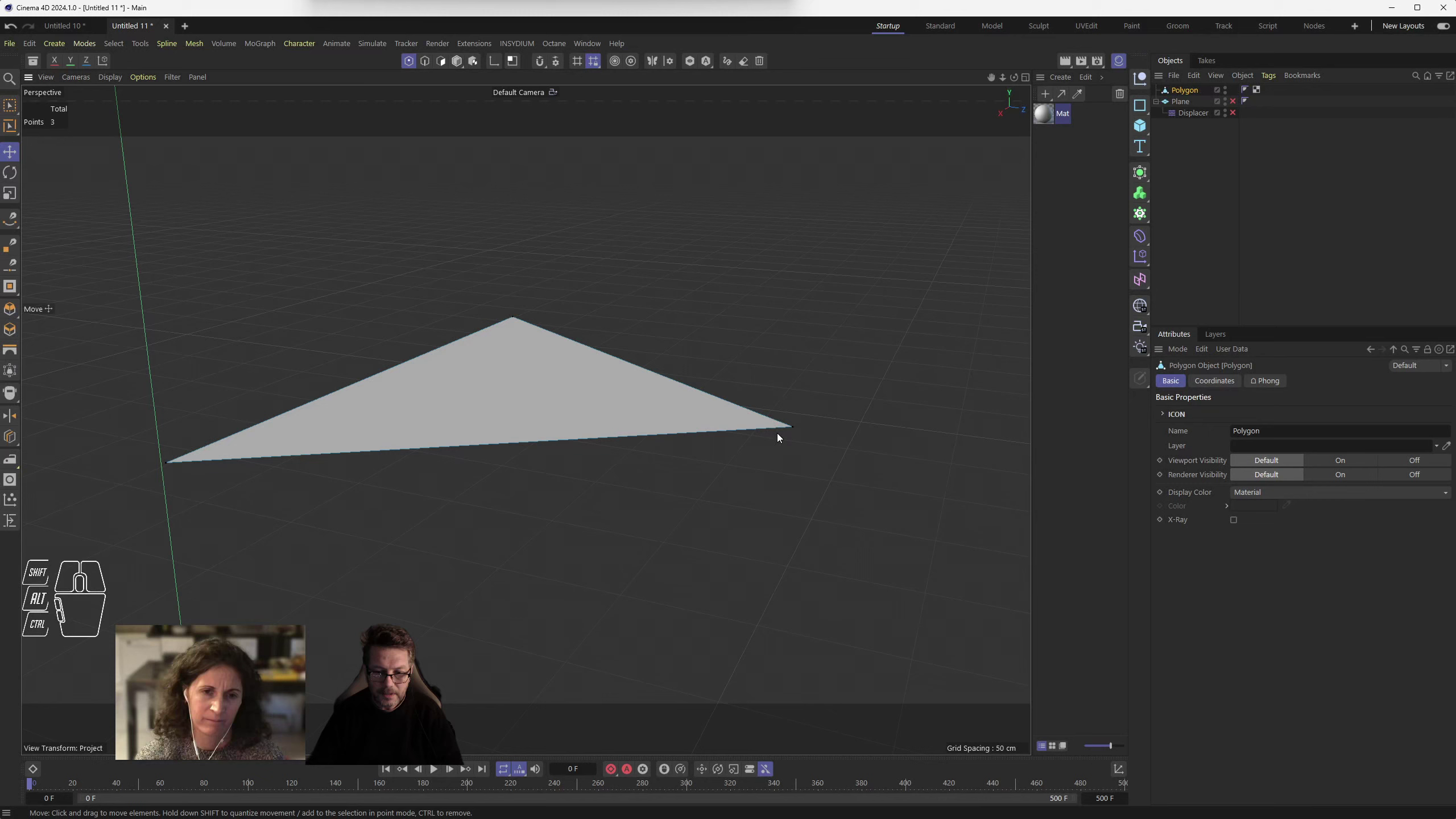
left_click(794, 429)
- Raise the selected corner point upward into a peak and zoom in close on it
left_click_drag(800, 383, 752, 232)
left_click_drag(528, 531, 598, 535)
left_click_drag(596, 487, 697, 547)
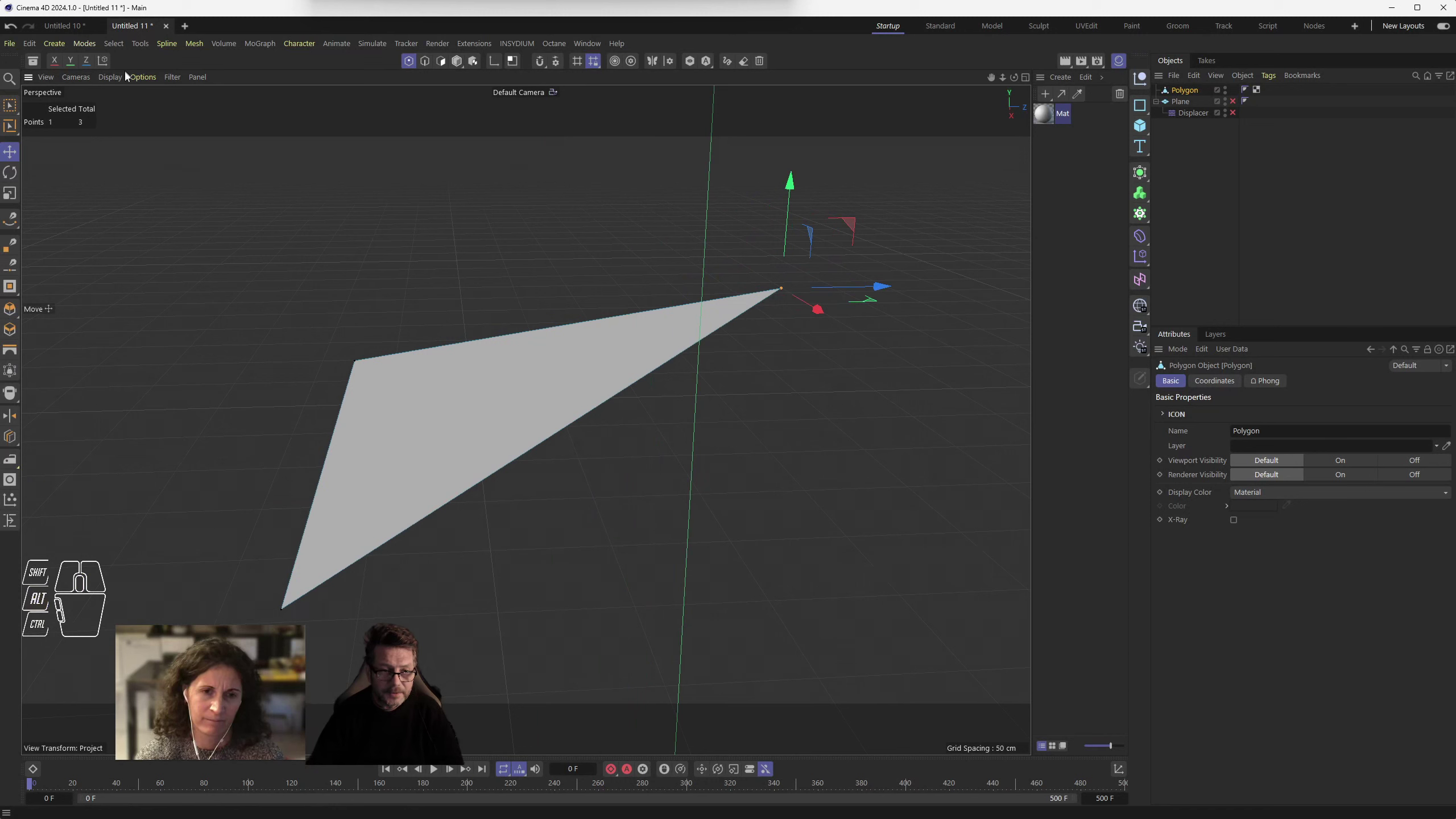
left_click_drag(125, 78, 180, 441)
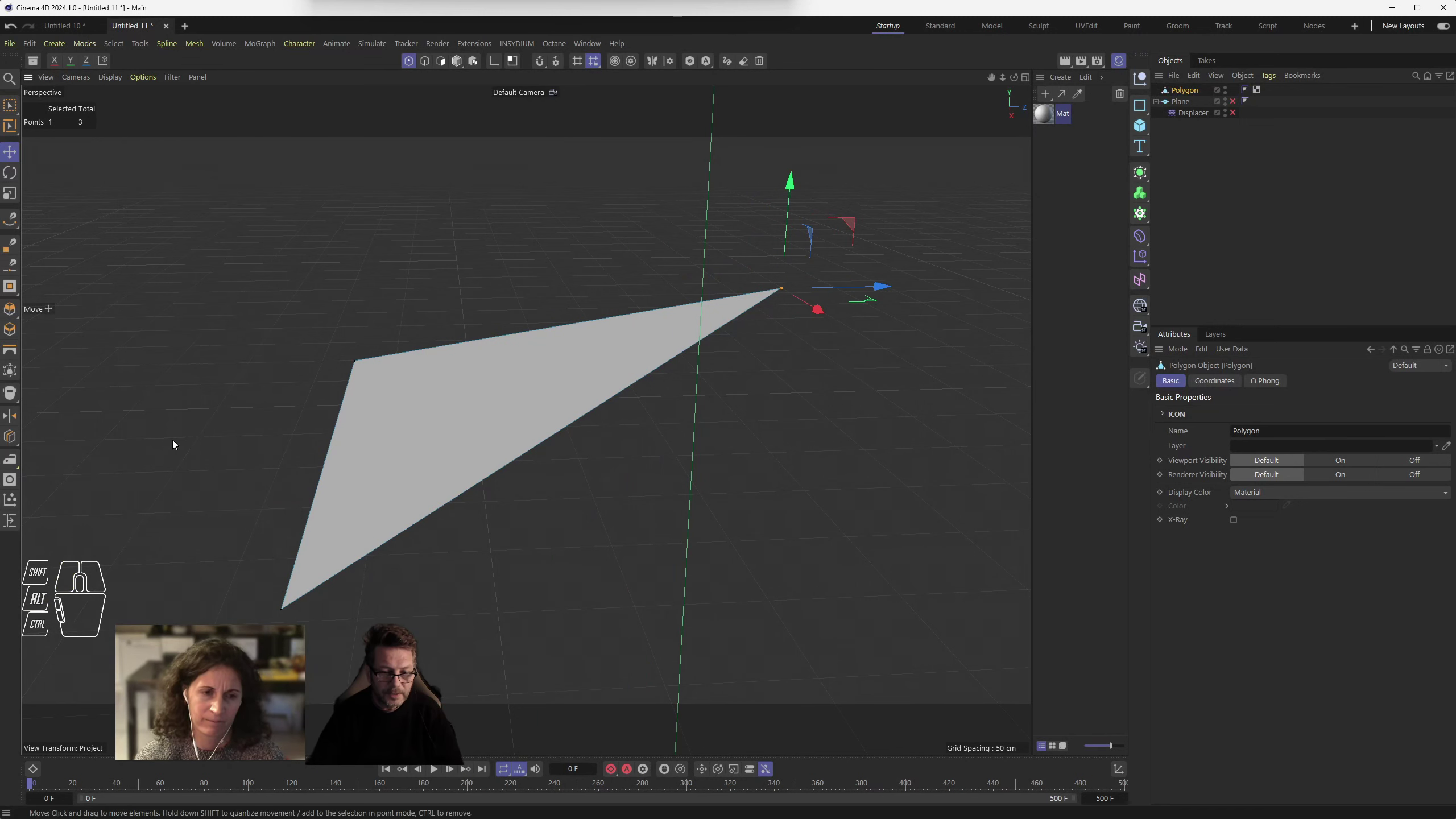
left_click_drag(155, 77, 173, 442)
left_click_drag(155, 73, 155, 96)
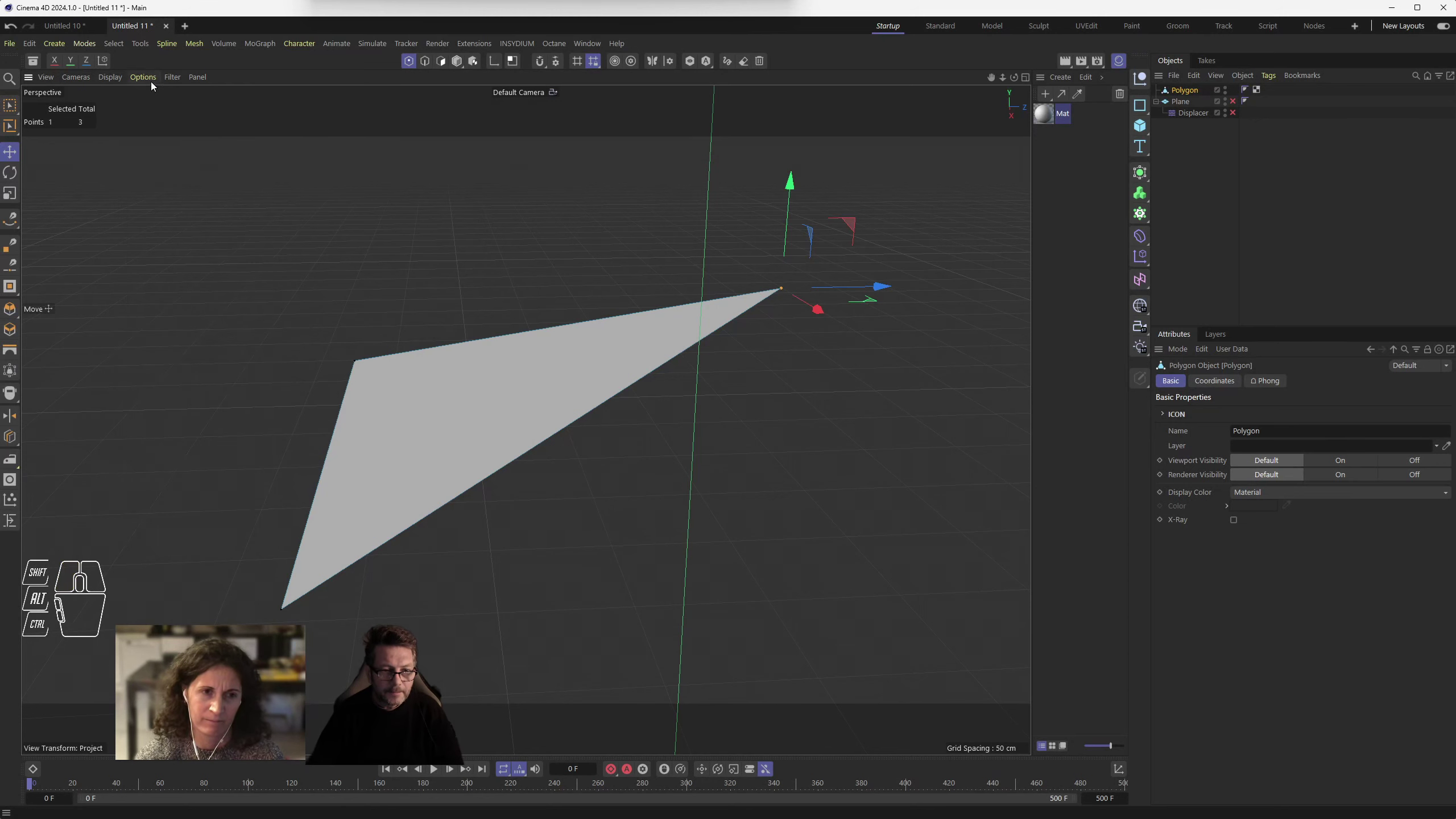
left_click_drag(156, 83, 184, 416)
left_click_drag(147, 85, 188, 426)
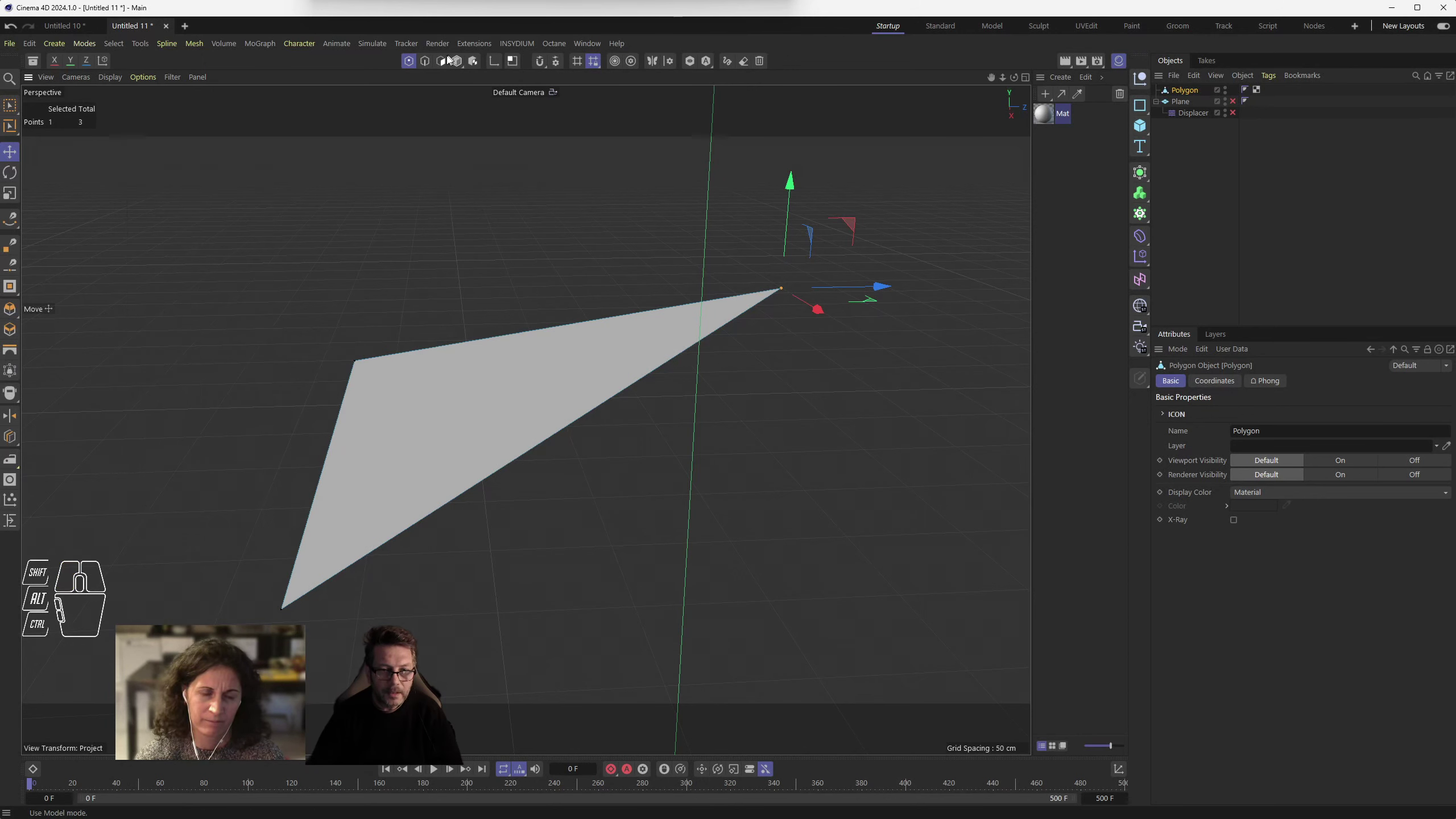
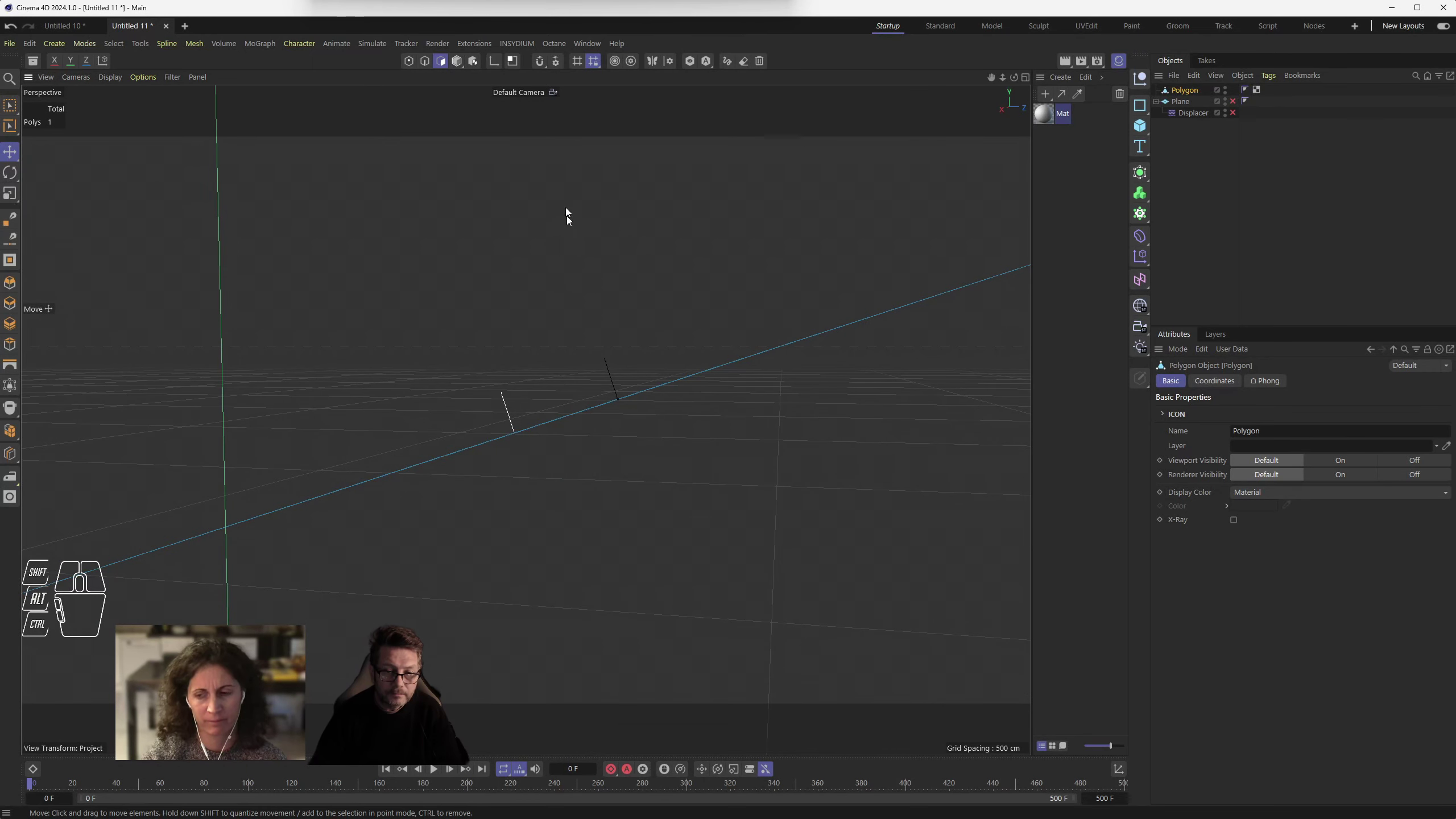
- Select the triangle's single face in Polygon mode
left_click_drag(551, 302, 596, 337)
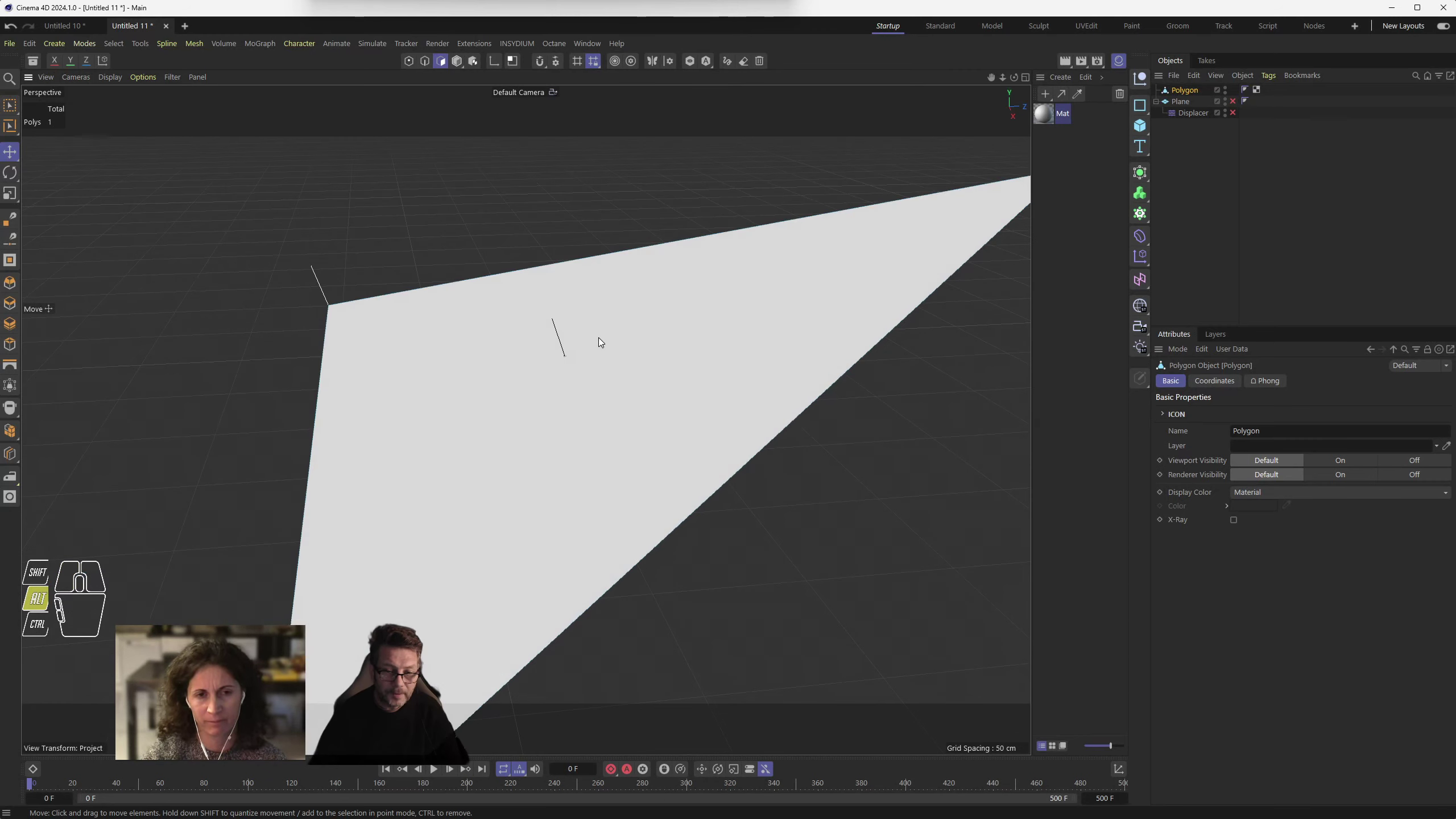
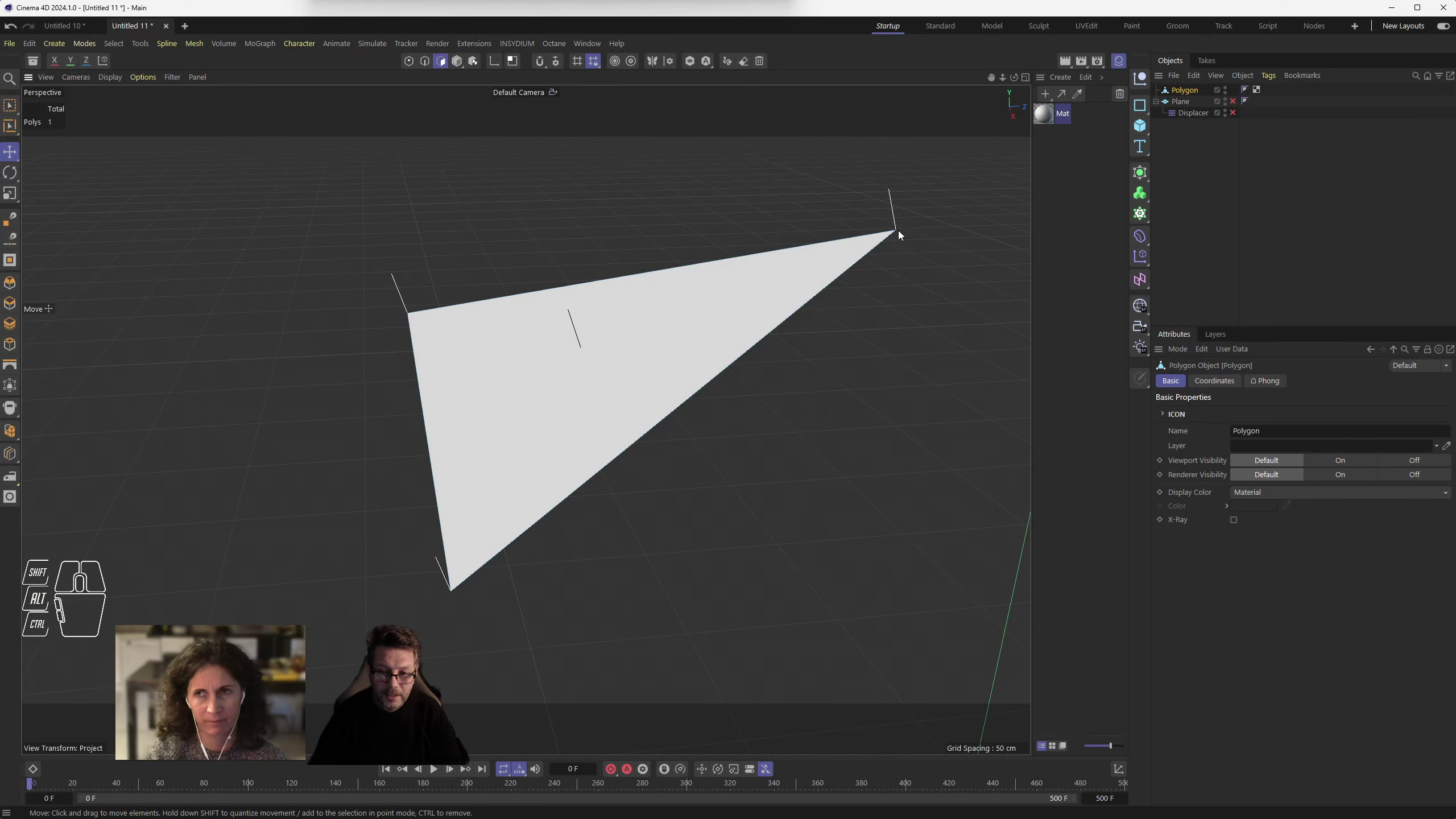
left_click(901, 233)
left_click_drag(932, 211, 894, 235)
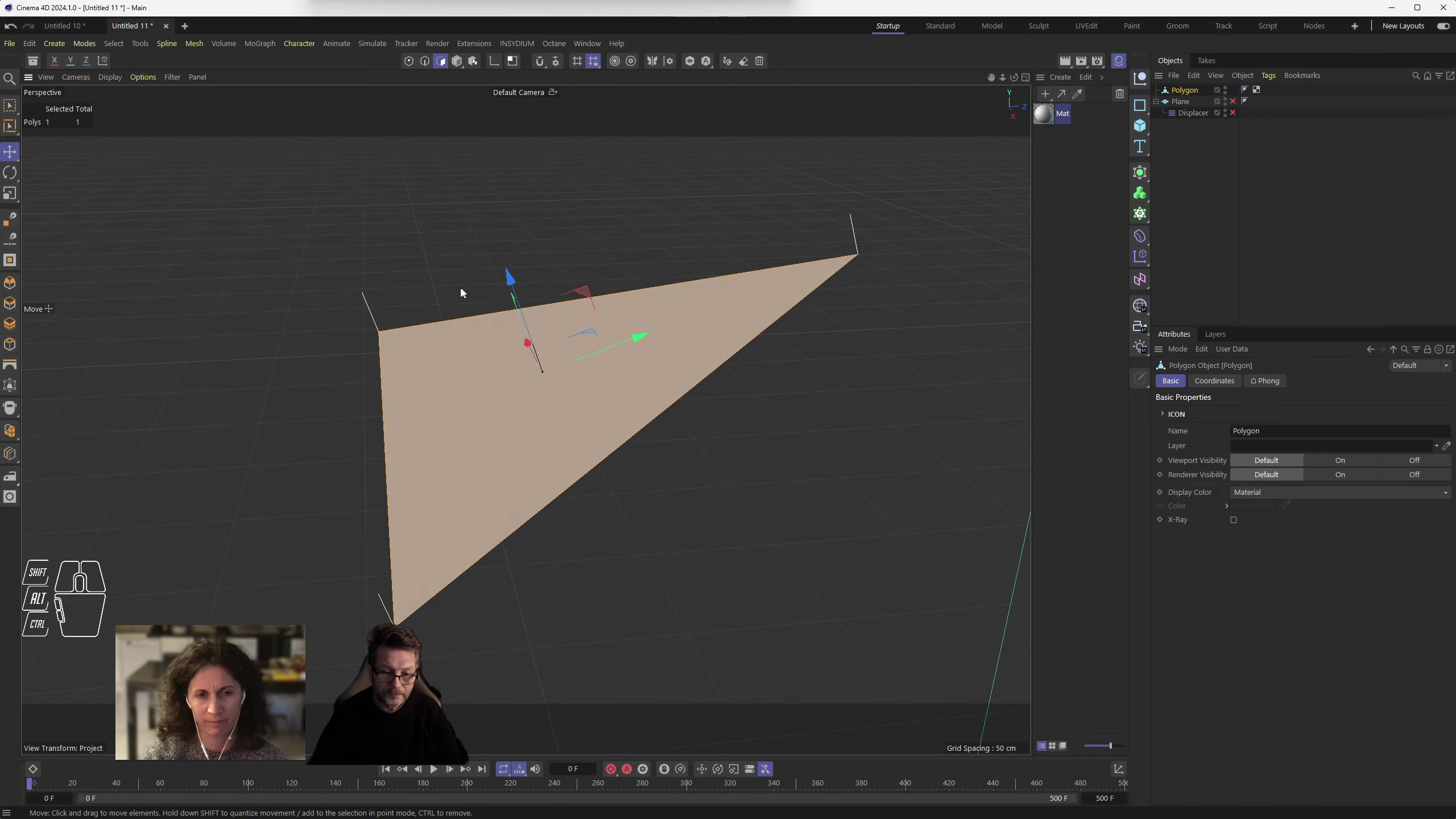
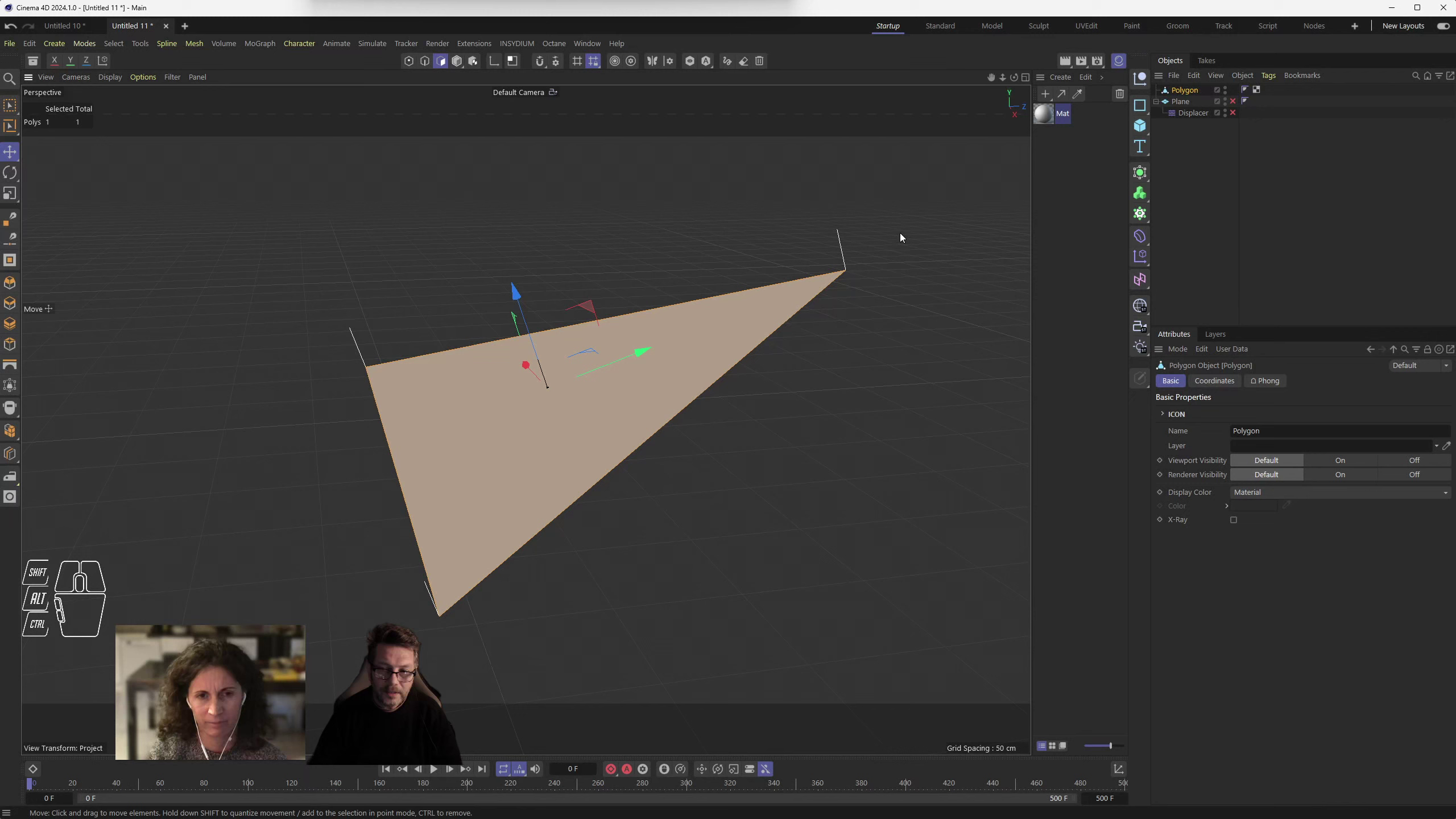
- Select the triangle's right corner point in Point mode
left_click(418, 58)
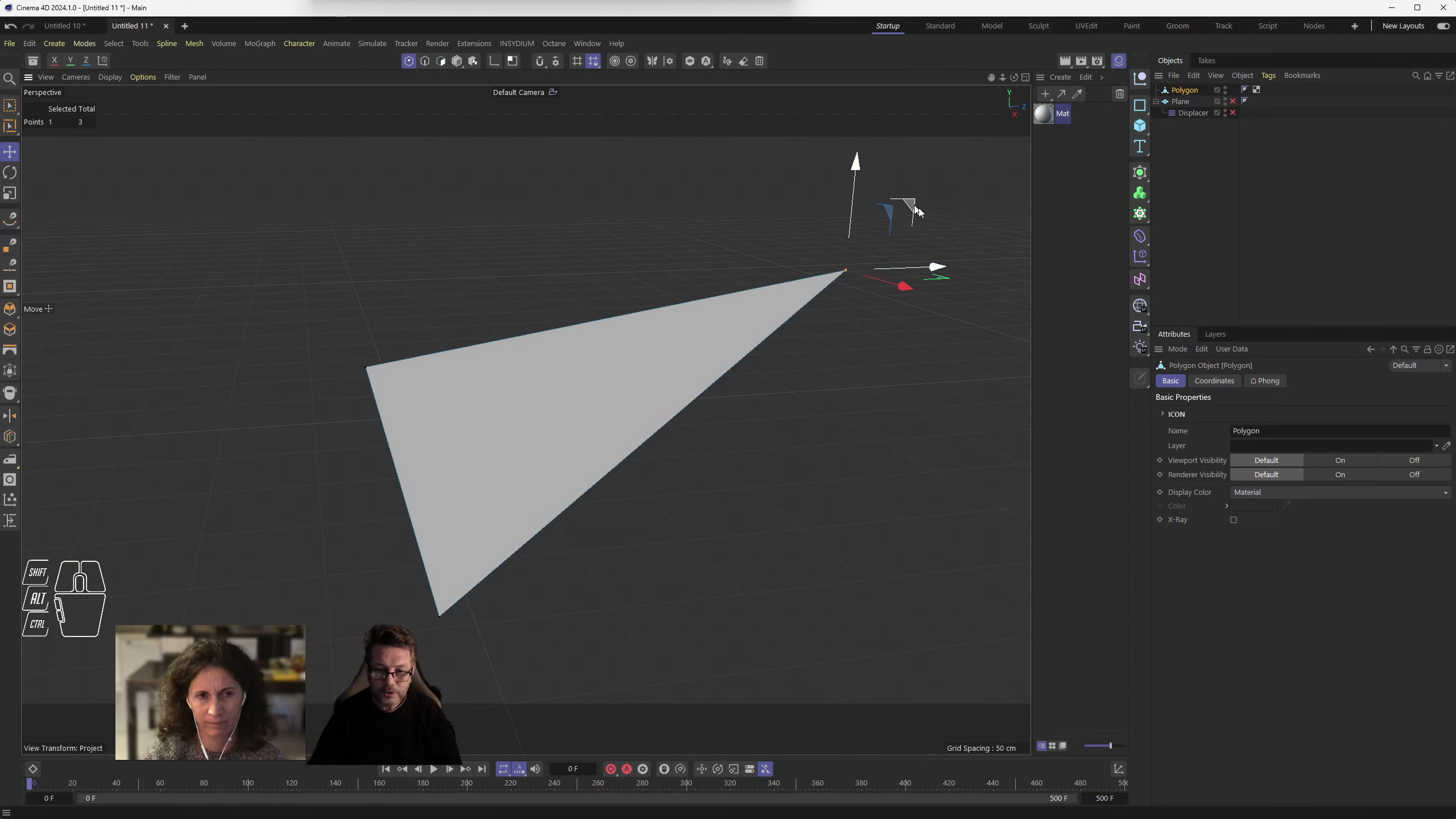
left_click(955, 221)
left_click(767, 330)
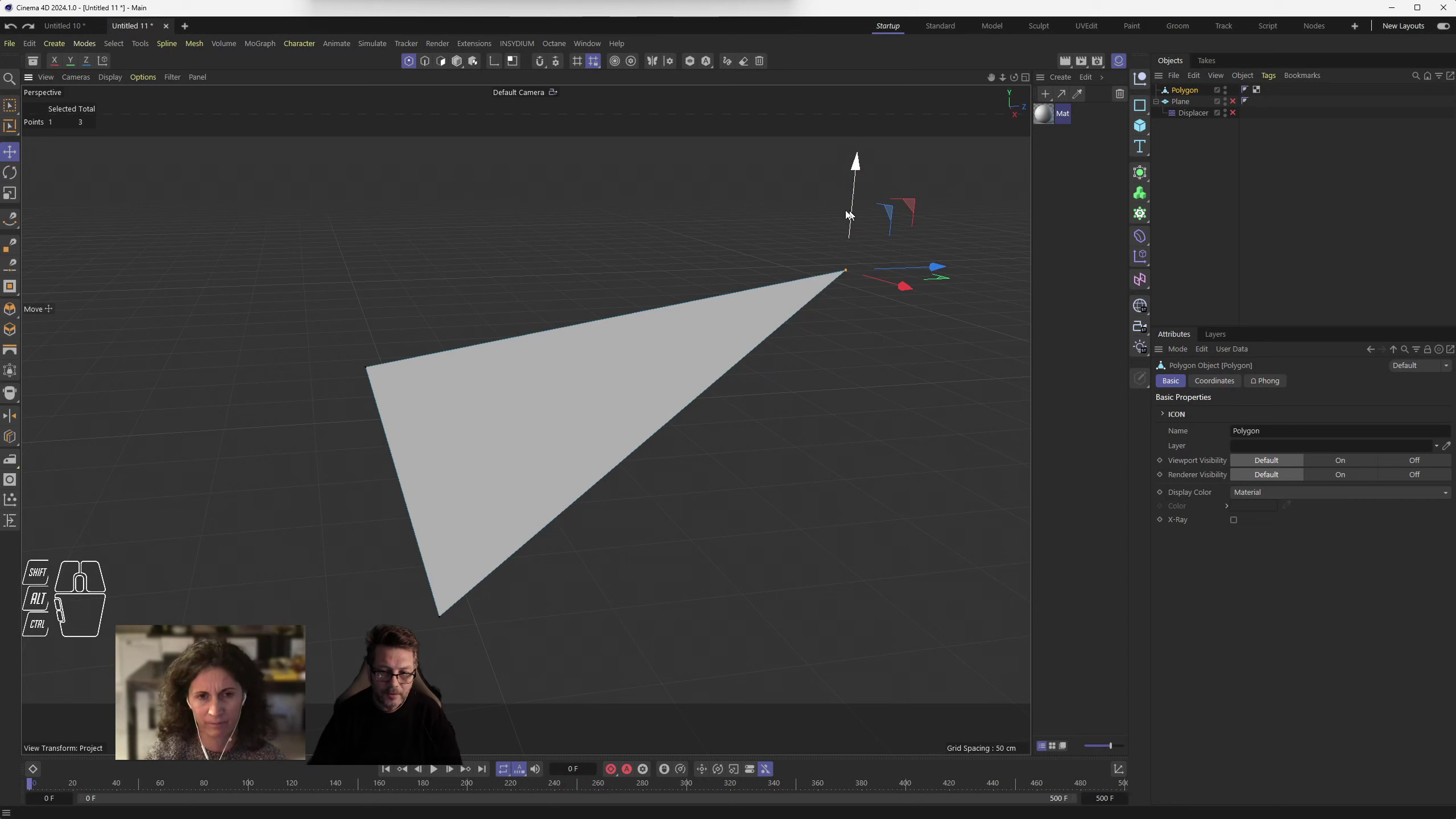
left_click_drag(914, 207, 867, 221)
left_click_drag(327, 452, 337, 452)
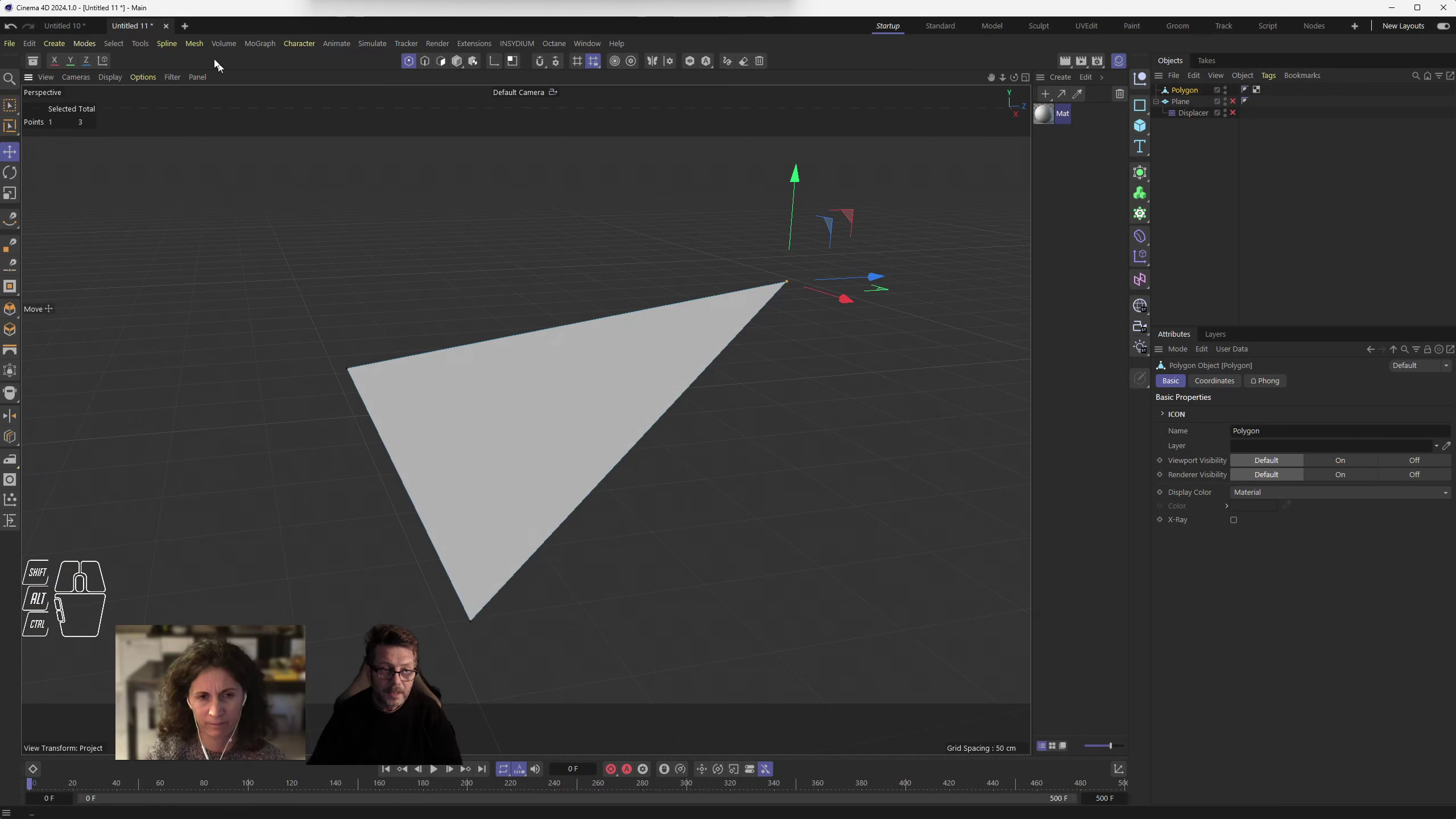
- Bring up Mesh > Normals > Normal Editing for the selected corner
left_click_drag(147, 45, 403, 336)
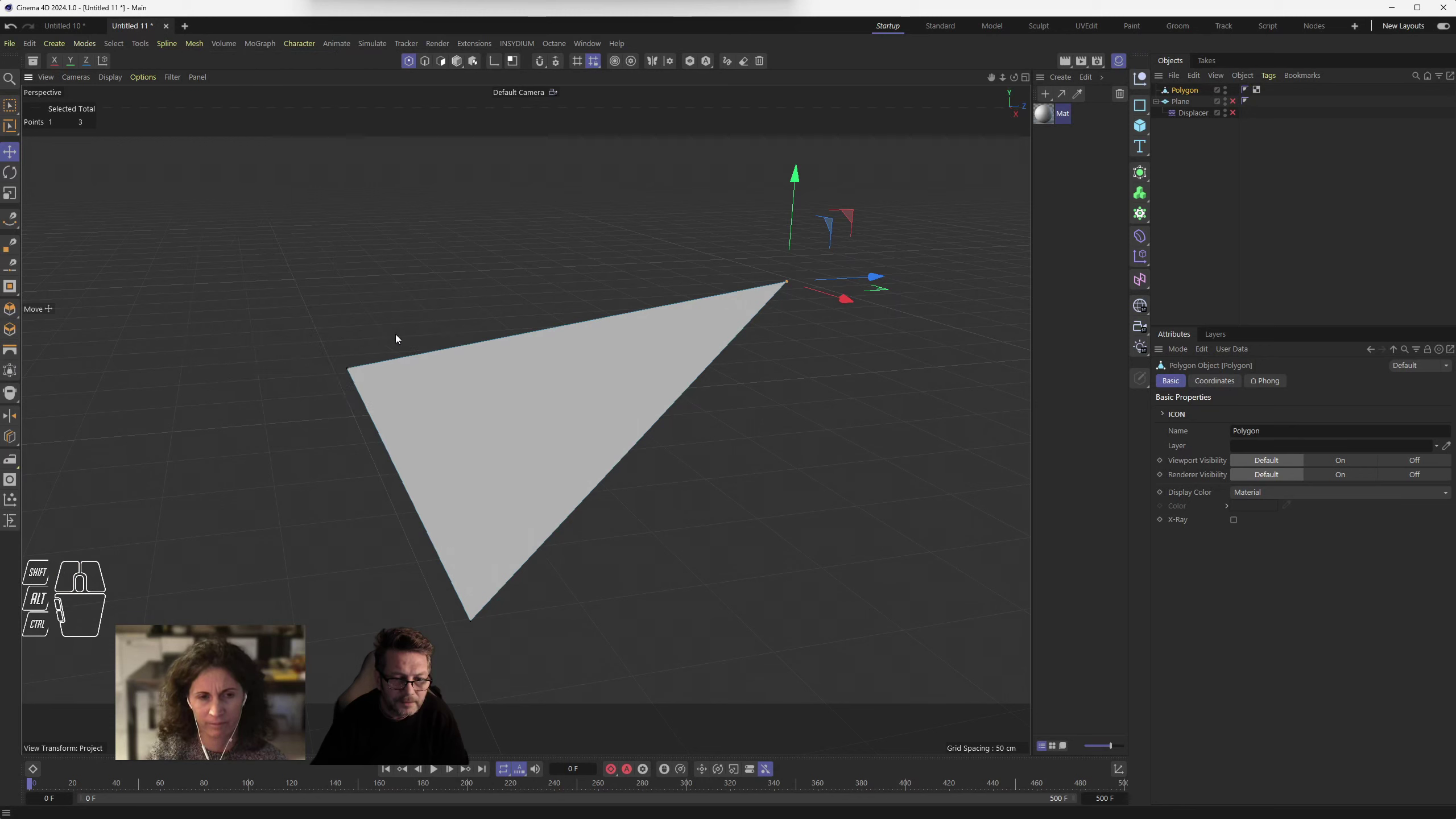
left_click_drag(376, 356, 161, 170)
- Hide the polygon normal lines and Align the corner's normal to custom direction 0, 0, 1
left_click_drag(750, 239, 727, 244)
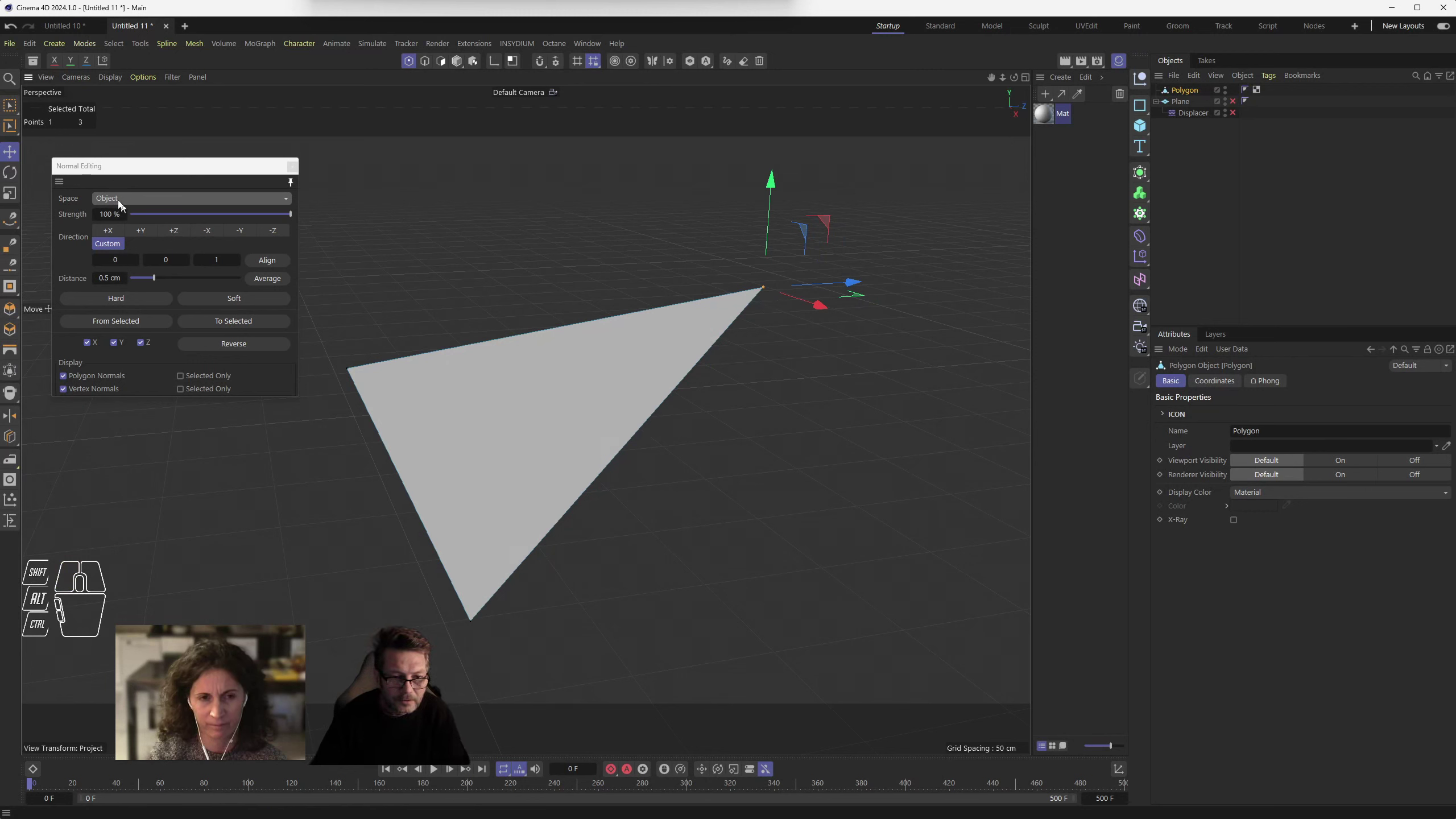
left_click_drag(123, 199, 125, 219)
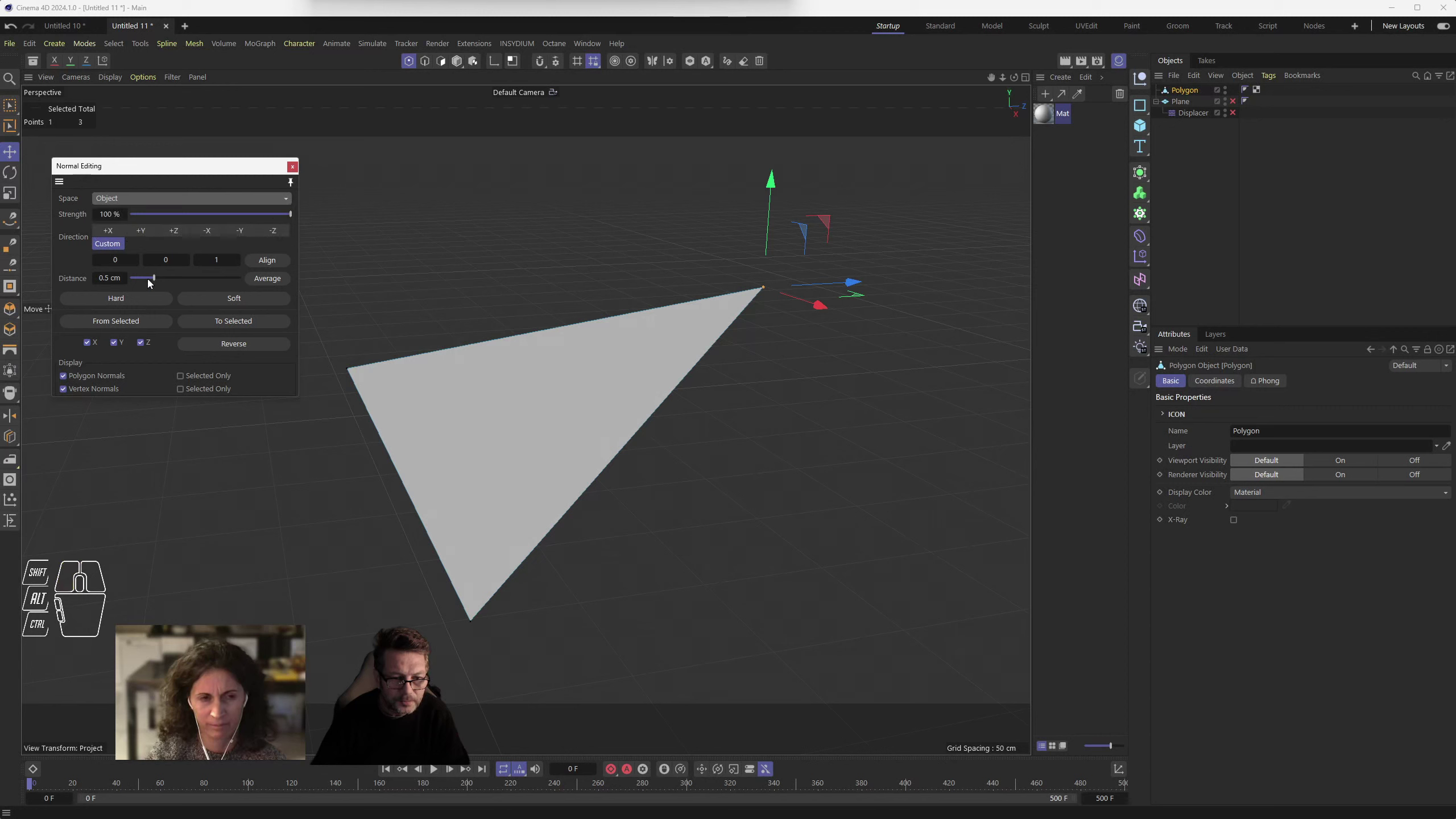
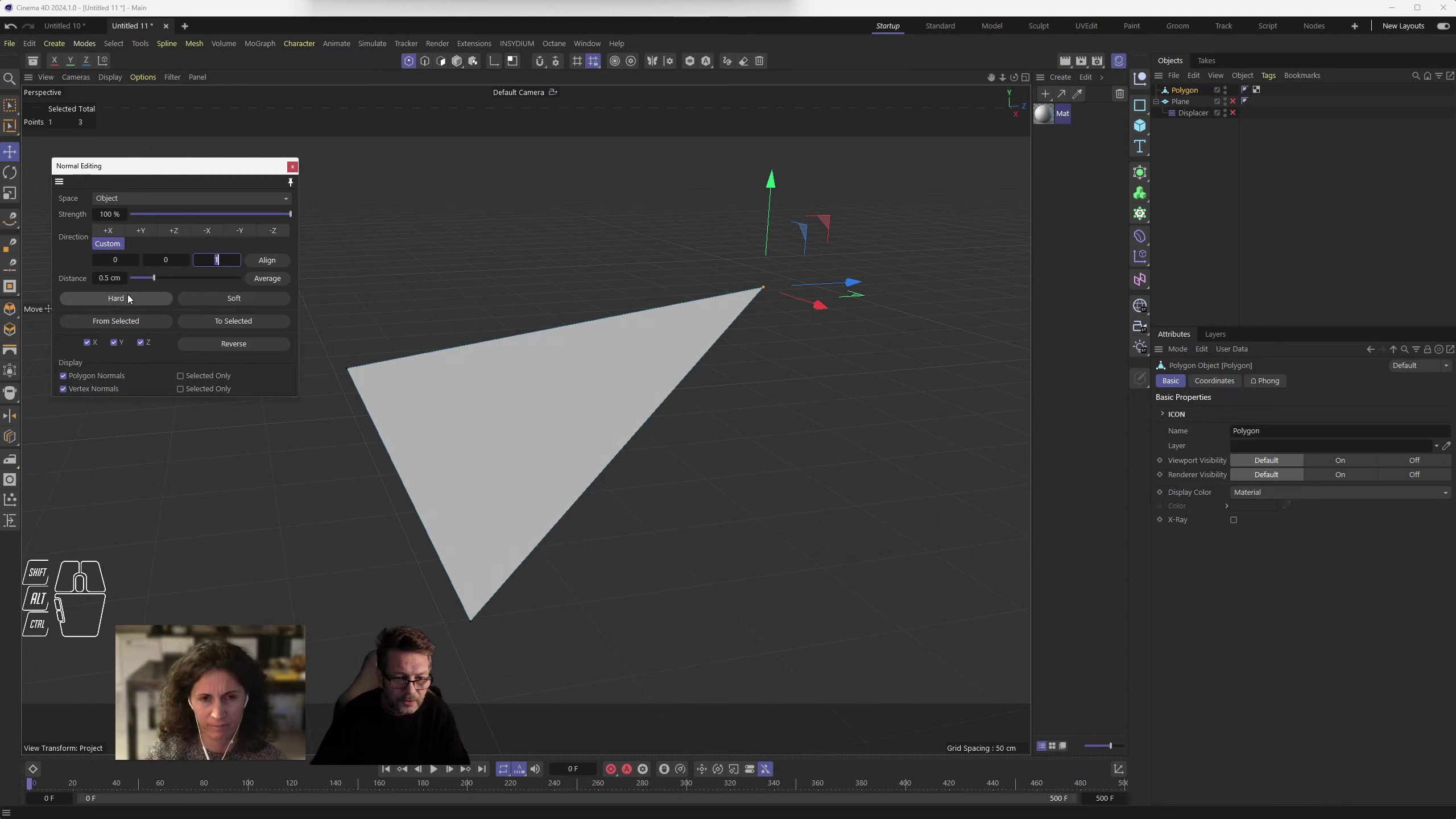
left_click(81, 377)
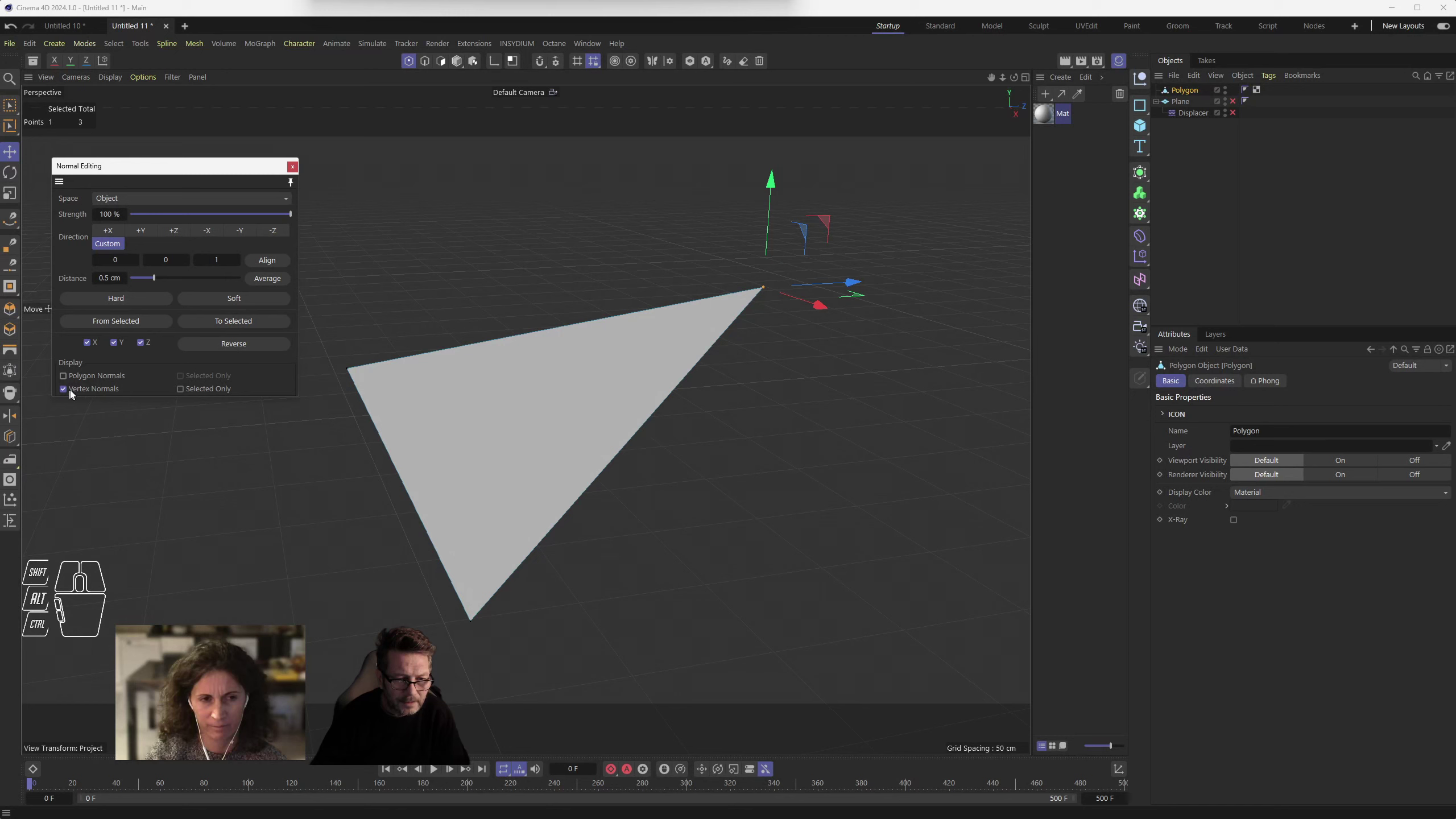
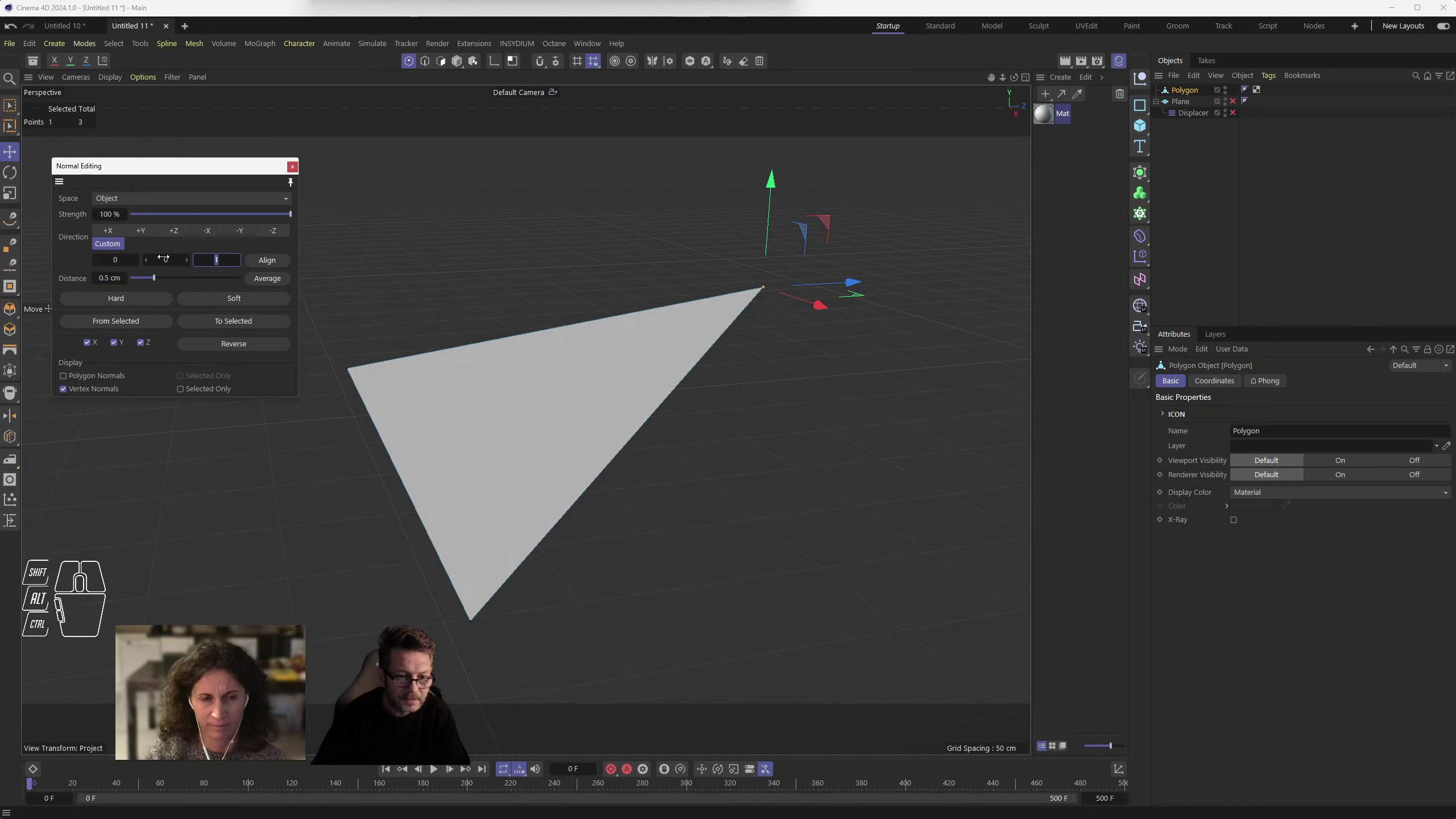
left_click(275, 265)
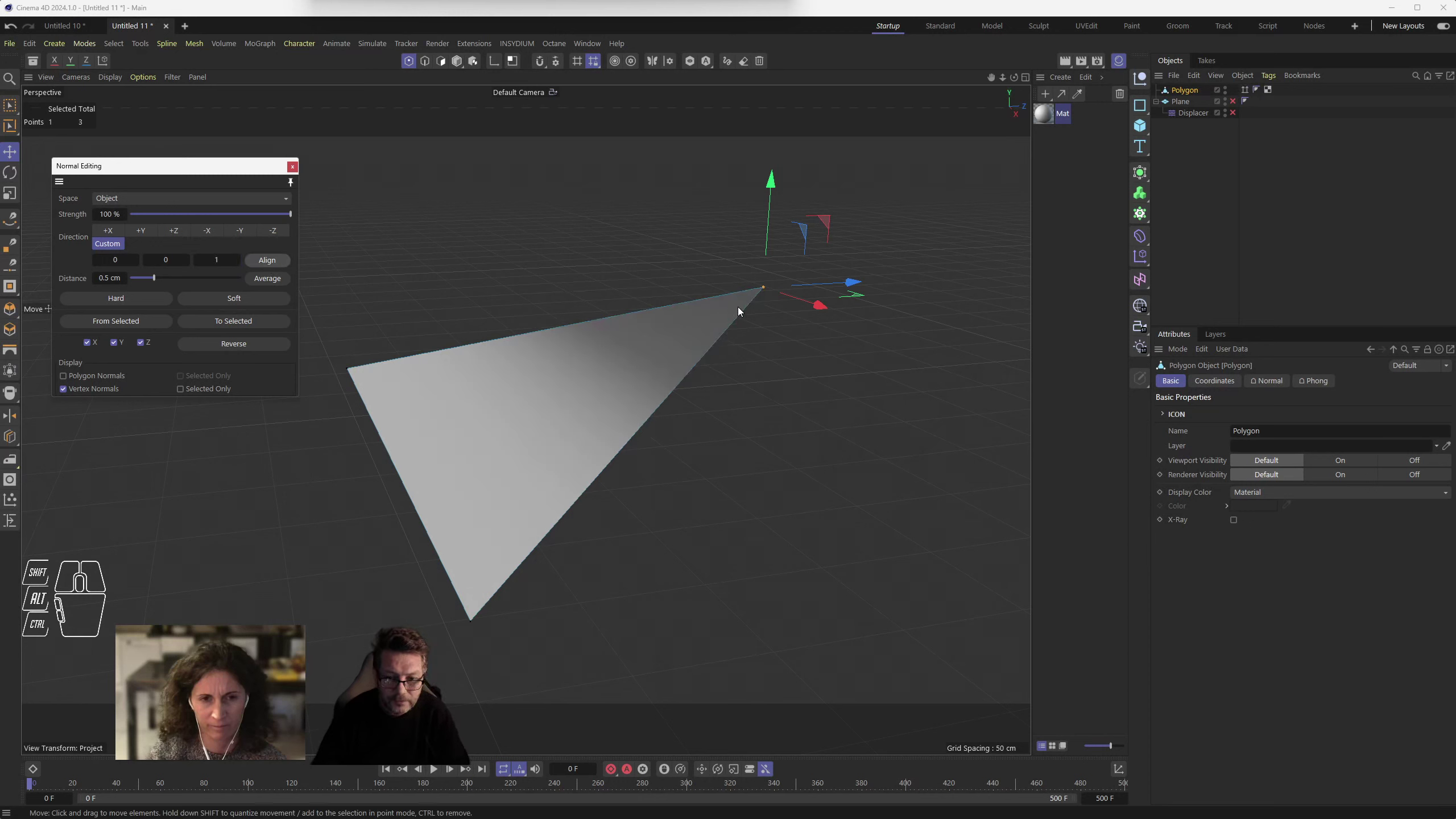
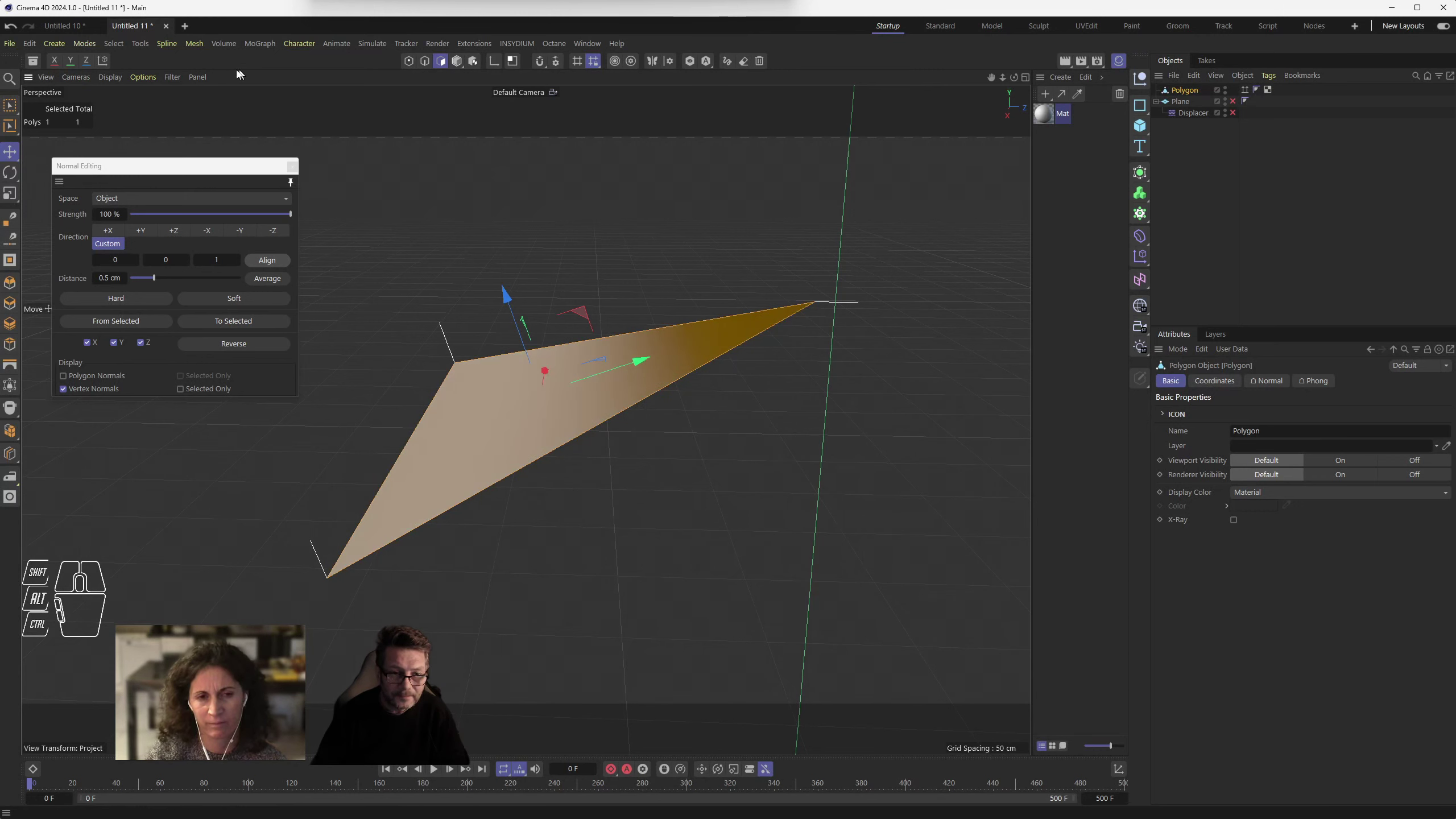
- Show polygon normals again, deselect the face and inspect the gradient shading from several angles
left_click_drag(153, 81, 192, 411)
left_click(532, 419)
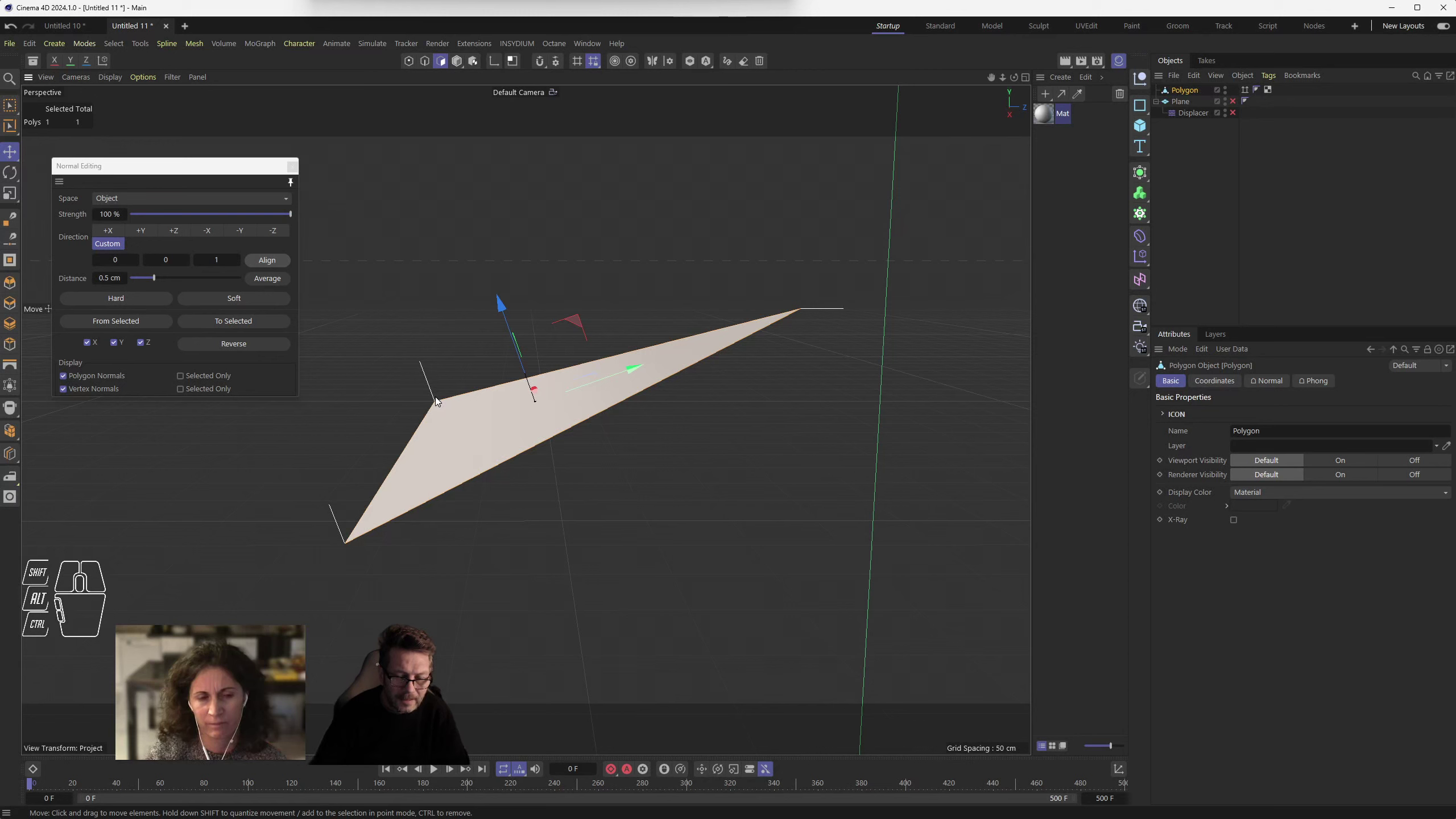
left_click_drag(562, 408, 582, 397)
left_click(616, 265)
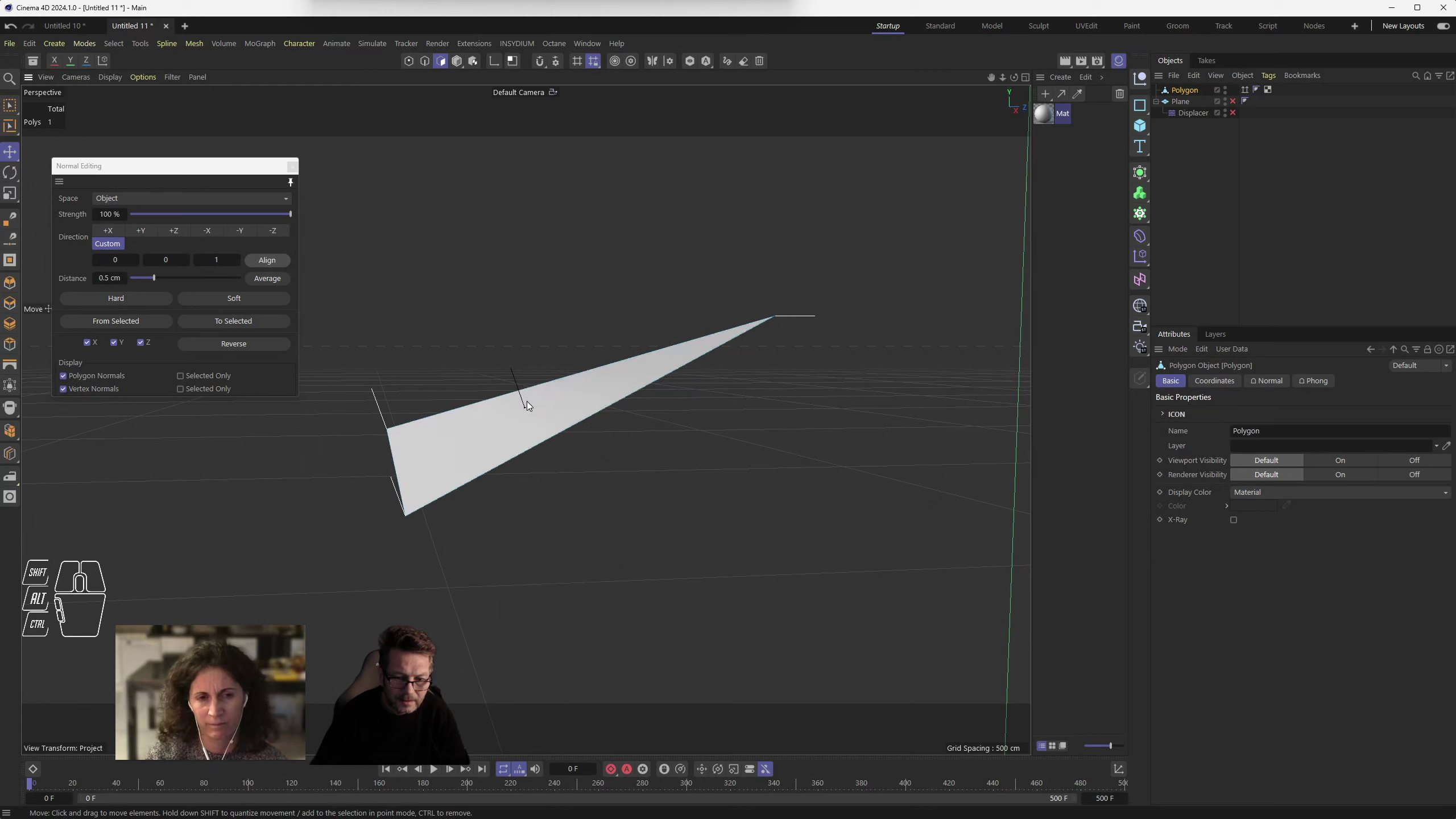
scroll("up", 3)
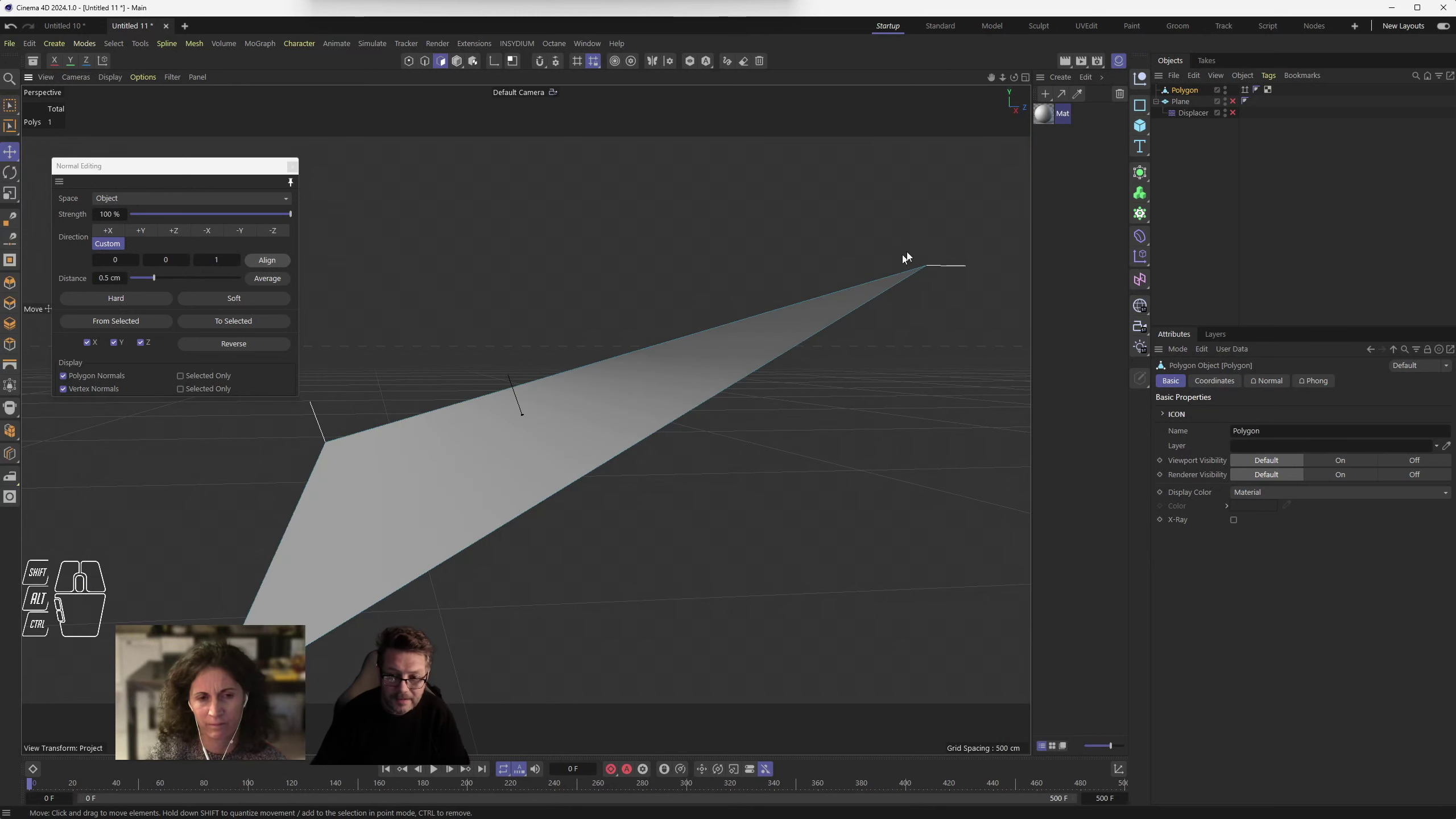
left_click_drag(910, 249, 955, 292)
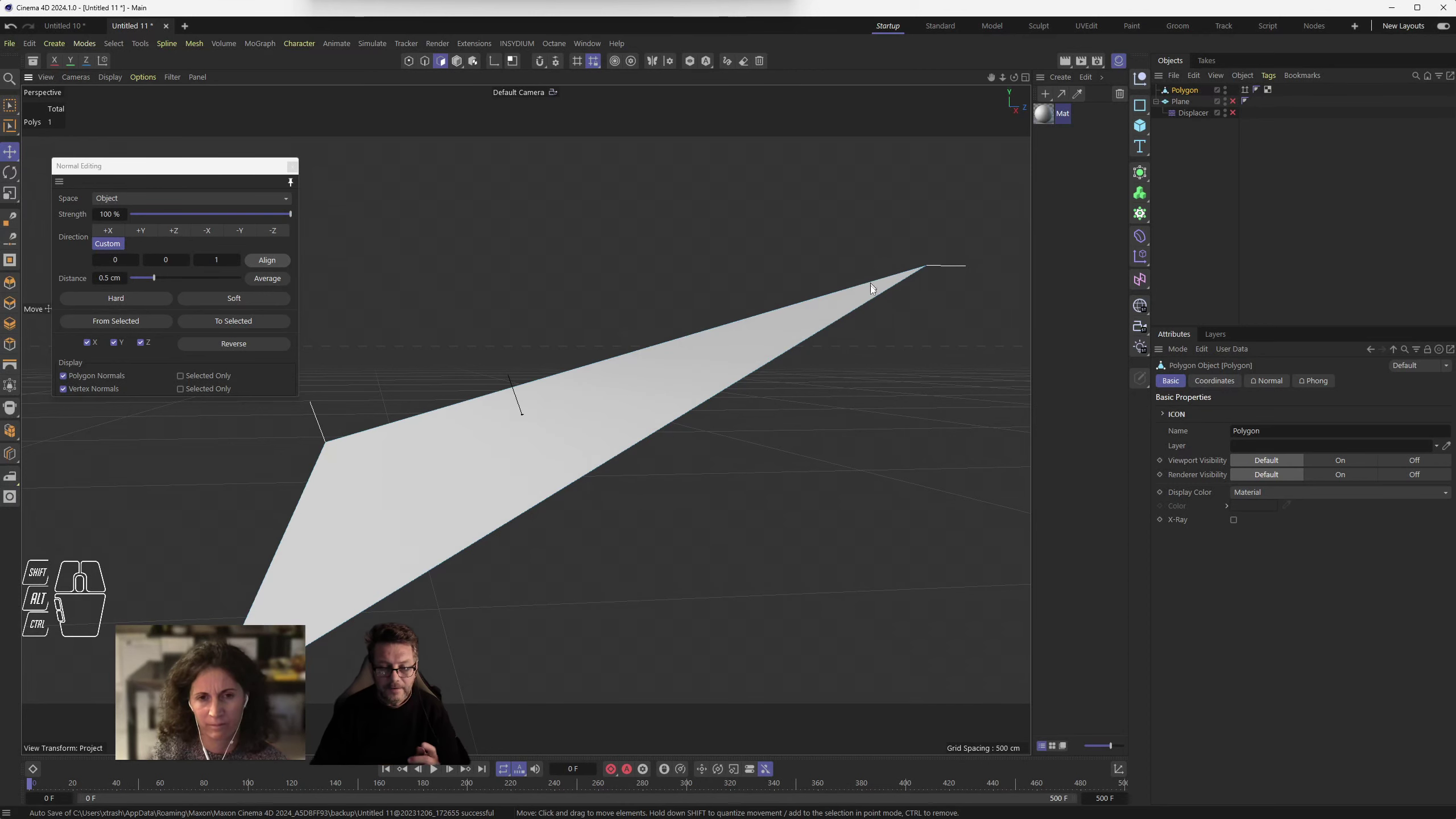
scroll("down", 3)
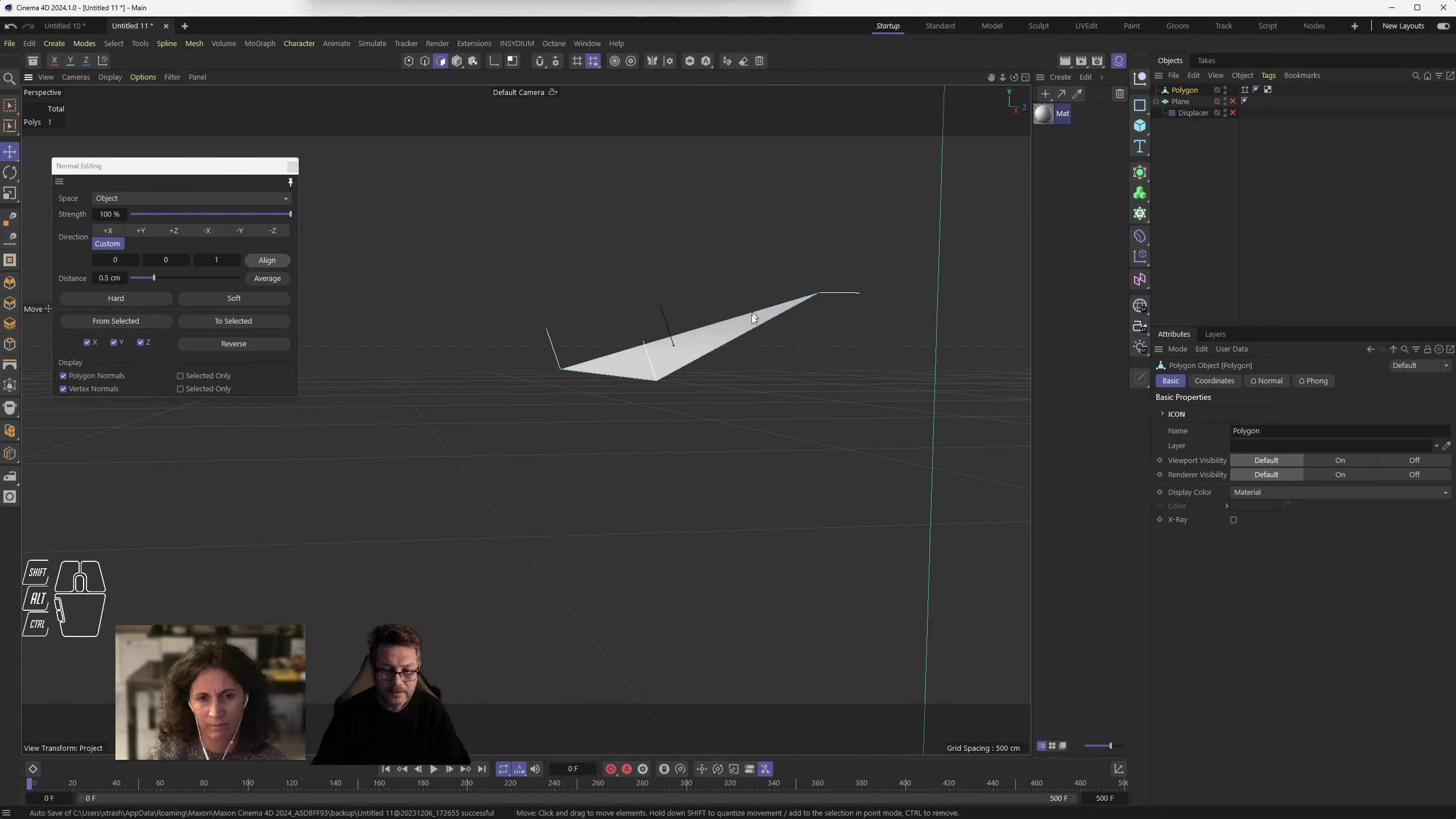
left_click_drag(774, 360, 837, 397)
scroll("up", 3)
middle_click(885, 381)
scroll("up", 3)
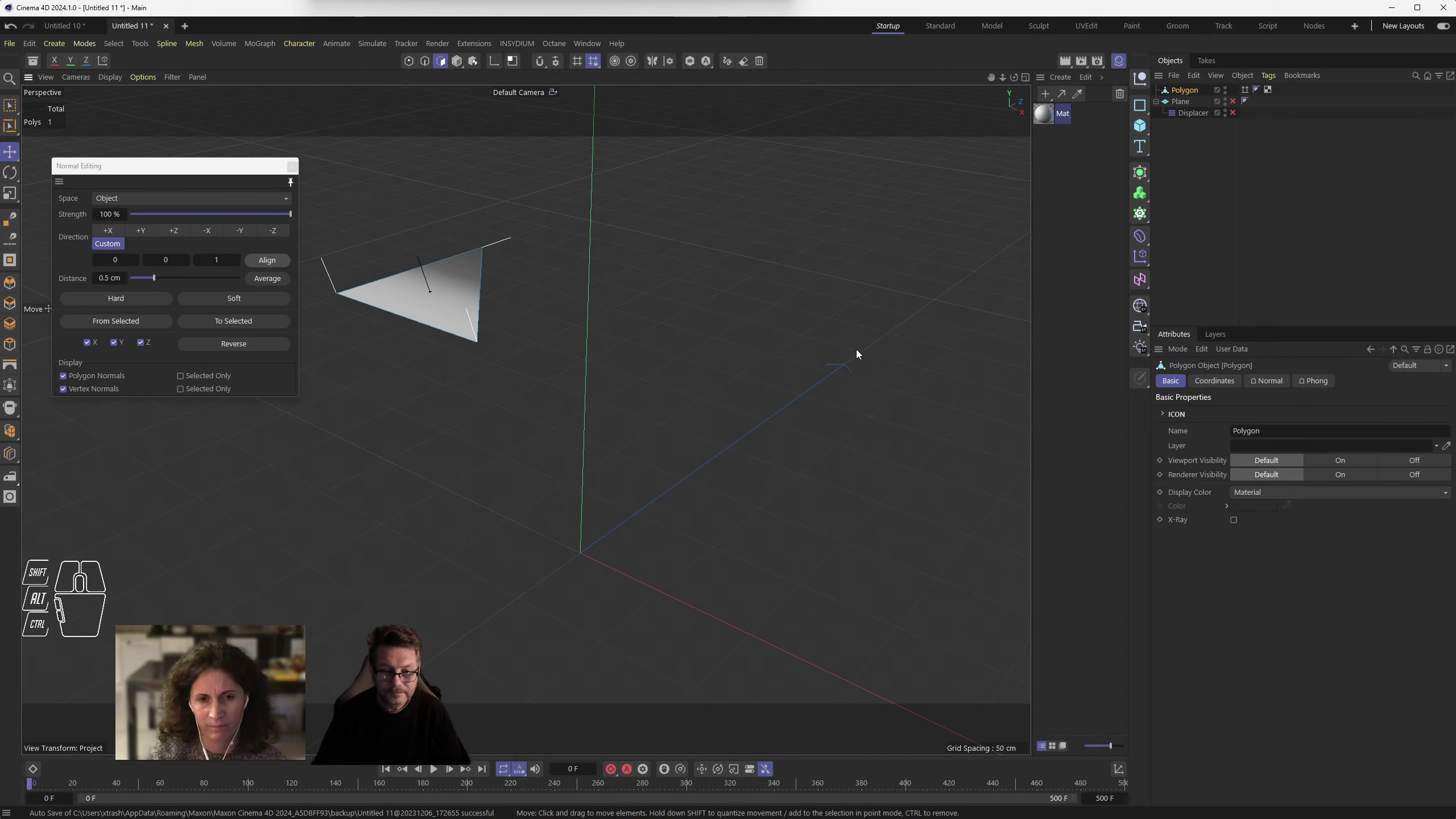
- Move the Normal Editing panel aside, re-confirm the Z direction value and keep inspecting the triangle
left_click_drag(117, 169, 140, 165)
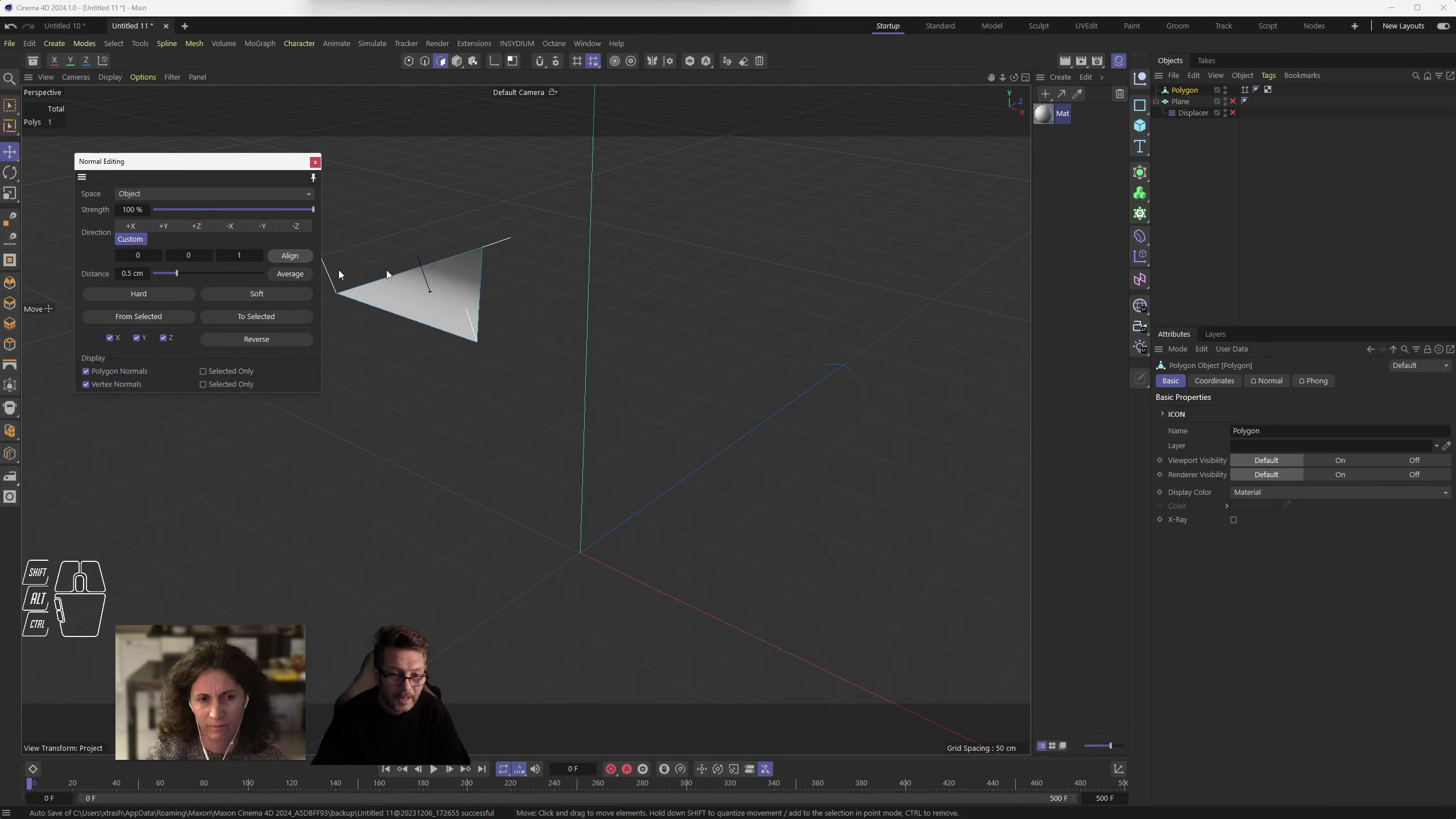
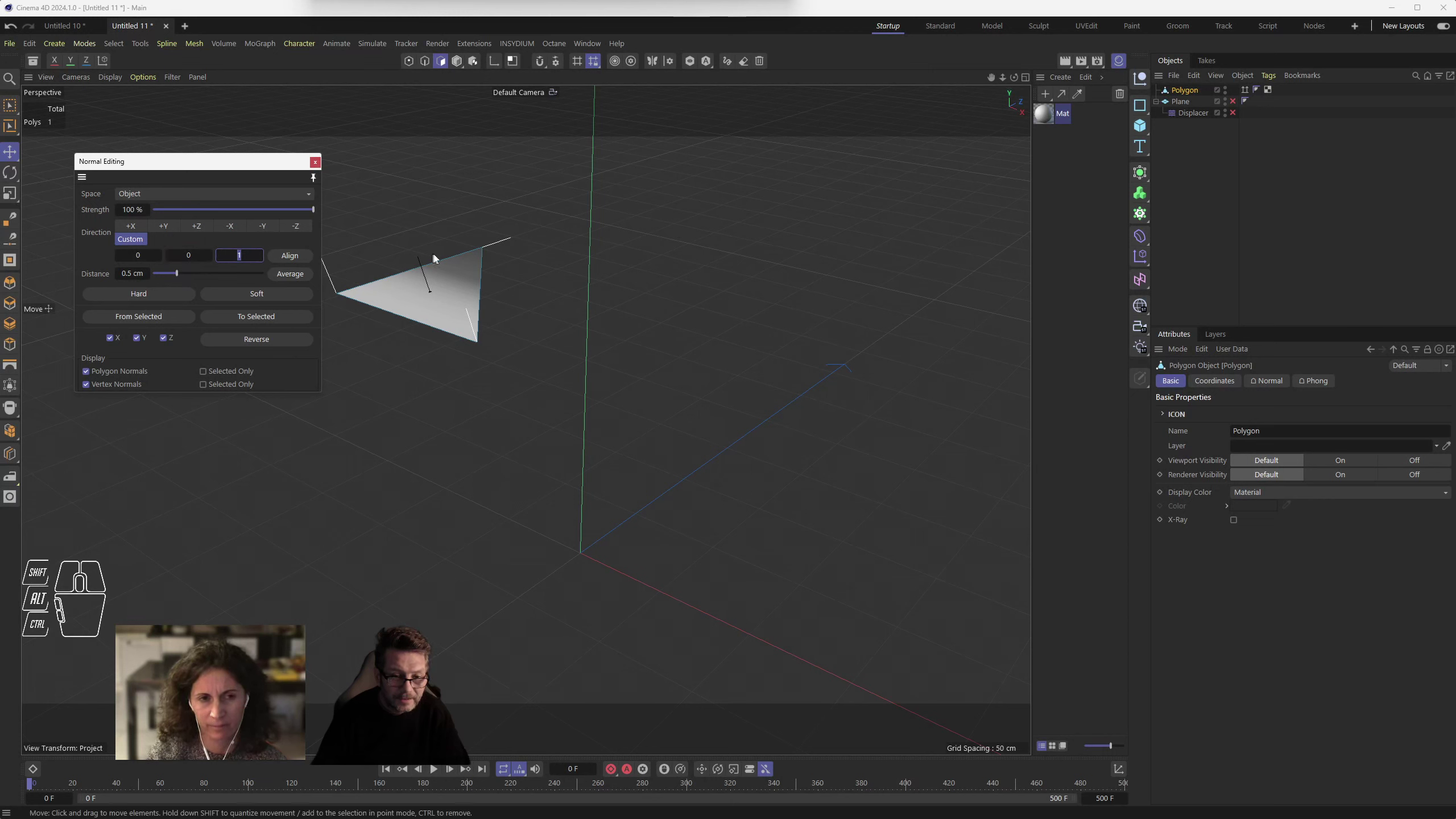
scroll("up", 3)
middle_click(488, 246)
left_click(521, 310)
left_click_drag(488, 289, 578, 340)
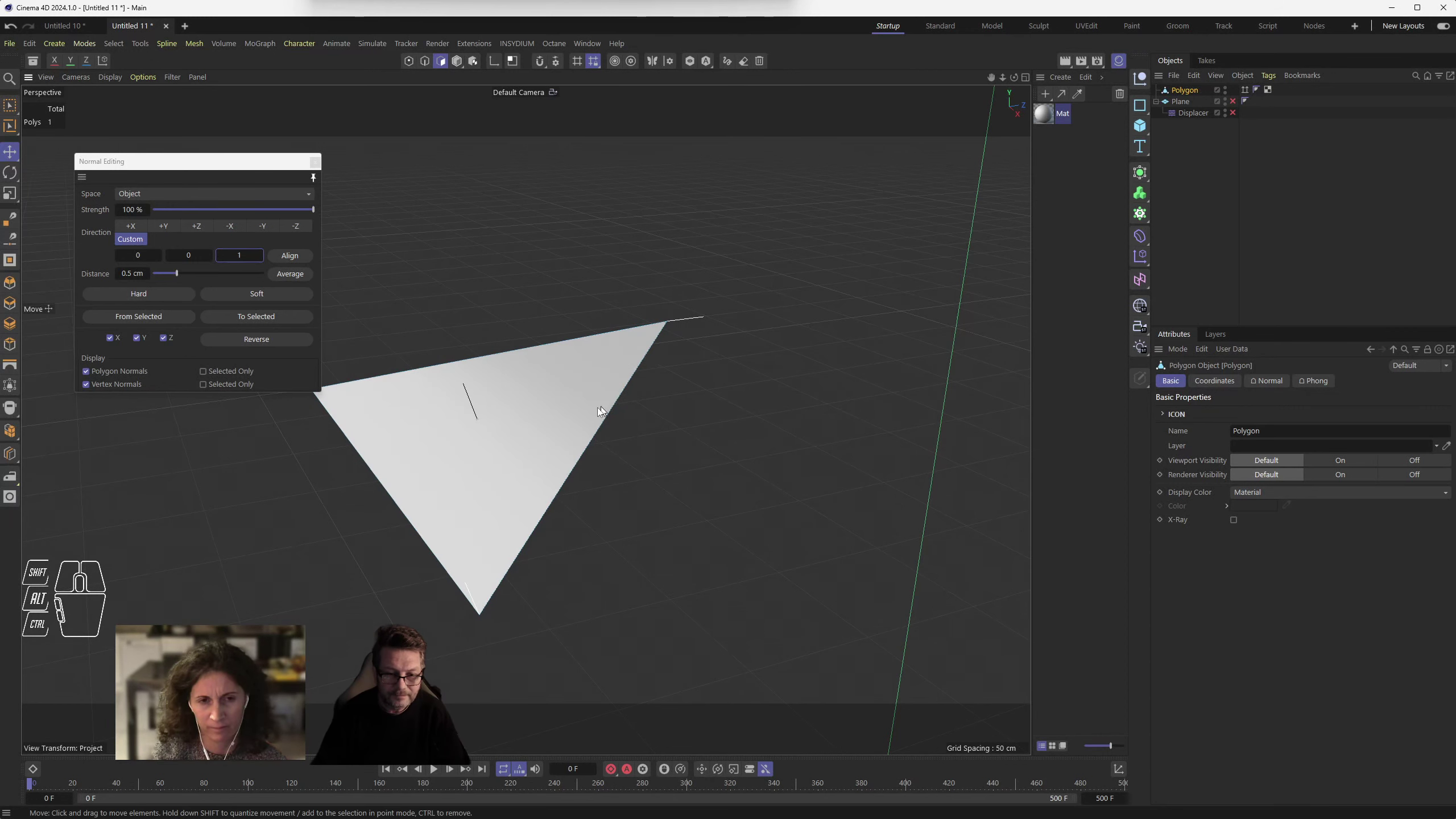
left_click_drag(586, 418, 586, 405)
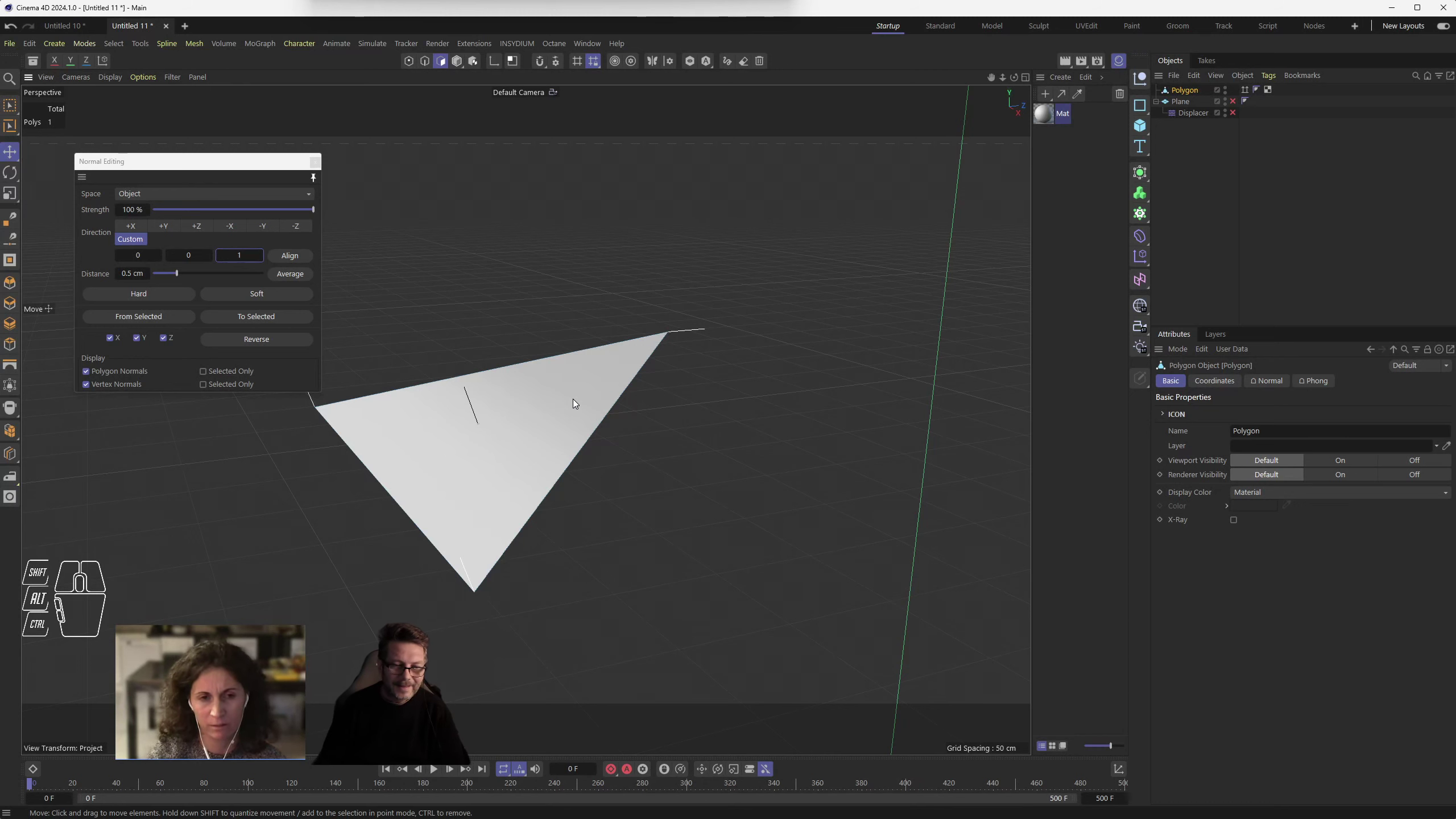
left_click_drag(551, 311, 558, 331)
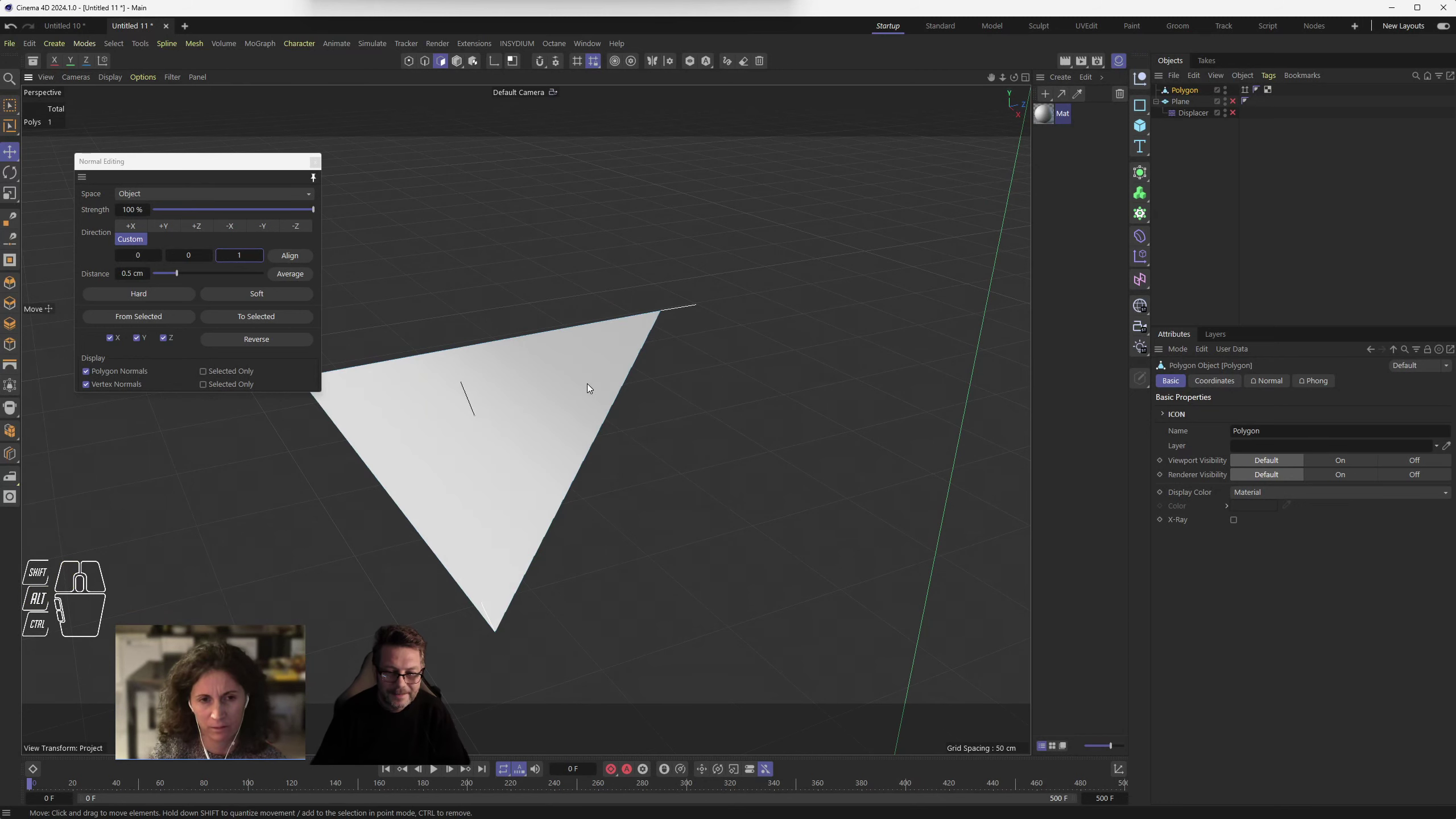
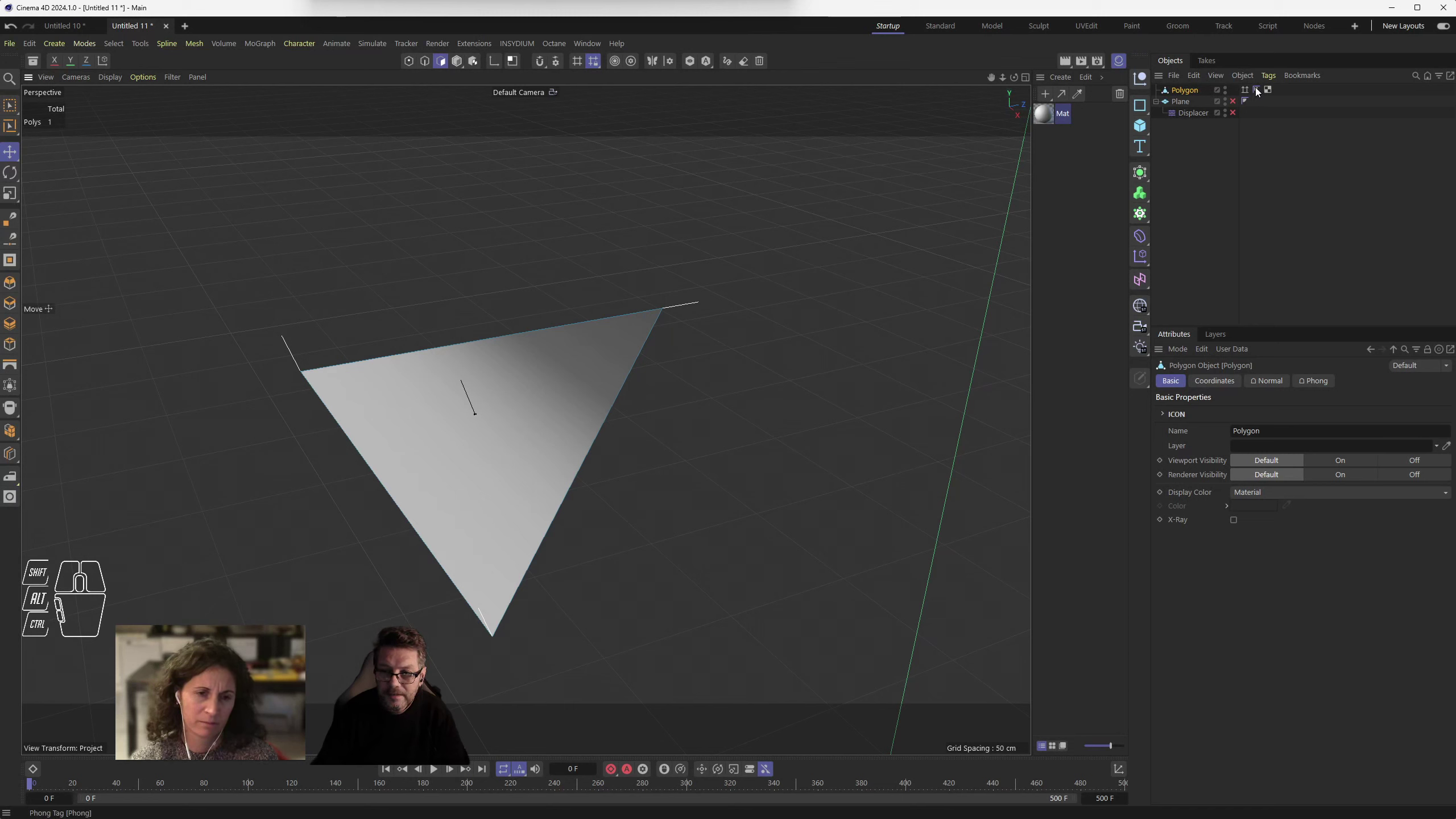
- Set the Phong tag's smoothing angle to 41° and view the effect on the triangle
left_click(1264, 89)
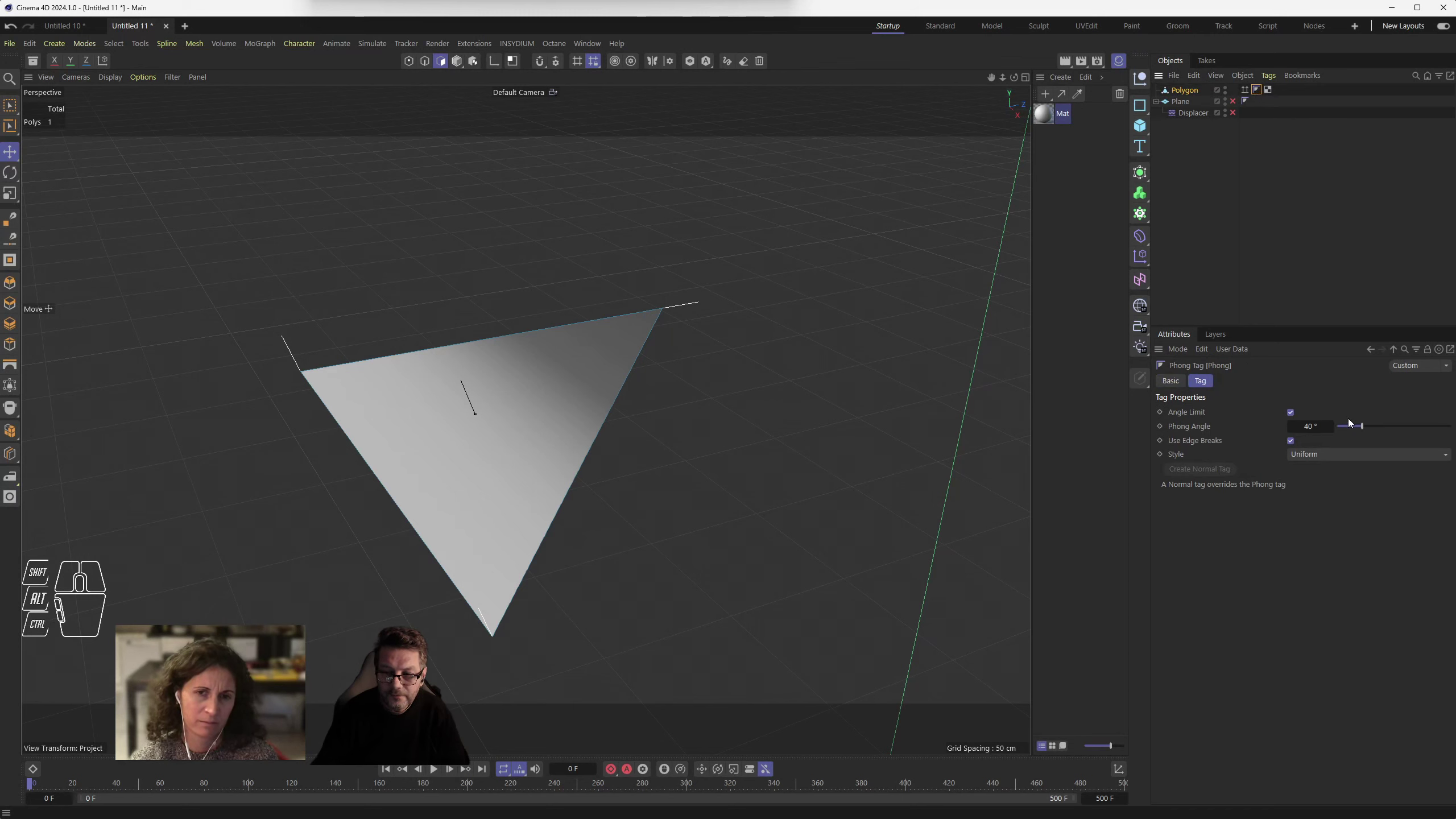
left_click_drag(1369, 426, 1317, 429)
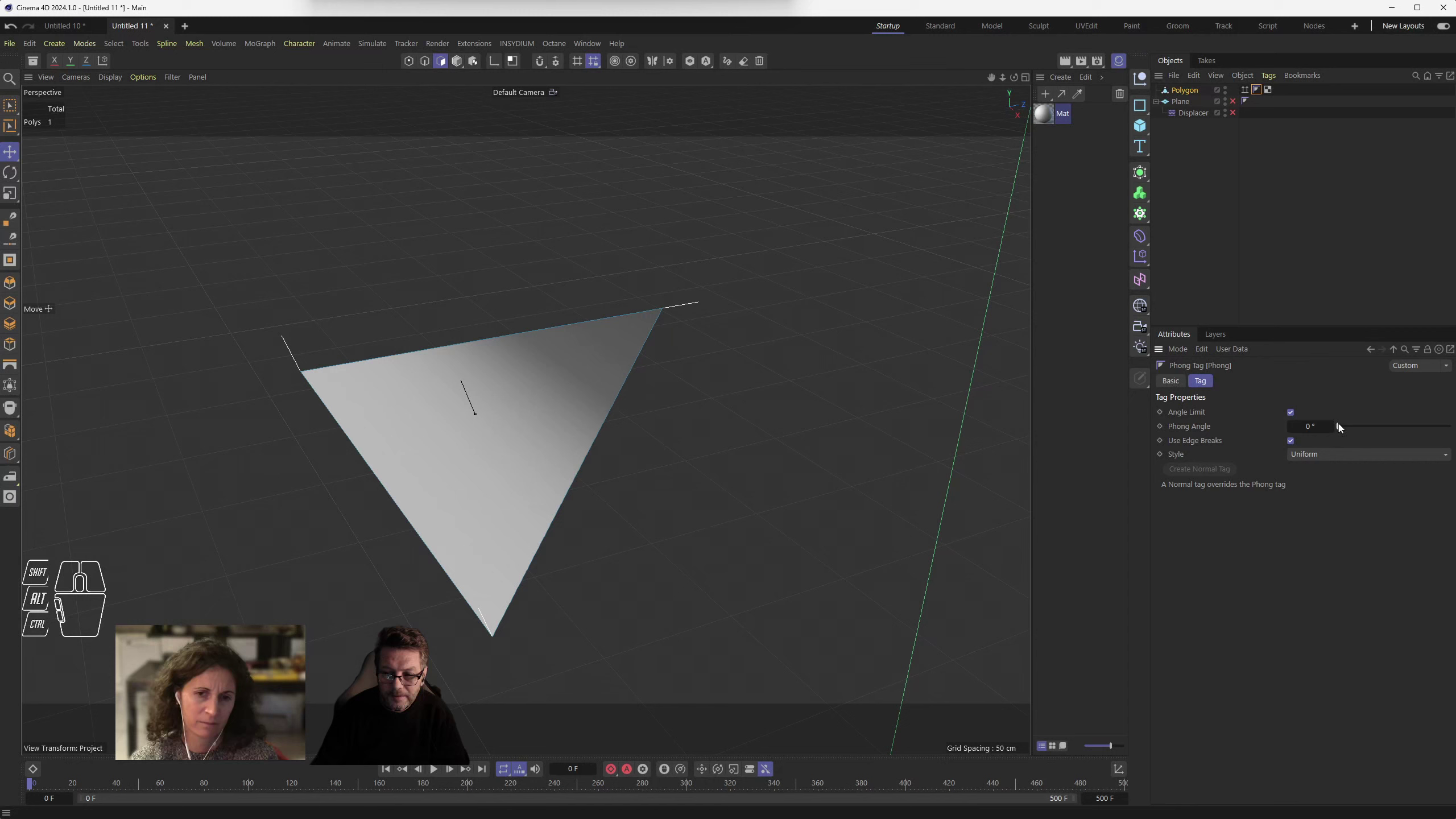
left_click_drag(1347, 427, 1368, 428)
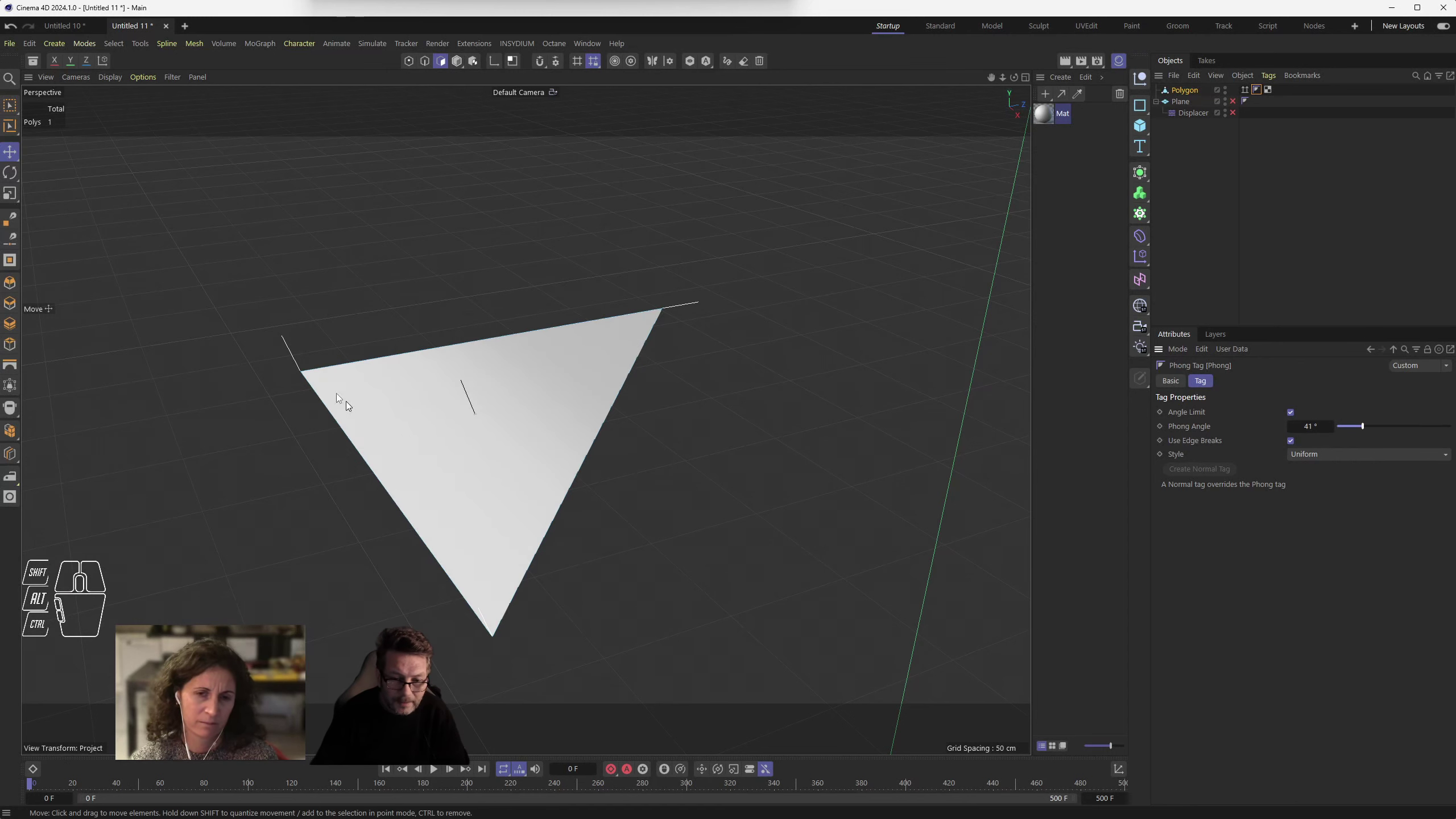
left_click_drag(335, 462, 288, 433)
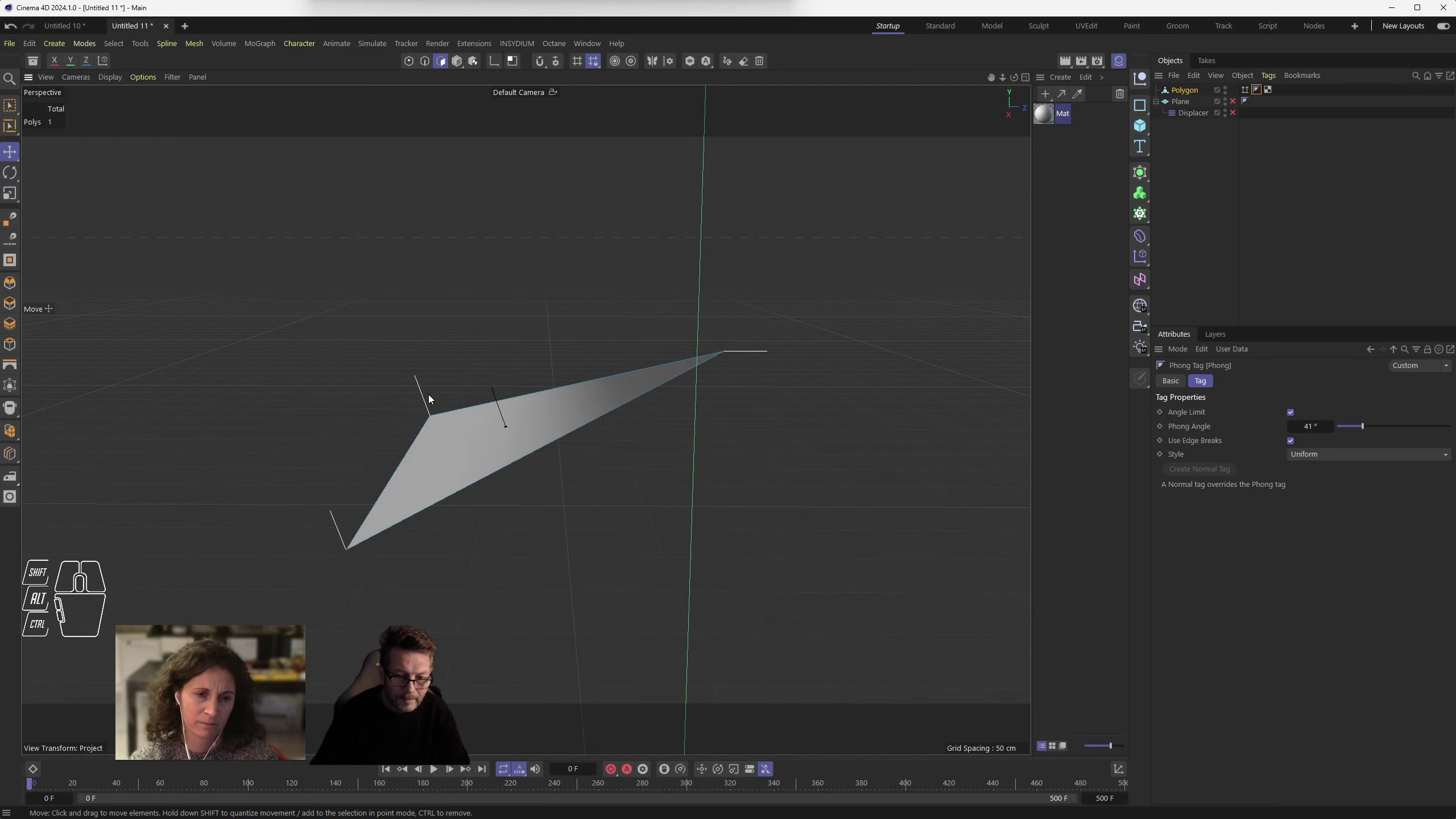
middle_click(502, 412)
middle_click(502, 413)
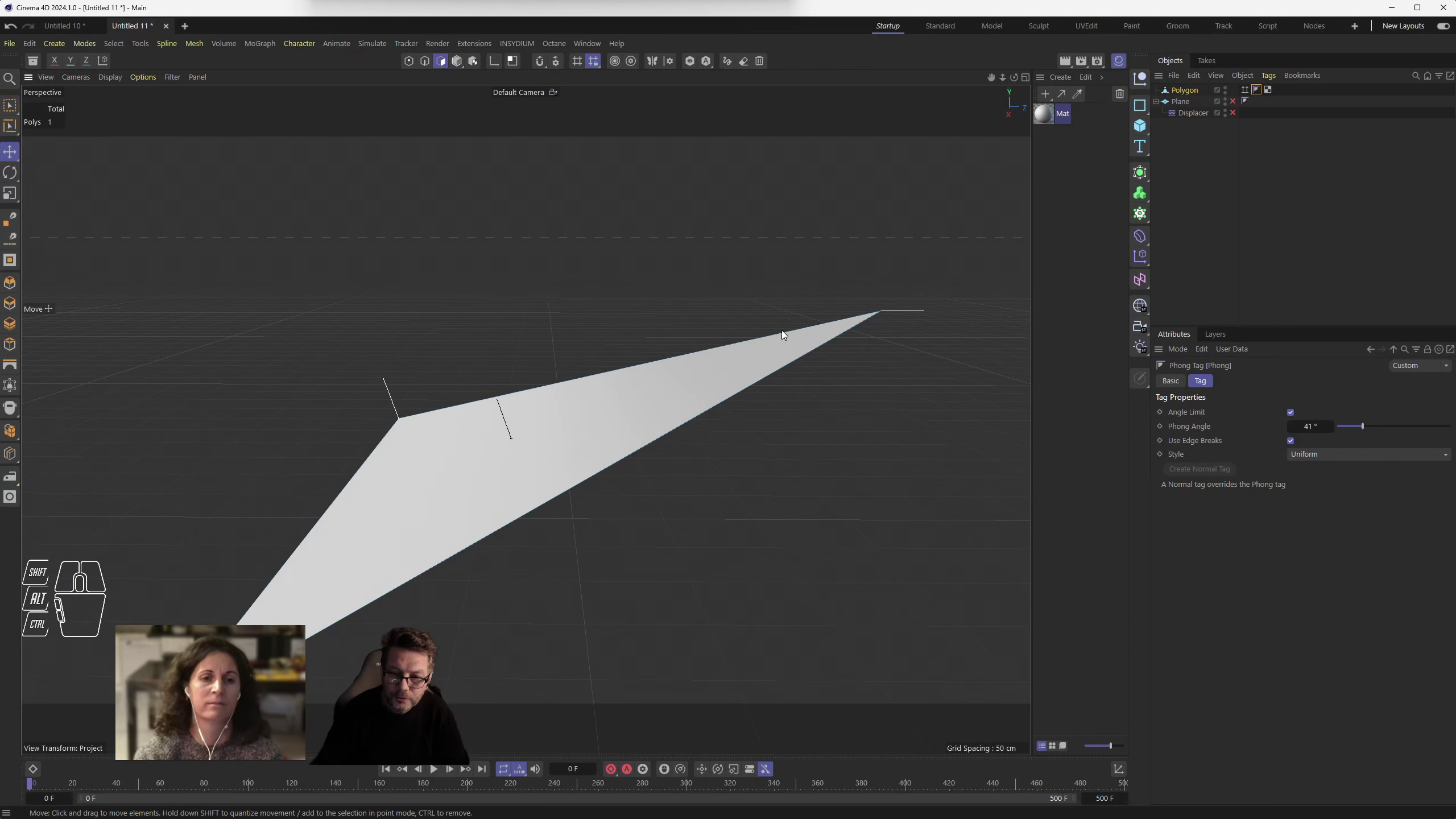
left_click_drag(612, 423, 671, 444)
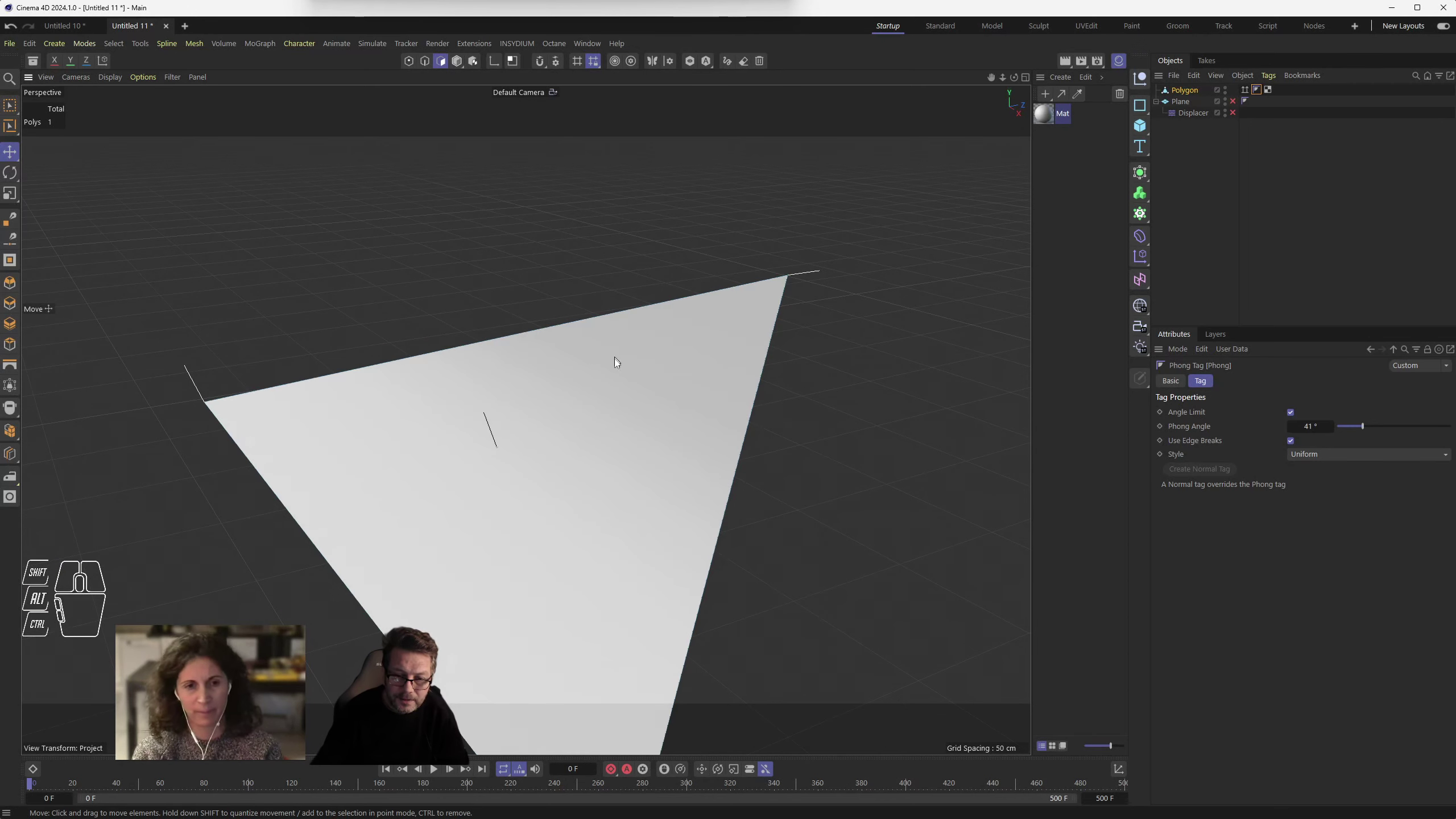
- Select the Polygon object, examine its shading from various angles, then deselect it
left_click(462, 65)
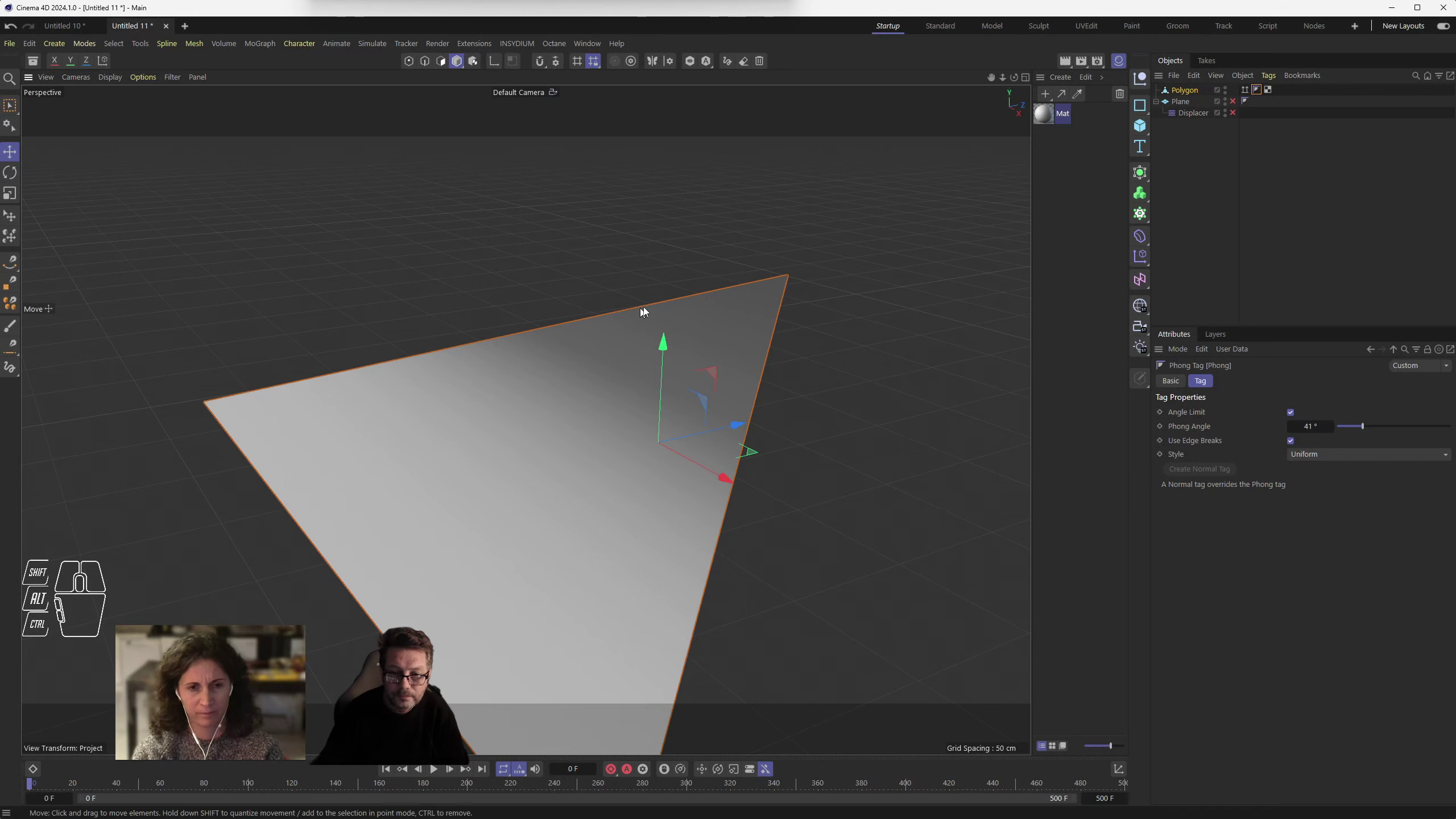
left_click_drag(682, 409, 632, 411)
middle_click(555, 400)
middle_click(554, 400)
middle_click(535, 430)
left_click(498, 352)
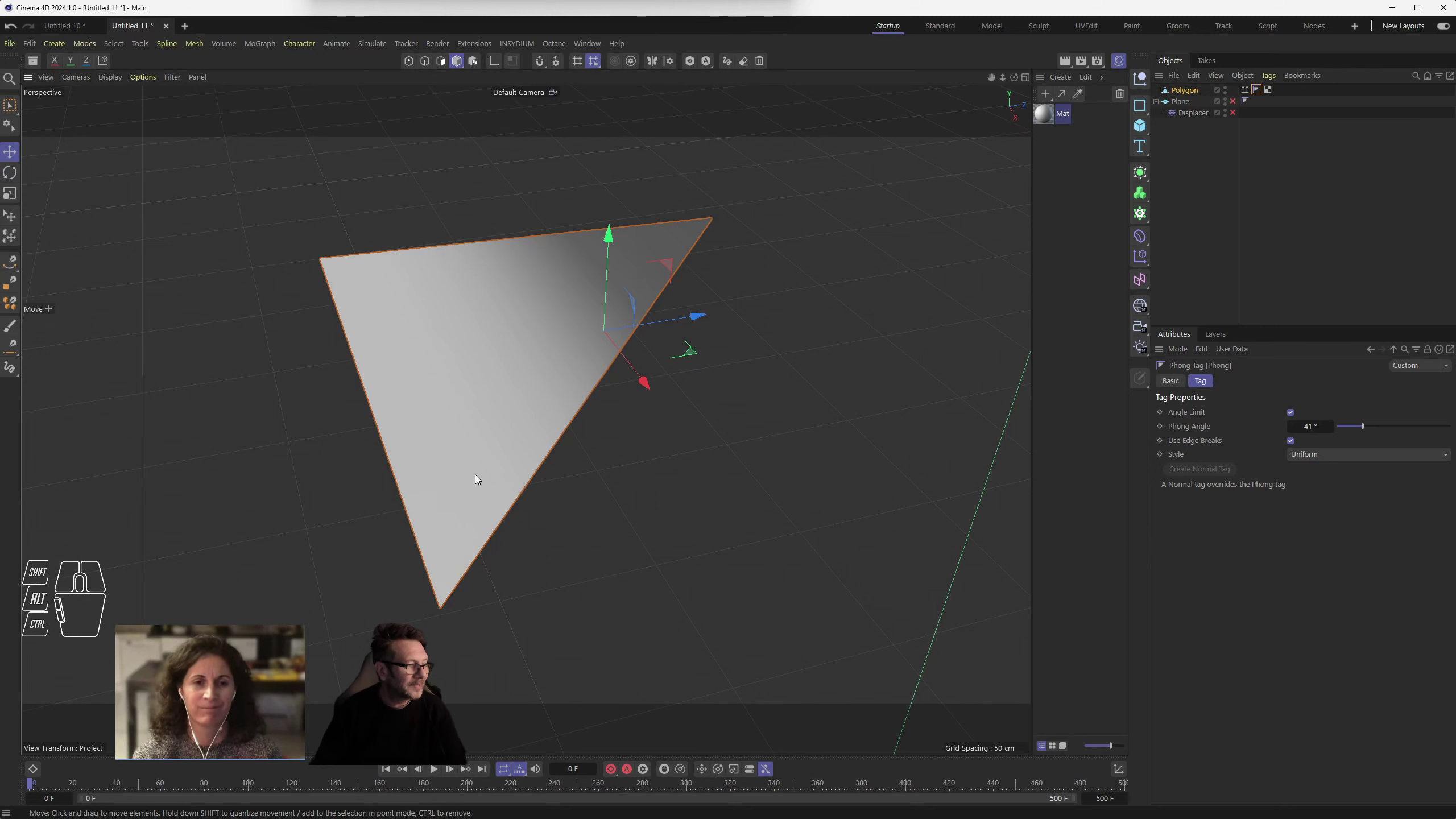
left_click_drag(482, 503, 467, 454)
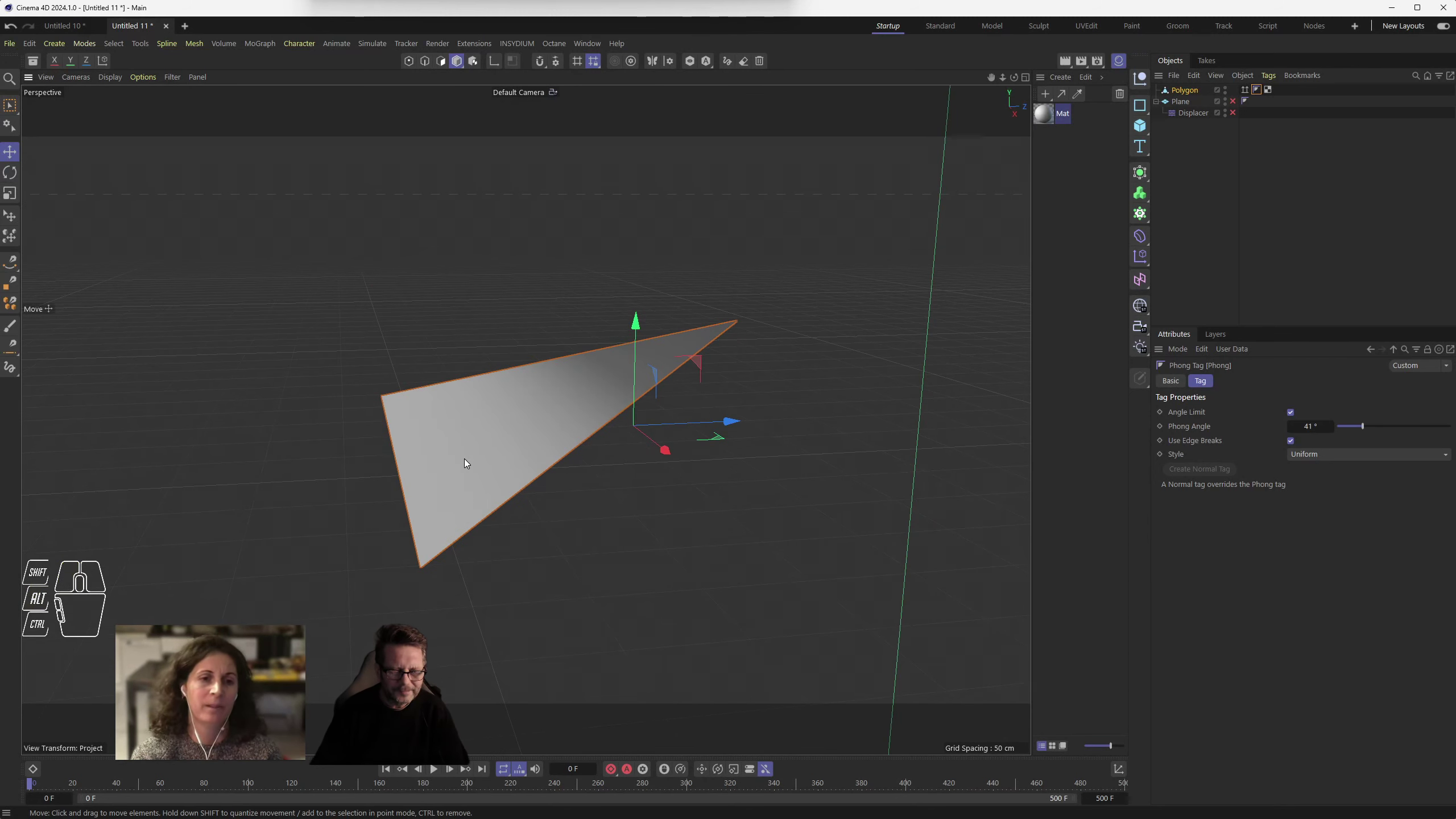
left_click(469, 461)
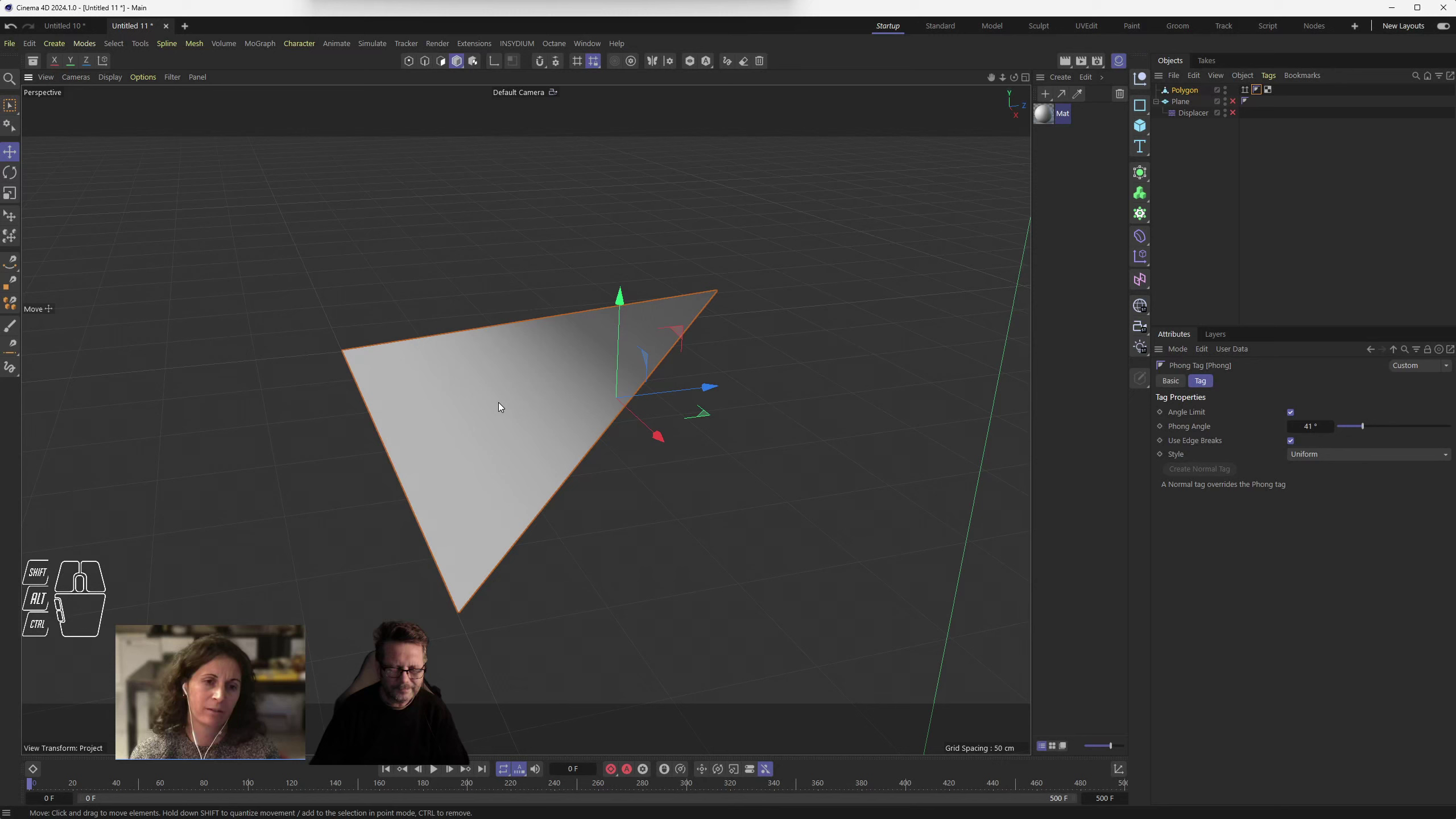
left_click_drag(588, 496, 611, 502)
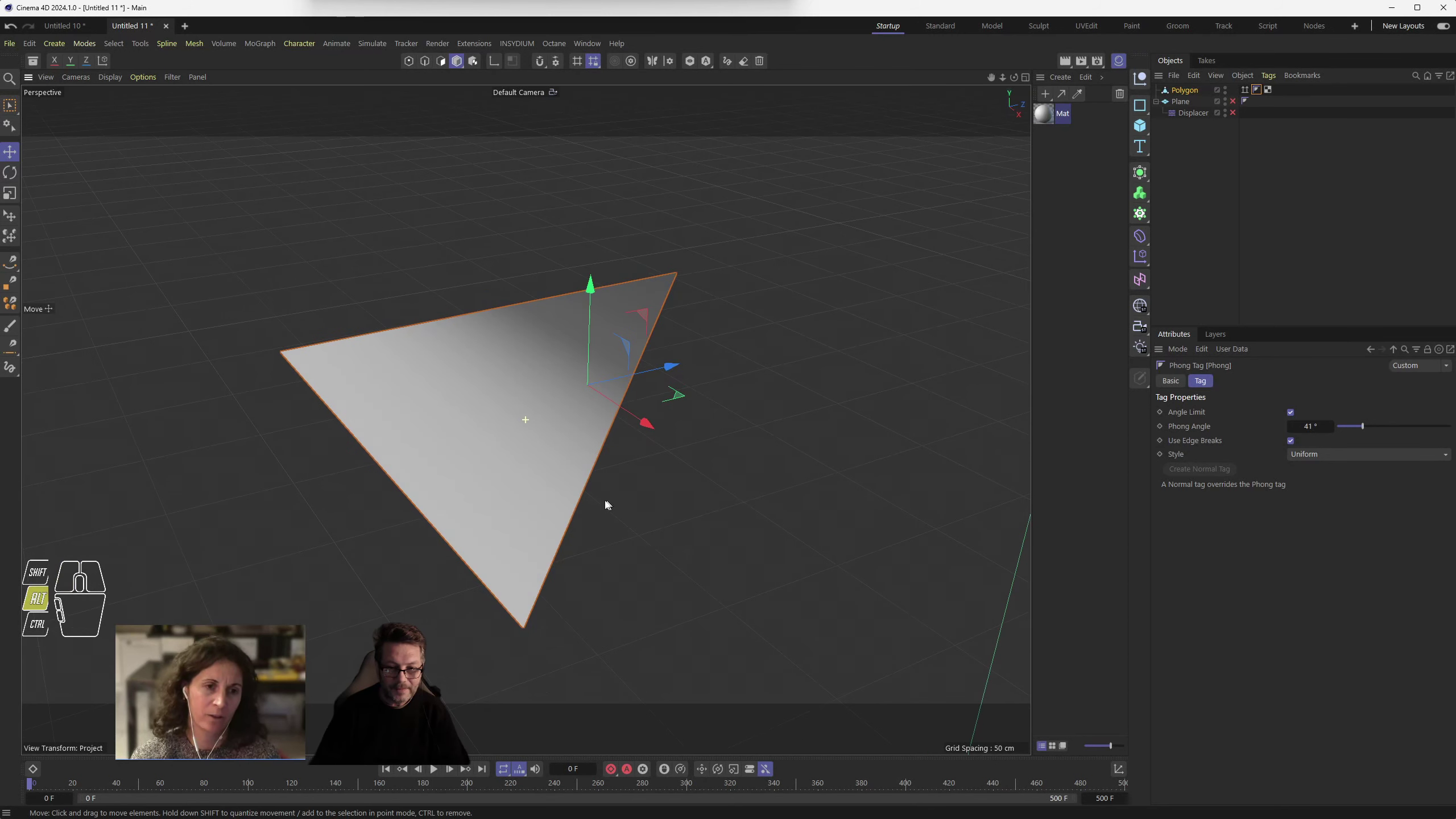
scroll("up", 3)
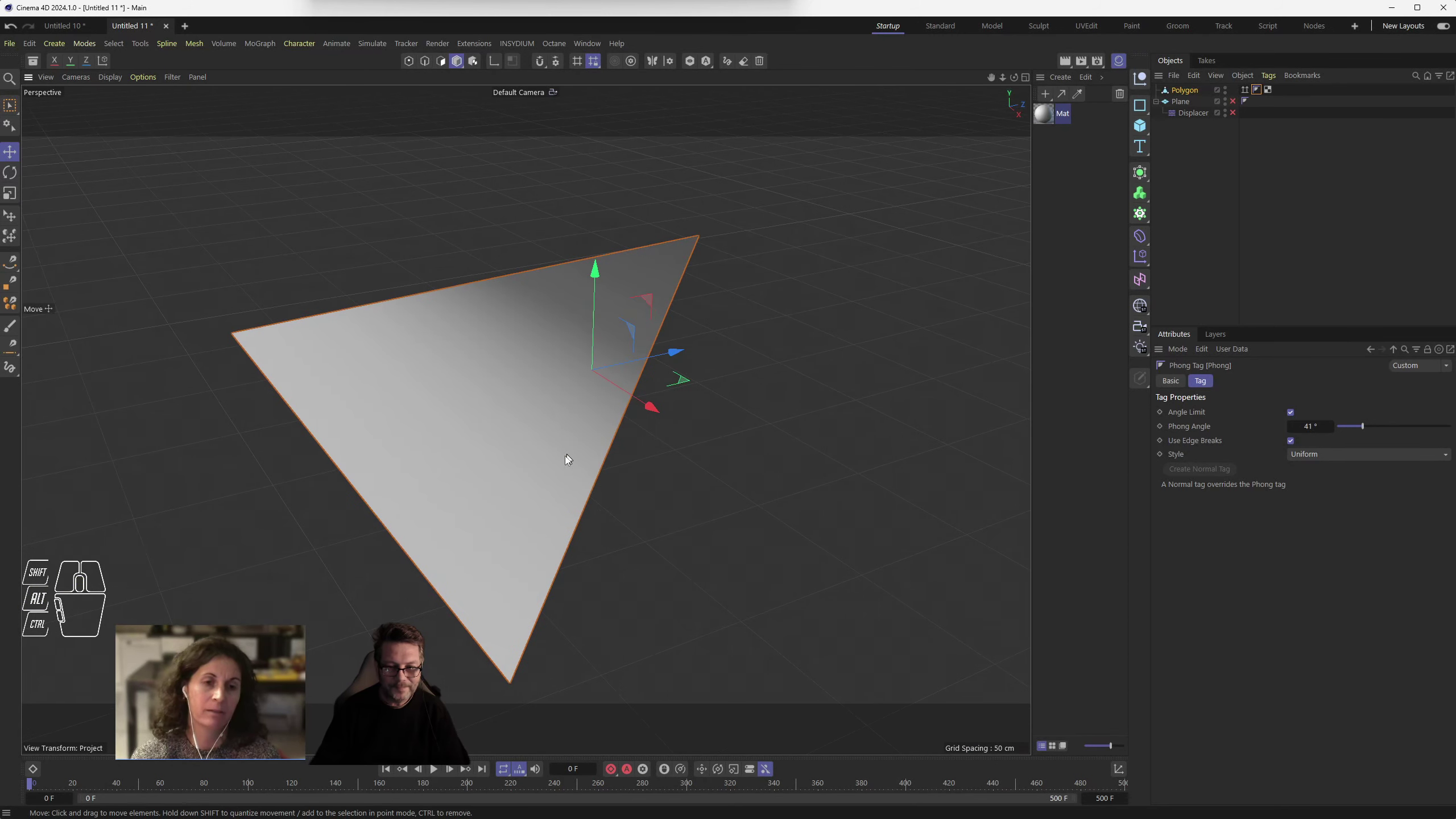
middle_click(566, 461)
left_click(894, 346)
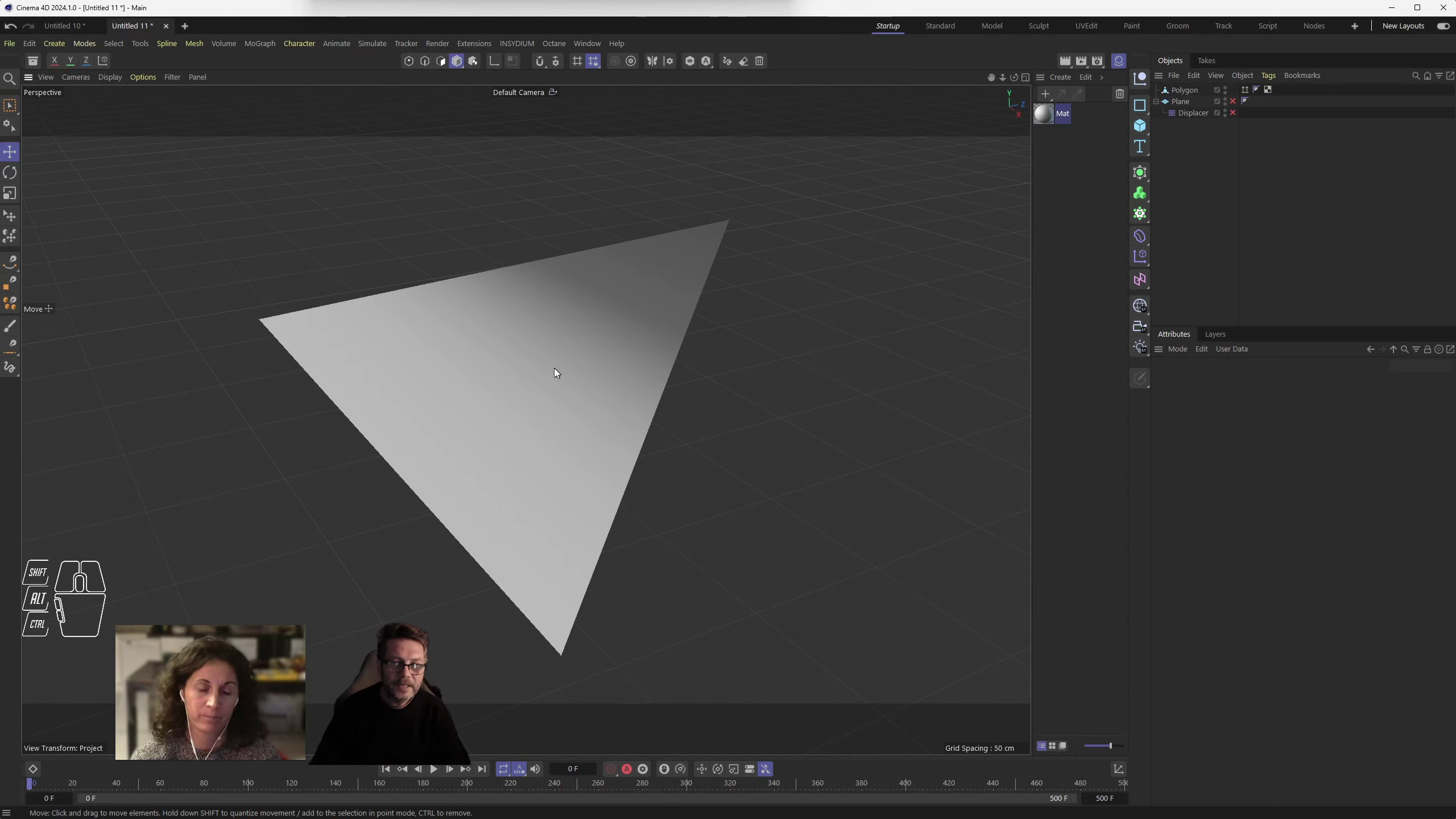
- Uncheck Default Light under Options in Render Settings and close the window
scroll("down", 3)
left_click(1101, 62)
left_click_drag(1179, 54, 439, 115)
left_click_drag(445, 145, 449, 180)
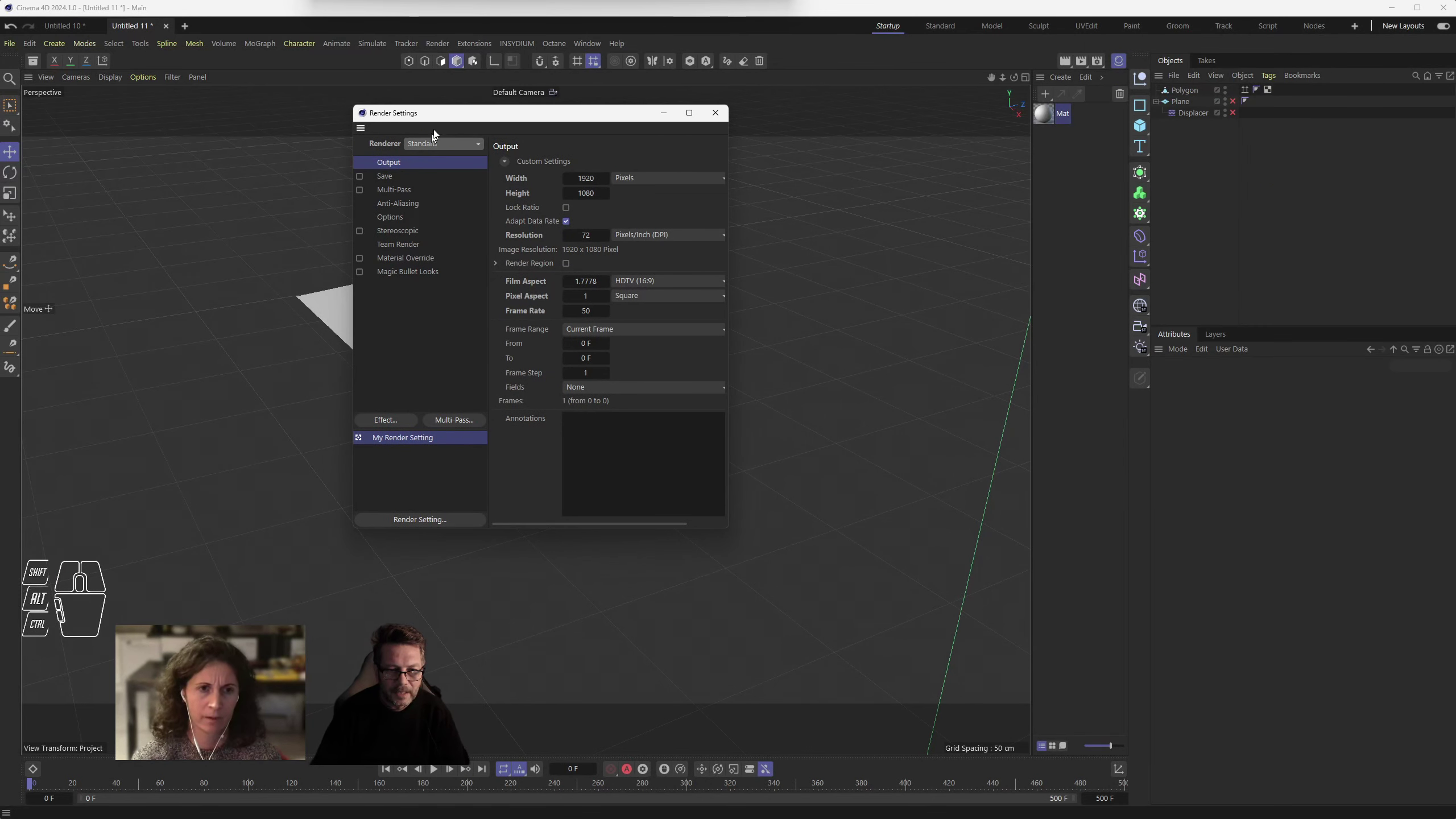
left_click(392, 222)
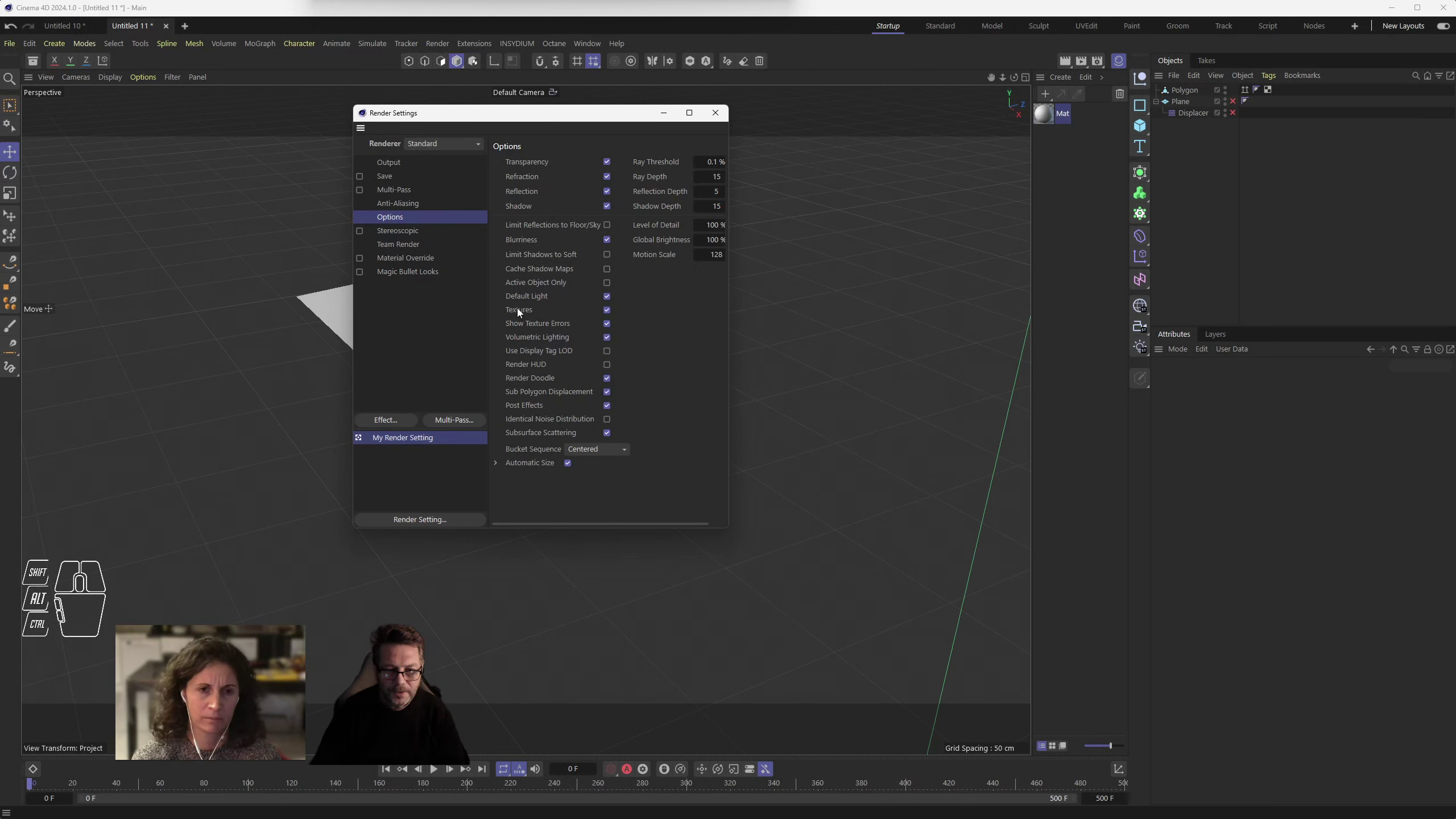
left_click(525, 301)
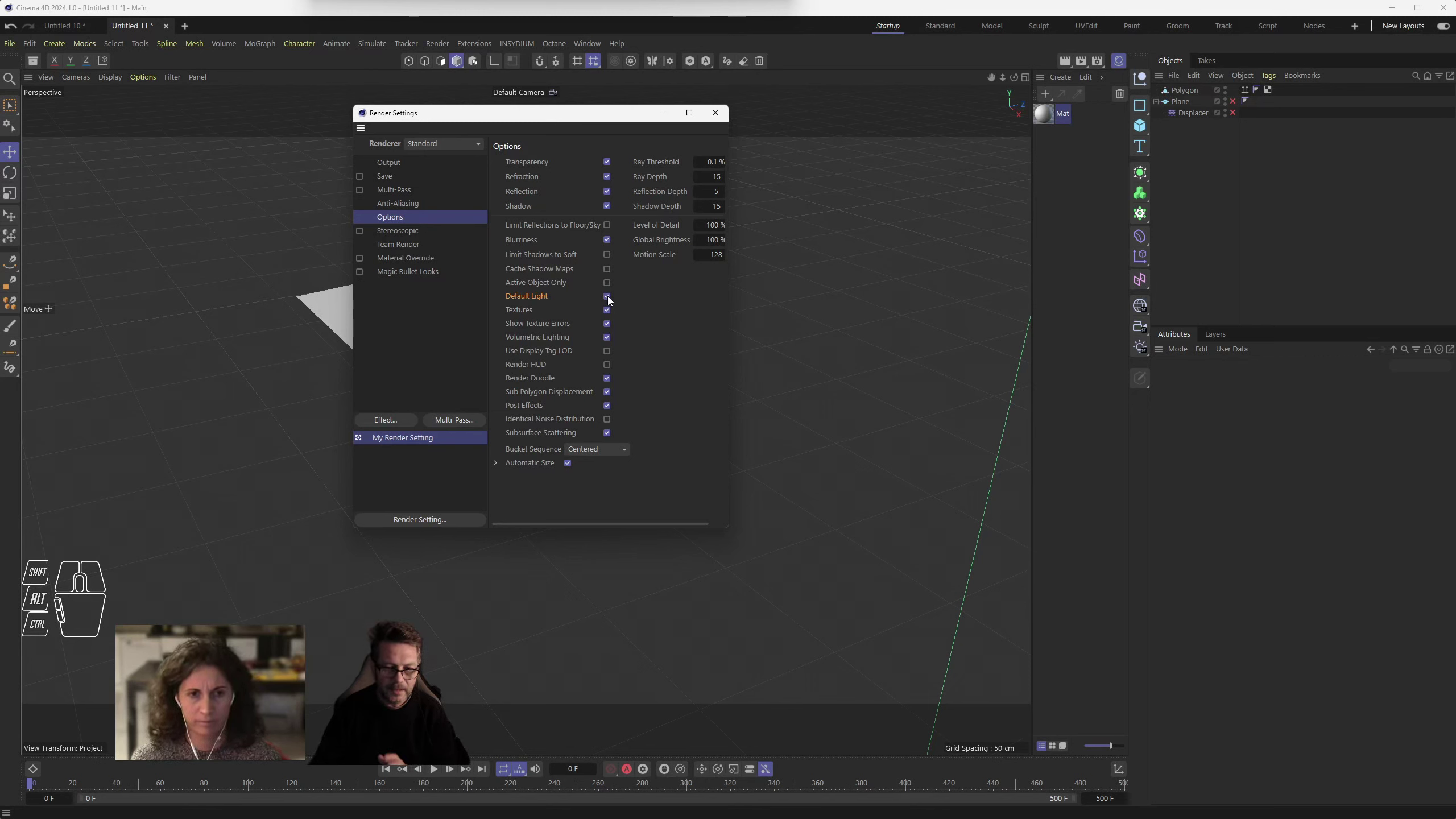
left_click_drag(832, 322, 842, 311)
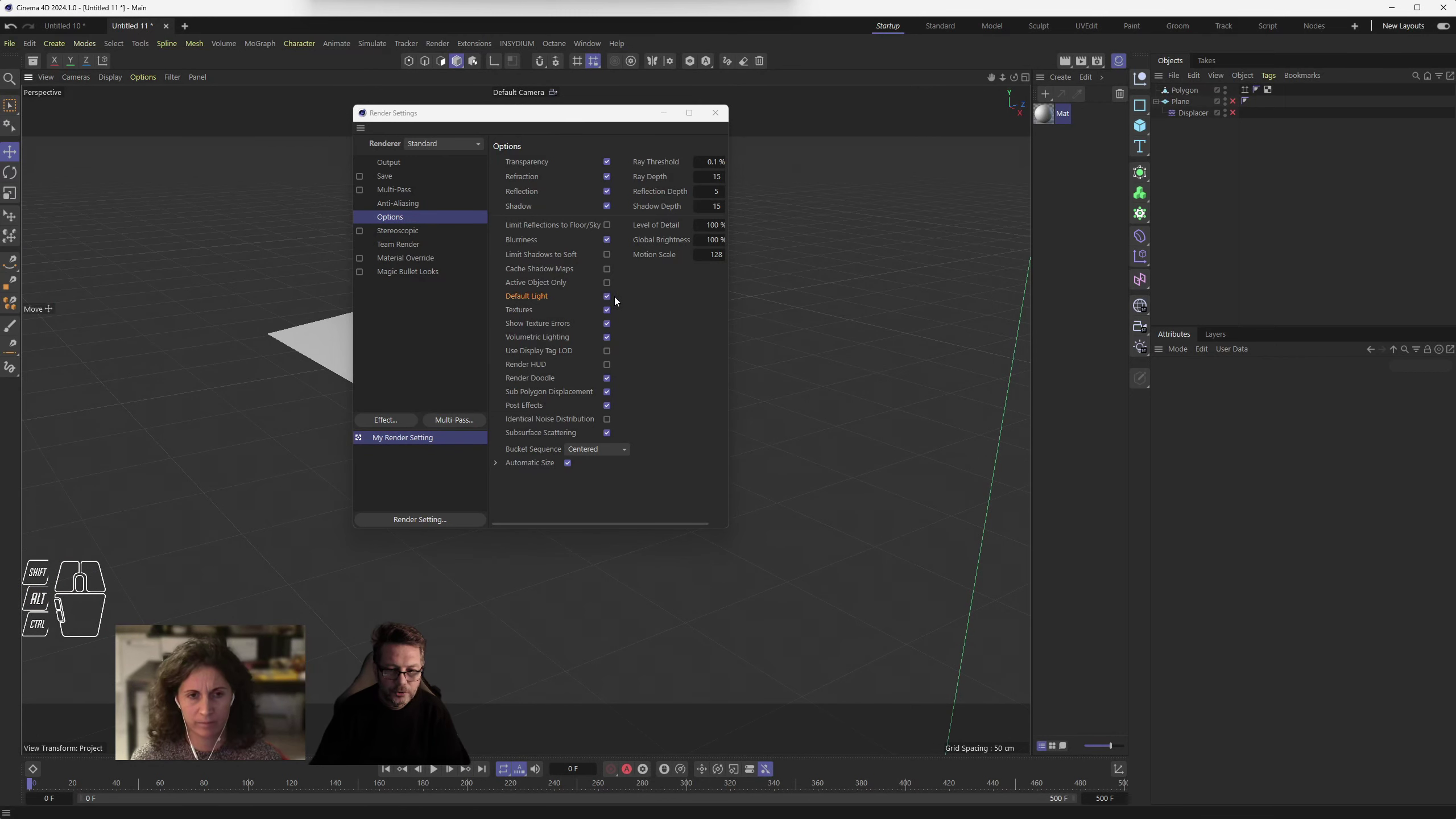
left_click(616, 299)
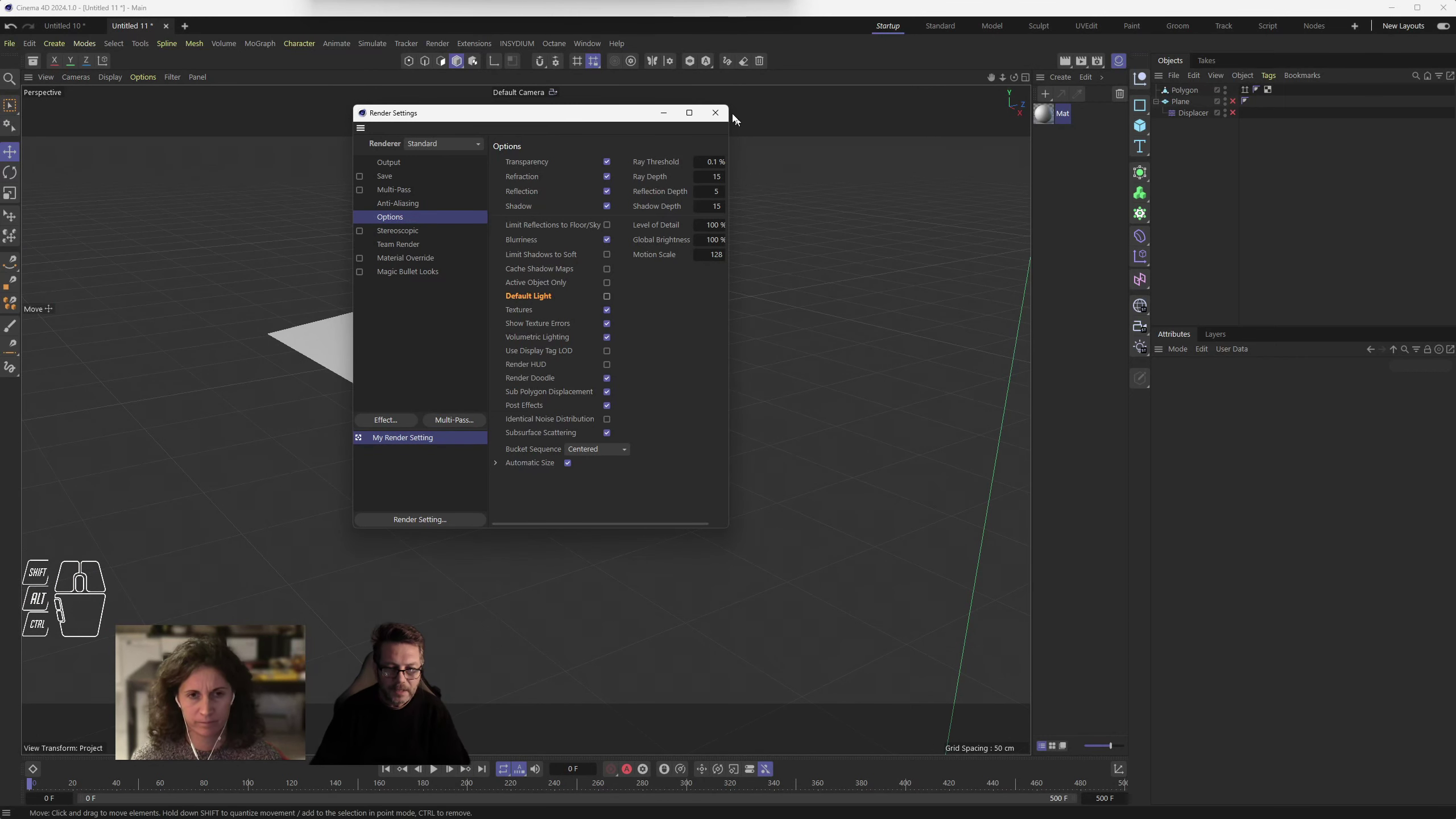
left_click(719, 110)
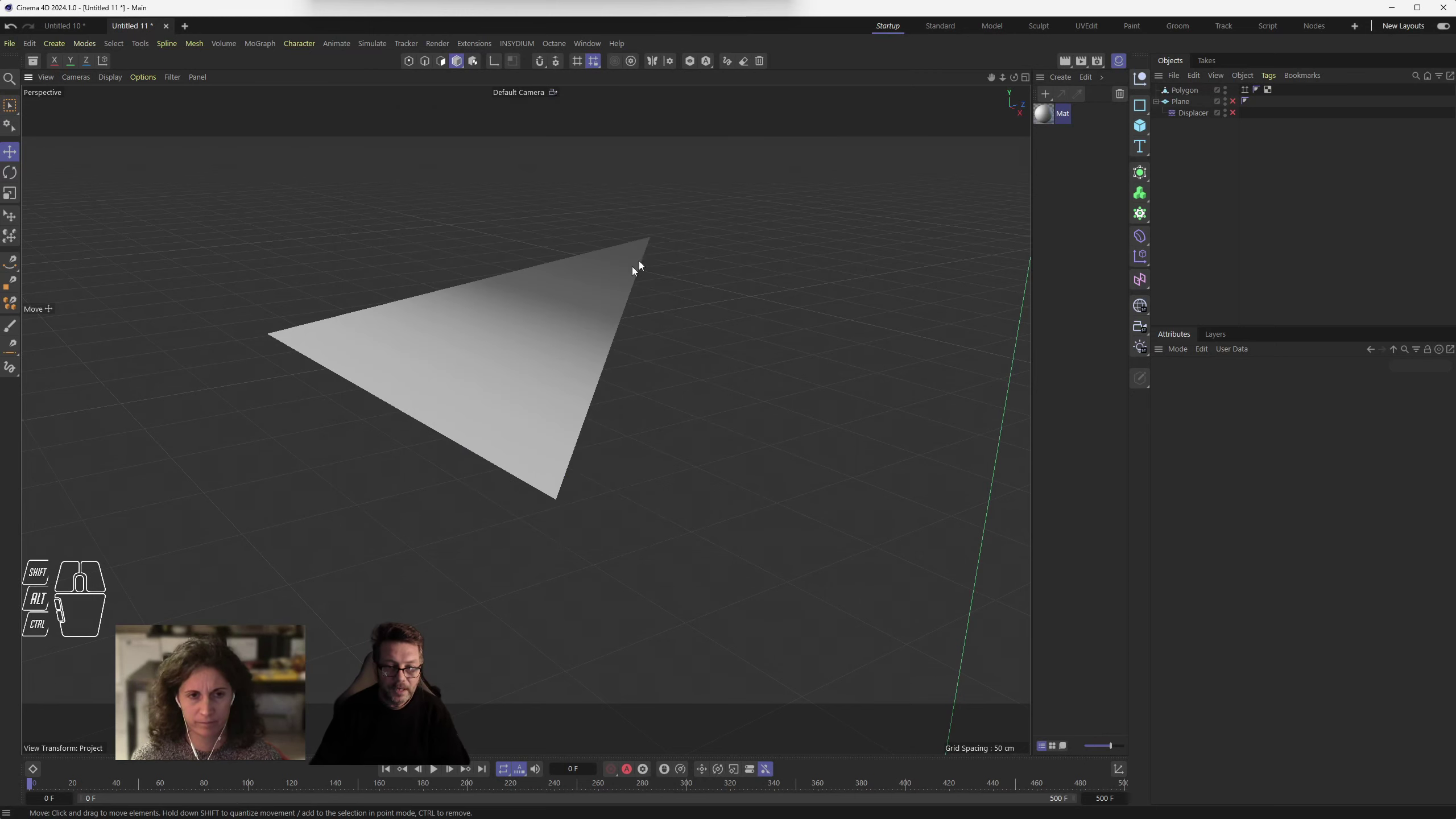
- Confirm Default Light stays off in Render Settings so the triangle renders fully black
left_click_drag(611, 285, 699, 329)
left_click_drag(611, 378, 662, 386)
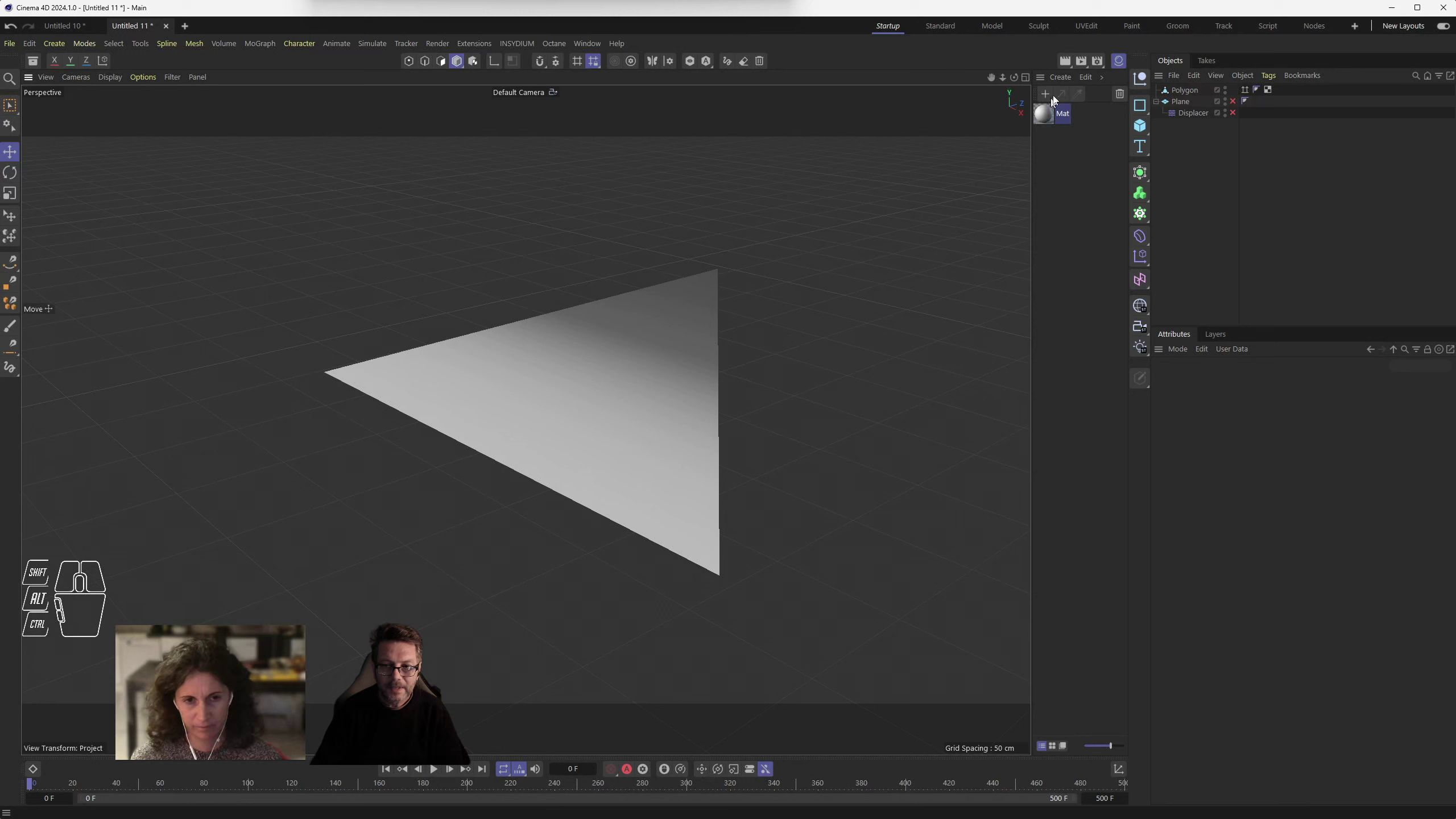
left_click(1103, 67)
left_click_drag(1163, 67, 1060, 82)
left_click_drag(1116, 68, 796, 142)
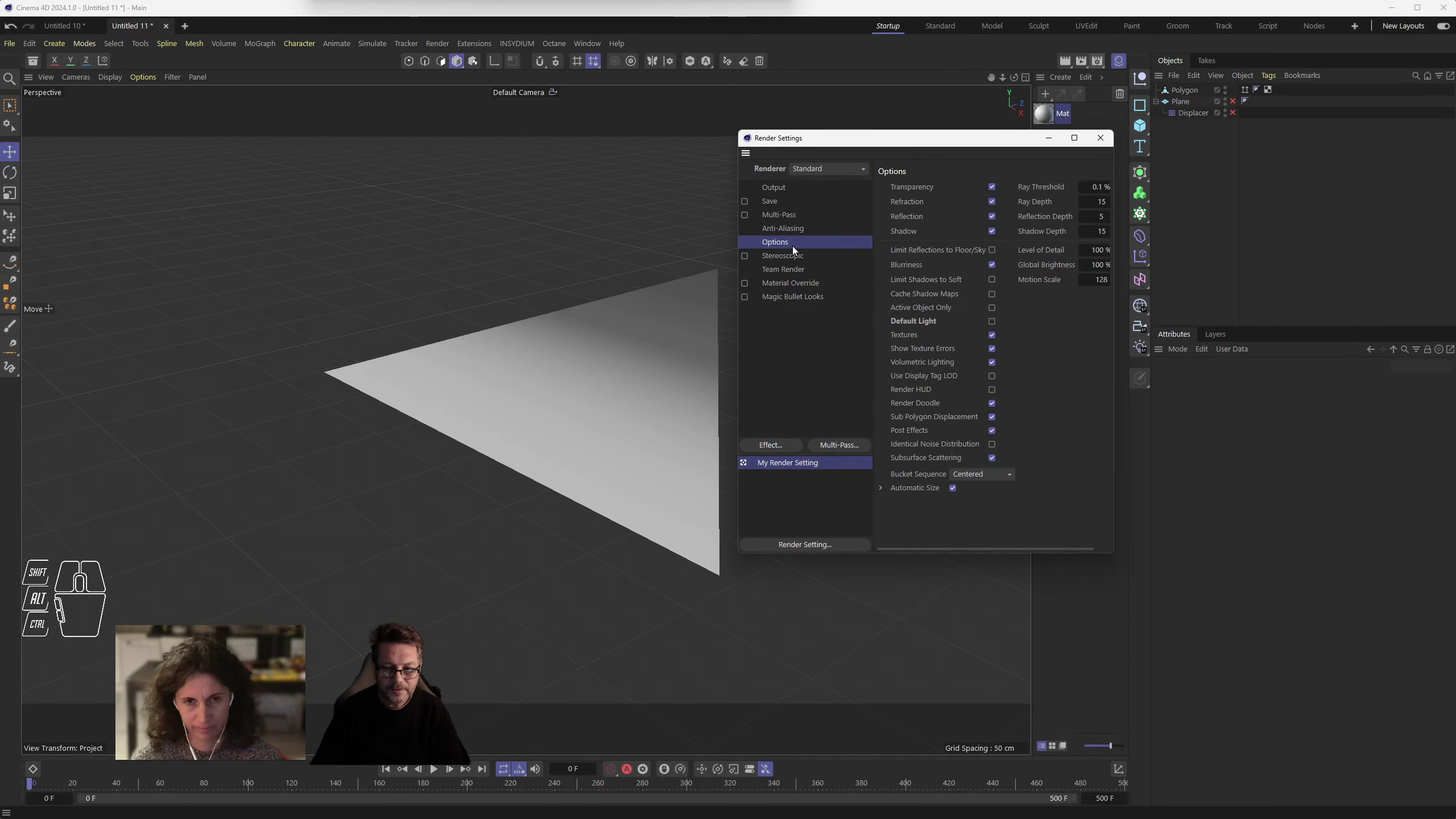
left_click(916, 322)
left_click(1073, 64)
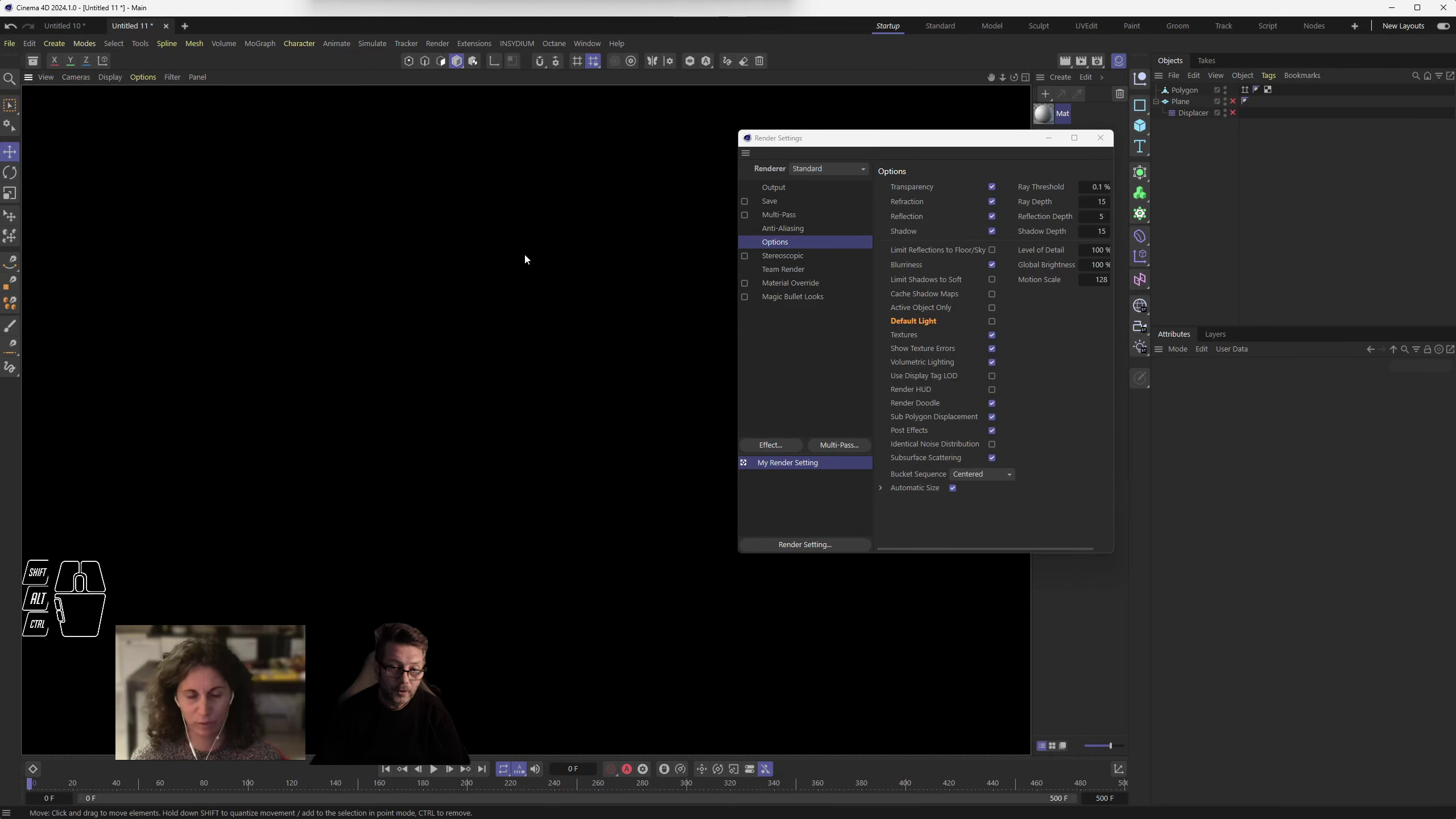
left_click(1100, 141)
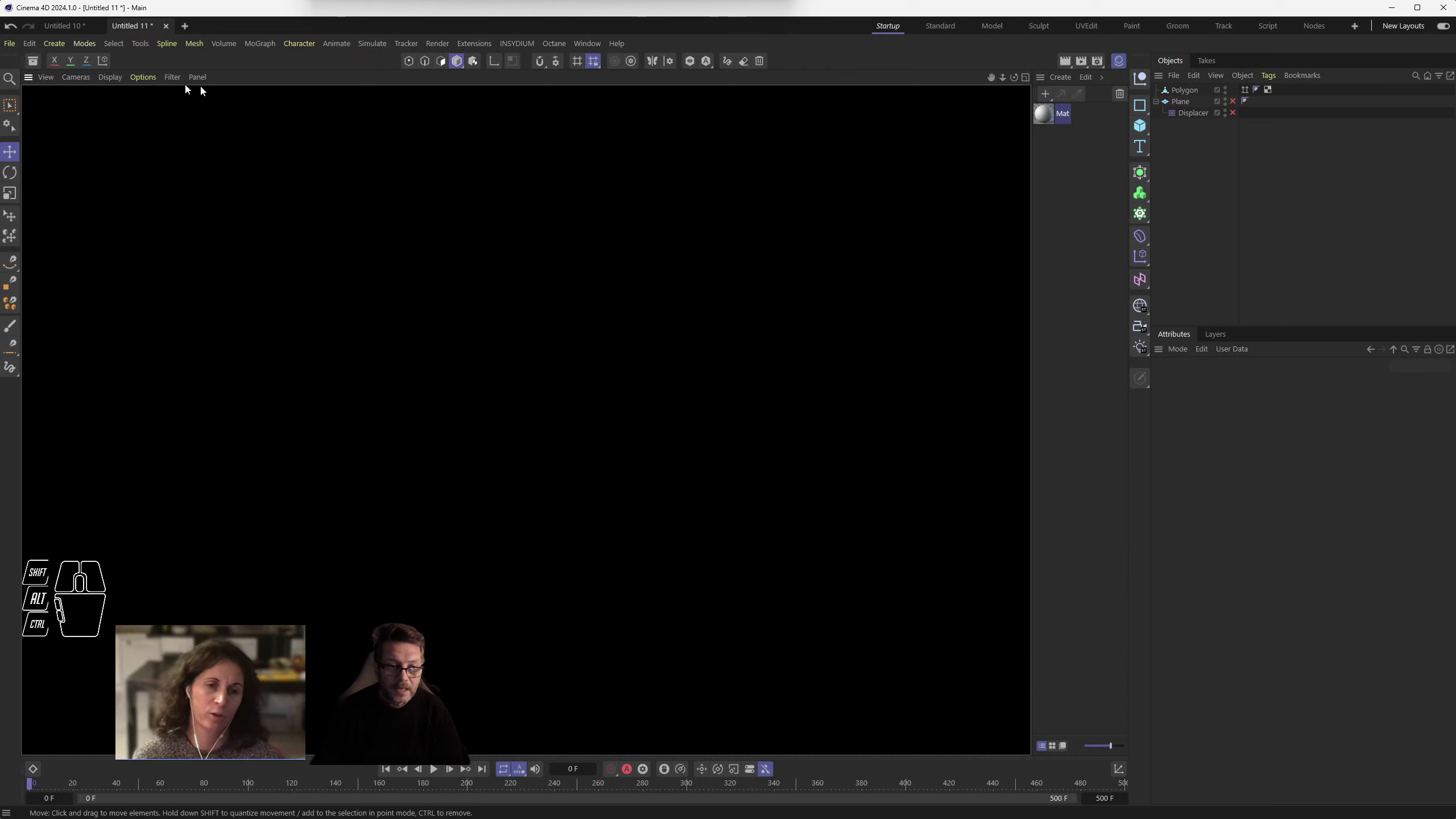
- Add an omni Light object to the scene via Create > Light > Light
left_click_drag(85, 46, 193, 245)
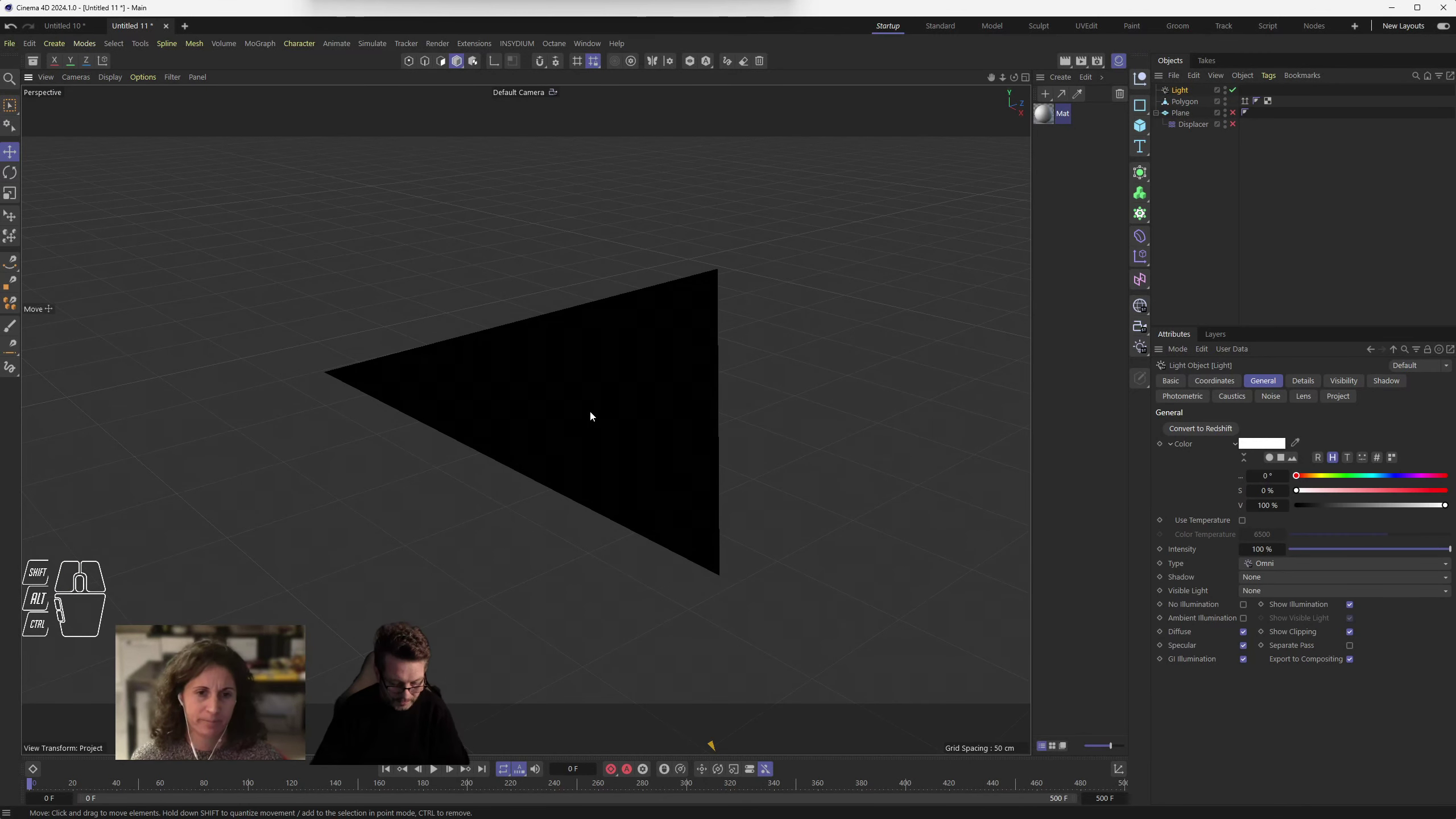
scroll("down", 3)
scroll("up", 3)
scroll("down", 3)
left_click_drag(787, 680, 842, 233)
left_click(921, 334)
- Move the light above and beside the triangle so one half is brightly lit
left_click_drag(596, 227, 329, 289)
left_click(626, 441)
scroll("up", 3)
left_click_drag(531, 376, 518, 514)
left_click_drag(429, 276, 418, 408)
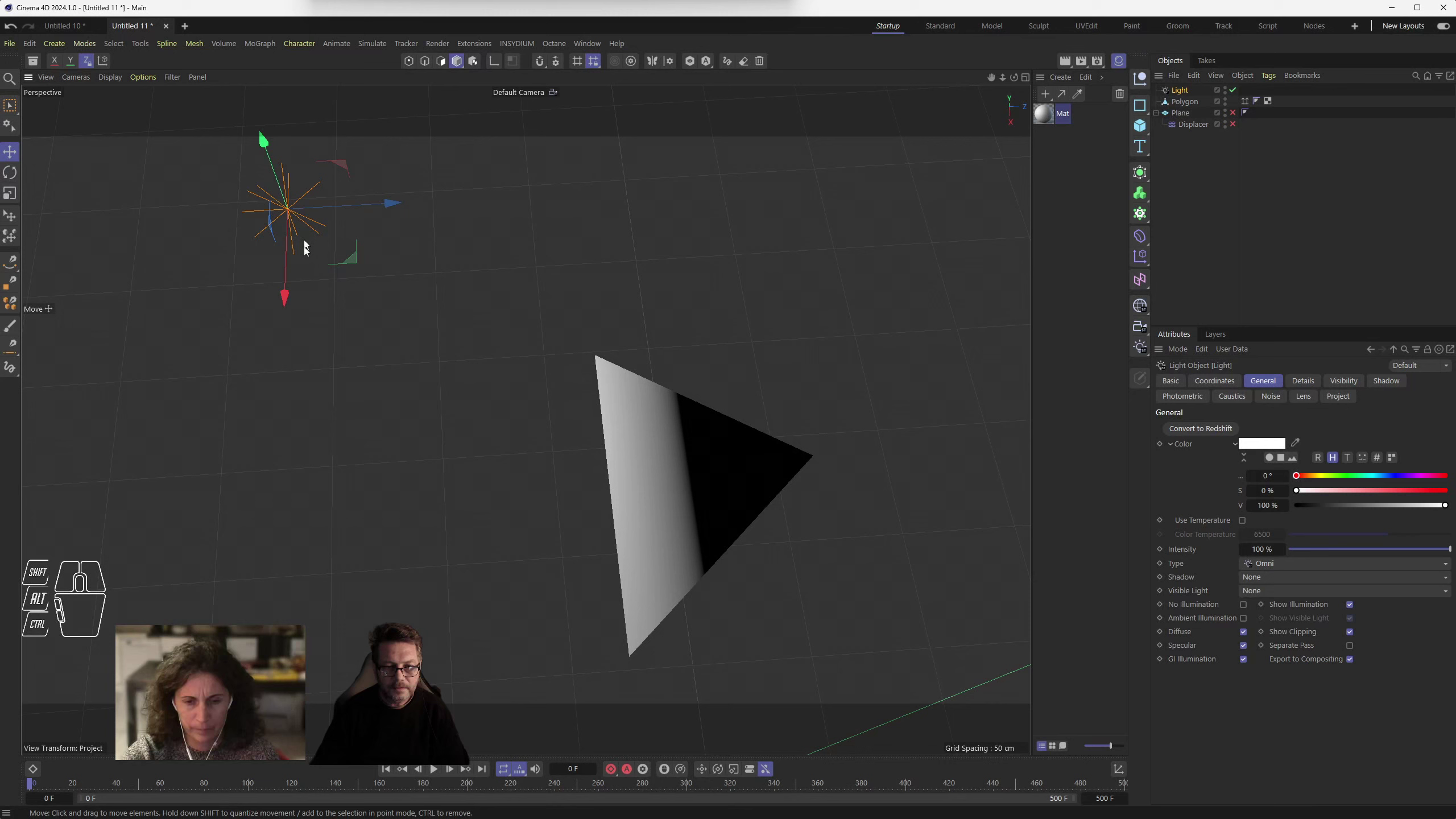
left_click_drag(288, 291, 286, 532)
left_click_drag(544, 586, 533, 479)
left_click(532, 480)
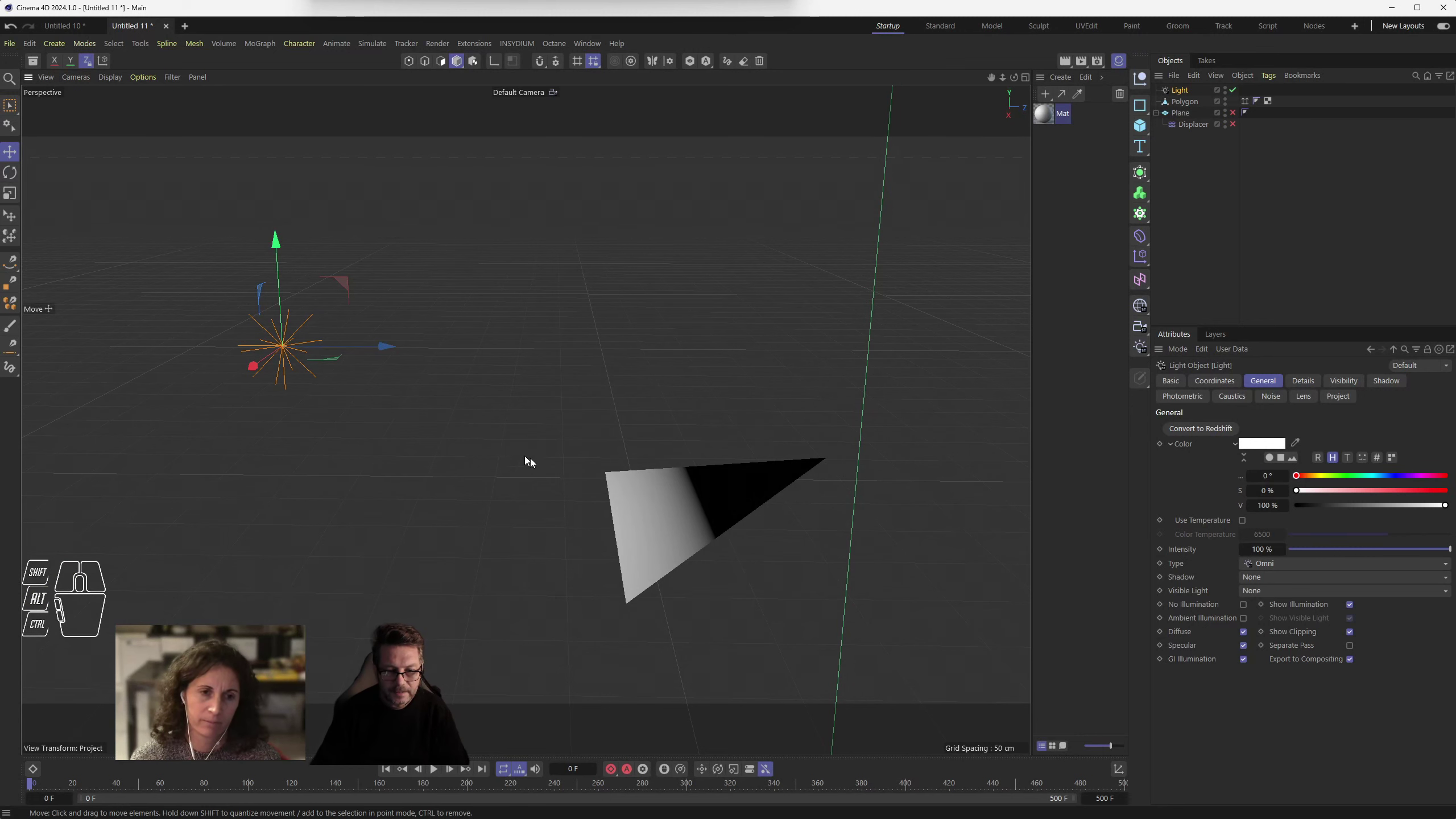
scroll("up", 3)
- Switch to Model mode and select the triangle Polygon object in the Object Manager
middle_click(689, 514)
left_click(593, 450)
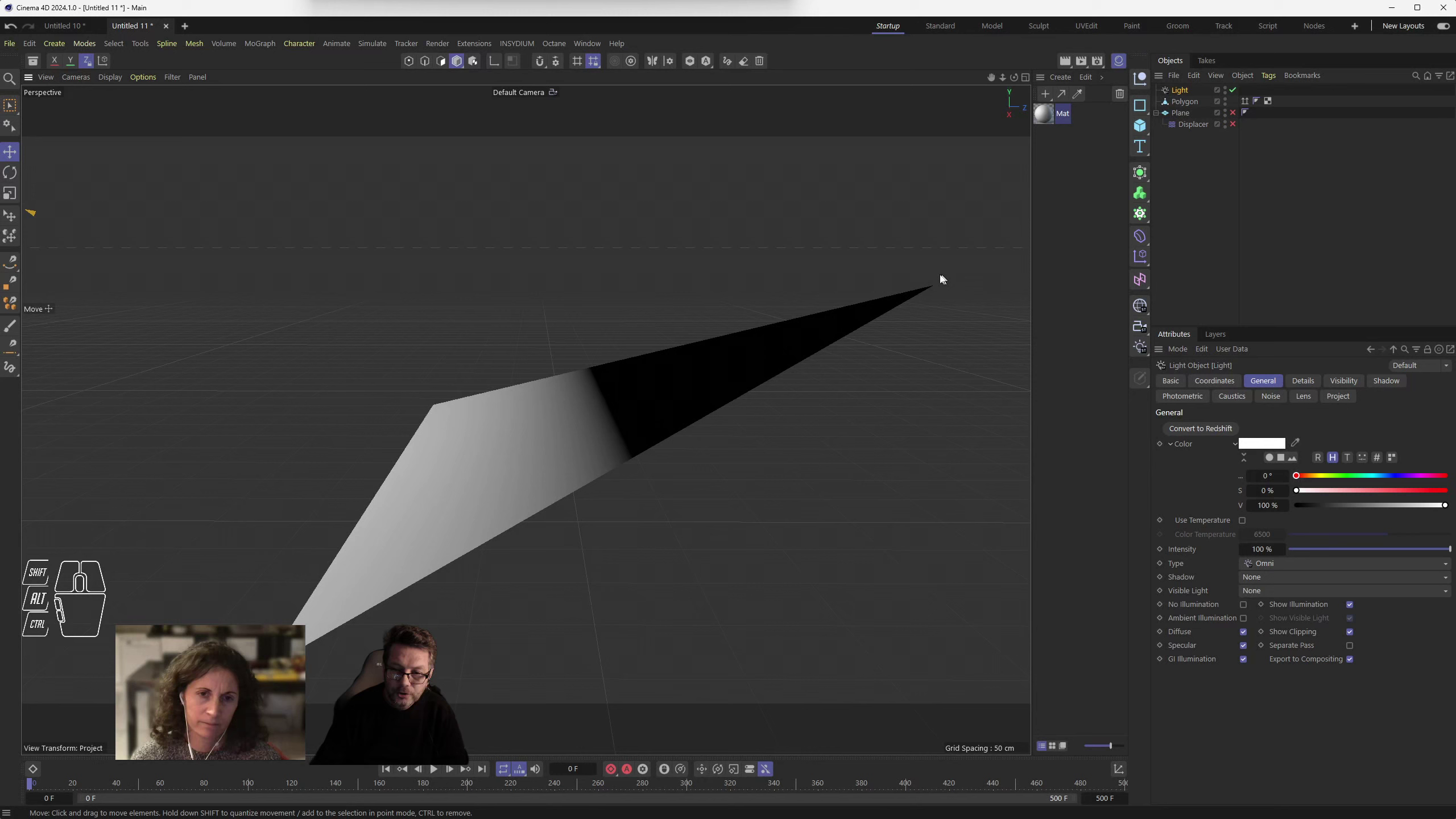
left_click(447, 63)
left_click_drag(174, 76, 655, 243)
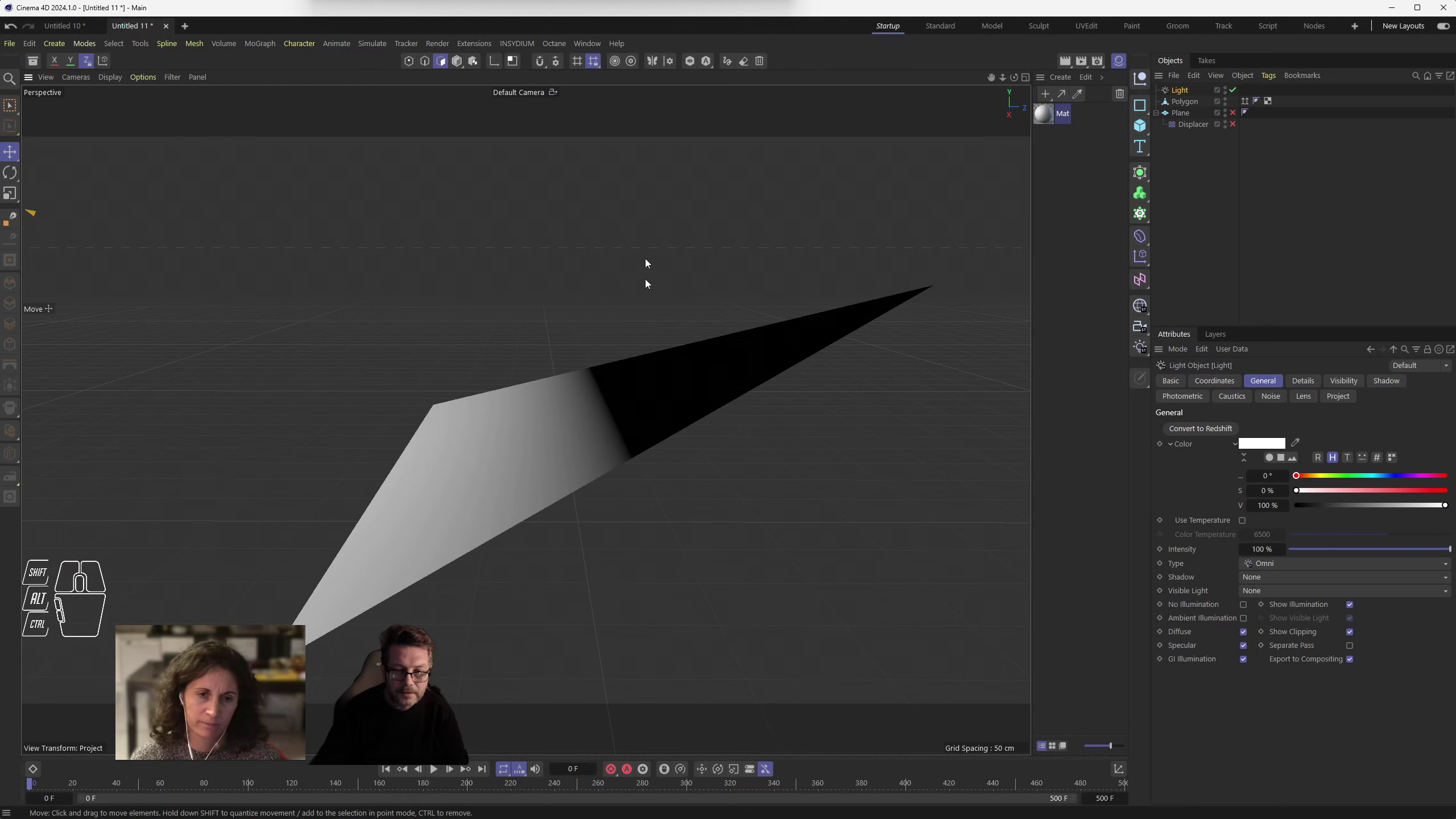
left_click(687, 370)
left_click(1189, 102)
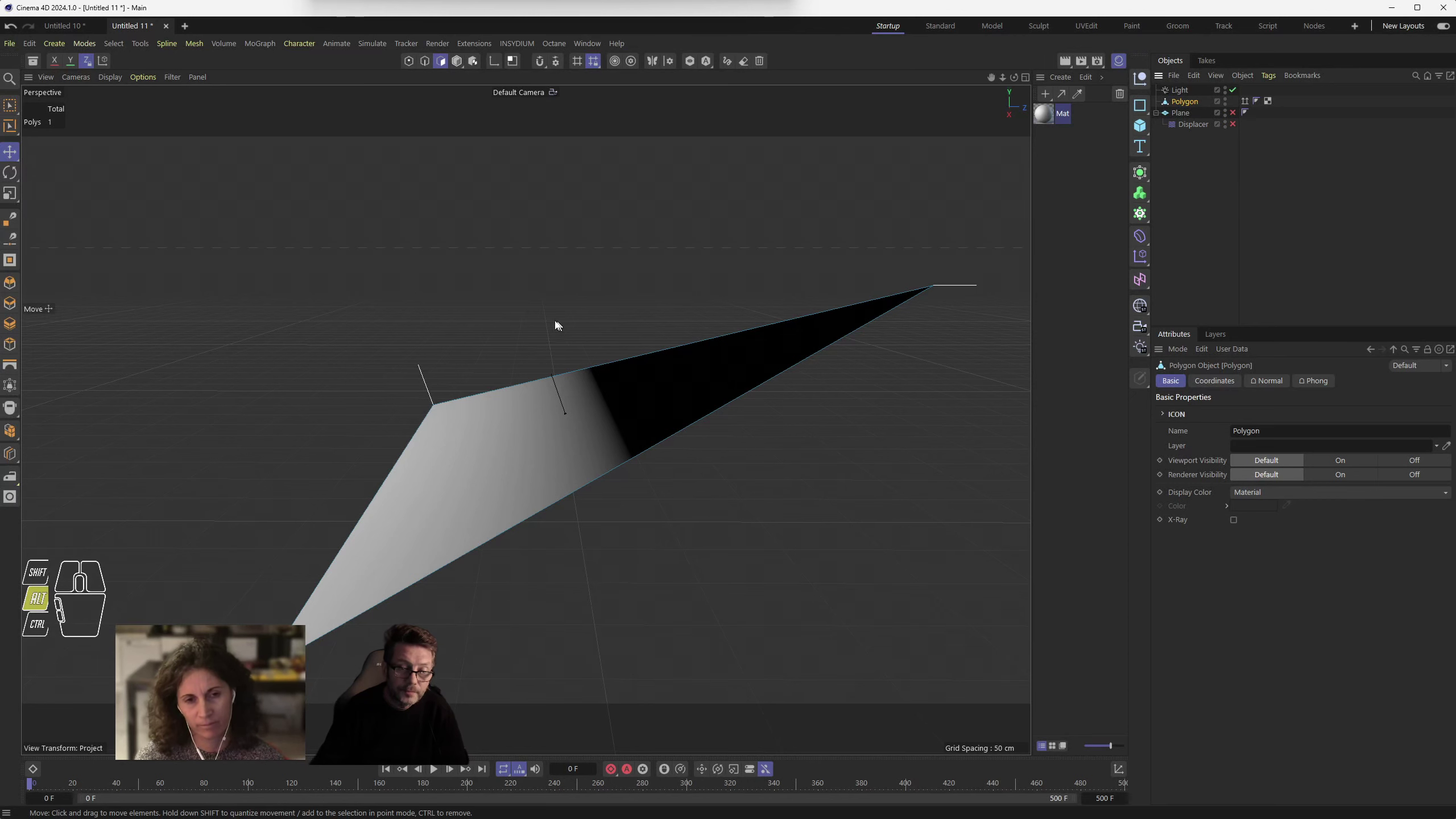
left_click_drag(532, 315, 541, 353)
scroll("up", 3)
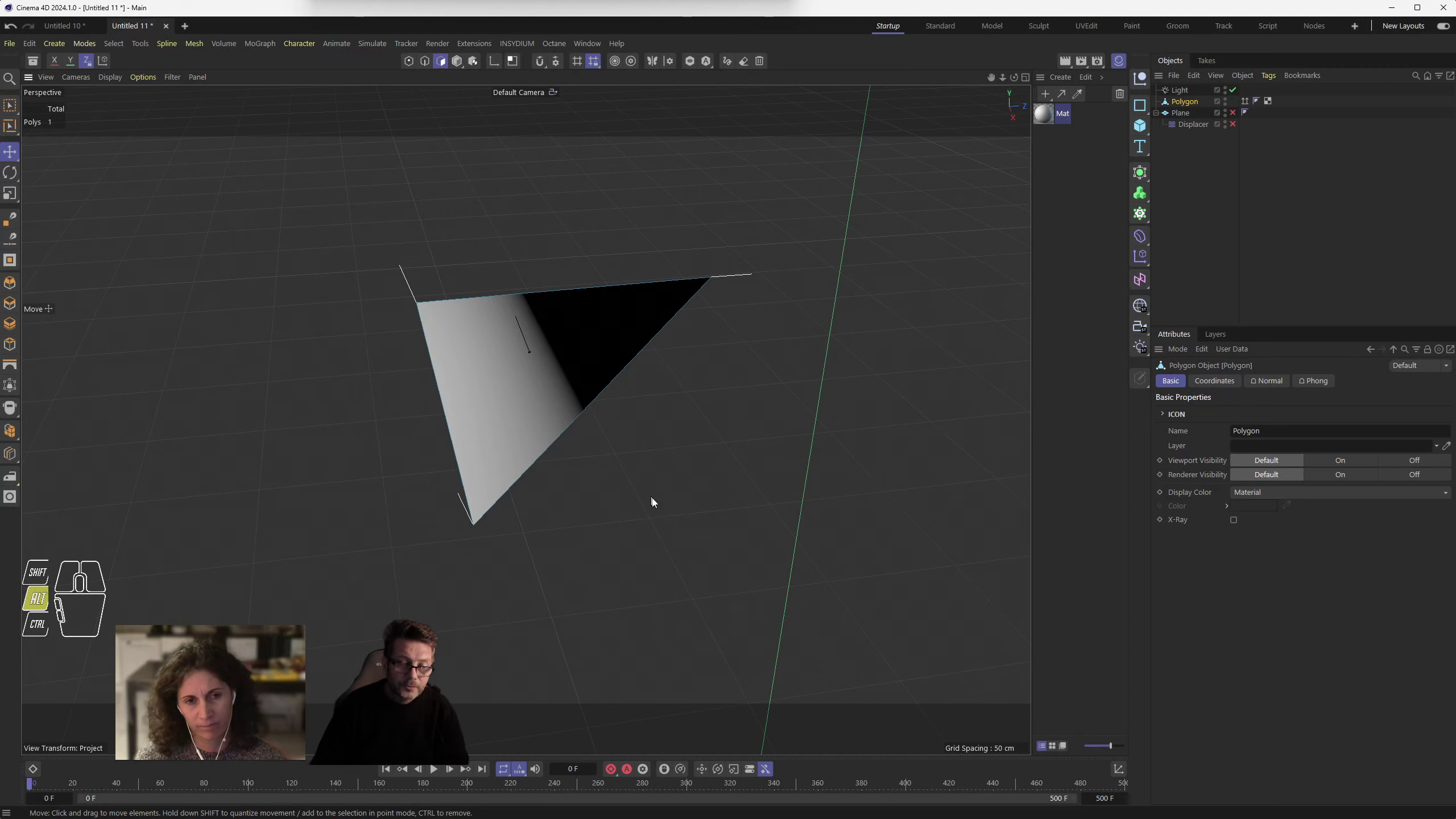
left_click_drag(653, 510, 645, 491)
scroll("up", 3)
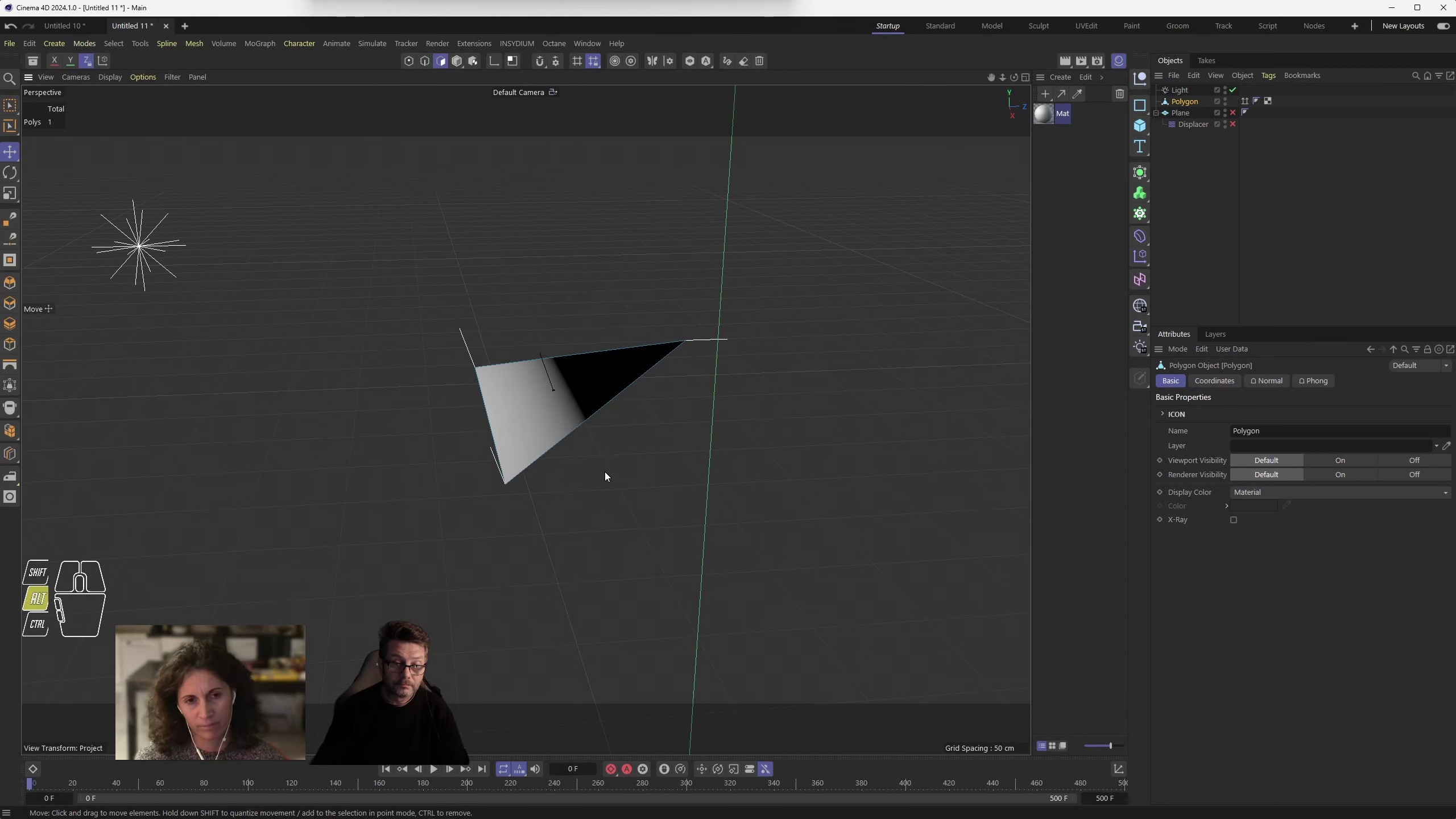
left_click_drag(645, 477, 640, 504)
left_click_drag(649, 523, 646, 501)
left_click_drag(621, 495, 648, 514)
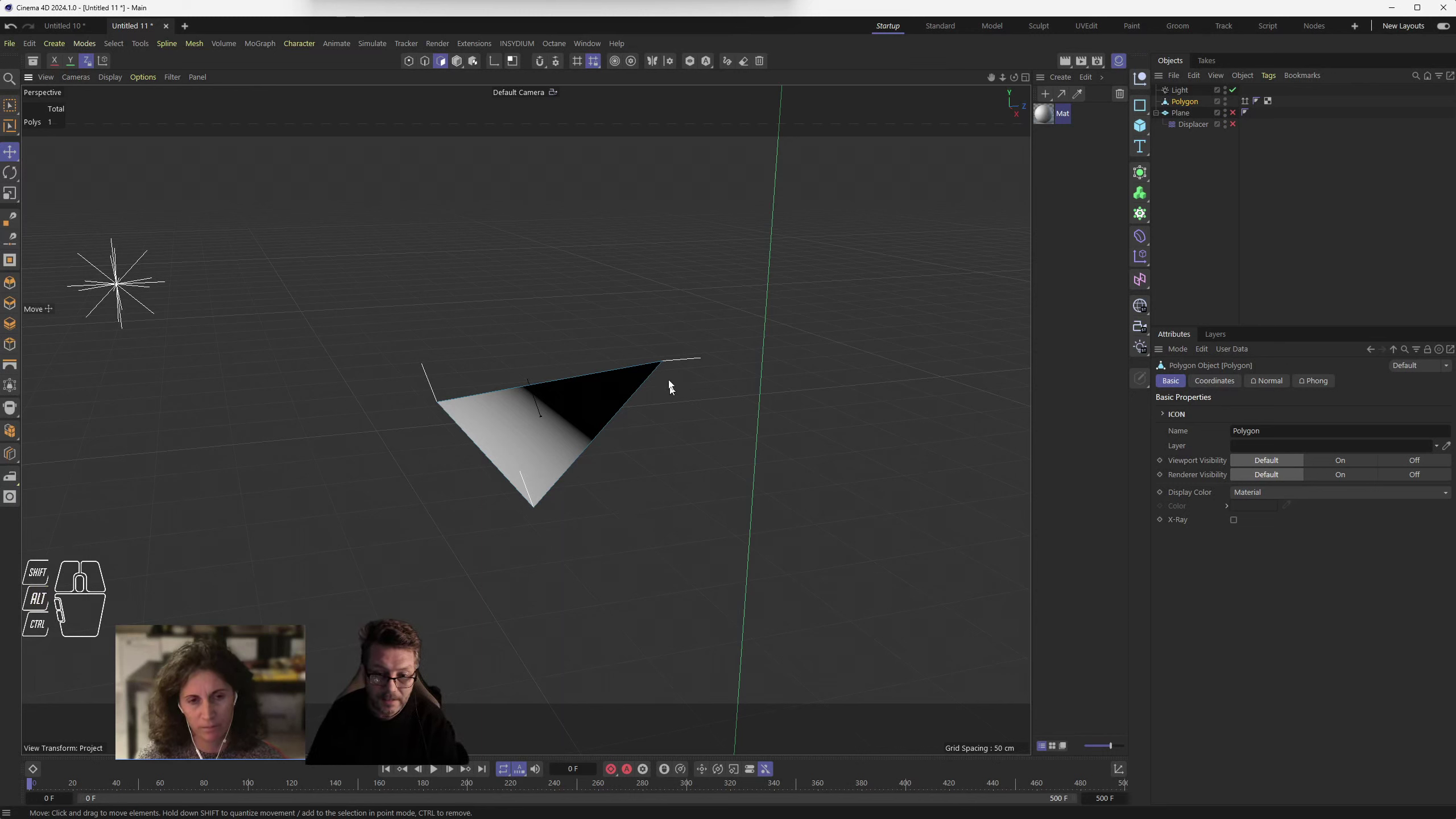
- Switch to Points mode and rectangle-select the triangle's right corner point
left_click(415, 63)
left_click_drag(585, 256, 581, 265)
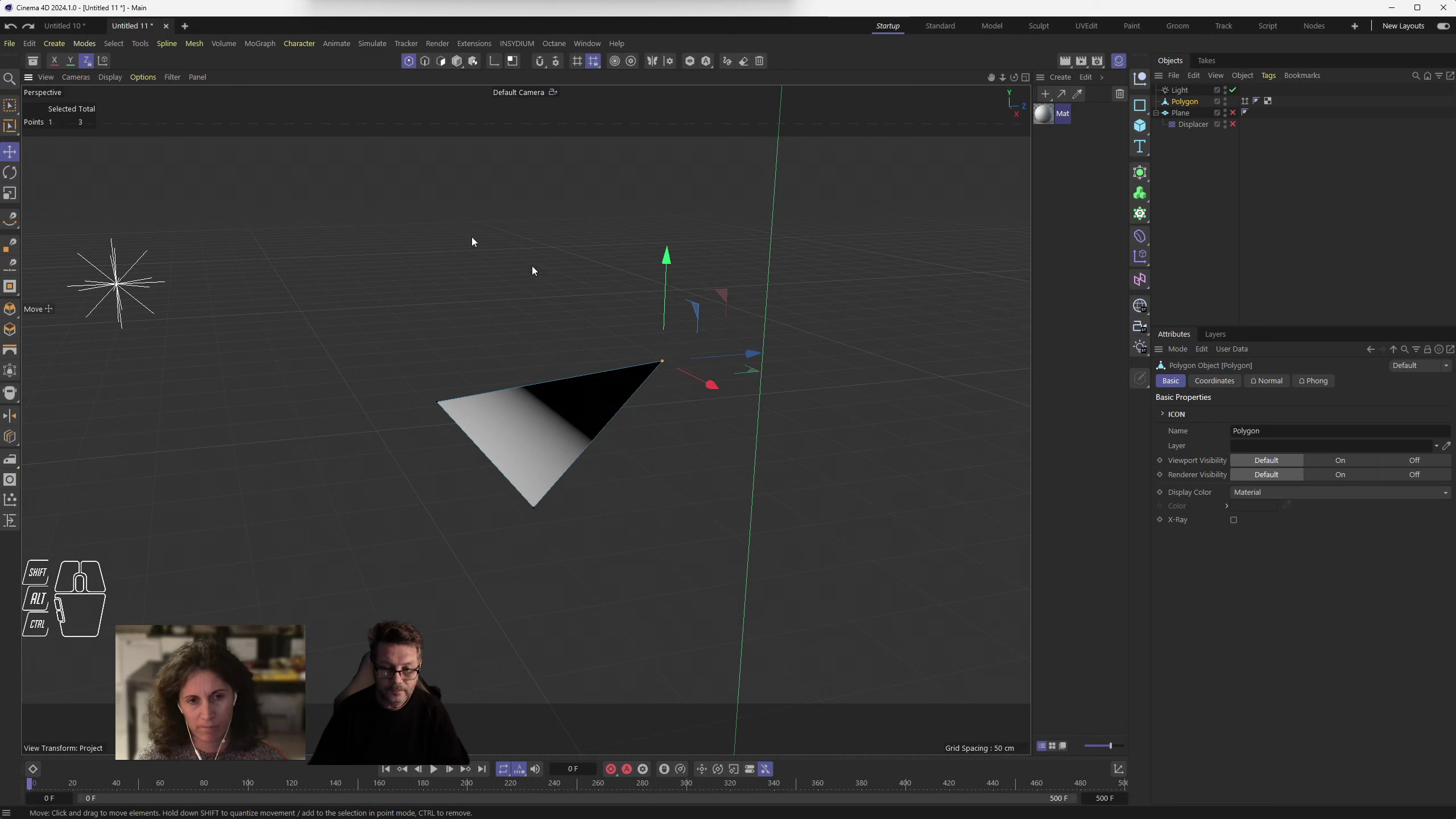
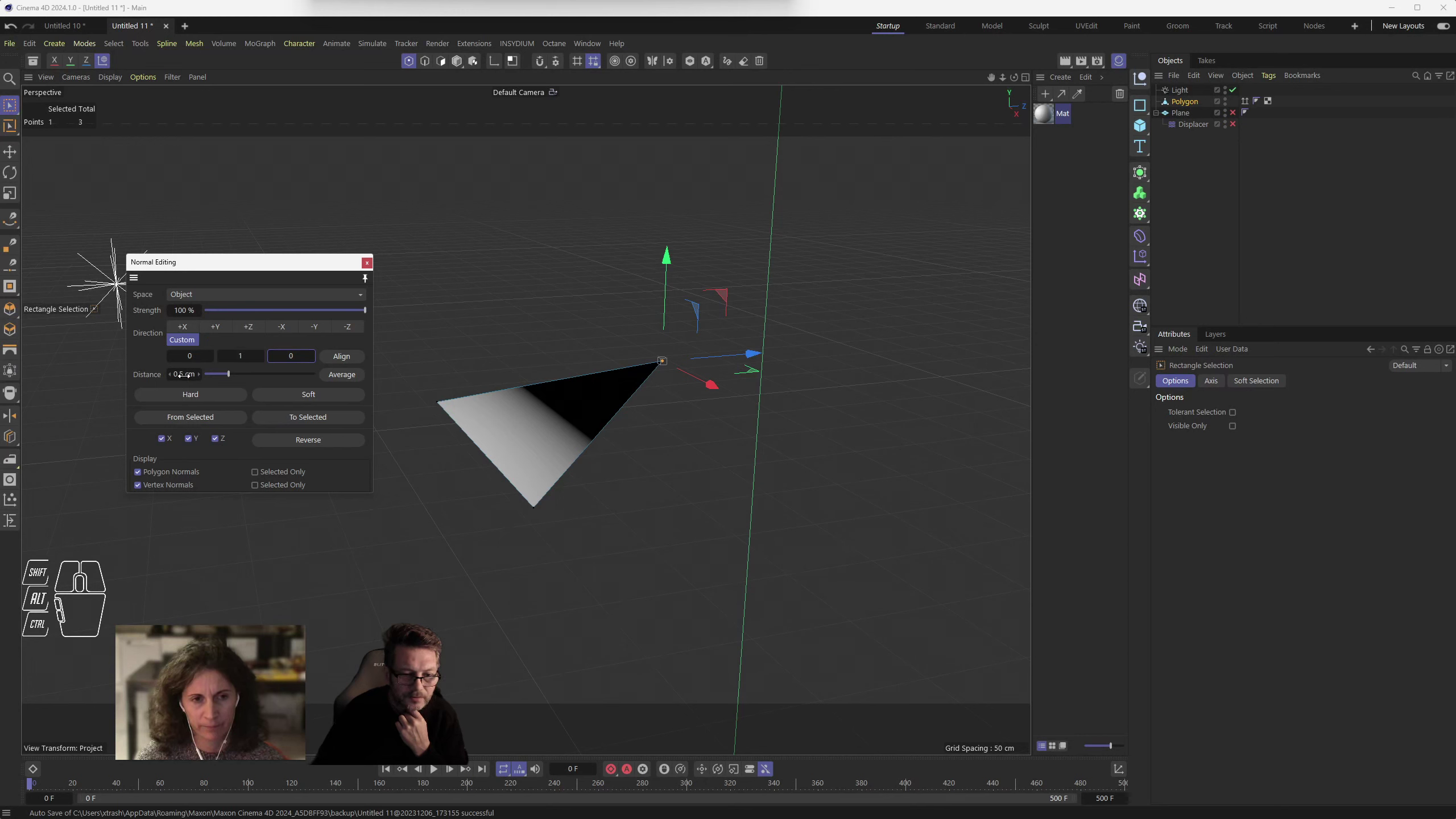
- Align the selected corner's normal to the custom 0, 1, 0 direction
left_click(351, 357)
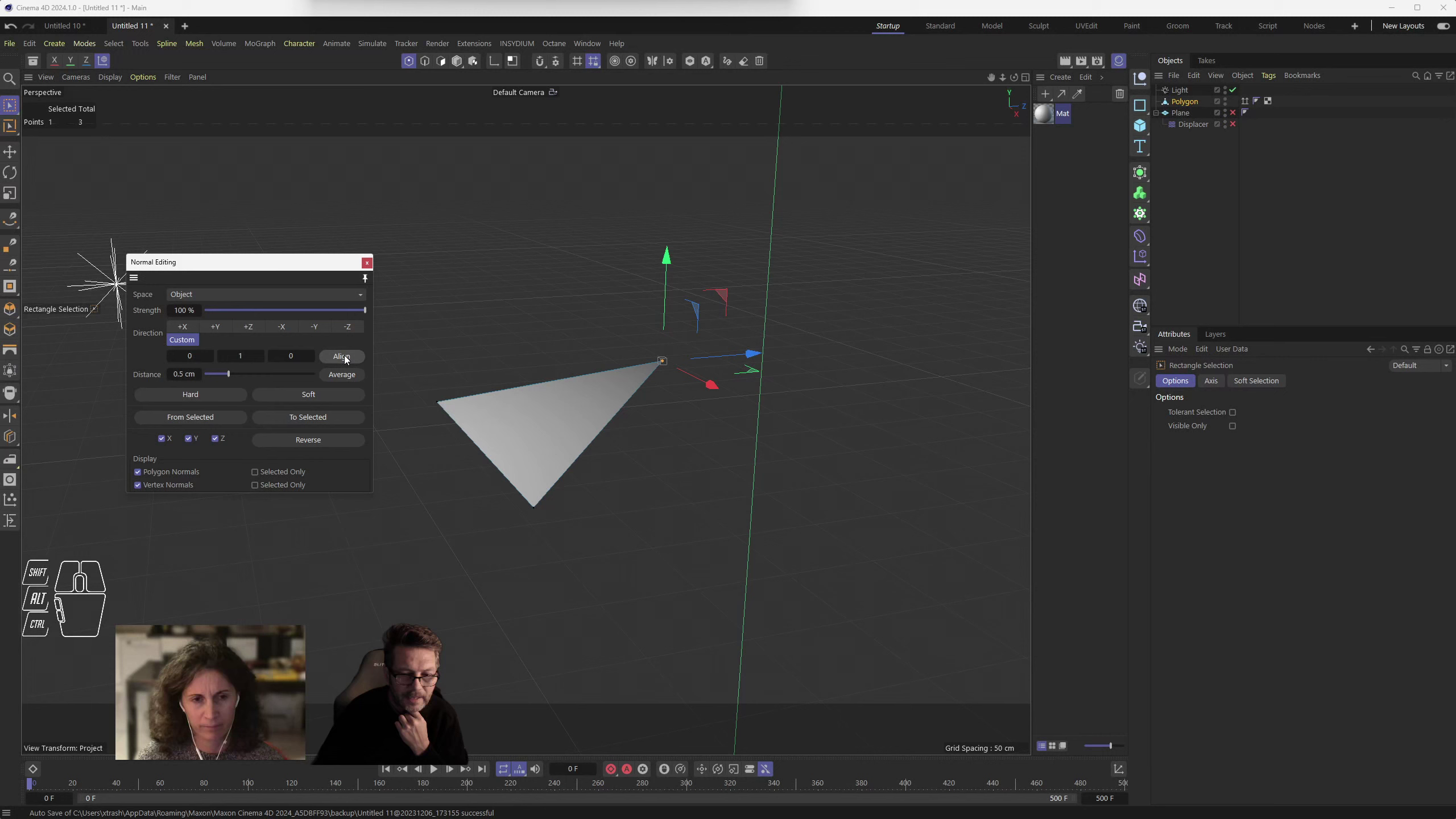
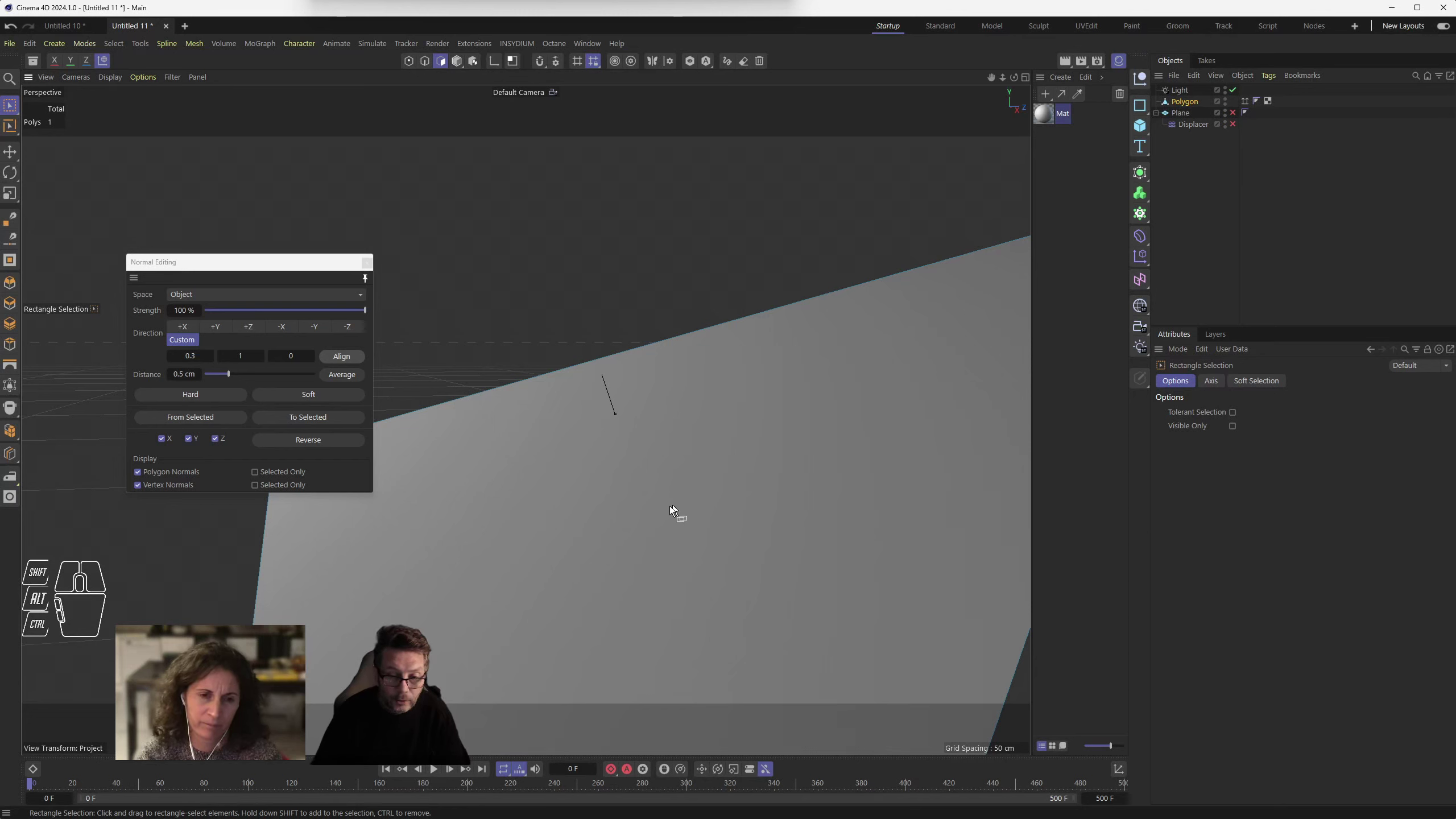
- Check the -1.7, 1, 0 aligned normal on the triangle in Polygons mode
scroll("down", 3)
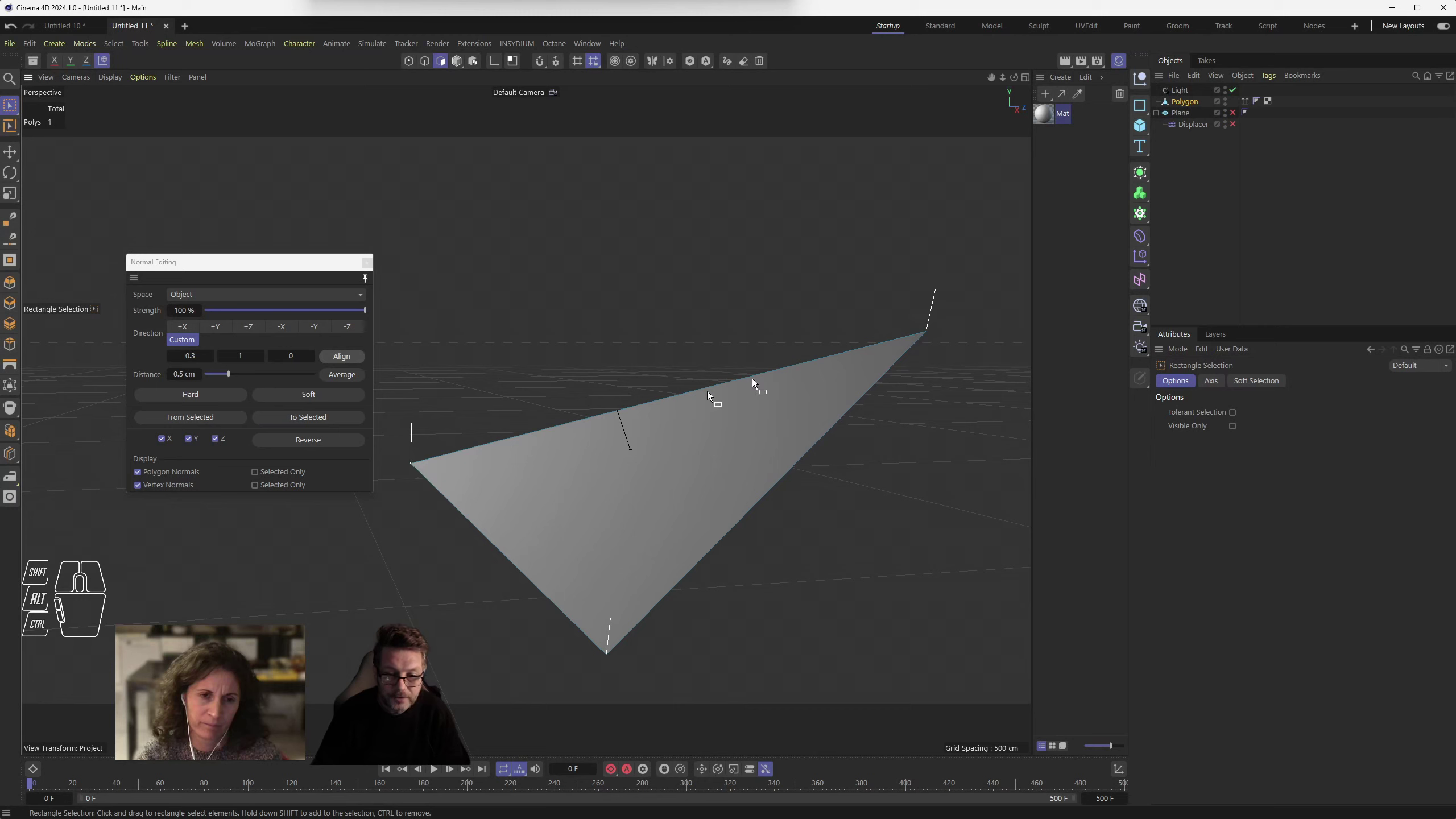
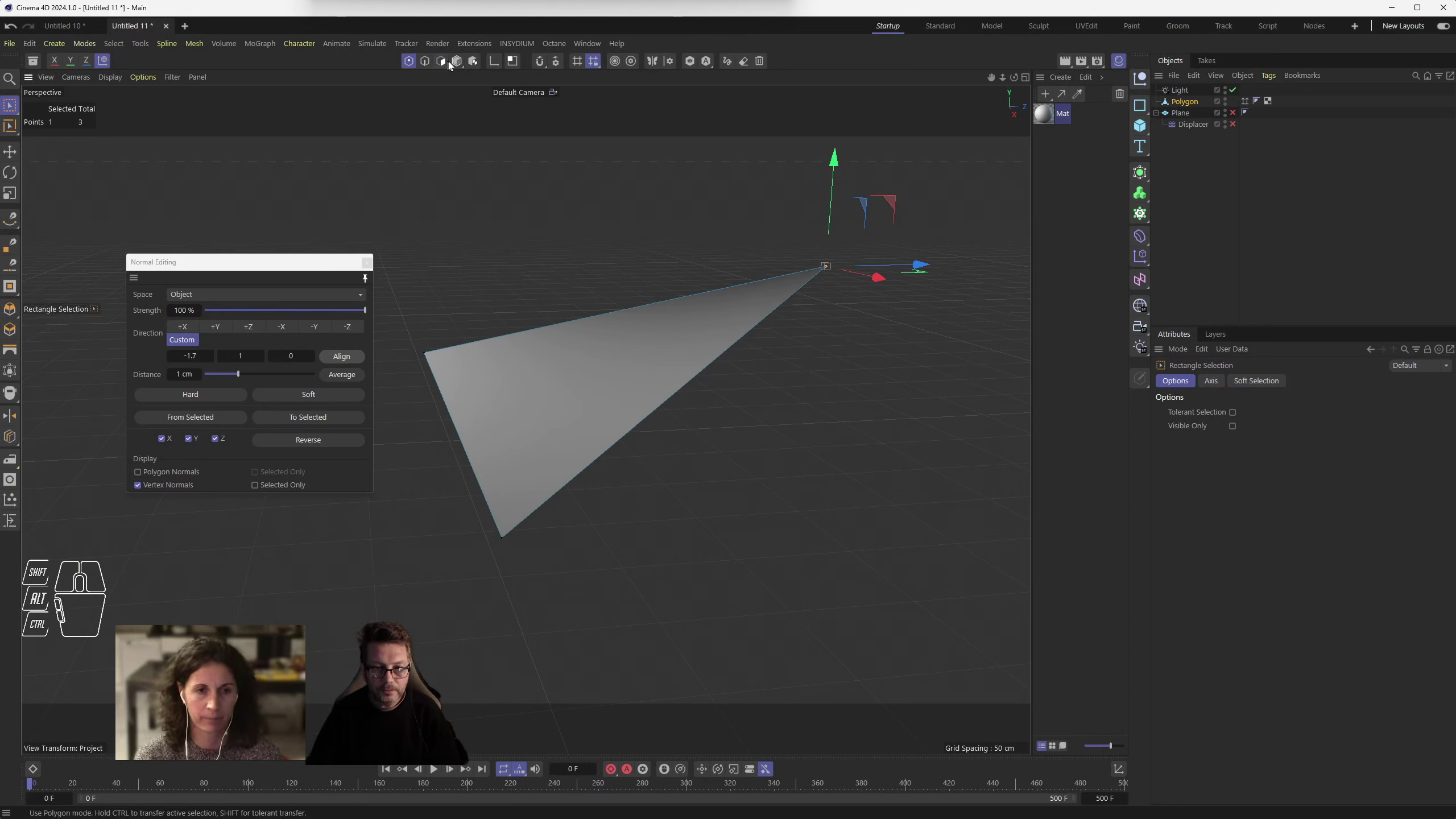
left_click(448, 64)
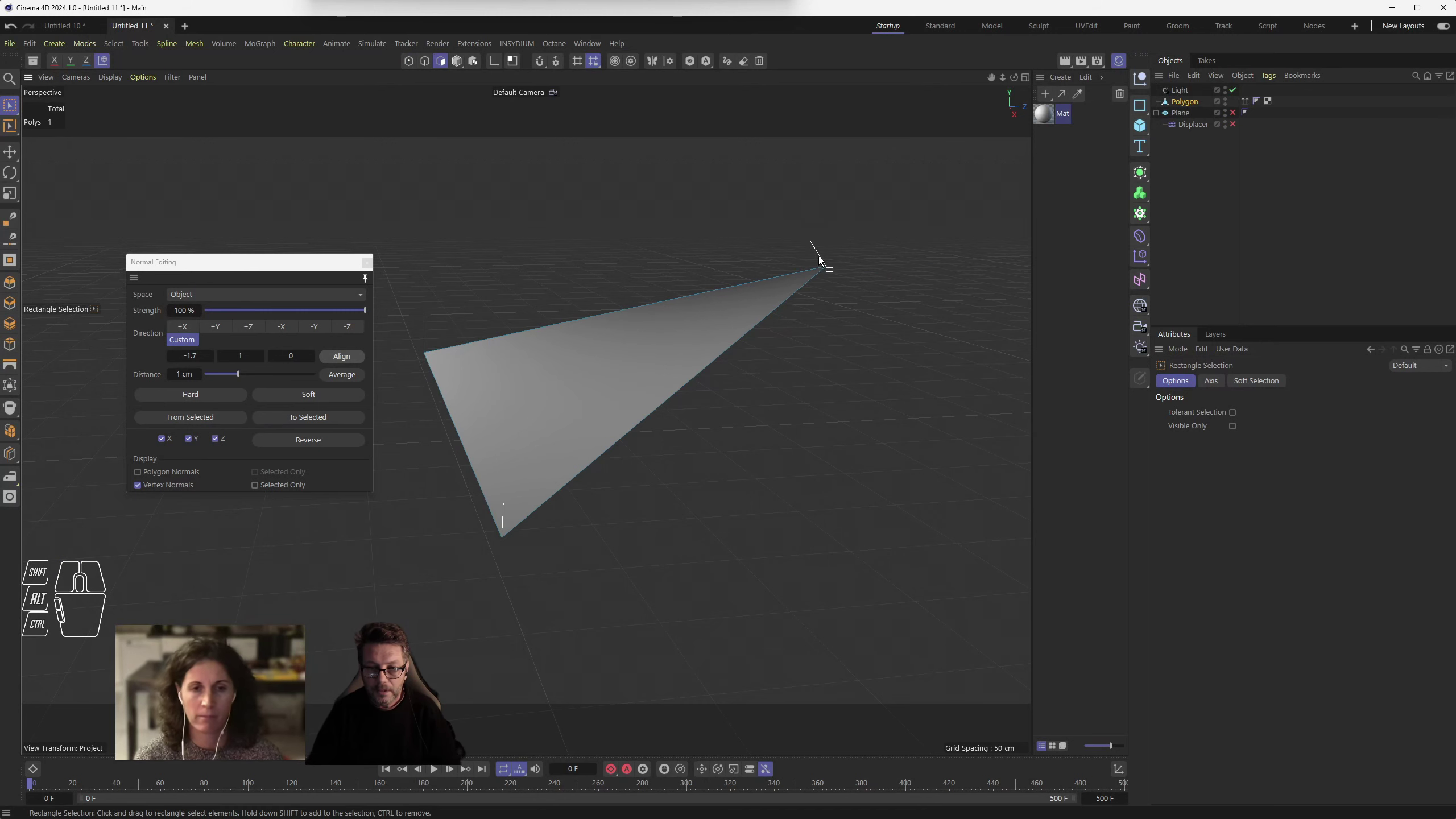
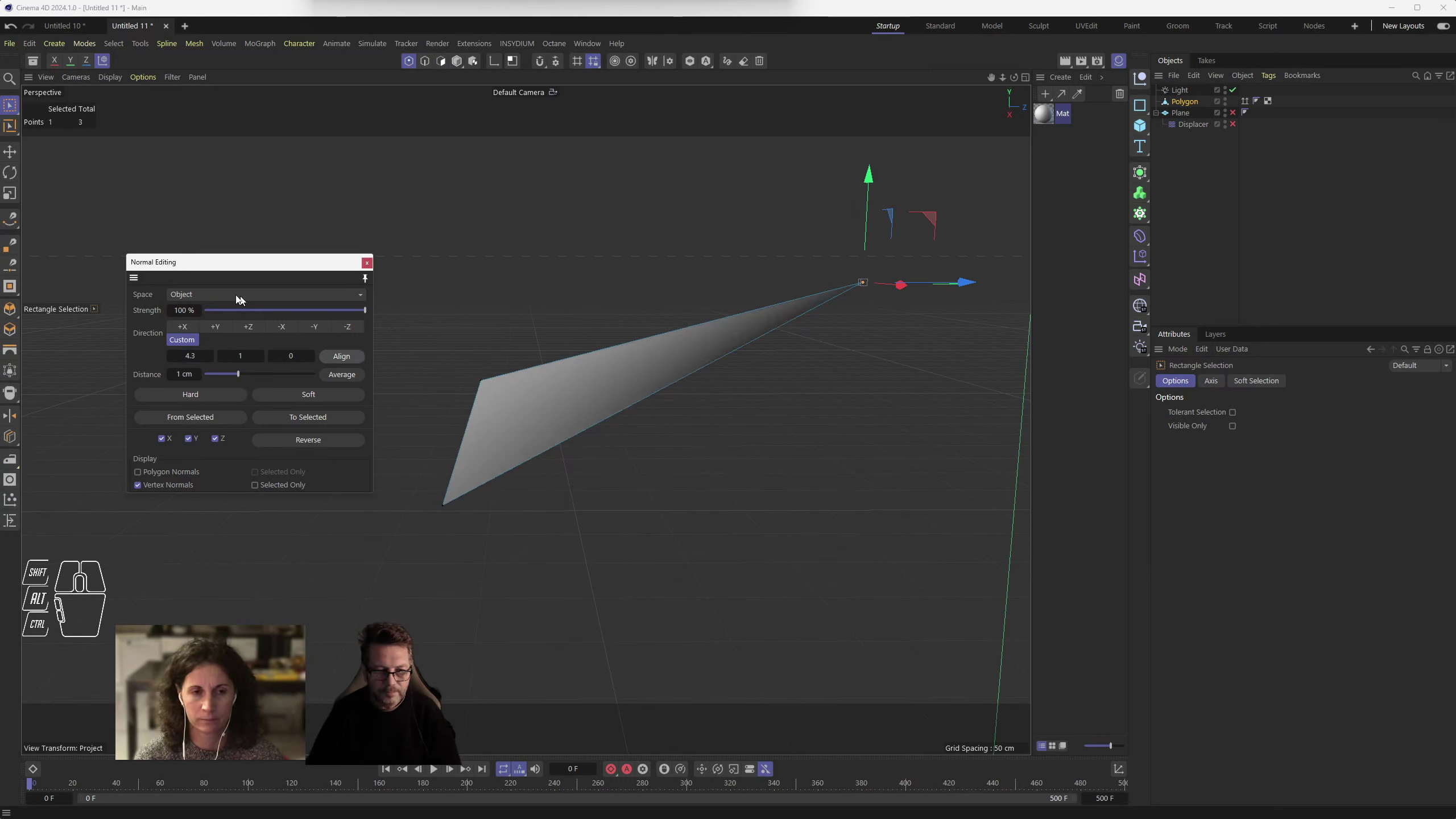
- Inspect the normals in Polygons mode, then return to Points mode on the corner point
left_click(449, 61)
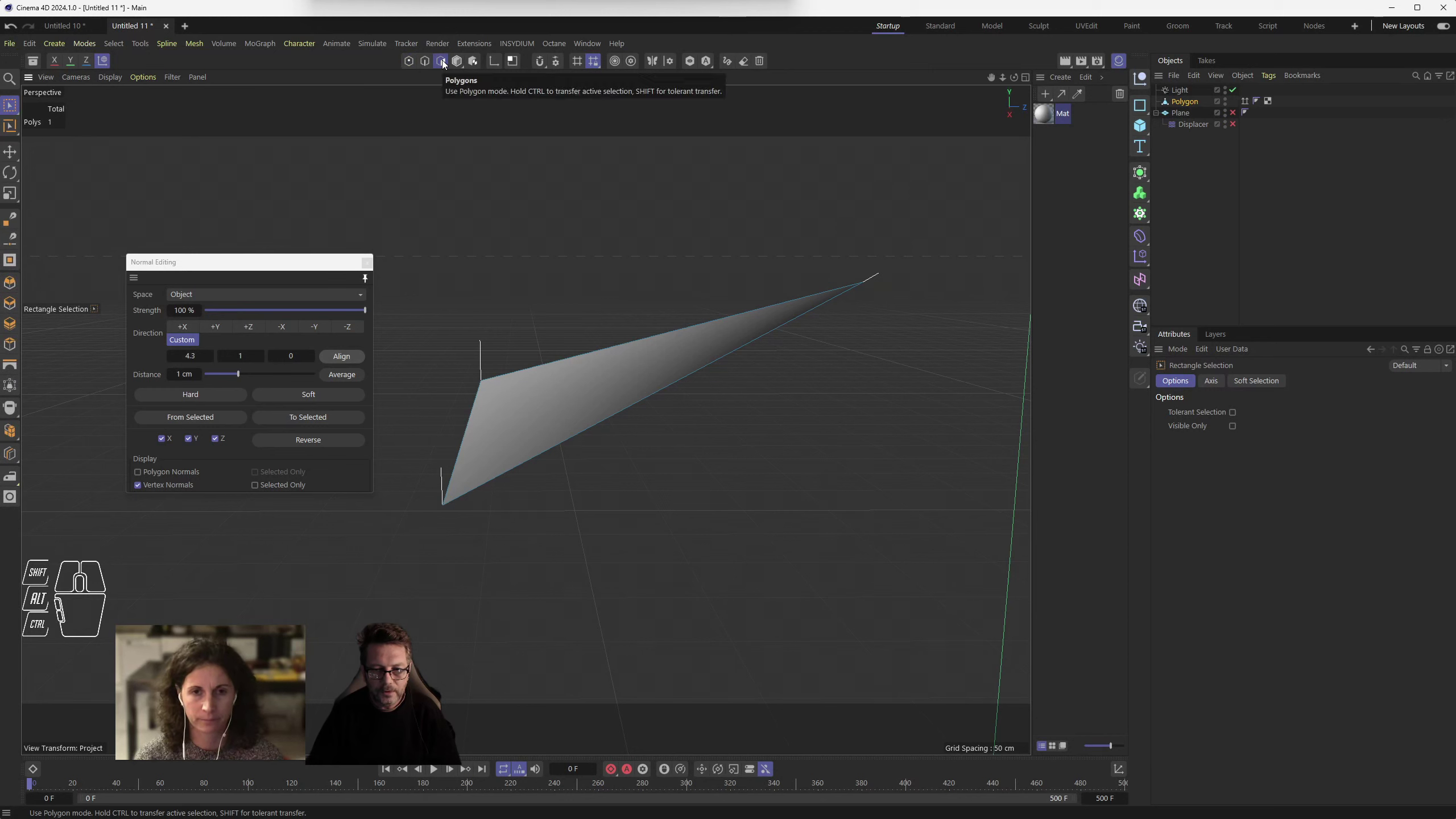
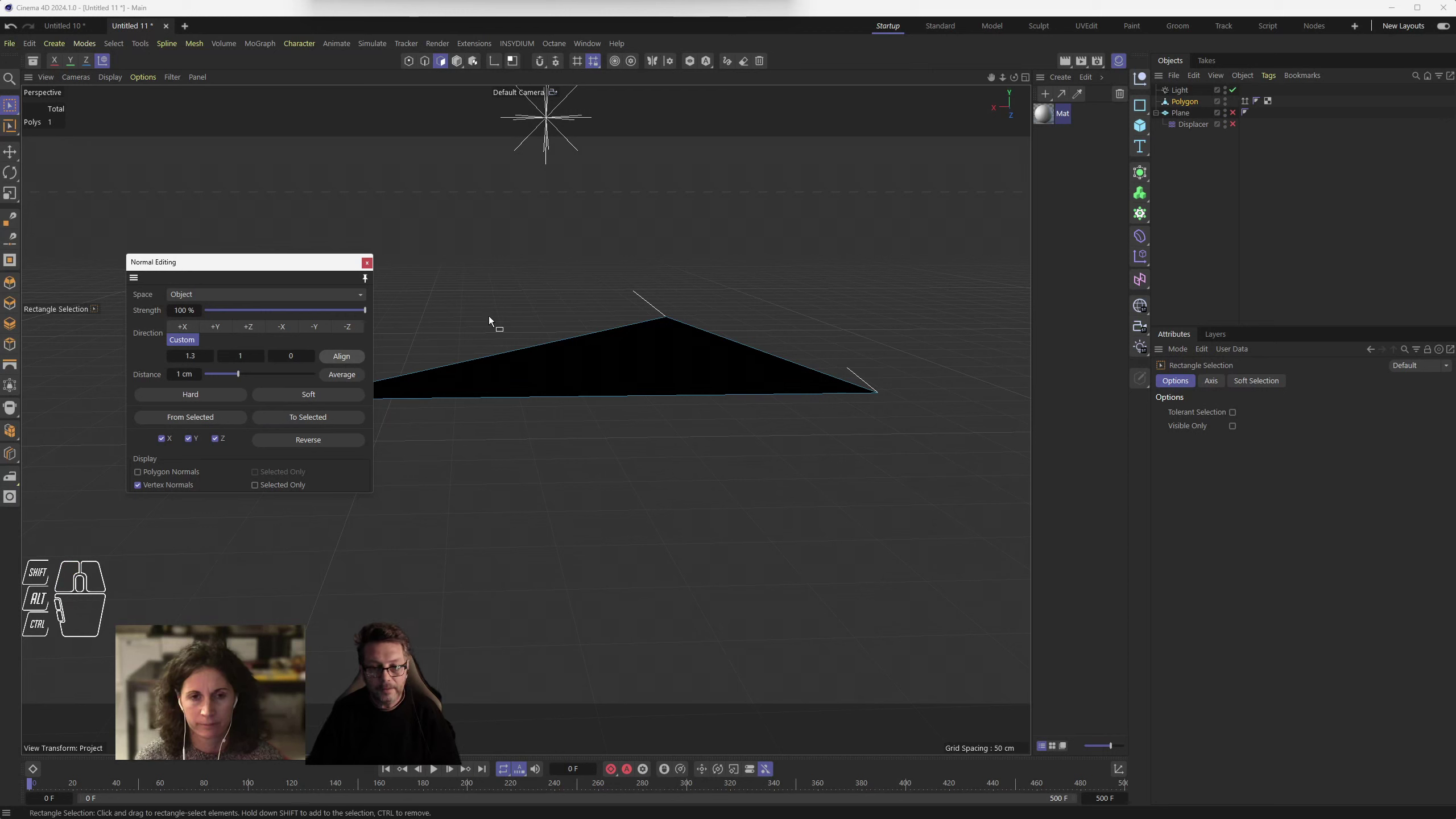
left_click(420, 61)
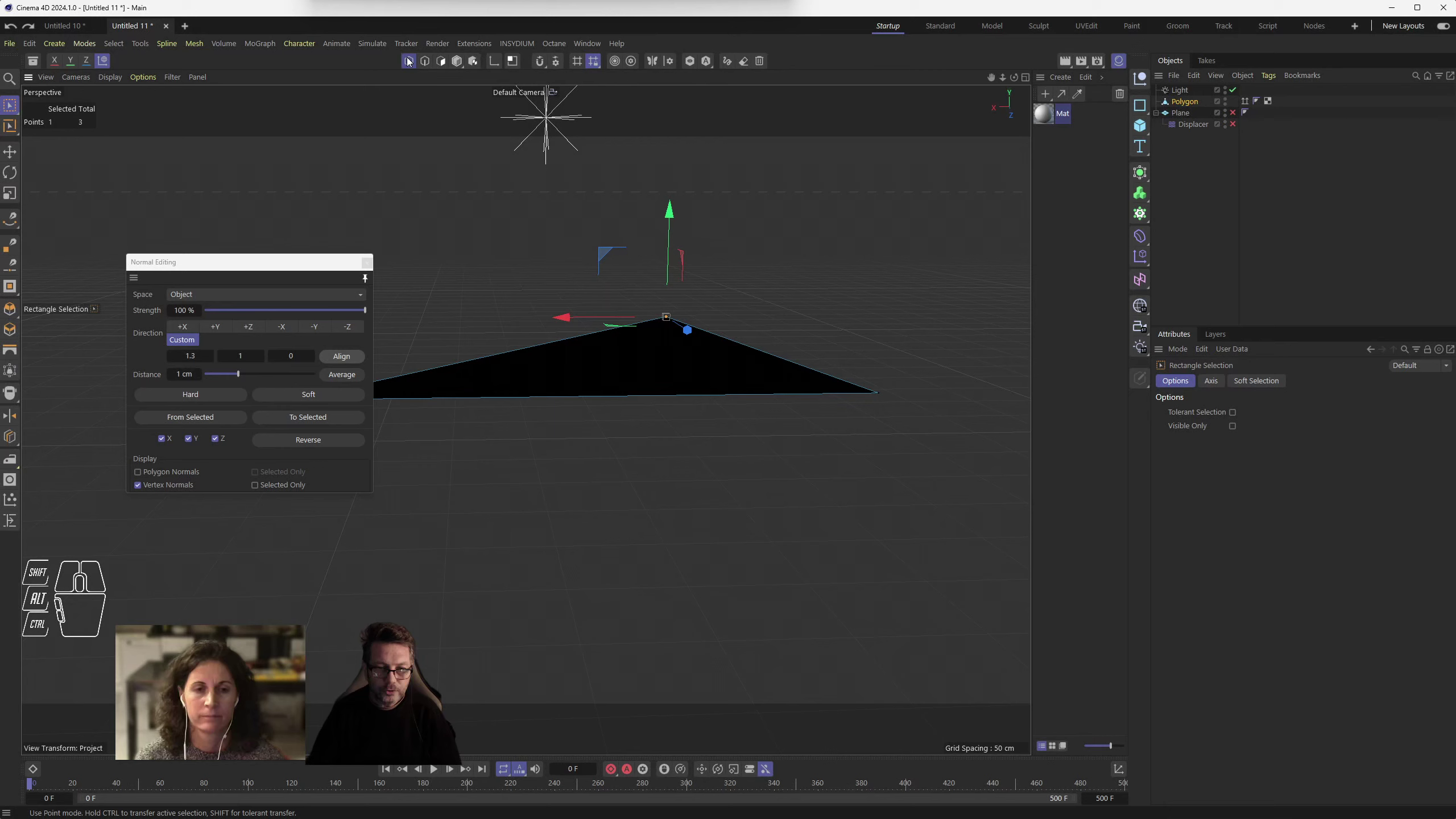
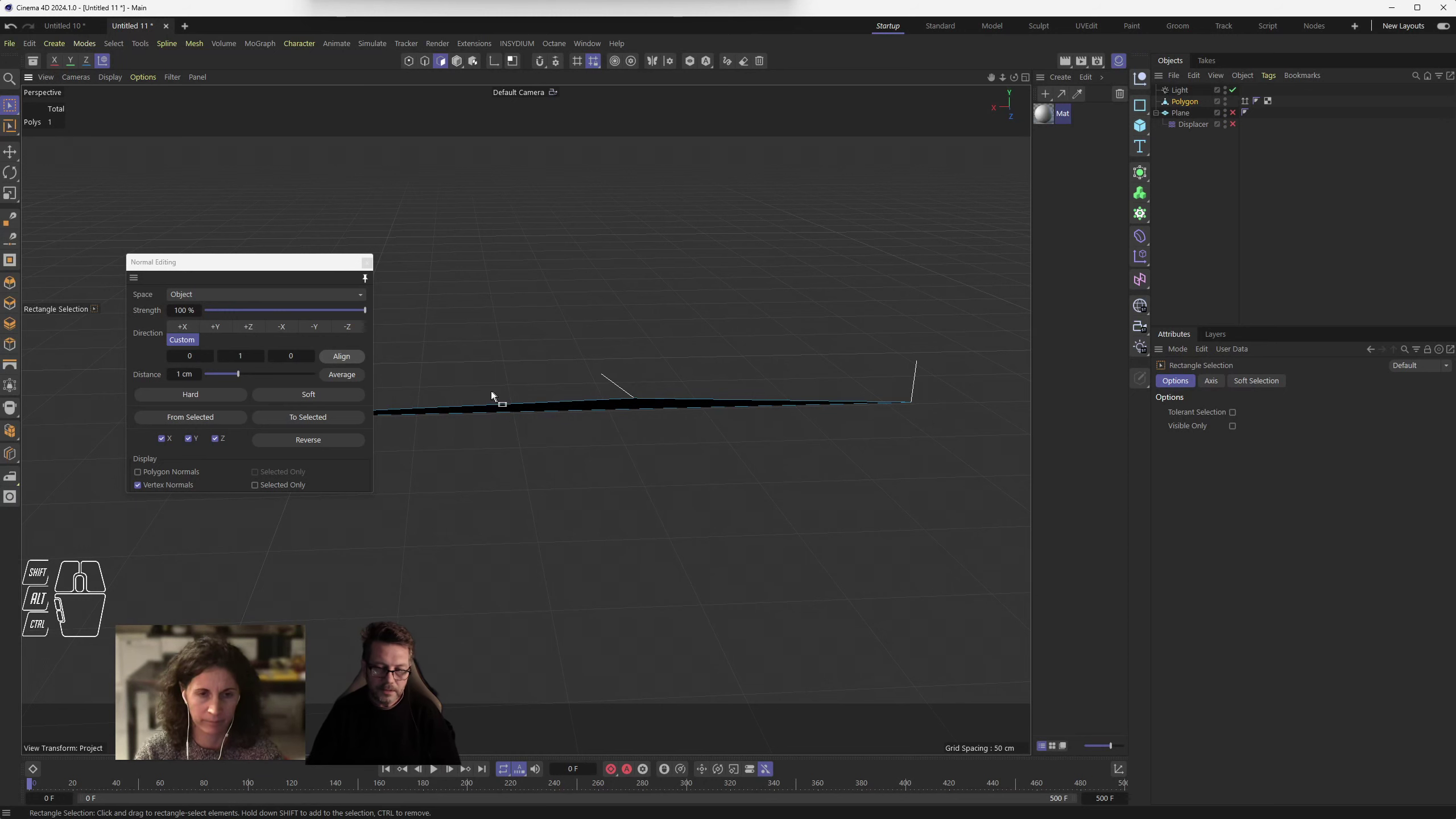
- Align the corner normal to several custom X values, ending at -2.3, 1, 0, checking each in Polygons mode
scroll("down", 3)
scroll("up", 3)
scroll("down", 3)
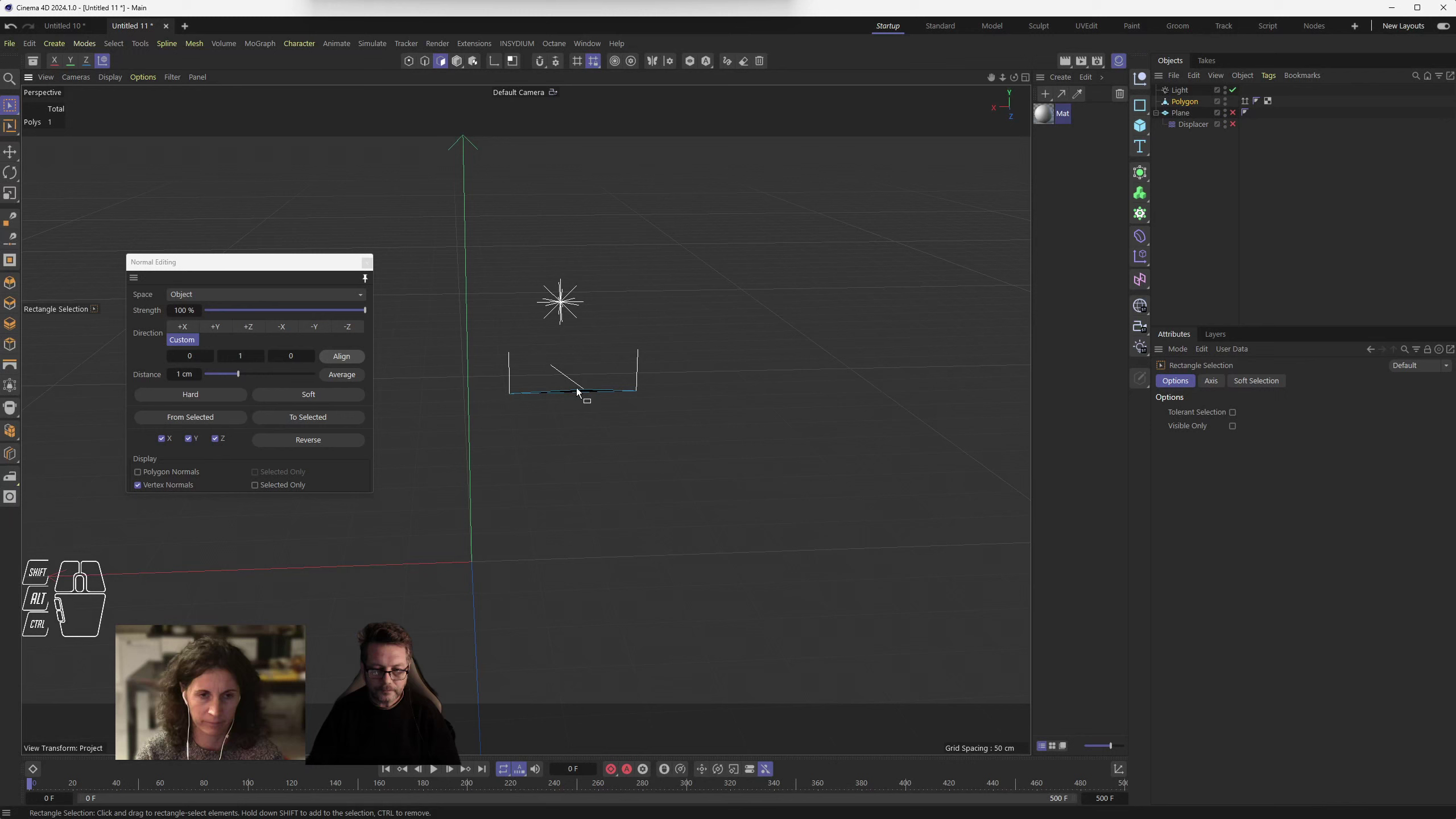
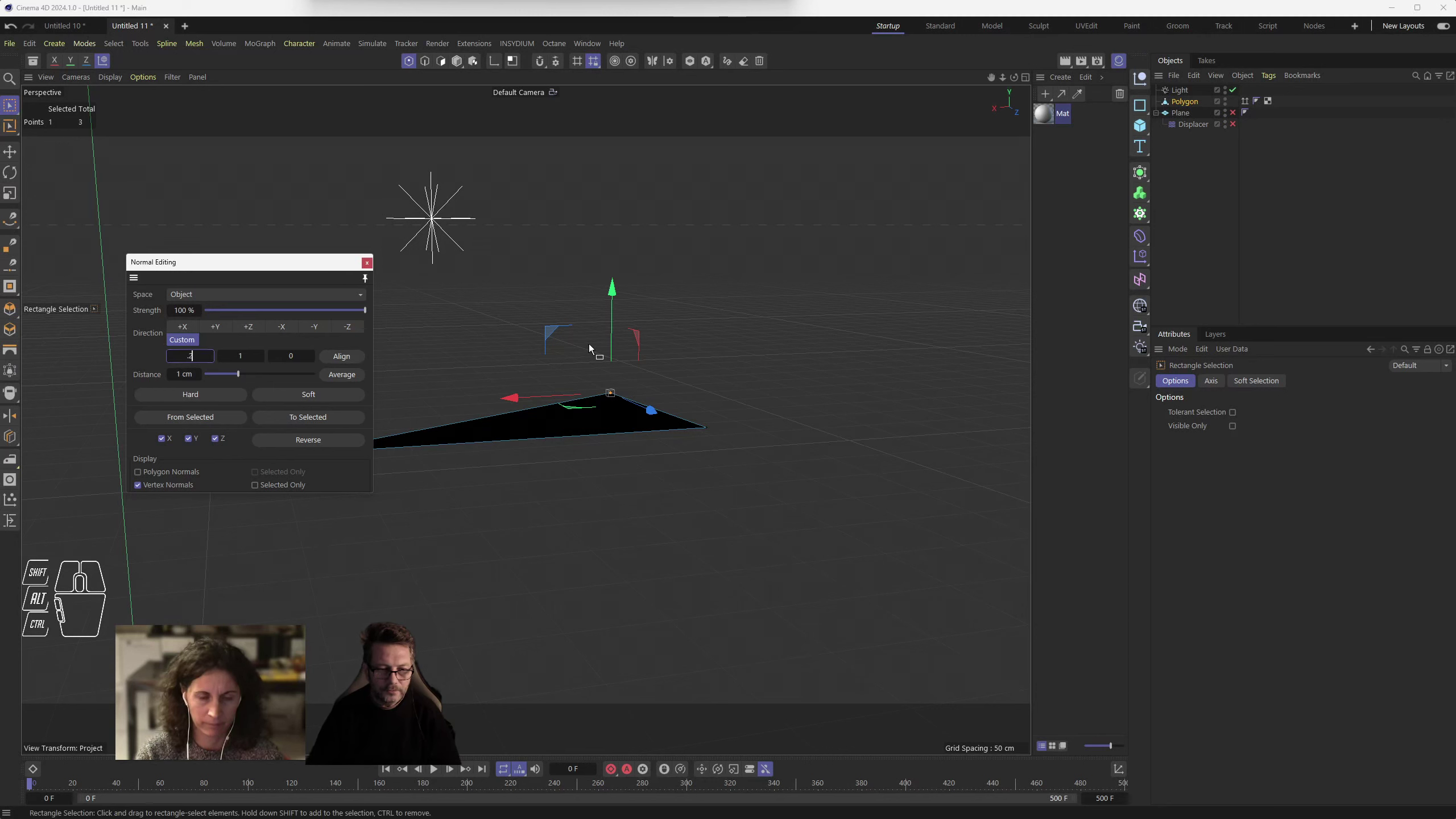
left_click(353, 358)
left_click(446, 64)
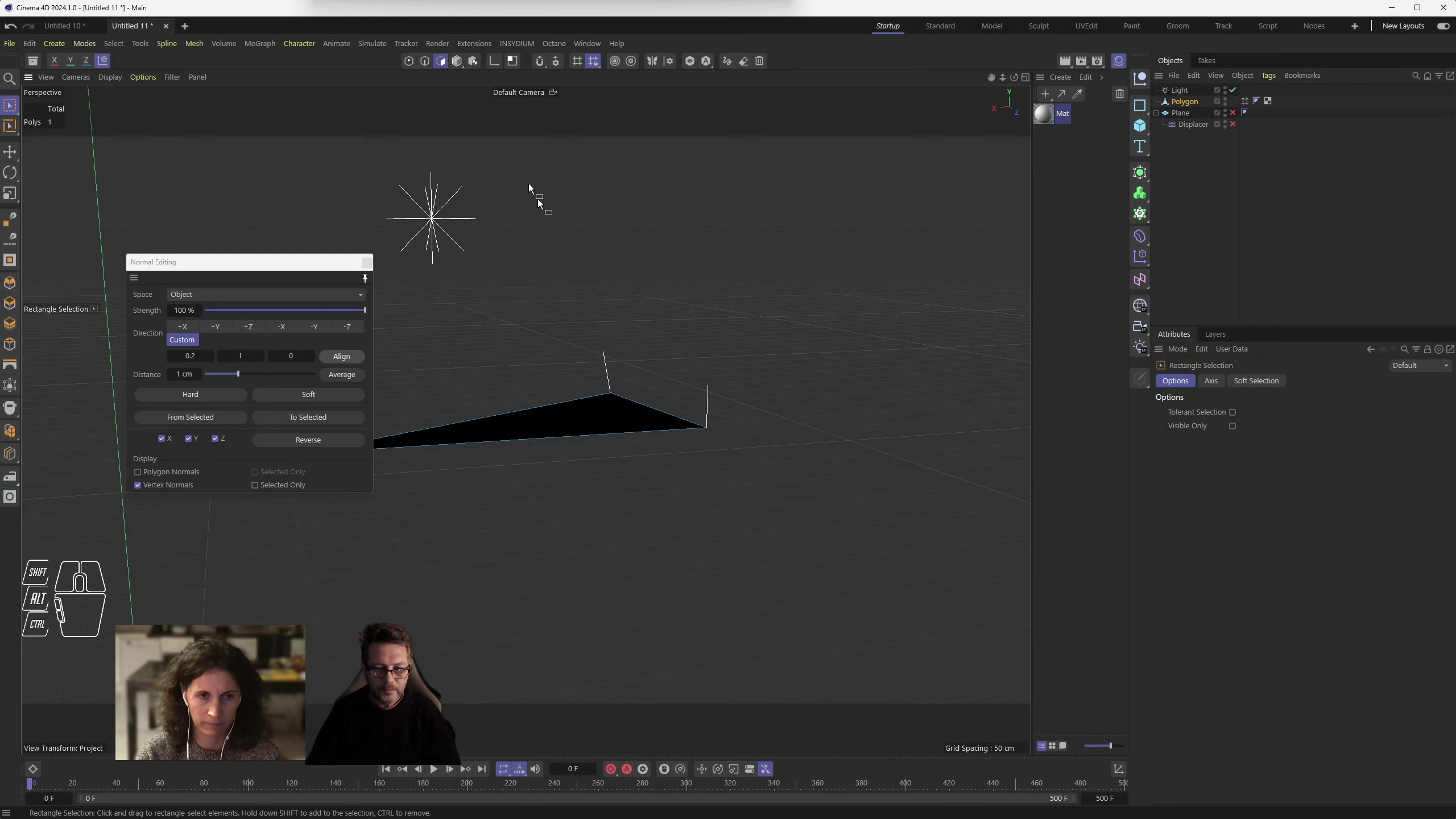
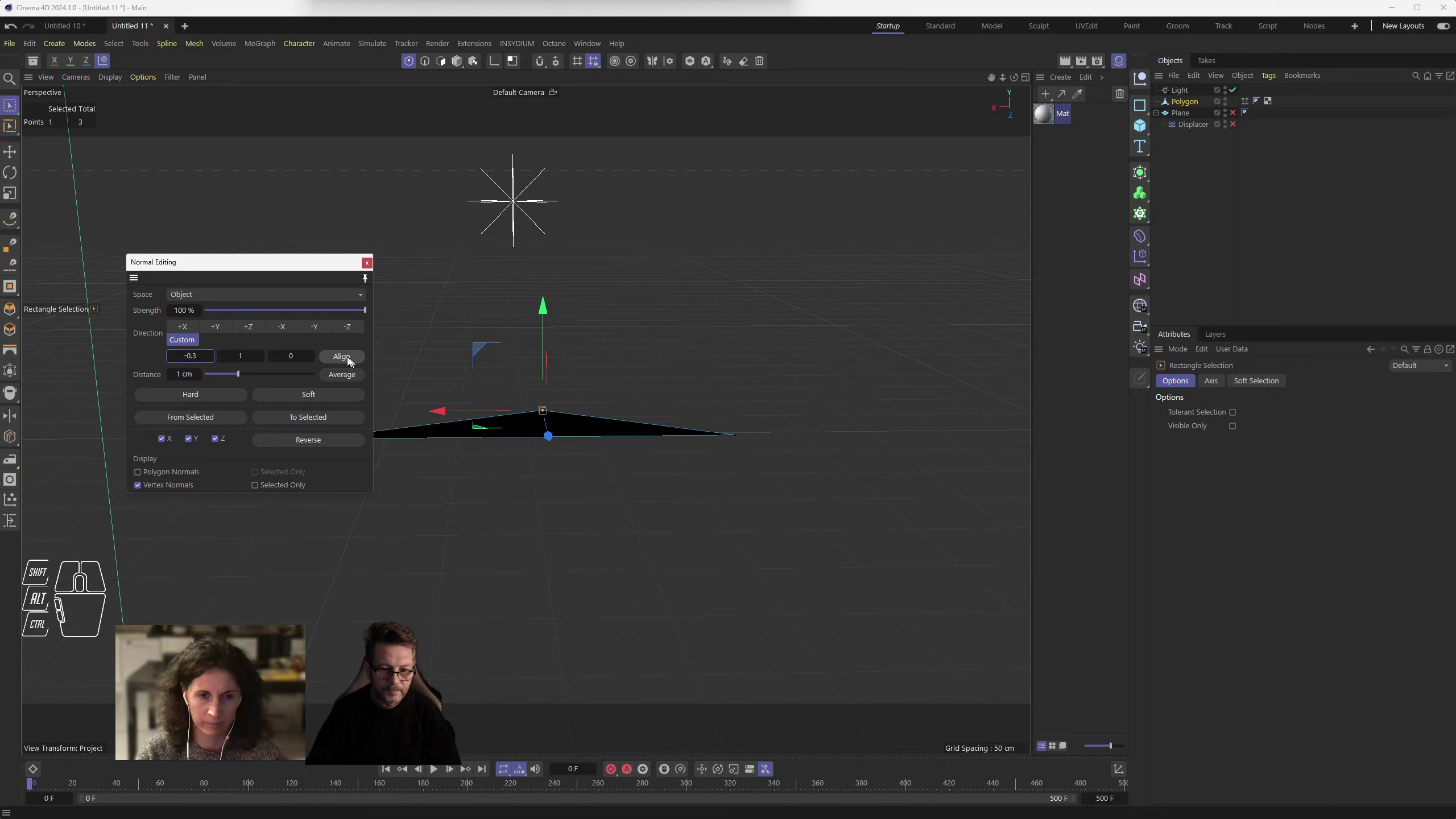
left_click(349, 359)
left_click(442, 64)
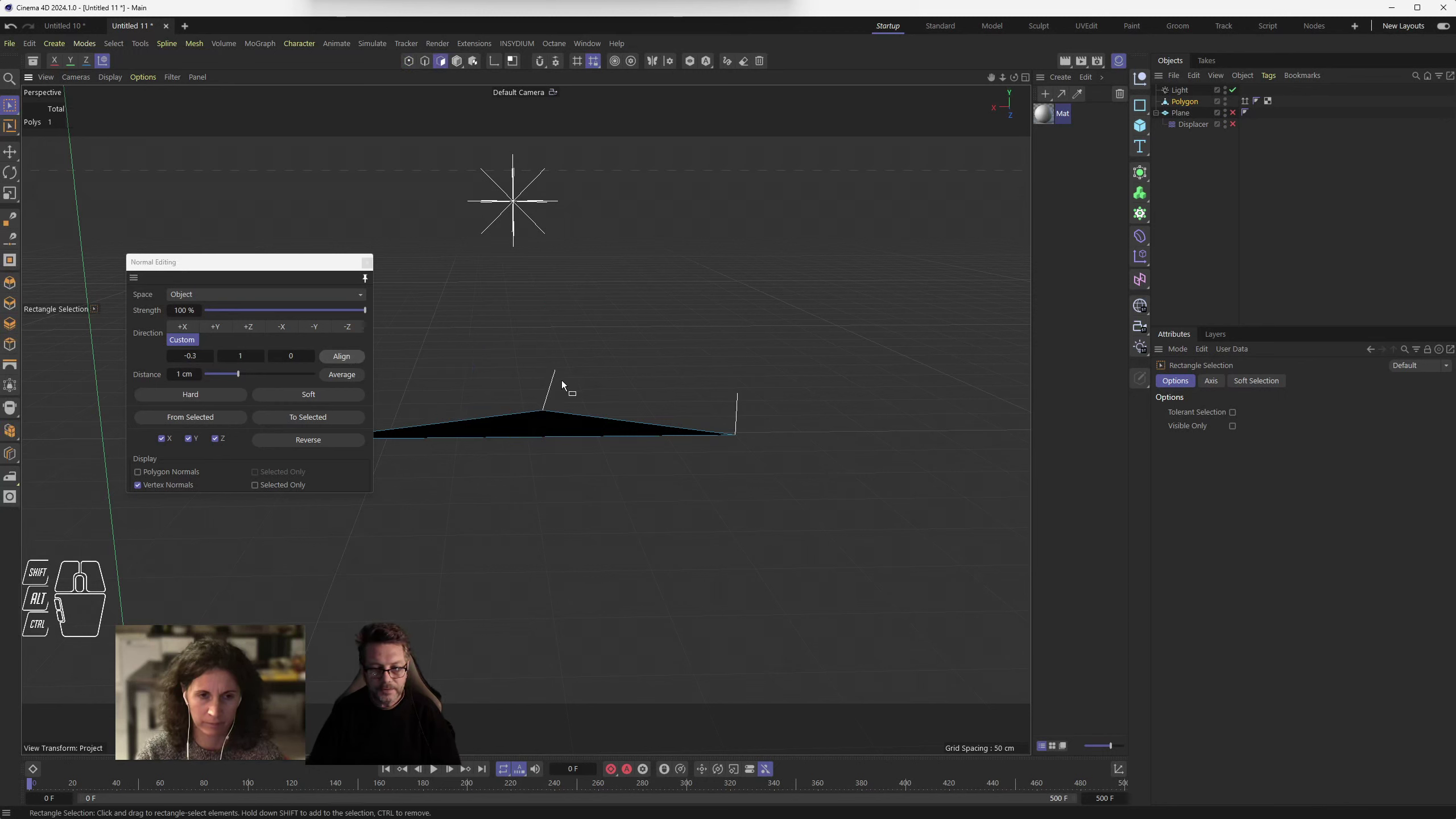
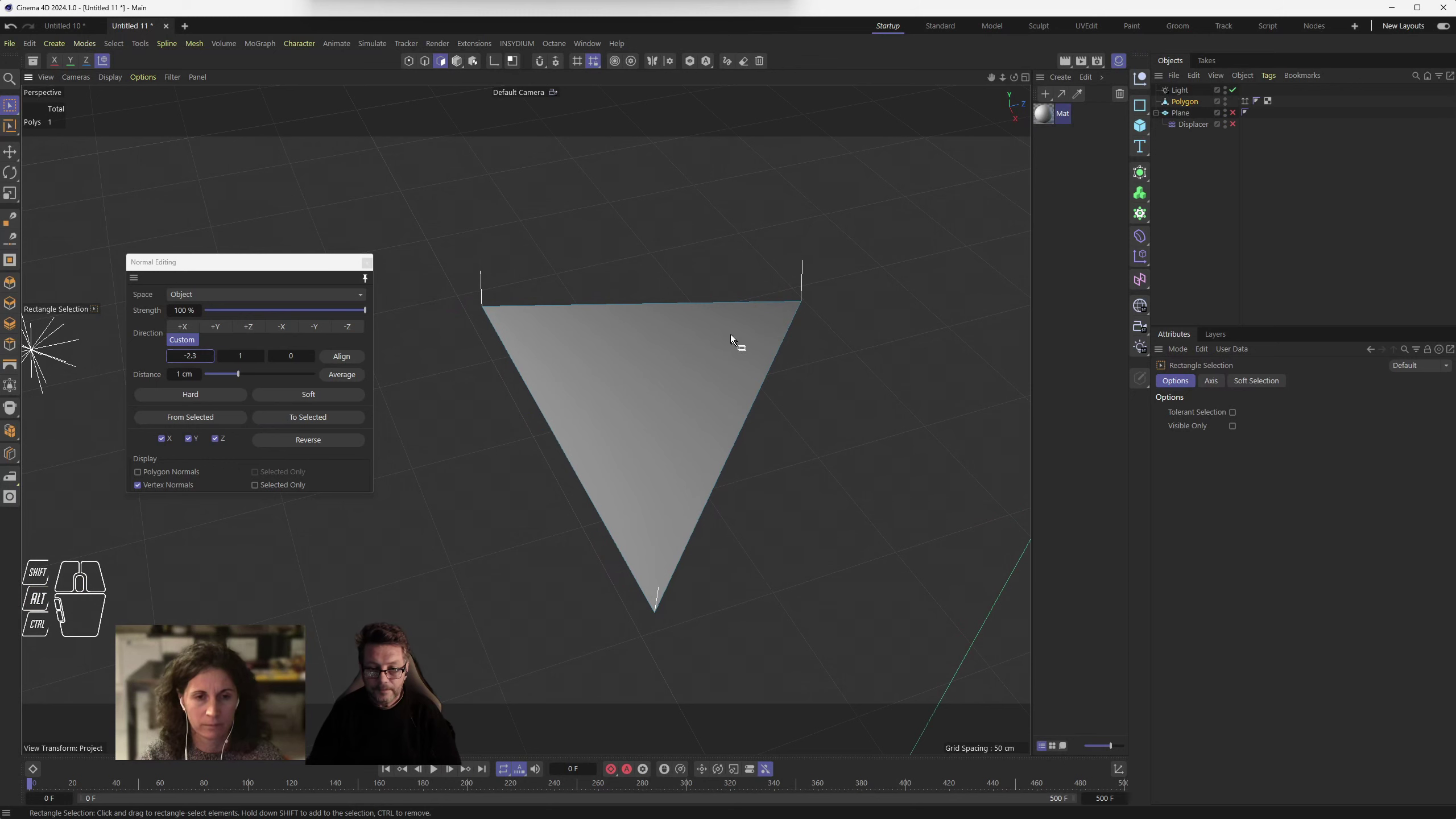
scroll("up", 3)
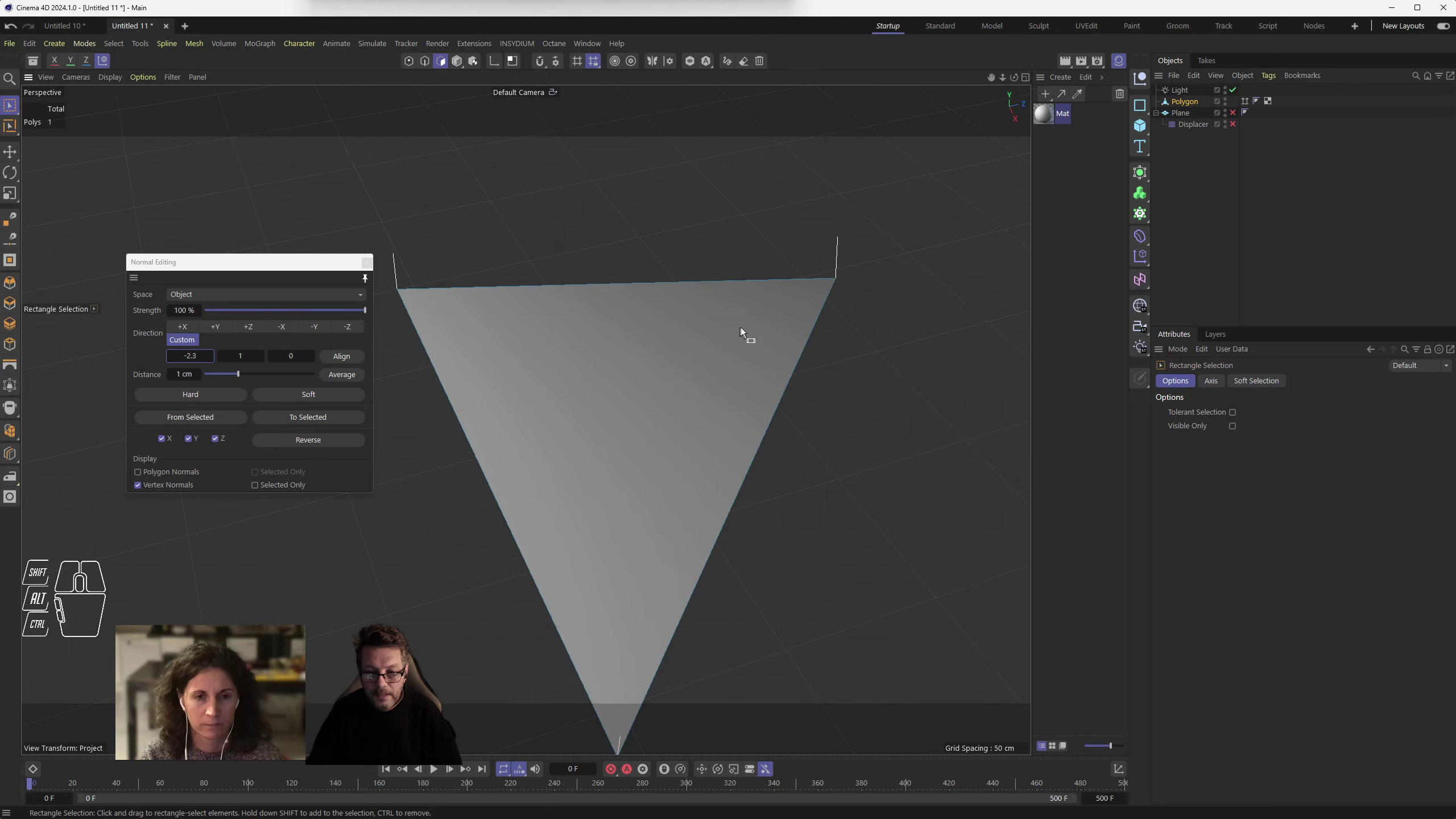
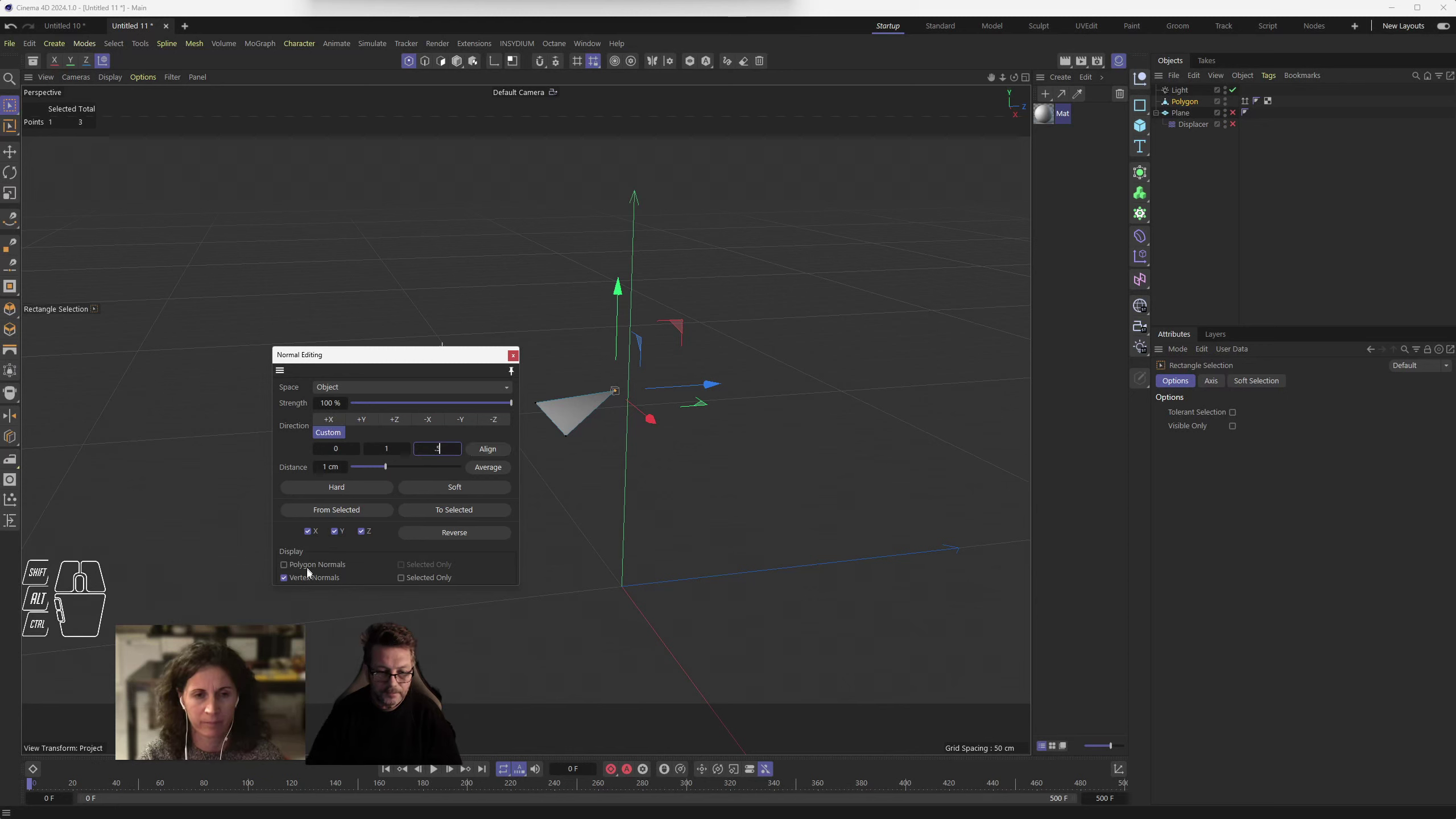
- Set the custom normal direction fields to 0, 1, 0.5 with Vertex Normals display on
left_click(310, 581)
left_click(298, 580)
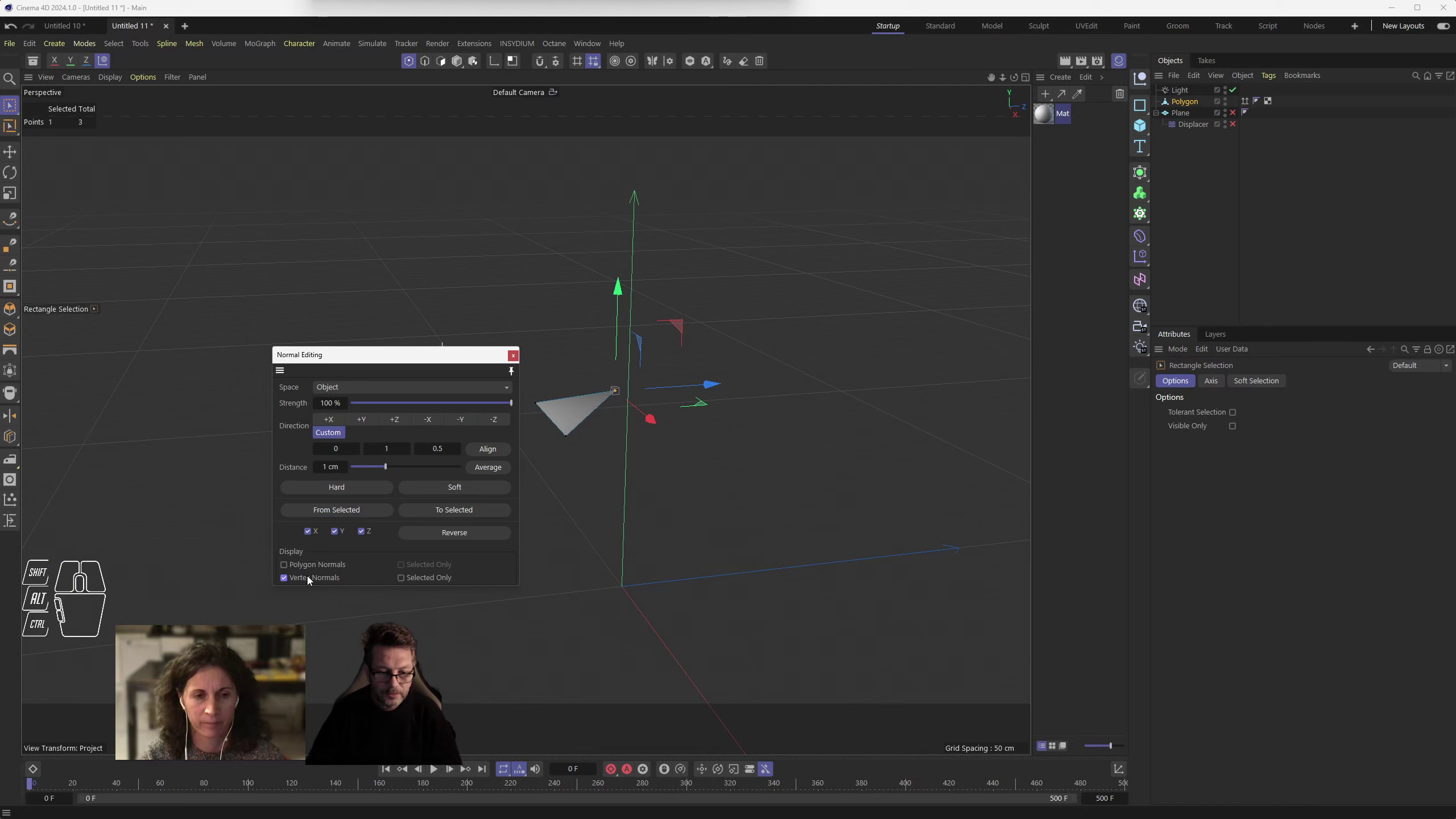
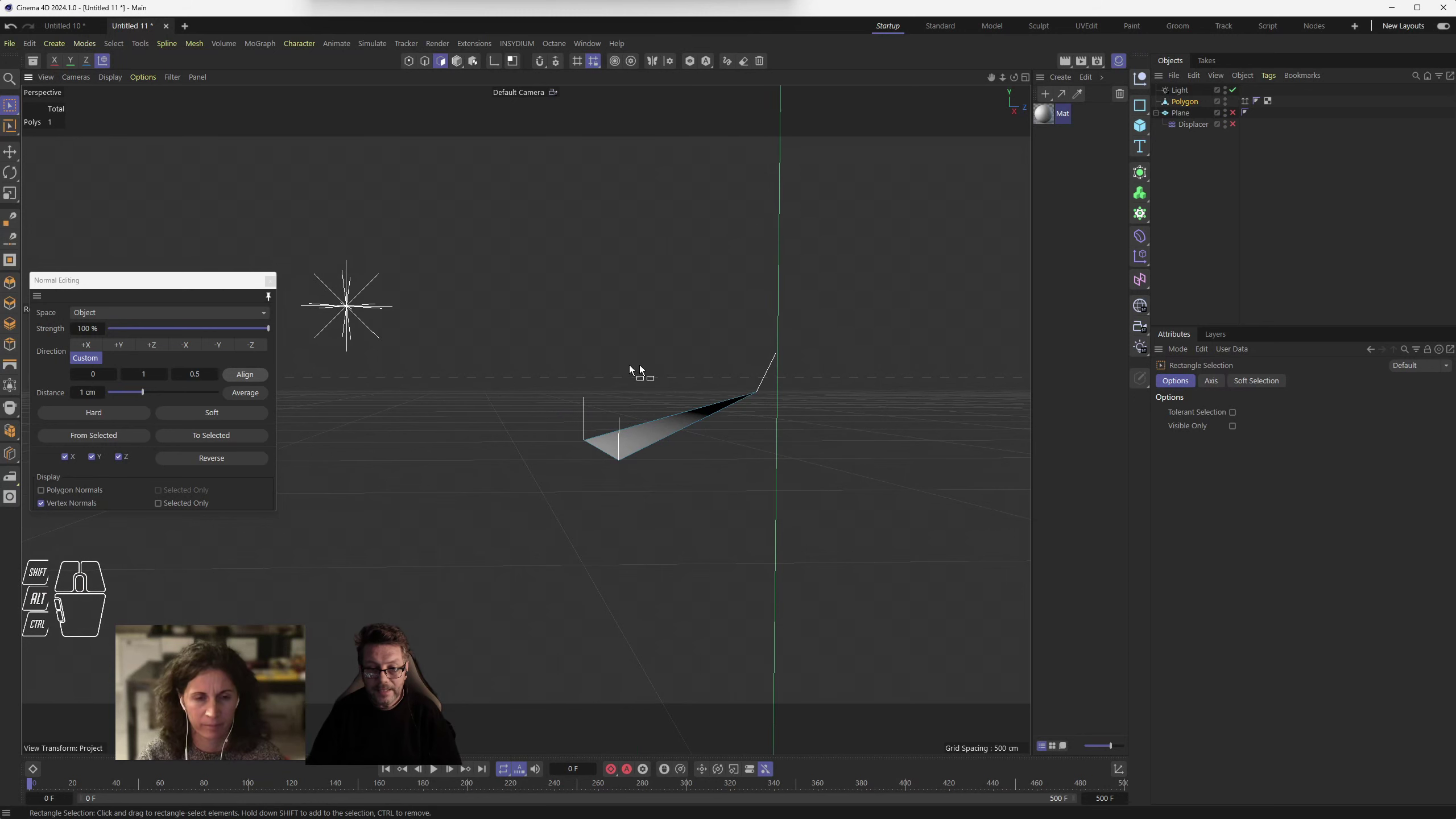
left_click(730, 63)
left_click_drag(356, 306, 762, 390)
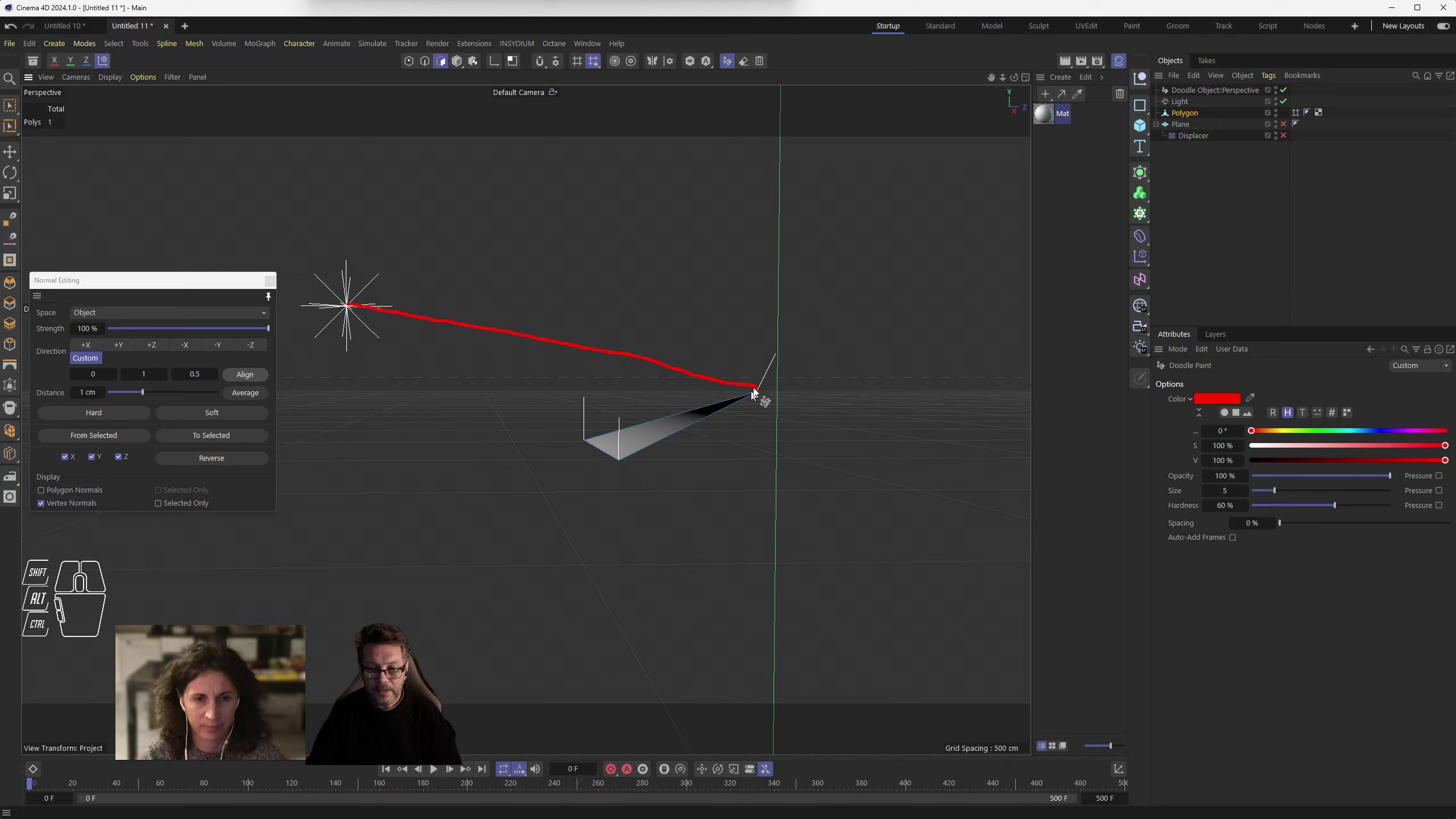
left_click_drag(763, 391, 991, 392)
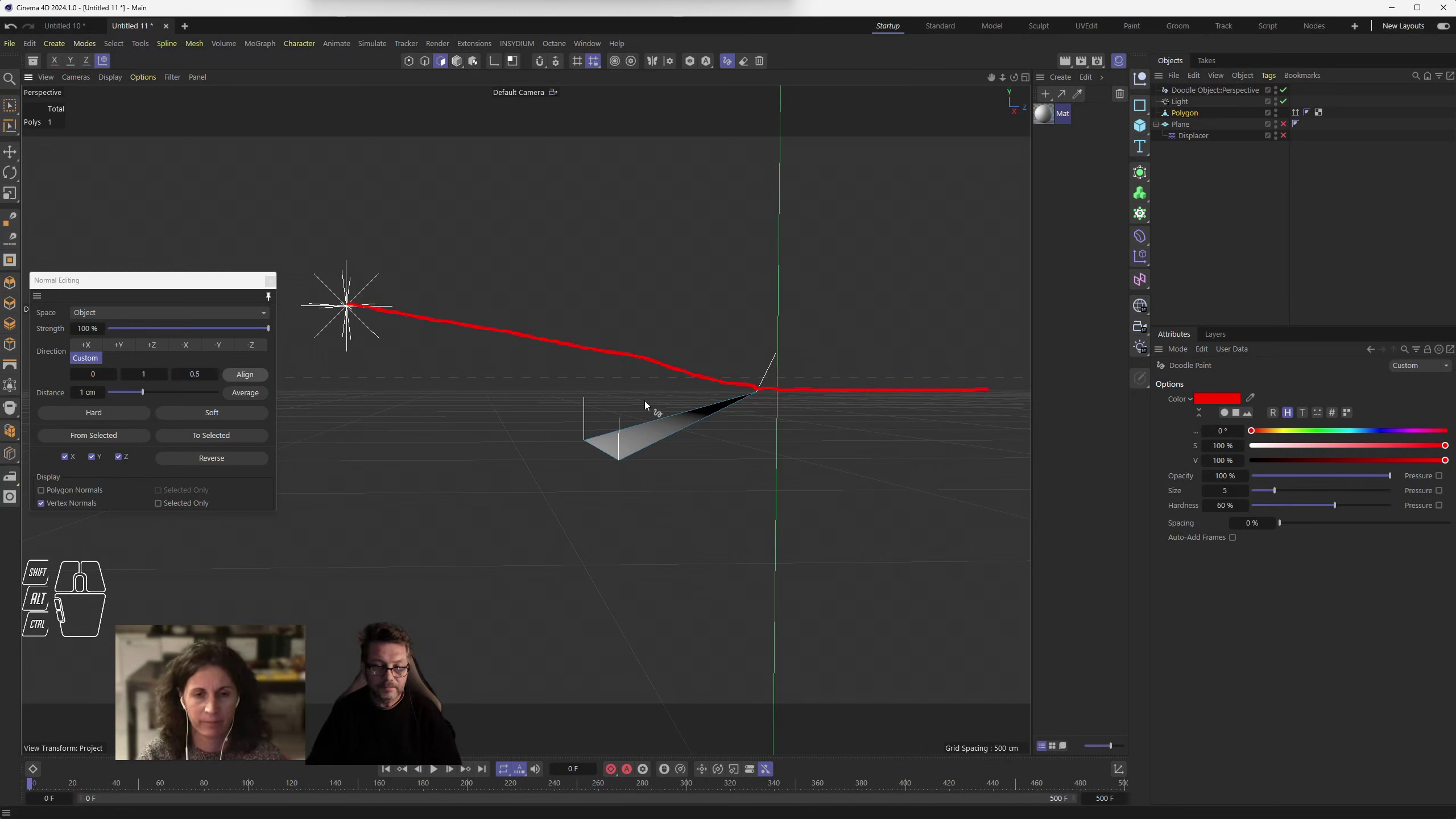
left_click_drag(646, 400, 657, 449)
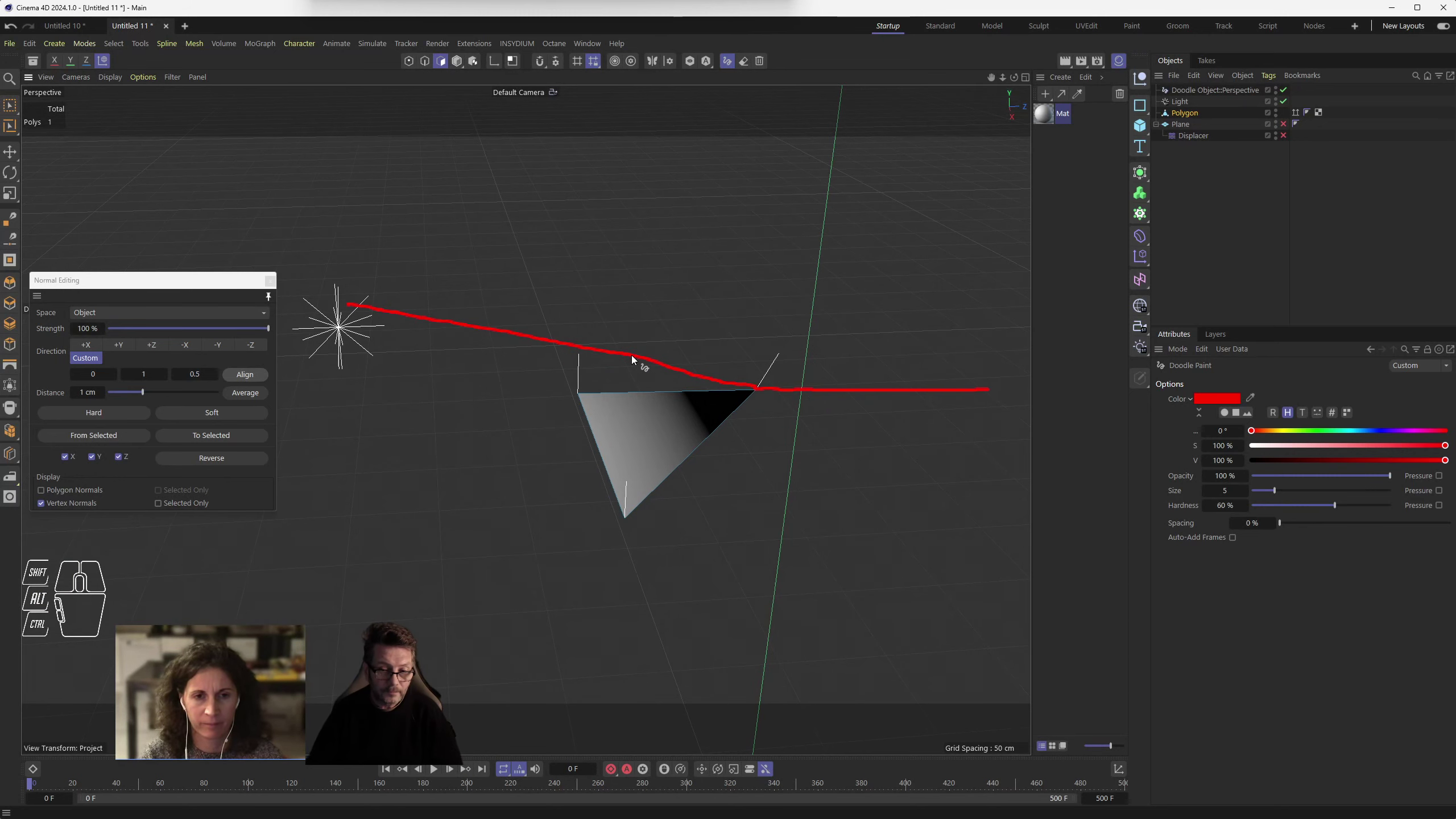
left_click(768, 64)
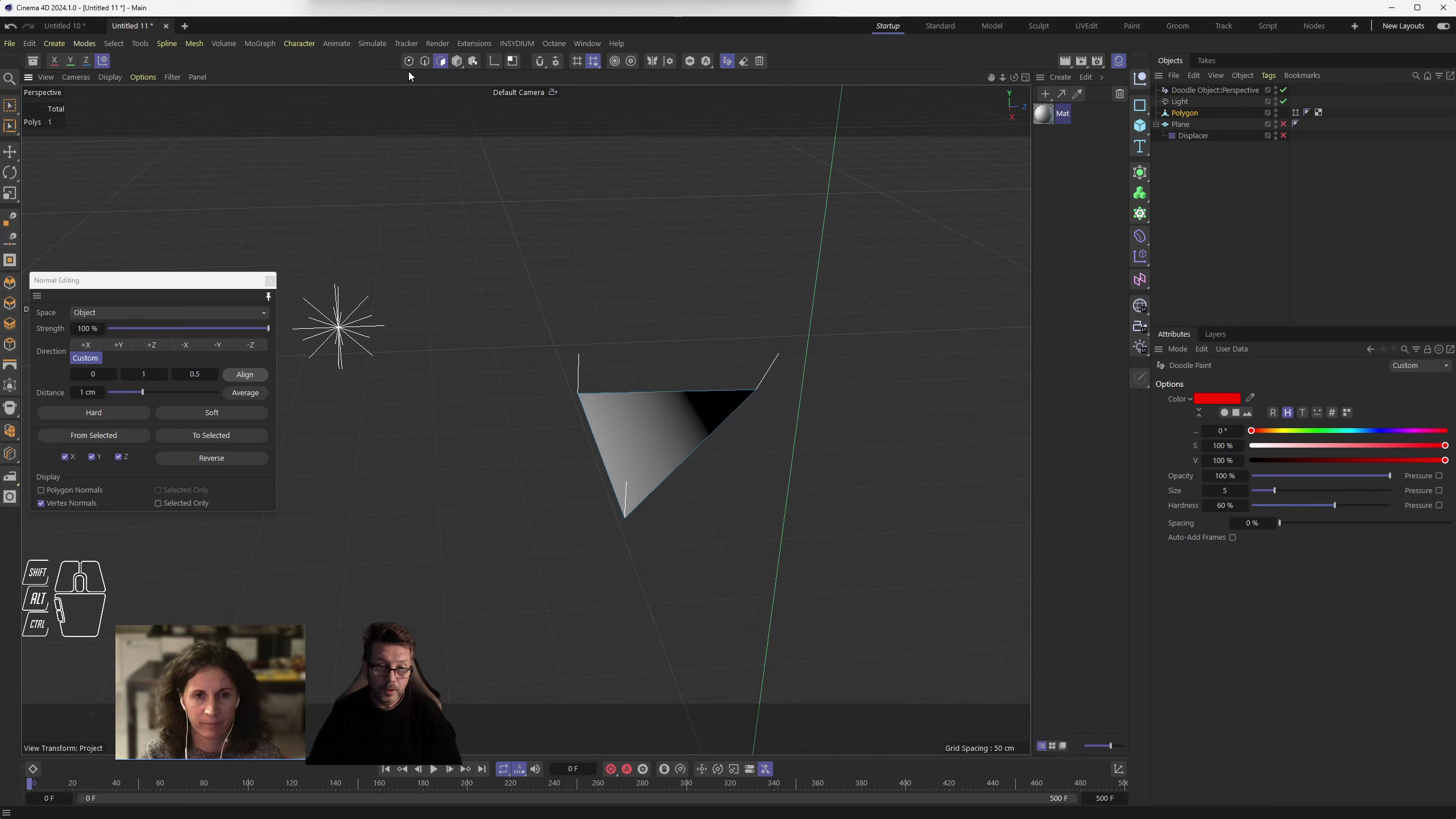
left_click(446, 63)
scroll("down", 3)
middle_click(659, 525)
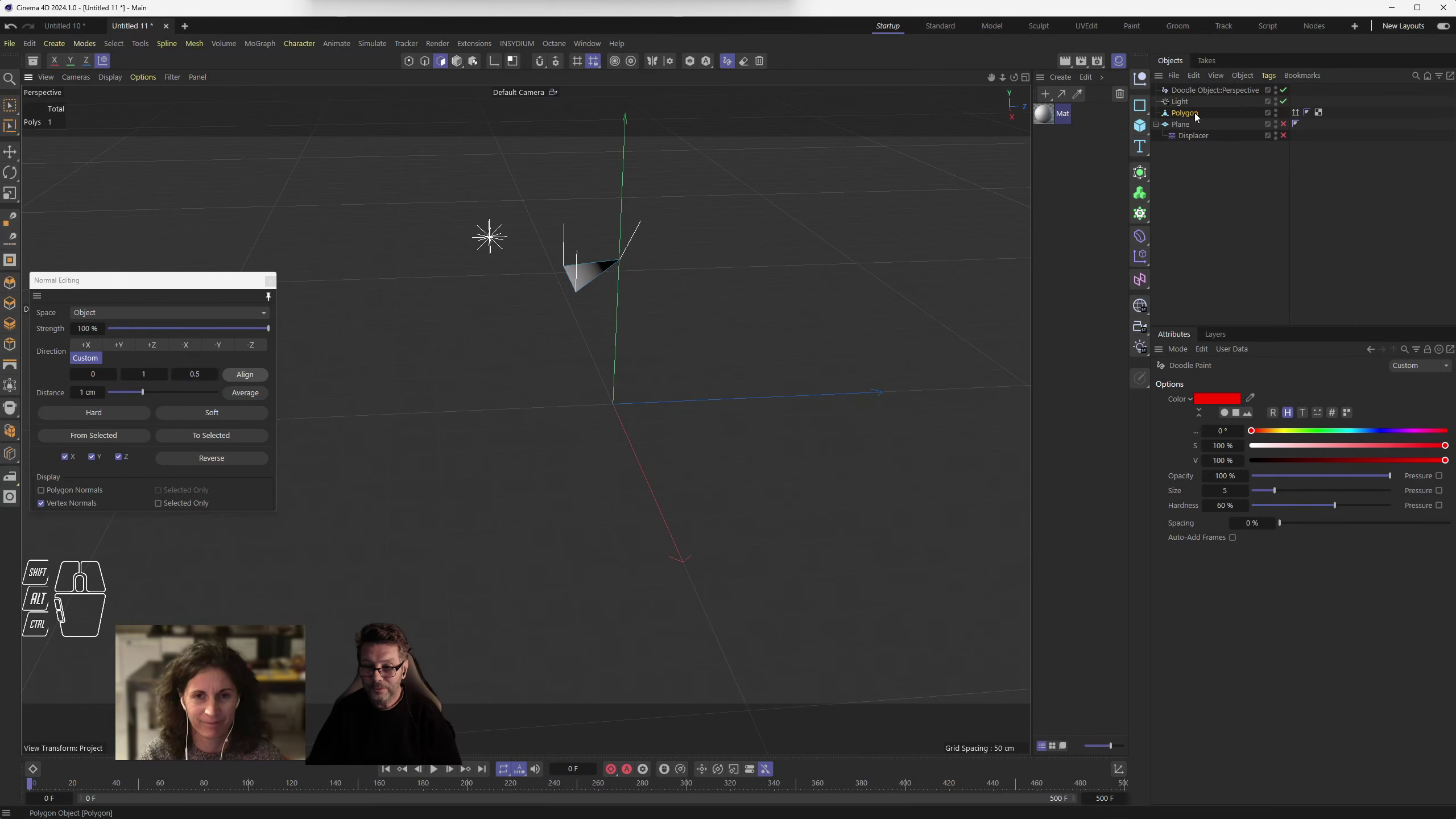
left_click(1193, 114)
- Set the triangle Polygon's viewport and render visibility to Off
left_click(1277, 115)
left_click(1280, 117)
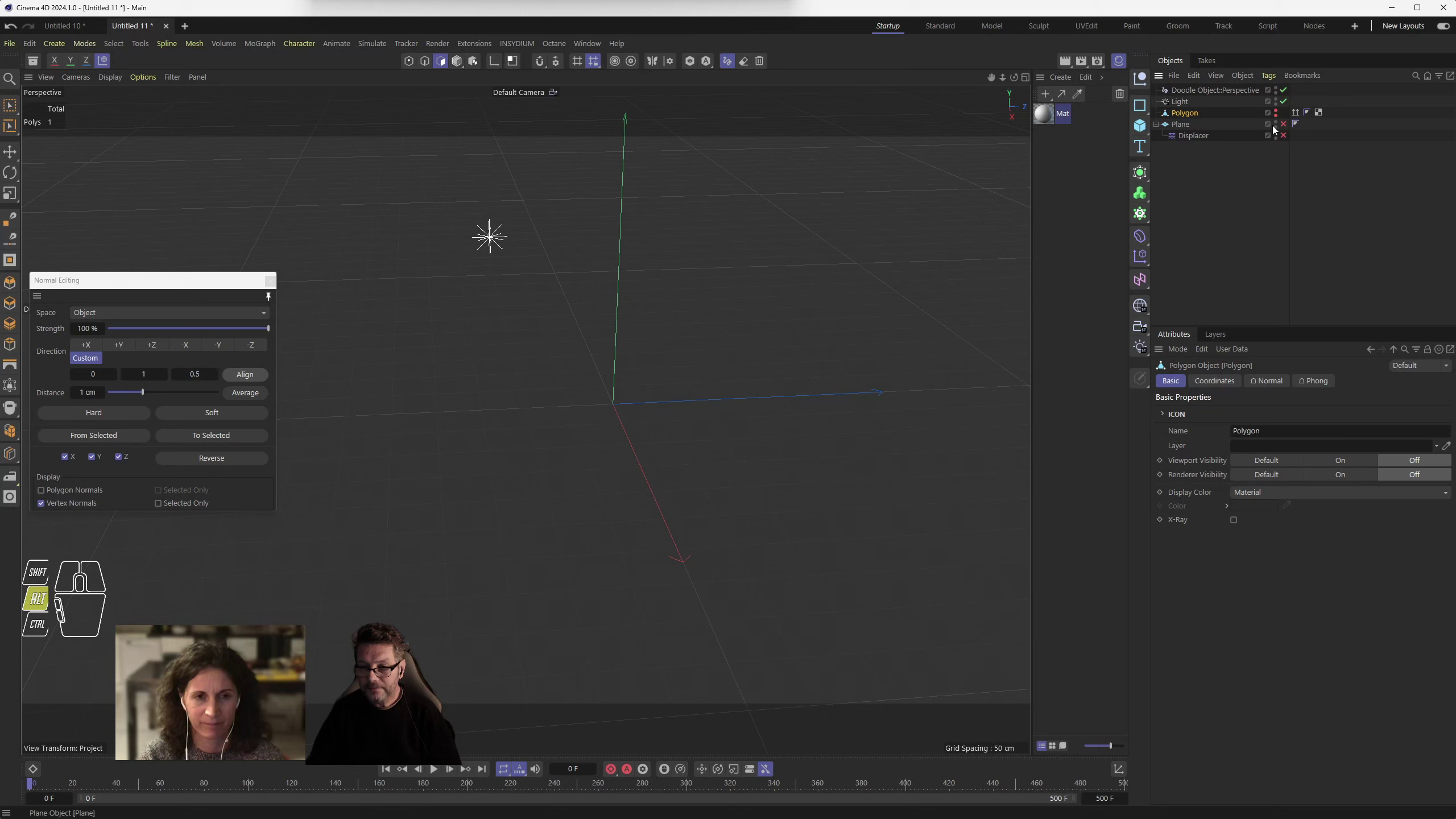
left_click(1279, 128)
left_click(1278, 140)
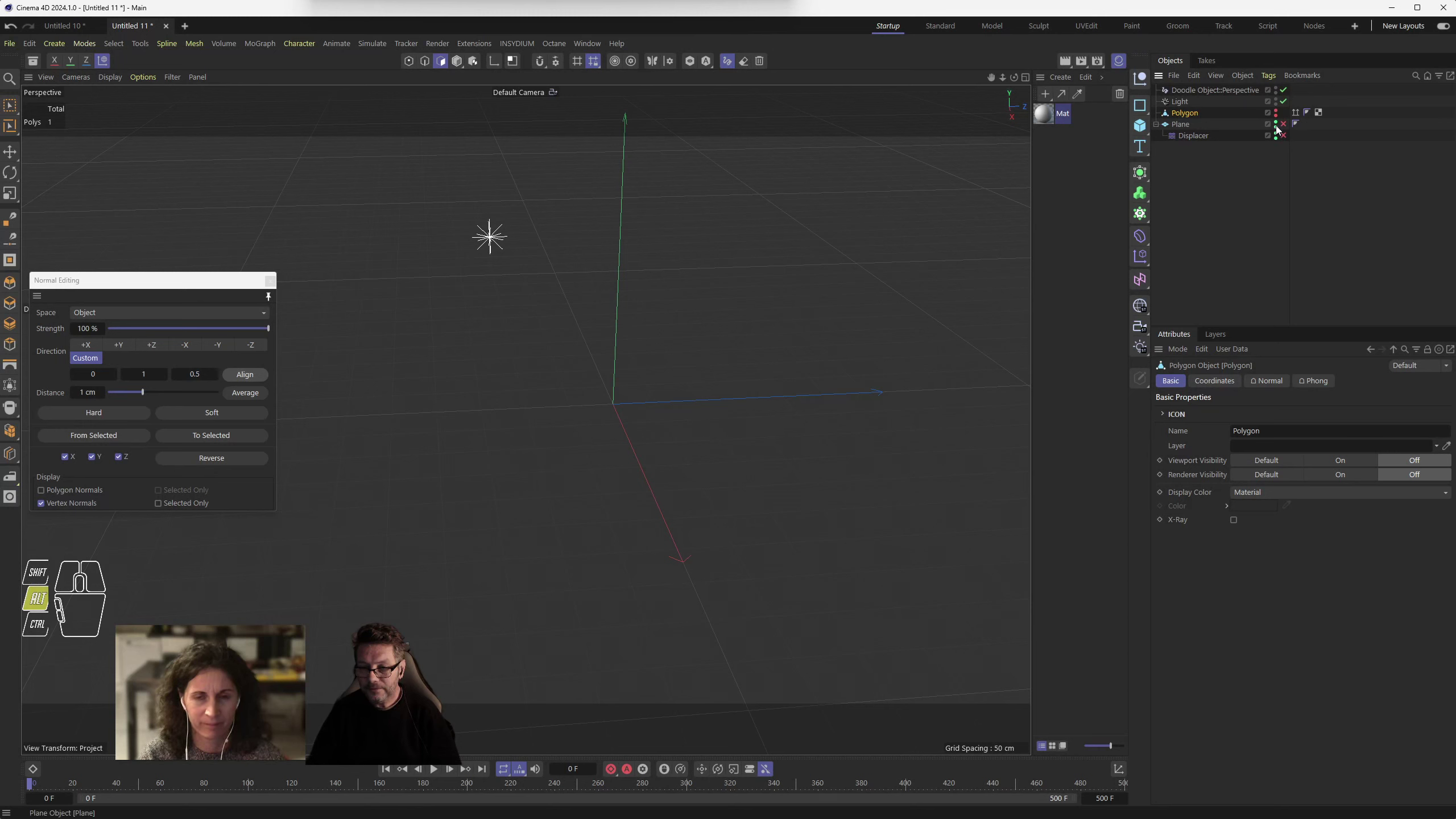
- Re-enable the Plane and its Displacer so the three soft ridges reappear
left_click(1279, 126)
left_click(1280, 140)
left_click(1280, 133)
left_click(1280, 127)
left_click(1289, 126)
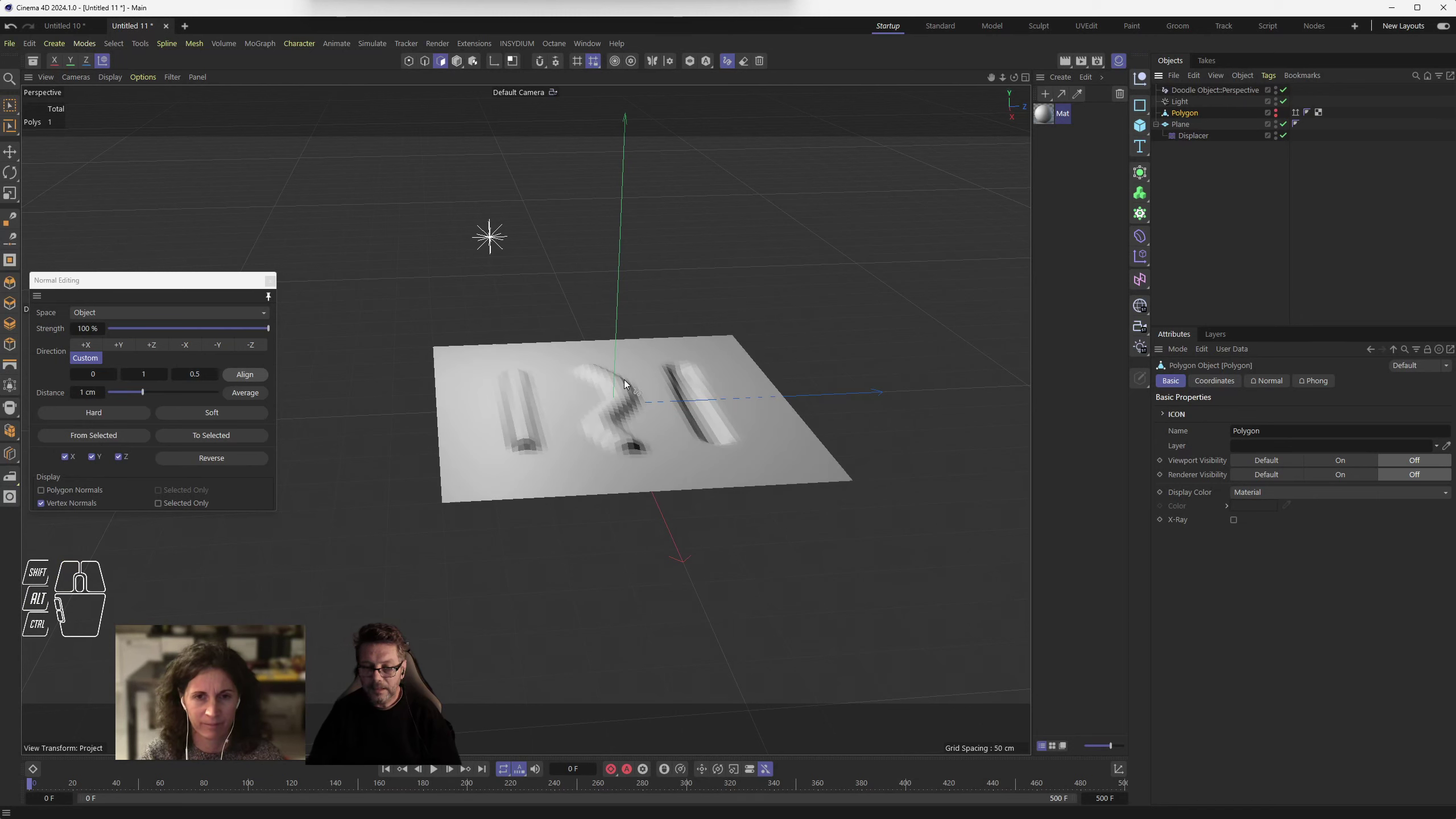
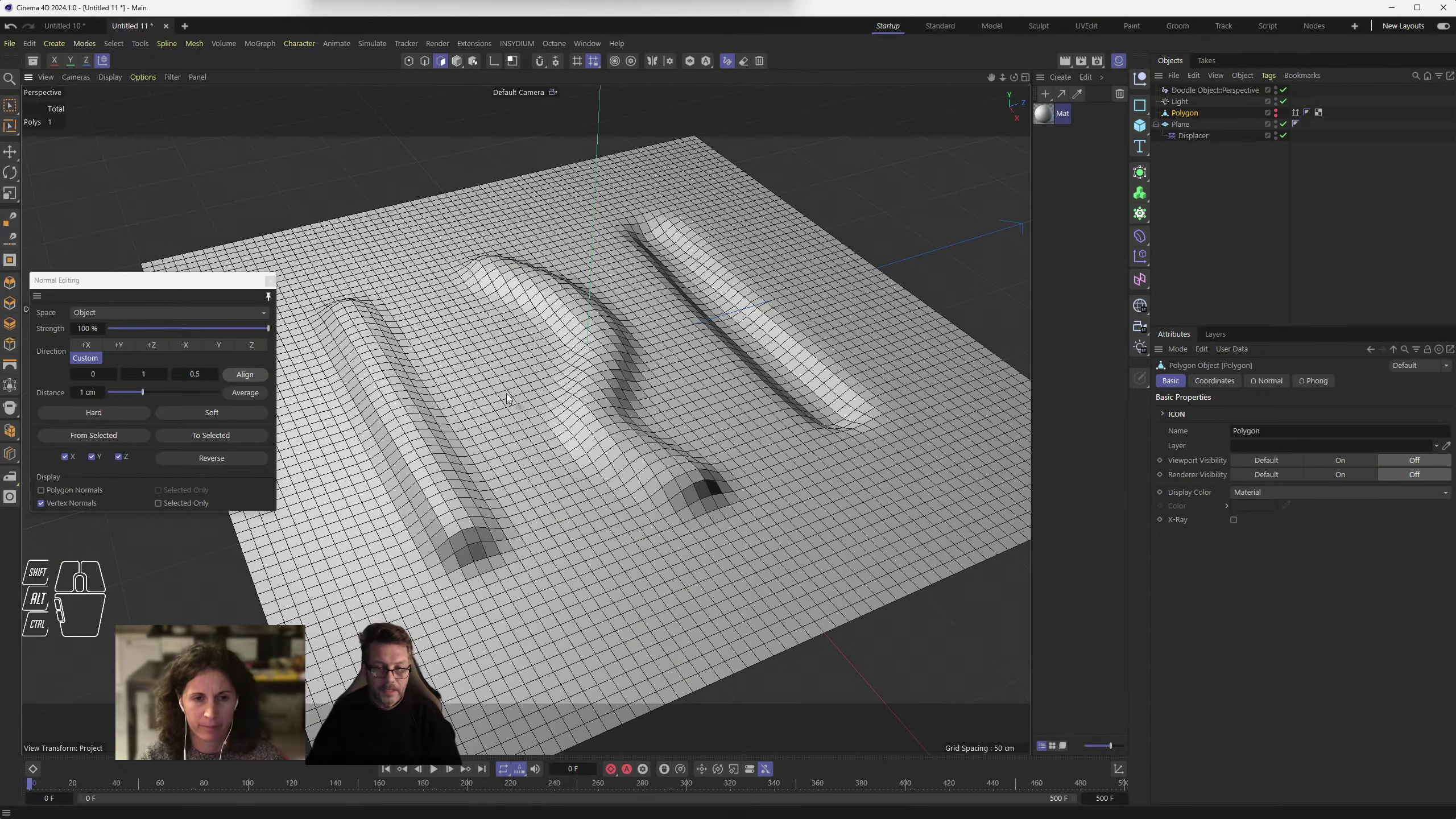
- Bring up the Mat material's Color channel in the Material Editor
double_click(1047, 116)
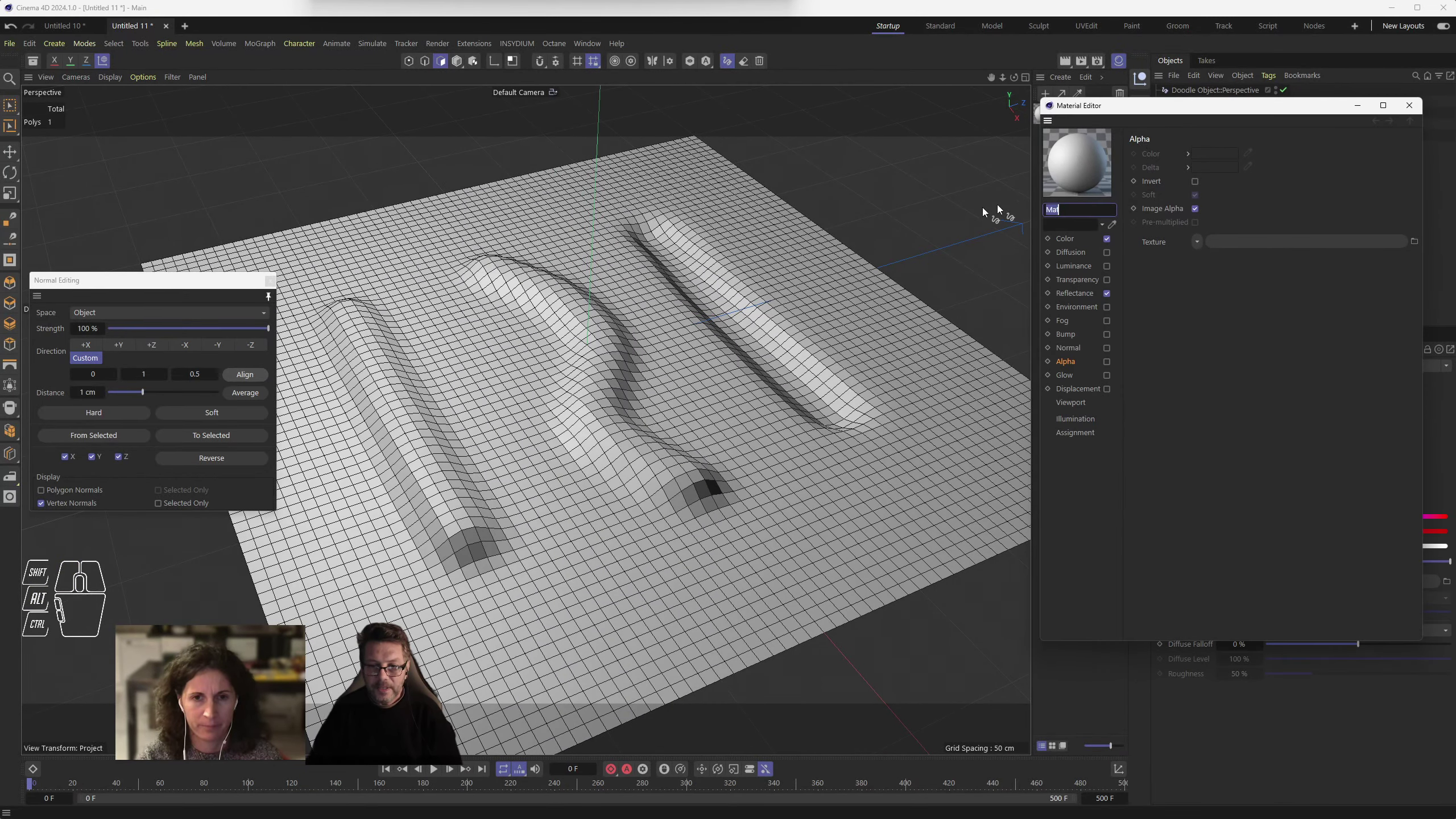
left_click(1128, 107)
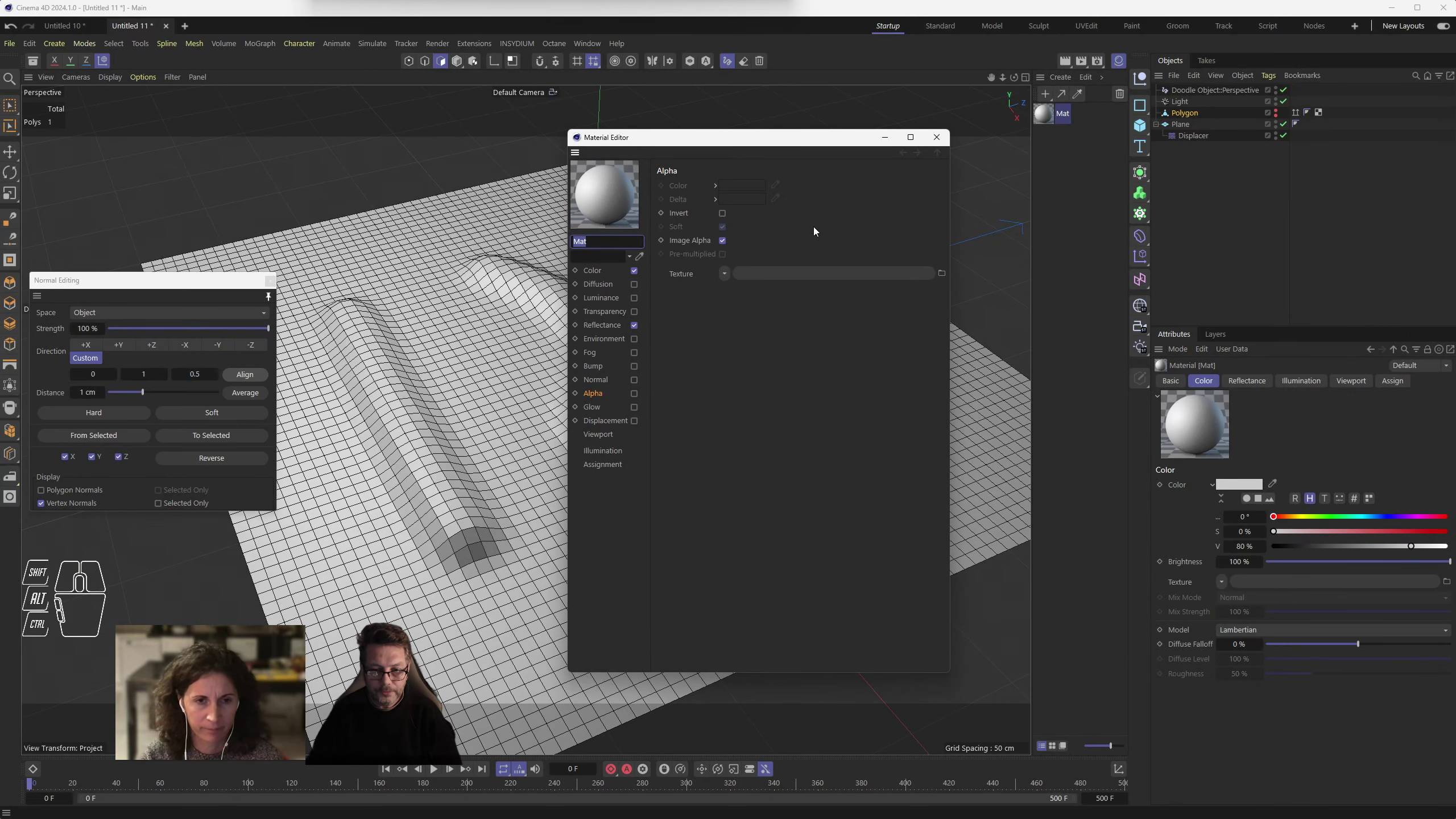
left_click(1203, 137)
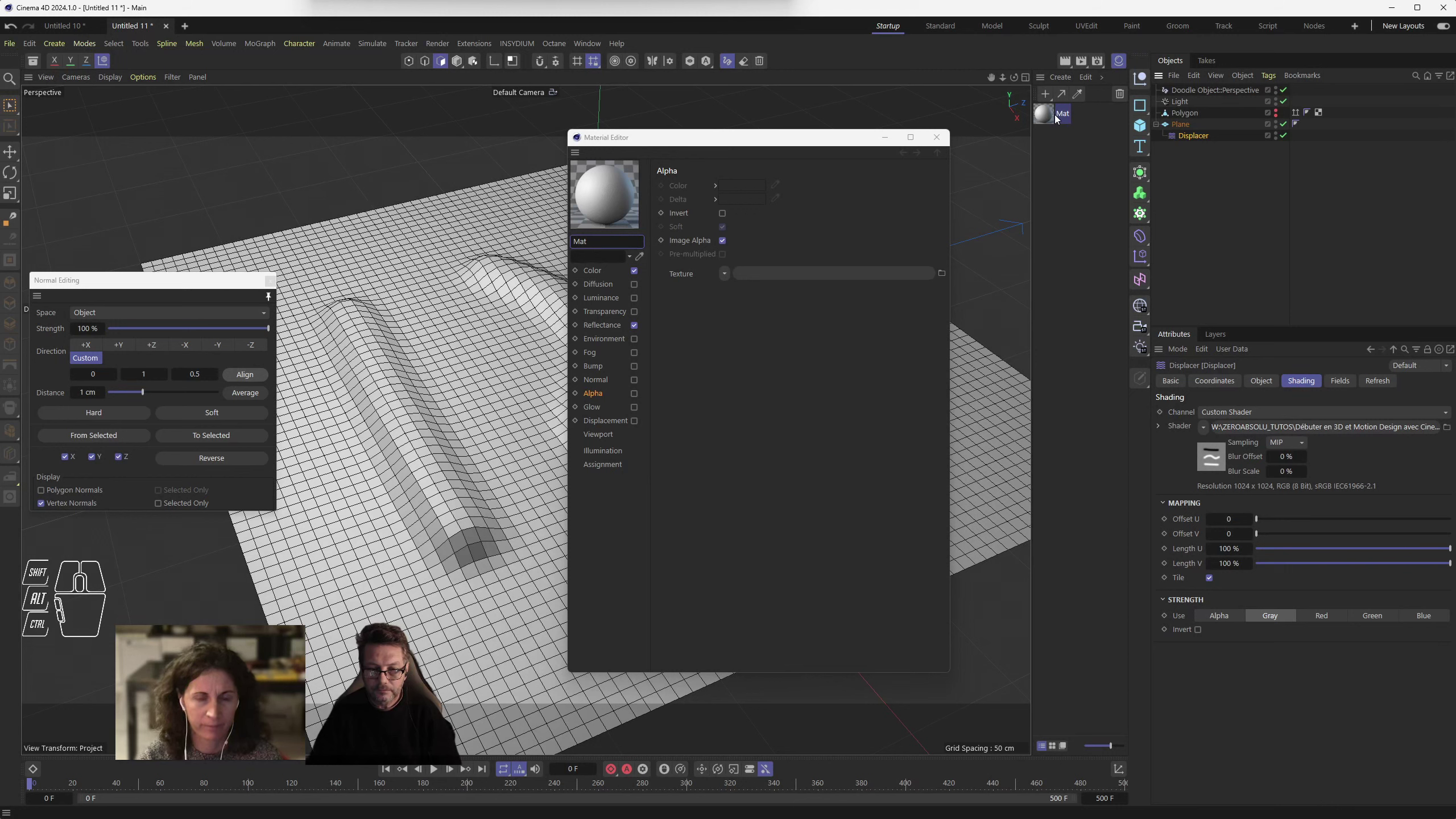
left_click(638, 329)
left_click(597, 270)
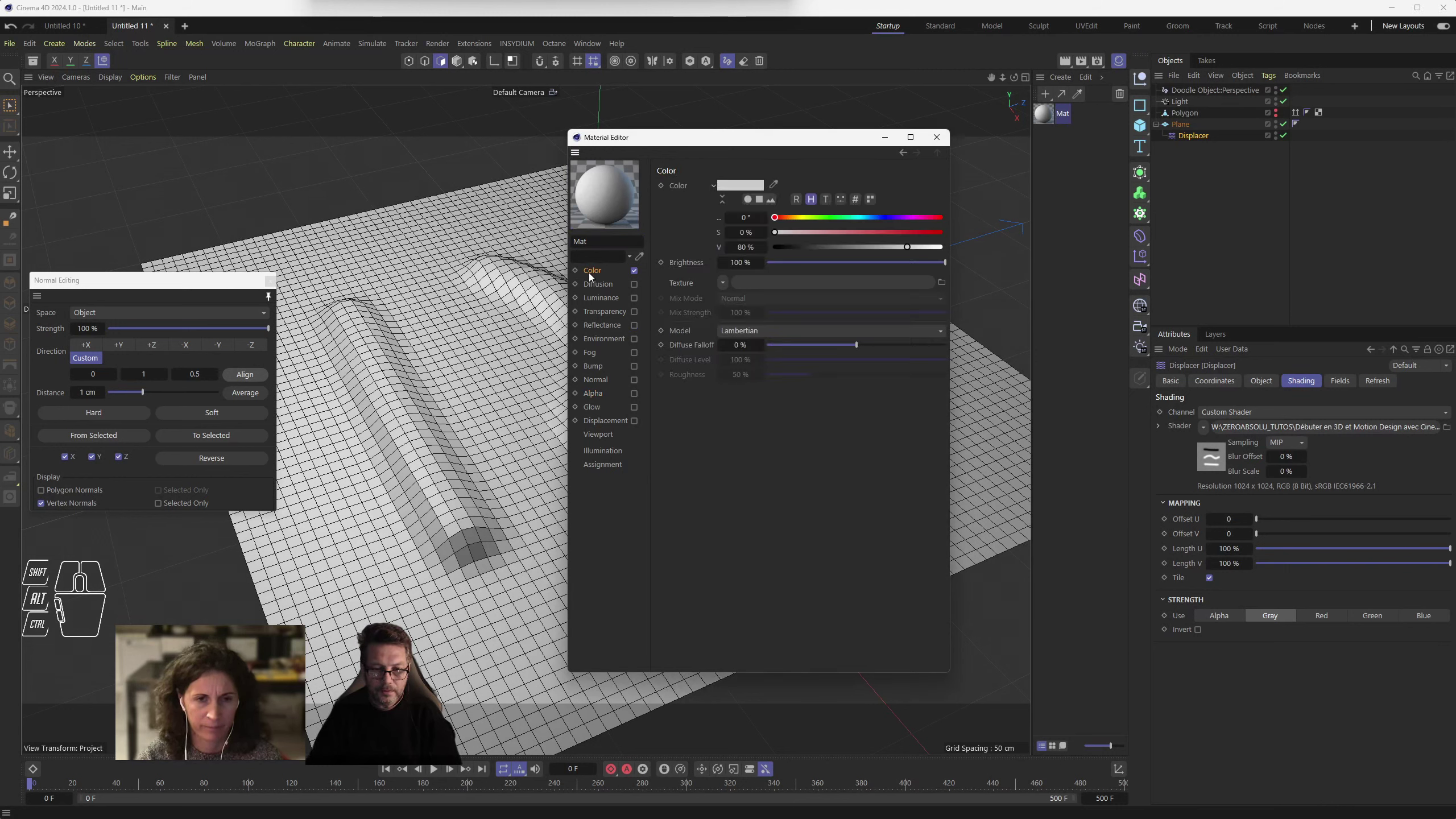
- Load the displacement height-map image as the colour texture and close the editor
left_click_drag(725, 286, 748, 335)
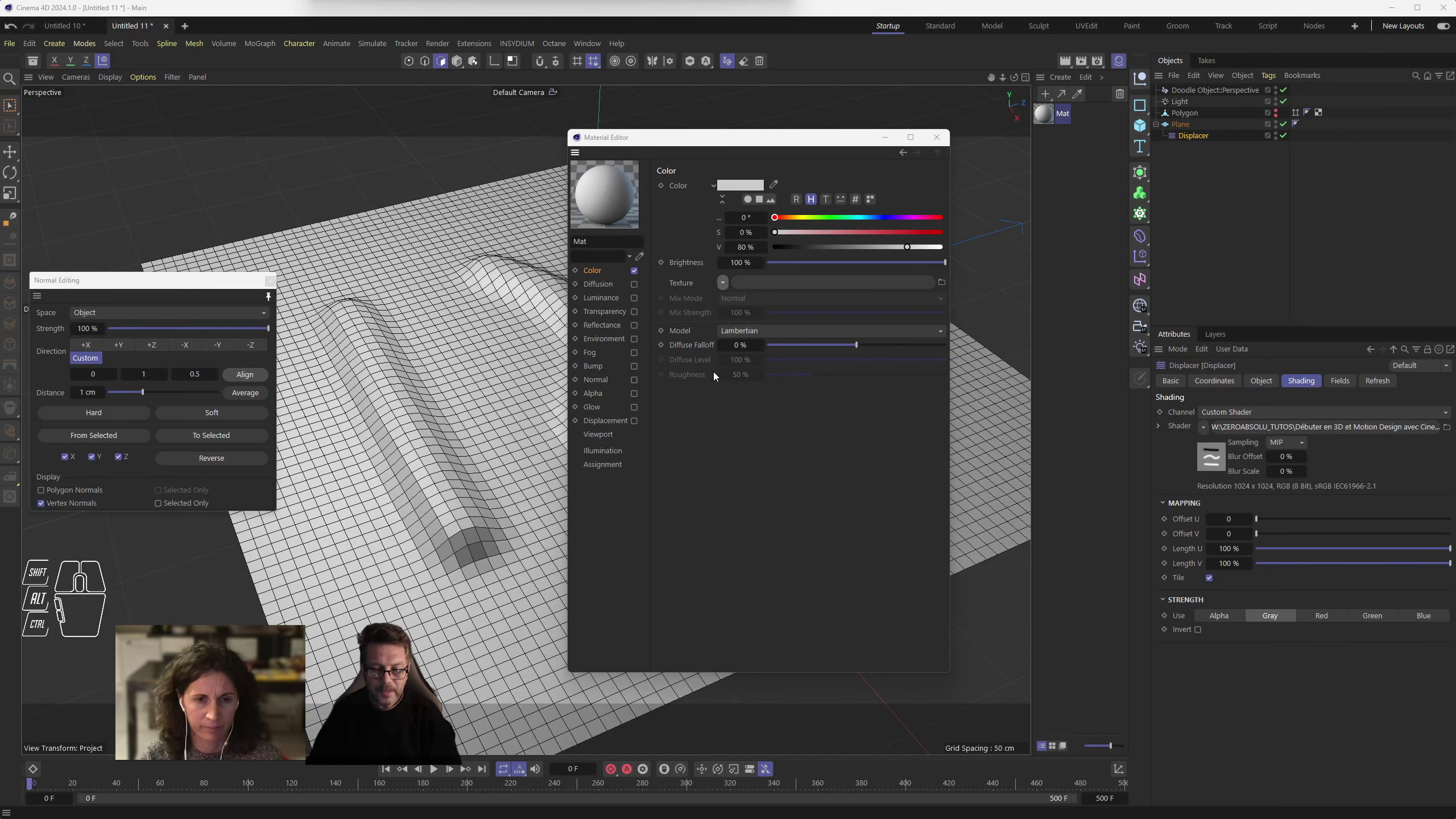
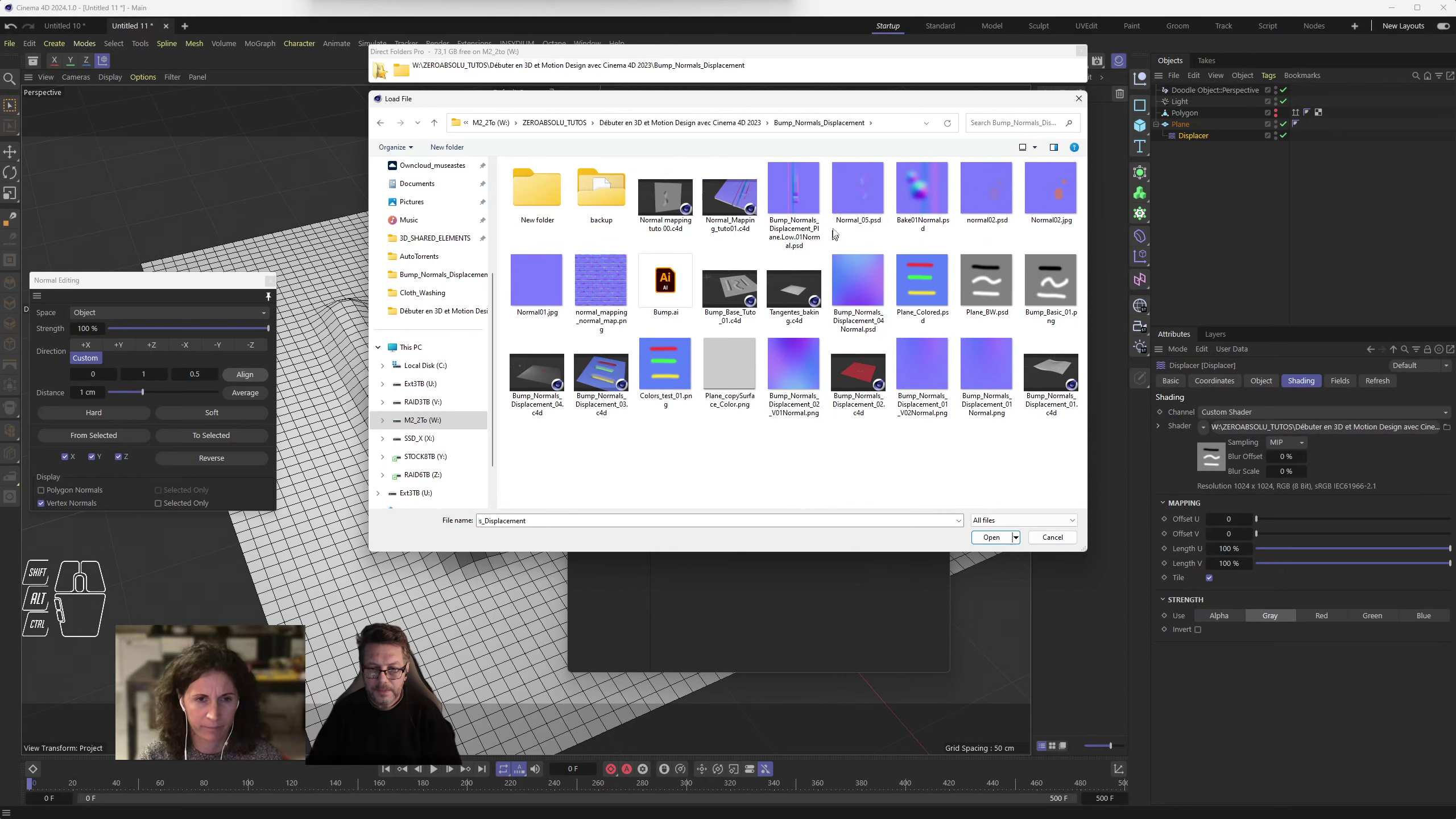
double_click(990, 278)
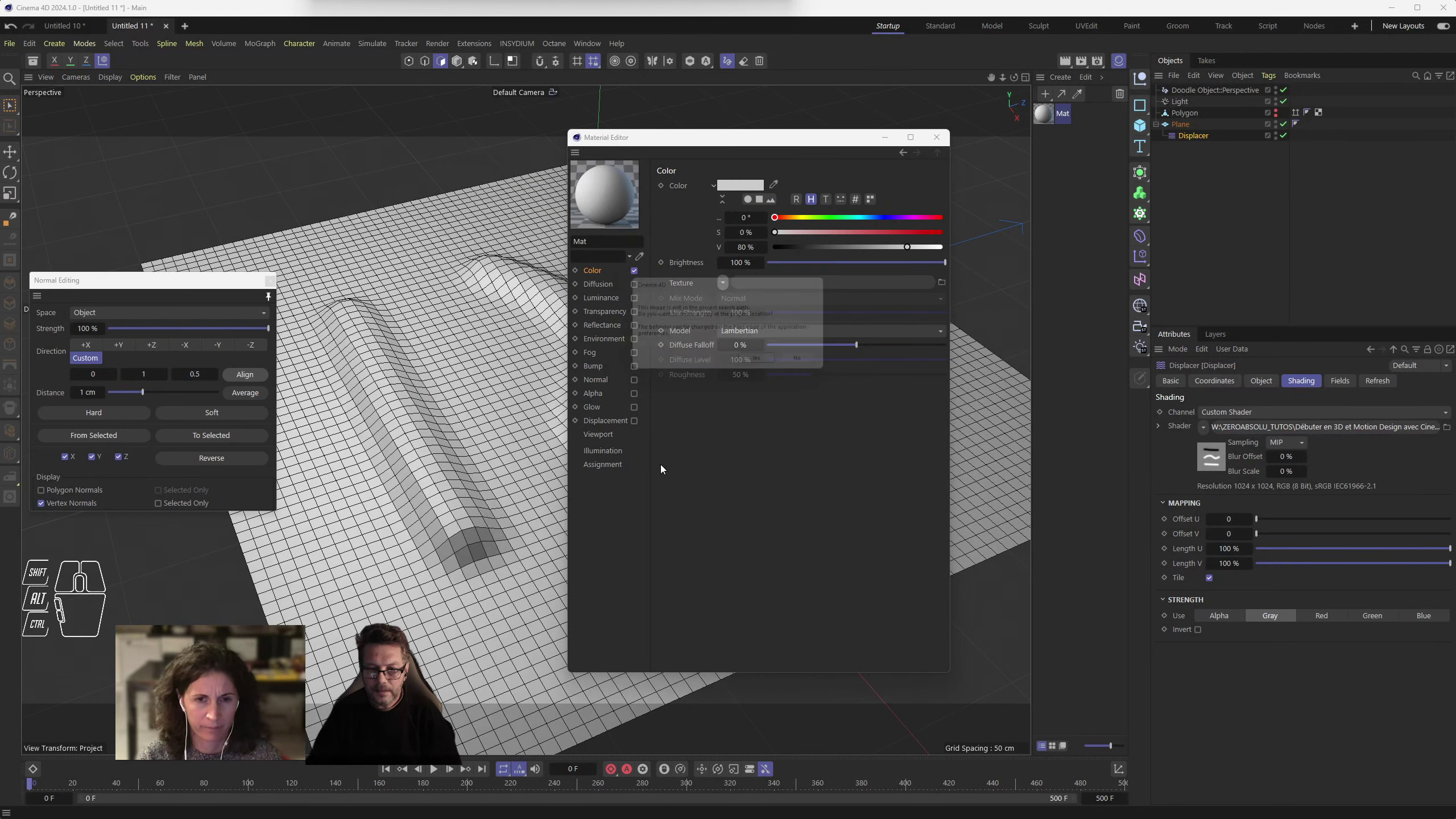
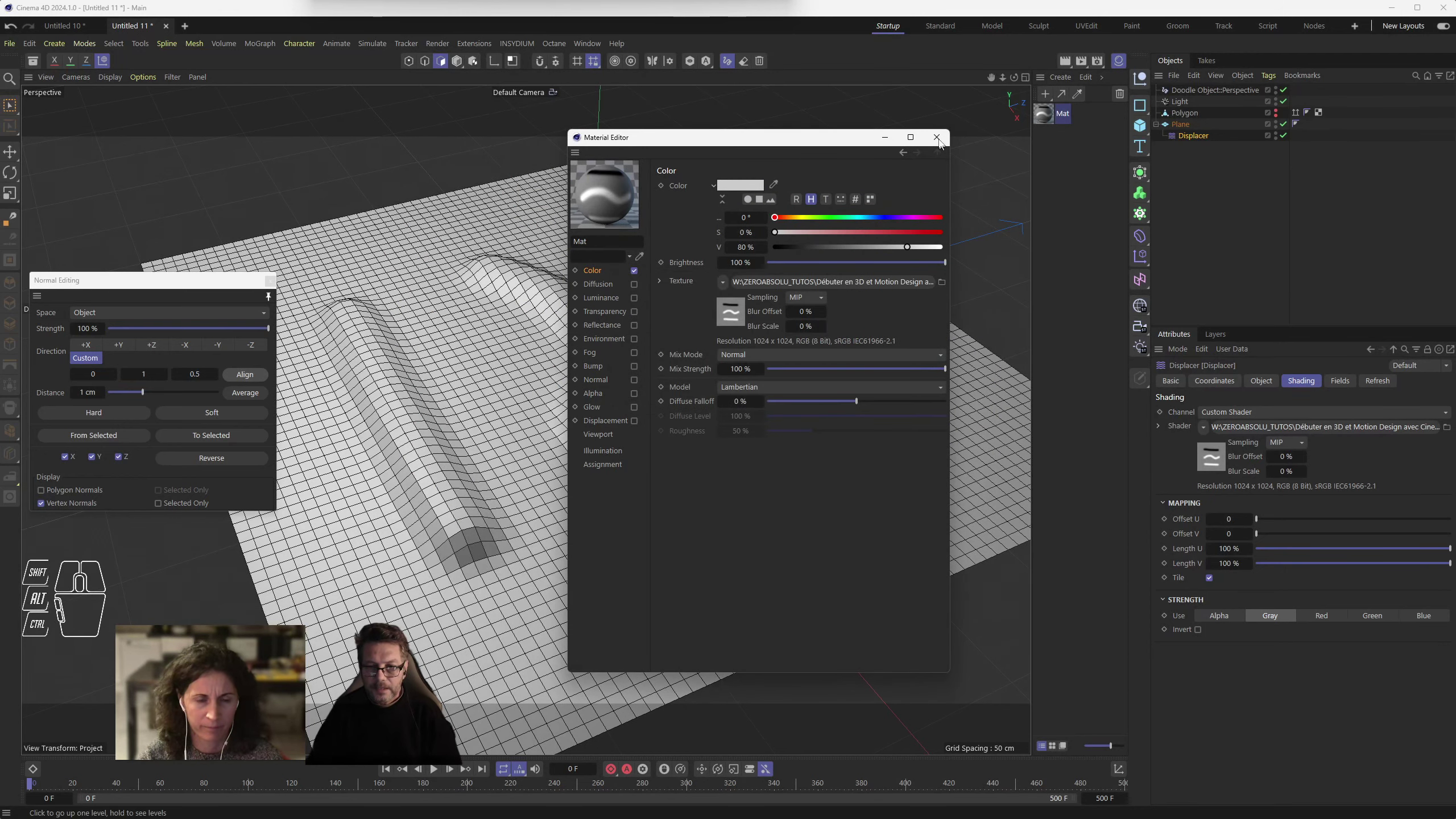
left_click(942, 139)
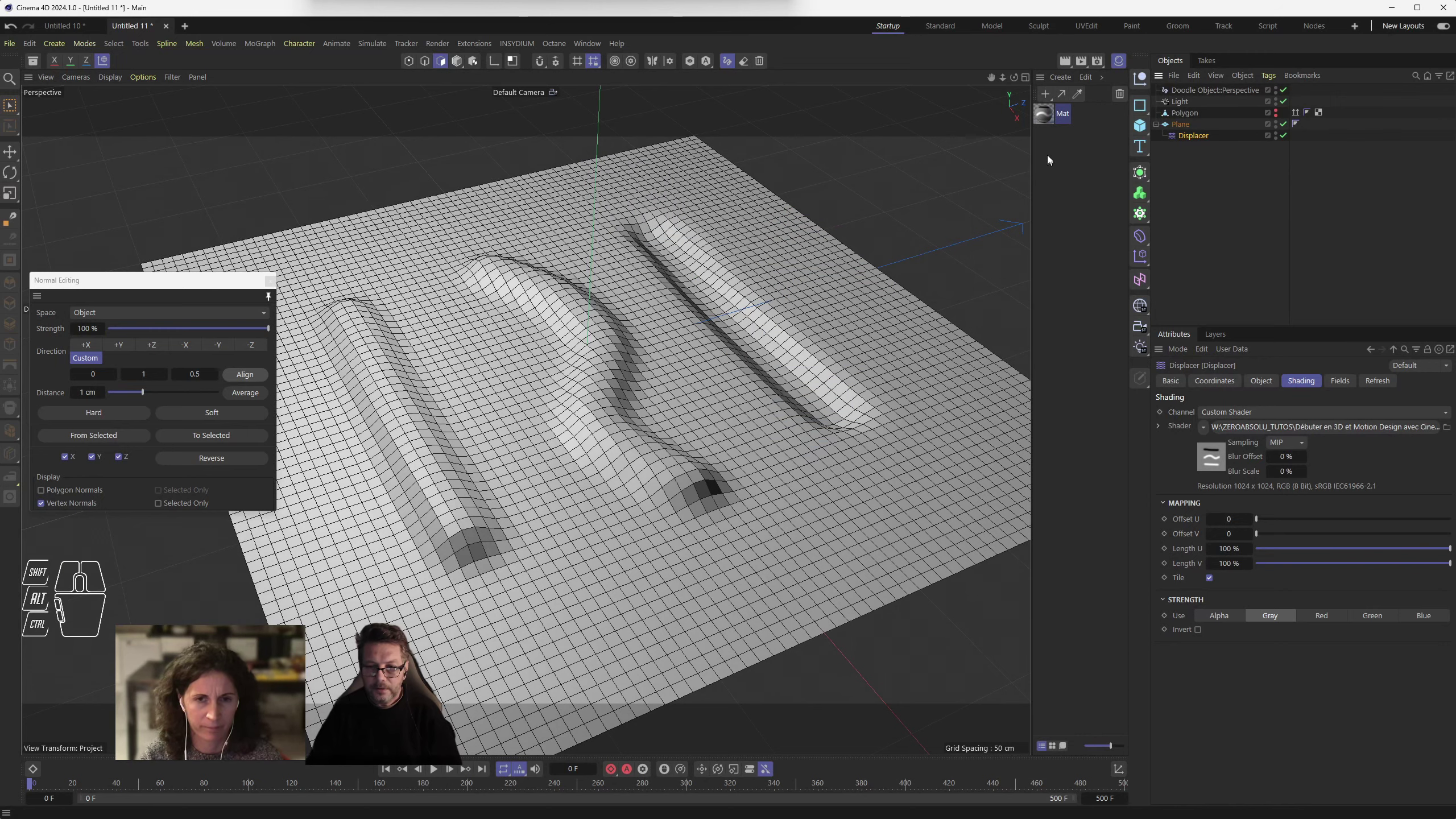
- Apply Mat to the Plane and switch the Displacer off to show the flat textured grid
left_click_drag(1044, 112, 1186, 128)
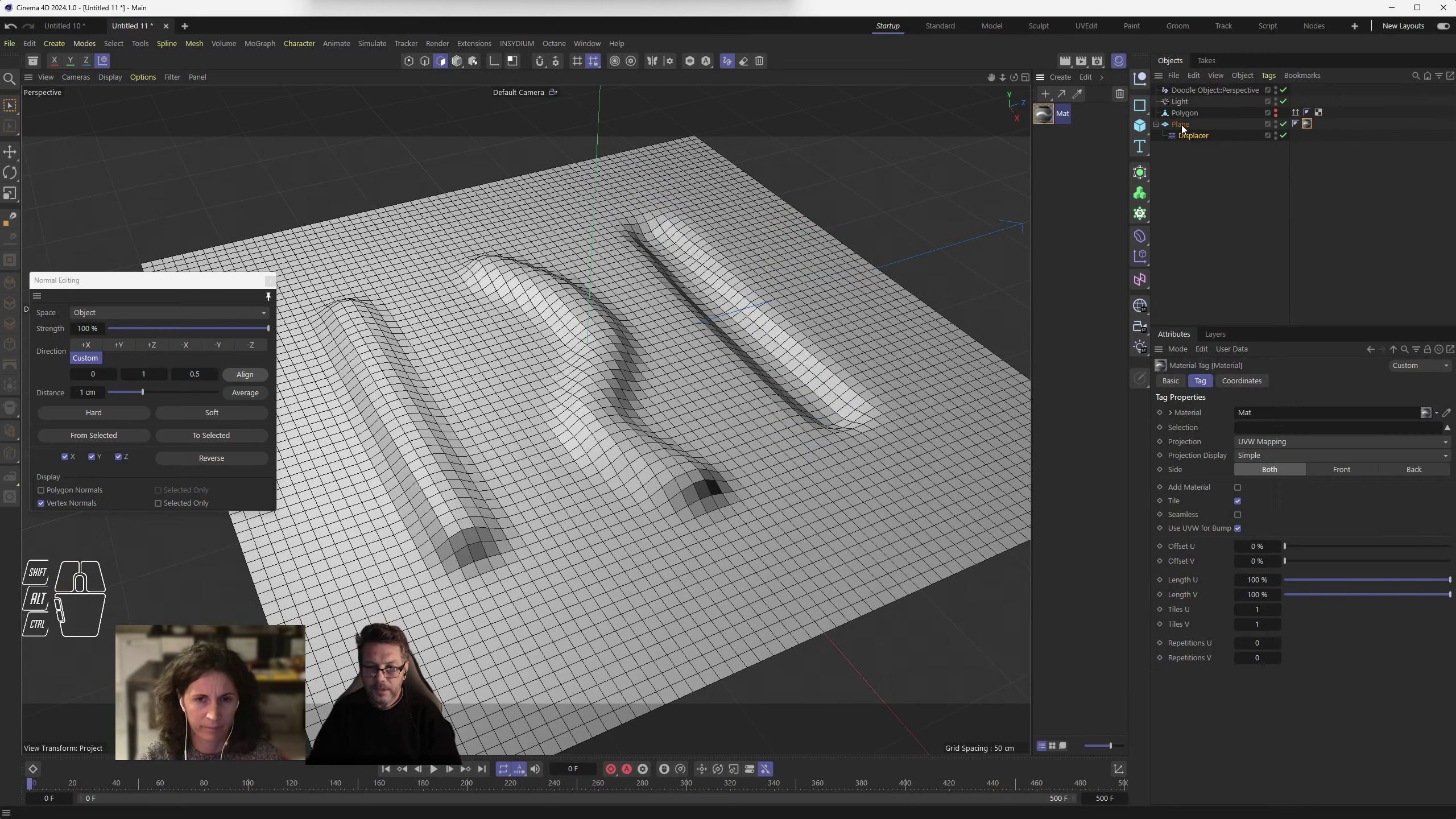
left_click_drag(761, 368, 725, 394)
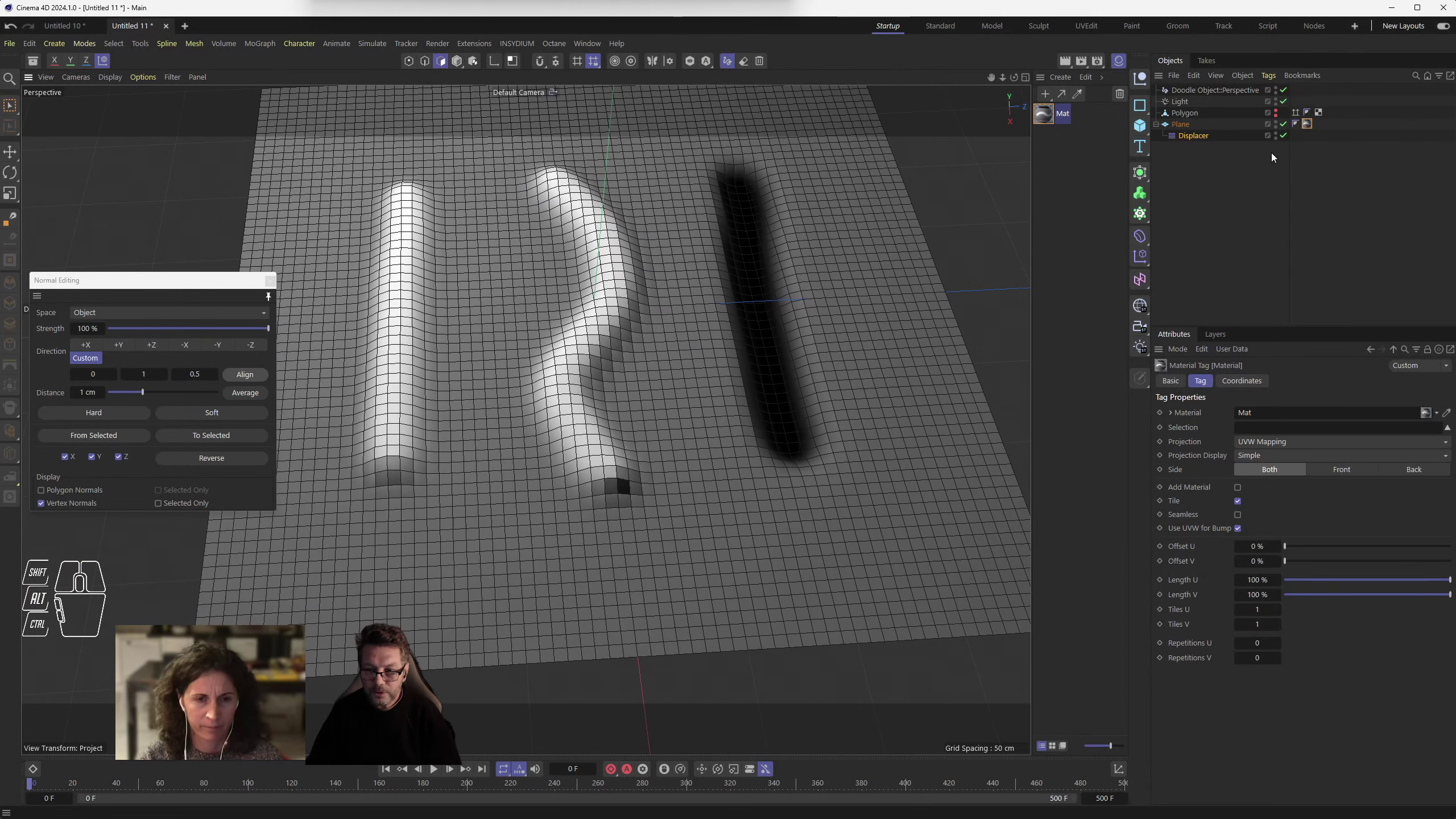
left_click(1288, 138)
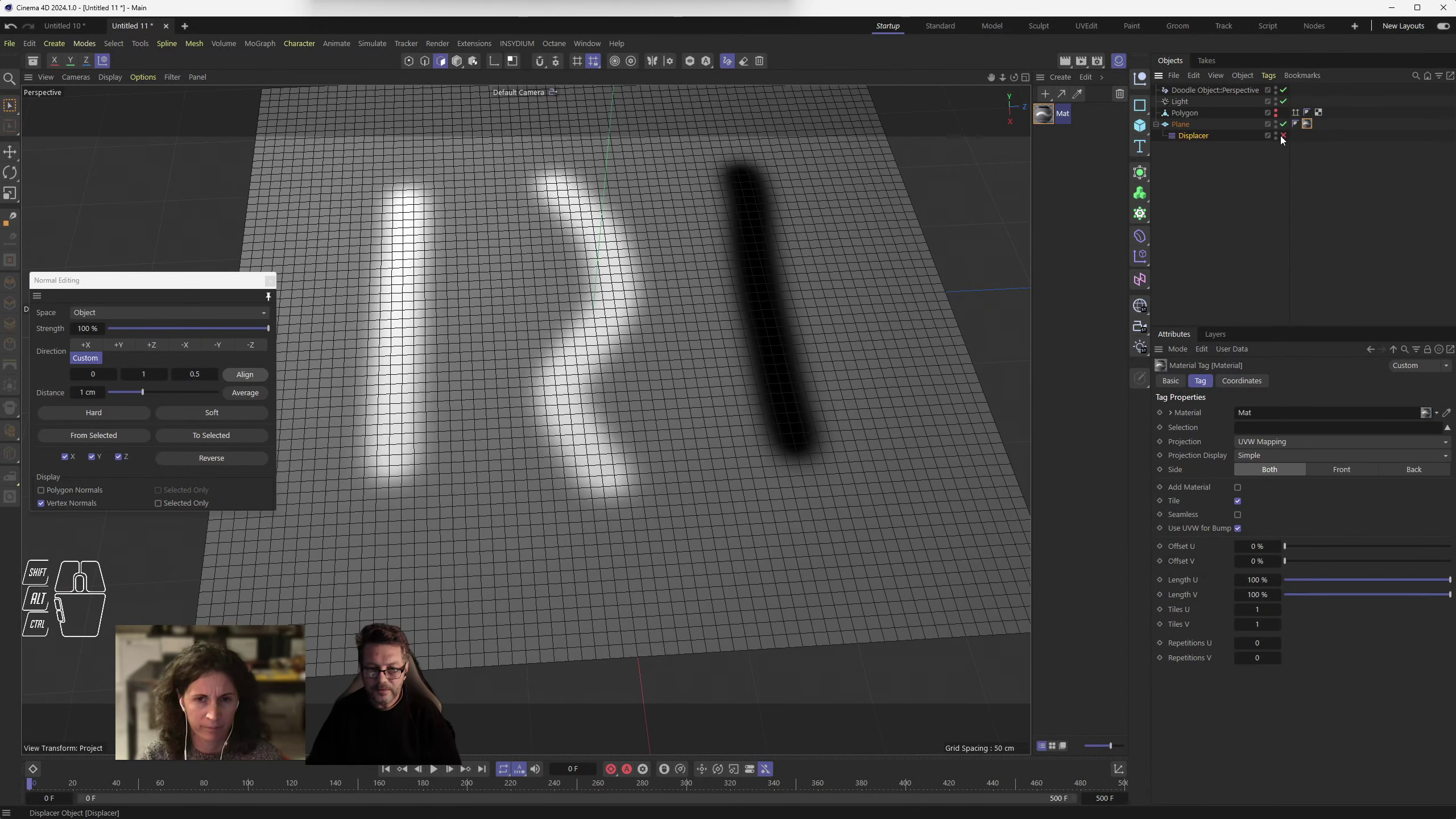
- Orbit around the flat plane showing two white and one black stroke, then frame it
left_click_drag(684, 436, 673, 416)
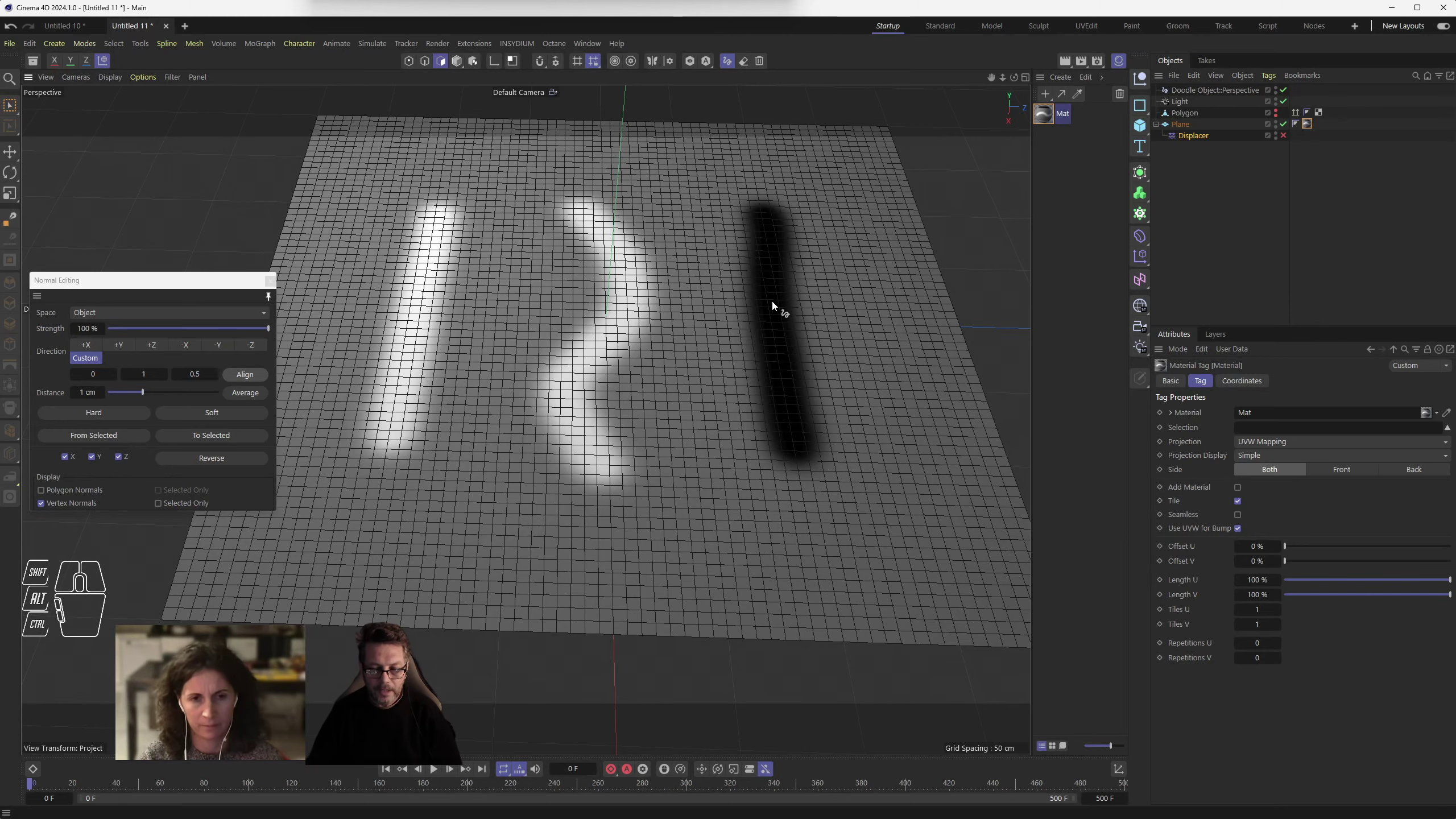
scroll("up", 3)
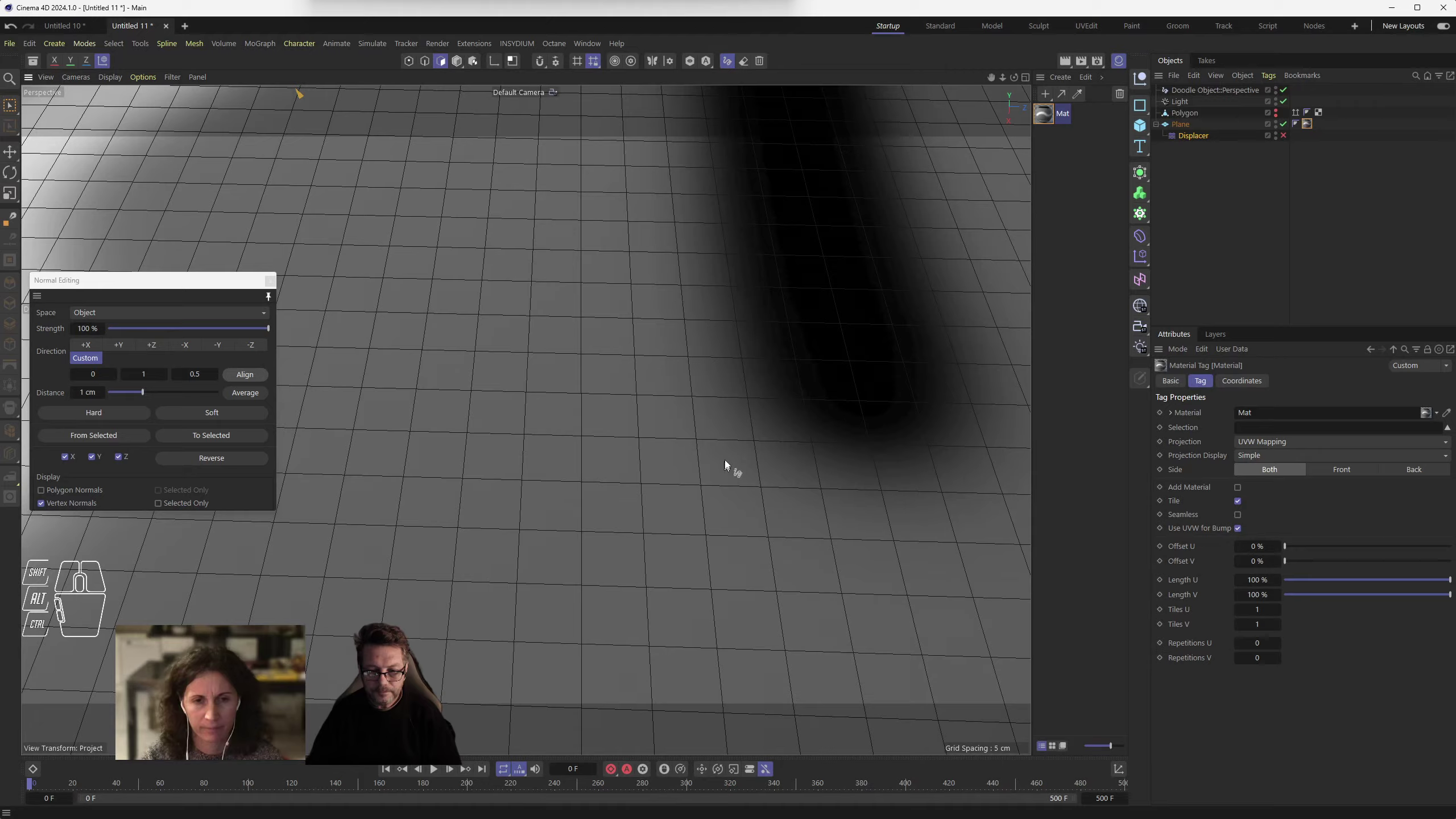
scroll("down", 3)
middle_click(794, 444)
middle_click(794, 443)
middle_click(794, 443)
middle_click(794, 443)
left_click_drag(710, 439, 718, 412)
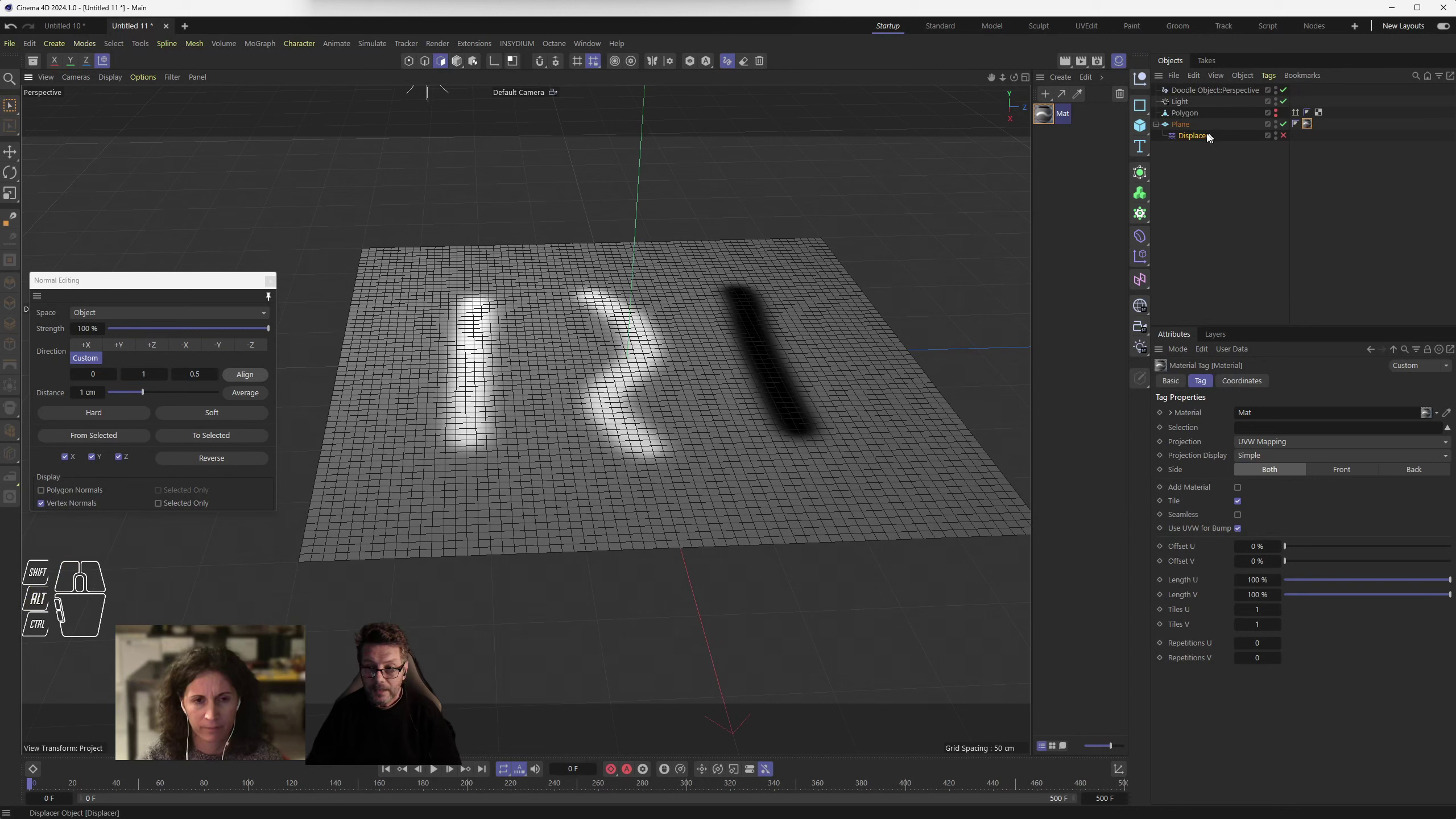
- Switch the Displacer back on so the strokes rise into two ridges and one groove
left_click(1204, 135)
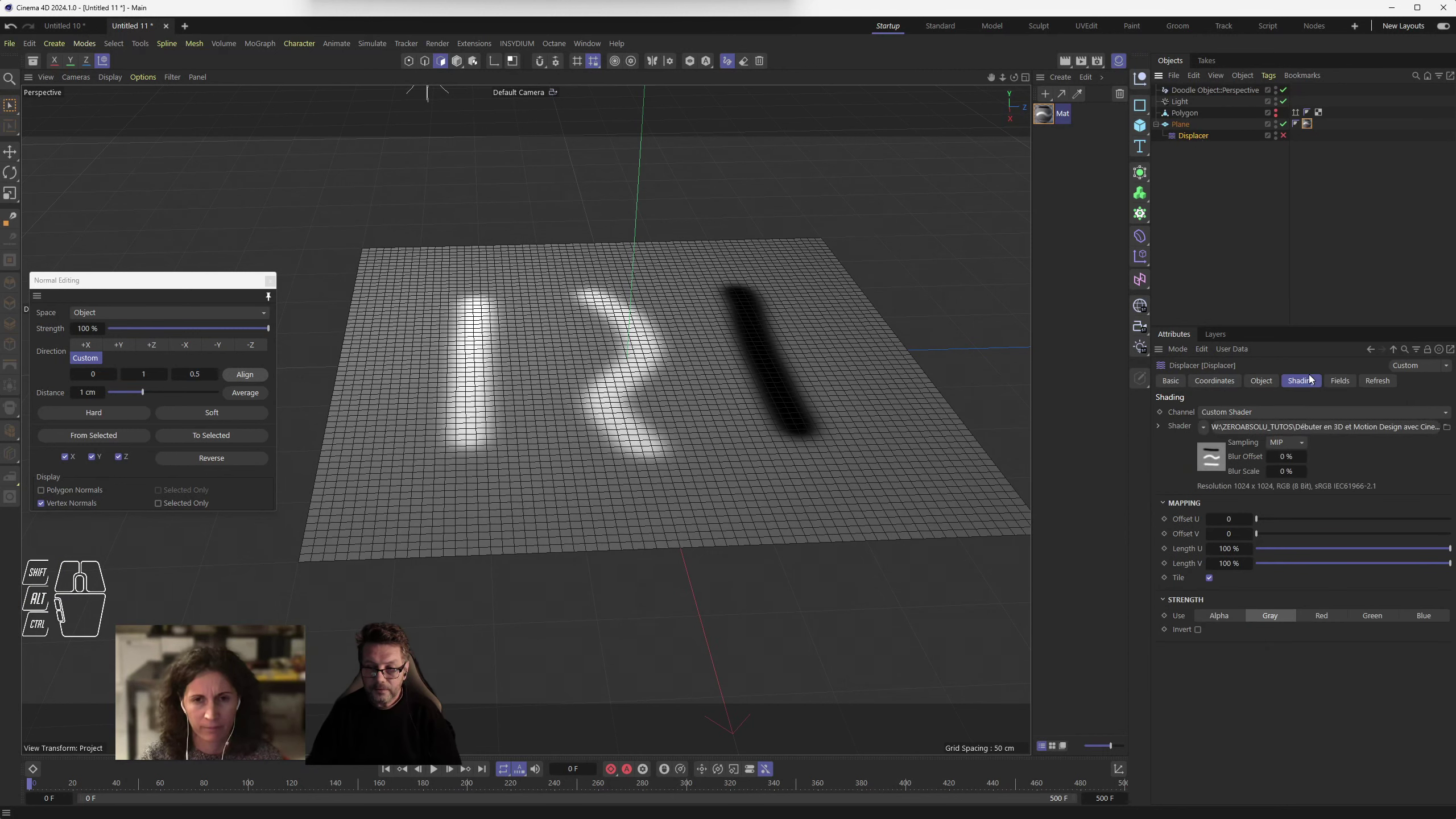
left_click(1313, 381)
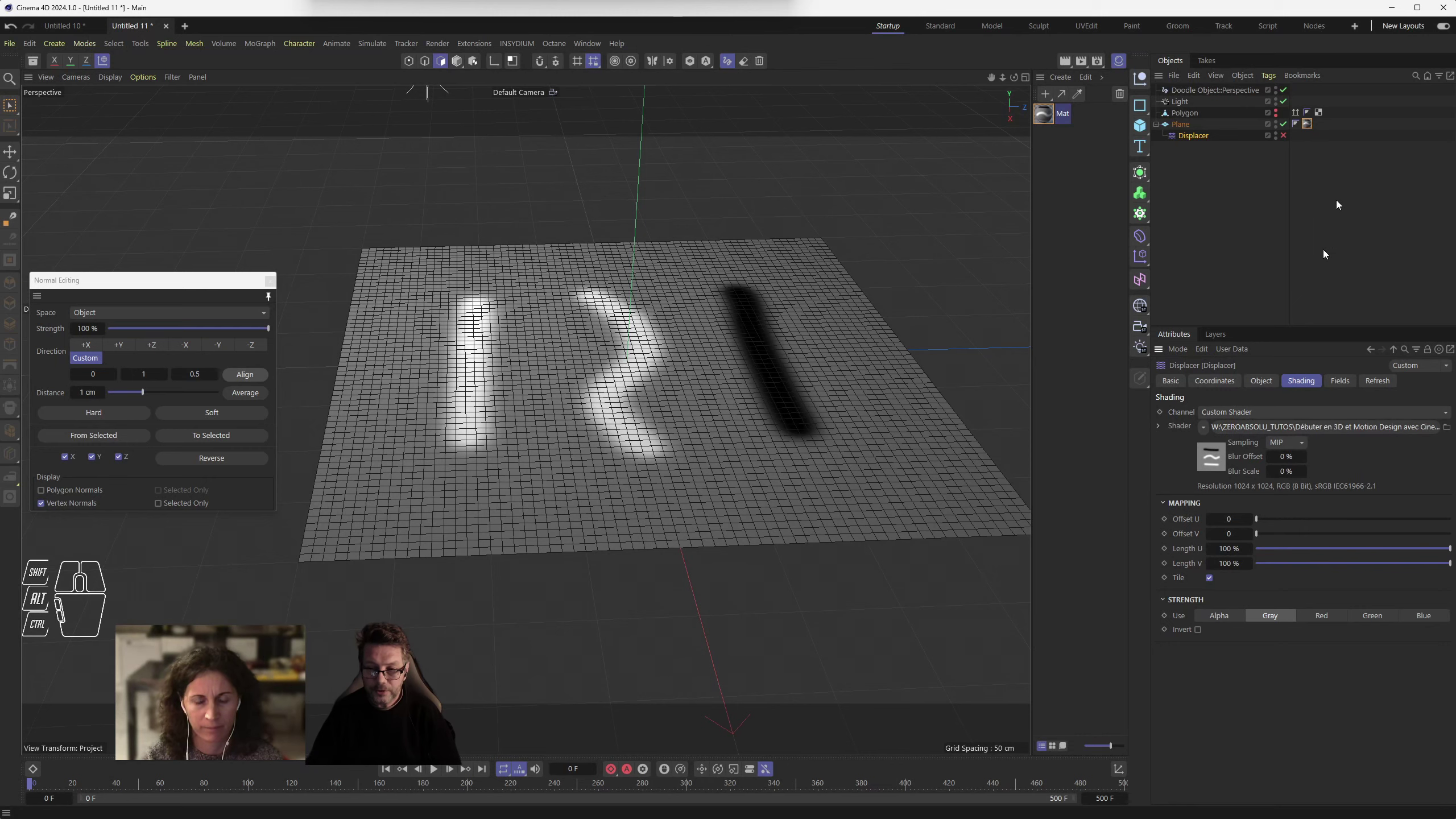
left_click(1291, 138)
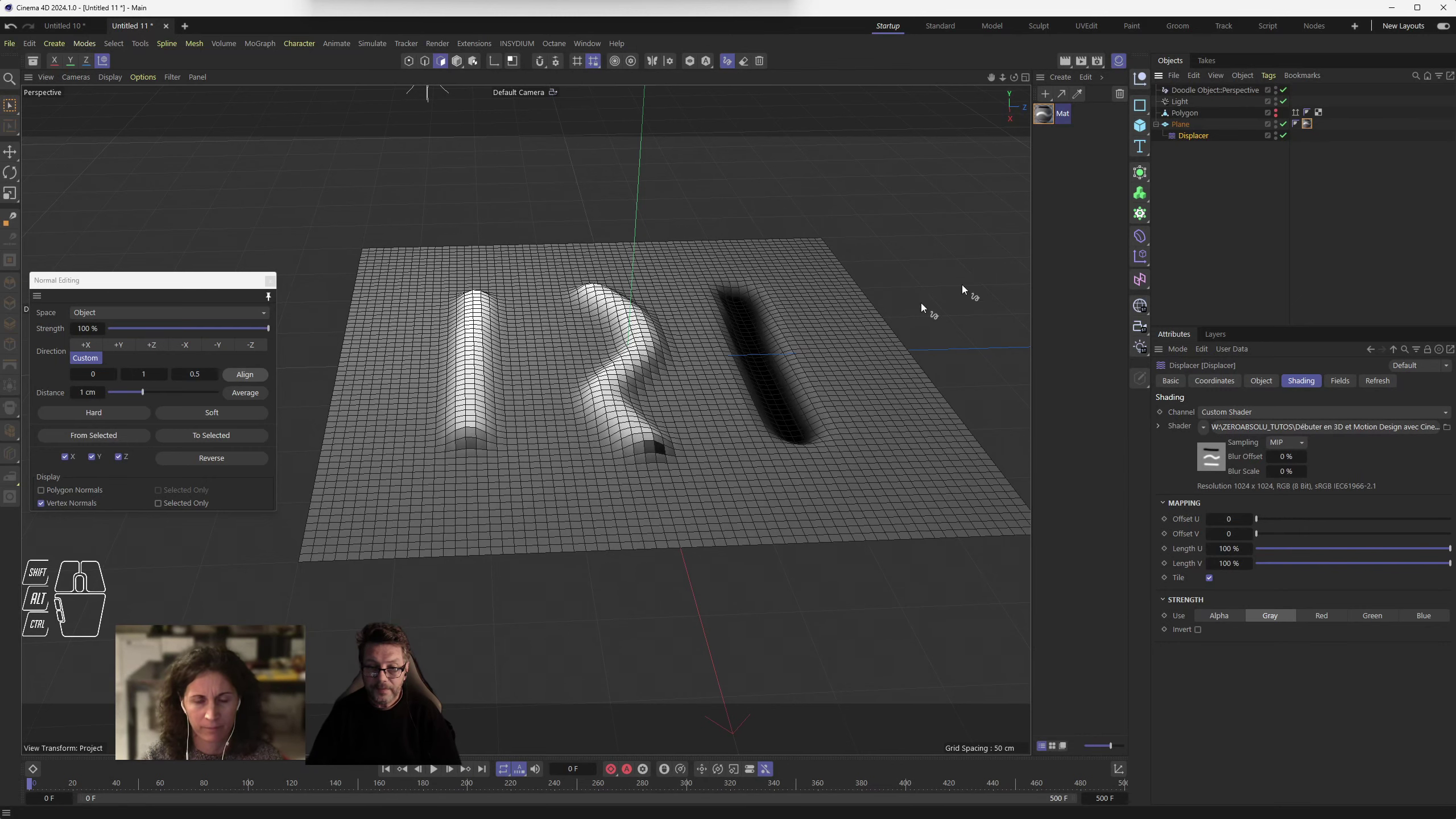
- Inspect the curved ridges up close, then pull back to the whole displaced plane
left_click_drag(617, 430, 629, 428)
scroll("up", 3)
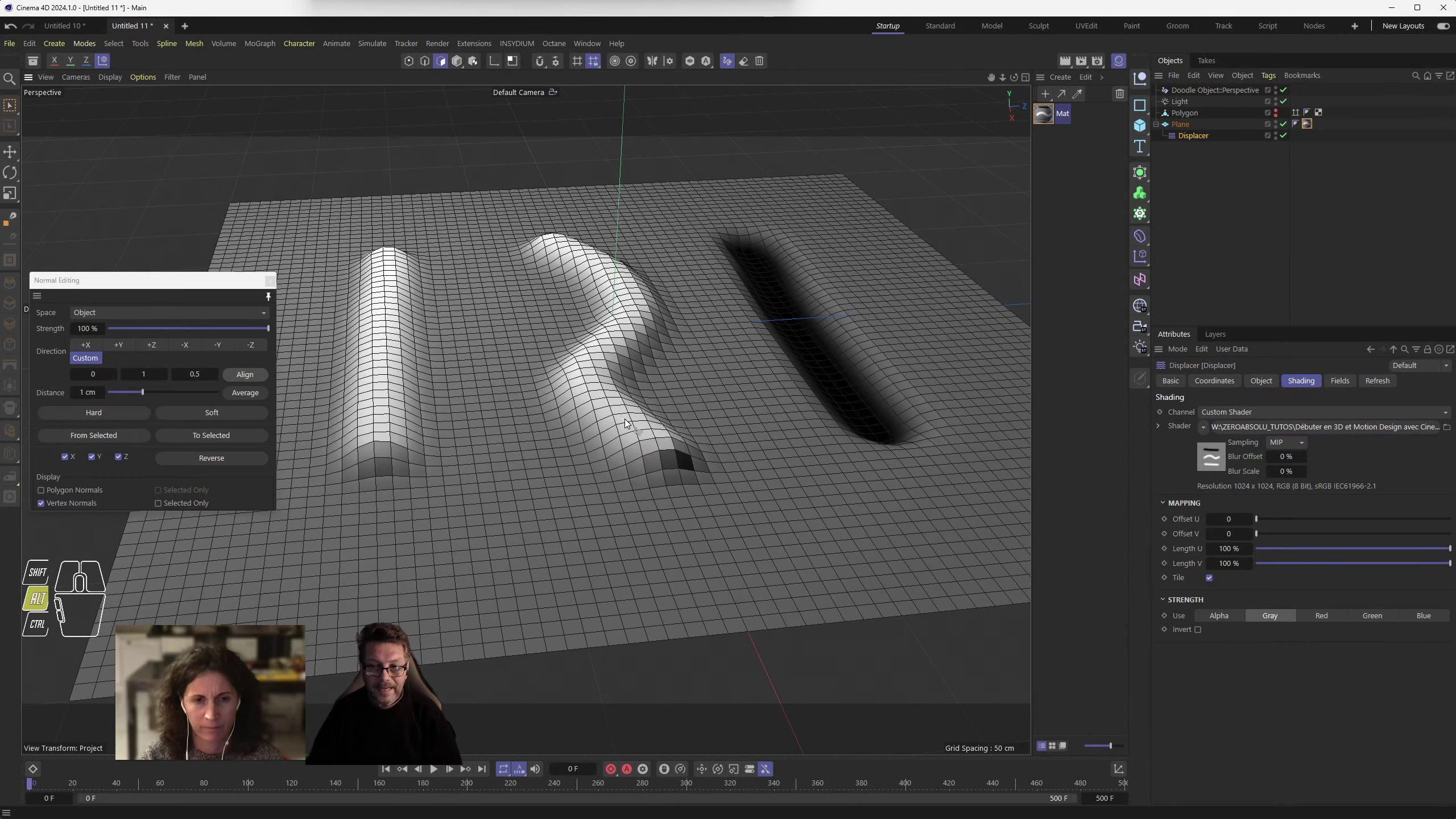
left_click_drag(620, 404, 685, 406)
scroll("up", 3)
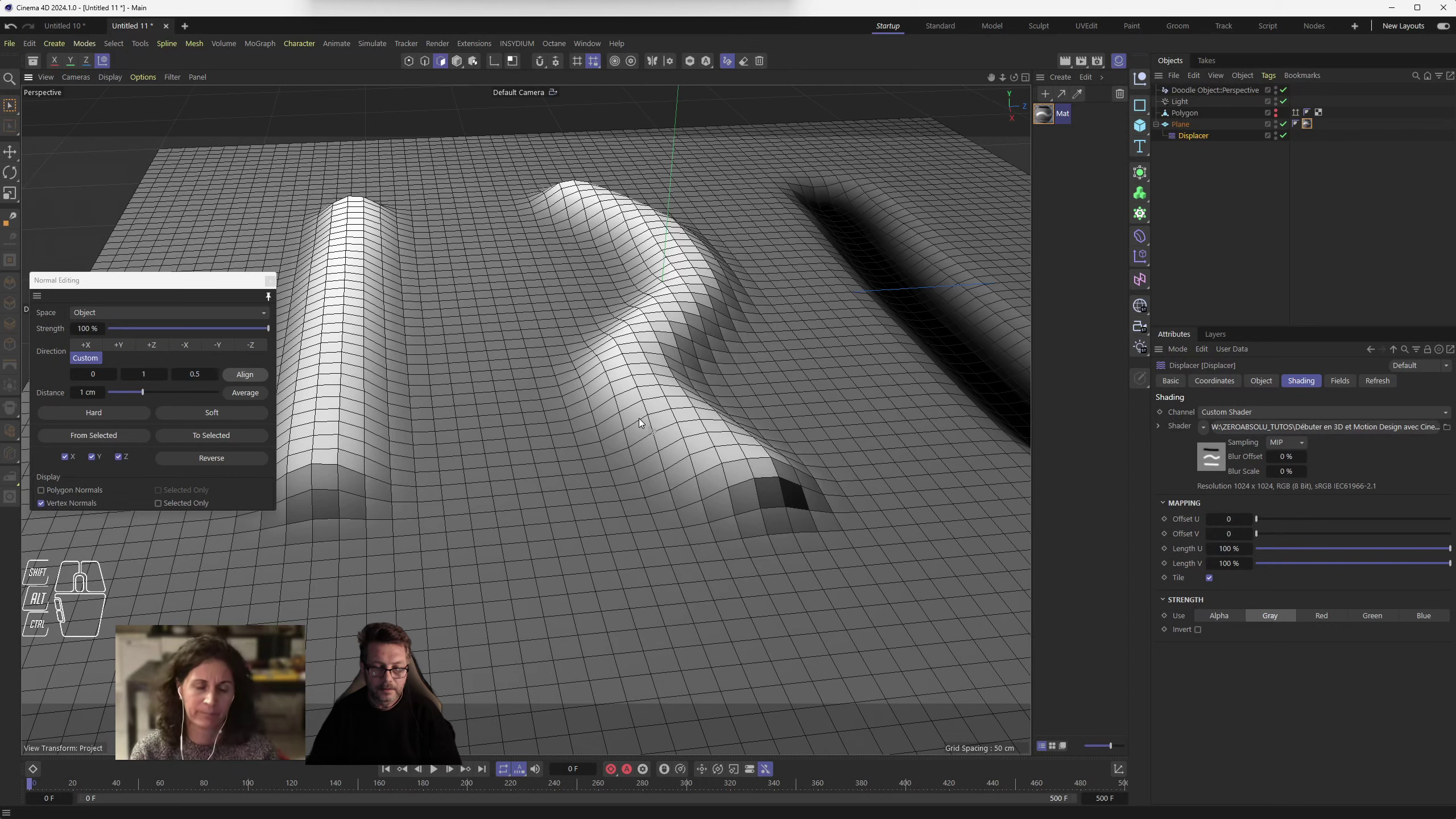
middle_click(651, 430)
left_click(642, 414)
scroll("down", 3)
scroll("up", 3)
left_click_drag(739, 342, 674, 371)
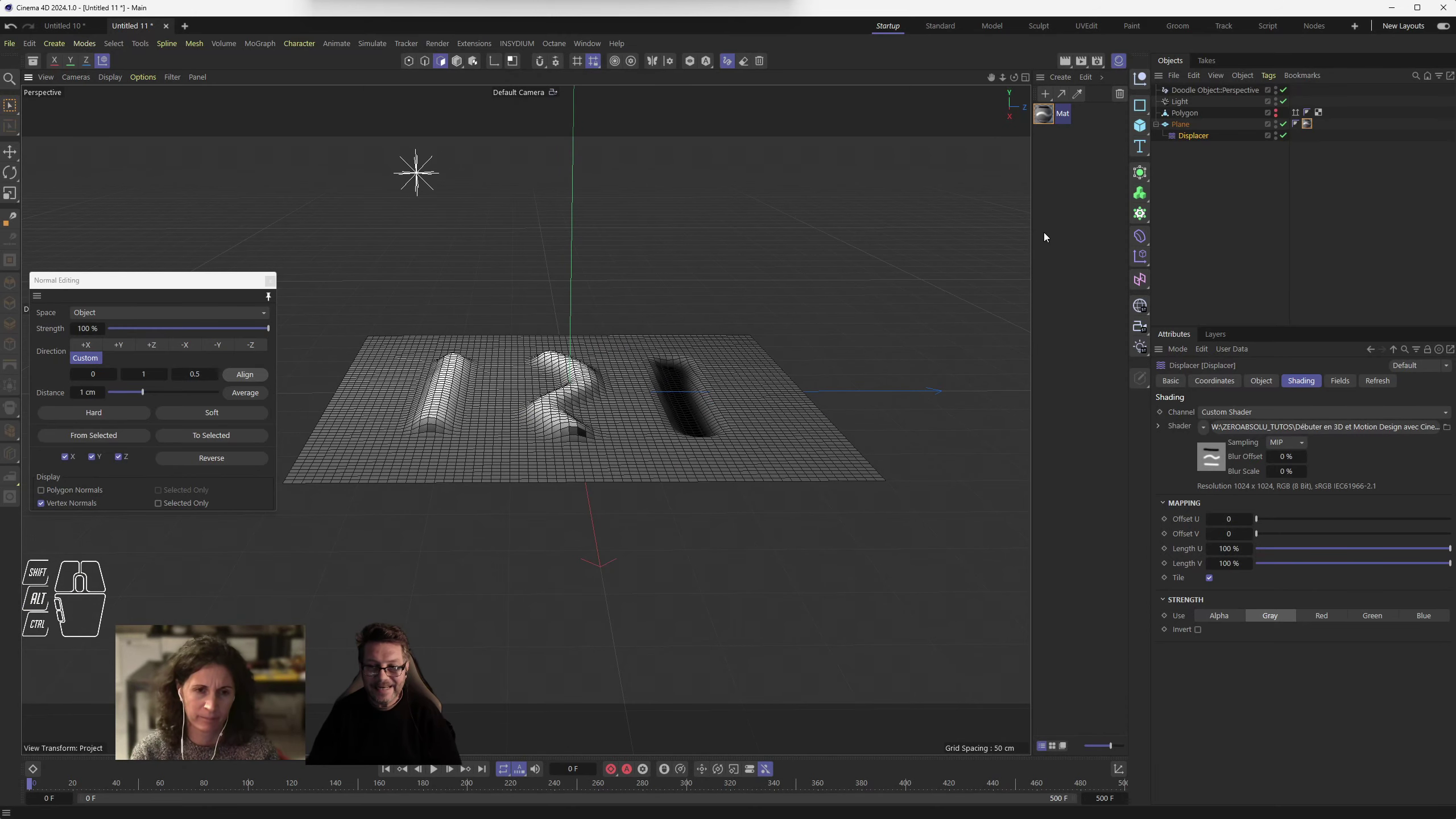
- Add a second 400 cm plane above the displaced one and bring up the deformer palette
left_click_drag(1150, 125, 1216, 166)
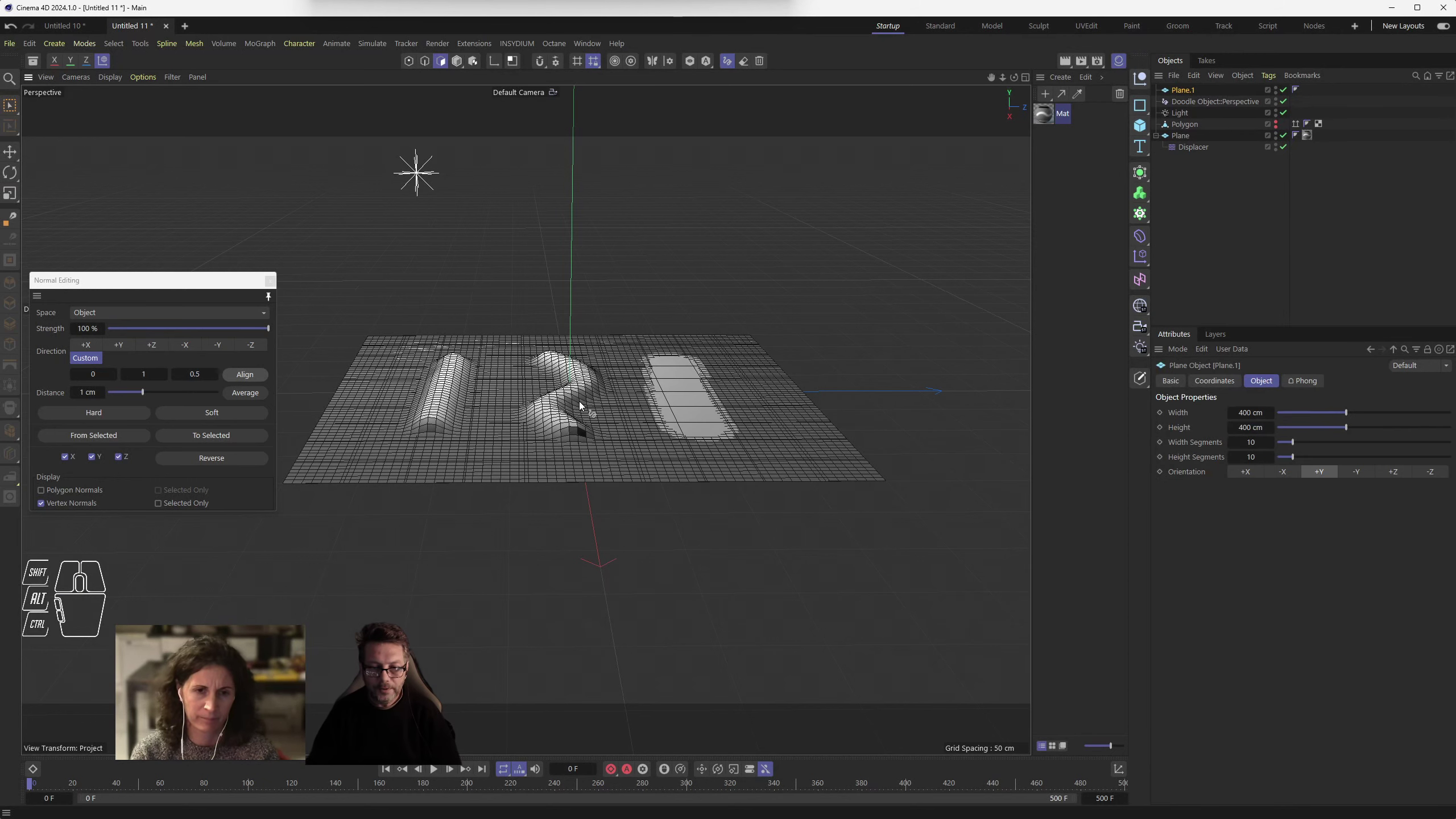
left_click_drag(576, 334, 580, 213)
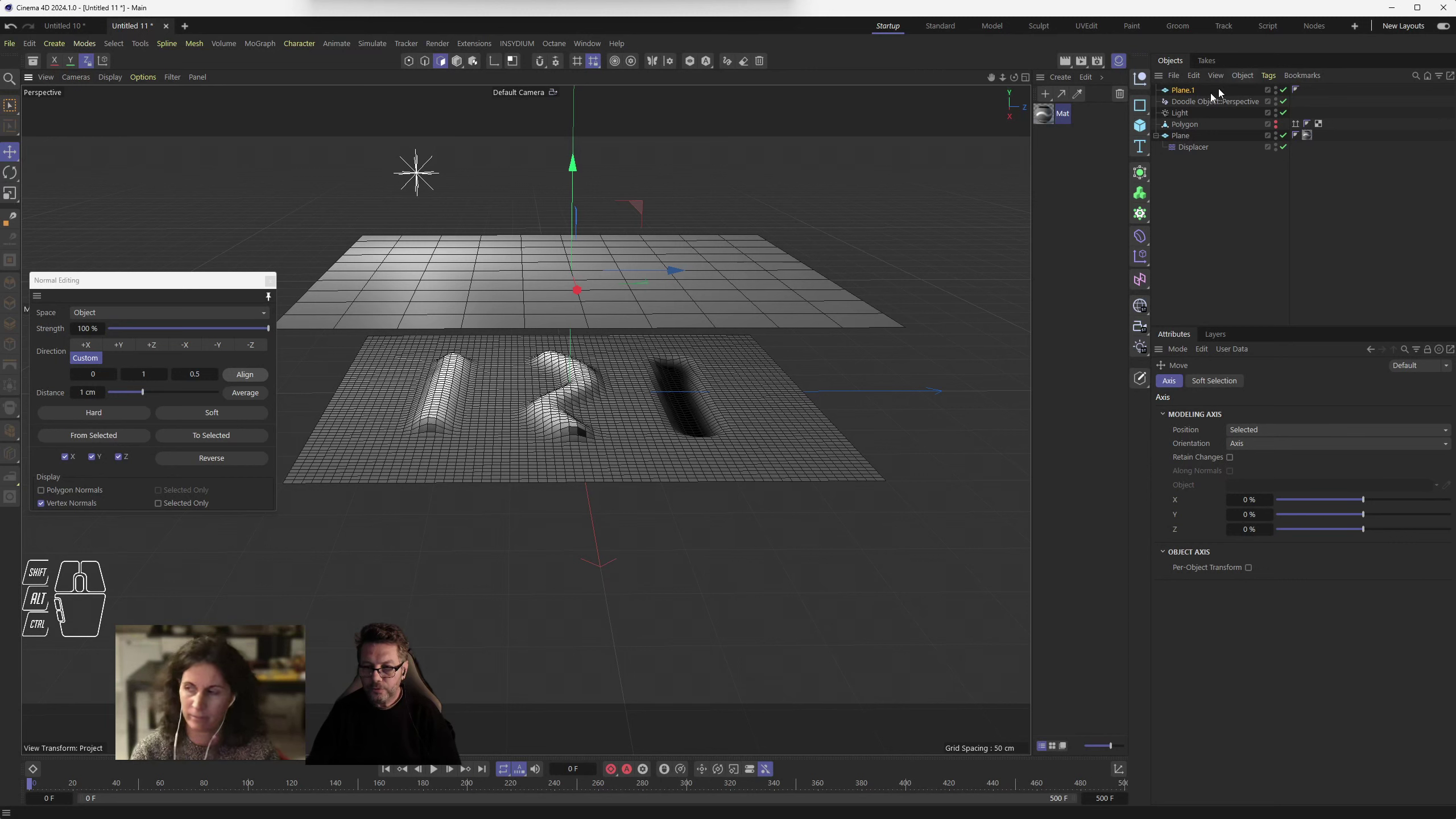
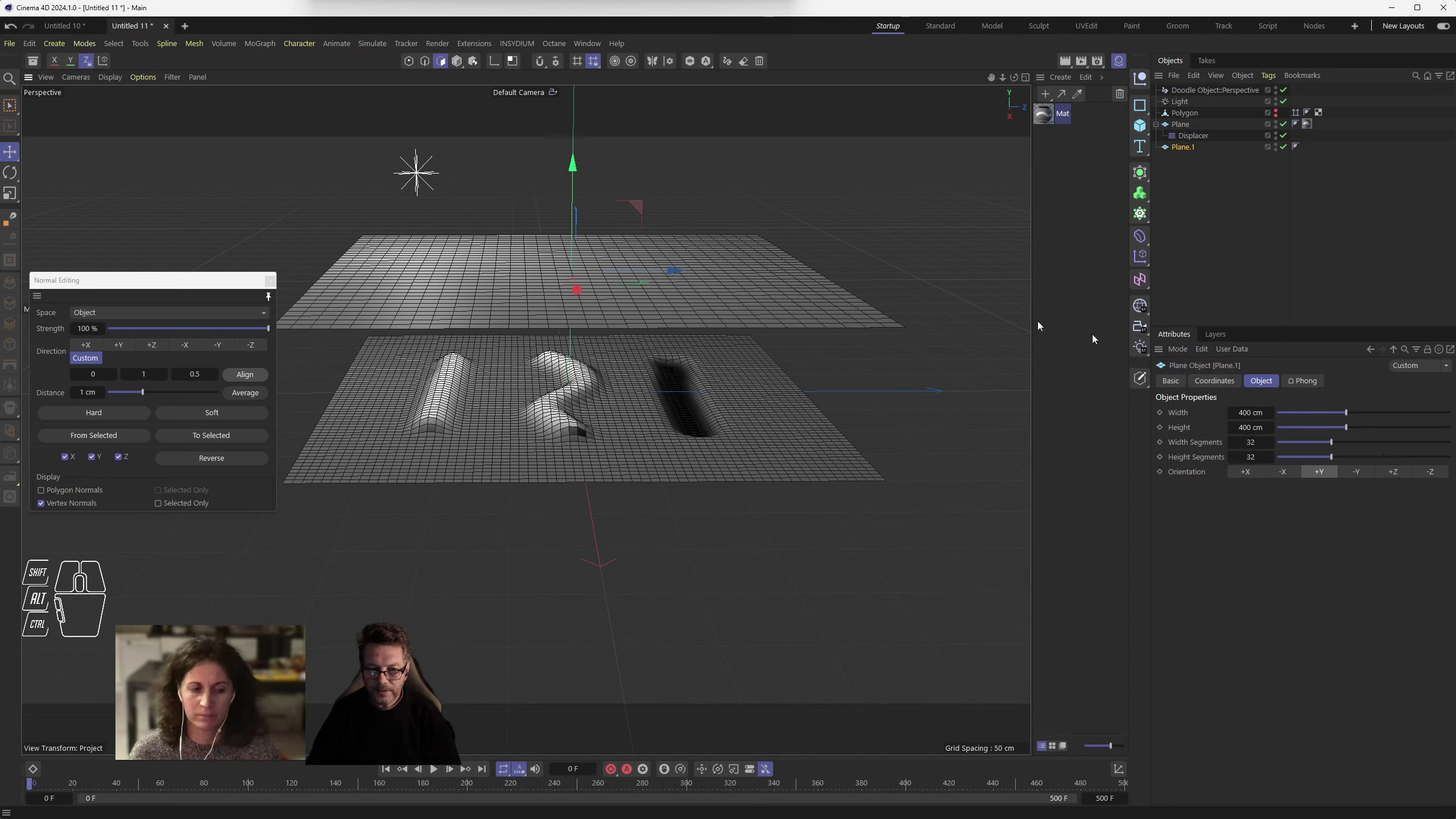
left_click_drag(1142, 237, 1179, 254)
- Add a Bend deformer fitted to Plane.1, angle about 87°, scaled down small
left_click(1178, 254)
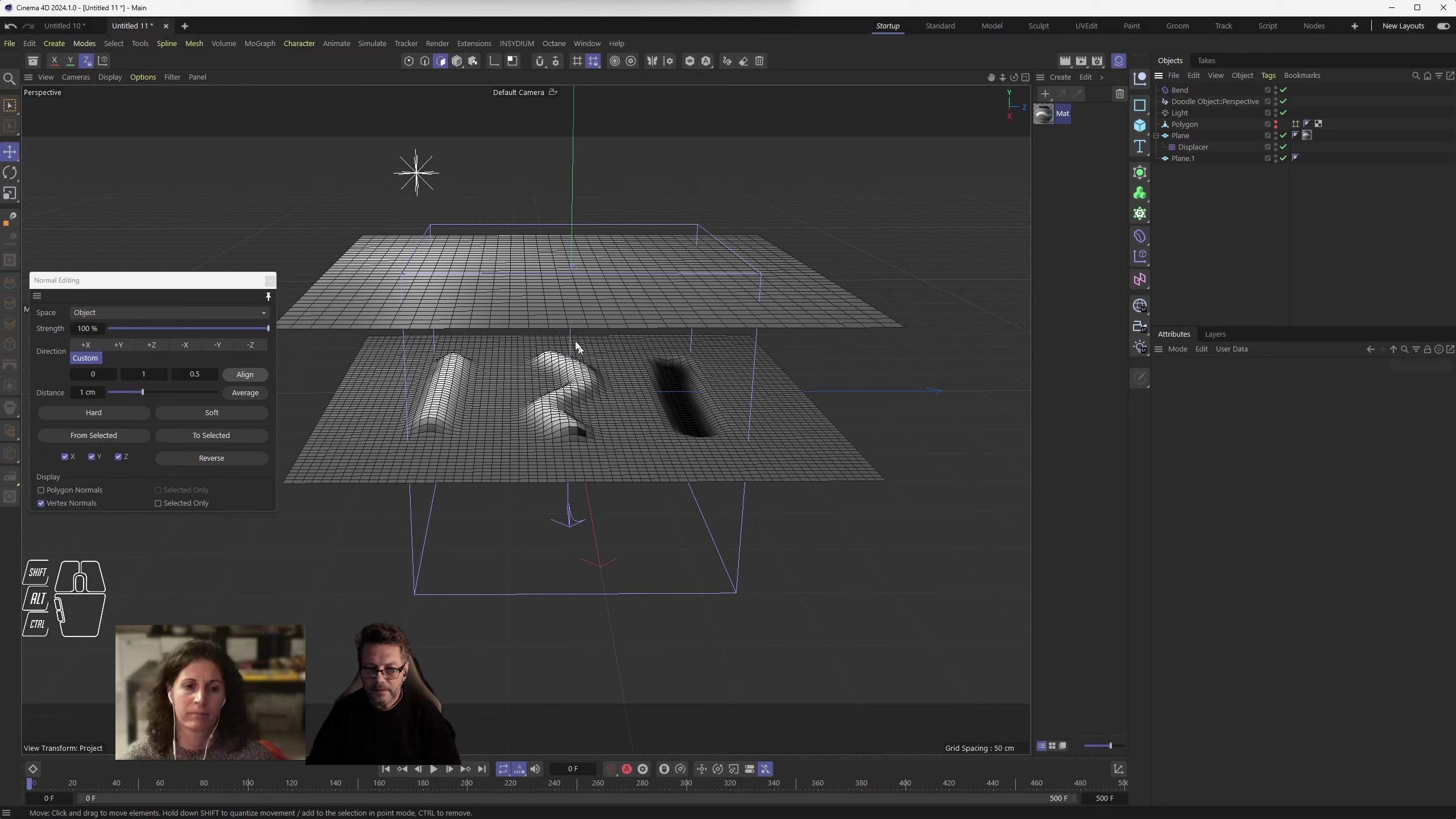
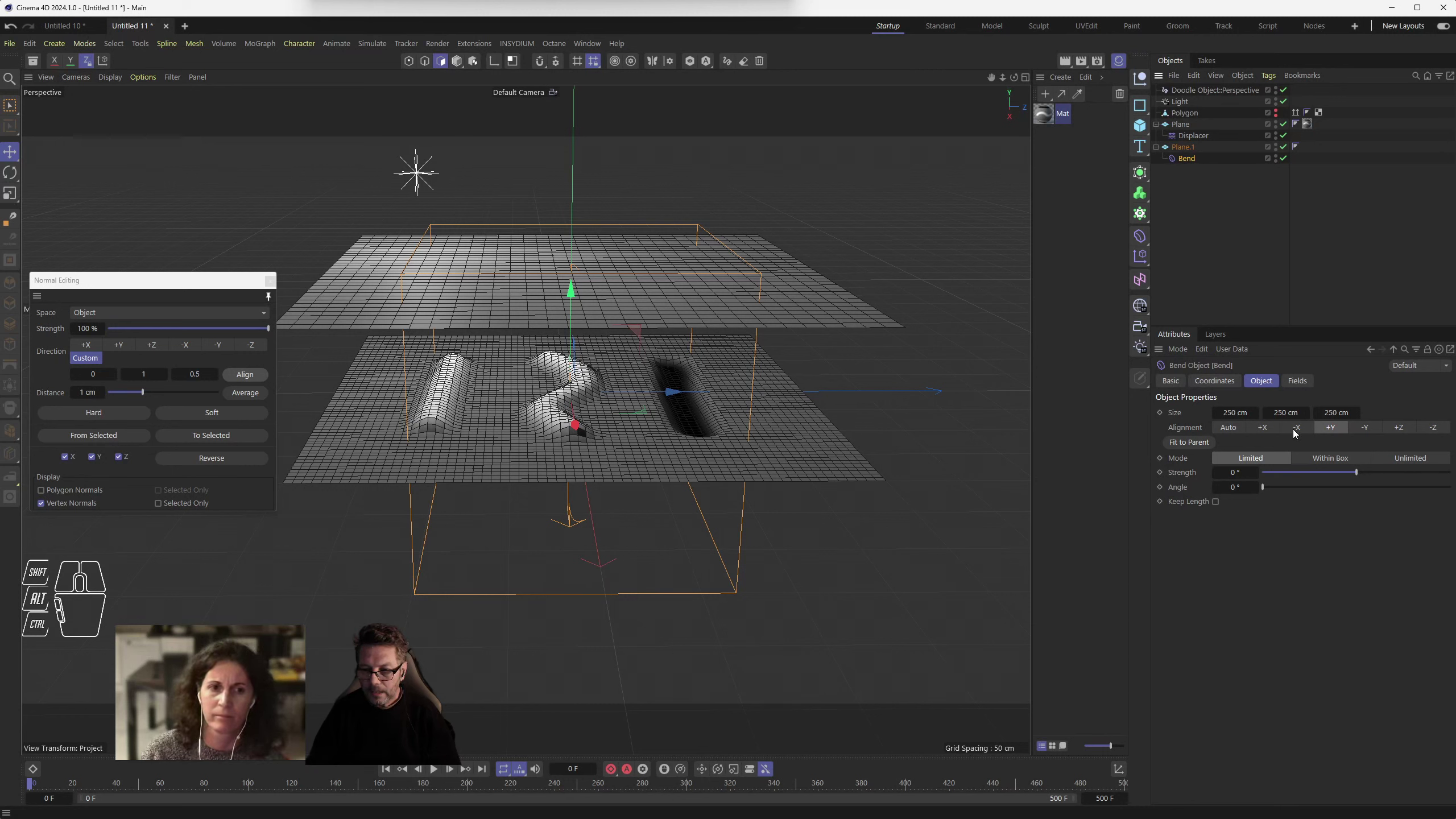
left_click(1184, 443)
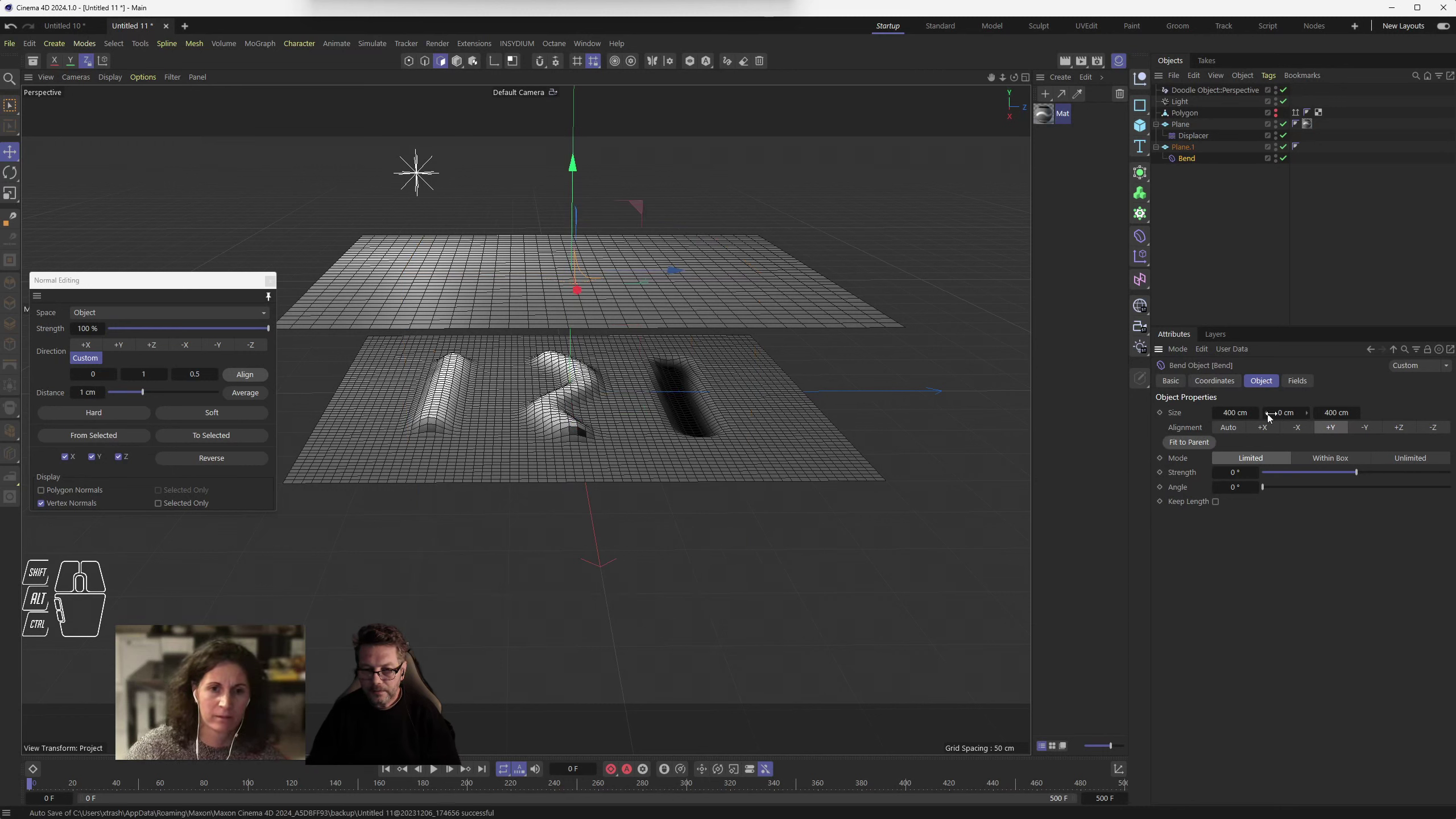
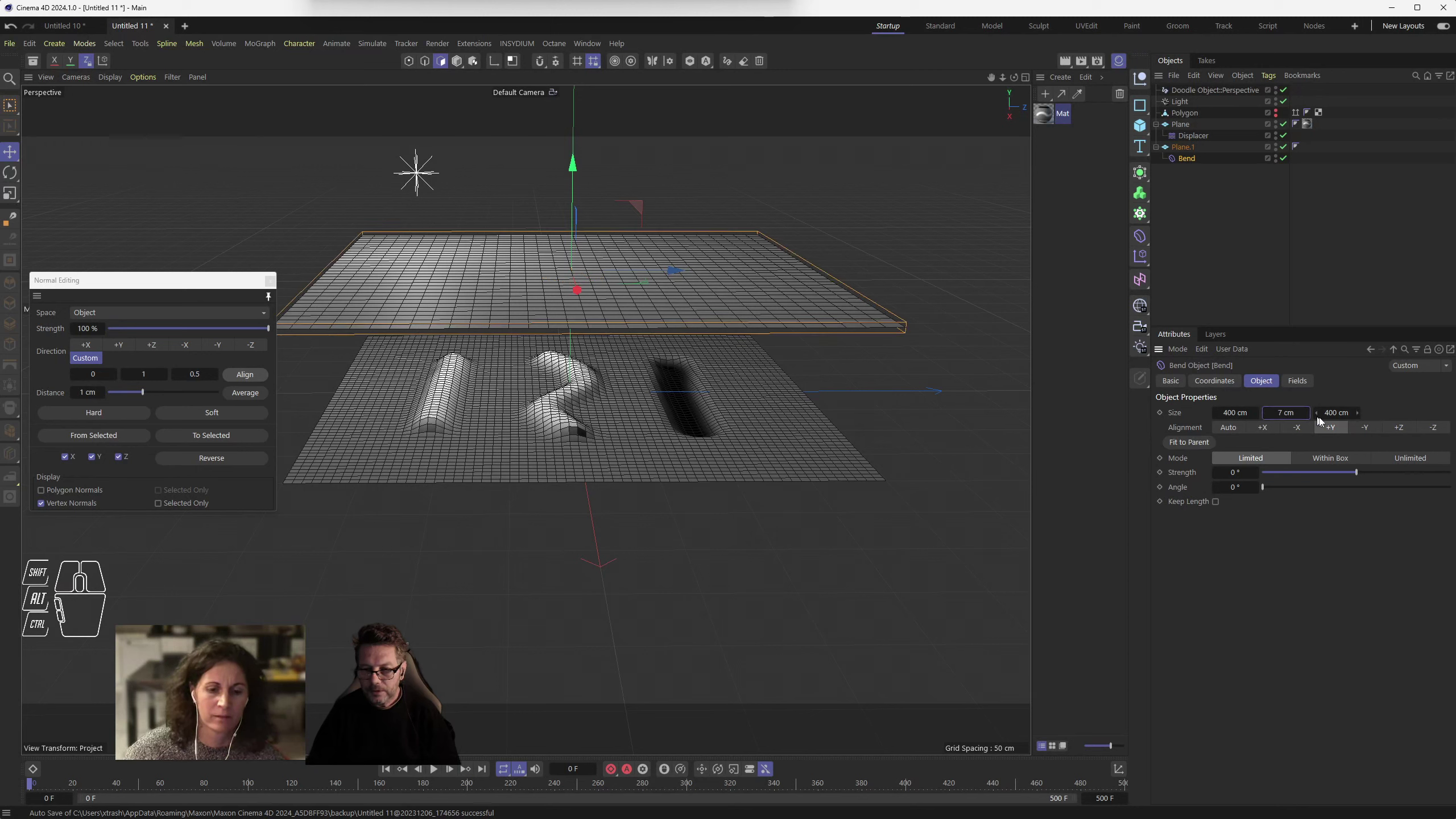
left_click_drag(1372, 471, 1363, 467)
left_click_drag(1283, 487, 1316, 487)
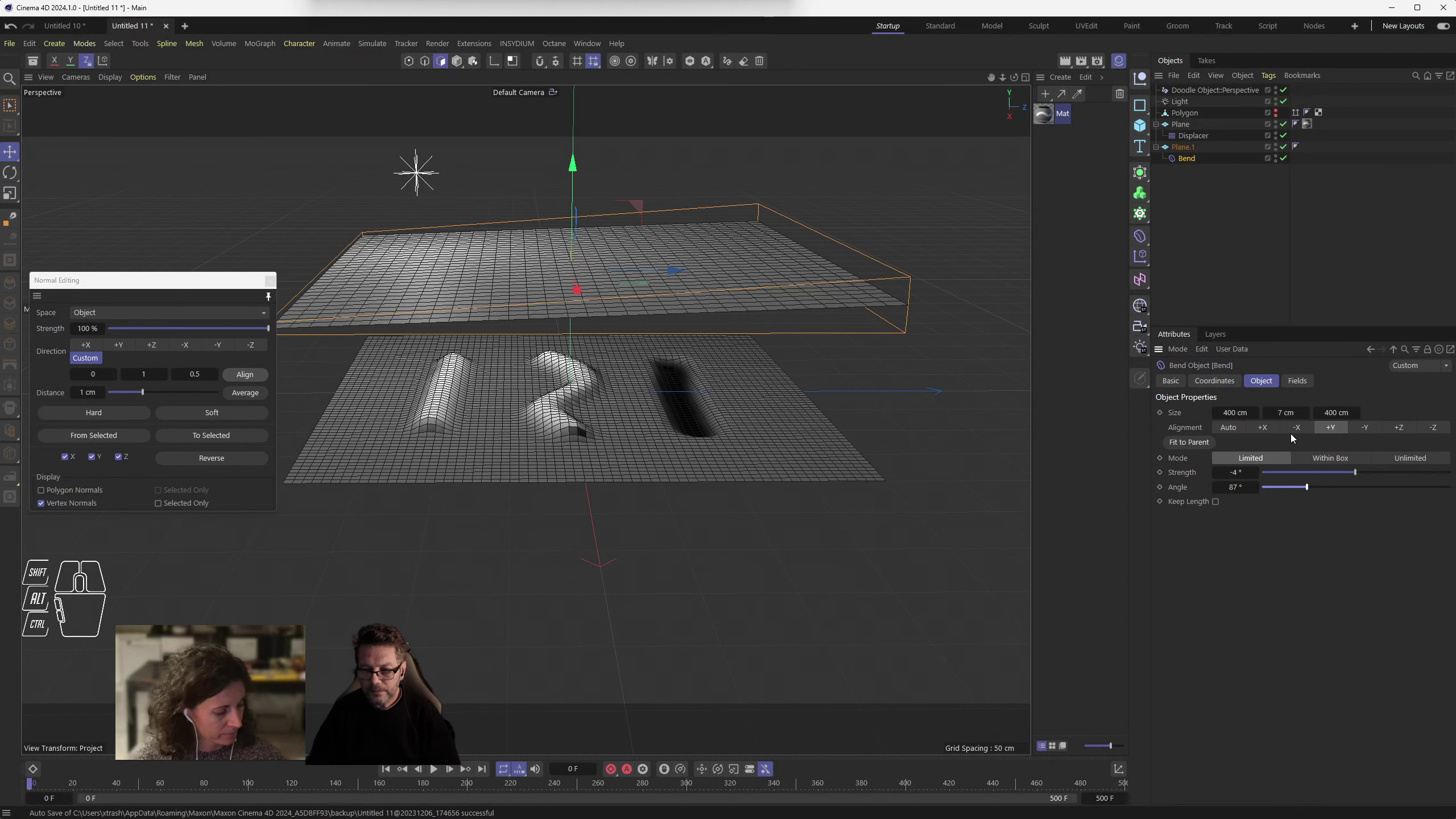
left_click(1190, 163)
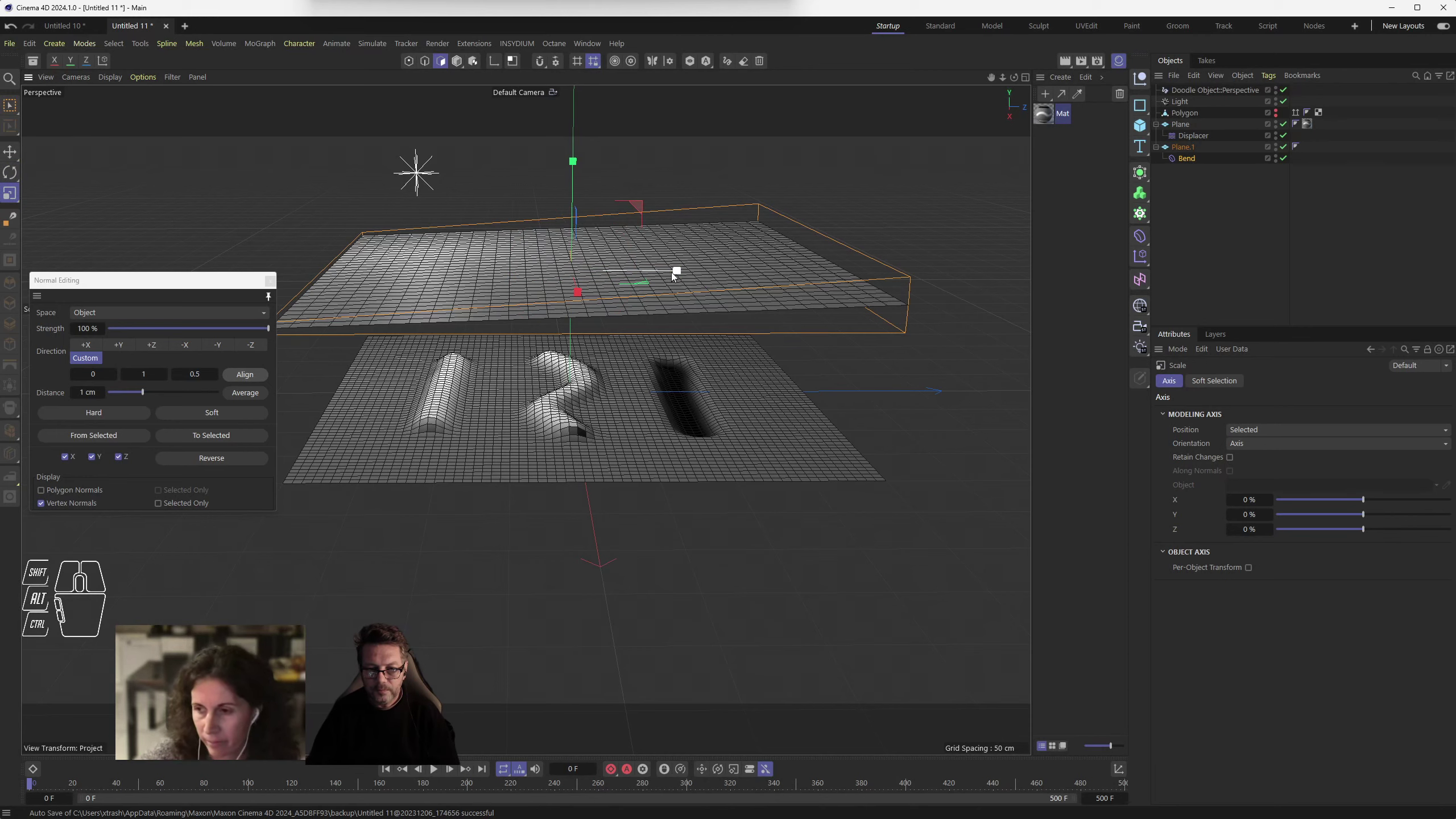
left_click_drag(676, 273, 601, 272)
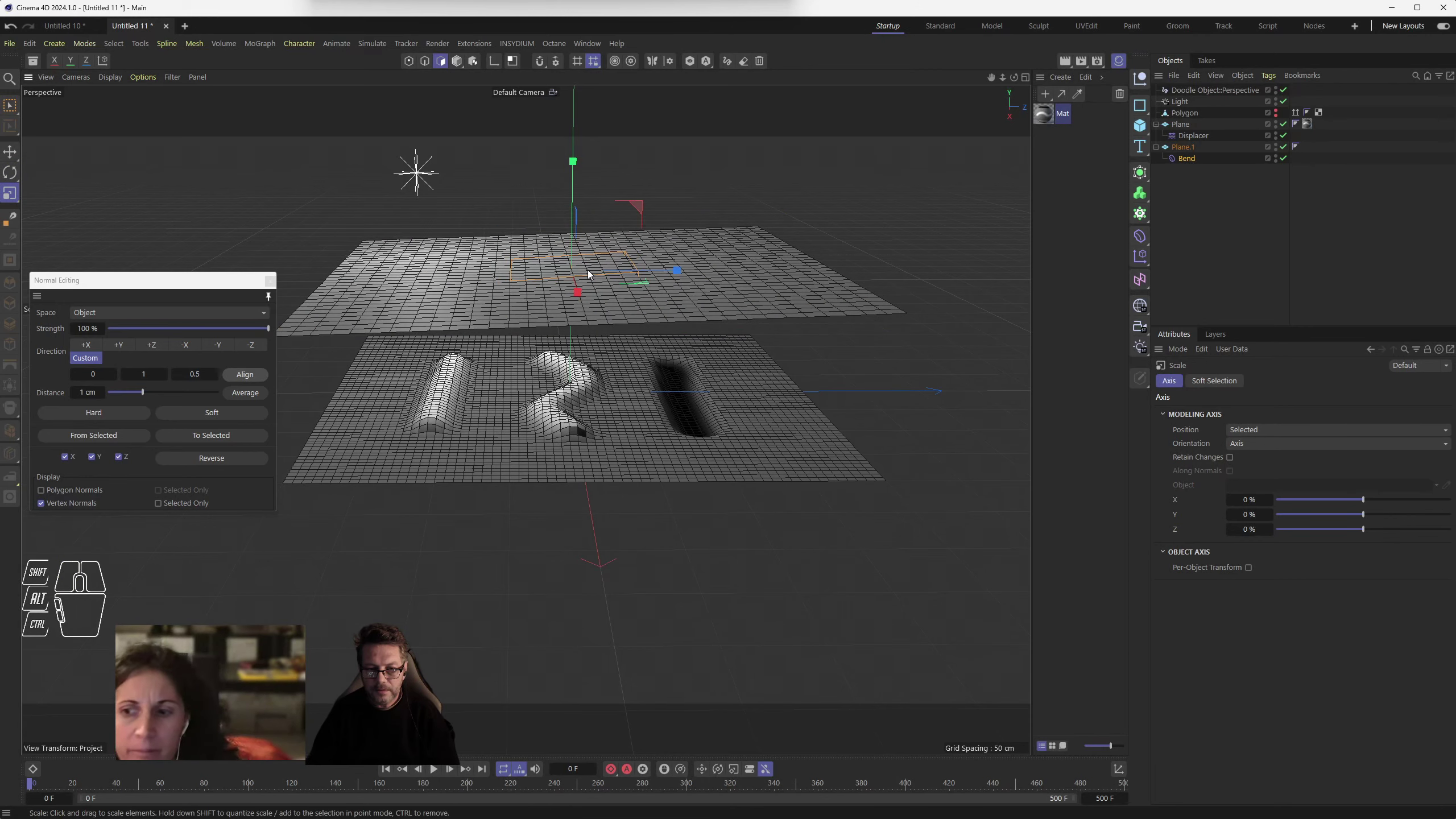
left_click_drag(617, 326, 582, 347)
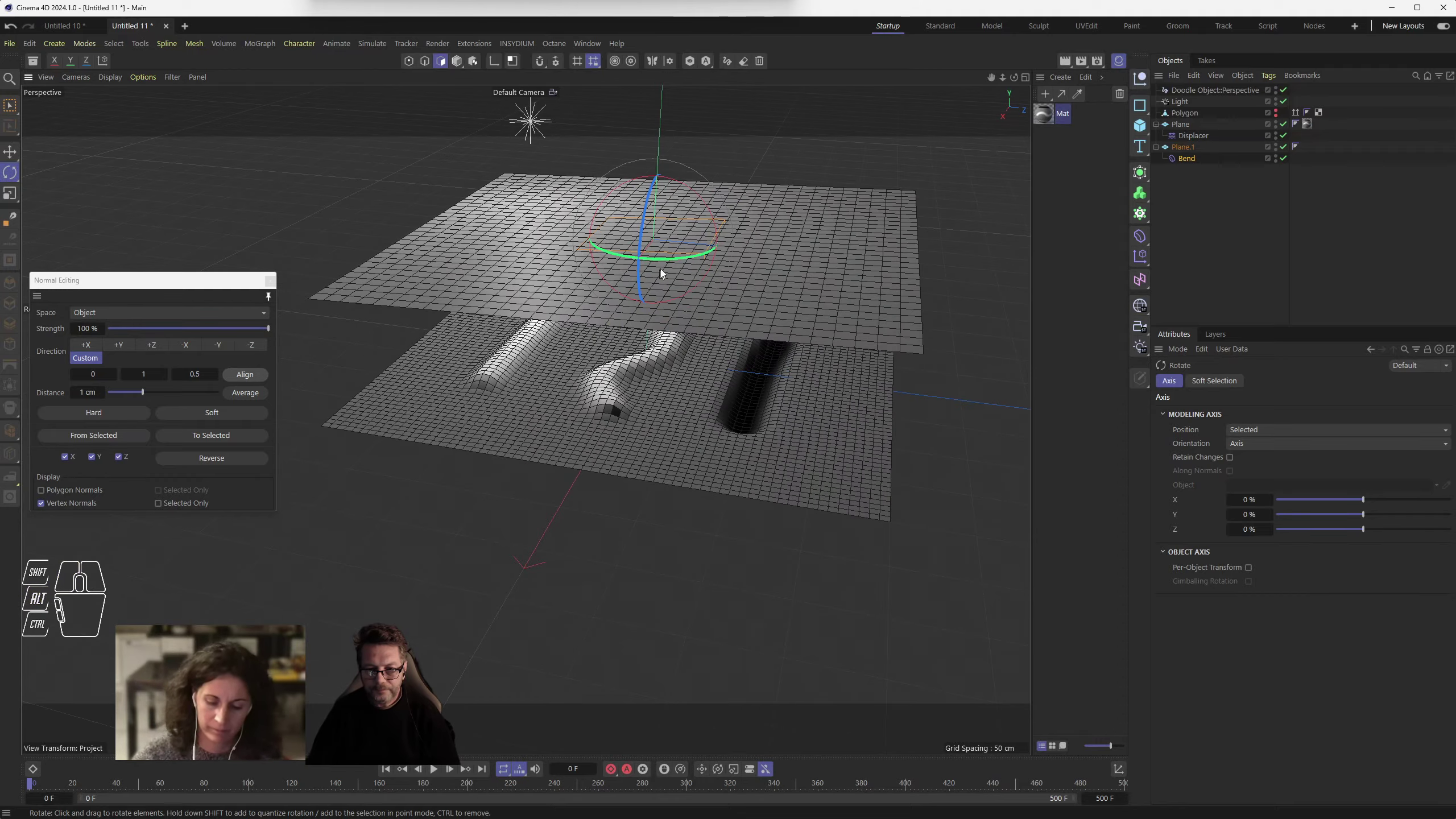
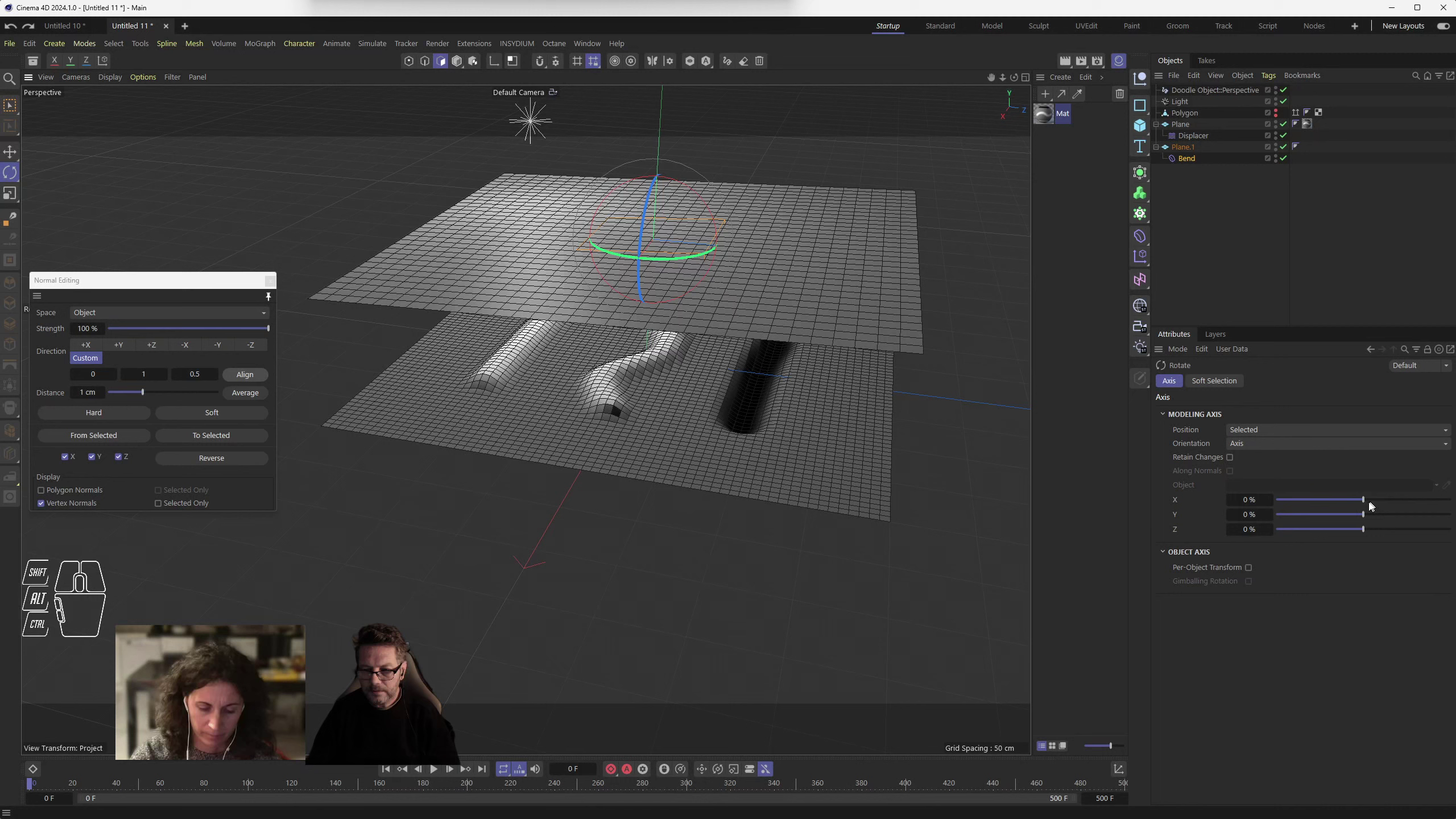
- Raise the Bend strength through 13° to 61° and view the curling plane
left_click_drag(1372, 505, 1372, 505)
left_click(1379, 515)
left_click(1194, 162)
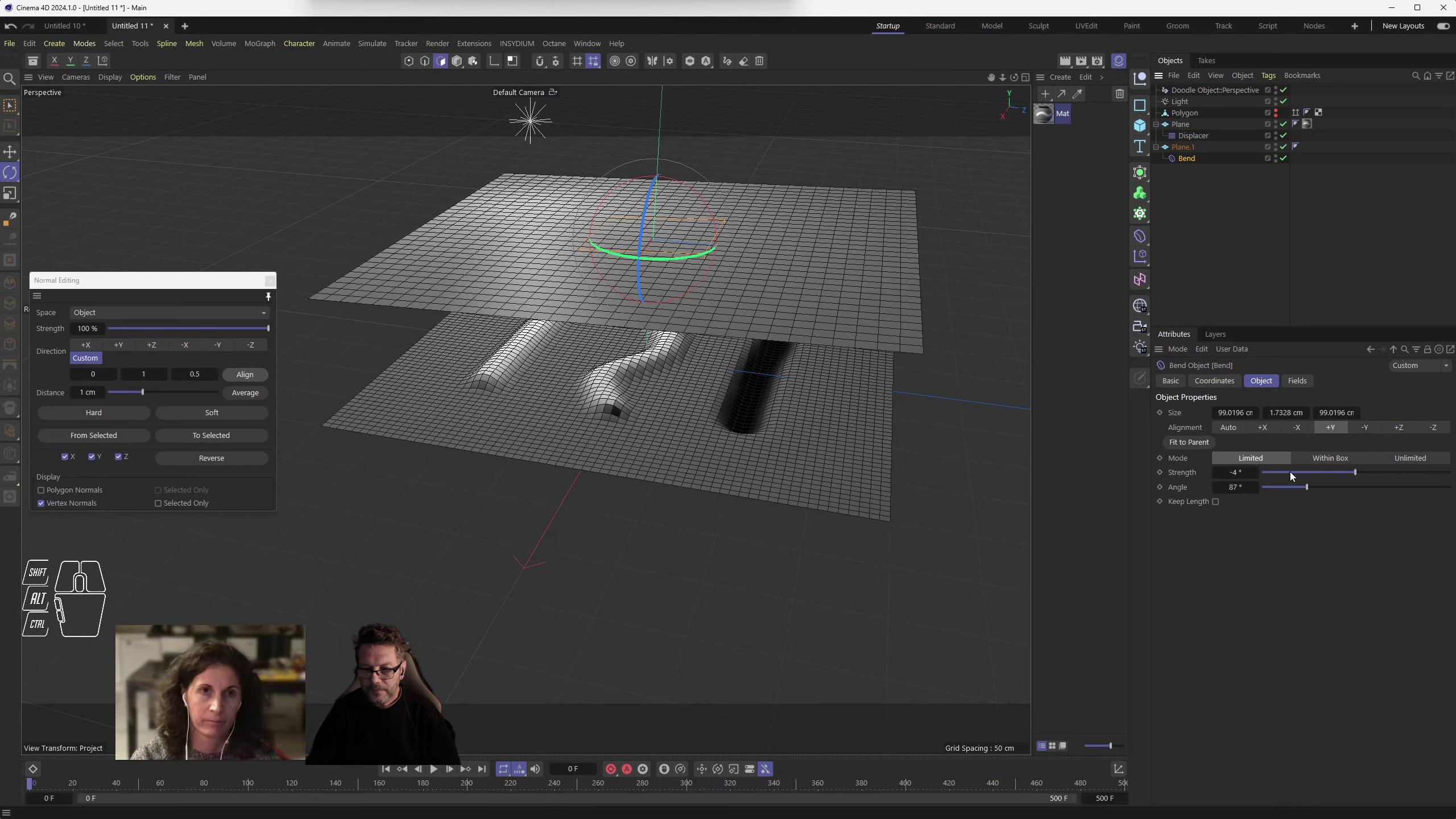
left_click(1368, 474)
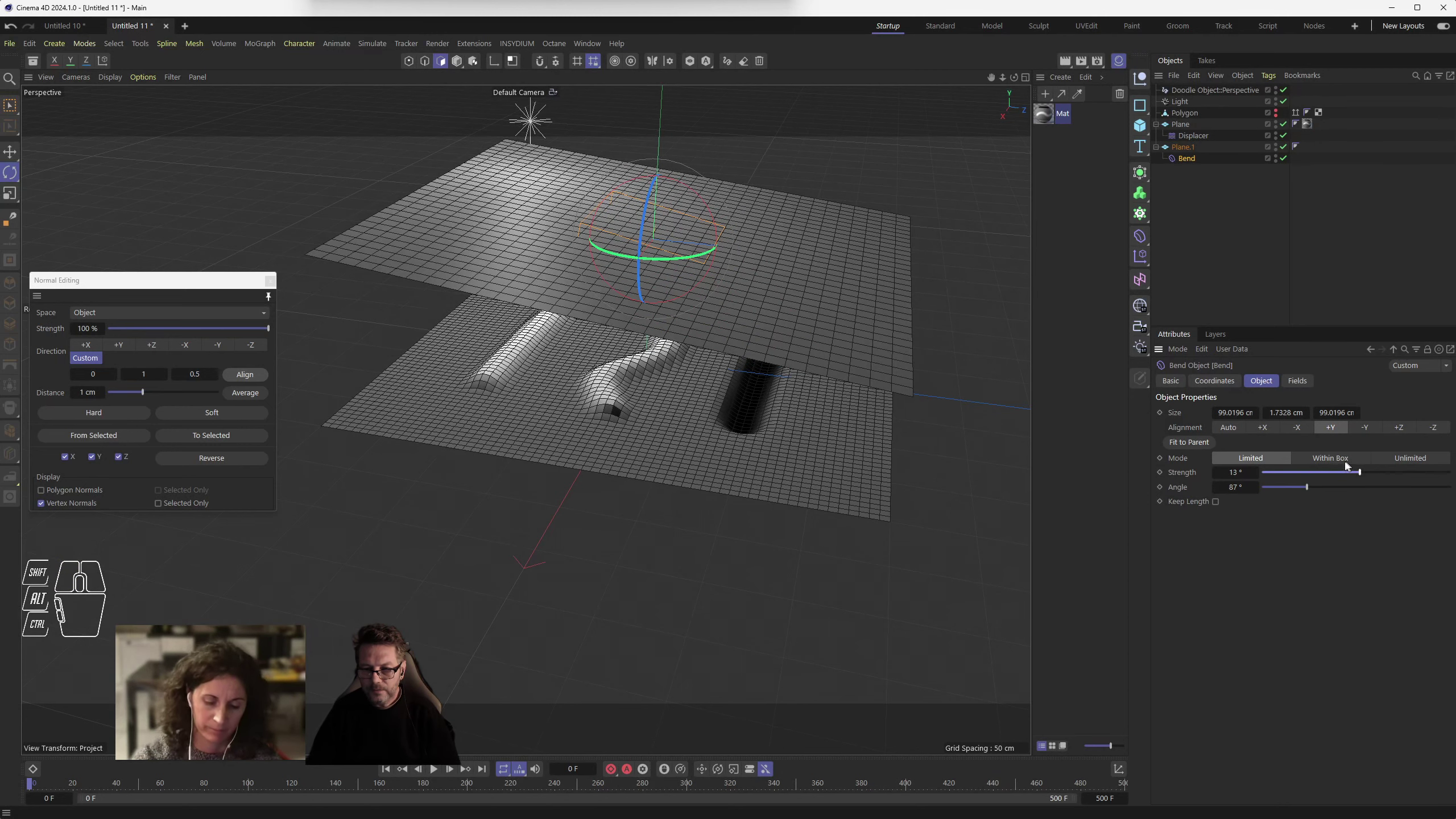
left_click(1381, 476)
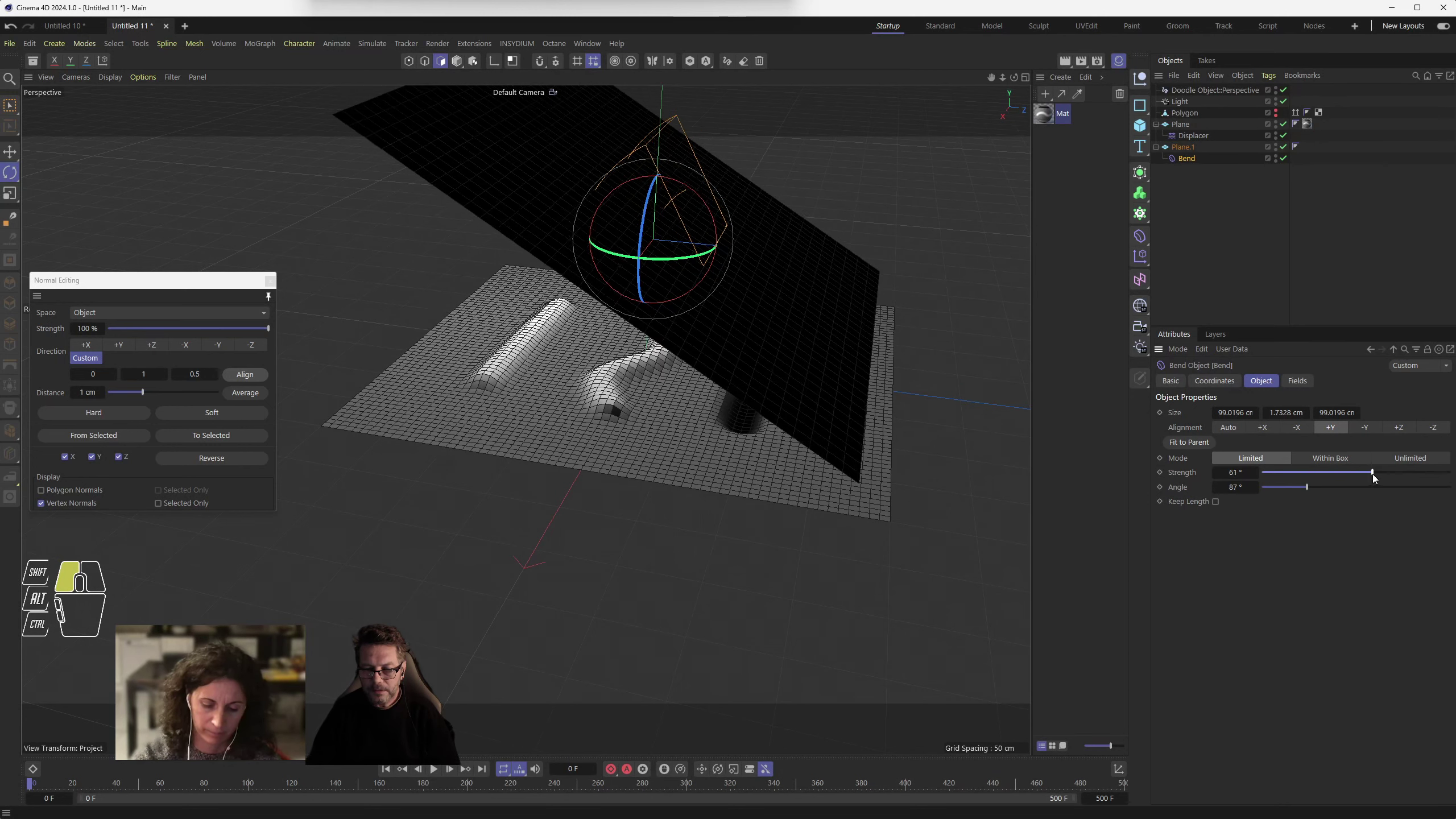
left_click_drag(693, 261, 709, 251)
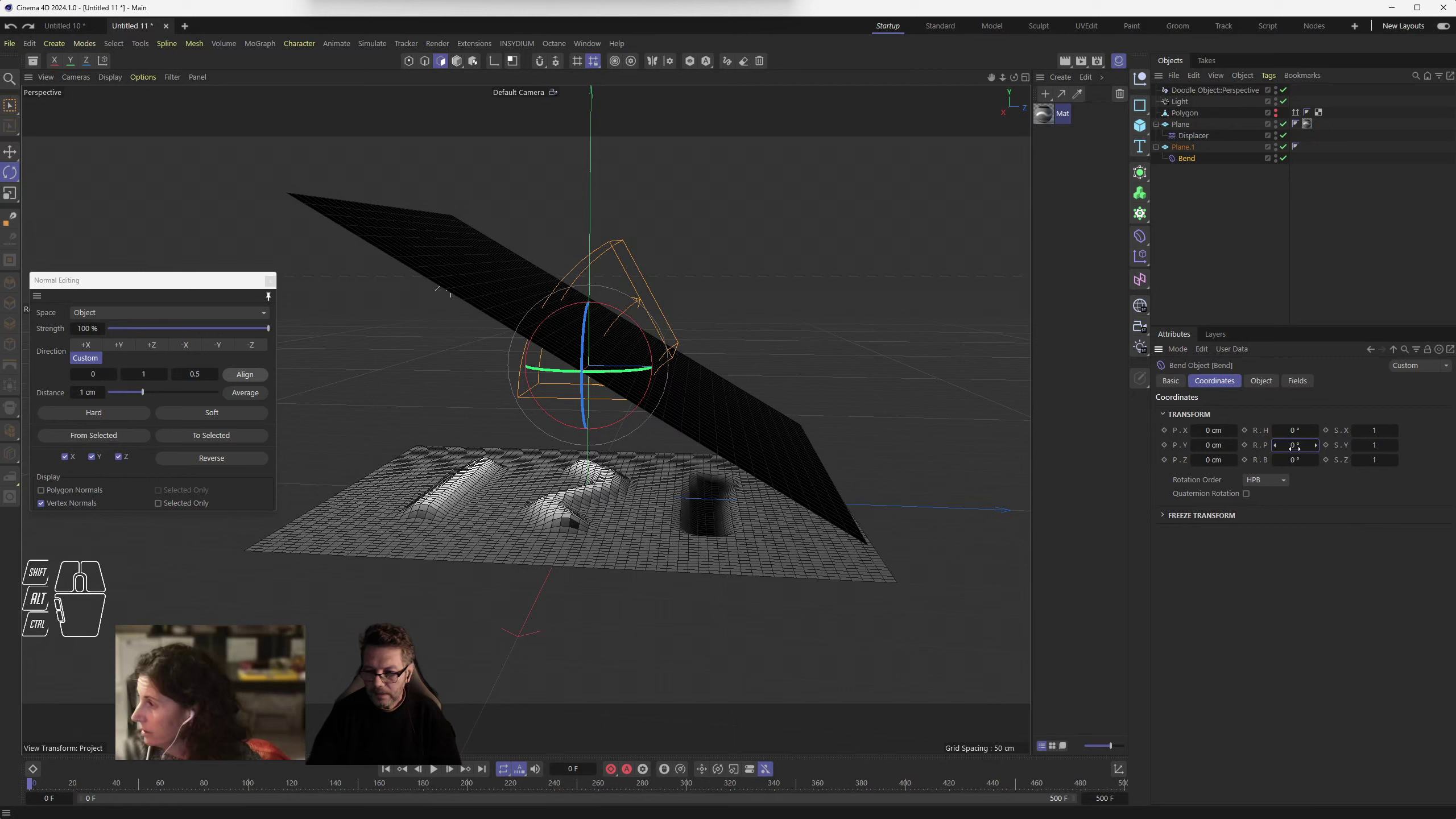
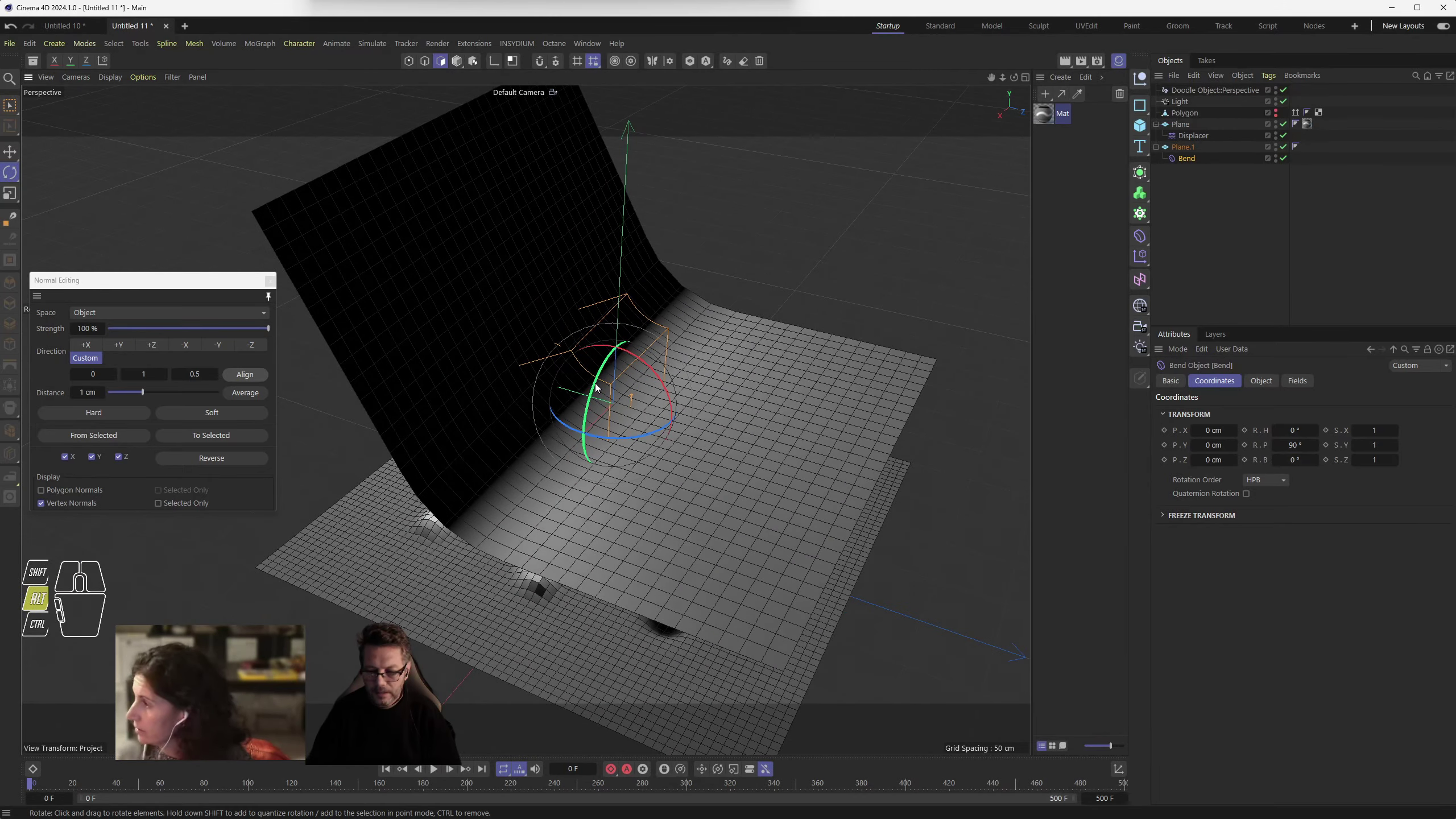
- Raise the Bend strength to 110° so the plane folds sharply along its middle
middle_click(623, 409)
left_click_drag(614, 424, 630, 379)
left_click(705, 416)
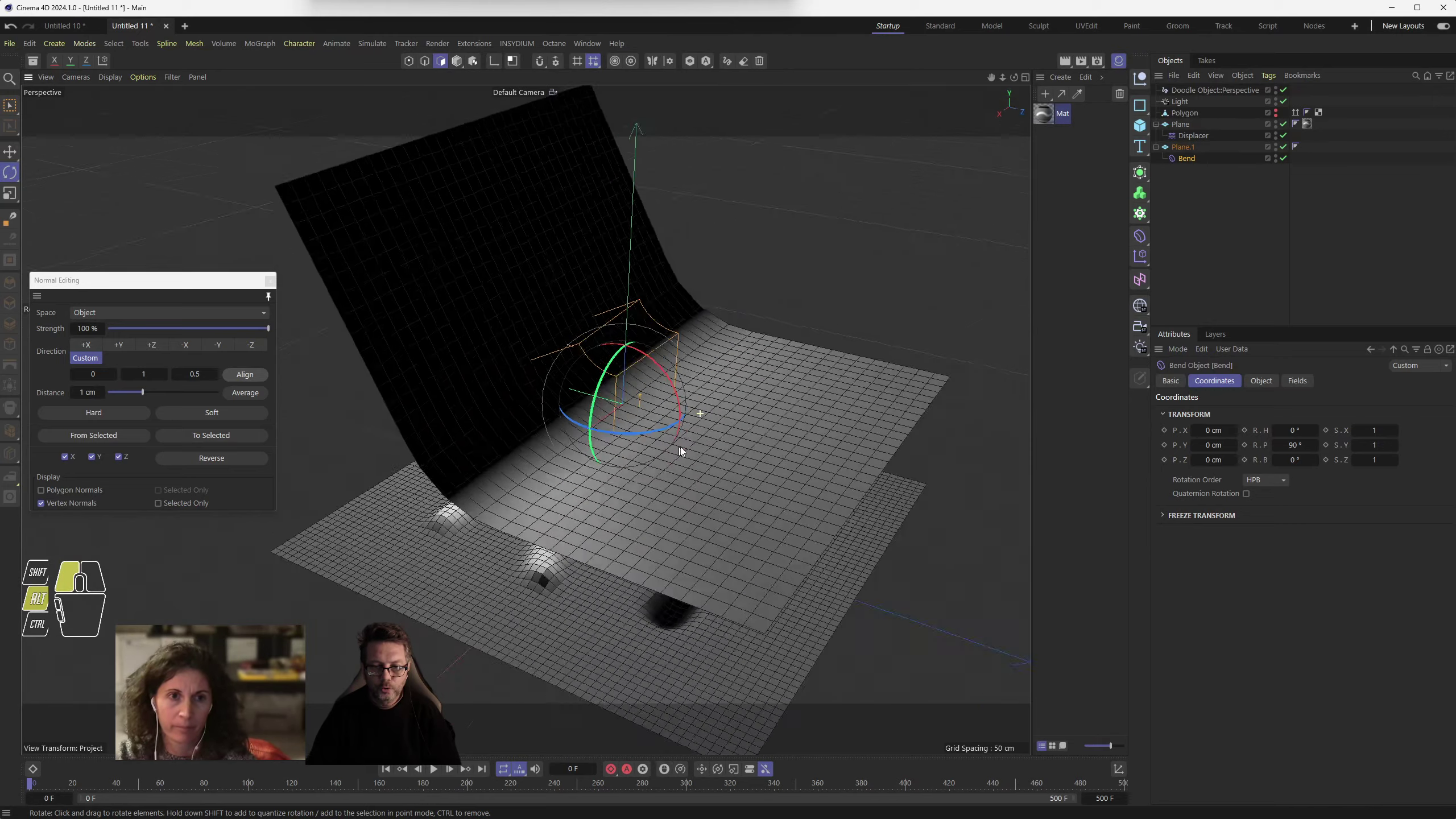
left_click(1271, 376)
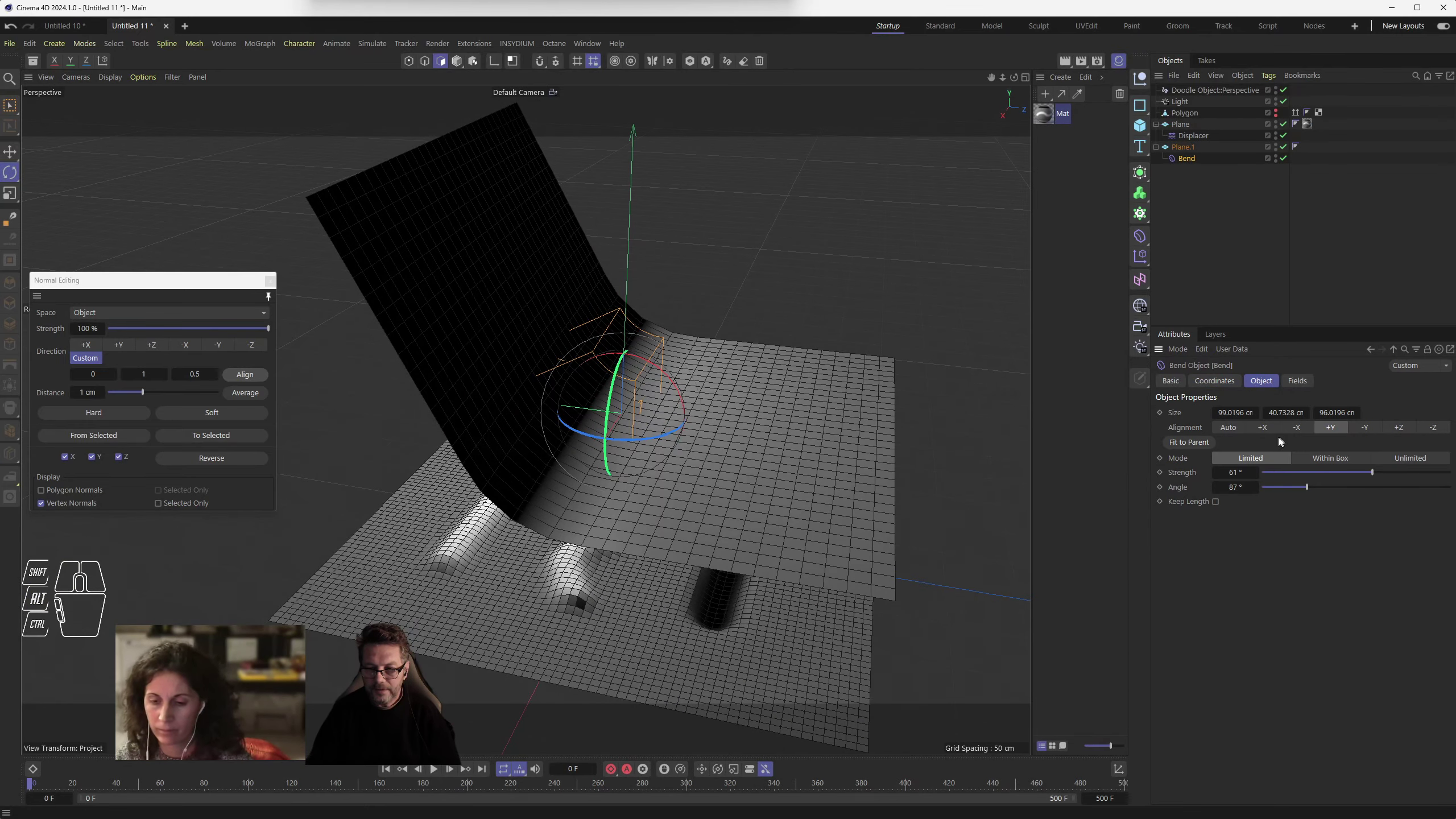
left_click_drag(1373, 475, 1393, 462)
left_click_drag(1289, 147, 1295, 169)
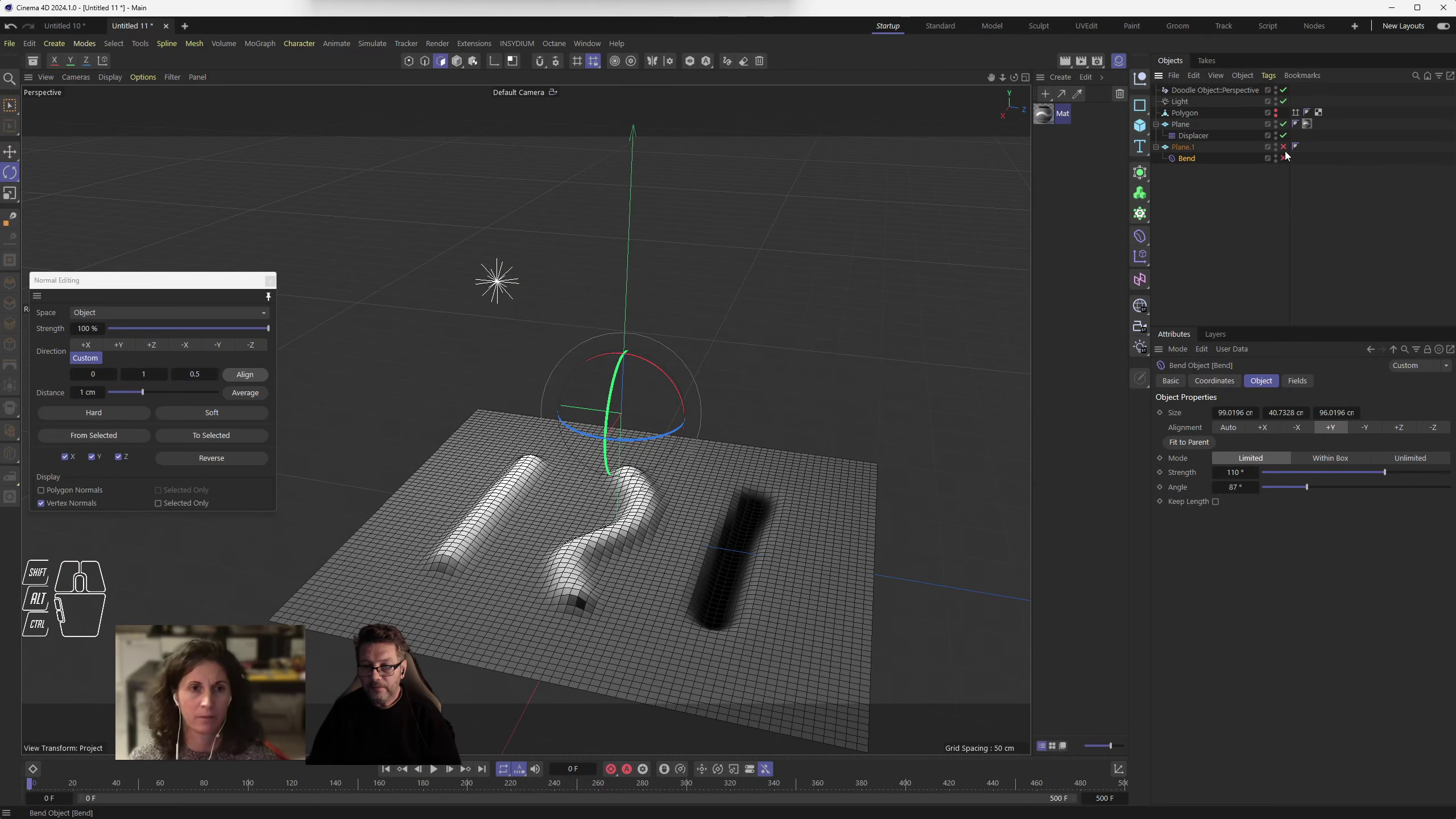
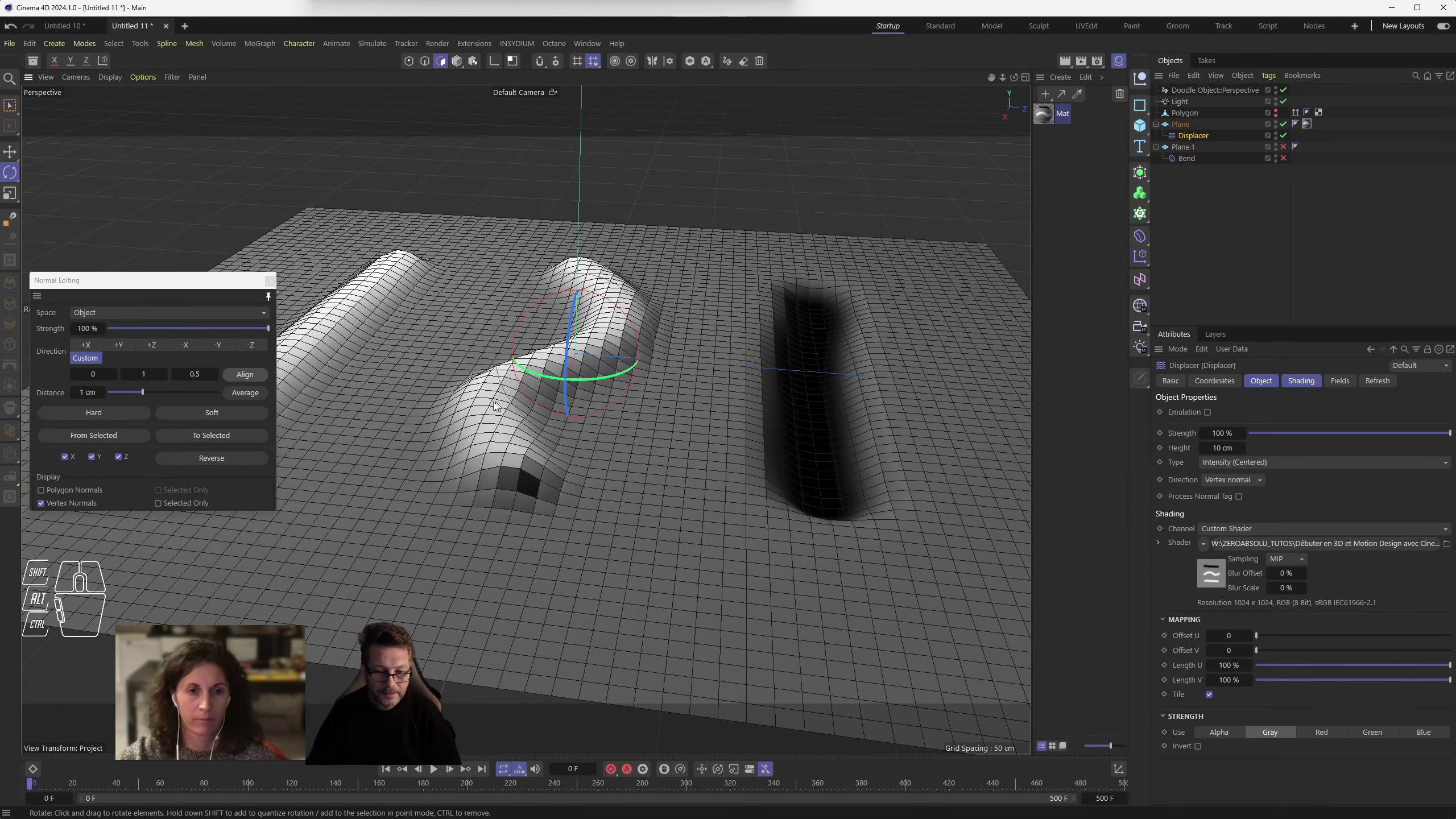
- View the 128%/7 cm displaced plane edge-on over its bumps, then switch to the four-view layout
left_click_drag(591, 499, 623, 431)
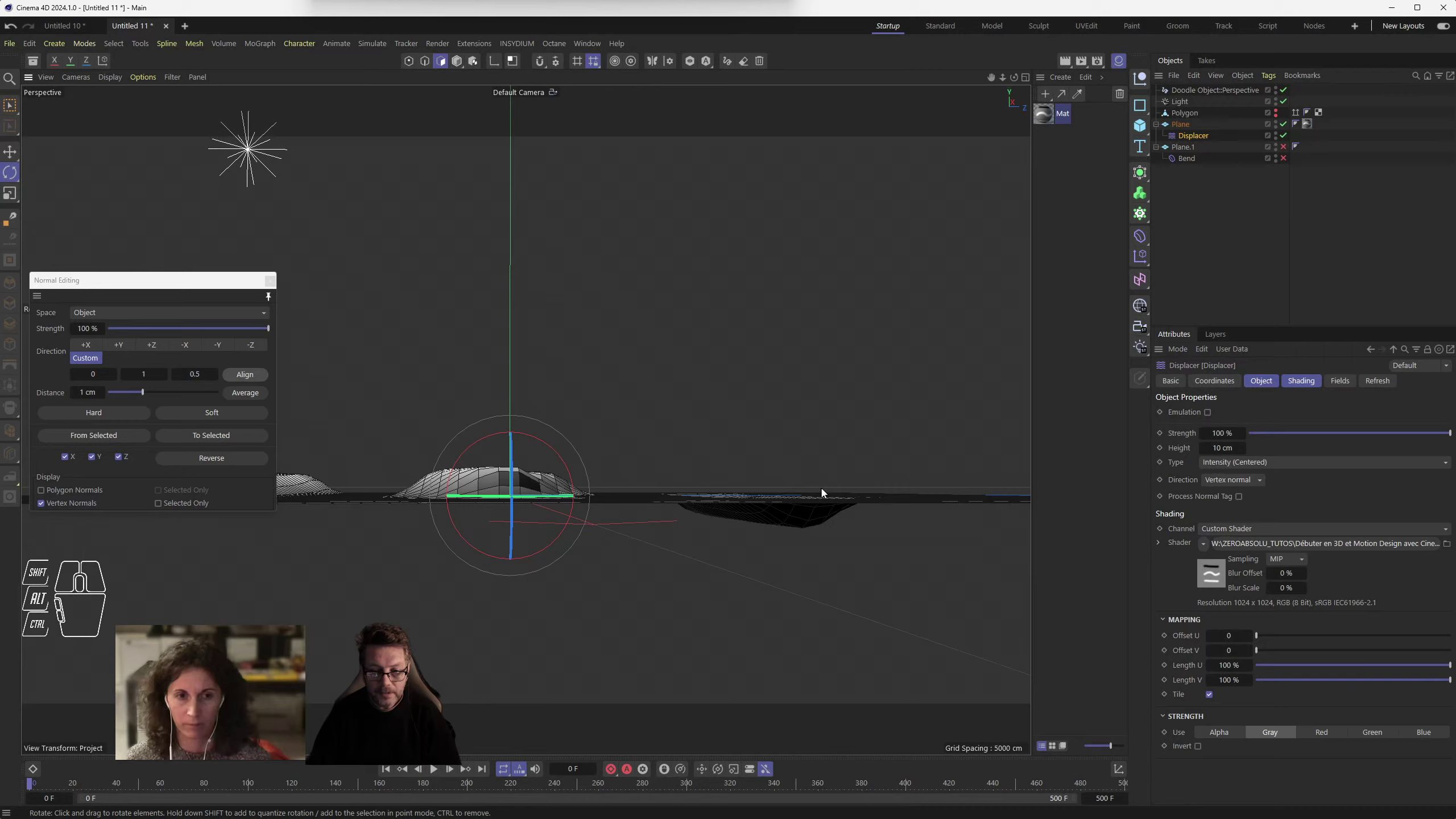
left_click_drag(800, 521, 769, 517)
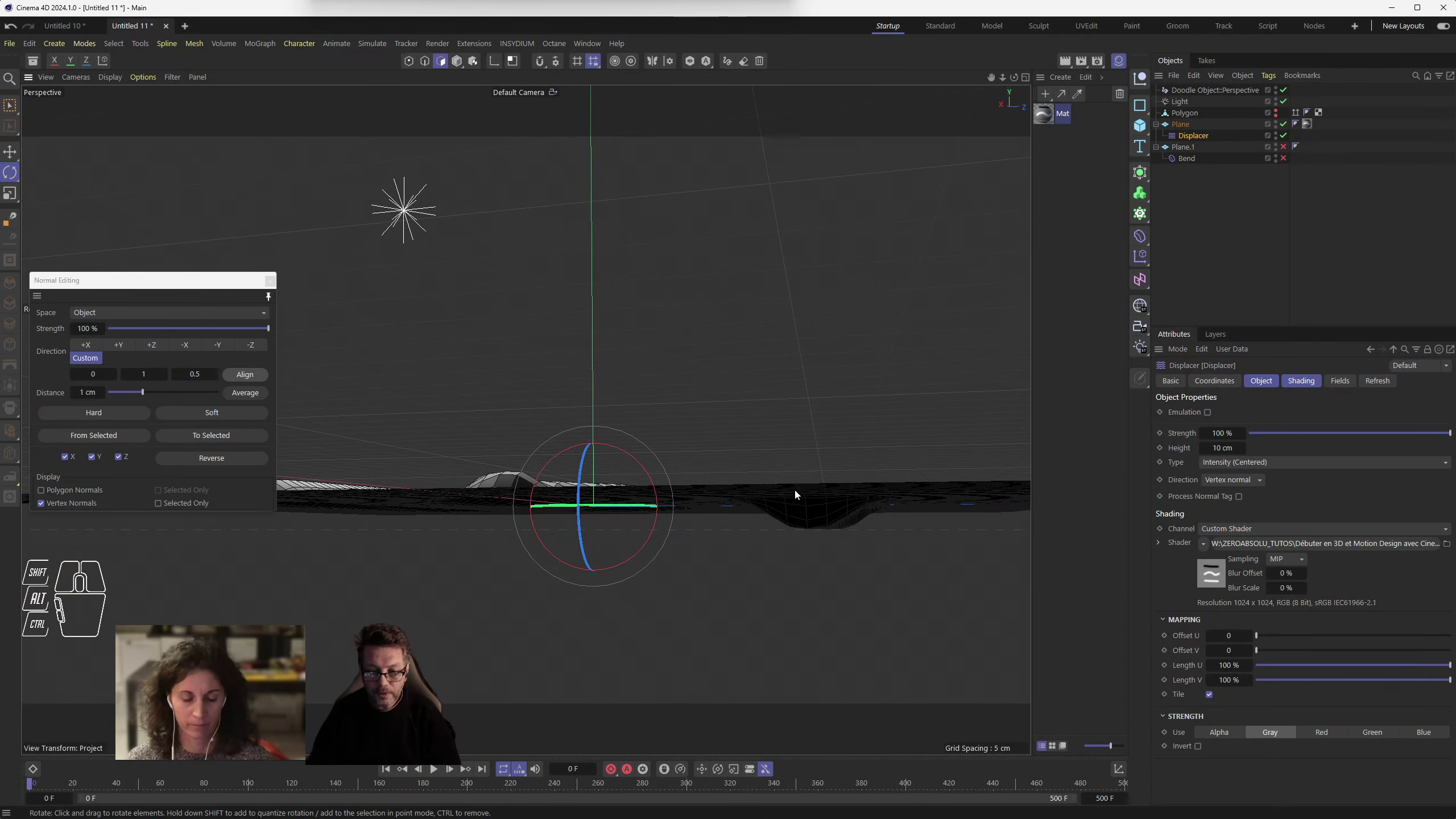
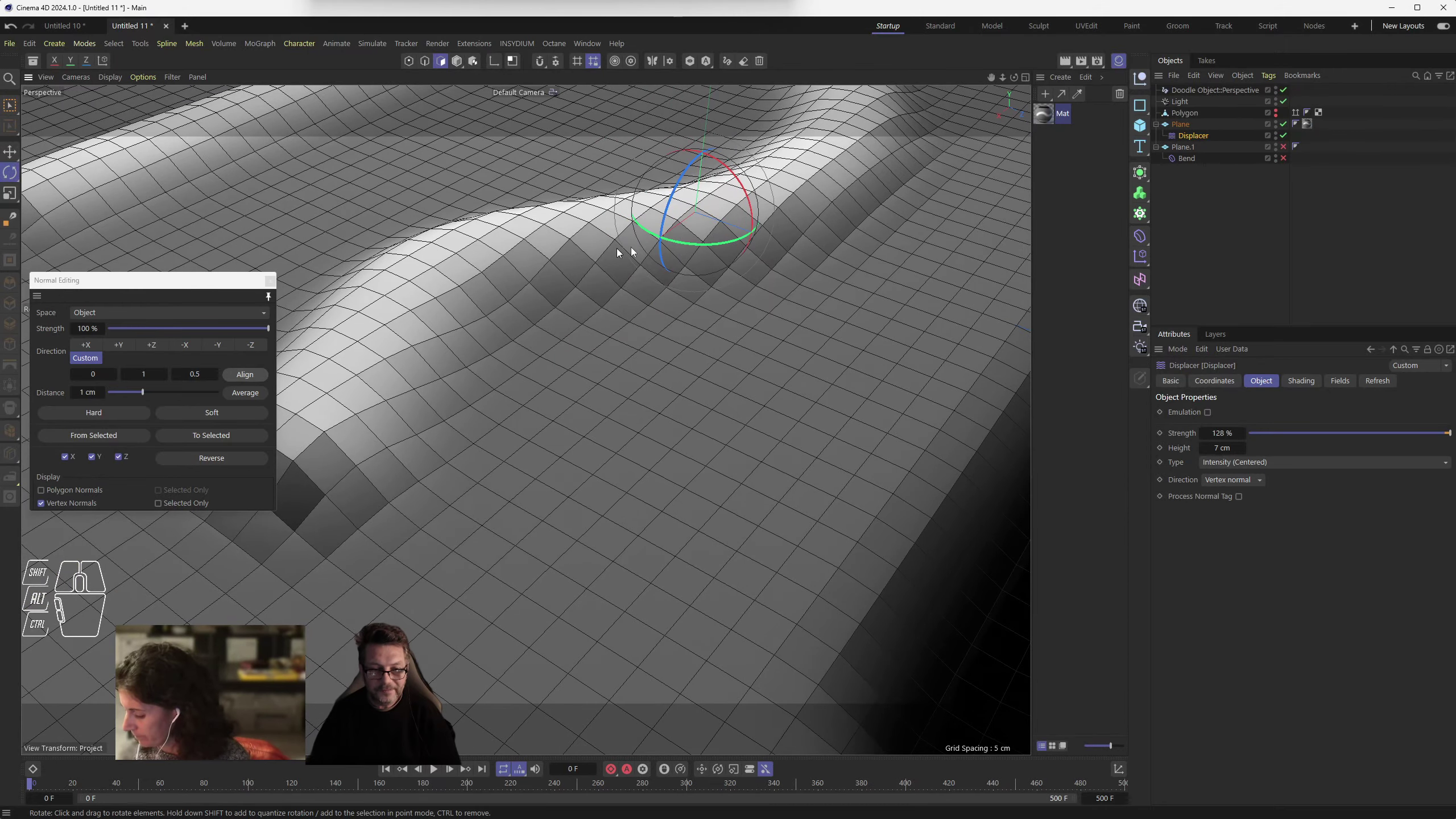
left_click(275, 282)
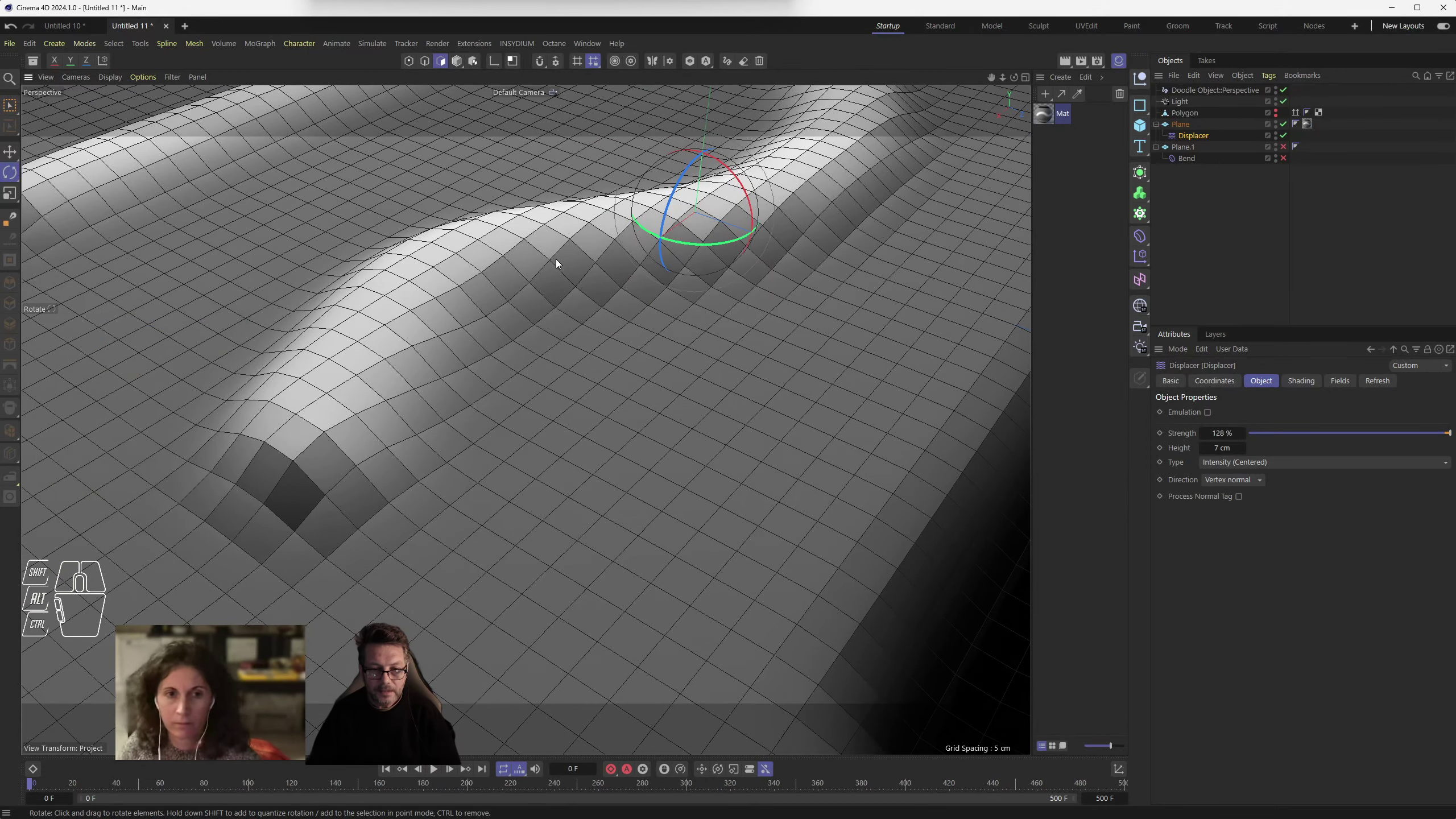
left_click_drag(531, 333, 562, 323)
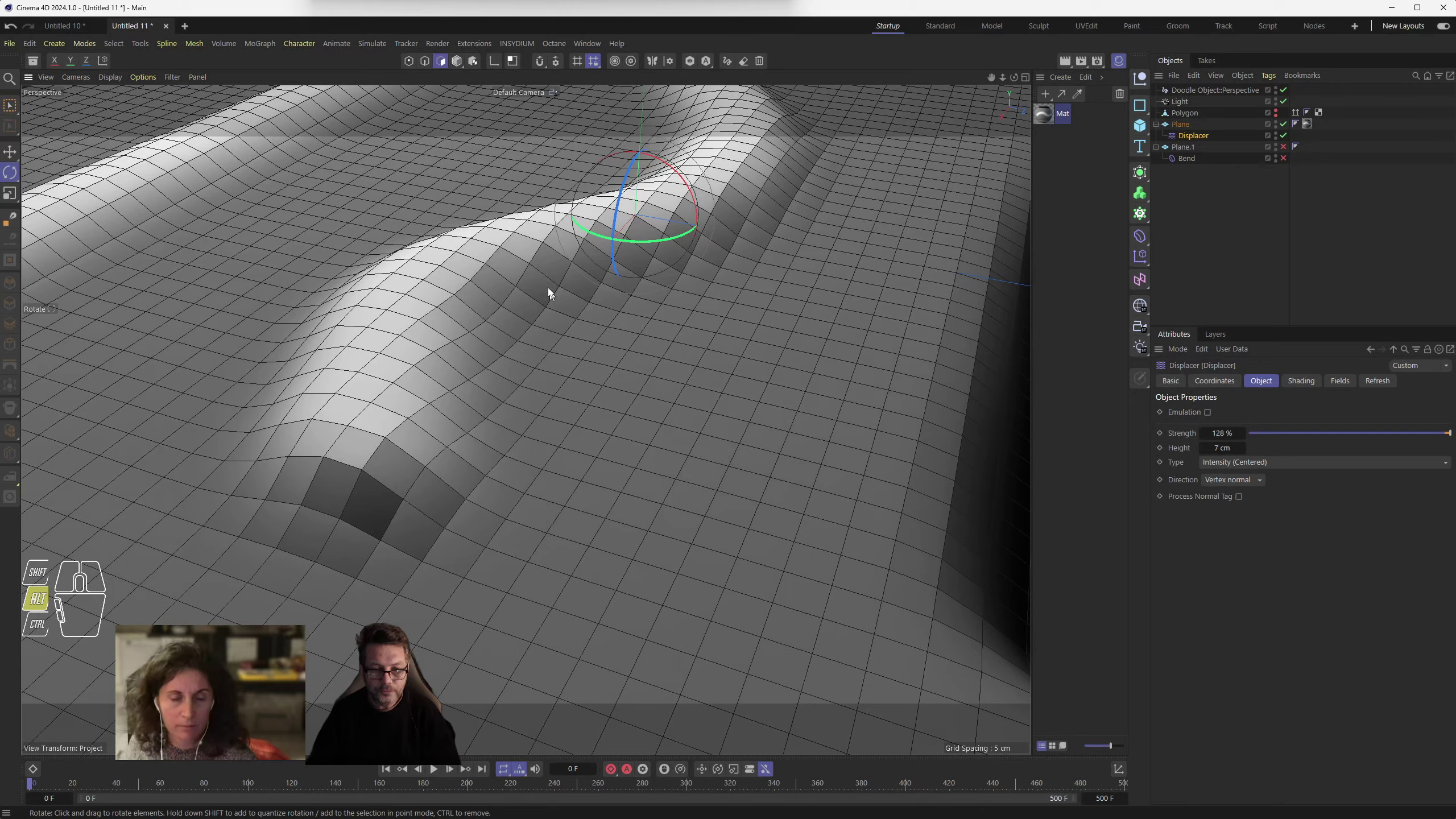
scroll("down", 3)
left_click_drag(577, 402, 605, 361)
middle_click(588, 277)
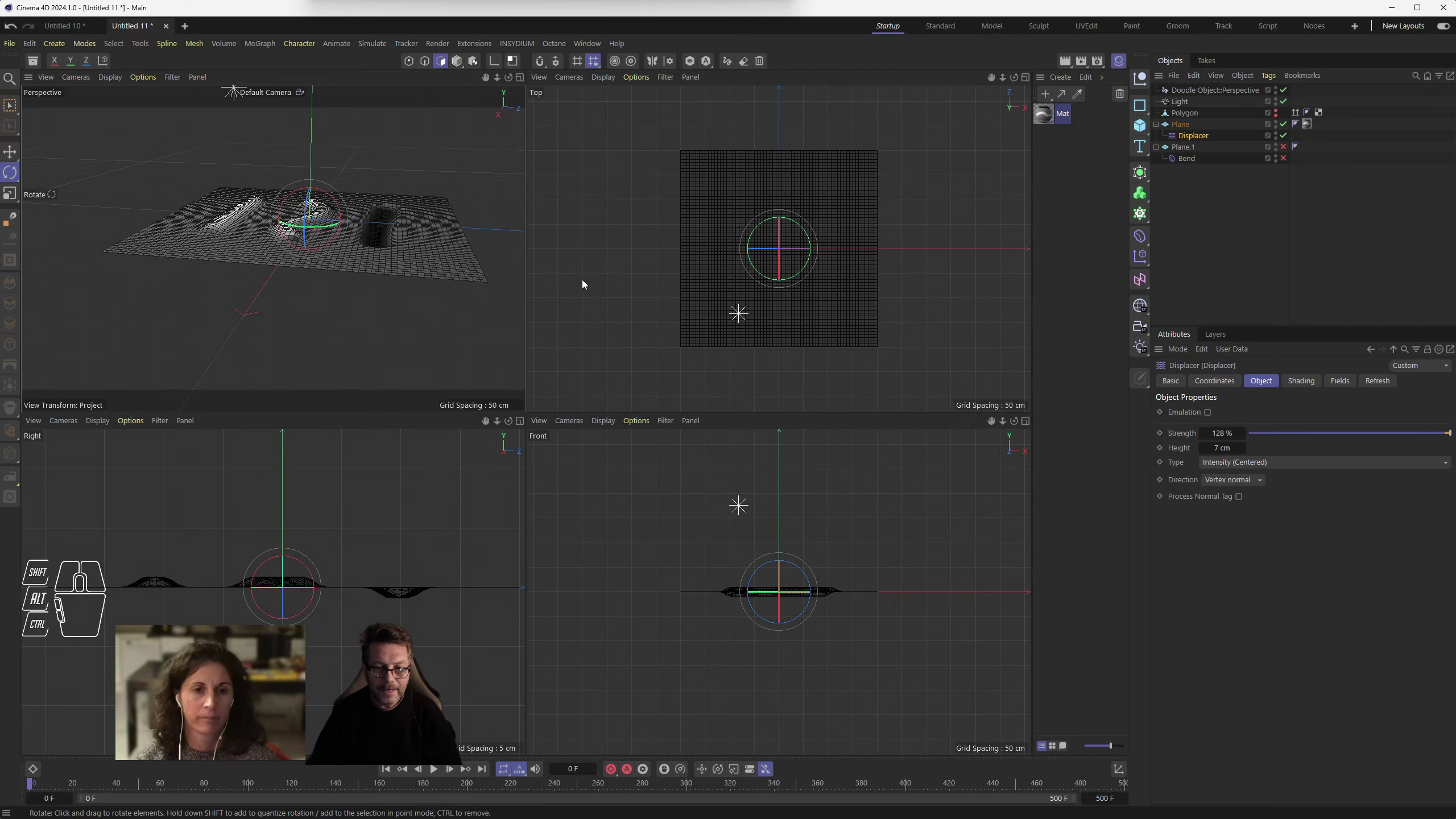
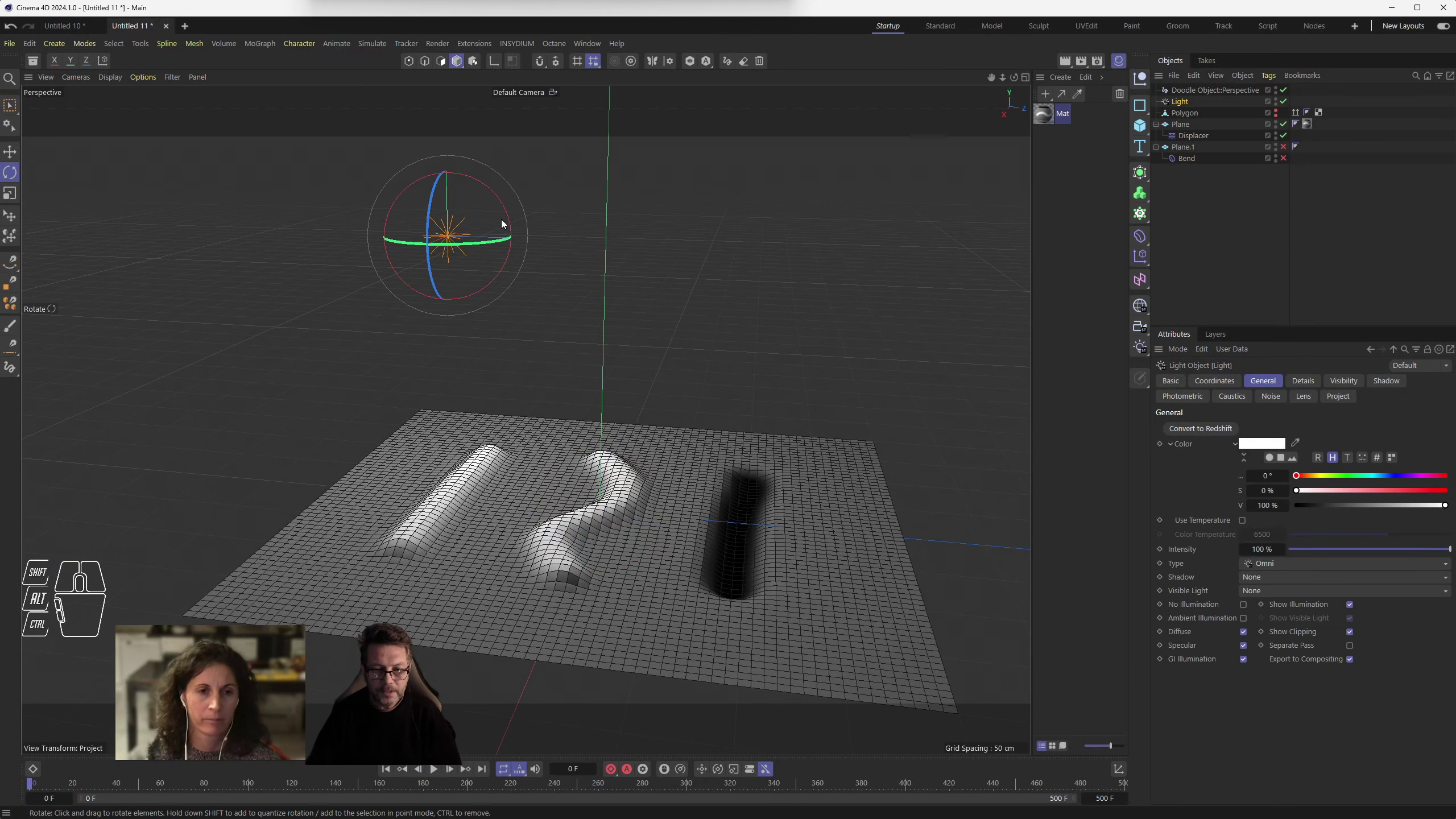
- Reposition the omni light above the displaced plane
left_click(509, 220)
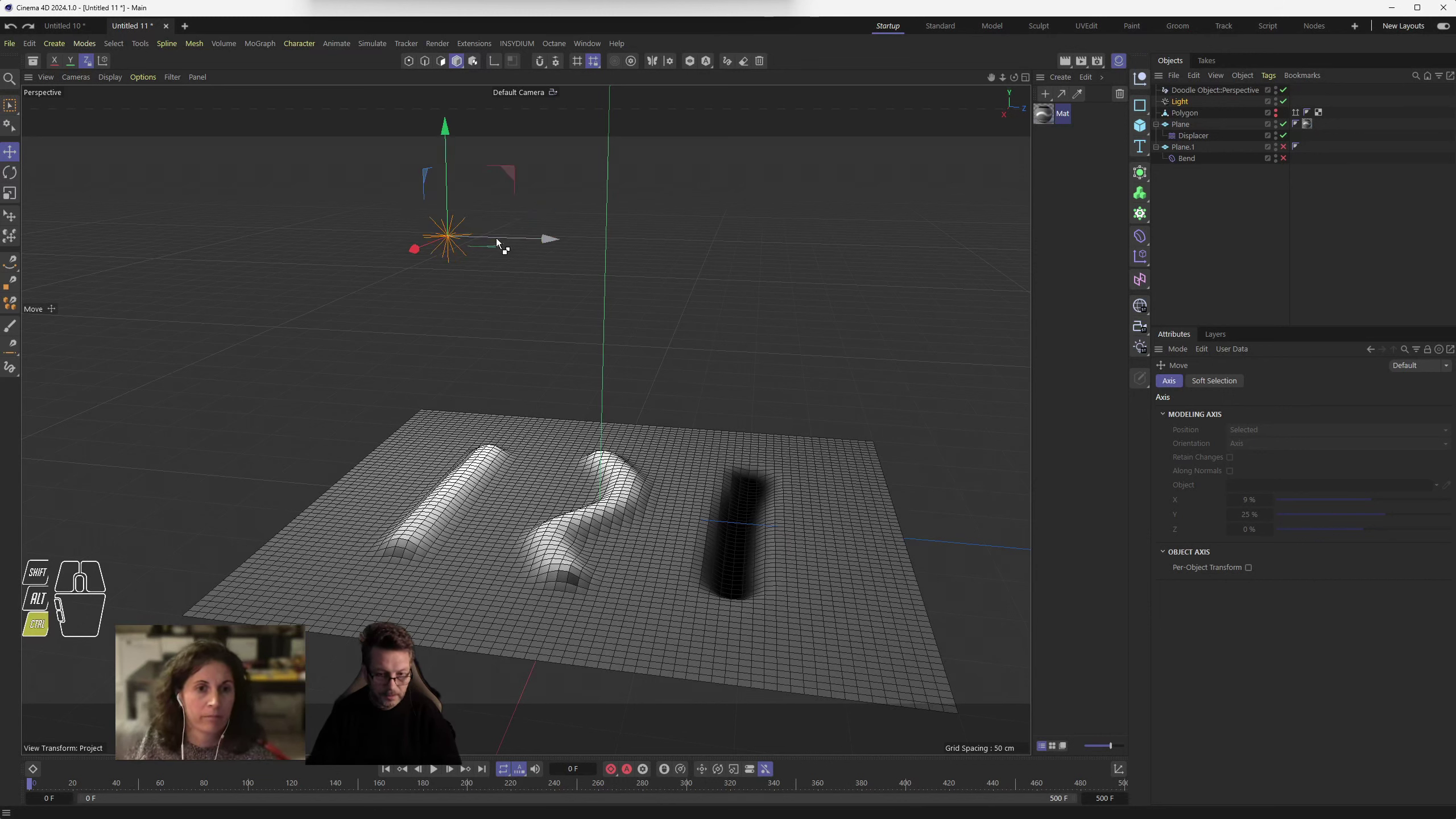
left_click(454, 234)
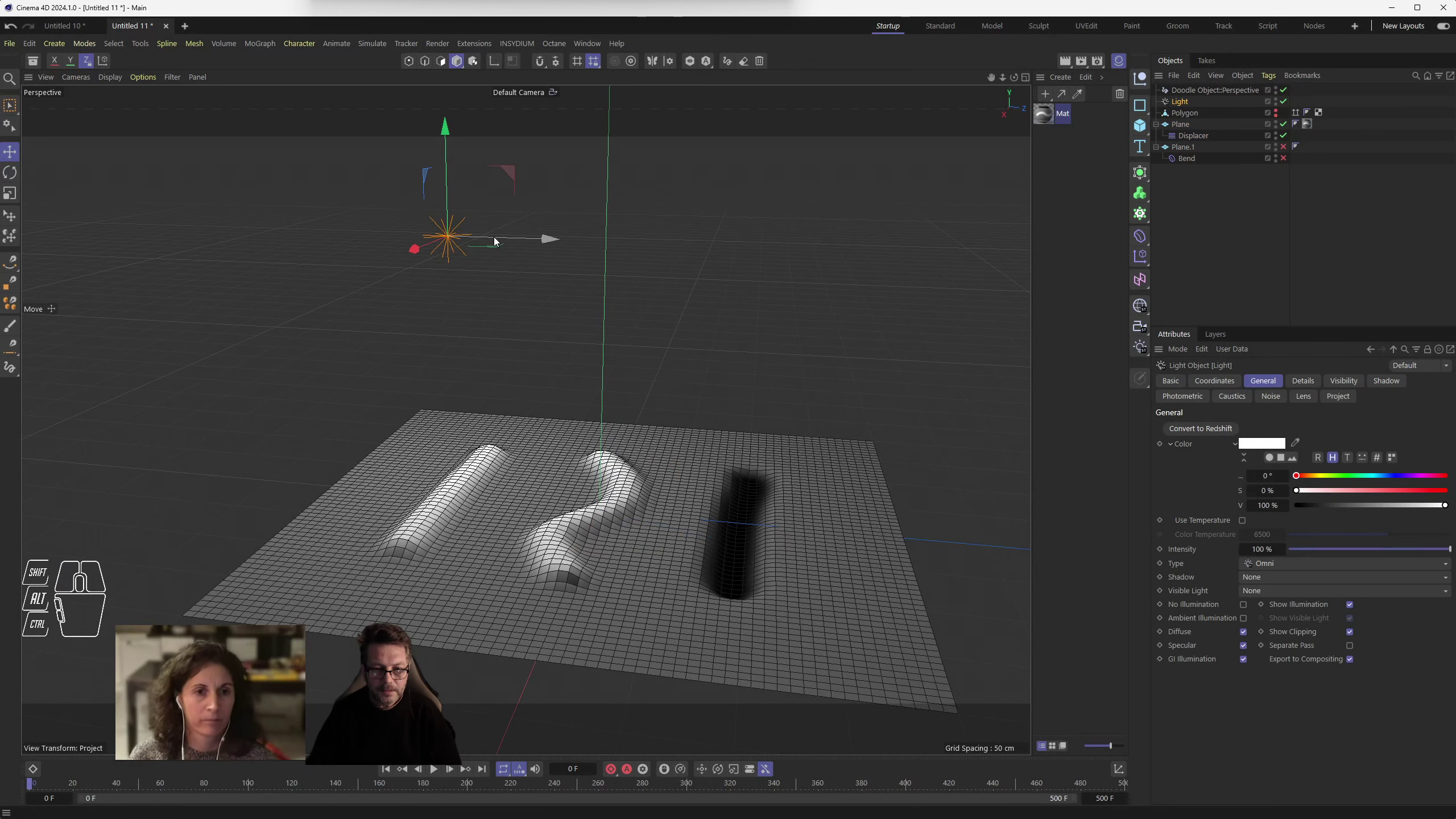
left_click_drag(504, 239, 169, 284)
- Zoom in close on the blocky, faceted shading of the displaced ridges
middle_click(643, 589)
middle_click(641, 597)
middle_click(525, 550)
middle_click(551, 529)
middle_click(558, 515)
middle_click(564, 513)
left_click_drag(630, 473, 584, 500)
left_click_drag(611, 518, 632, 413)
left_click_drag(632, 412, 656, 416)
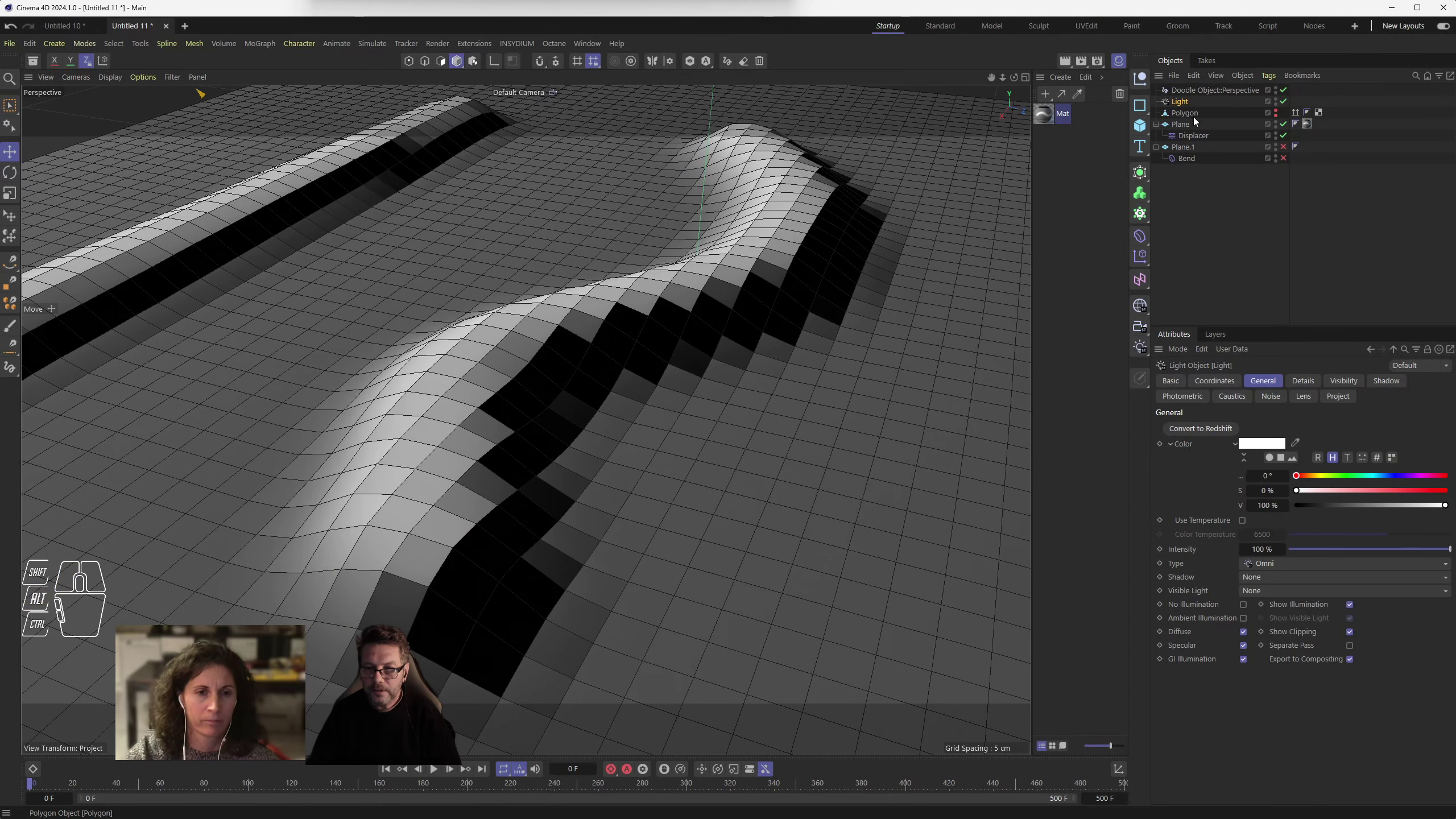
- Toggle the Displacer off and back on to compare flat and displaced shading
left_click(1185, 125)
left_click(1288, 138)
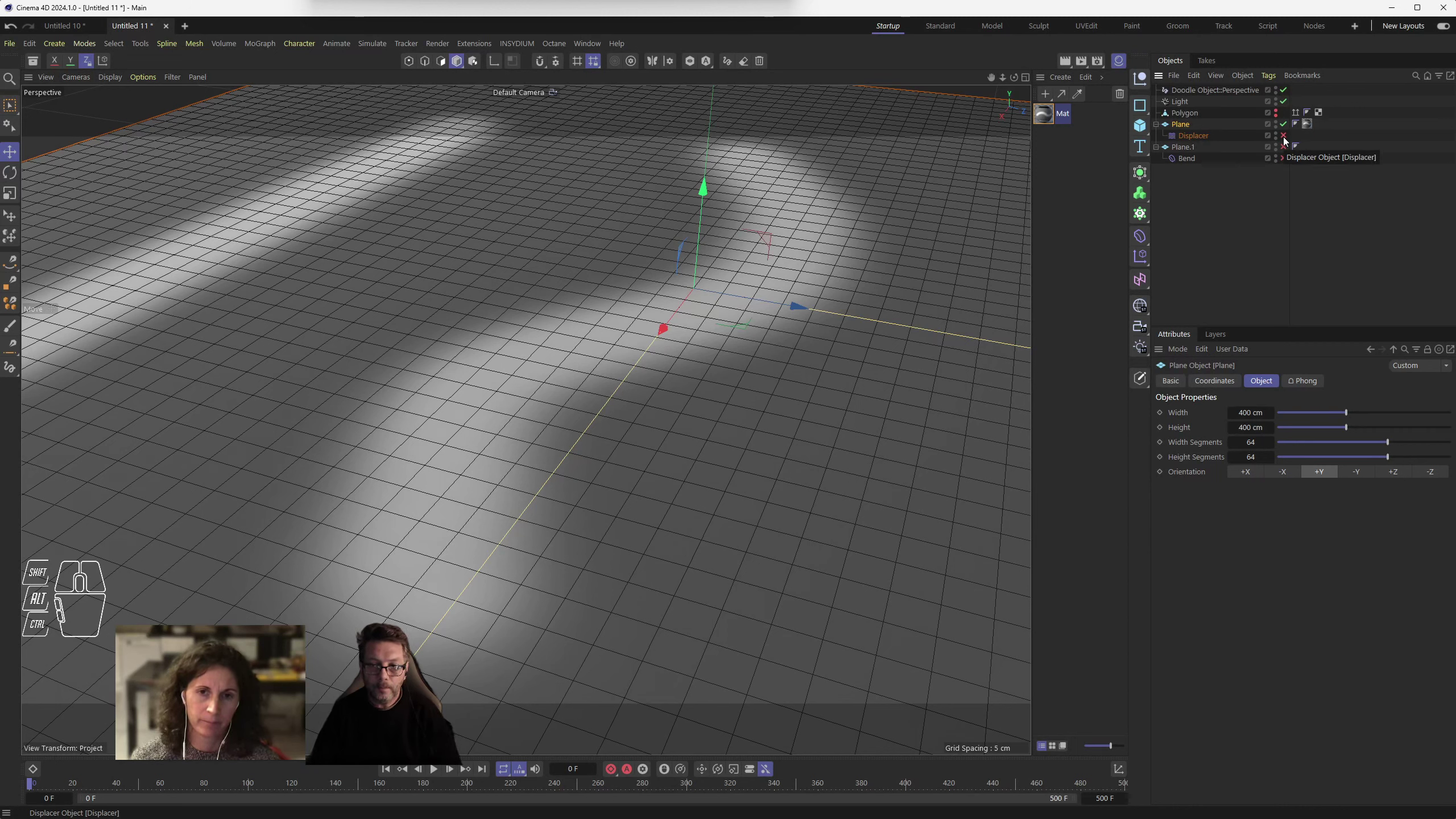
left_click(1187, 136)
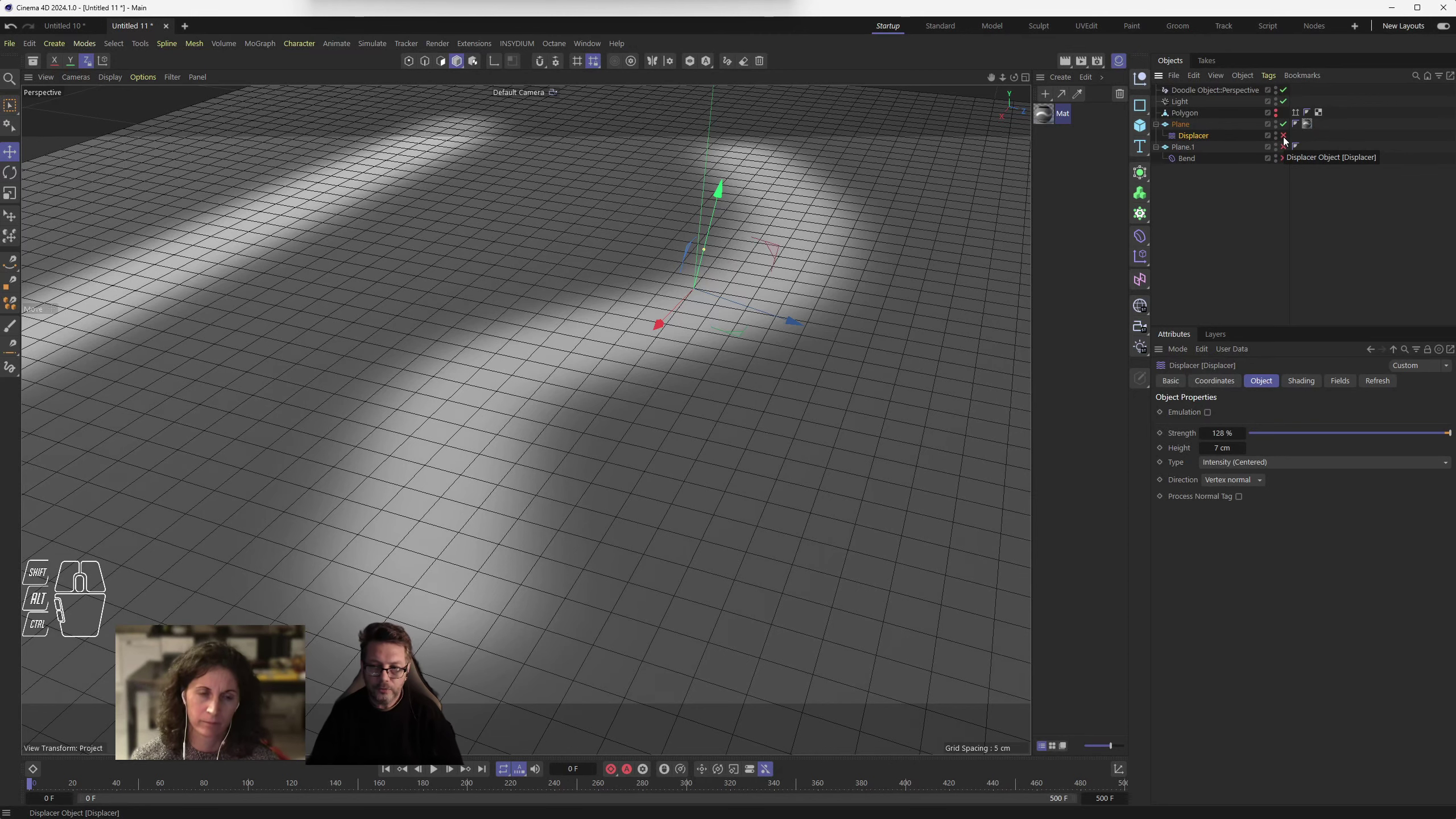
left_click(1291, 138)
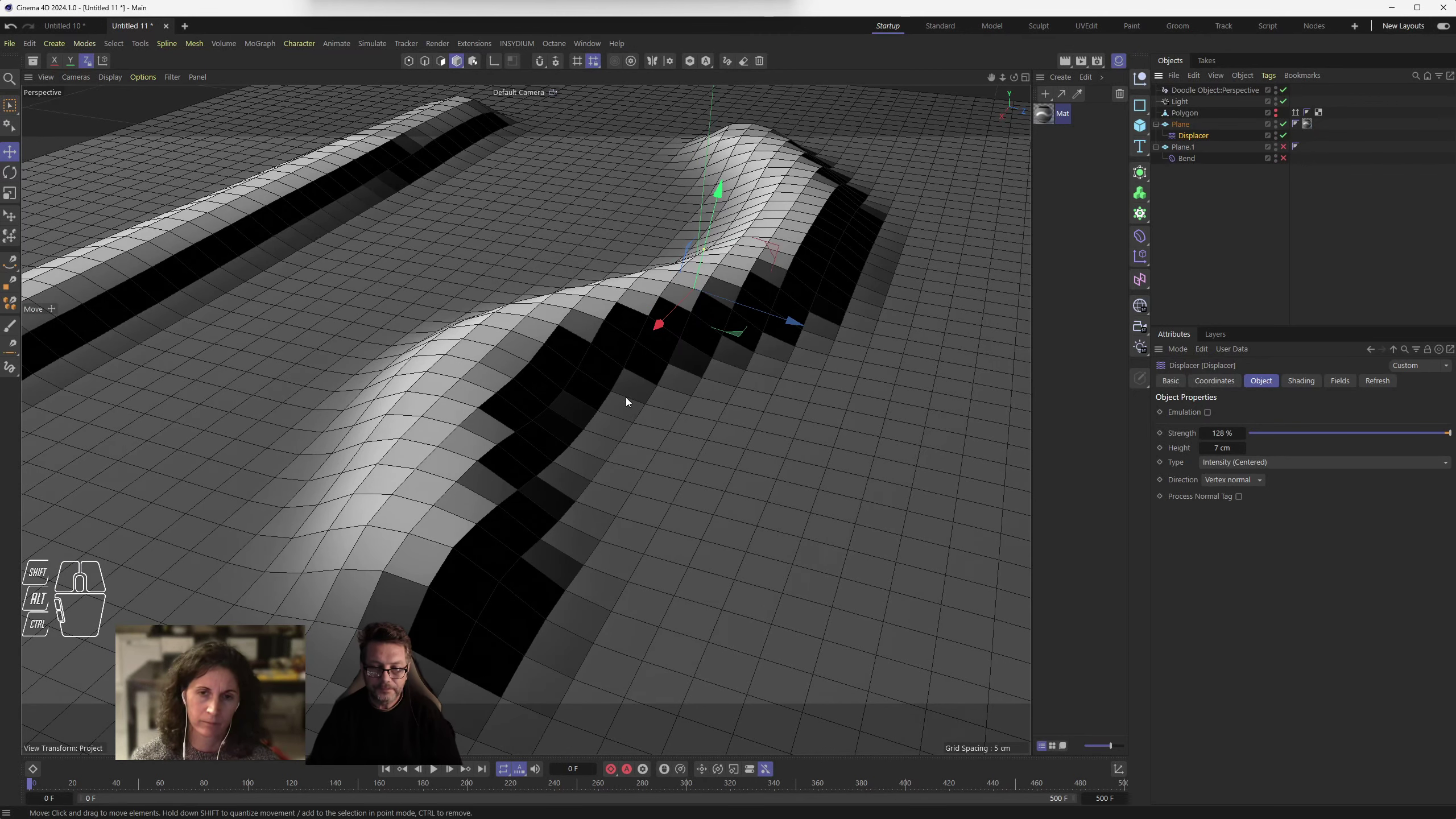
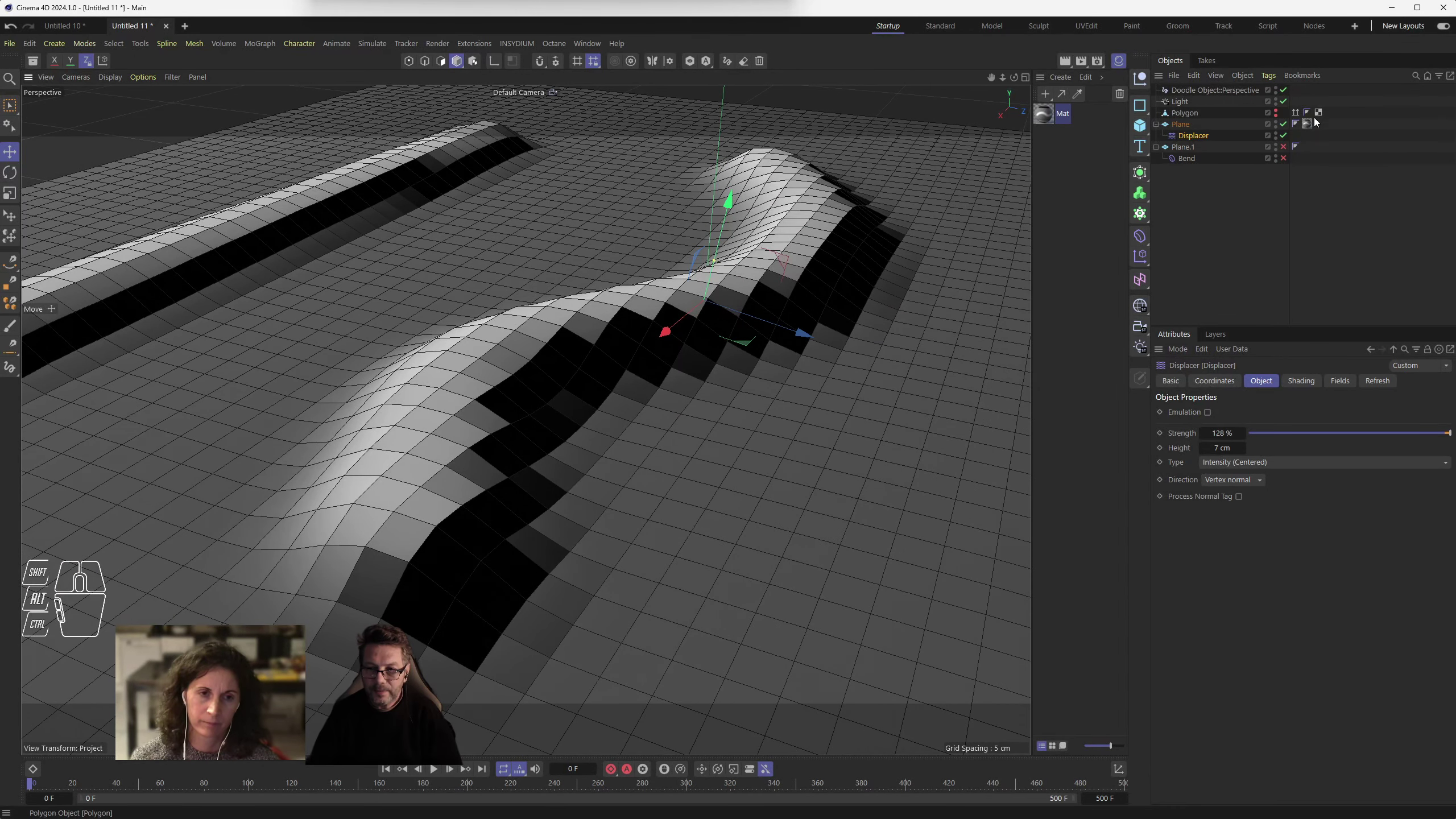
- Set the Plane's Phong tag smoothing angle to 51°
left_click(1192, 127)
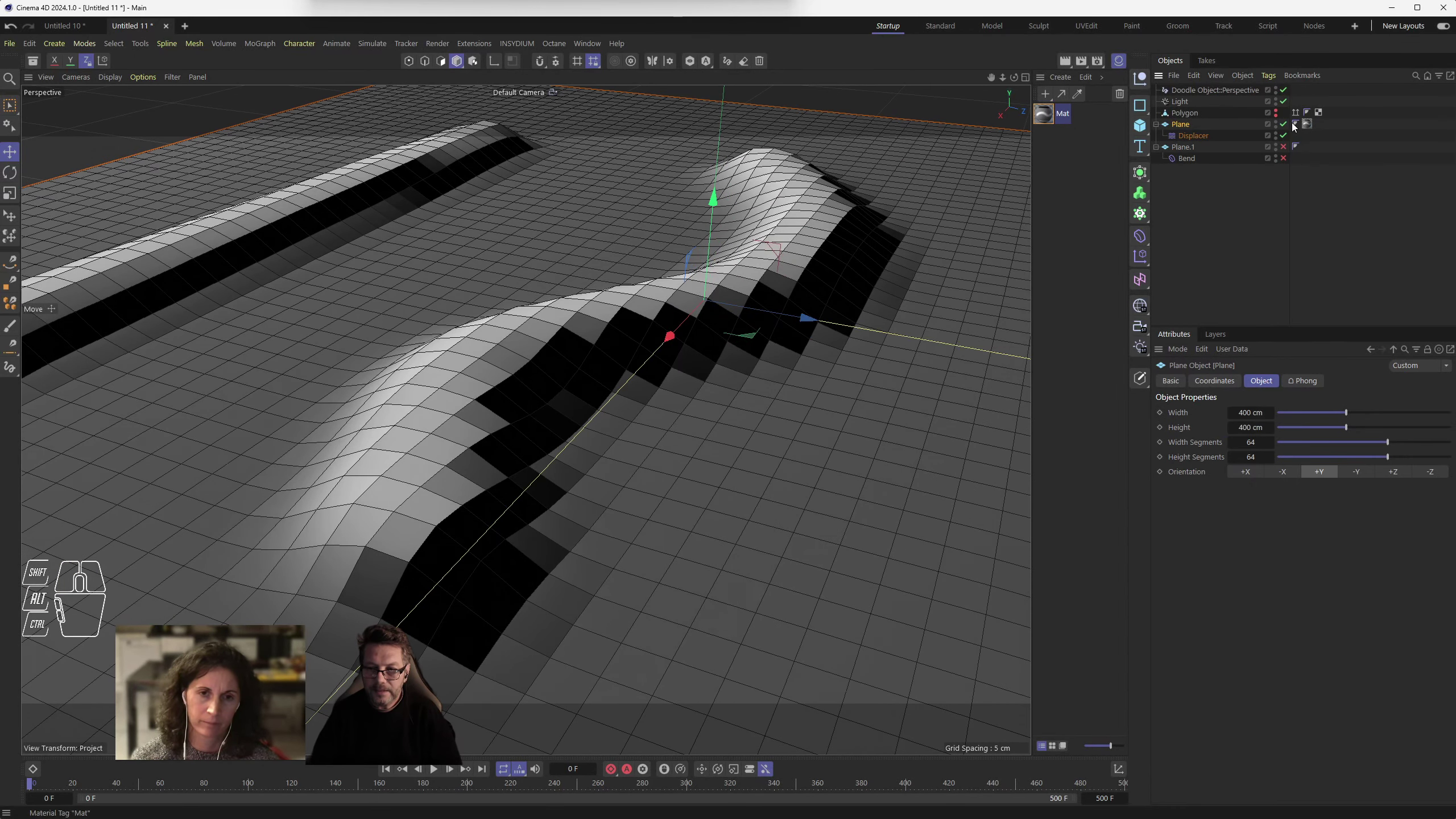
left_click(1304, 125)
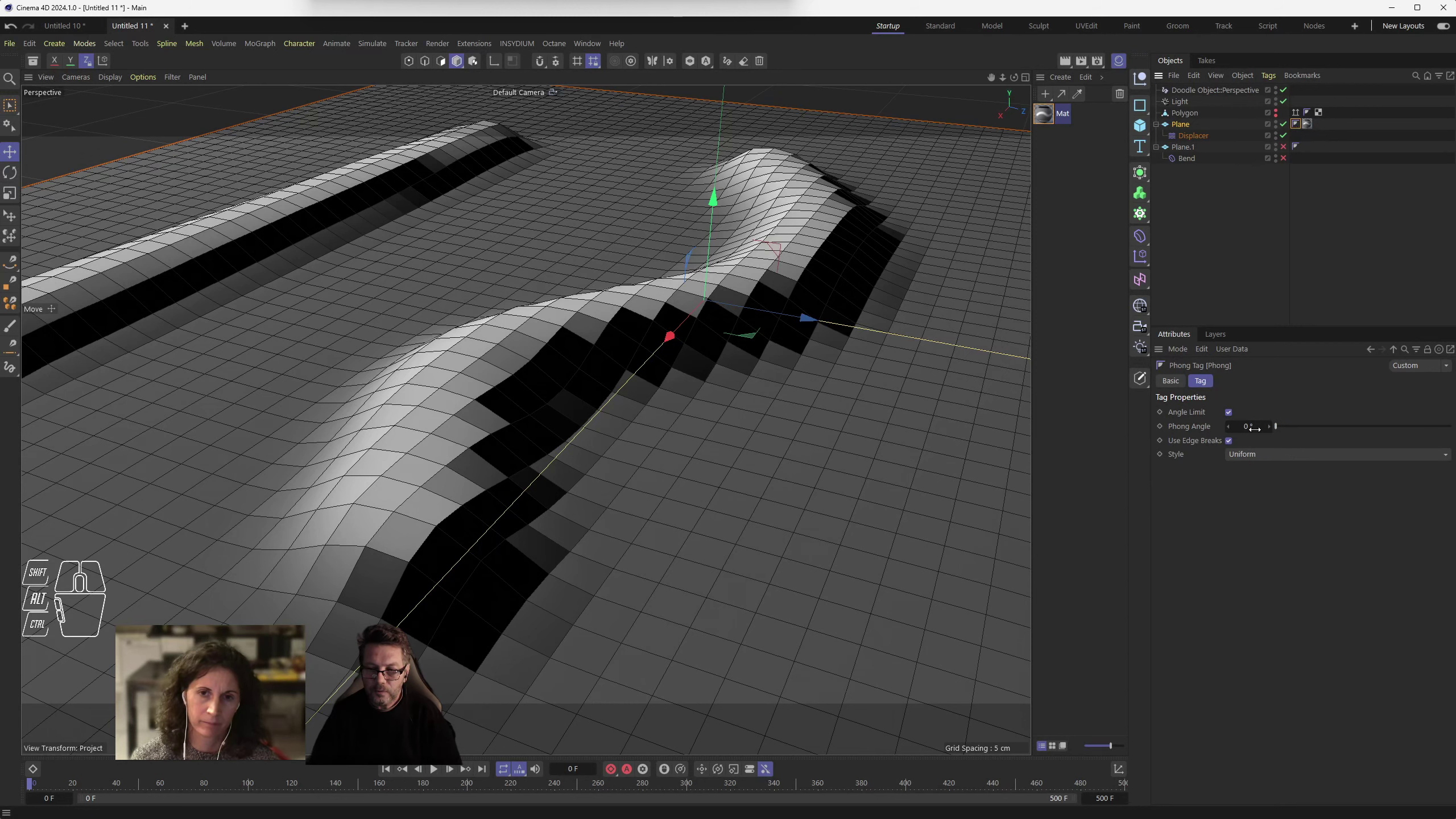
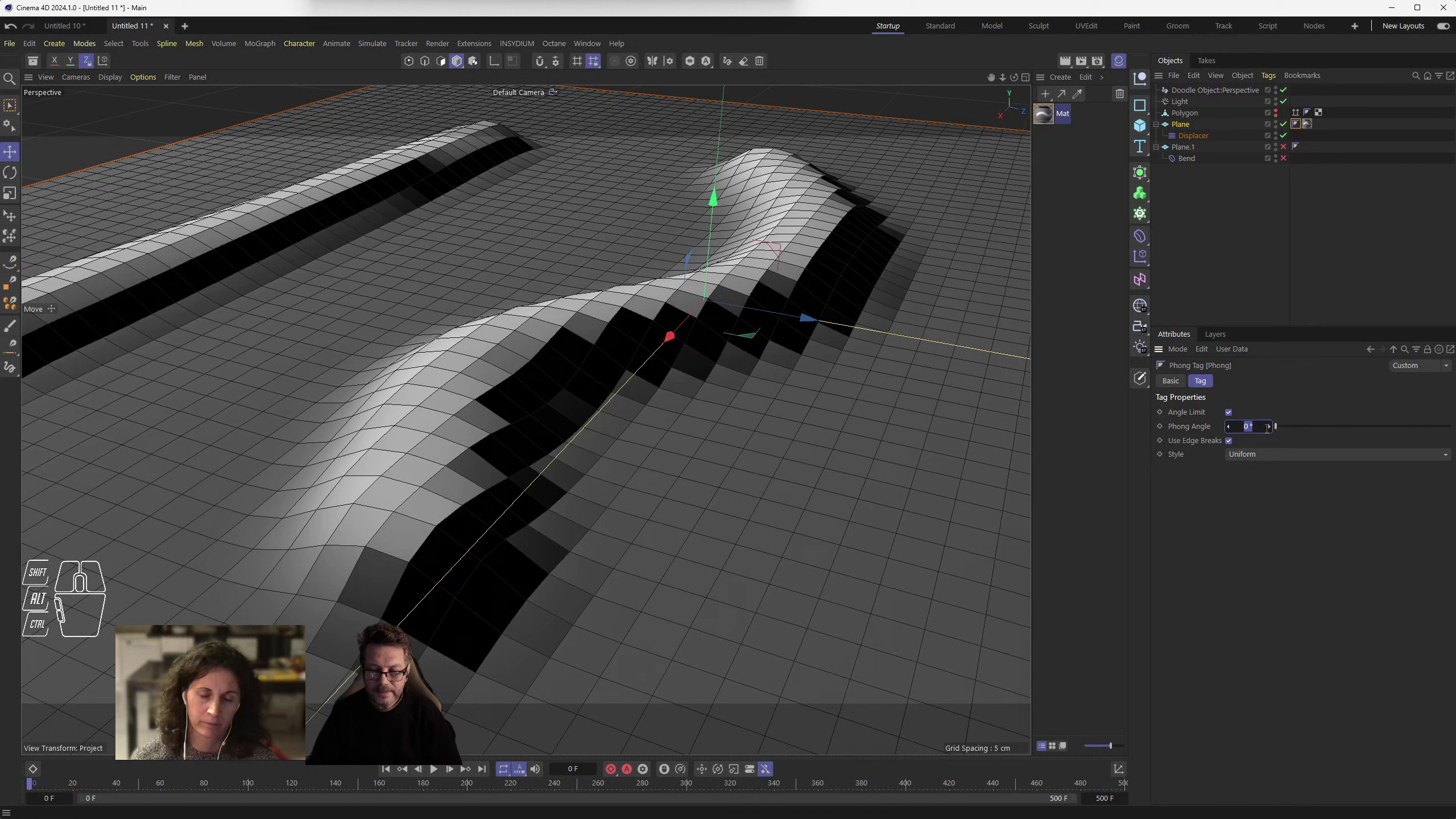
left_click_drag(1283, 427, 1333, 429)
left_click_drag(671, 432, 678, 439)
- Zoom out to view the whole plane with its smoother gradient shading
middle_click(661, 478)
middle_click(660, 478)
middle_click(666, 476)
middle_click(668, 475)
middle_click(680, 467)
middle_click(680, 467)
left_click_drag(690, 470, 692, 469)
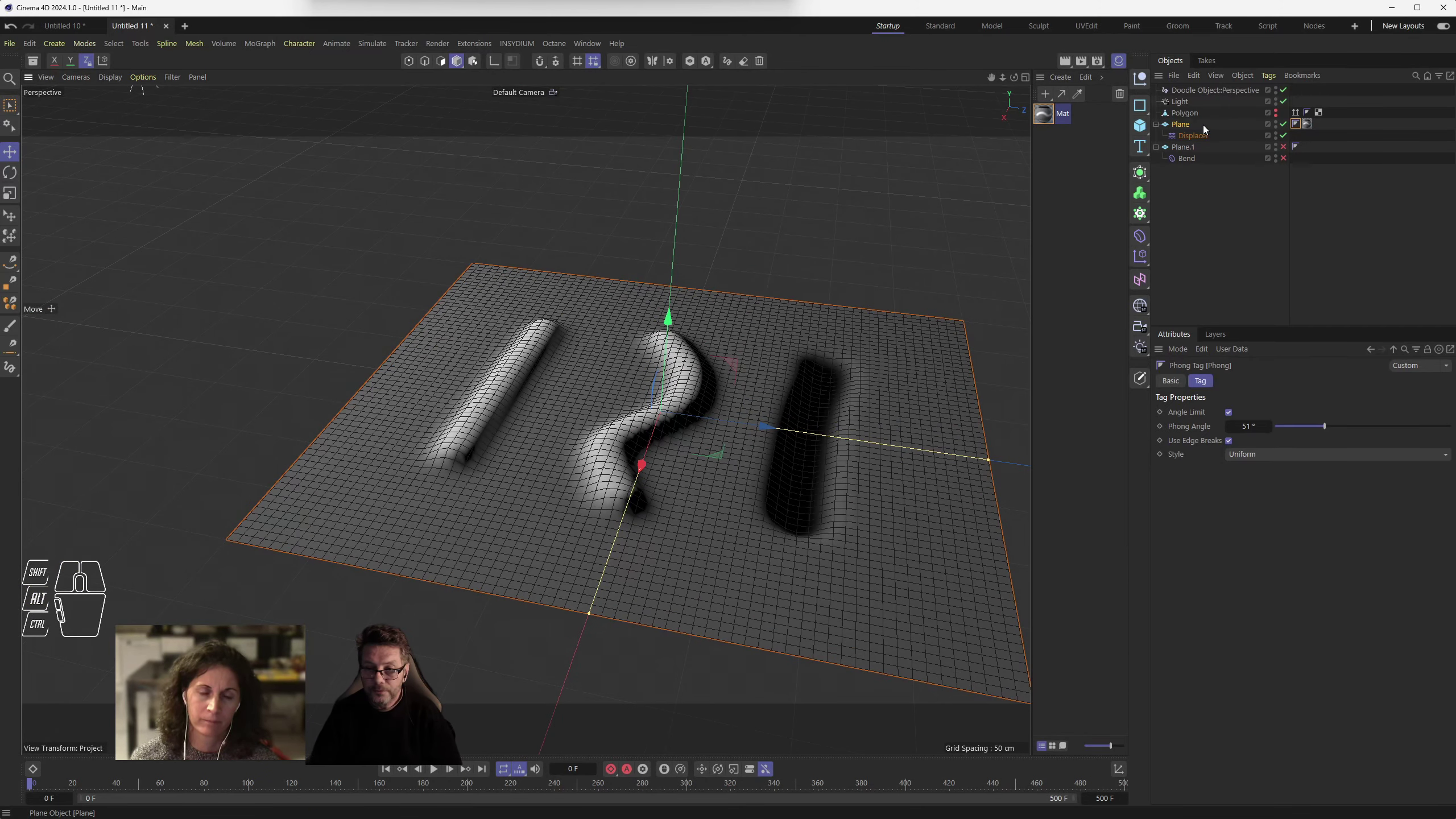
- Set the Plane's width and height segments to 128
left_click(1186, 131)
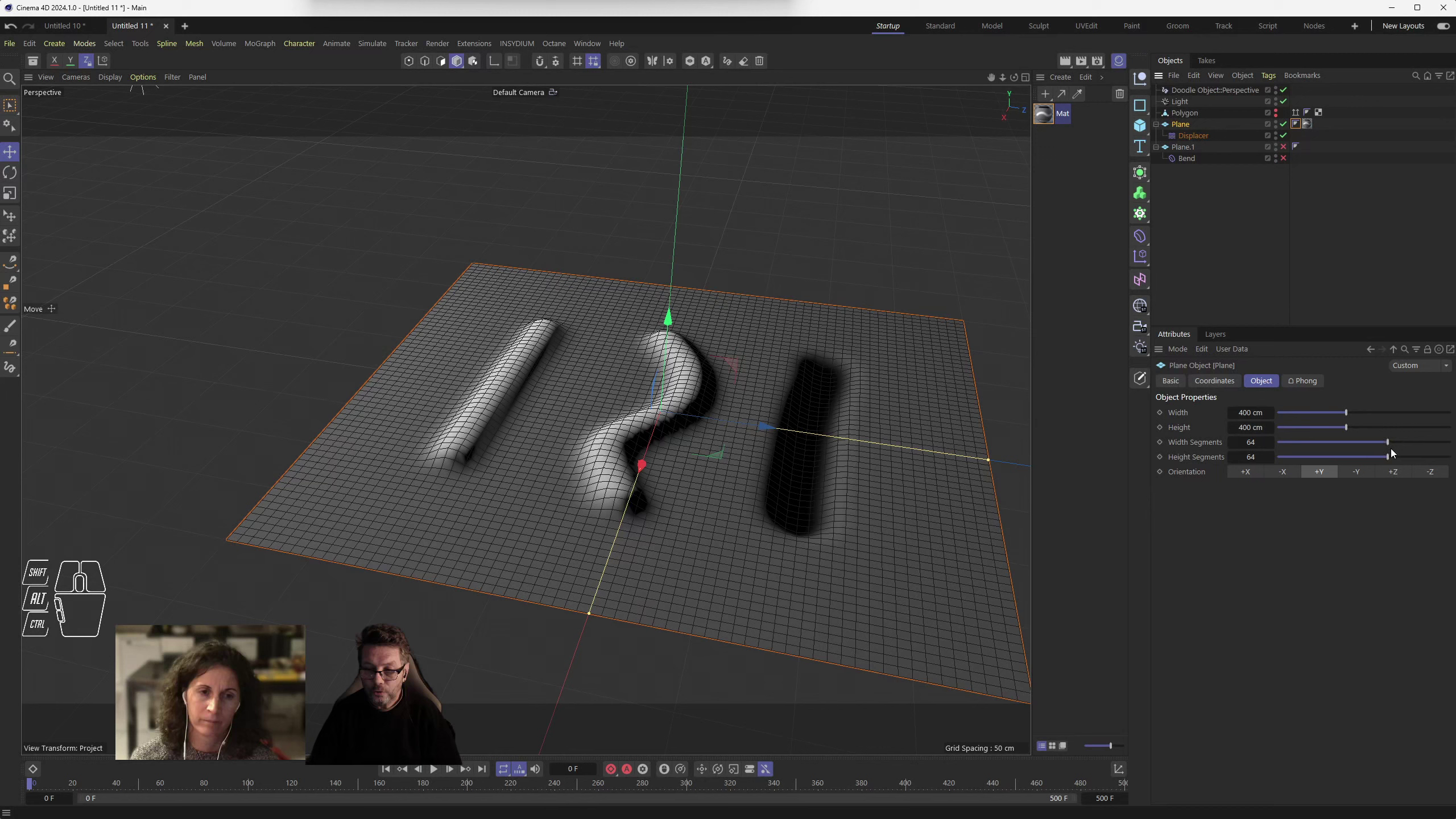
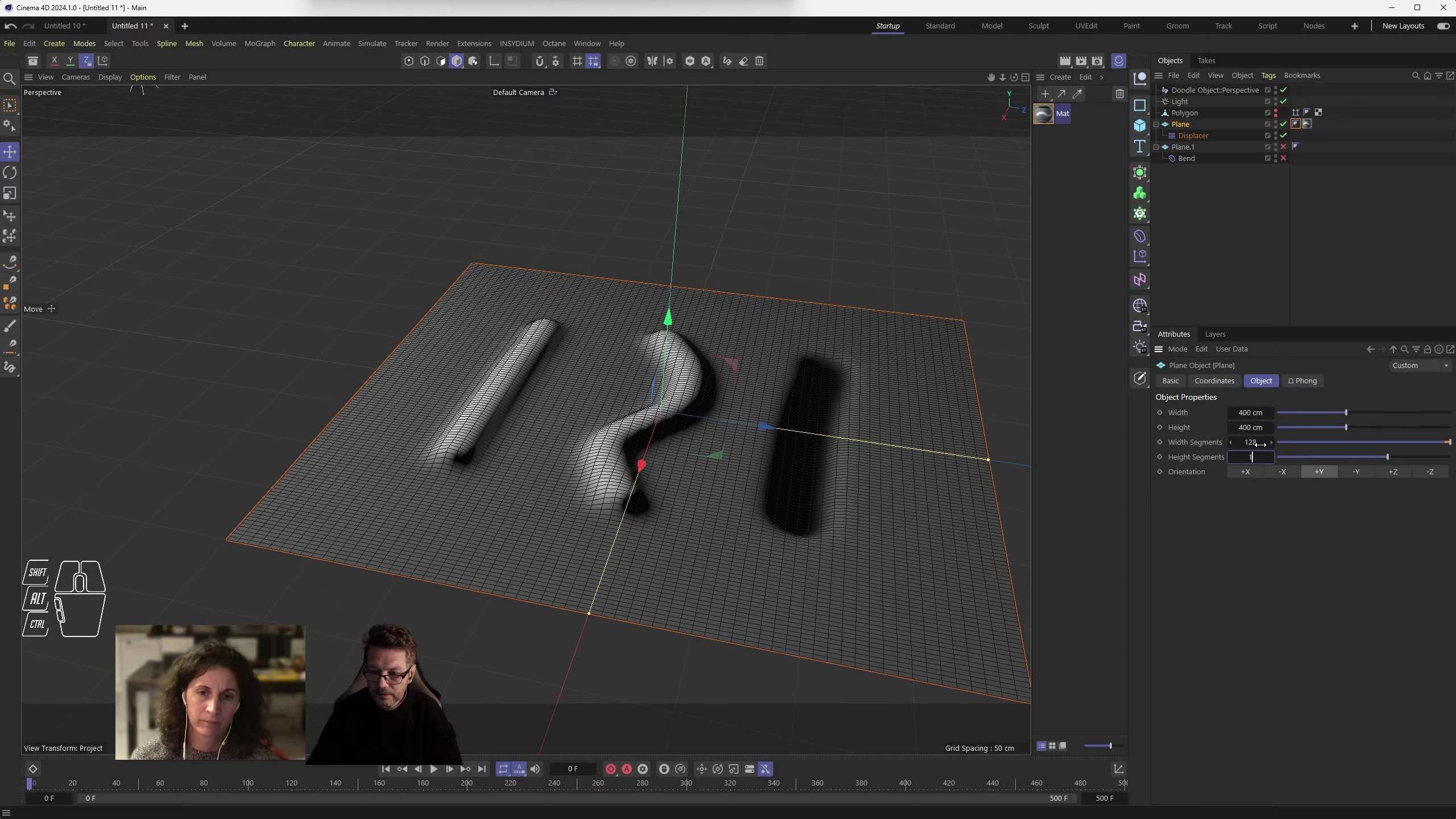
left_click_drag(762, 527, 751, 520)
left_click_drag(105, 79, 126, 118)
left_click_drag(742, 536, 578, 478)
left_click_drag(570, 484, 589, 496)
left_click_drag(510, 343, 508, 410)
- Inspect the finer, smoother ridges and groove up close, then zoom out to the whole plane
middle_click(509, 415)
scroll("up", 3)
scroll("down", 3)
left_click_drag(108, 79, 119, 135)
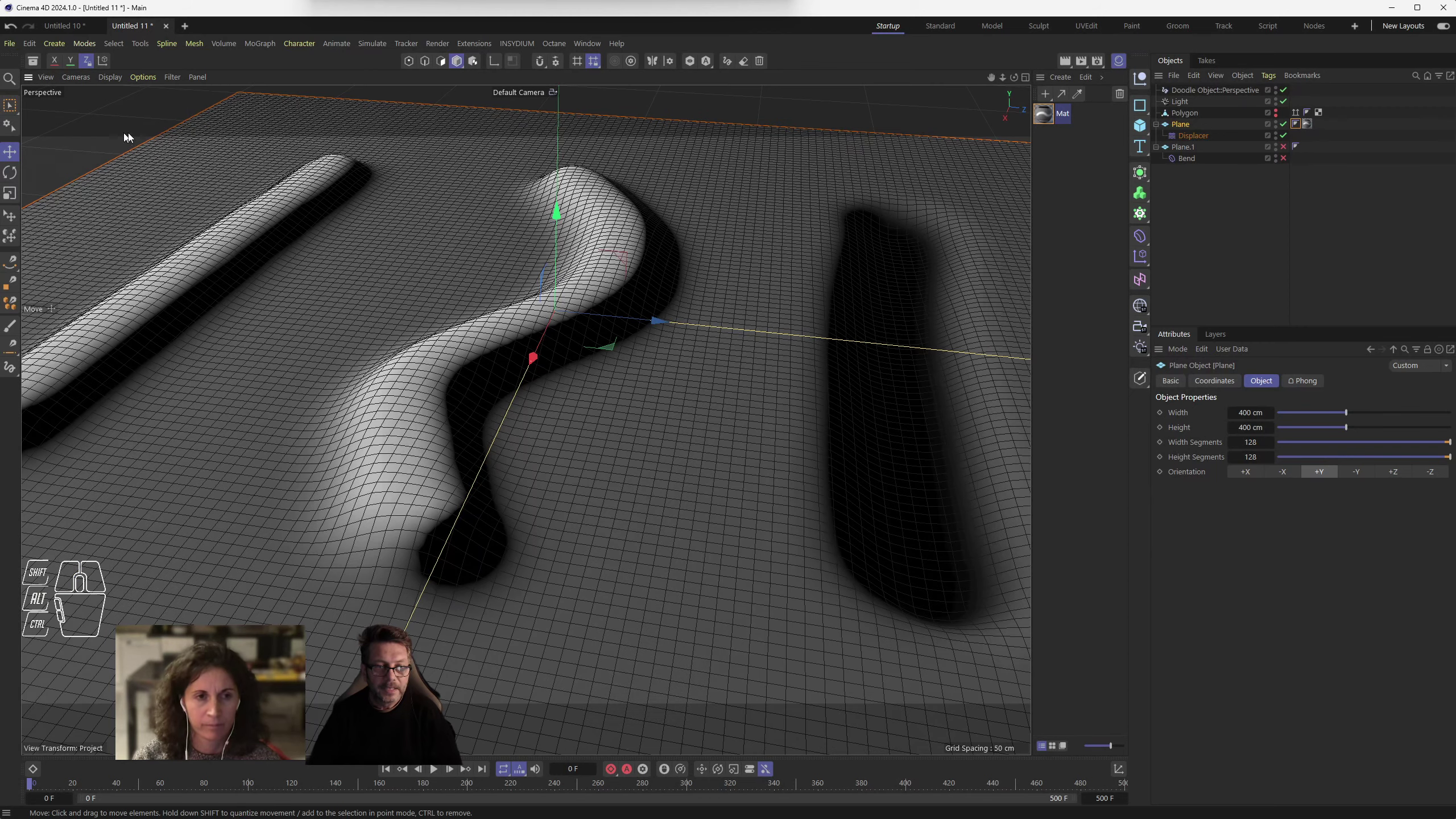
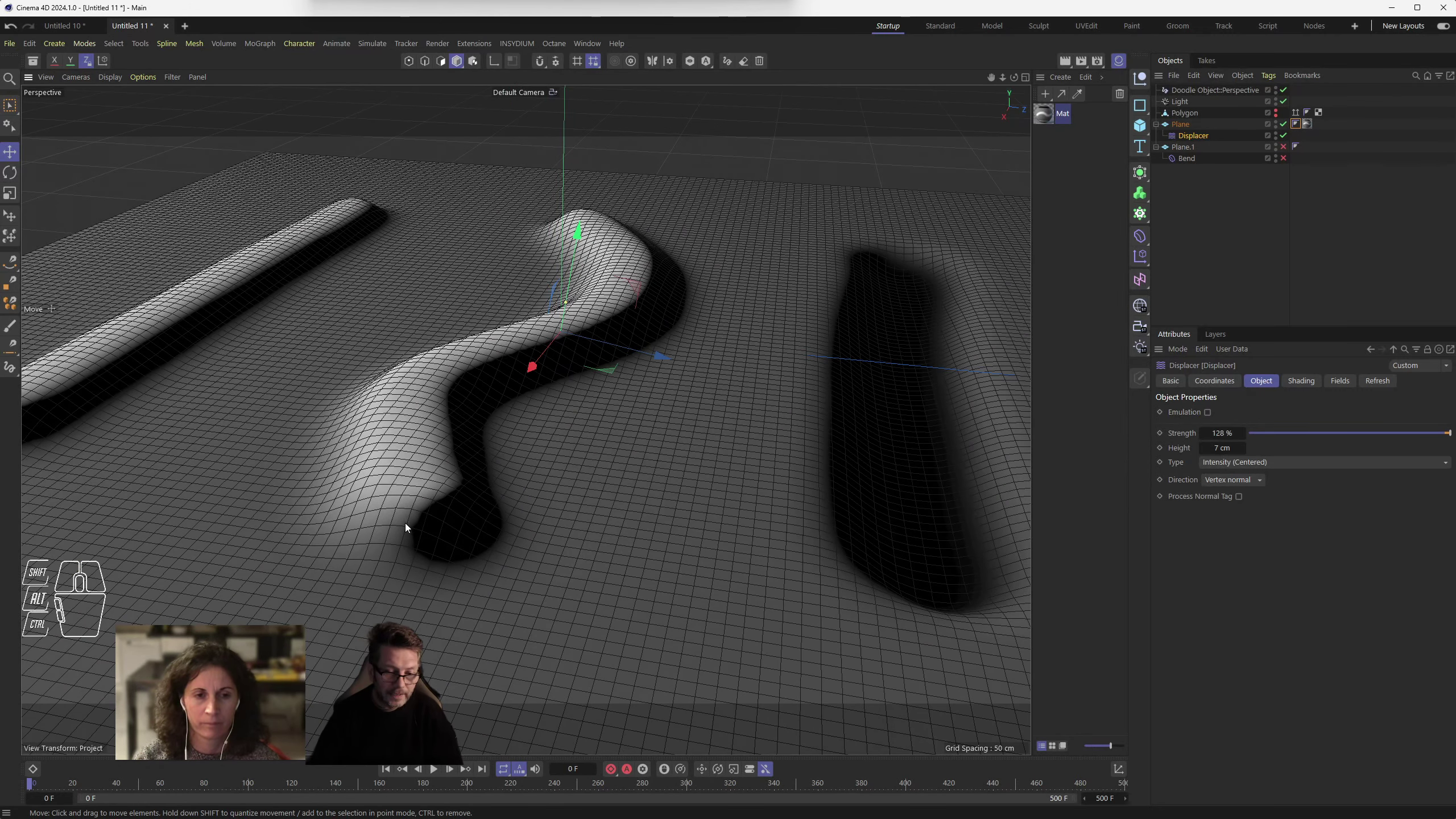
left_click_drag(970, 518, 641, 487)
left_click_drag(633, 500, 639, 504)
middle_click(579, 472)
middle_click(578, 472)
left_click_drag(483, 472, 656, 469)
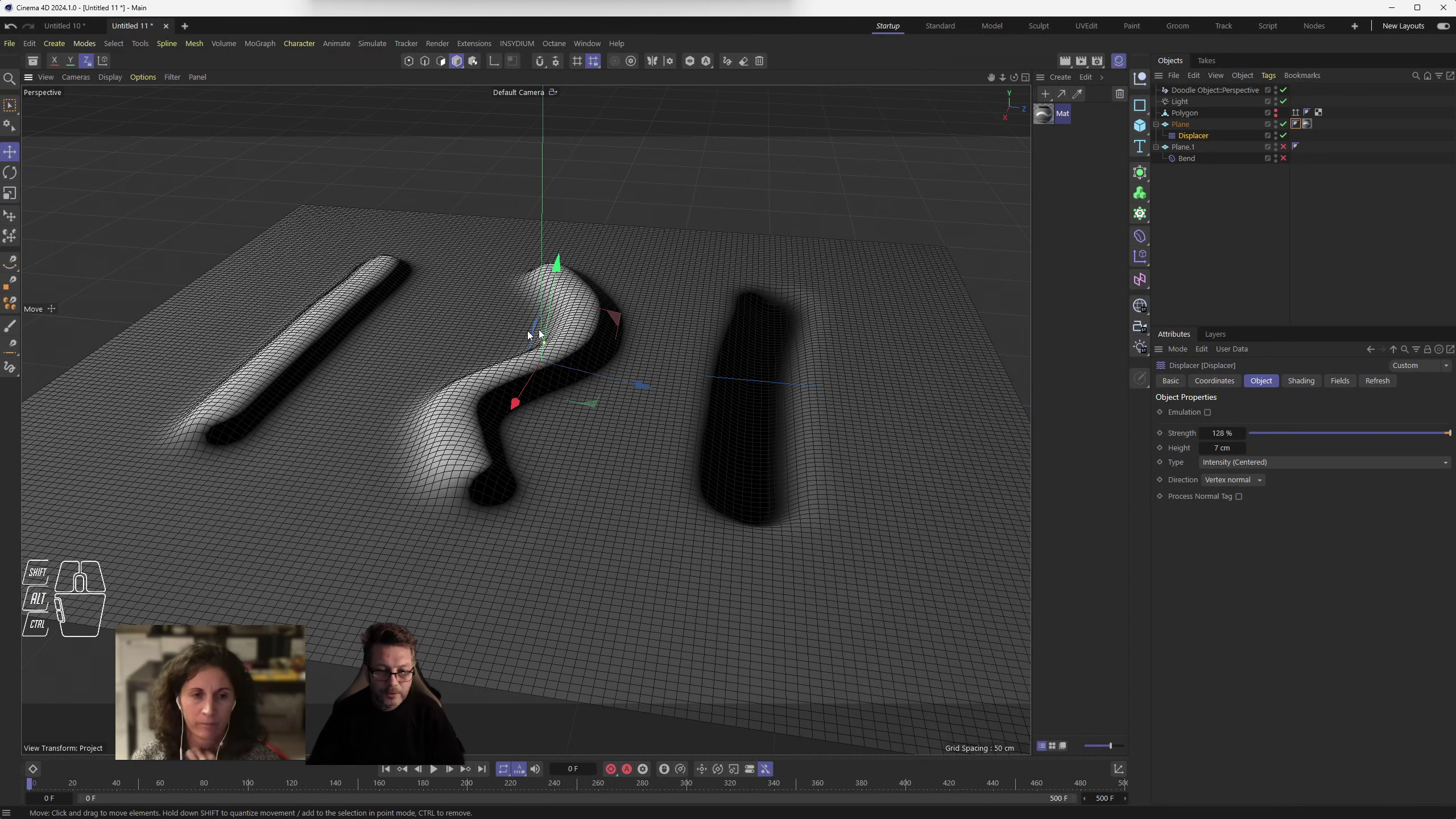
- Switch the Displacer off so the textured plane lies flat again
left_click(1295, 137)
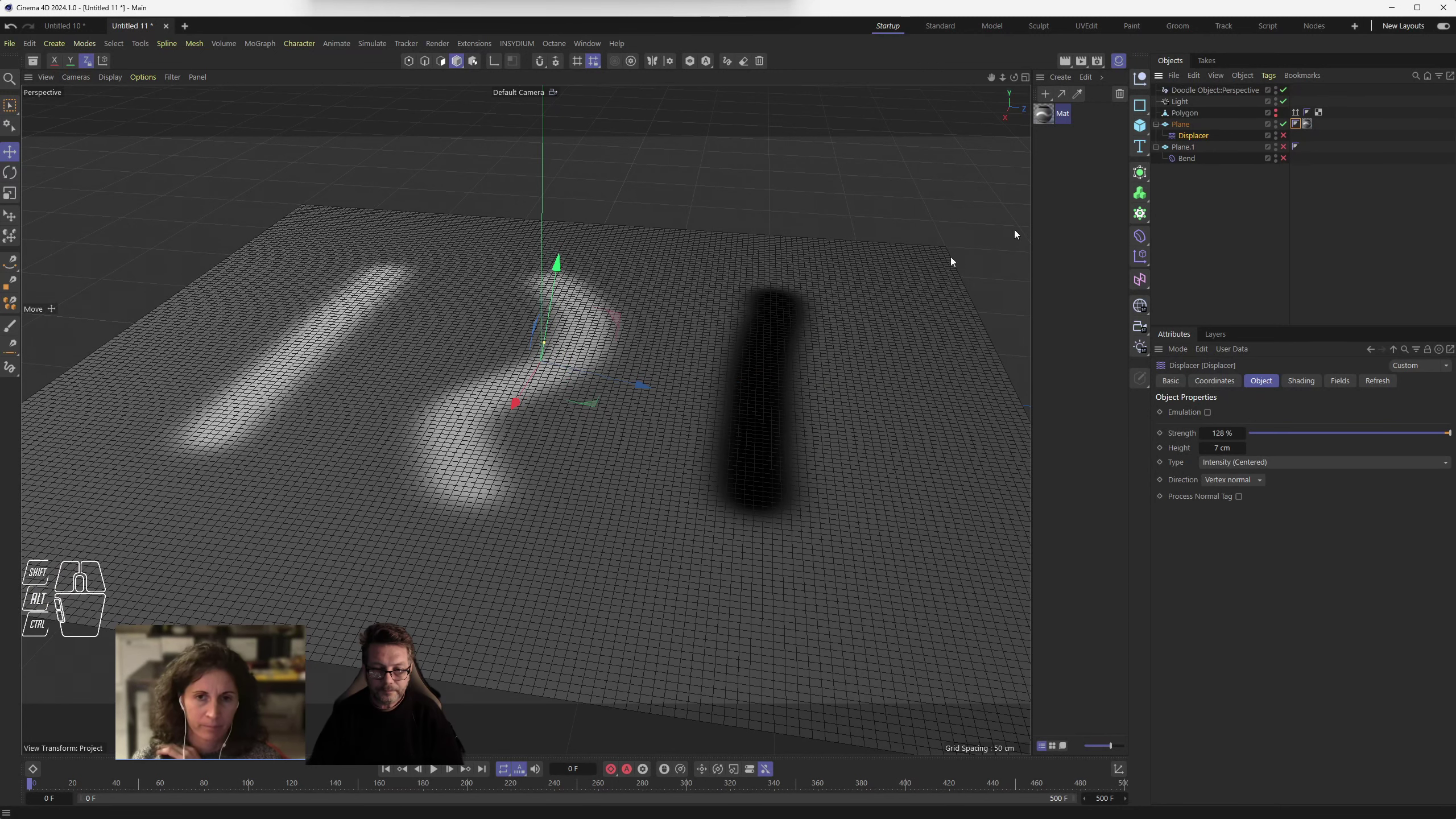
left_click_drag(594, 456, 593, 450)
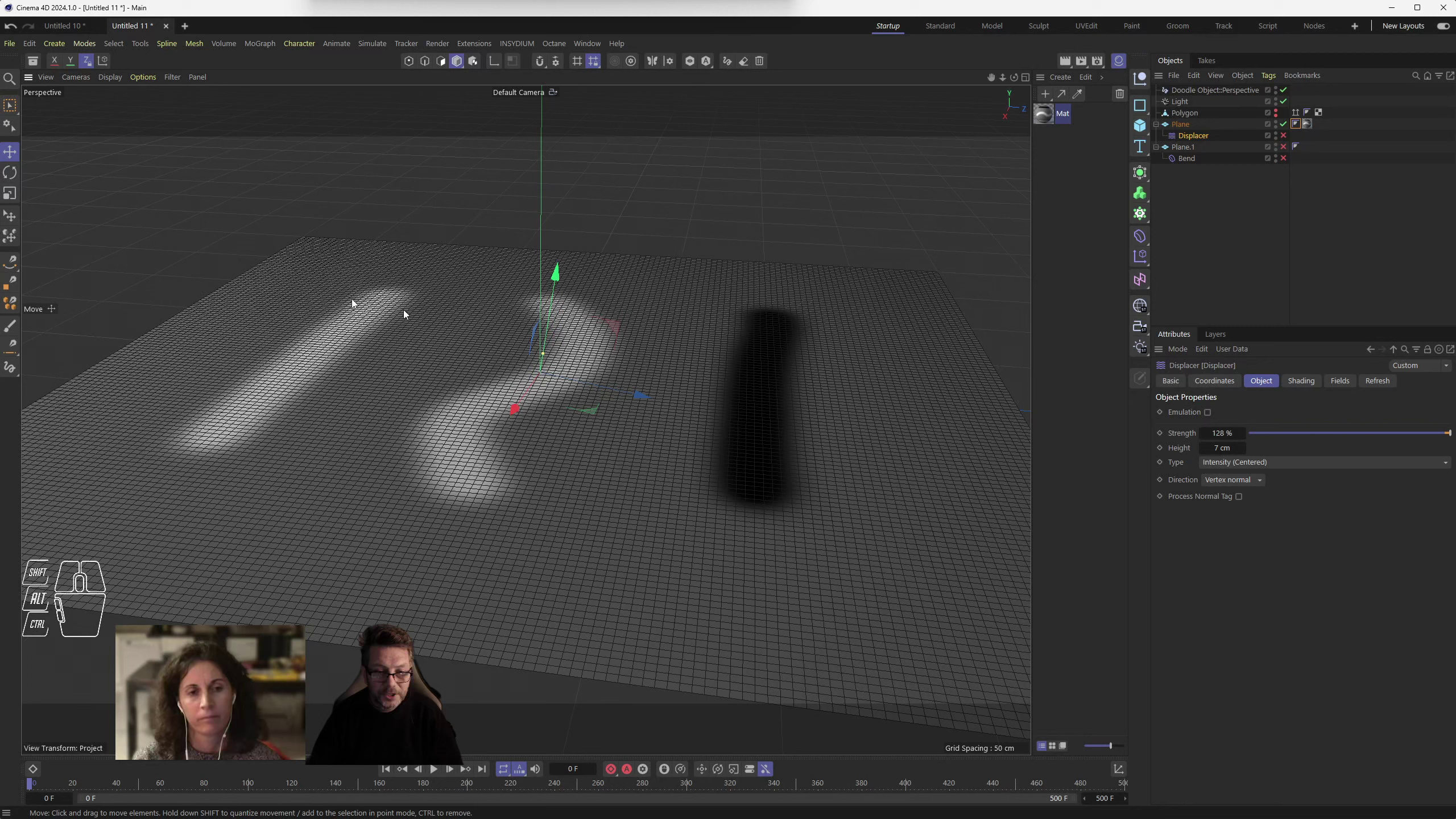
- Sketch red upward arrows over the left, middle and right shapes with Doodle Paint
left_click(733, 62)
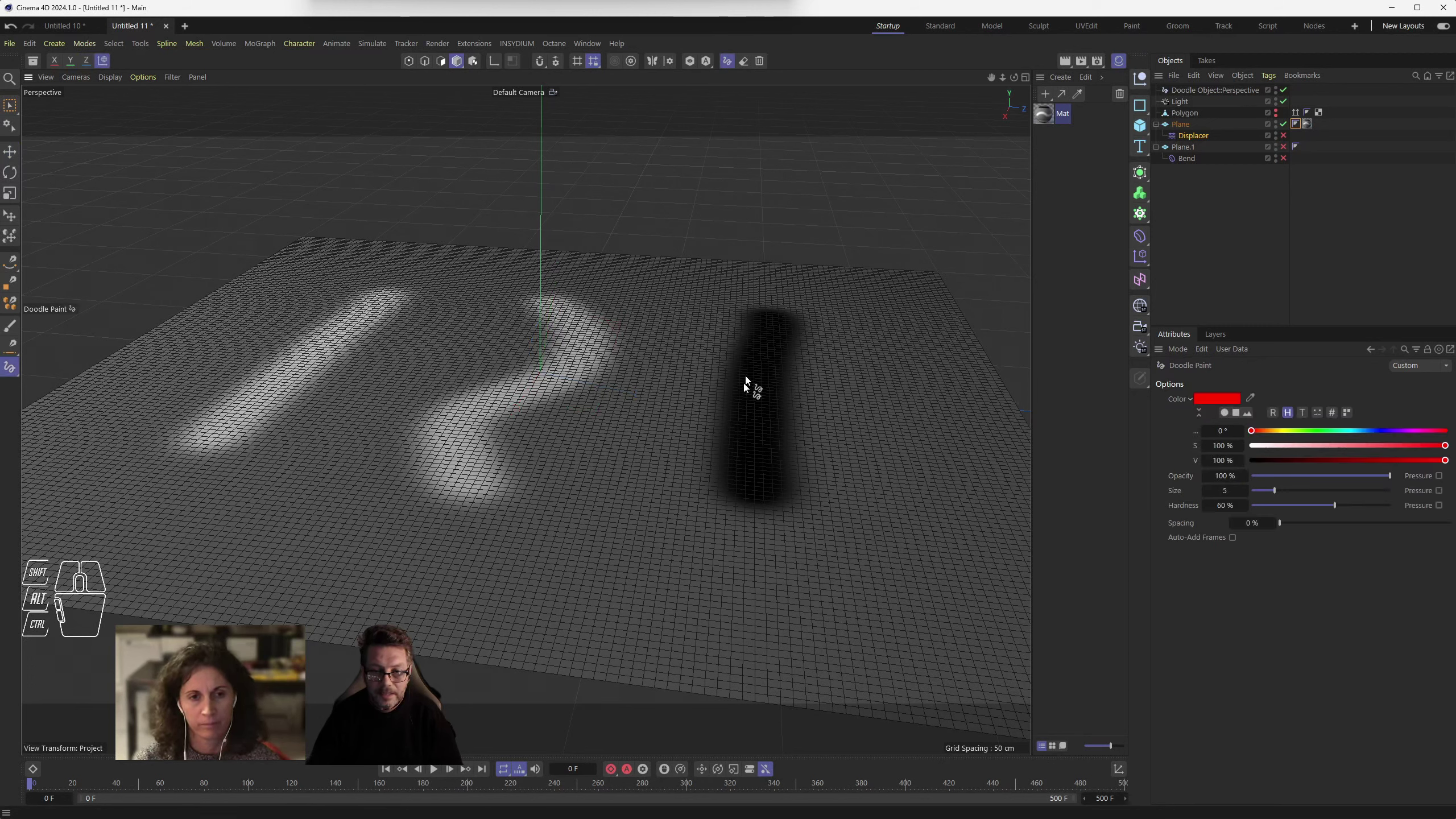
left_click_drag(756, 402, 753, 297)
left_click_drag(752, 288, 740, 305)
left_click_drag(763, 285, 770, 311)
left_click_drag(514, 413, 513, 308)
left_click_drag(512, 306, 497, 324)
left_click_drag(526, 302, 542, 336)
left_click(322, 429)
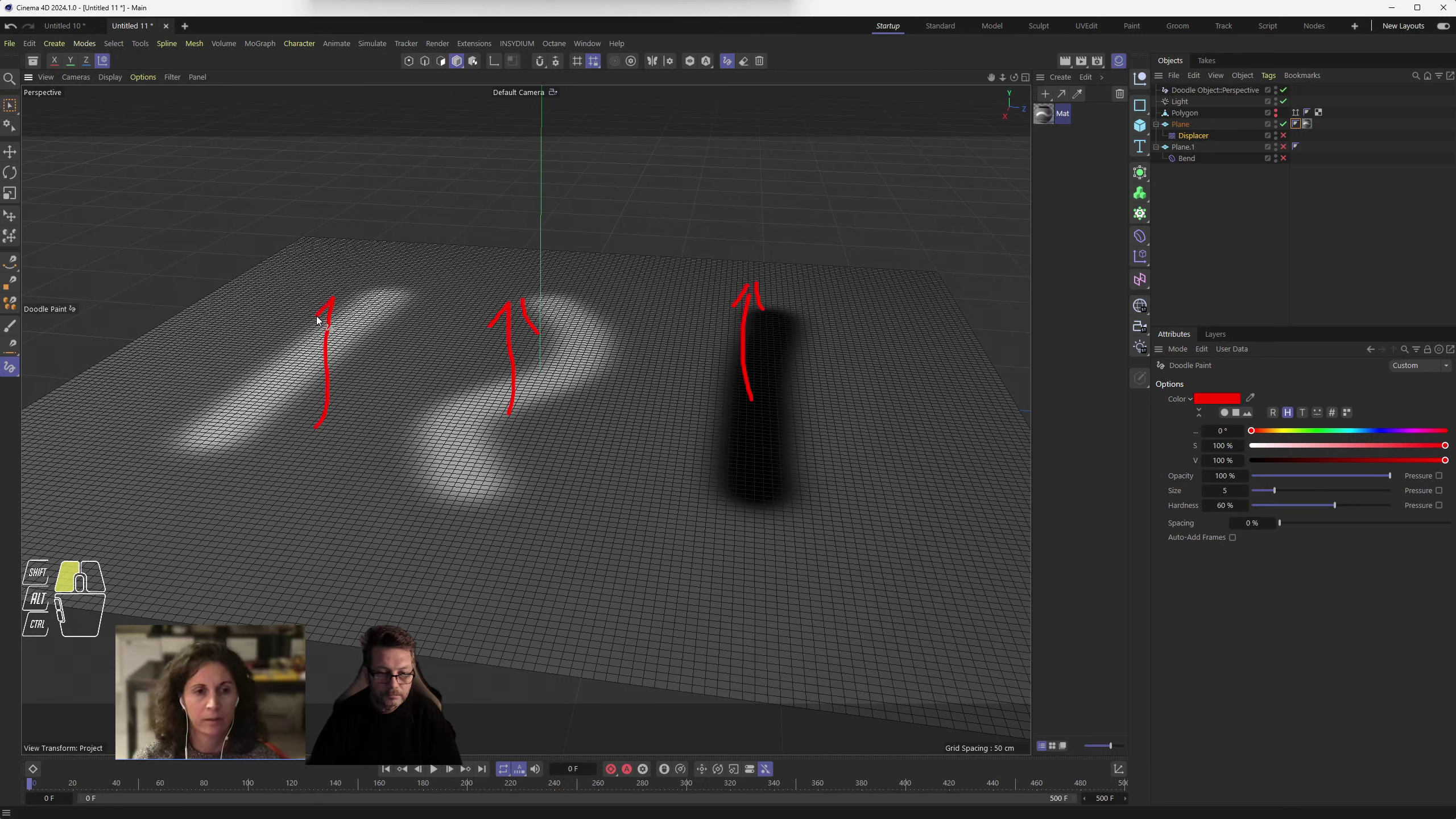
left_click_drag(336, 303, 363, 333)
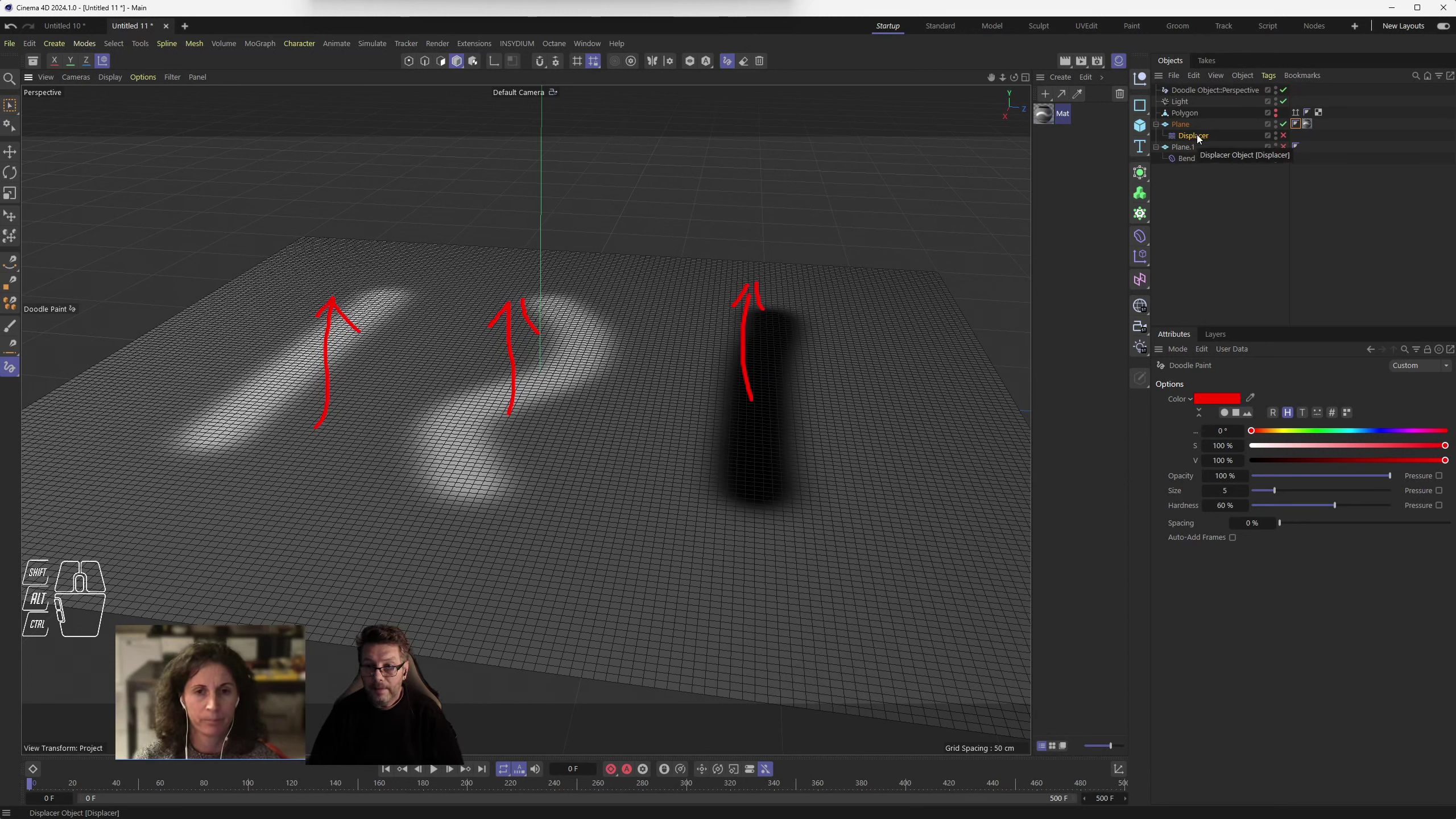
- Clear the doodled arrows, leaving the plane unmarked
left_click(771, 63)
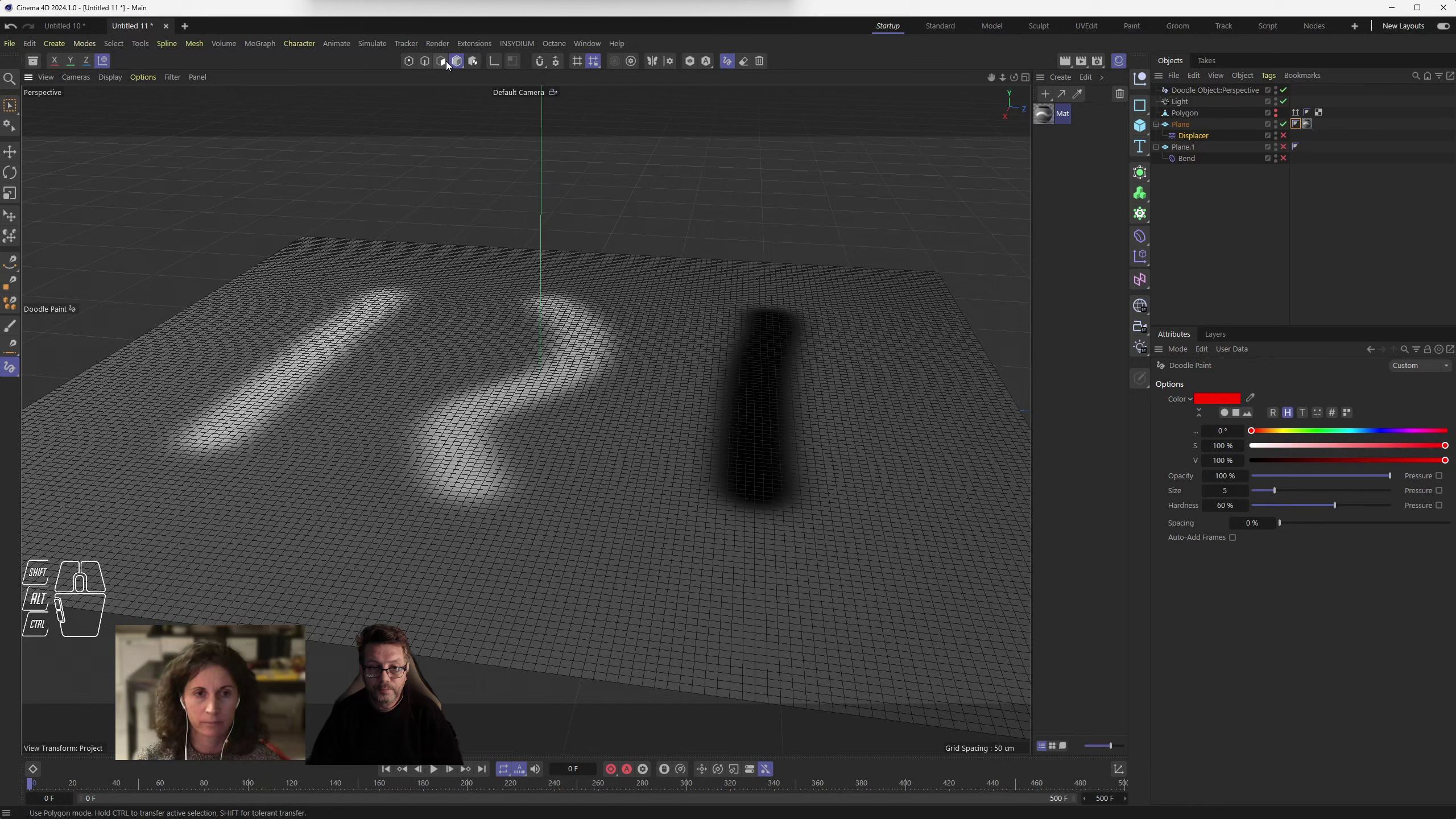
- Duplicate the plane, then remove the Displacer and Bend so an editable copy remains selected
double_click(27, 105)
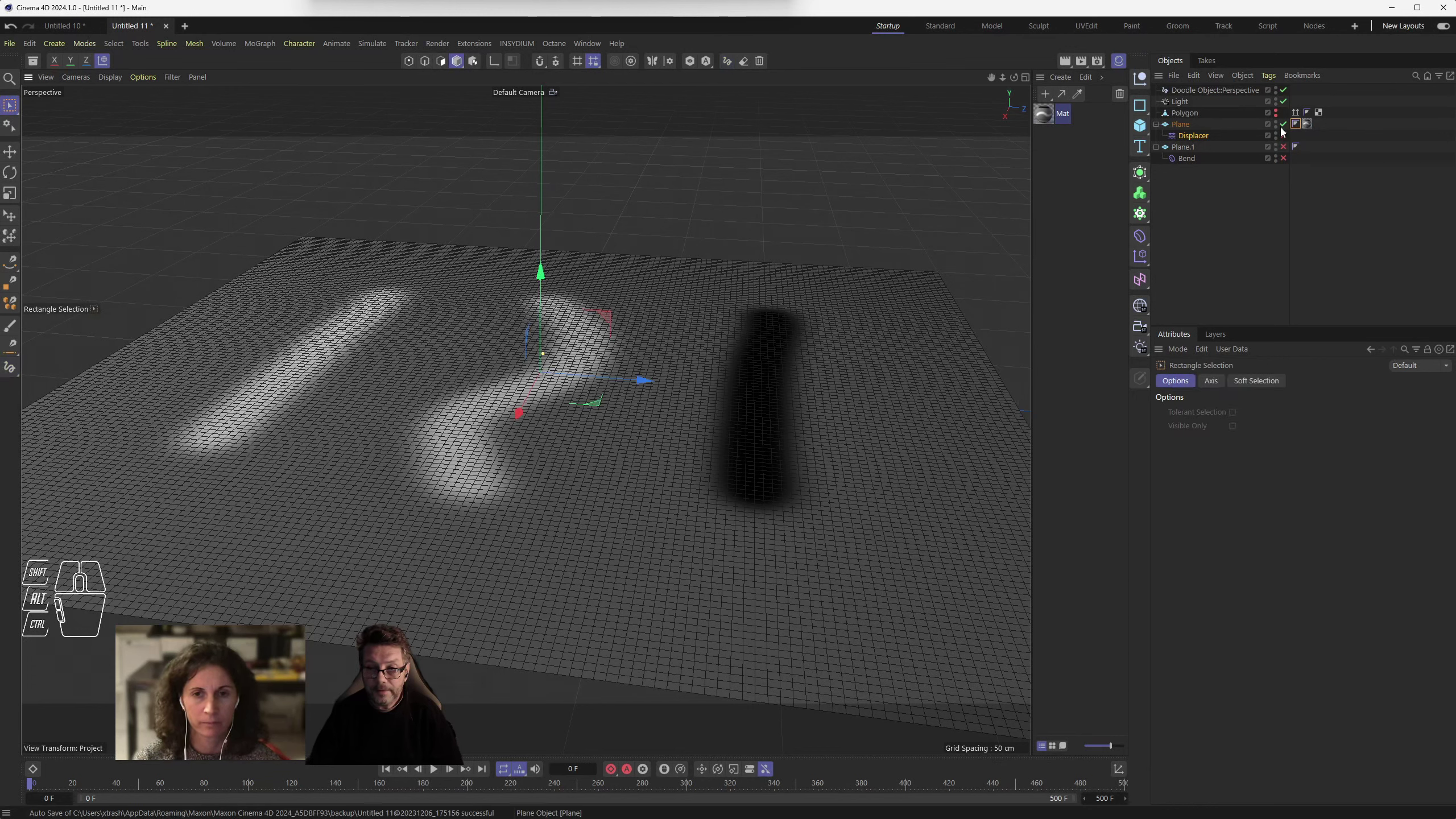
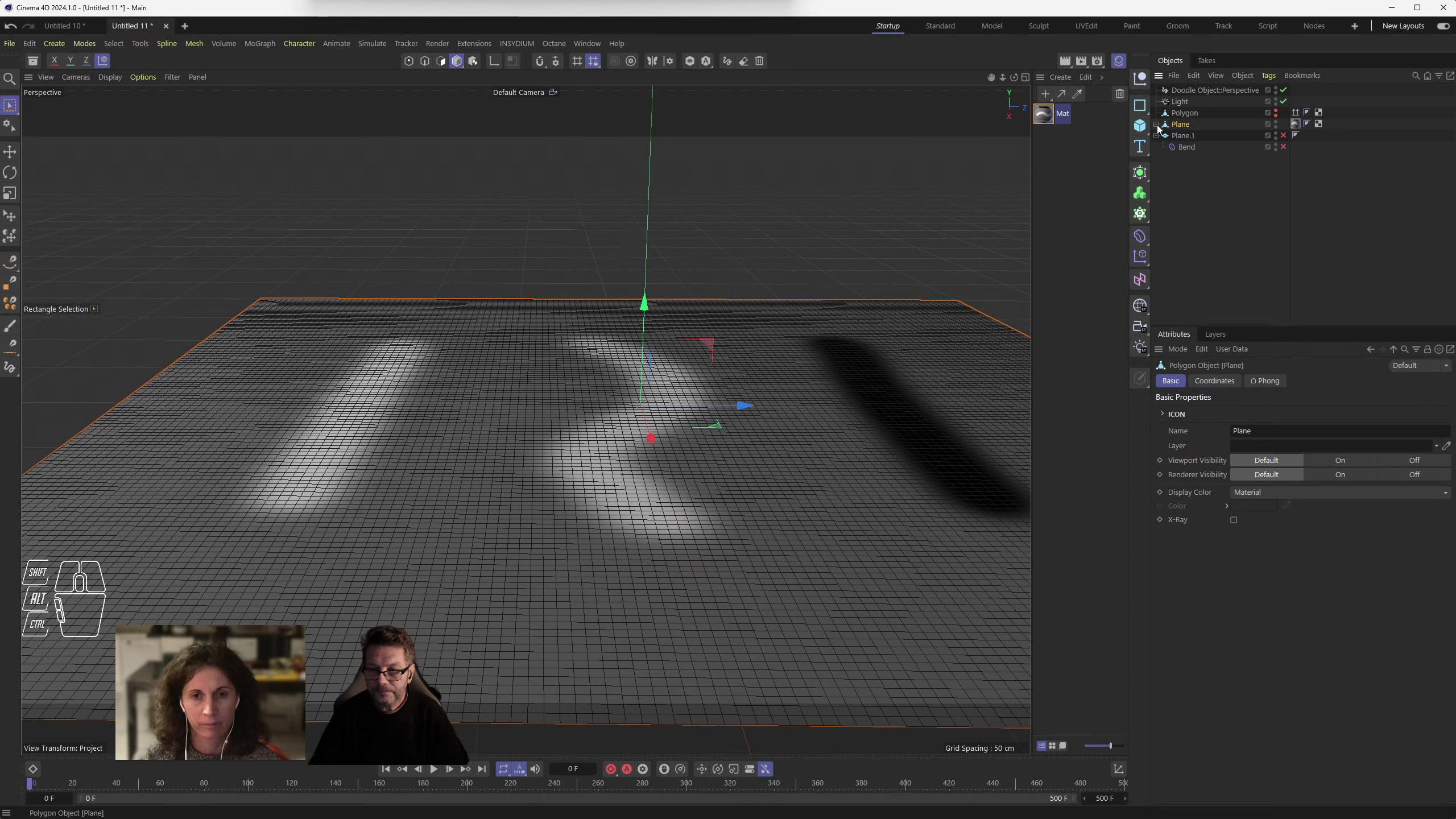
left_click_drag(1144, 372, 1192, 421)
left_click(1193, 147)
left_click(1191, 162)
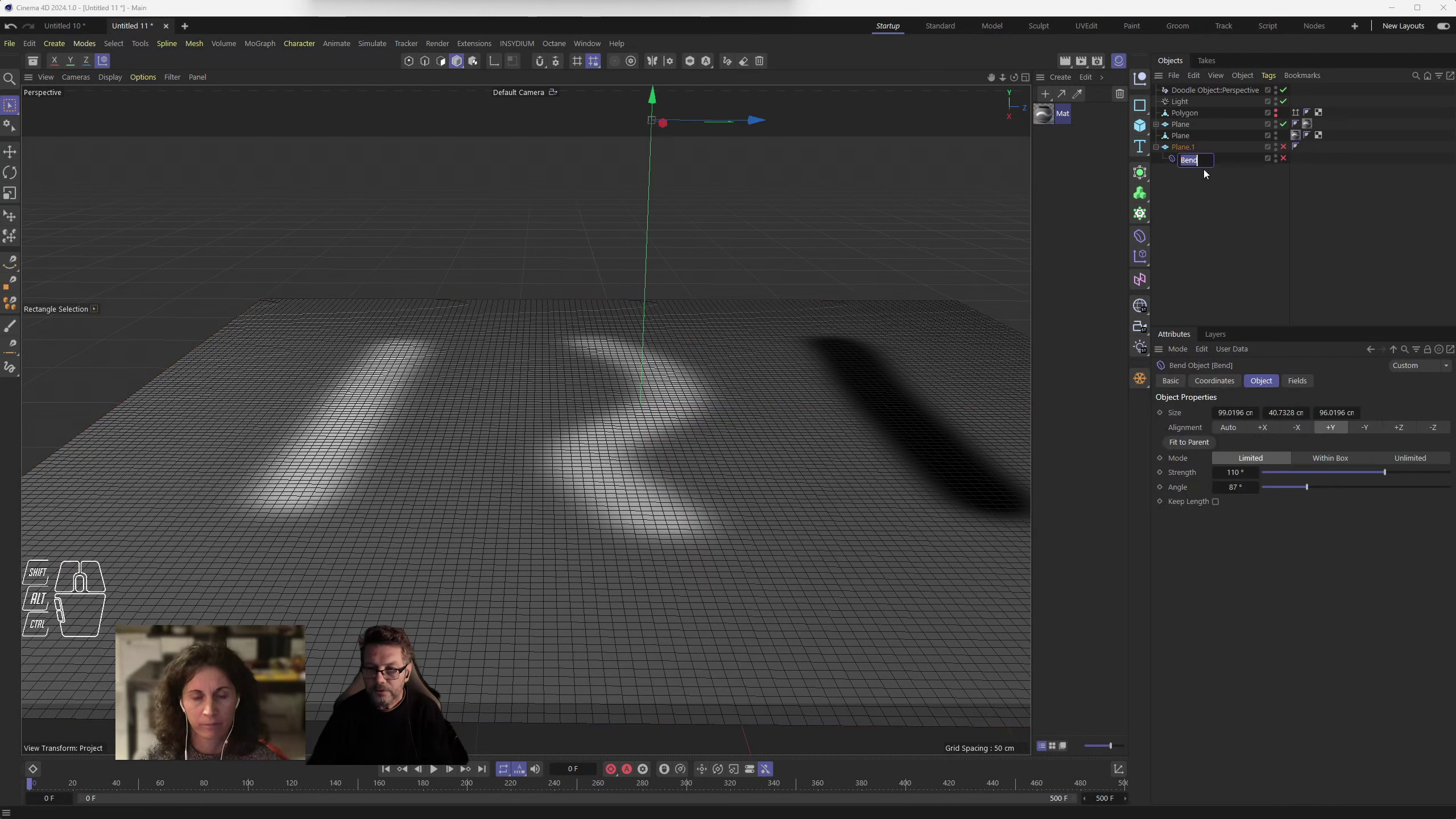
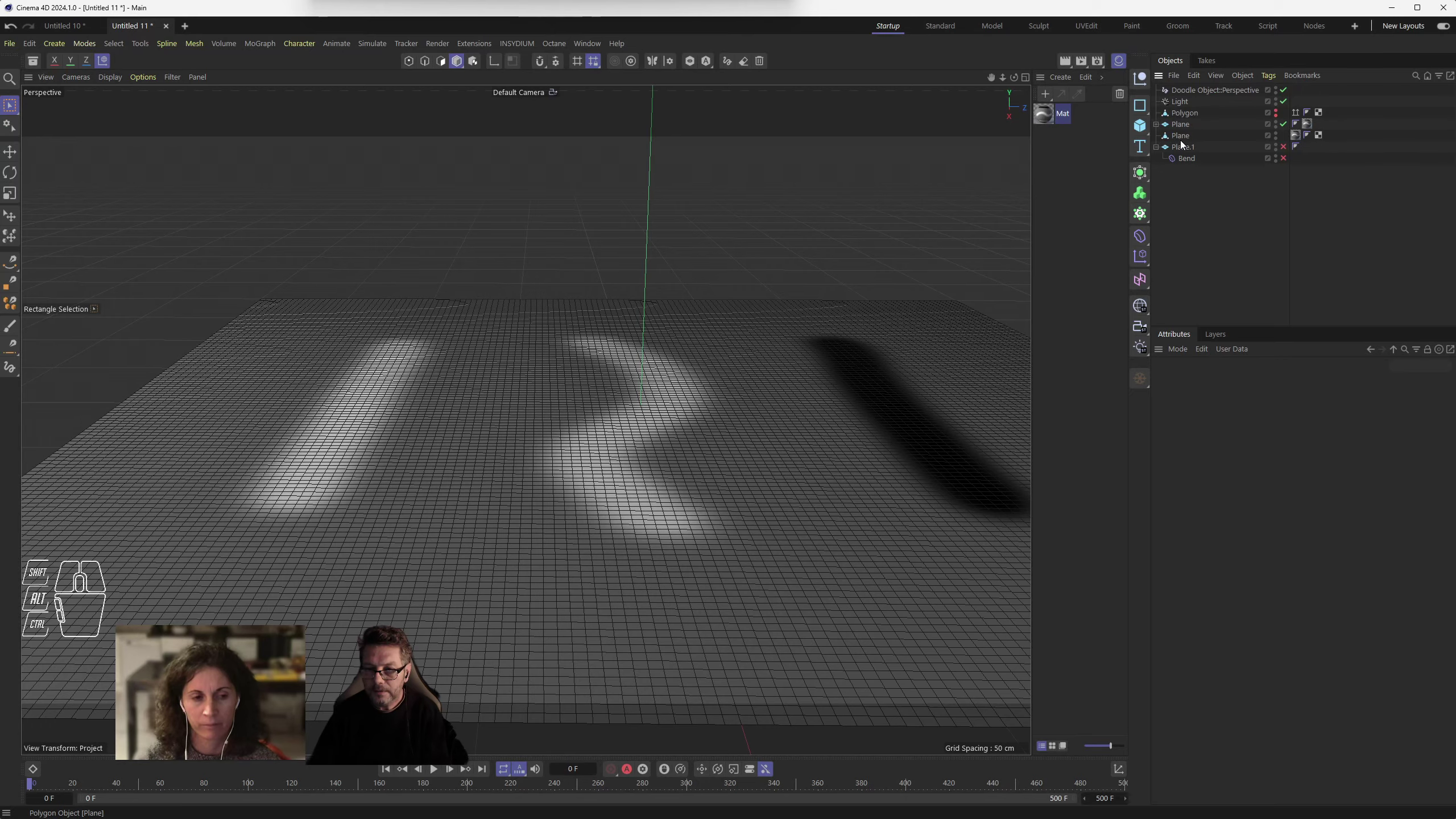
left_click(1188, 141)
- Tilt the view and switch to Polygon mode on the 16,384-polygon mesh
left_click_drag(645, 337, 648, 244)
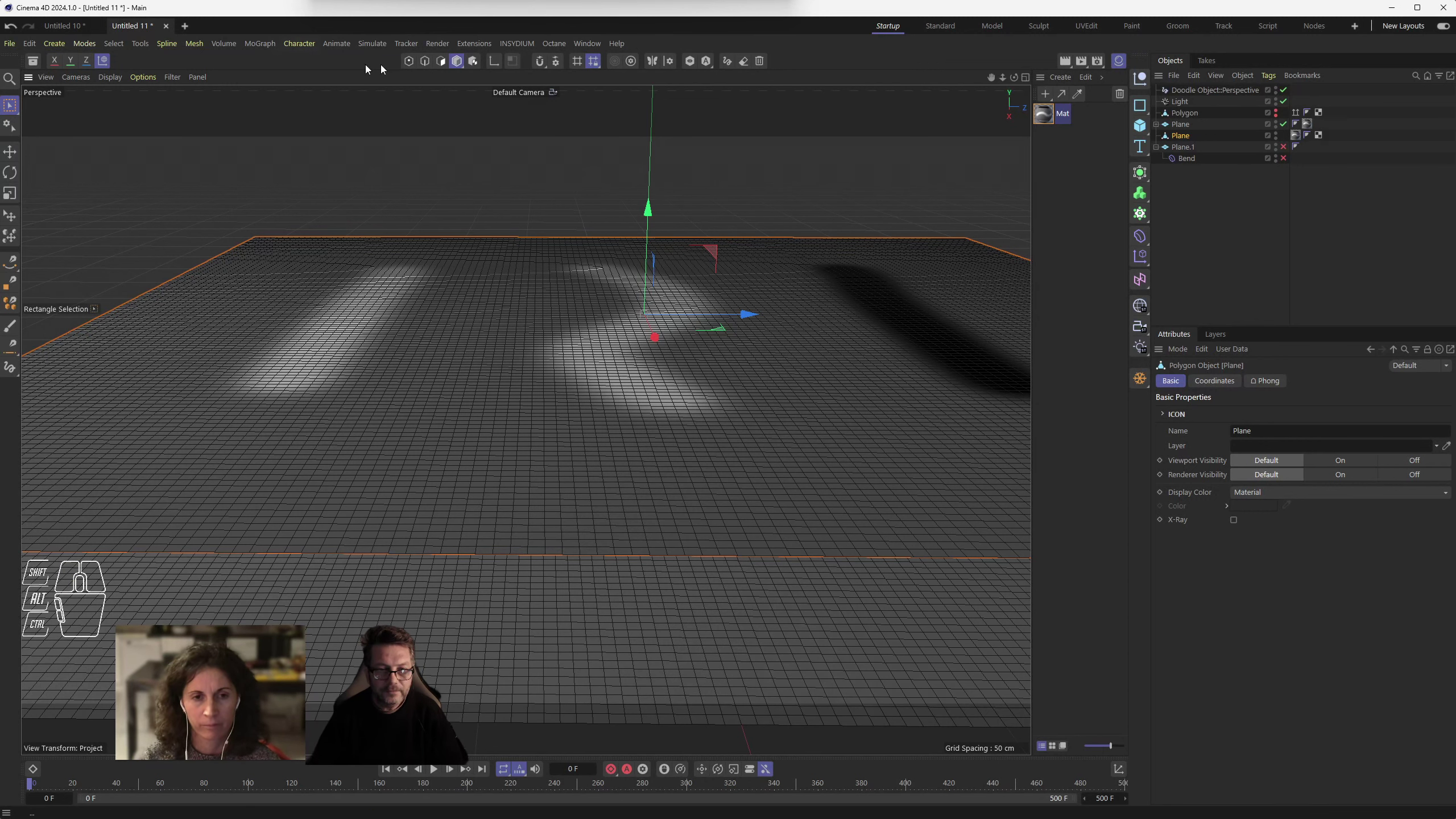
left_click(445, 63)
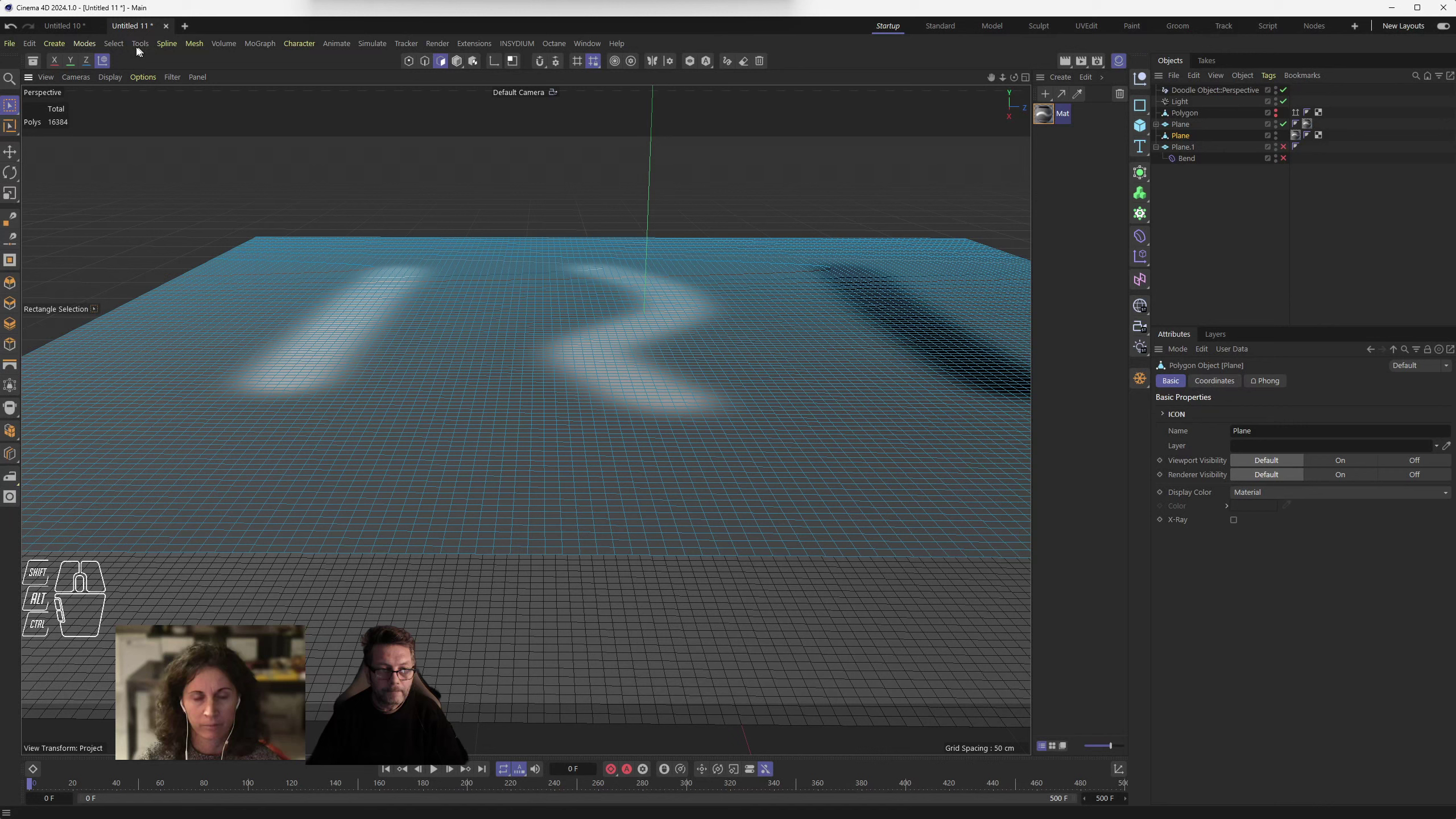
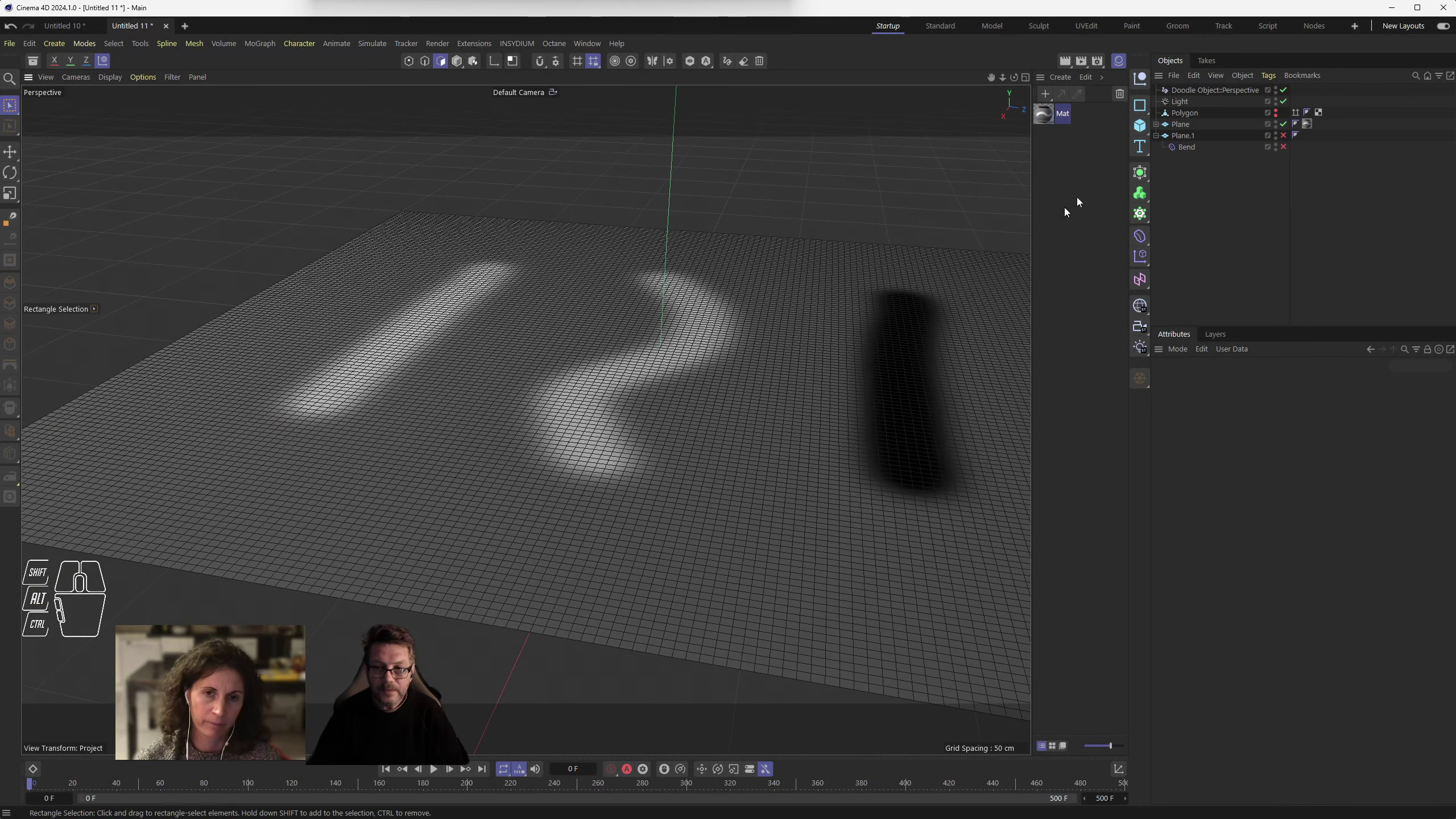
- Toggle visibility so the bent Plane.1 shows above the flat textured plane
left_click(1289, 152)
left_click(1292, 138)
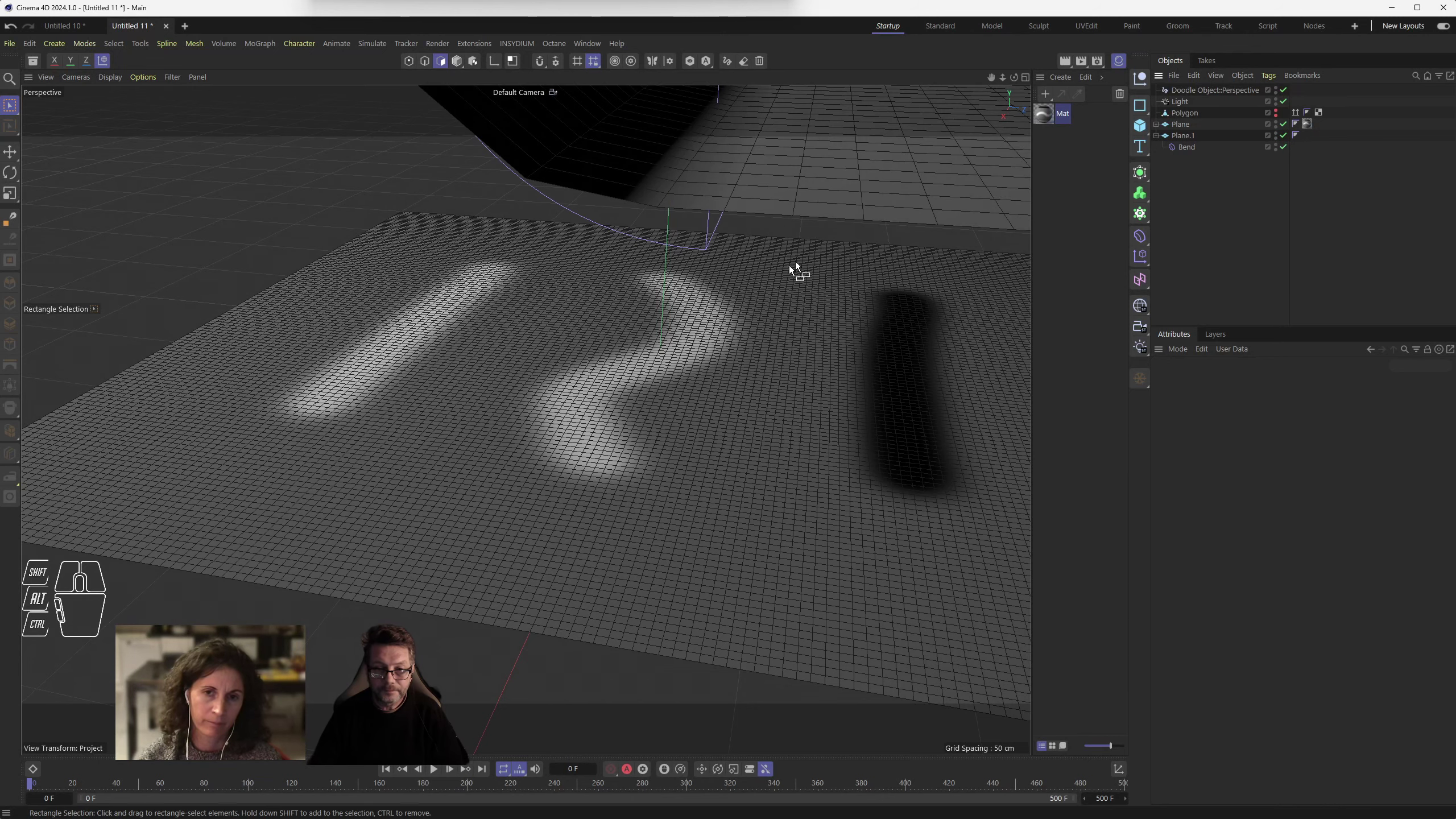
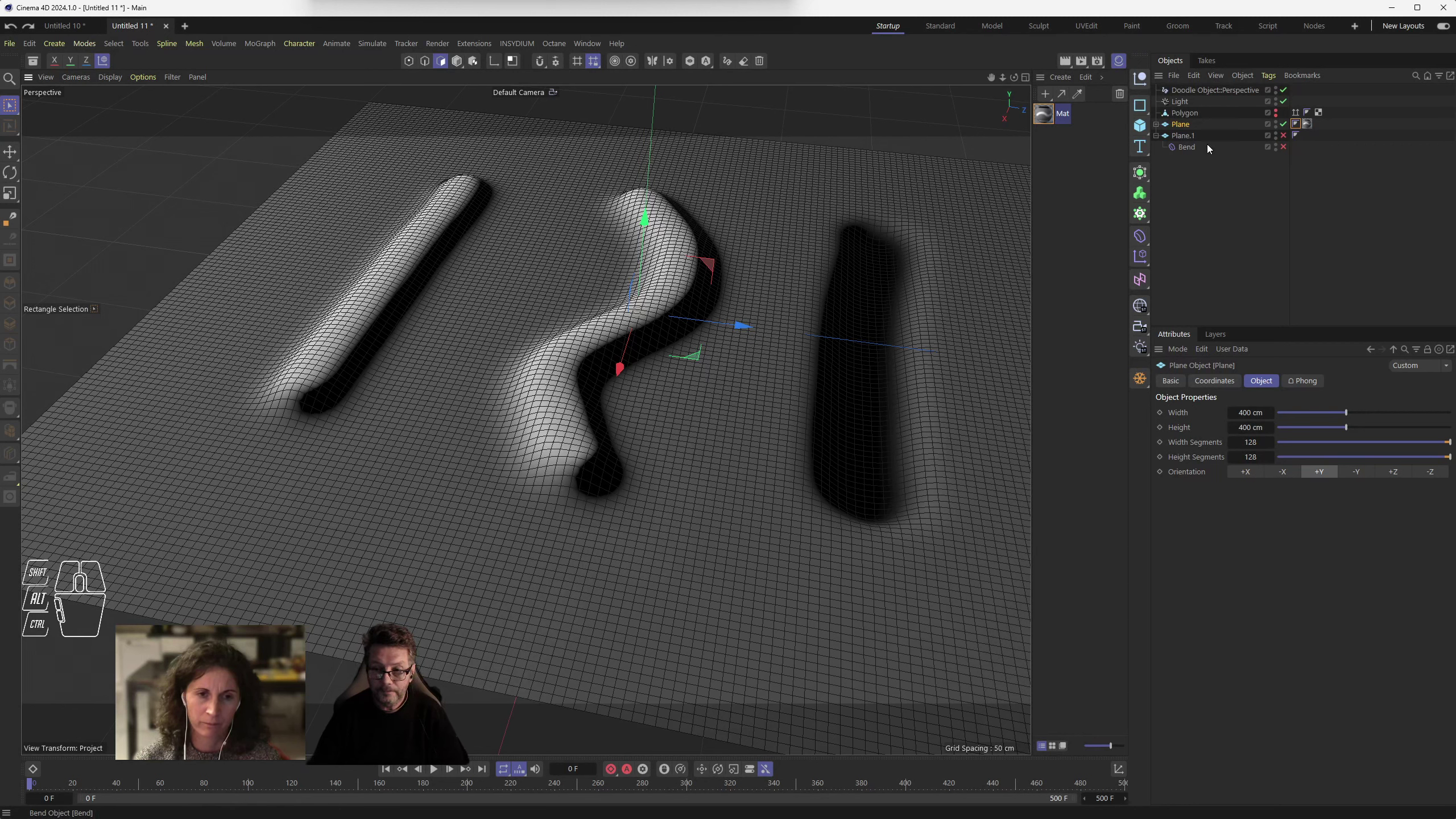
- Move the displaced Plane below Plane.1 in the Object Manager hierarchy
left_click(1163, 125)
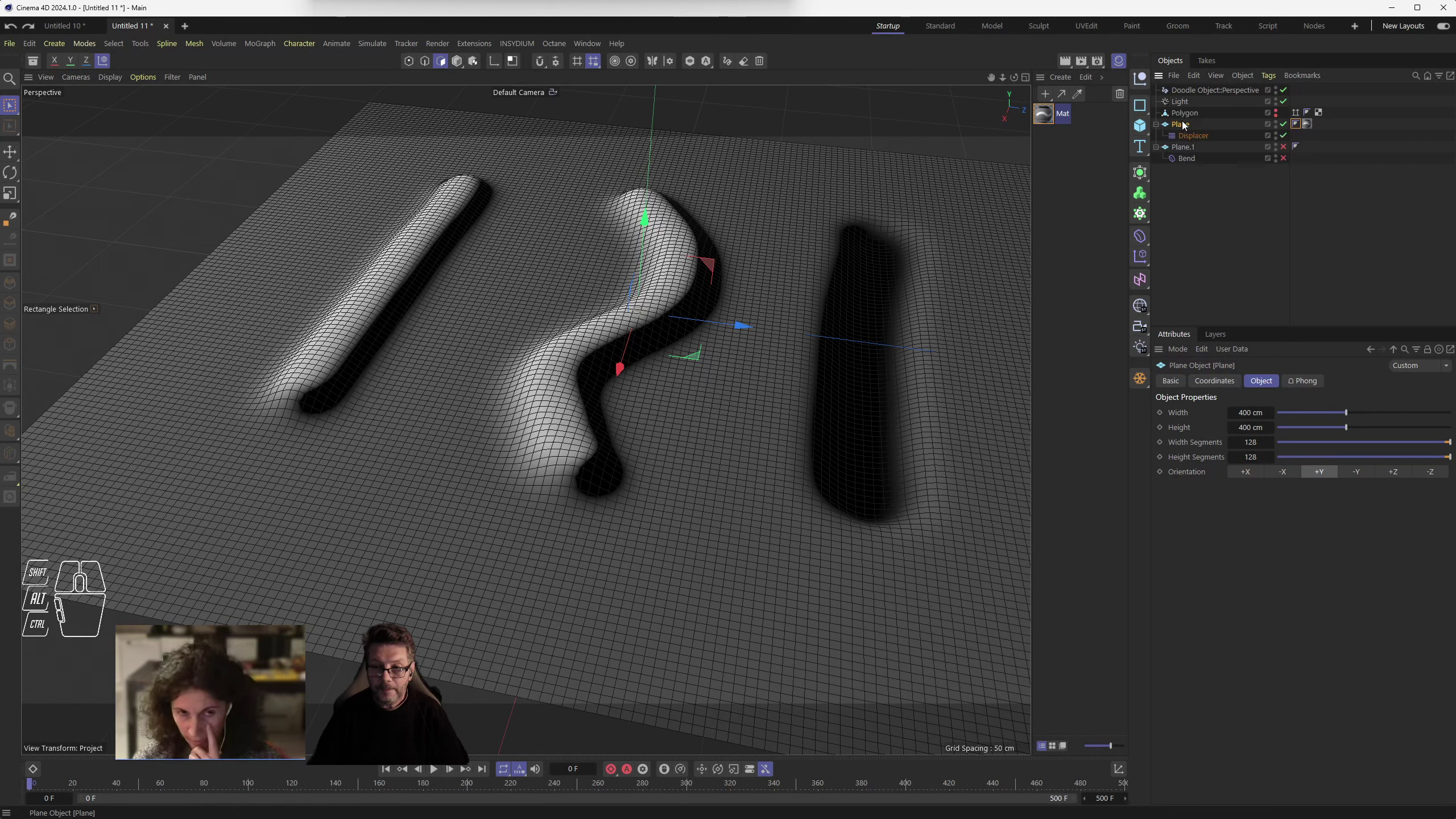
left_click_drag(1190, 123, 1202, 198)
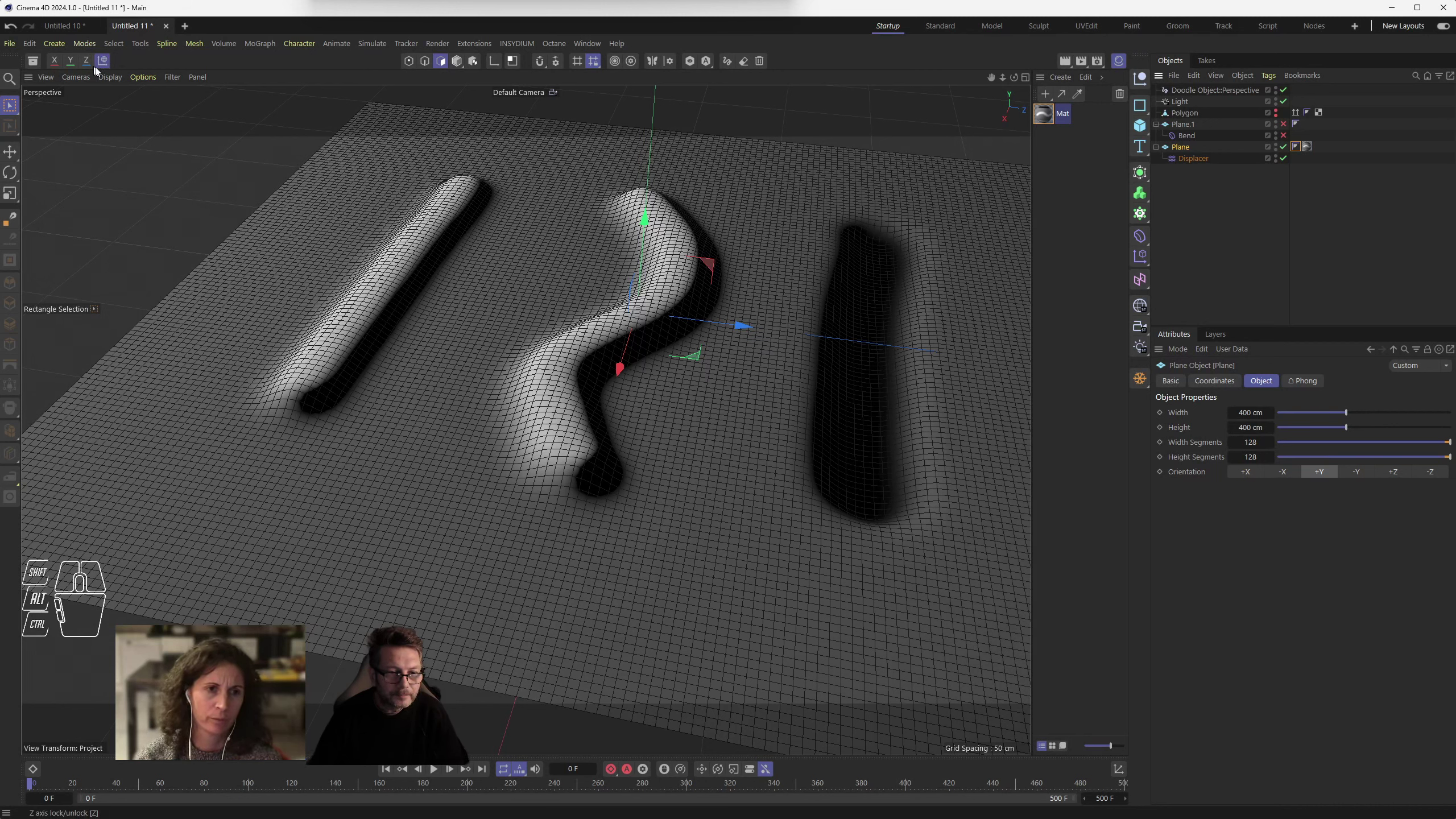
- Toggle the coordinate-system option for transforms back and forth
left_click(109, 64)
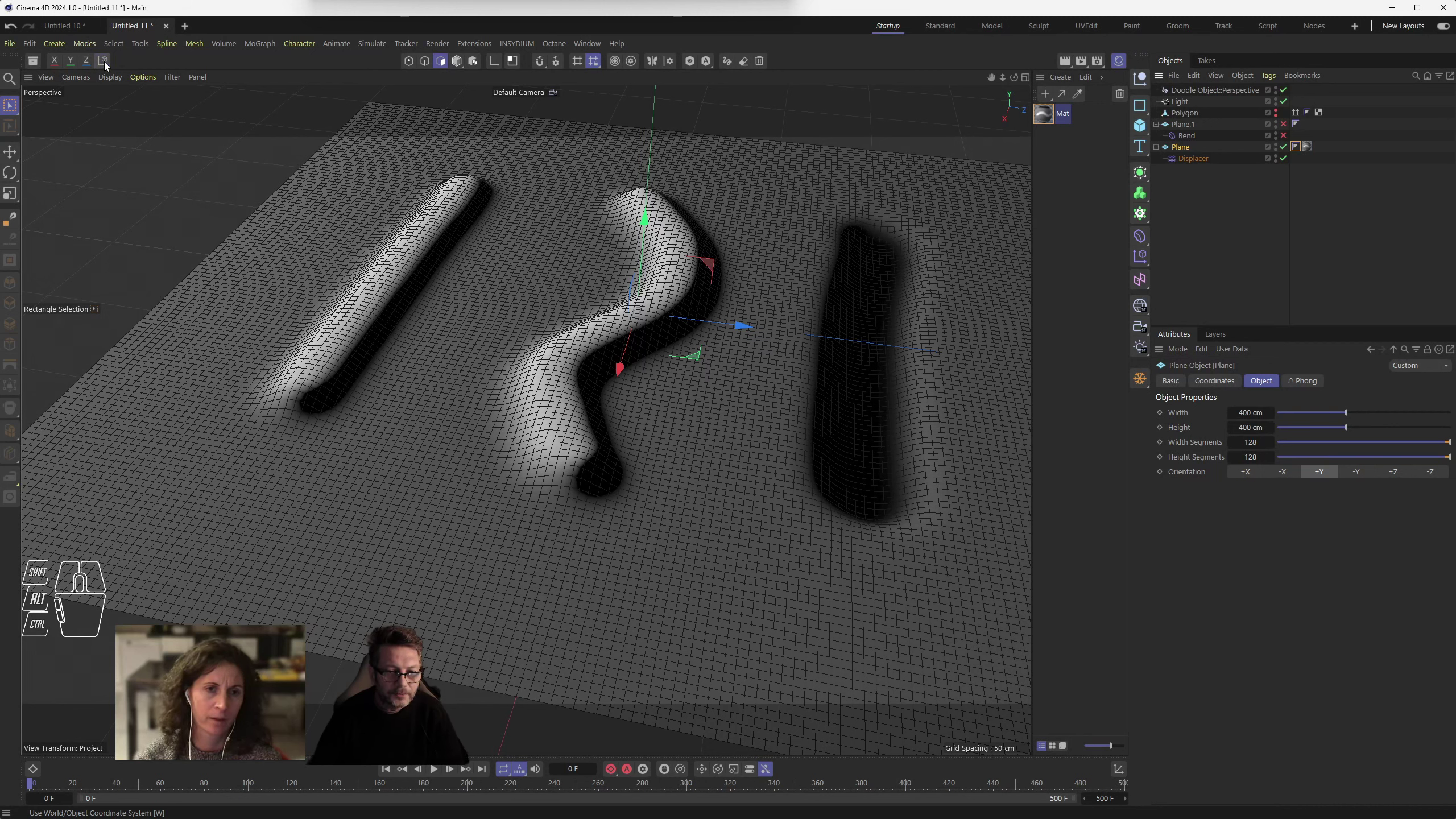
left_click(107, 65)
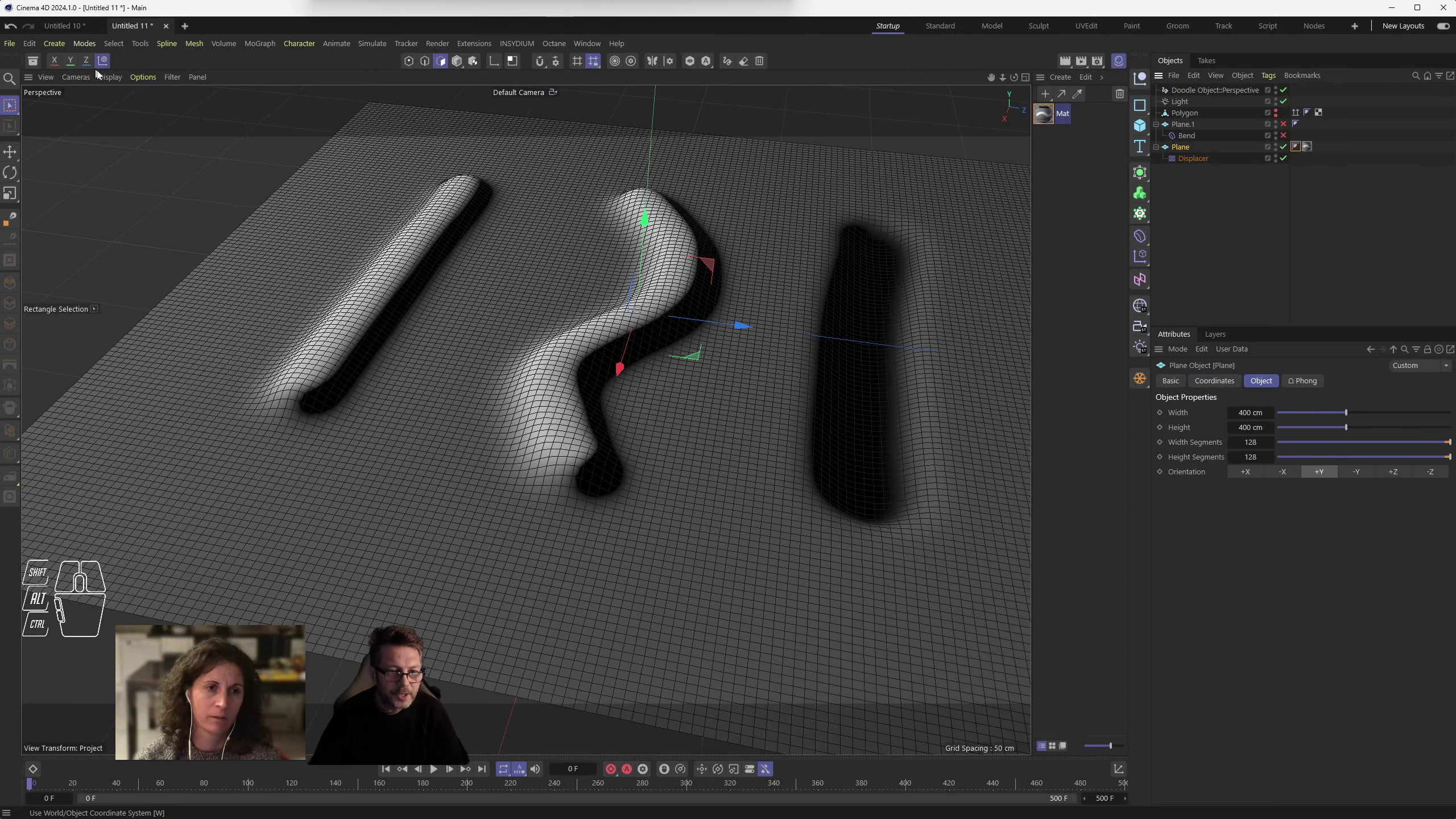
left_click(109, 62)
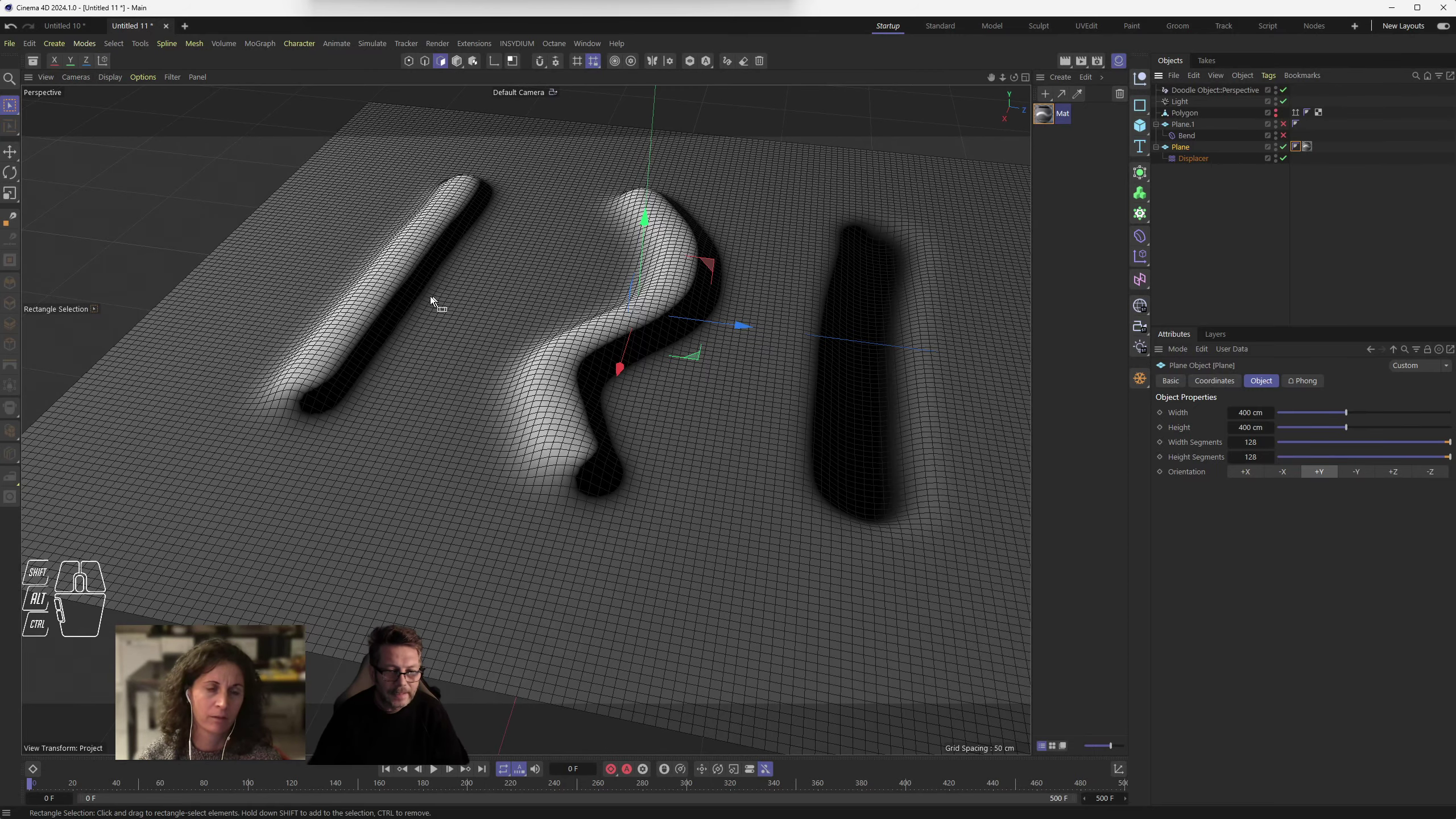
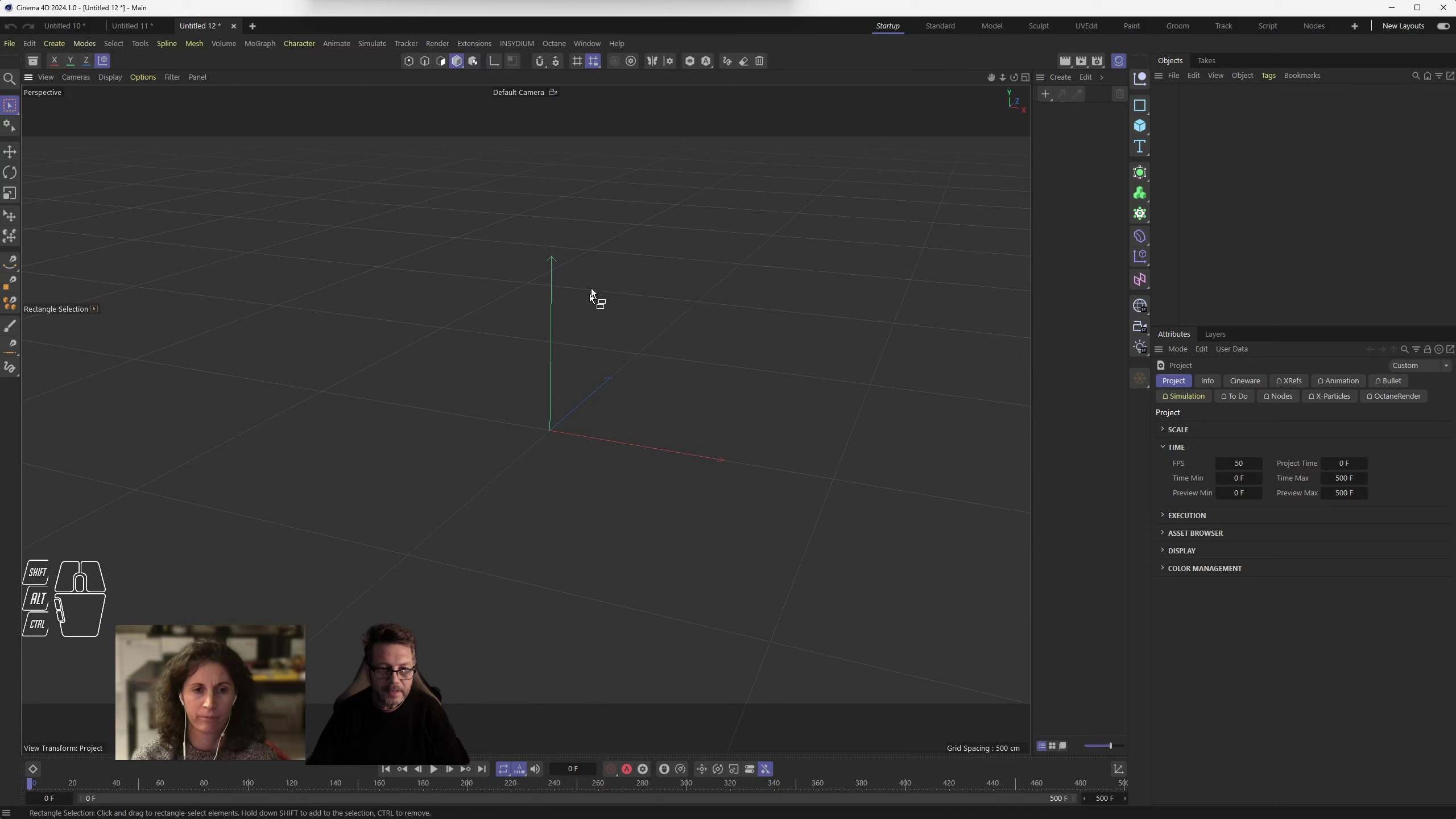
- Add a cube to the new project, rotate it and orbit around it
left_click(1145, 127)
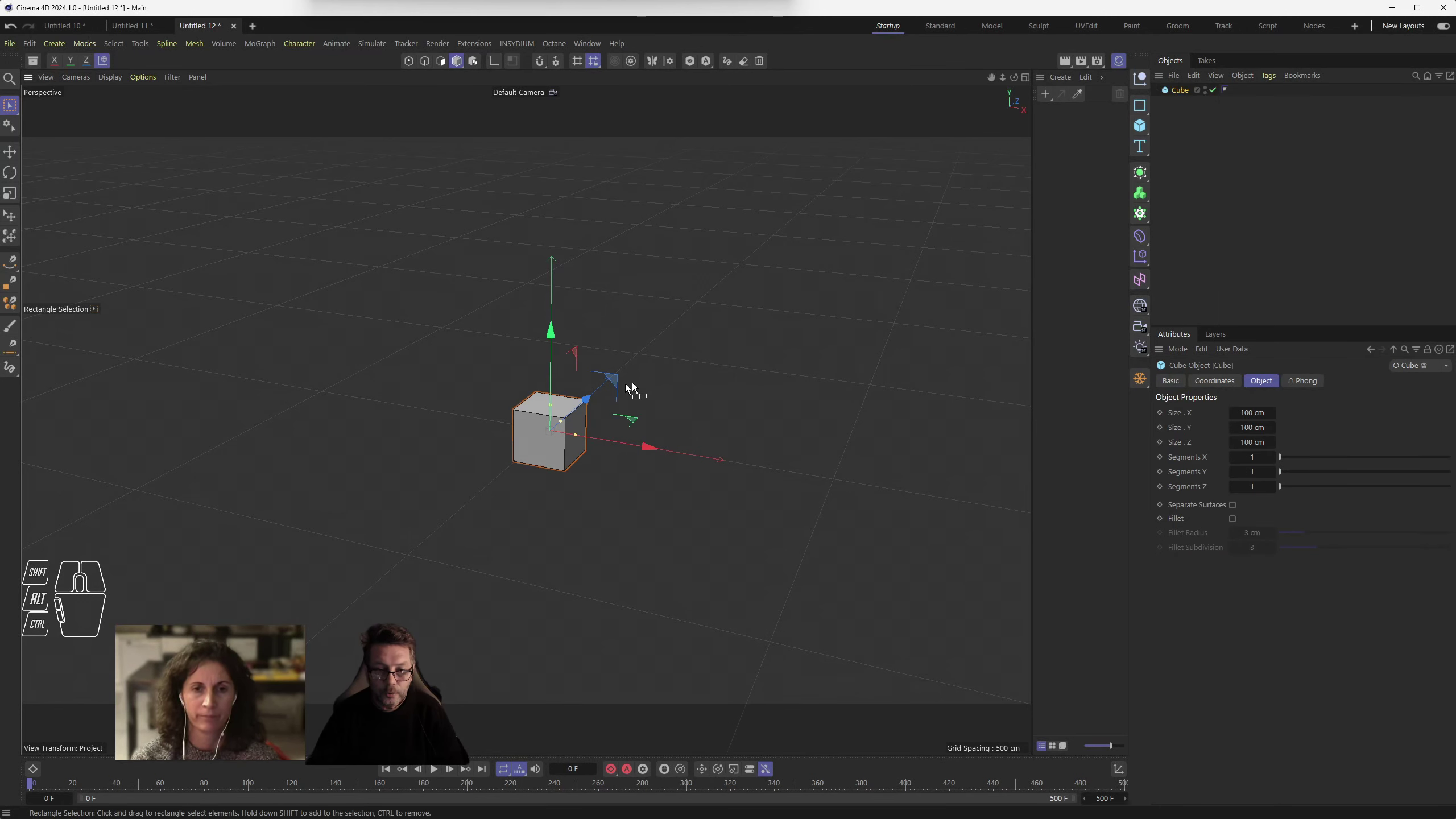
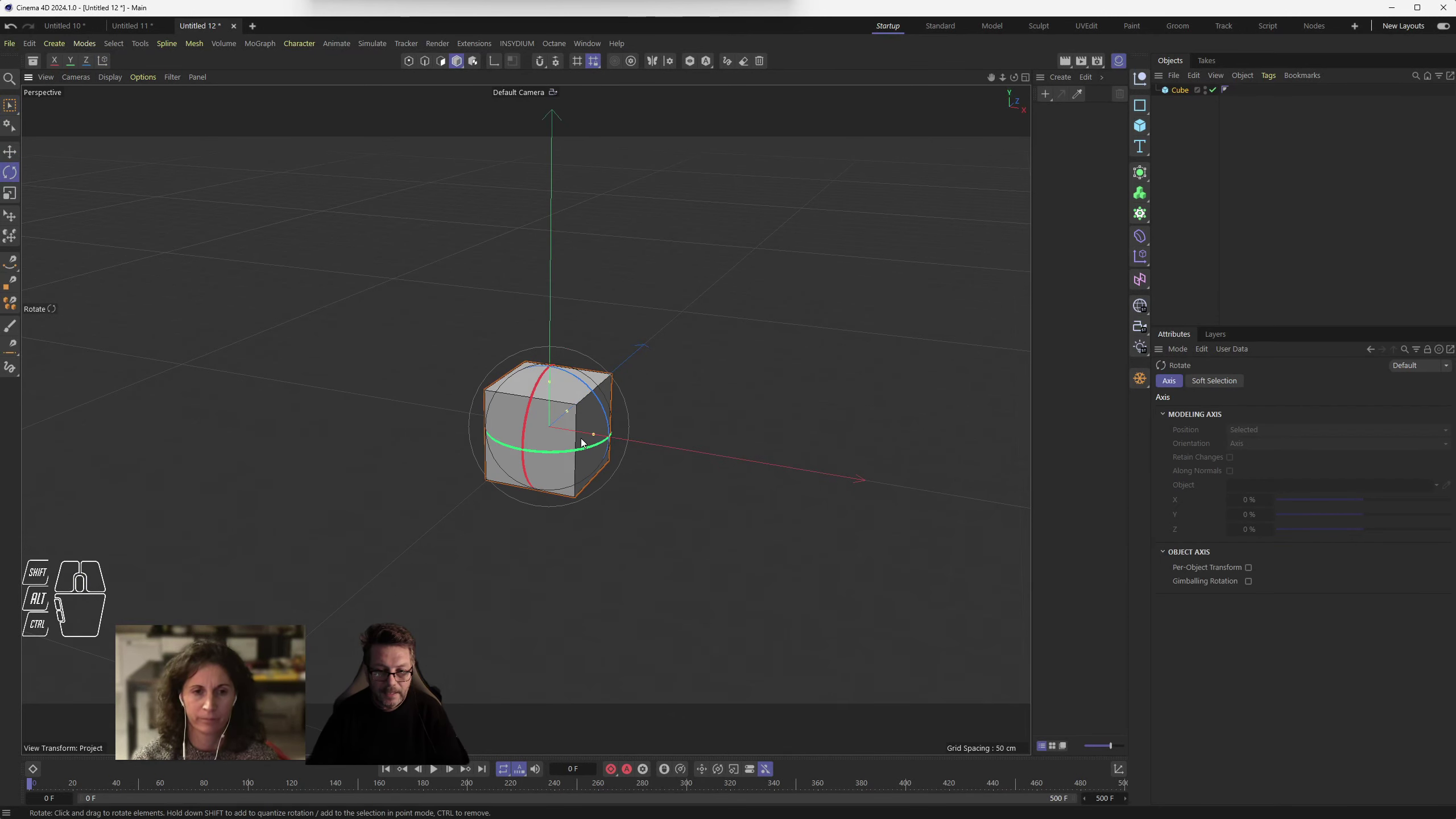
left_click_drag(586, 451, 545, 455)
left_click_drag(670, 497, 617, 560)
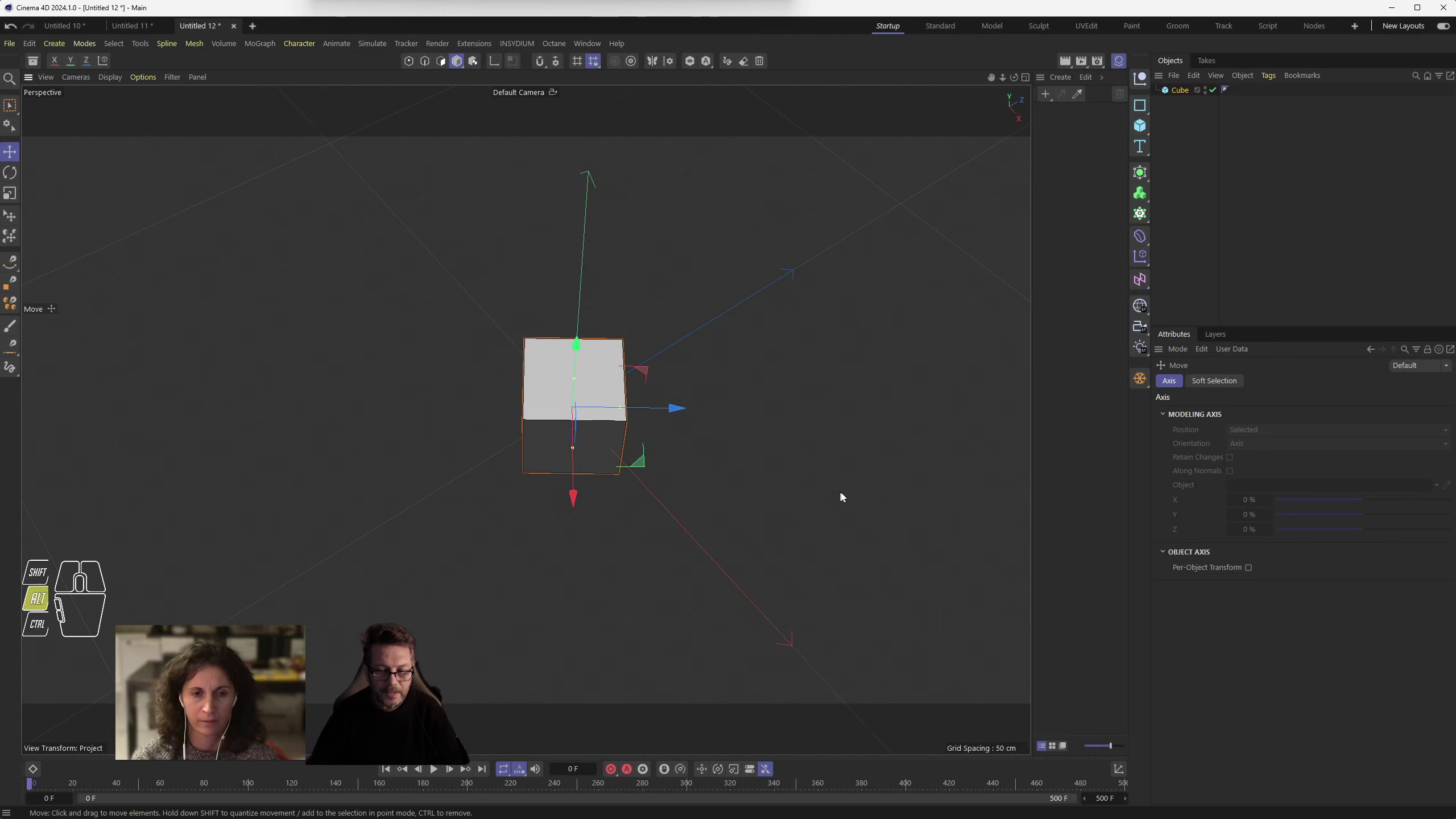
left_click_drag(840, 490, 822, 460)
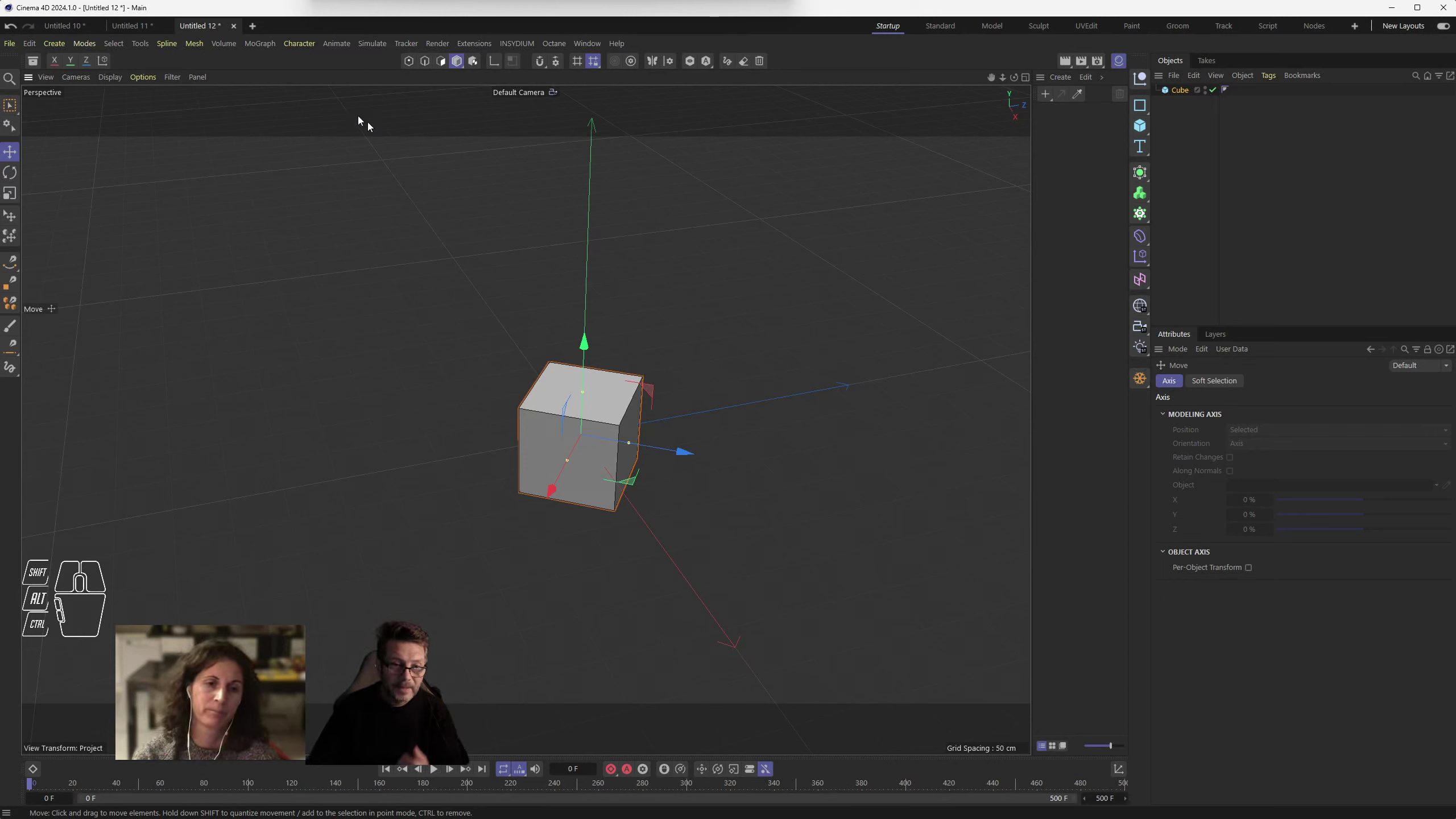
- Return to the Untitled 11 displaced-plane project
left_click(139, 25)
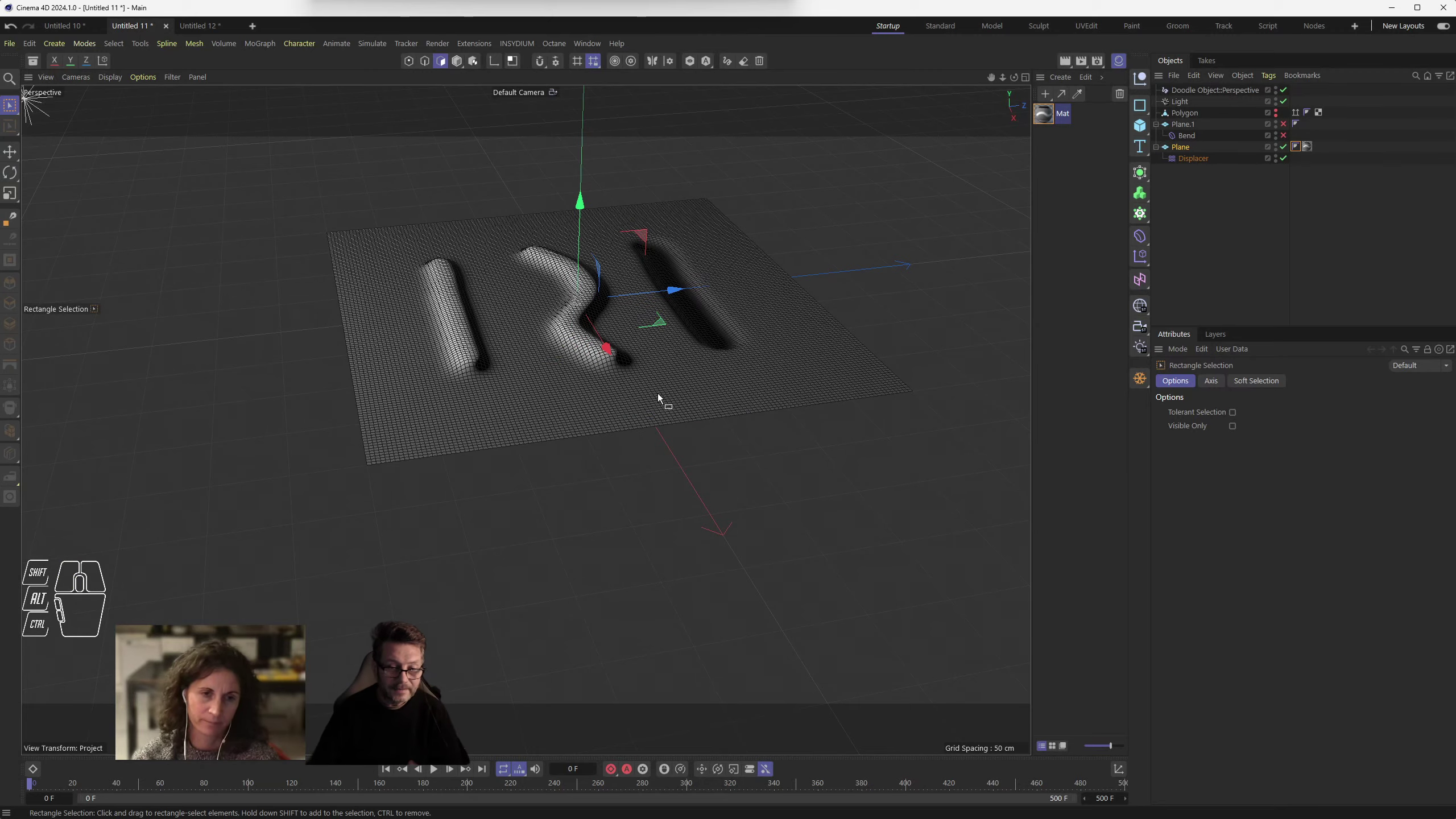
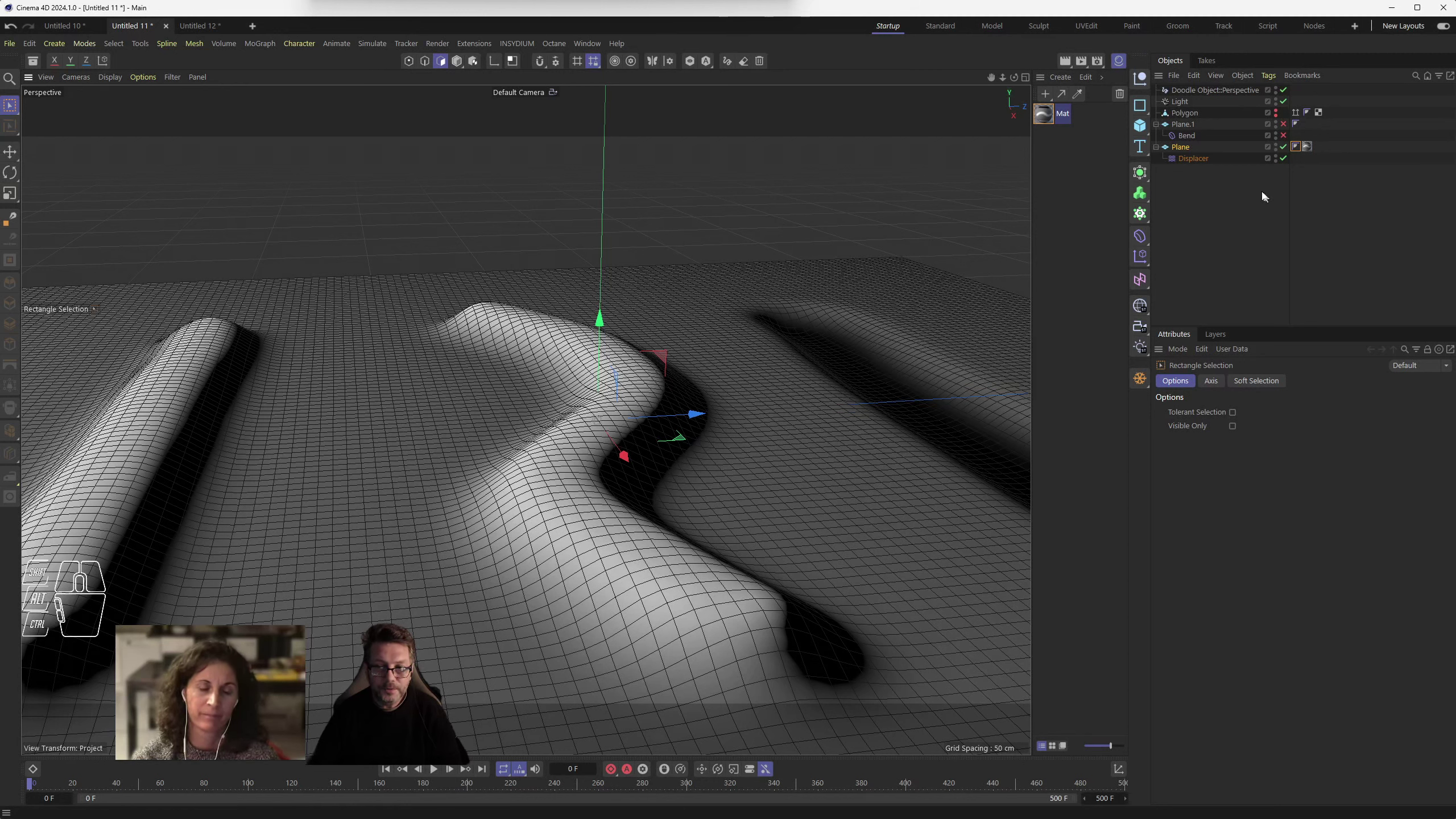
- Make an editable Current State to Object copy of the displaced Plane and select it
left_click(1184, 149)
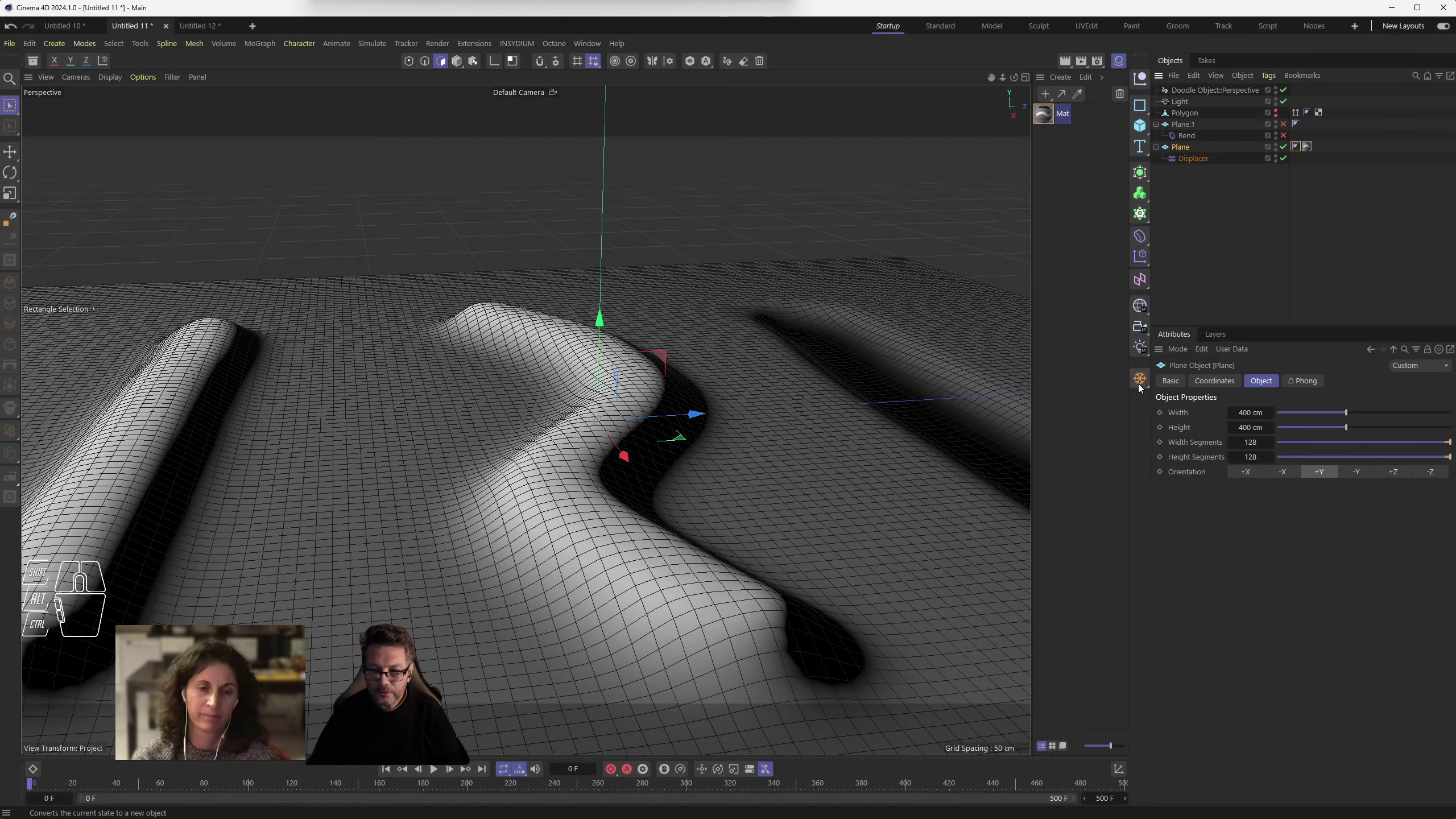
left_click(1144, 384)
left_click(1284, 149)
left_click(1186, 174)
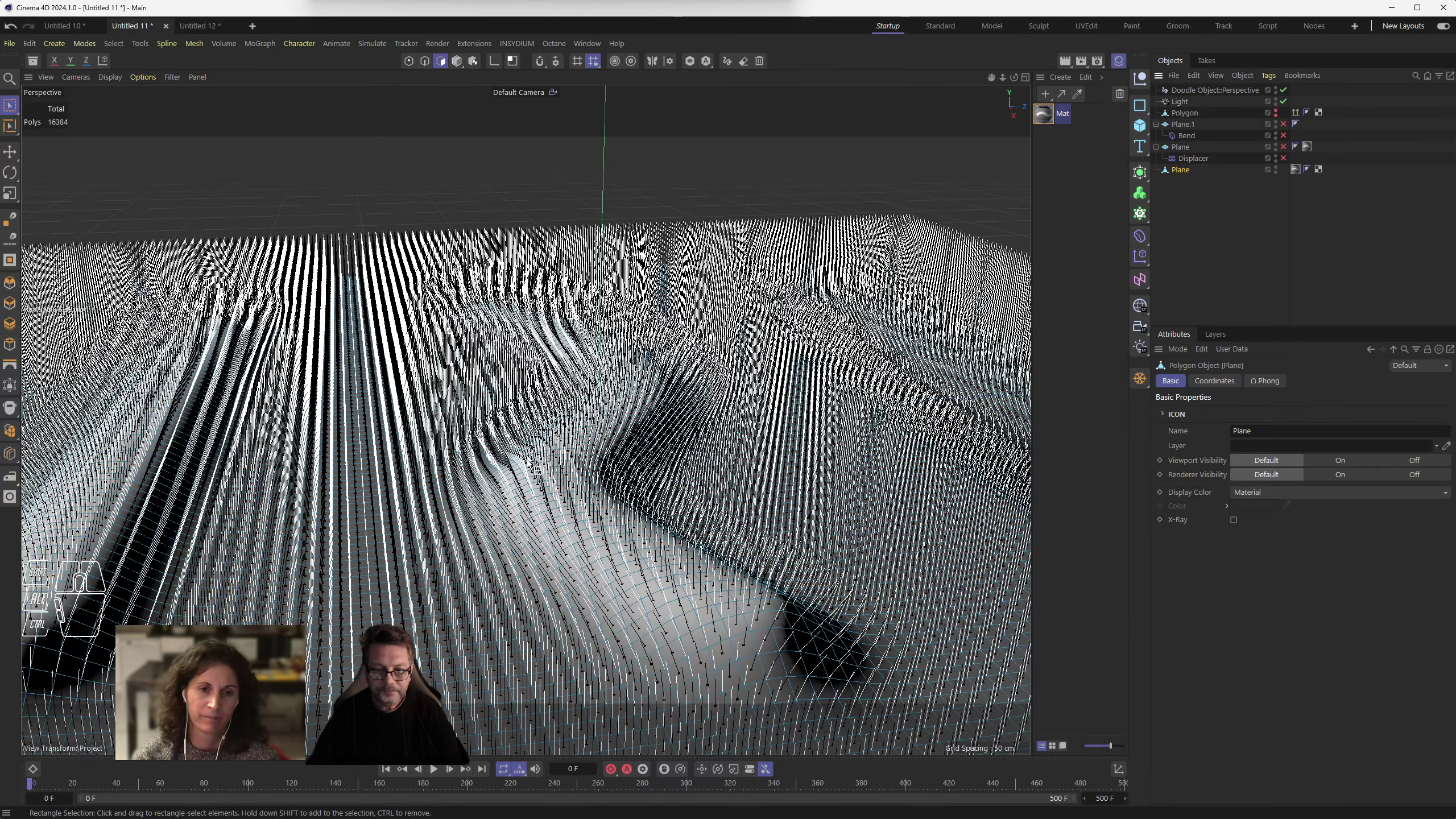
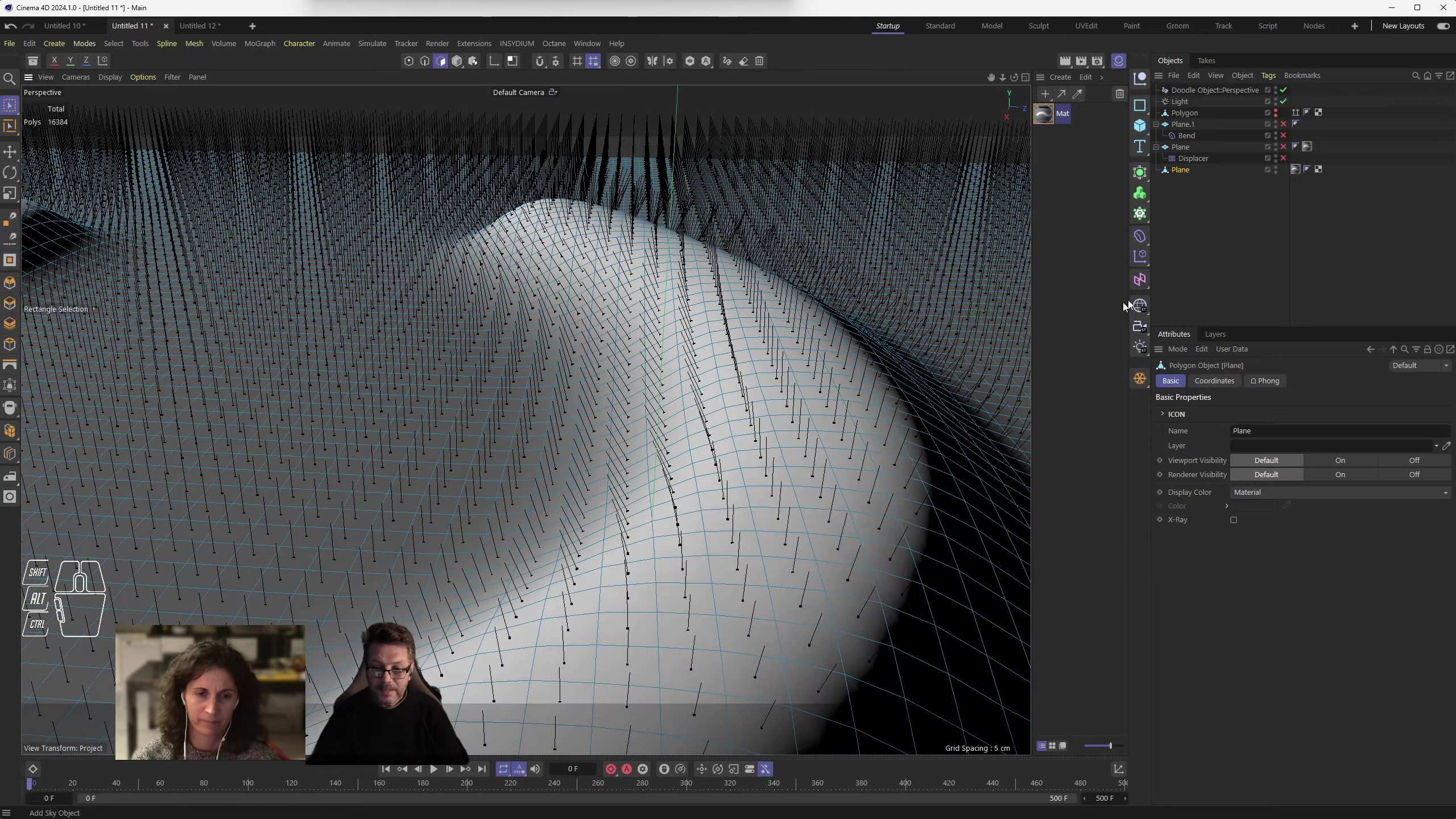
- Select the original Displacer and inspect the raised bump from several angles
left_click(1204, 160)
left_click_drag(1239, 466, 1288, 402)
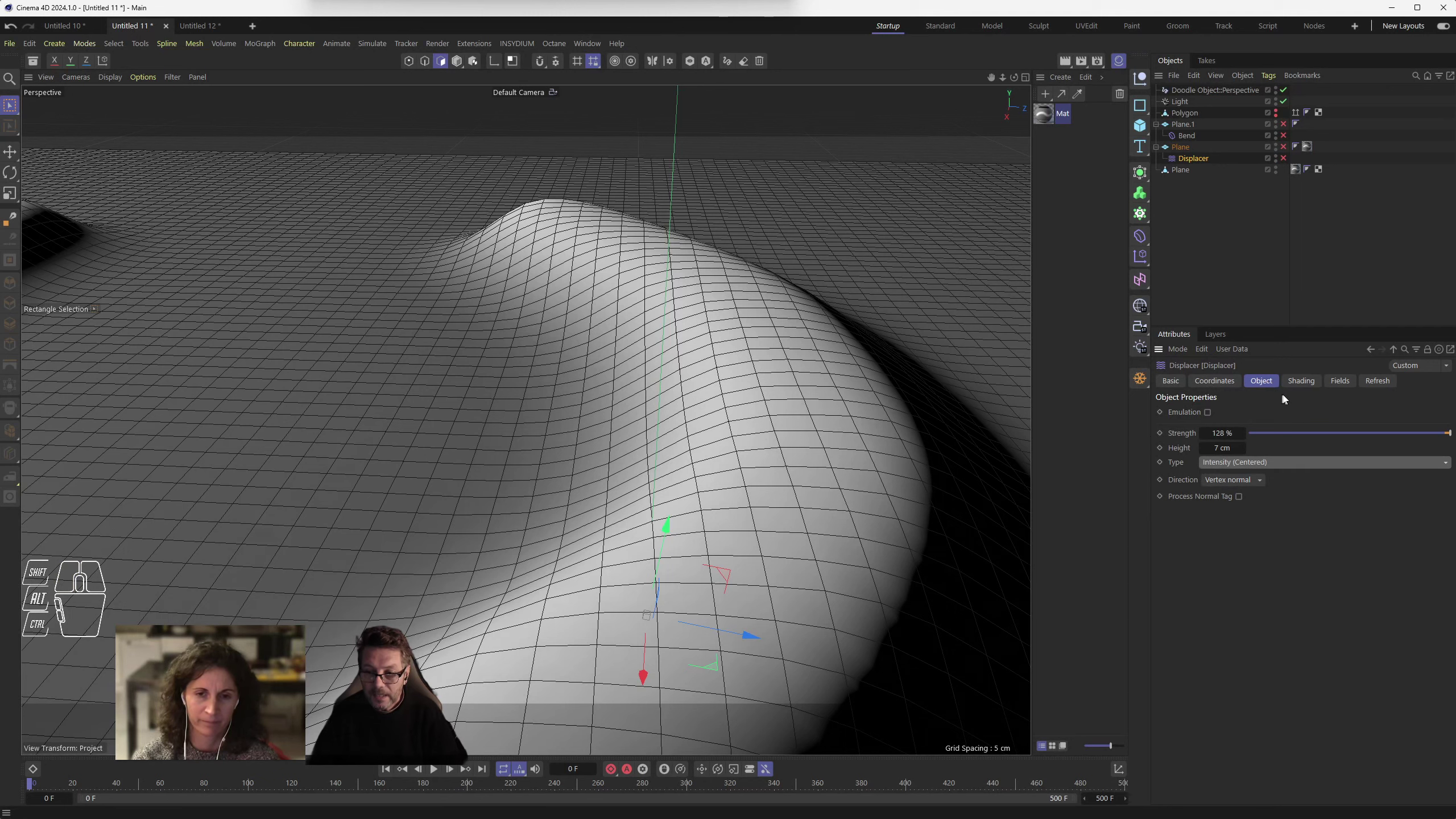
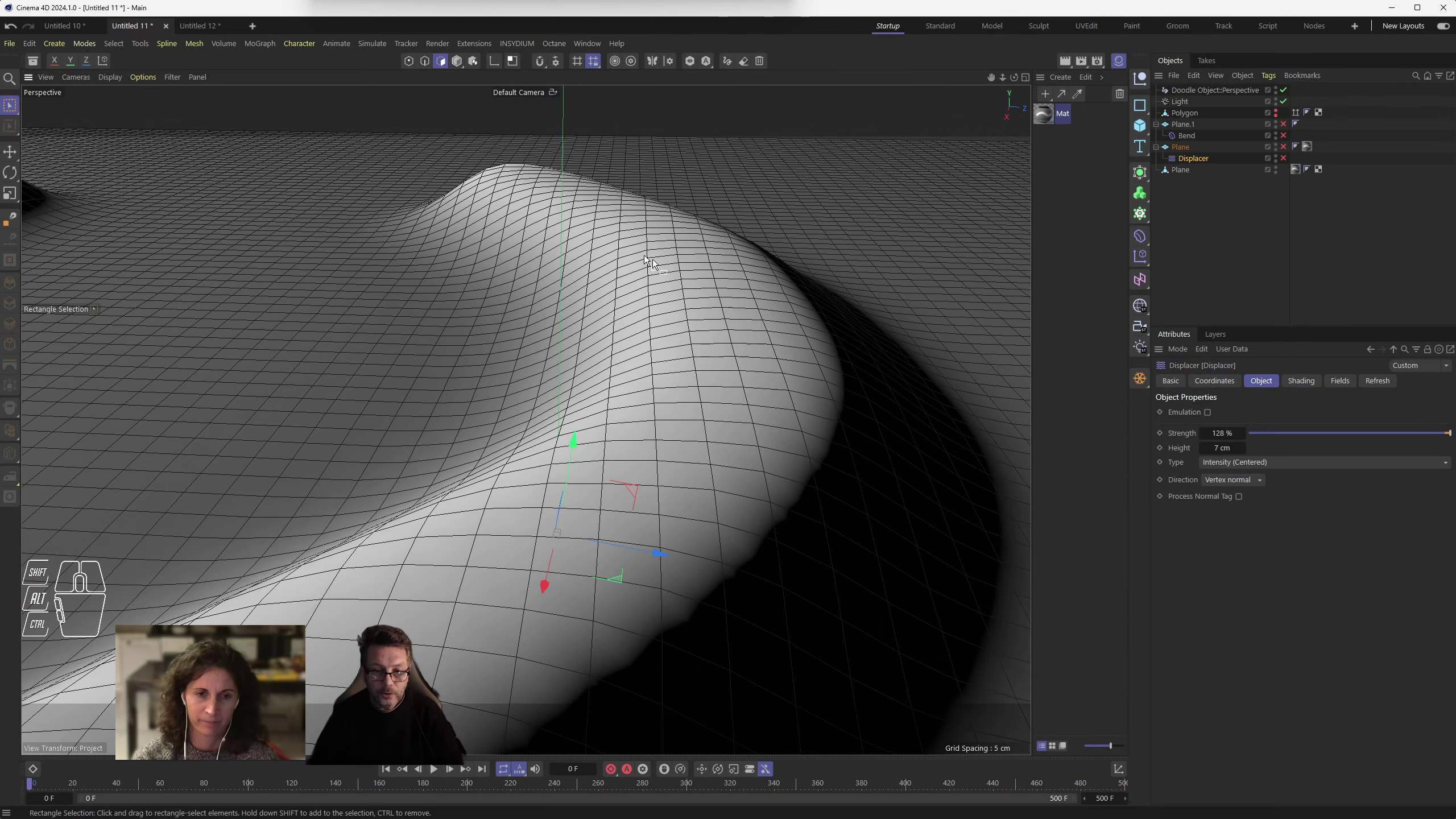
left_click_drag(1251, 463, 1234, 485)
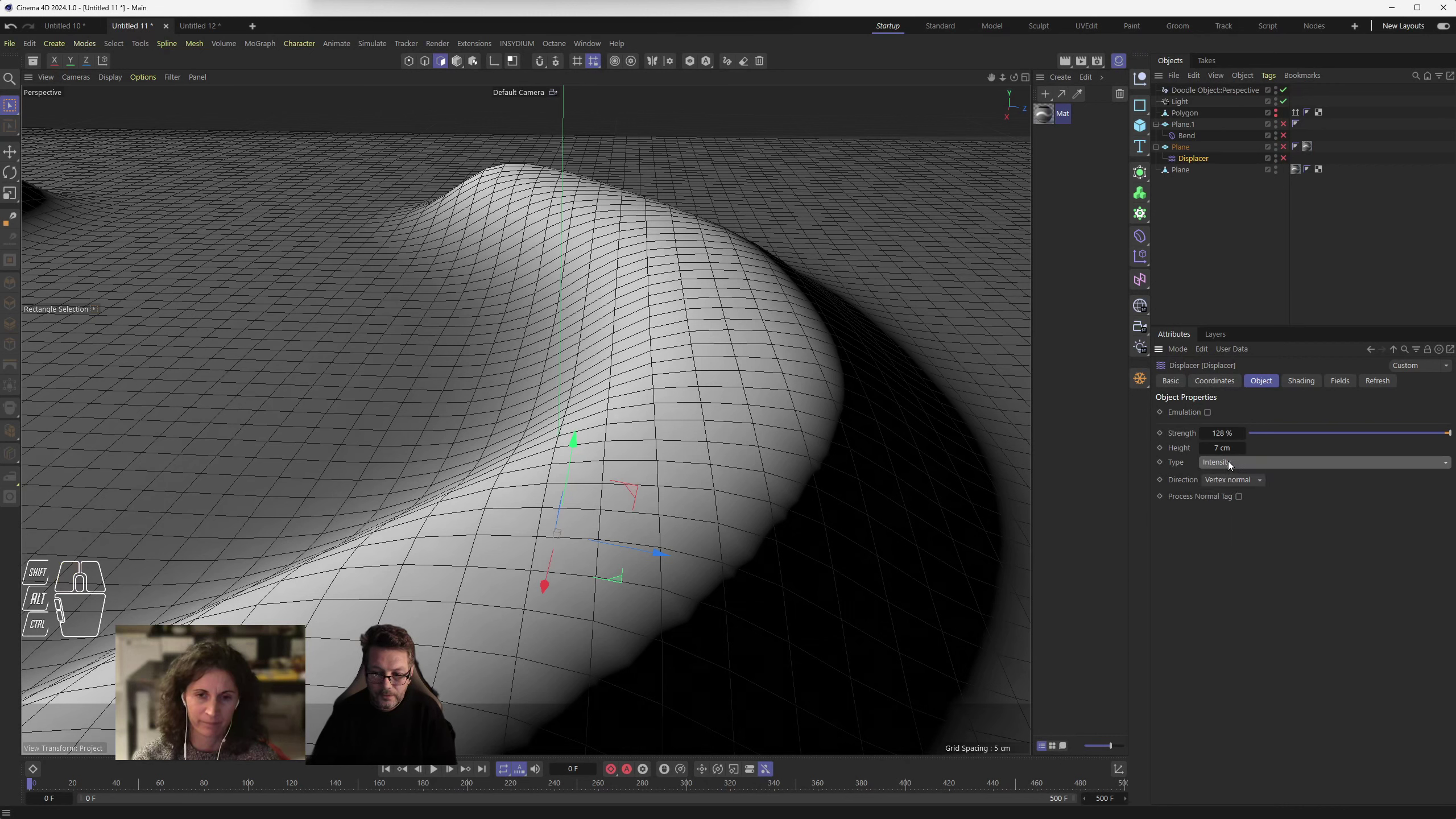
left_click_drag(1235, 462, 1237, 500)
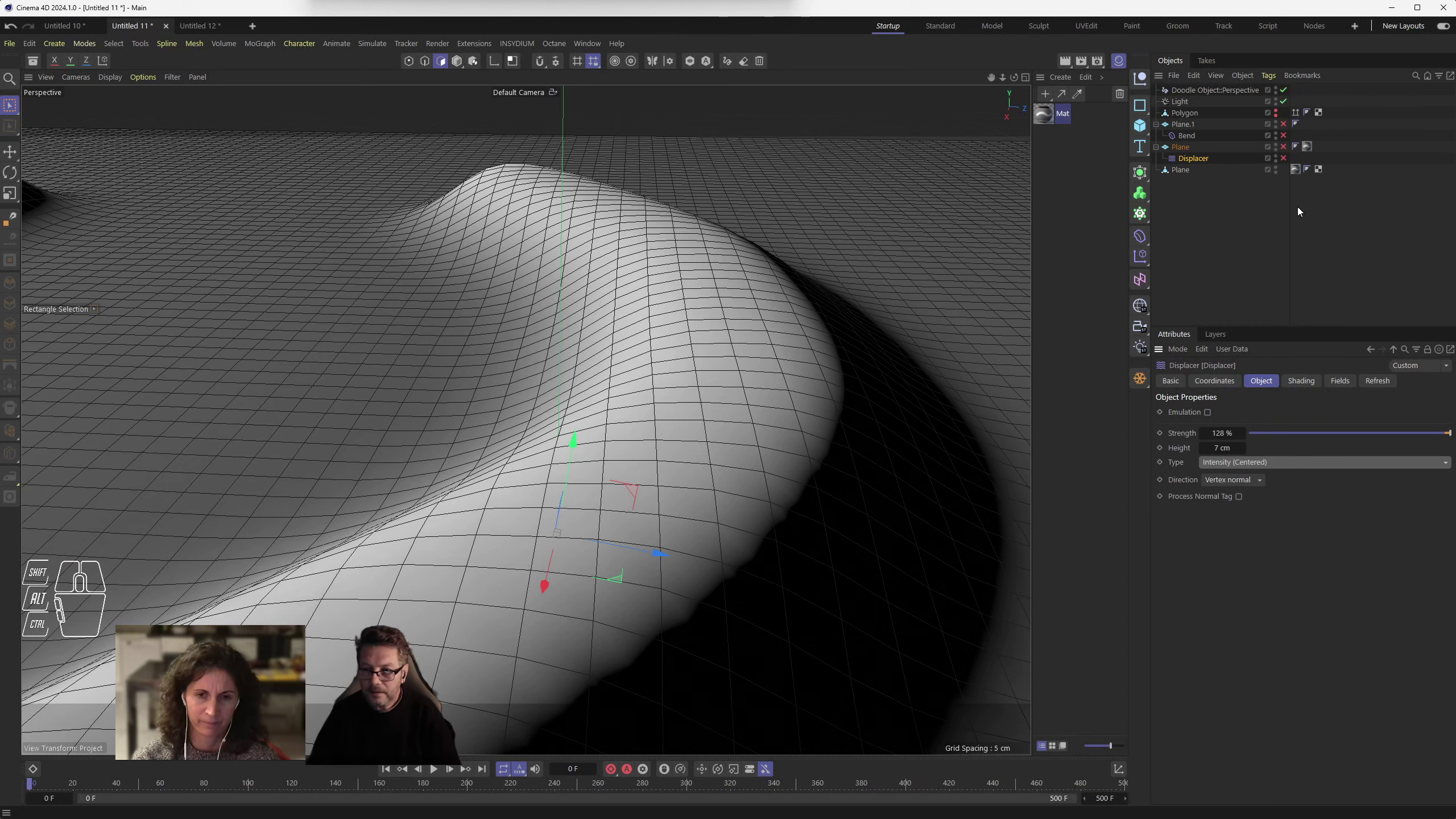
- Delete the converted polygon Plane and re-enable the Displacer on the original
left_click(1184, 174)
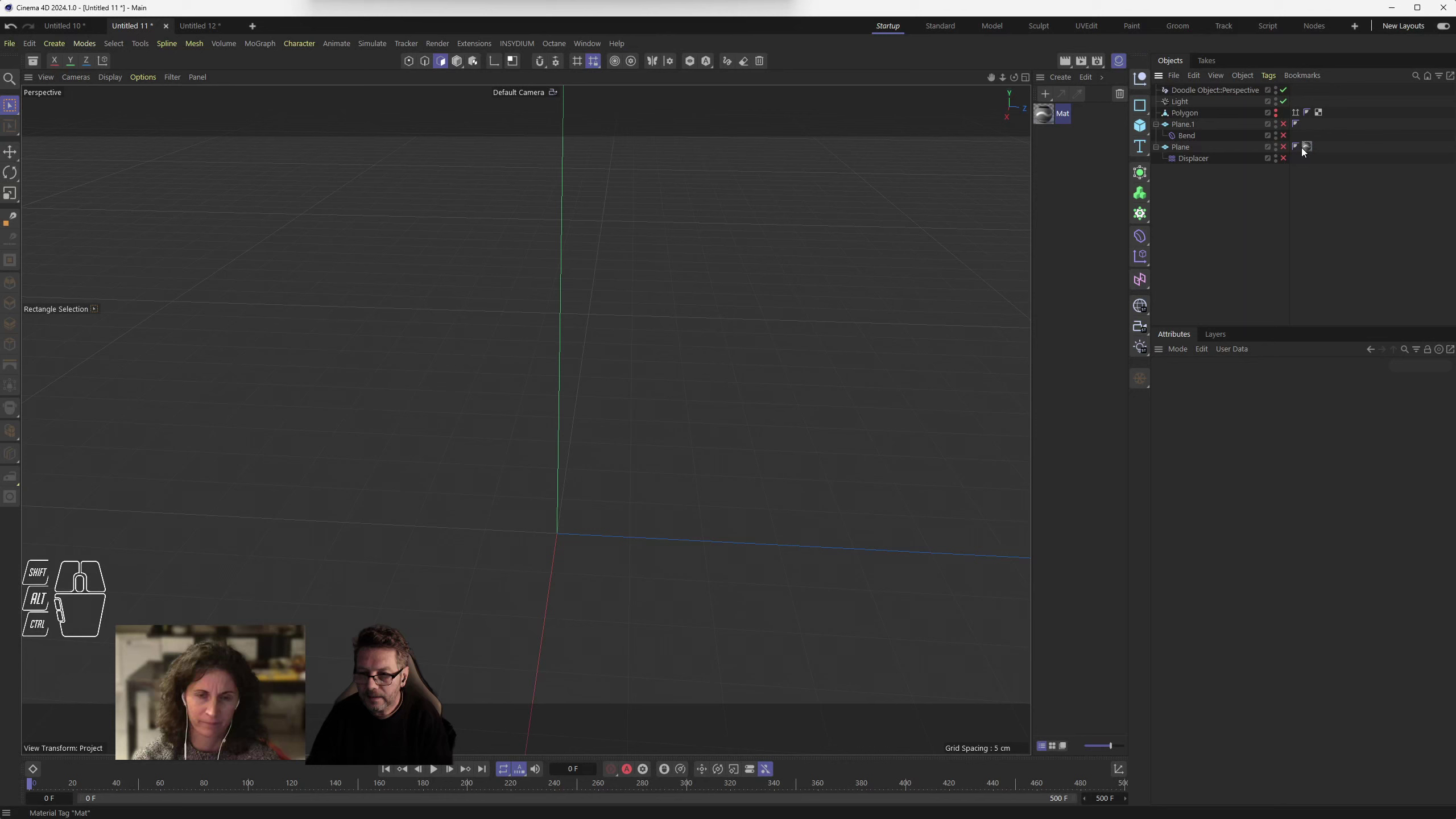
left_click(1292, 148)
left_click(1211, 148)
left_click(1205, 161)
- Try Type Intensity, then set it back to Intensity (Centered)
left_click_drag(1241, 465, 1244, 484)
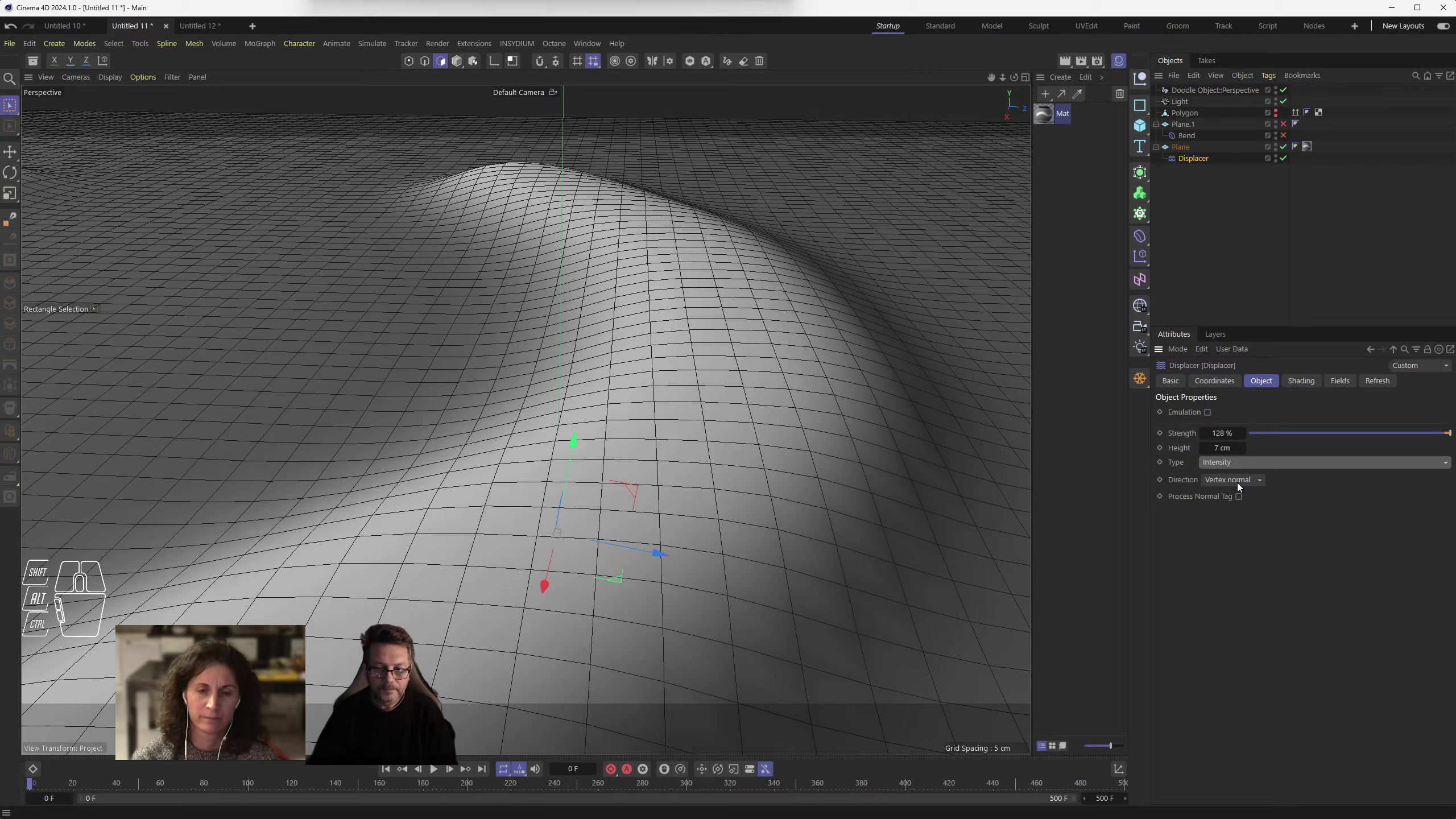
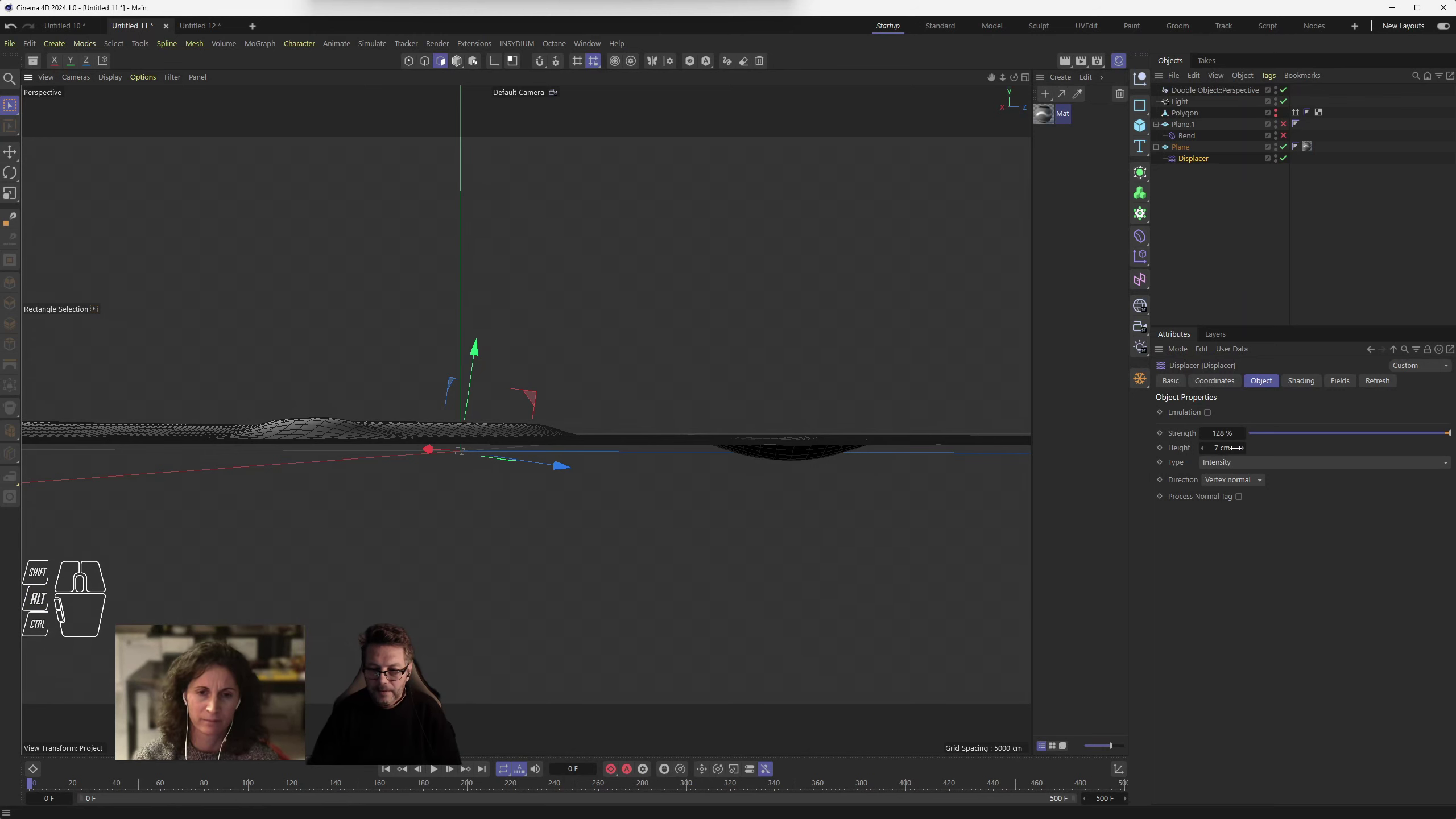
left_click_drag(1237, 463, 1246, 501)
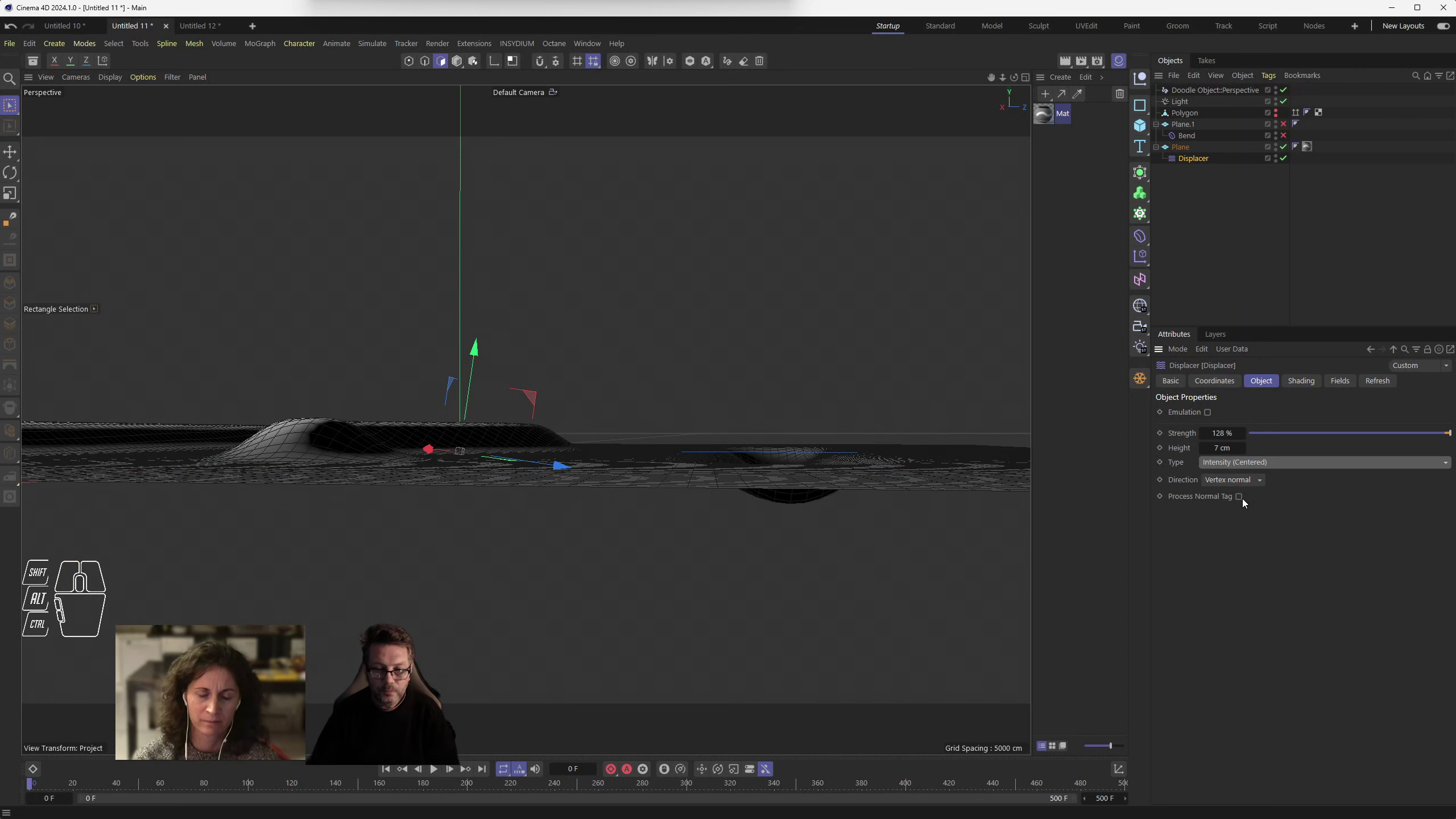
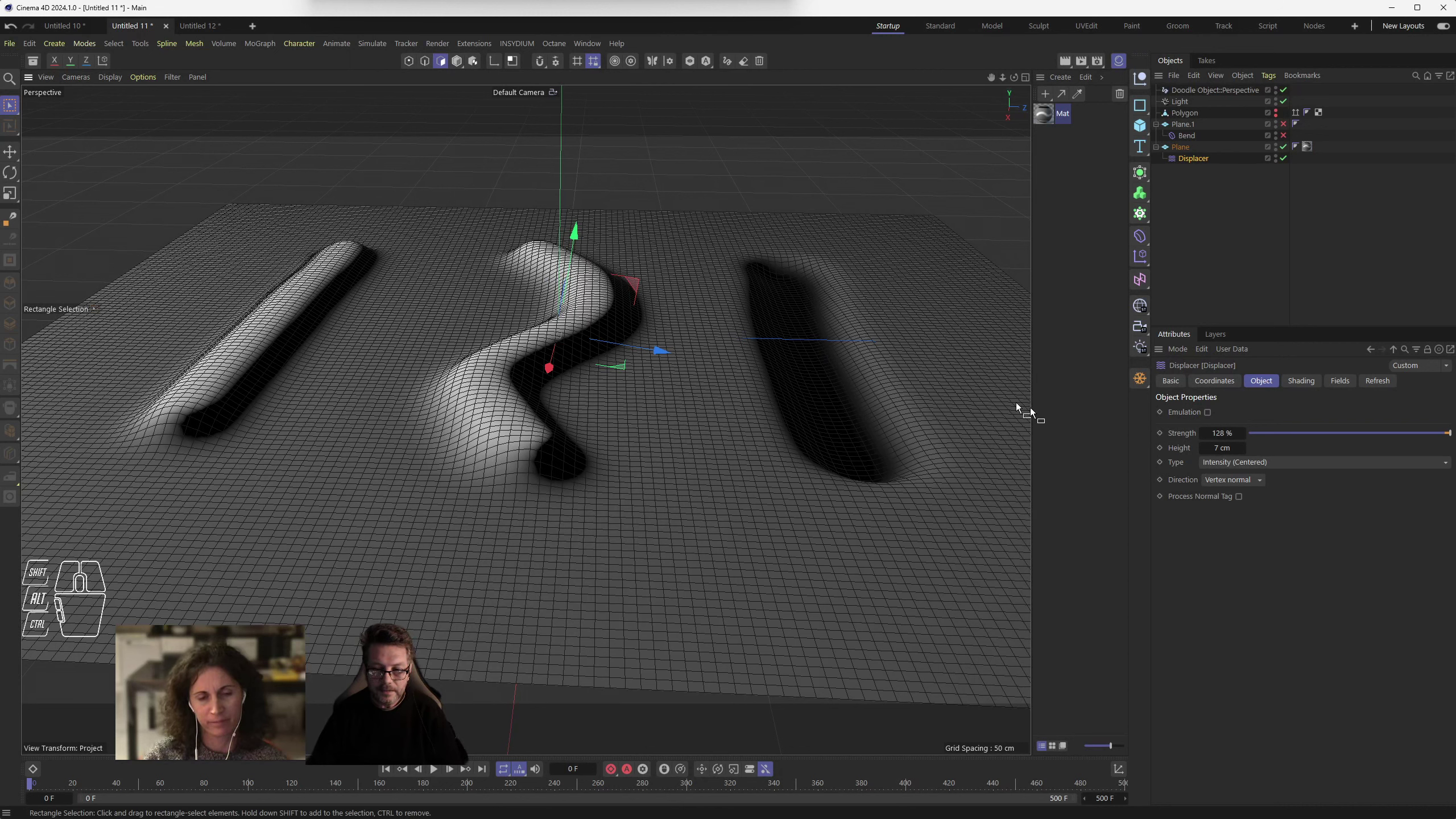
- In the Displacer's Shading tab, pick Plane_Colored.psd as the shader image
left_click(1200, 160)
left_click(1308, 382)
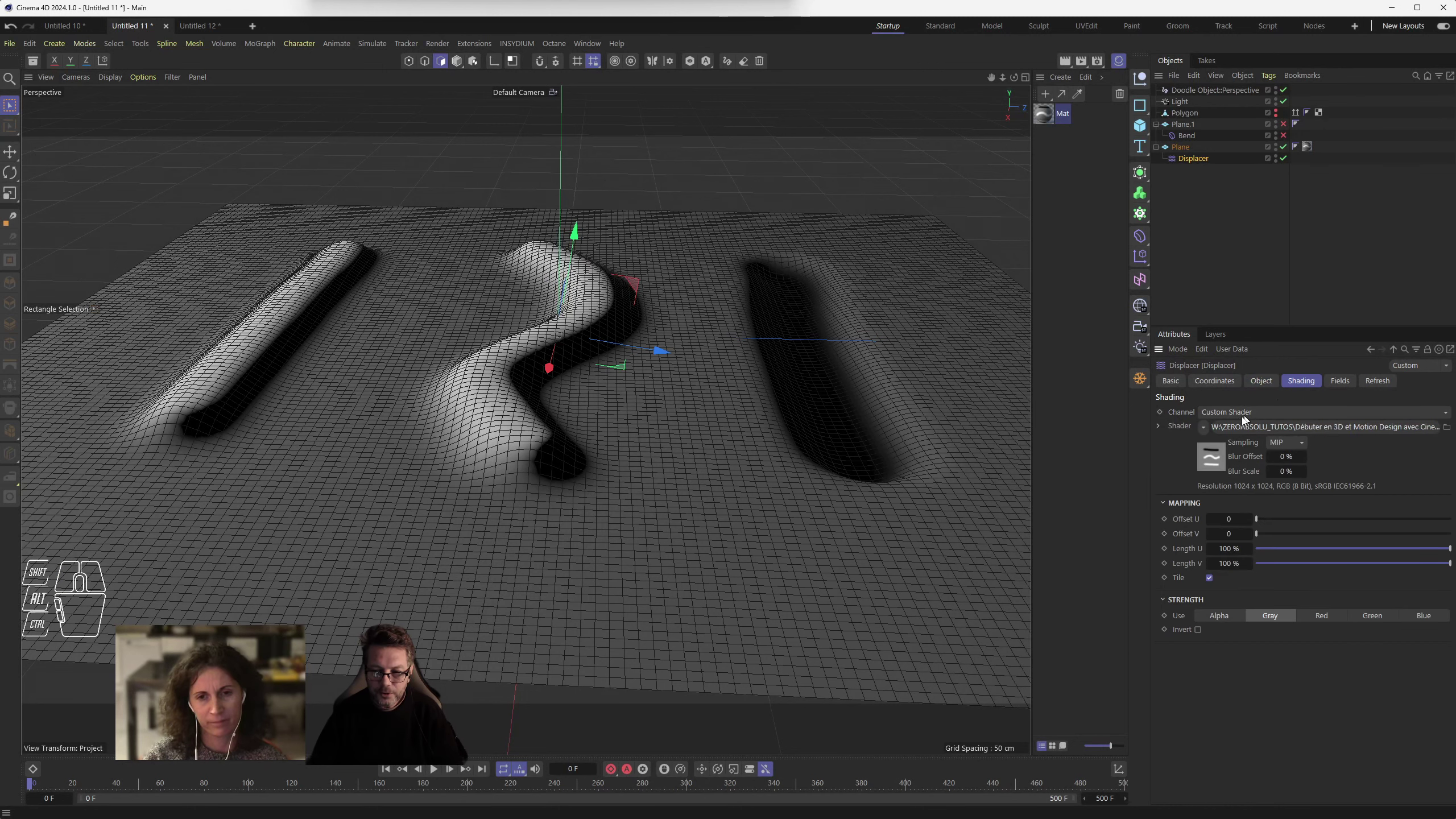
left_click_drag(1210, 430, 1236, 477)
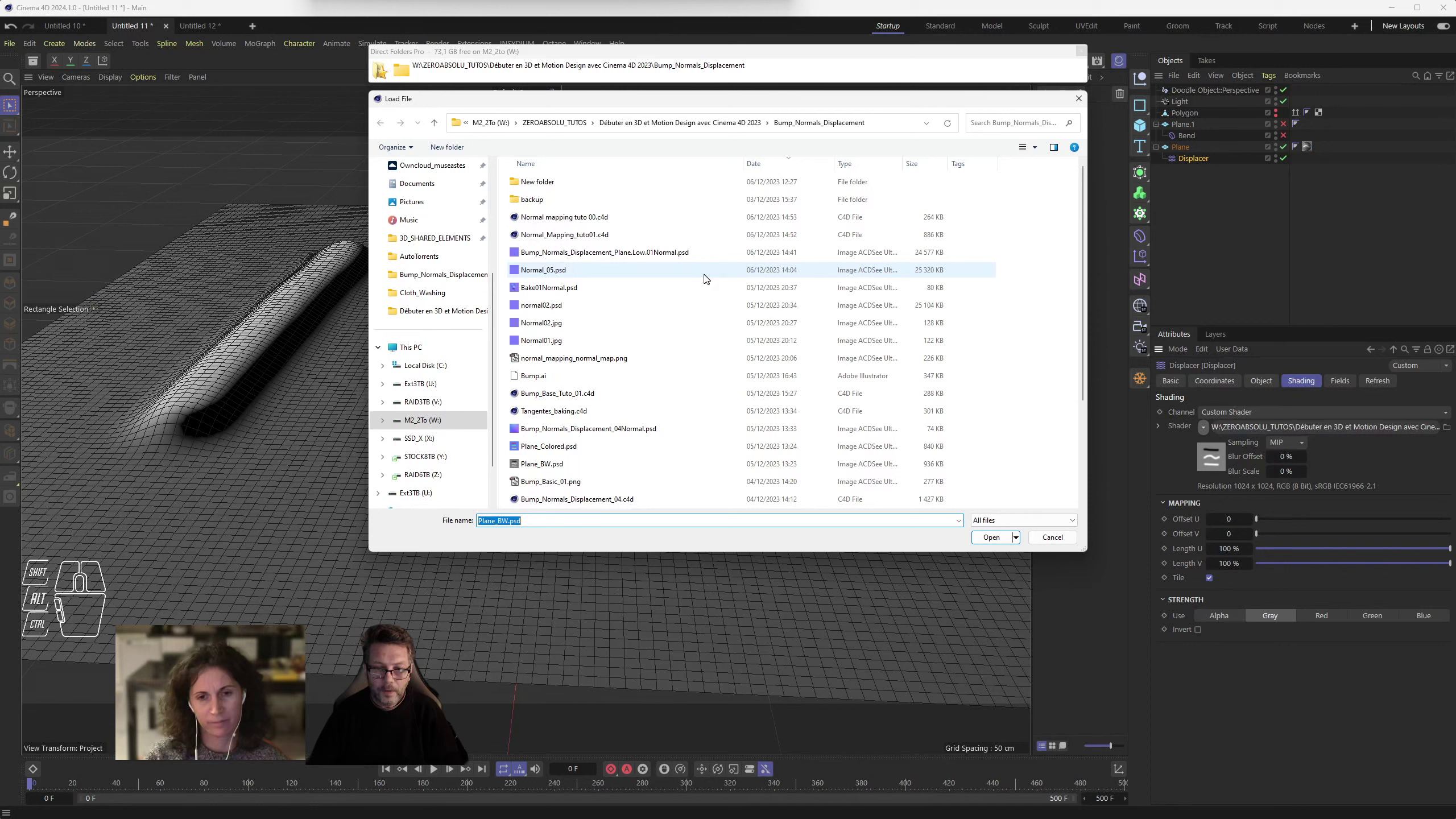
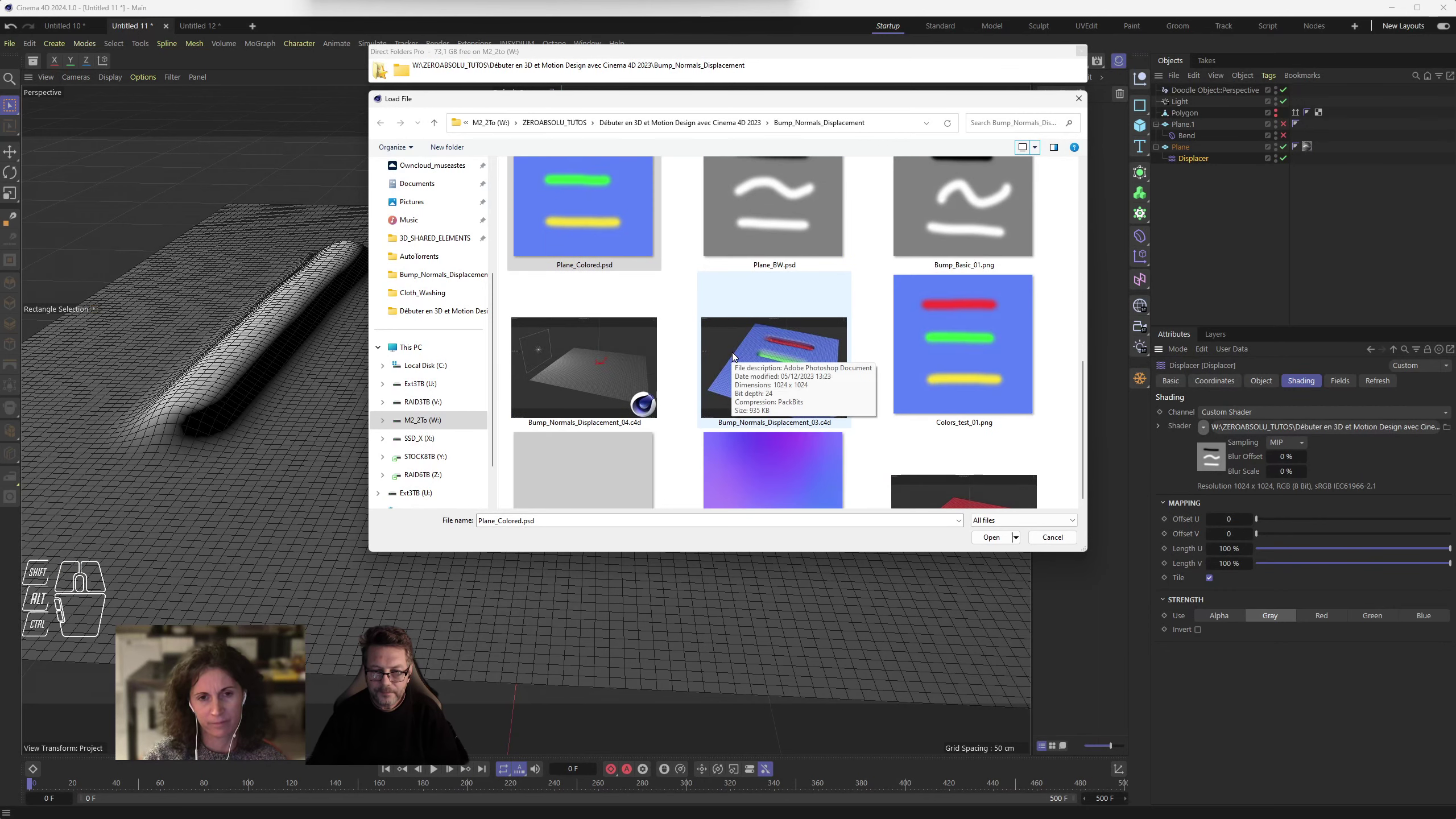
scroll("up", 3)
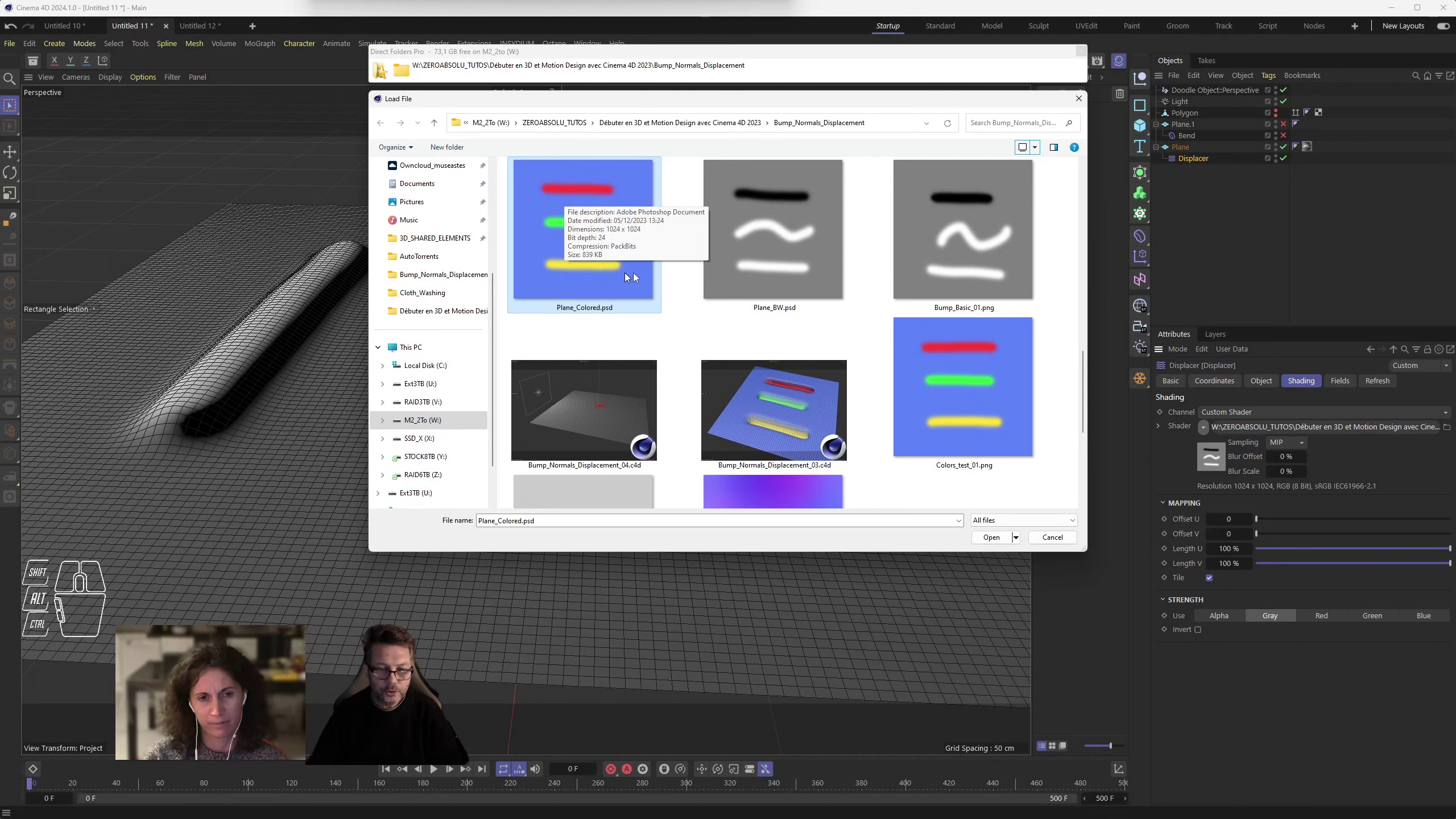
left_click(568, 293)
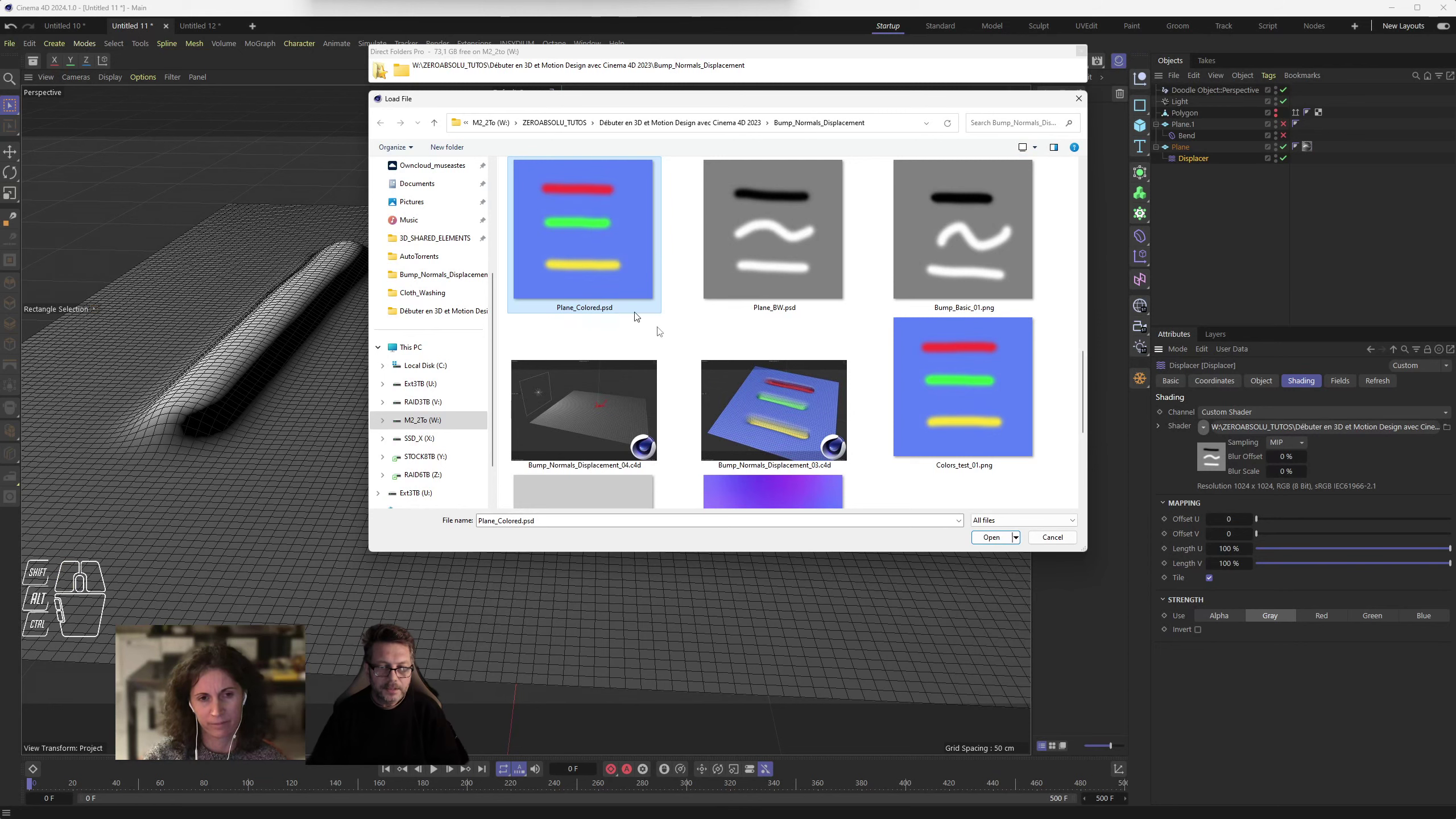
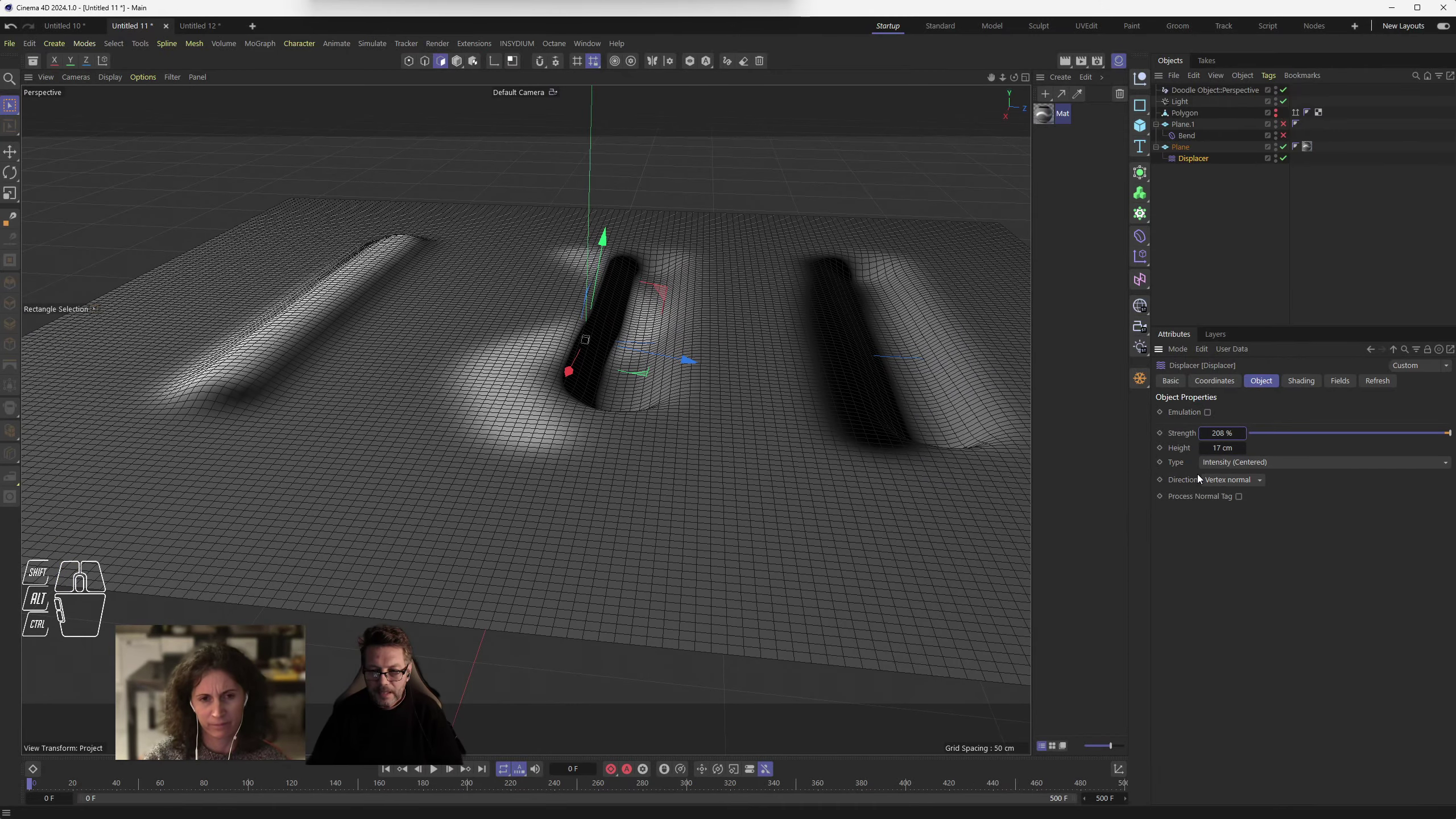
left_click_drag(1218, 465, 627, 409)
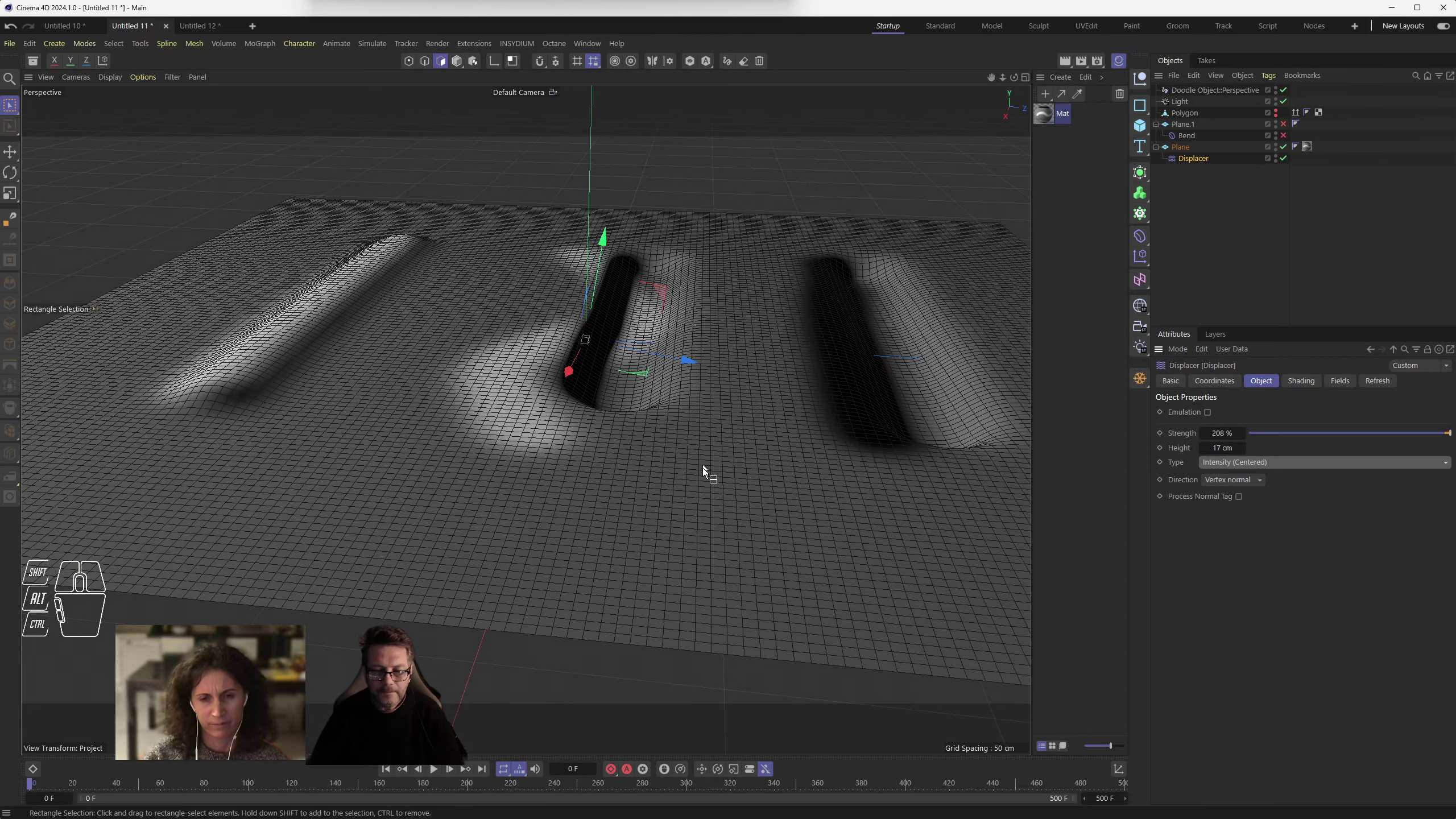
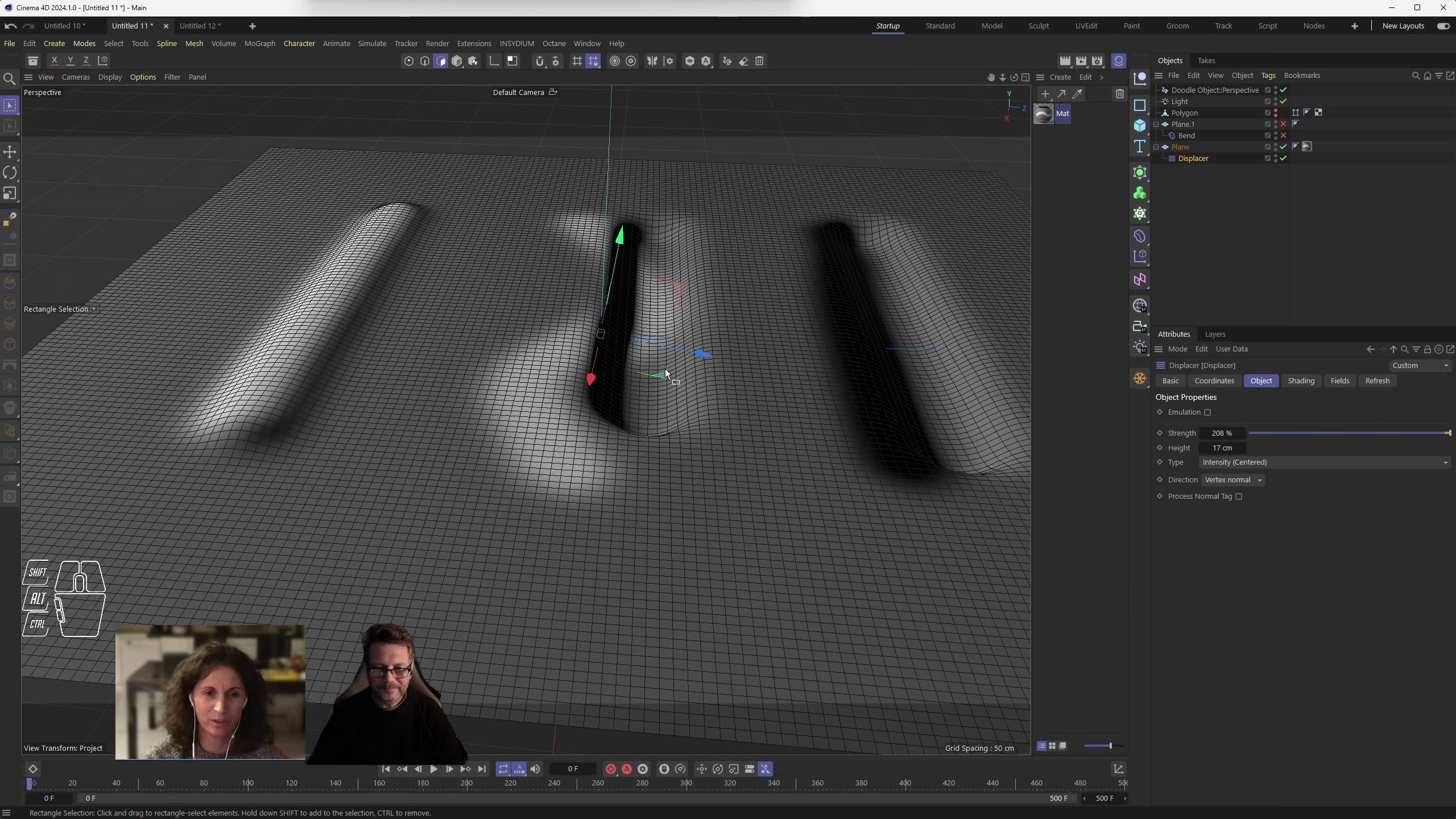
left_click(1192, 160)
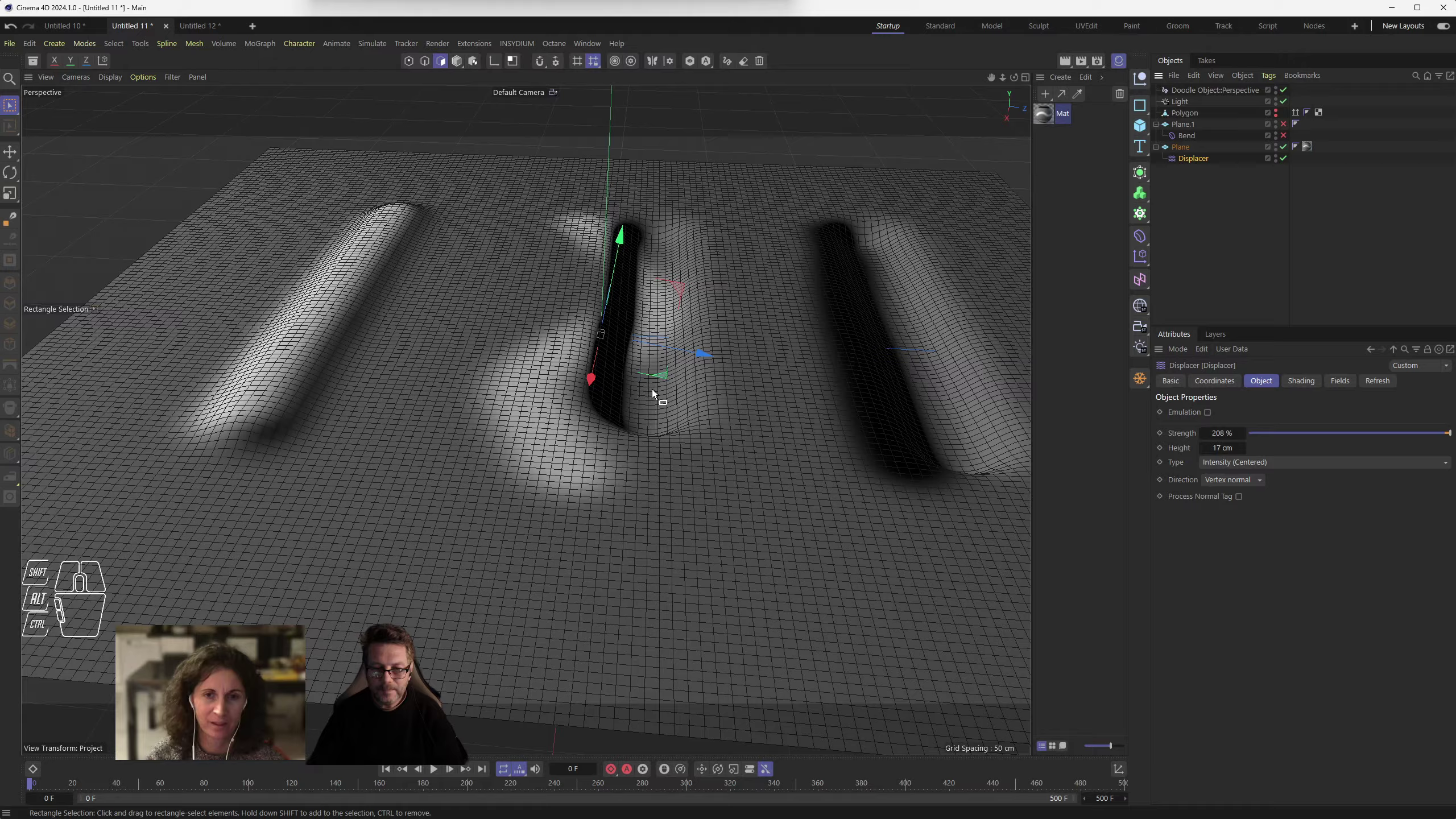
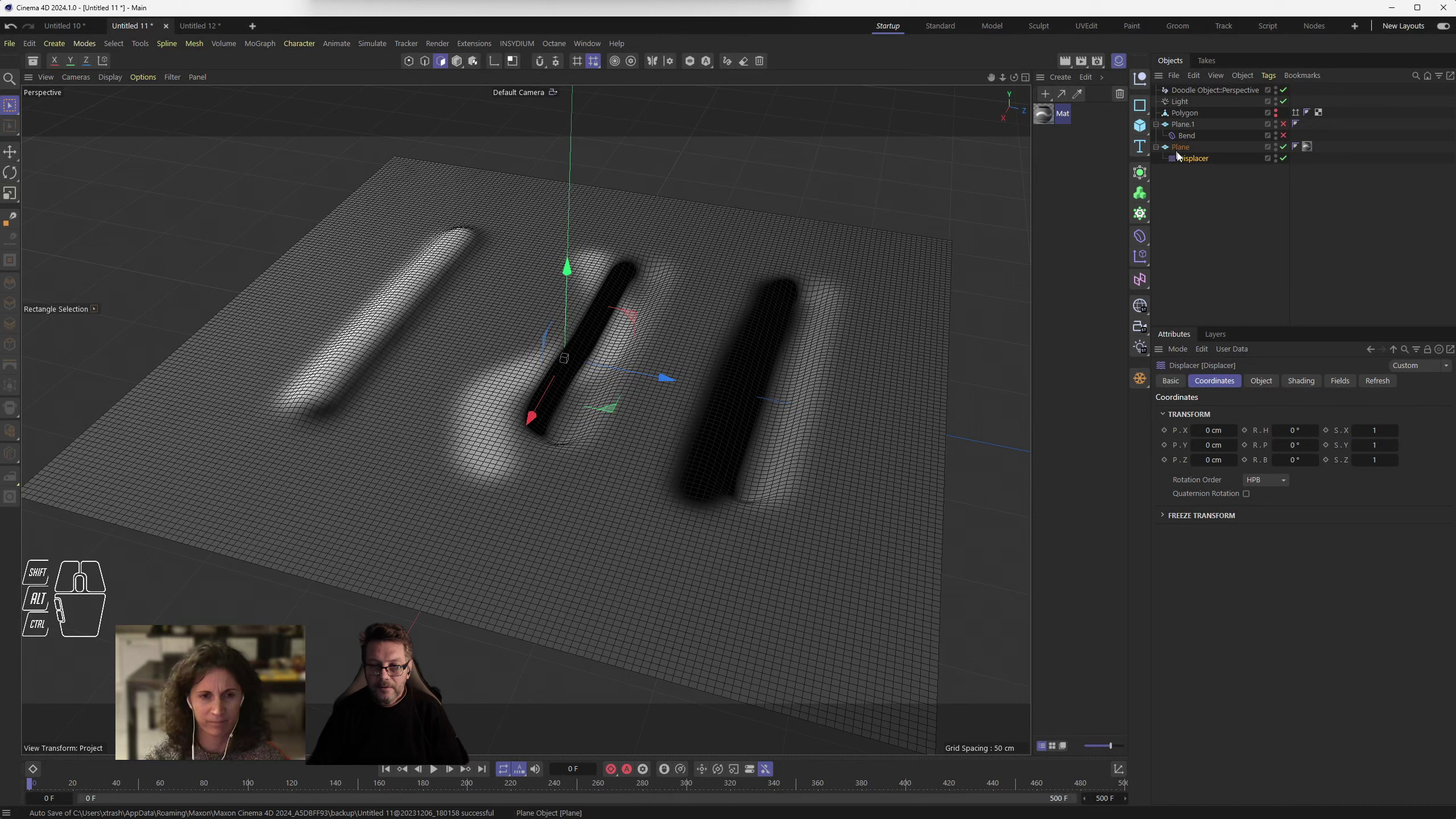
- Set the Displacer's Type to RGB (XYZ Tangent) so the strips sink into troughs
left_click(1188, 167)
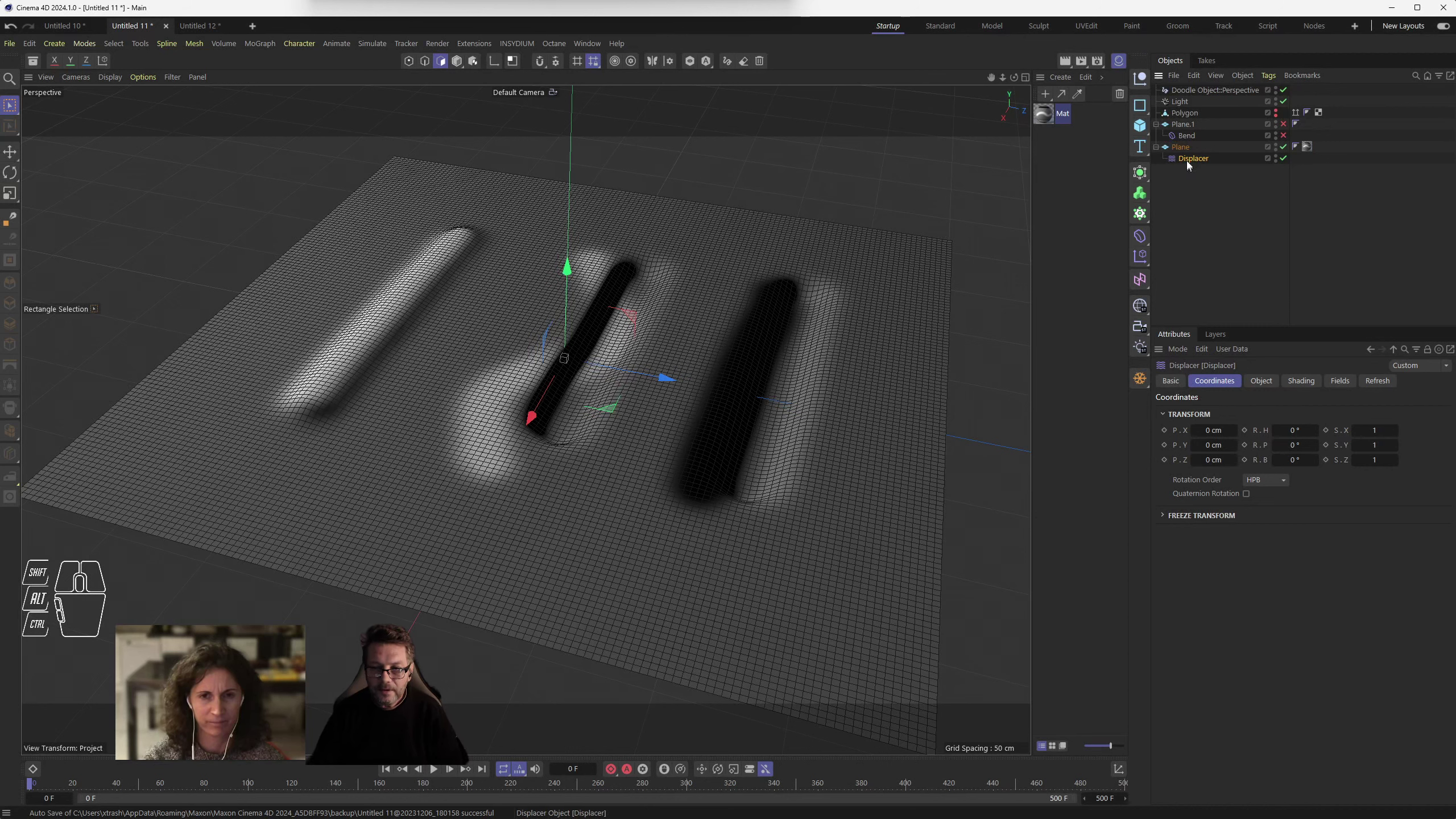
left_click(1193, 159)
left_click(1277, 386)
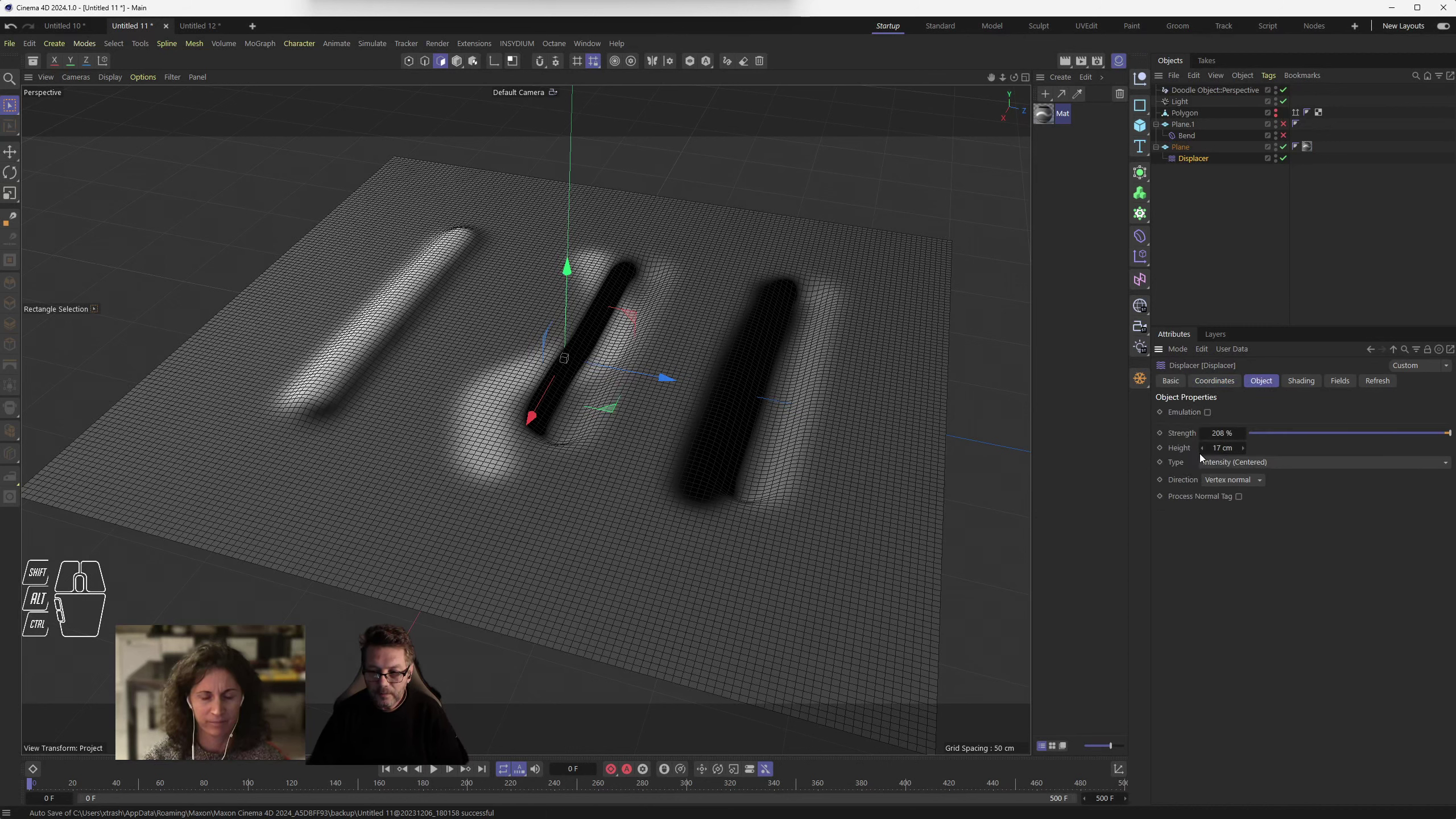
left_click_drag(1238, 466, 1274, 526)
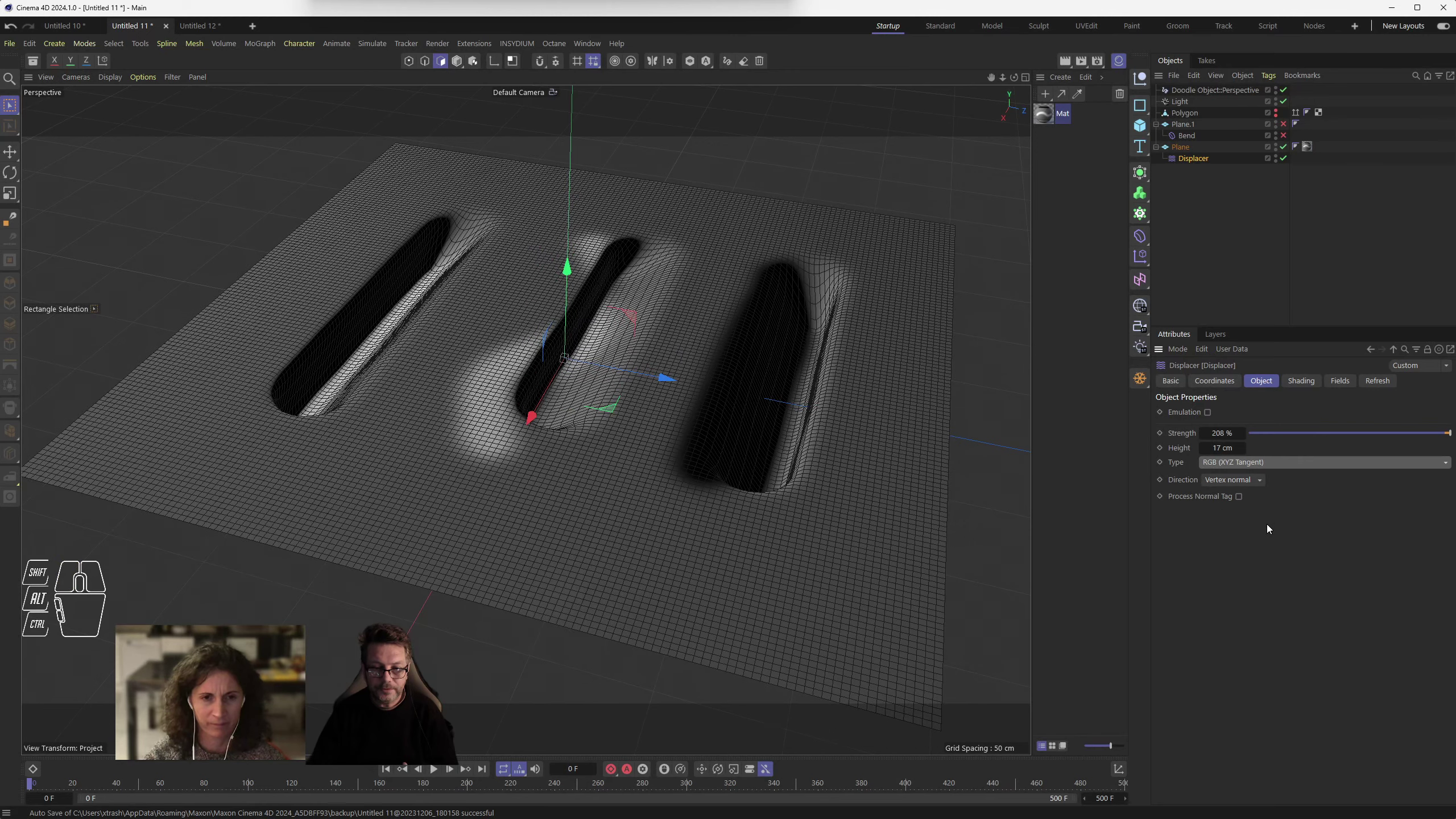
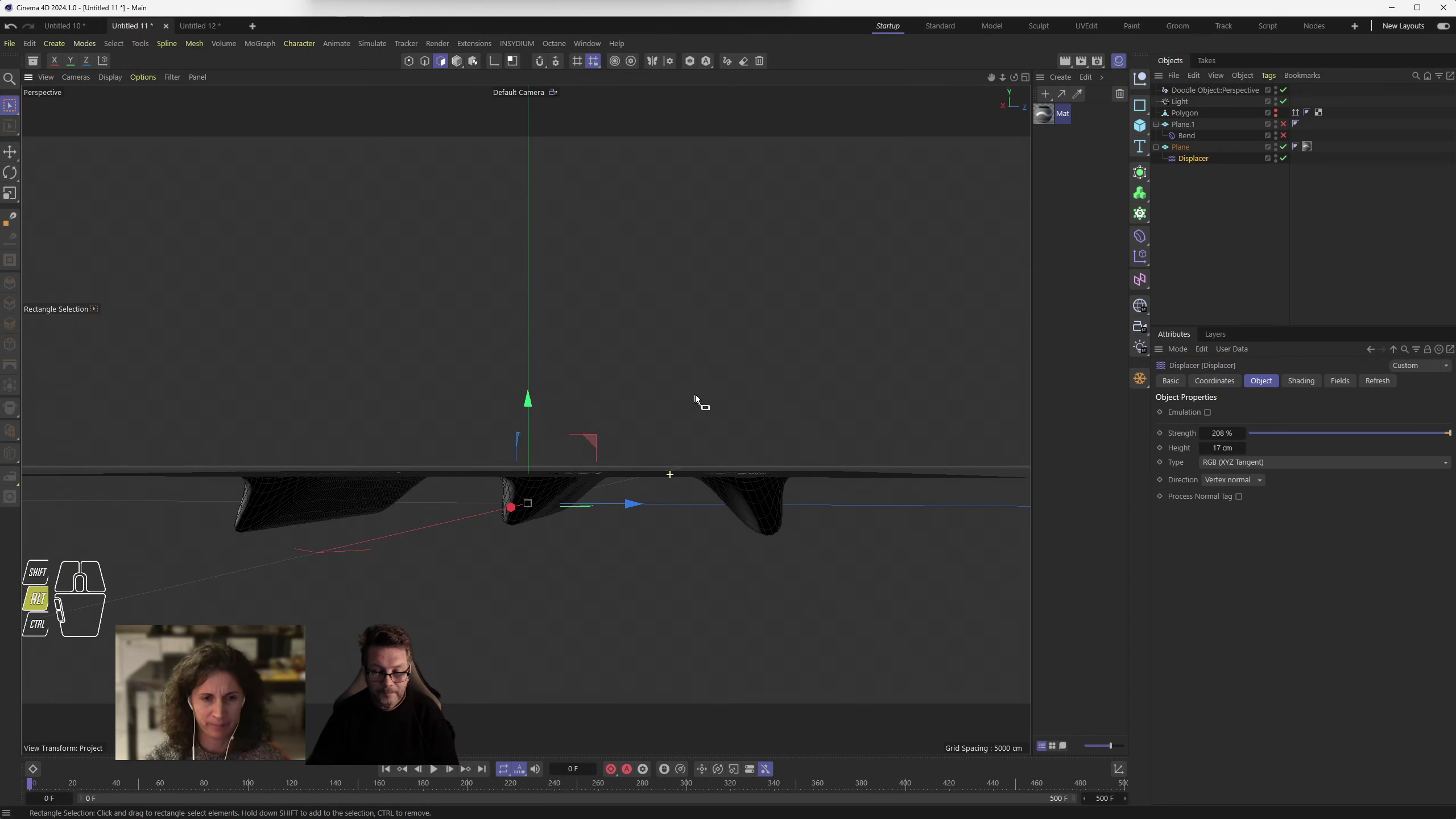
scroll("up", 3)
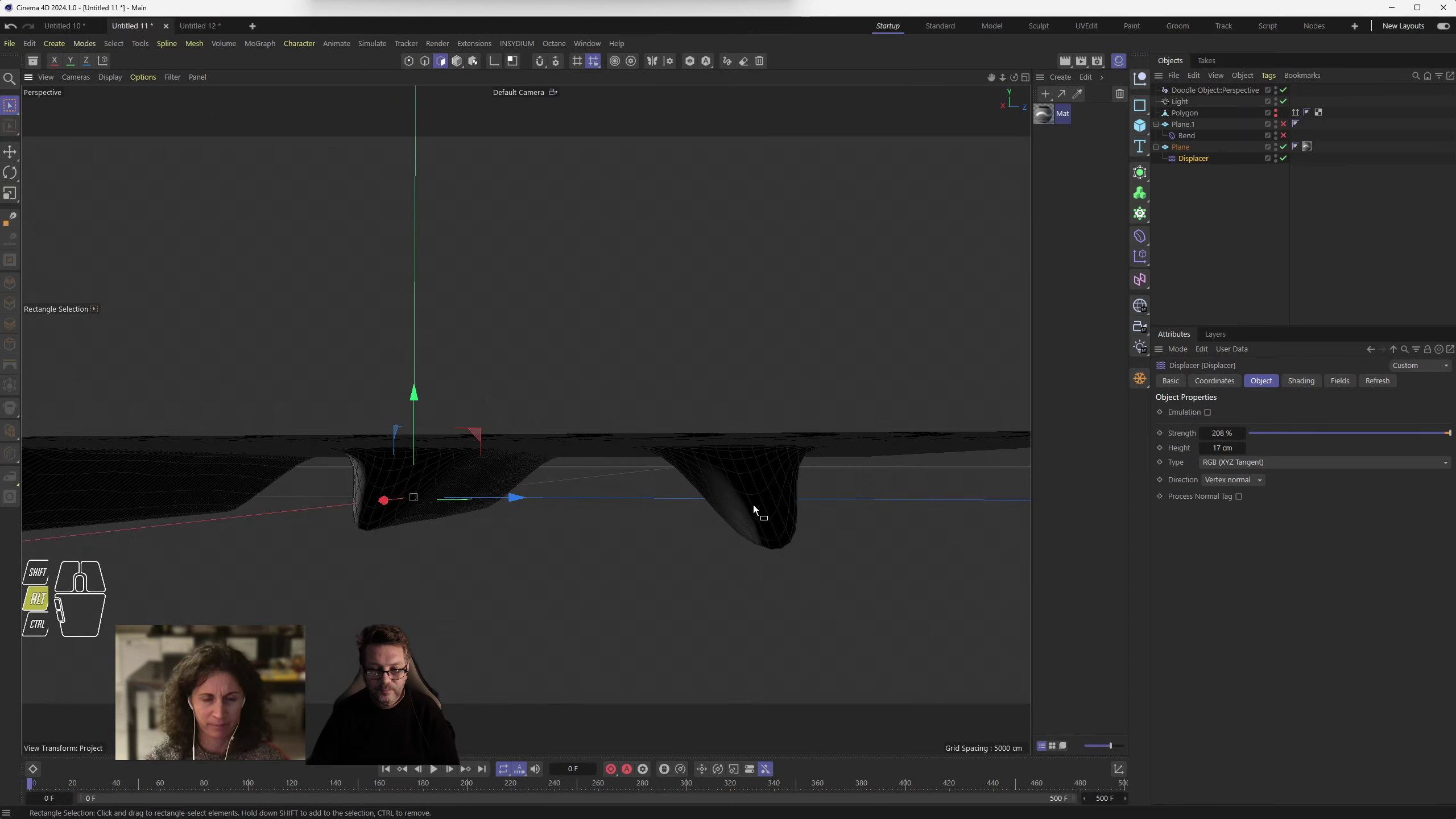
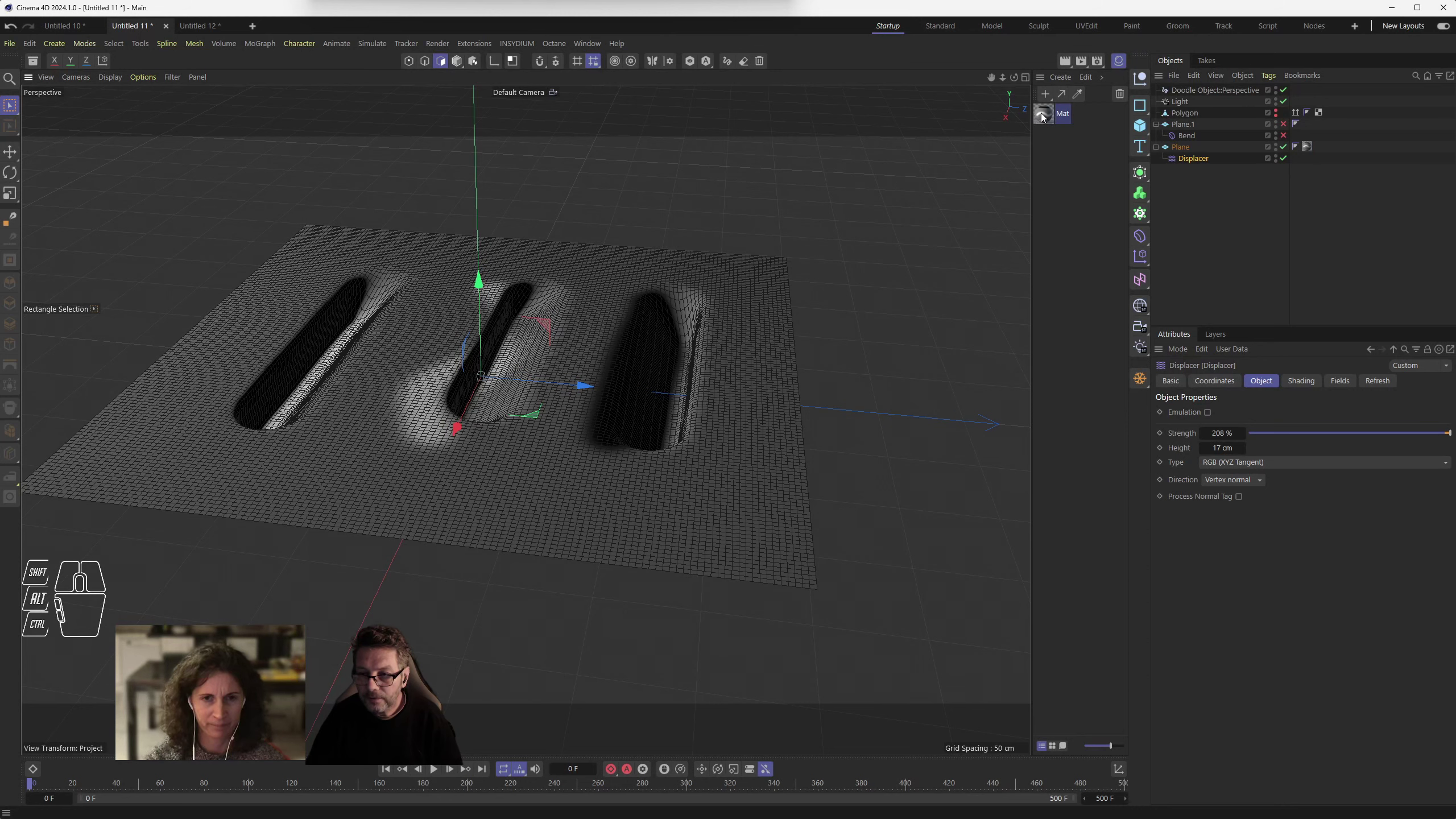
- Load Plane_Colored.psd as the Mat material's colour texture and close the editor
double_click(1049, 116)
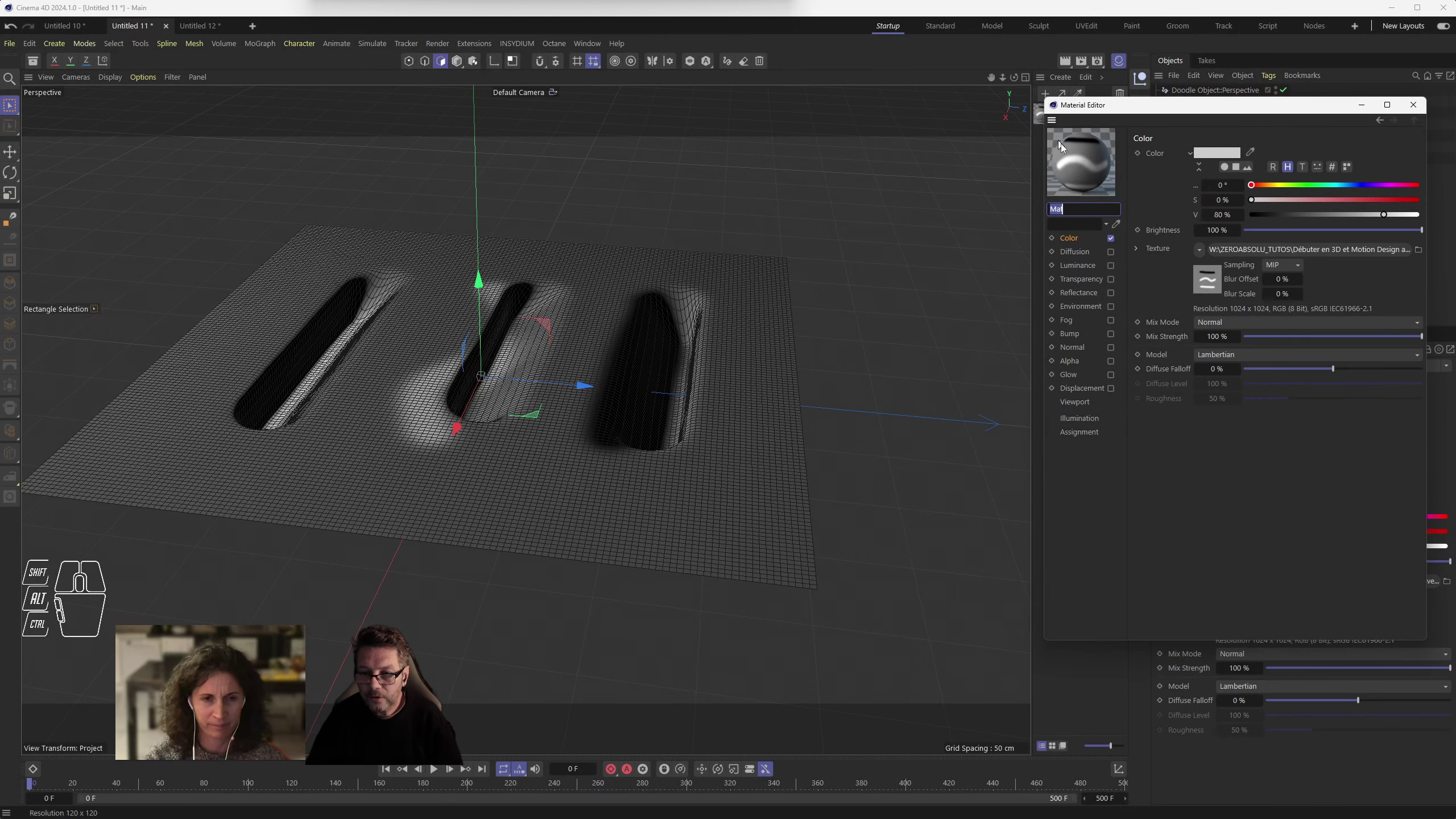
left_click_drag(1147, 112, 590, 235)
left_click(713, 251)
left_click(729, 297)
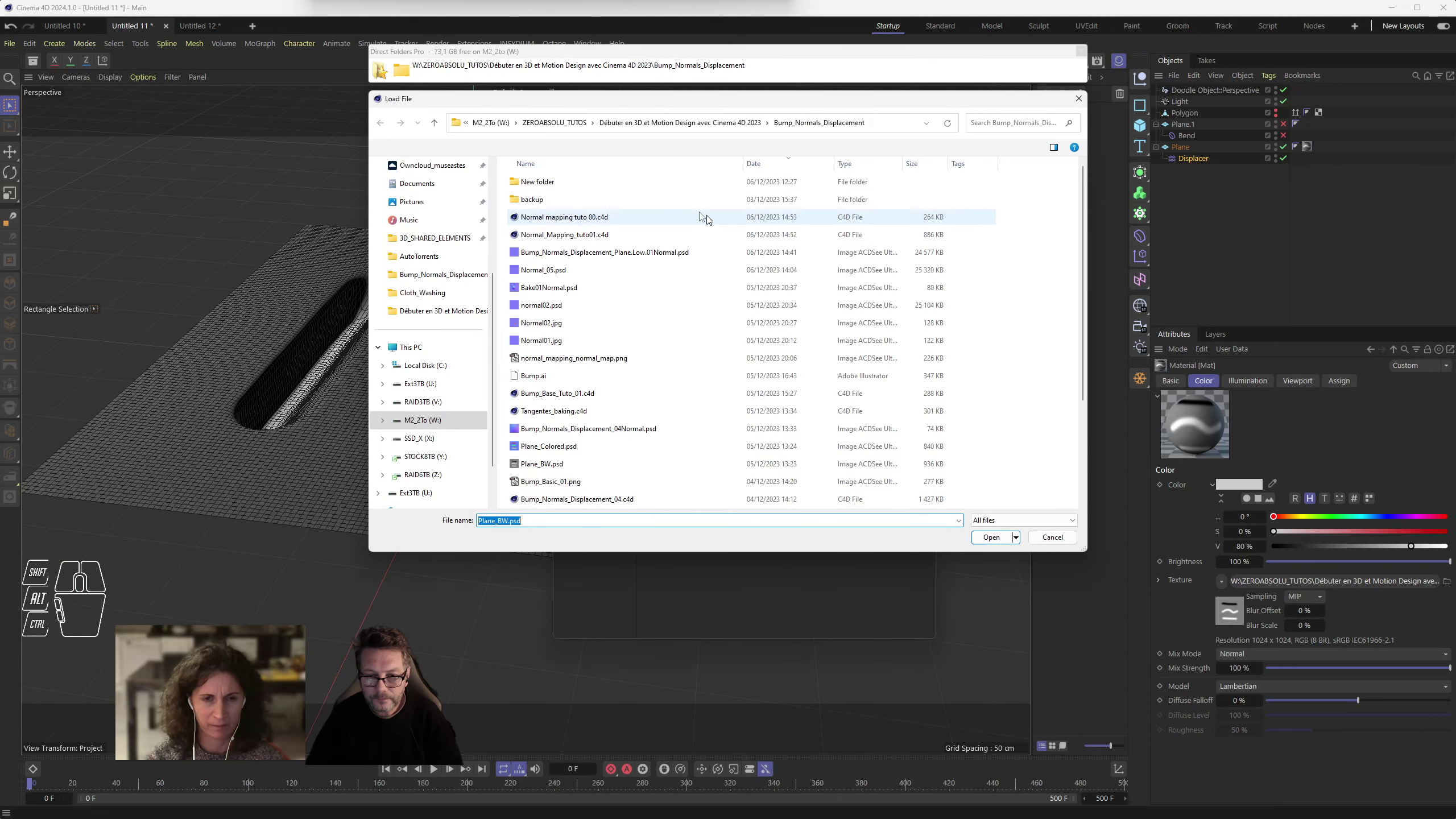
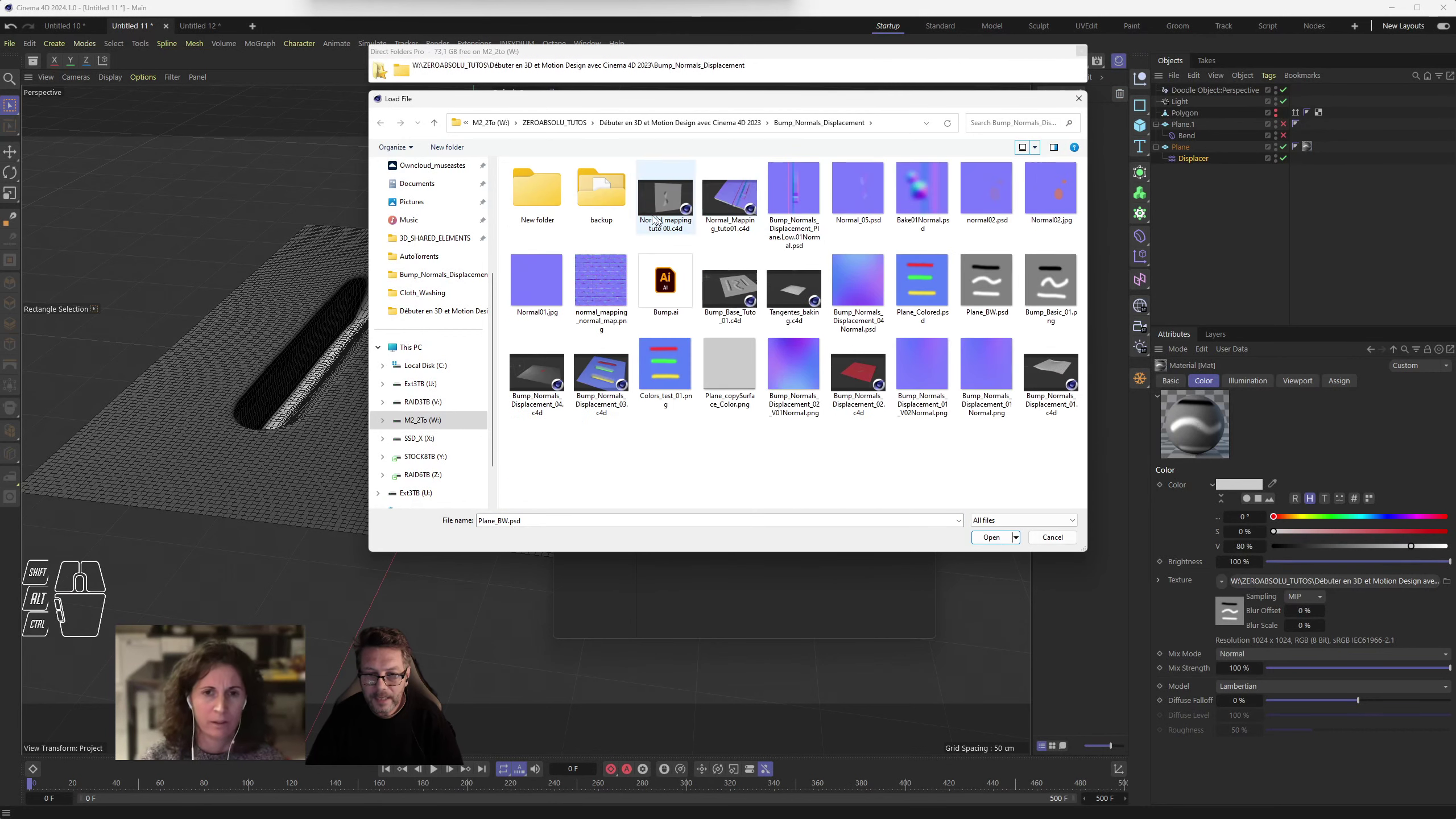
double_click(669, 370)
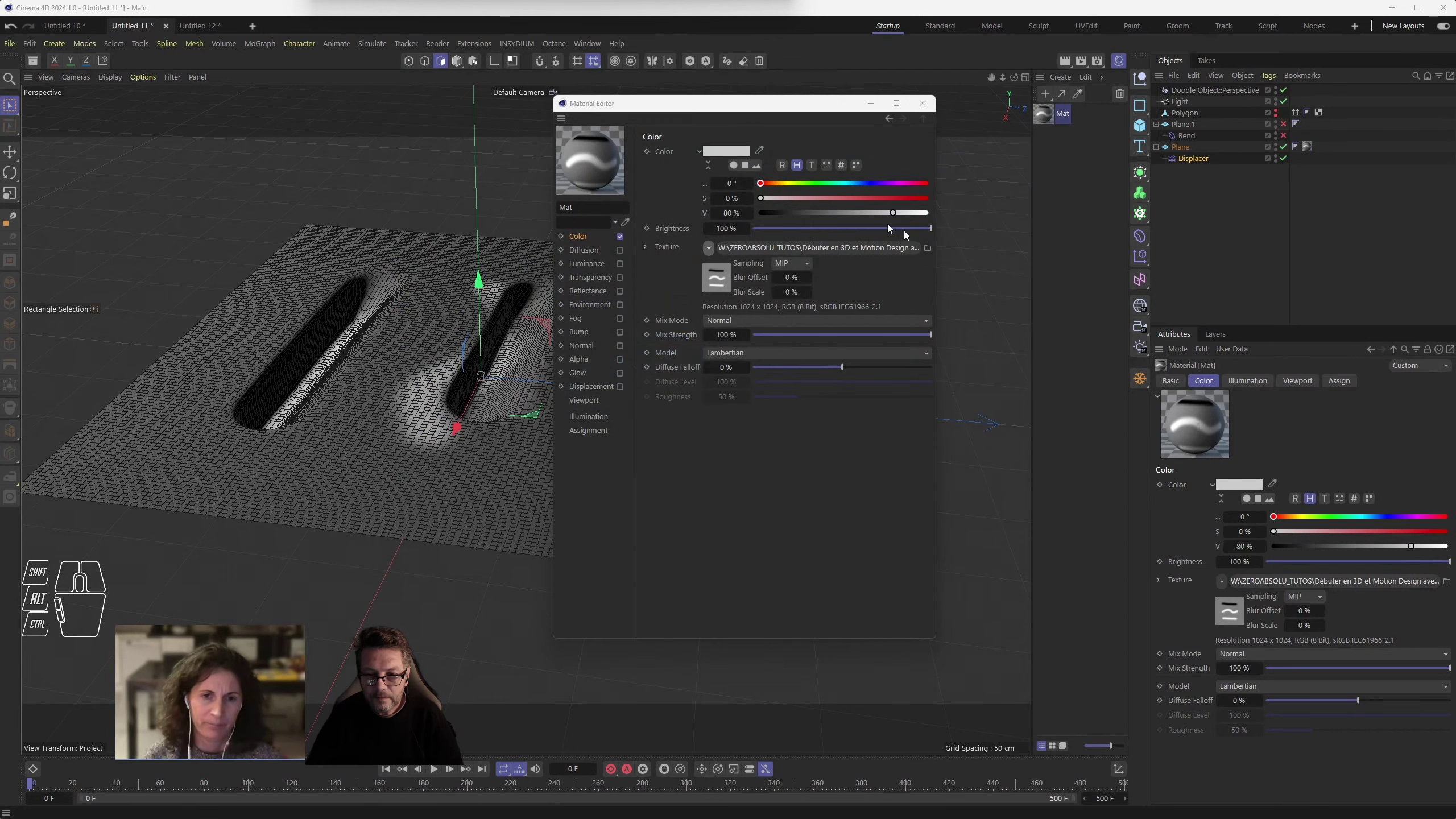
left_click(804, 371)
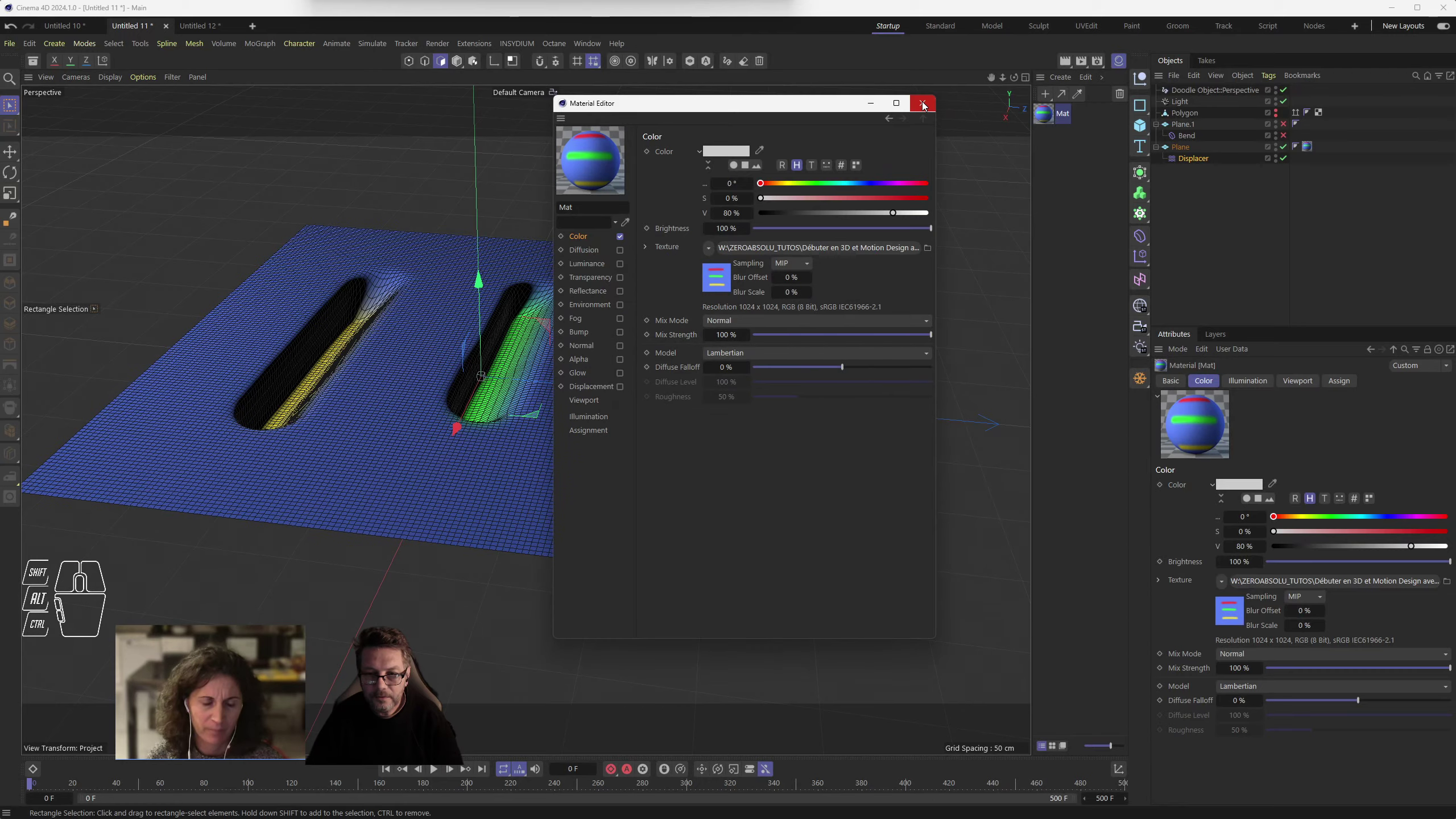
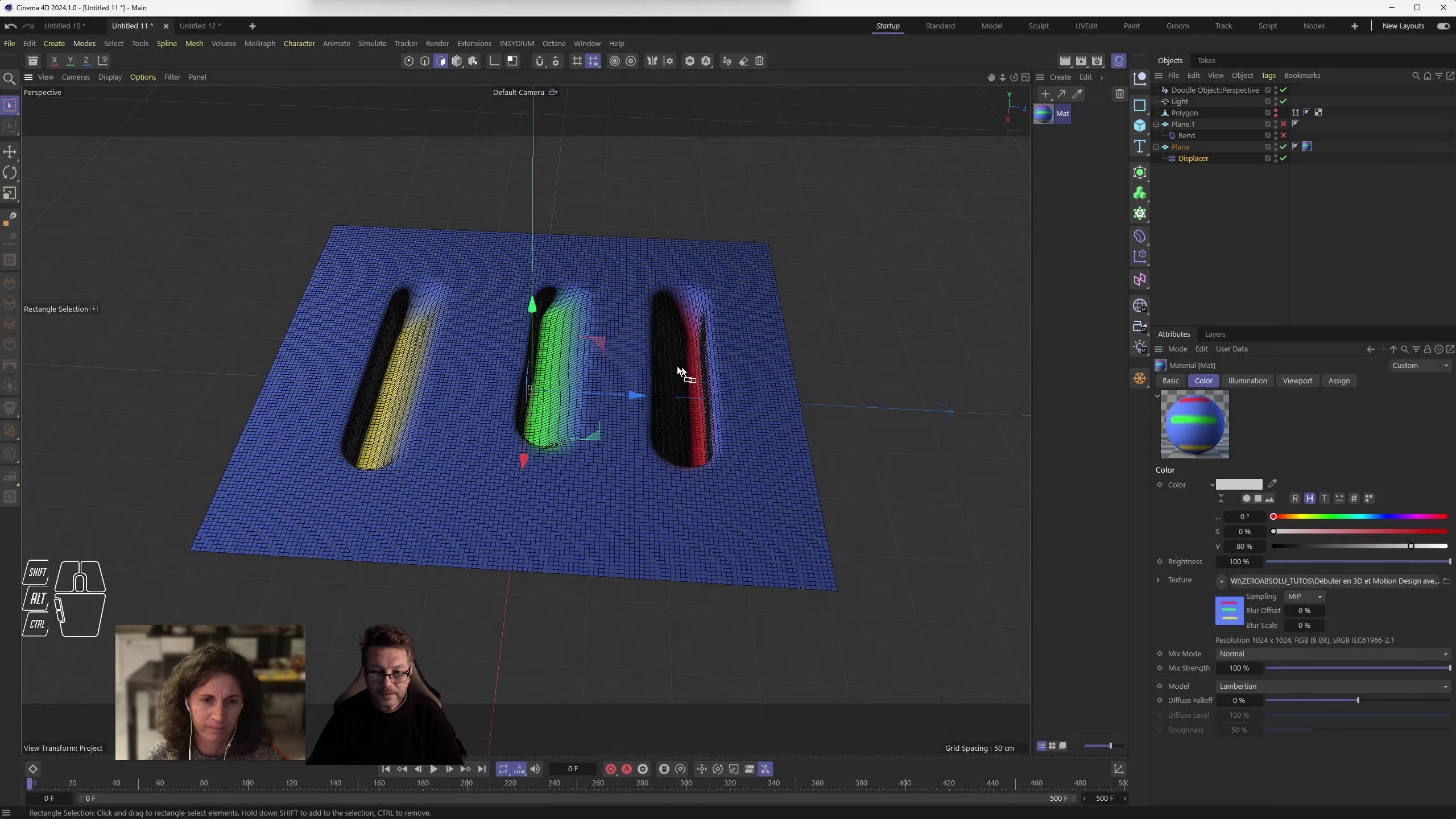
- Select the Displacer under Plane and set Strength -82% and Height 36 cm
scroll("up", 3)
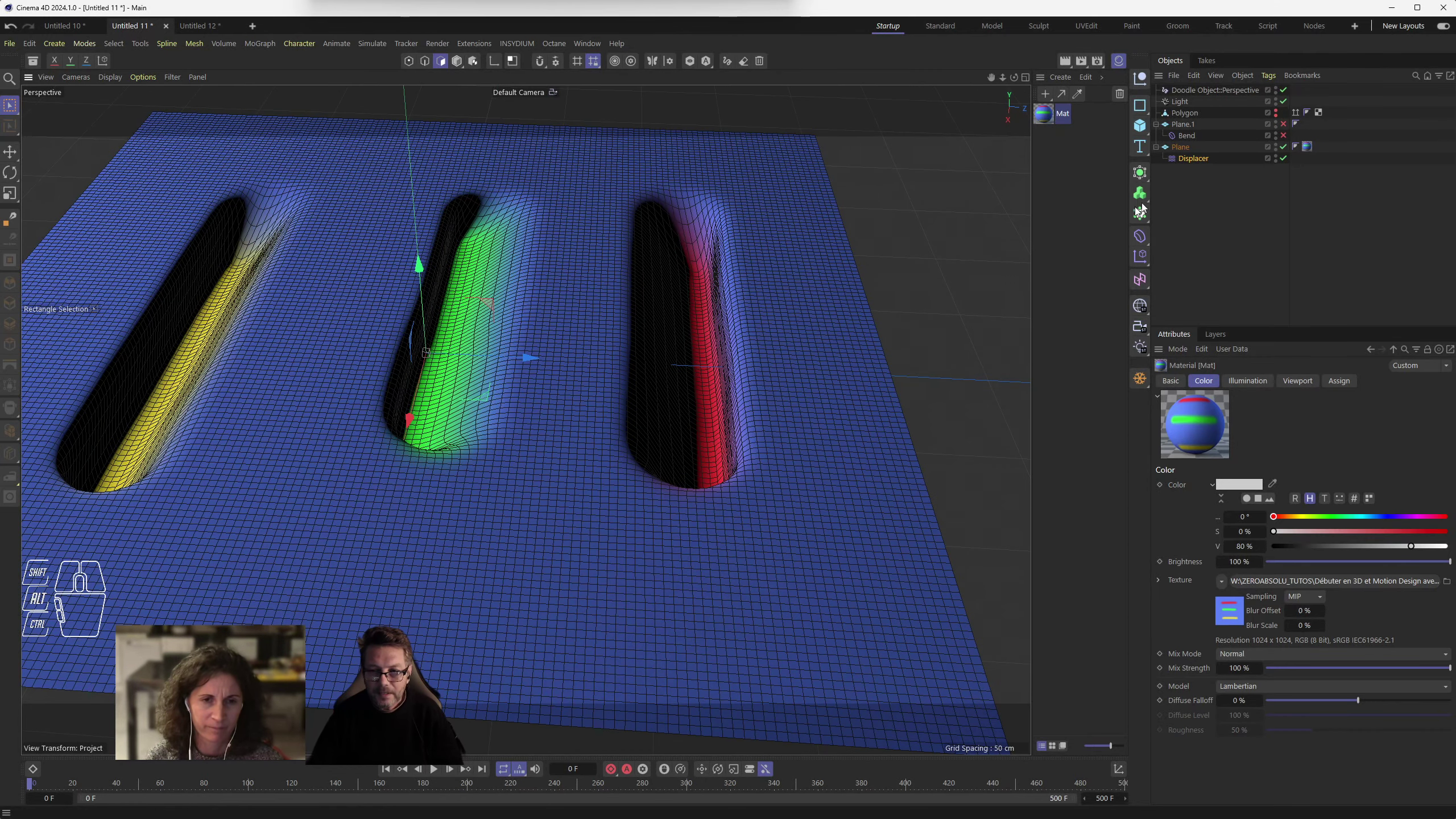
left_click(1207, 158)
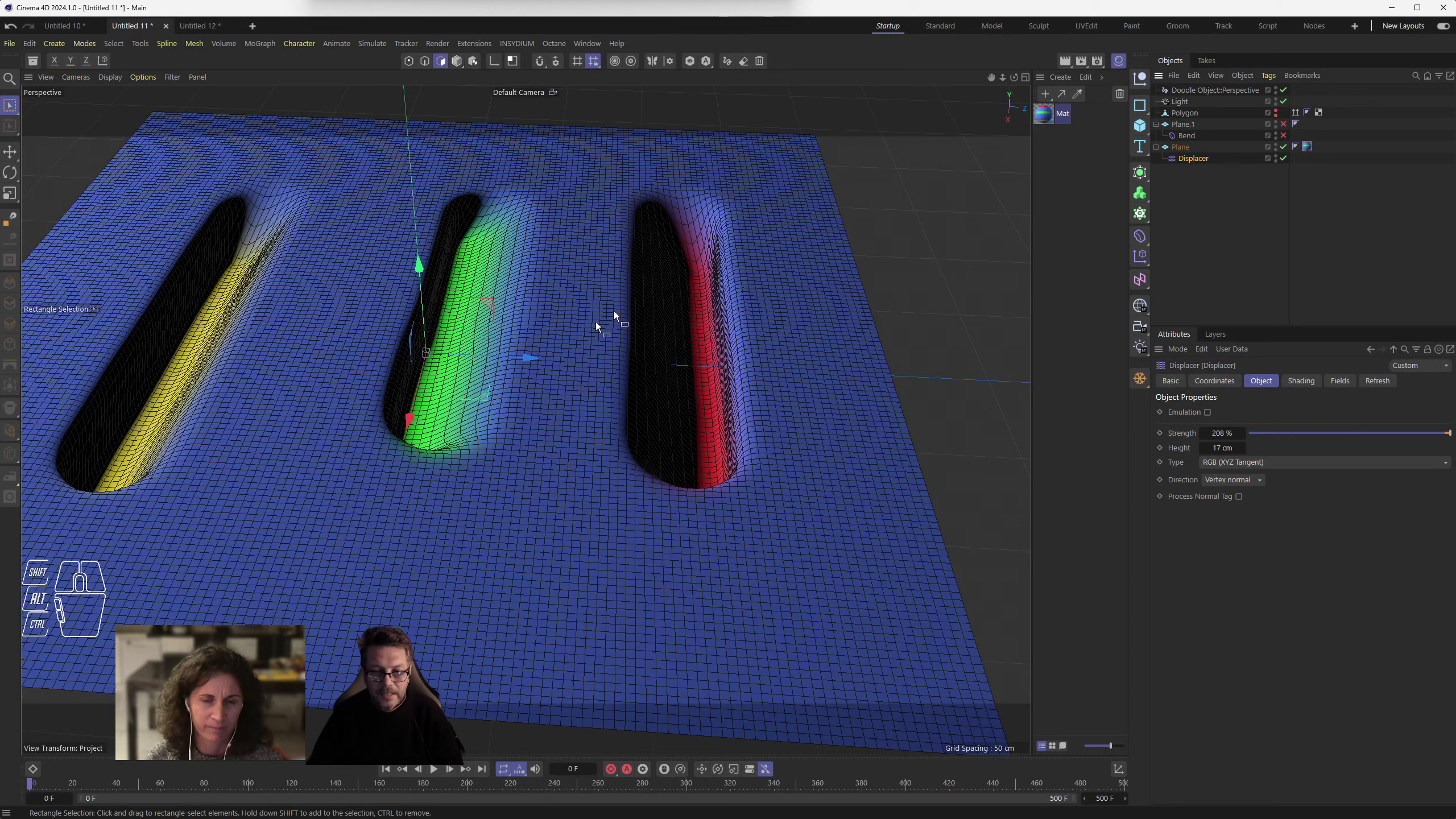
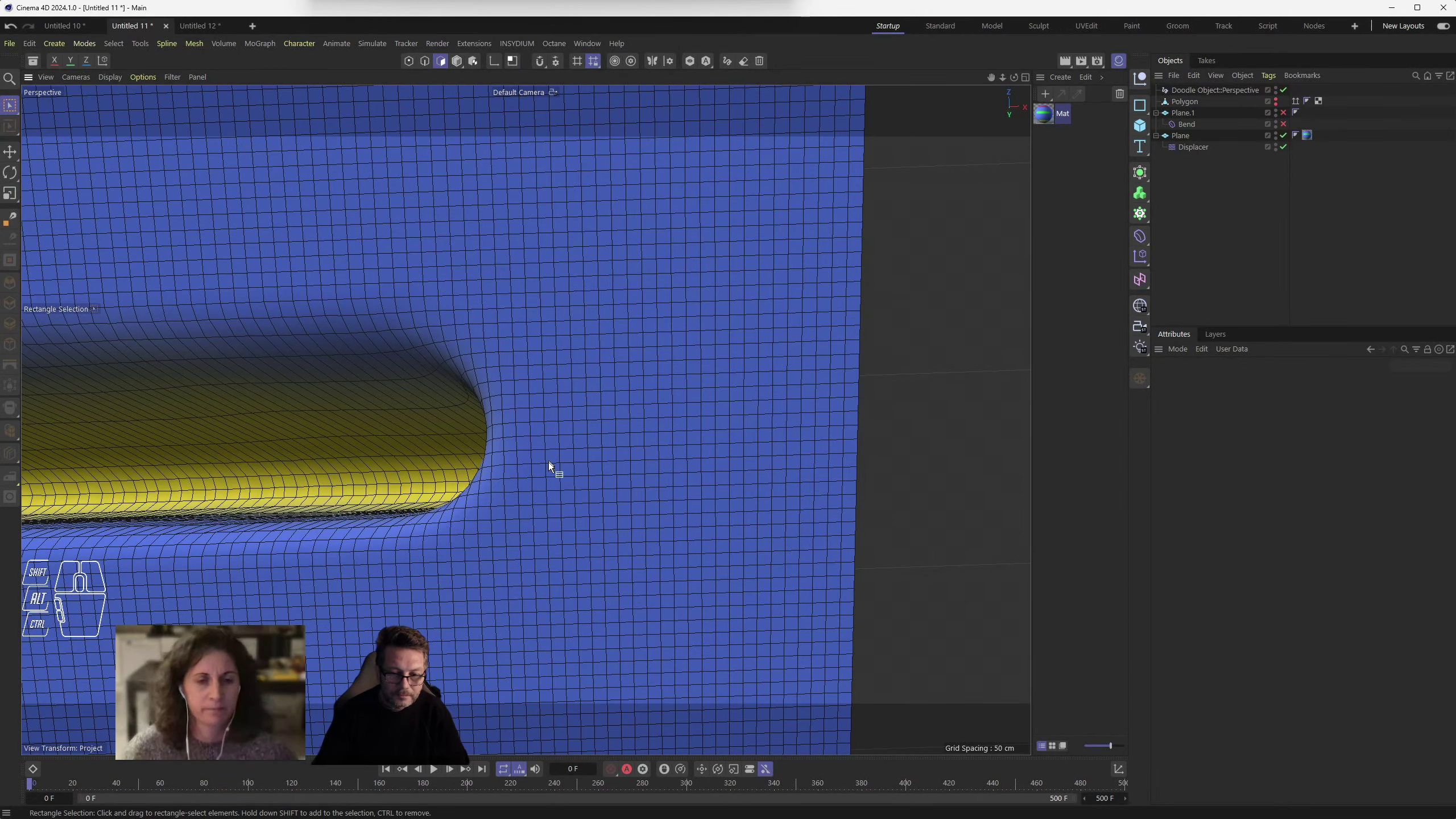
left_click_drag(126, 78, 154, 207)
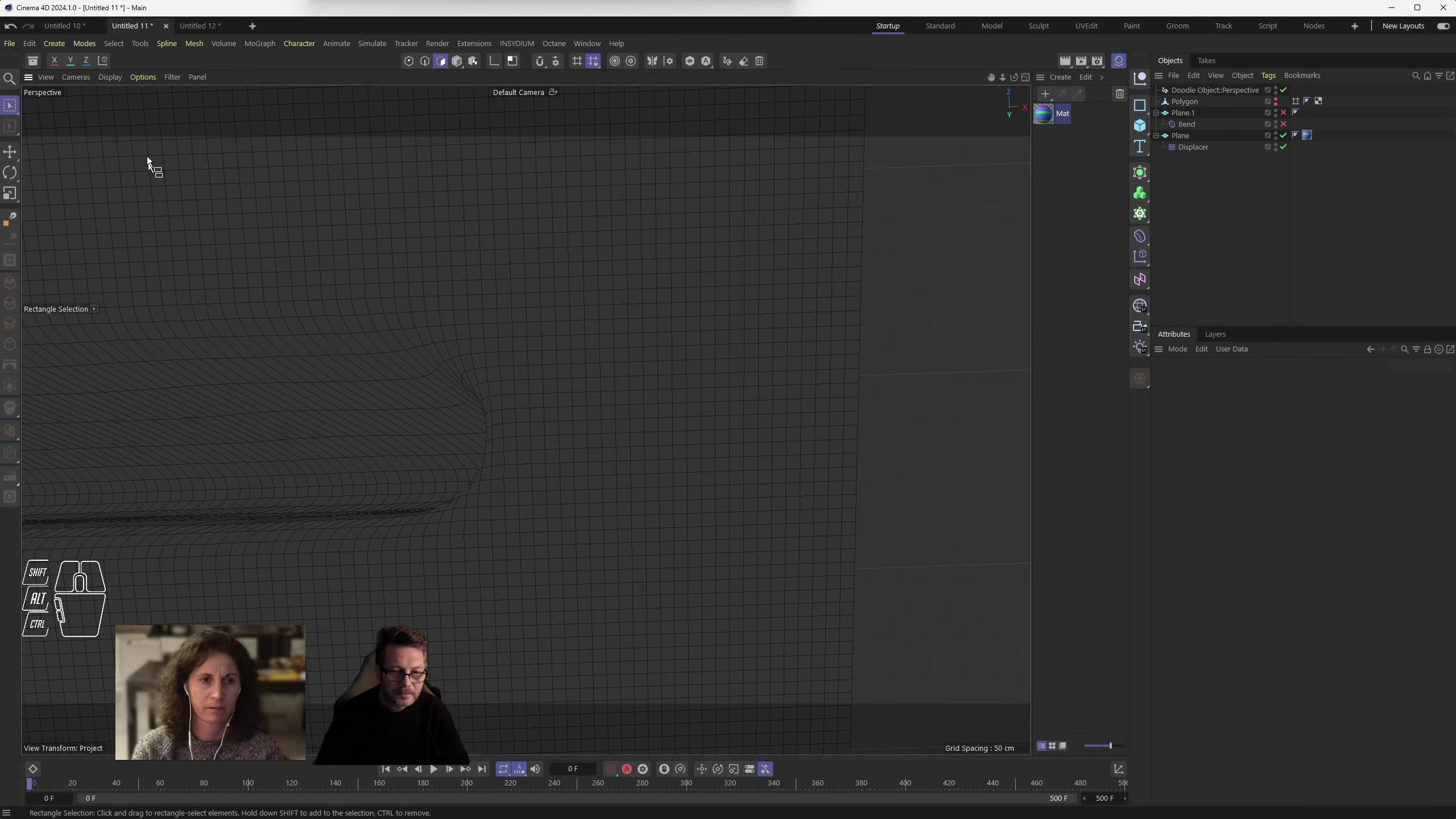
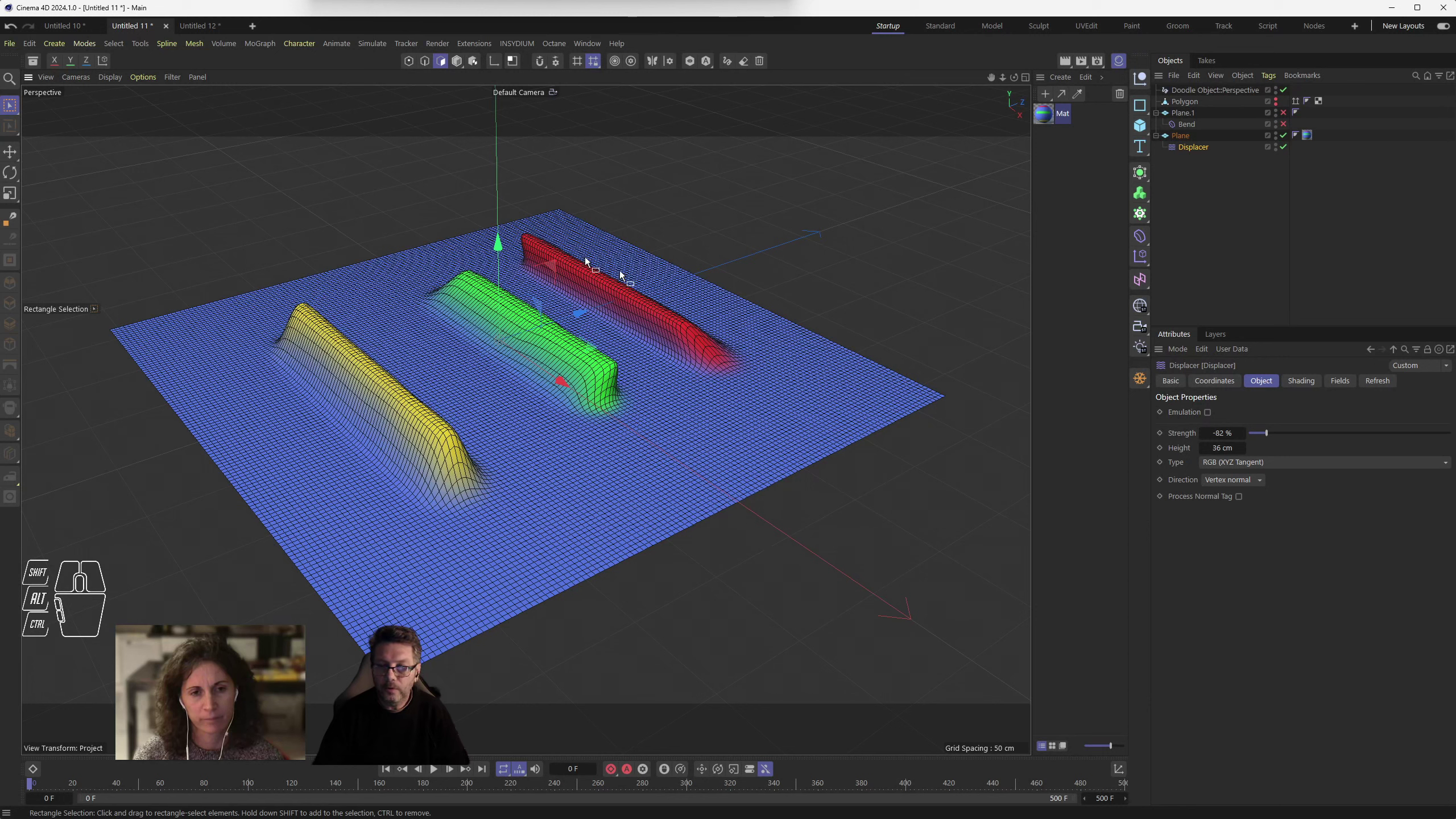
- Bring up the Render Settings Output page showing 1920×1080 at 50 fps
left_click_drag(1104, 64, 1128, 79)
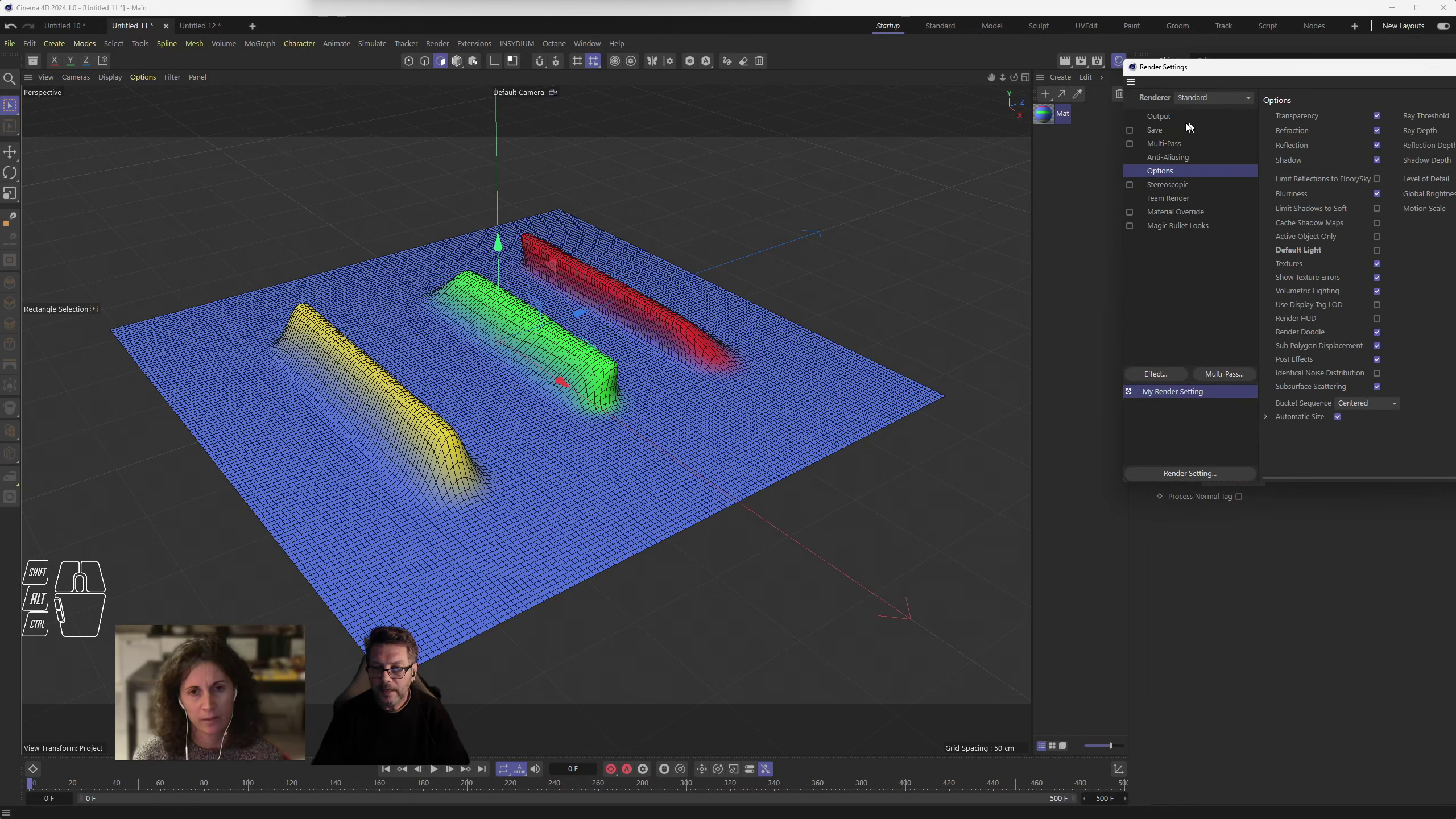
left_click_drag(1216, 97, 1204, 127)
left_click(1177, 118)
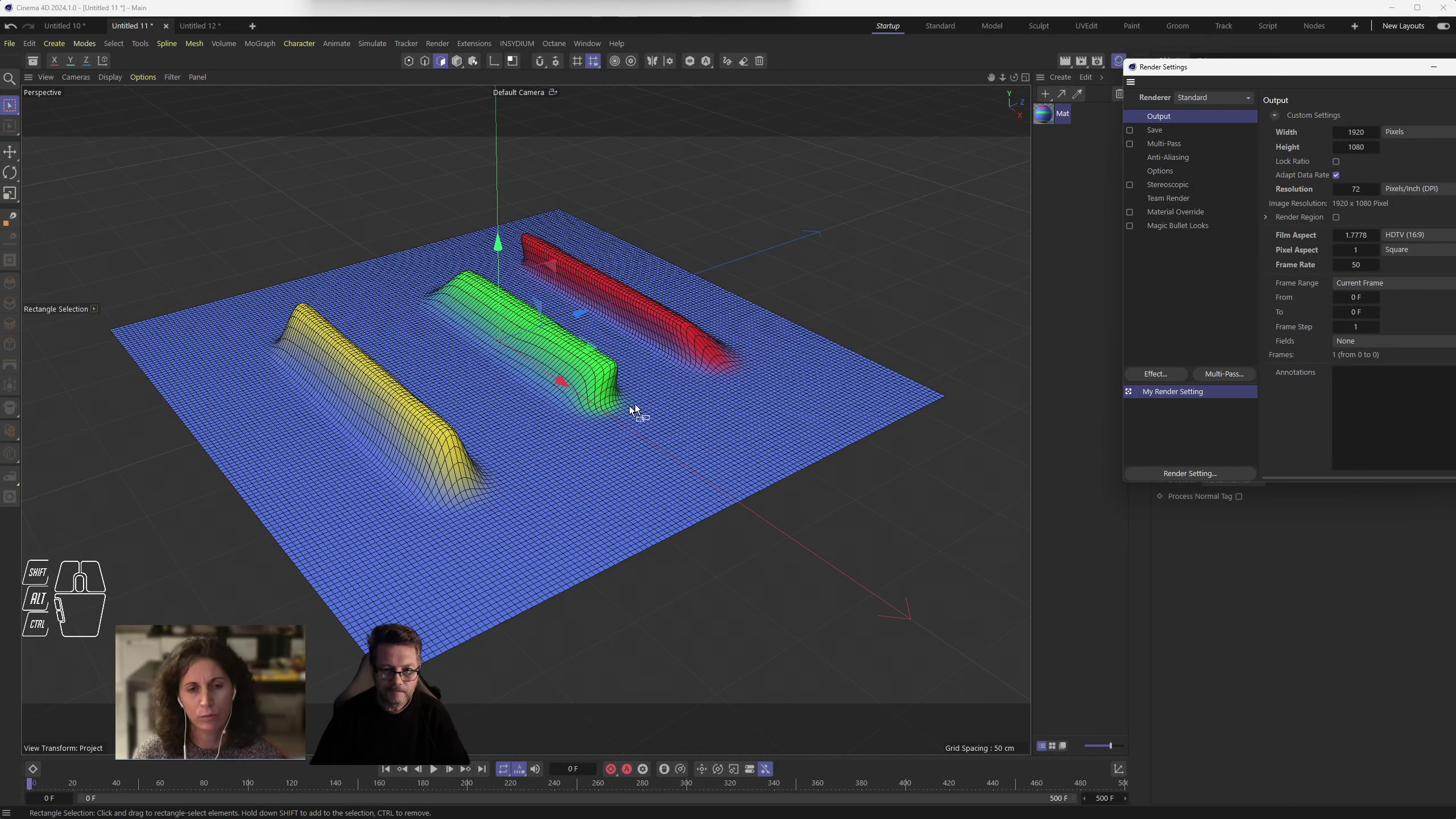
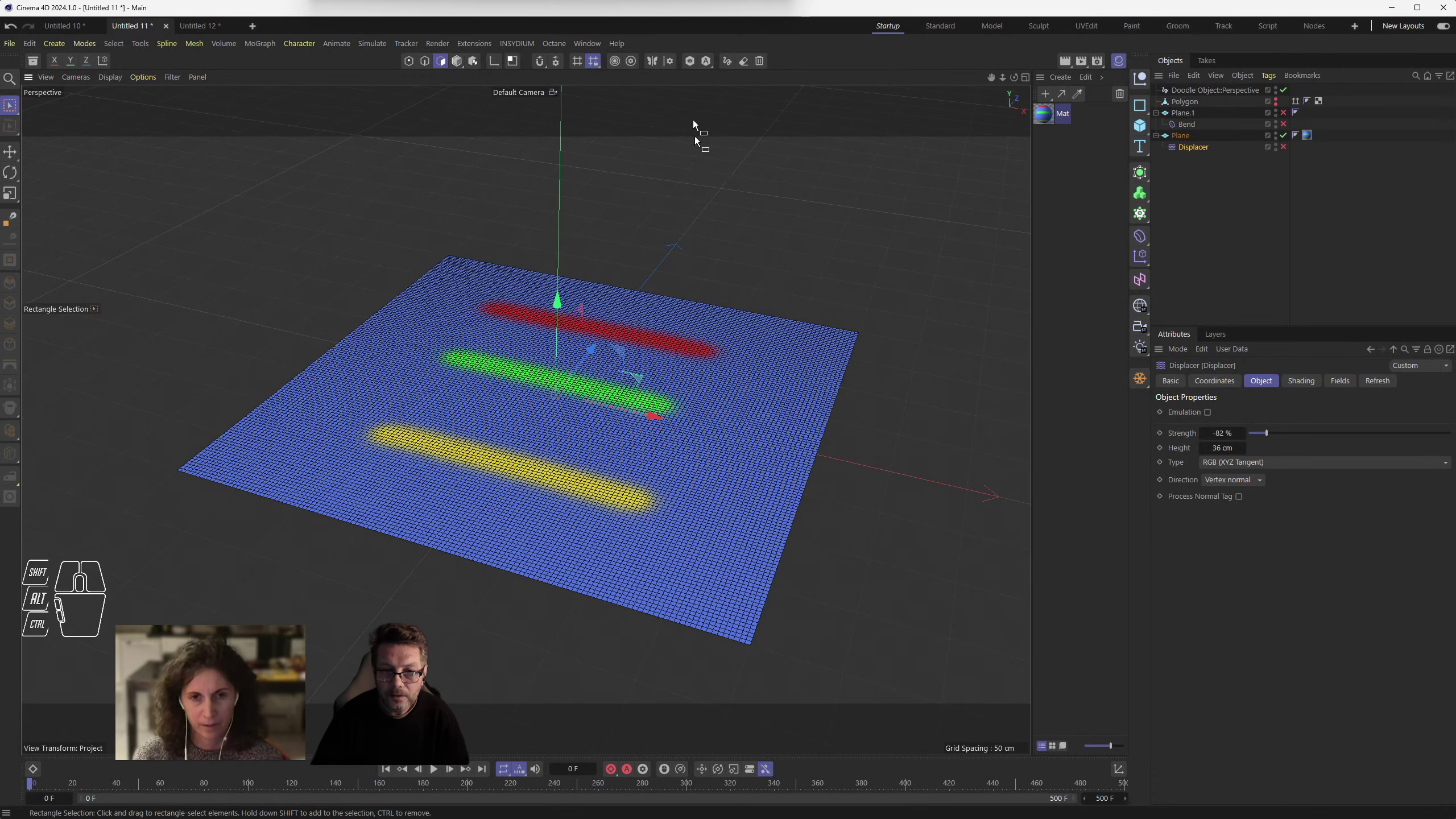
- Switch the renderer to Octane Renderer and bring up the Octane Live Viewer
left_click(1107, 63)
left_click(1192, 76)
left_click(1193, 84)
left_click(1197, 75)
left_click_drag(1195, 84, 1214, 156)
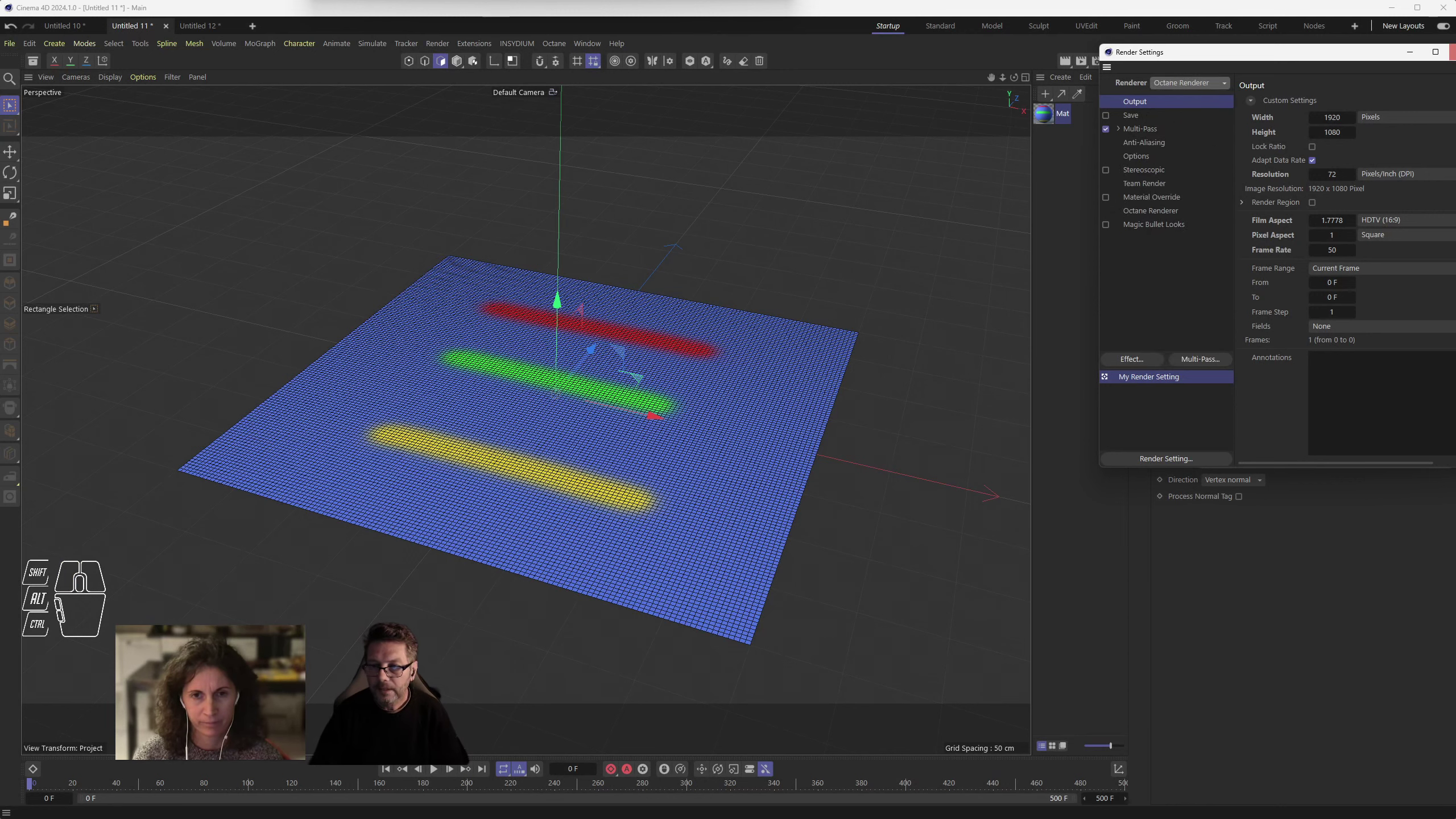
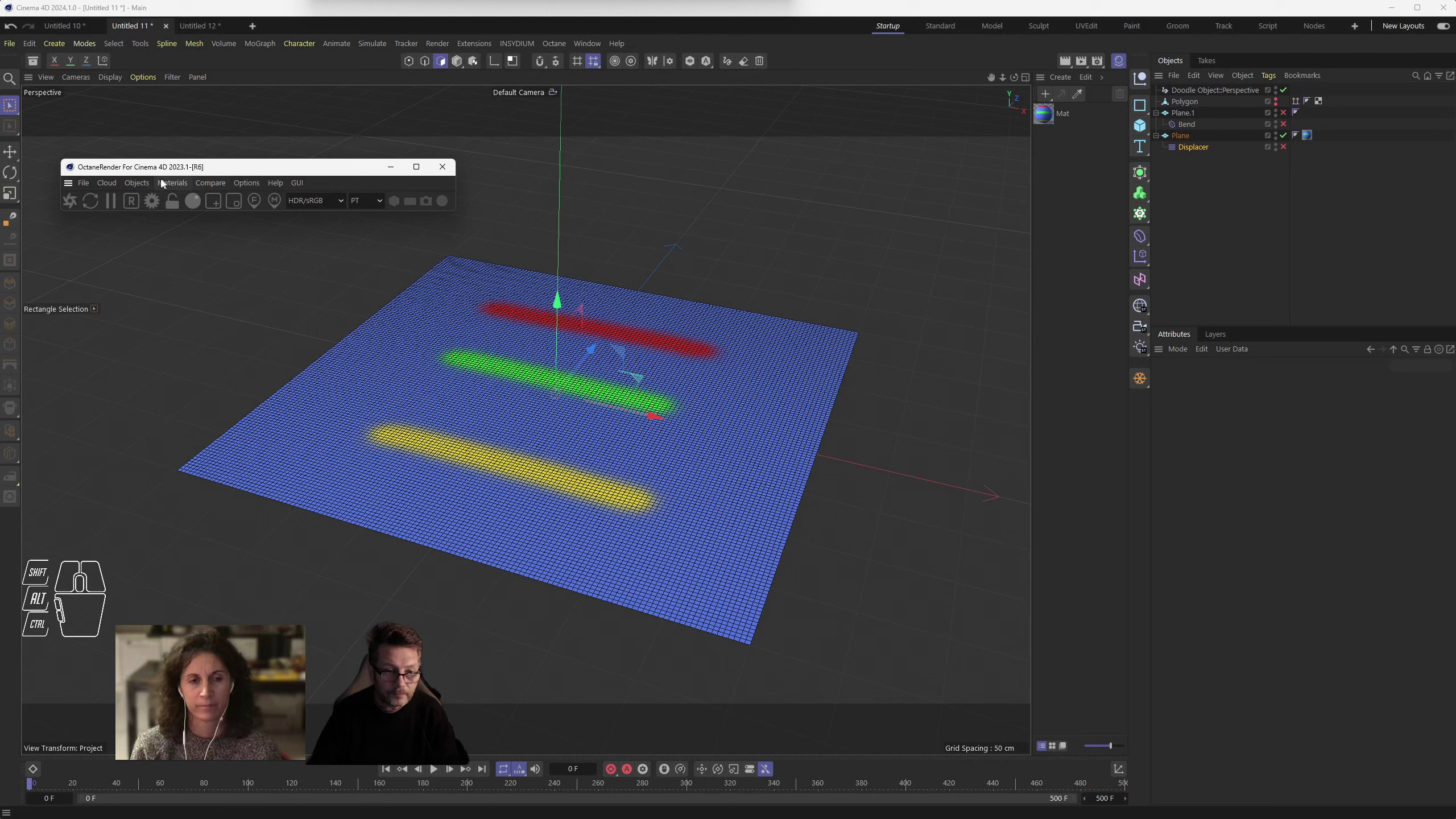
- Add an Octane Diffuse material to the plane and un-nest the Displacer
left_click_drag(145, 184, 330, 261)
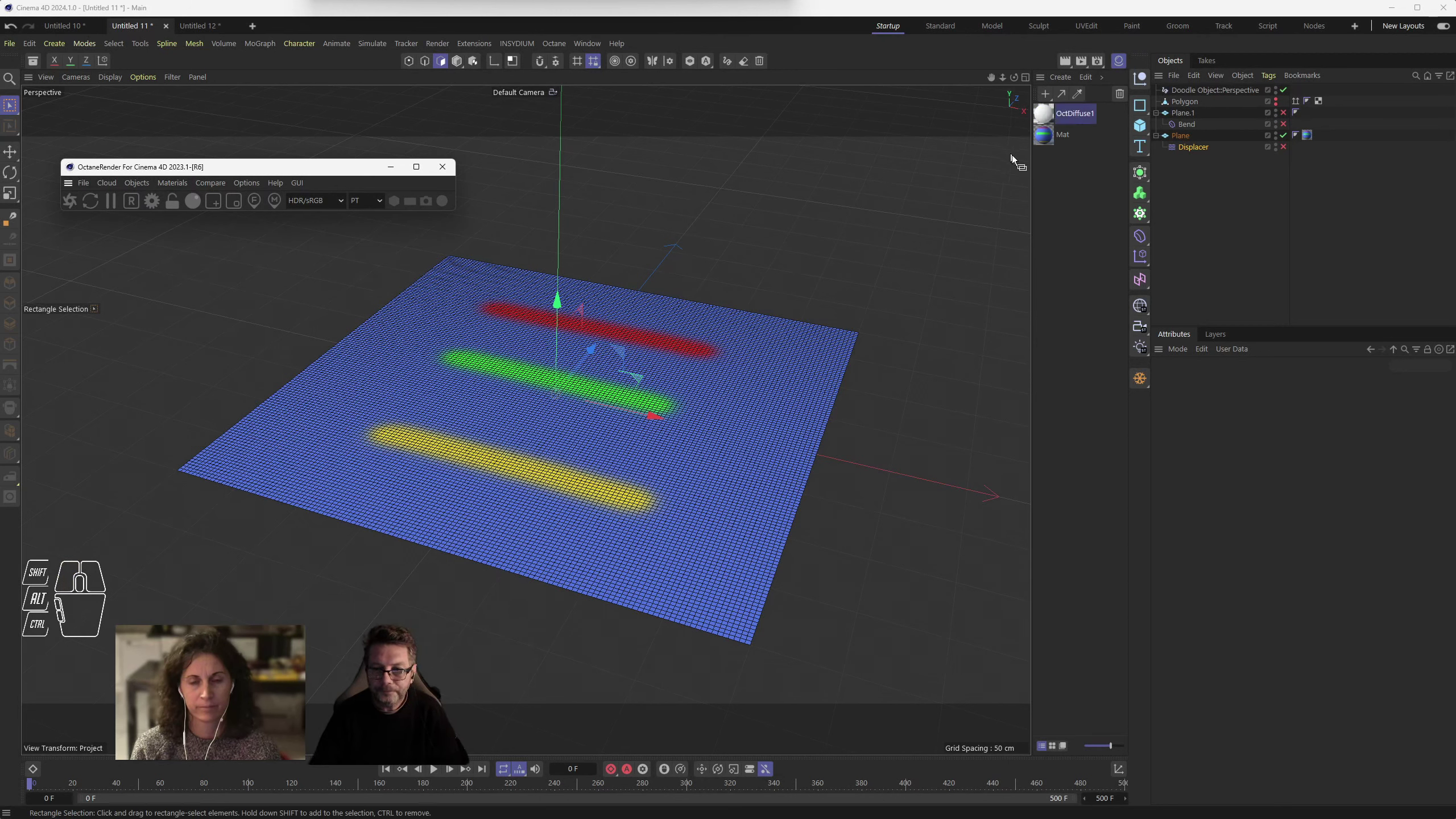
left_click_drag(1051, 115, 1192, 138)
left_click_drag(1206, 150, 1217, 226)
- Select the plane and bring OctDiffuse1 up in the Material Editor
left_click(1184, 140)
left_click_drag(1185, 139, 1190, 174)
left_click(1182, 190)
left_click(1177, 136)
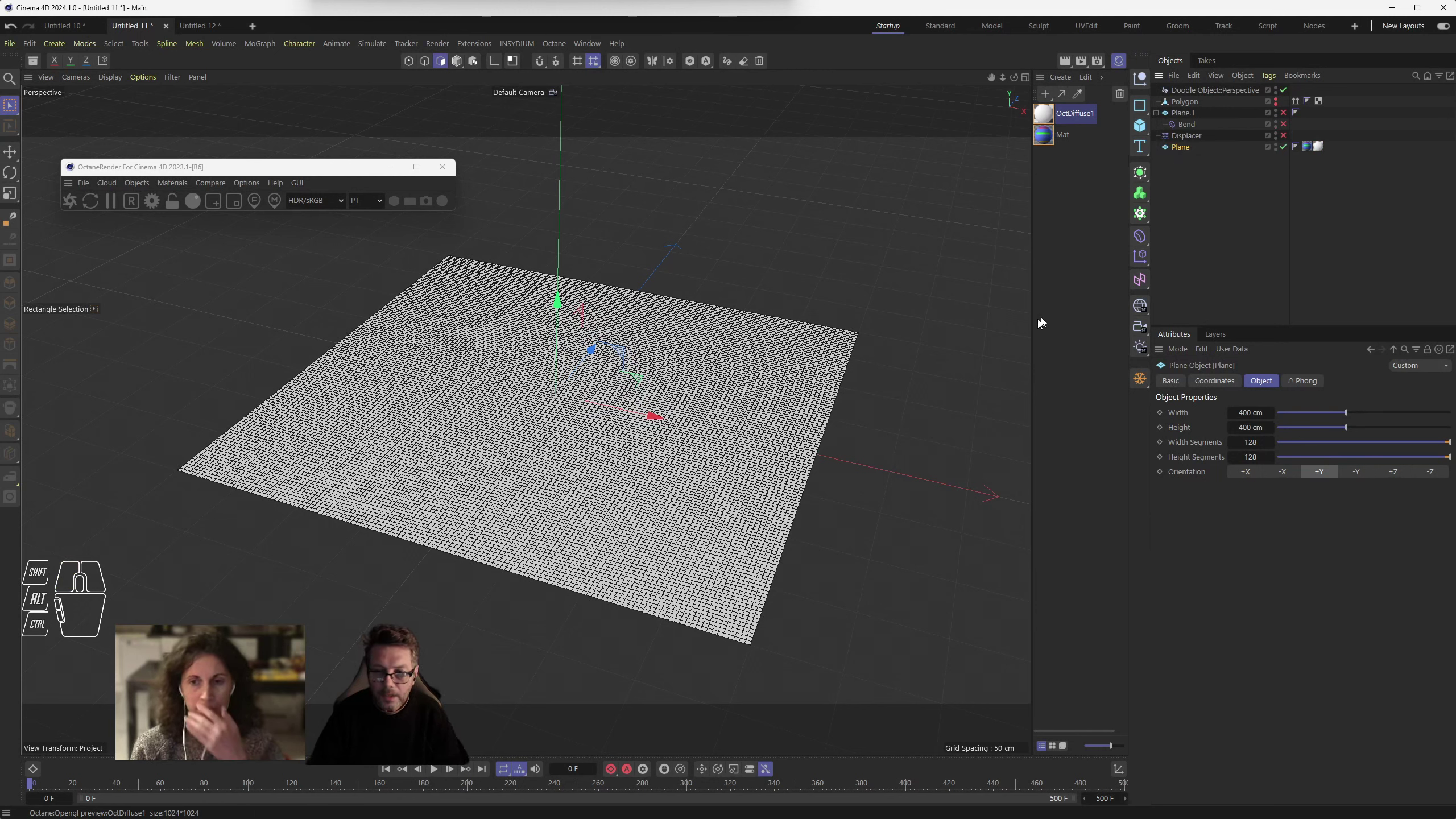
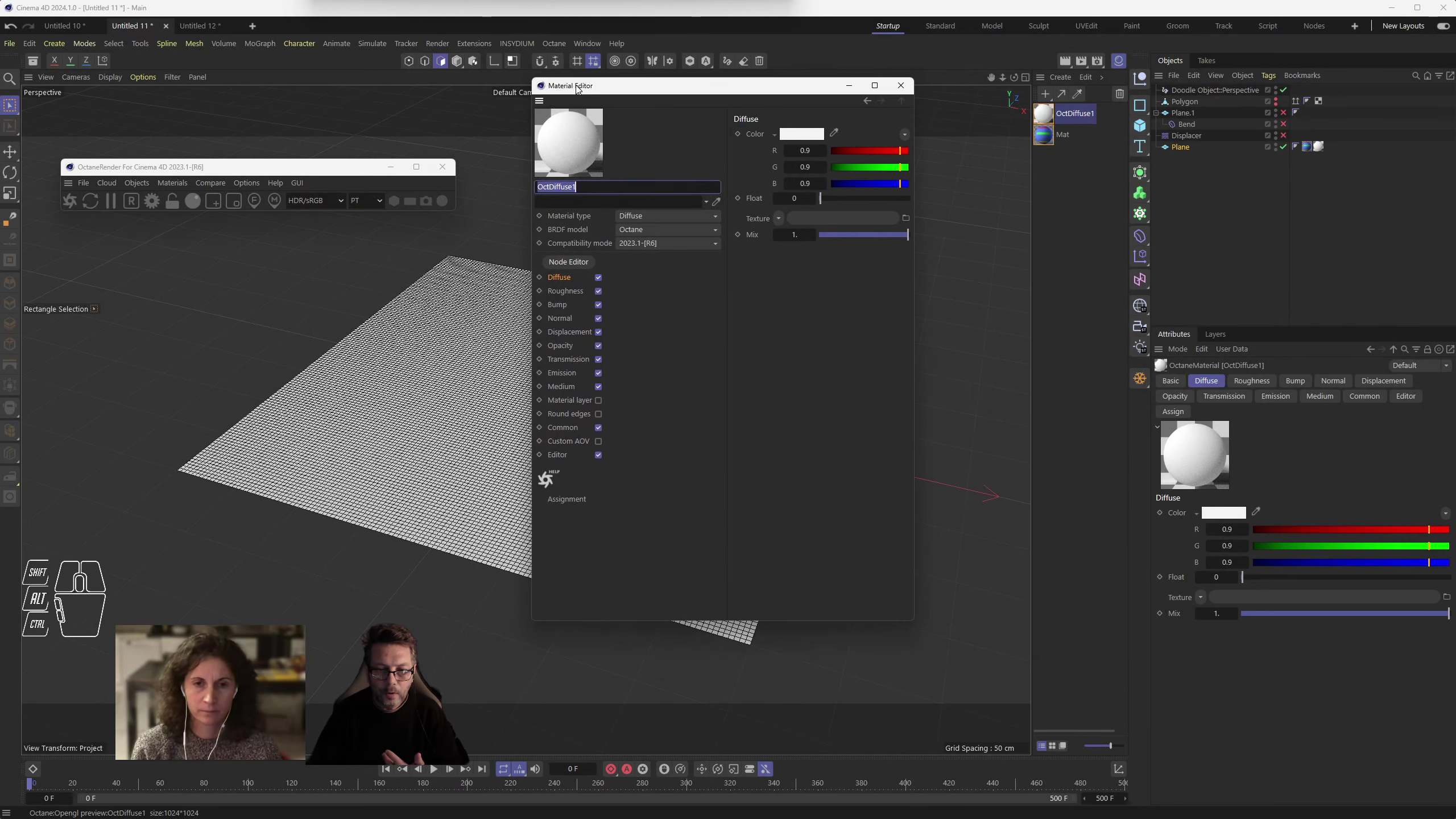
- Load the coloured bars image as the Diffuse channel's texture
left_click(561, 279)
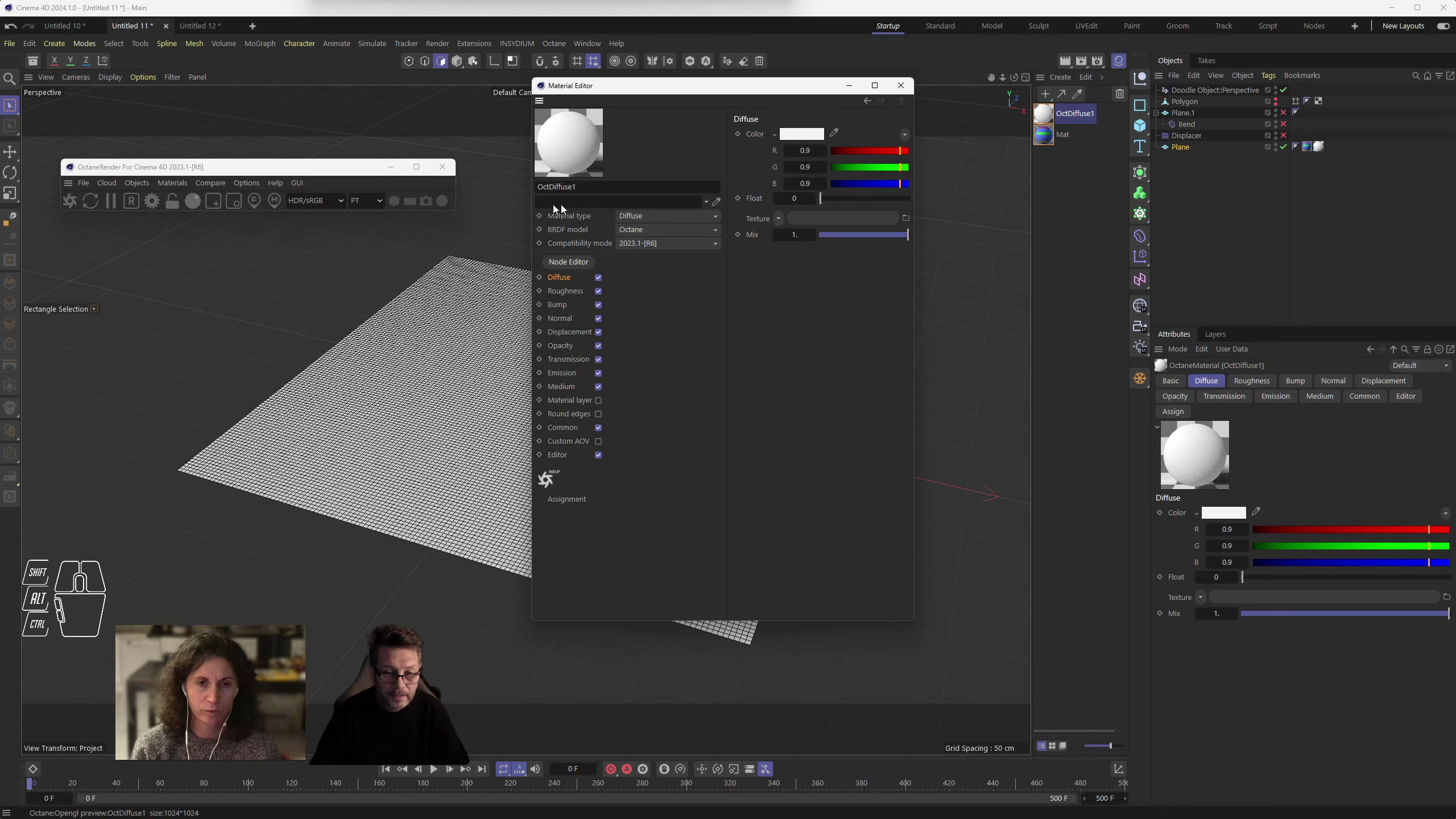
left_click(568, 282)
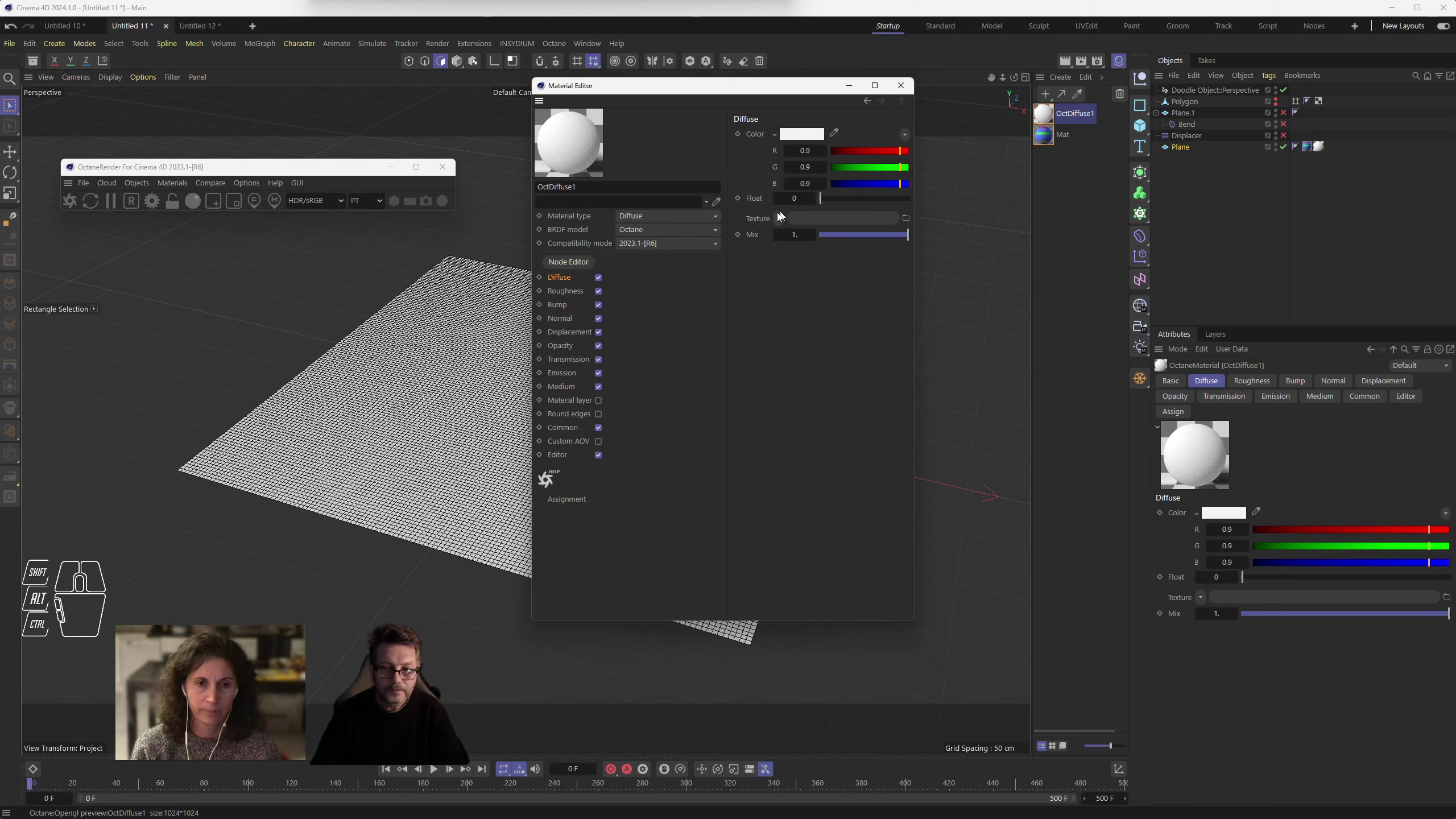
left_click_drag(783, 215, 815, 271)
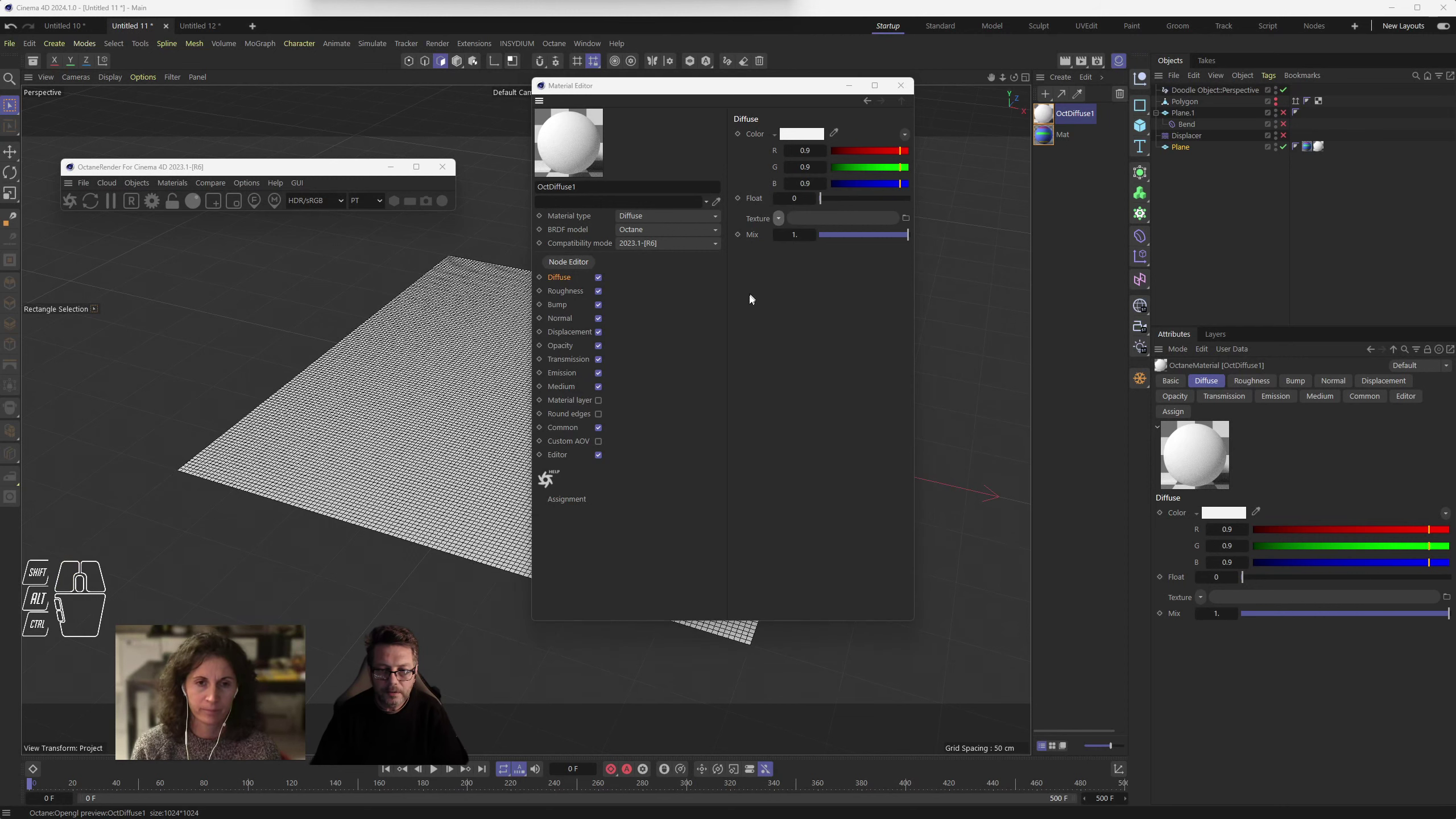
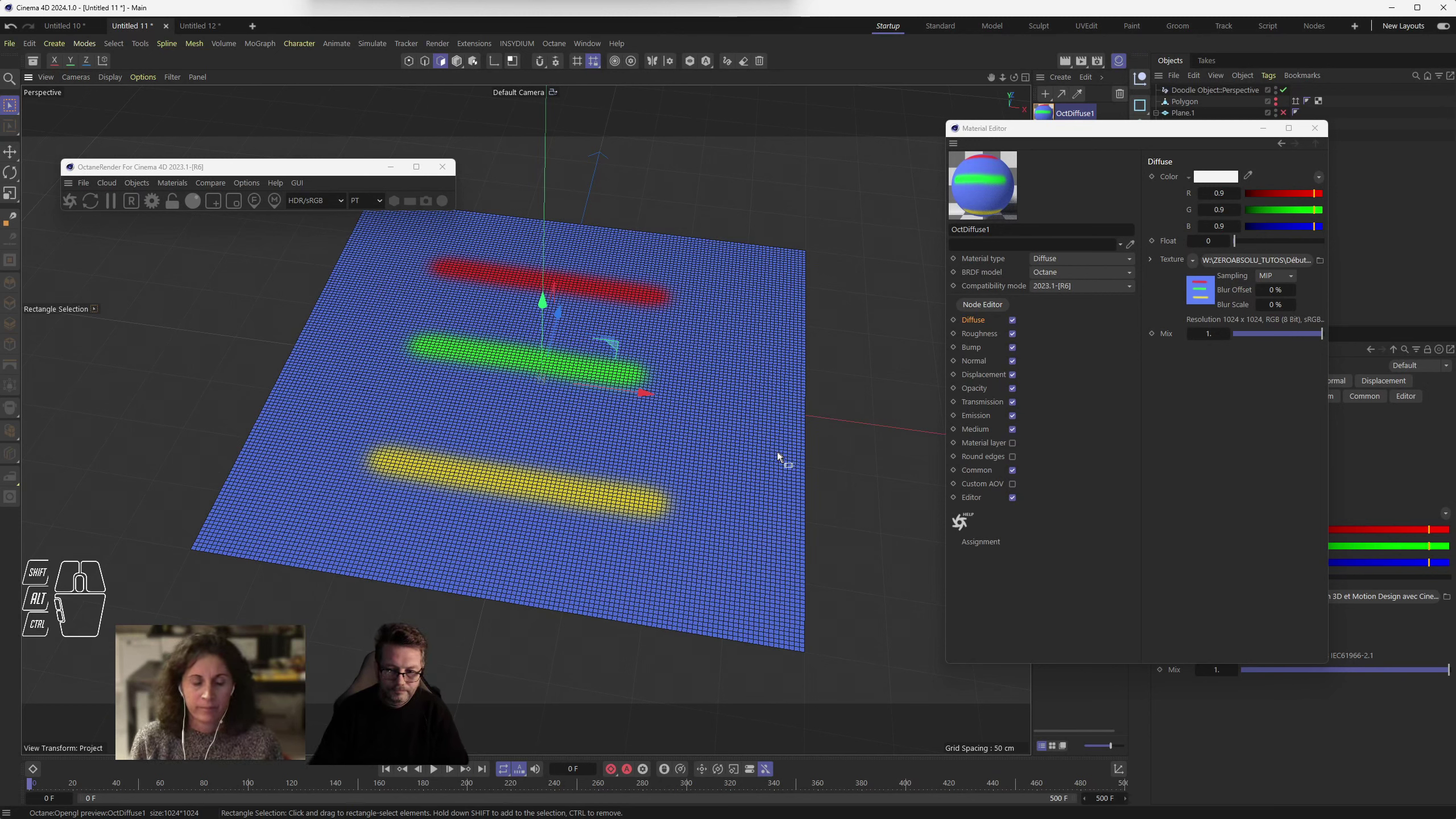
- Disable the Roughness, Bump, Normal, Opacity, Transmission, Emission and Medium channels
left_click(1017, 338)
left_click(1016, 353)
left_click(1019, 363)
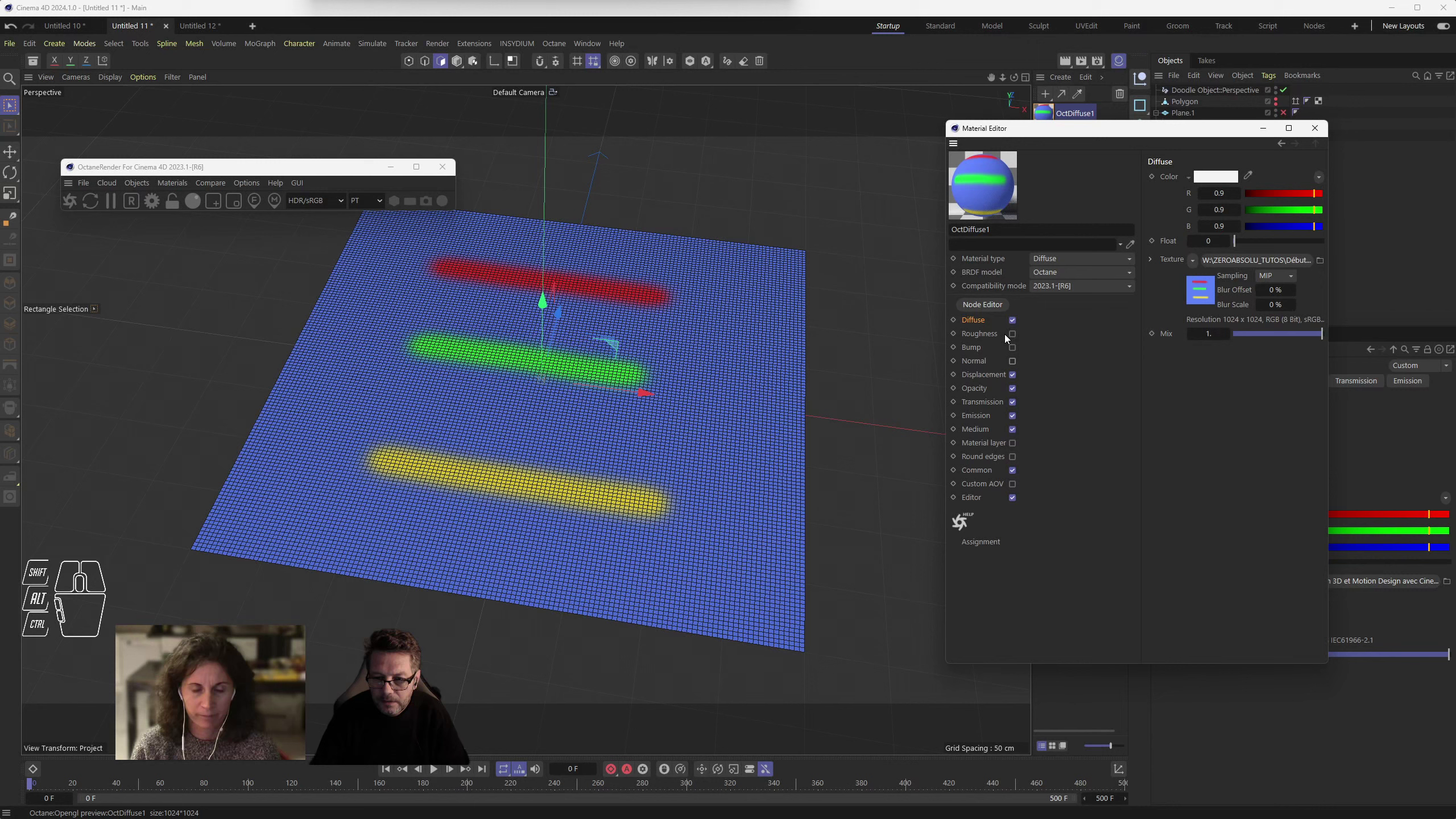
left_click(1016, 131)
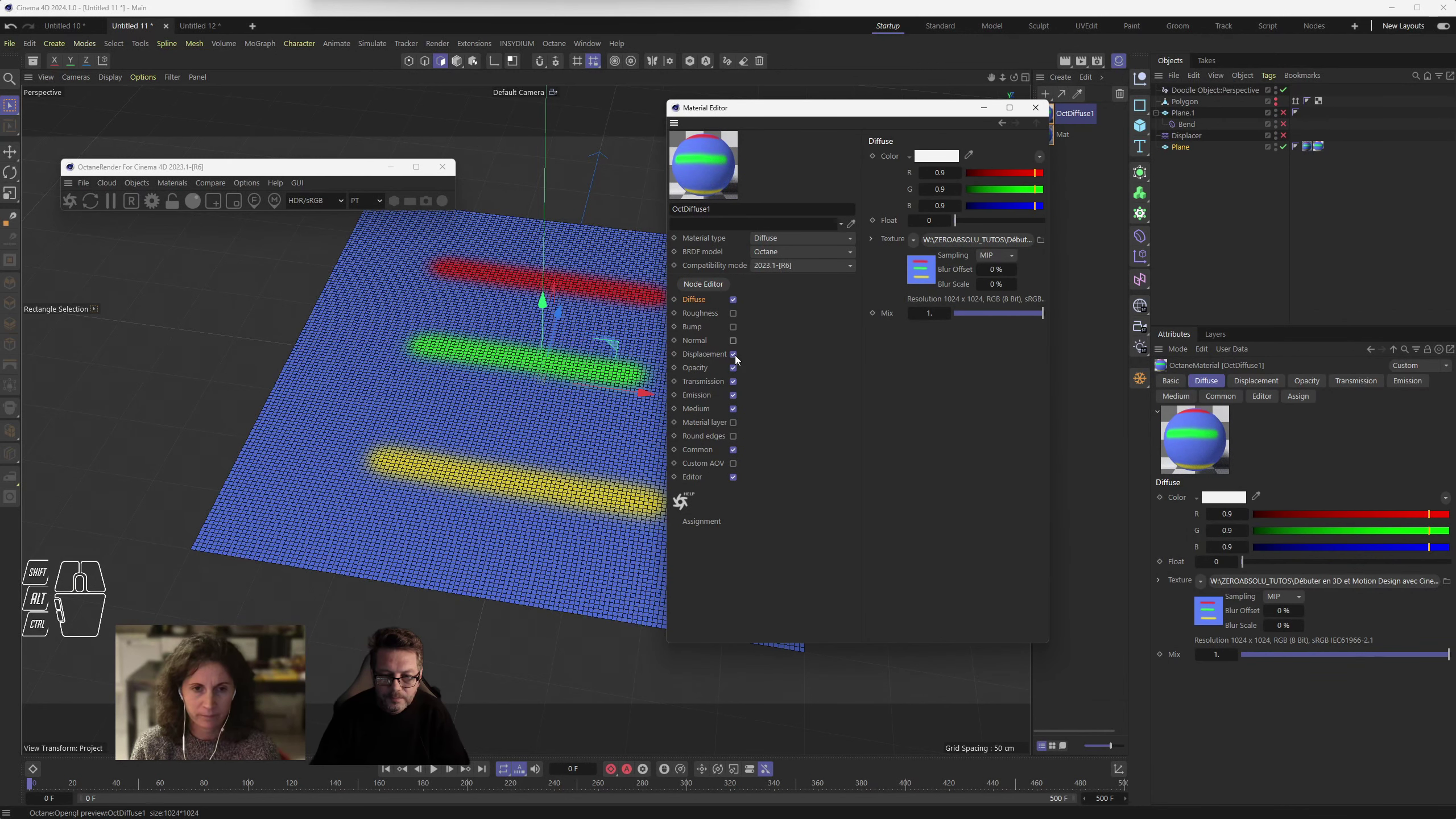
left_click(737, 357)
left_click(736, 357)
left_click(738, 371)
left_click(737, 381)
left_click(737, 400)
left_click(736, 415)
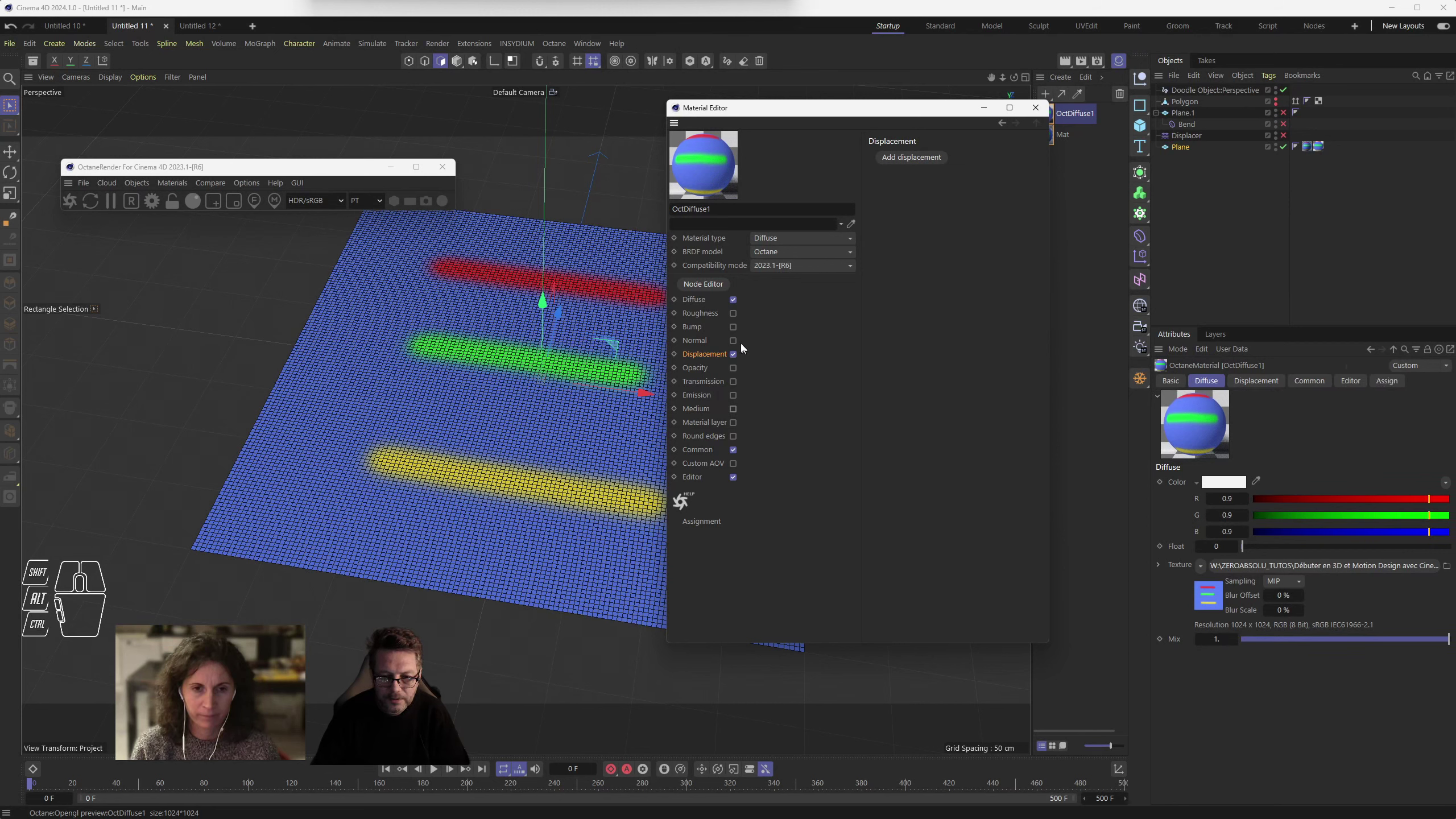
- Keep Displacement enabled and add a displacement shader to OctDiffuse1
left_click(708, 359)
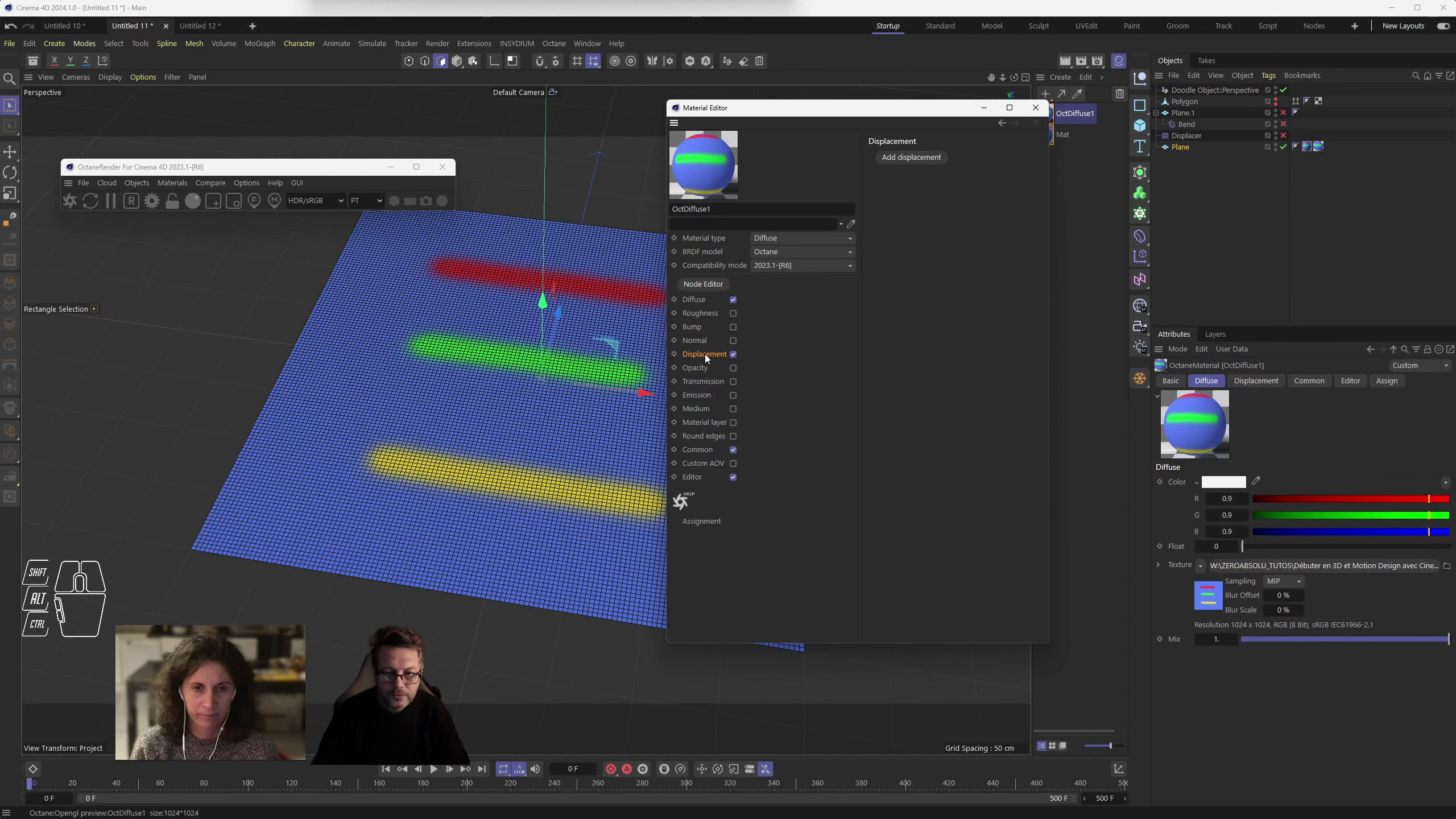
left_click(709, 357)
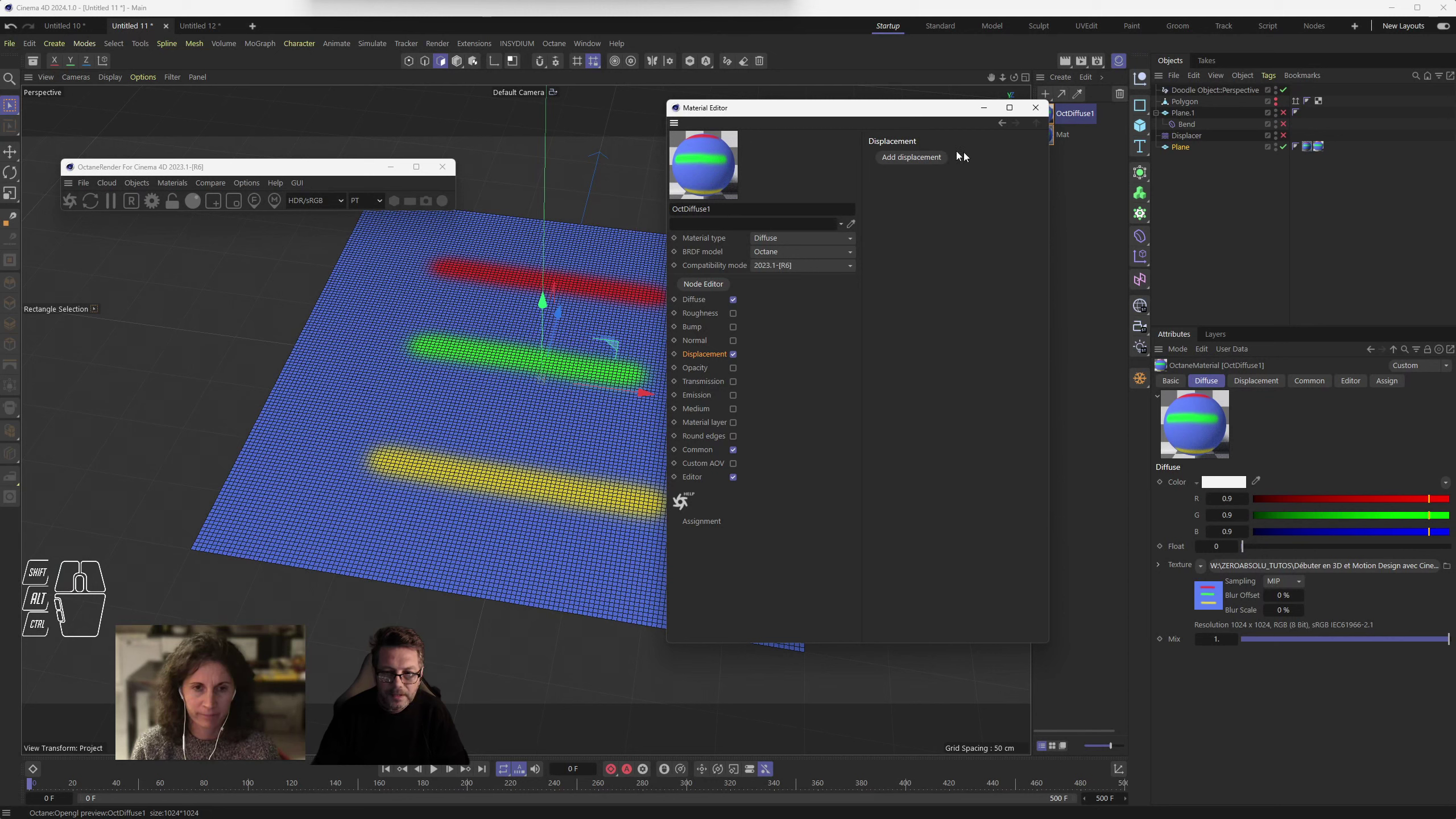
left_click(911, 162)
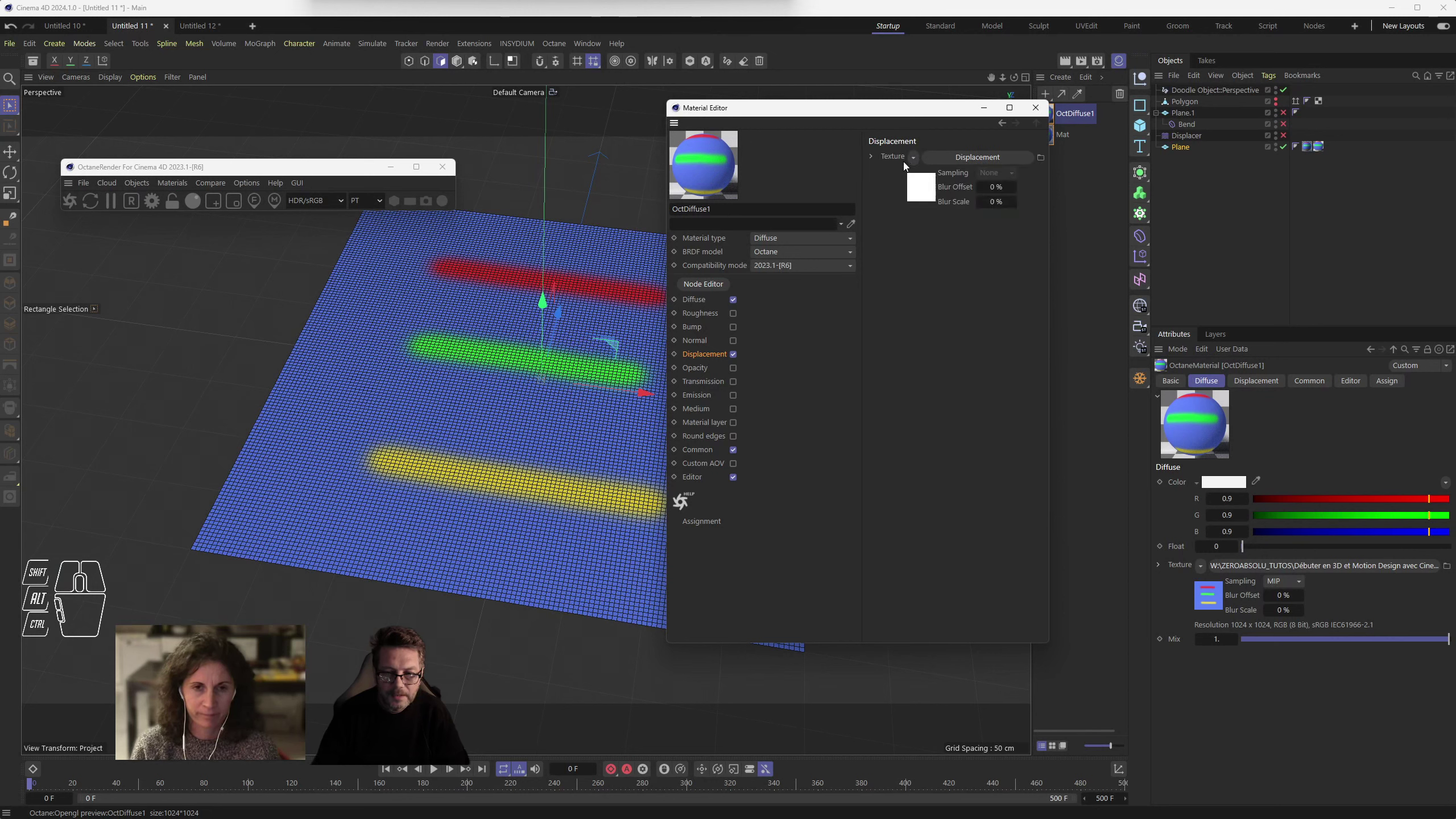
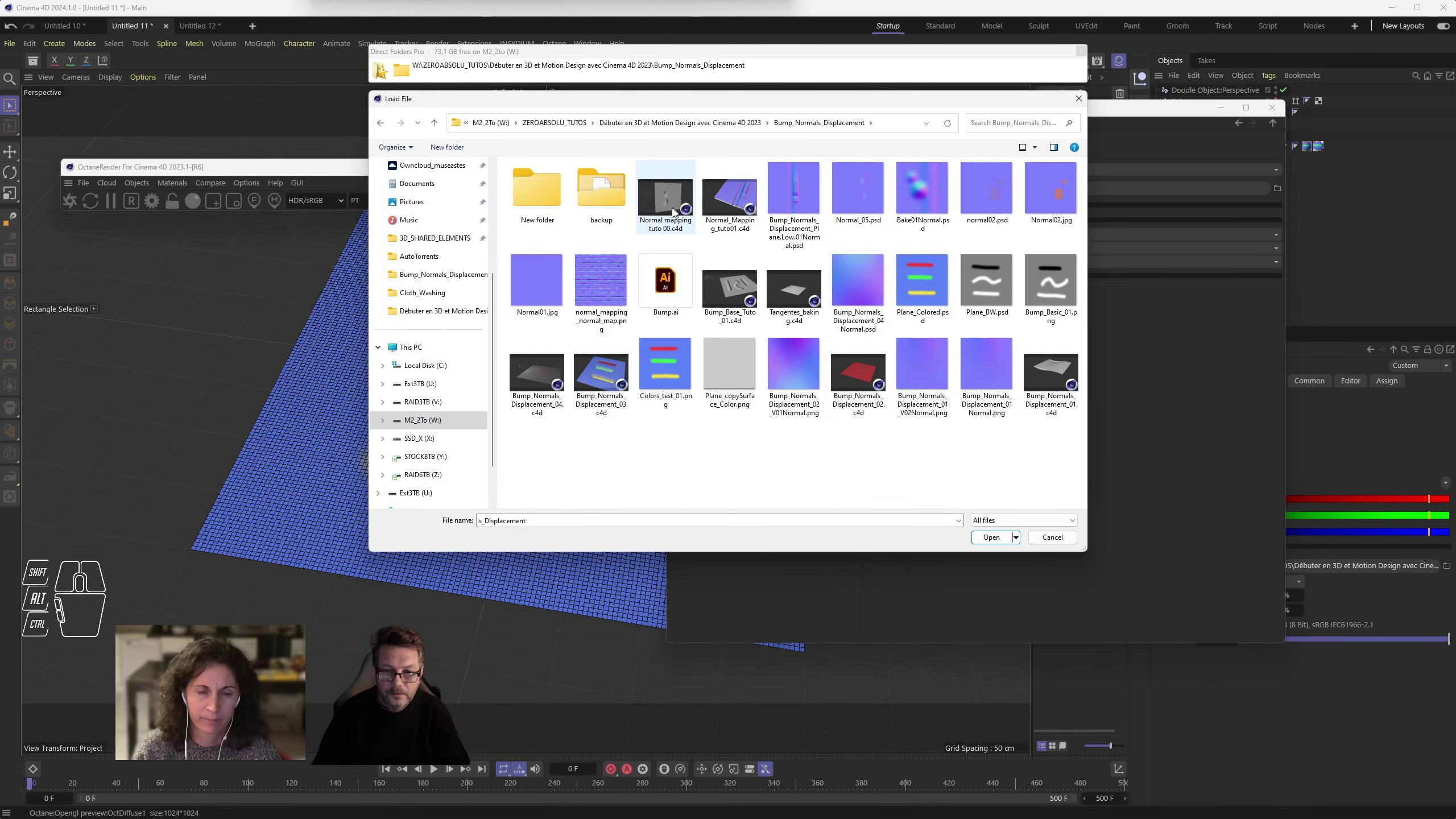
- Load the Plane_Colored image as displacement texture and show the node graph
double_click(930, 280)
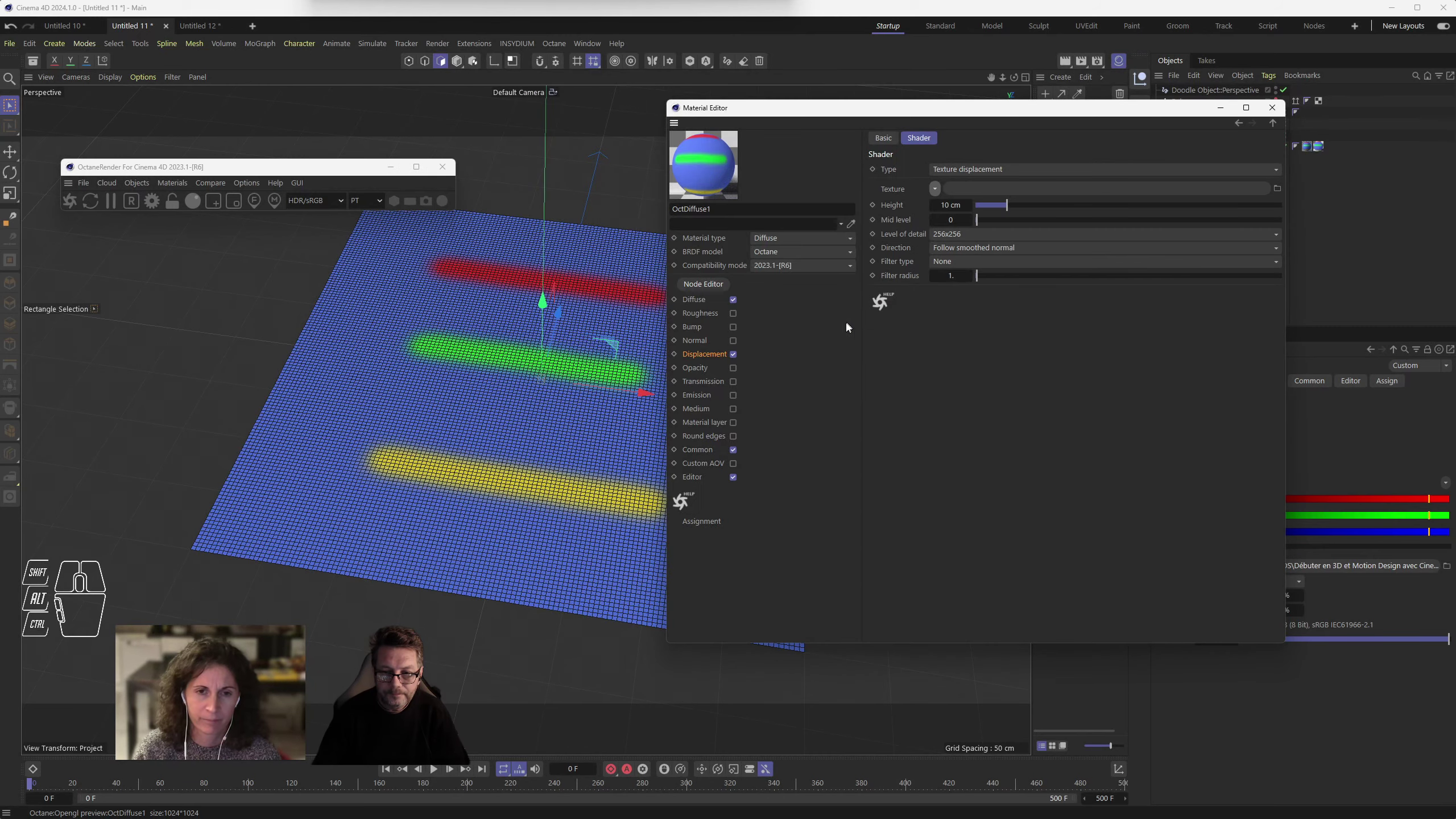
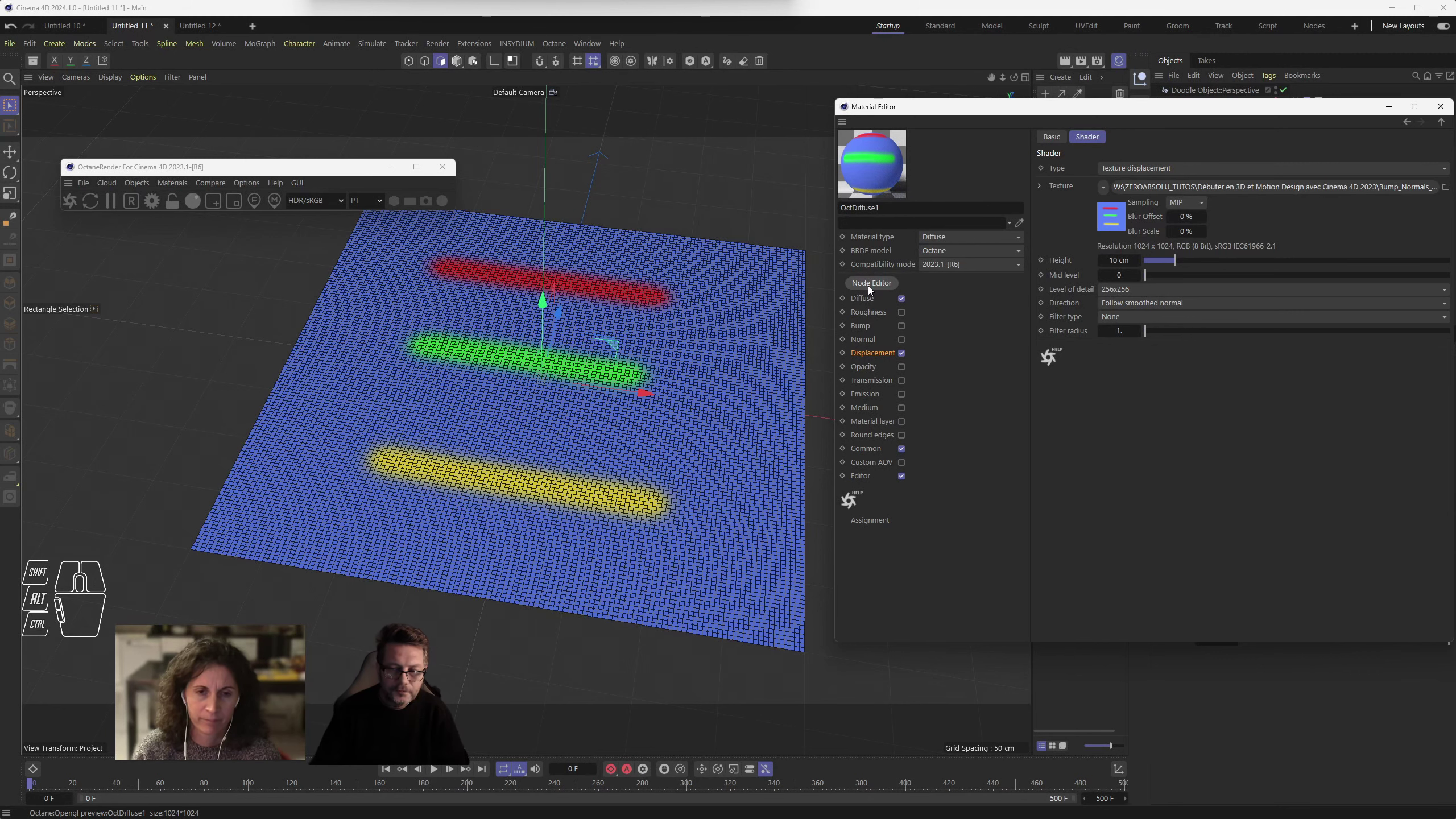
left_click(873, 289)
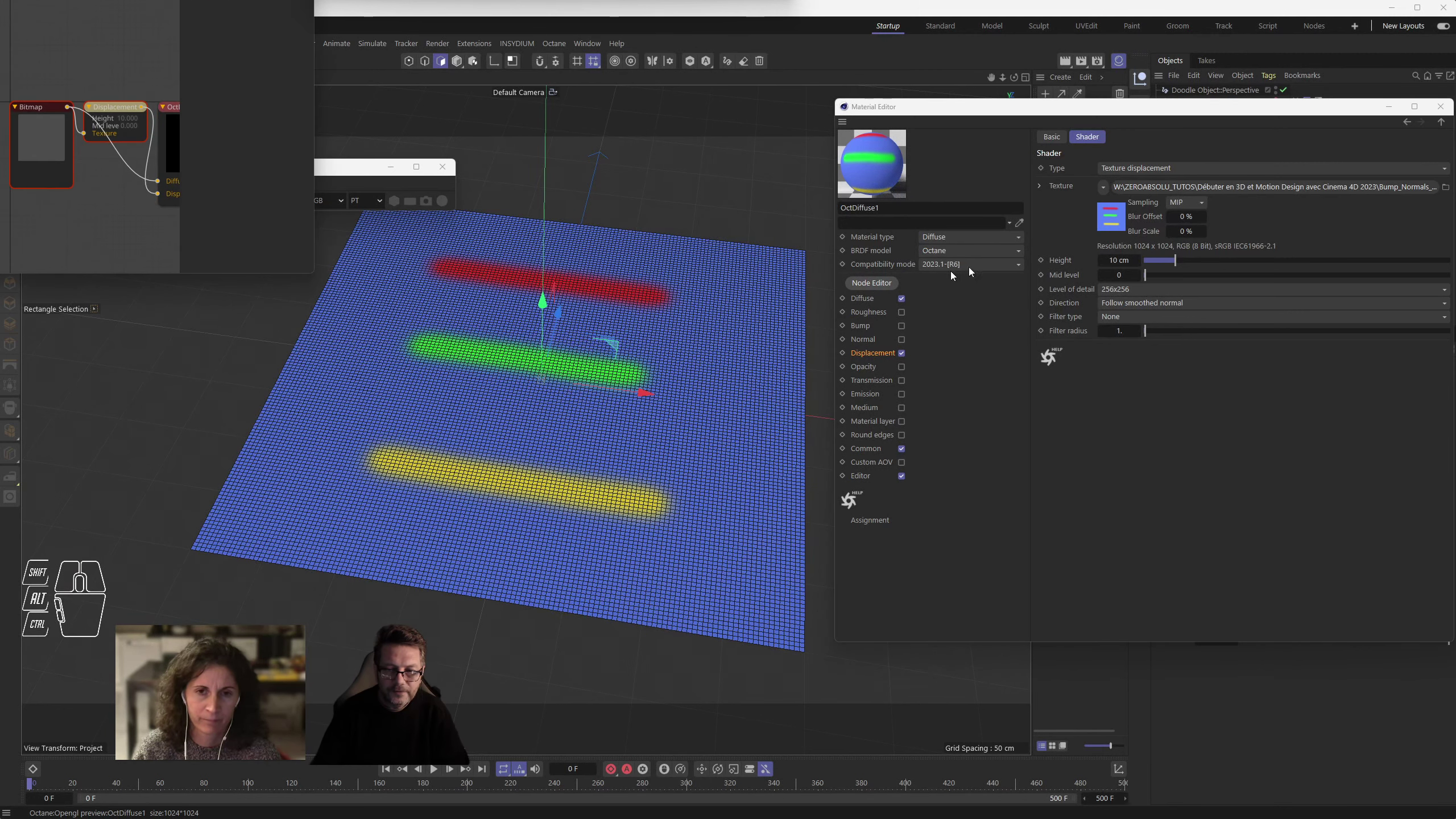
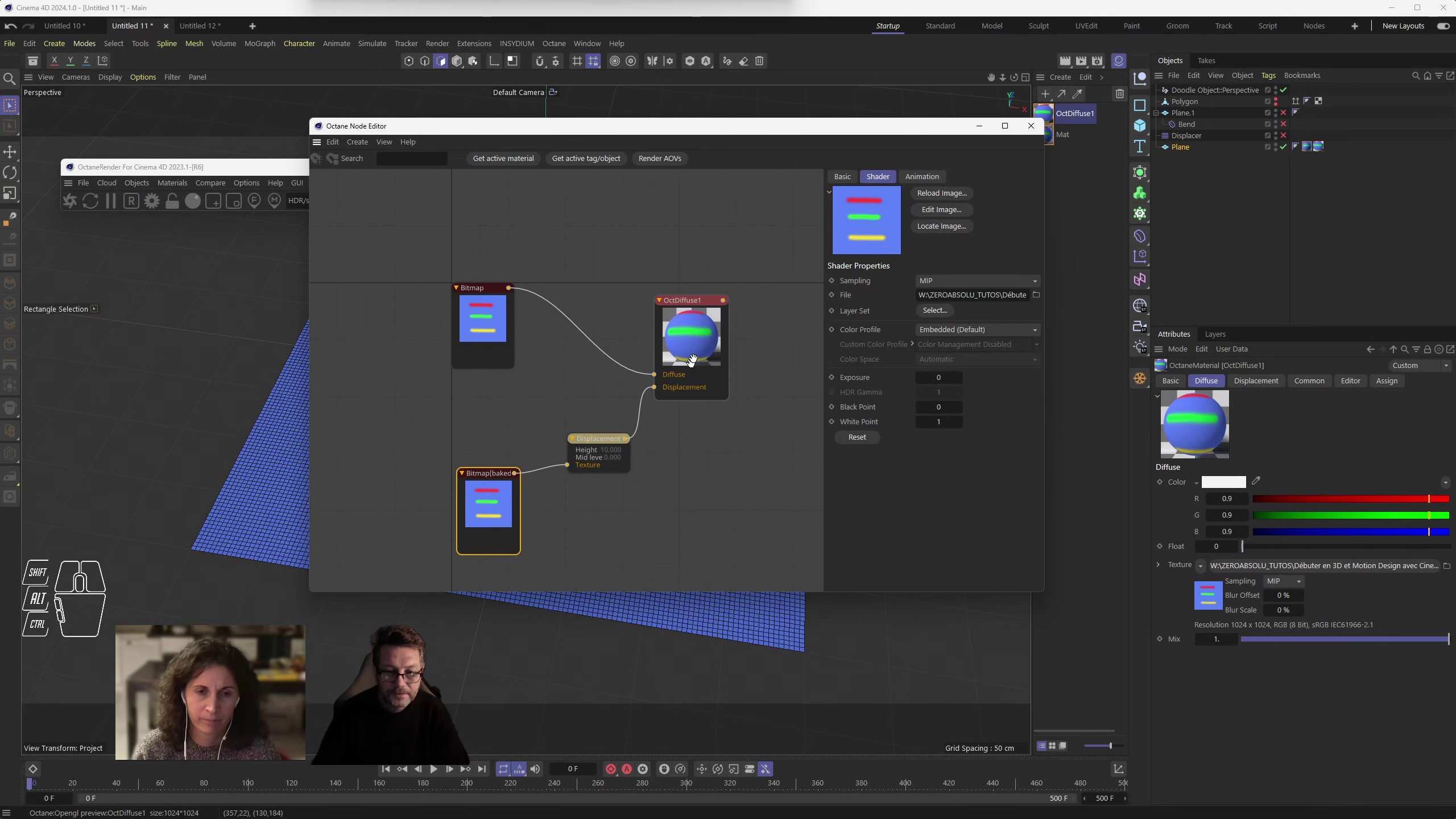
- Move the node graph aside and add an Octane area light above the plane
left_click(638, 132)
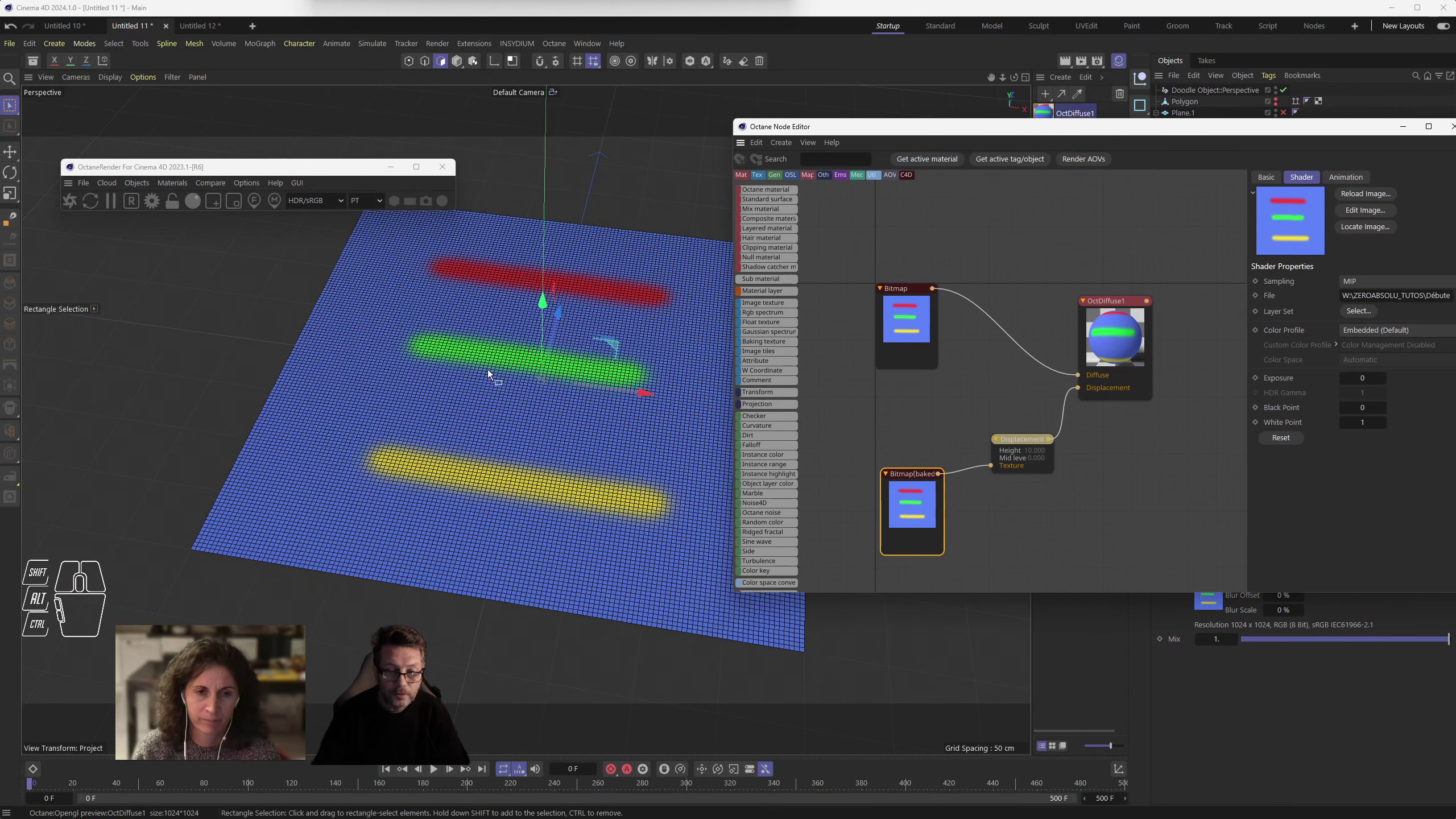
left_click_drag(141, 184, 300, 281)
left_click_drag(559, 328, 480, 612)
left_click(467, 633)
left_click(482, 475)
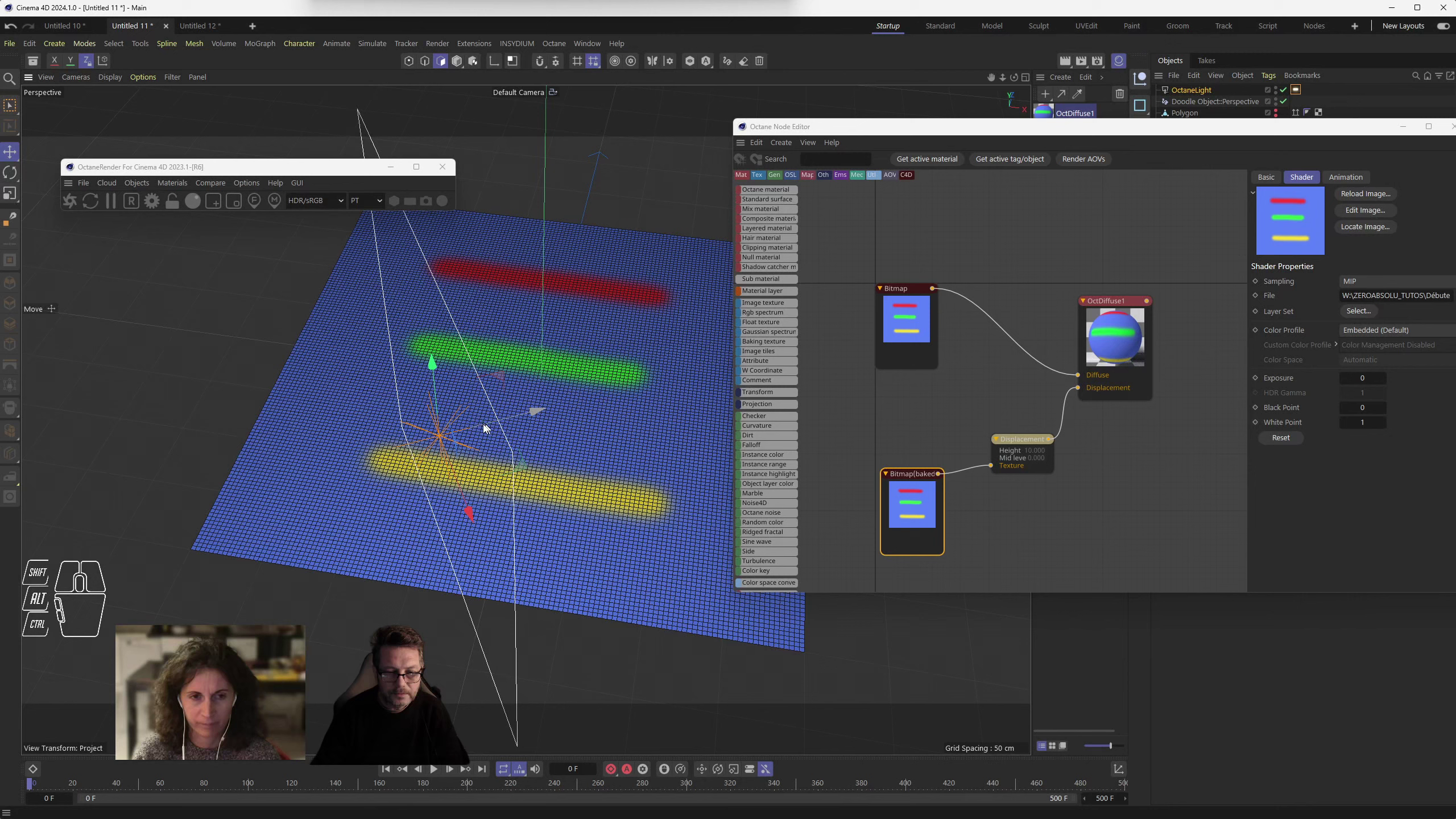
left_click(514, 424)
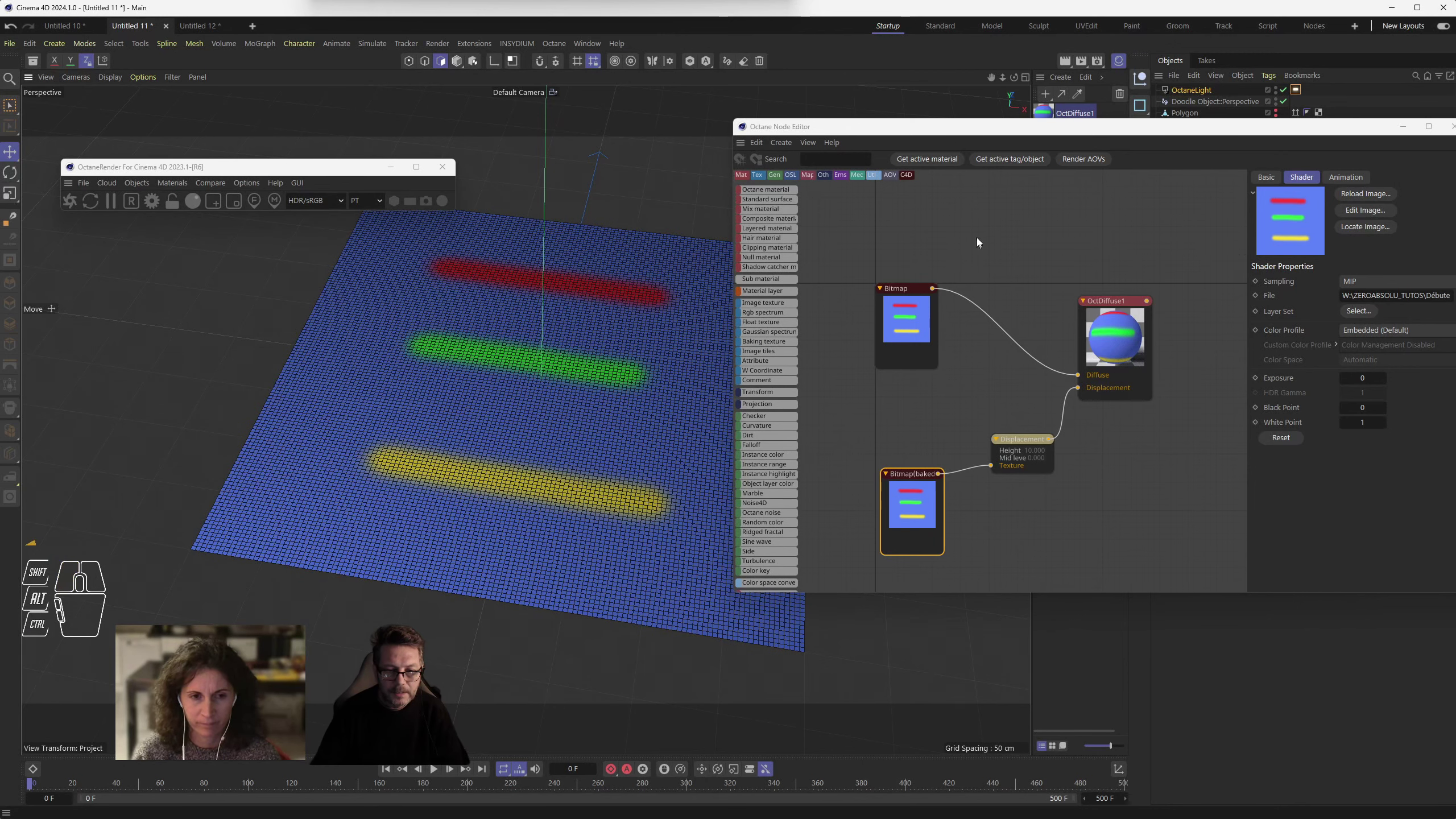
- Start rendering the striped plane in the Octane Live Viewer
left_click(73, 201)
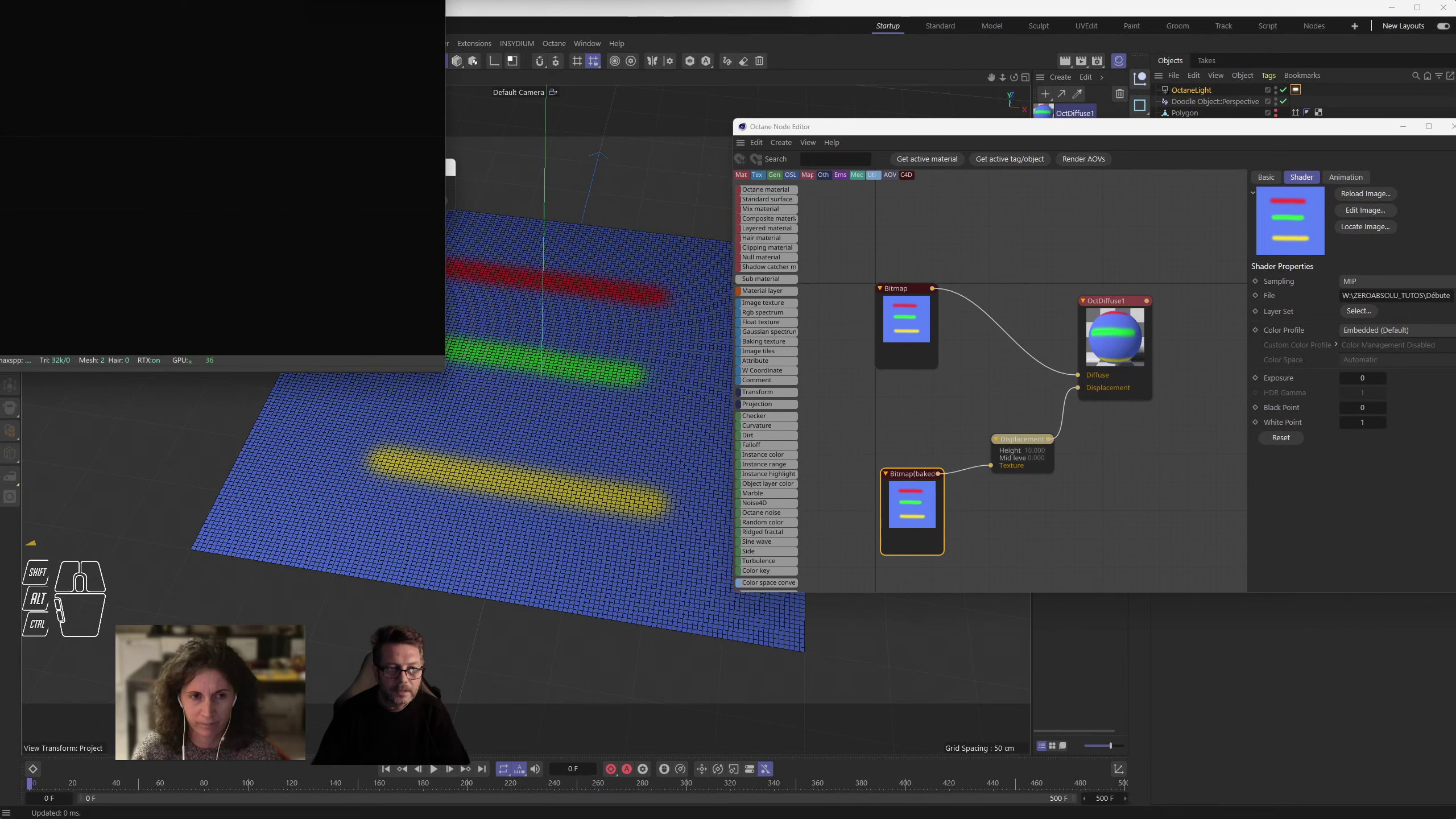
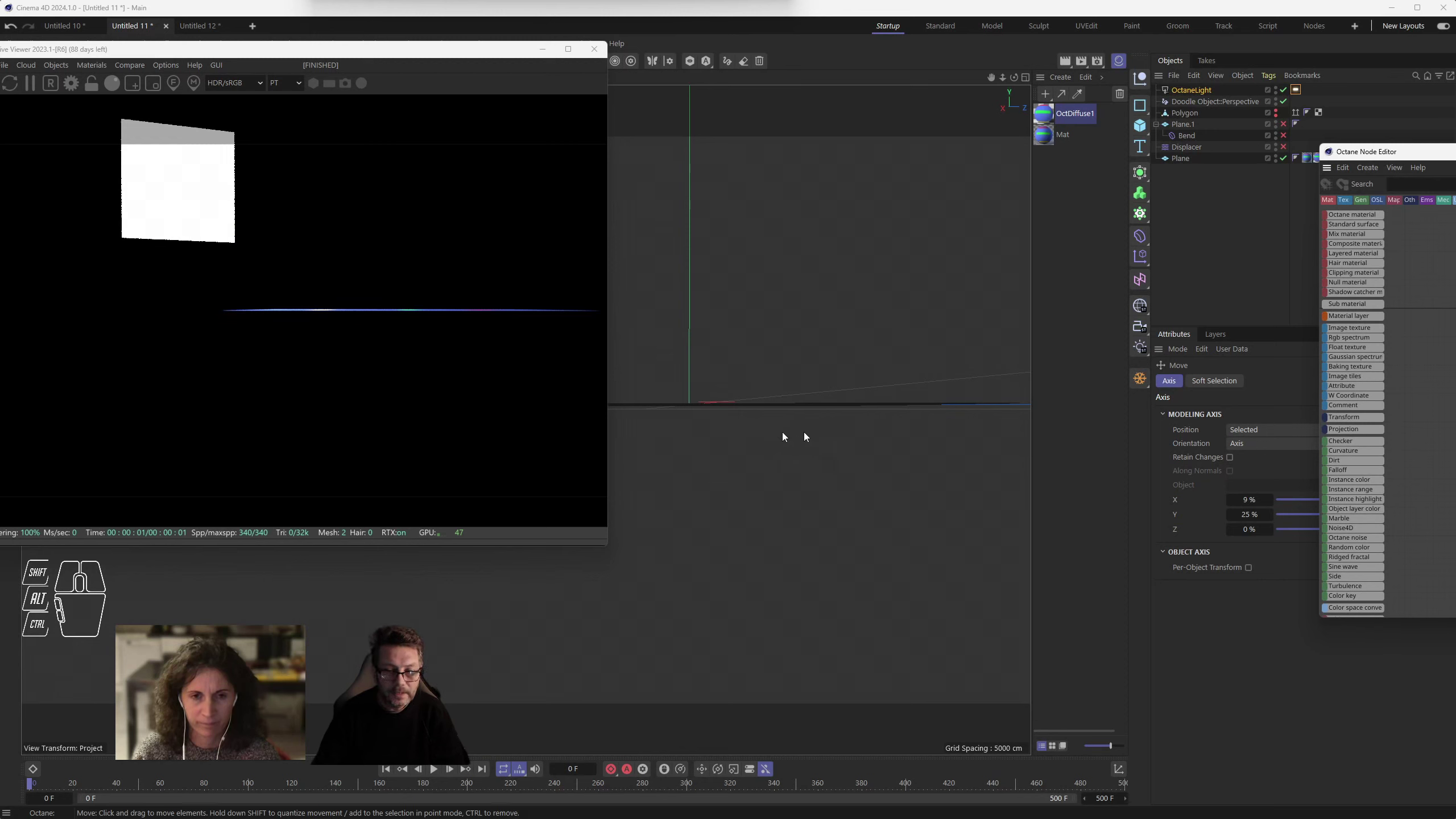
- Orbit to view the rendered plane from another angle, then restore the node graph
left_click_drag(766, 439, 838, 491)
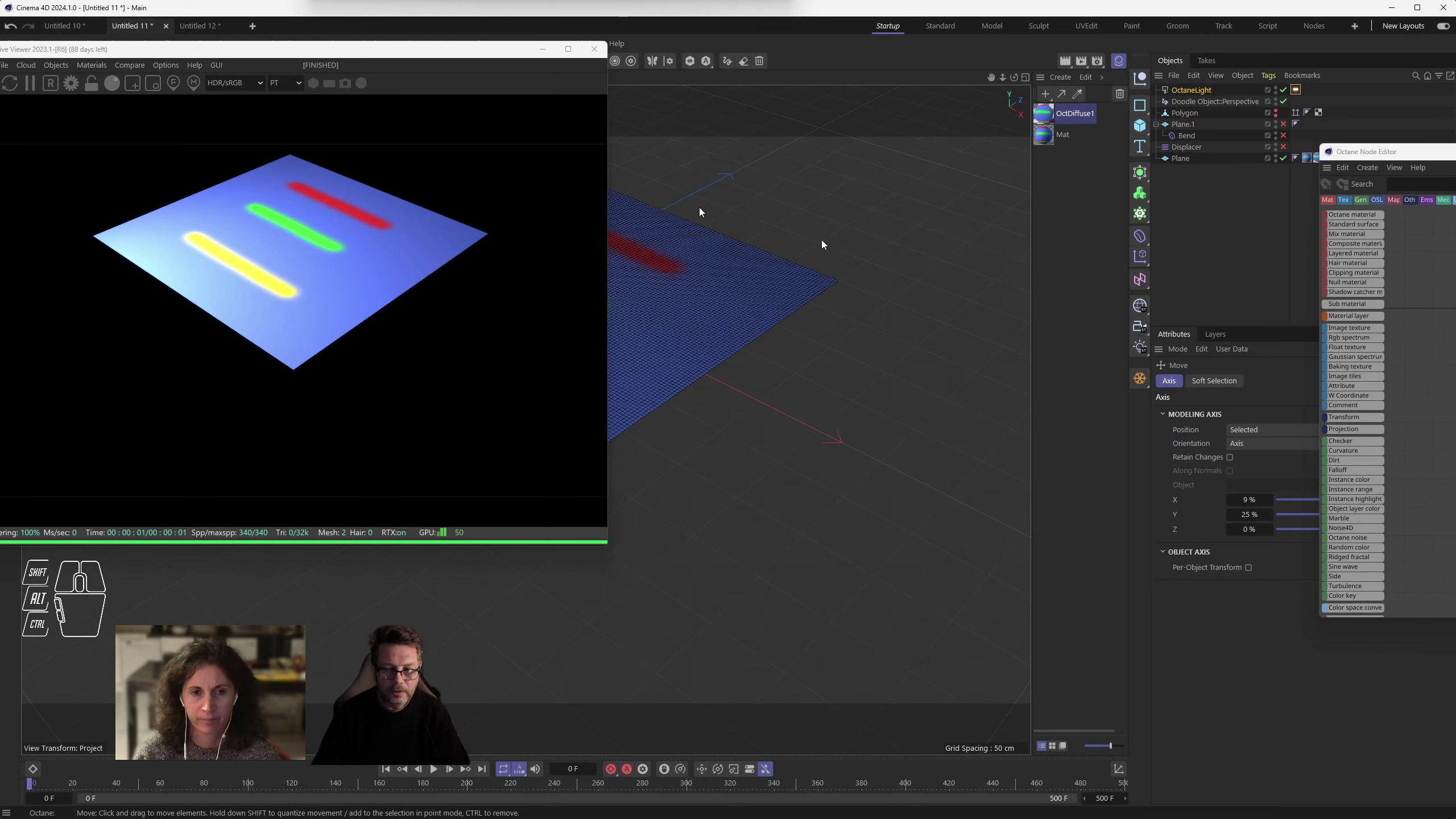
left_click(1436, 154)
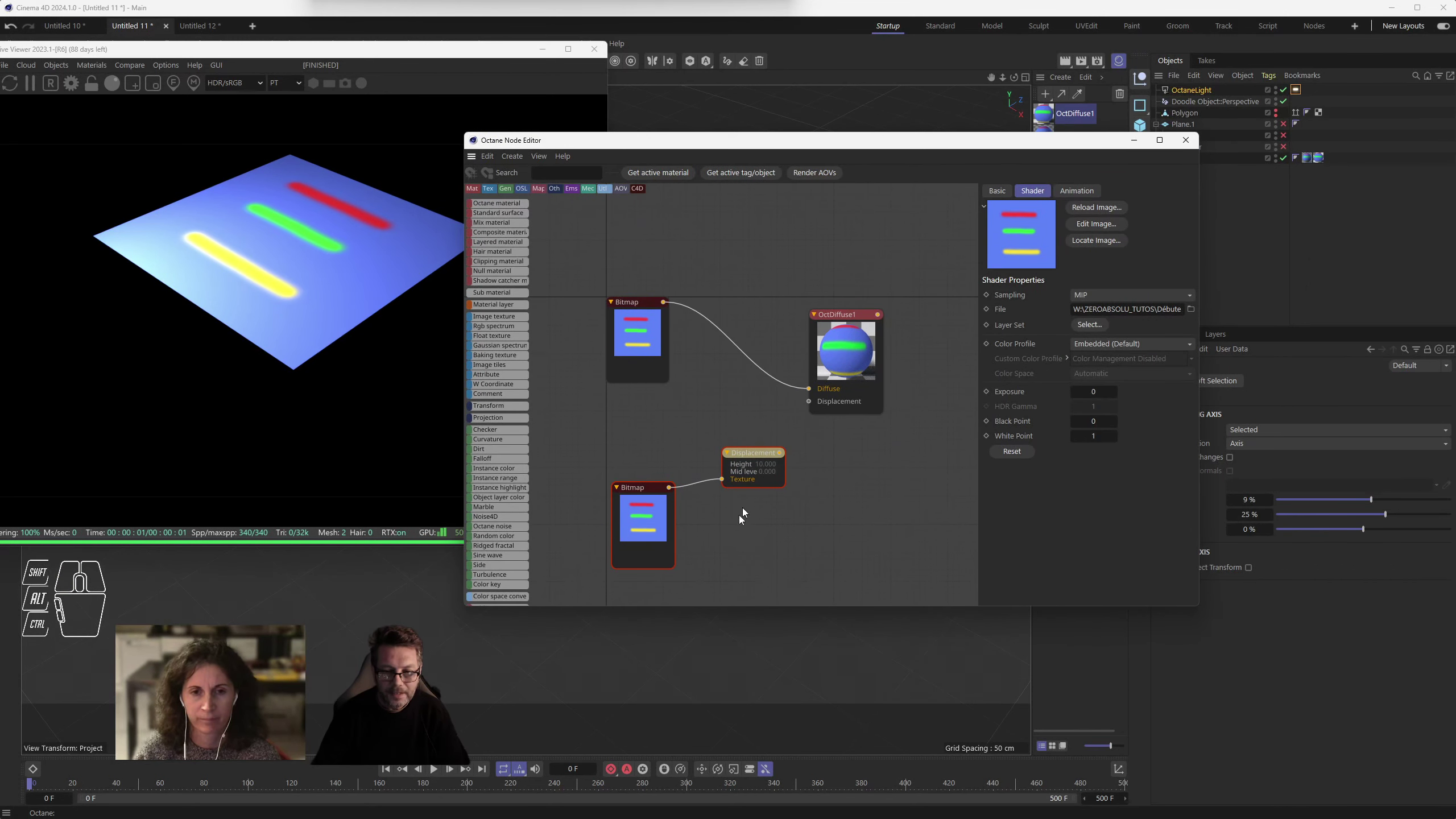
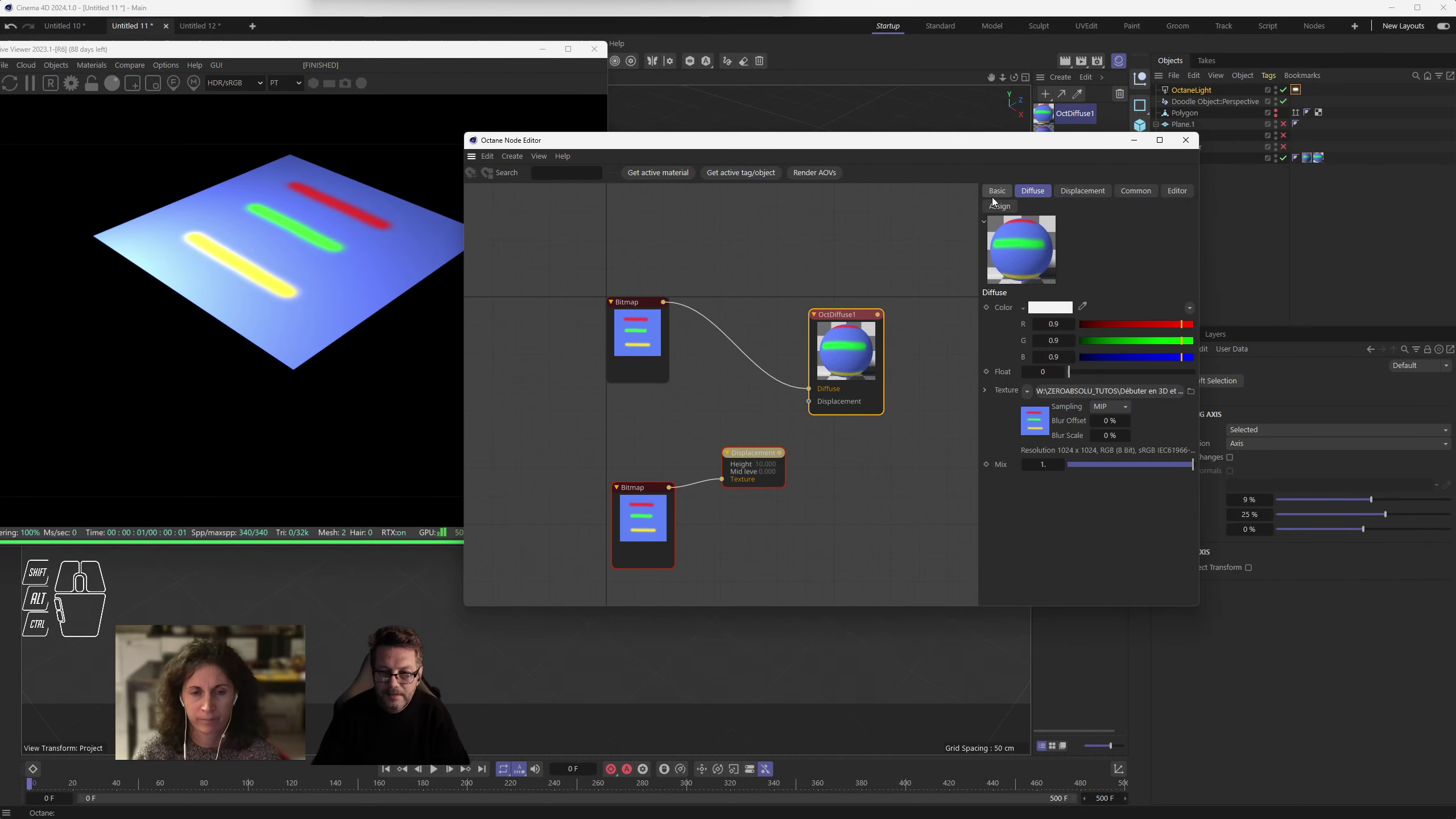
- Re-enable OctDiffuse1's Displacement channel and select the Displacement node's settings
left_click(996, 195)
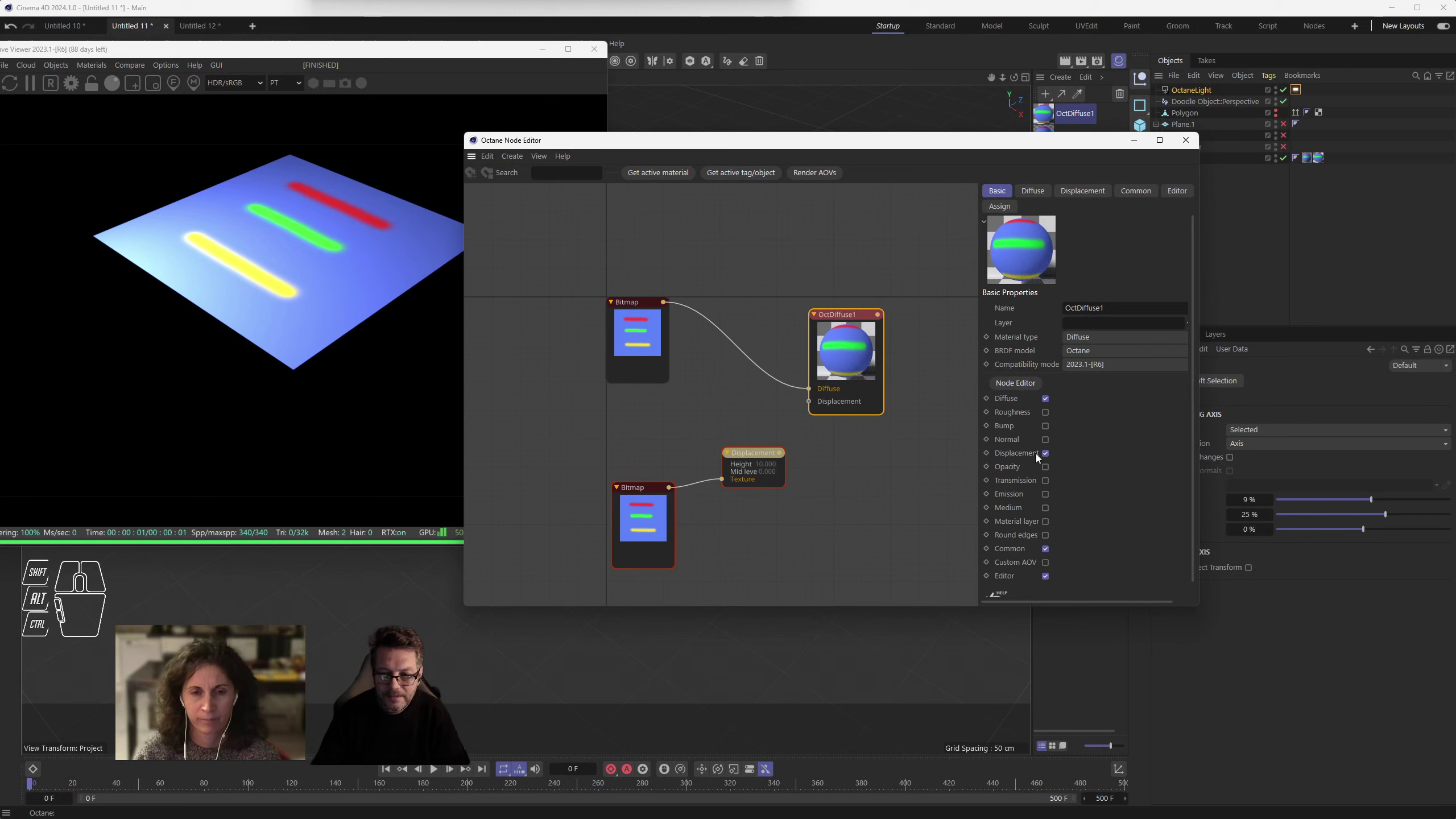
left_click(1053, 455)
left_click(1052, 437)
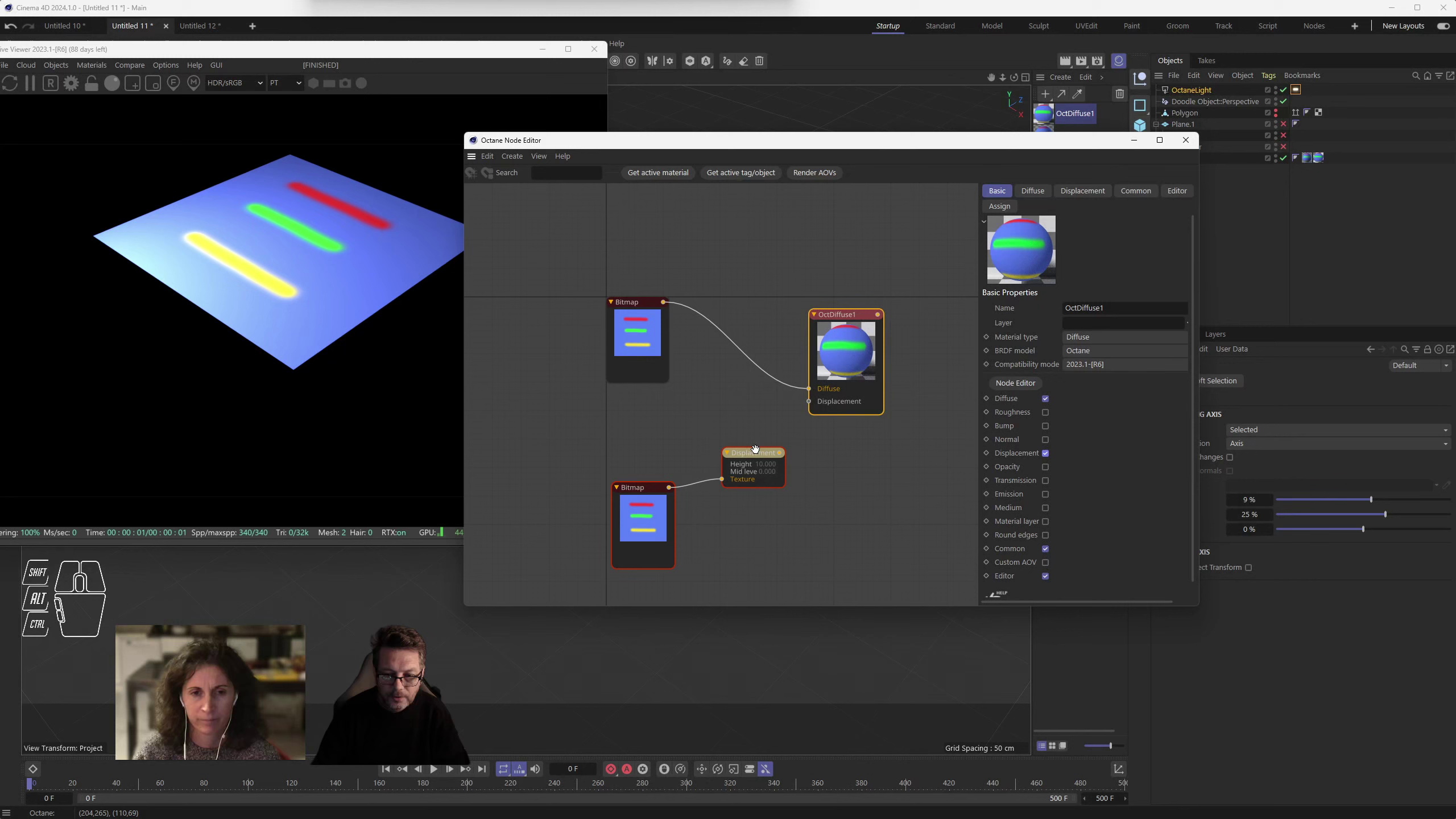
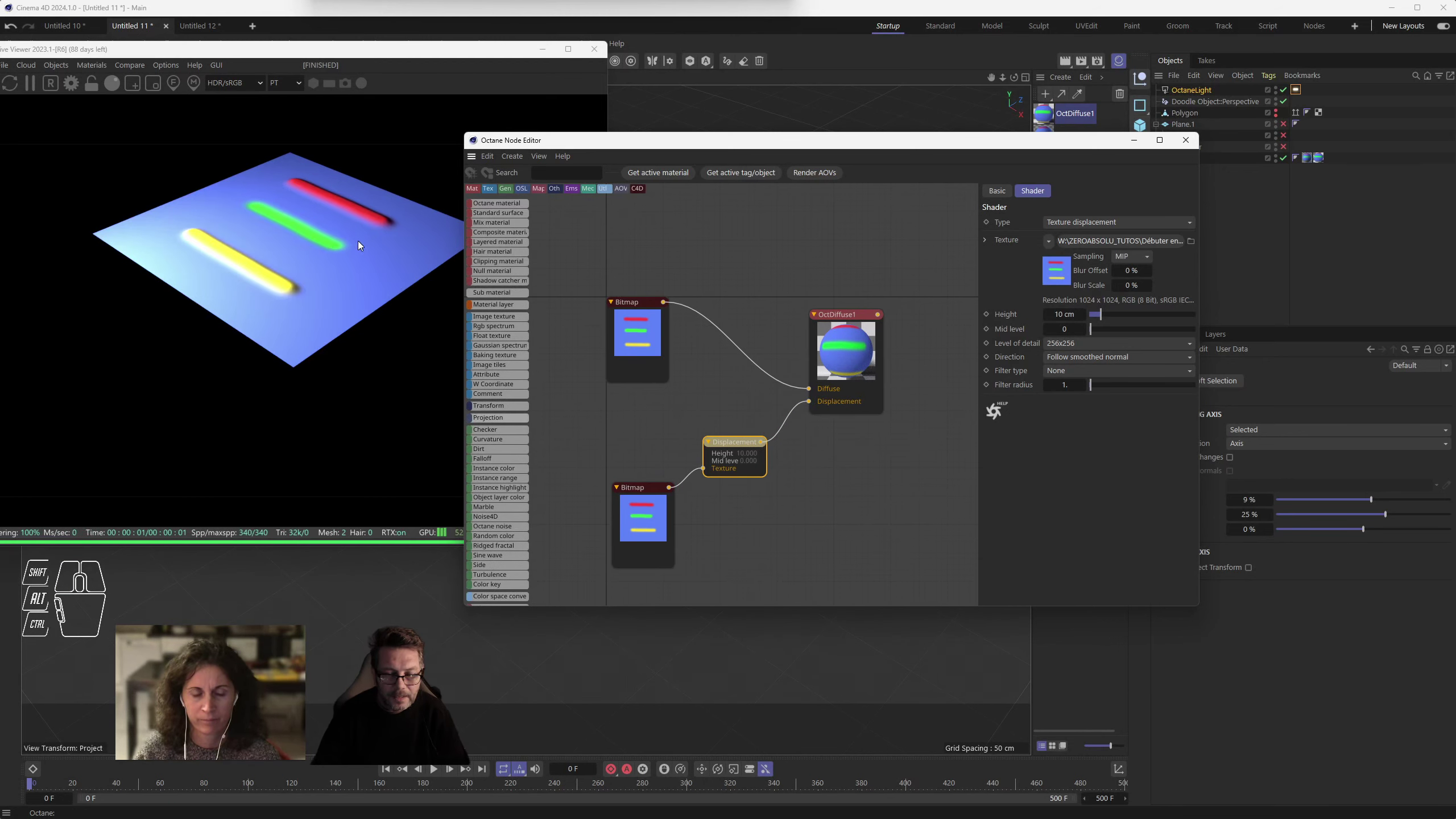
left_click_drag(341, 258, 378, 196)
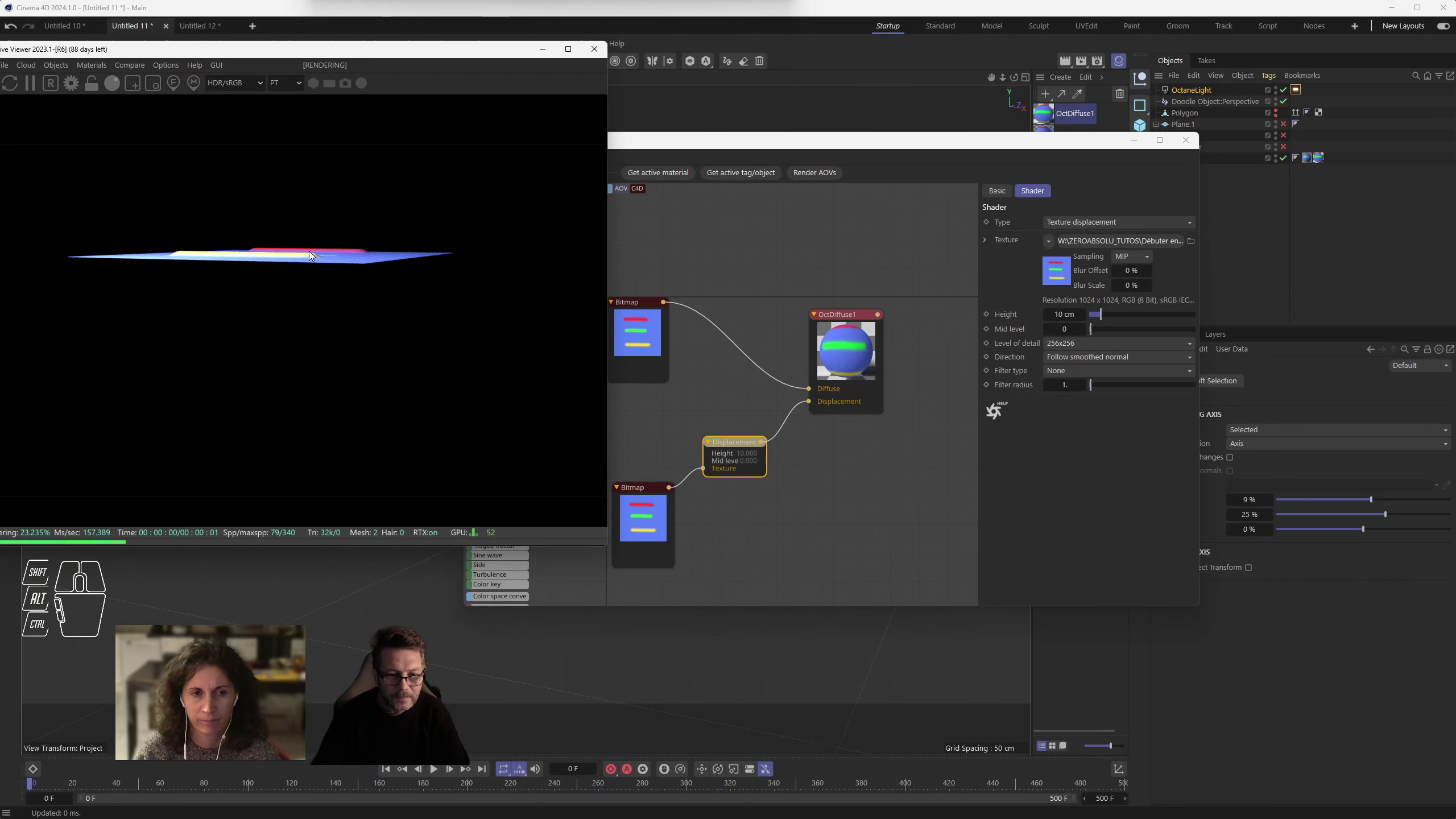
scroll("up", 3)
scroll("up", 3)
left_click_drag(335, 221, 350, 292)
scroll("up", 3)
middle_click(361, 303)
left_click_drag(380, 319, 391, 304)
left_click(399, 316)
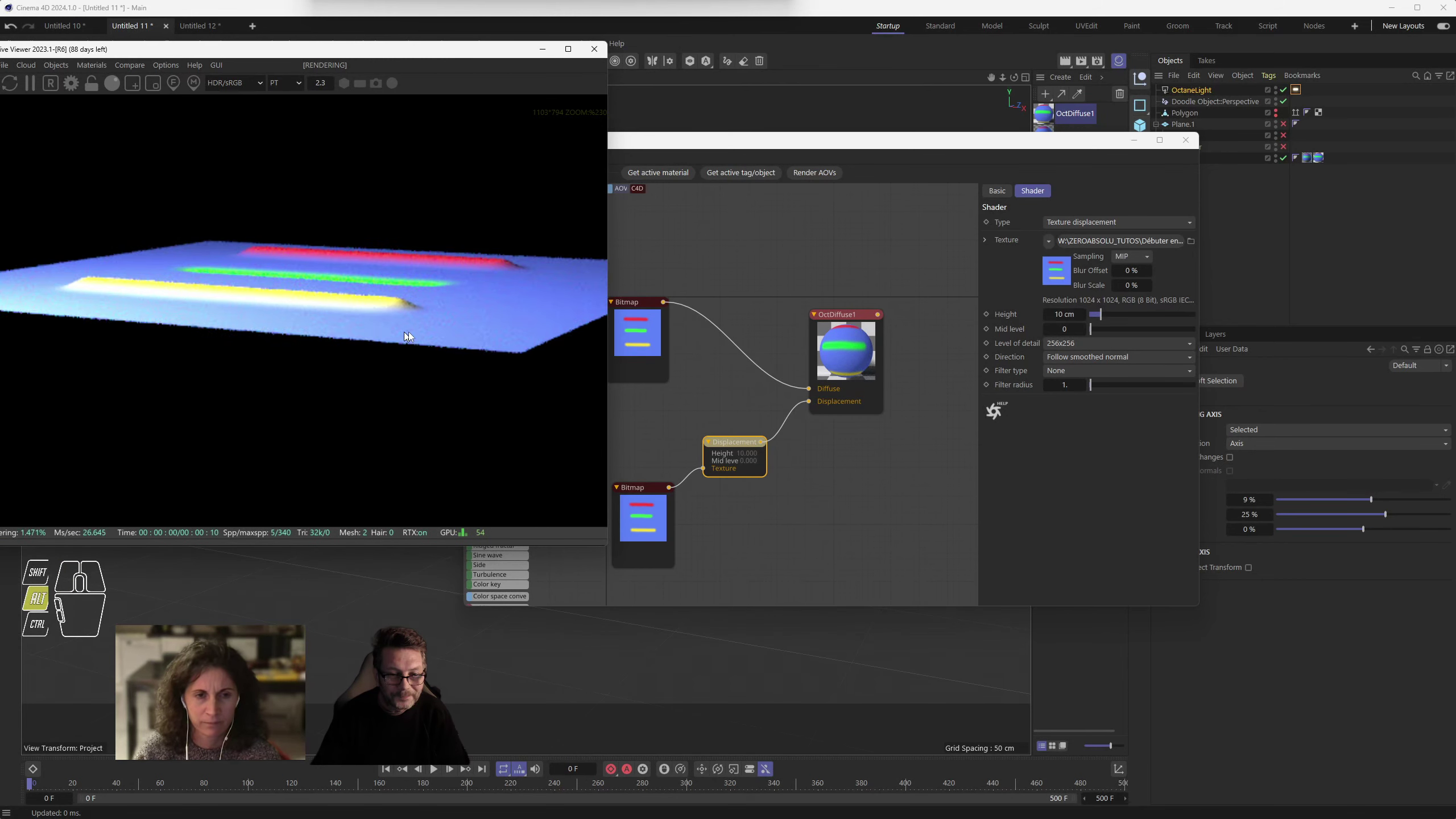
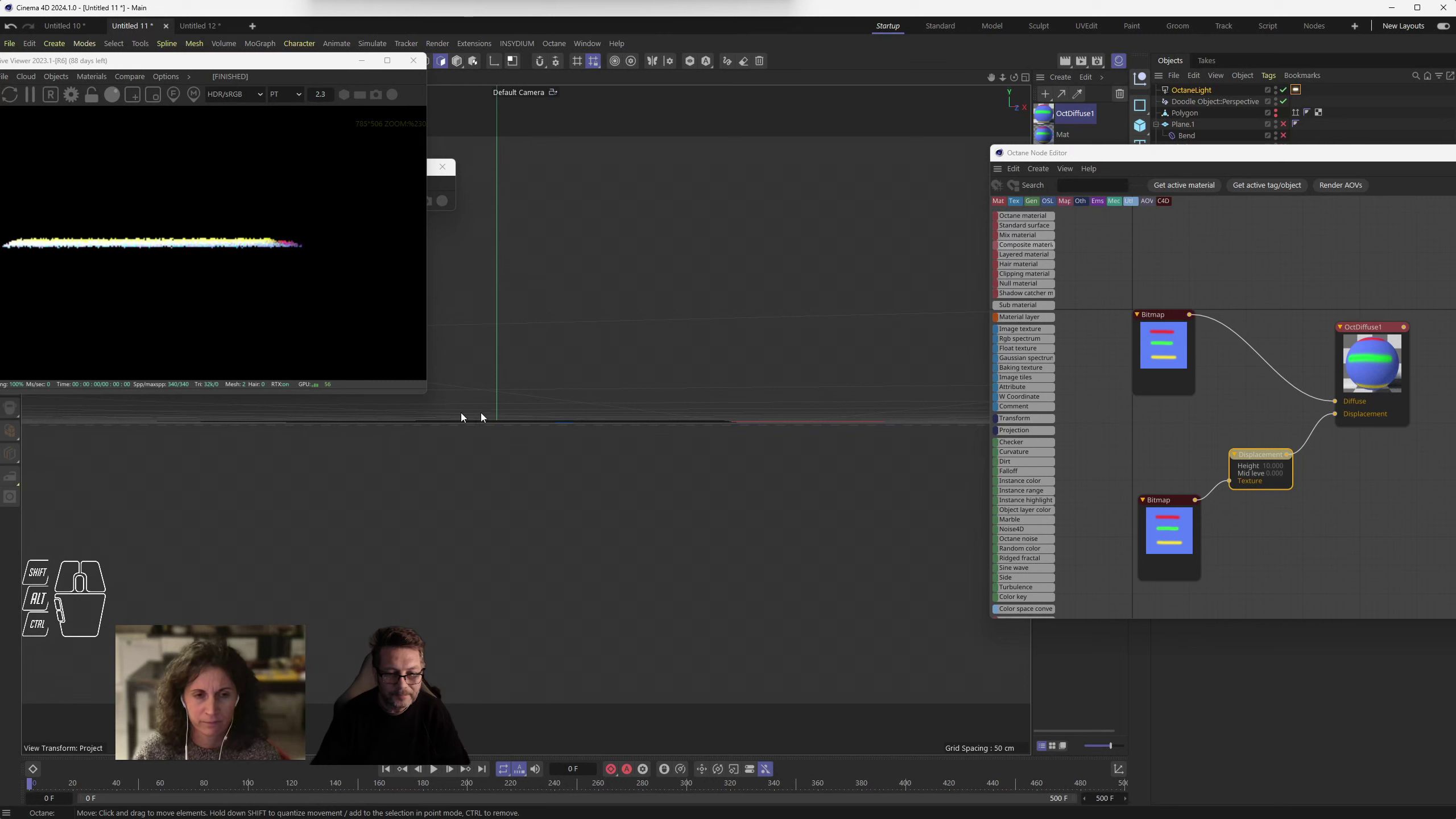
left_click(543, 426)
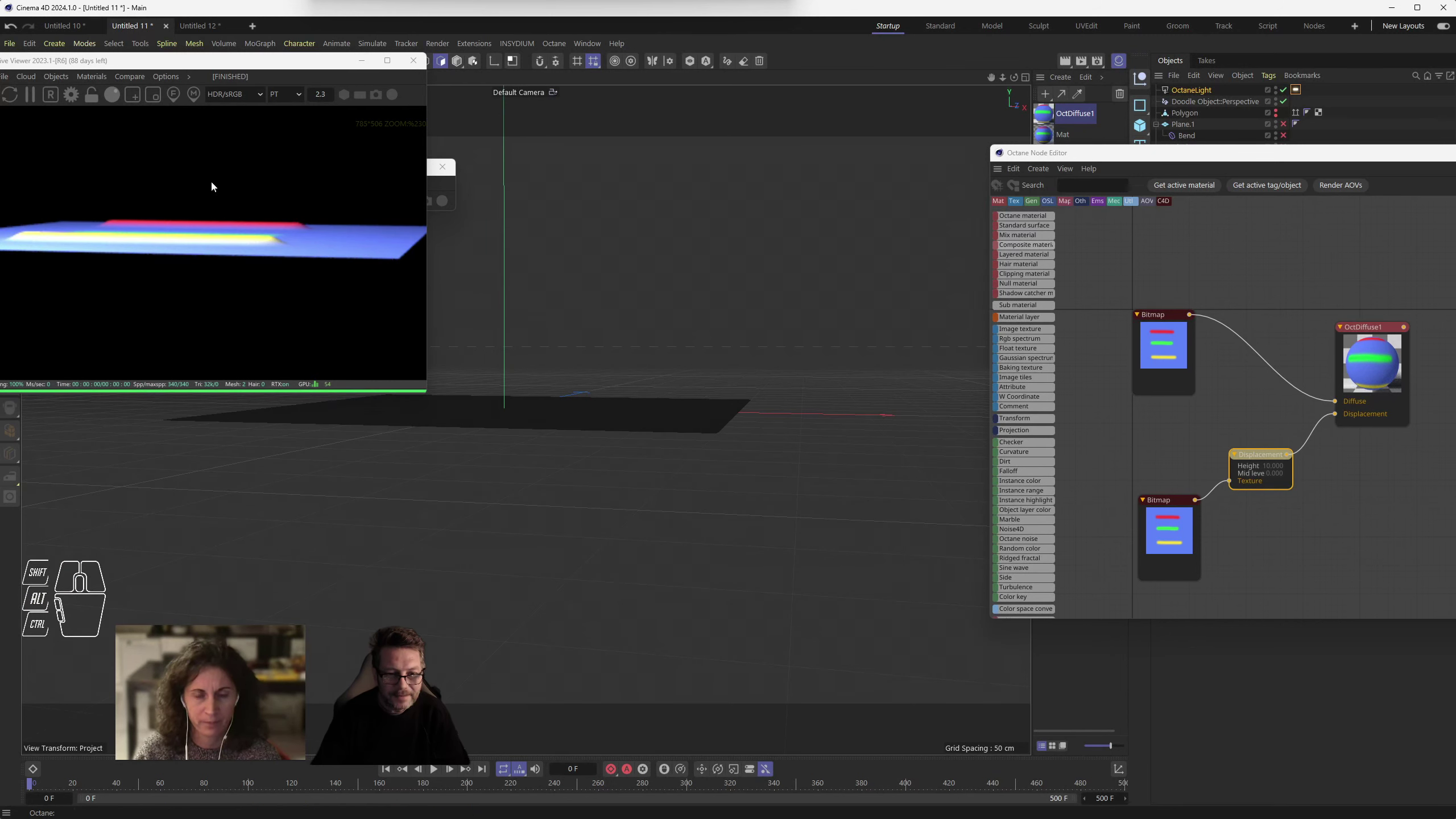
left_click_drag(278, 73, 364, 115)
left_click_drag(569, 403, 683, 513)
left_click_drag(675, 511, 634, 543)
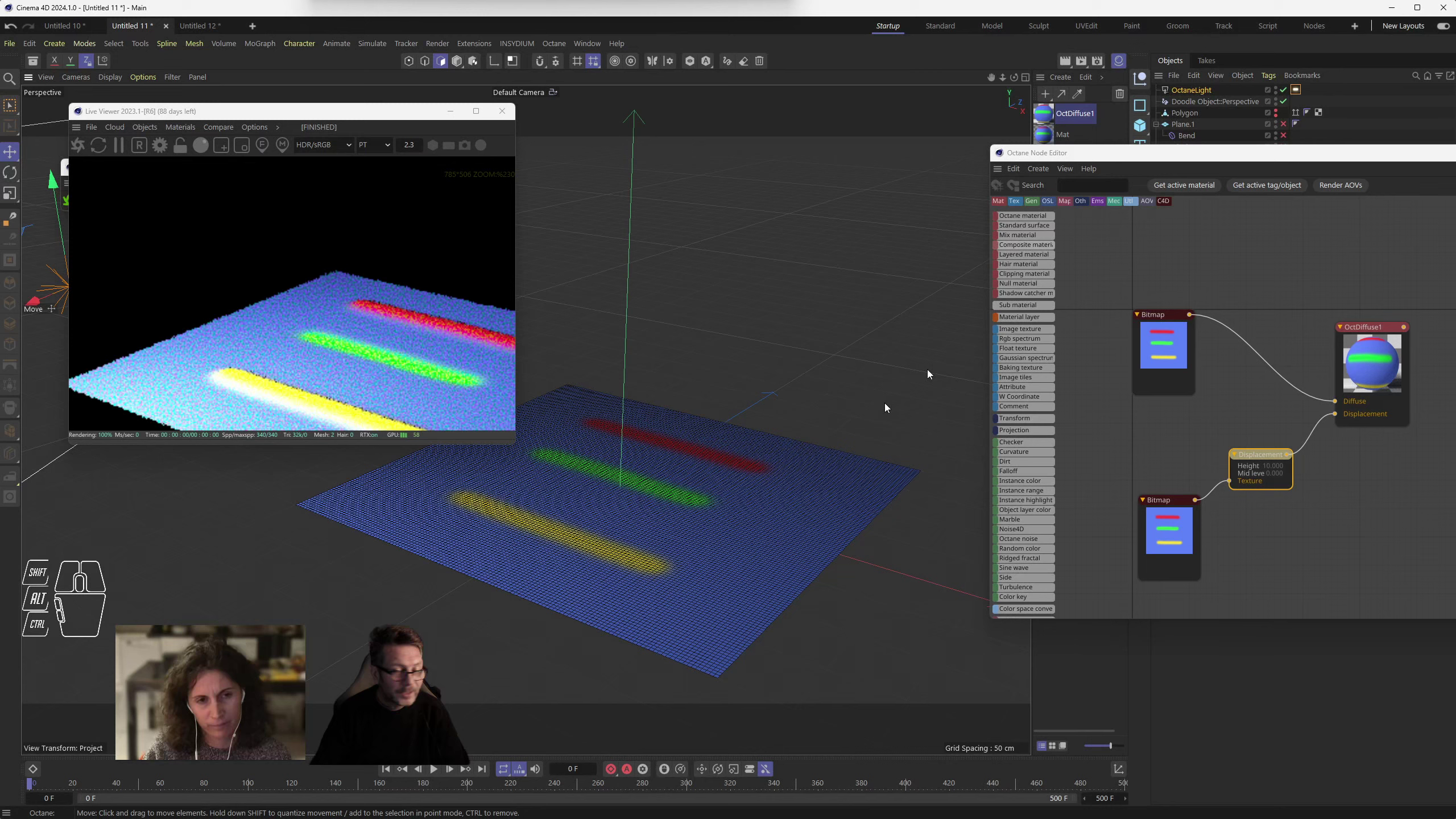
- Add a Displacer deformer, nest it under the Plane and enable it to raise the stripes
left_click(1083, 156)
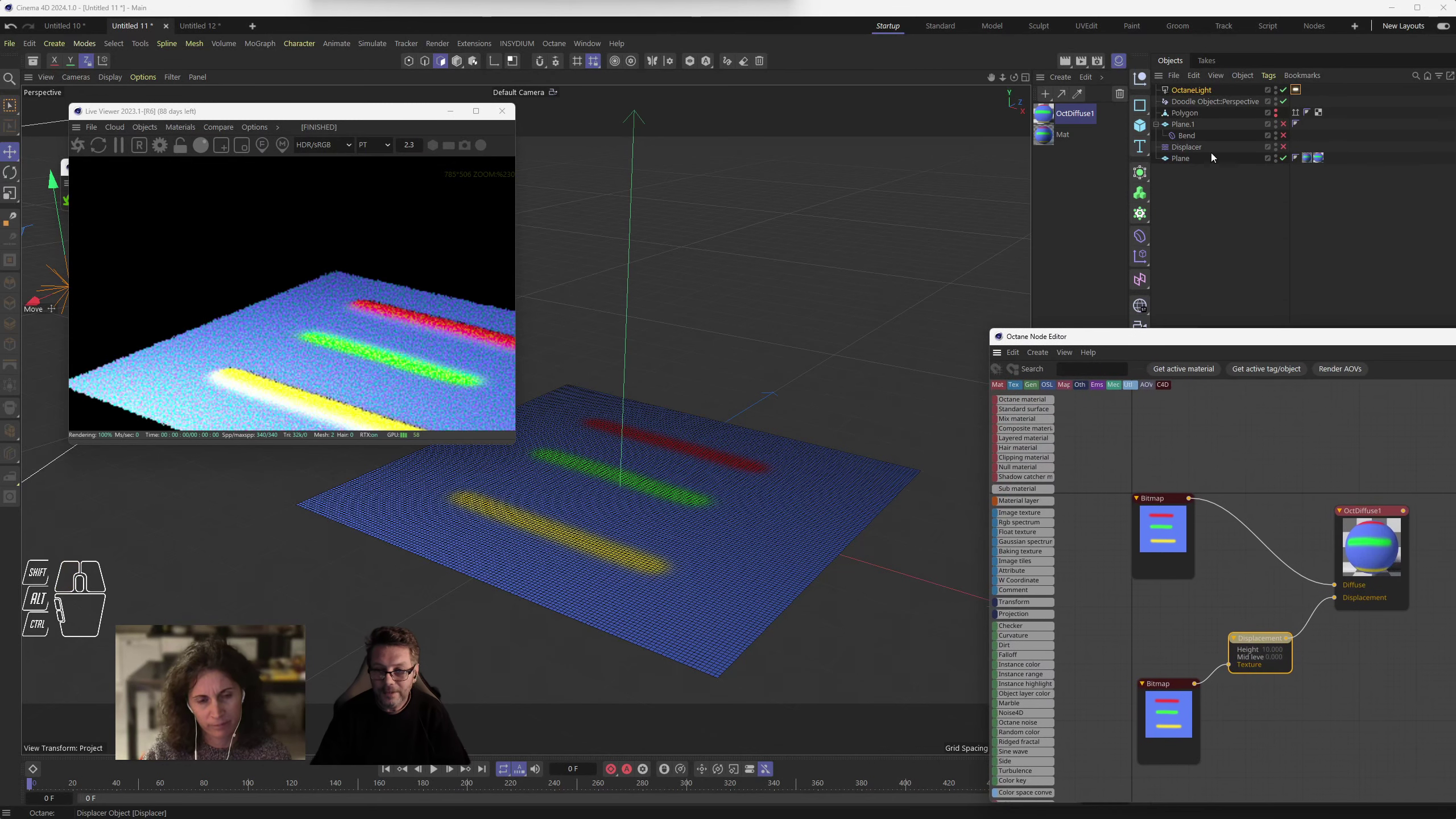
left_click_drag(1197, 148, 1190, 162)
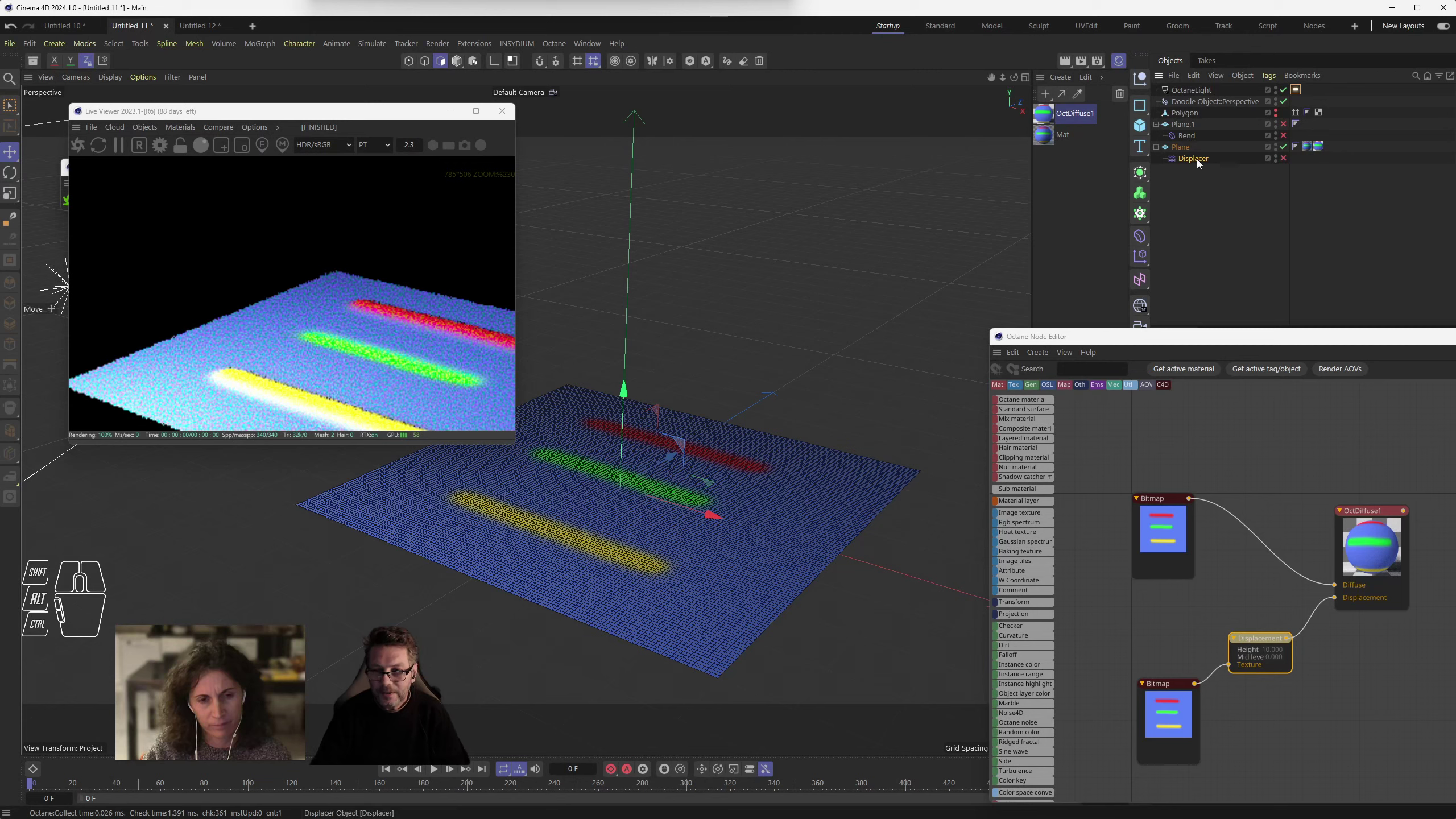
left_click(1291, 161)
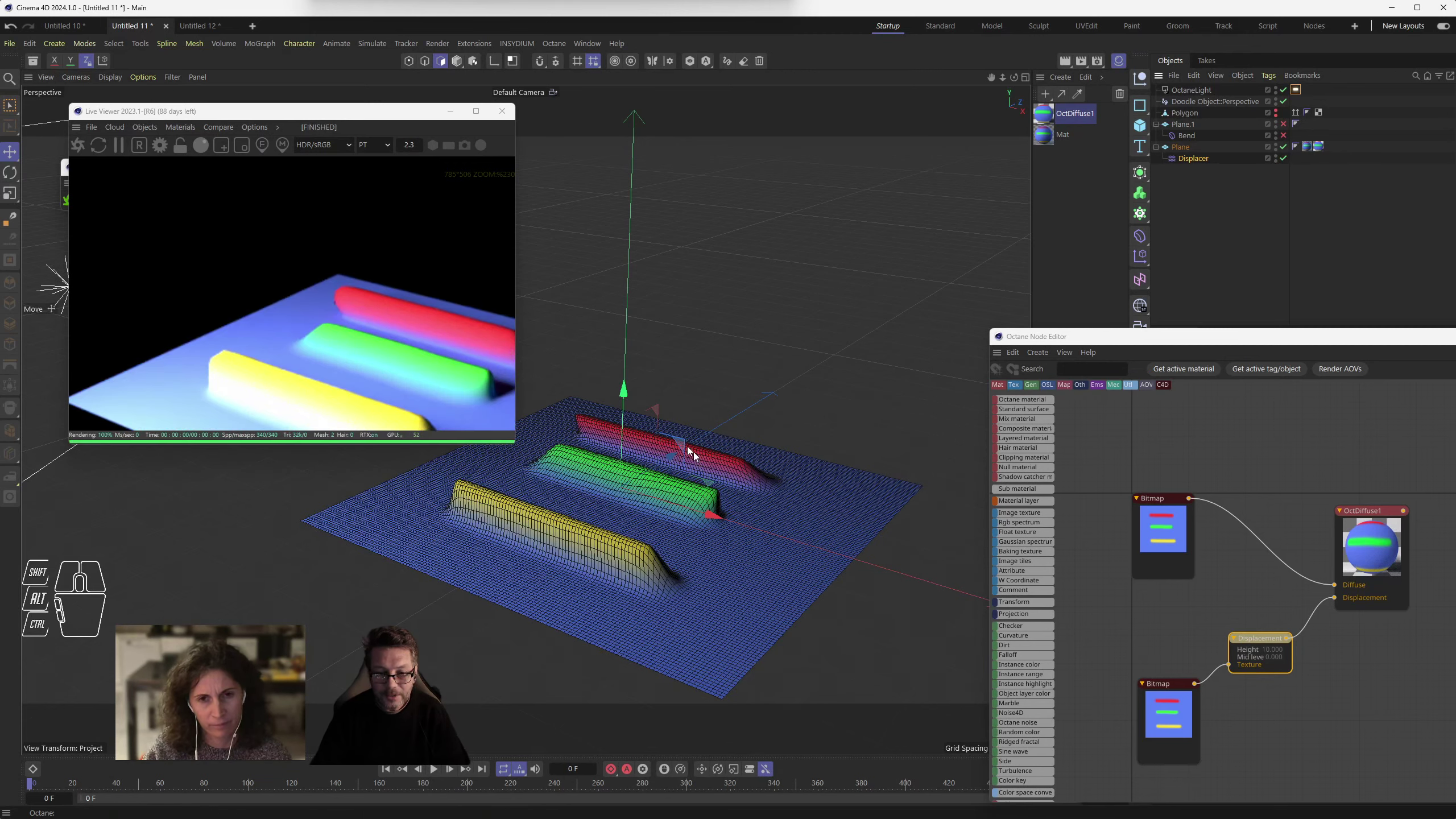
- Orbit around the raised stripes and move the node editor aside
left_click_drag(656, 559, 657, 563)
scroll("down", 3)
left_click_drag(671, 534, 675, 435)
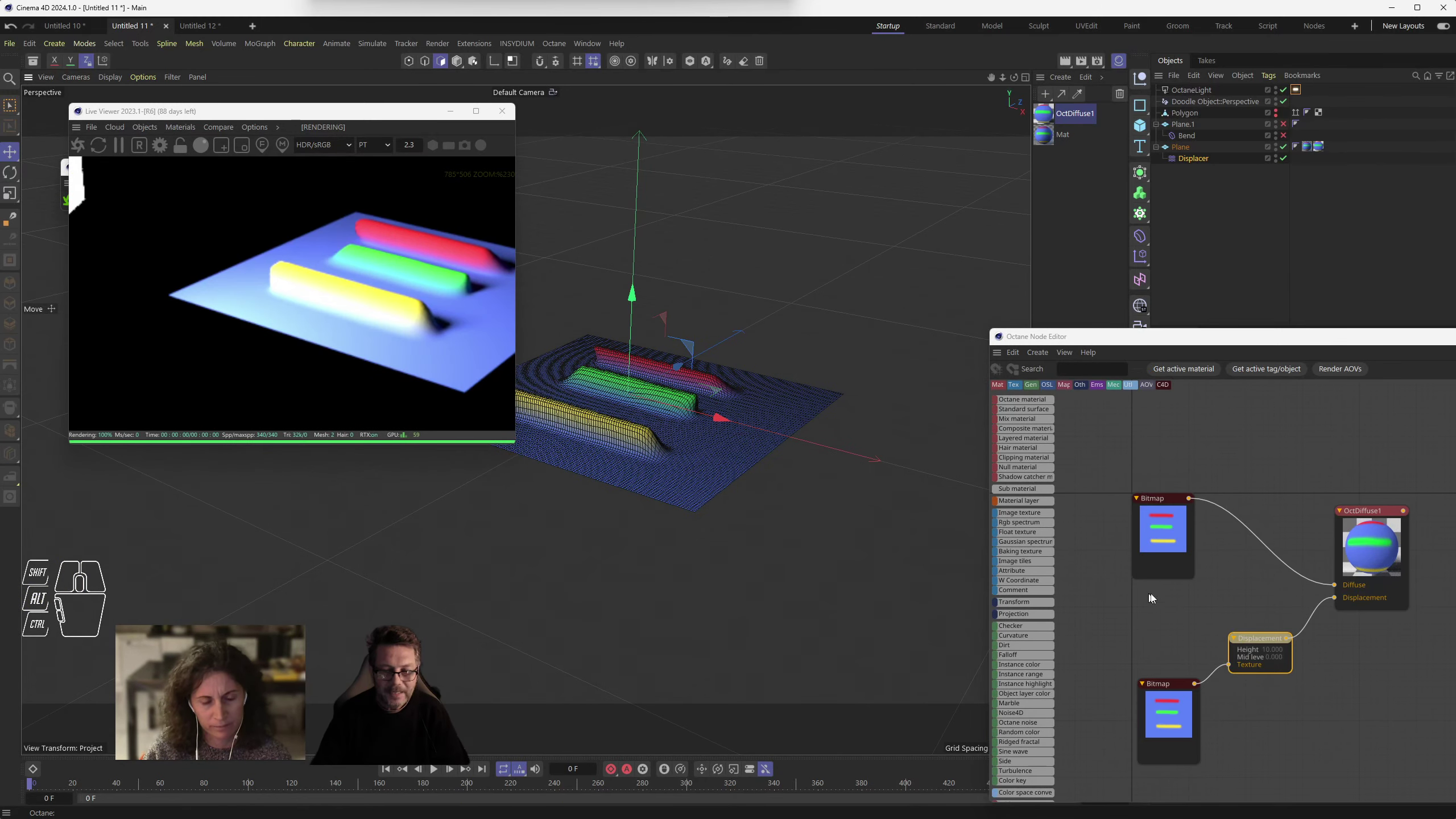
left_click(1205, 341)
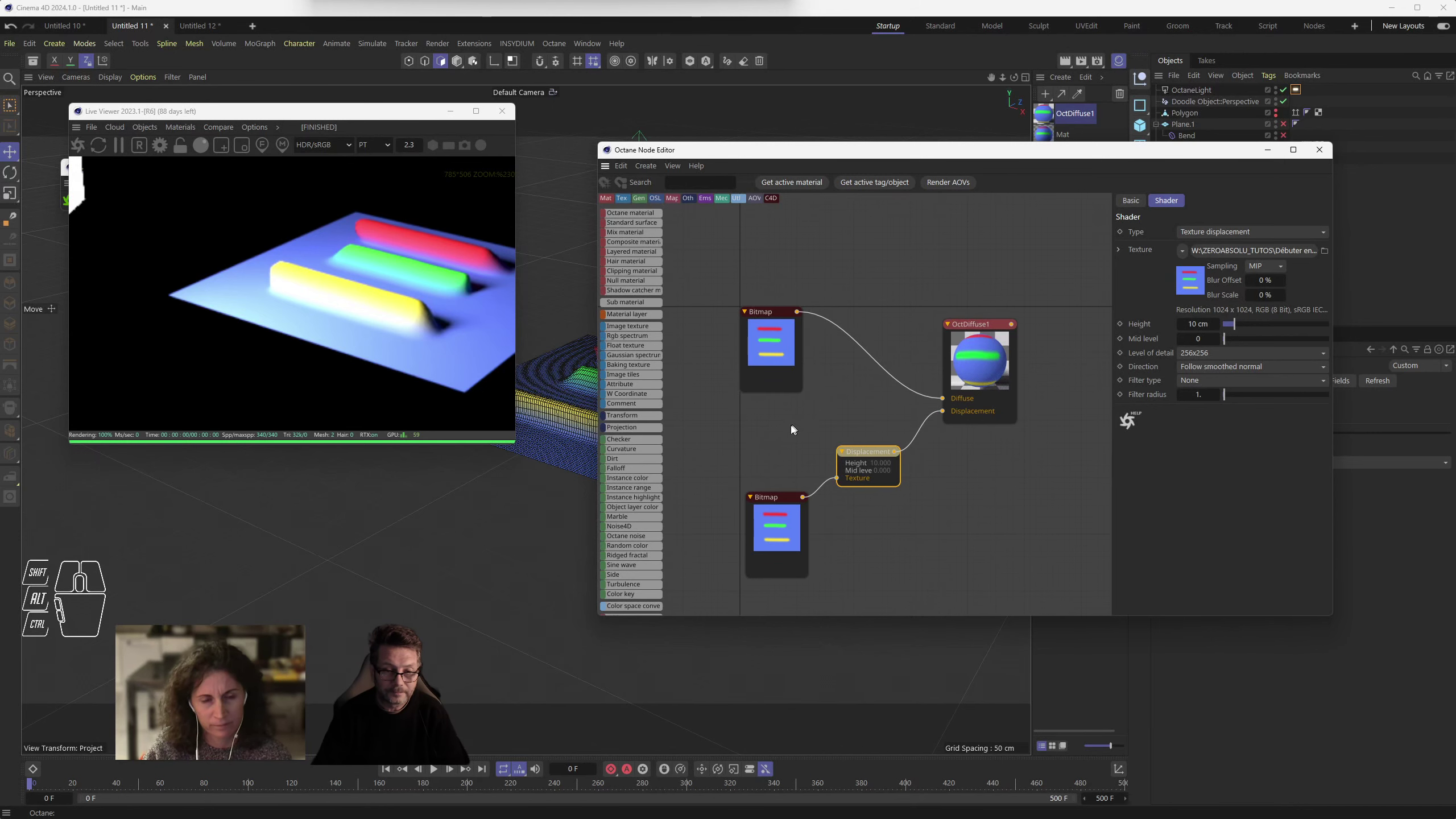
left_click_drag(799, 152, 837, 249)
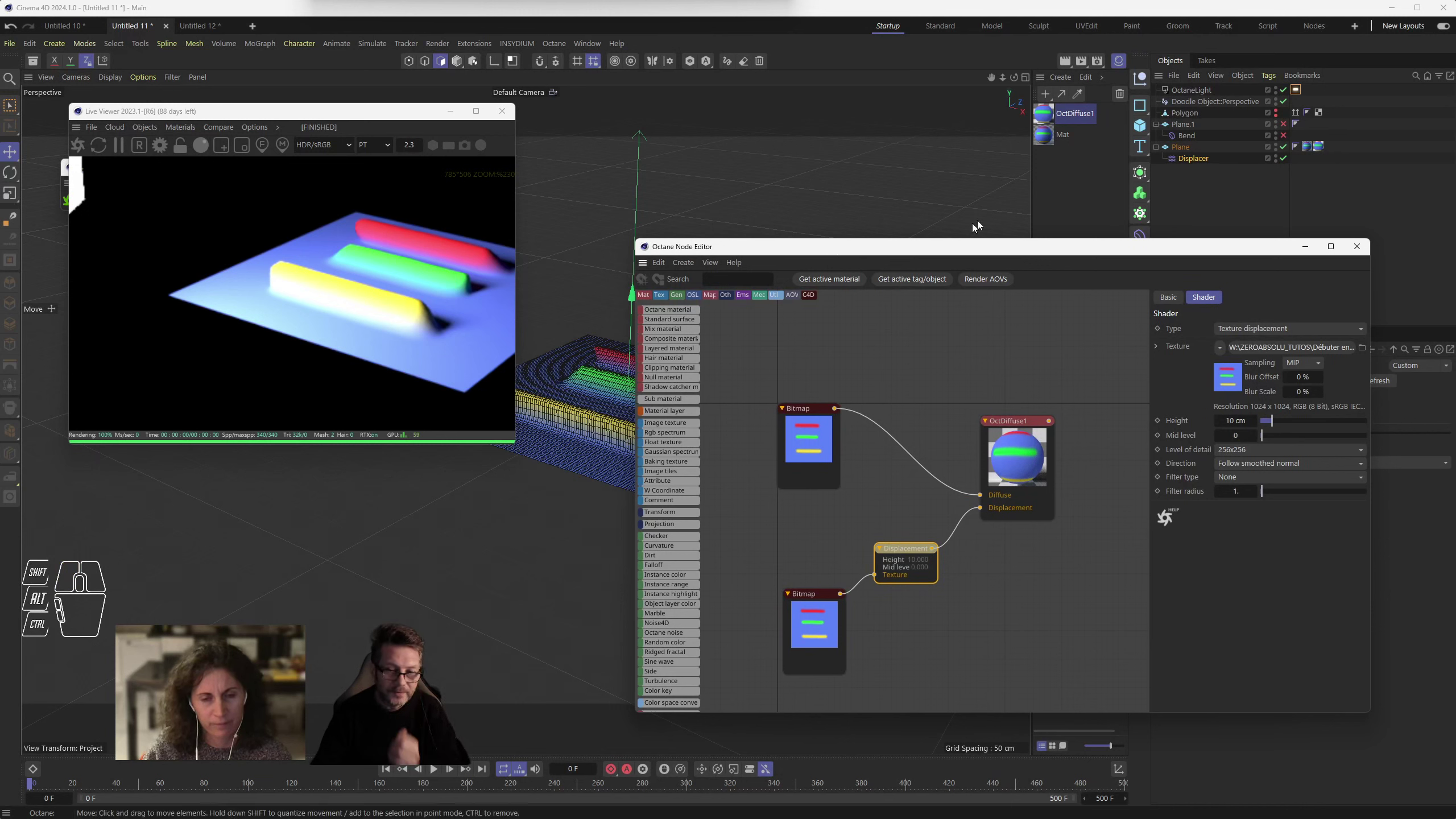
- Disable the Displacer again so the plane renders nearly flat
left_click(1292, 159)
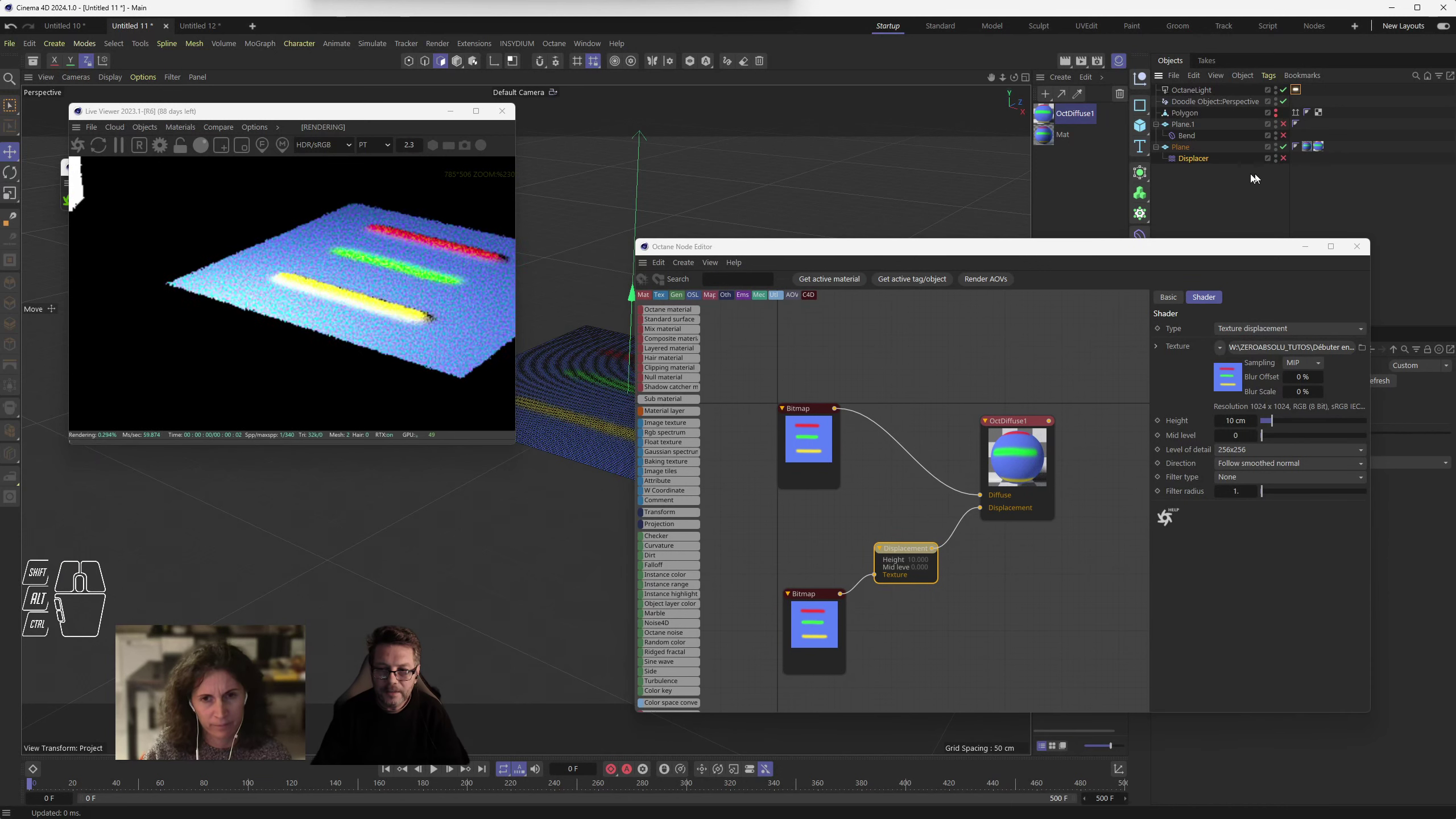
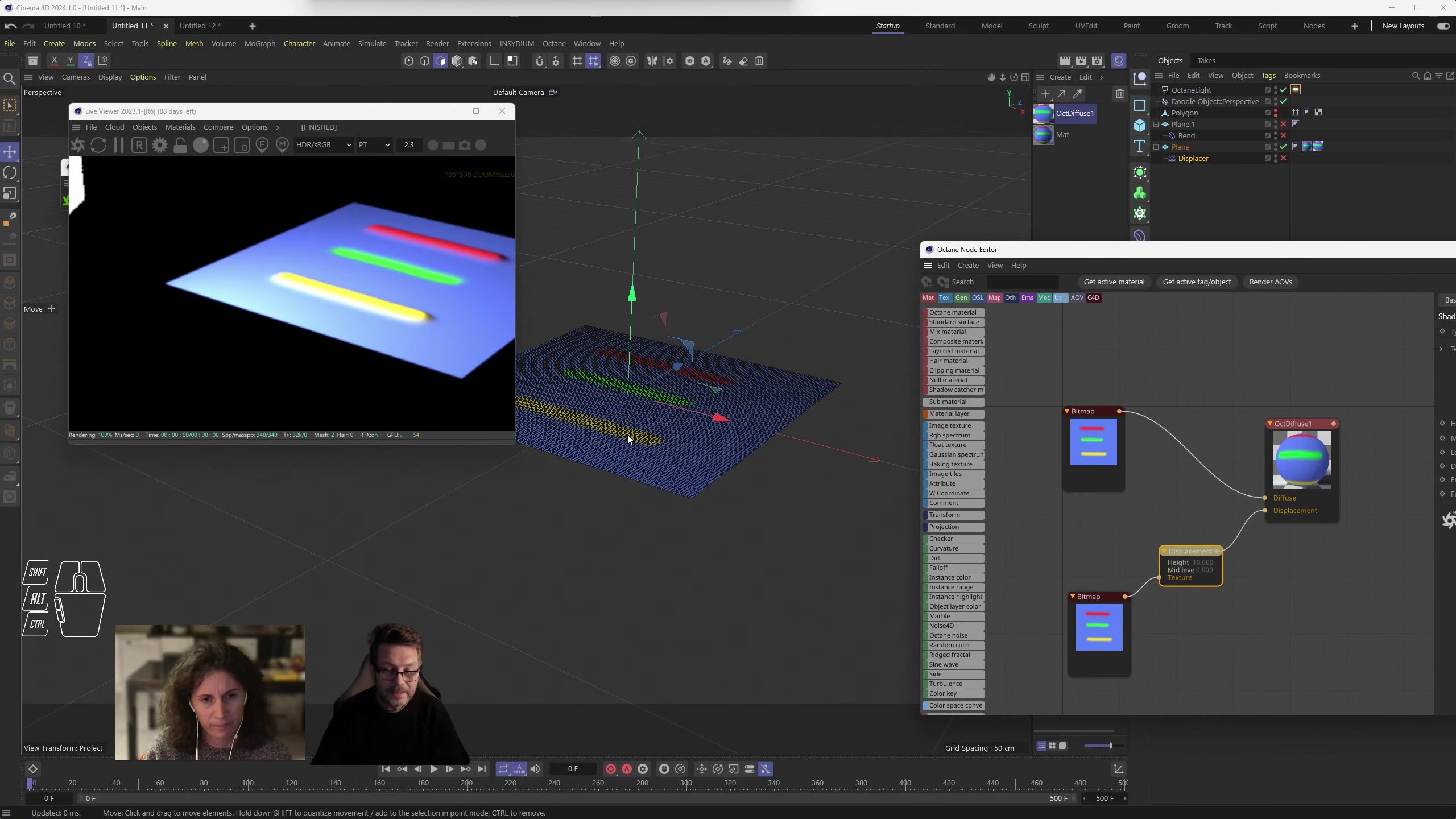
left_click_drag(1065, 255, 943, 358)
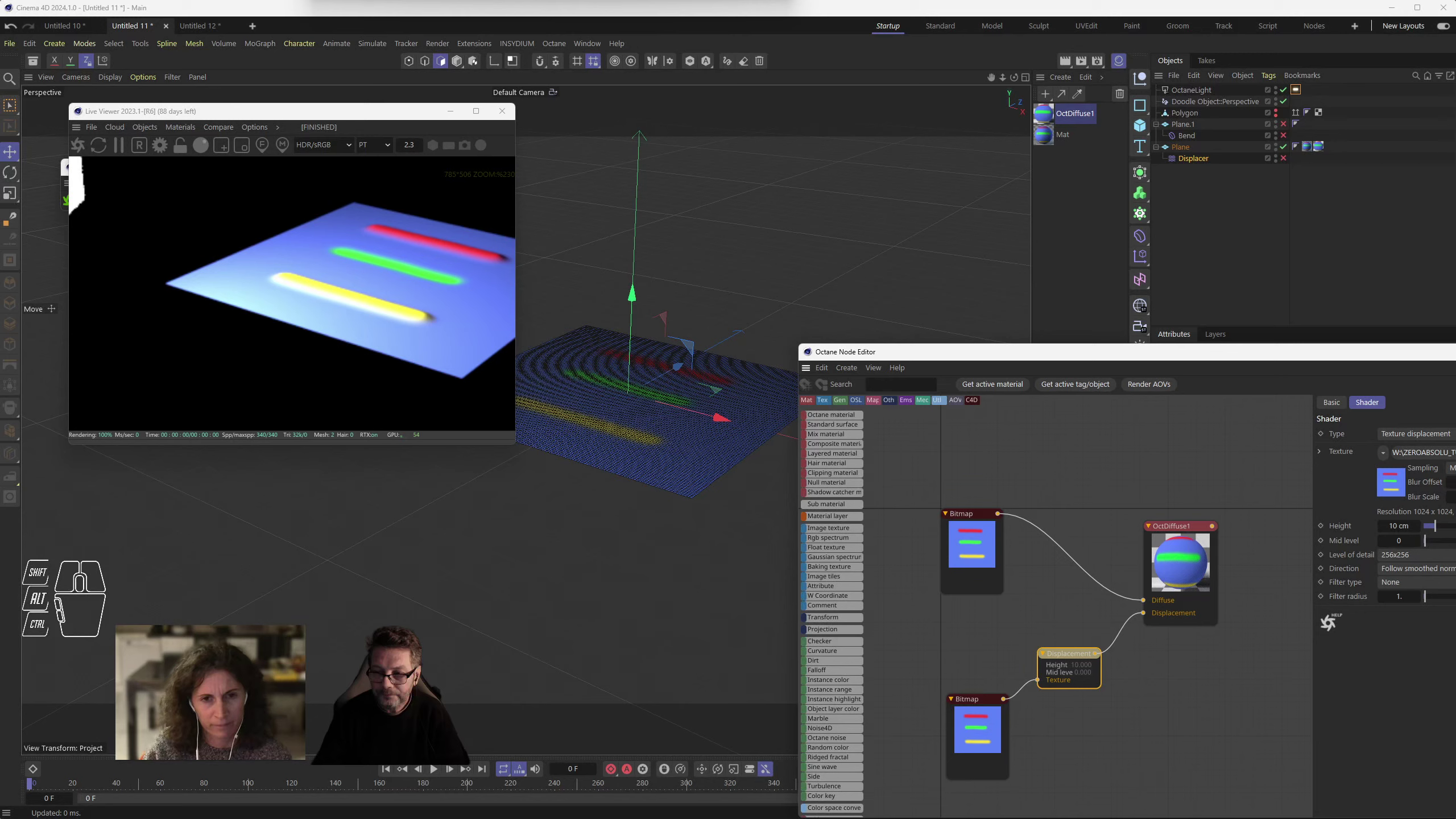
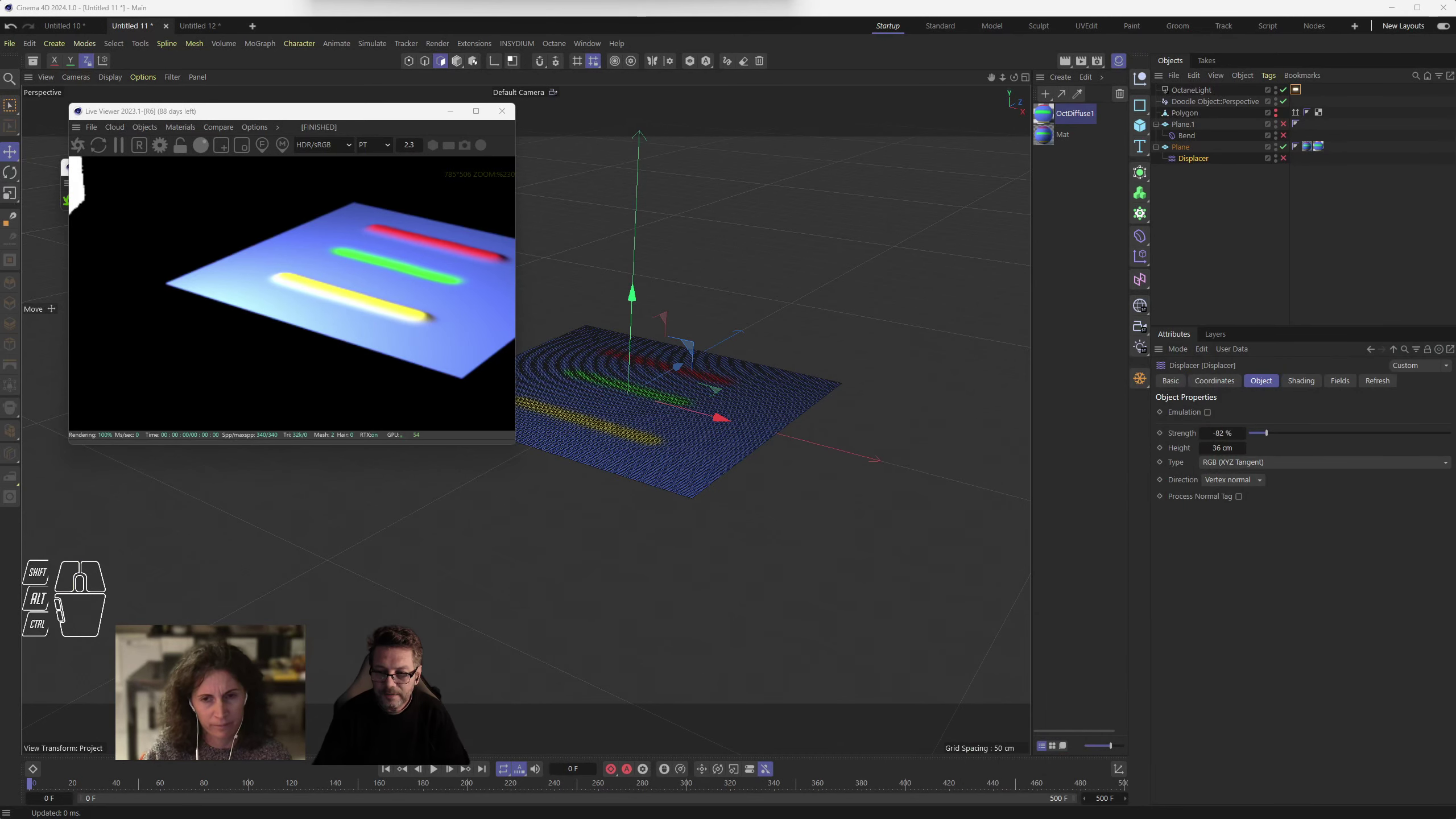
- Select the Plane object in the Object Manager and frame it in the viewport
left_click(1194, 164)
left_click(1192, 152)
left_click(1199, 162)
left_click(1186, 146)
left_click(1189, 159)
middle_click(647, 424)
middle_click(651, 423)
middle_click(653, 421)
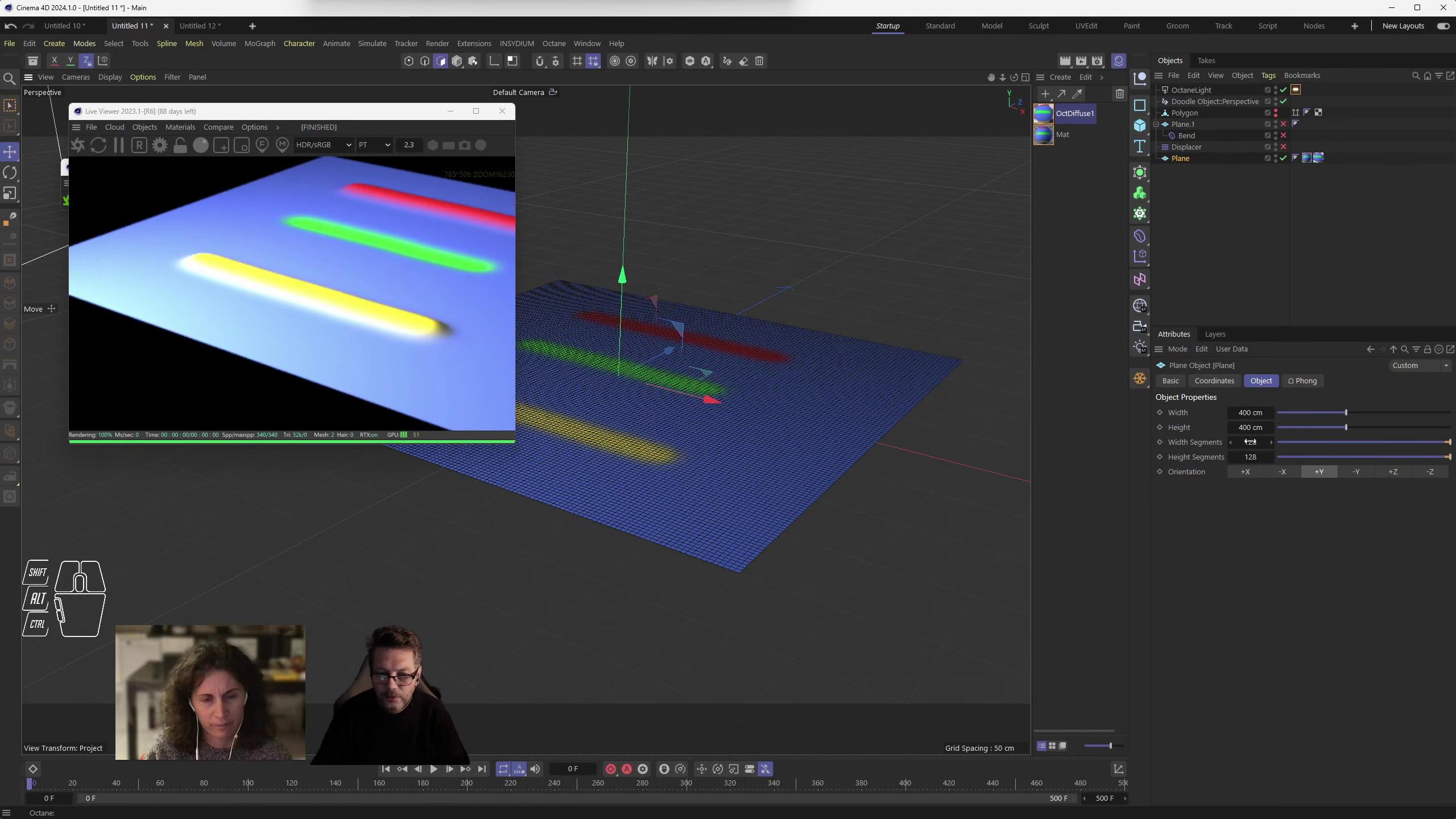
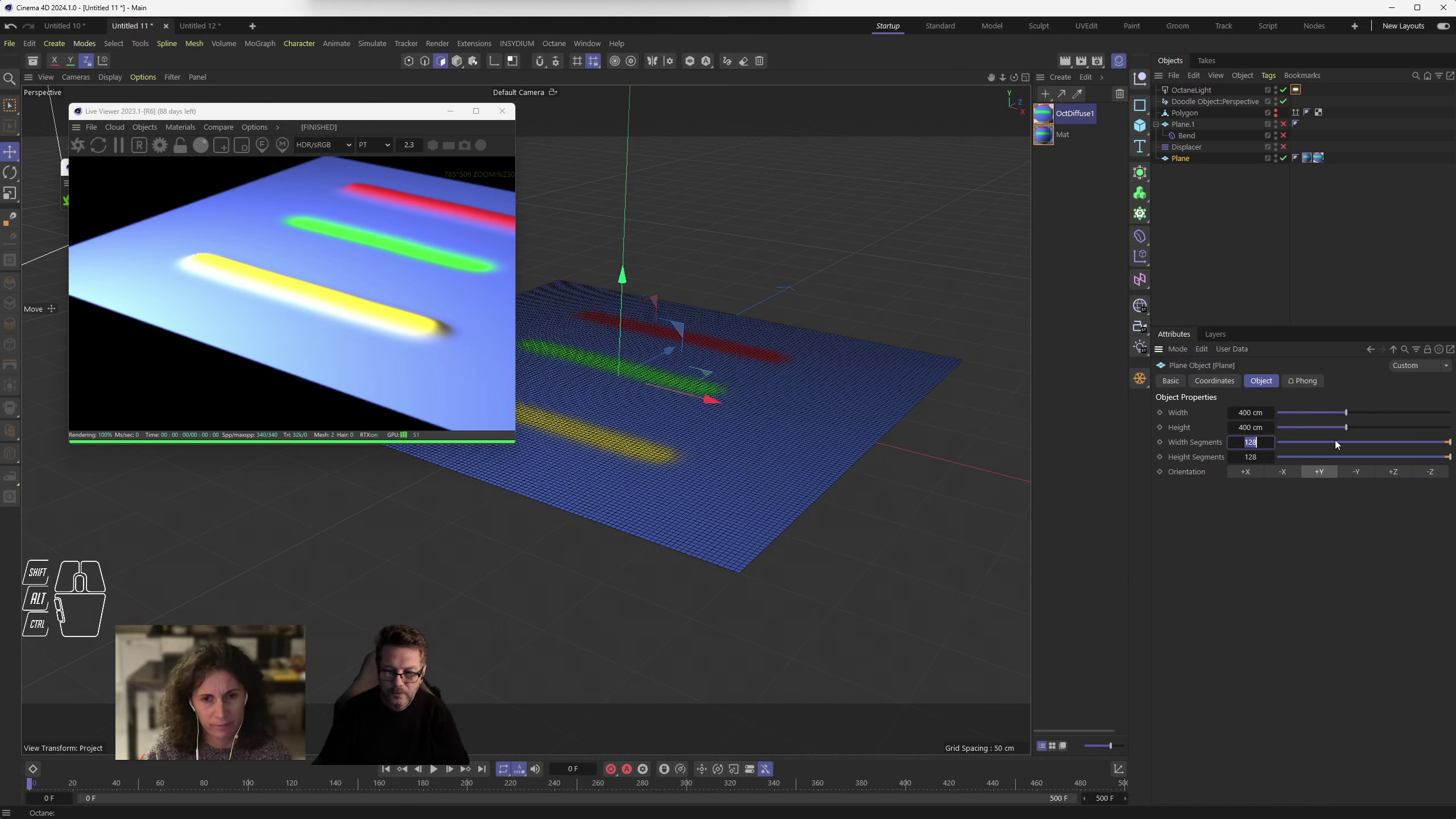
- Lower the plane's Width and Height Segments to 5 and orbit around it
left_click_drag(655, 393, 544, 437)
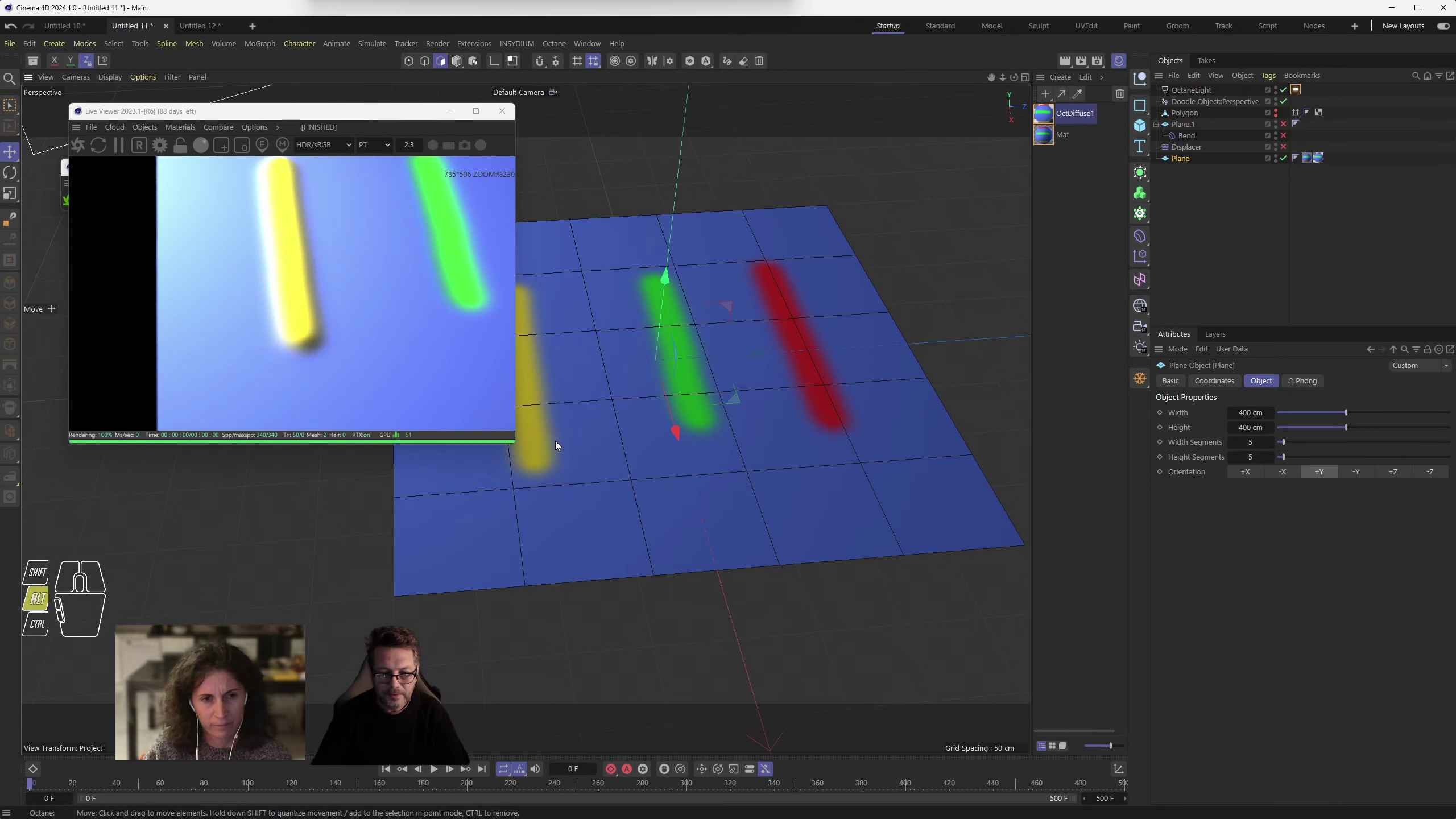
left_click_drag(567, 456, 663, 403)
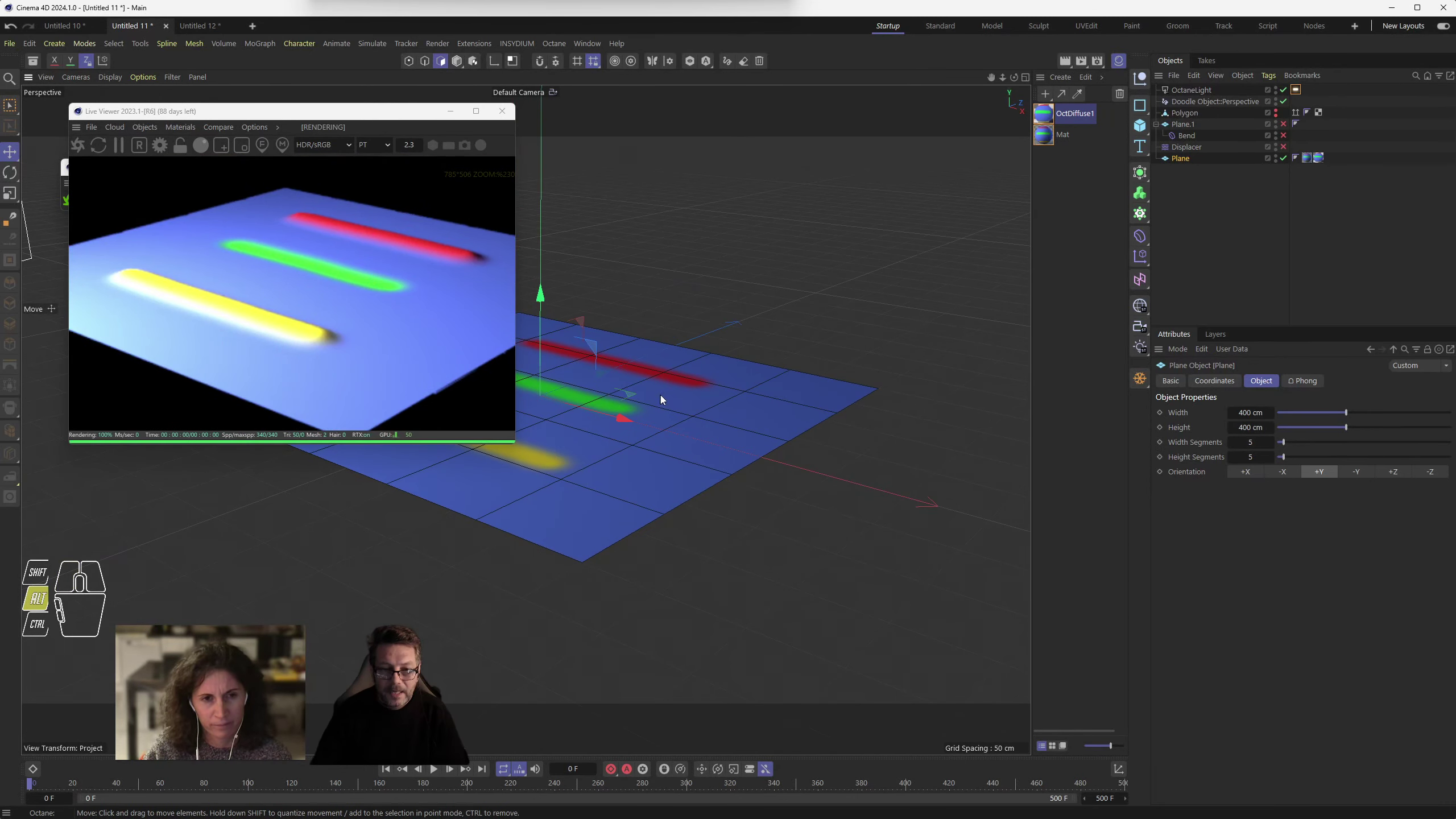
left_click_drag(671, 395, 789, 396)
left_click_drag(776, 406, 794, 403)
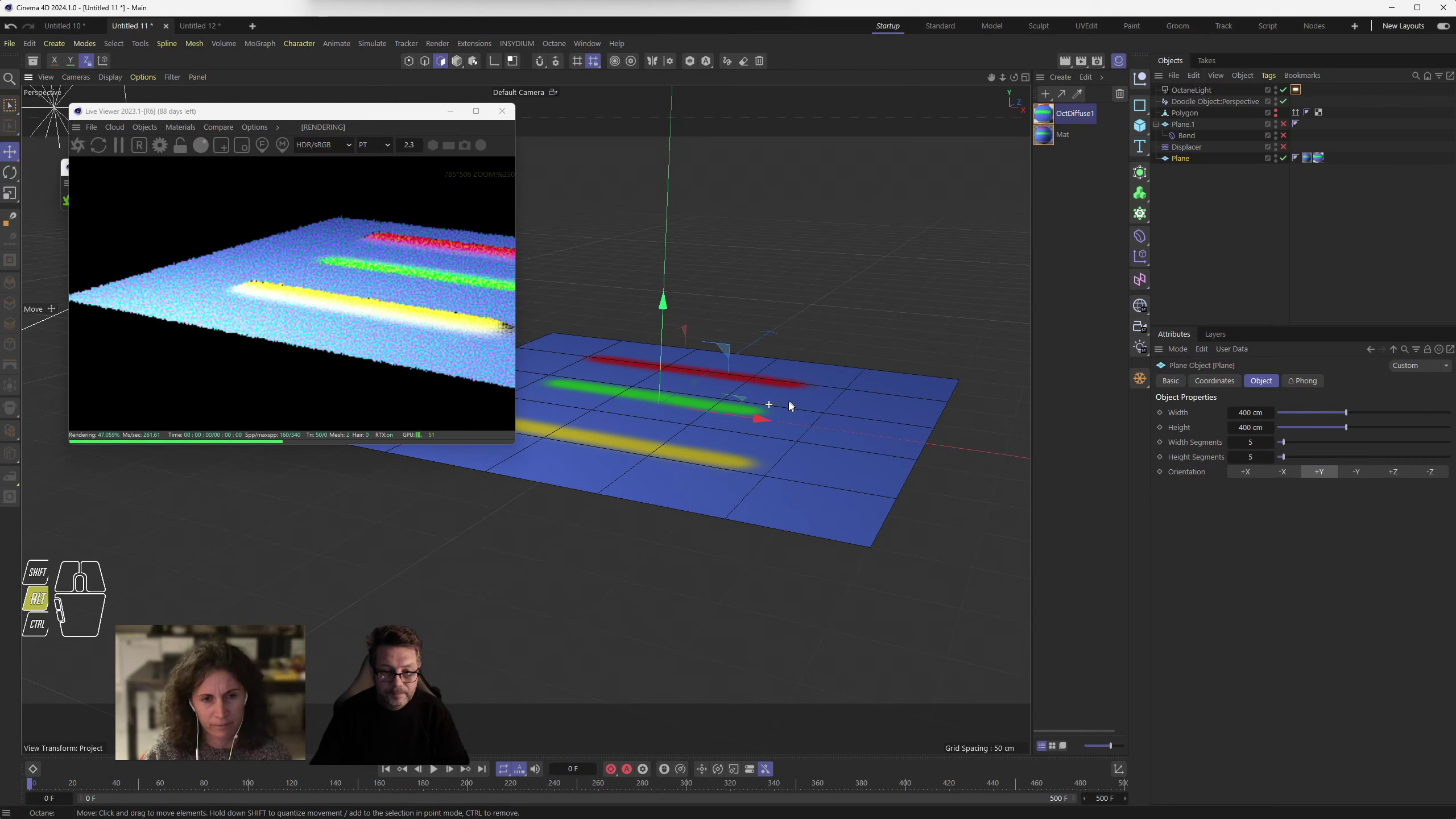
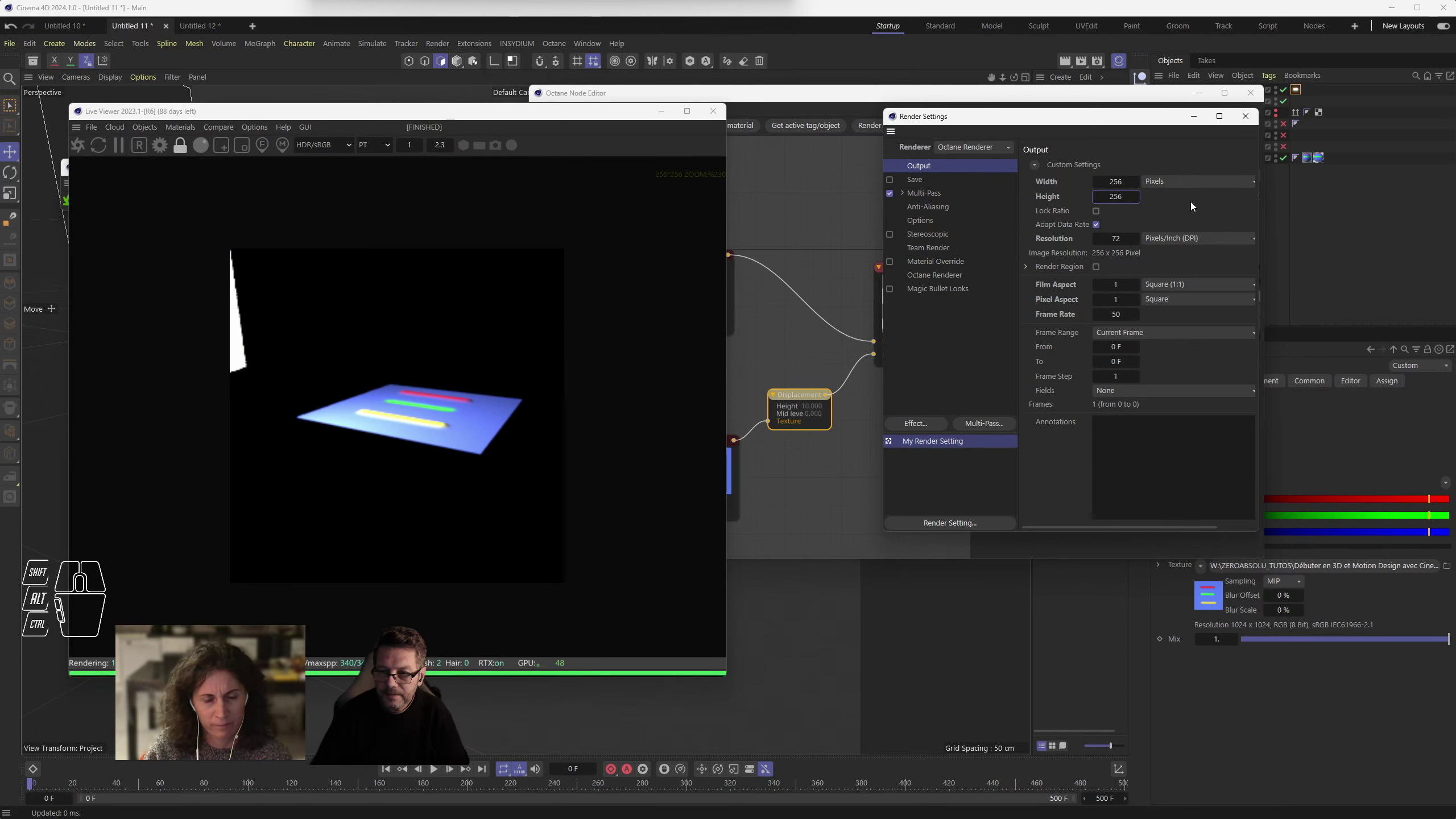
- Apply a 256-pixel output height for a 256×256 render and close Render Settings
left_click(1245, 122)
left_click(443, 421)
scroll("down", 3)
scroll("up", 3)
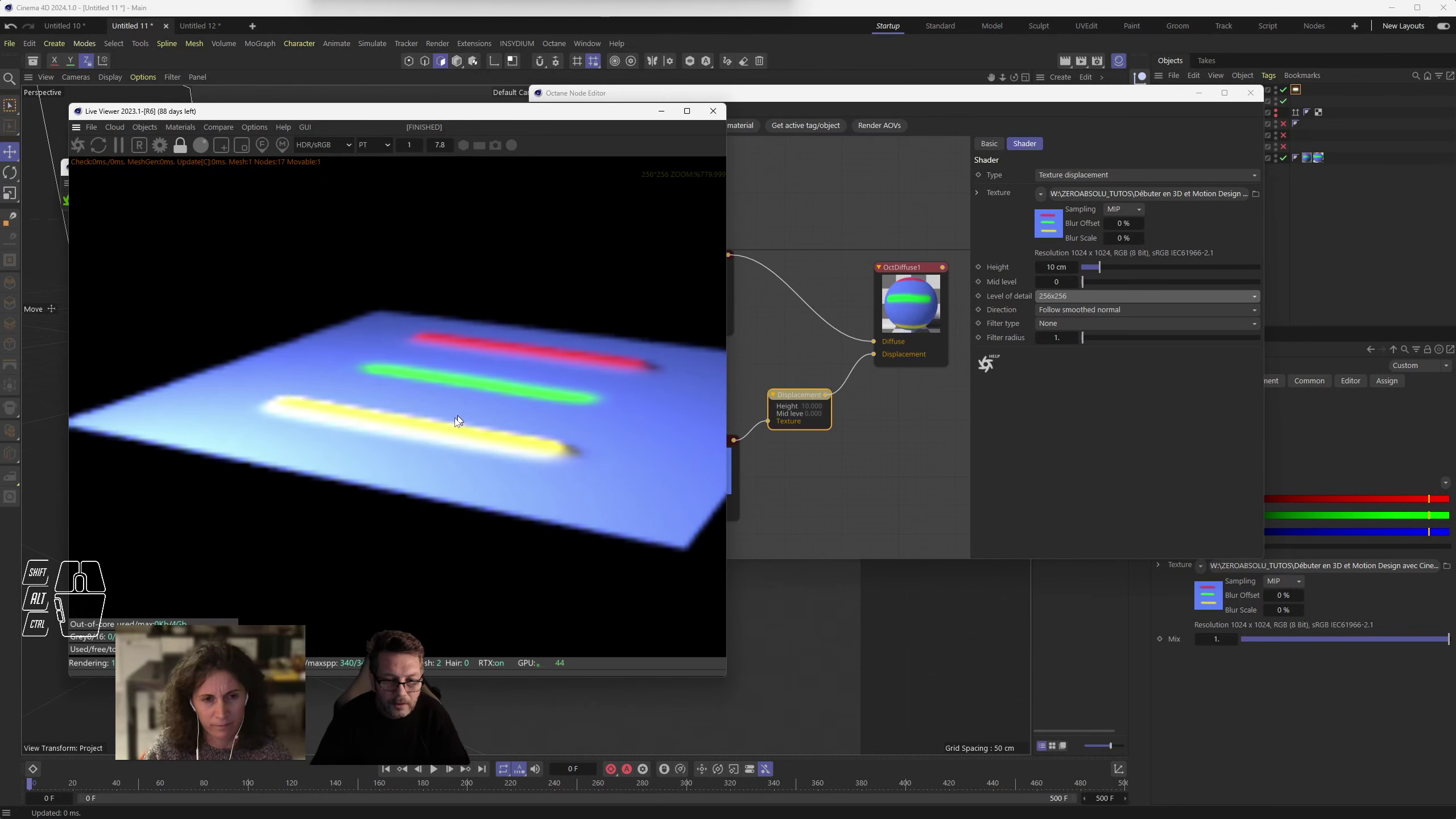
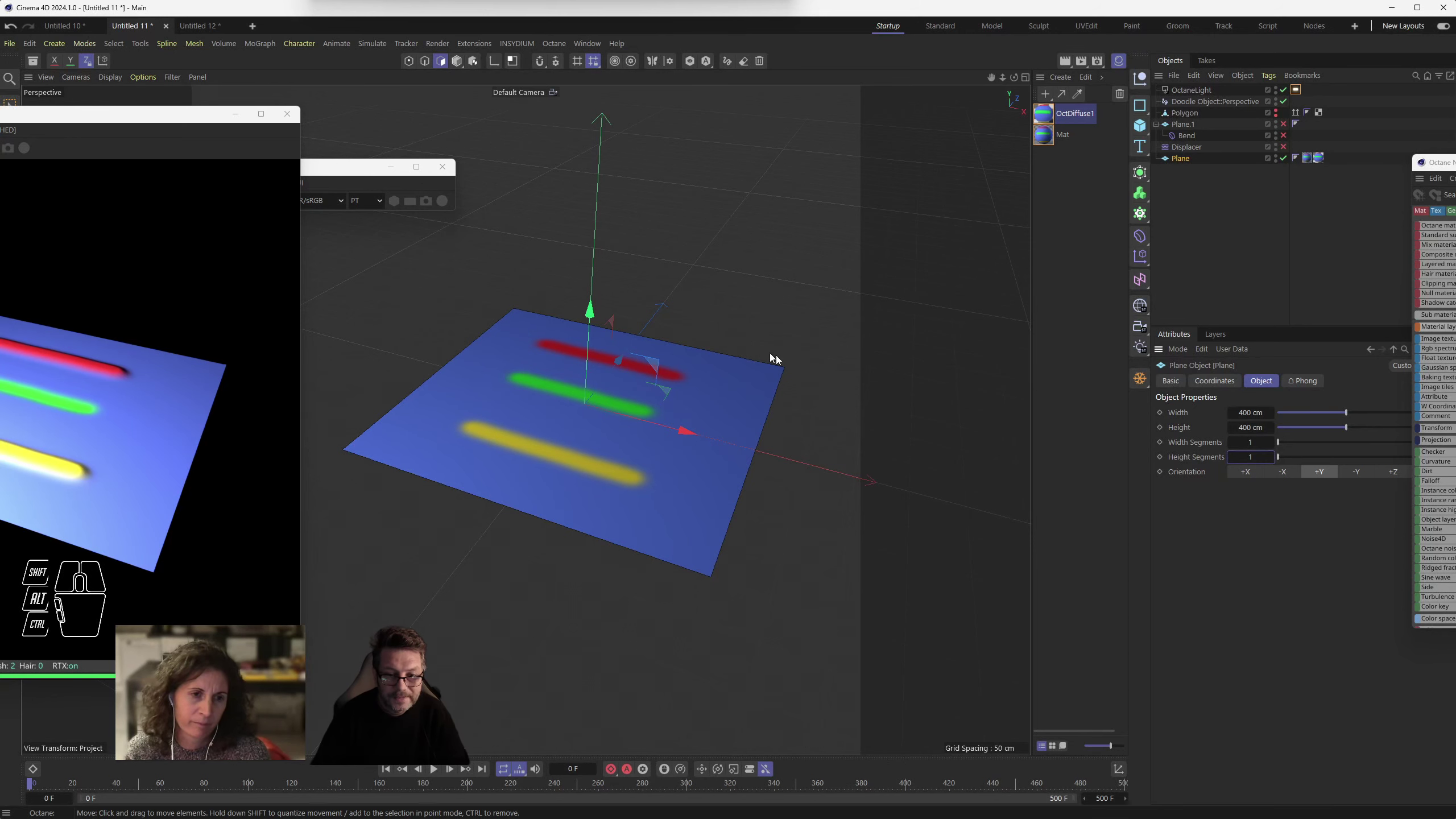
- Bring the live render forward, orbit to a side angle and open the OctDiffuse material's node graph
left_click(196, 119)
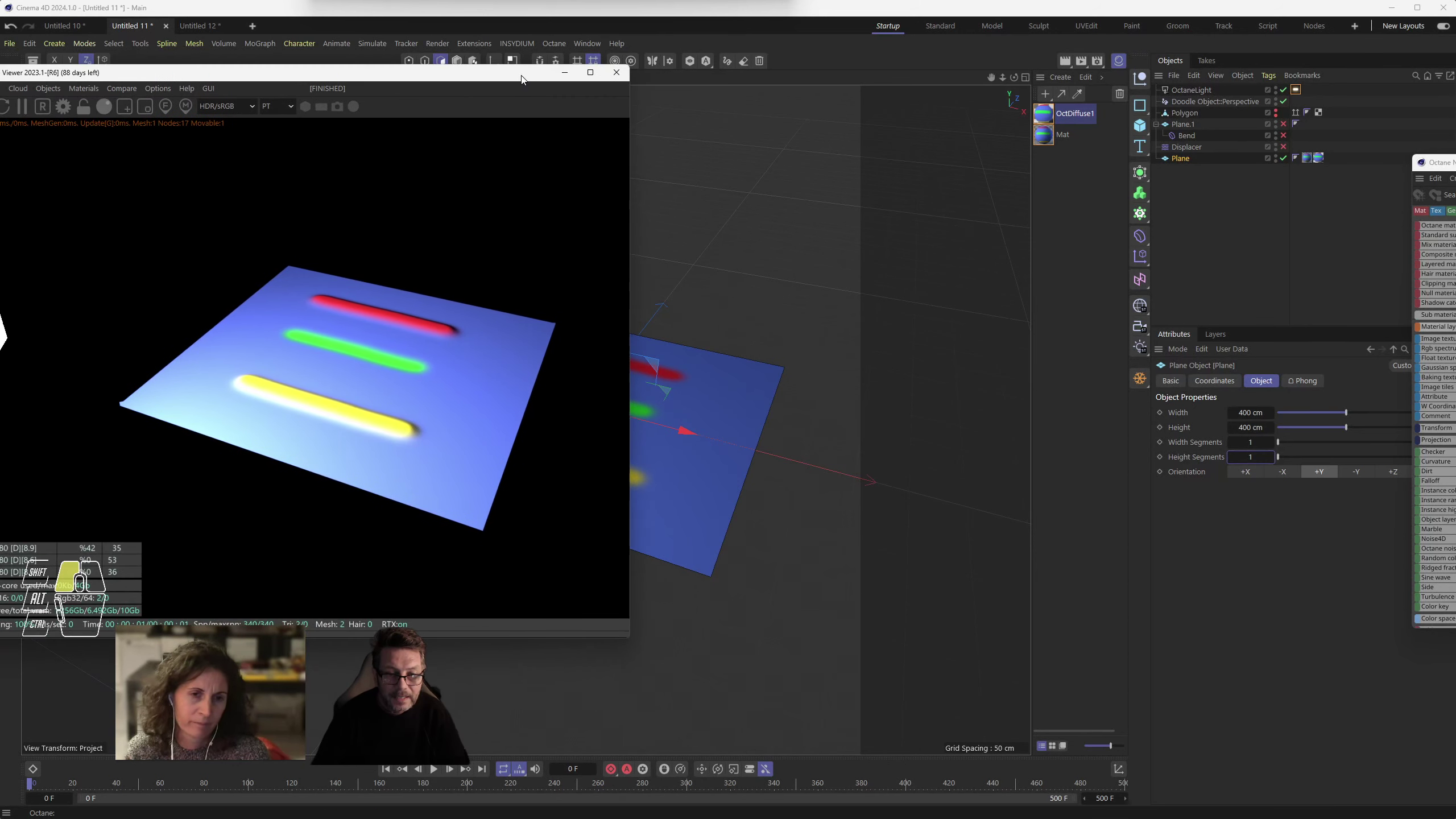
left_click_drag(734, 370, 741, 318)
scroll("up", 3)
middle_click(734, 353)
middle_click(735, 353)
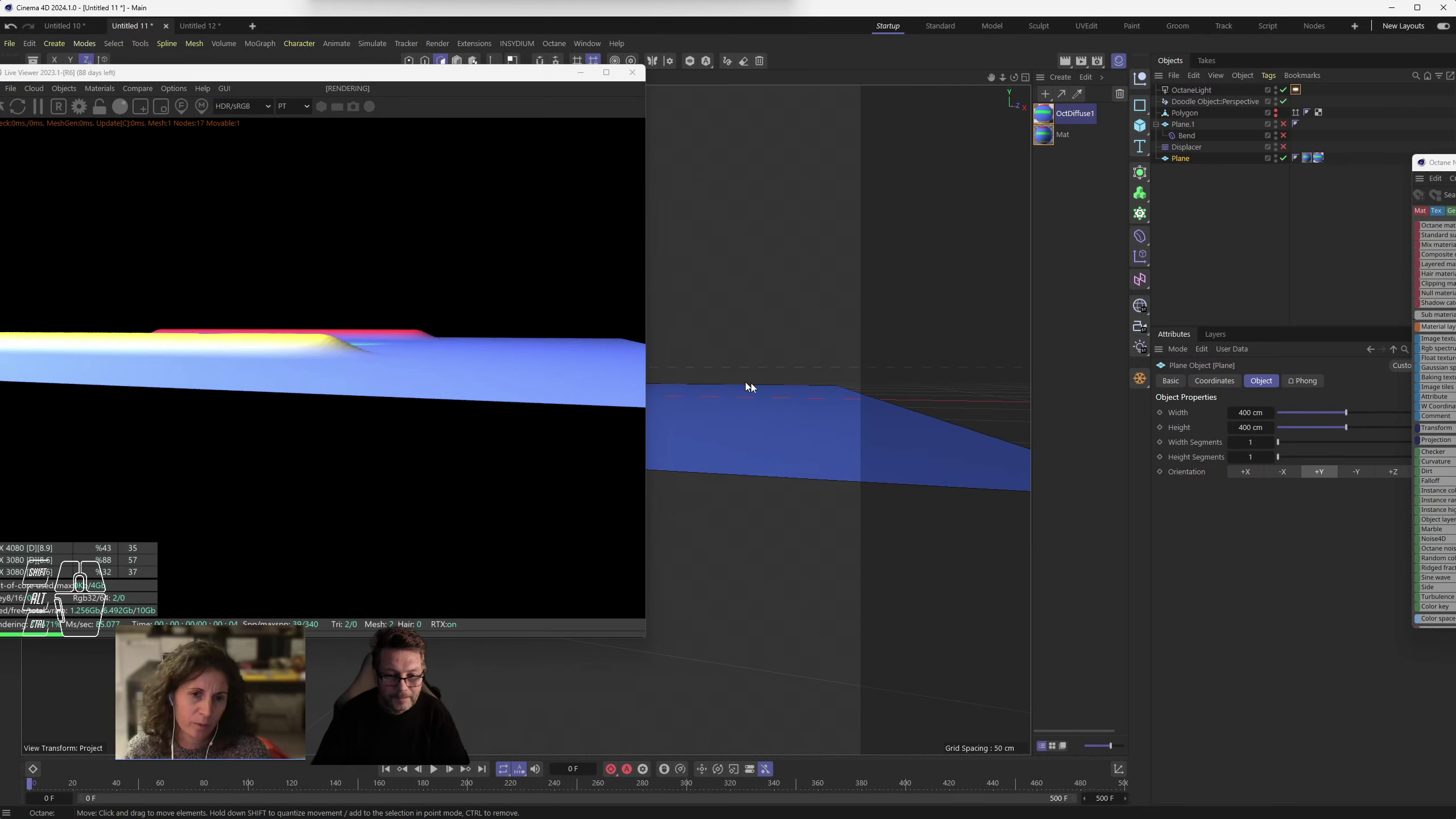
left_click(803, 382)
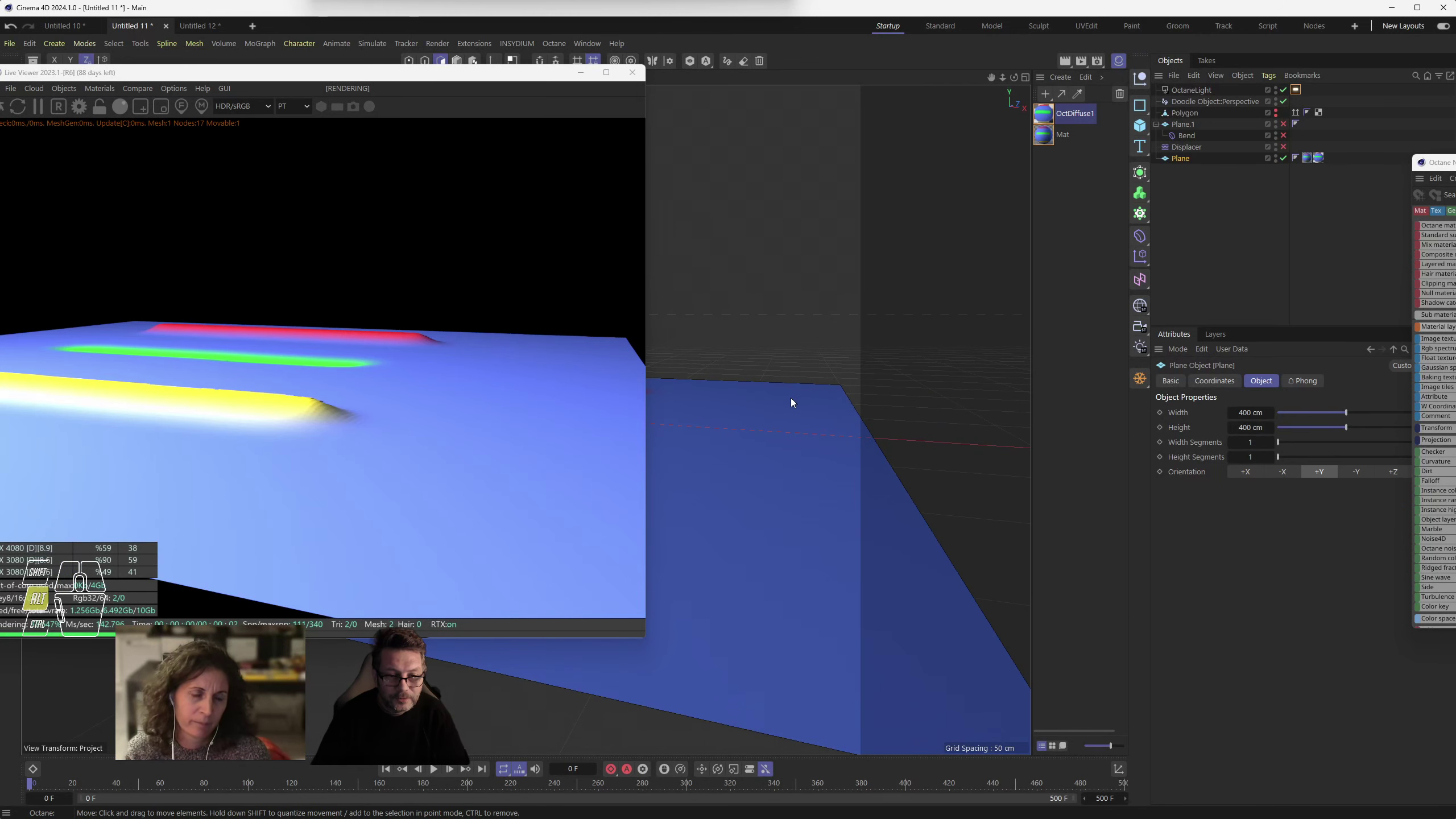
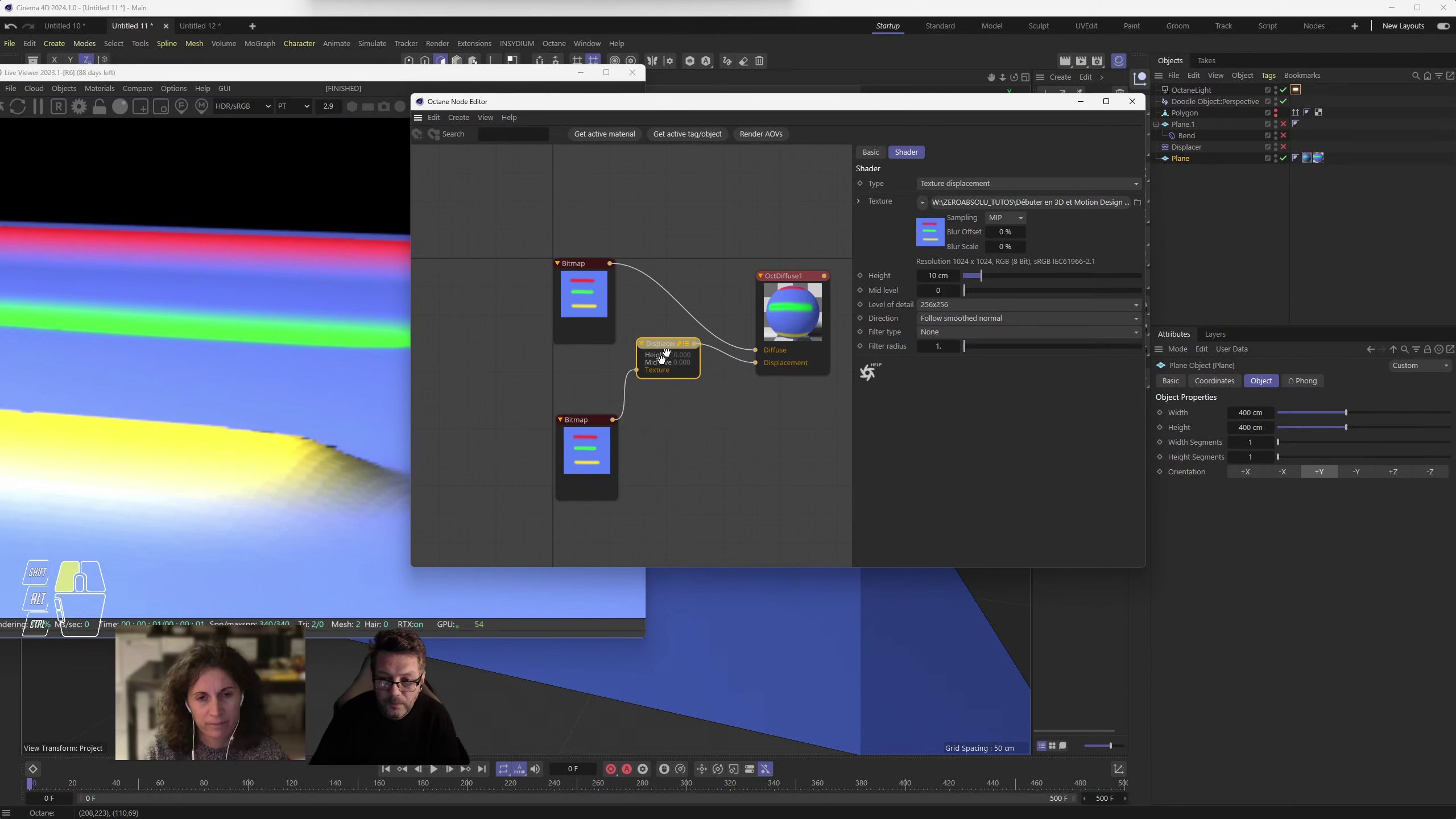
- Raise the Displacement node's level of detail to 1024x1024, then 2048x2048
left_click_drag(958, 309, 952, 355)
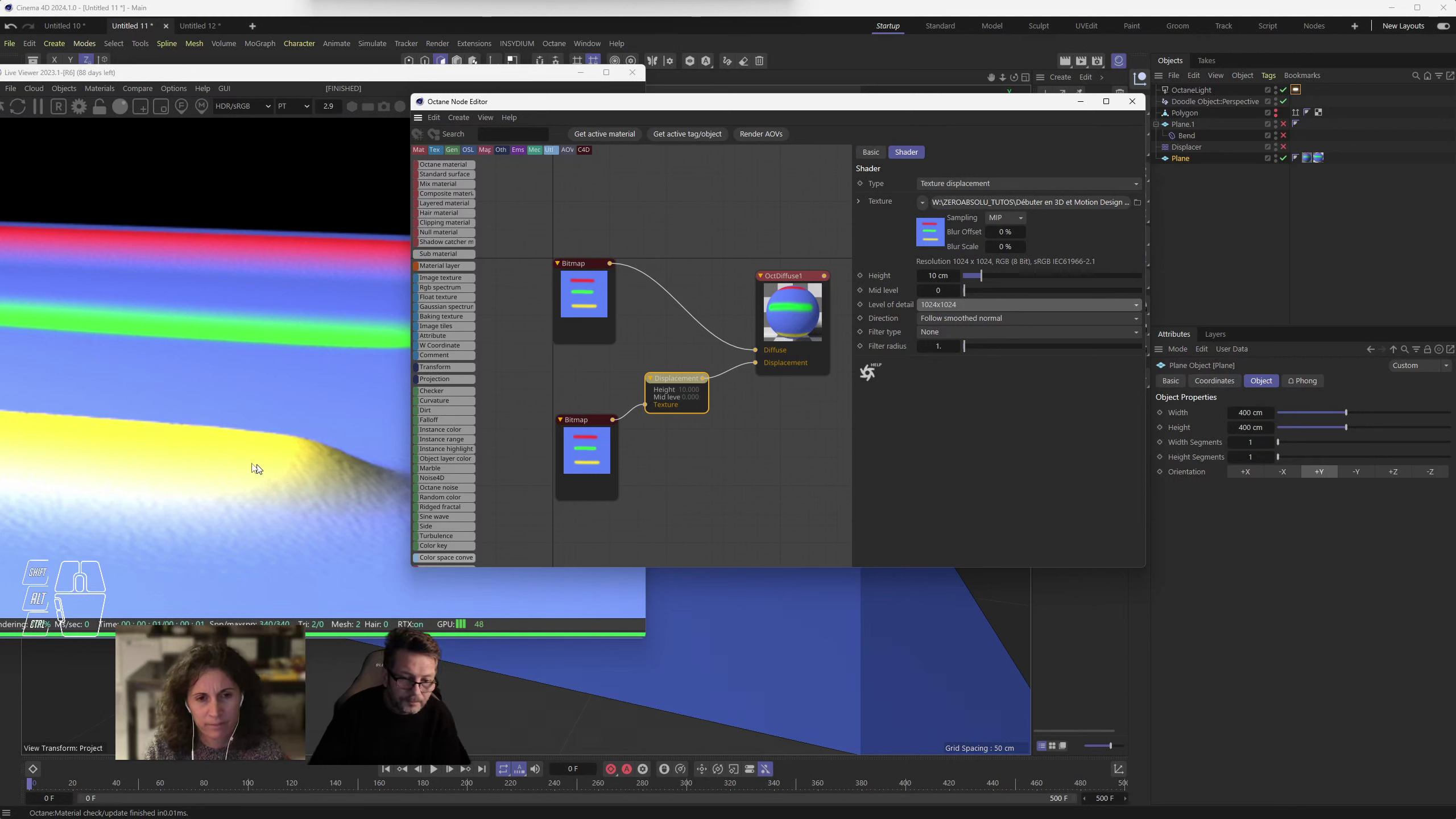
left_click_drag(970, 307, 974, 369)
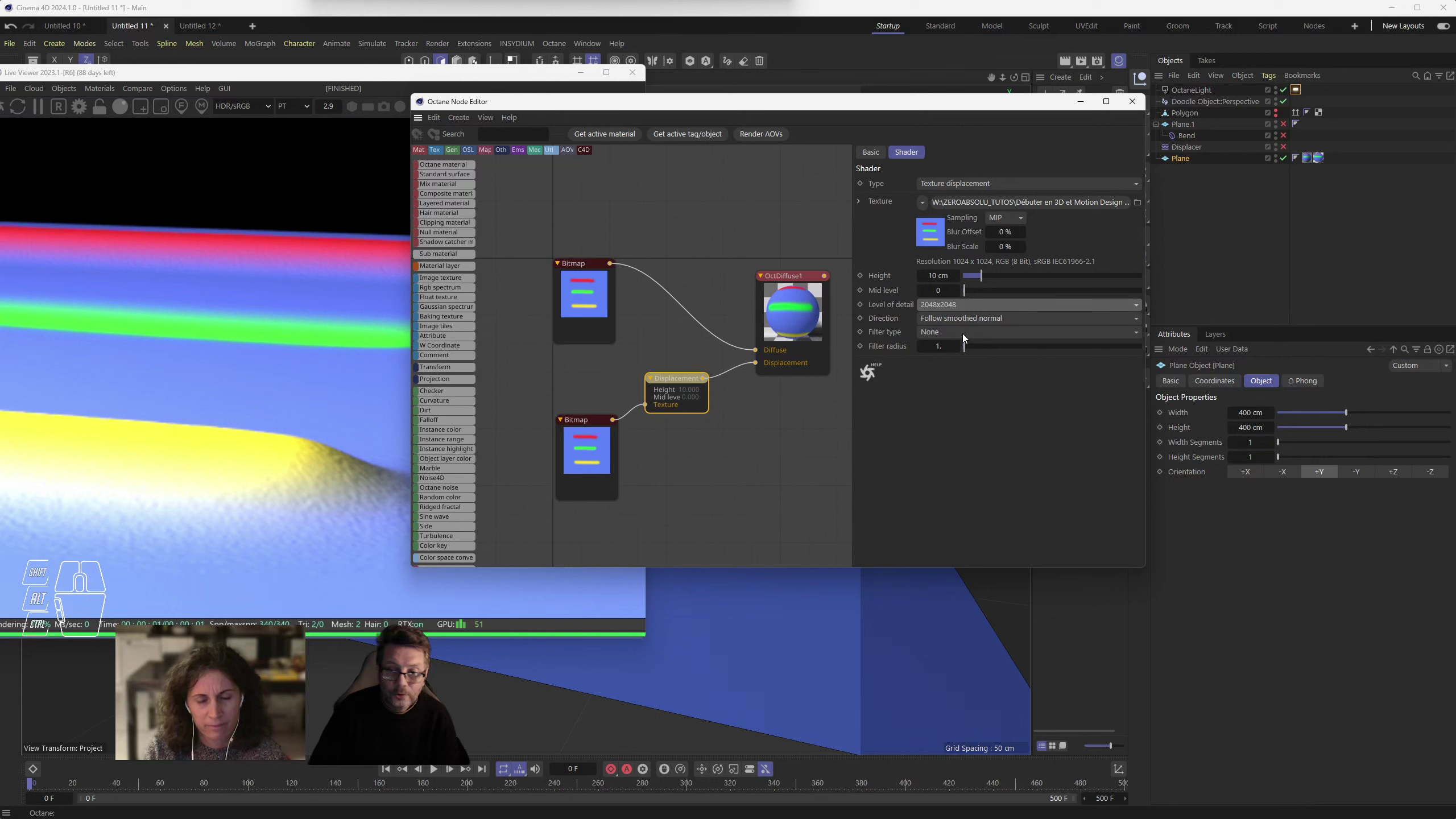
- Try a Gaussian filter, revert to None, and enlarge the render preview
left_click_drag(945, 330, 949, 381)
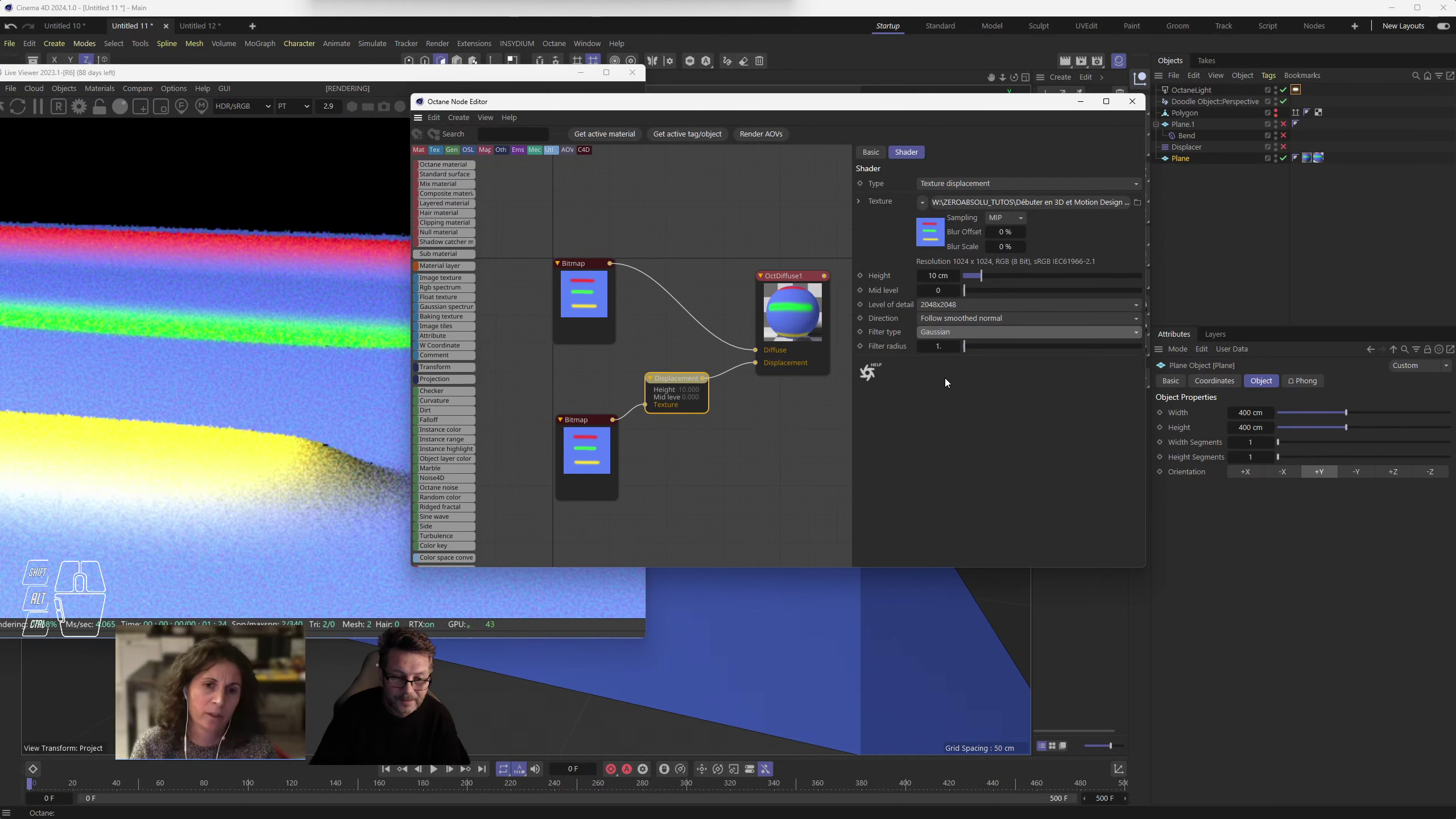
left_click_drag(963, 333, 967, 351)
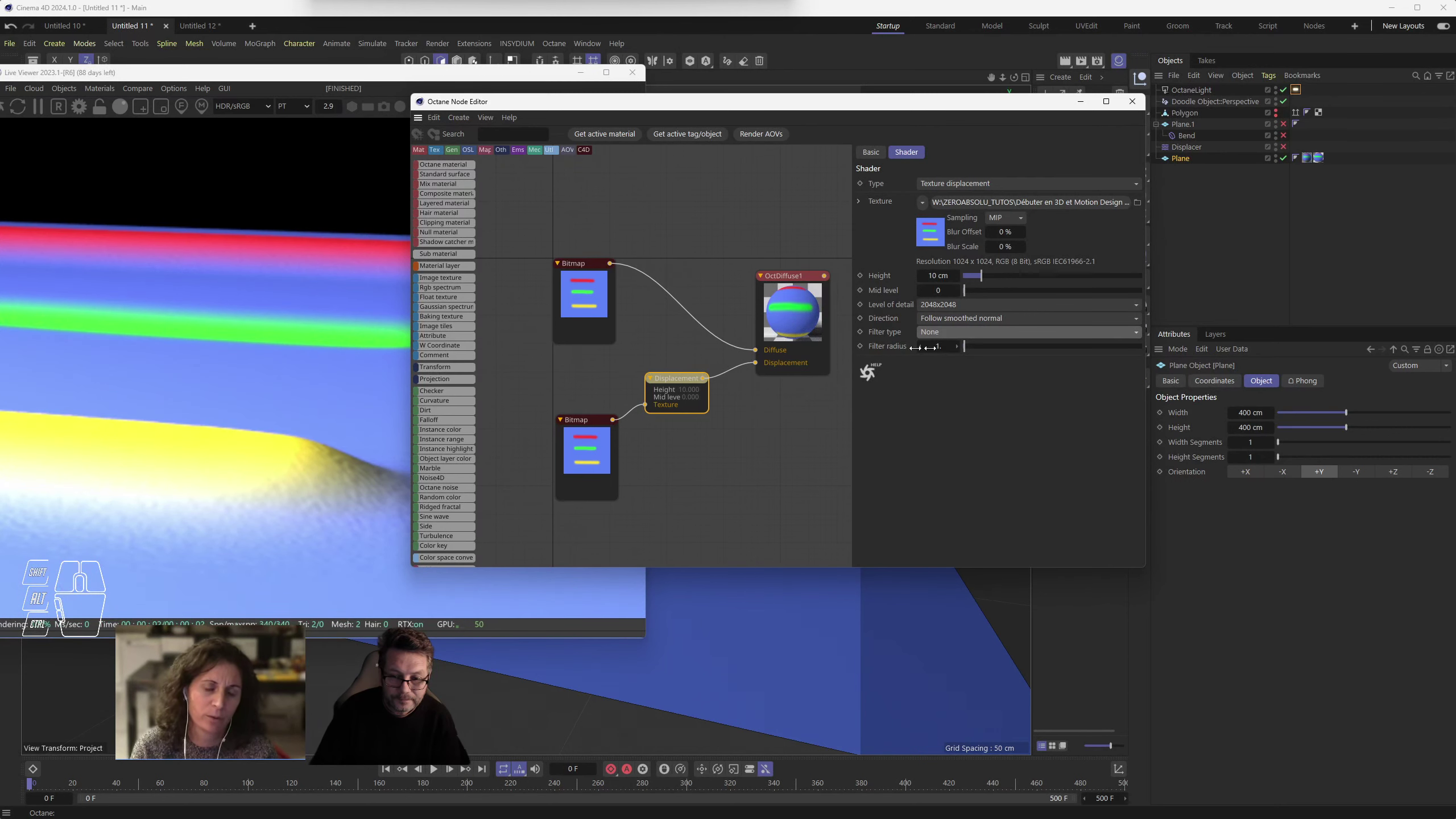
left_click_drag(95, 75, 128, 110)
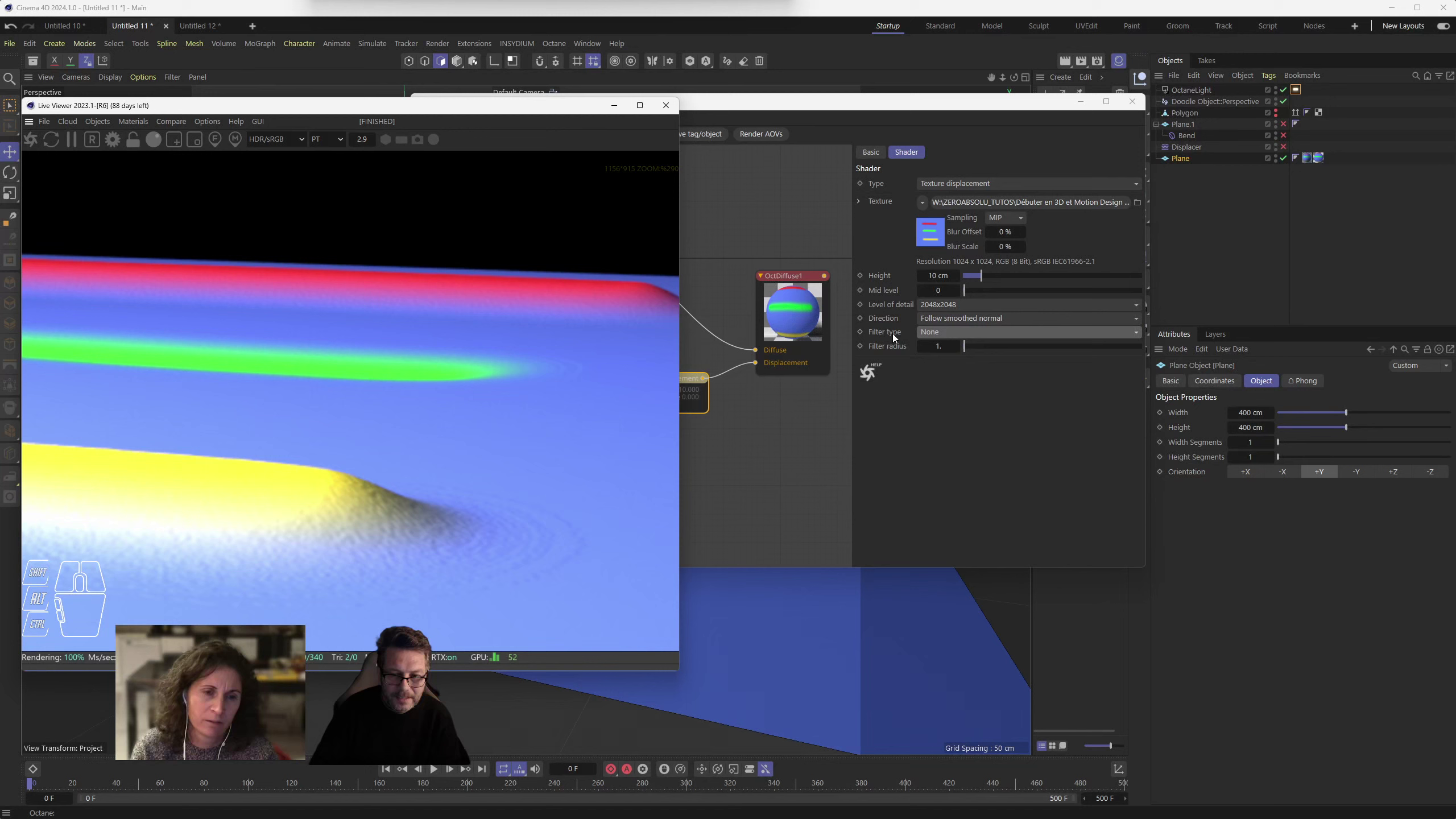
- Switch the Displacement filter to Box, then settle on Gaussian for smooth bars
left_click(888, 335)
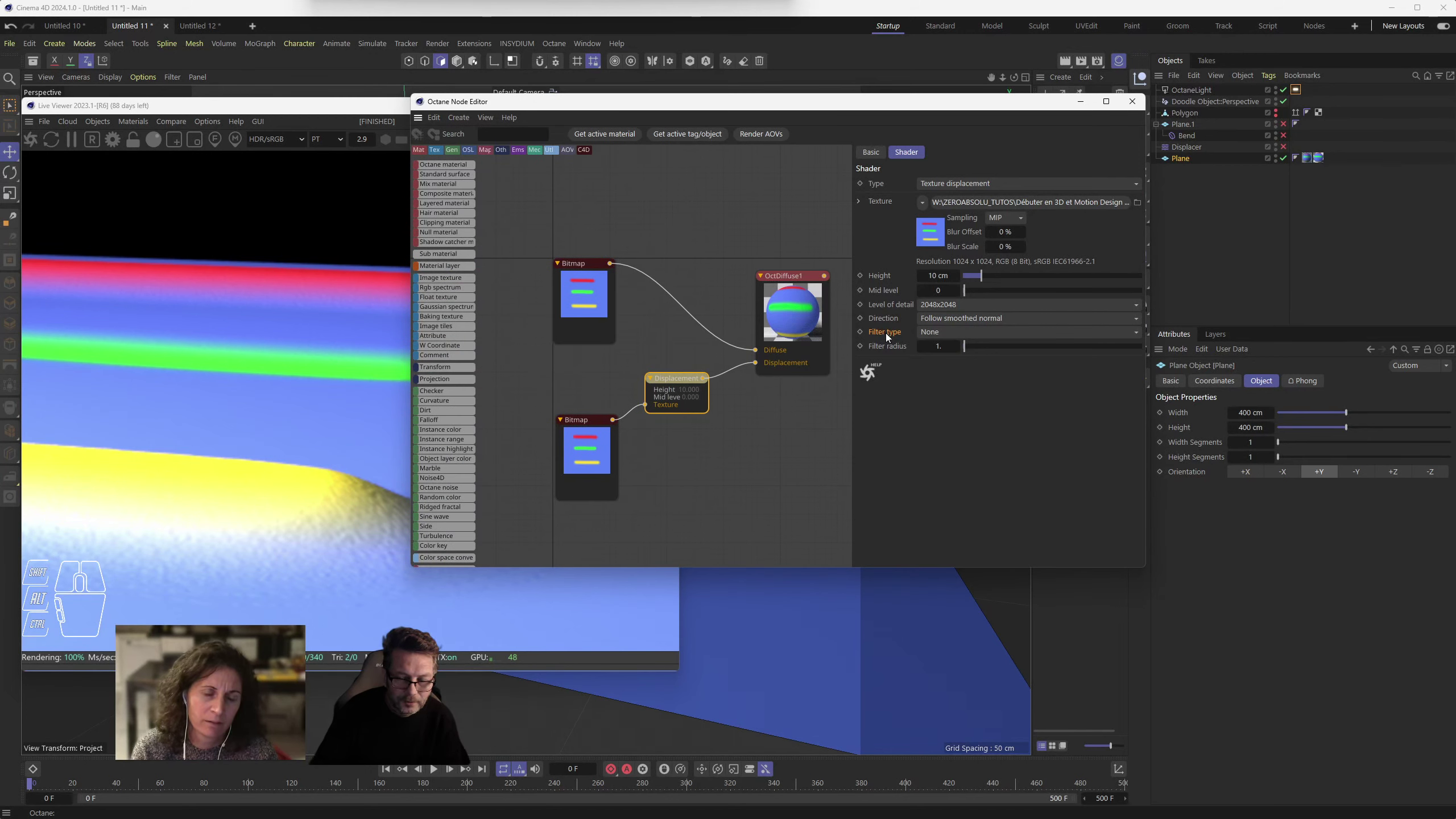
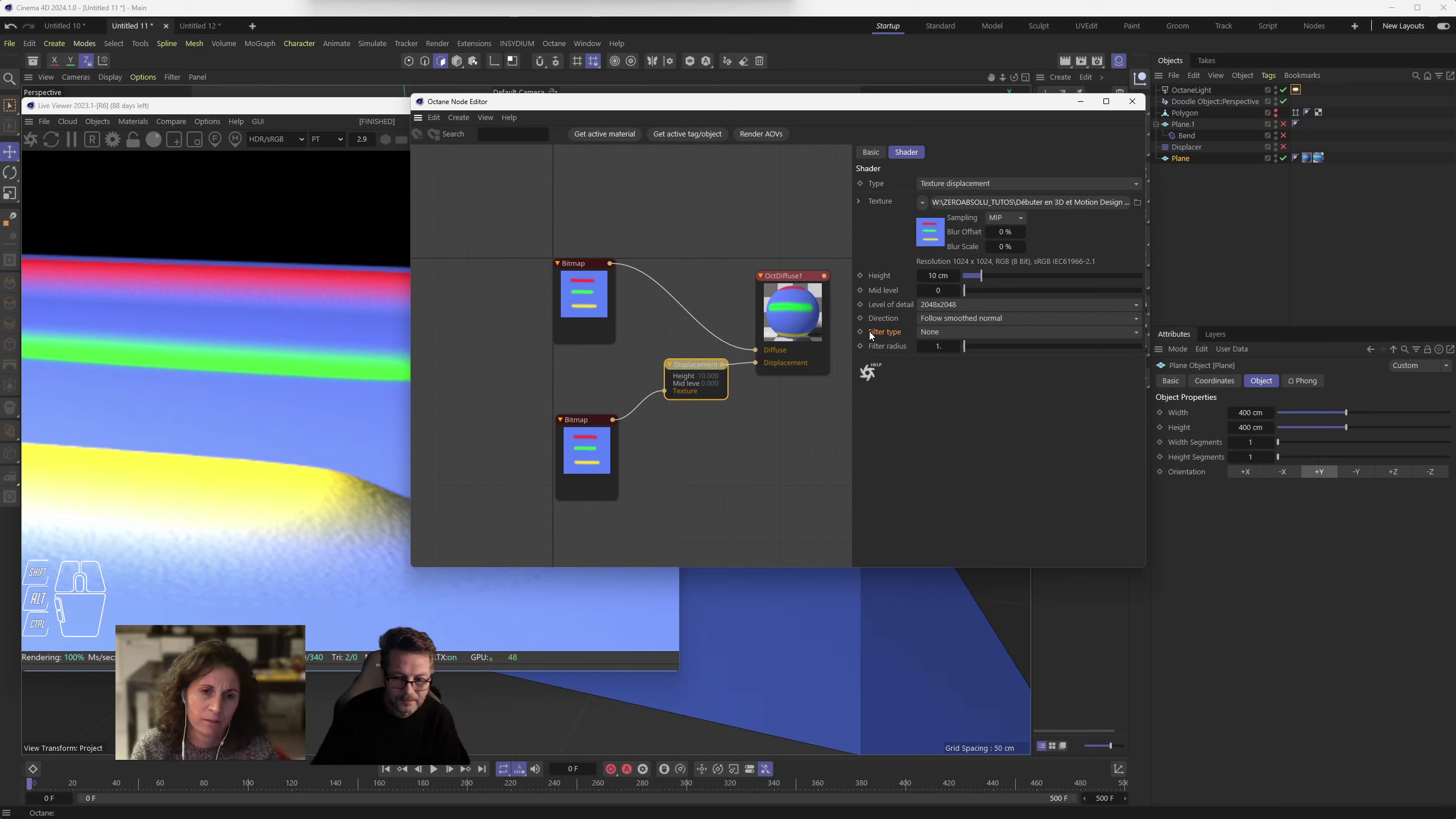
left_click_drag(942, 335, 963, 366)
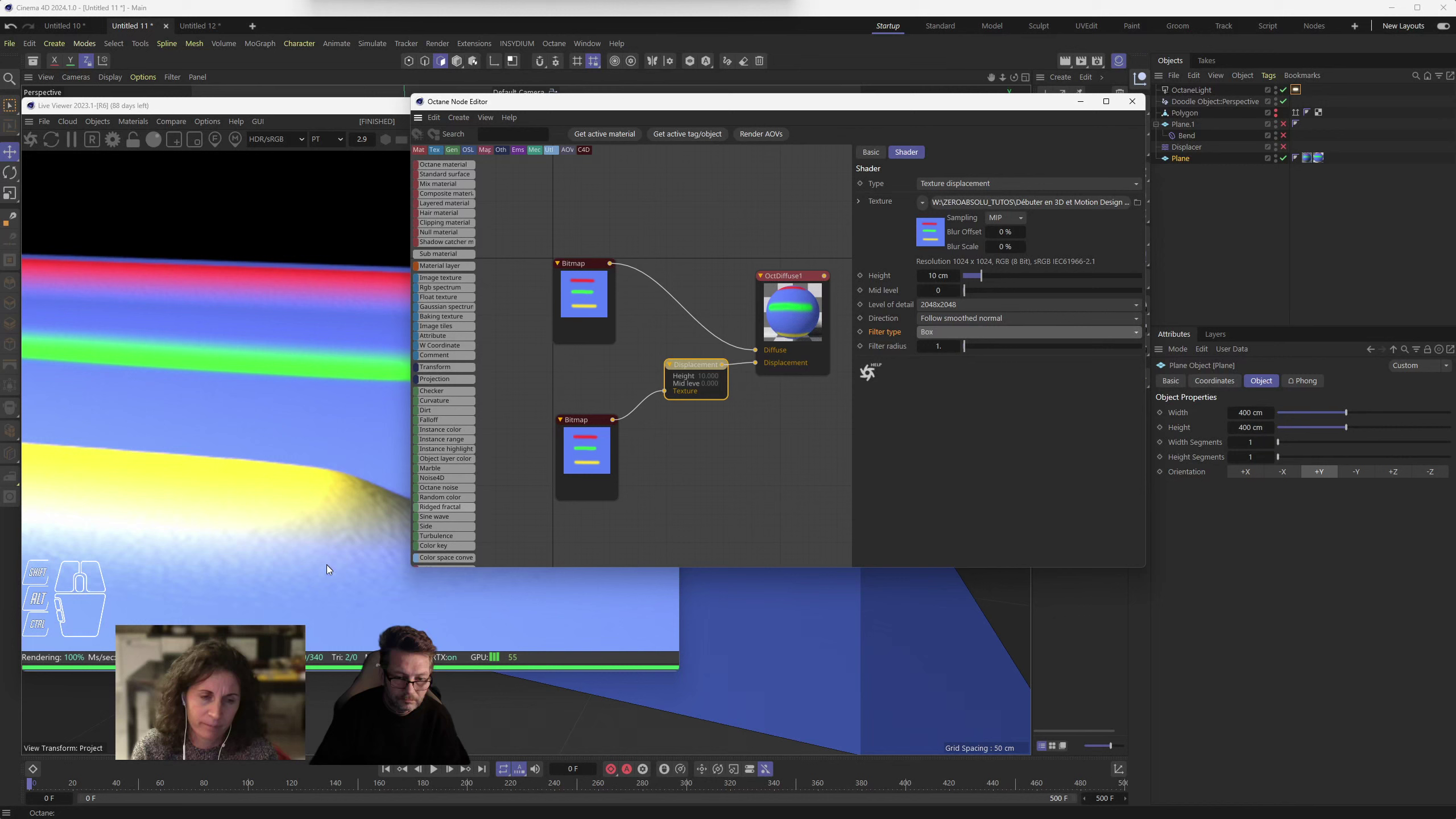
left_click_drag(952, 329, 966, 383)
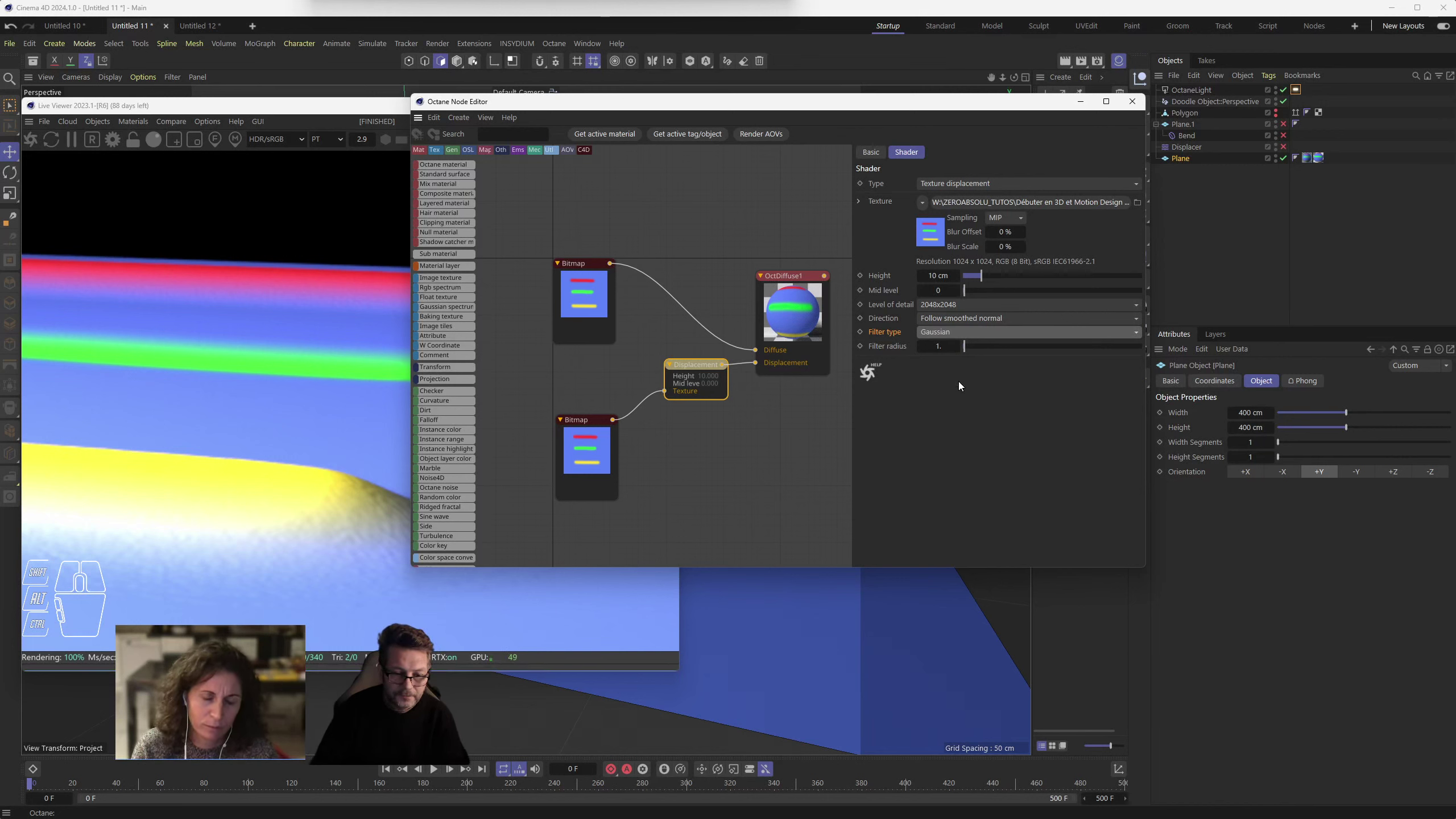
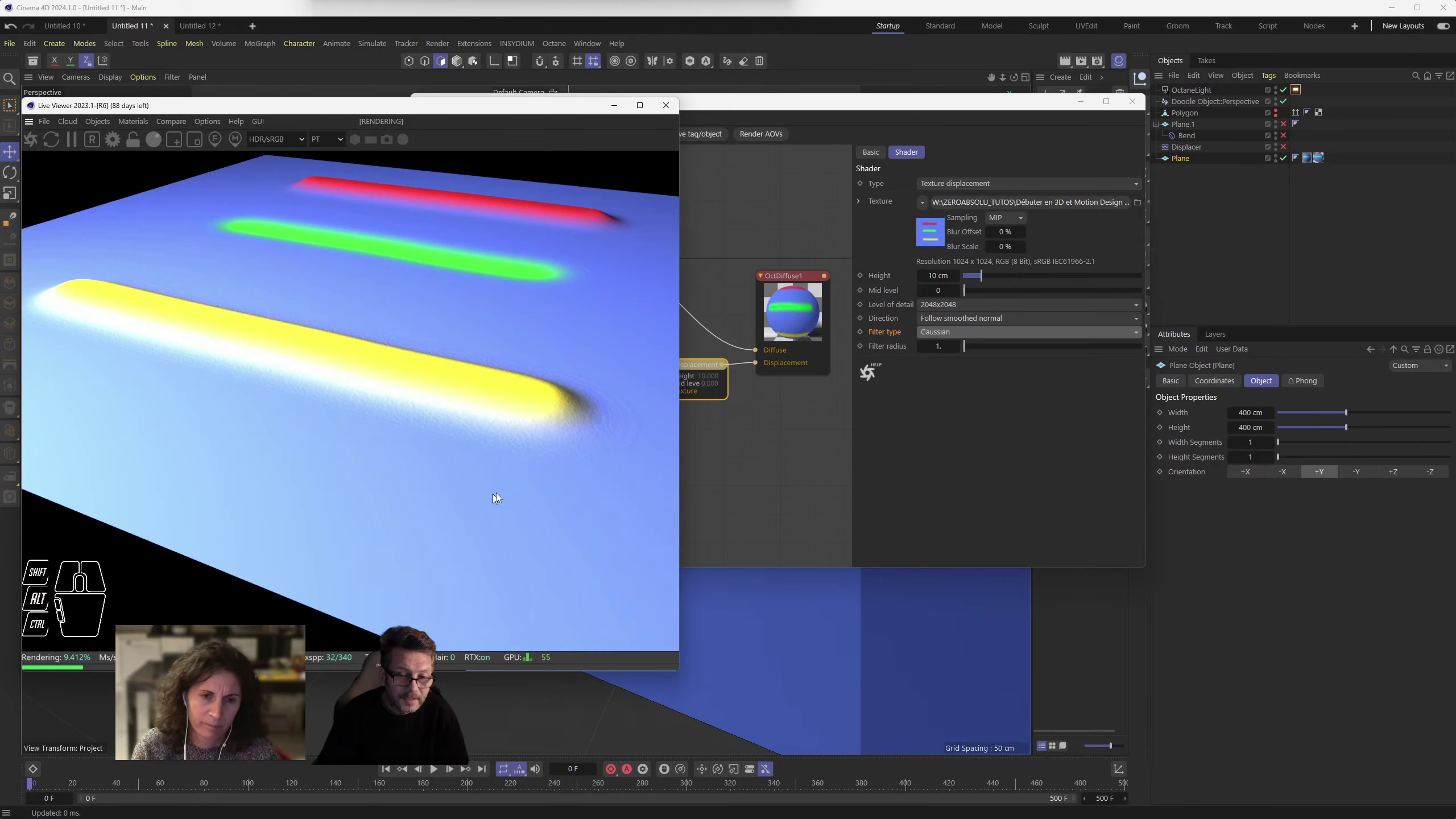
- View the raised bars from another angle and zoom the viewport toward the plane
left_click_drag(515, 487, 531, 469)
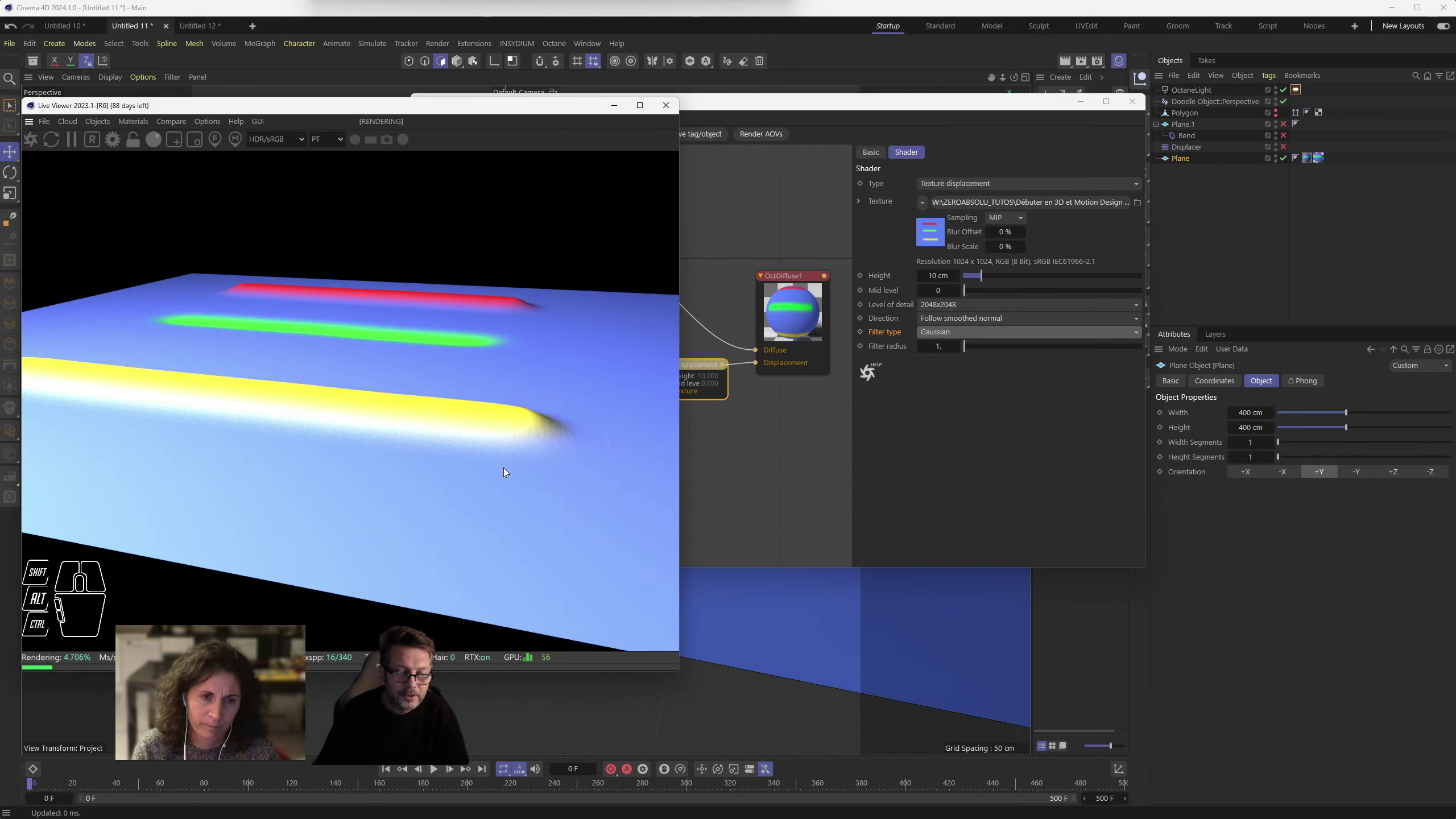
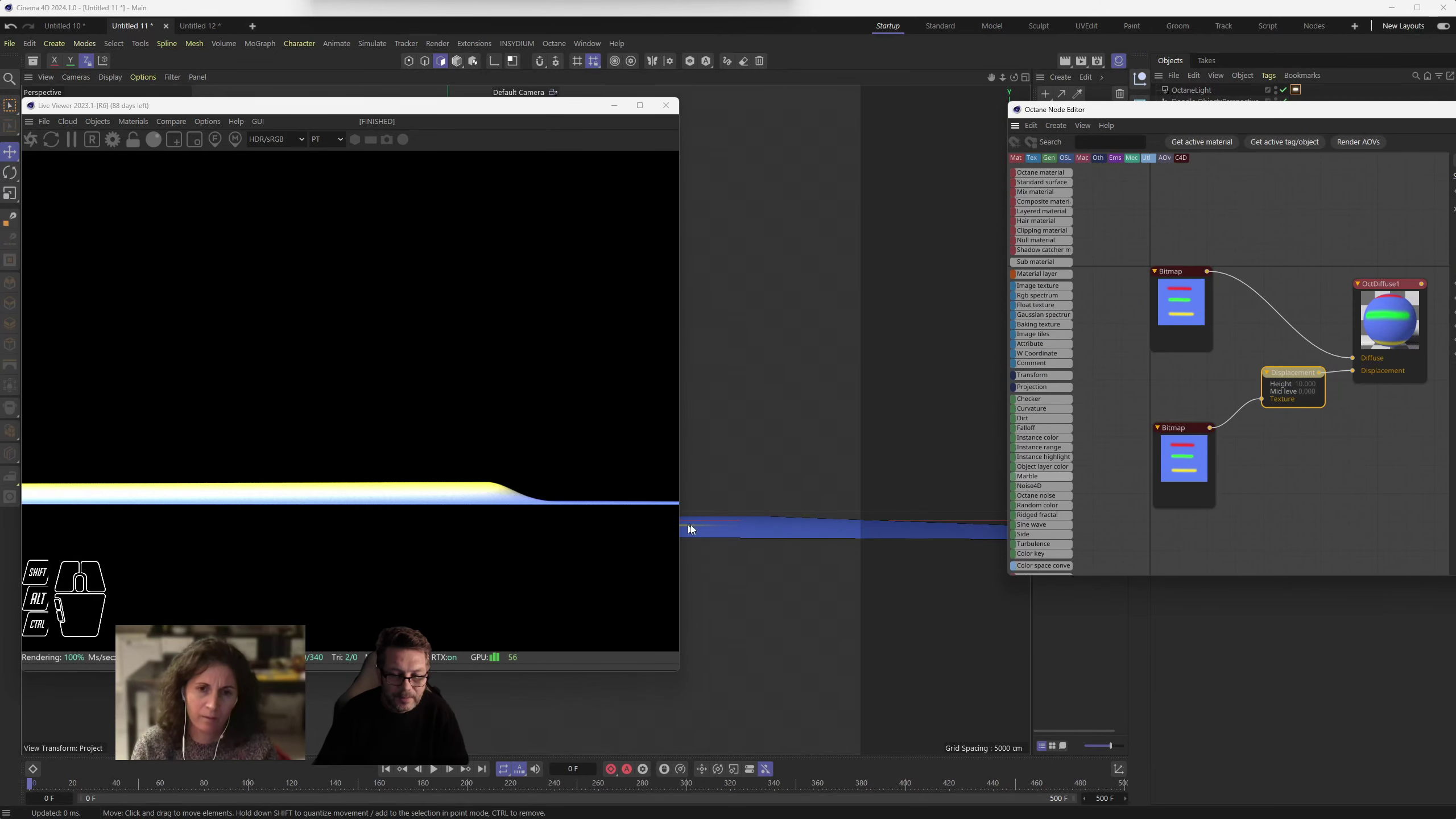
left_click(569, 111)
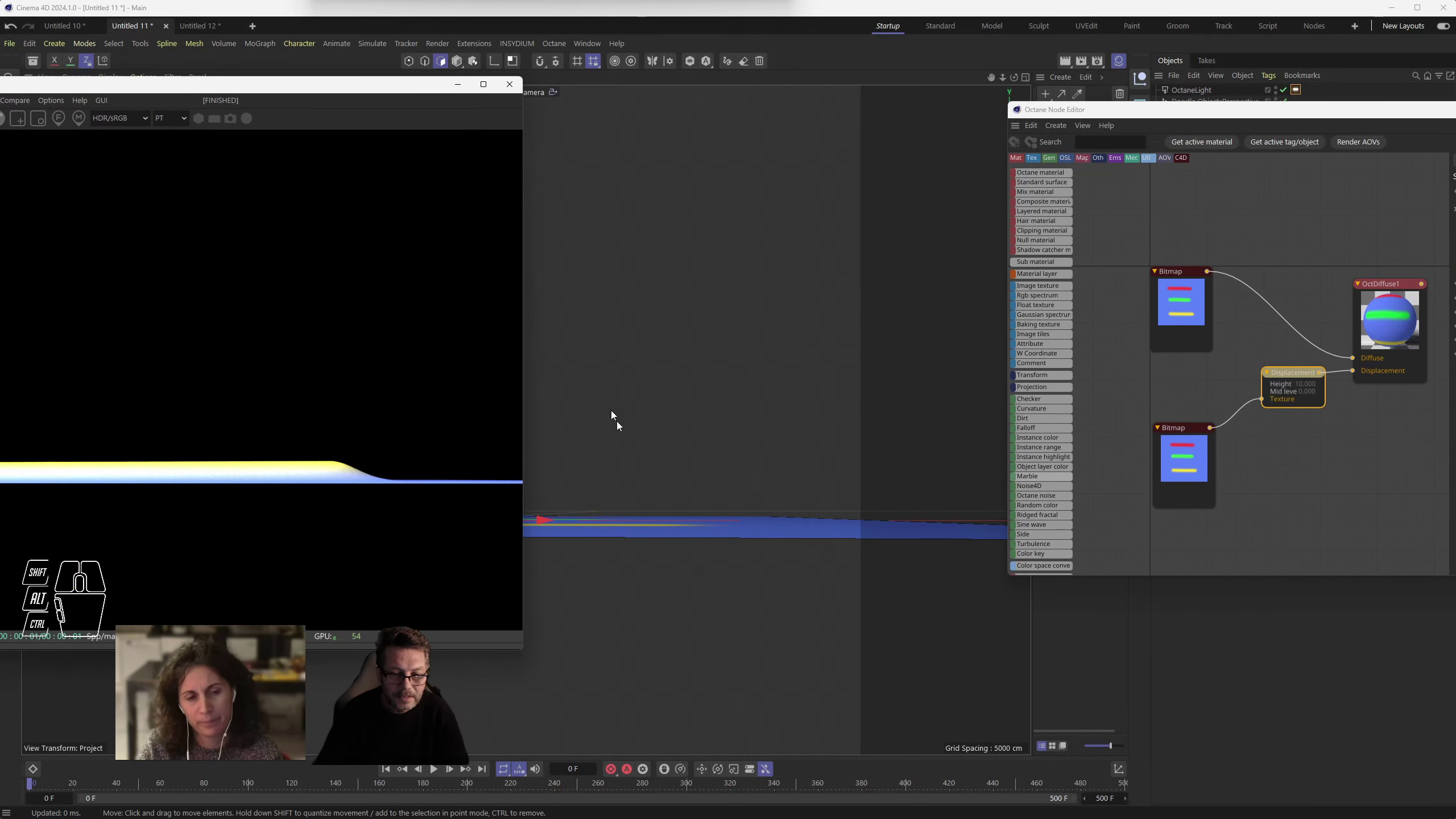
left_click(645, 452)
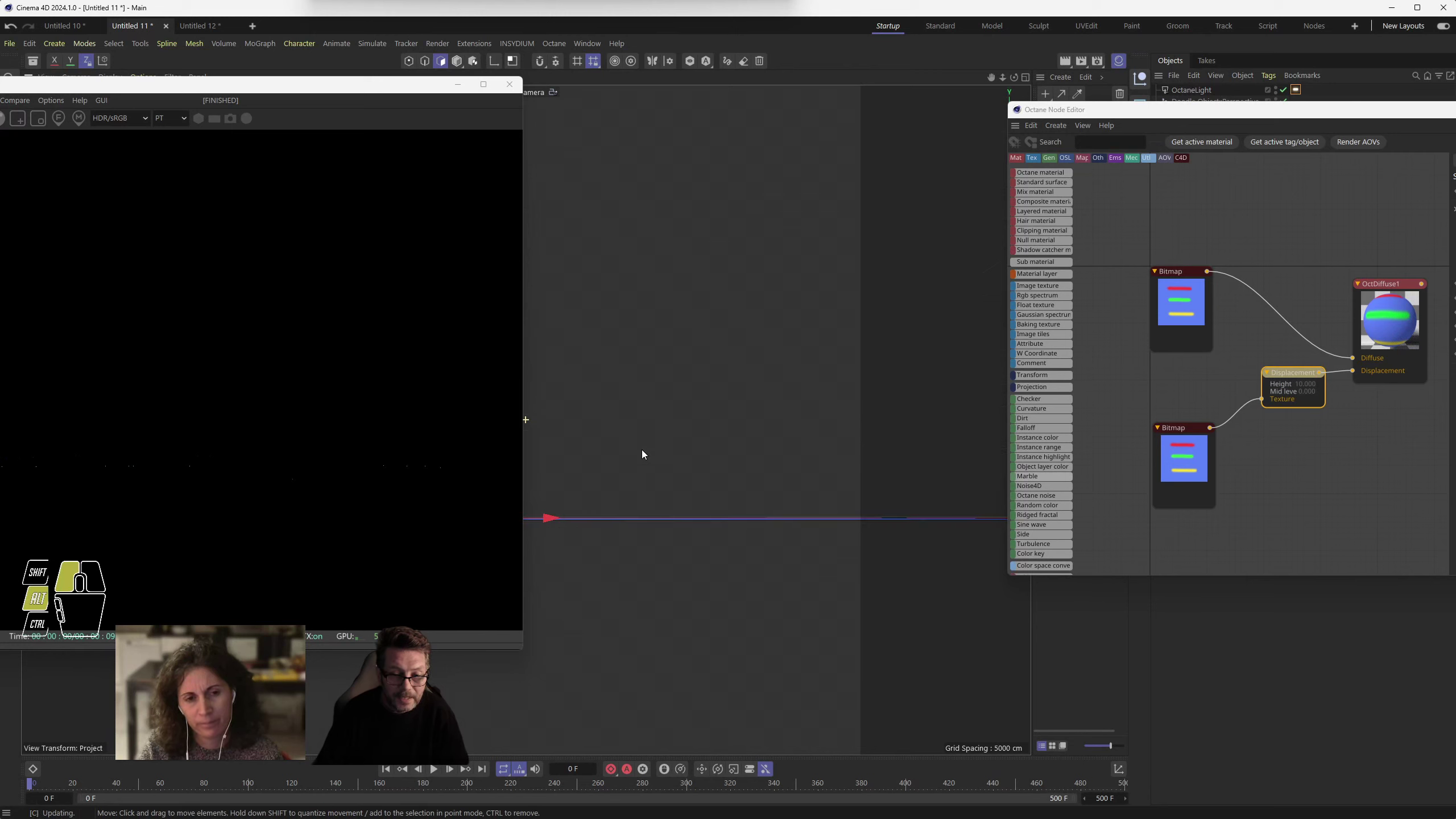
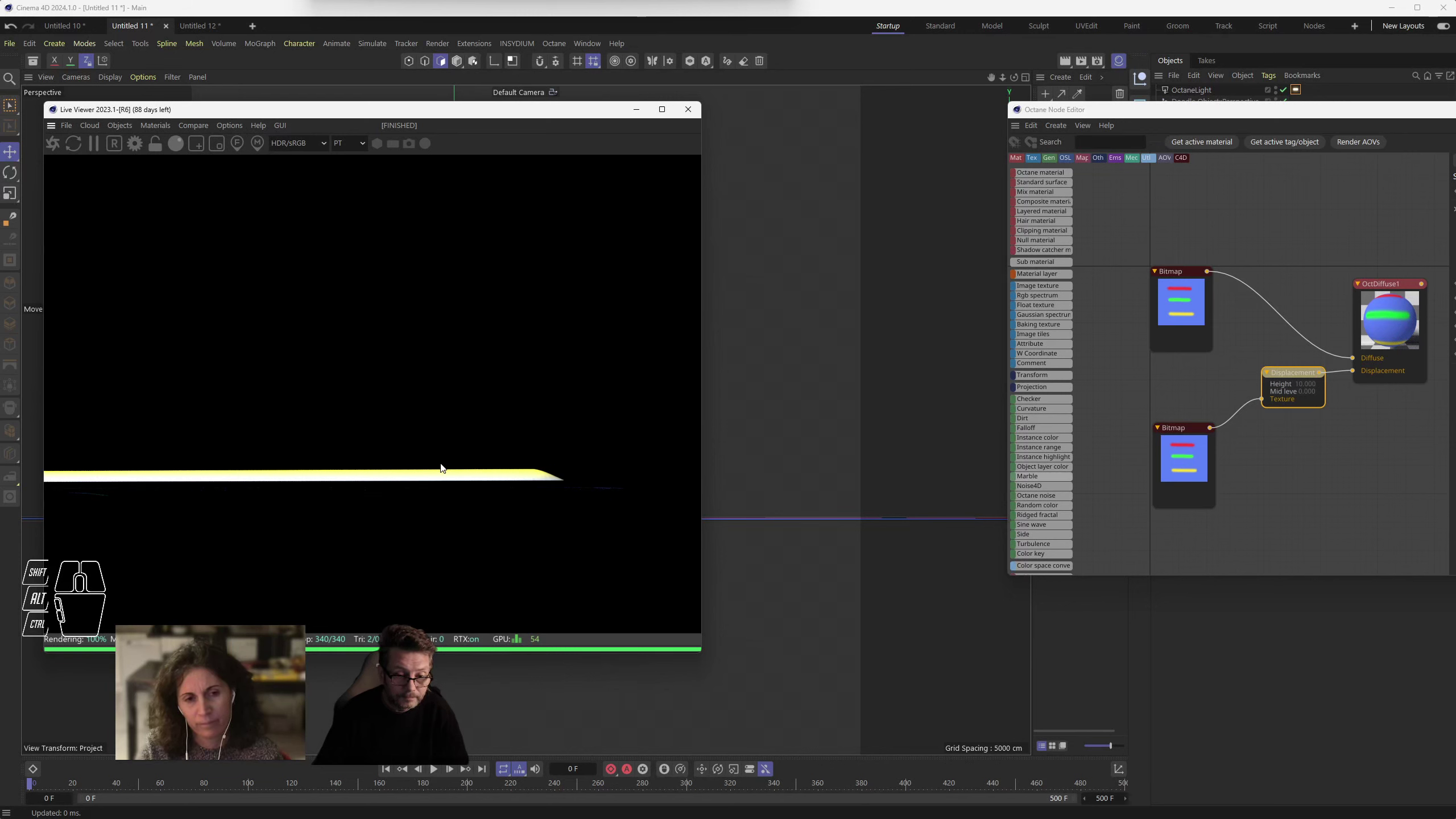
left_click_drag(831, 481, 826, 496)
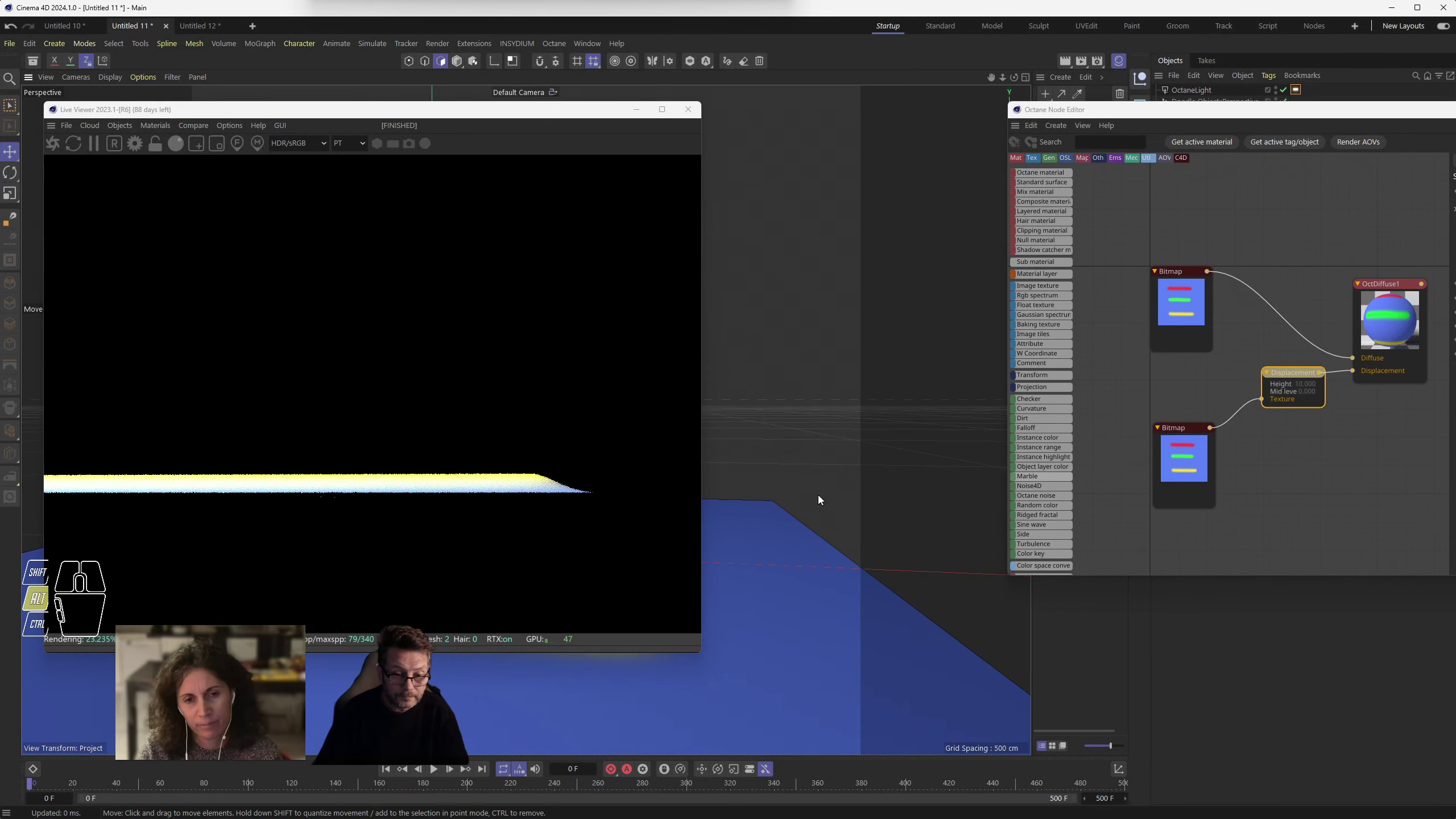
- Orbit the viewport from above to frame the whole displaced plane
left_click(796, 498)
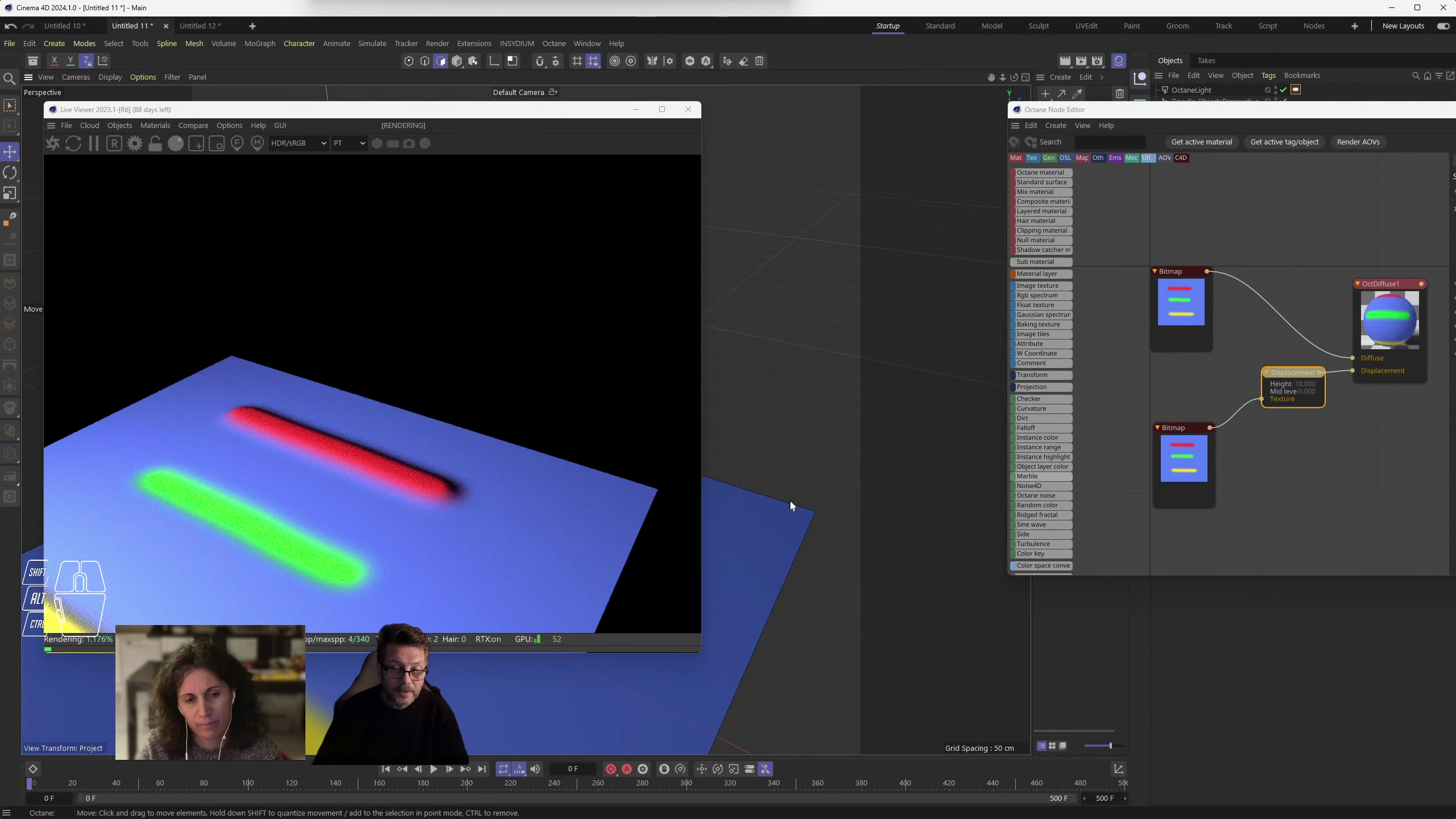
middle_click(798, 490)
middle_click(798, 491)
left_click_drag(781, 500, 847, 322)
left_click_drag(823, 422, 816, 415)
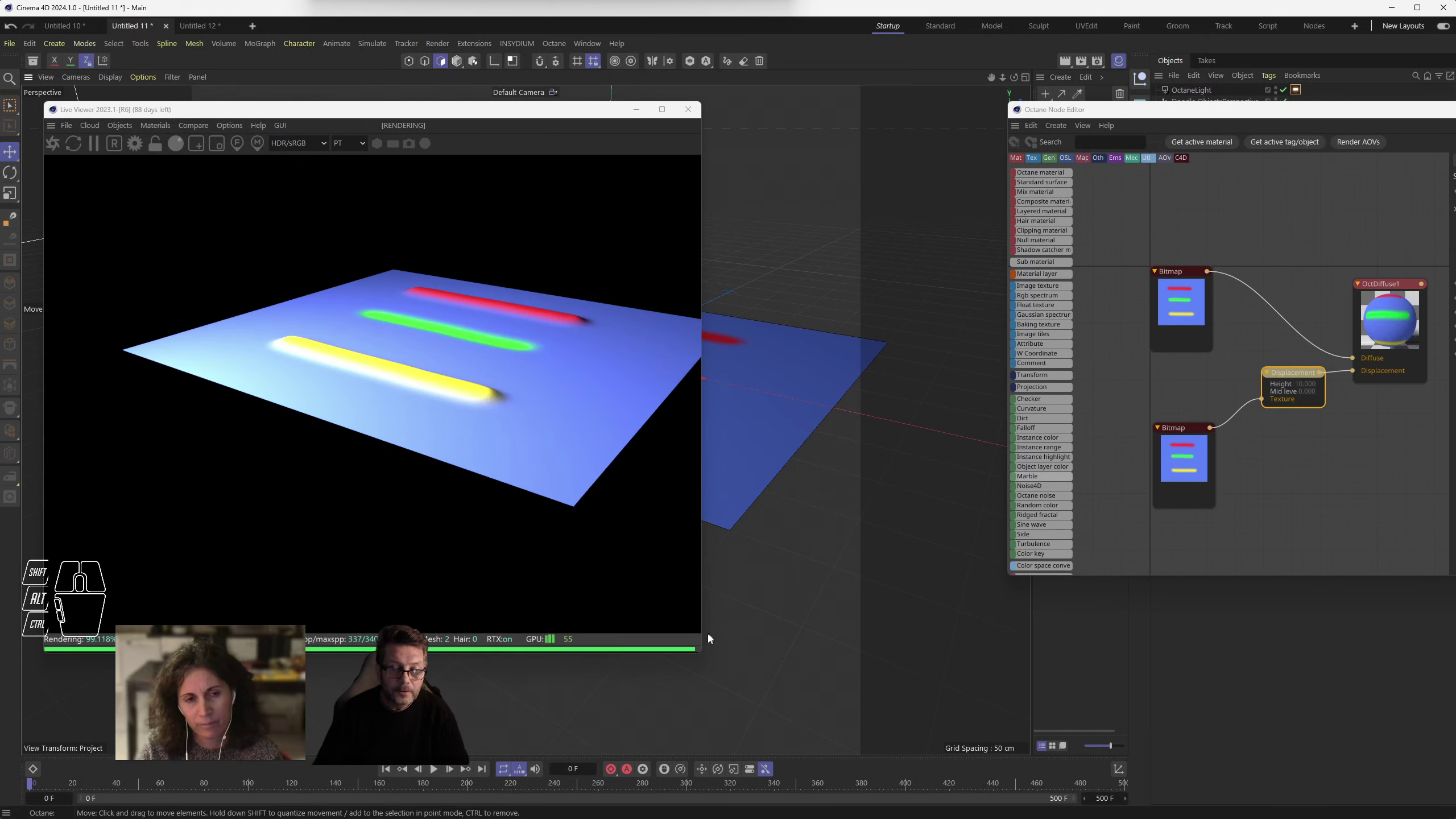
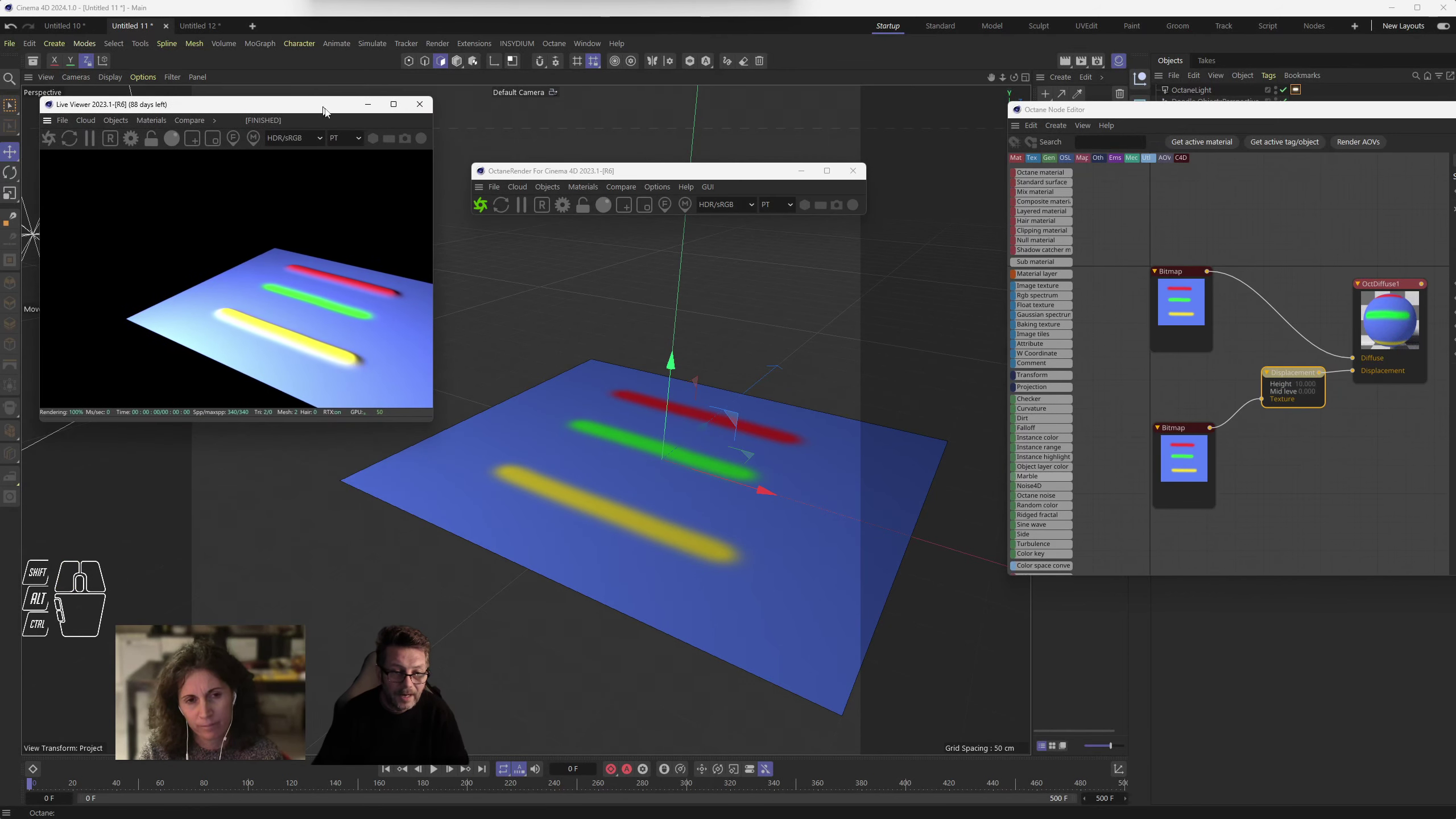
- Frame the scene and select the area light beside the plane
middle_click(683, 454)
middle_click(683, 454)
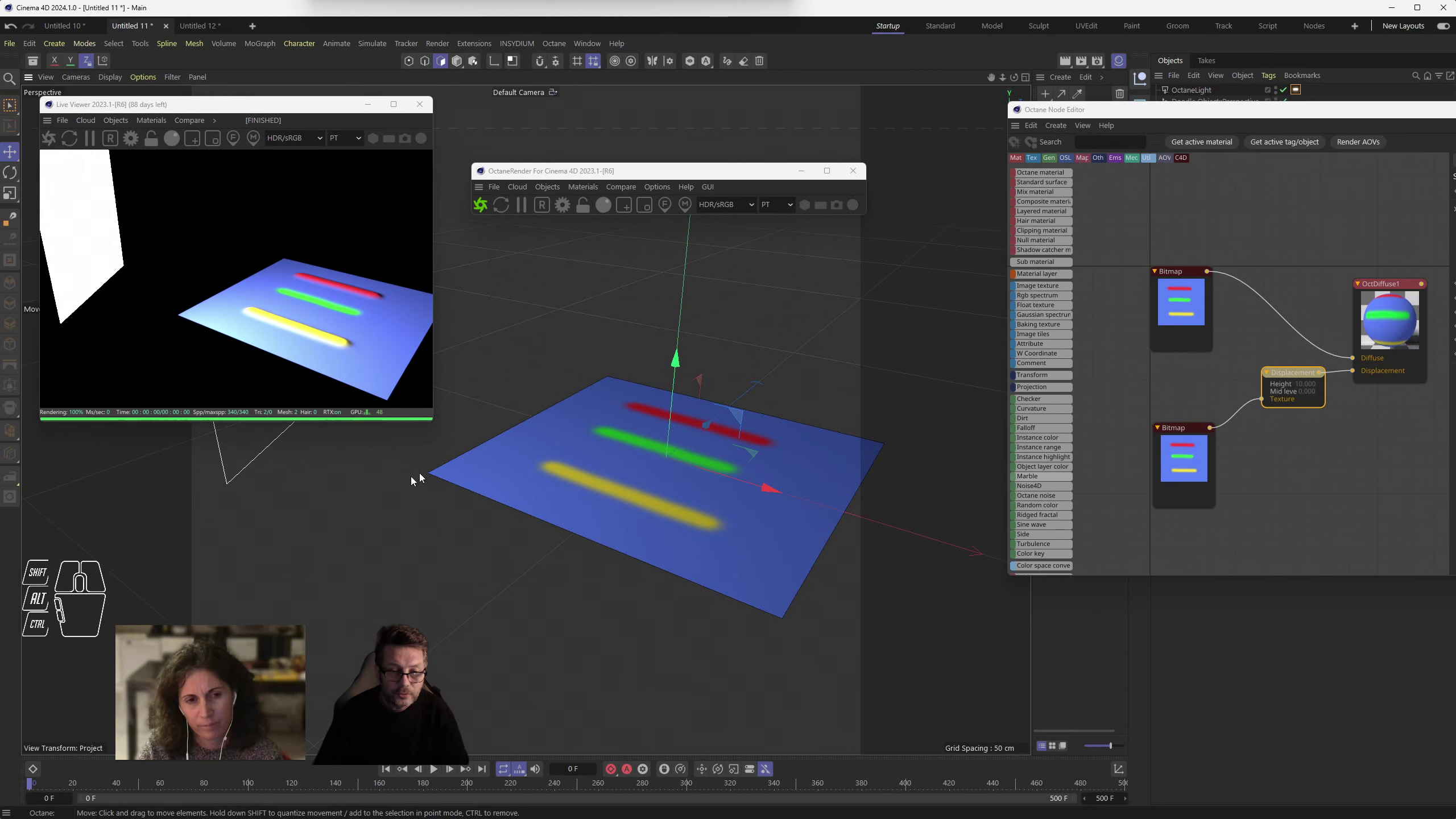
left_click(261, 461)
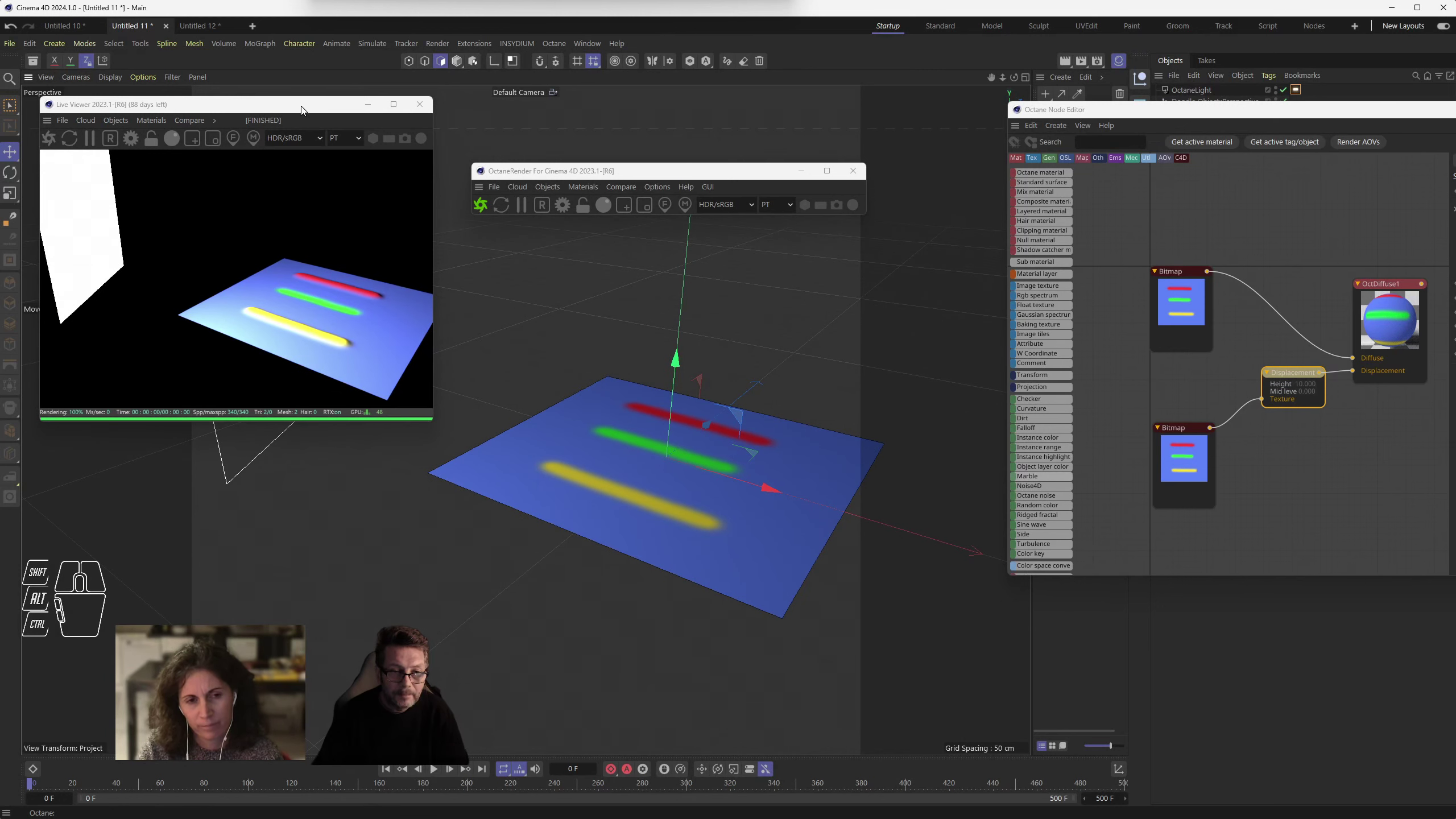
left_click(305, 108)
left_click(273, 312)
left_click(462, 64)
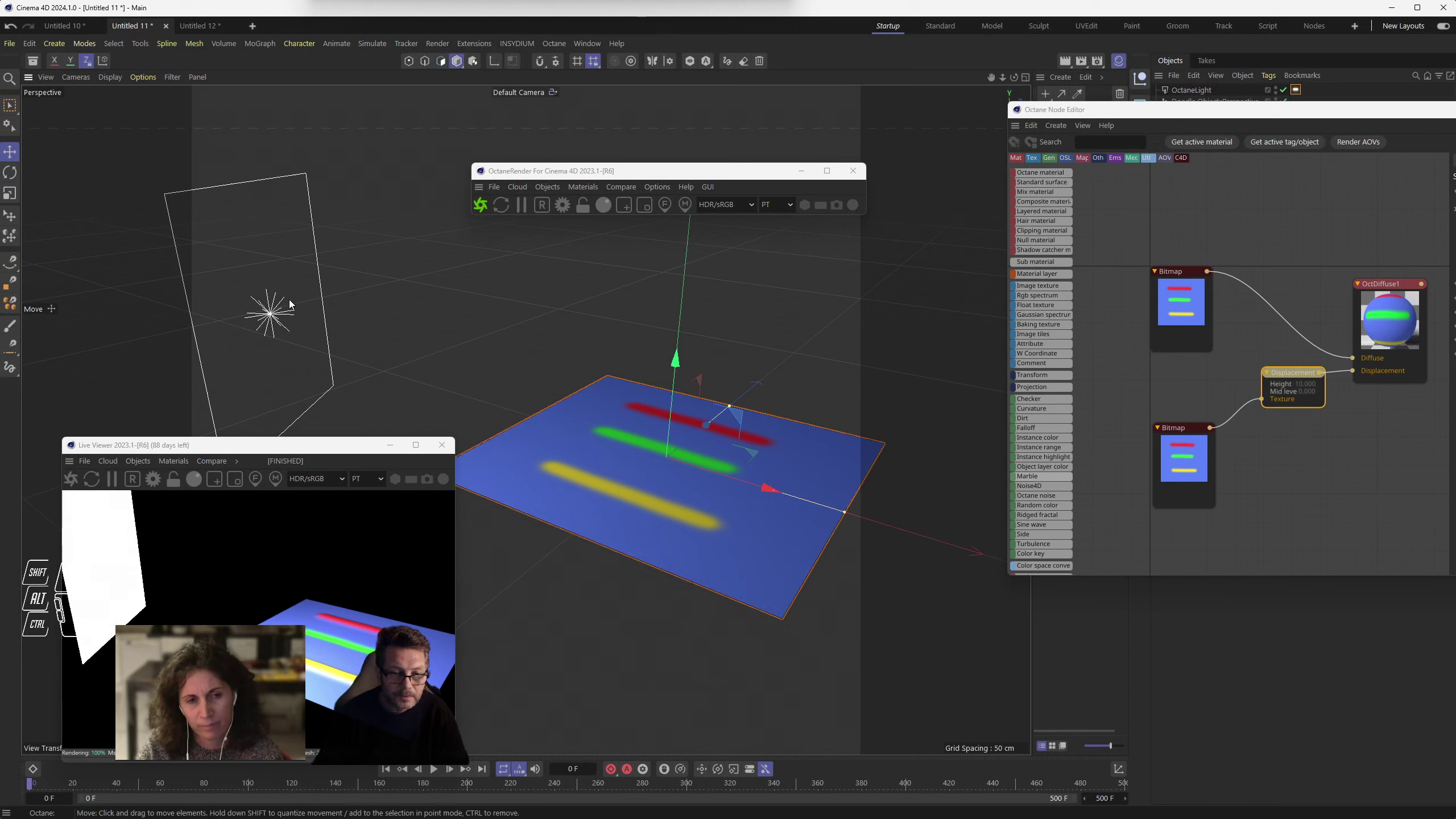
left_click(280, 312)
- Move the light lower beside the plane and angle it toward the bars
left_click_drag(323, 315, 334, 318)
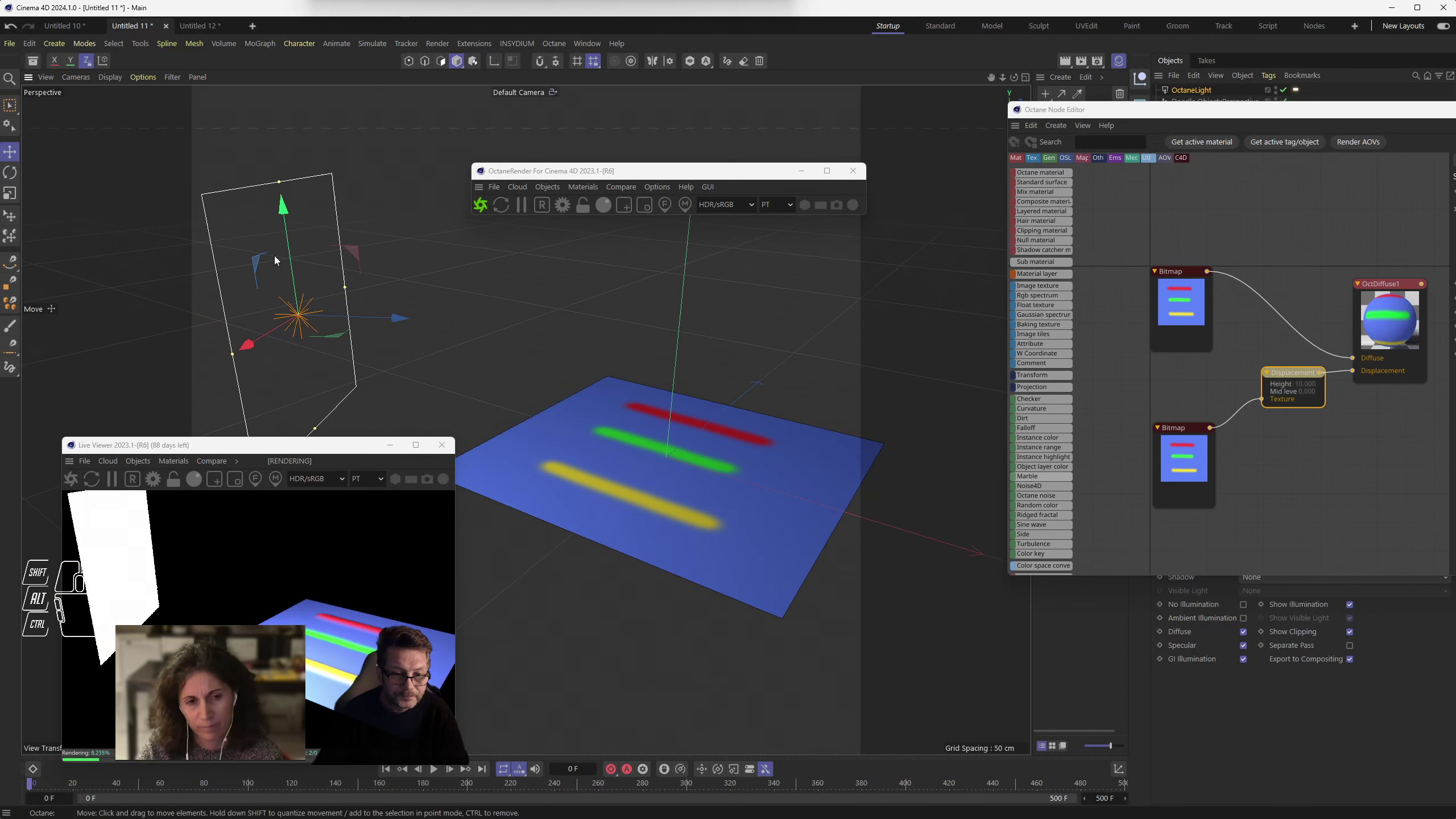
left_click_drag(299, 247, 345, 407)
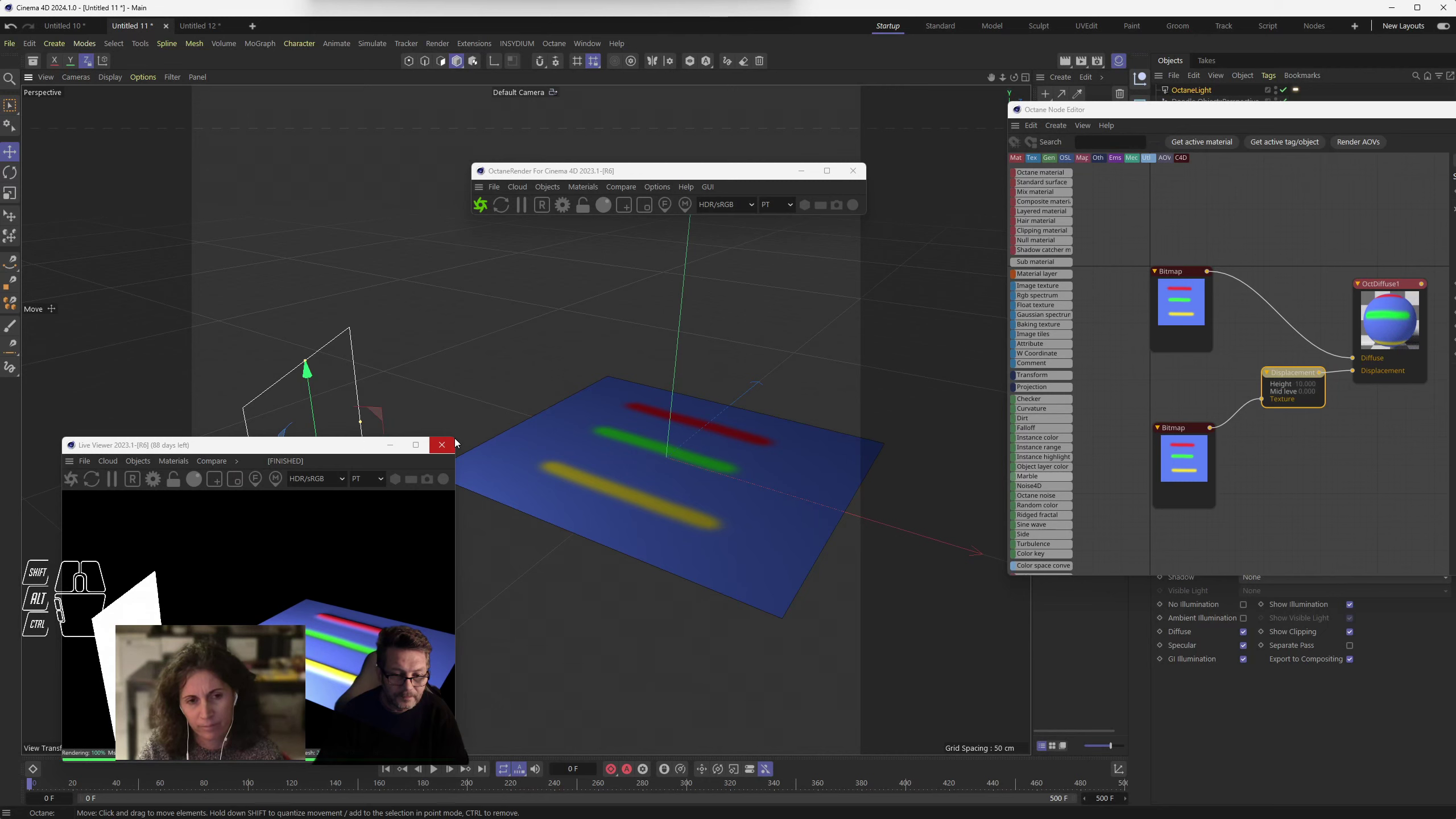
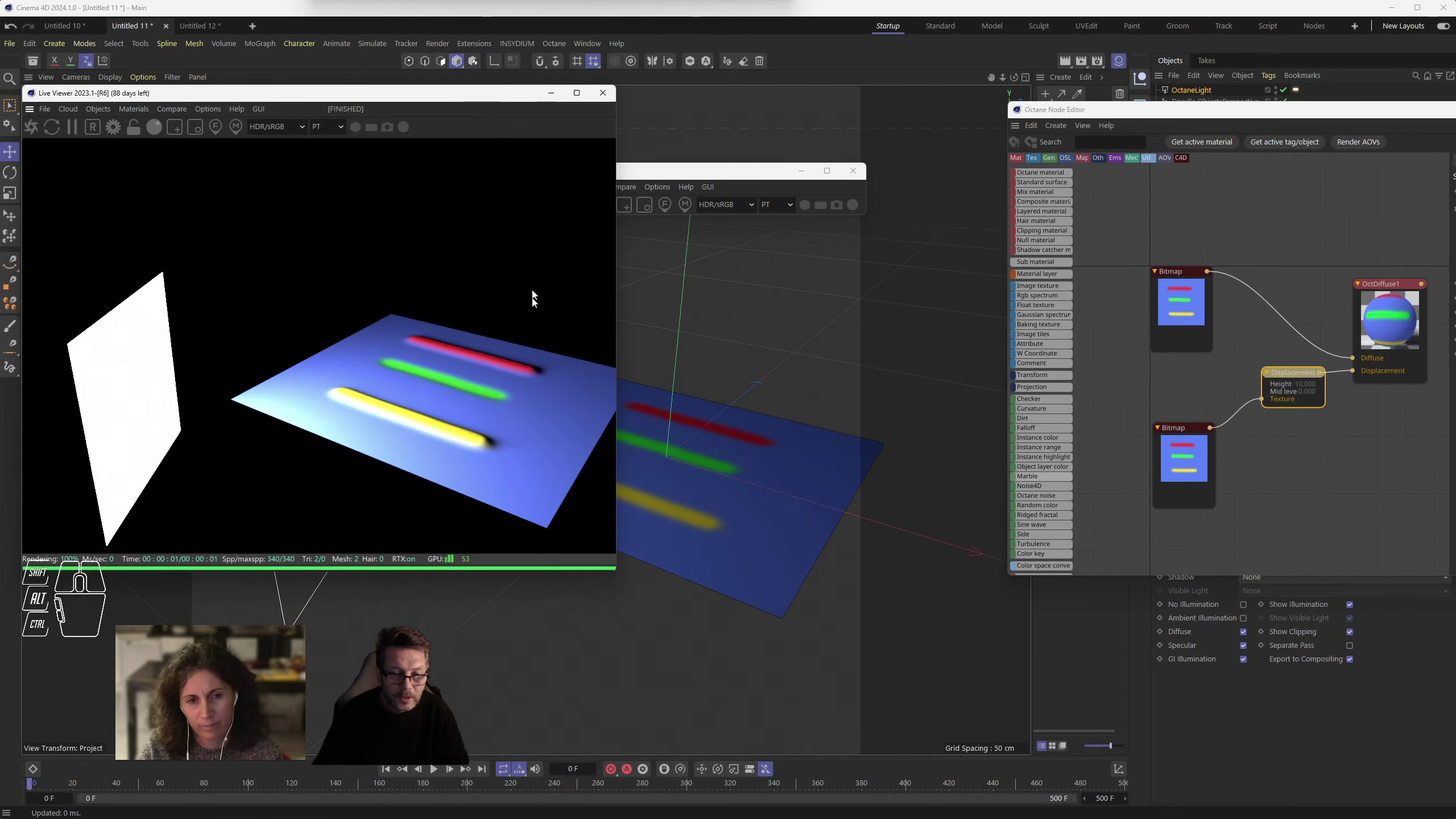
left_click_drag(734, 464, 719, 455)
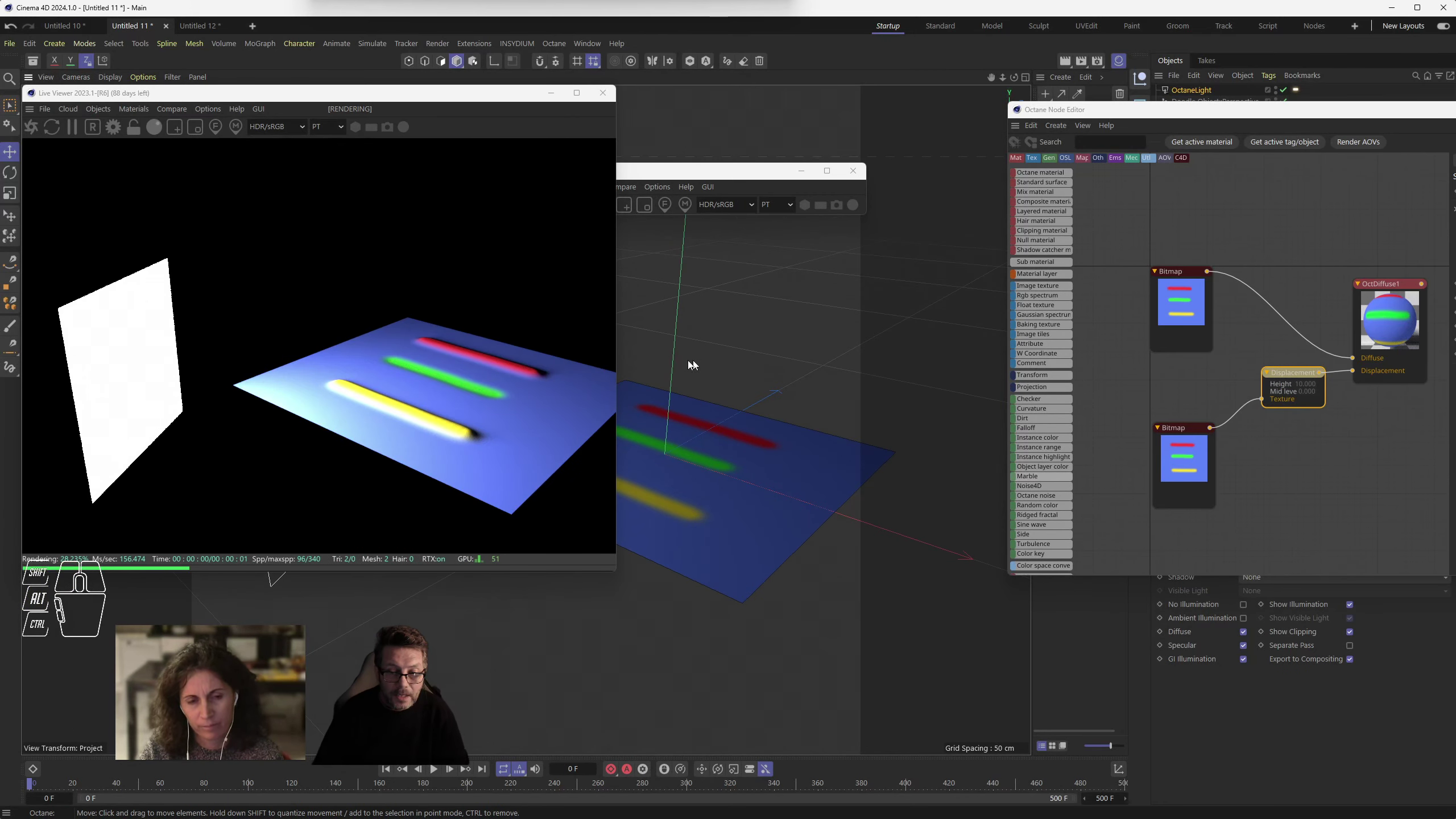
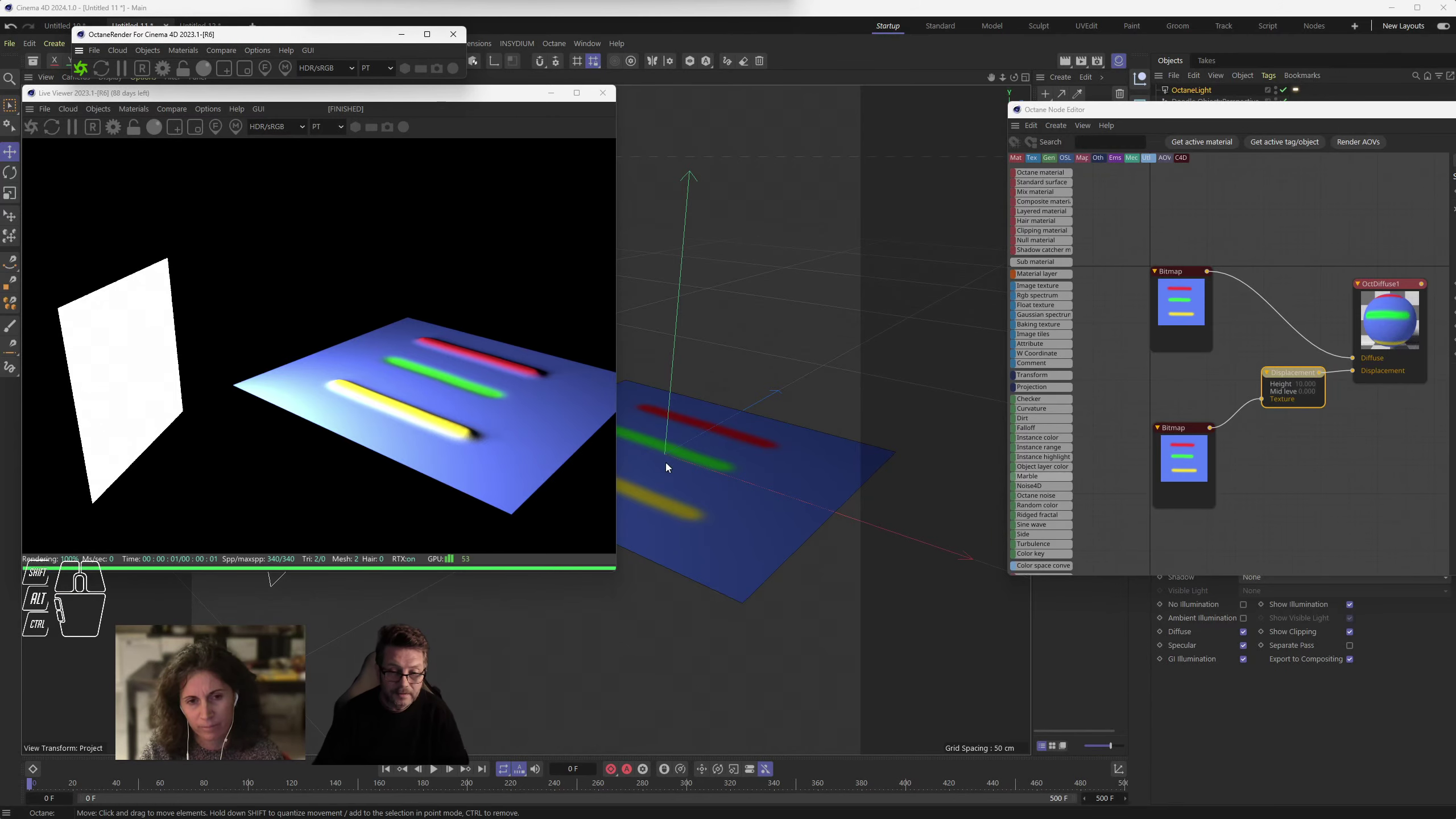
- Orbit around the plane and select the striped Plane object
middle_click(691, 476)
middle_click(698, 475)
middle_click(706, 475)
left_click_drag(730, 506, 763, 486)
left_click(753, 535)
left_click_drag(753, 462, 746, 504)
middle_click(746, 505)
middle_click(746, 505)
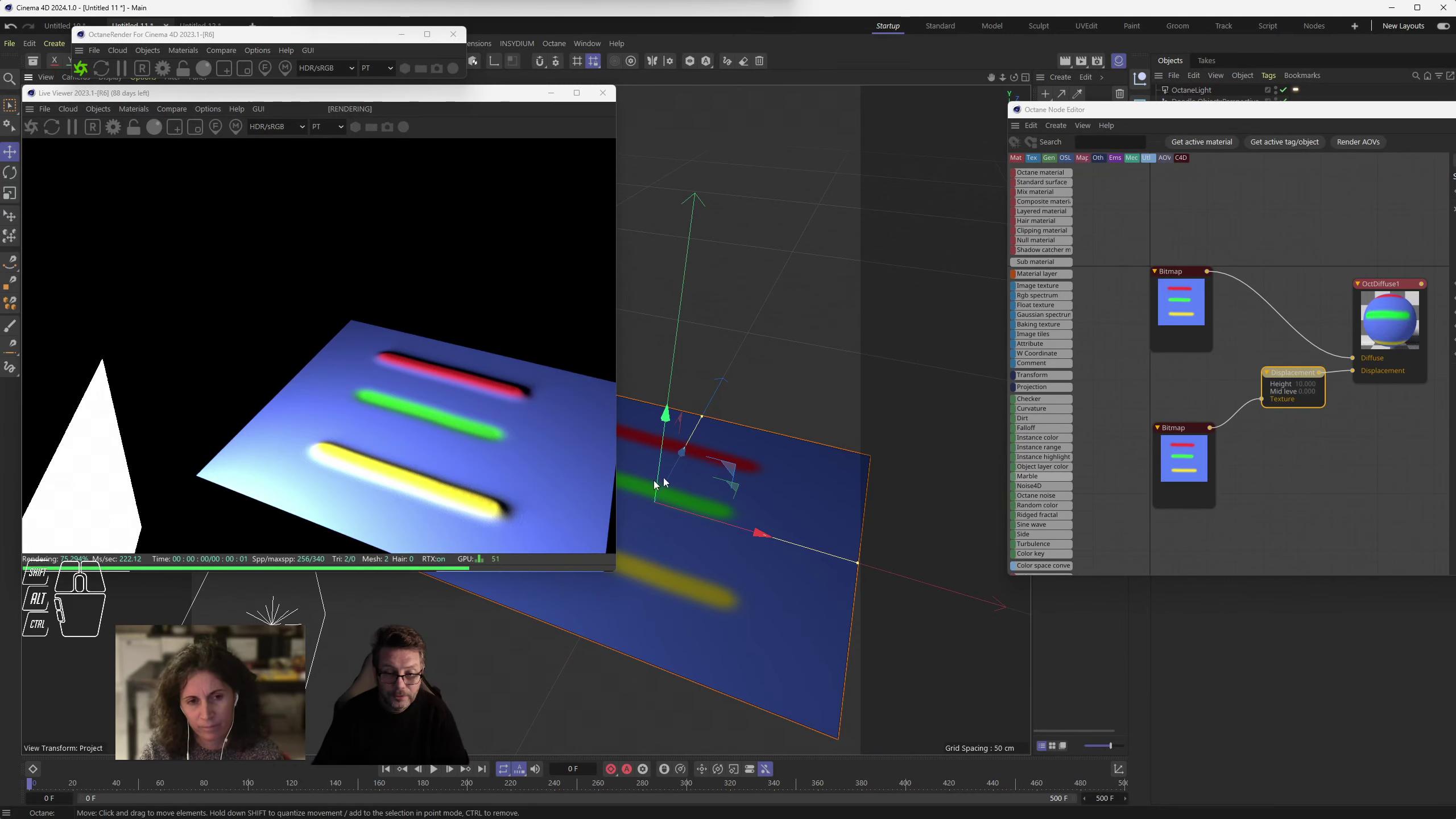
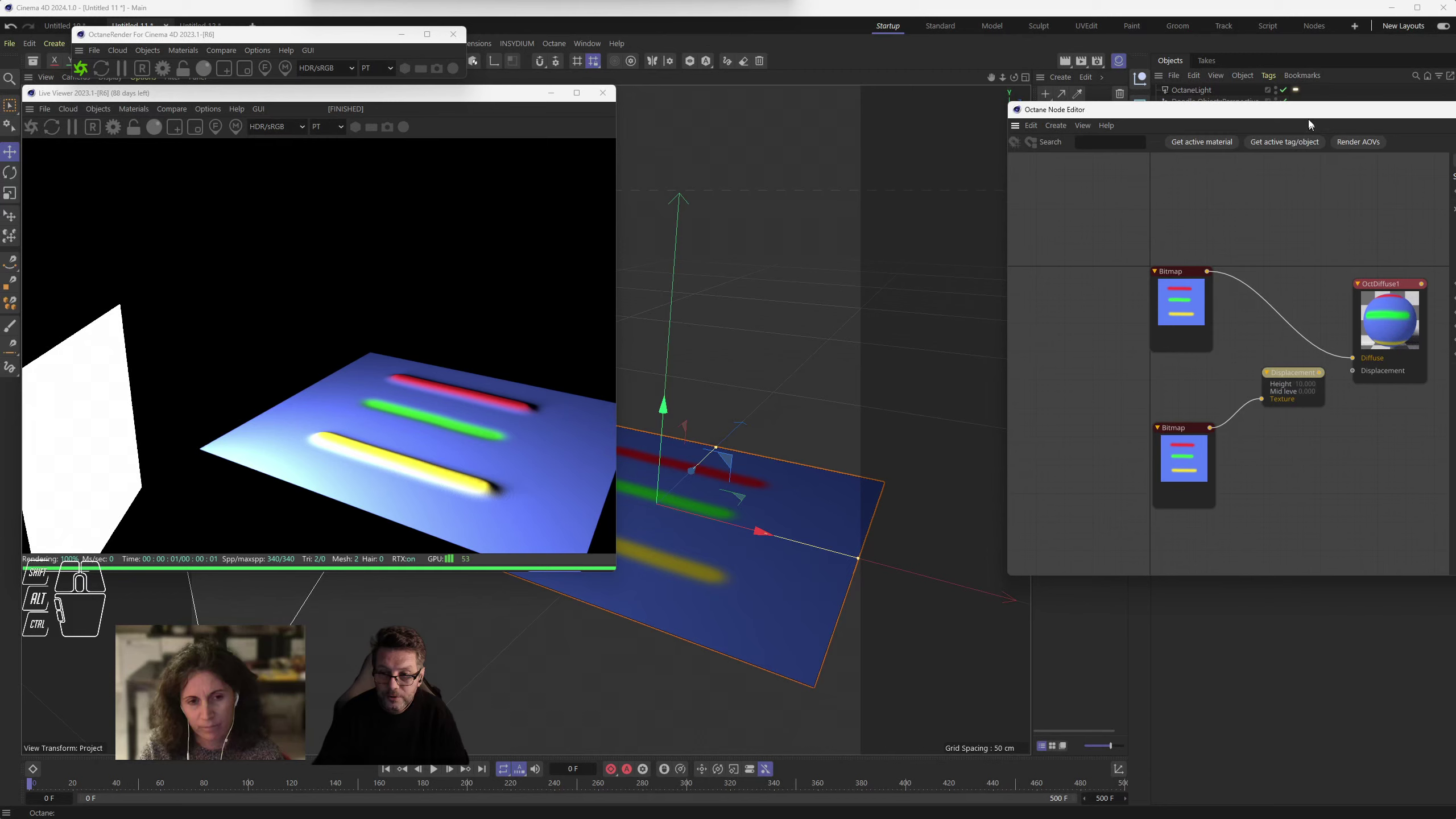
- Drag the Displacement node away, unlinking it from the OctDiffuse Displacement pin
left_click_drag(1314, 112, 974, 97)
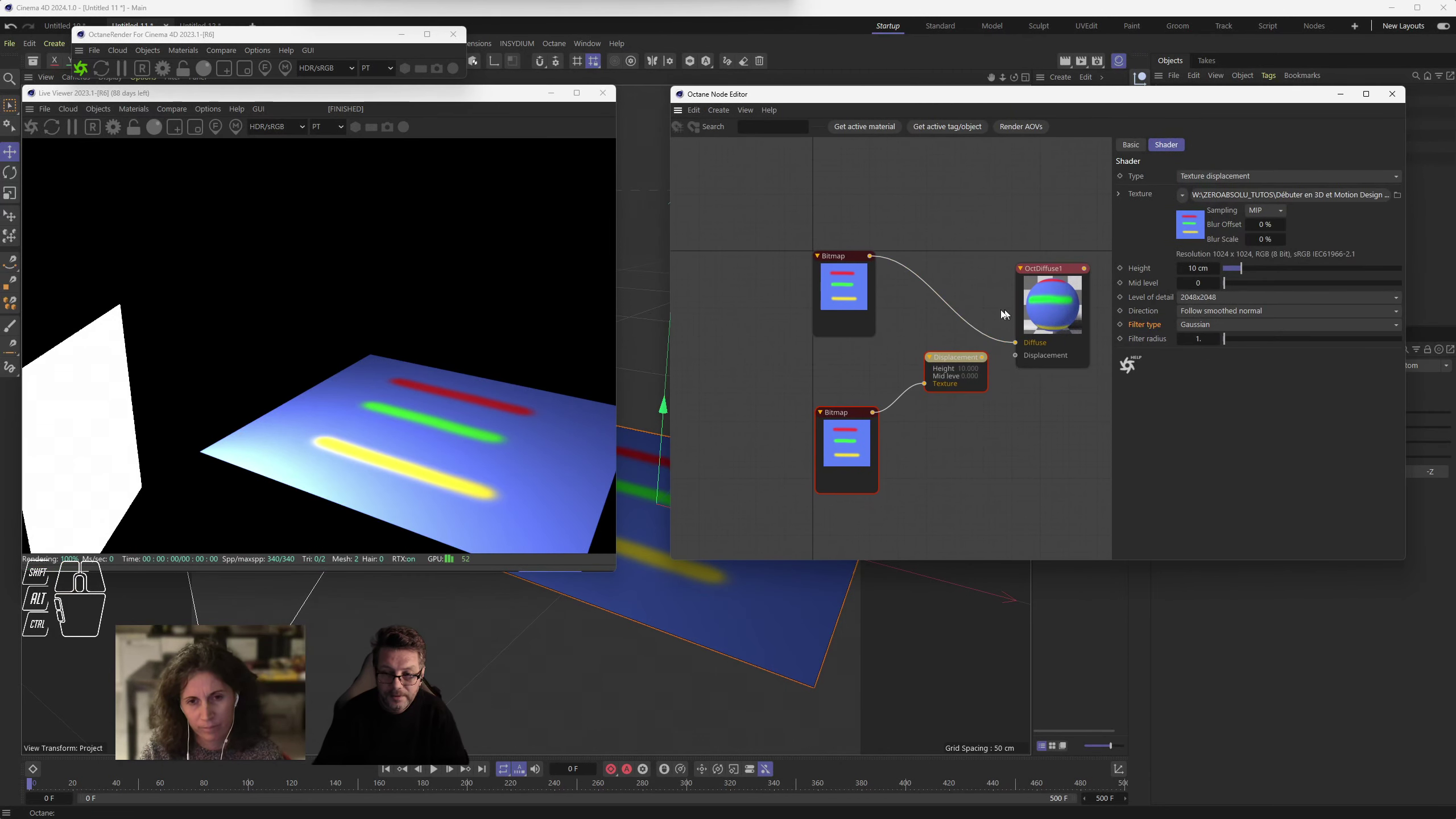
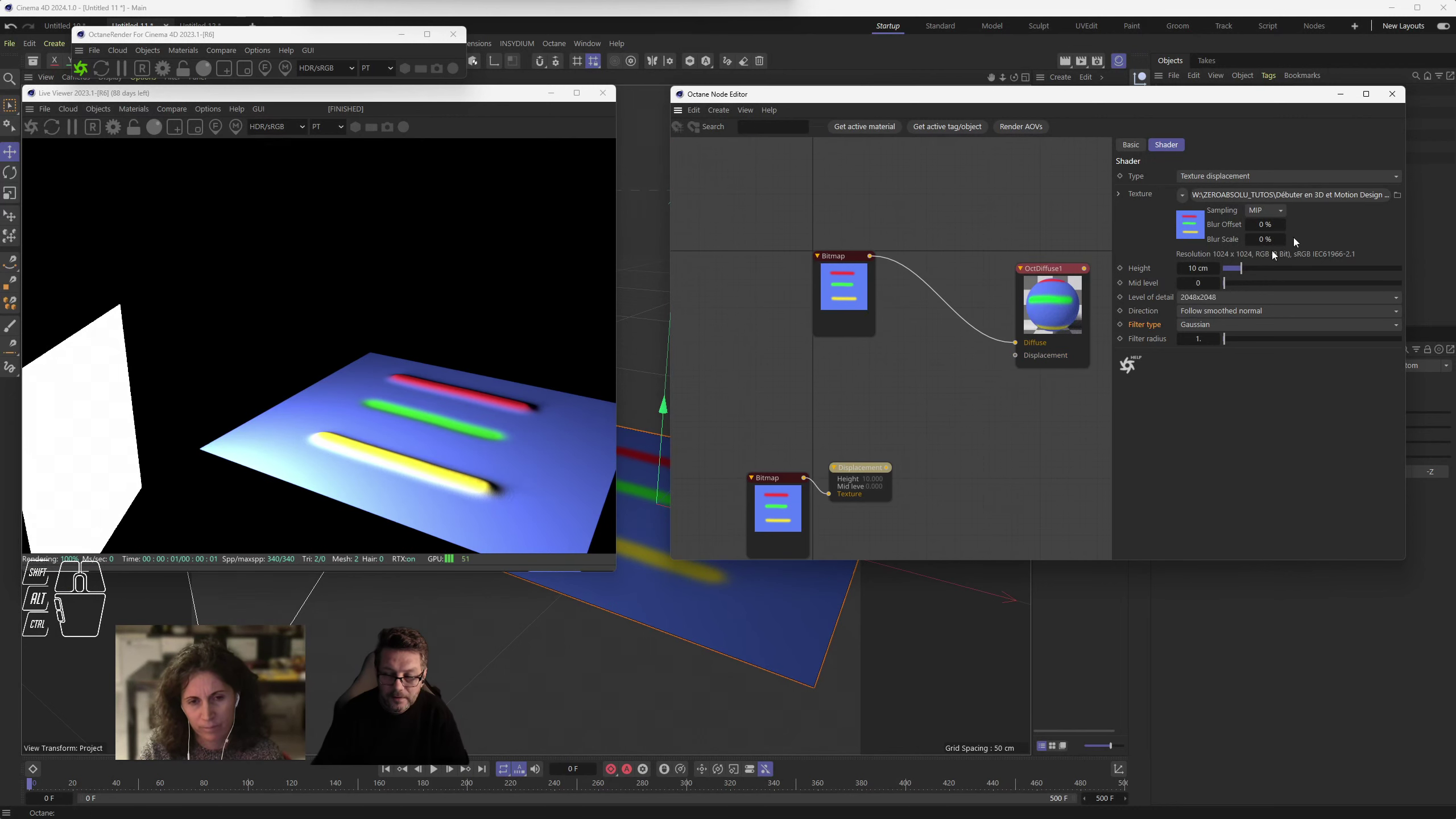
- Close the node graph, nest the Displacer under the Plane and select it
left_click(1396, 95)
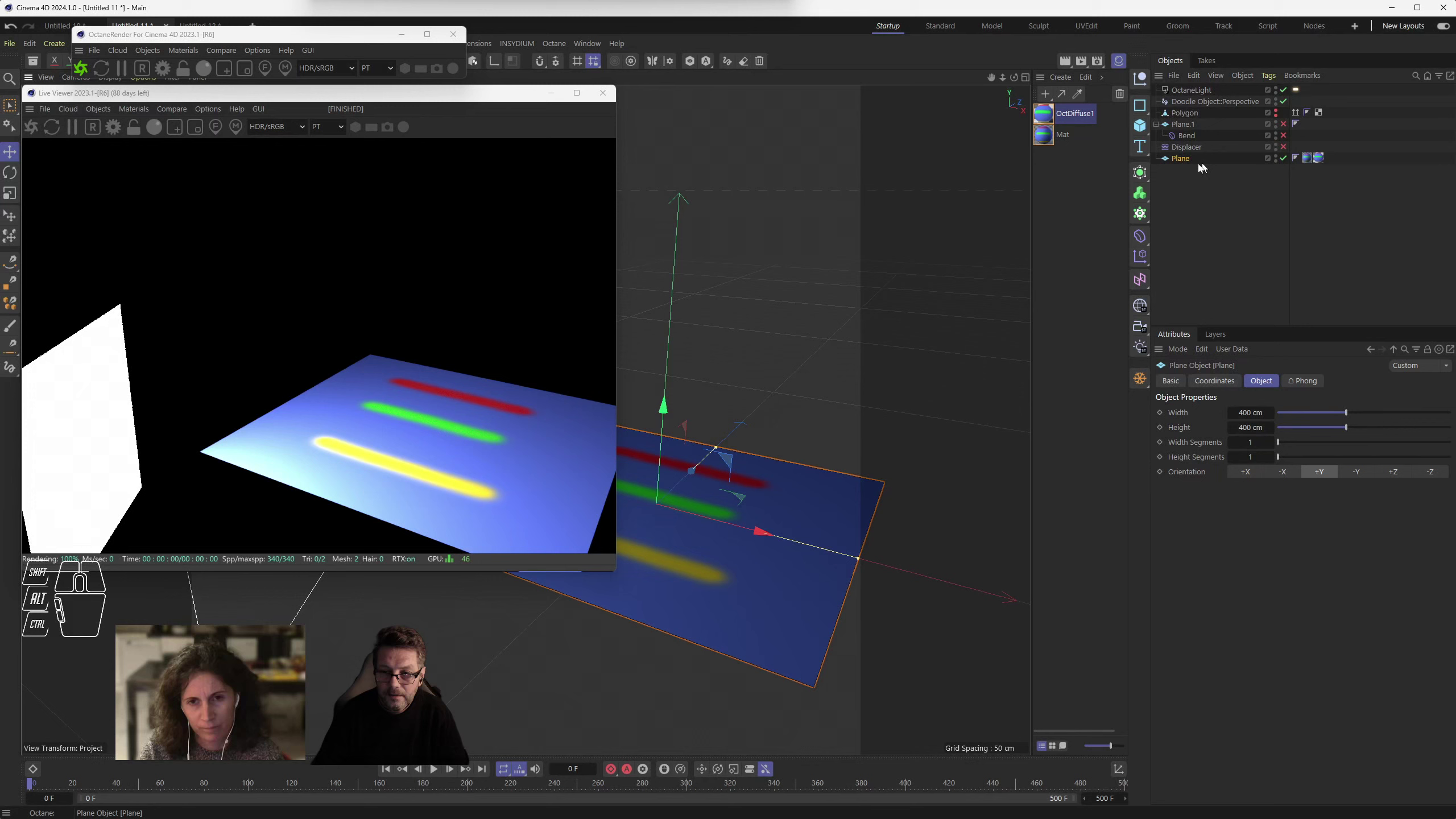
left_click_drag(1191, 150, 1189, 160)
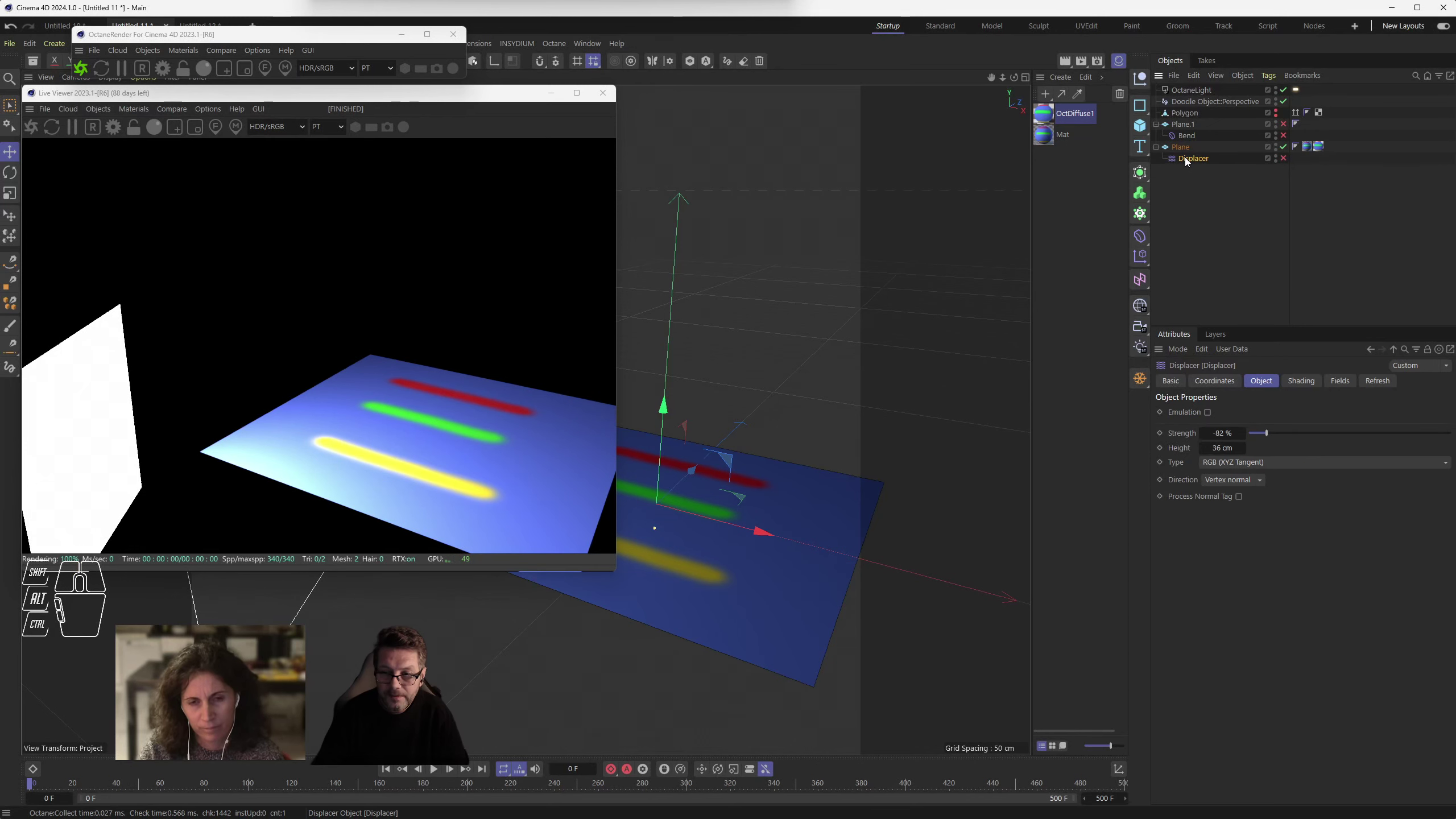
left_click(1291, 159)
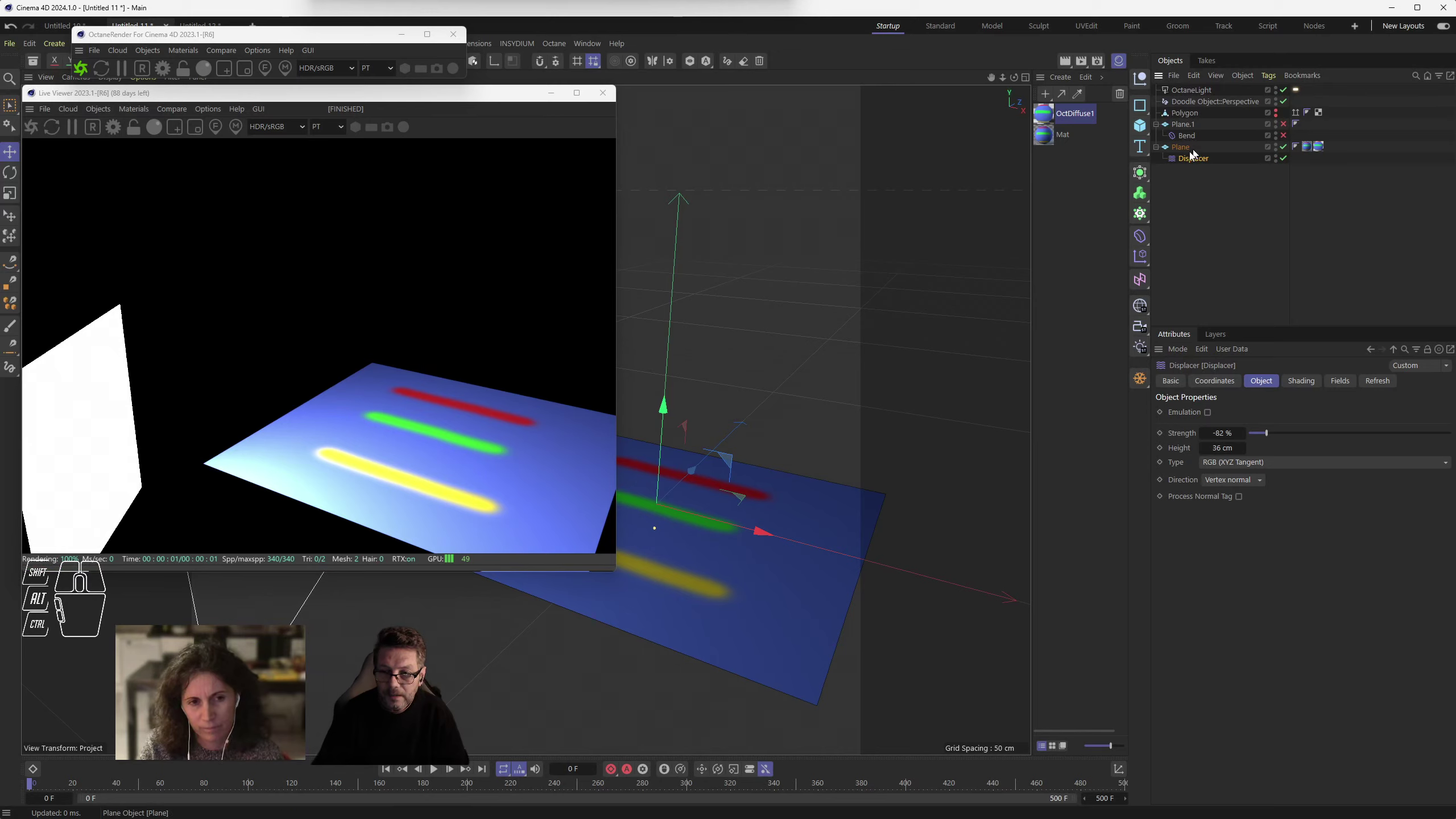
left_click(1193, 159)
- Reduce the Displacer's Strength to -46%
left_click_drag(709, 556, 703, 540)
left_click_drag(1292, 435, 1308, 440)
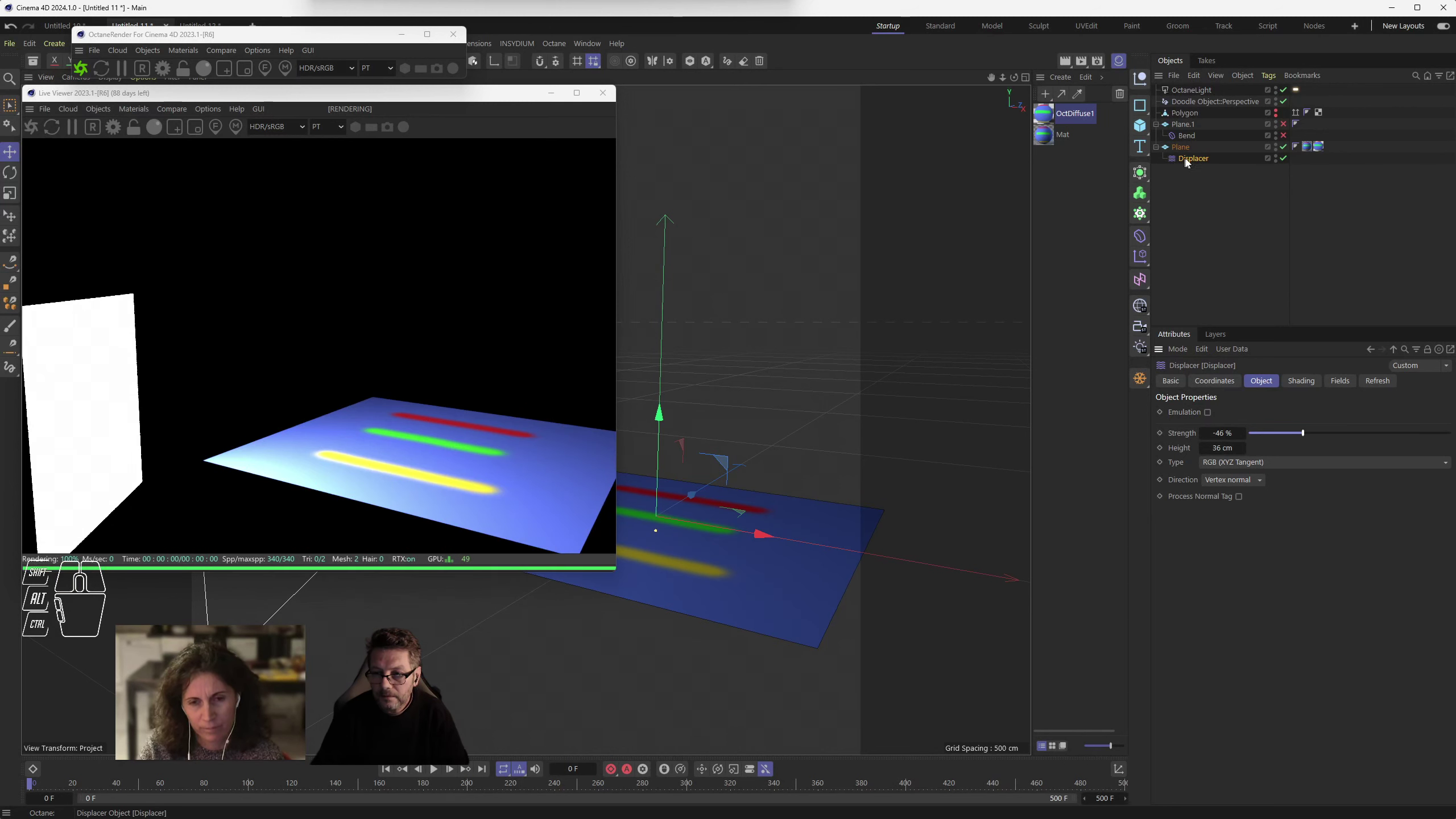
- In the Shading tab, load the striped bitmap image as the Displacer's shader
left_click(1189, 162)
left_click(1314, 376)
left_click_drag(1208, 429, 1243, 490)
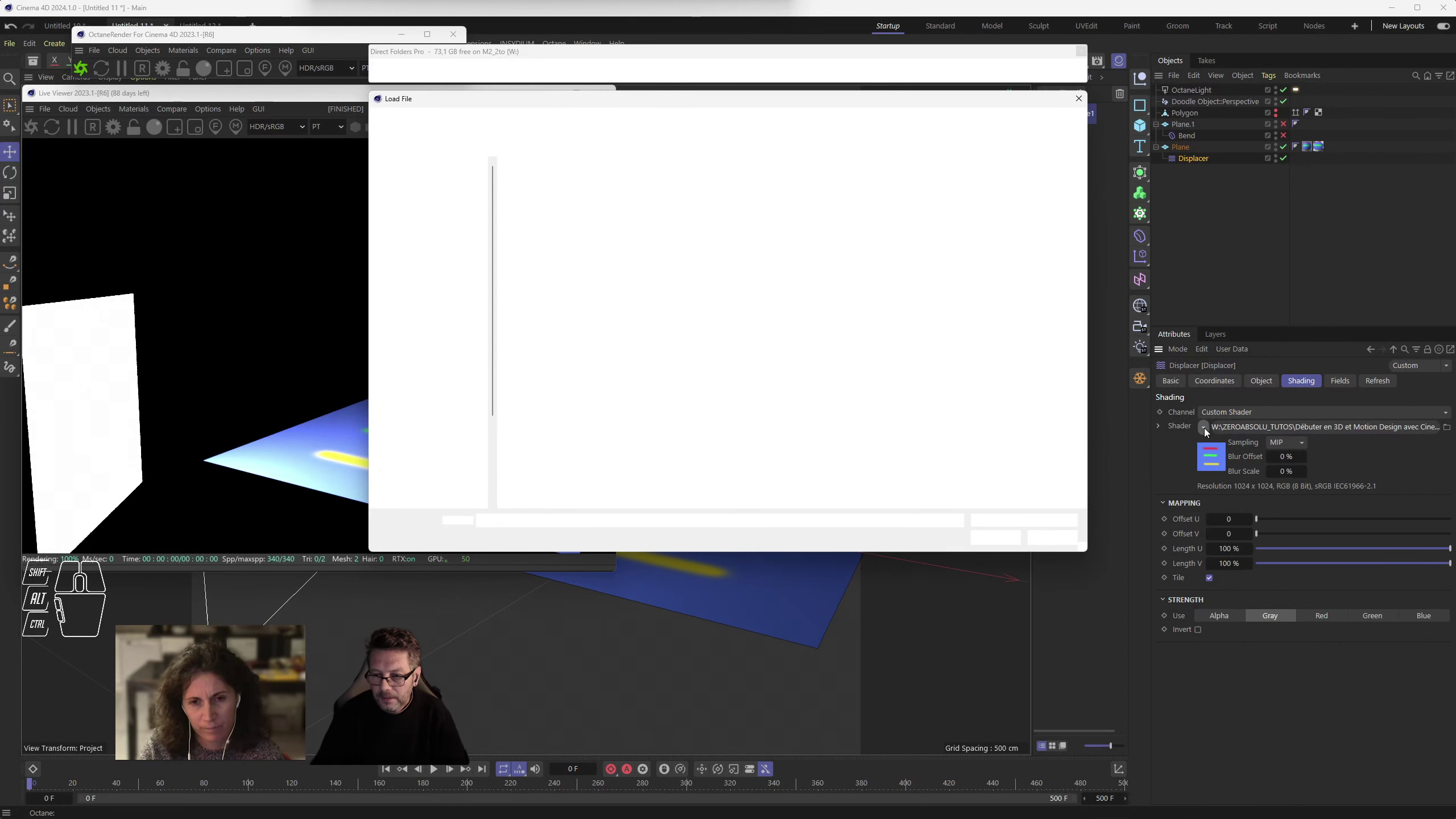
left_click_drag(1209, 431, 1233, 478)
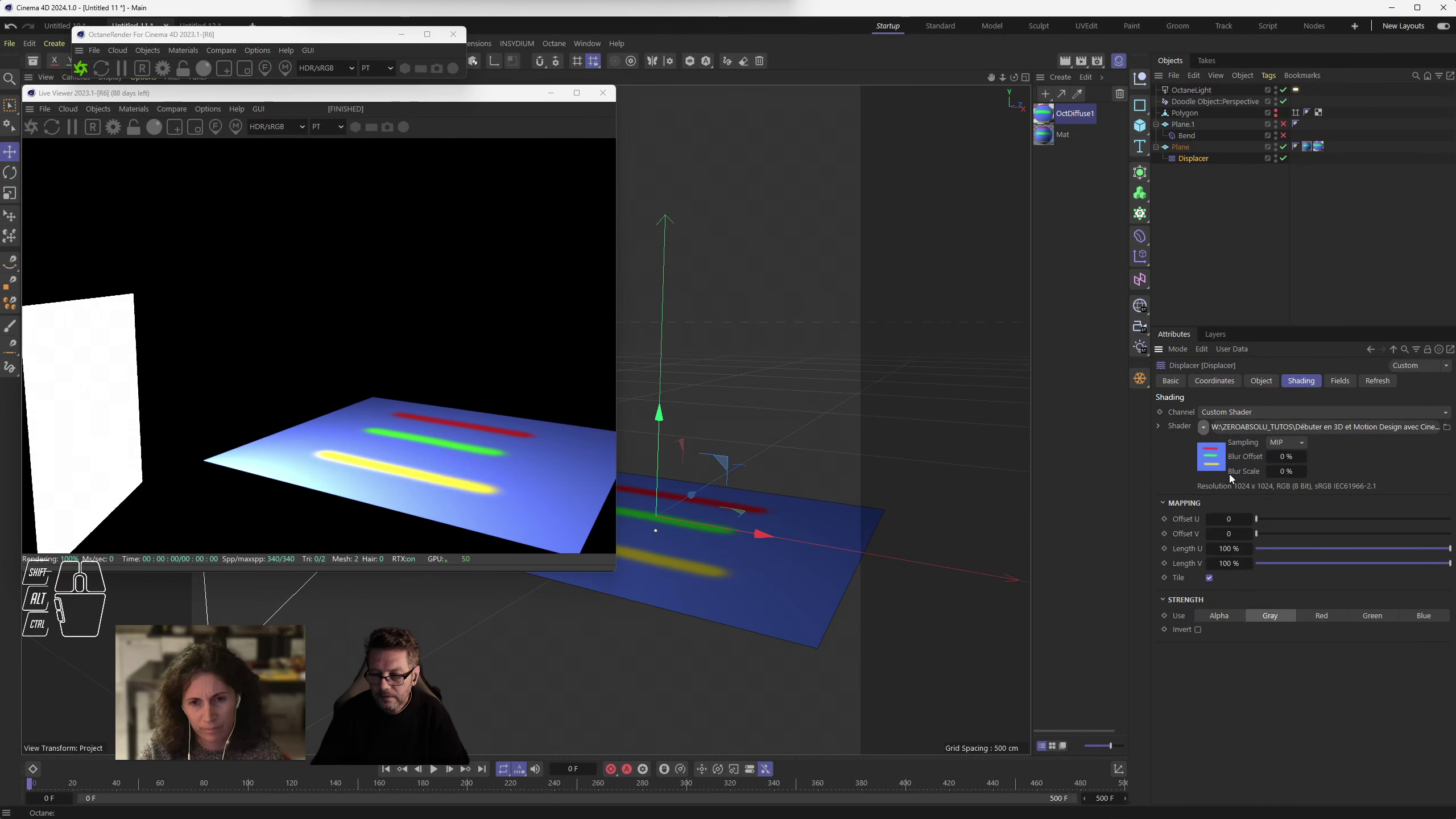
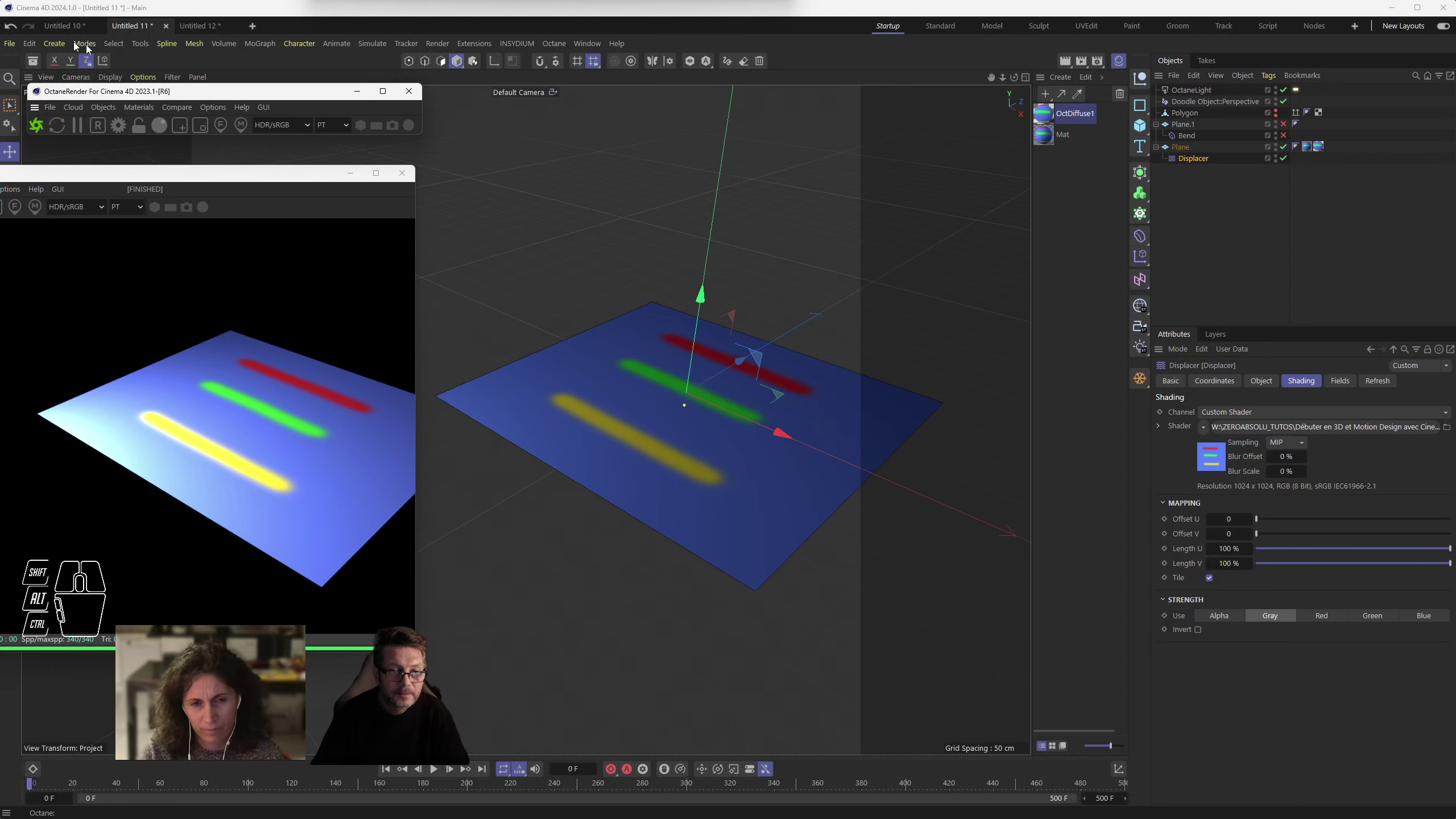
left_click(90, 43)
left_click(94, 43)
left_click_drag(114, 77, 133, 130)
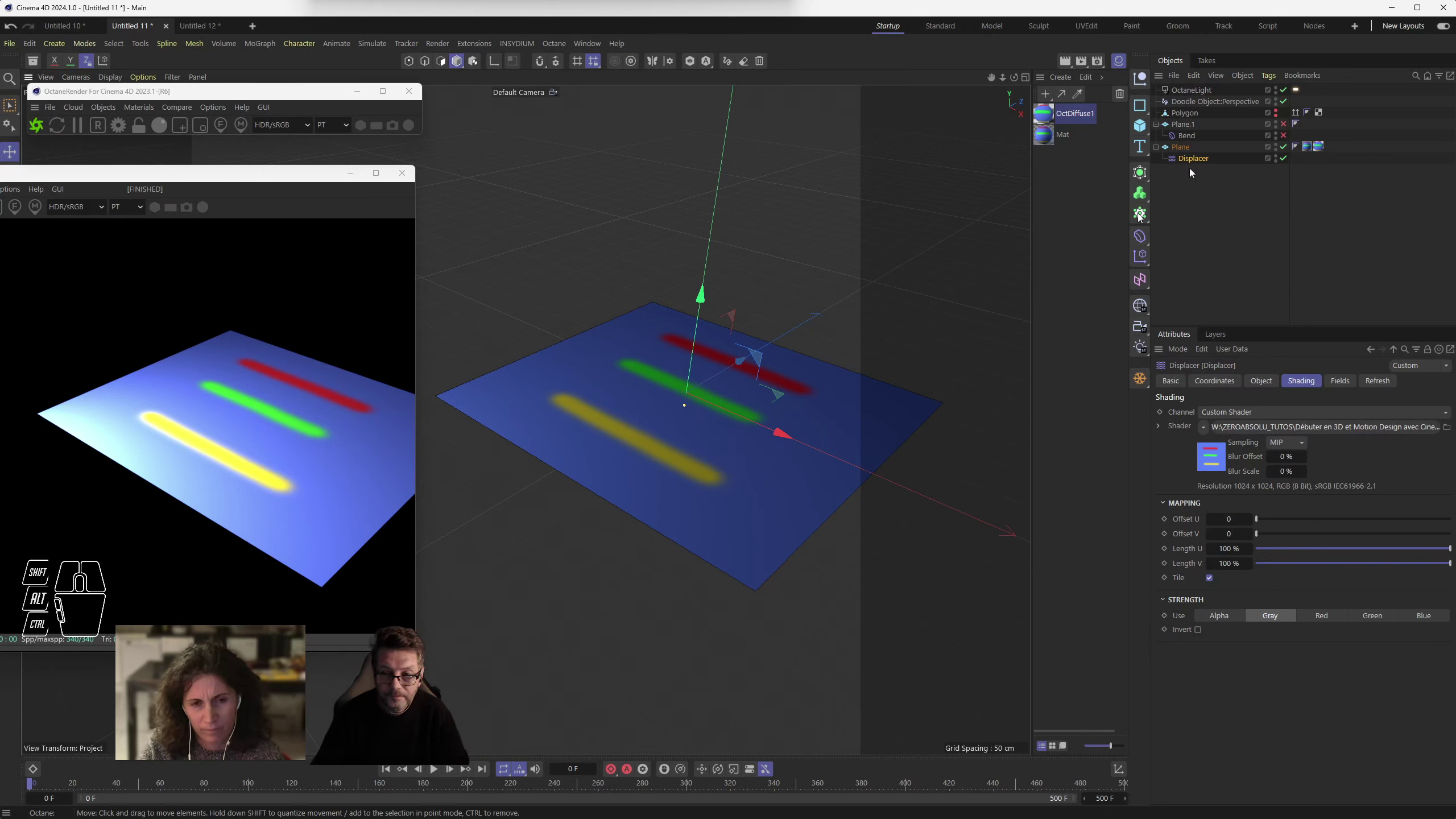
- Raise the plane to 271 width and 291 height segments so the coloured bars rise
left_click(1191, 146)
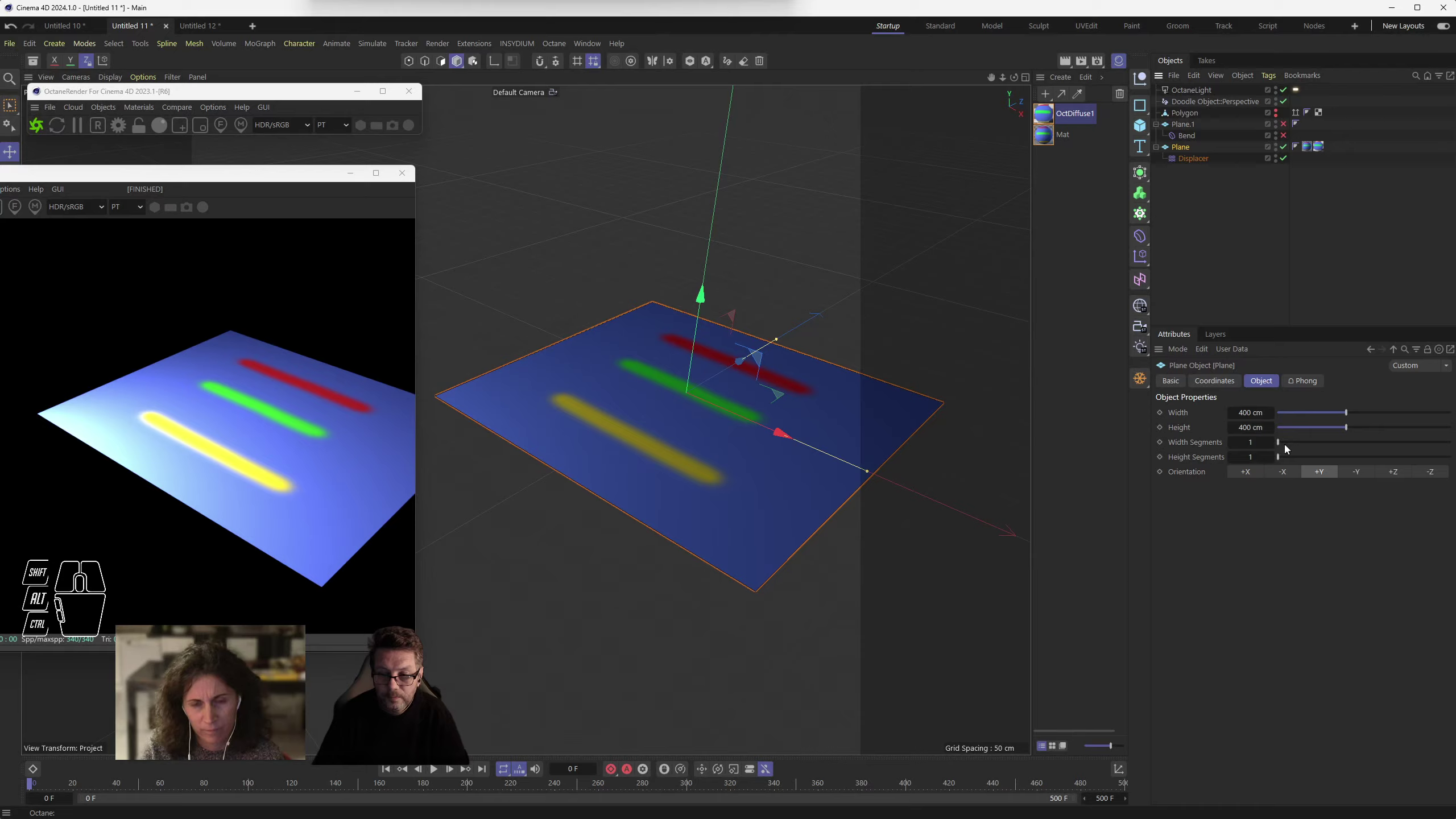
left_click_drag(1291, 446, 1373, 448)
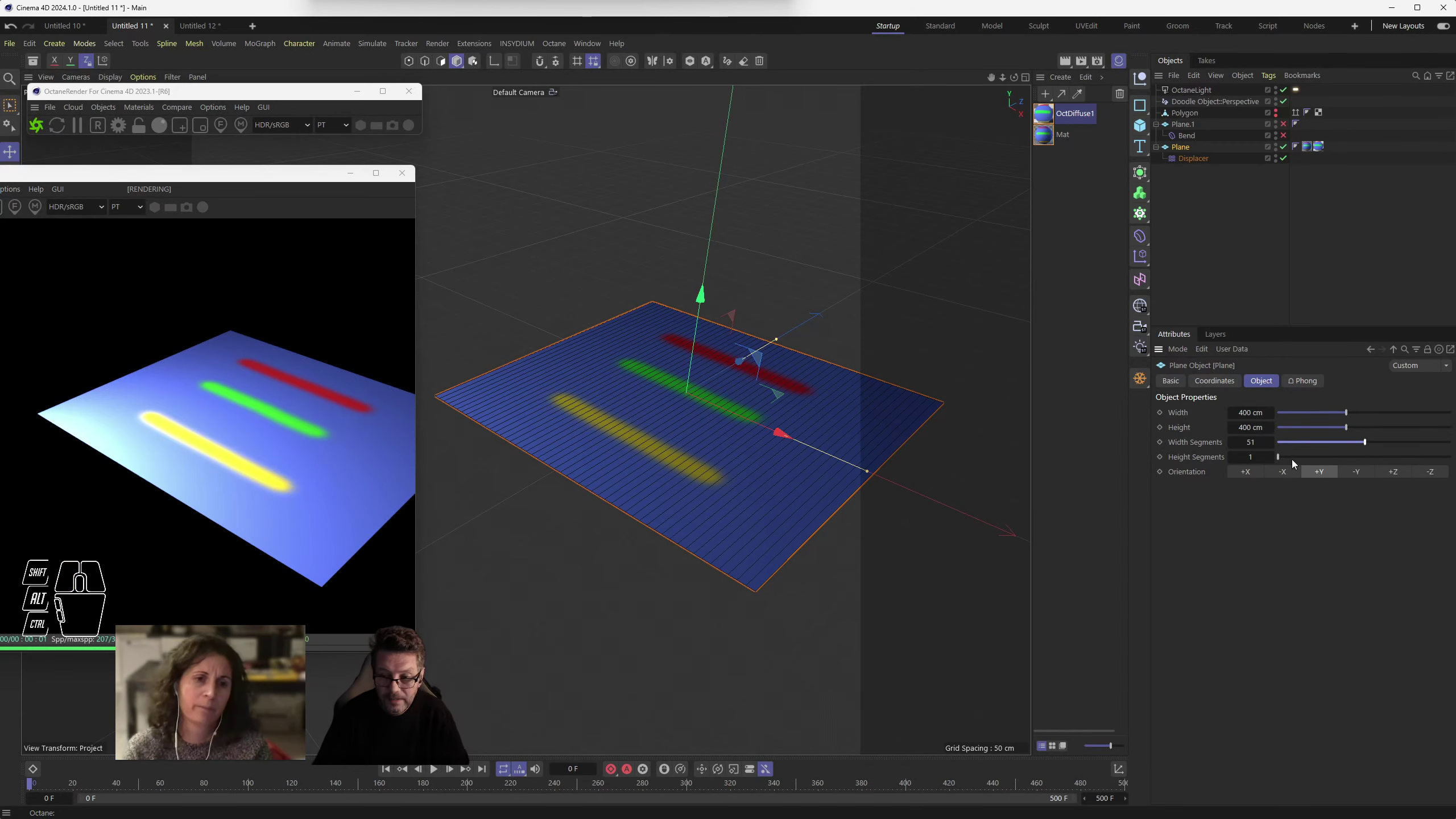
left_click_drag(1284, 460, 1423, 463)
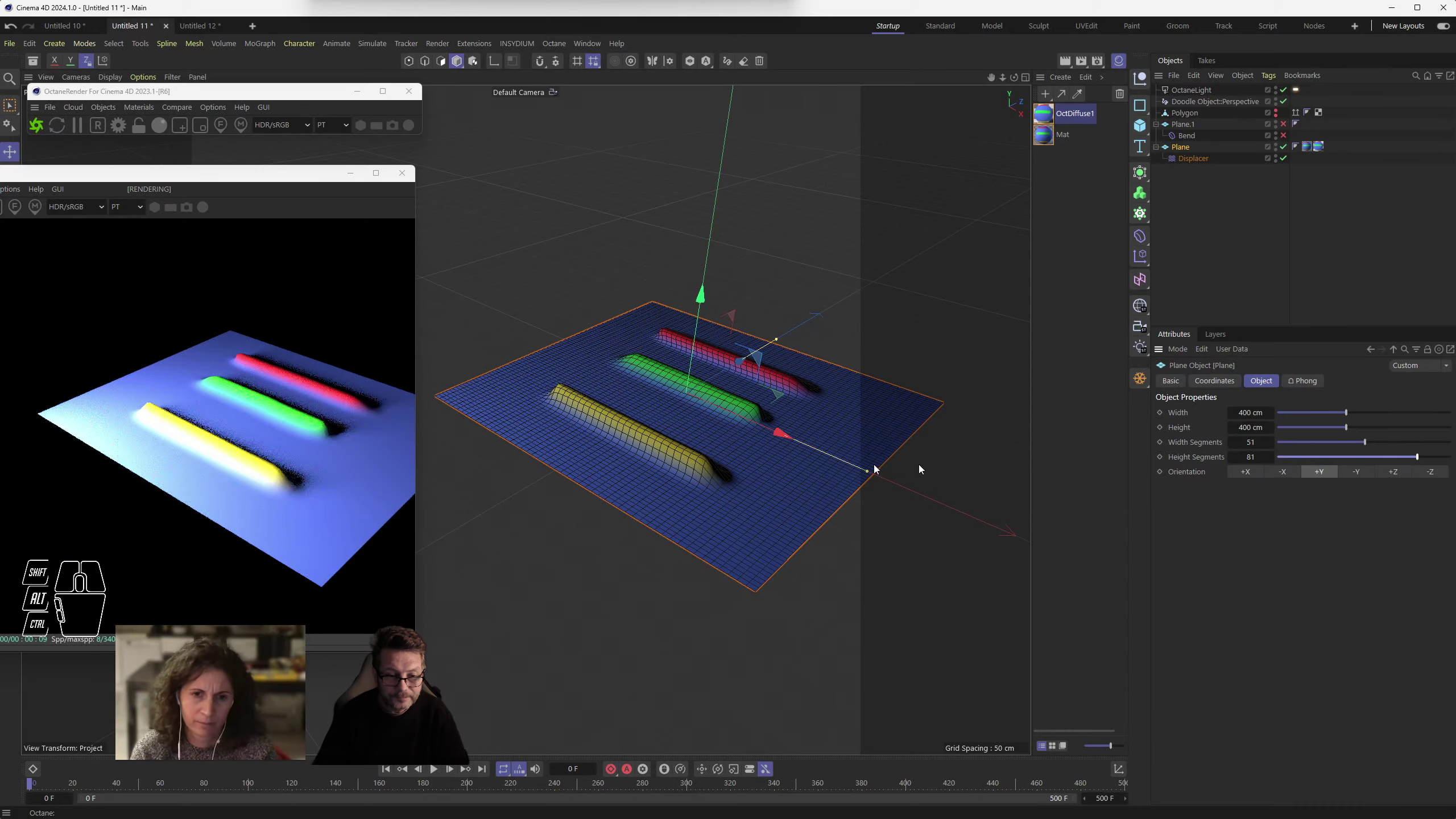
left_click_drag(725, 464, 736, 458)
middle_click(723, 460)
middle_click(723, 459)
middle_click(720, 457)
- Enlarge the live render window to check the bars, then switch the Displacer off
left_click_drag(760, 445, 759, 459)
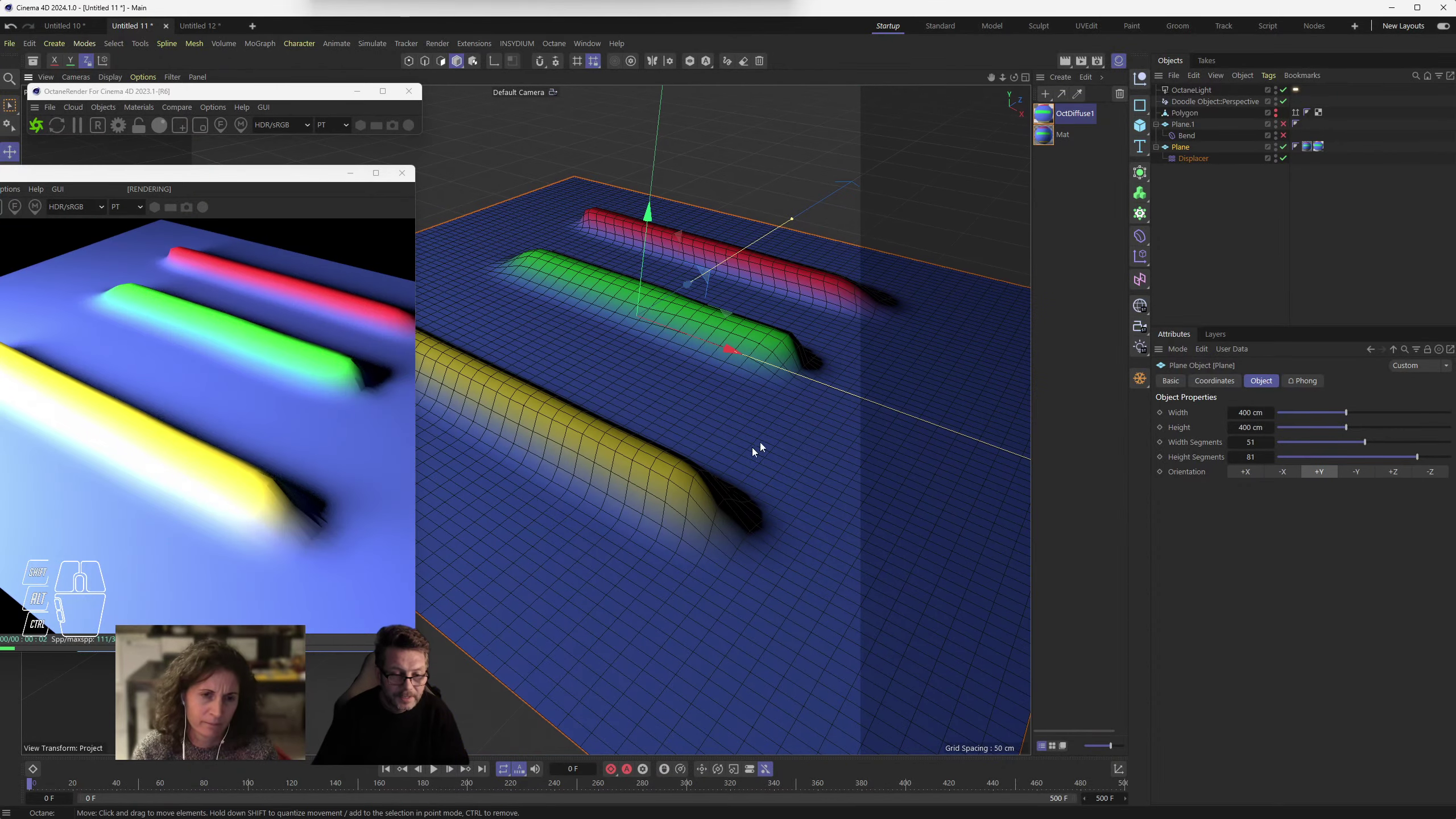
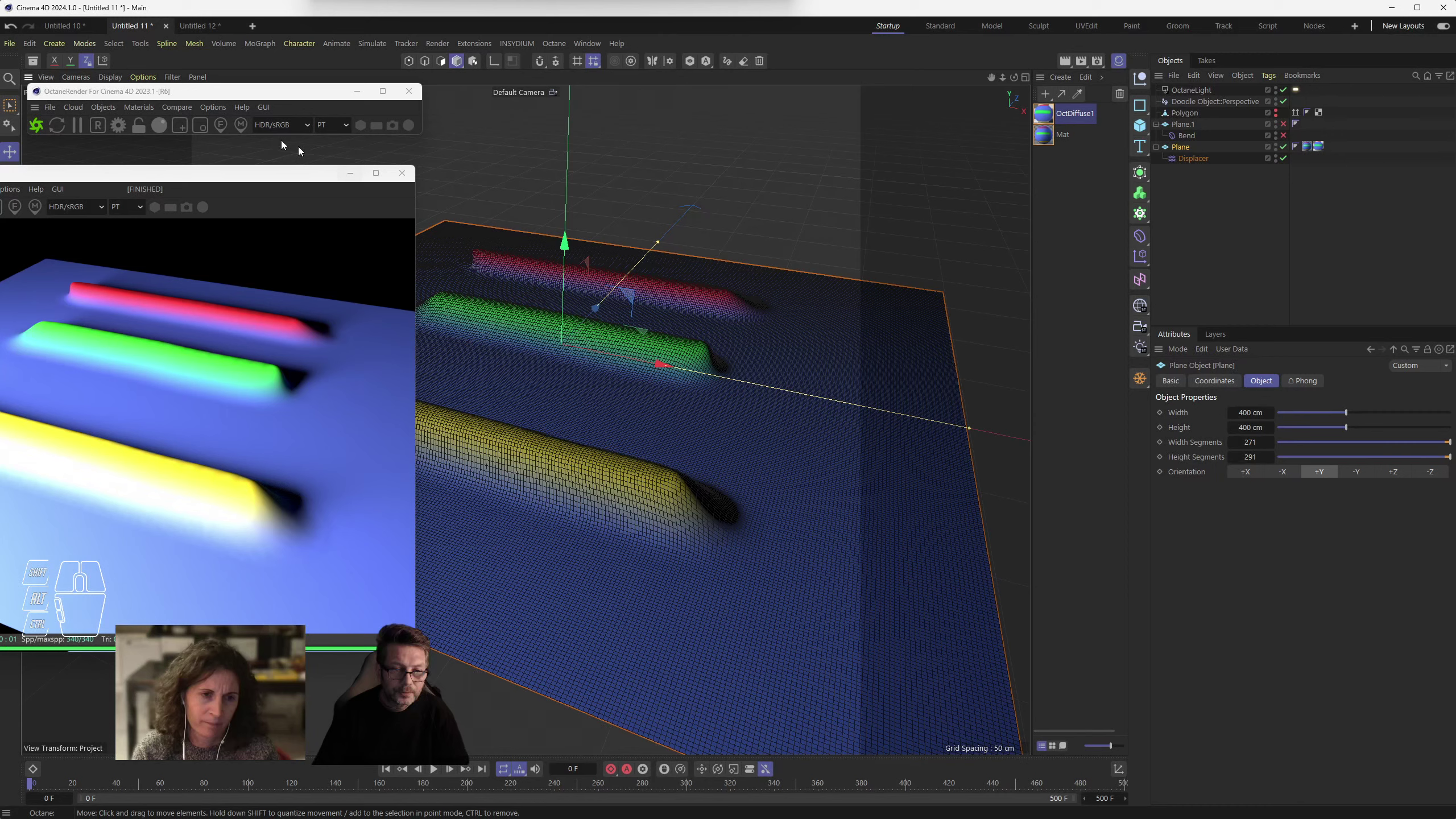
left_click_drag(296, 178, 521, 155)
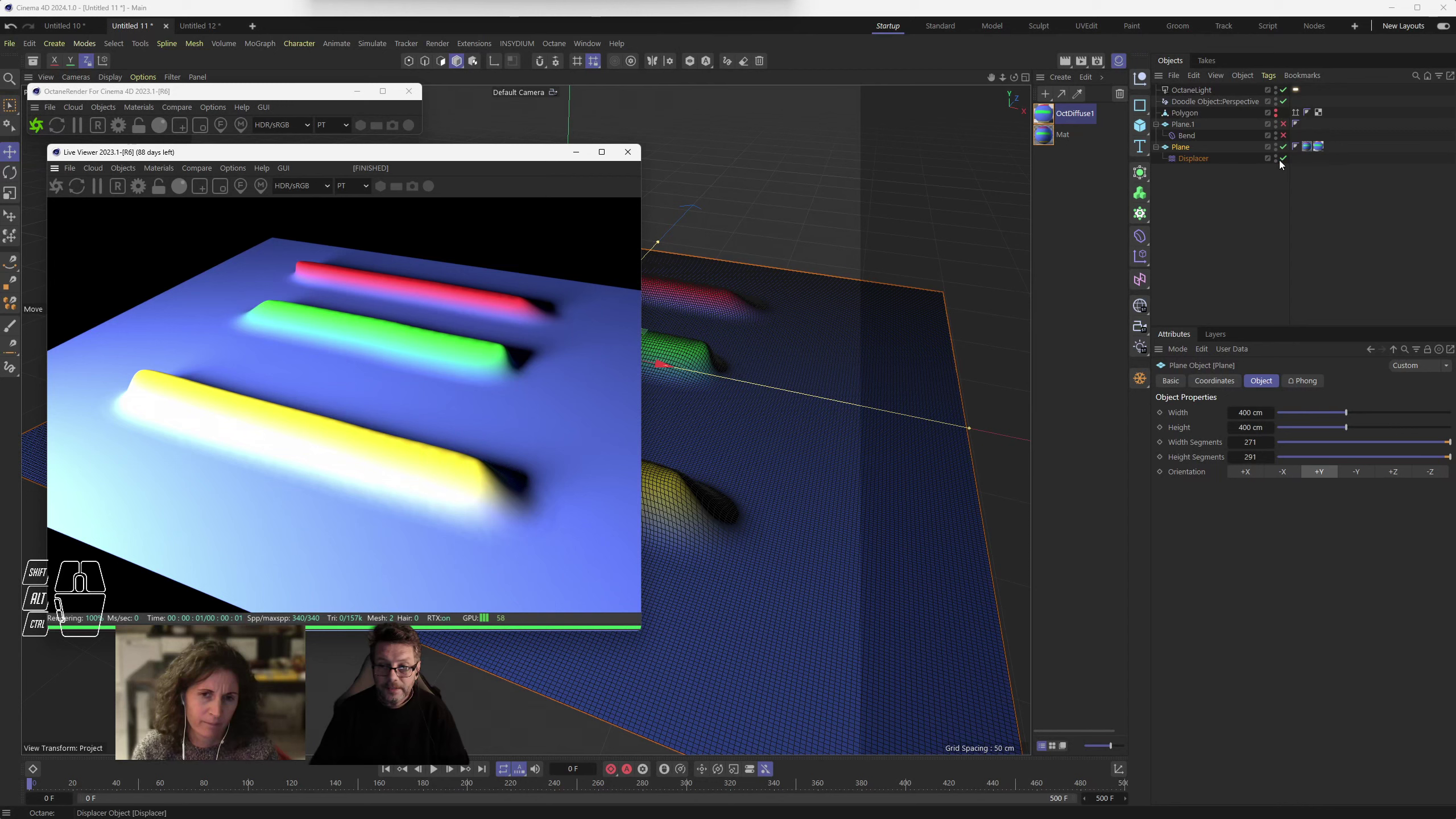
left_click(1290, 163)
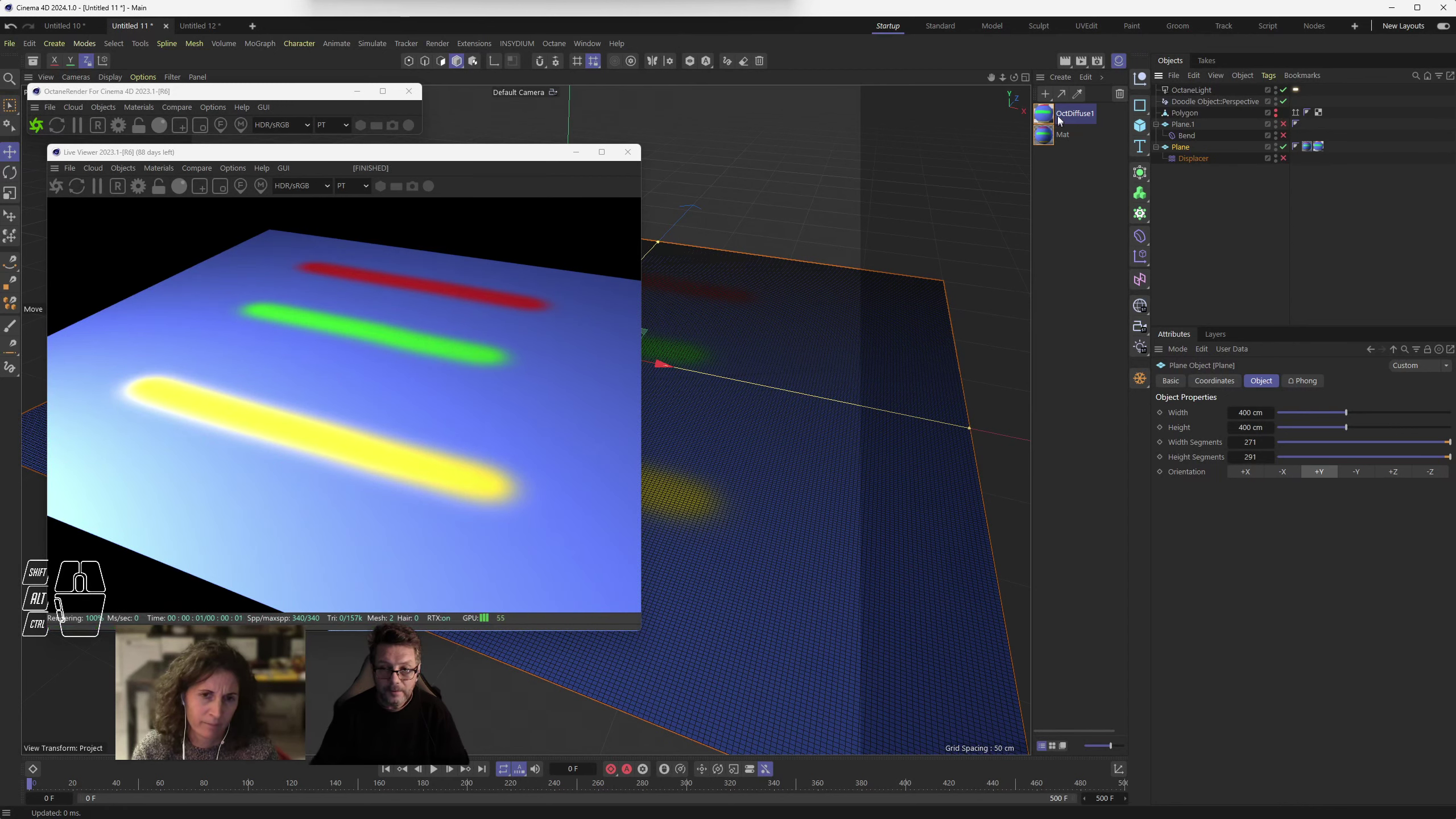
- Wire the Displacement node into OctDiffuse1's Displacement pin and close the Live Viewer
double_click(1051, 116)
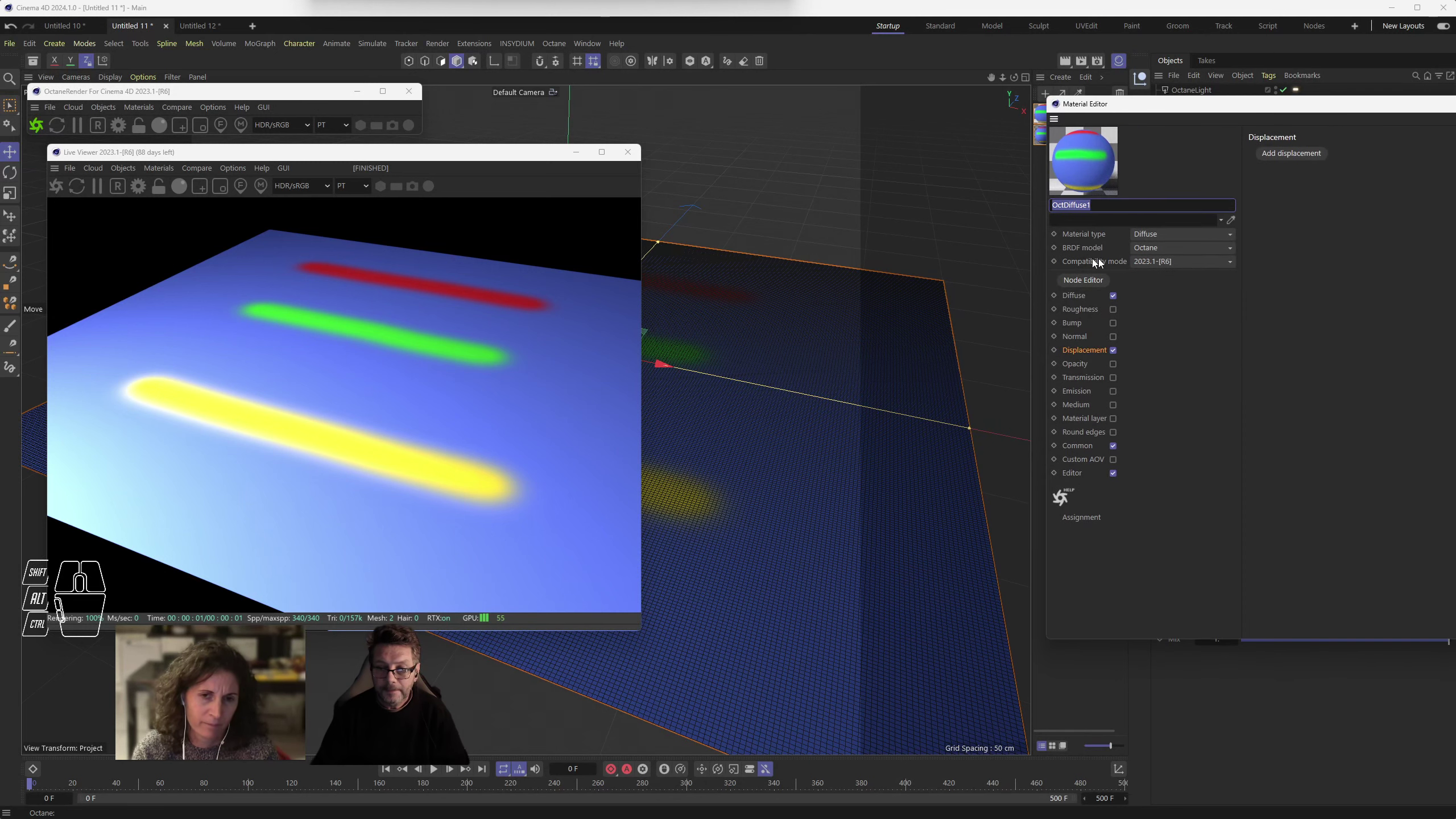
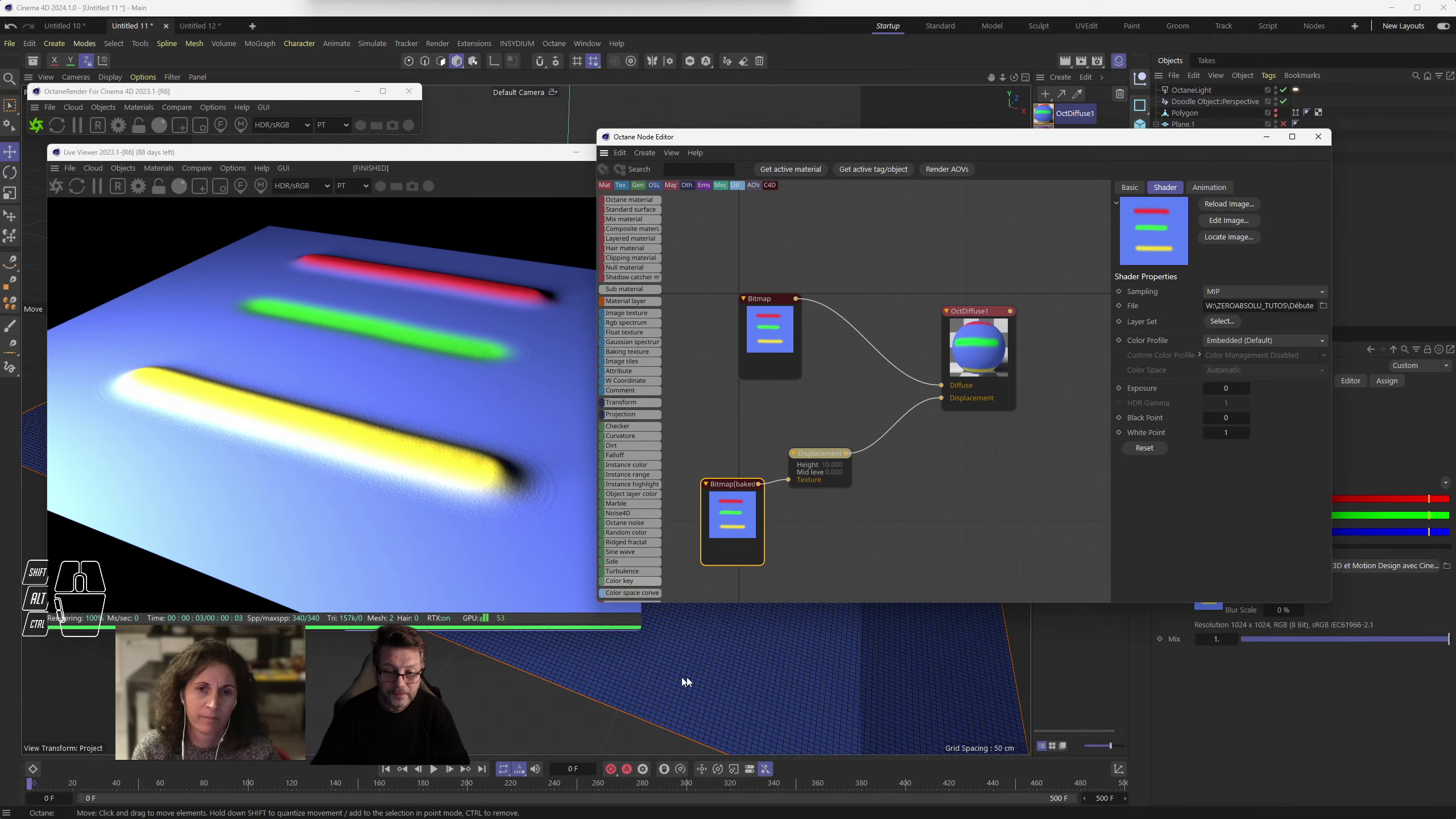
left_click_drag(739, 685, 746, 630)
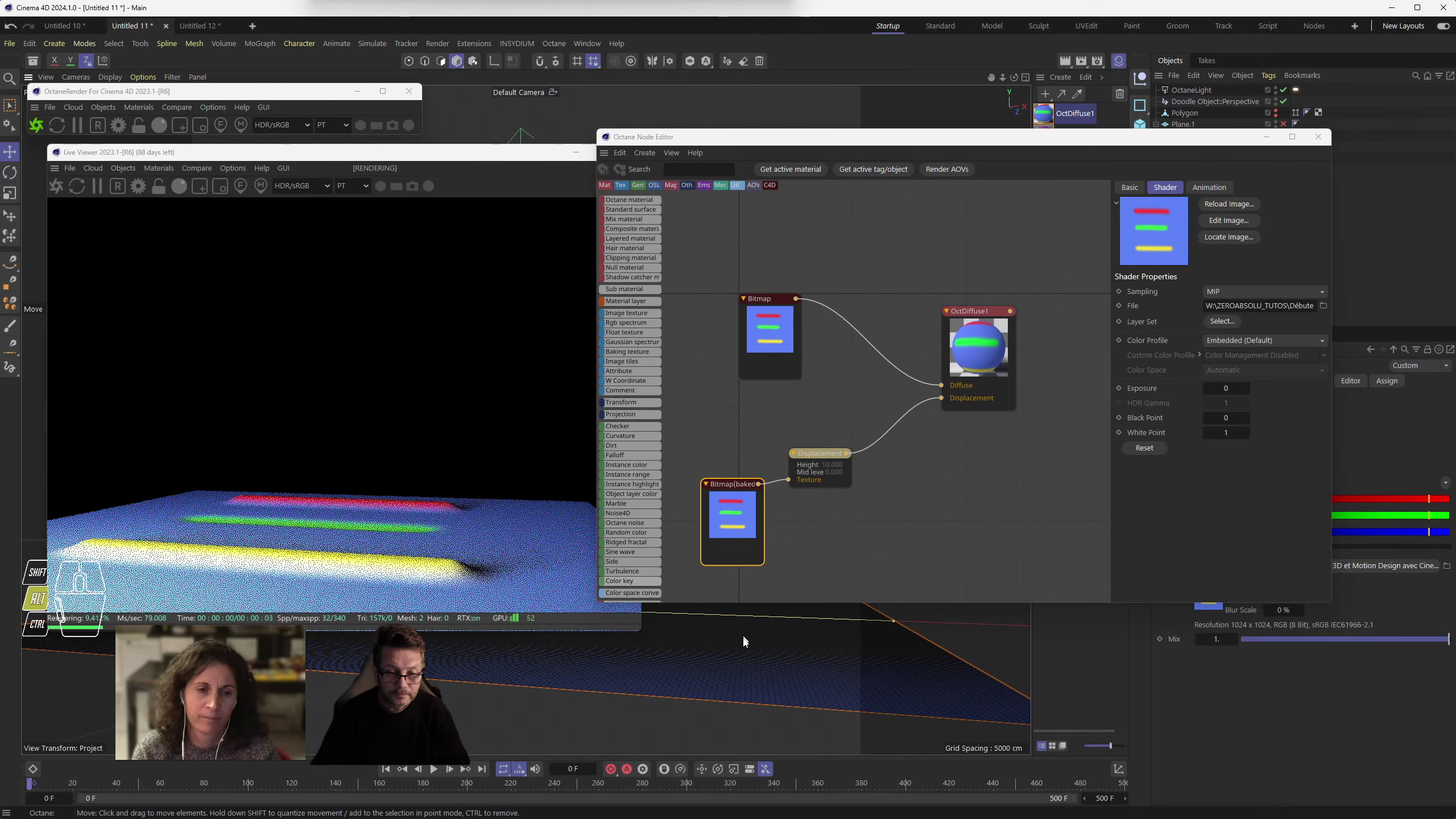
left_click_drag(750, 661, 764, 560)
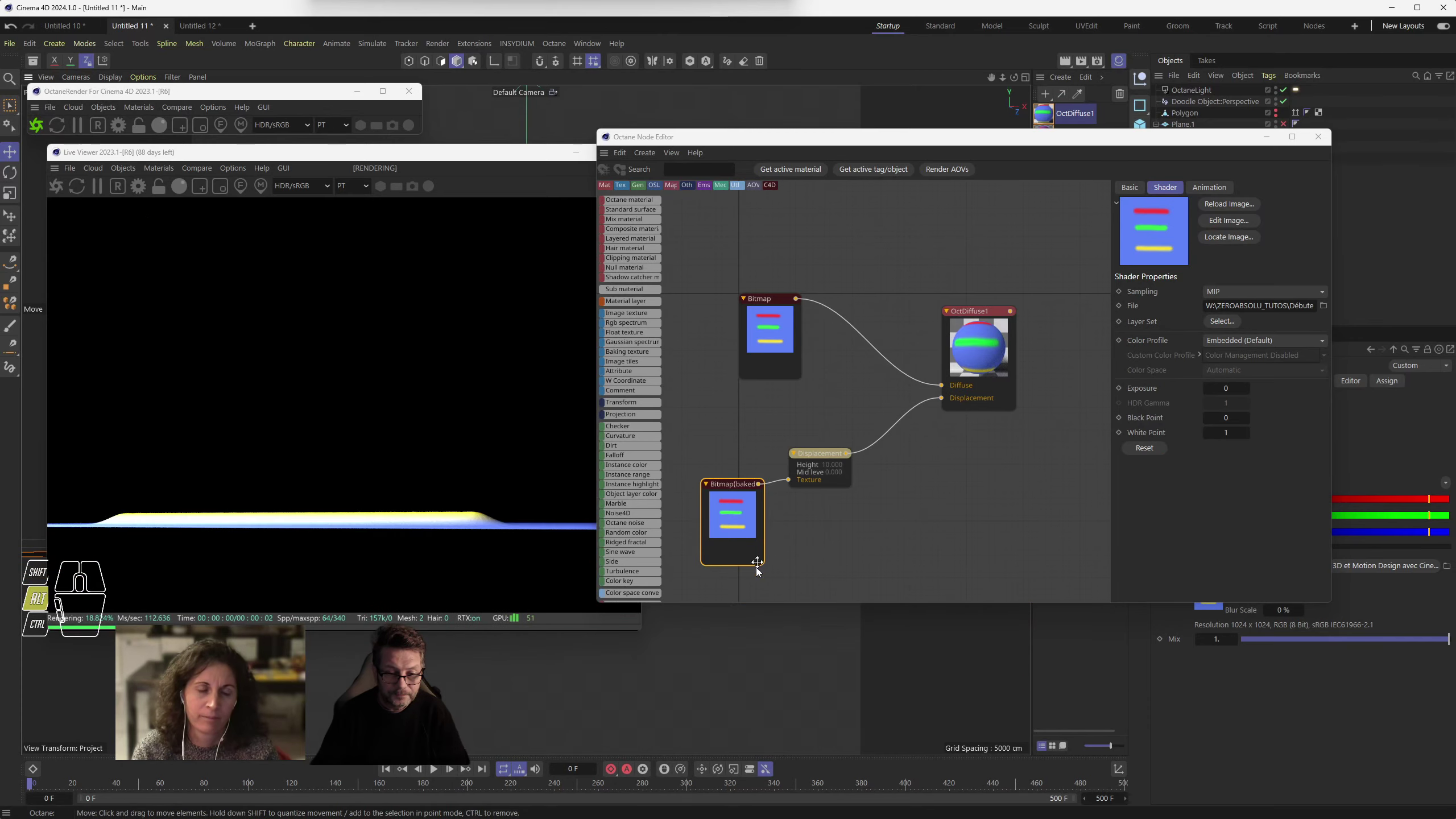
left_click_drag(757, 652, 739, 696)
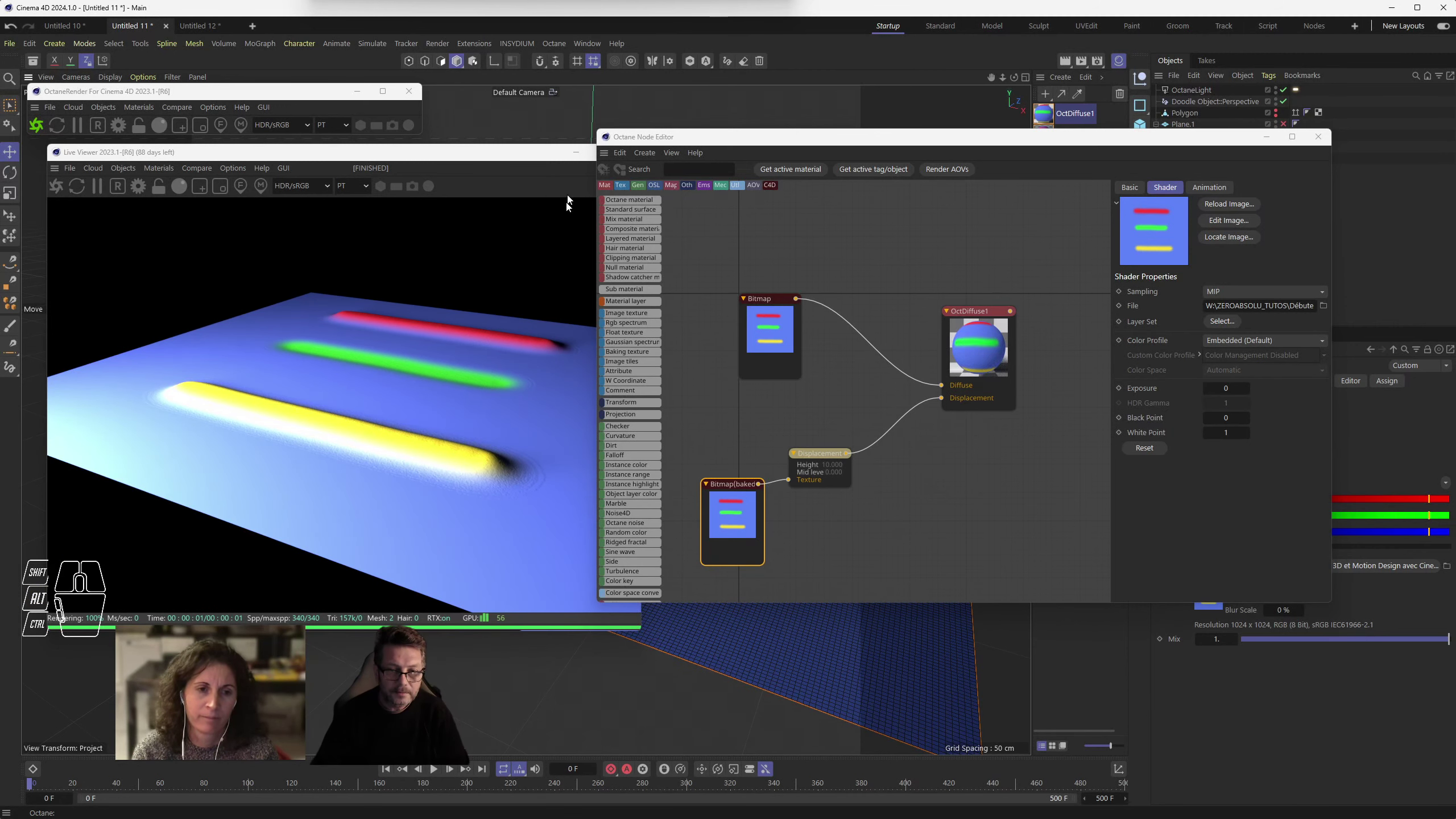
left_click_drag(543, 159, 479, 164)
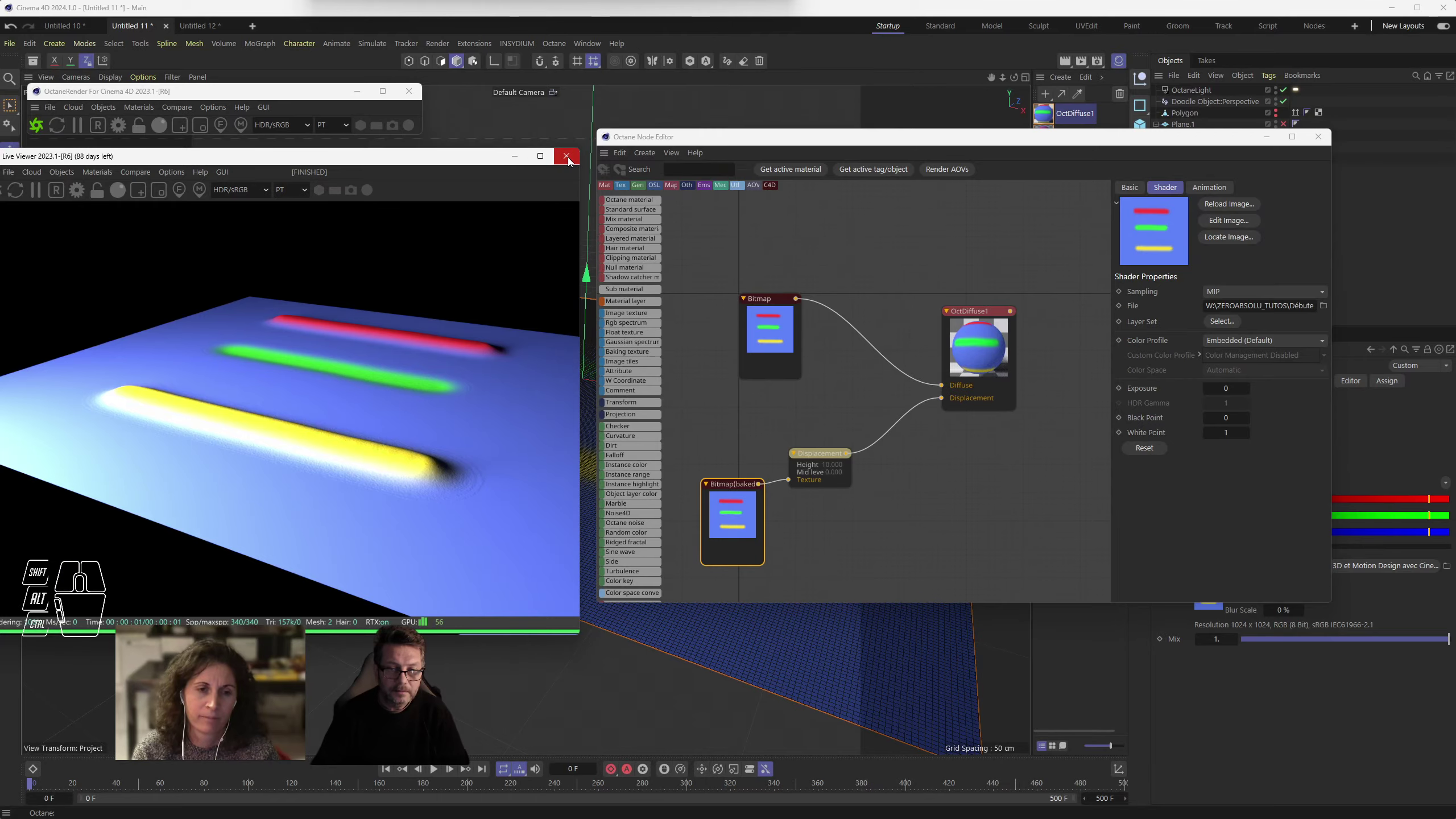
left_click(572, 160)
- Re-enable the Displacer so the yellow, green and red bars rise in the viewport
left_click(1331, 138)
left_click_drag(595, 498, 653, 528)
left_click(1294, 161)
left_click_drag(699, 505, 646, 480)
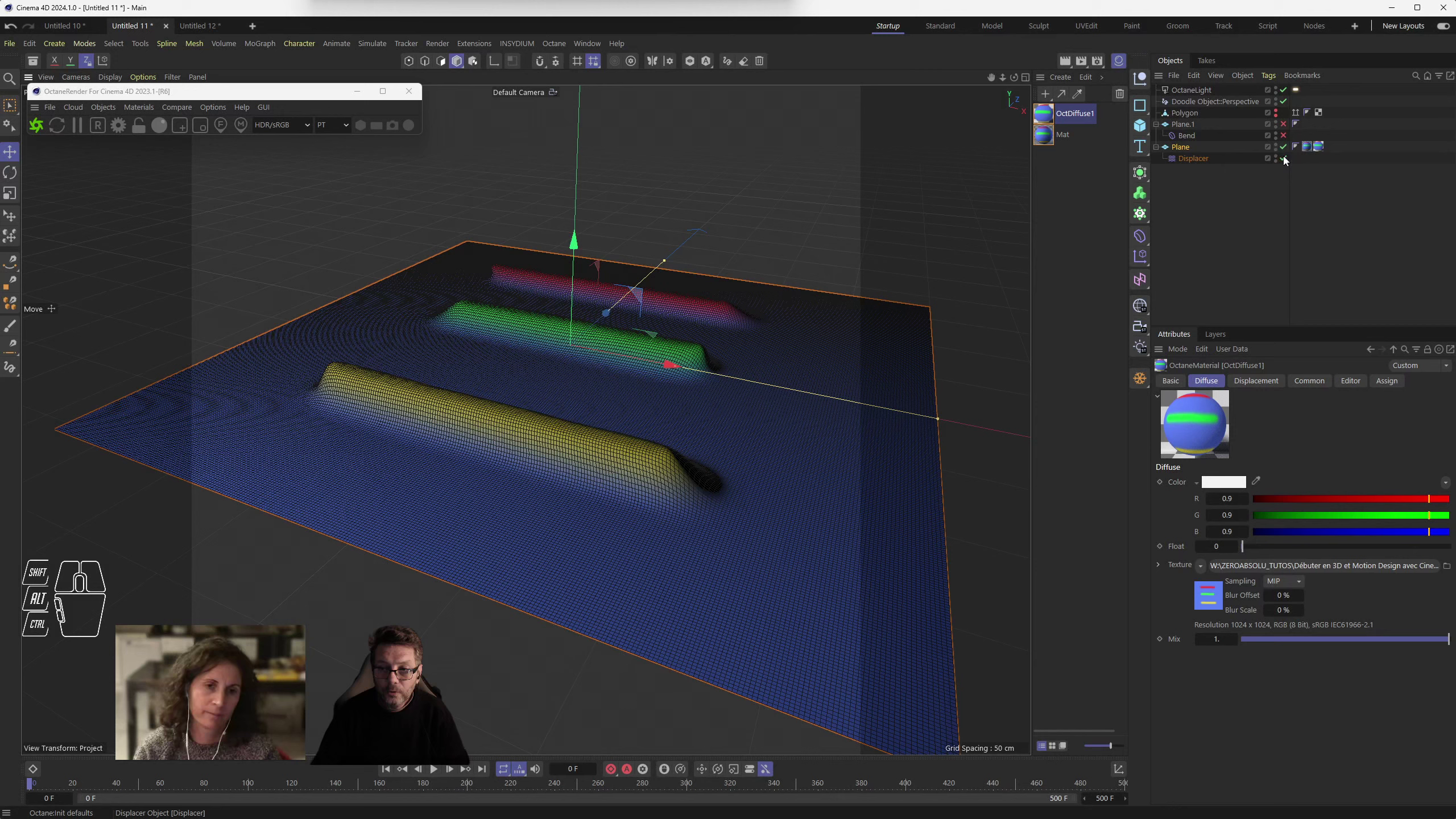
- Lower the plane's width and height segments, then reset the plane to default parameters
left_click(1288, 159)
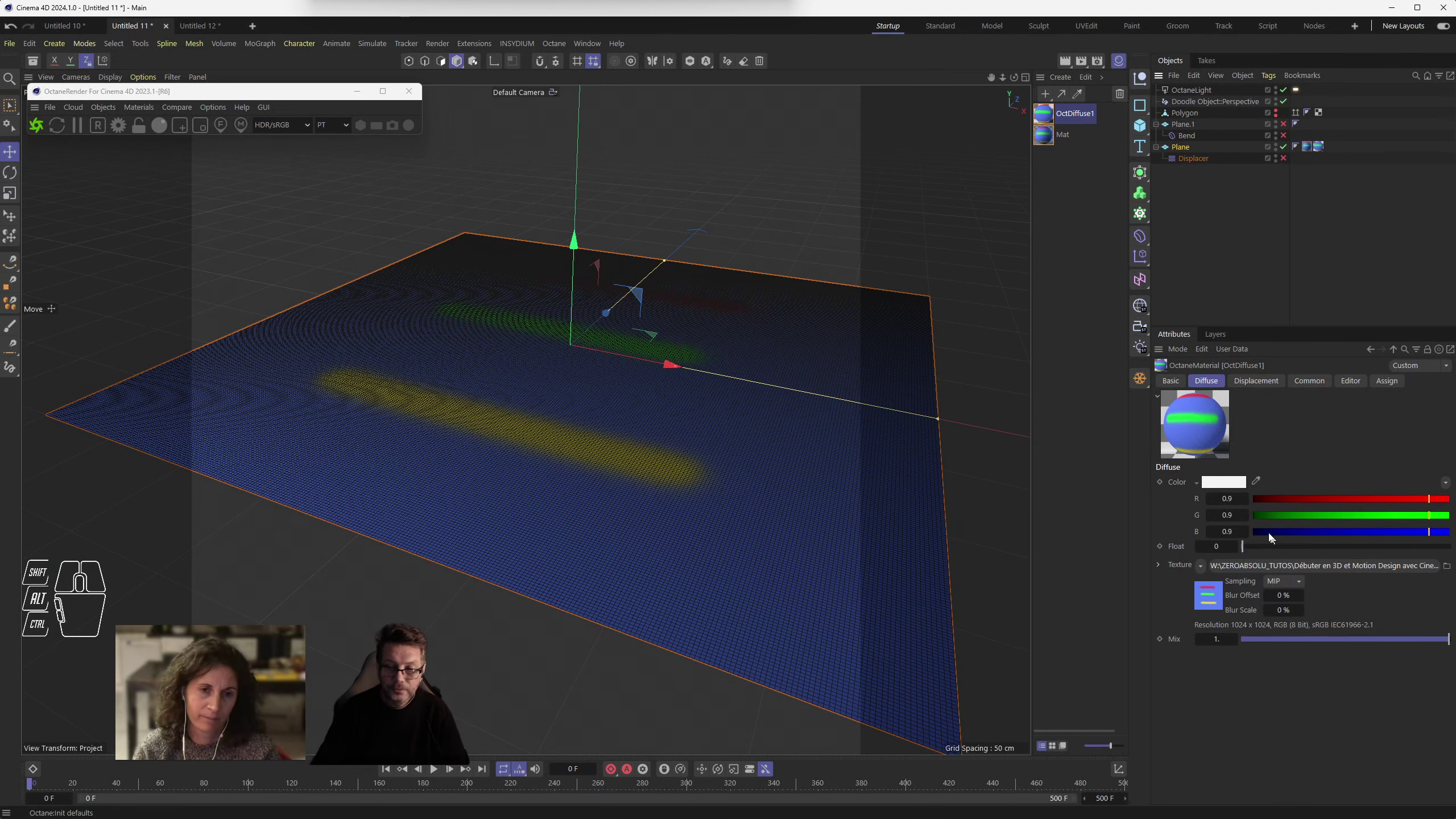
left_click(1192, 146)
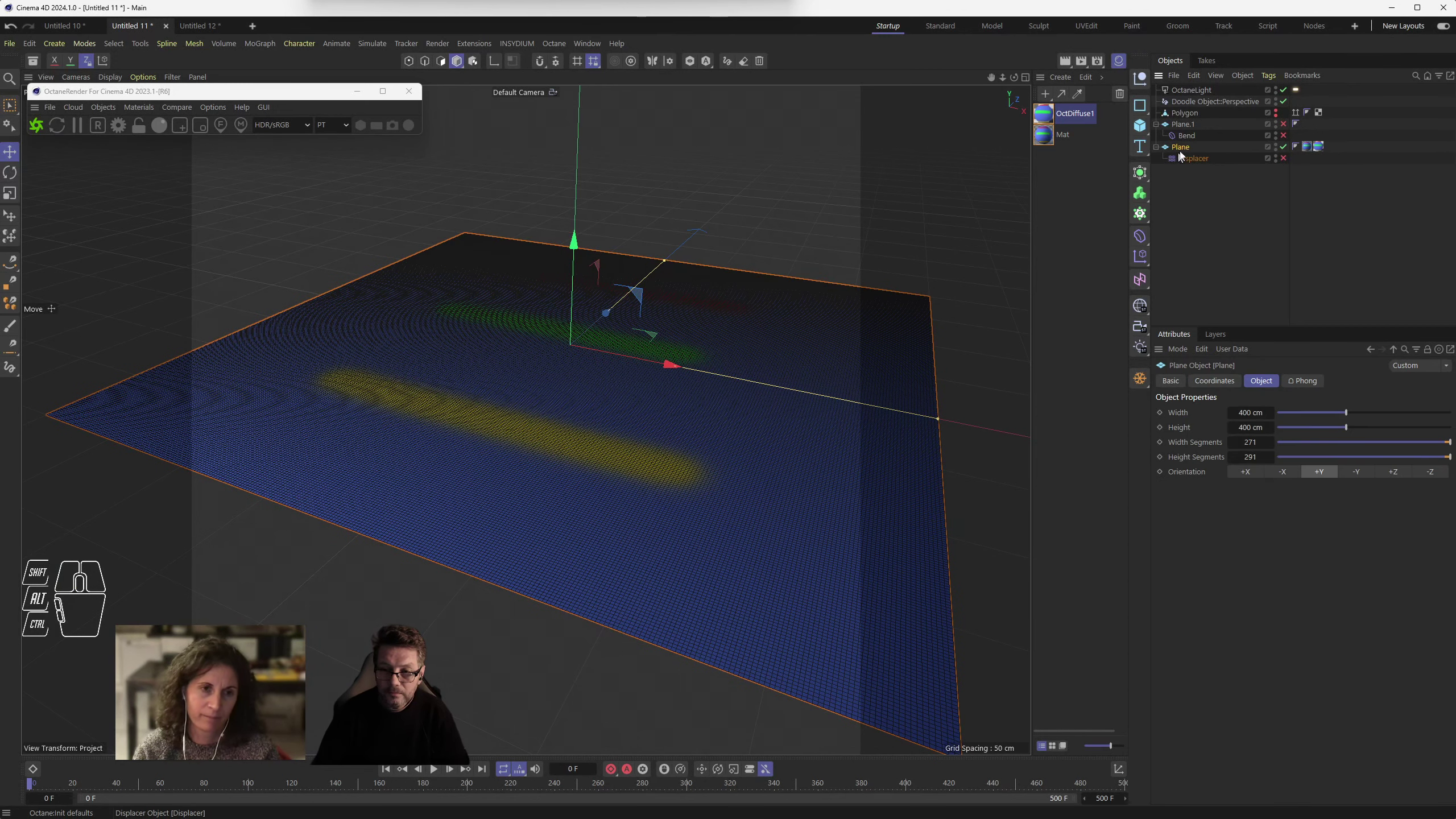
left_click_drag(1399, 444, 1337, 442)
left_click_drag(1323, 456, 1291, 458)
left_click(1308, 444)
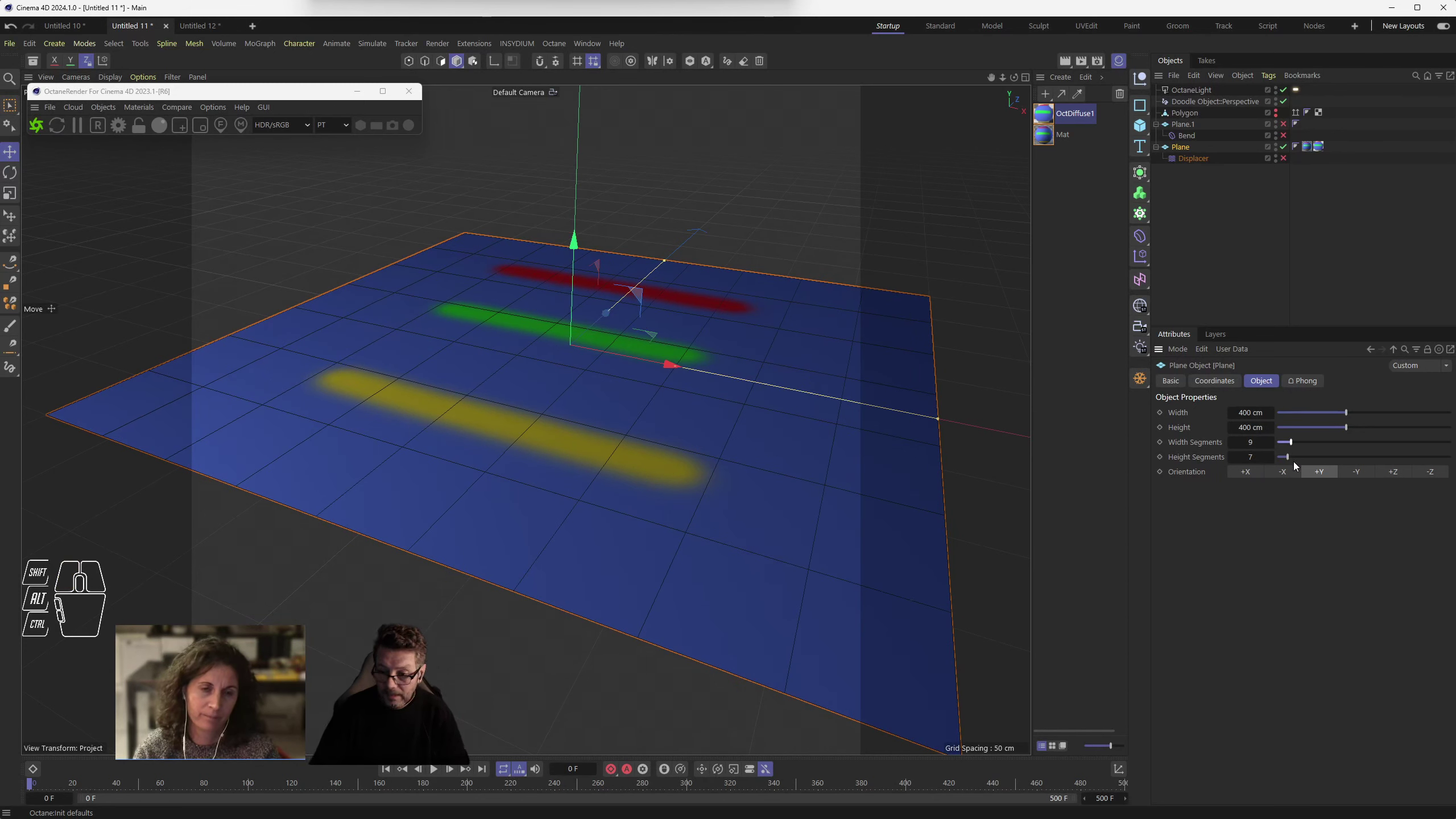
left_click(1297, 463)
left_click(1294, 440)
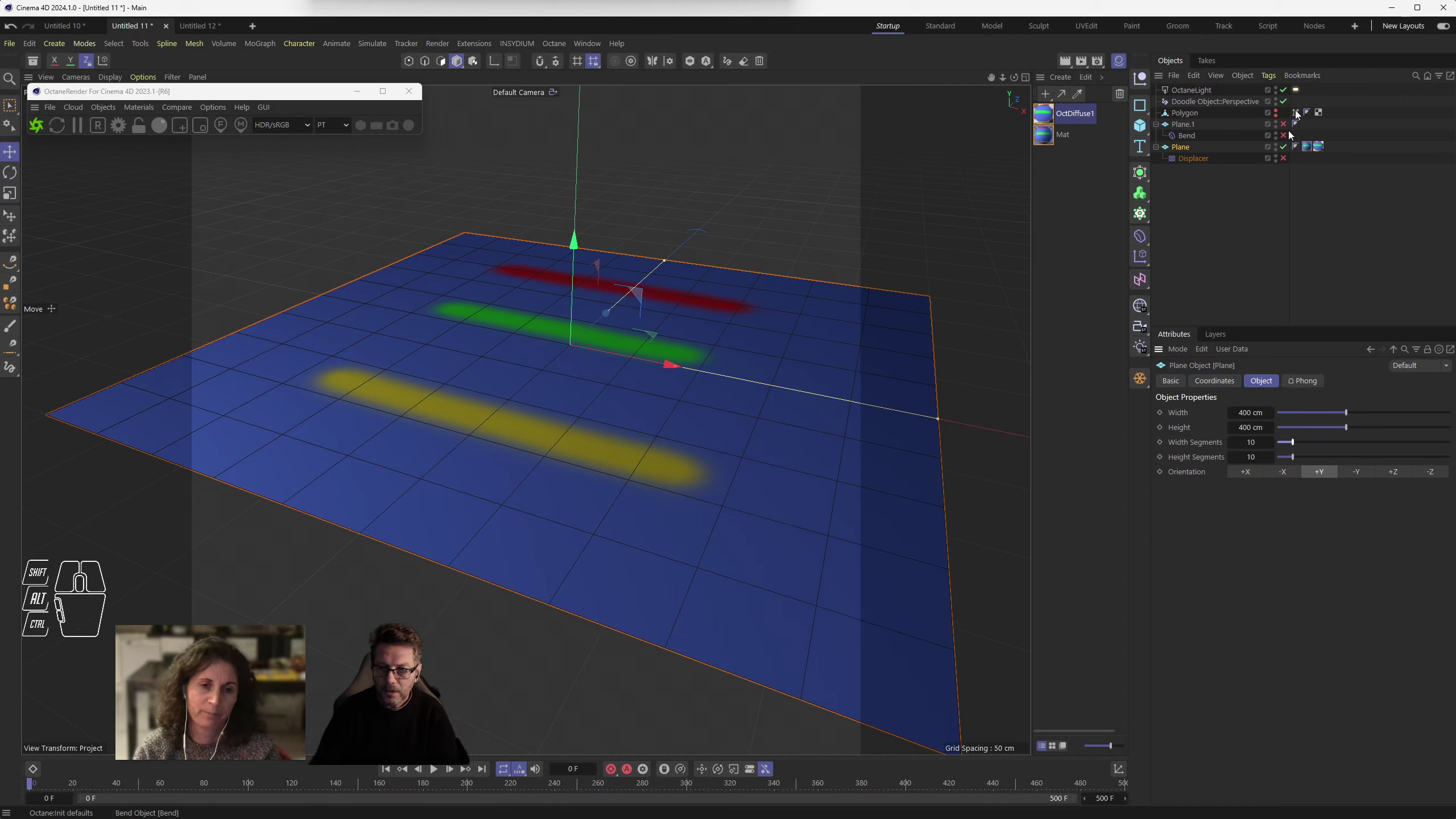
- Raise the plane to about 78 by 74 segments so the stripes displace into rounded ridges
left_click(1194, 147)
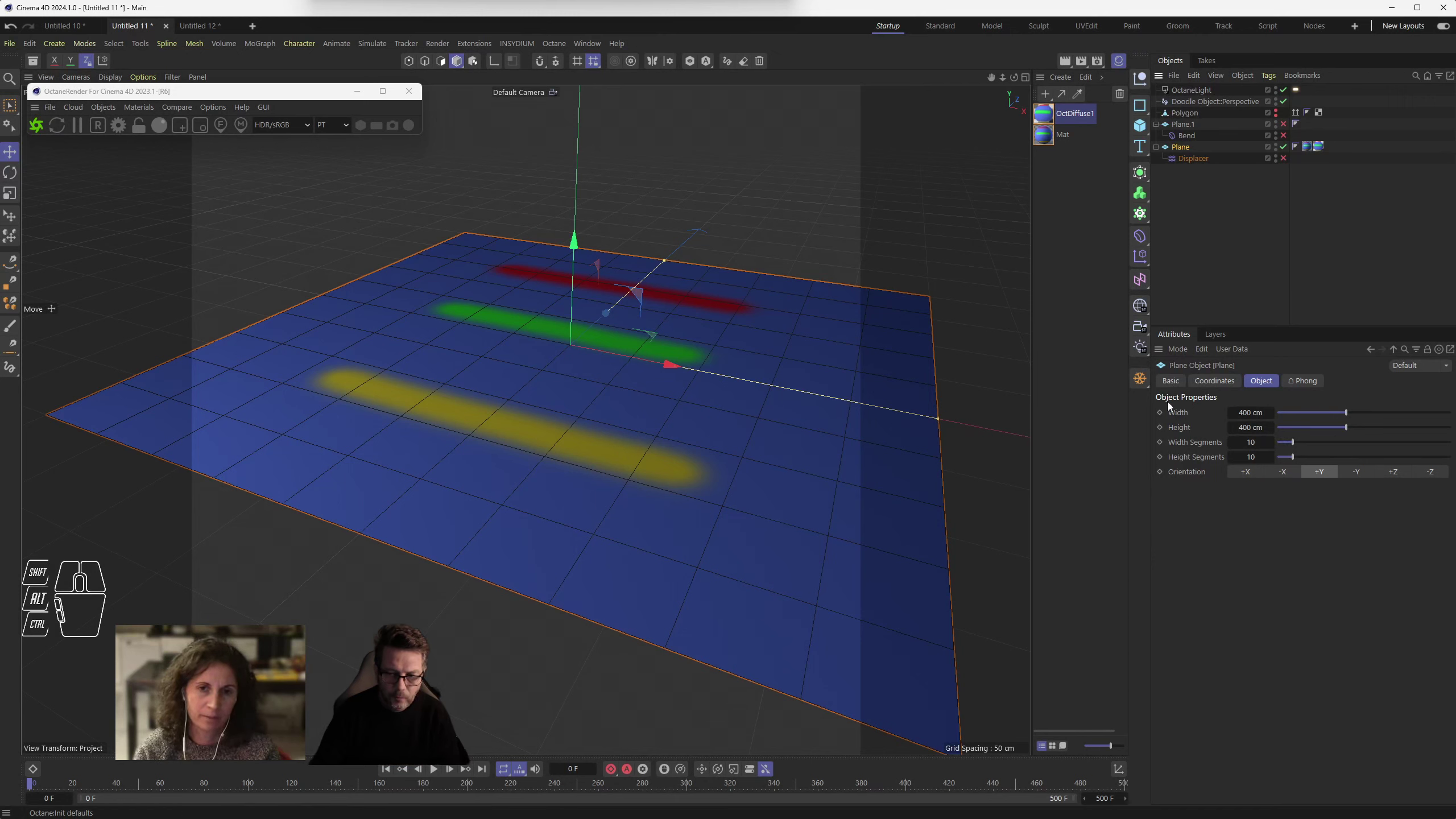
left_click_drag(1310, 448, 1376, 443)
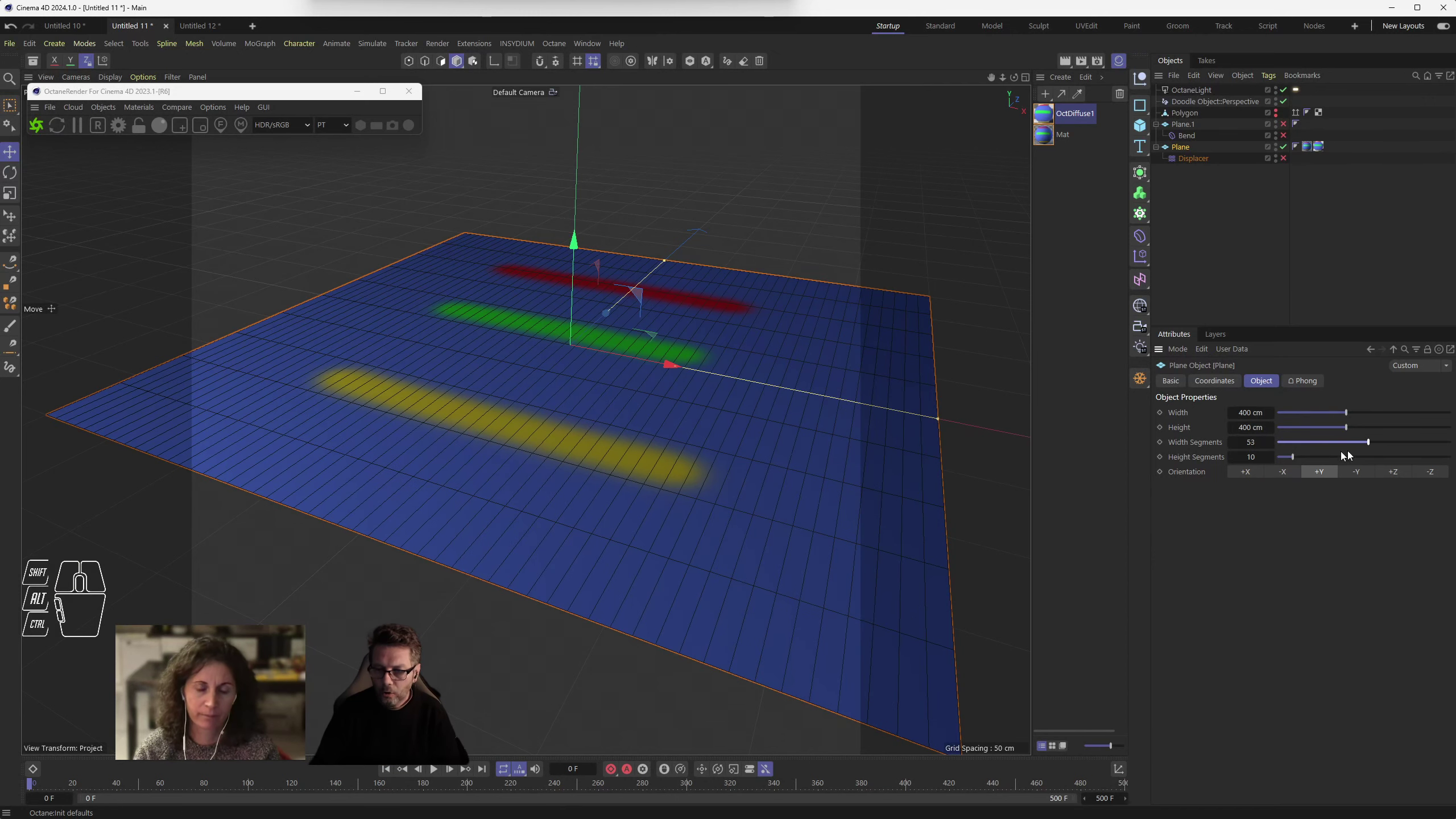
left_click_drag(1312, 455, 1411, 465)
left_click_drag(1403, 447, 1421, 442)
left_click(1293, 158)
left_click_drag(657, 515, 649, 520)
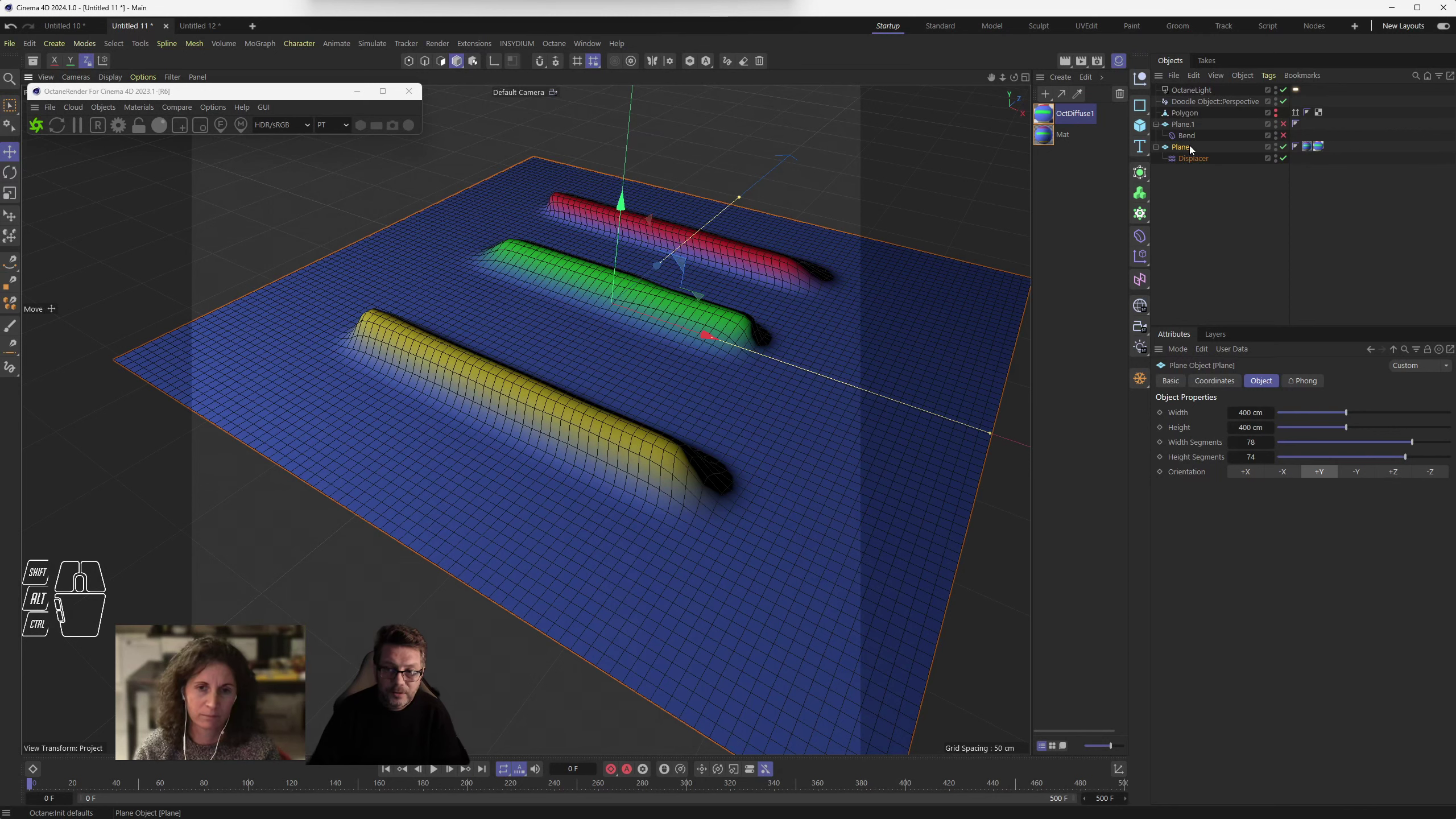
left_click(1191, 149)
- Open OctDiffuse1's Octane node graph and lower the Displacement node's Height
double_click(1053, 113)
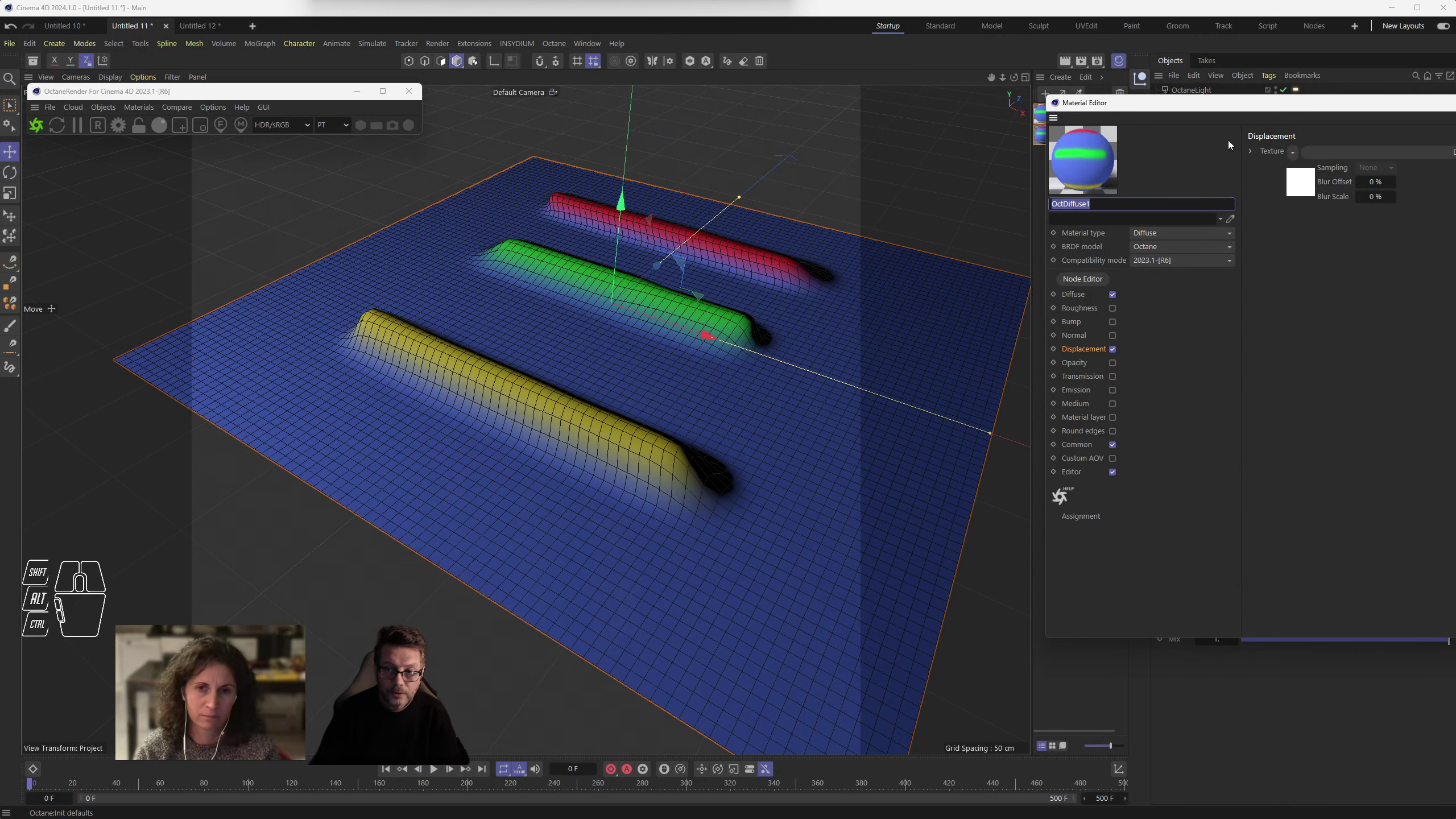
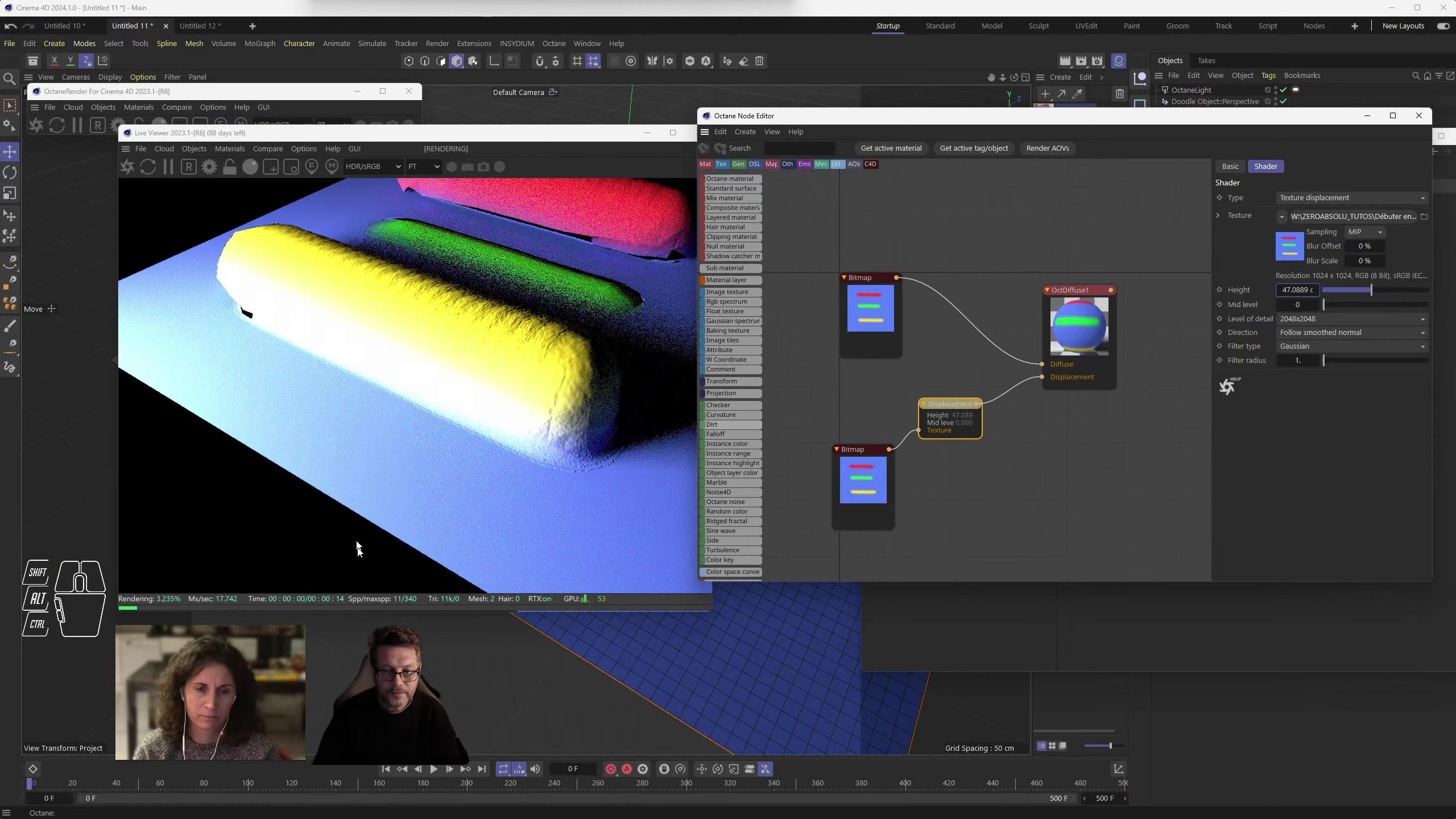
left_click_drag(567, 662, 611, 642)
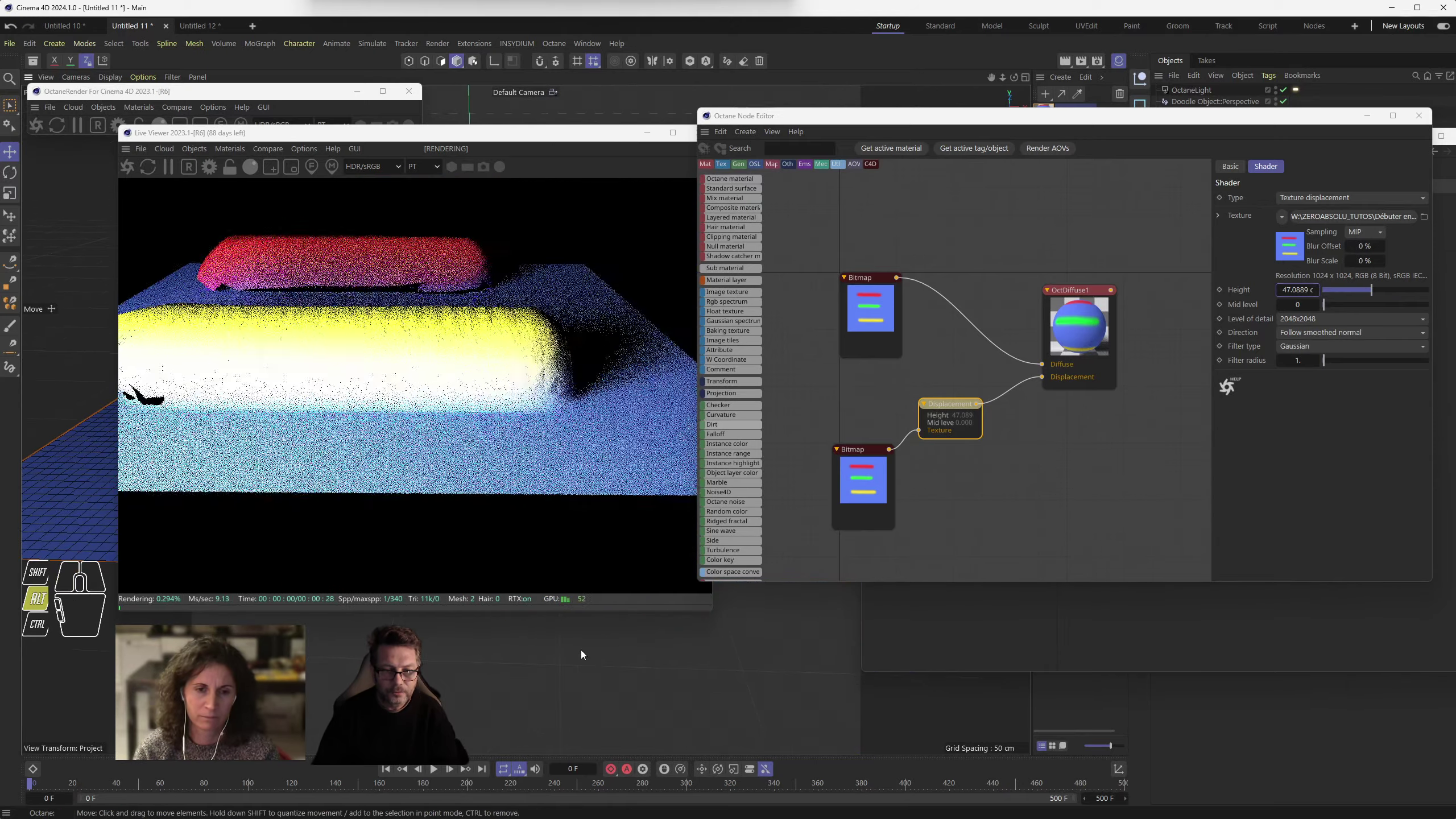
scroll("down", 3)
middle_click(586, 661)
left_click_drag(586, 668, 562, 690)
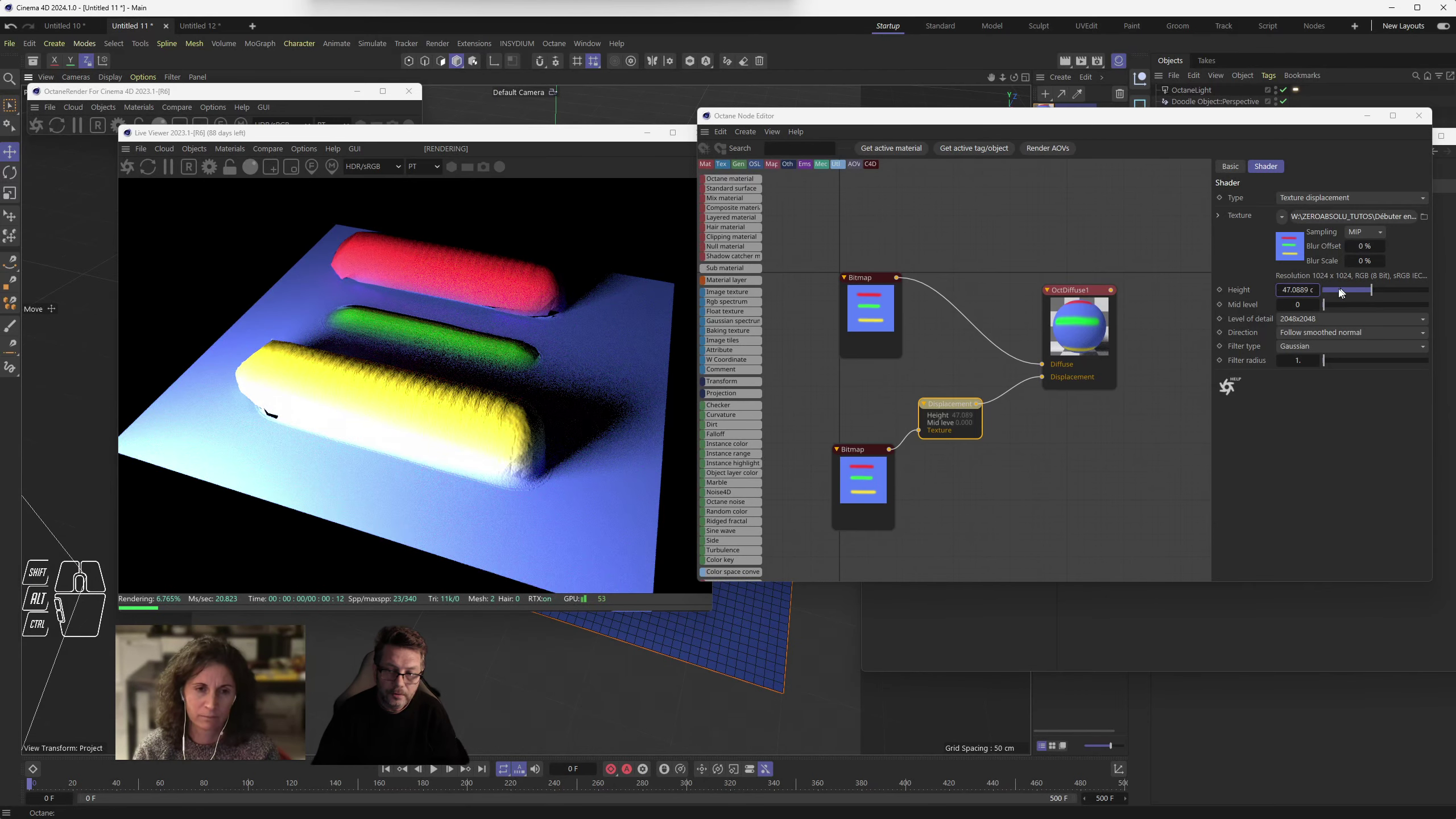
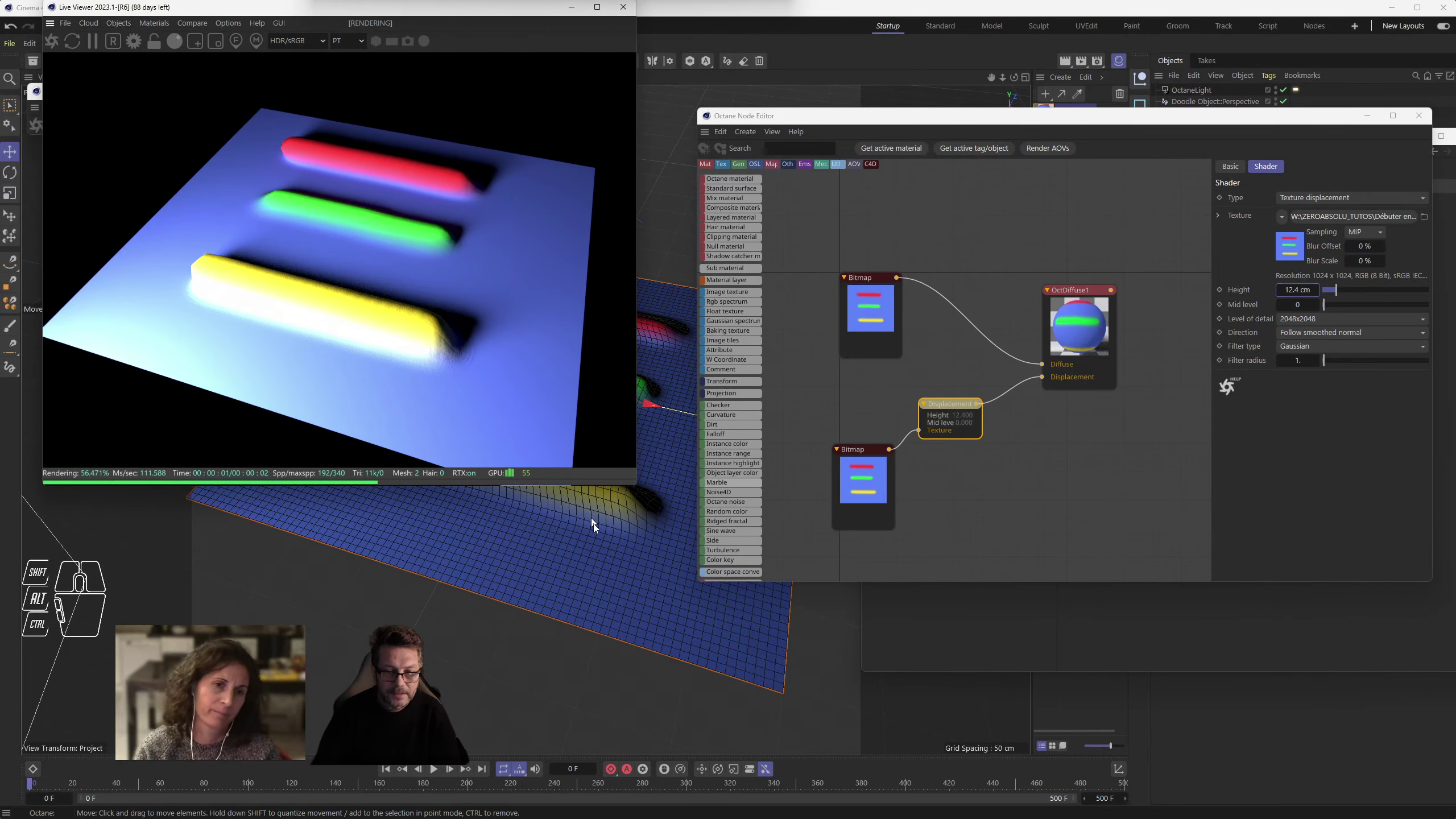
left_click_drag(612, 551, 626, 642)
left_click_drag(619, 641, 618, 628)
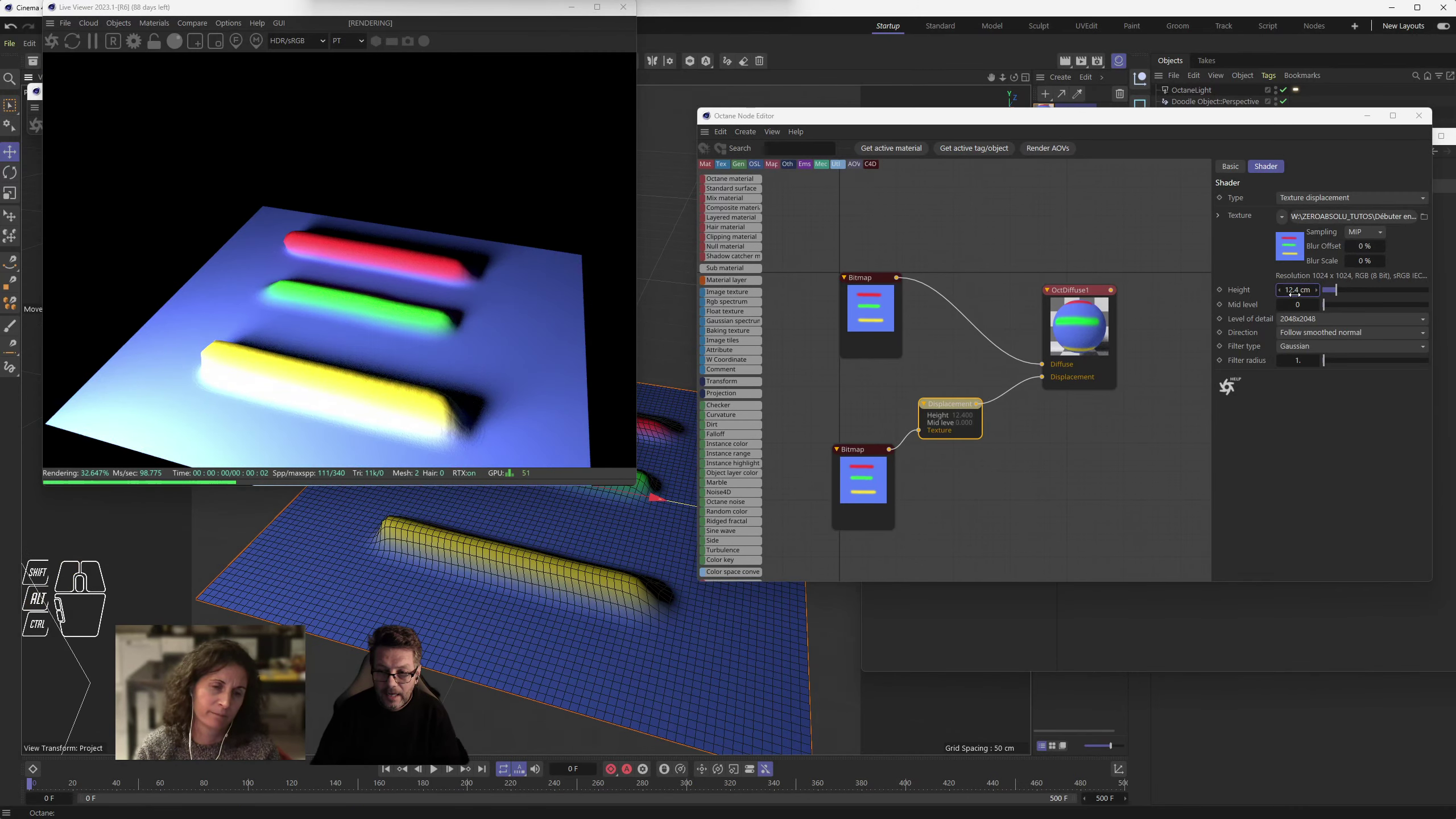
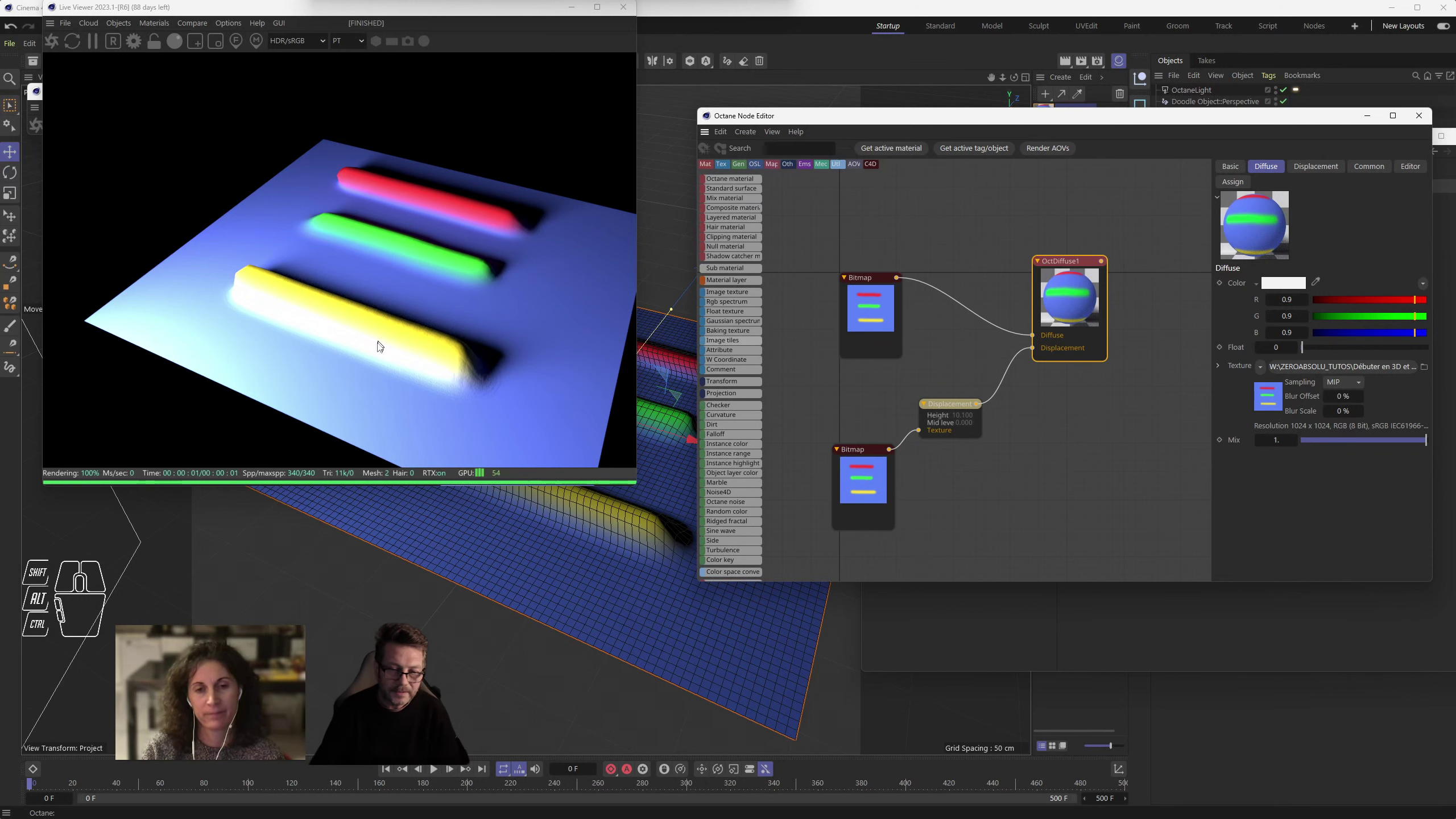
- Move the render preview back into place and shift the node editor aside
left_click_drag(394, 12, 381, 133)
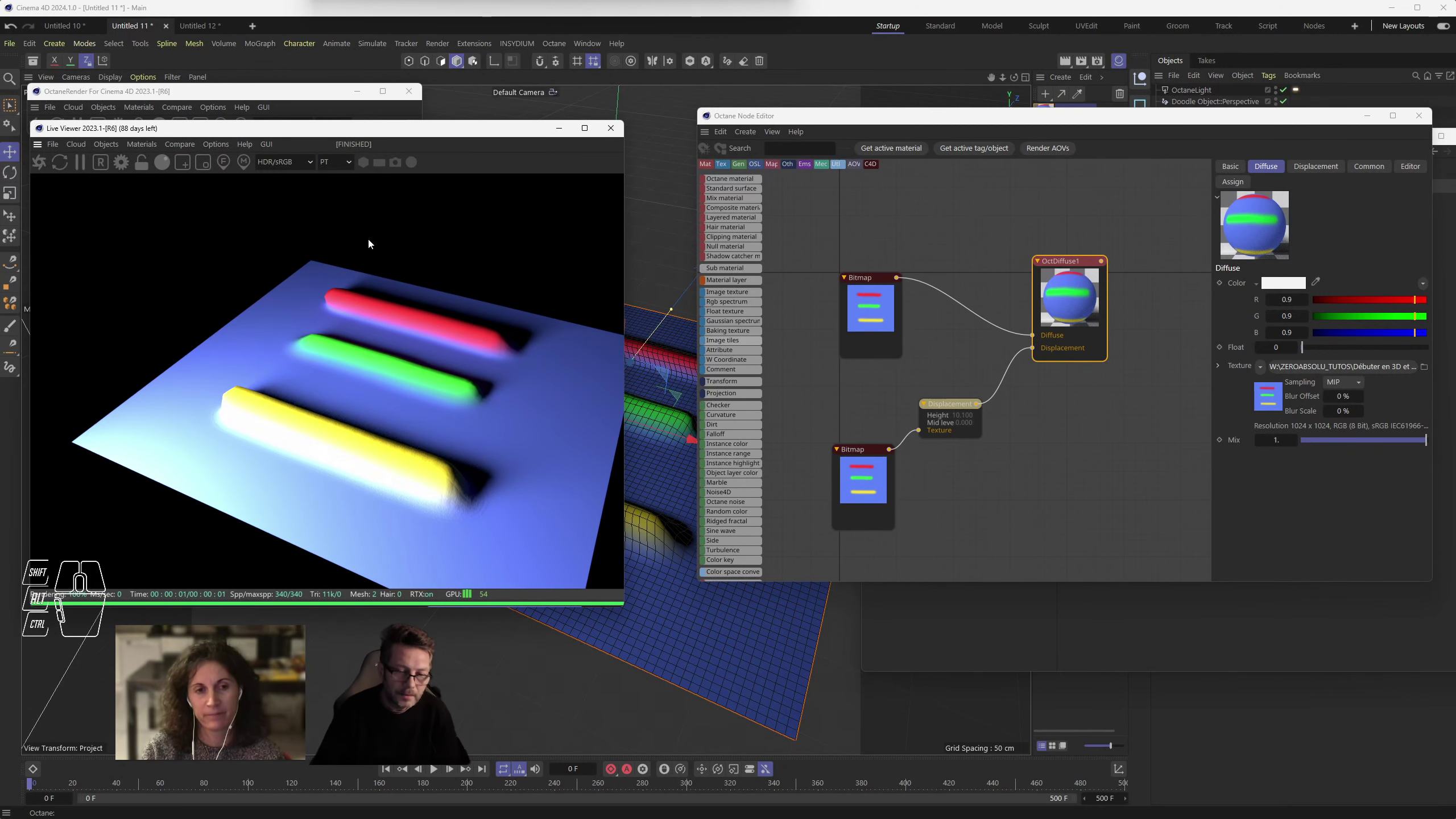
left_click_drag(1101, 117, 1023, 171)
left_click_drag(1107, 62, 820, 72)
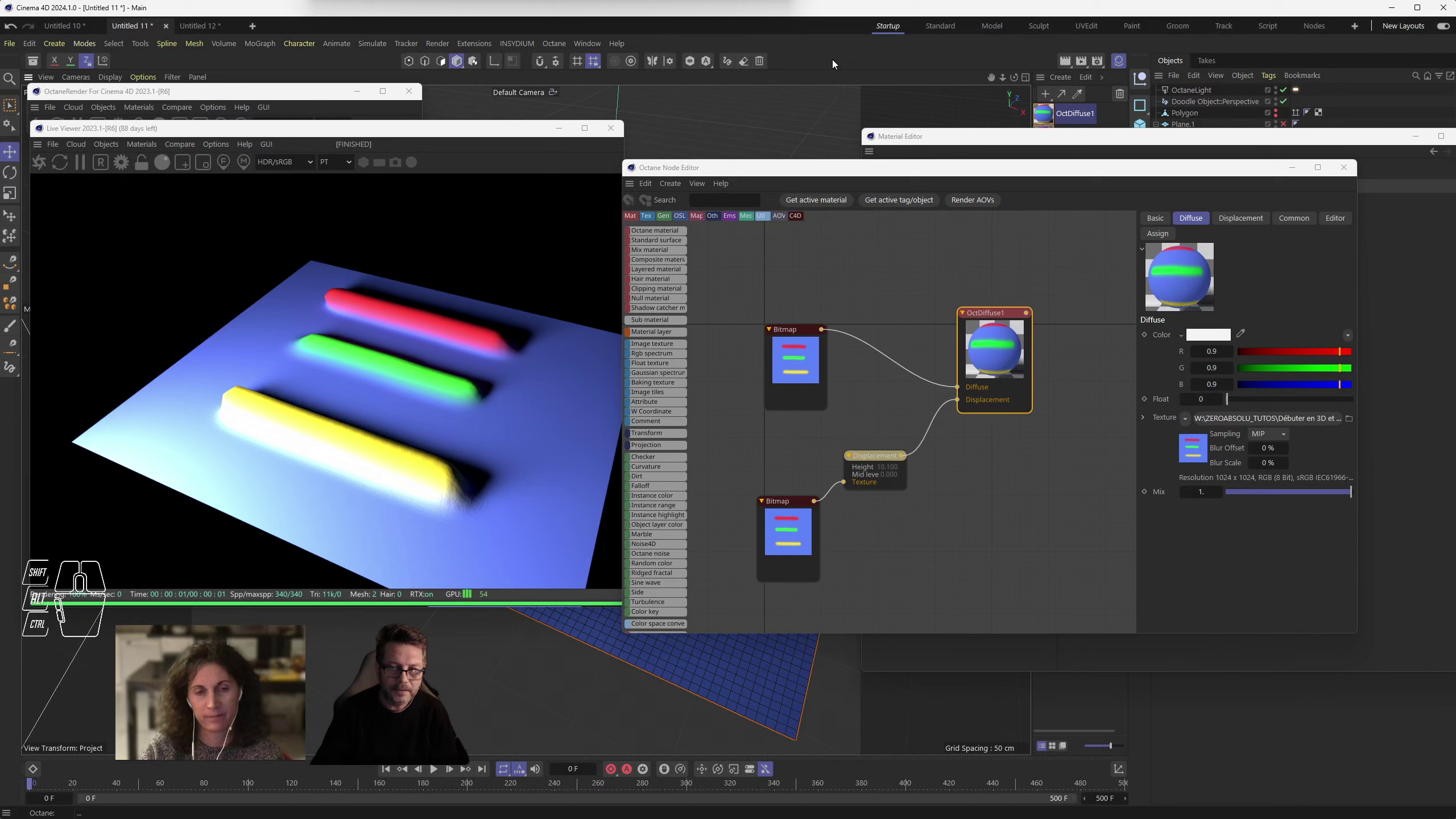
left_click(837, 62)
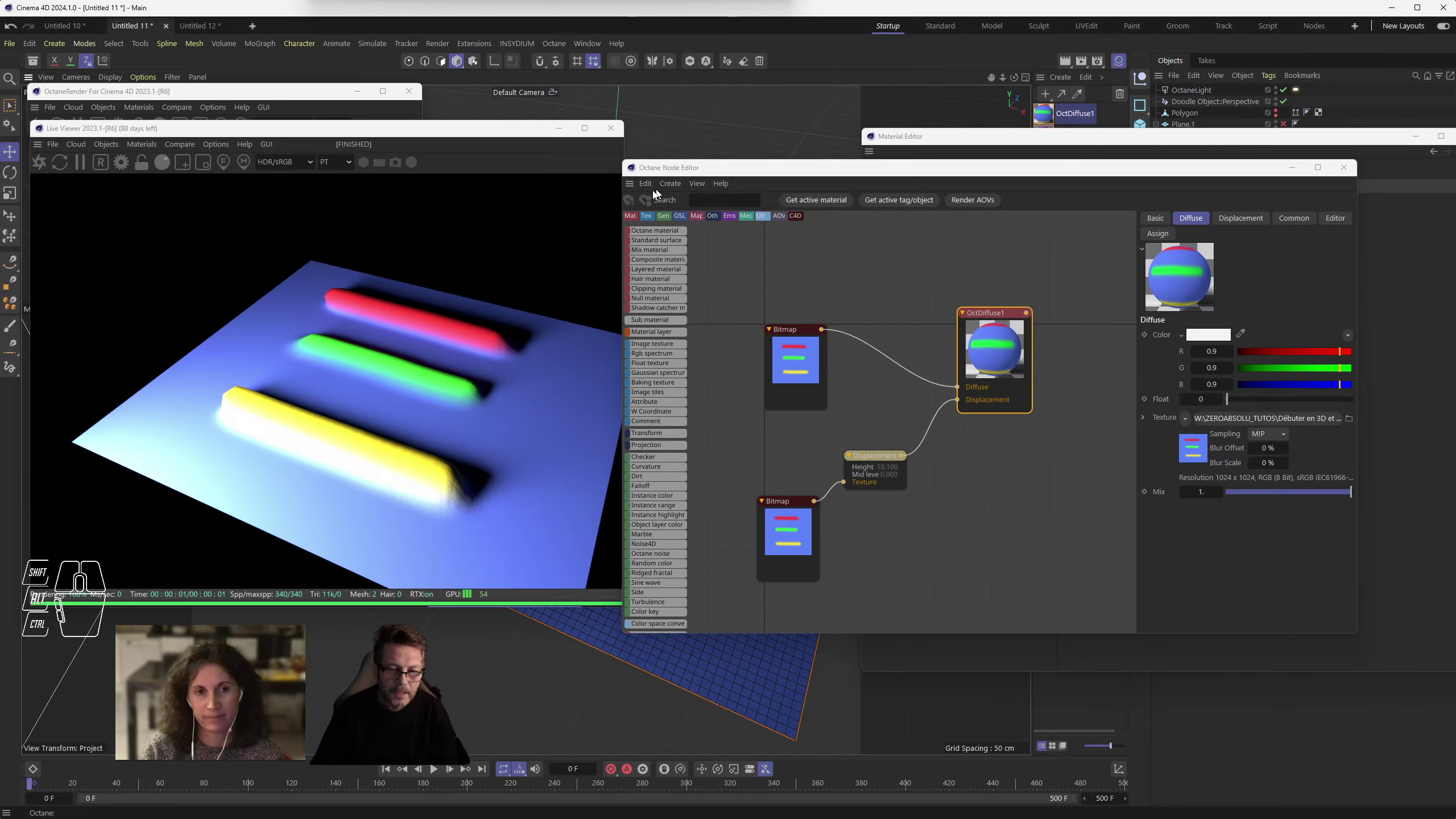
- Orbit and zoom the Live Viewer to inspect the raised green and red ridges sideways
left_click_drag(644, 656, 542, 617)
left_click_drag(679, 700, 253, 547)
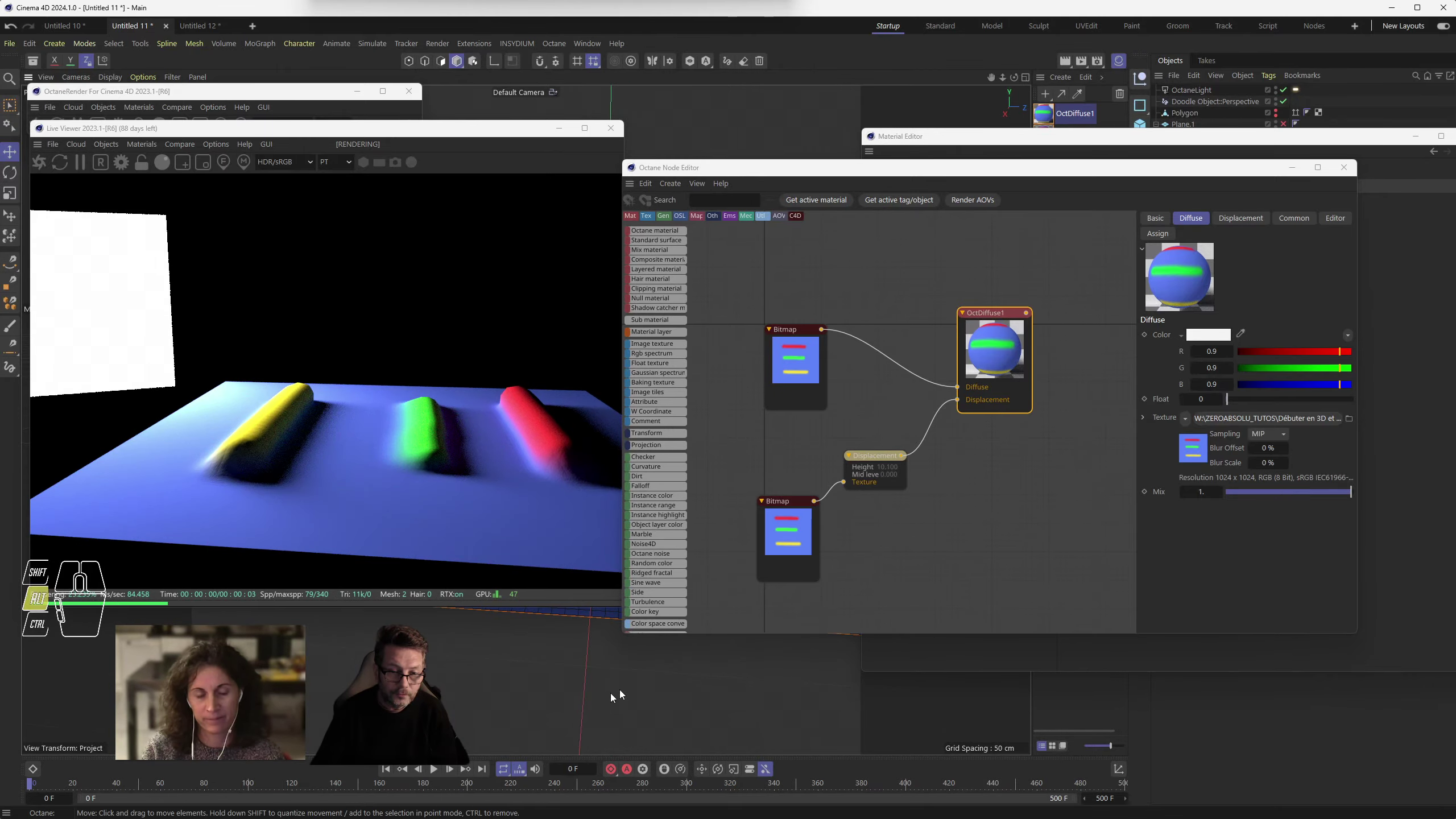
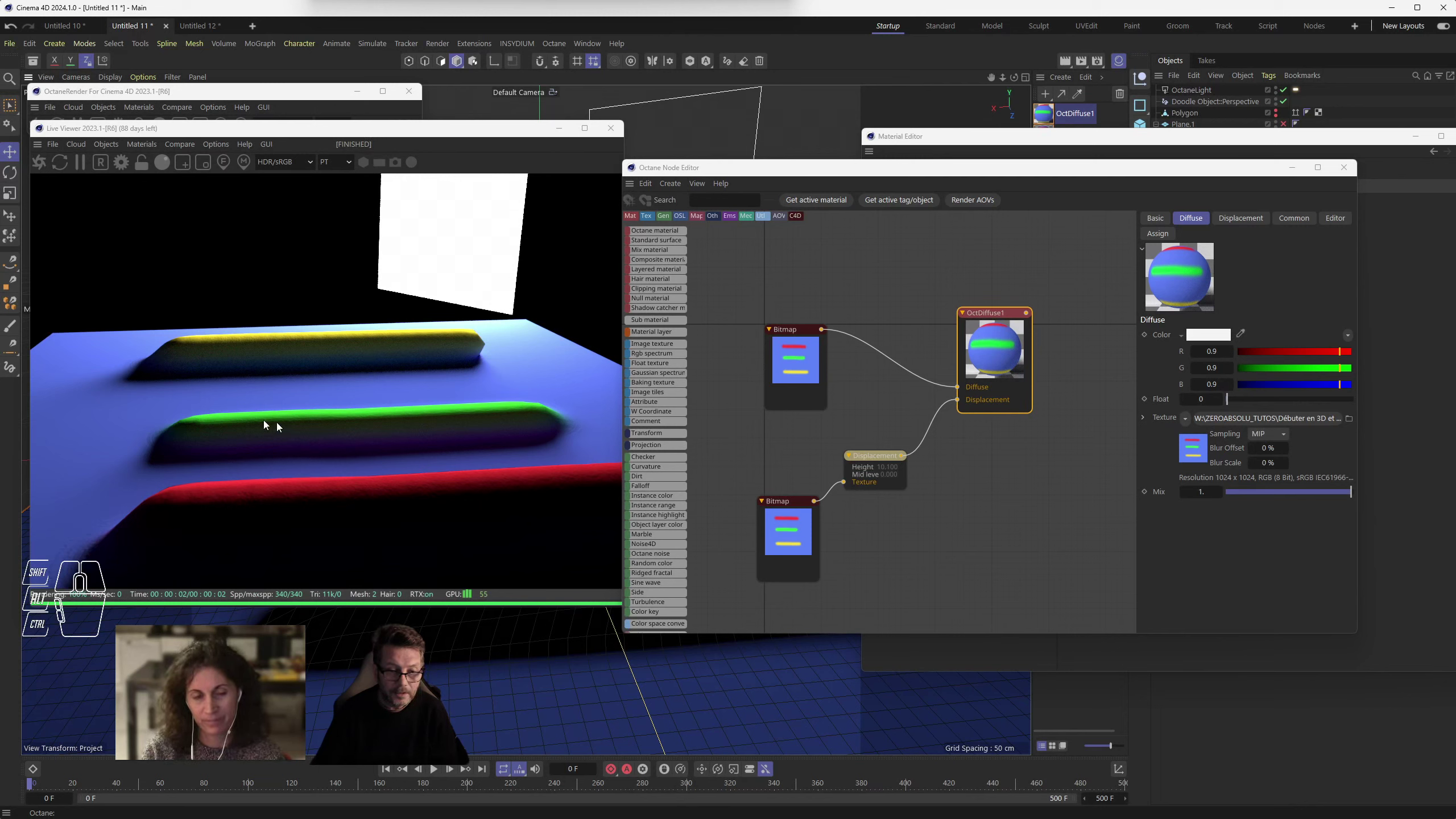
left_click_drag(538, 680, 664, 687)
left_click_drag(606, 719, 923, 643)
right_click(698, 731)
left_click_drag(699, 730, 669, 693)
left_click_drag(762, 707, 619, 461)
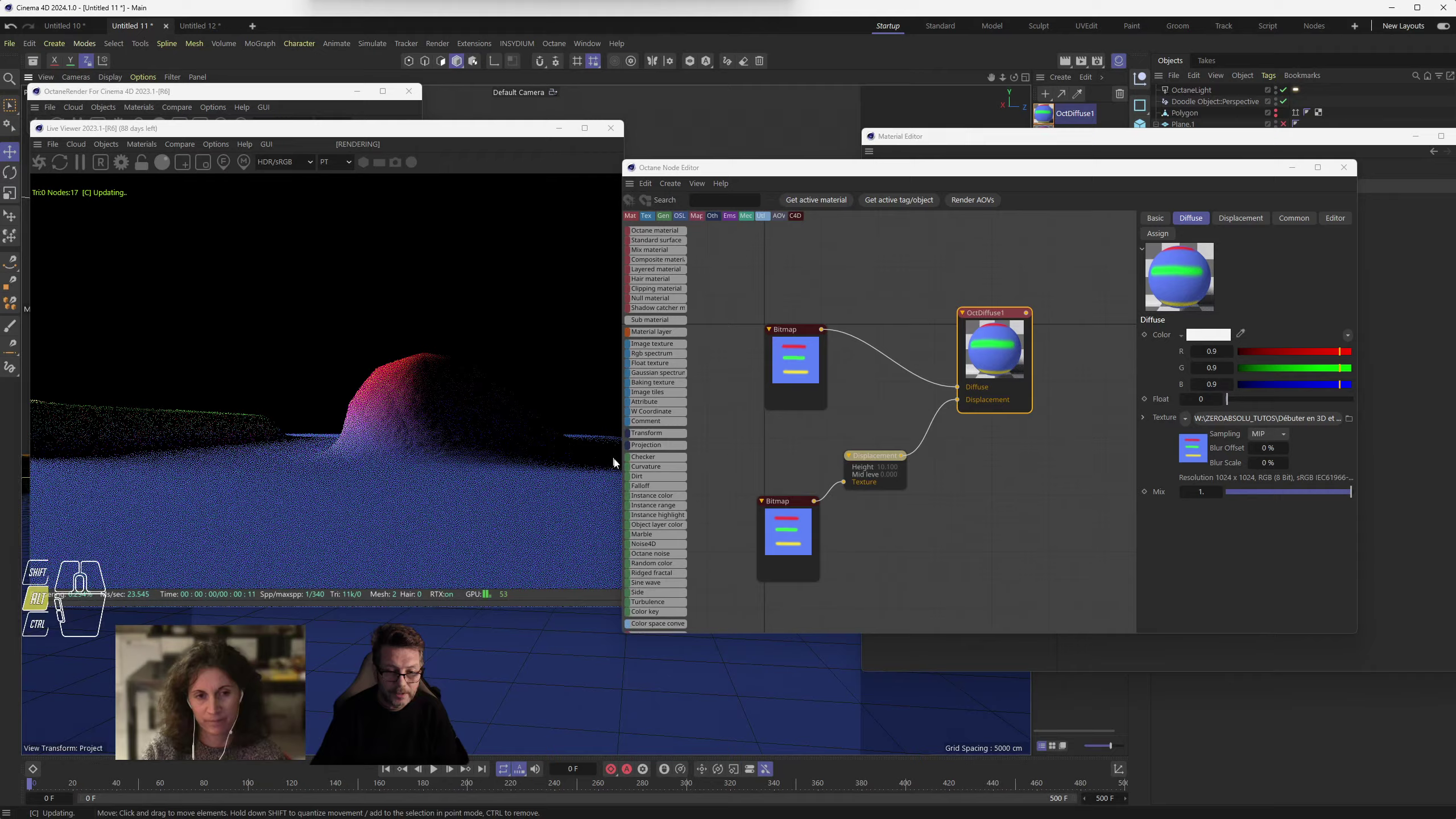
left_click_drag(634, 700, 647, 718)
left_click_drag(649, 682, 651, 681)
middle_click(596, 618)
middle_click(600, 652)
middle_click(601, 654)
middle_click(601, 655)
middle_click(602, 655)
left_click_drag(631, 667, 644, 664)
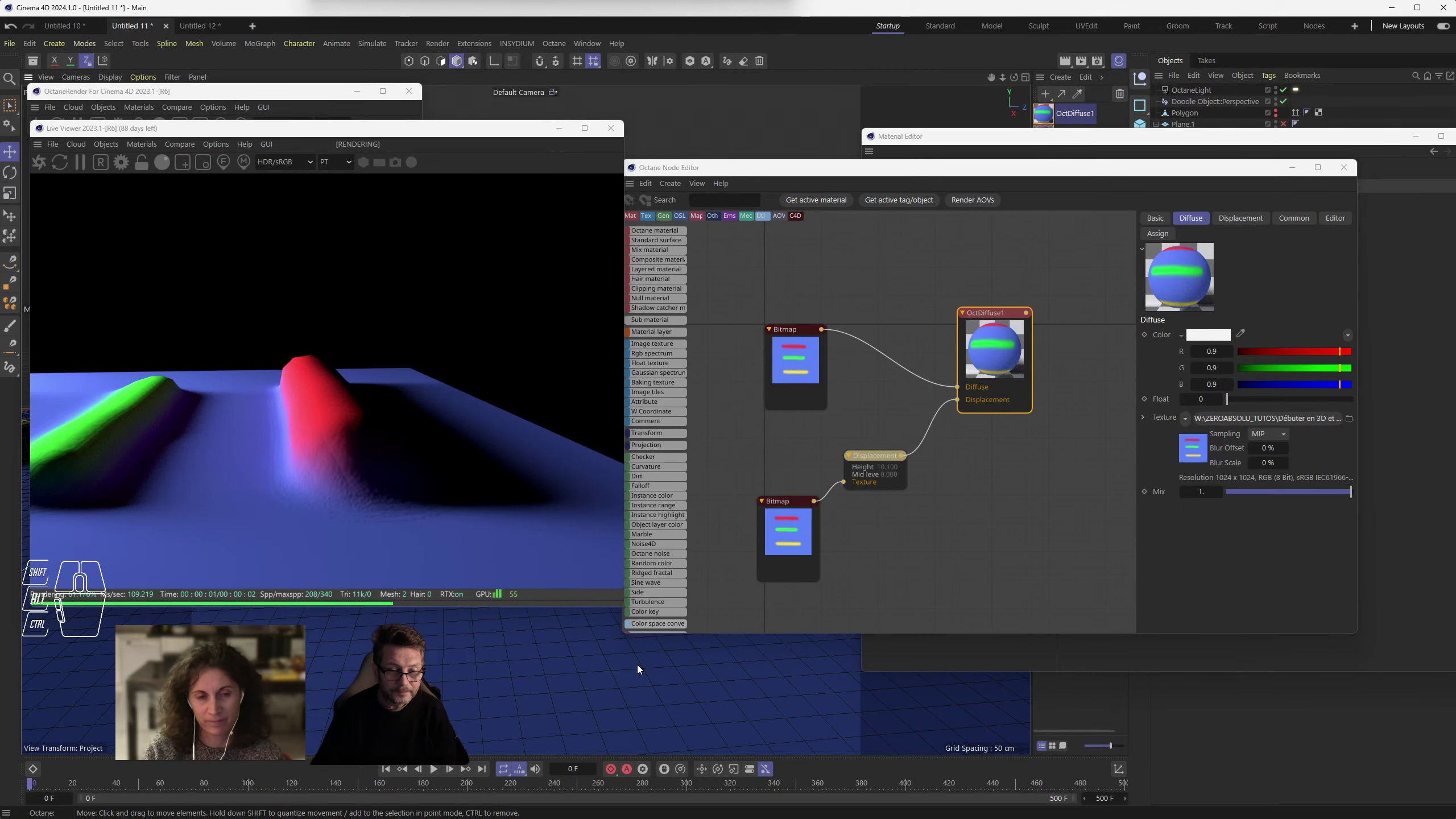
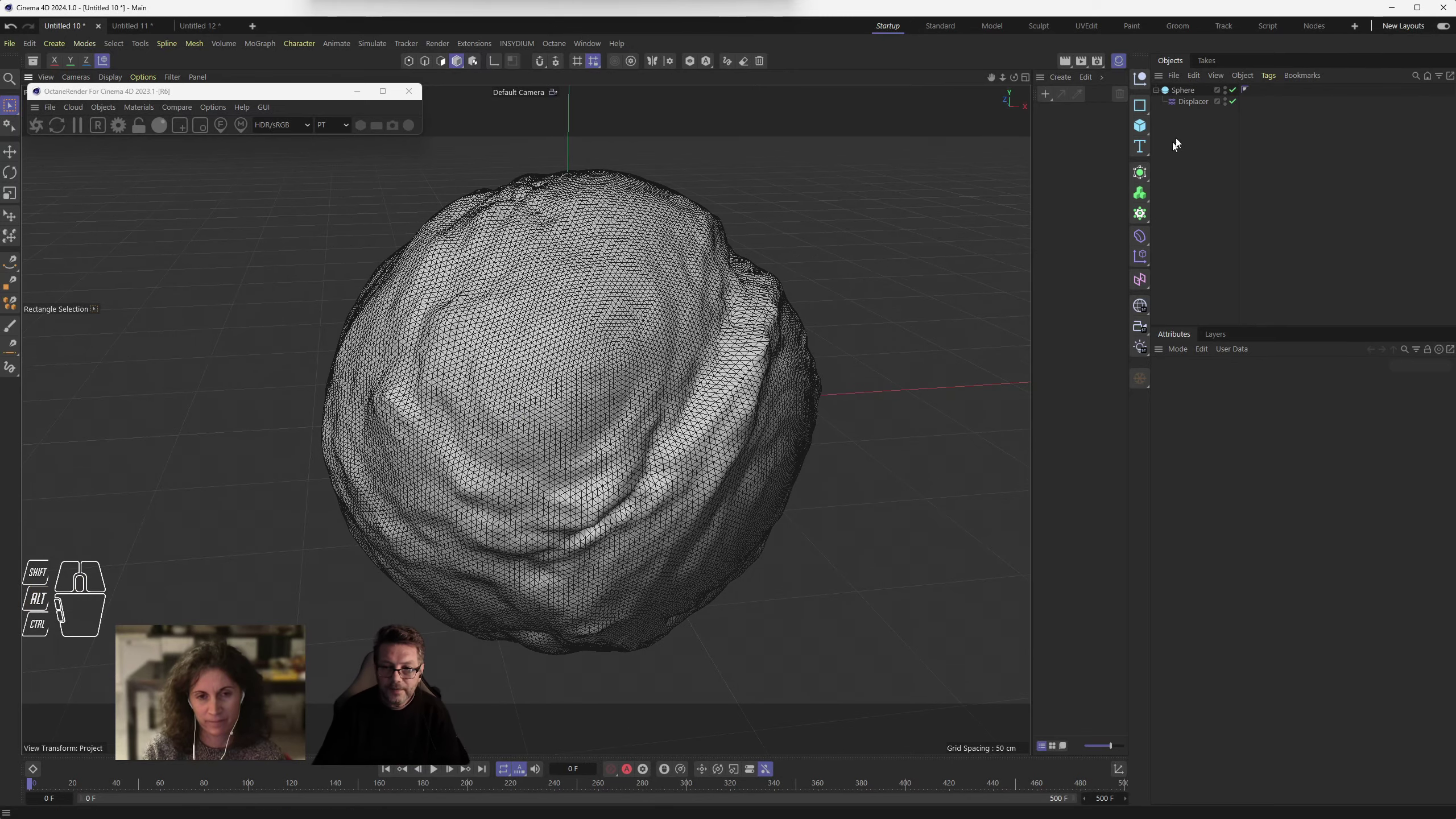
- Toggle the sphere's Displacer off and on, then bring up its Shader choices on the Shading tab
left_click(1237, 105)
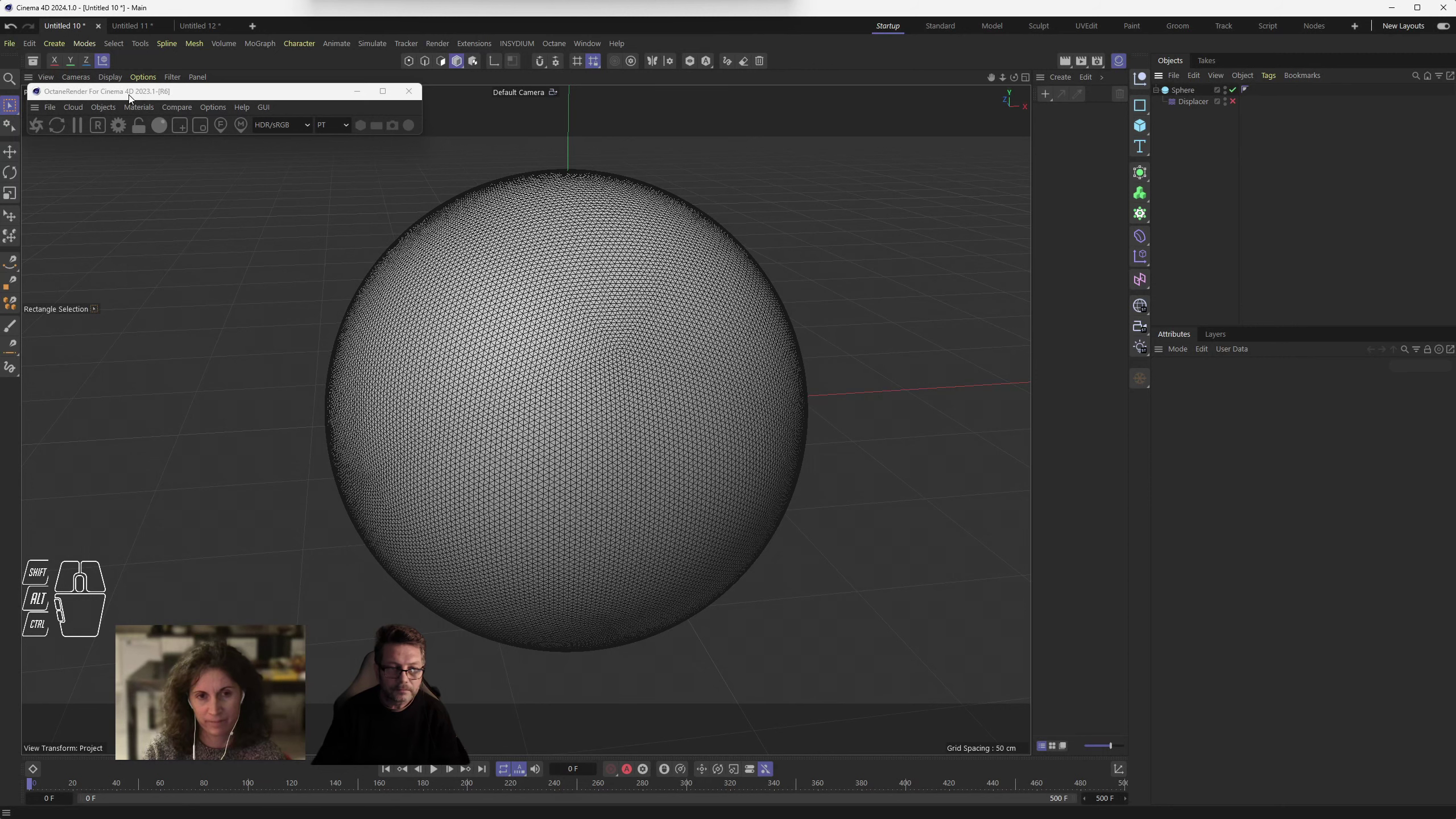
left_click_drag(124, 94, 131, 127)
left_click_drag(118, 77, 124, 123)
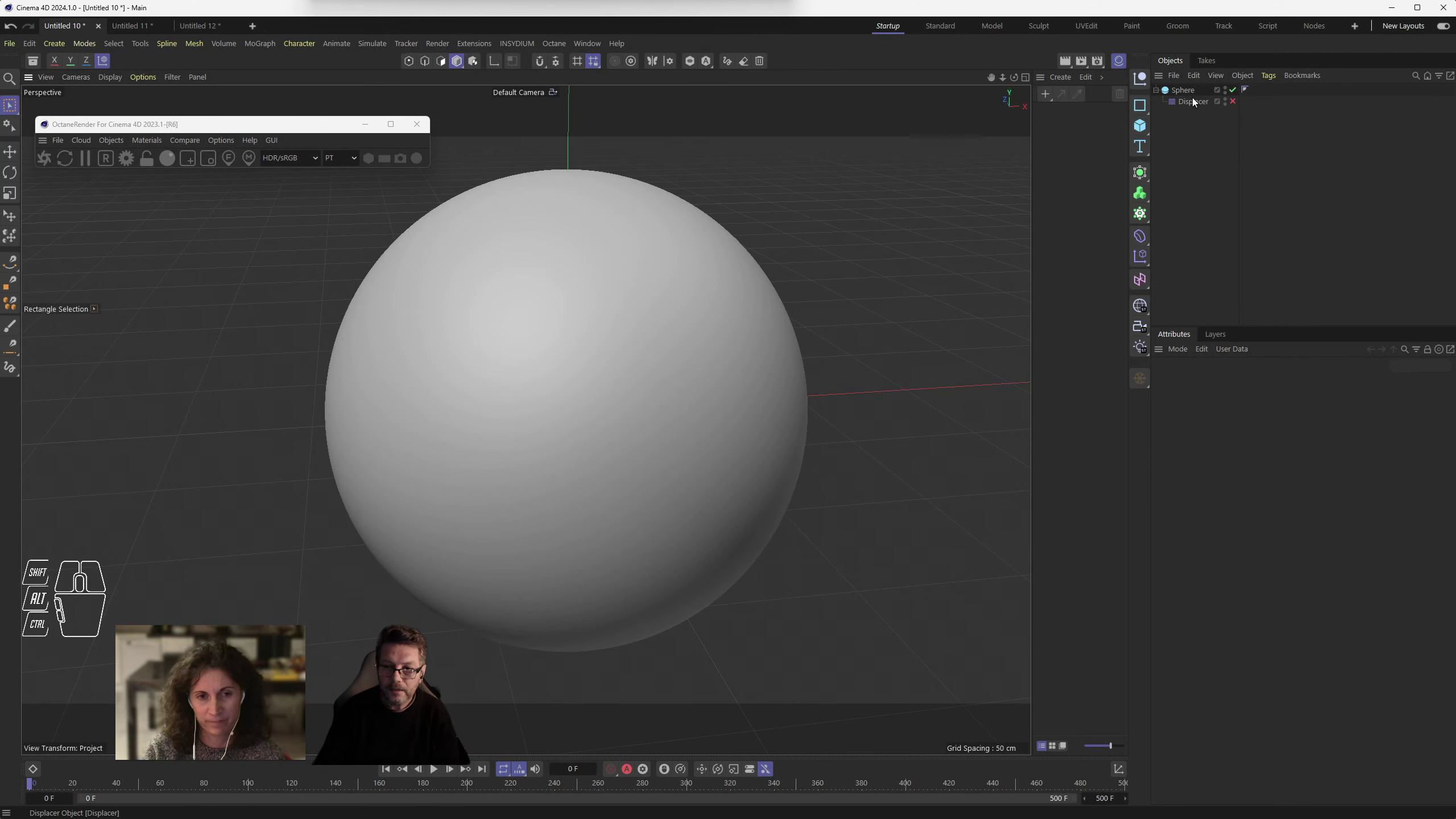
left_click(1196, 102)
left_click(1240, 105)
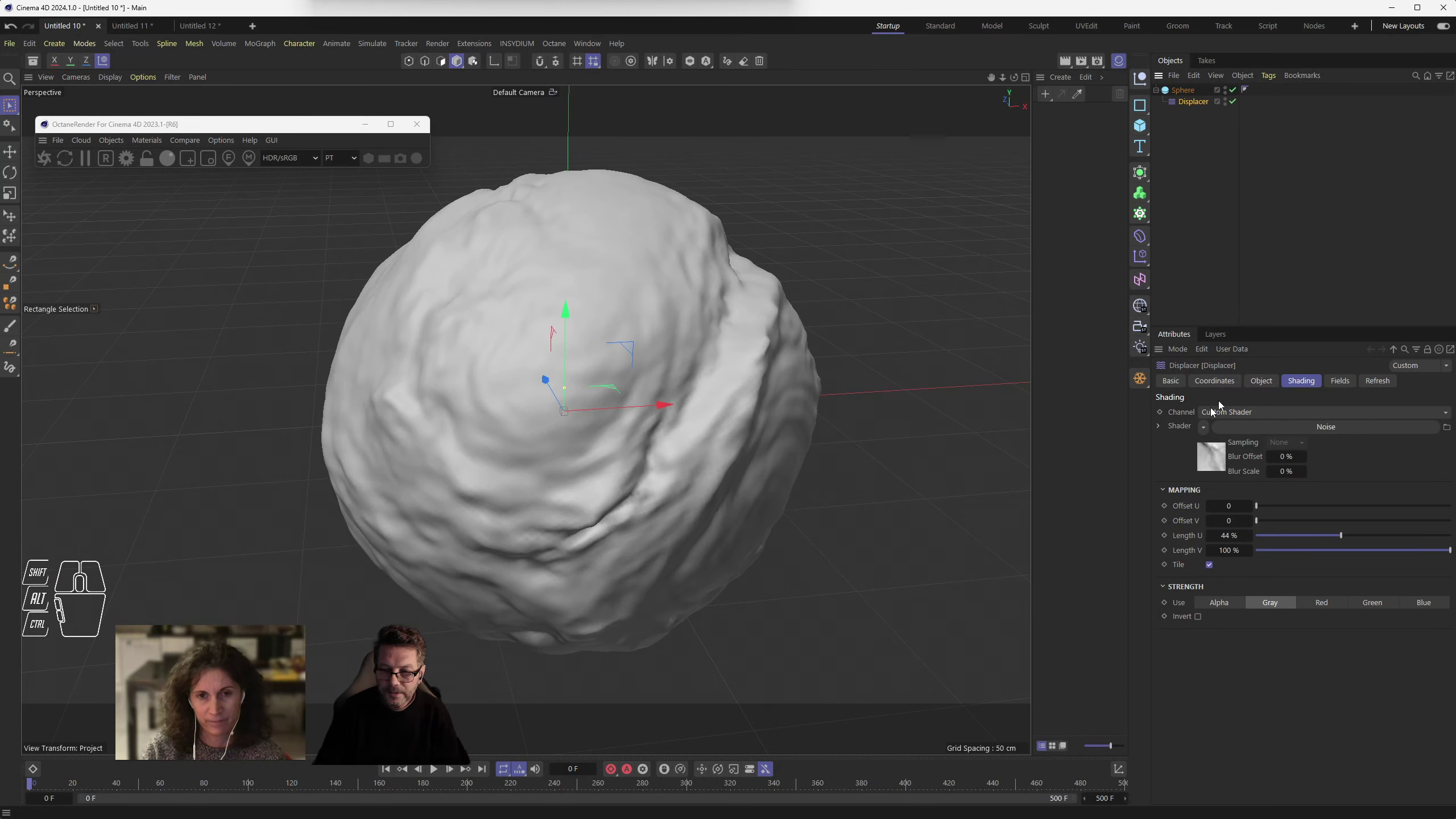
left_click(1316, 381)
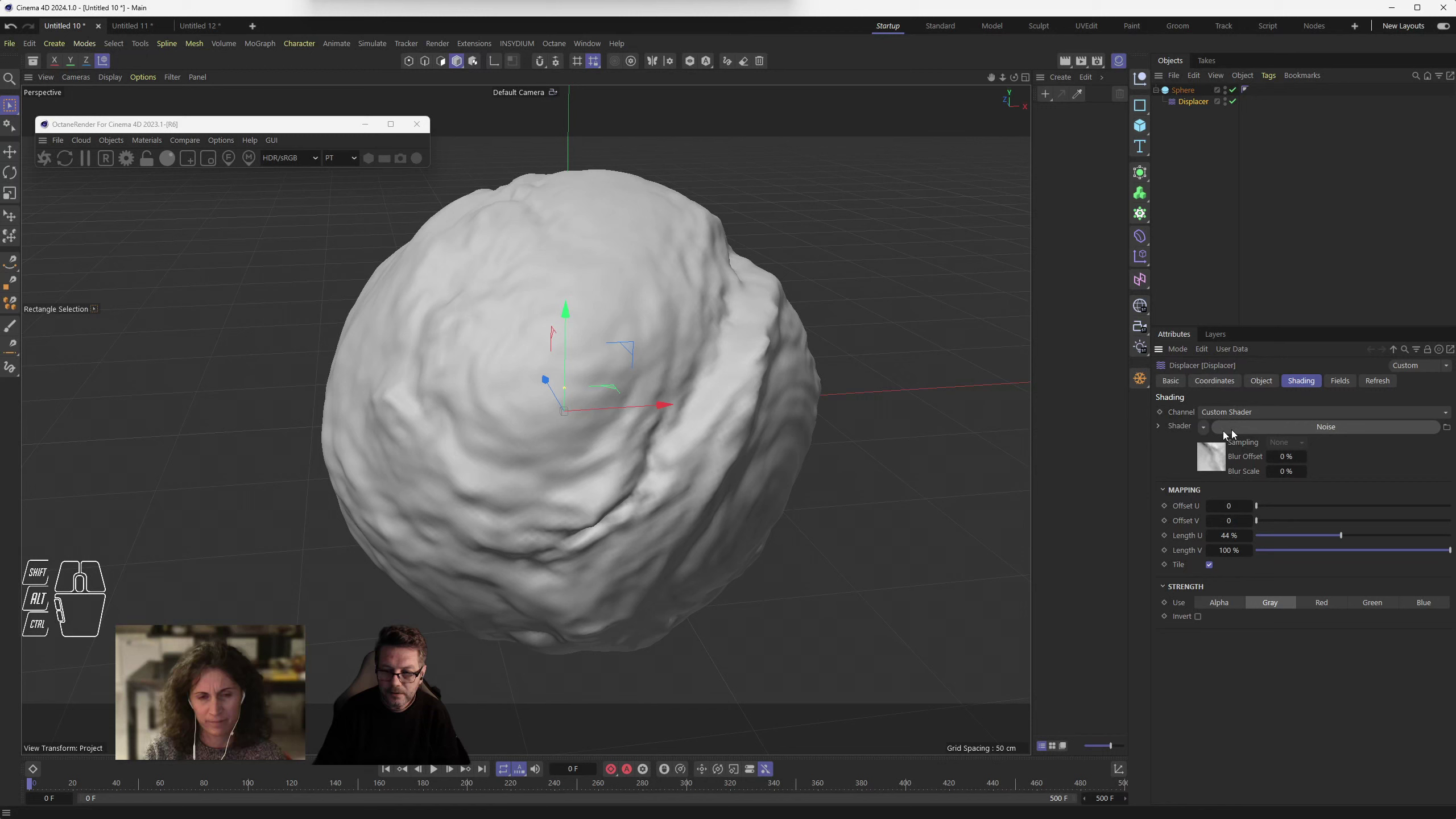
- Choose a Noise shader for the sphere's displacement and edit its loop period value
left_click_drag(1210, 427, 1237, 589)
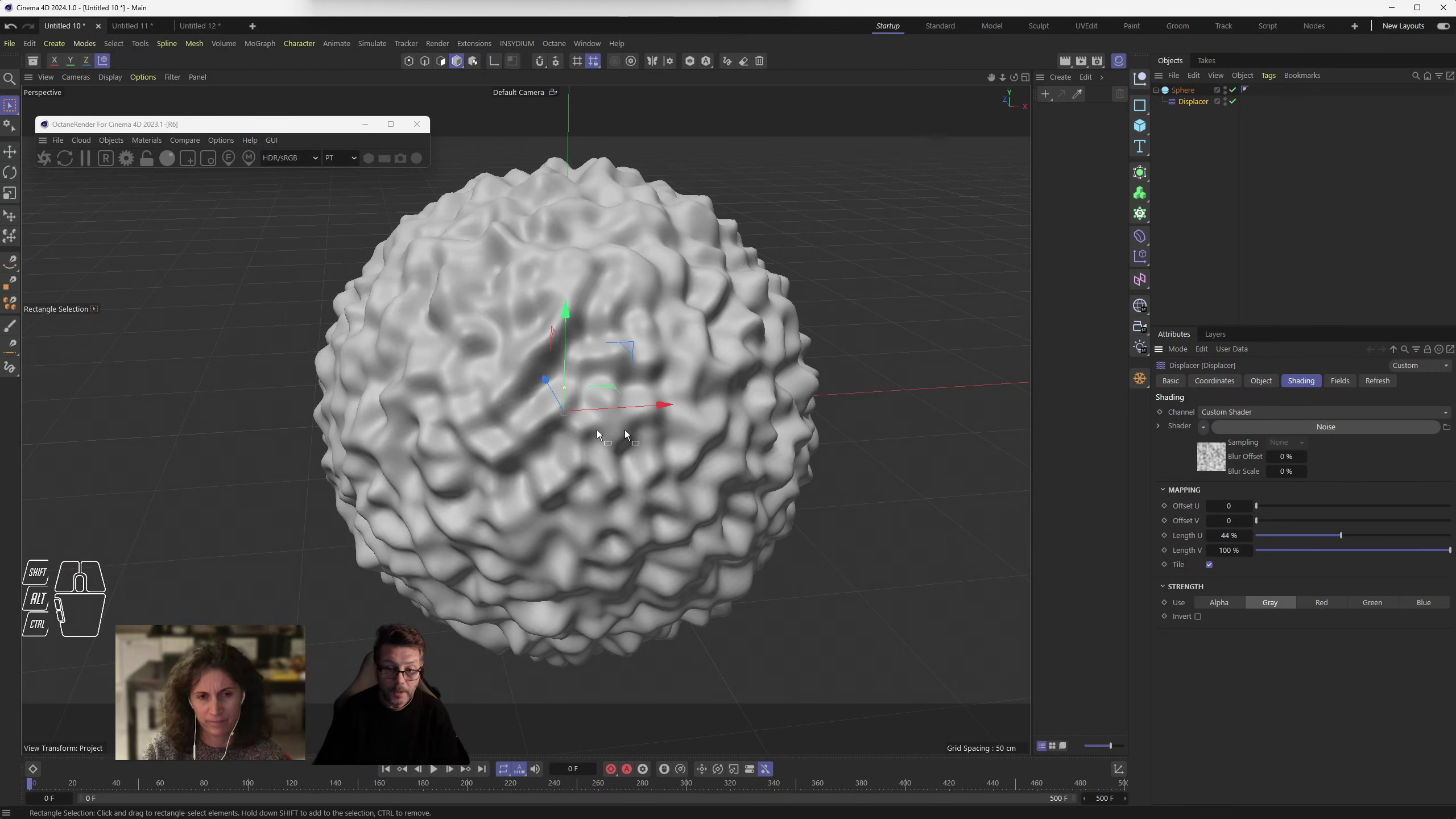
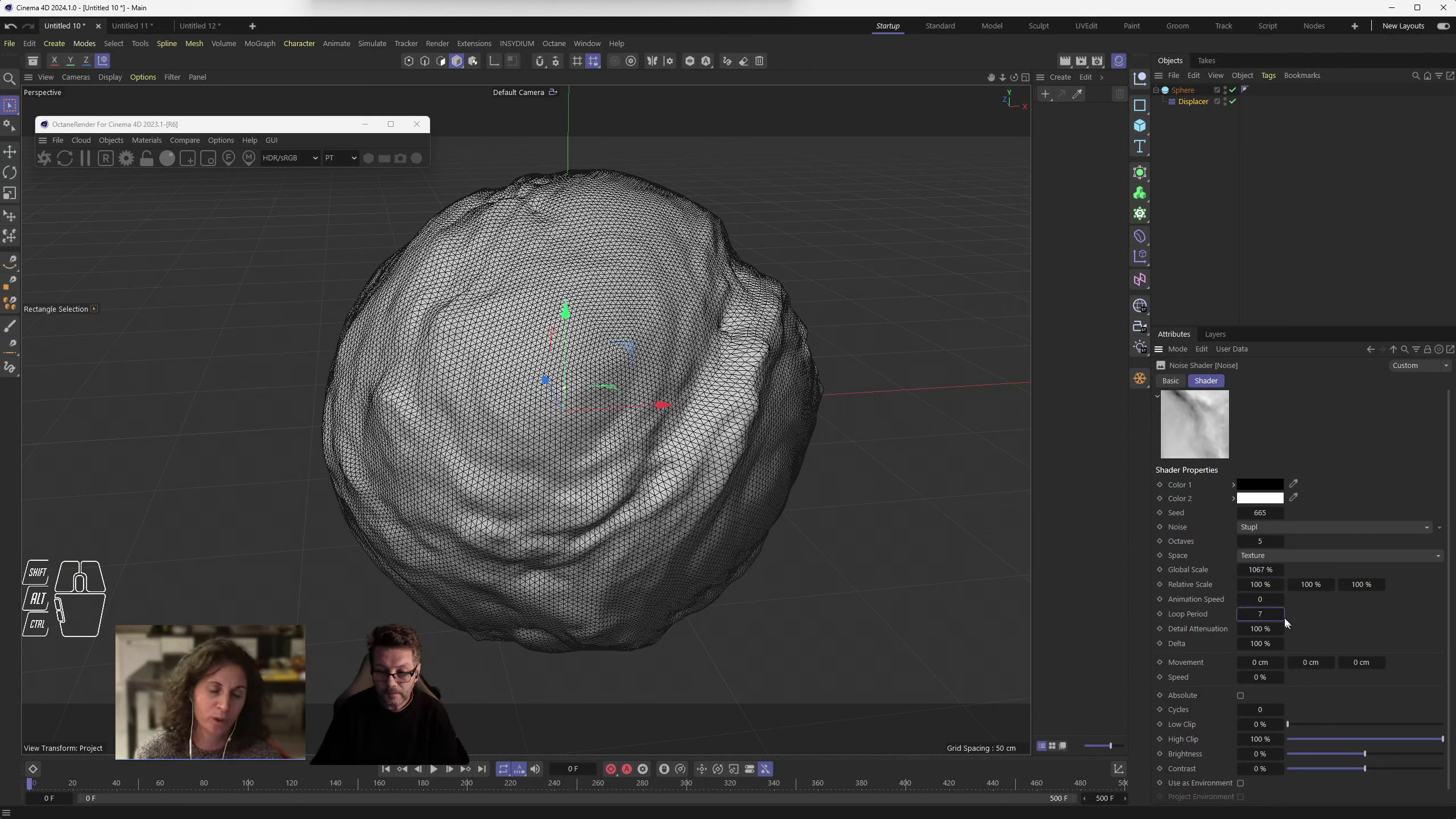
left_click(1249, 619)
left_click(1247, 619)
left_click(1247, 619)
left_click(1246, 619)
double_click(1246, 619)
left_click(444, 771)
left_click(443, 772)
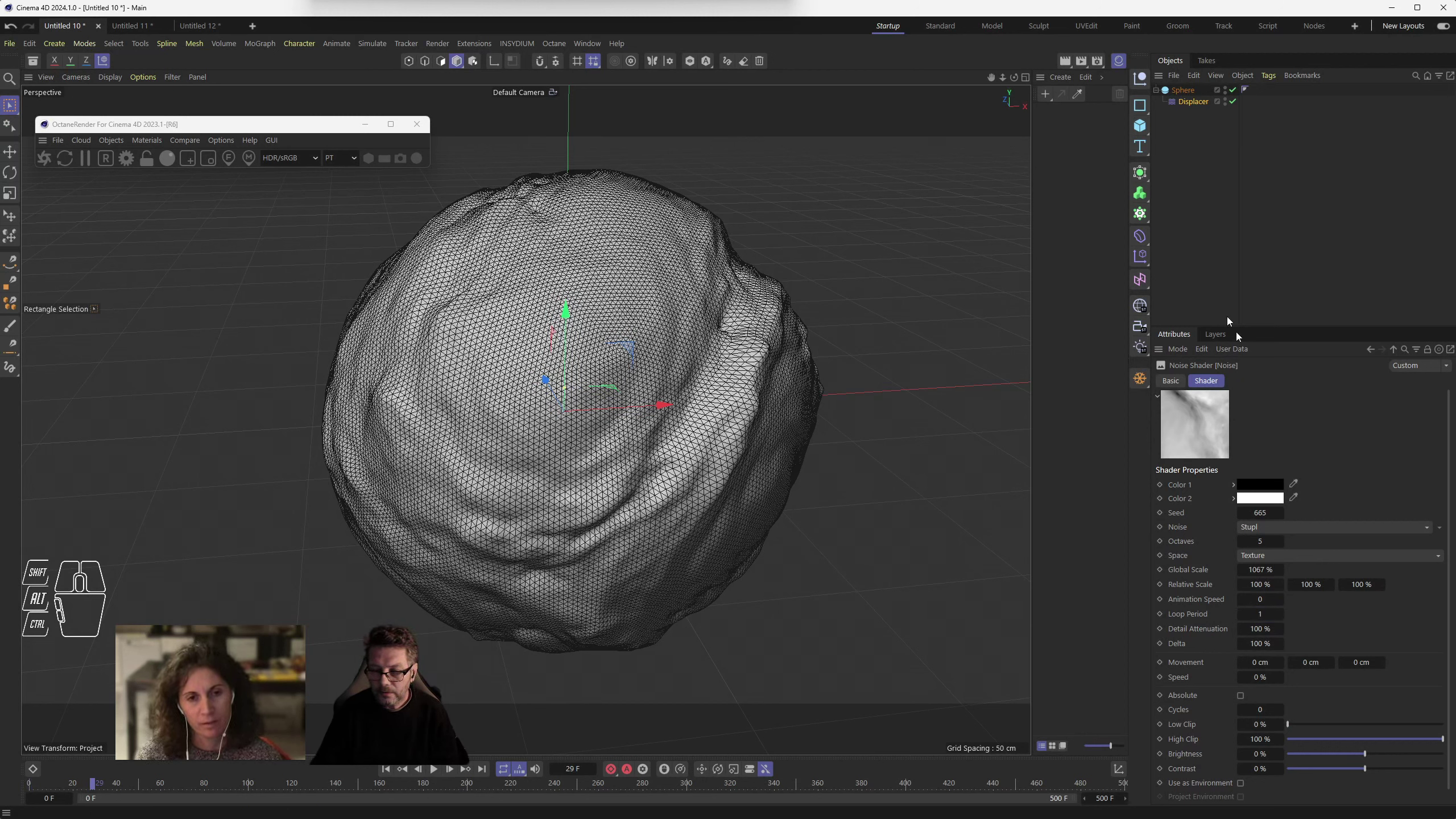
- Return from the noise shader's settings to the Displacer's Shading settings
left_click(1208, 385)
left_click(1181, 385)
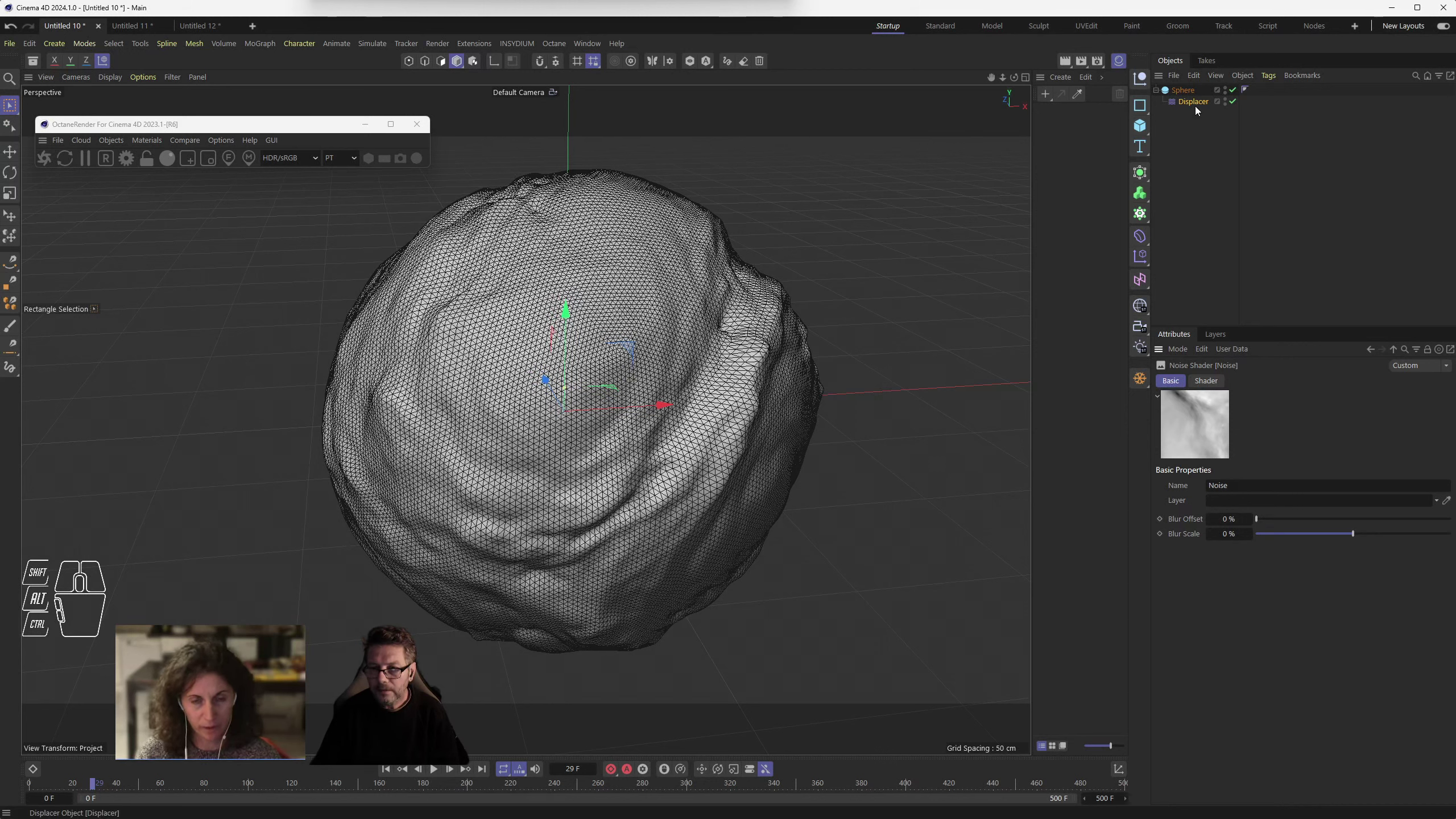
left_click(1202, 108)
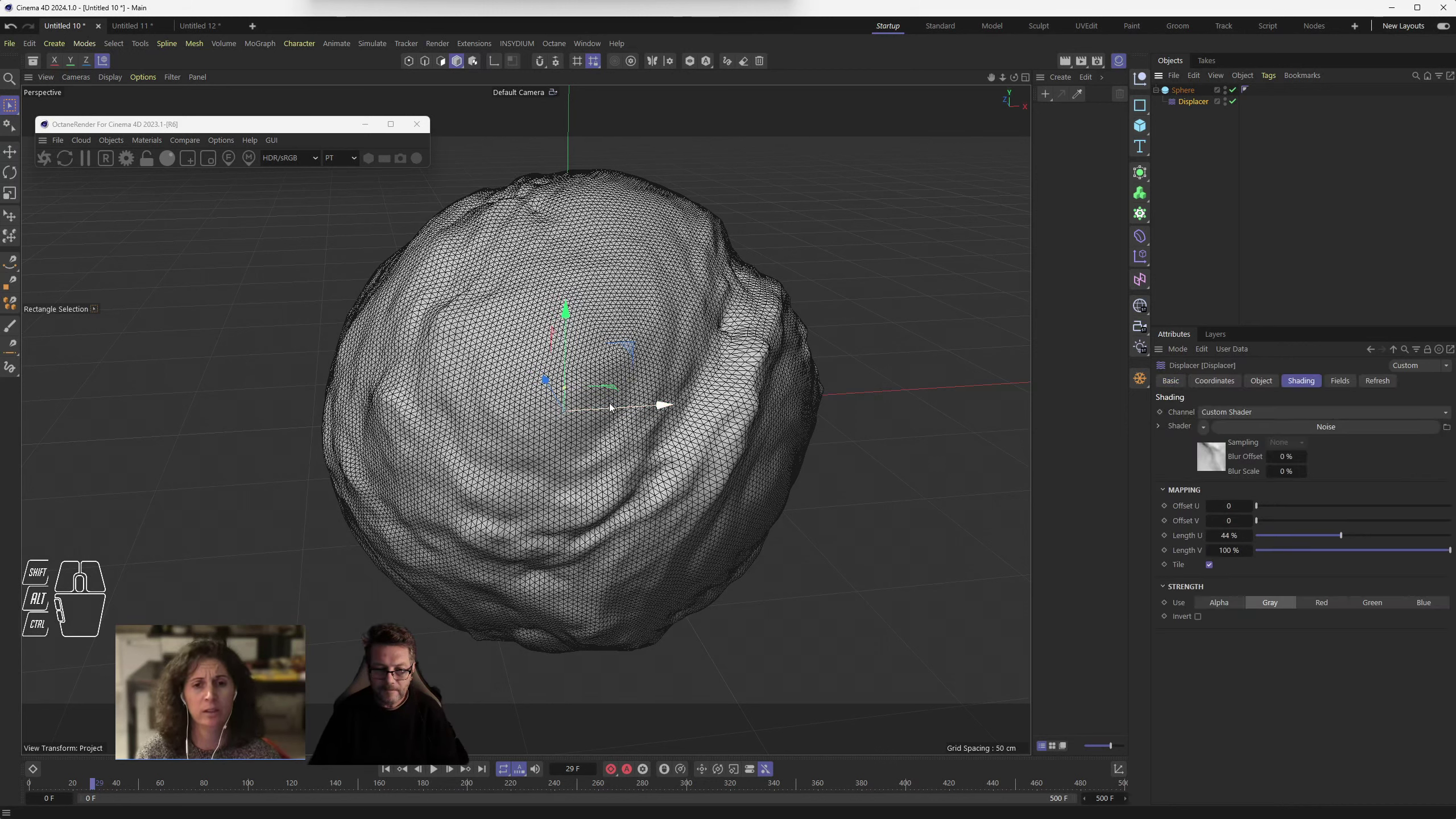
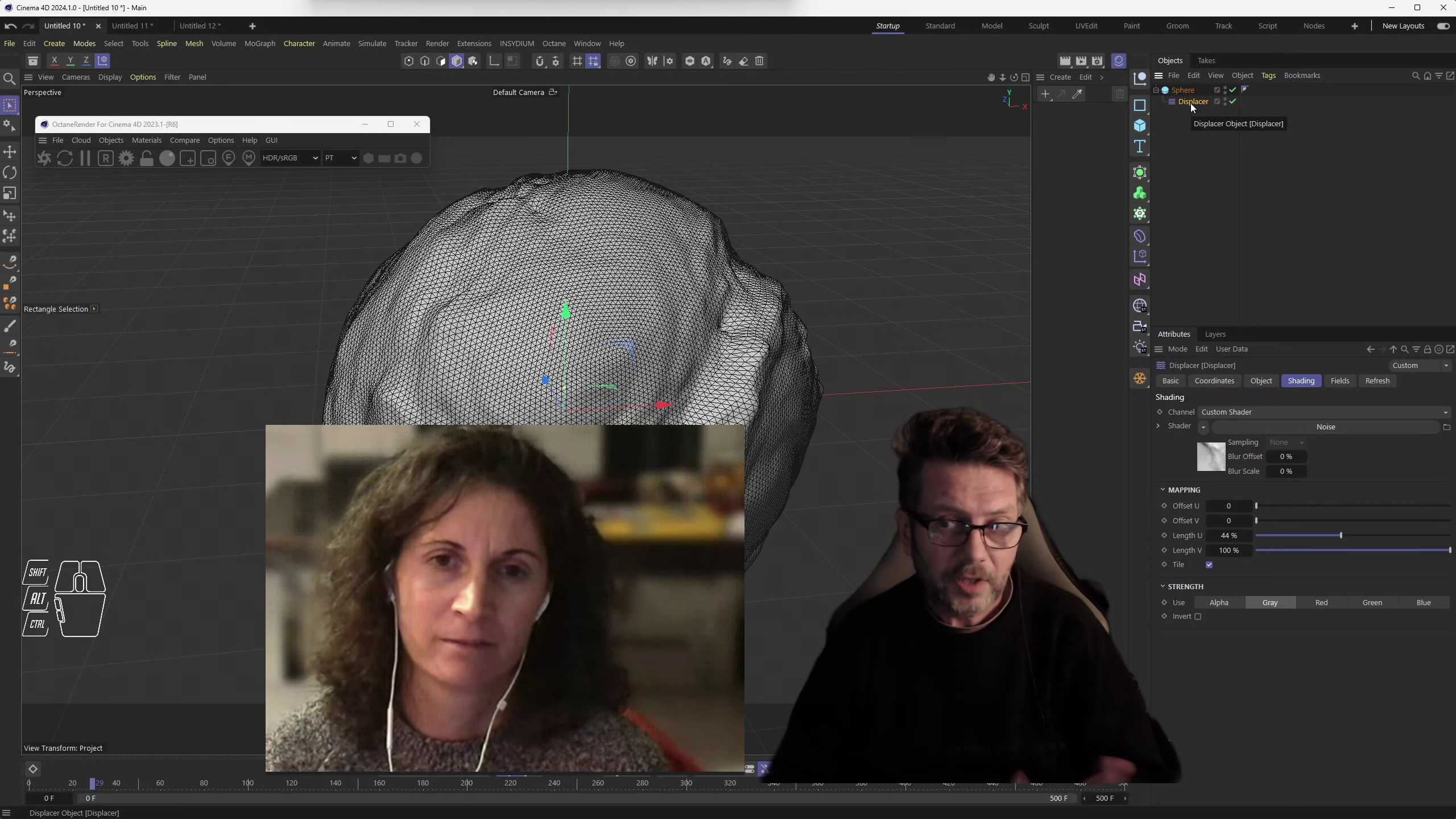
- Ctrl-drag the Displacer to duplicate it as a second deformer under the Sphere
left_click(1203, 102)
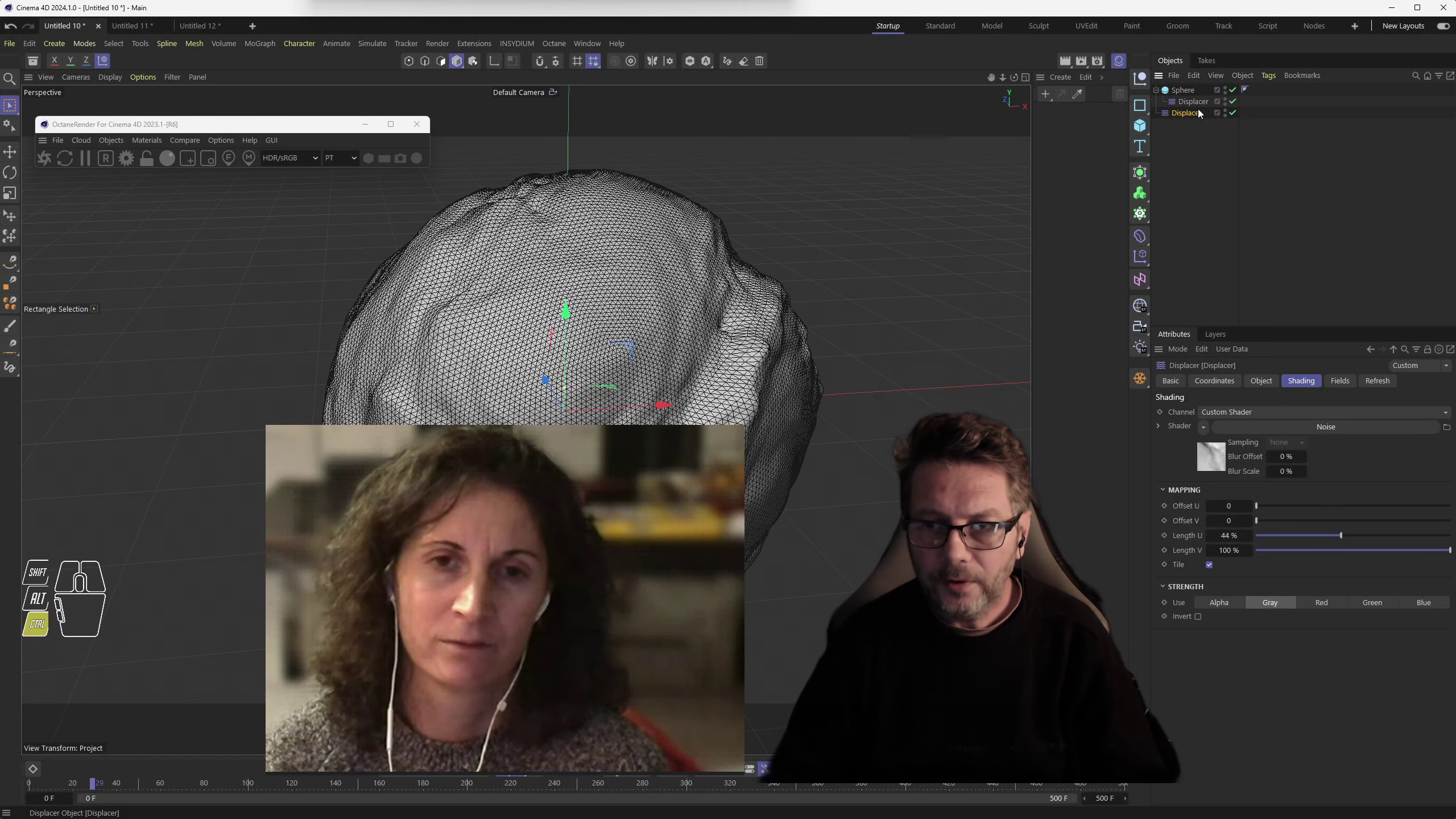
left_click_drag(1196, 115, 1208, 109)
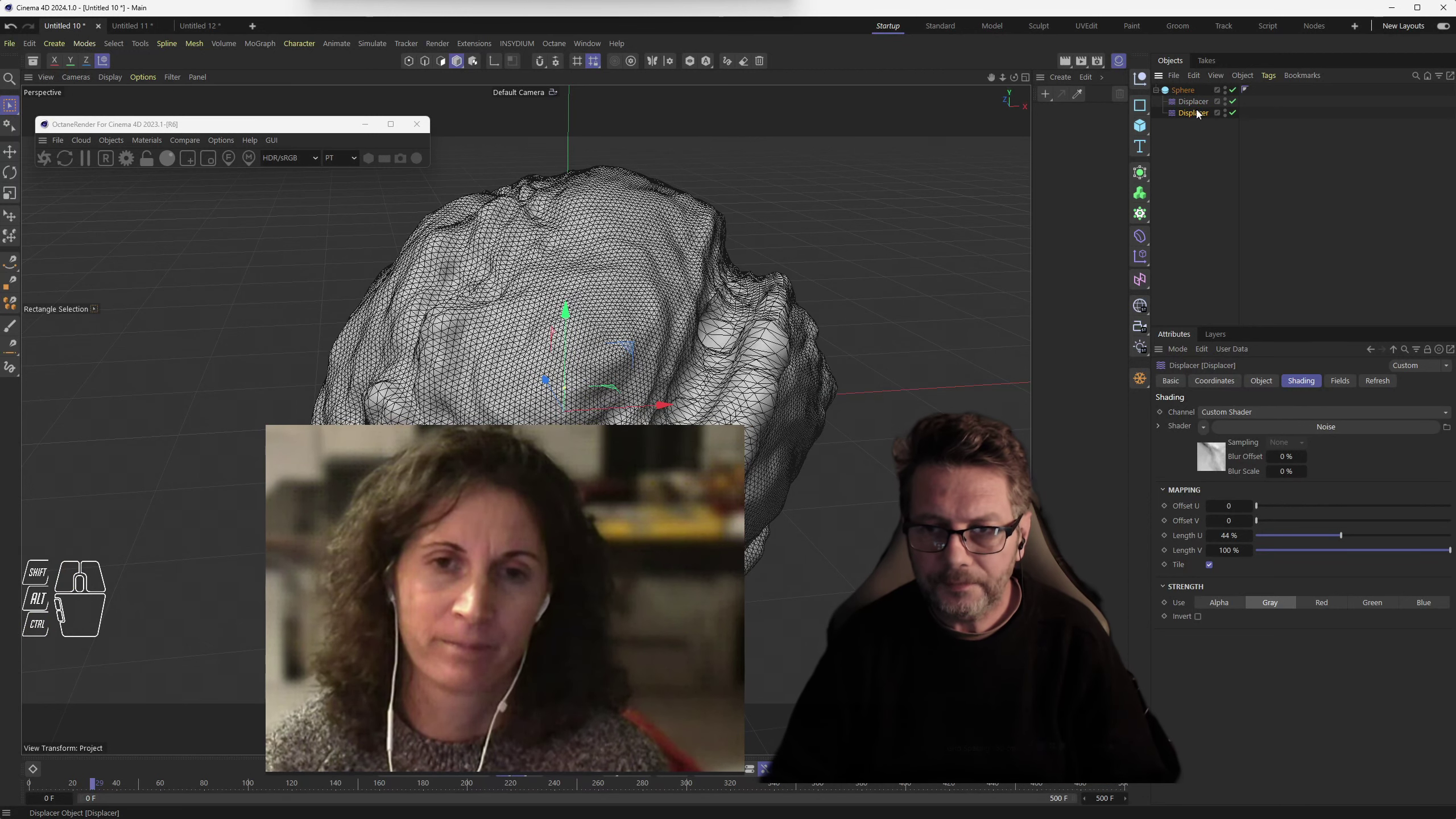
left_click(1202, 111)
- Change the duplicate's noise from Stupl to Ober so the surface folds become sharper
left_click_drag(1317, 428, 1335, 435)
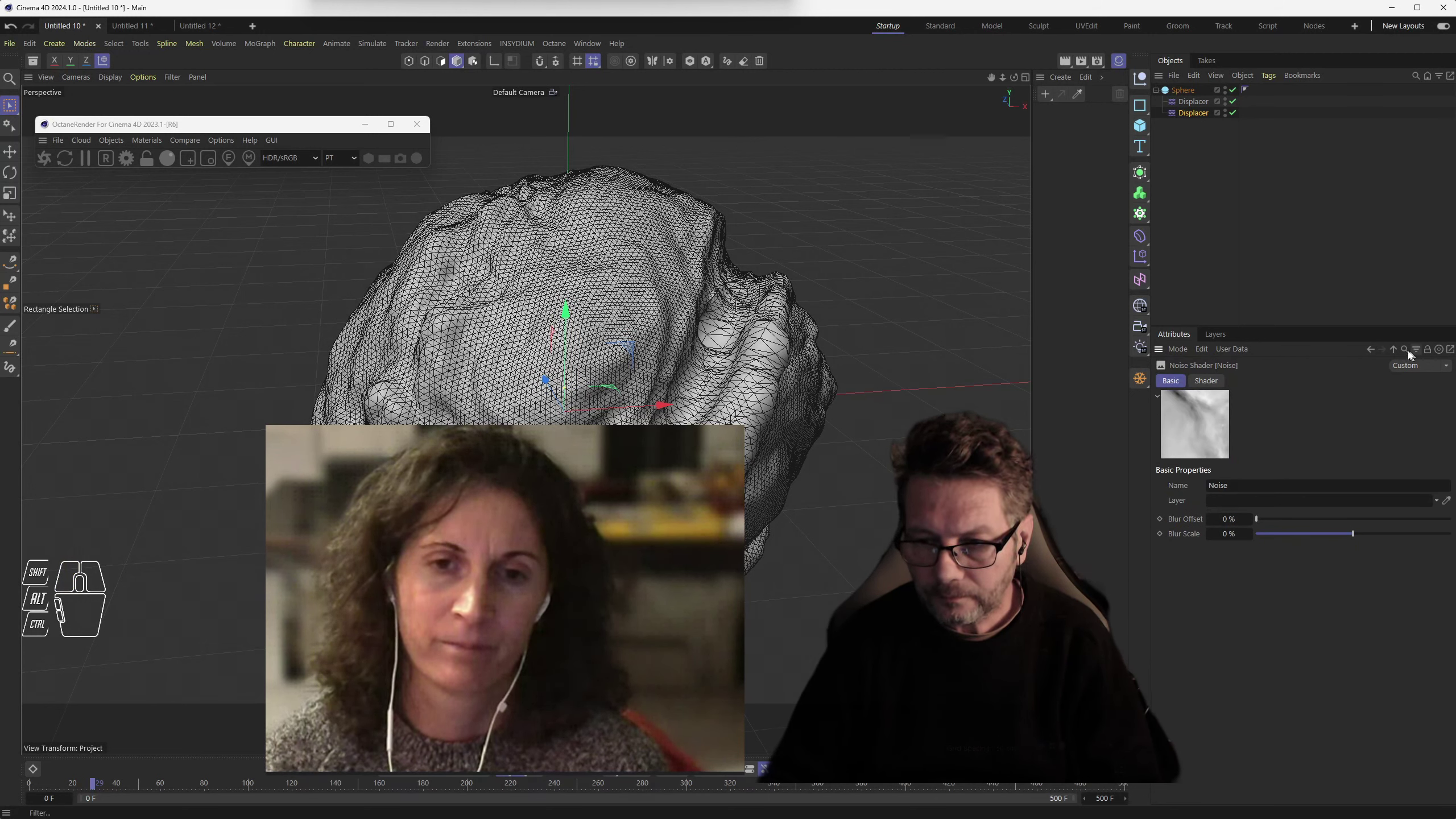
left_click(1400, 350)
left_click_drag(1211, 431, 1292, 431)
left_click(1292, 430)
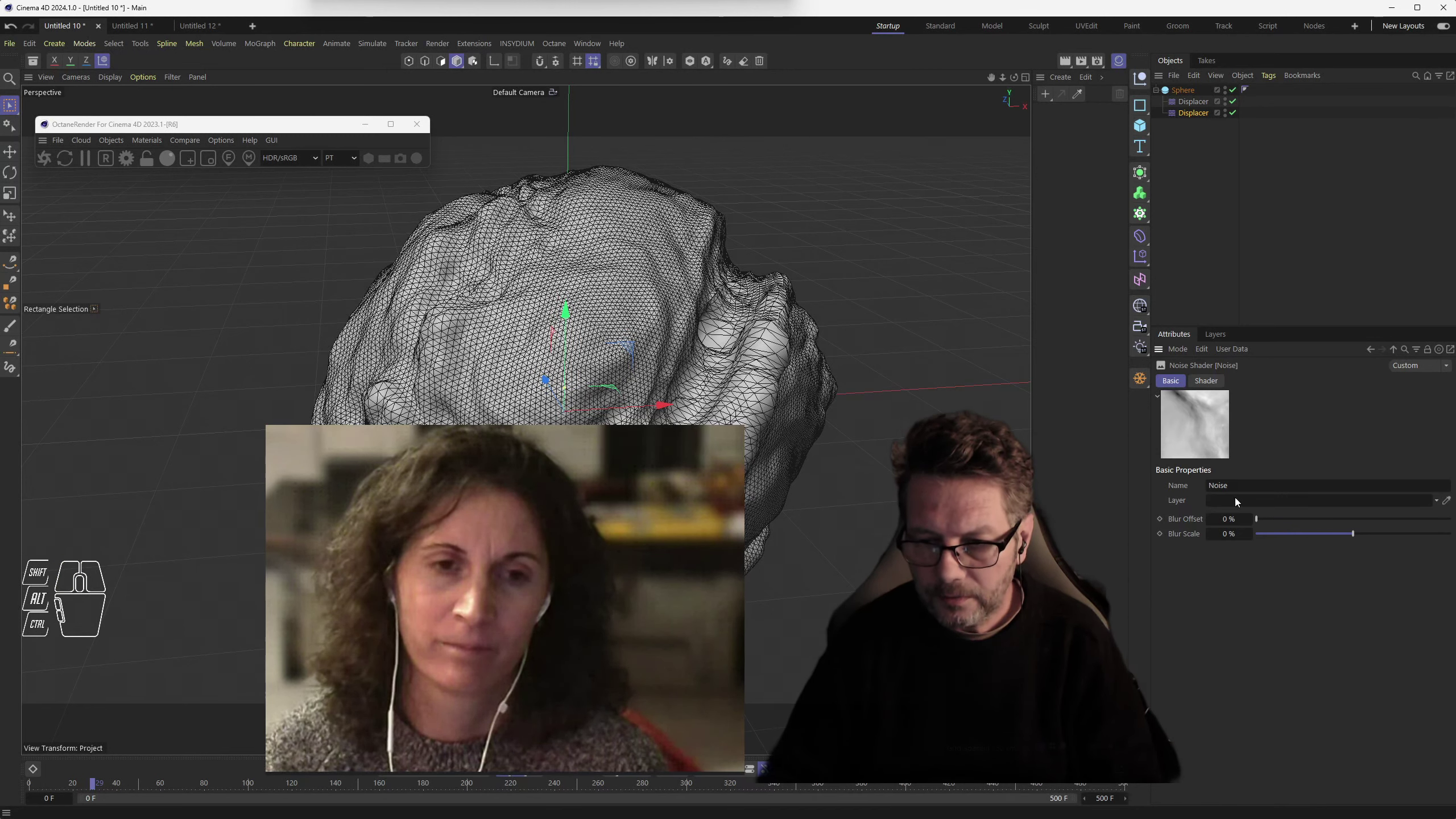
left_click(1219, 380)
left_click_drag(1274, 529, 1308, 301)
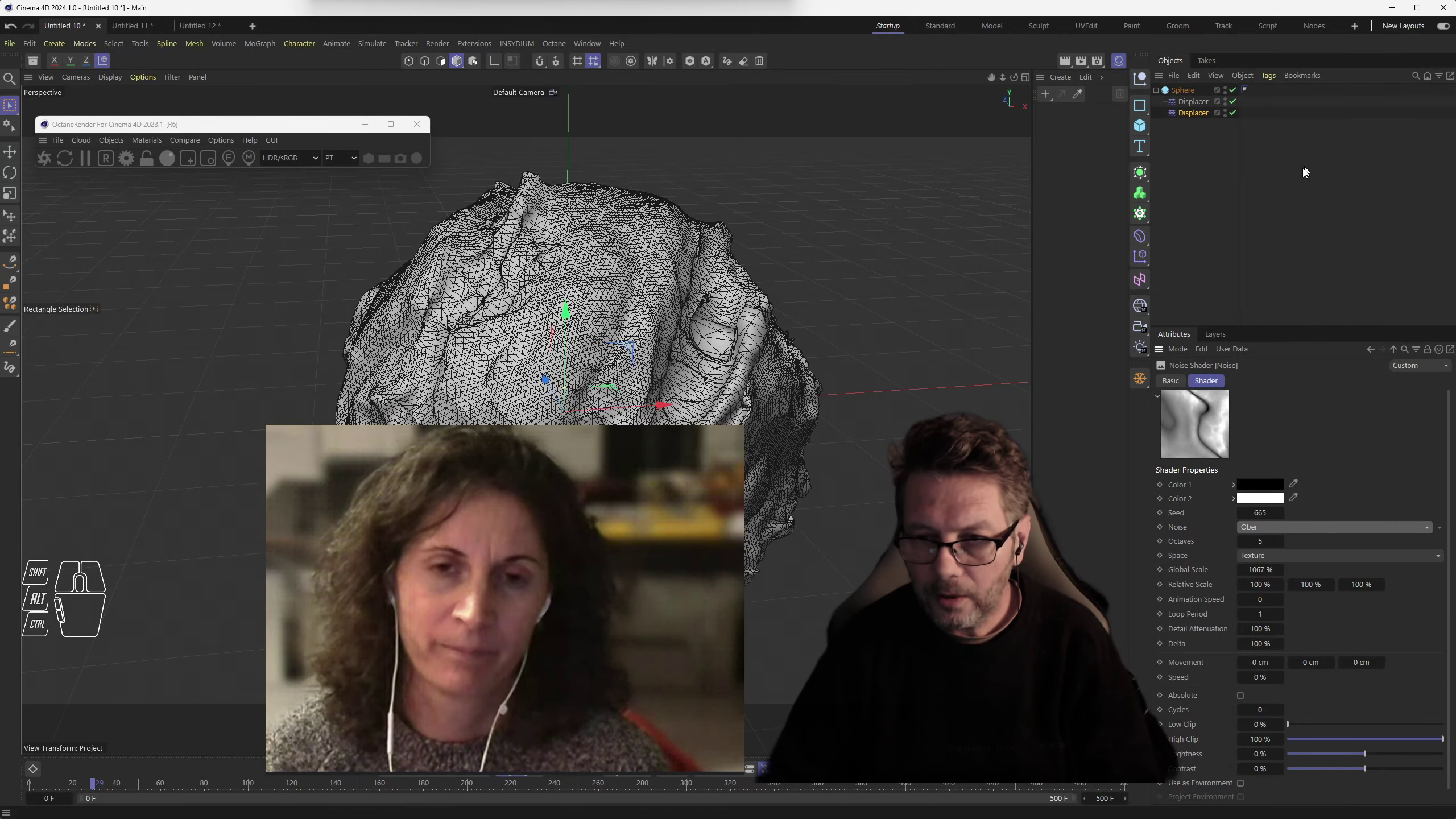
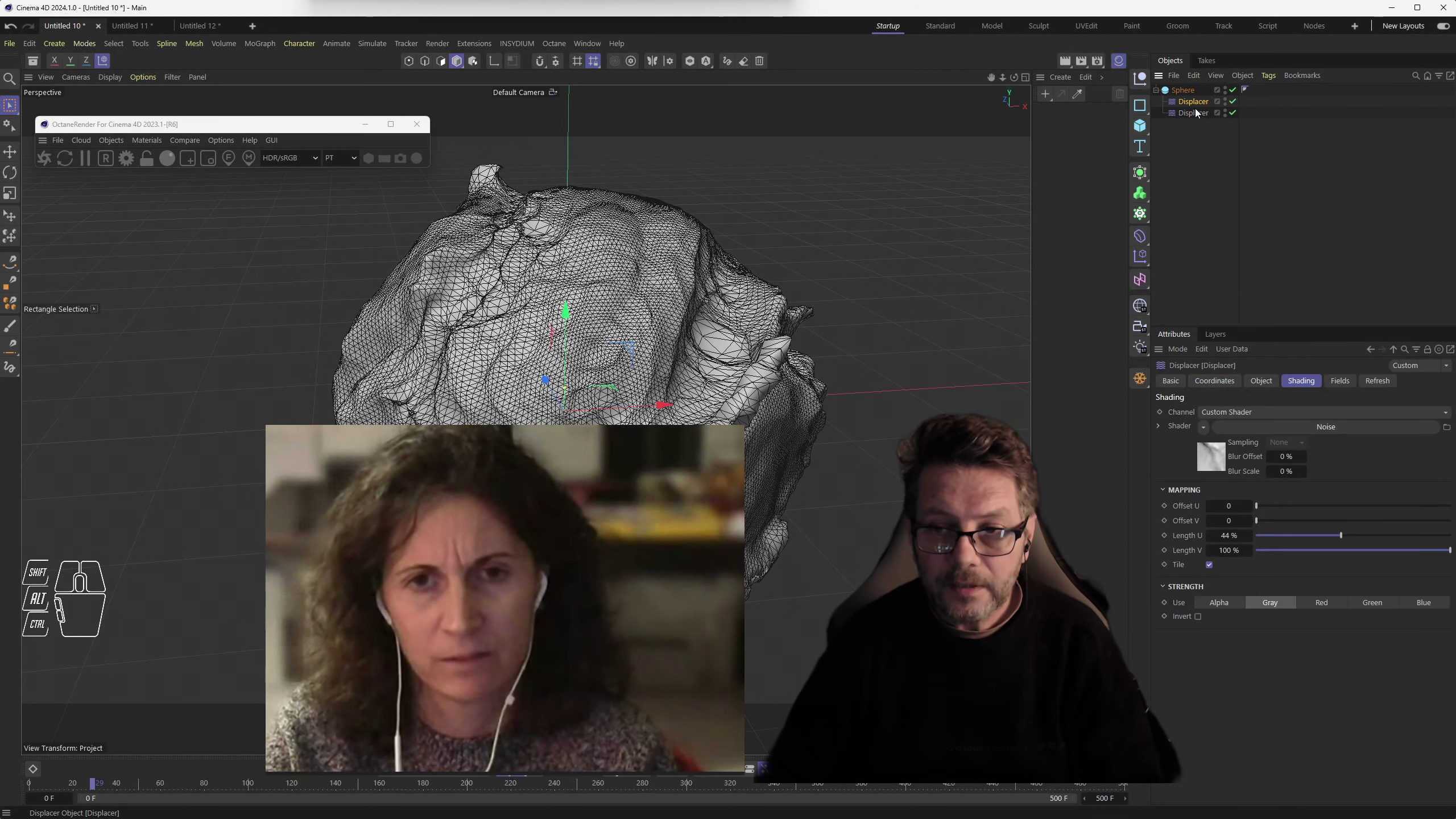
- Set Strength to 0% and keyframe the second displacer's strength at frames 0 and 100
left_click(1271, 384)
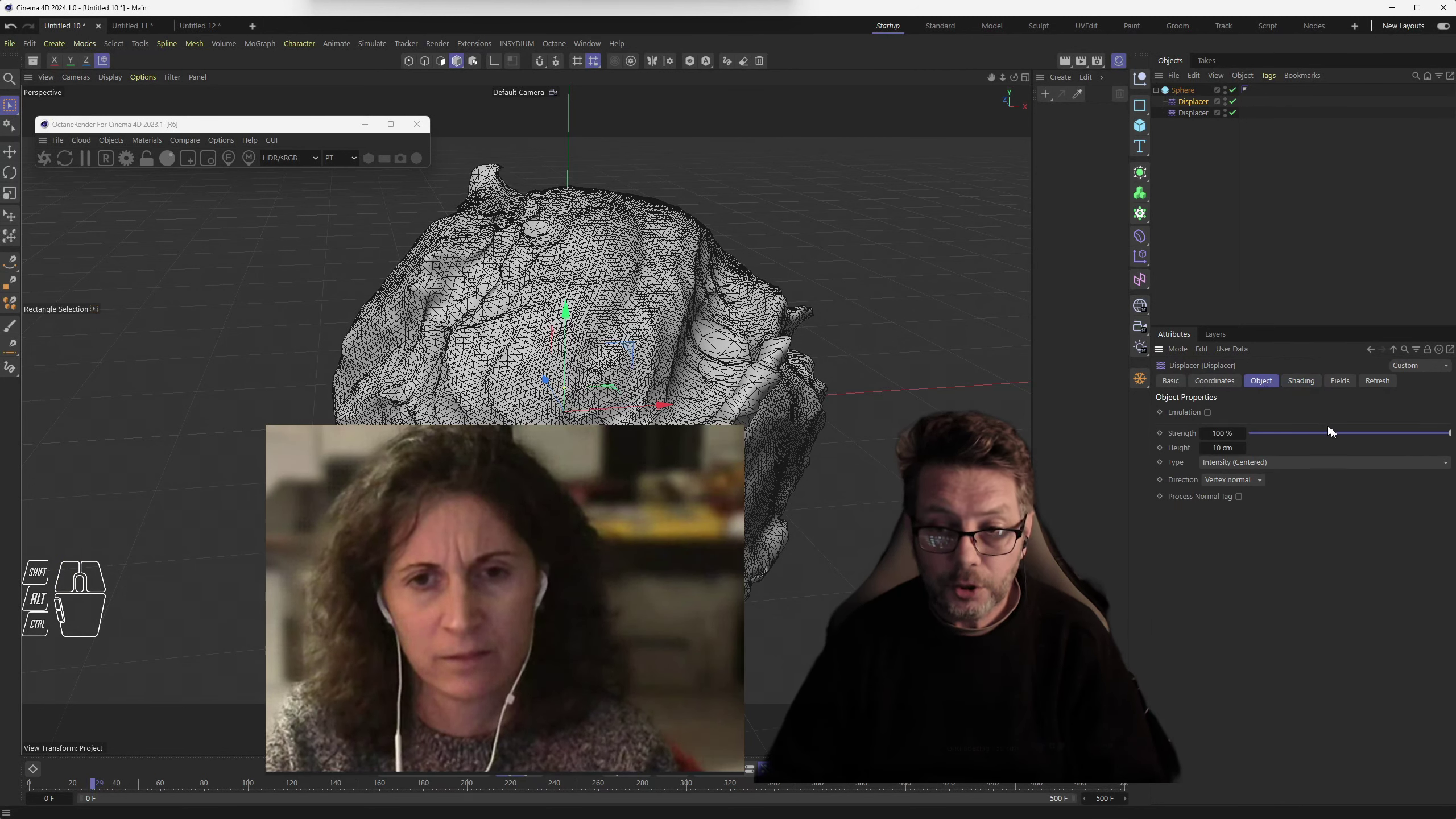
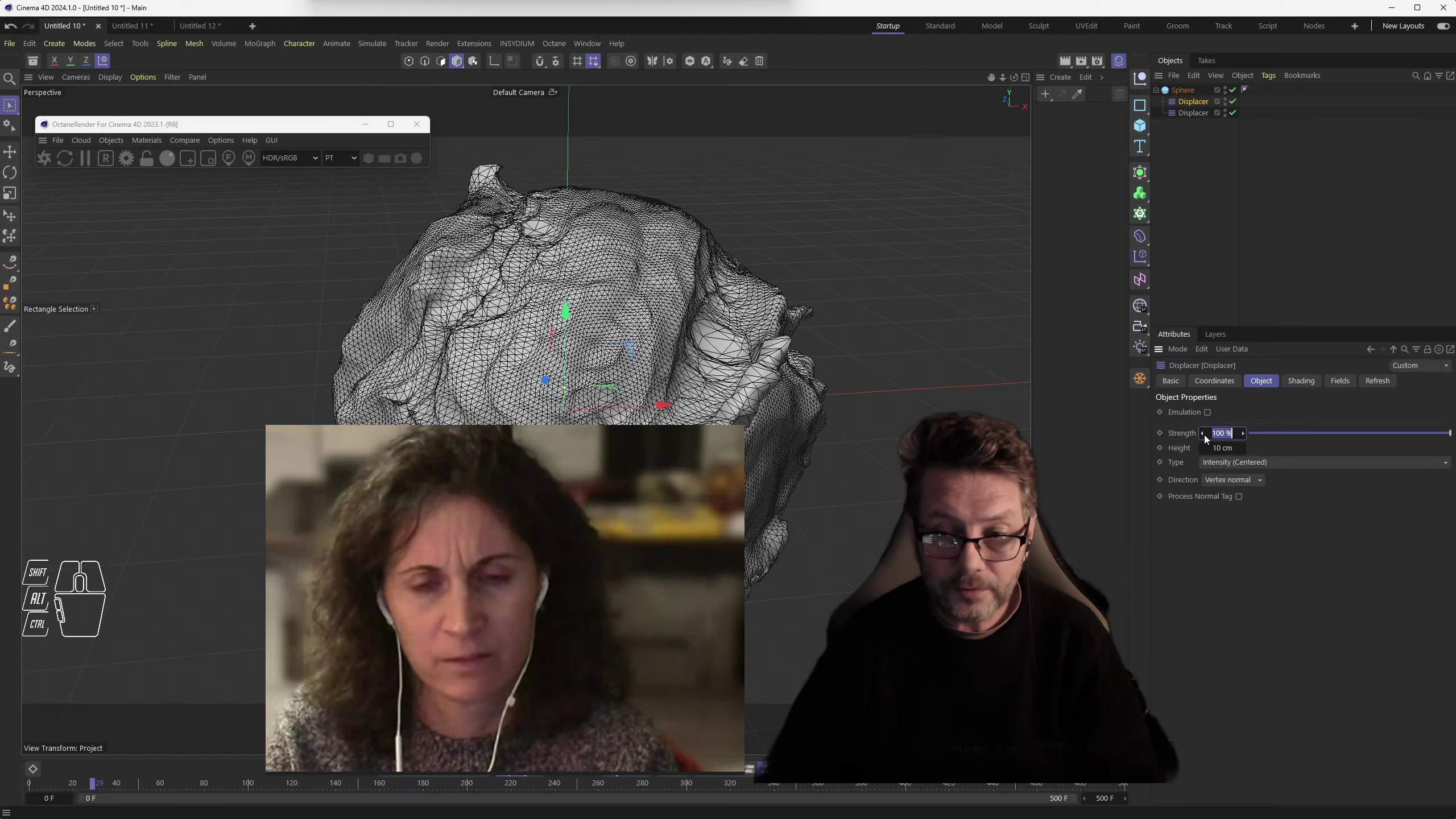
left_click_drag(1448, 433, 1357, 435)
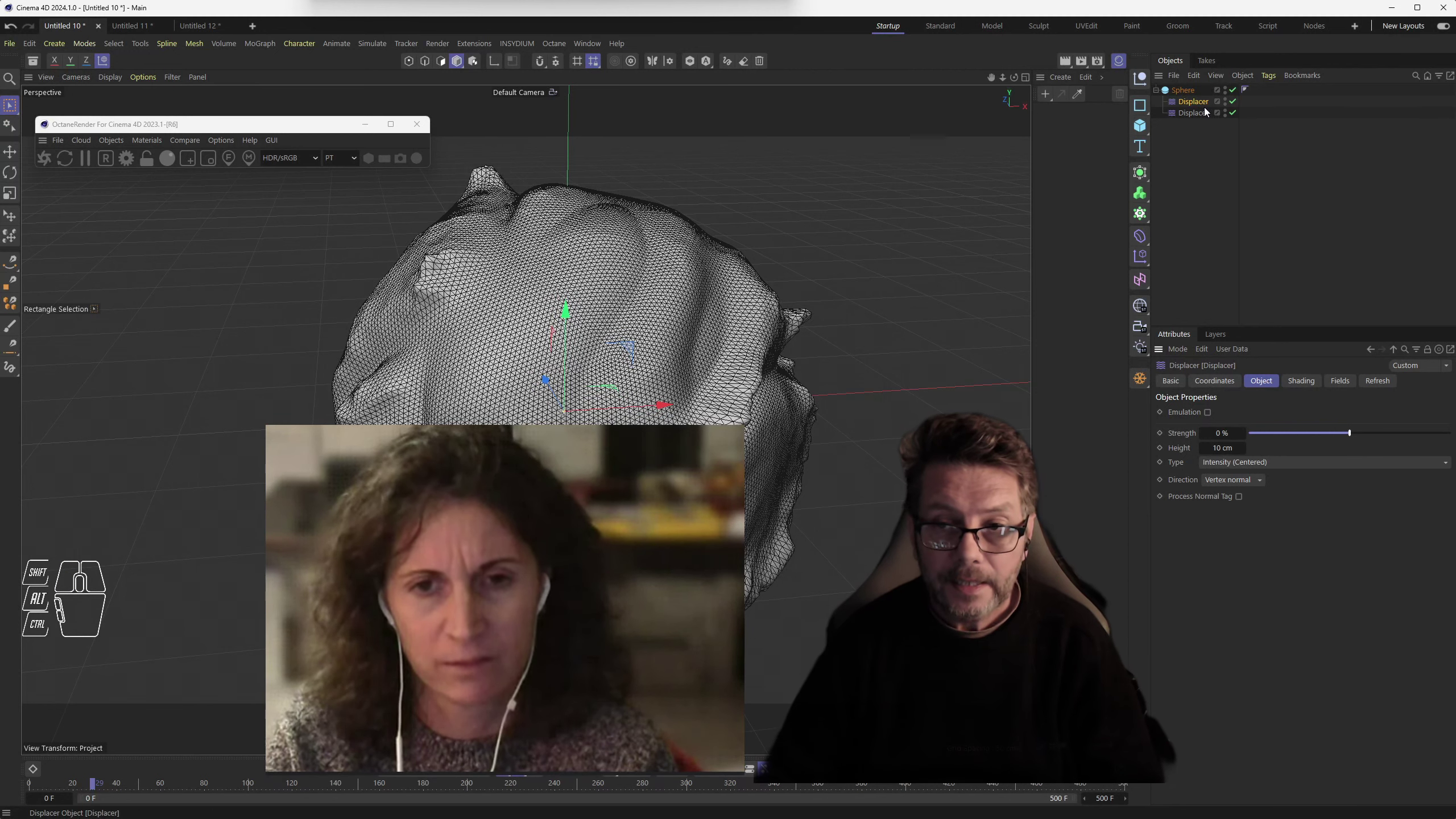
left_click(1206, 117)
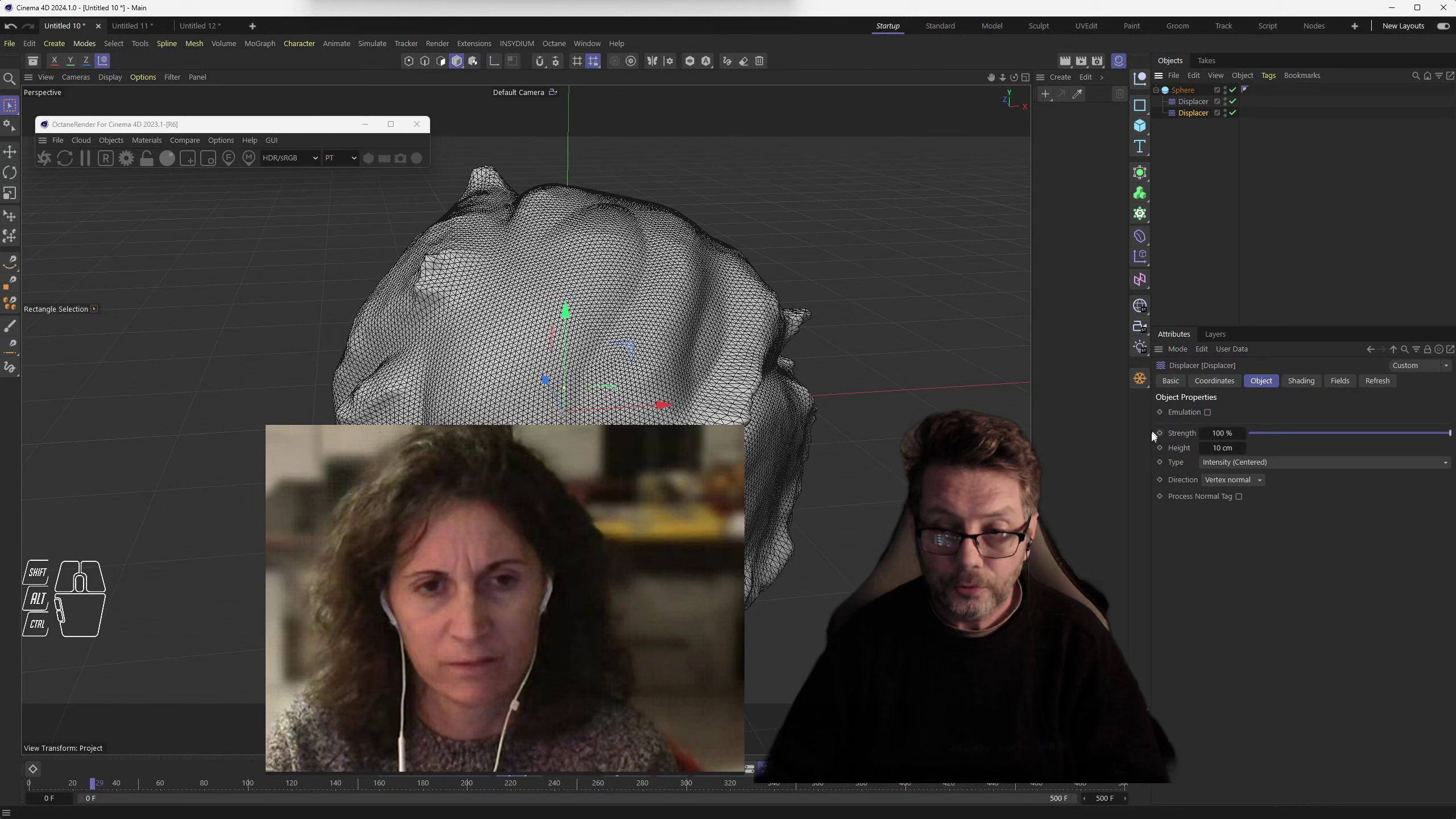
left_click(66, 789)
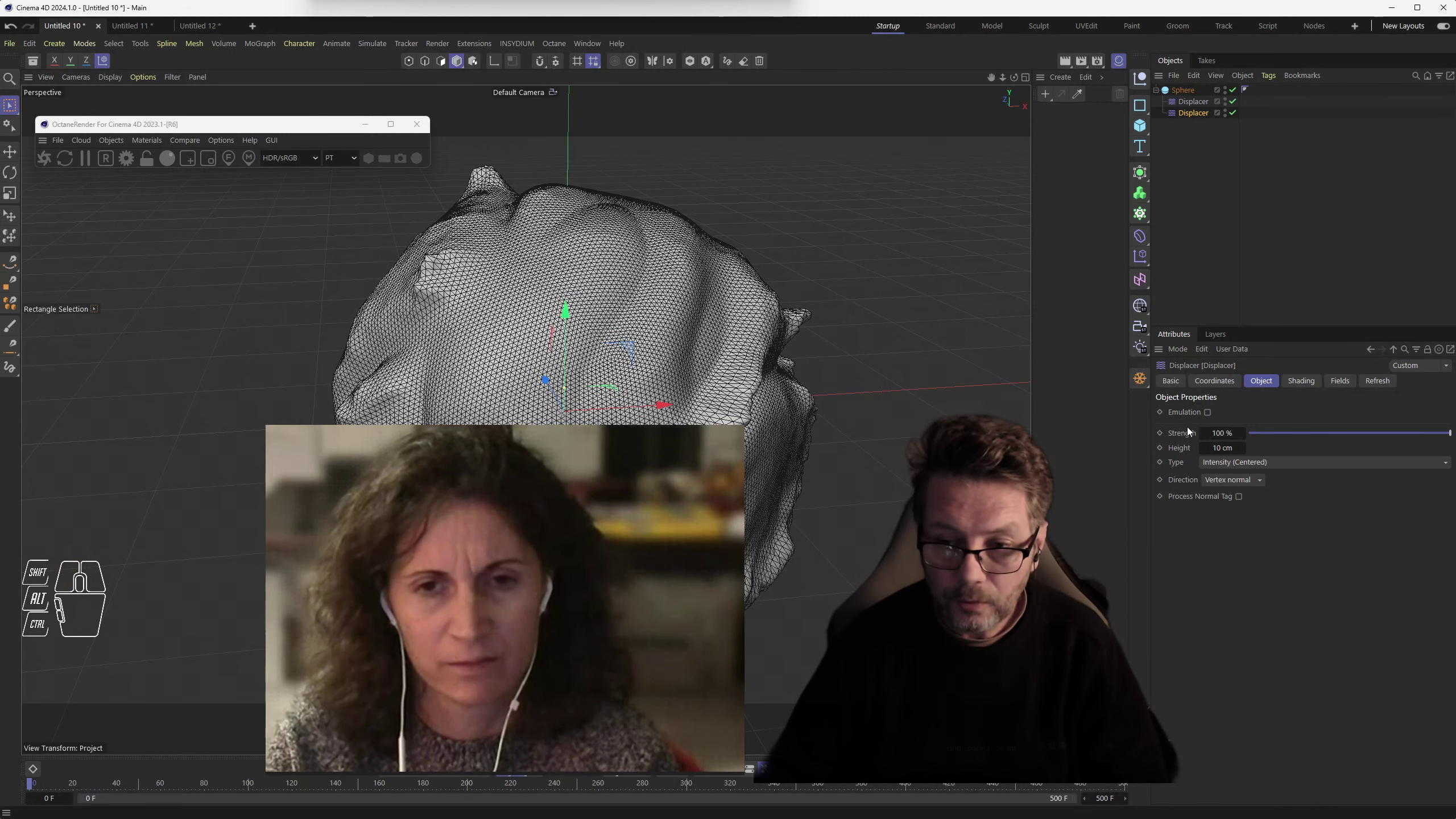
left_click(1167, 436)
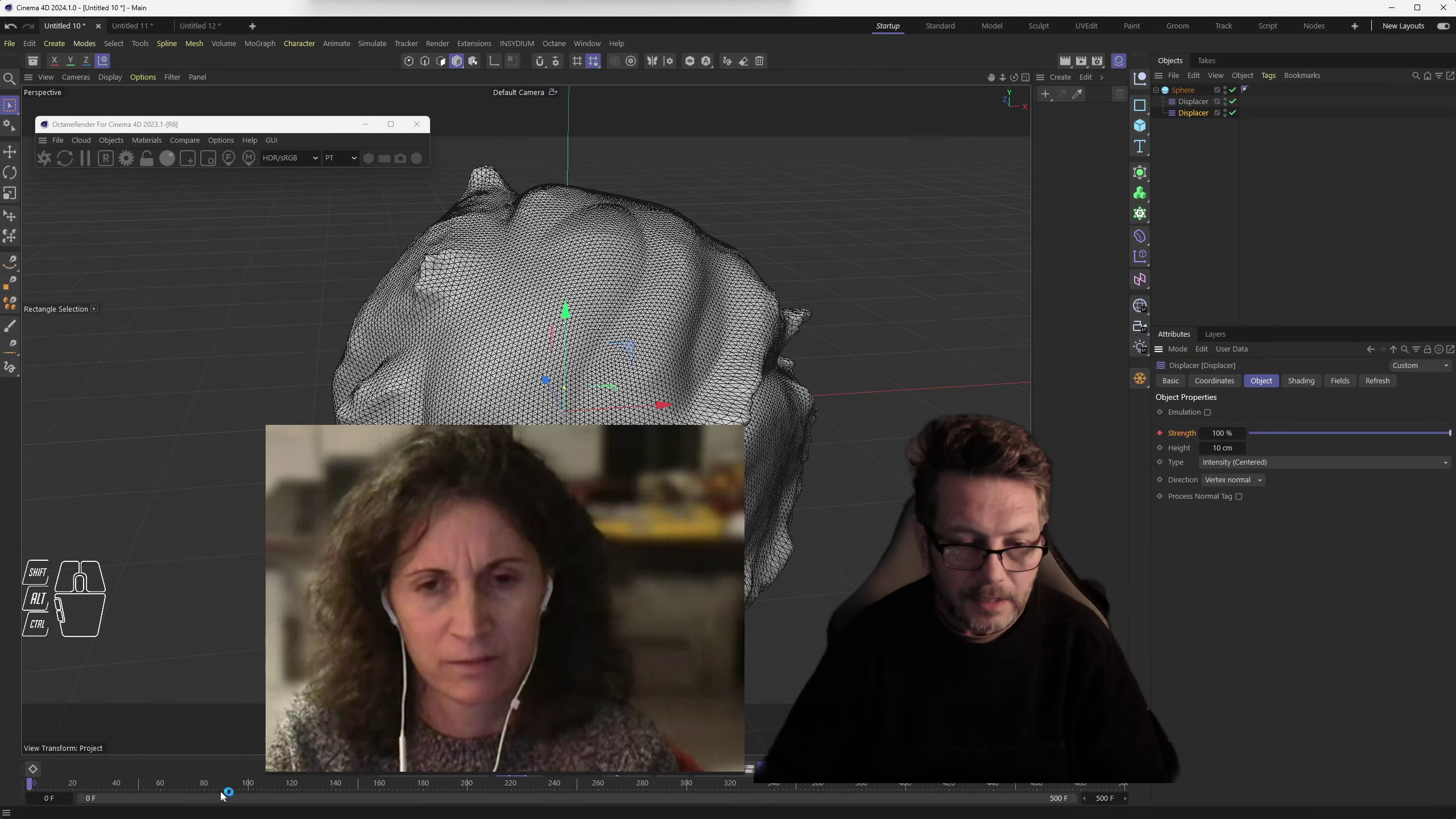
left_click_drag(217, 788, 254, 791)
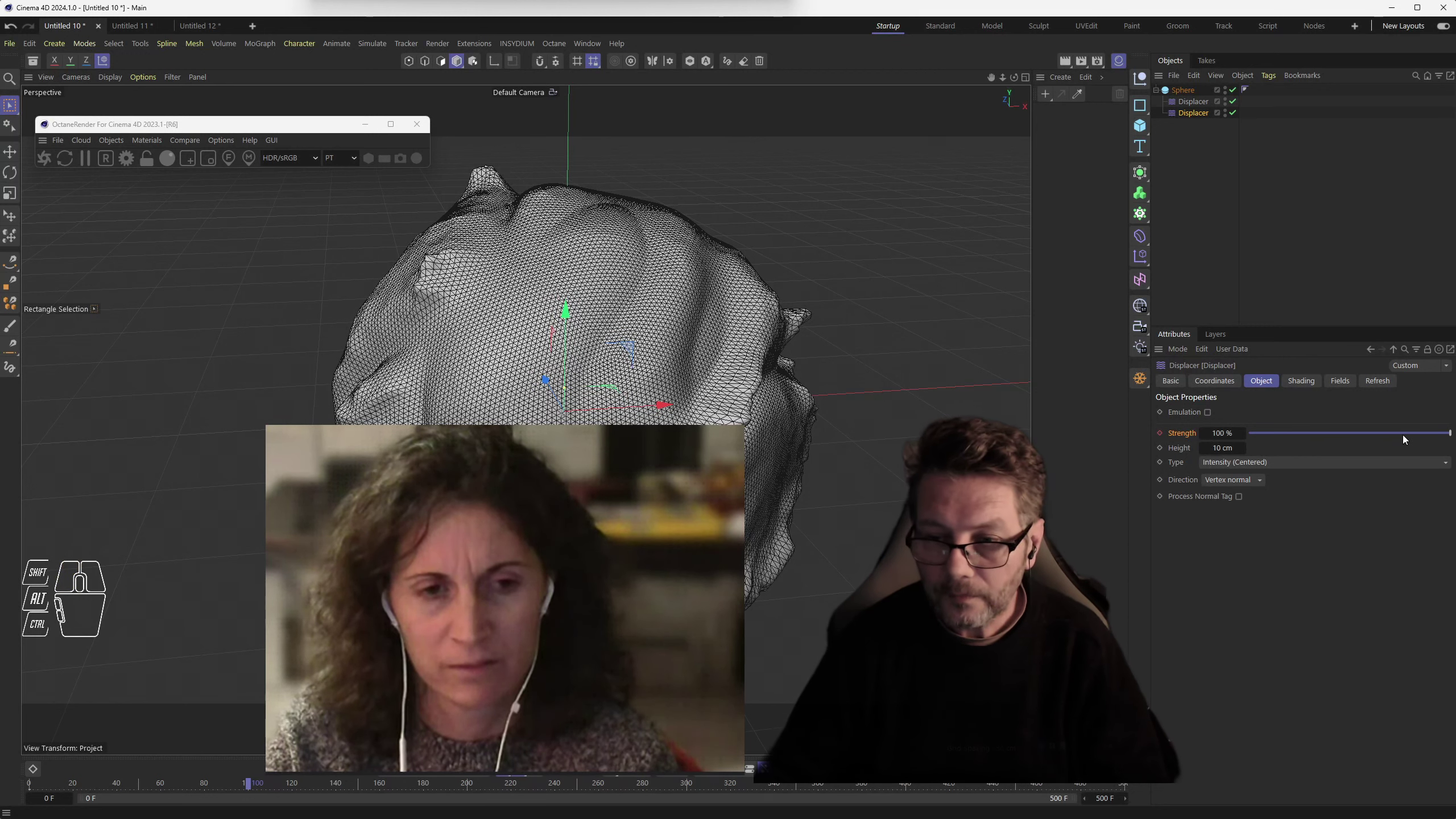
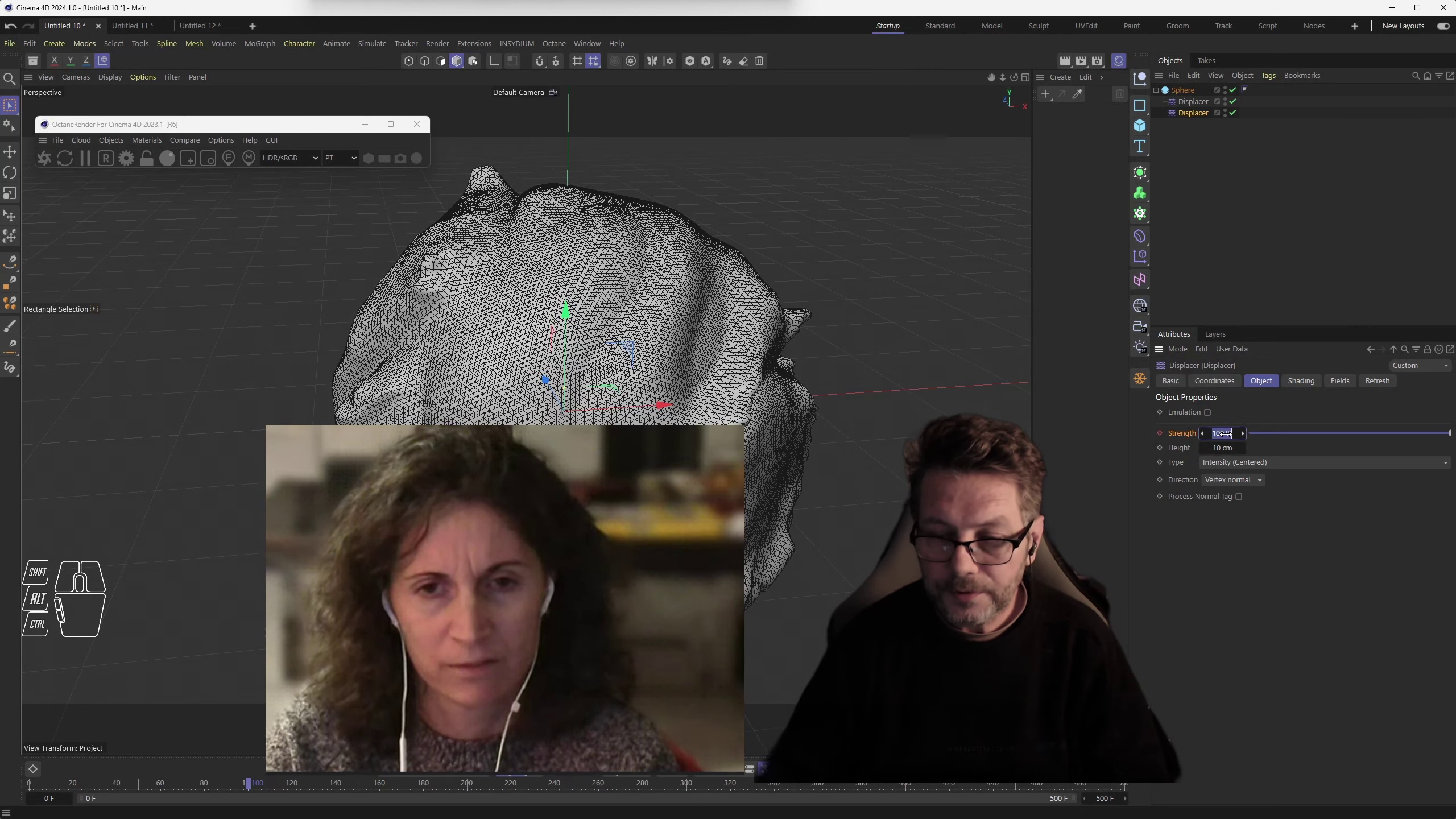
left_click(1164, 438)
left_click_drag(37, 785, 16, 787)
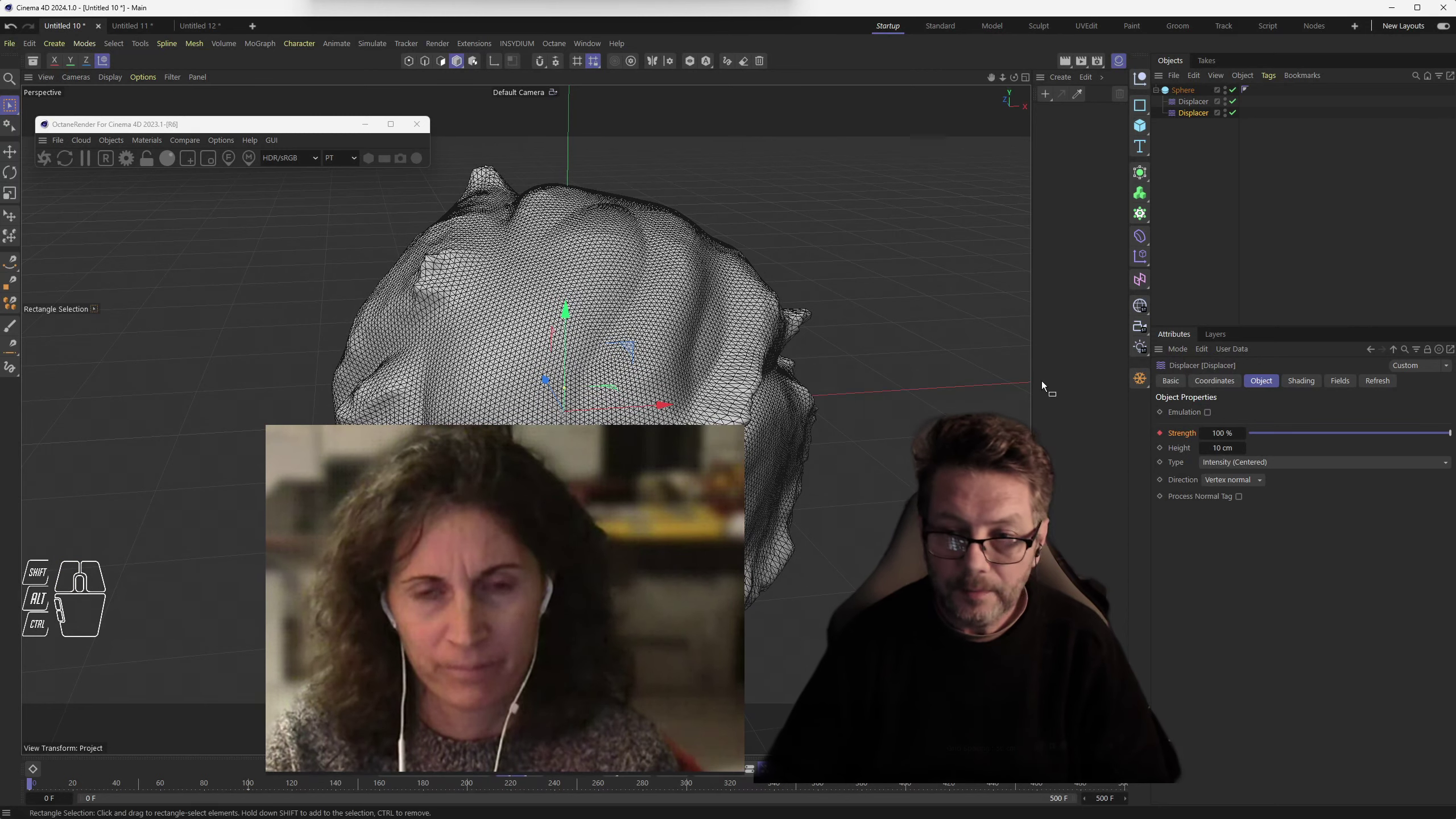
- Rename to Displacer.2 and keyframe the first displacer's strength to zero across frames 0, 100 and 200
double_click(1209, 118)
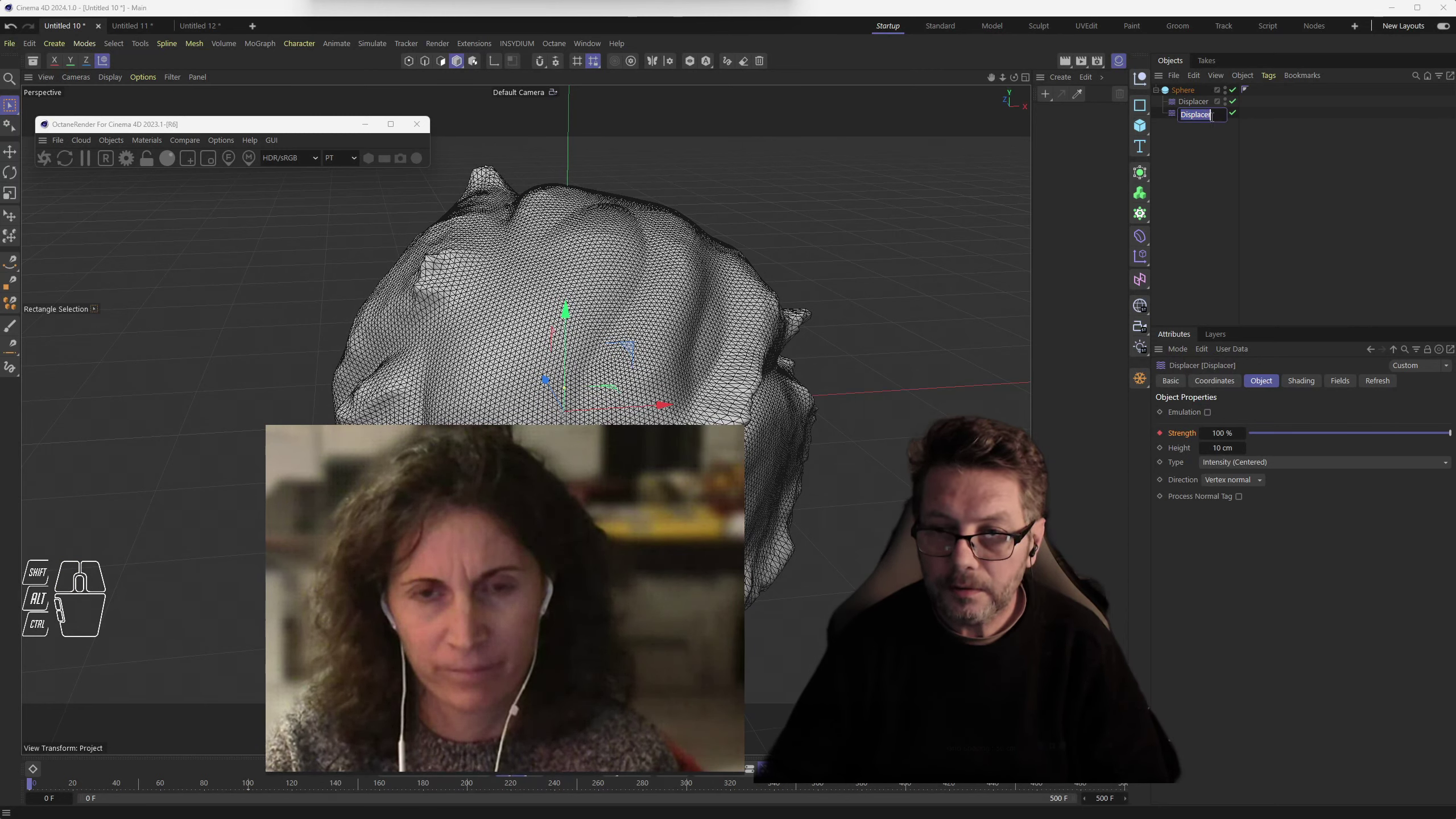
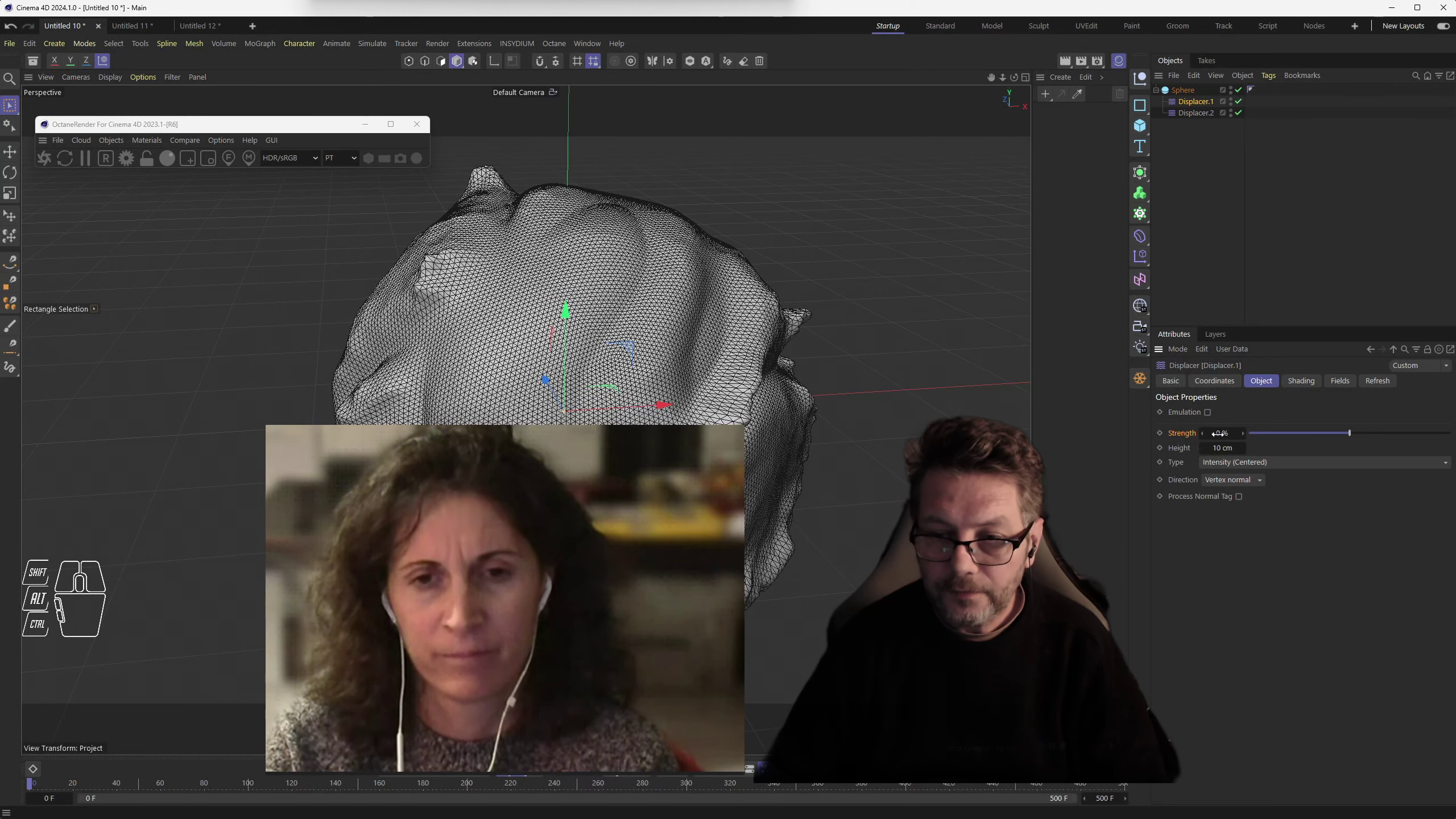
left_click_drag(42, 784, 24, 787)
left_click(1168, 435)
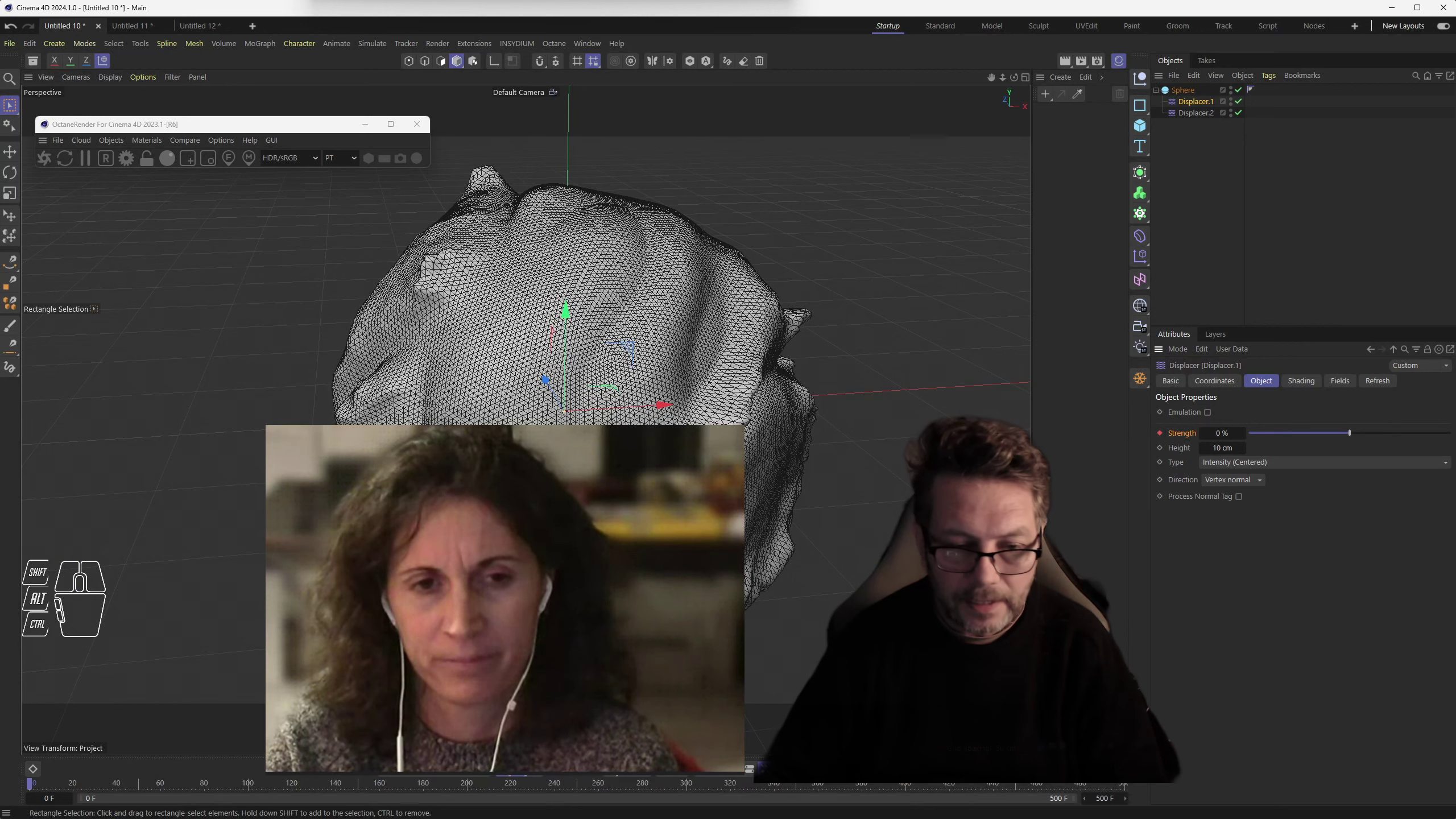
left_click(250, 786)
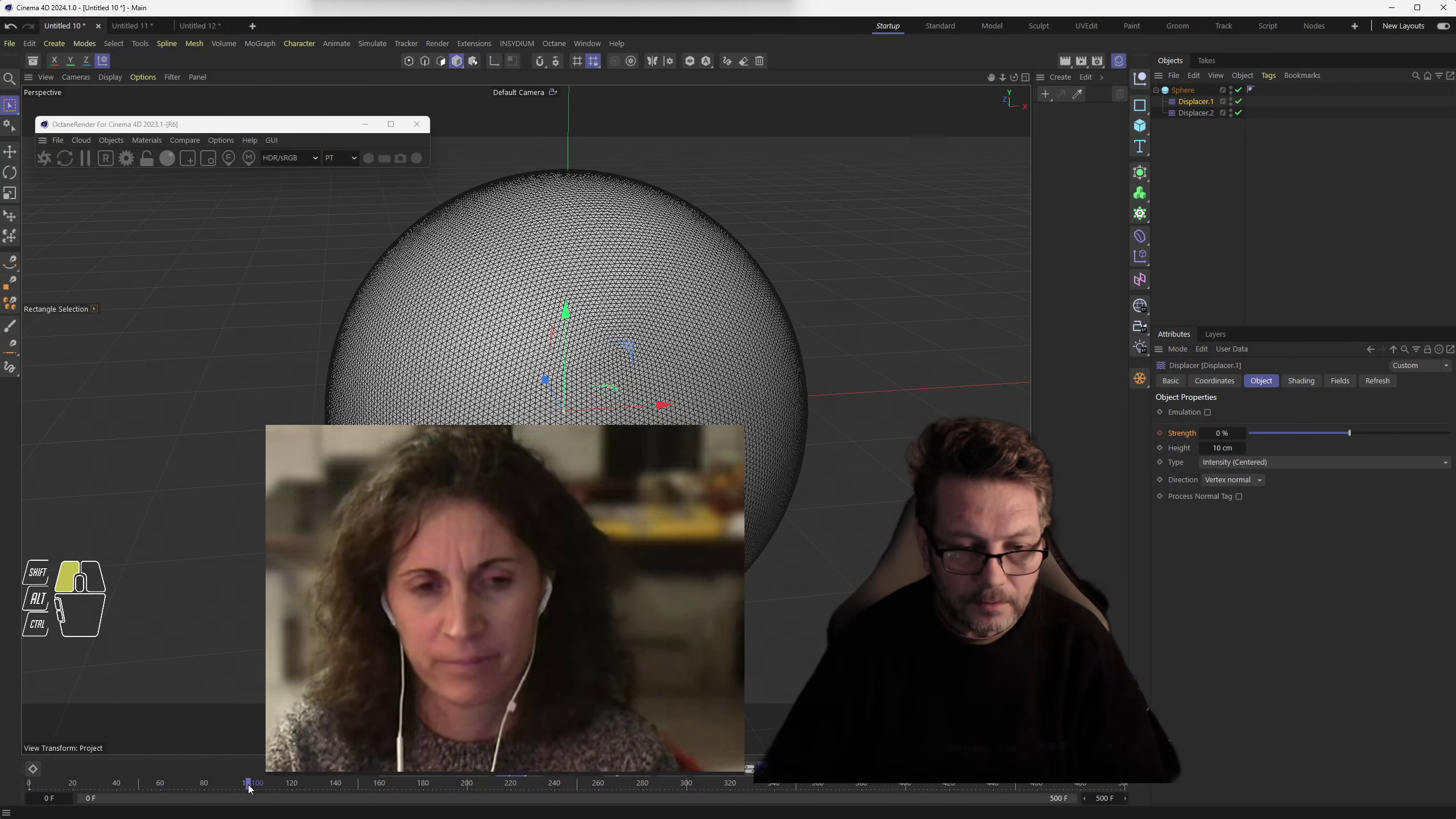
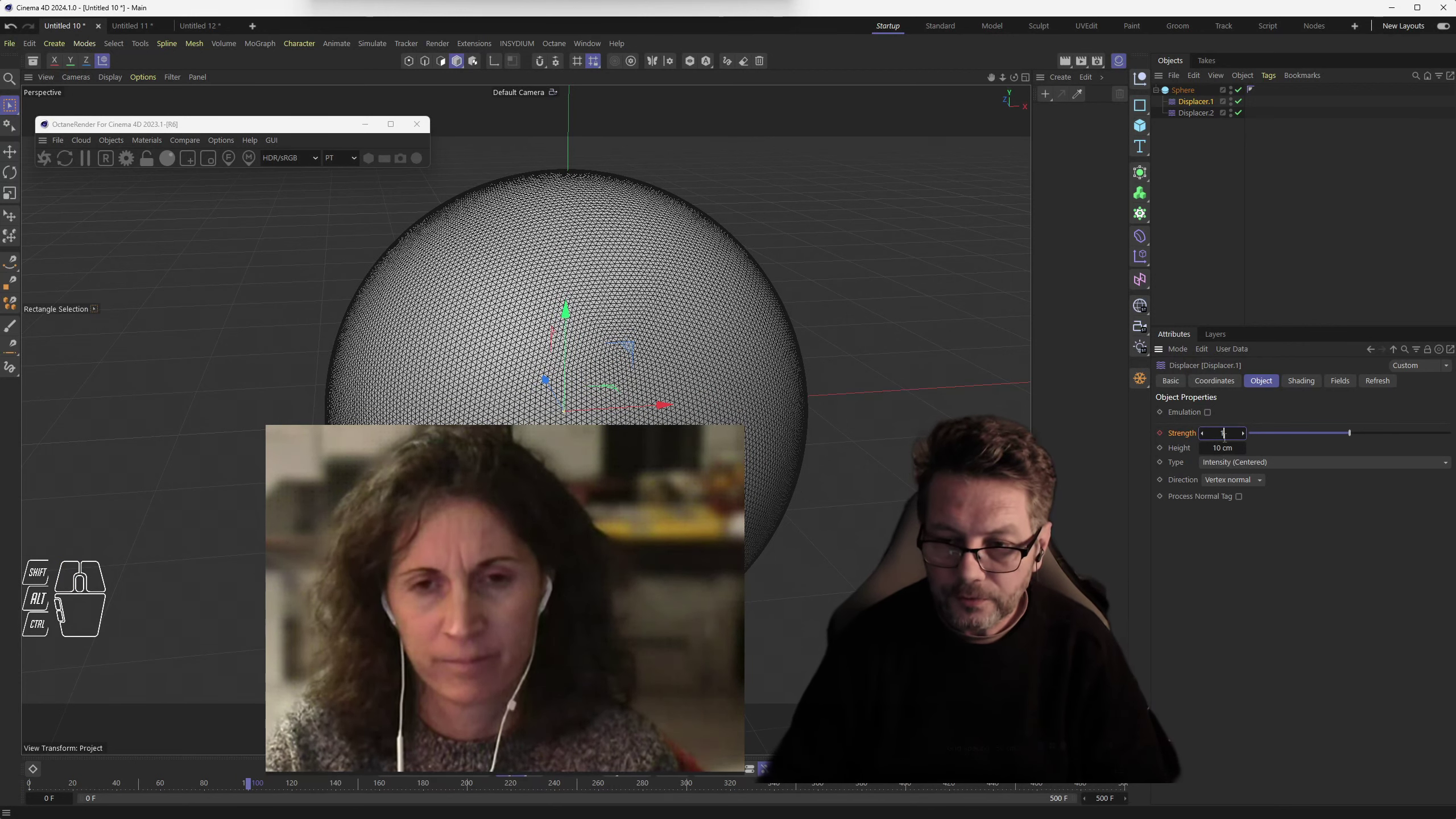
left_click(1168, 435)
left_click_drag(248, 787, 473, 796)
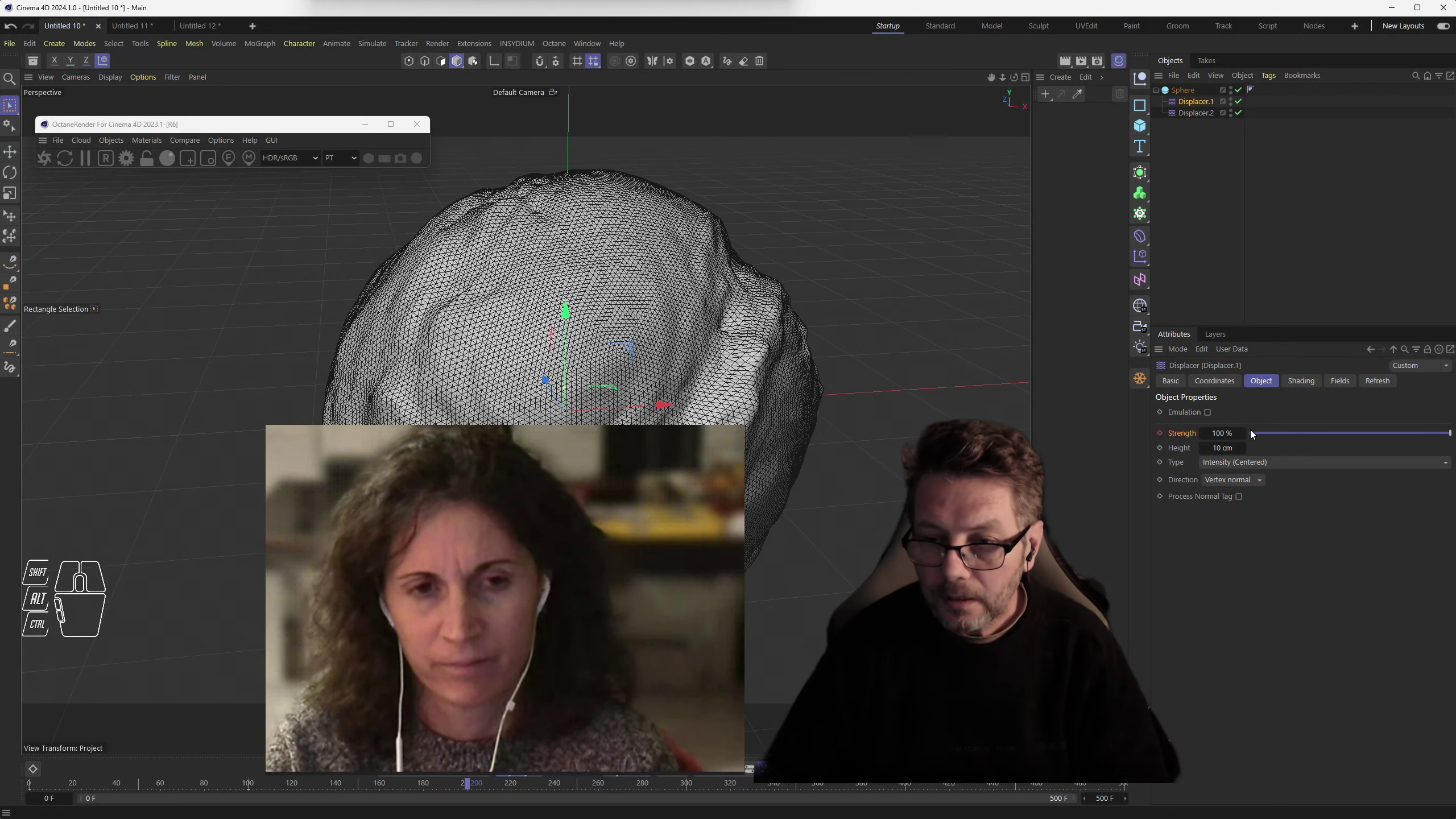
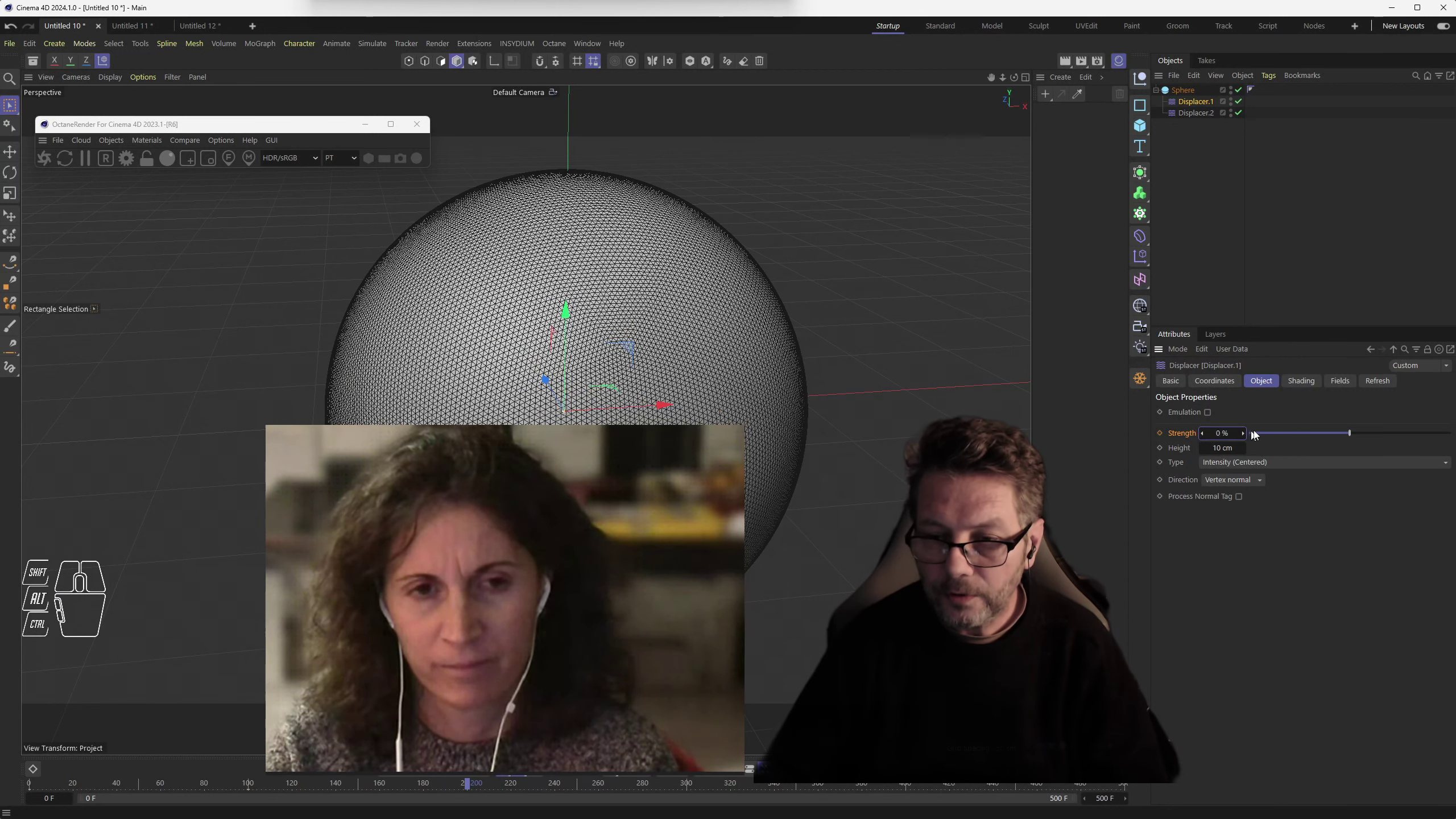
left_click(1166, 435)
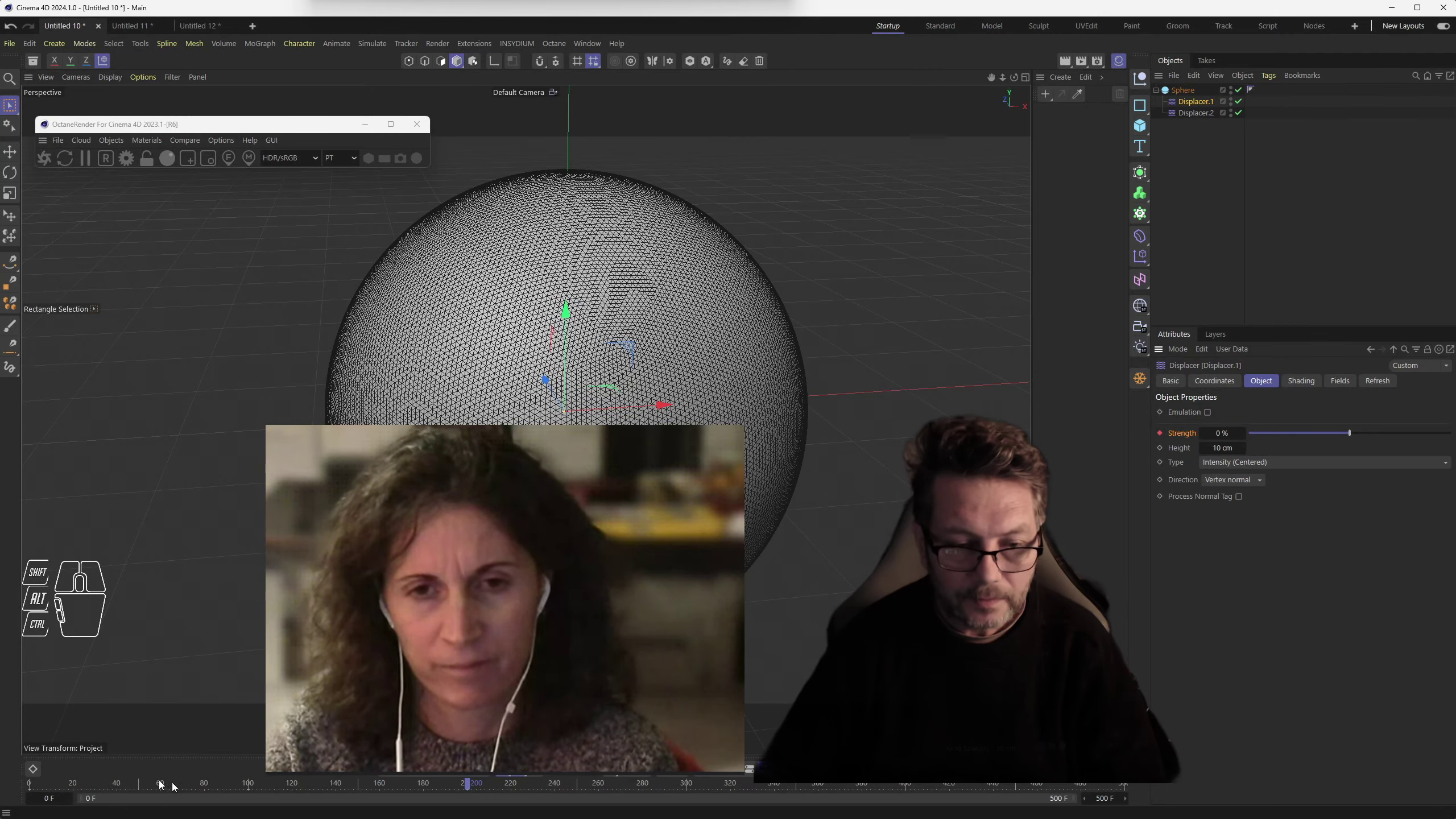
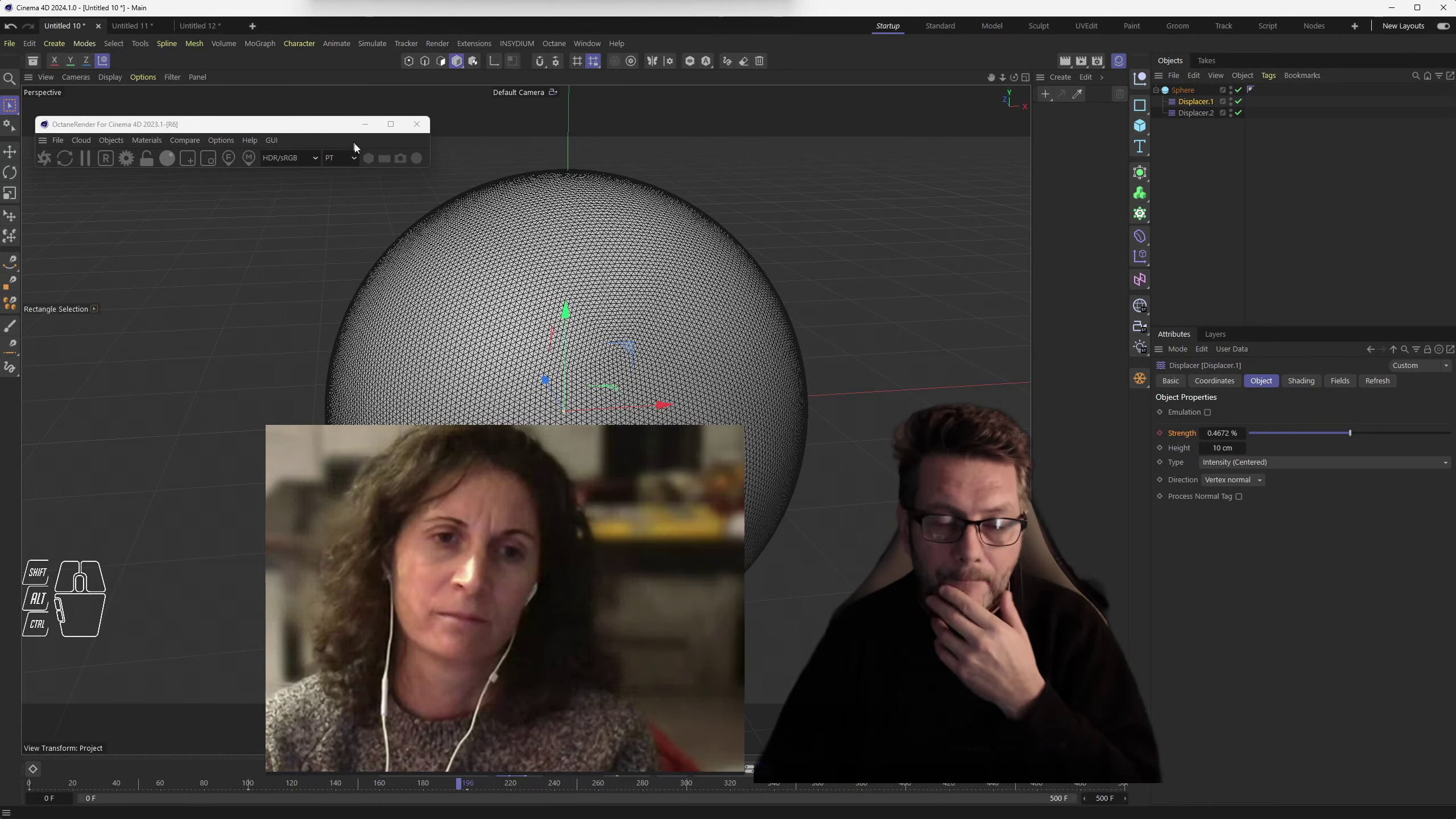
- Start a new scene with a 400 cm 10×10 plane, make it editable and switch to Points mode
left_click(259, 25)
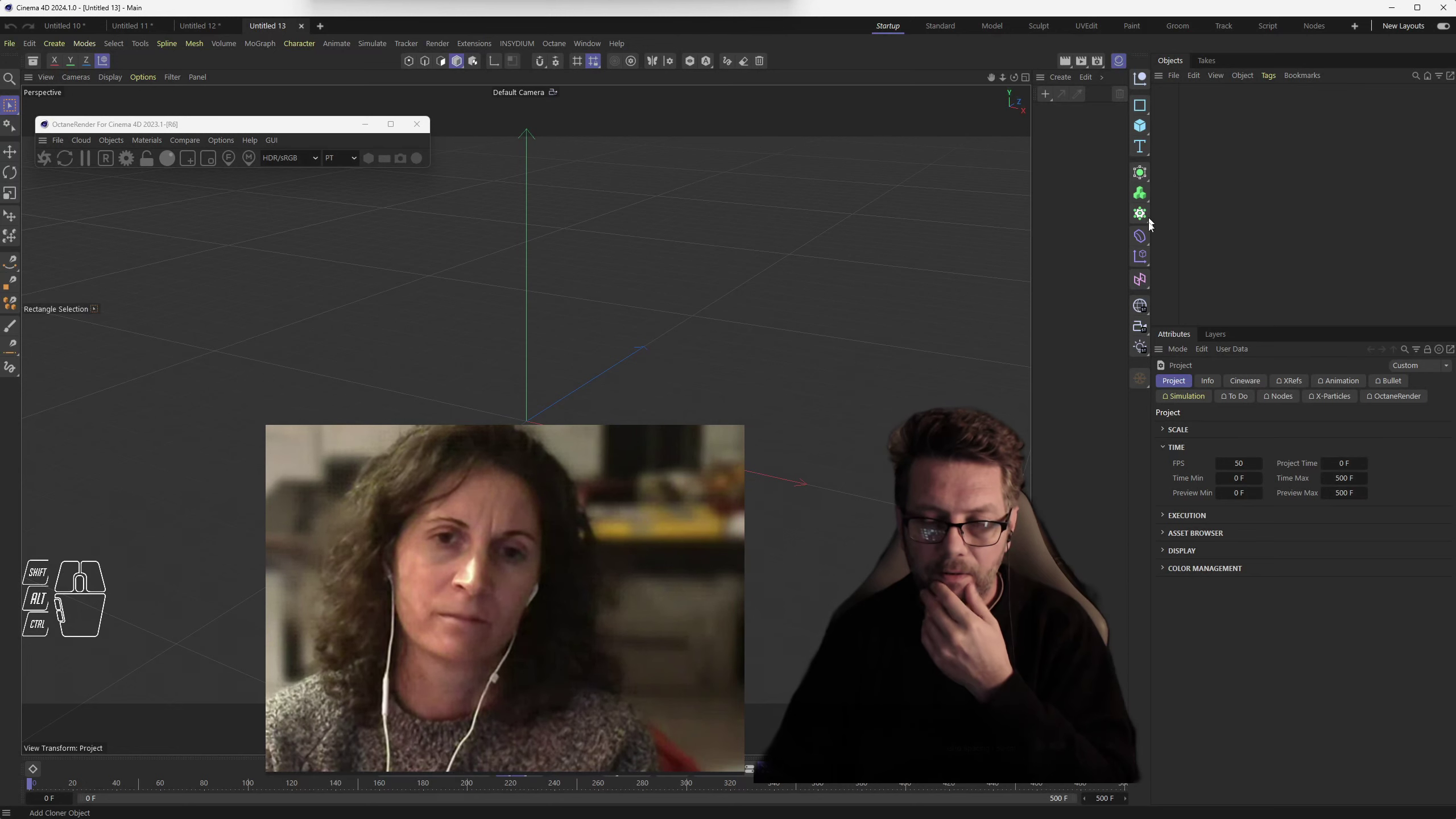
left_click_drag(1152, 130, 1204, 170)
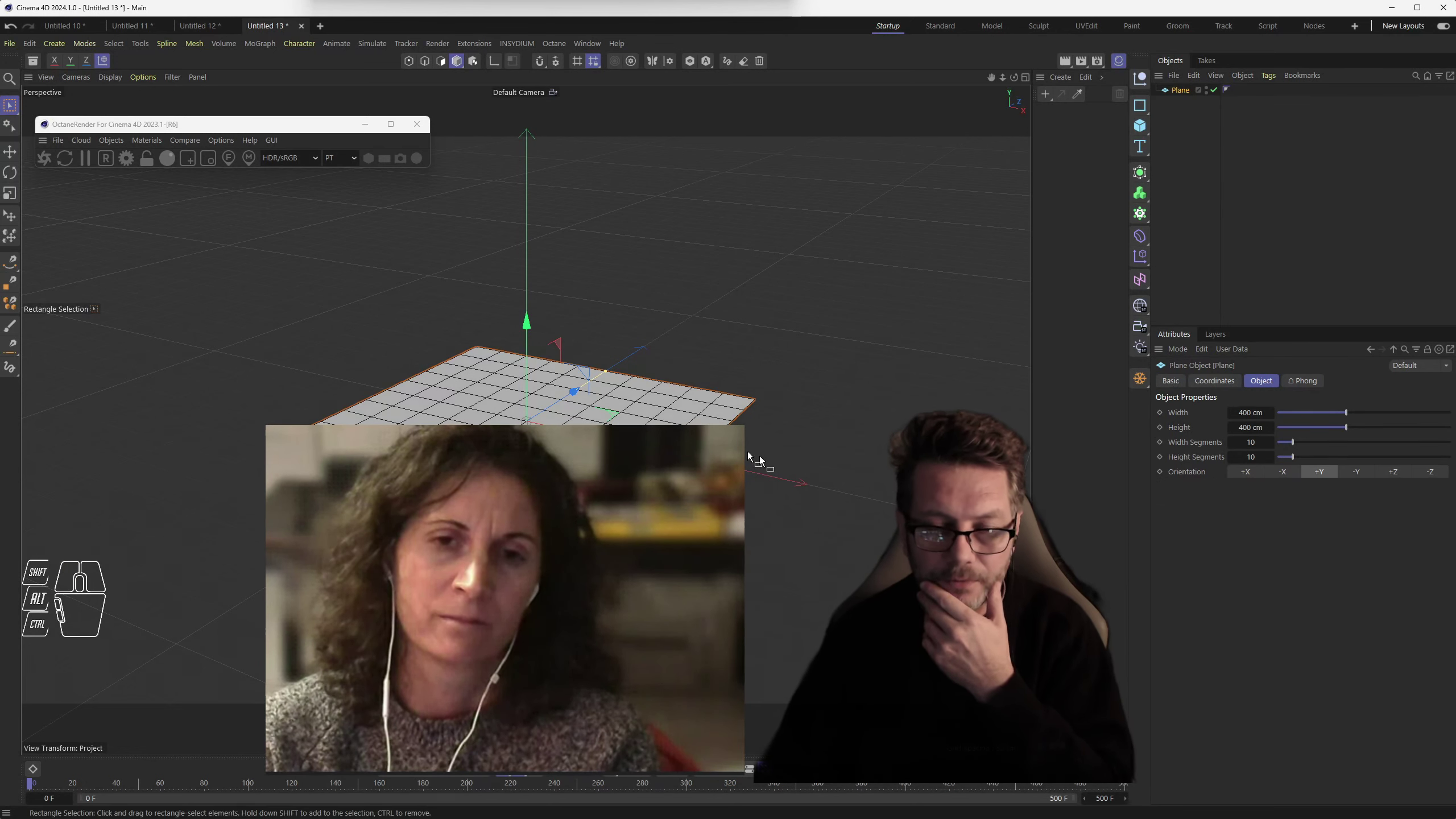
left_click_drag(1146, 387, 1179, 403)
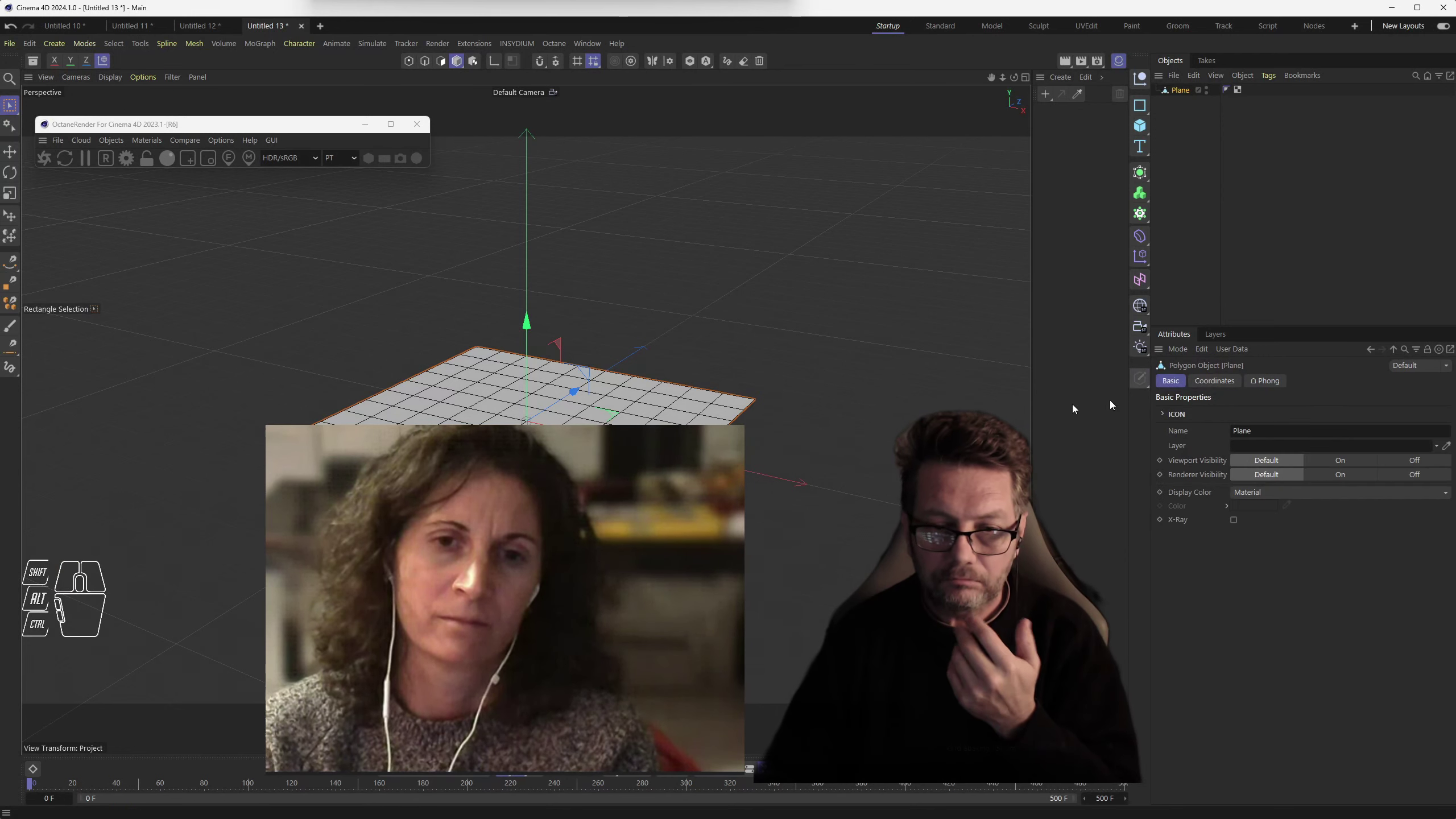
left_click(418, 65)
scroll("up", 3)
scroll("down", 3)
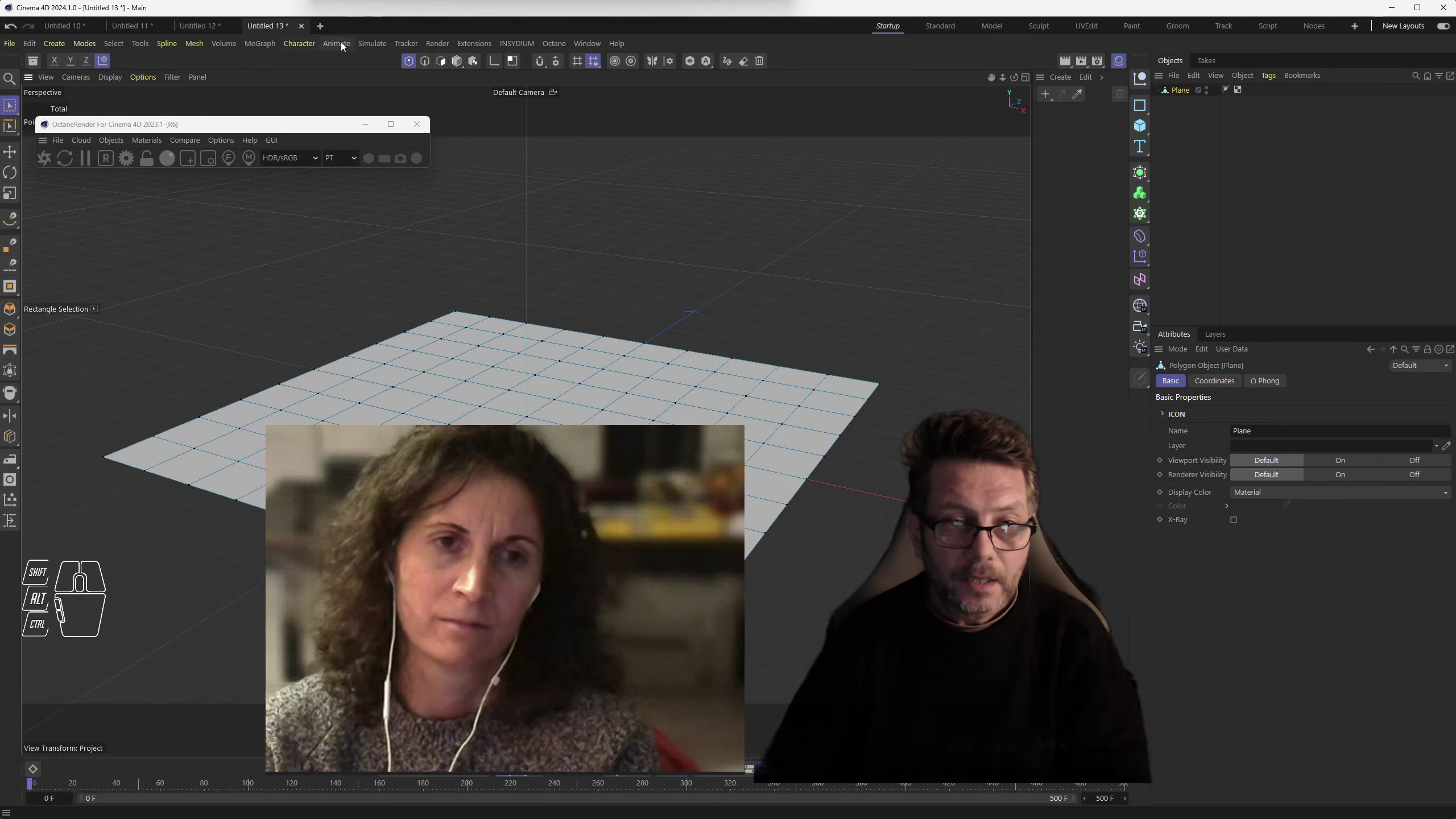
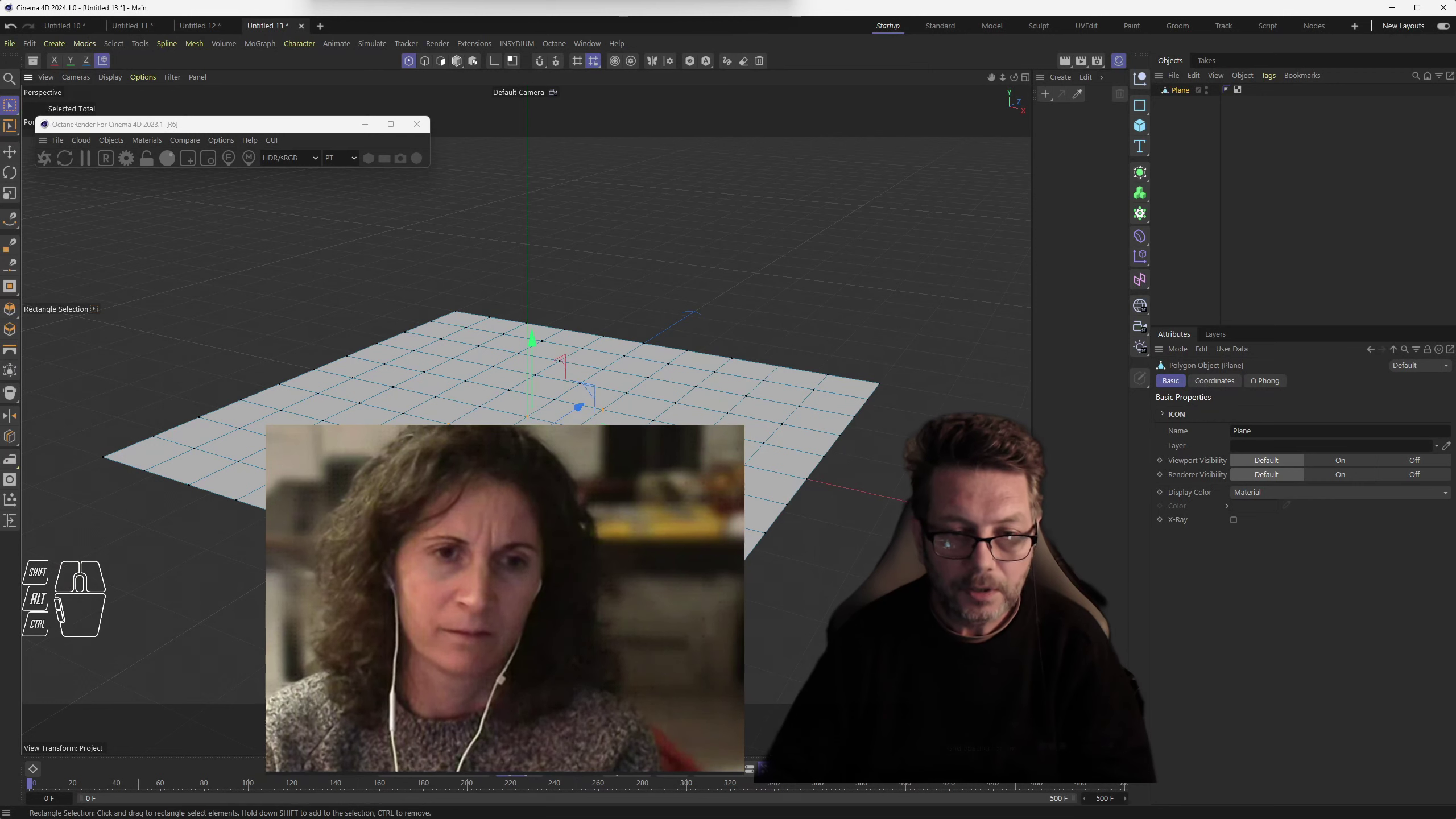
- Add a Cluster deformer and store the plane's 9 selected centre points as a Point Selection tag
left_click_drag(260, 43, 336, 380)
left_click(1187, 92)
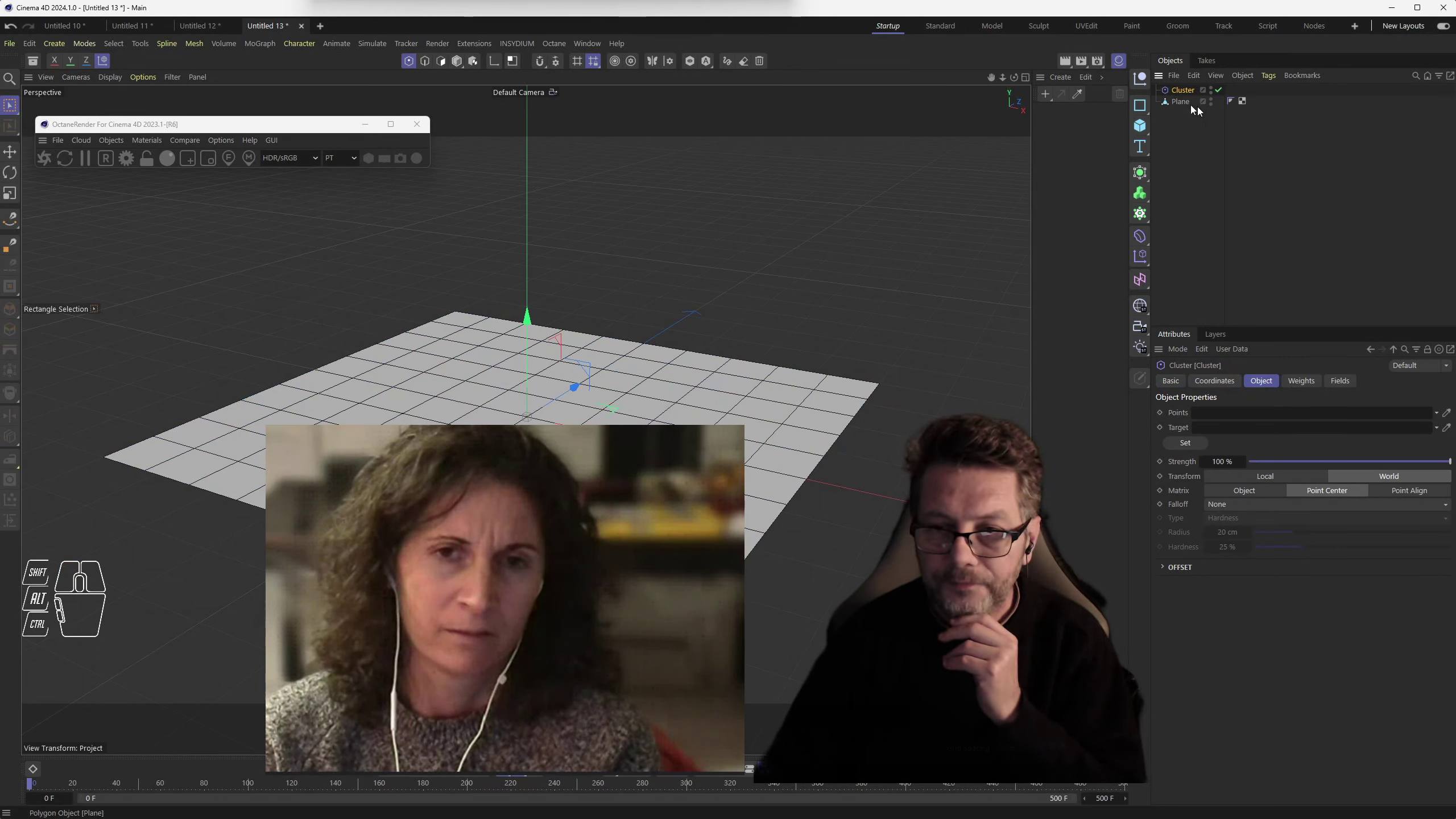
left_click(1186, 105)
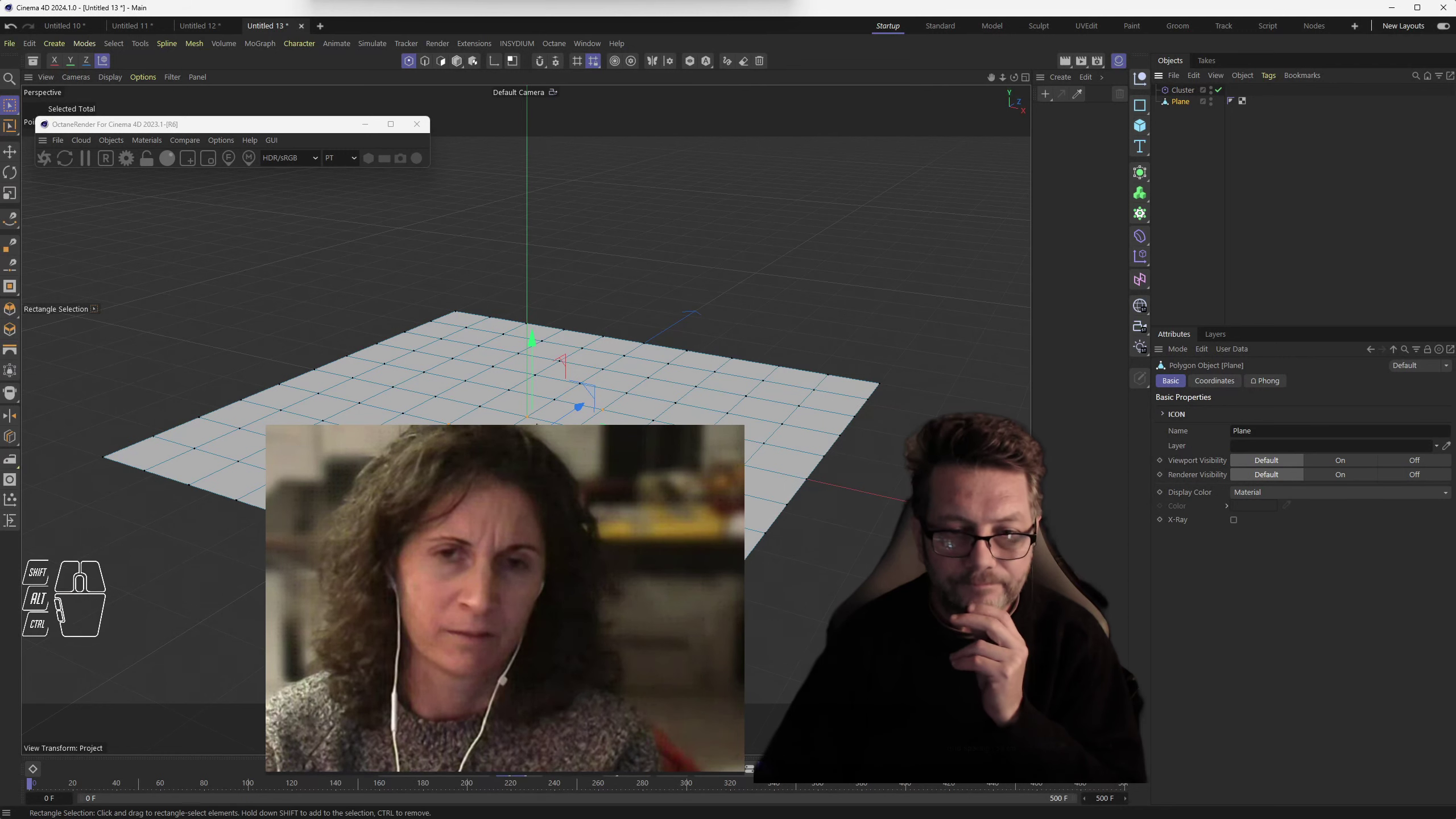
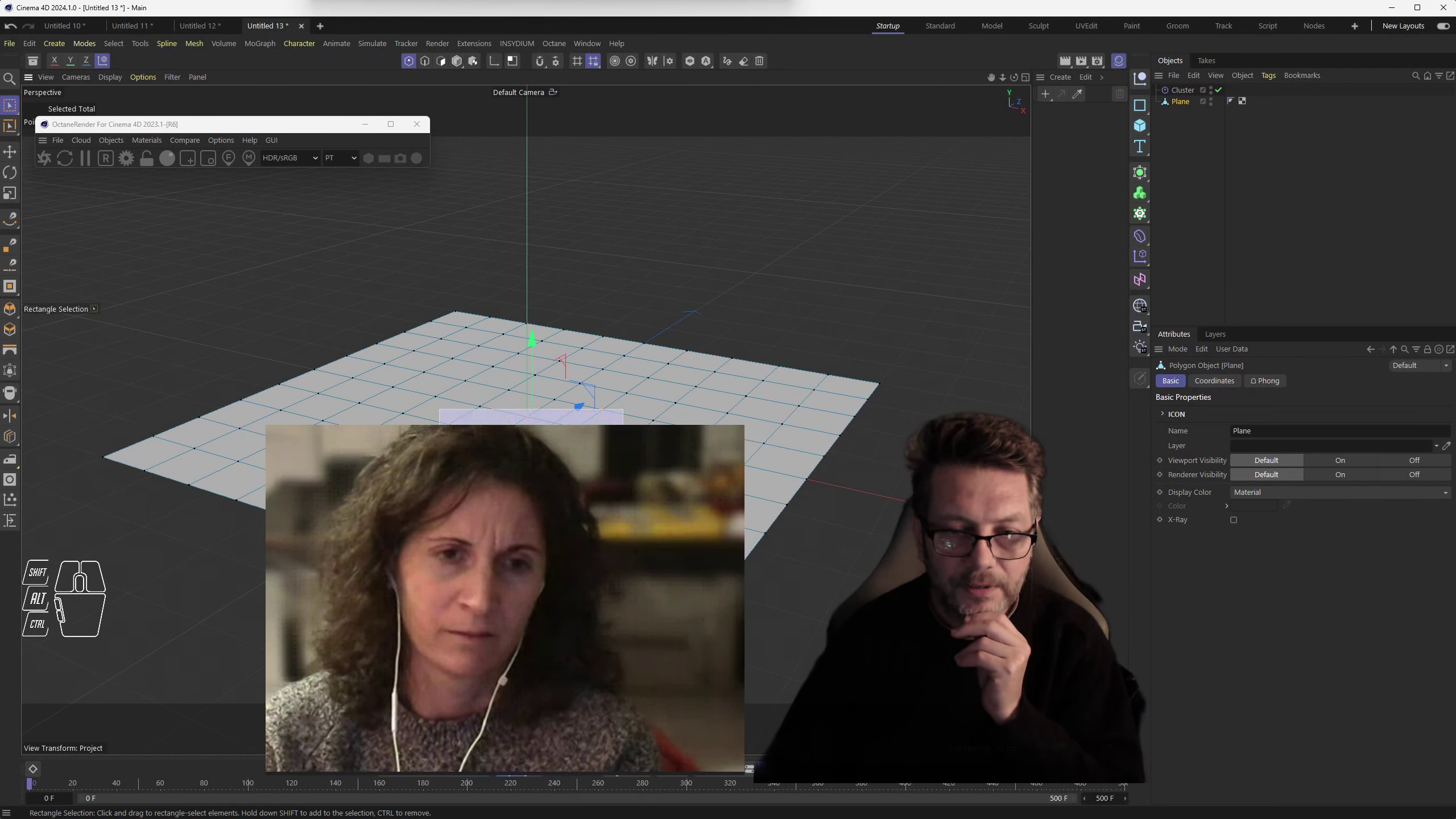
left_click_drag(124, 44, 186, 513)
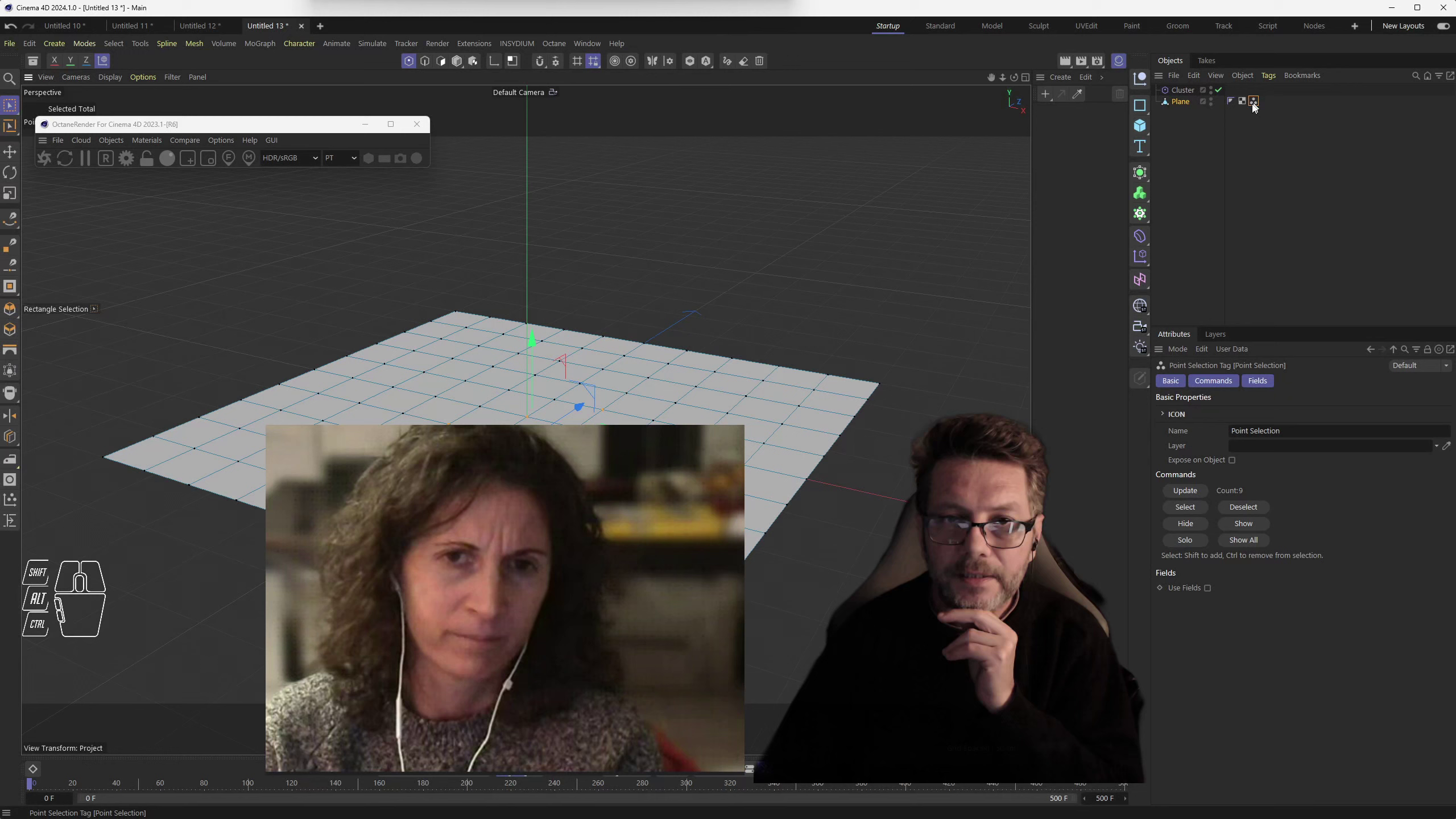
left_click(1194, 96)
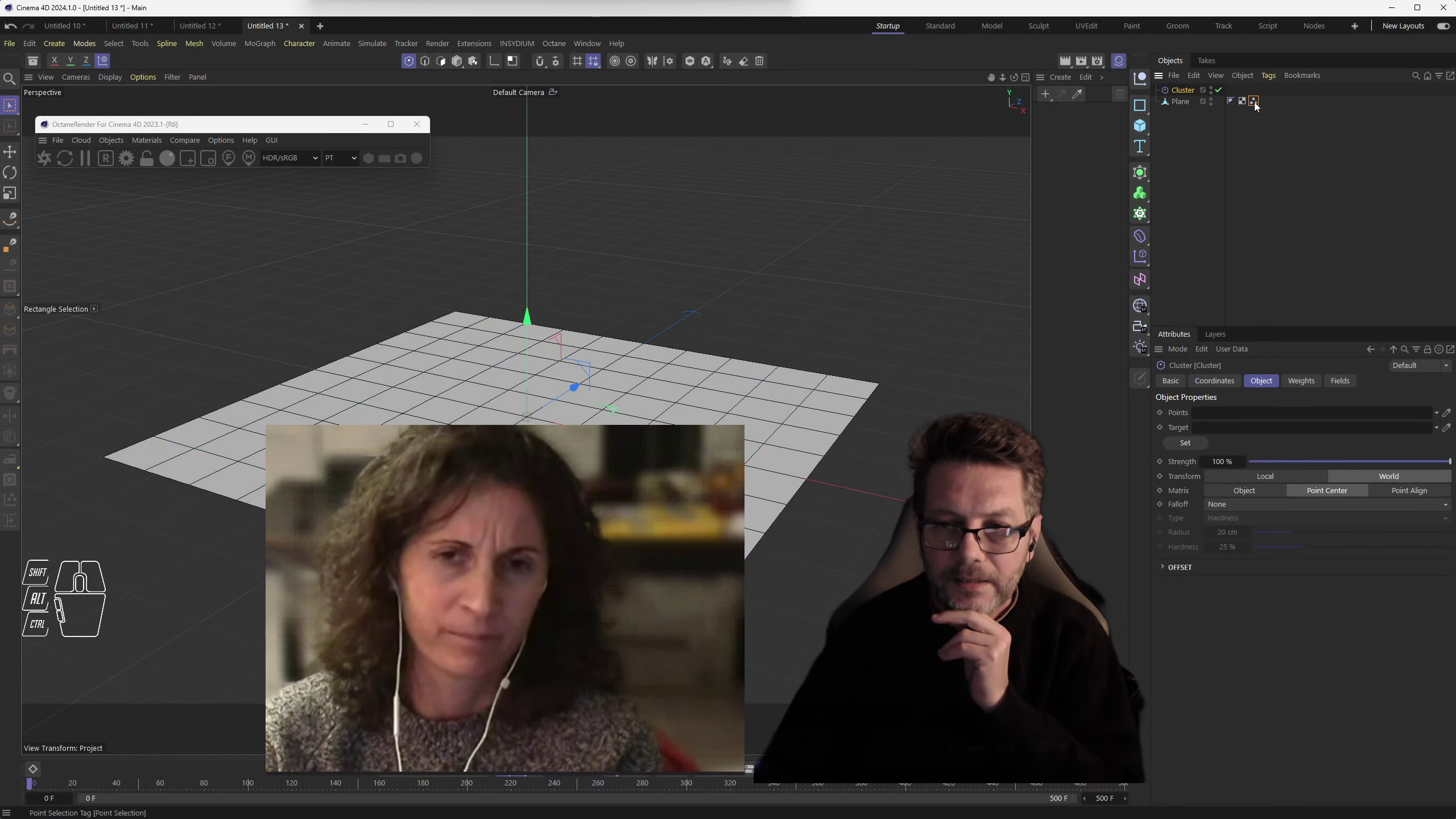
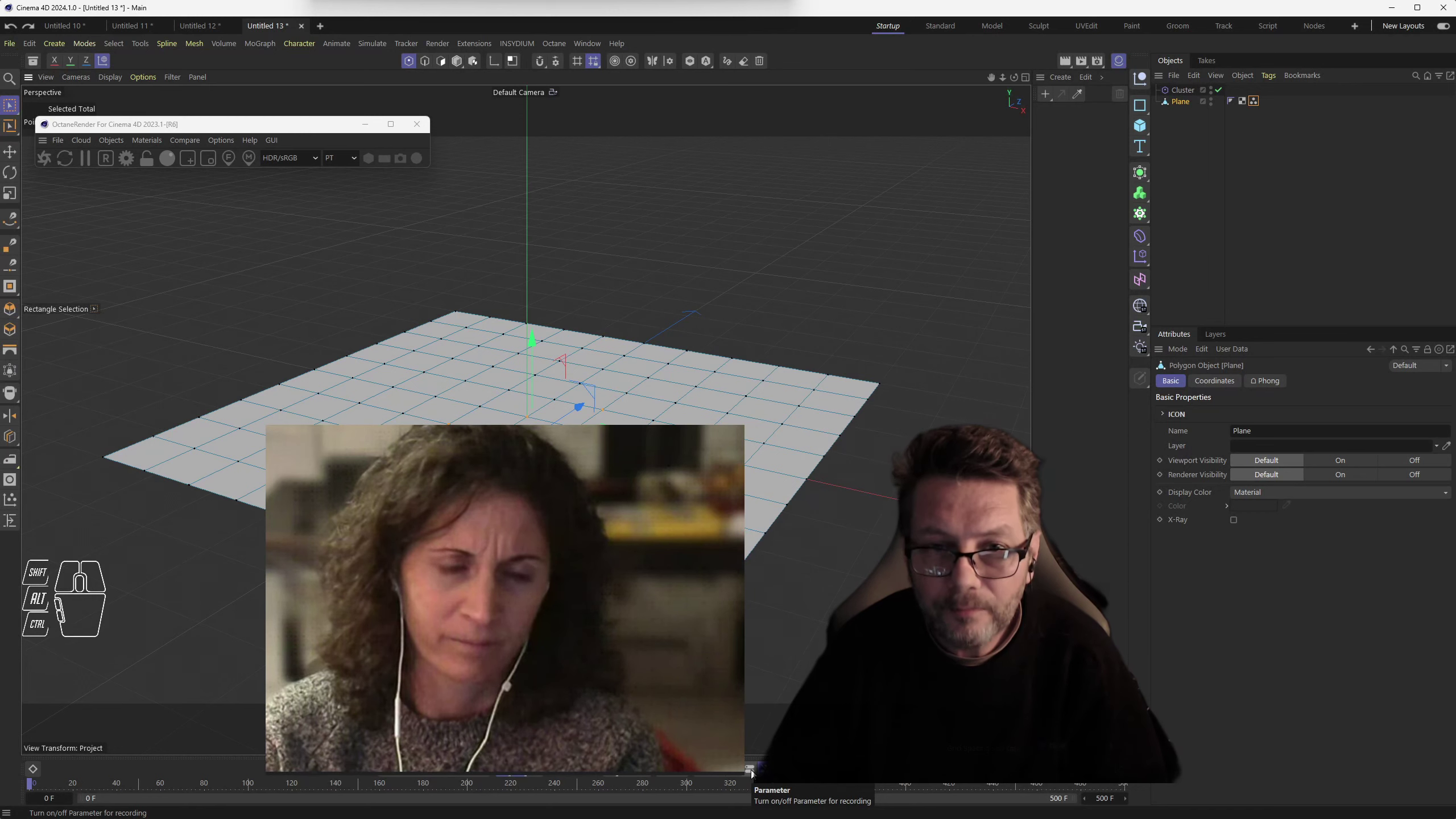
- Scrub the timeline to a later frame to see the selected centre points rise into a peak
left_click(756, 772)
left_click_drag(207, 785, 387, 799)
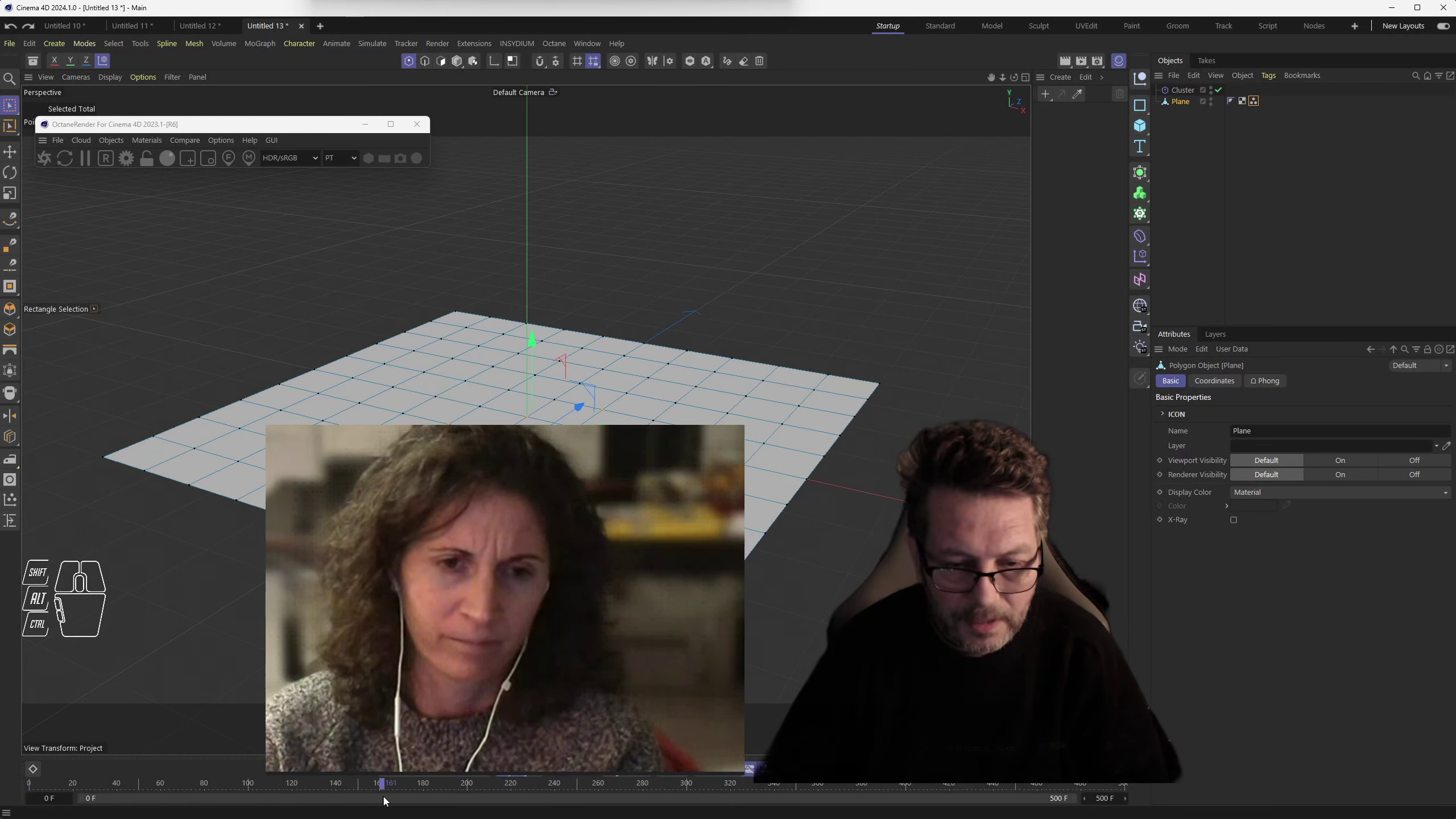
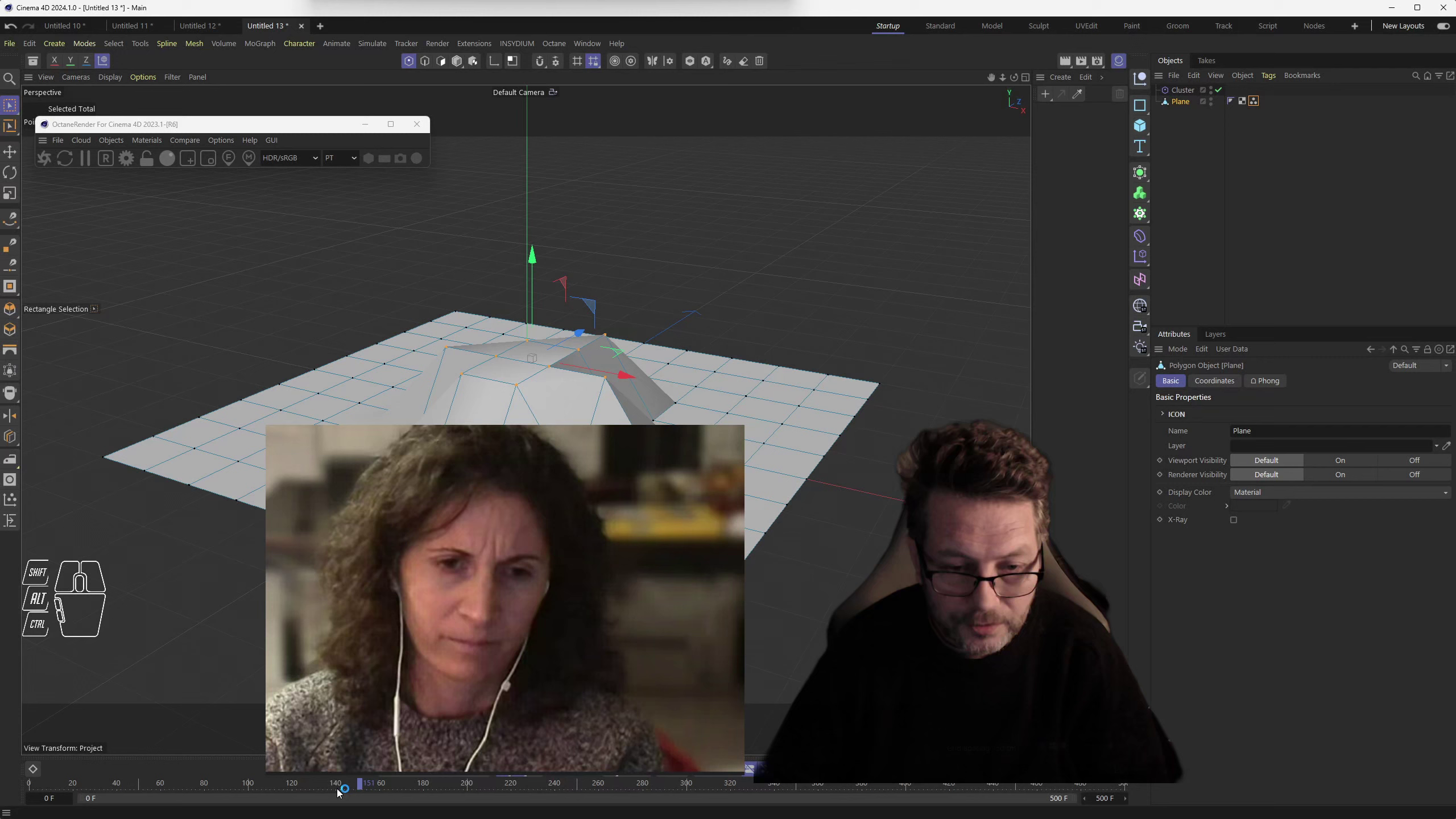
left_click_drag(355, 783, 374, 776)
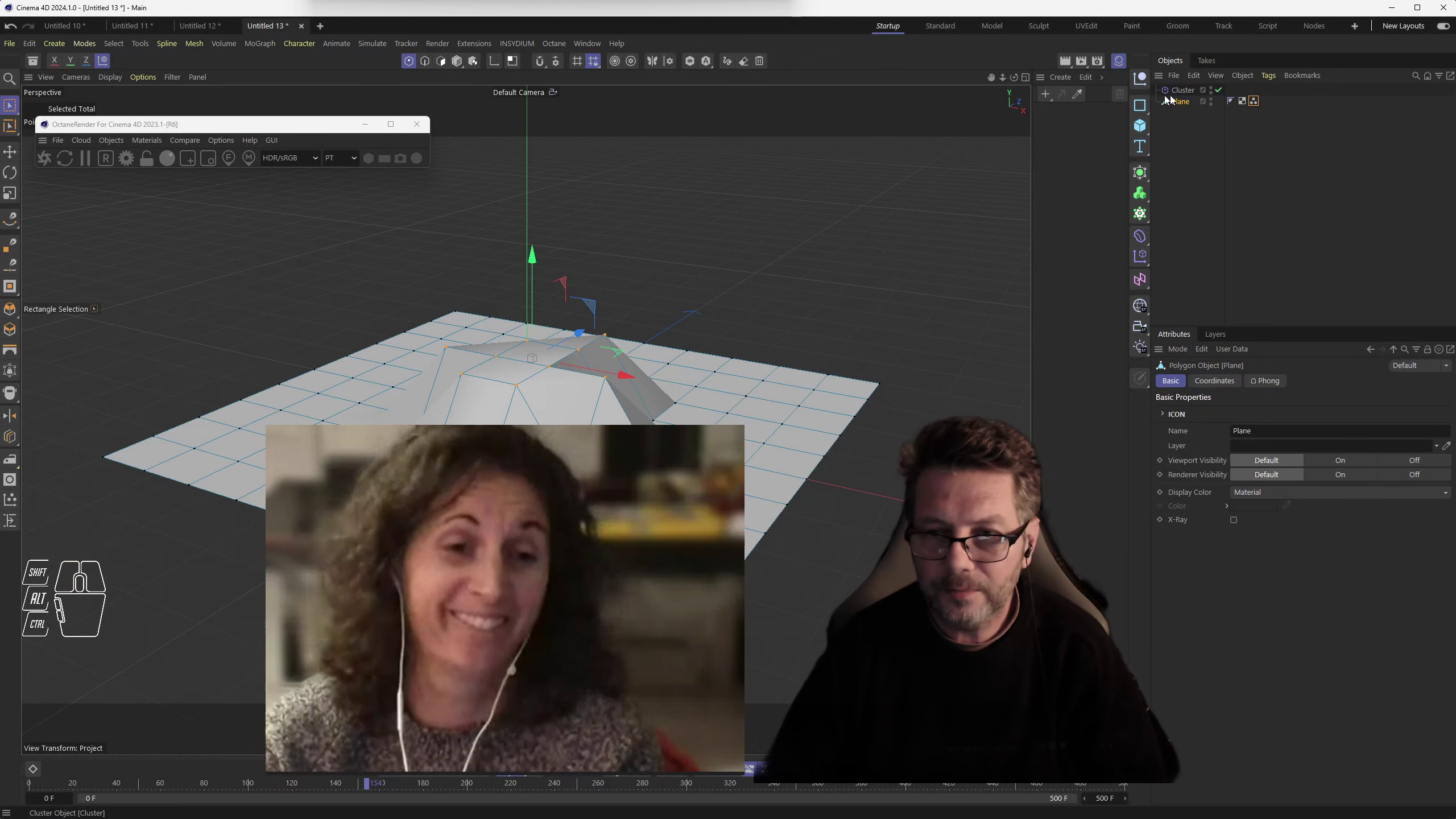
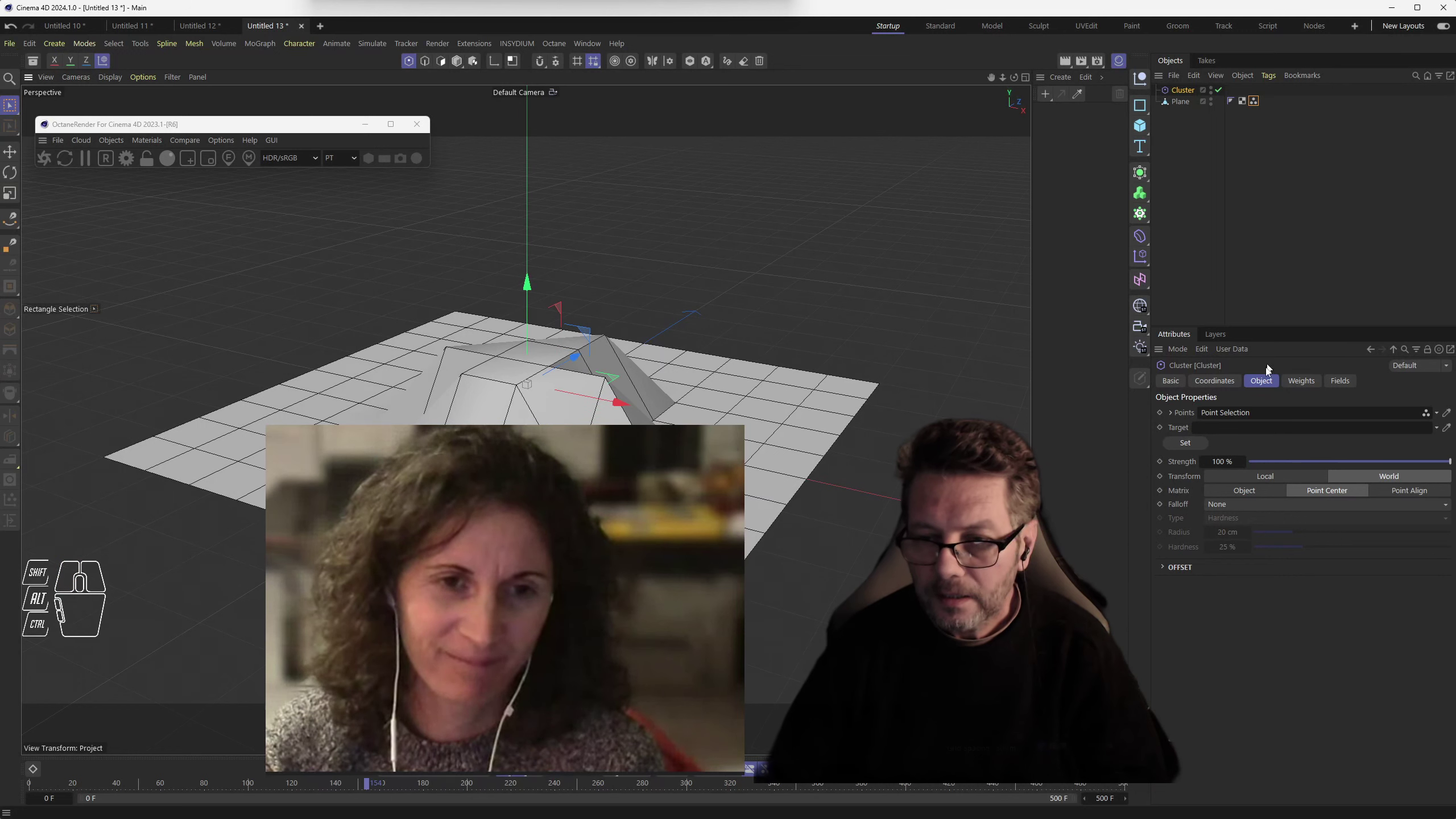
- Link the Plane as the Cluster's target and set Transform to Local
left_click_drag(1184, 104, 1274, 427)
left_click(1184, 442)
left_click(533, 320)
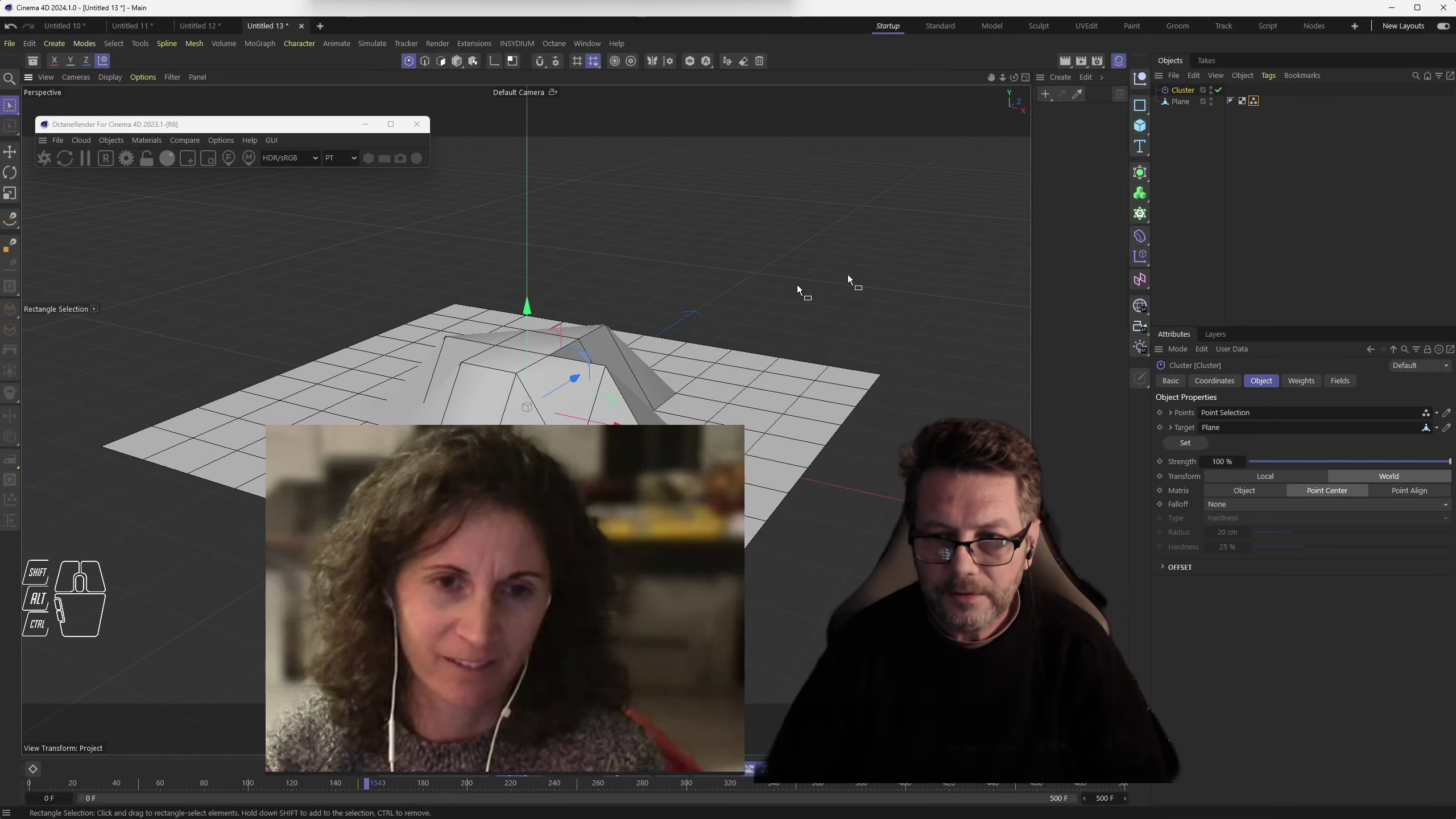
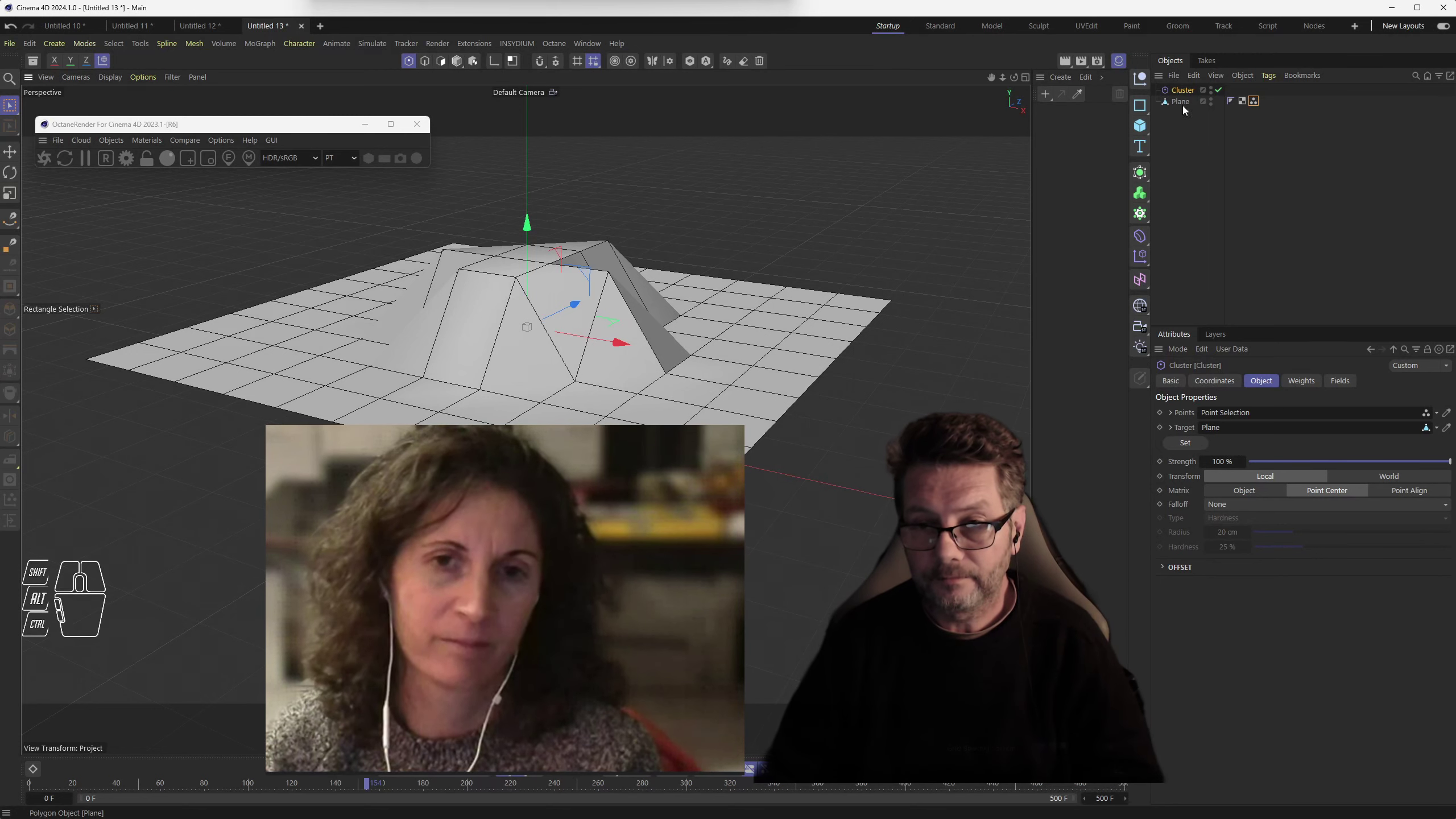
- Place the Cluster deformer under the Plane in the Object Manager, removing the stray duplicate
left_click_drag(1191, 103, 1192, 120)
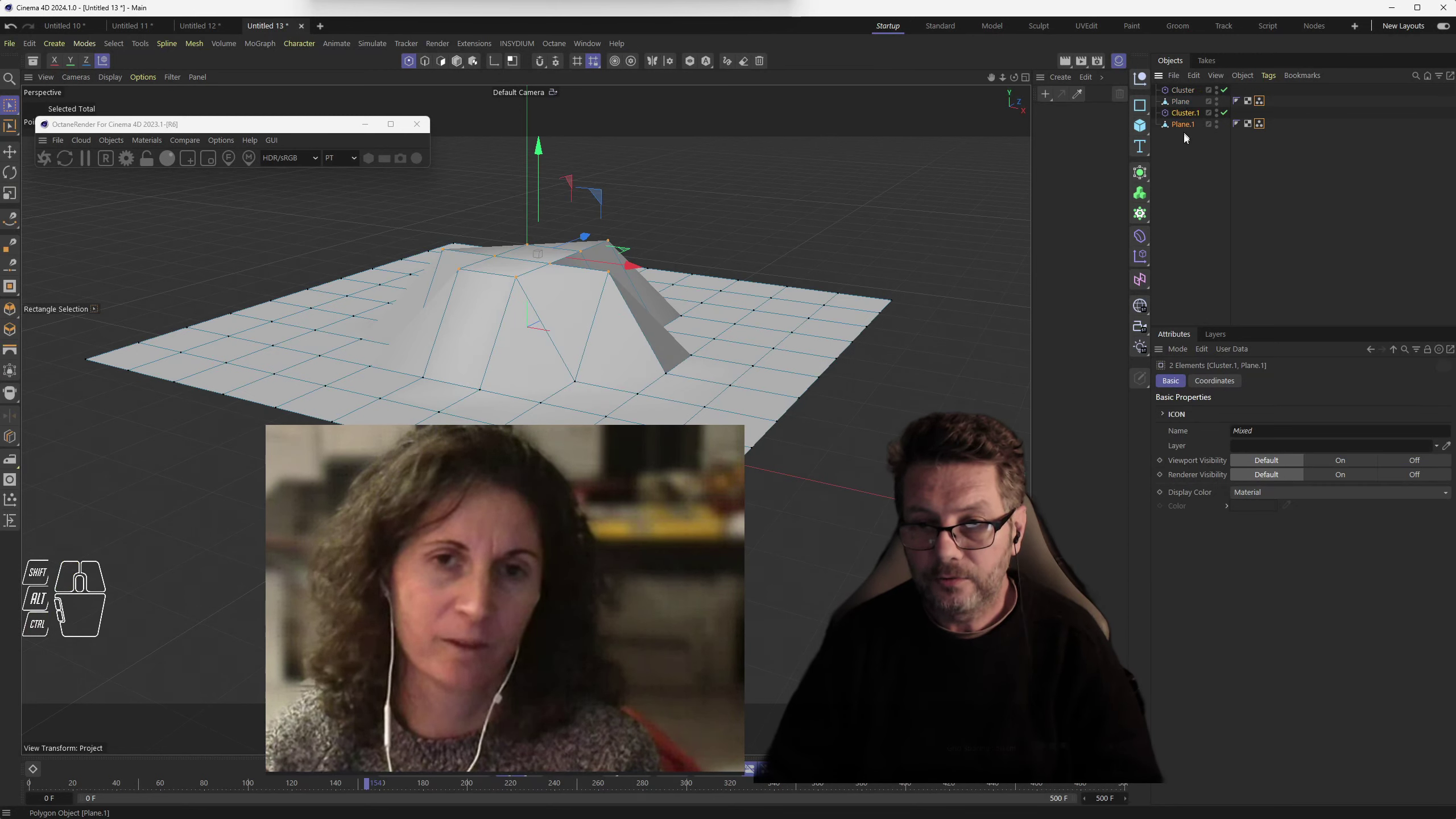
left_click(1190, 157)
left_click(1190, 115)
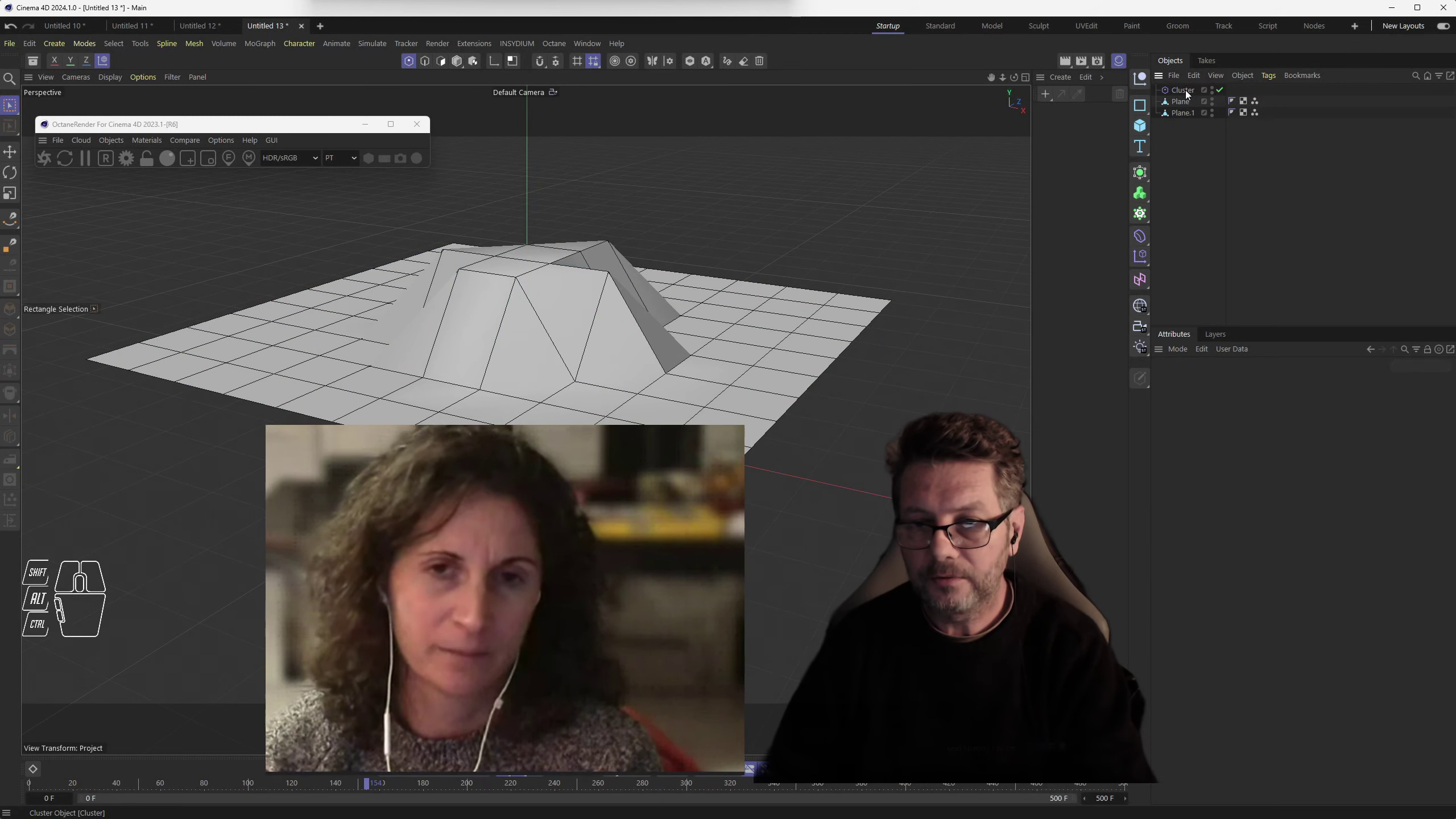
left_click_drag(1190, 92, 1186, 105)
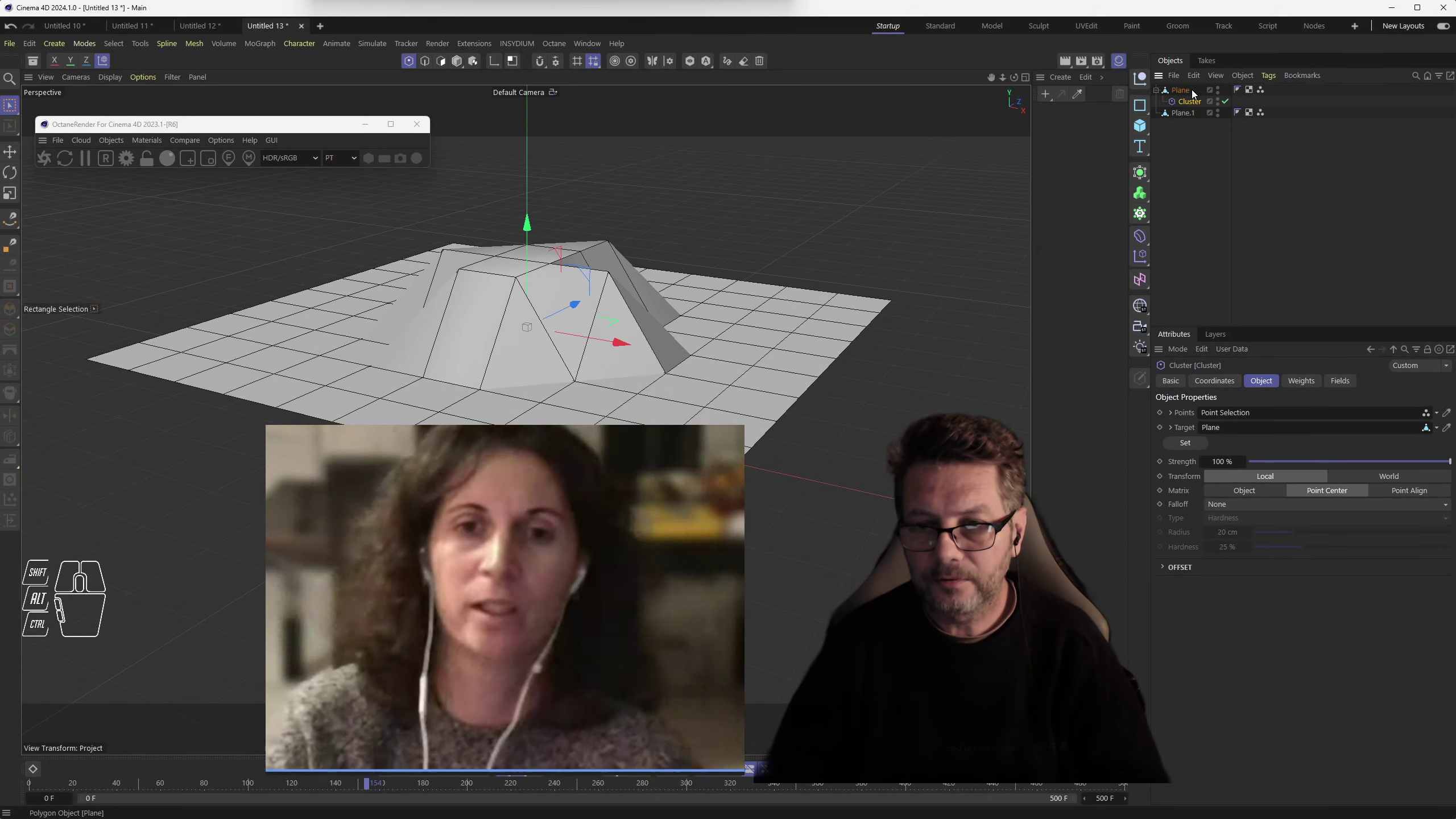
left_click(1197, 92)
left_click(1190, 102)
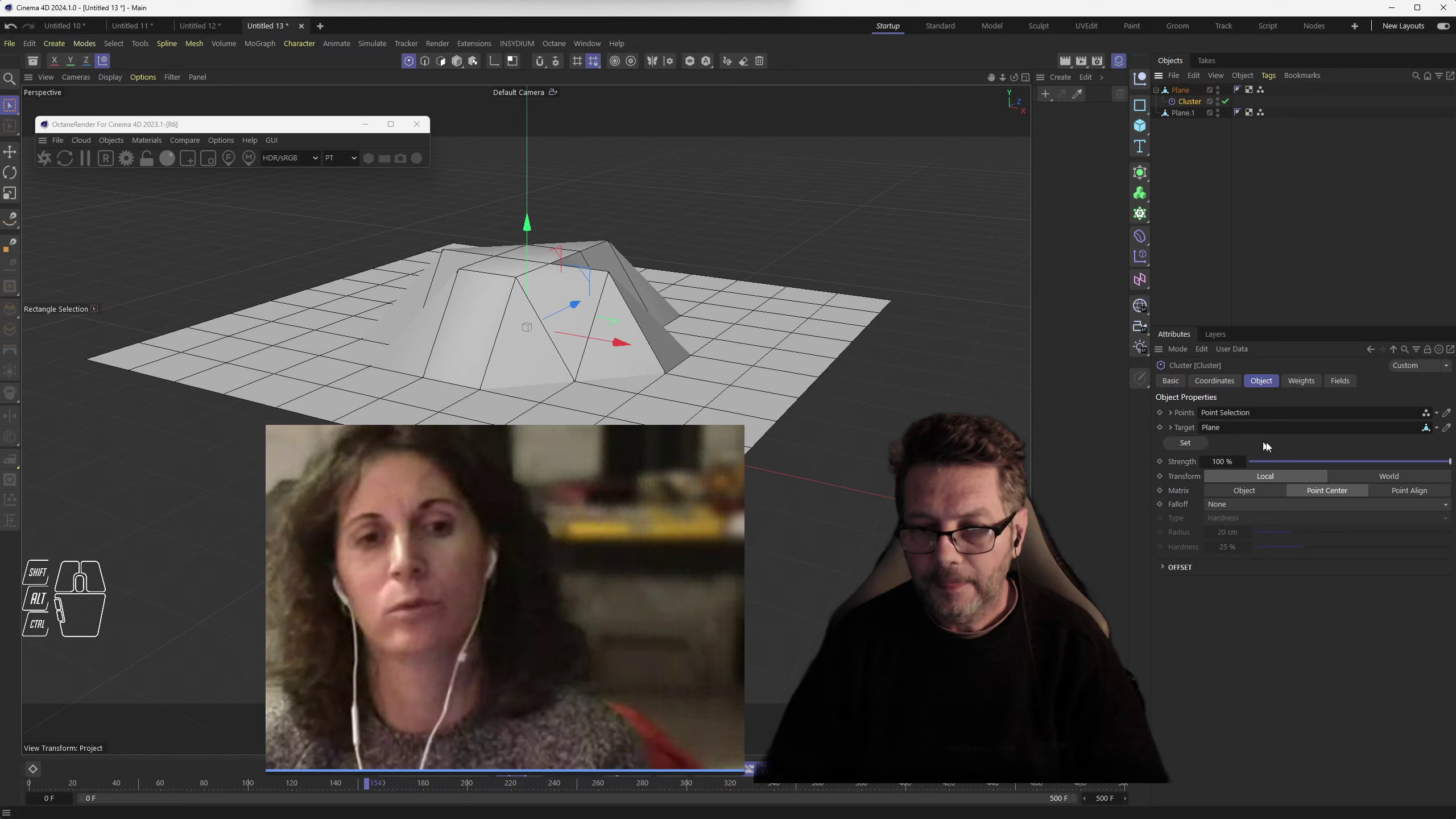
- Lower the Cluster's strength to 0%, then switch to the Untitled 11 scene
left_click_drag(1396, 463, 1186, 462)
left_click(1187, 447)
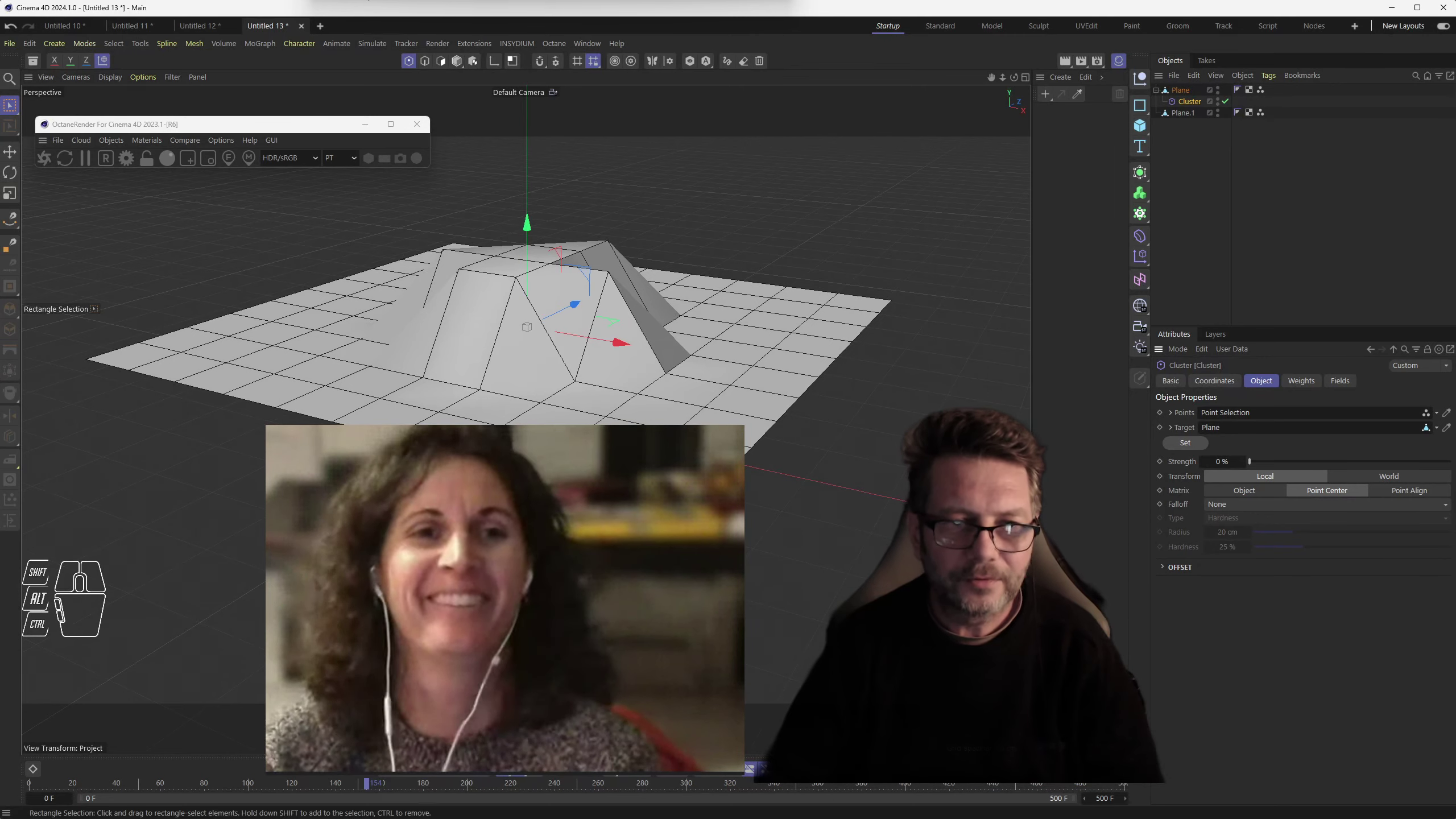
left_click(197, 25)
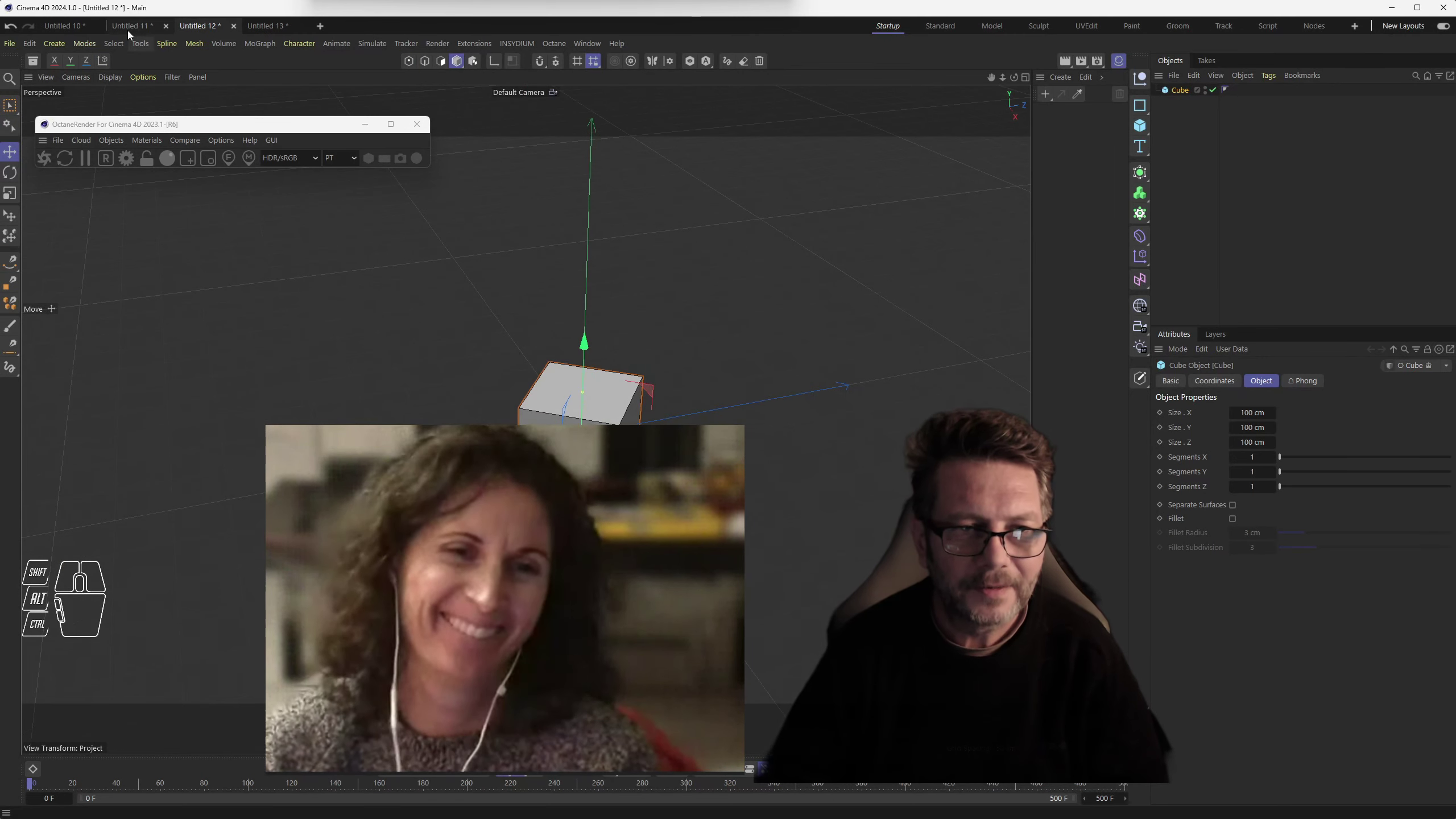